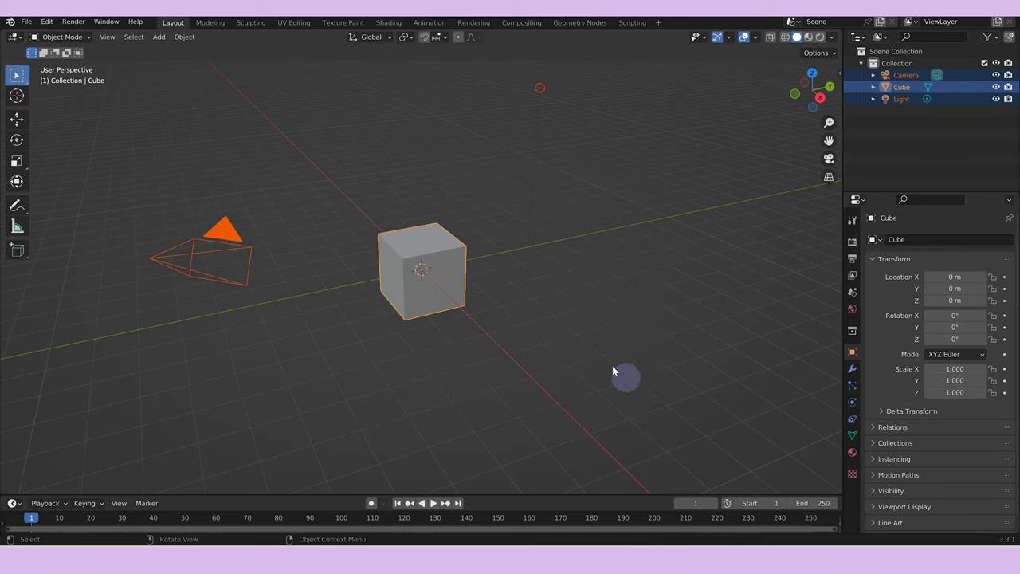
Delete the default cube, camera and light and bring up the add-object menu.
key(x)
text(xa)
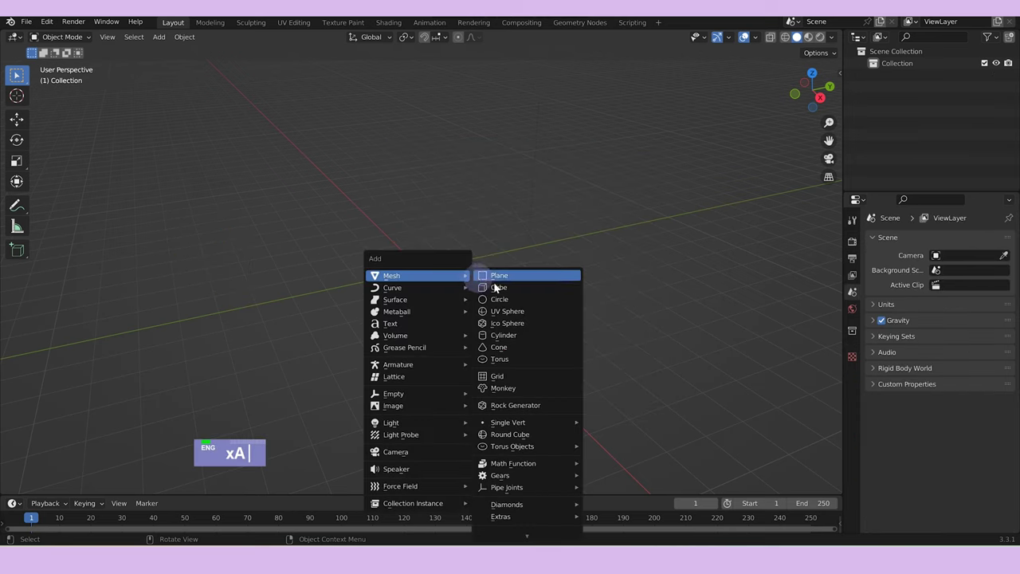
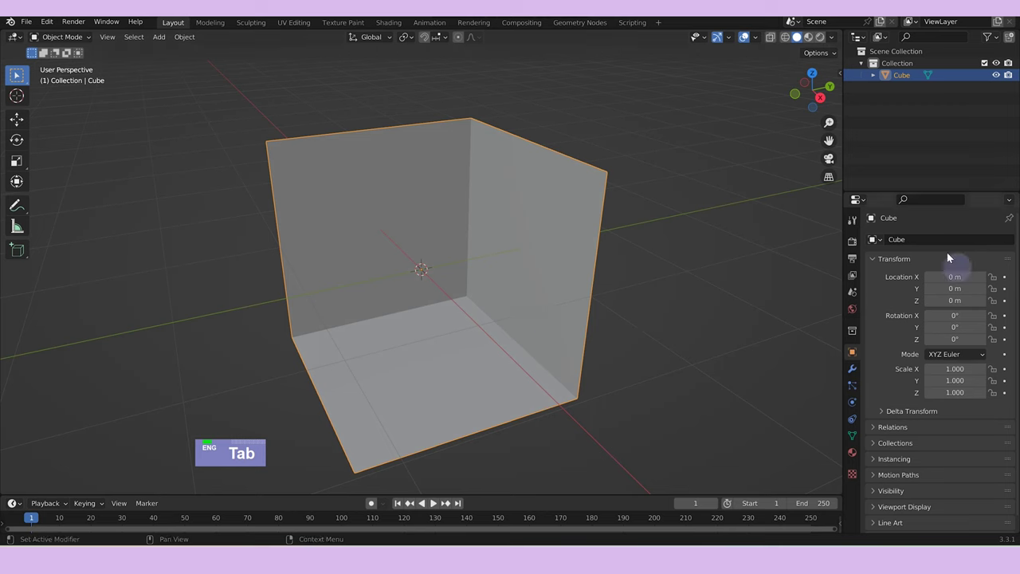
Apply a Solidify thickness to the room shell and bevel all its edges in Edit Mode.
text(x)
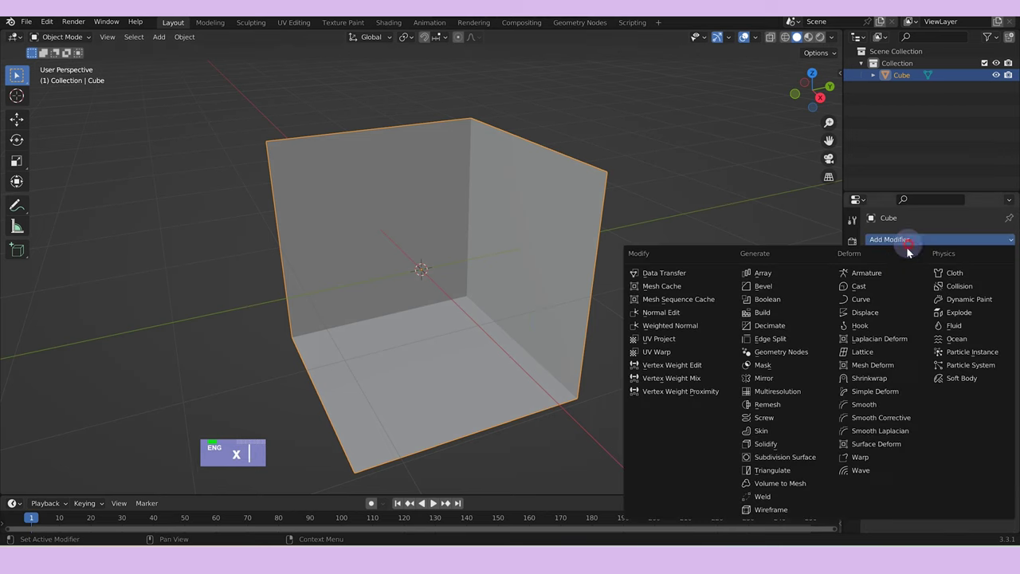
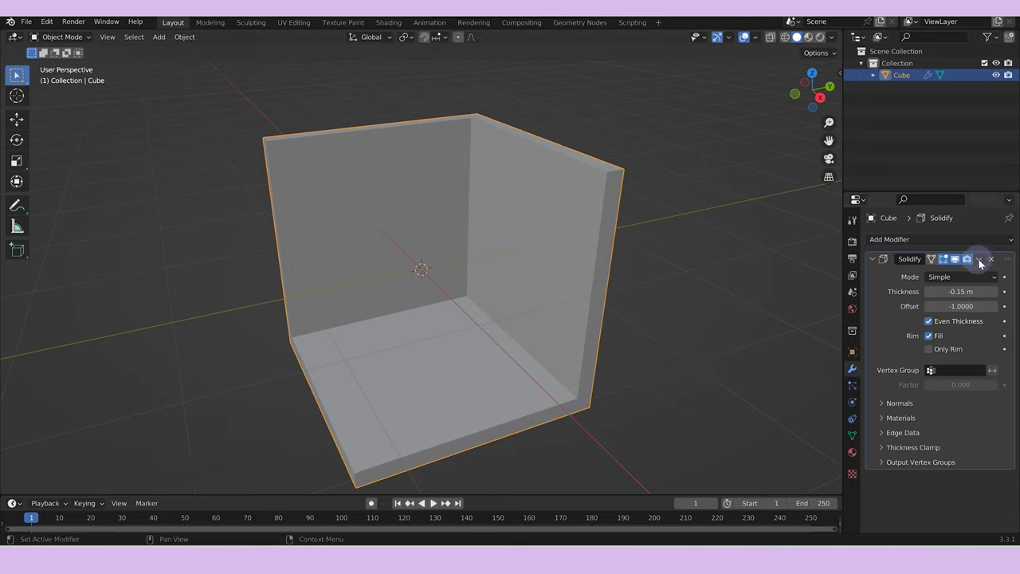
double_click(971, 277)
key(Tab)
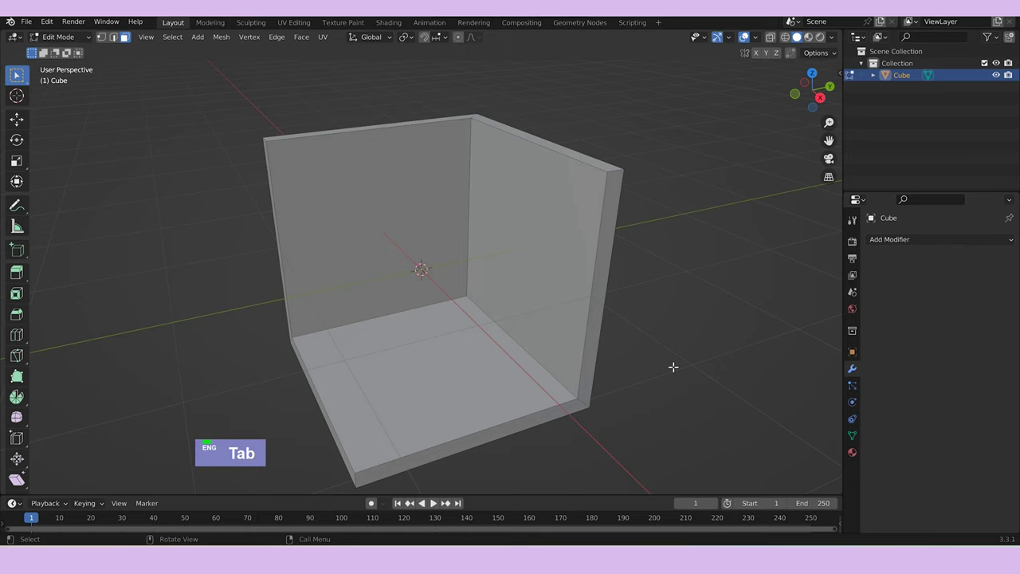
key(a)
key(ctrl+b)
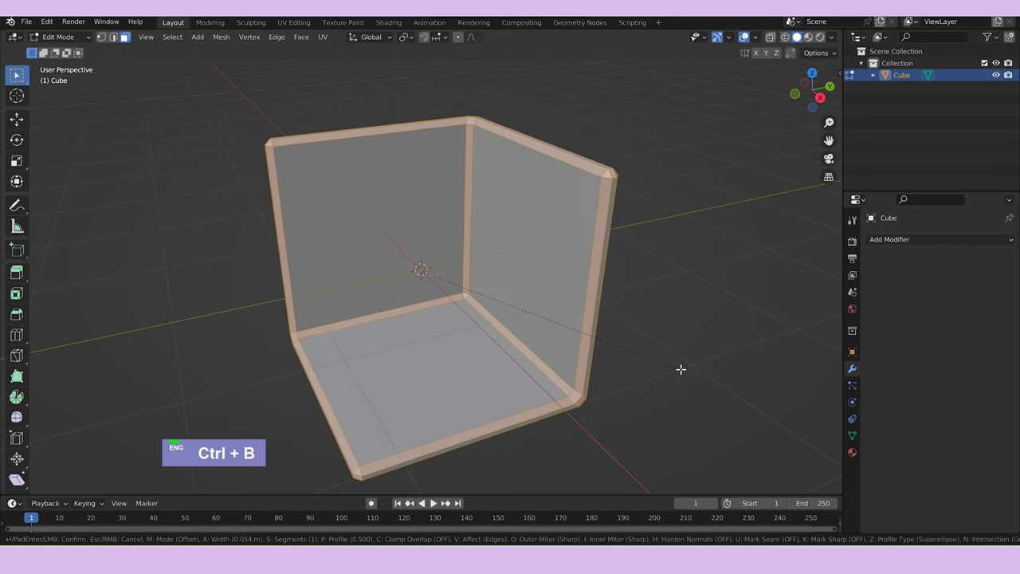
scroll(up, 3)
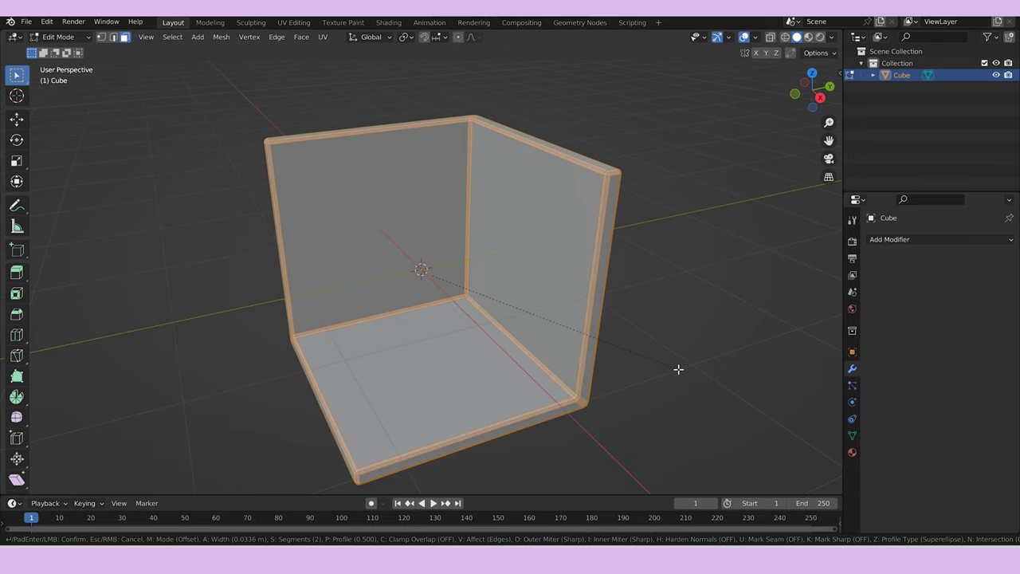
Return to Object Mode and give the thickened room shell smooth shading.
key(Tab)
middle_click(684, 366)
right_click(552, 322)
middle_click(650, 324)
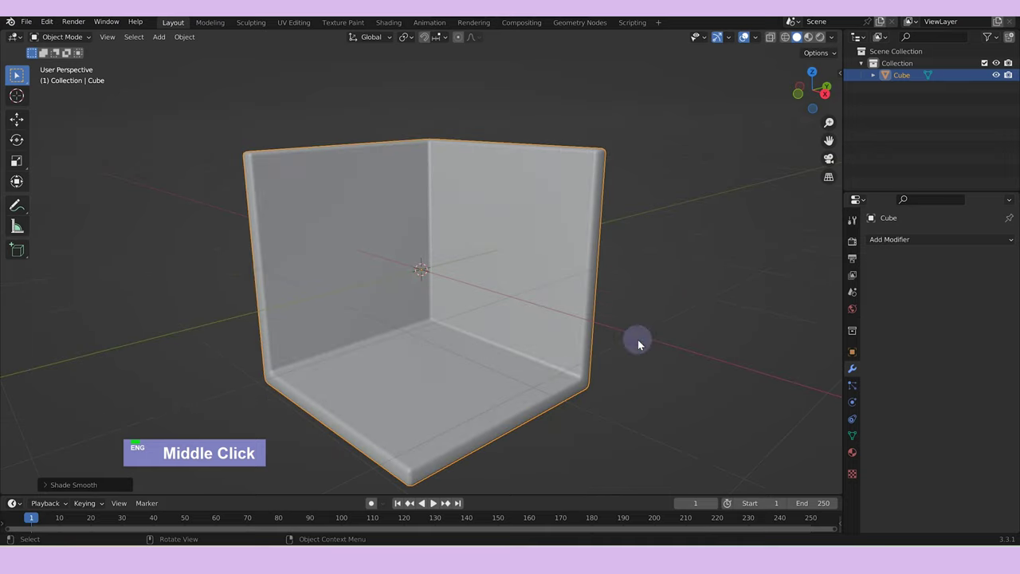
Add a cube and push its faces along Y, Z and X into a long, low cabinet against the back wall.
key(shift+a)
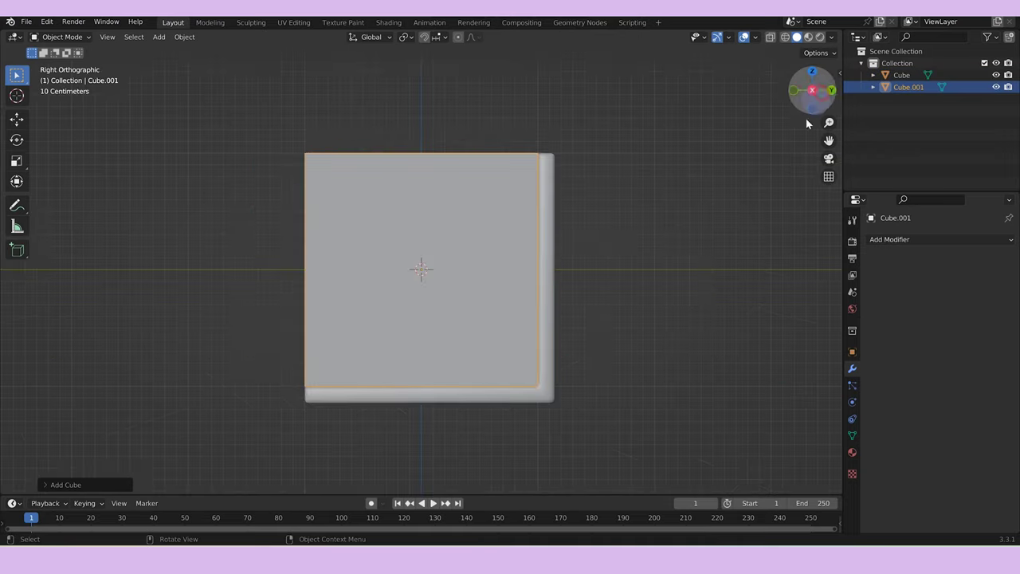
middle_click(702, 291)
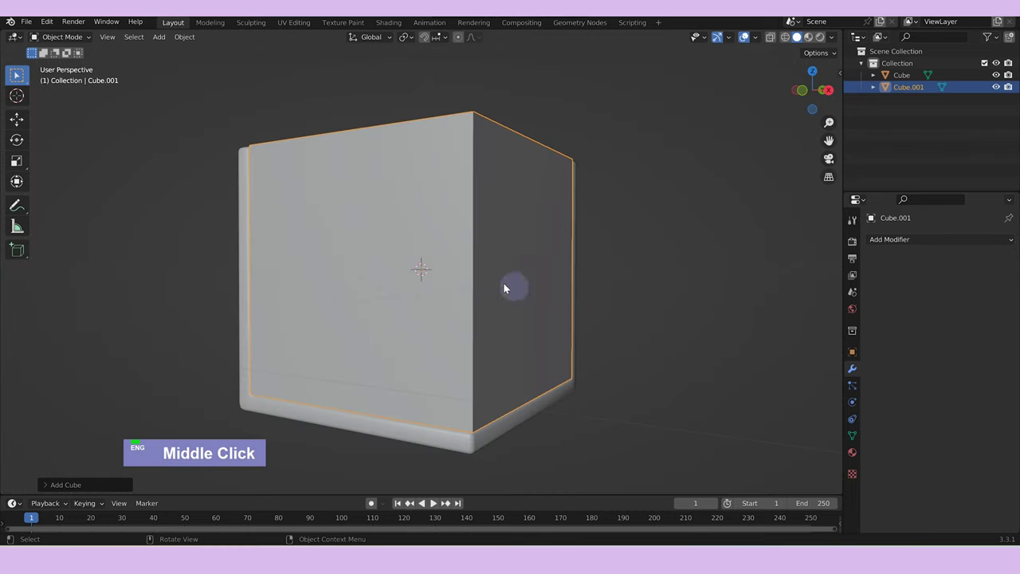
key(Tab)
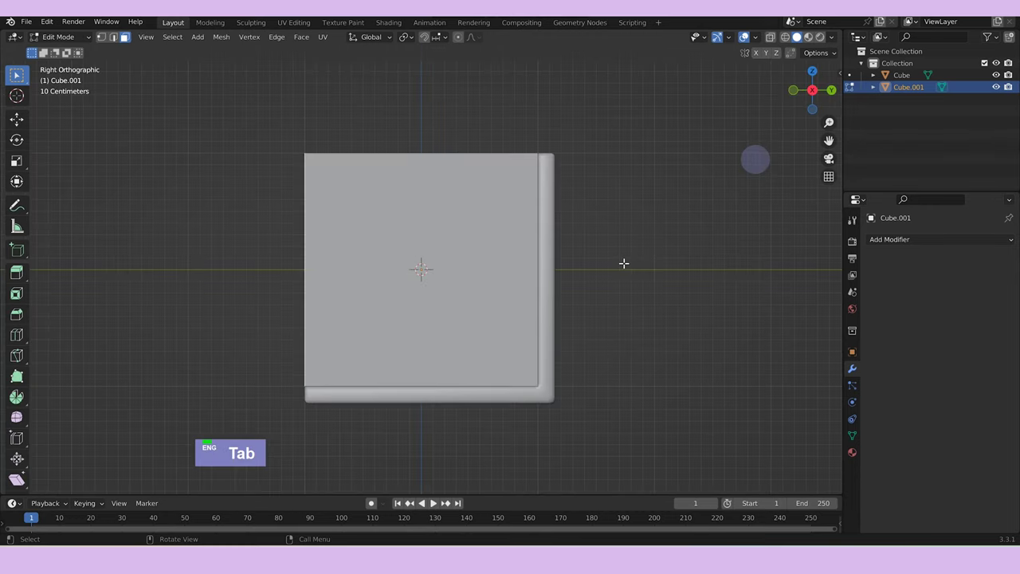
text(gy)
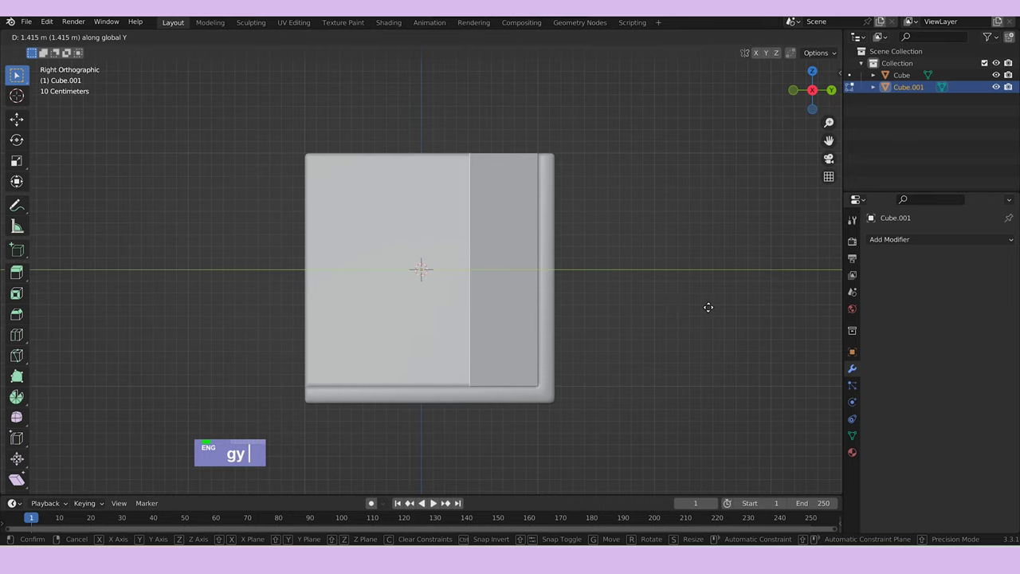
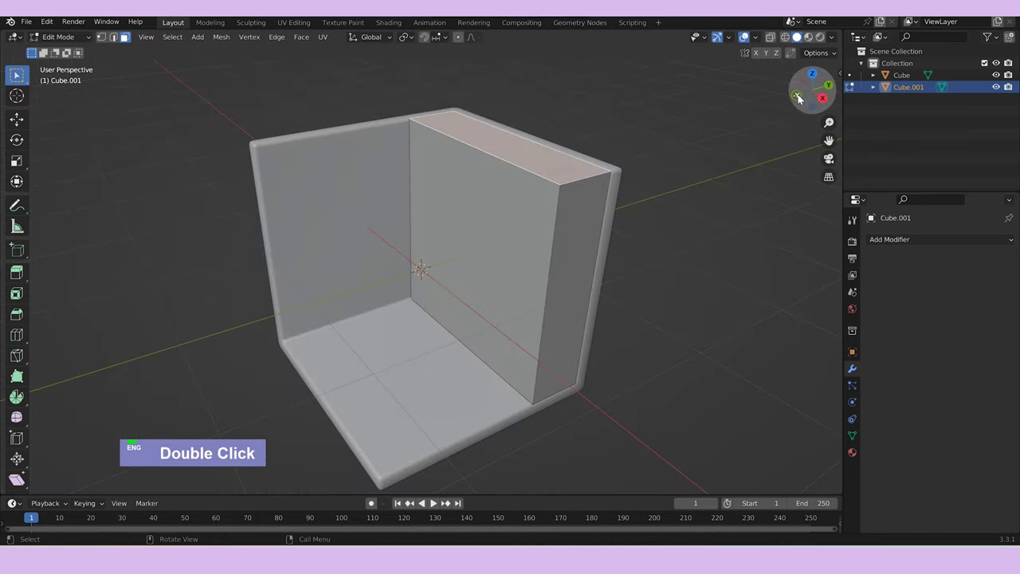
text(gz)
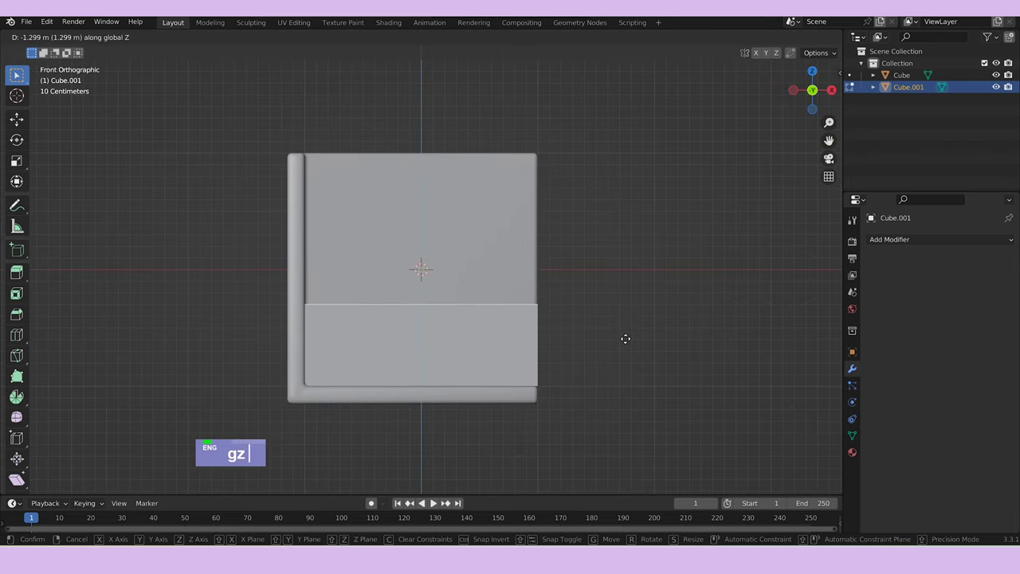
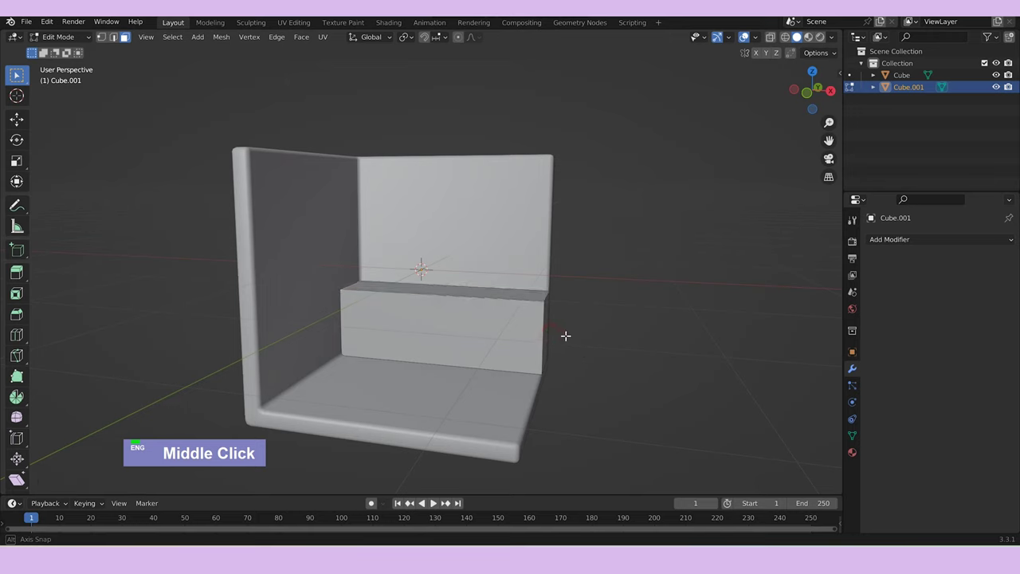
text(gx)
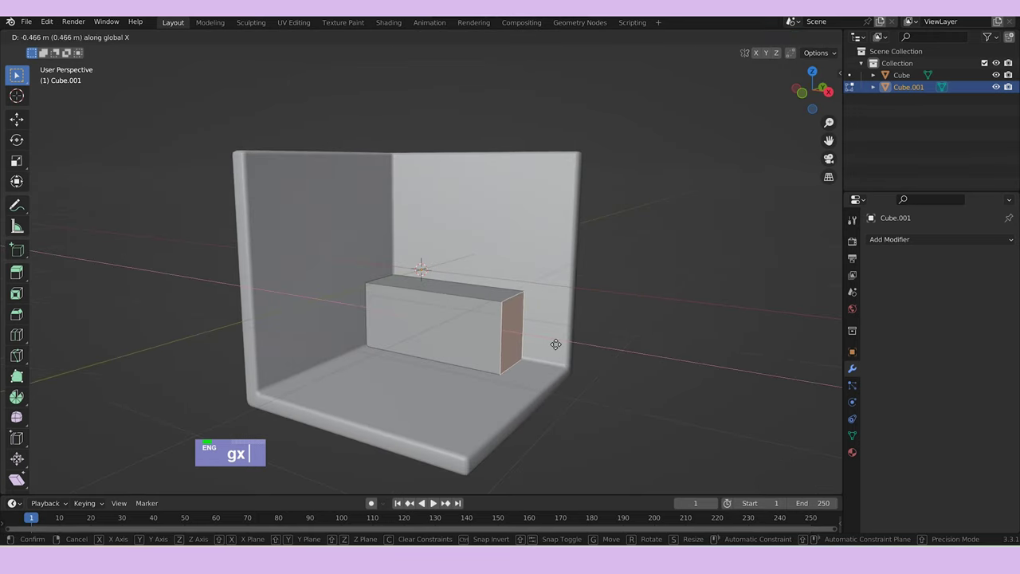
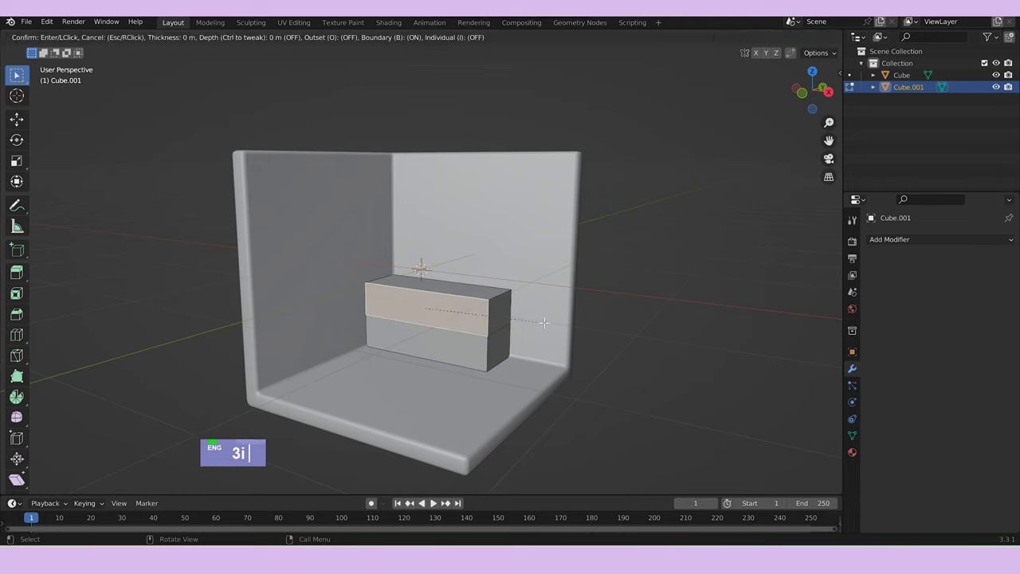
Inset two drawer fronts by 0.03 on the cabinet and push them inward along Y.
text(0.03)
key(Return)
text(i)
text(0.03)
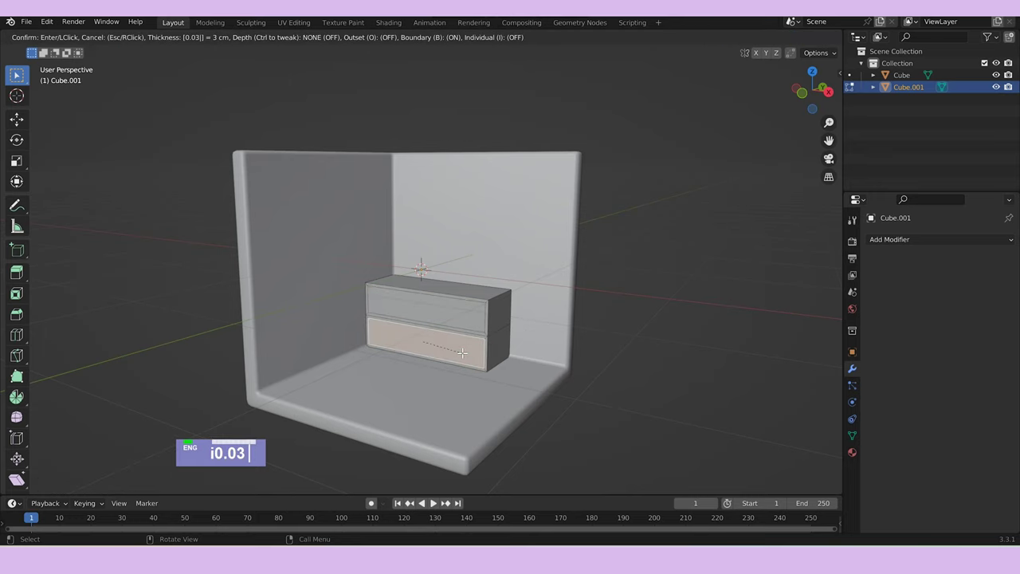
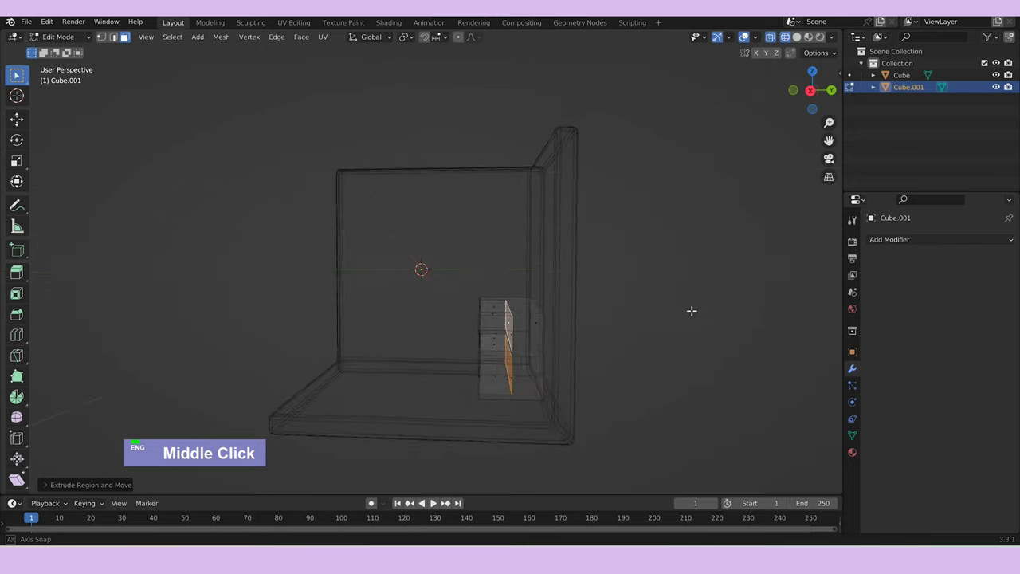
text(gy)
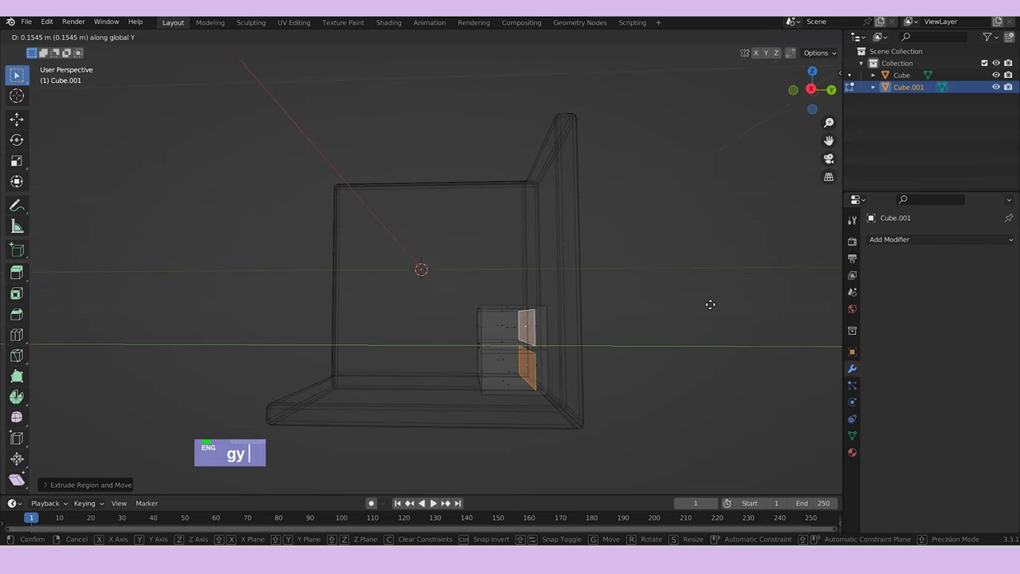
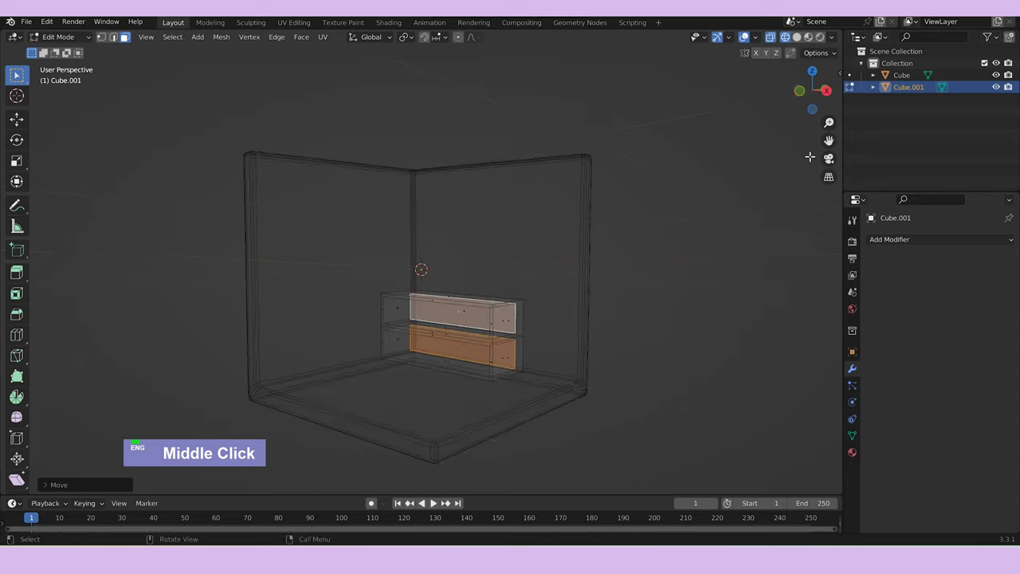
middle_click(684, 304)
key(Tab)
middle_click(701, 317)
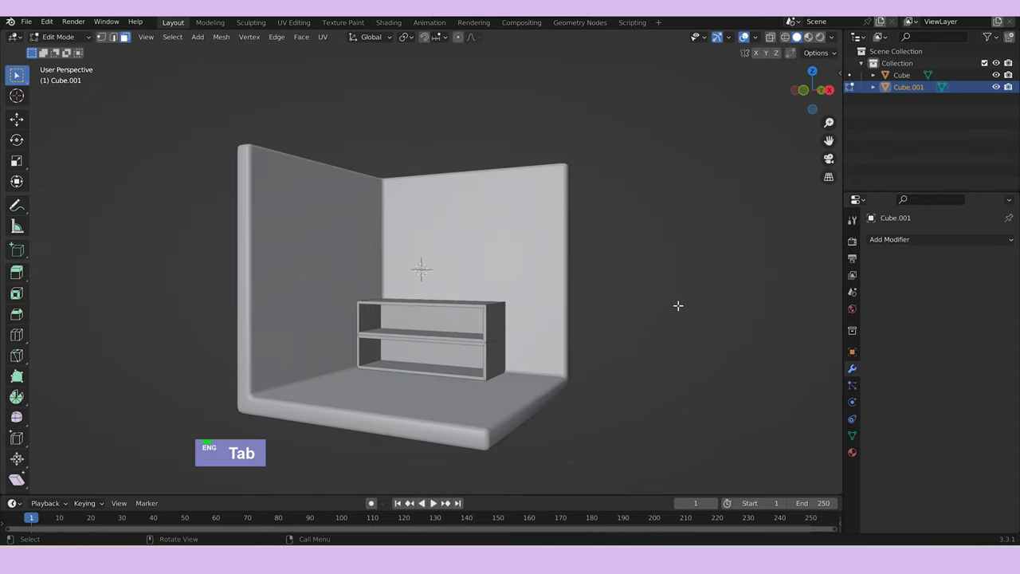
Bevel all the cabinet's edges and give it smooth shading in Object Mode.
text(a)
scroll(up, 3)
text(a)
key(ctrl+b)
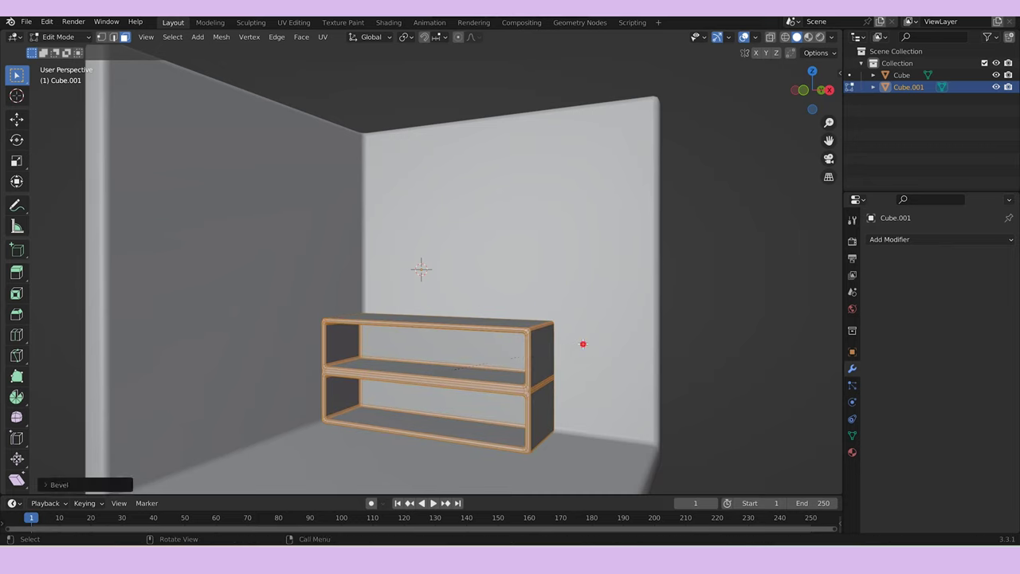
key(Tab)
middle_click(597, 346)
right_click(568, 375)
middle_click(629, 340)
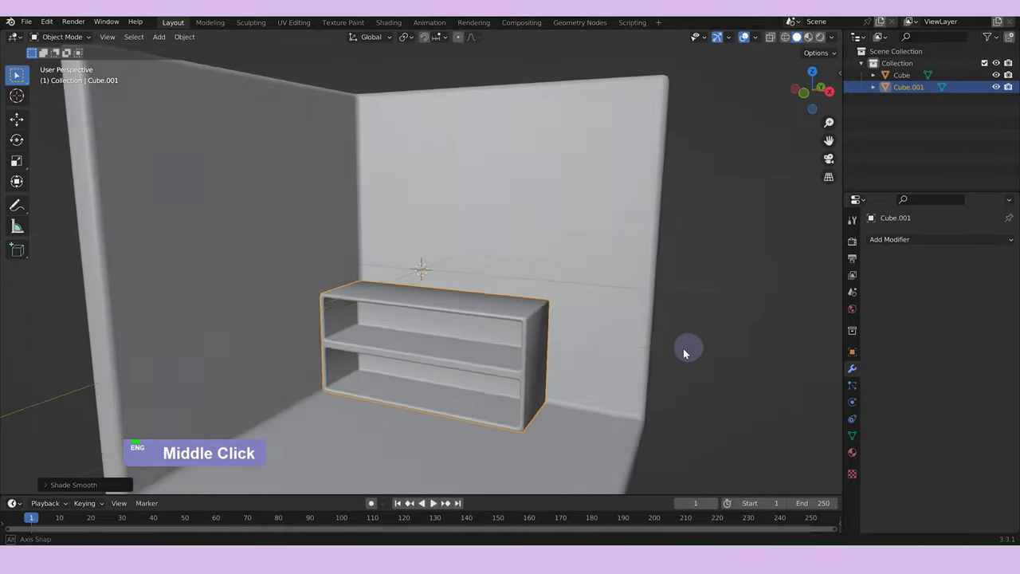
Add a new cube and scale it down into a small box.
key(Tab)
scroll(down, 3)
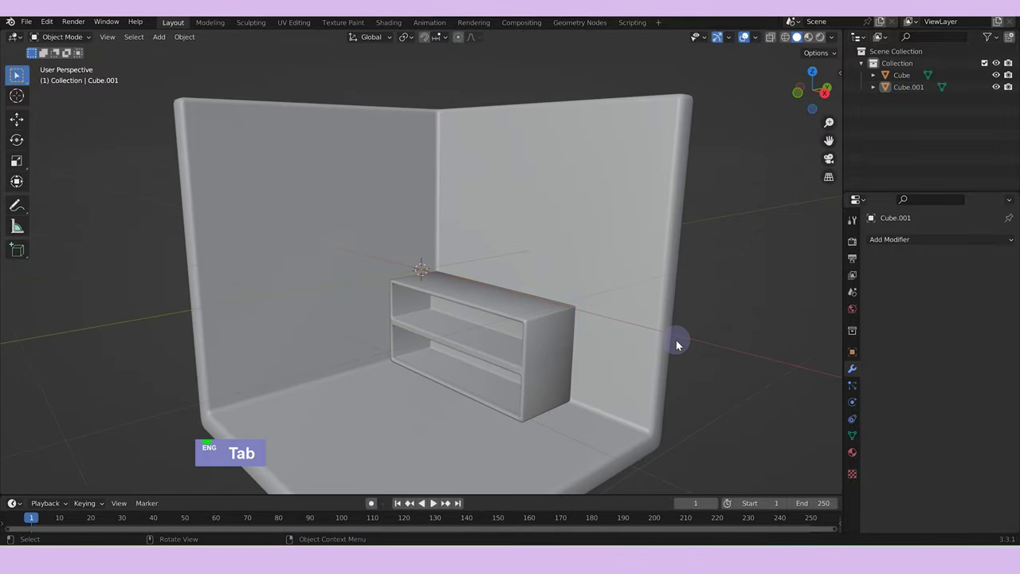
scroll(down, 3)
middle_click(508, 282)
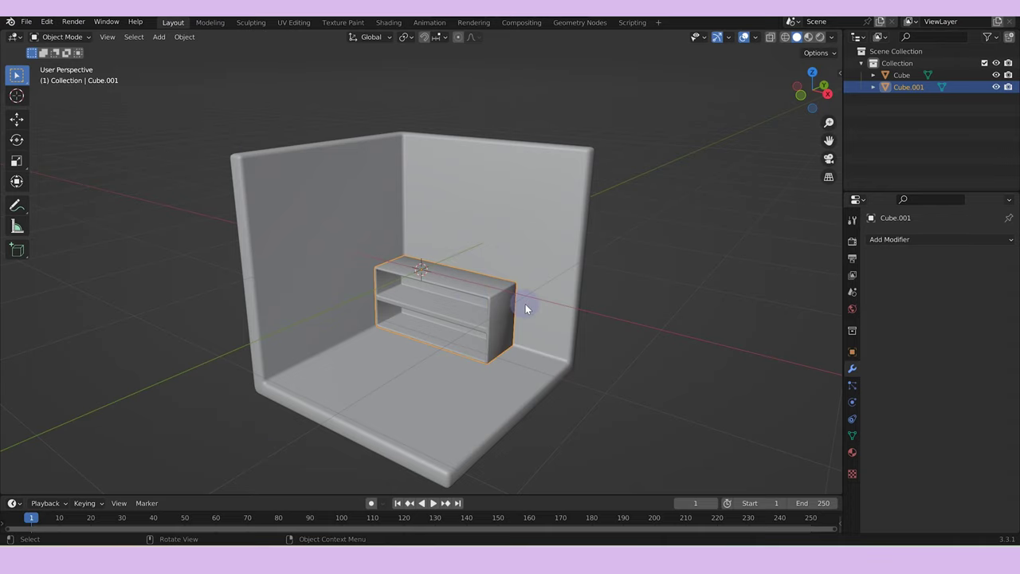
text(a)
text(s)
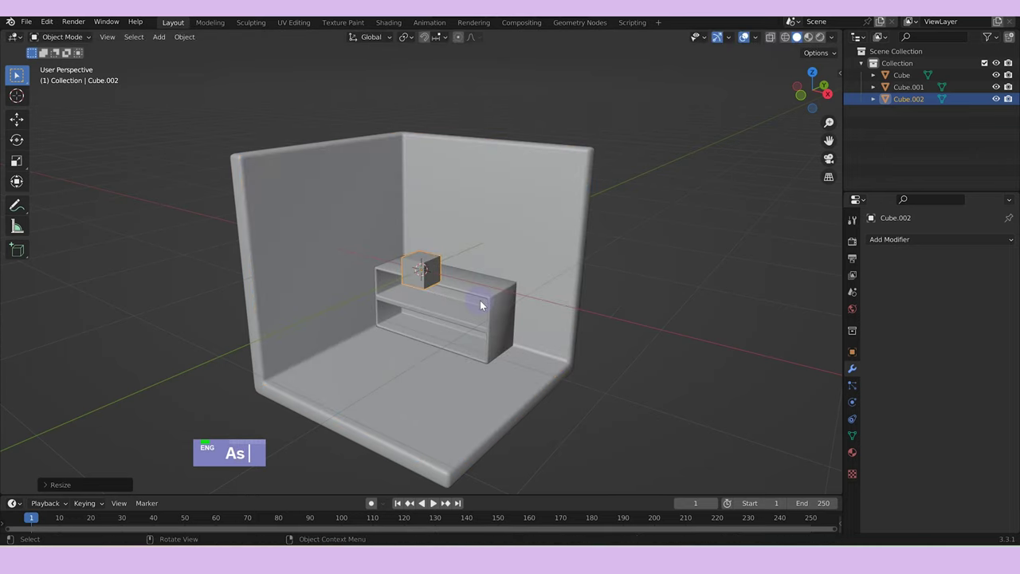
Using top and front views, move the small box up onto the cabinet against the back wall.
middle_click(511, 308)
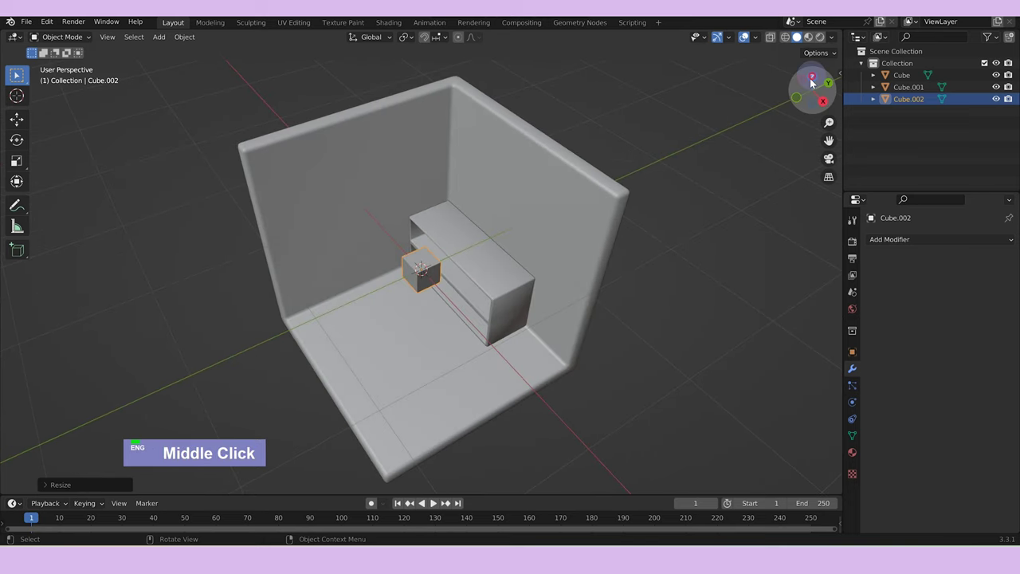
text(g)
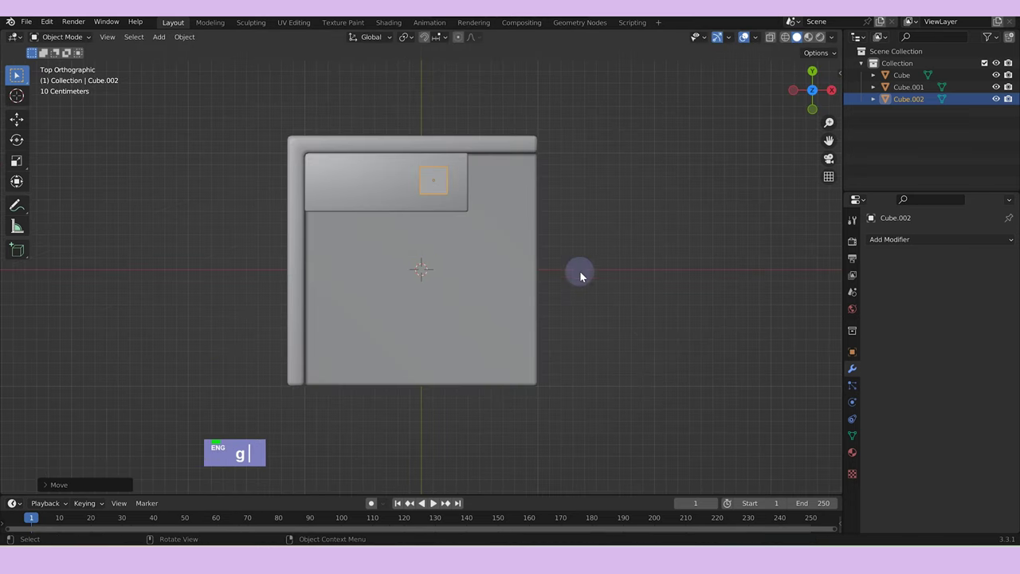
text(s)
middle_click(641, 256)
scroll(up, 3)
text(gz)
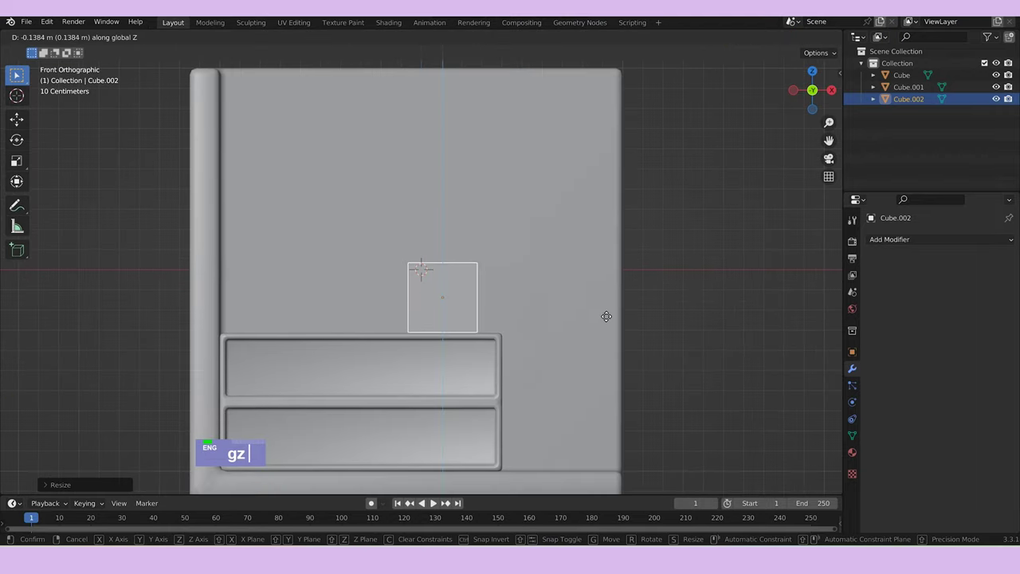
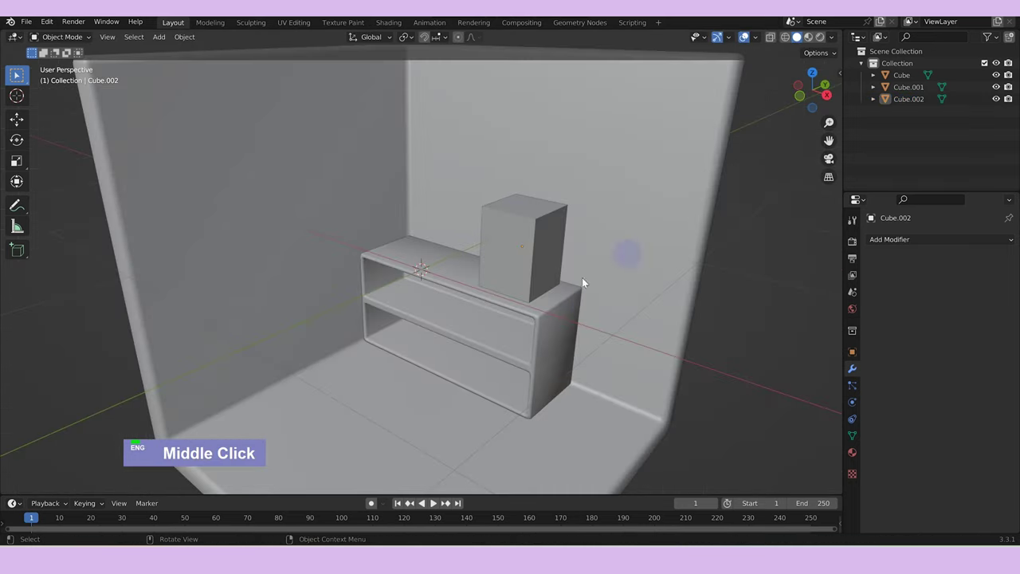
scroll(down, 3)
Add a cube and flatten it along Z into a thin shelf board.
text(a)
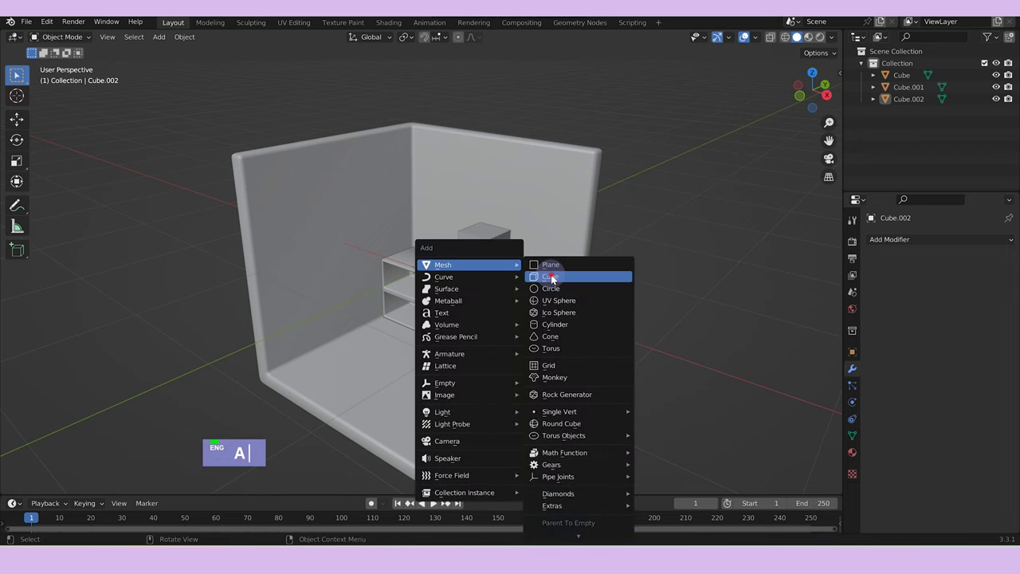
middle_click(557, 280)
text(sz)
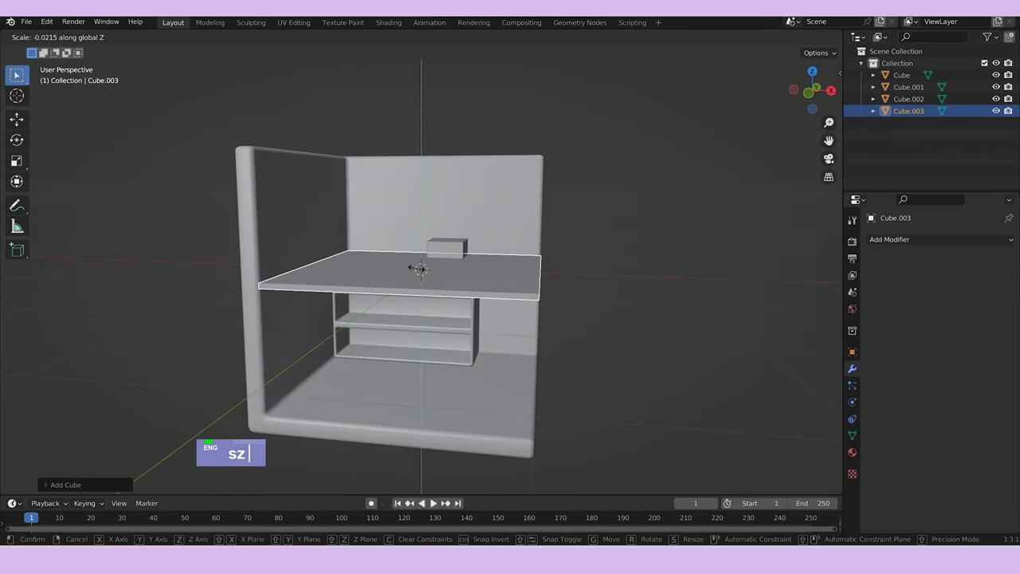
text(a)
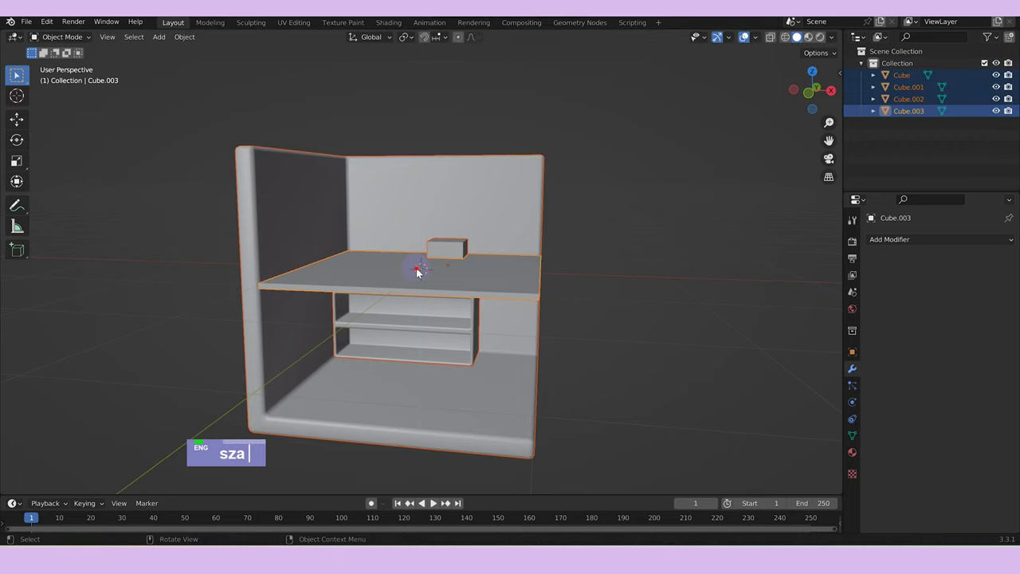
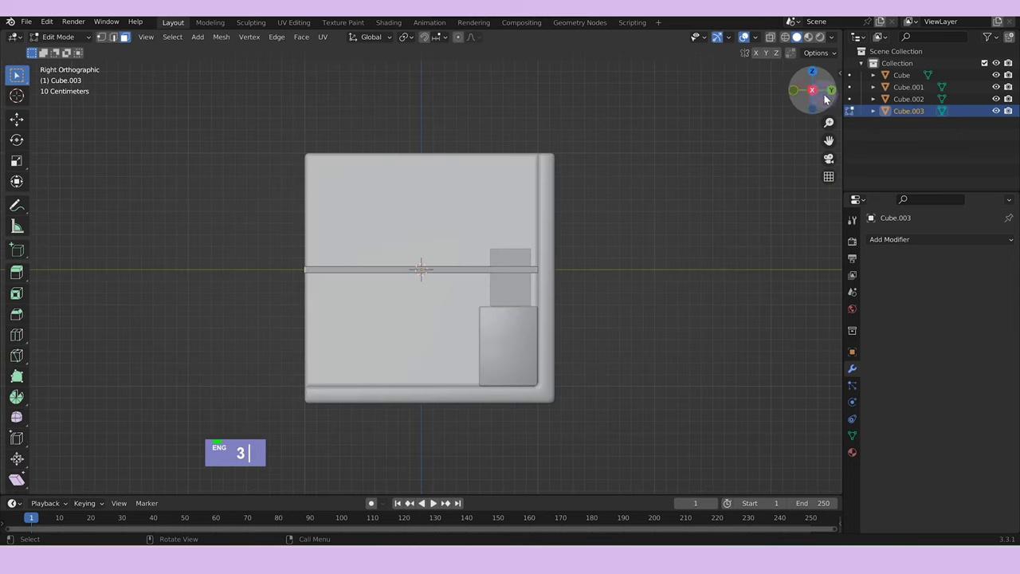
Move the shelf geometry along Y, Z and X so it hangs on the back wall above the cabinet.
text(gy)
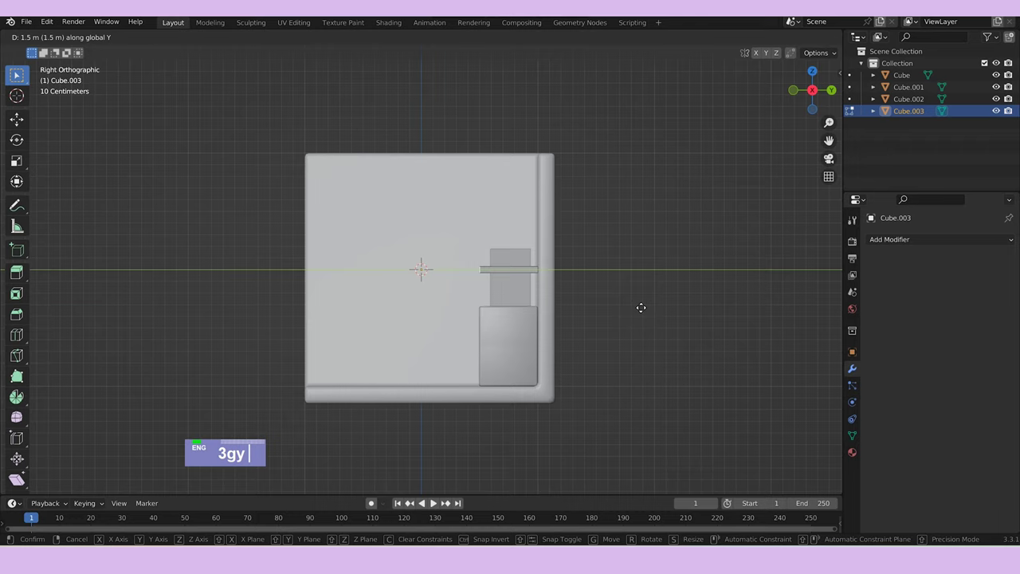
text(agz)
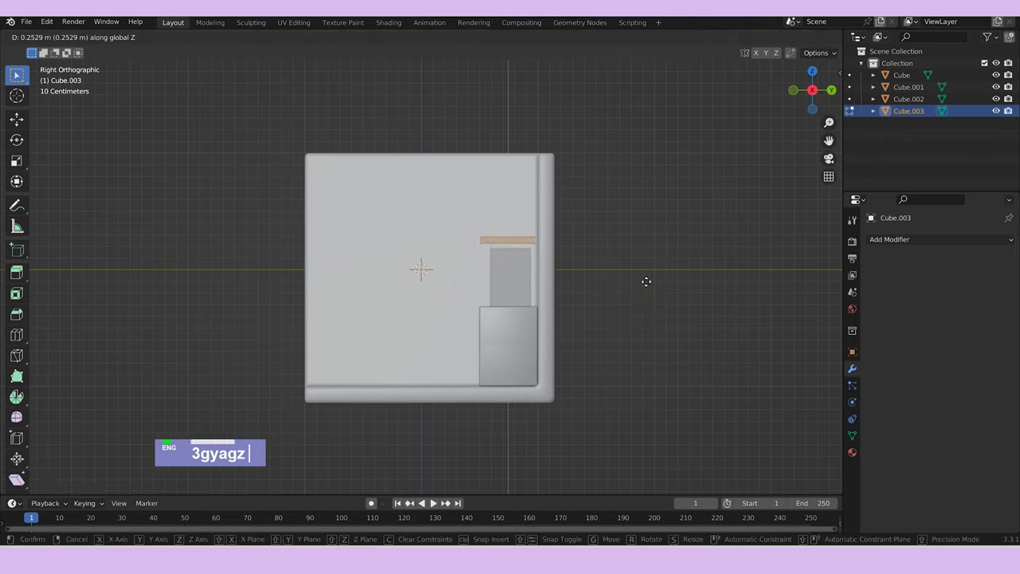
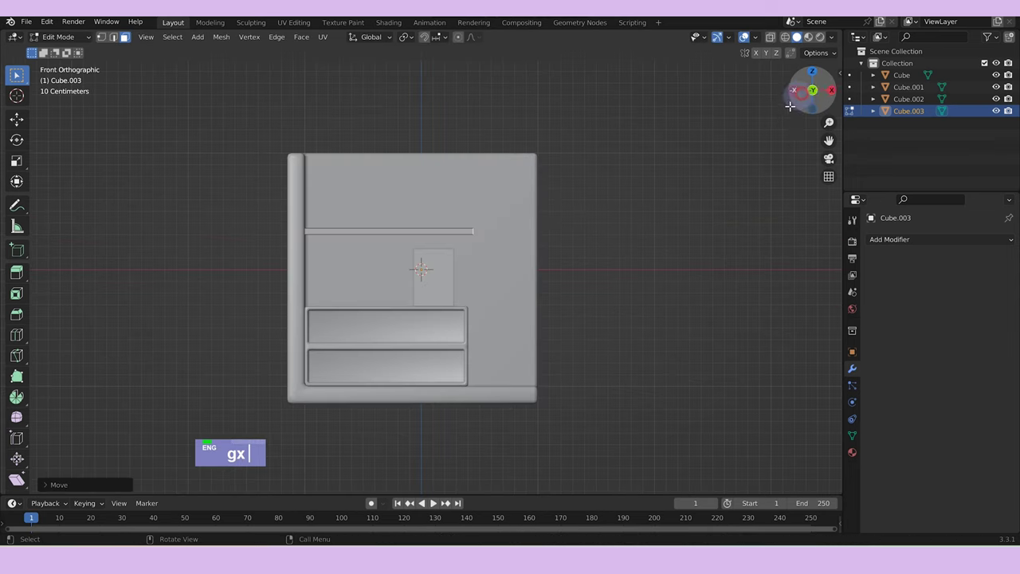
text(gx)
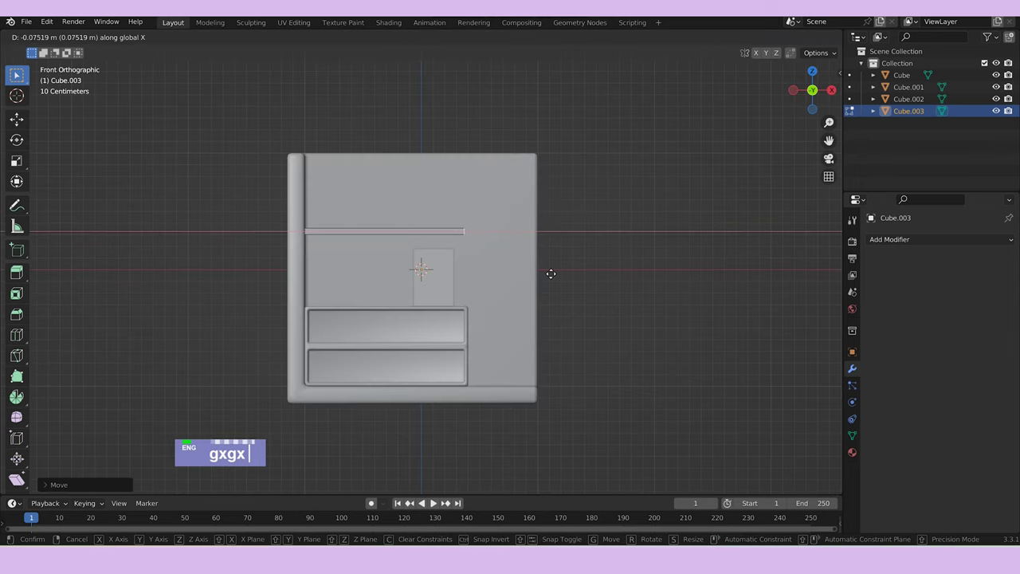
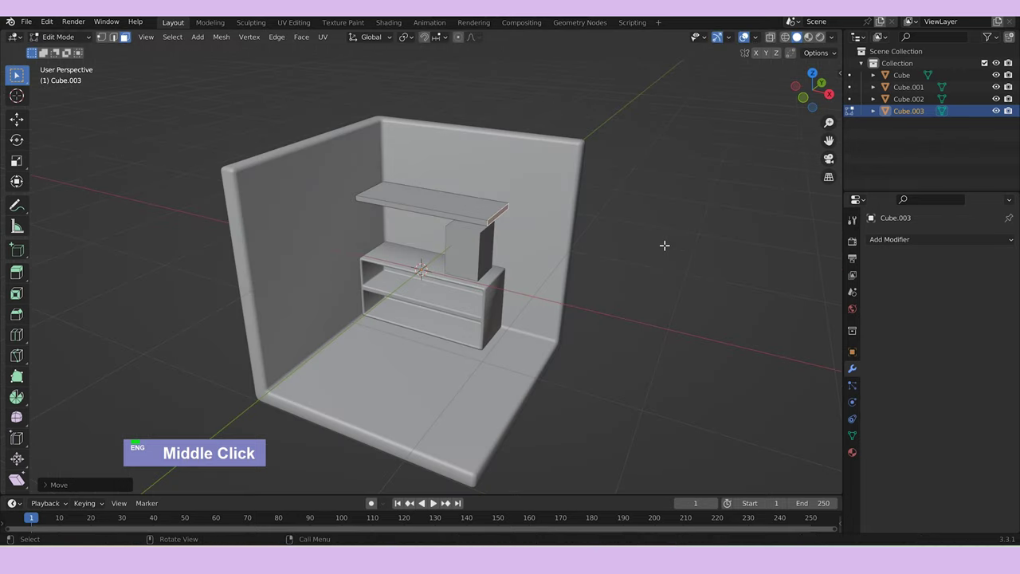
key(Tab)
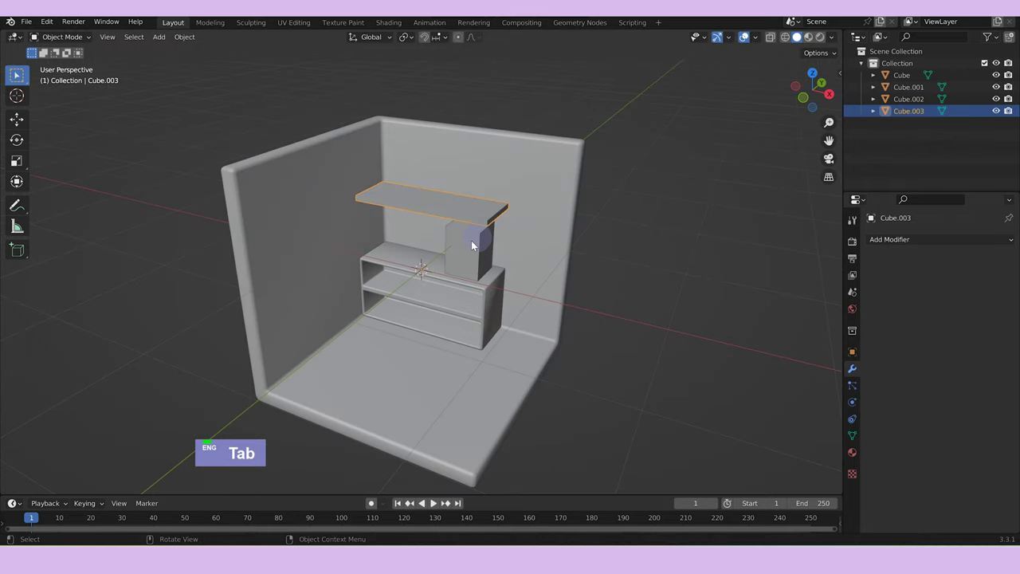
Add a cylinder, scale it into a small jar and lift it onto the wall shelf.
text(a)
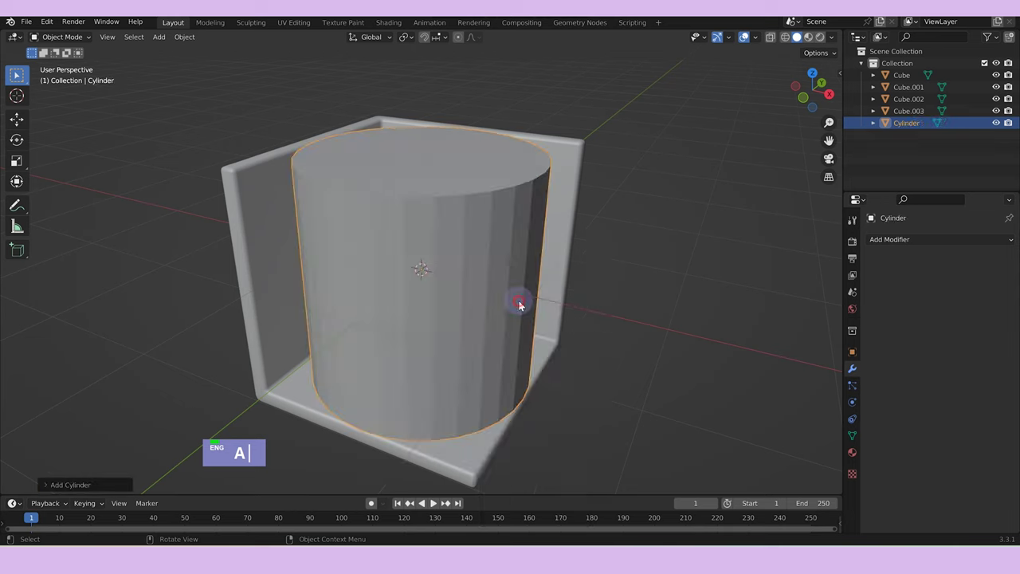
text(as)
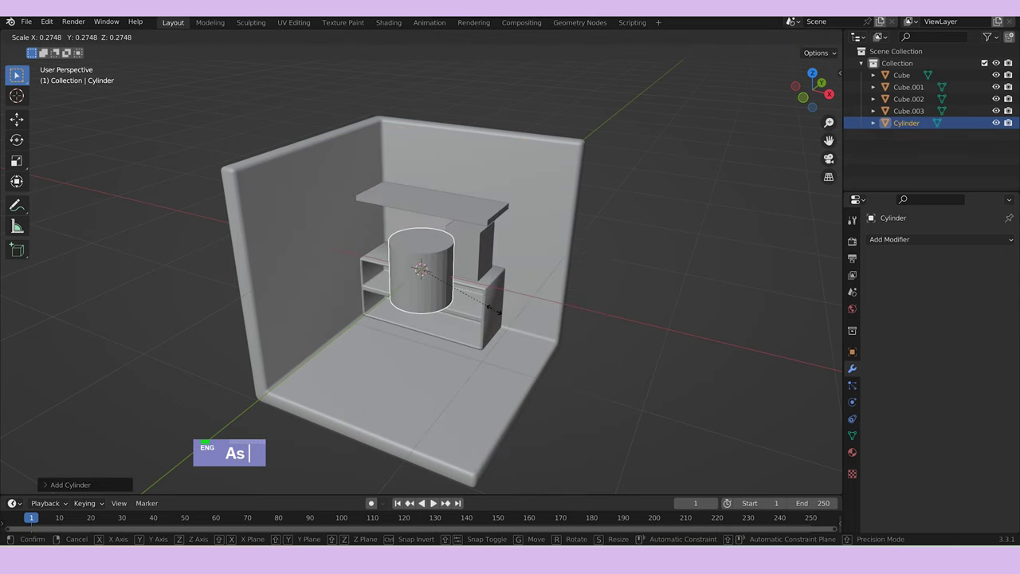
text(gz)
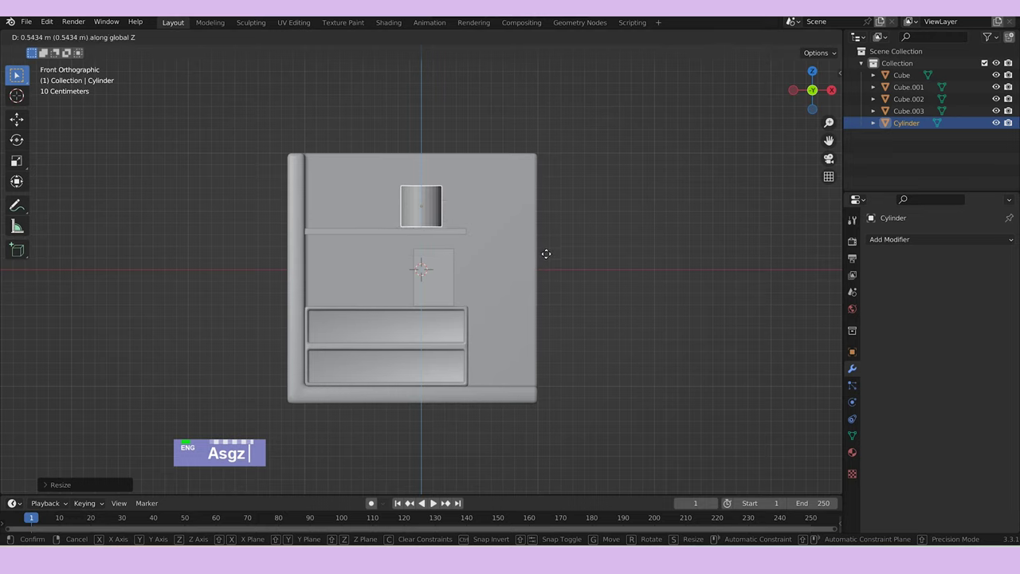
text(sz)
text(gz)
text(gx)
Duplicate the jar twice and slide the copies along X to form a row of three.
text(dgx)
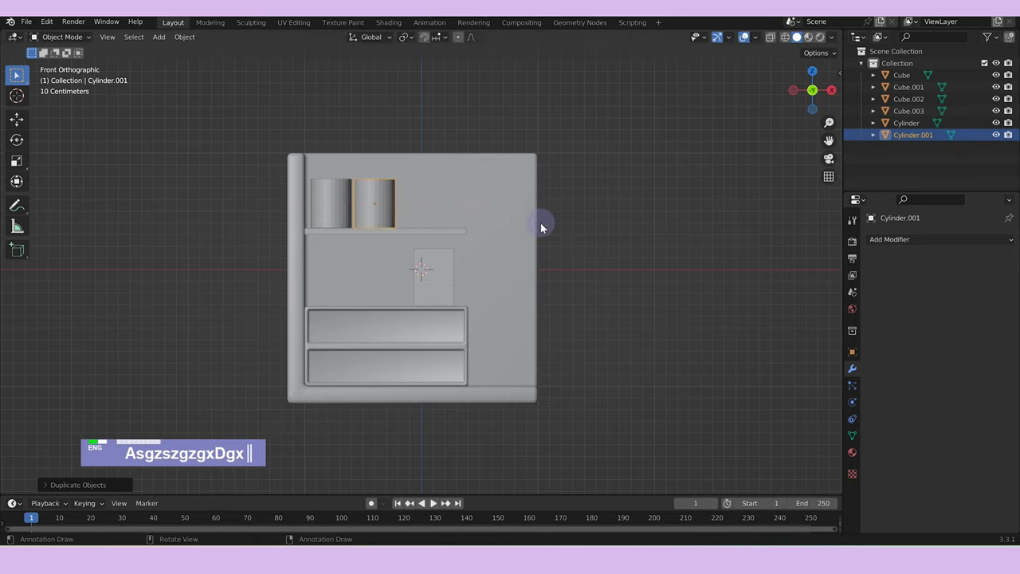
text(dgx)
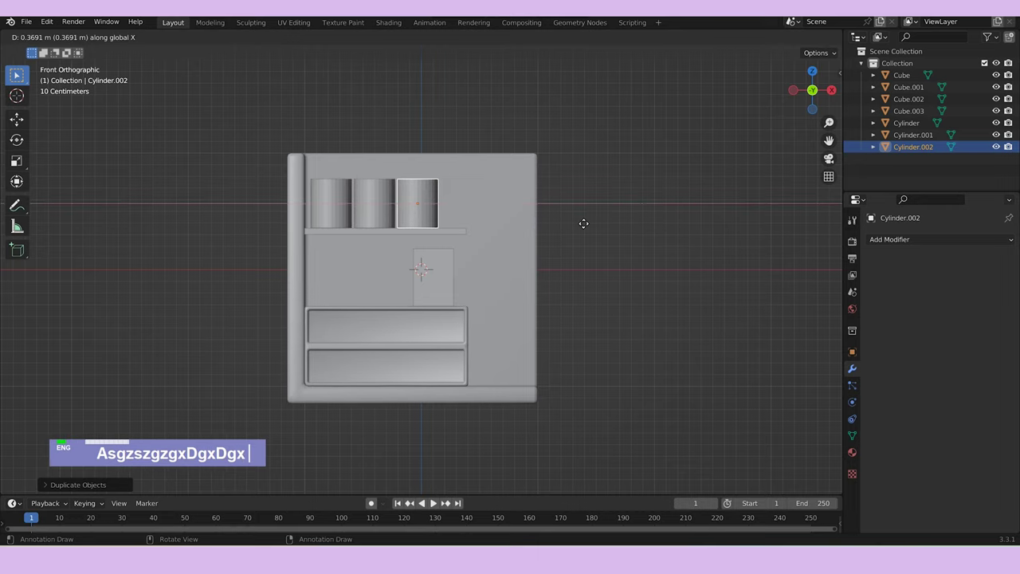
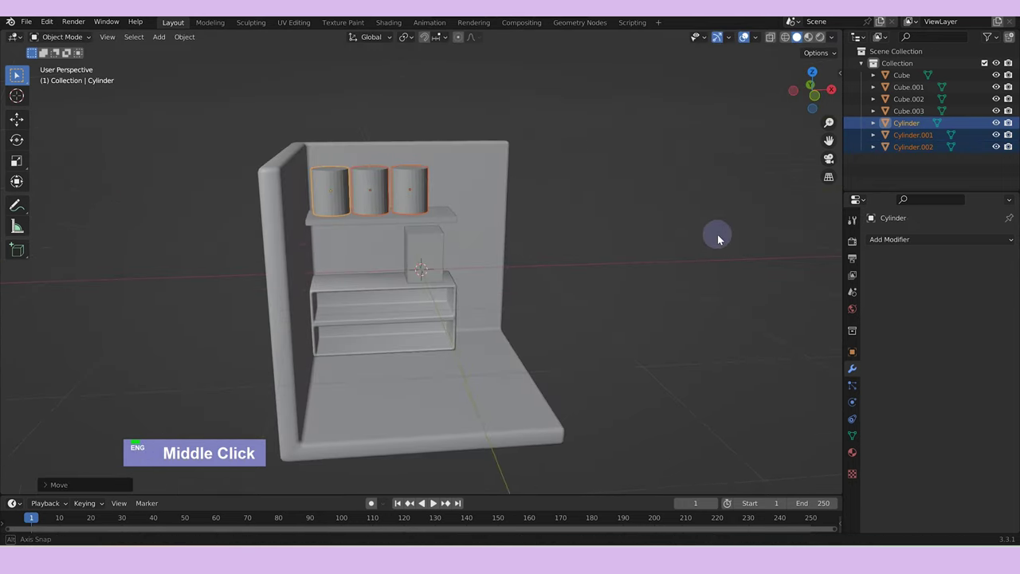
Stretch one end of the shelf along X so it extends past the third jar.
key(Tab)
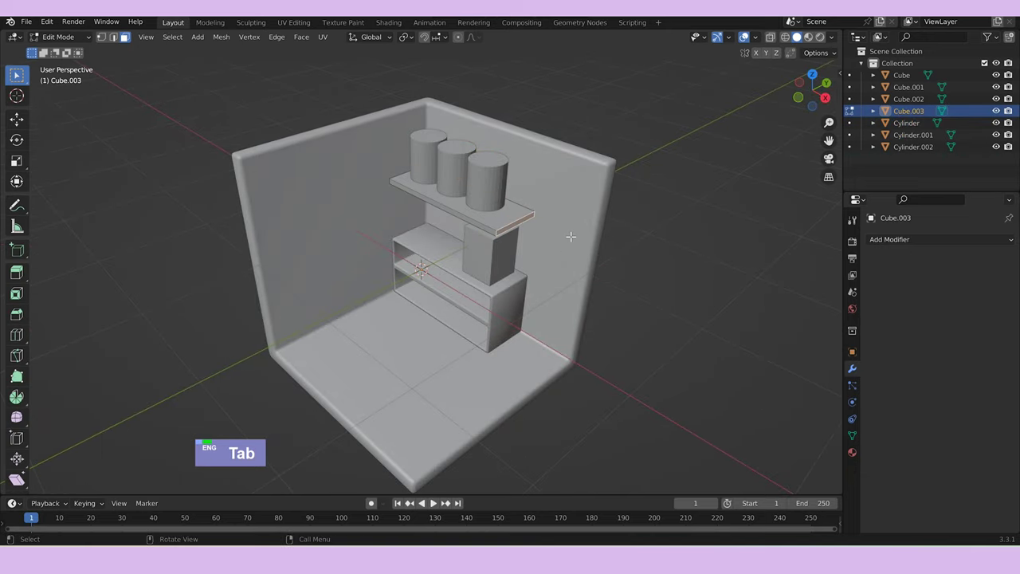
text(gx)
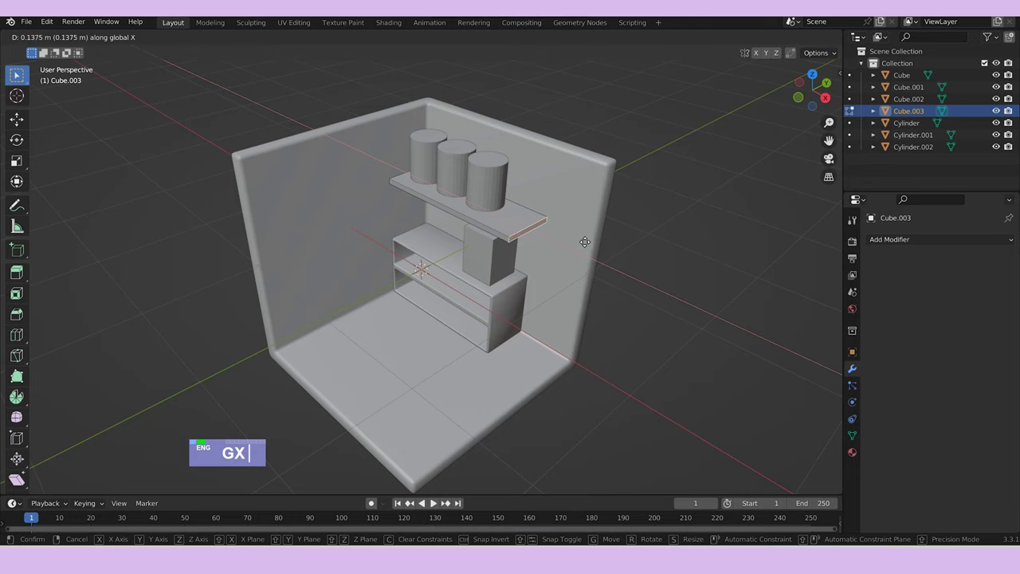
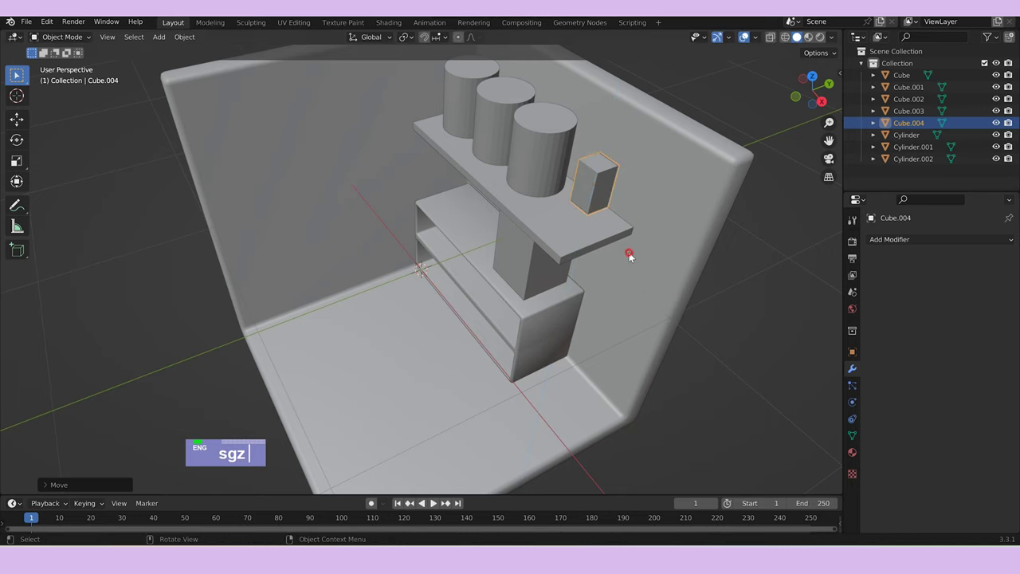
Offset the small box along Y and duplicate it into a cluster of four on the shelf.
text(gy)
middle_click(669, 251)
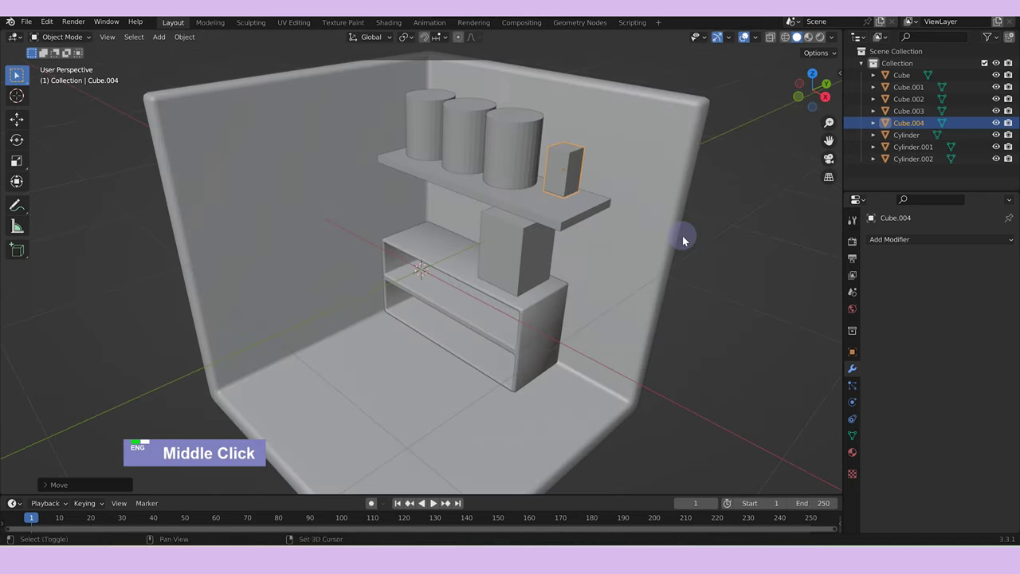
text(dgy)
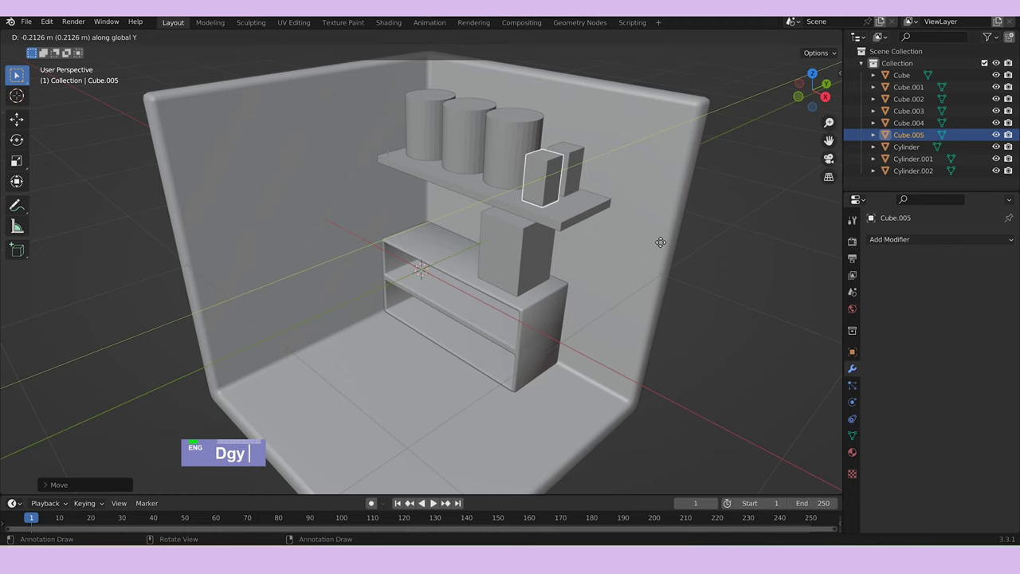
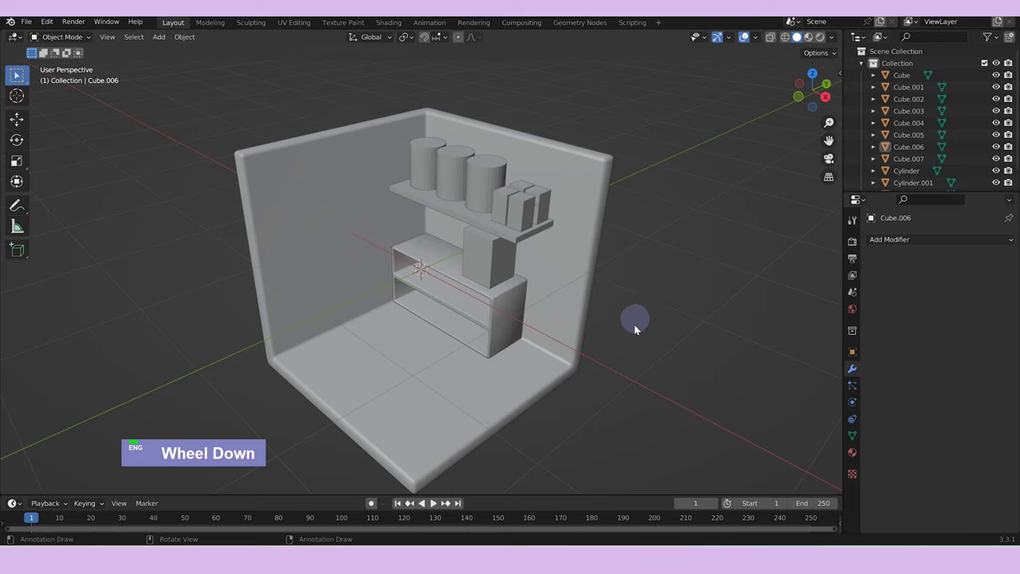
middle_click(637, 329)
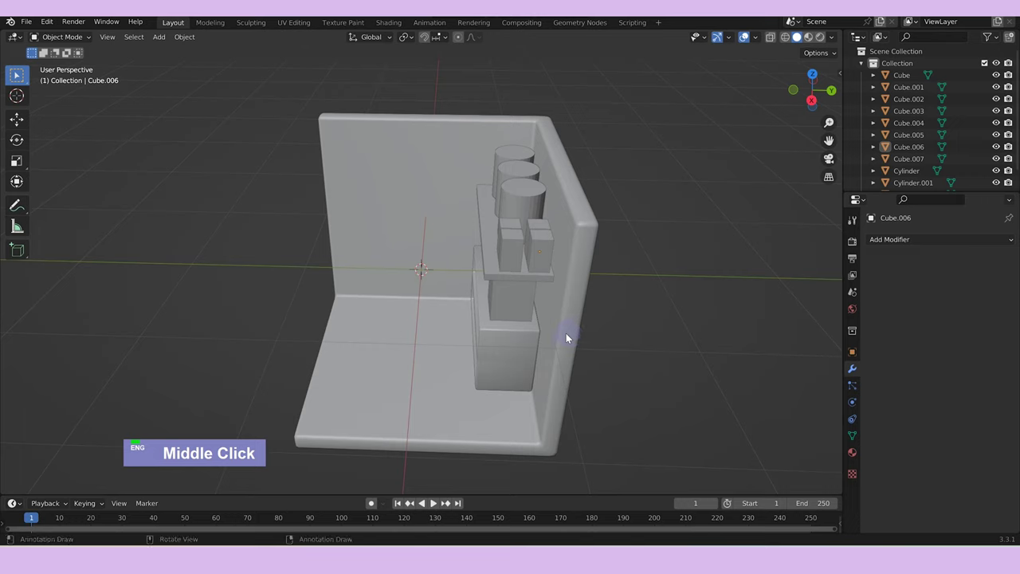
Add a cube, scale it on Y and shift its geometry along X into a counter block near the front.
text(a)
text(asy)
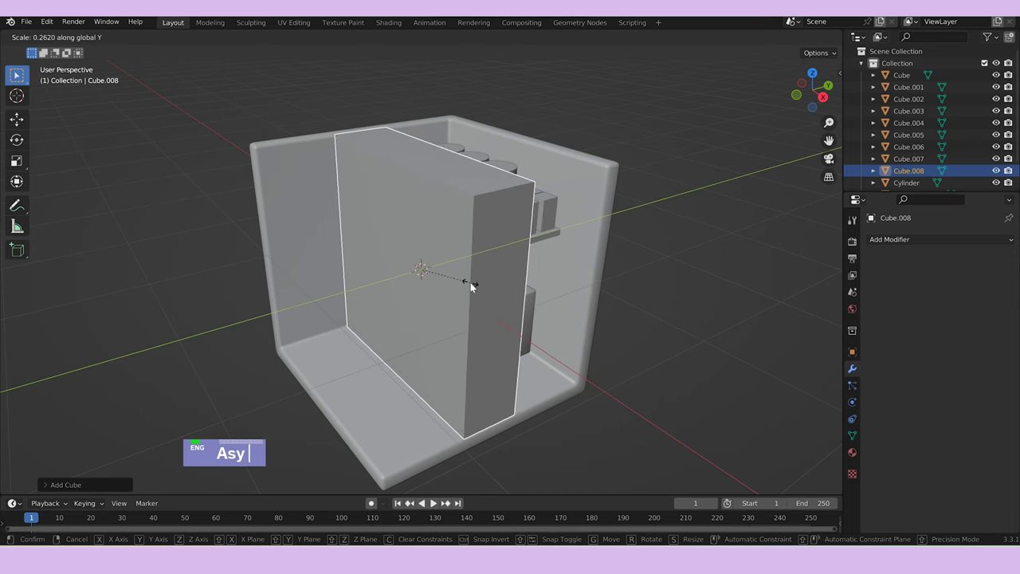
key(Tab)
text(asy gx)
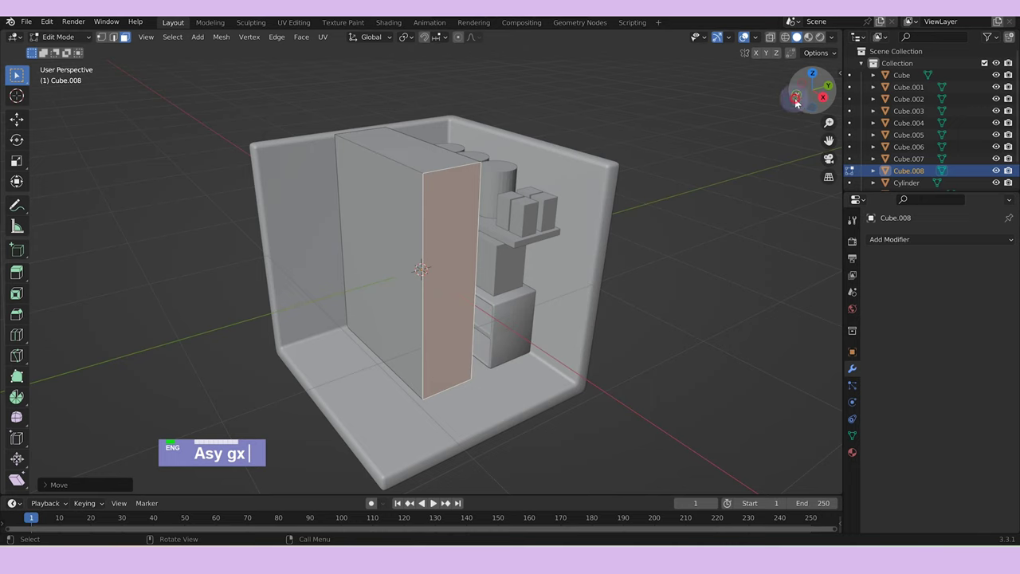
text(gx)
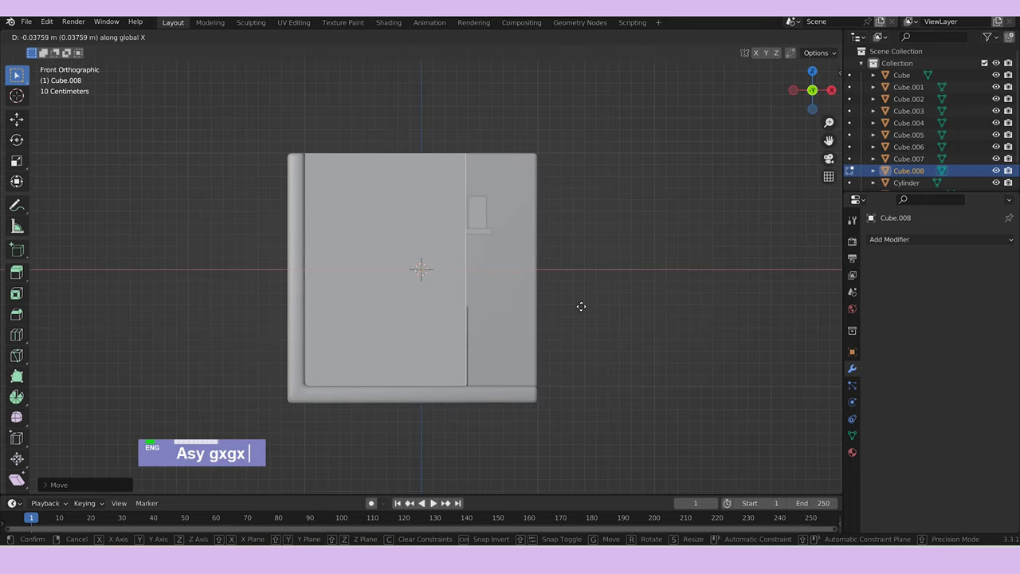
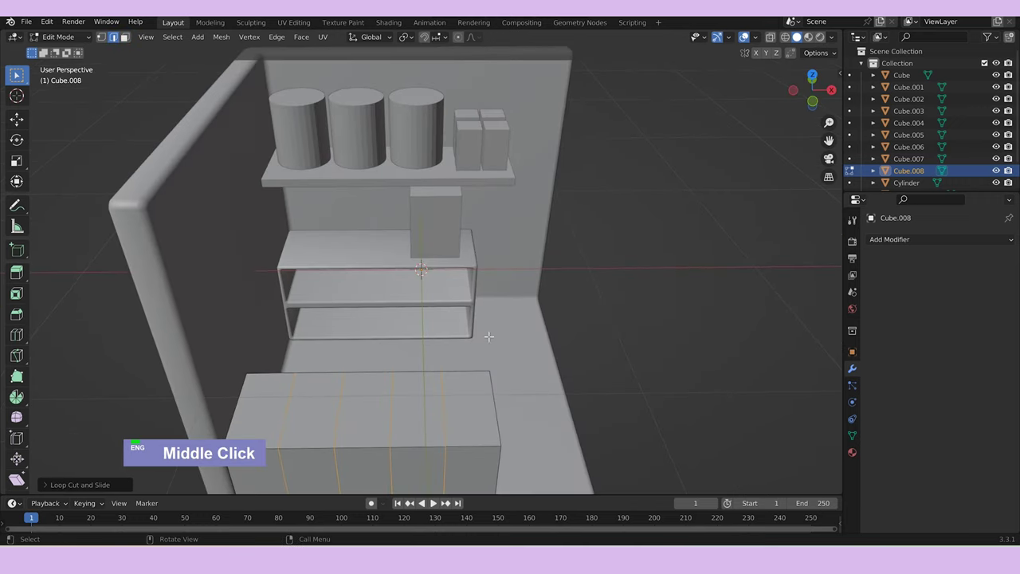
In face select, inset the counter's top faces by 0.02 for the sunken compartments.
text(3)
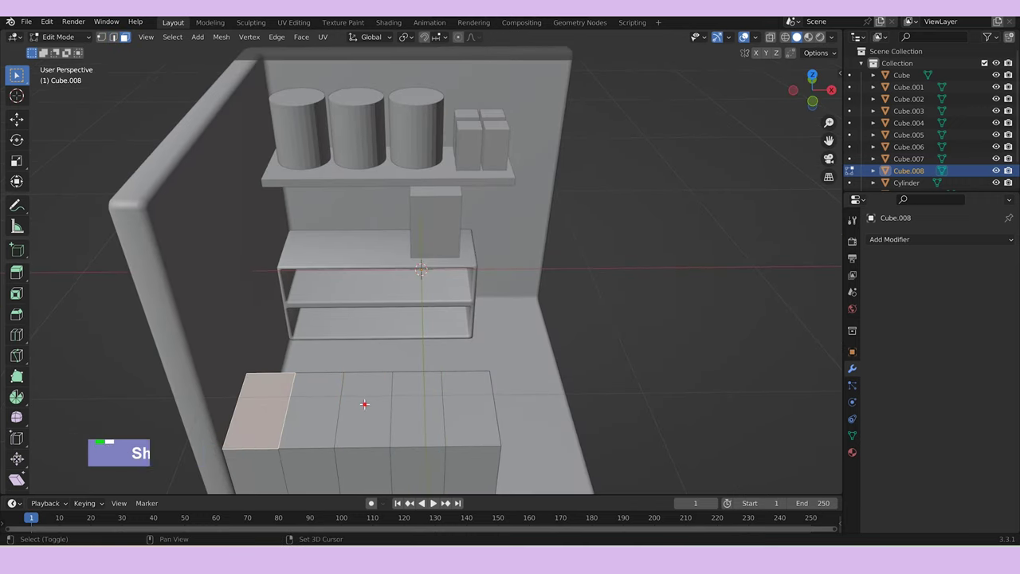
text(i0.02)
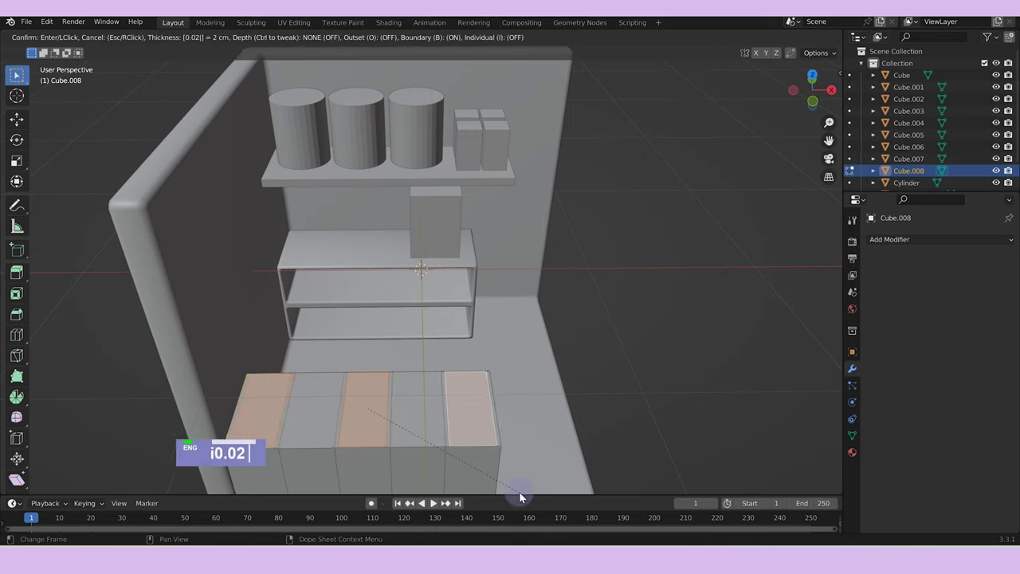
key(Return)
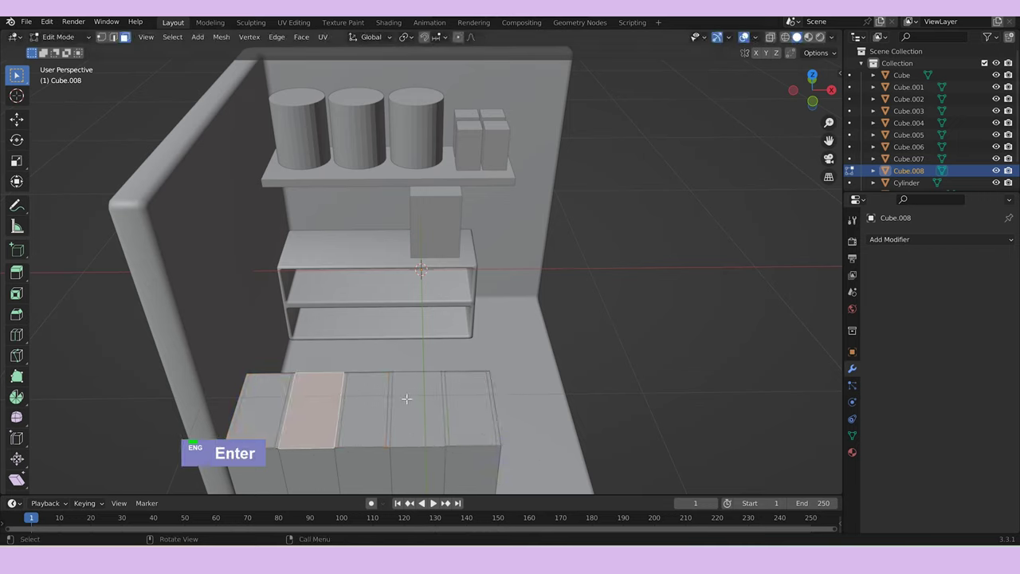
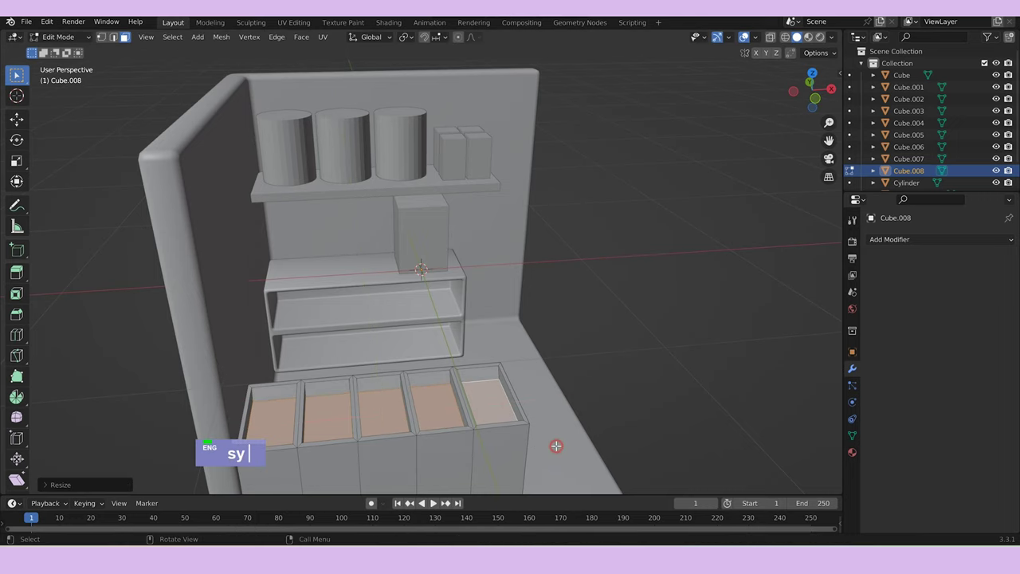
Lower the counter's compartment faces and bevel rounded edges around the two sunken compartments.
text(gz)
key(ctrl+b)
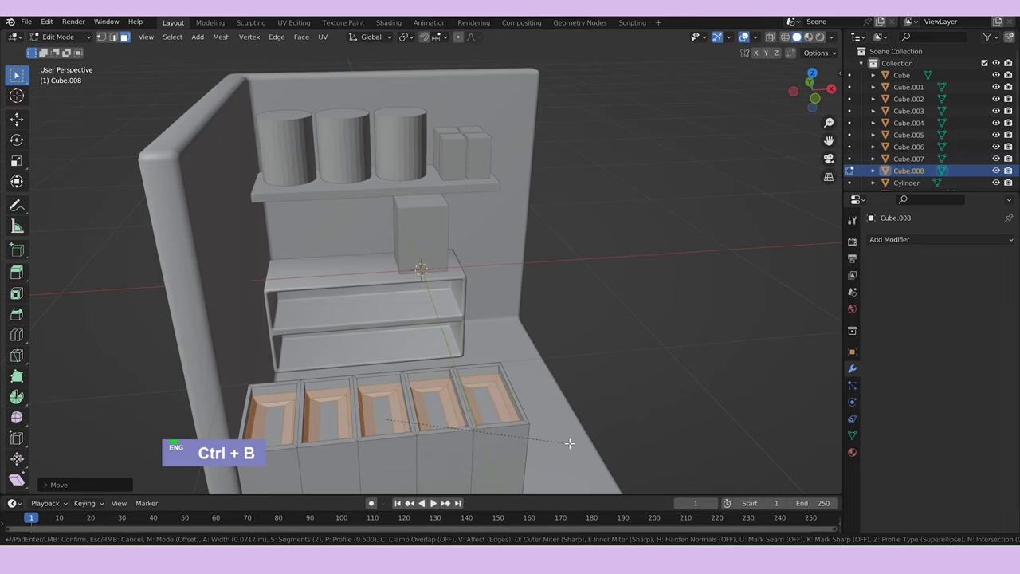
scroll(up, 3)
key(Tab)
middle_click(625, 383)
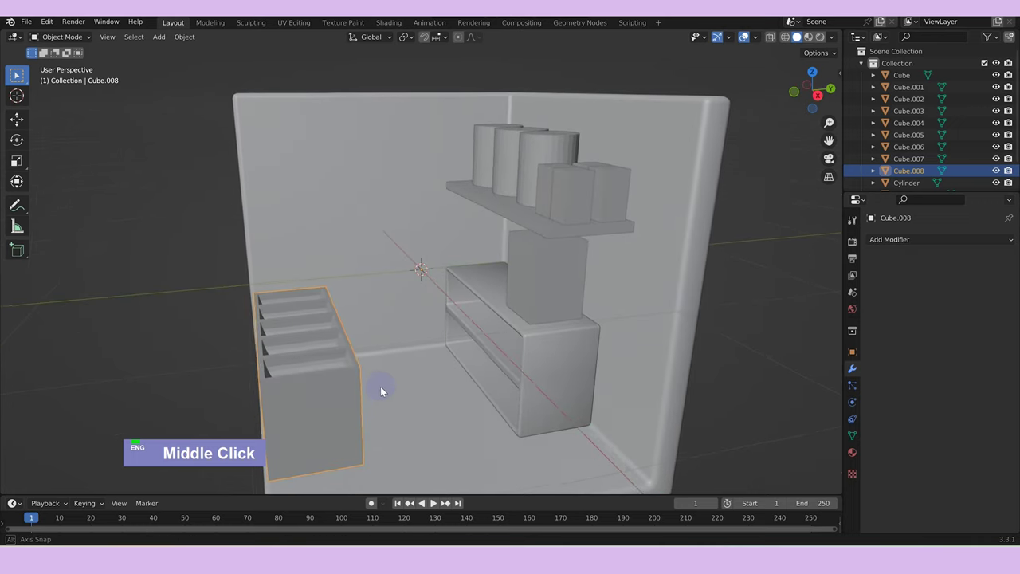
key(shift+a)
Add a new cube and slide its top edge loop to slope the front face.
text(a)
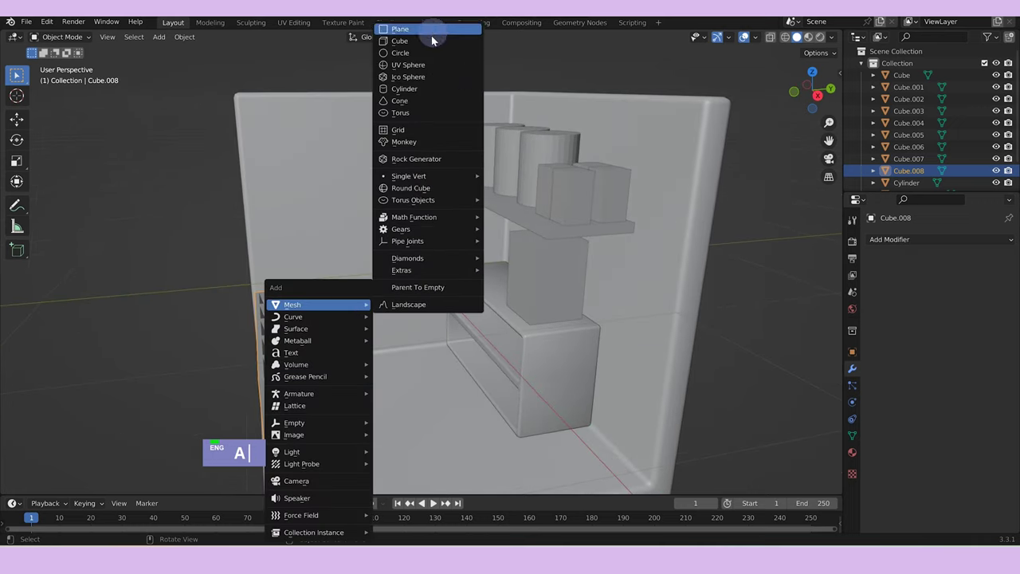
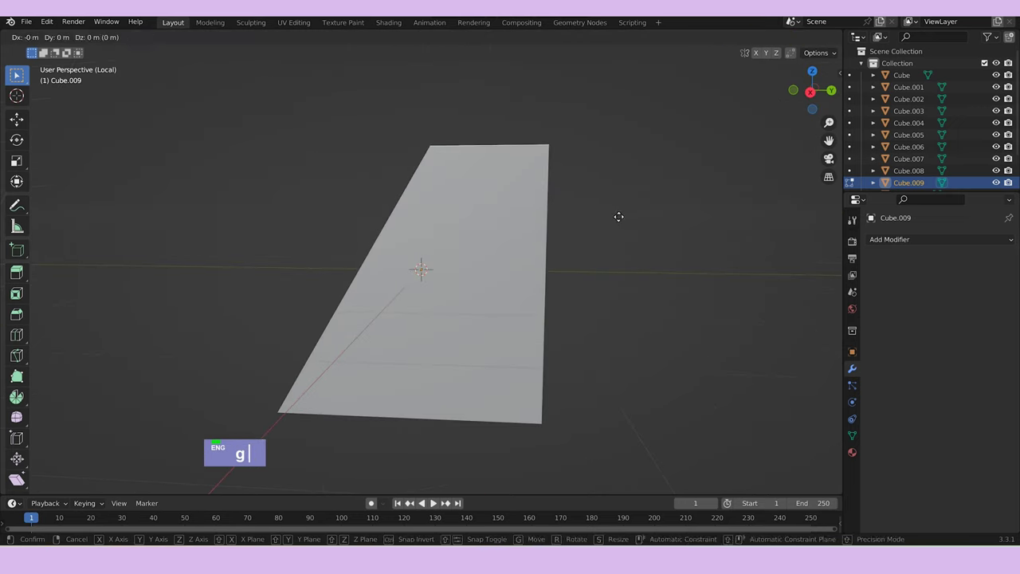
middle_click(650, 275)
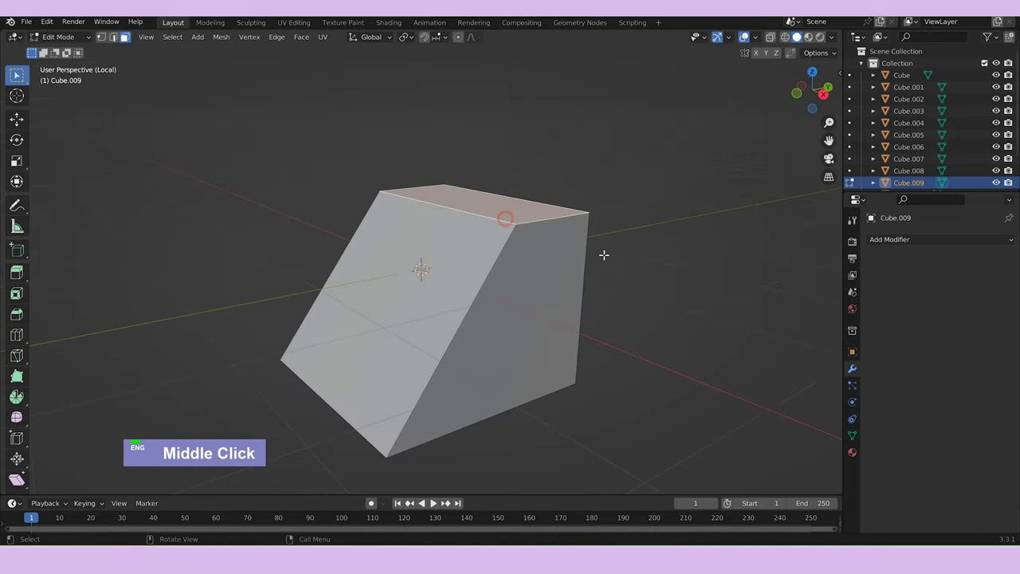
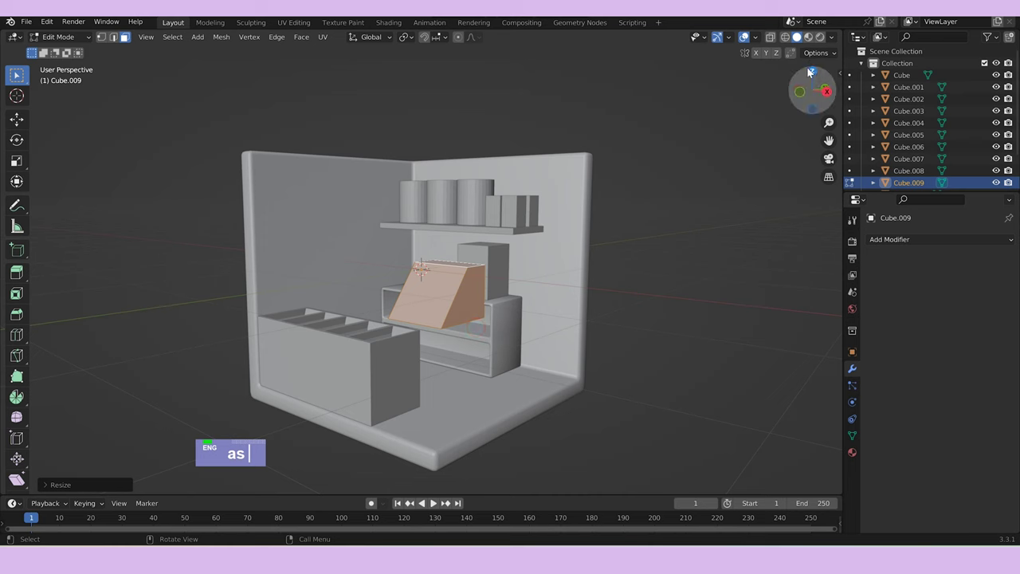
Move and scale the slanted block along X and Z to fit the room width.
text(g)
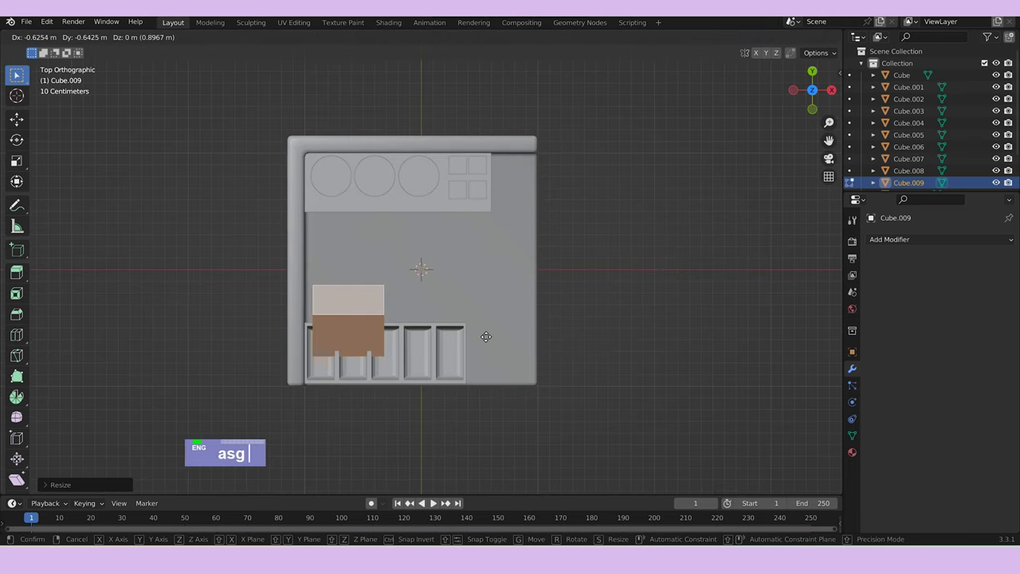
text(z)
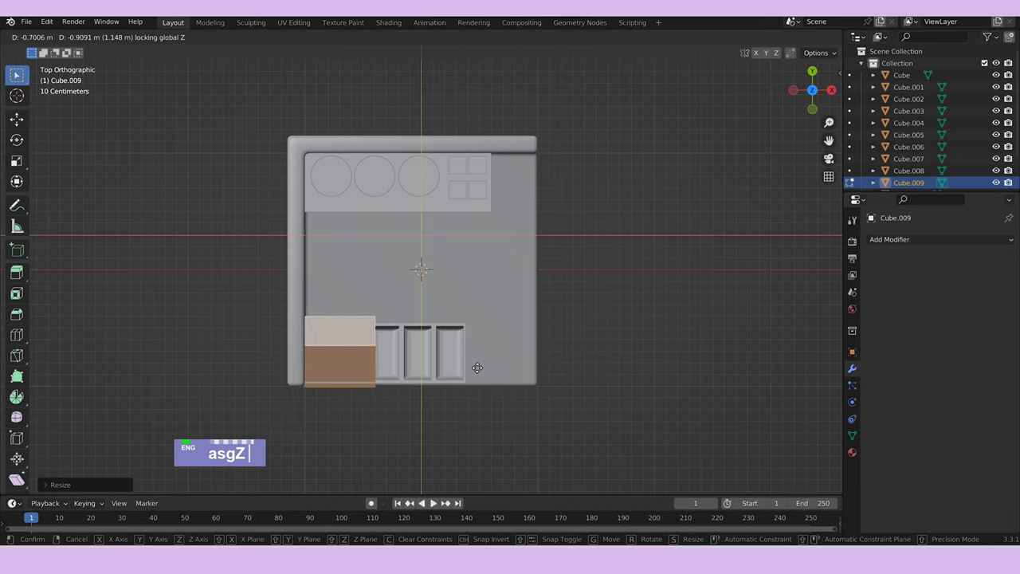
text(sx)
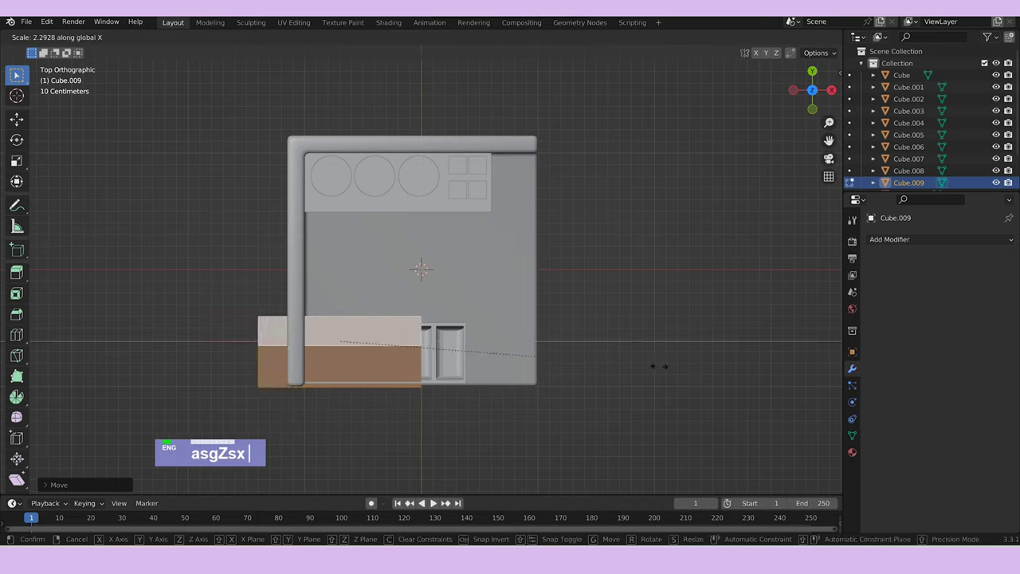
text(gz)
text(sx)
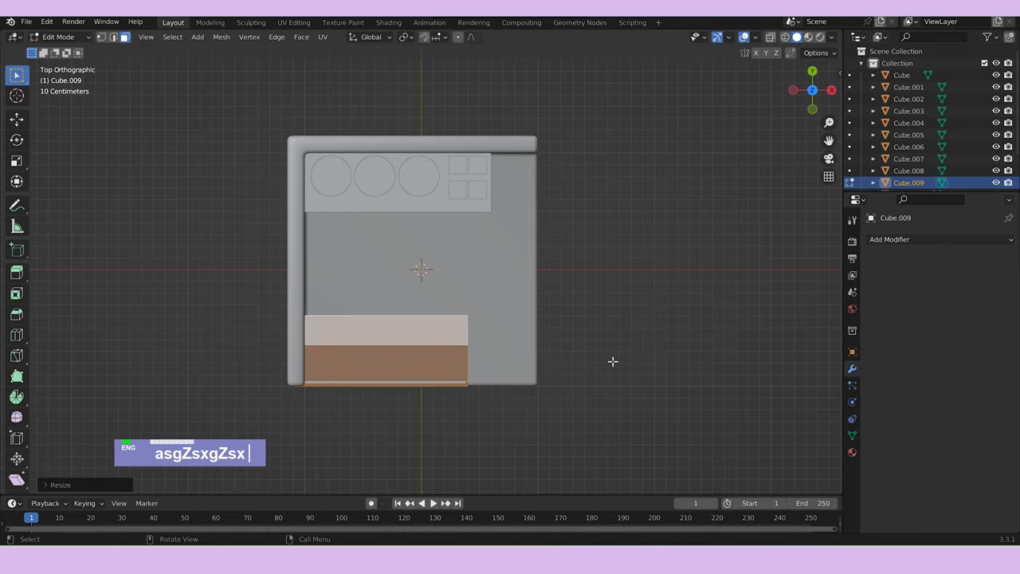
text(sx)
text(gx)
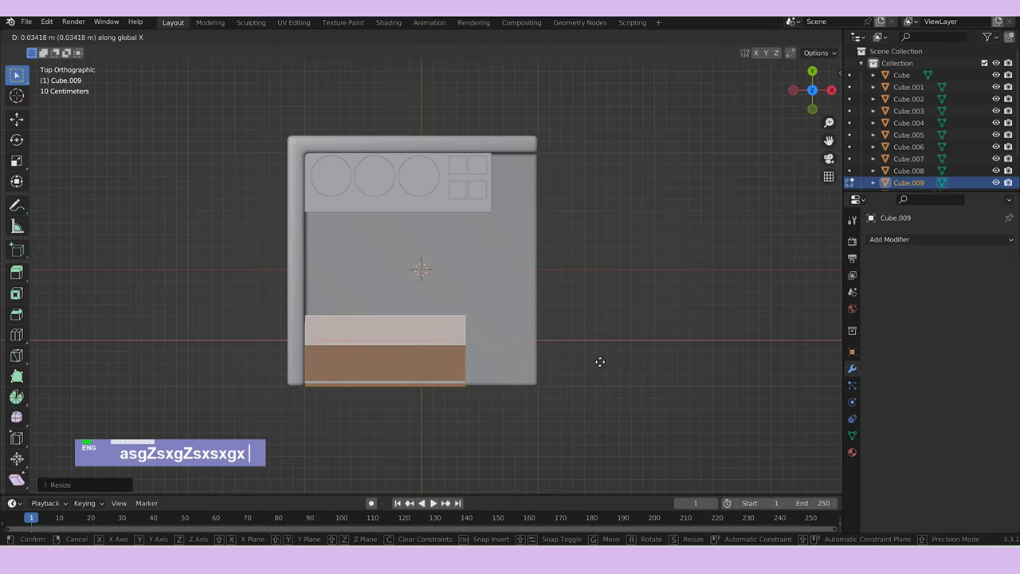
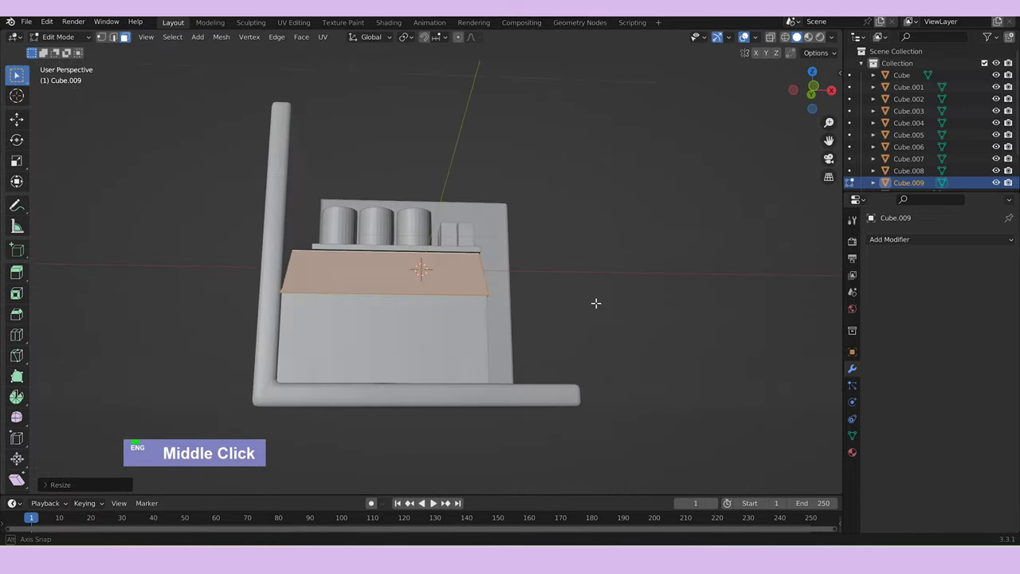
text(sx)
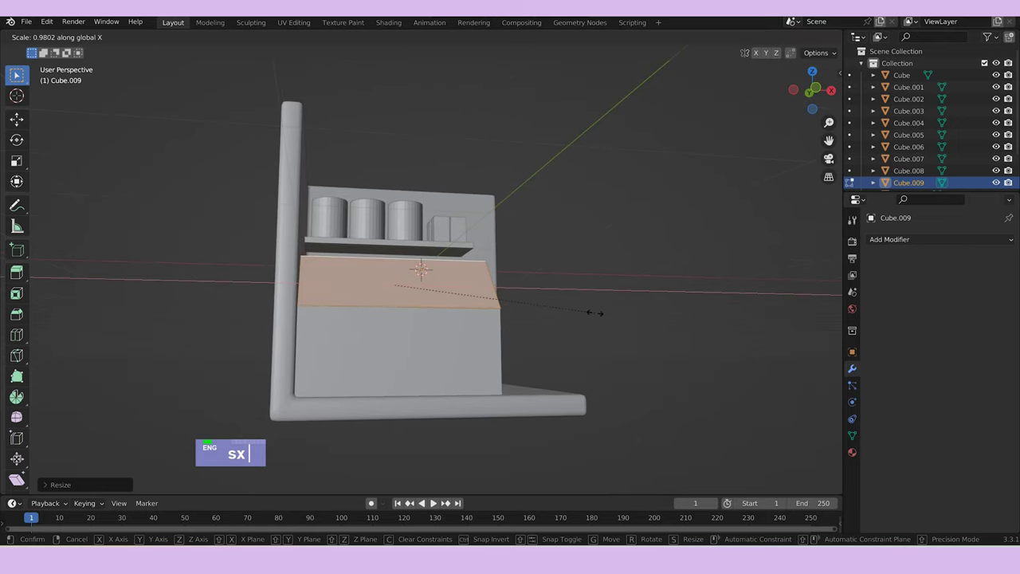
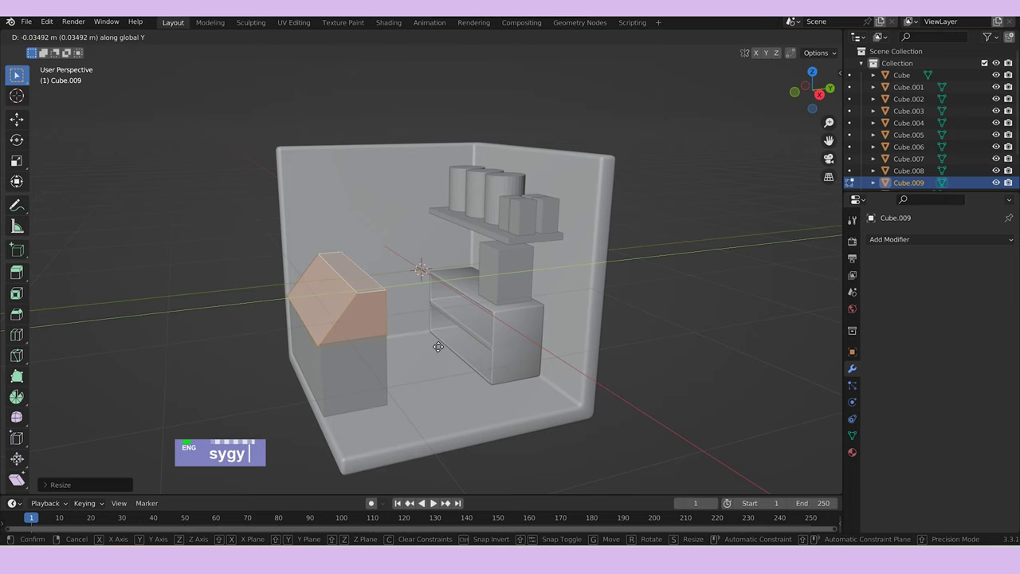
Fit the block's depth along Y, then bevel its edges rounded and finish editing.
text(sy)
scroll(up, 3)
text(sygysygz)
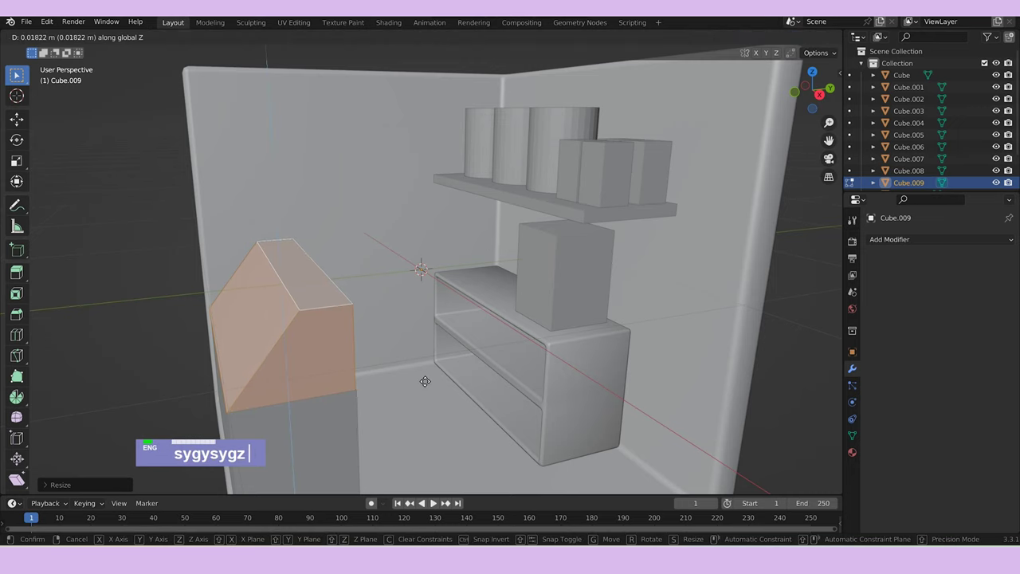
text(gy)
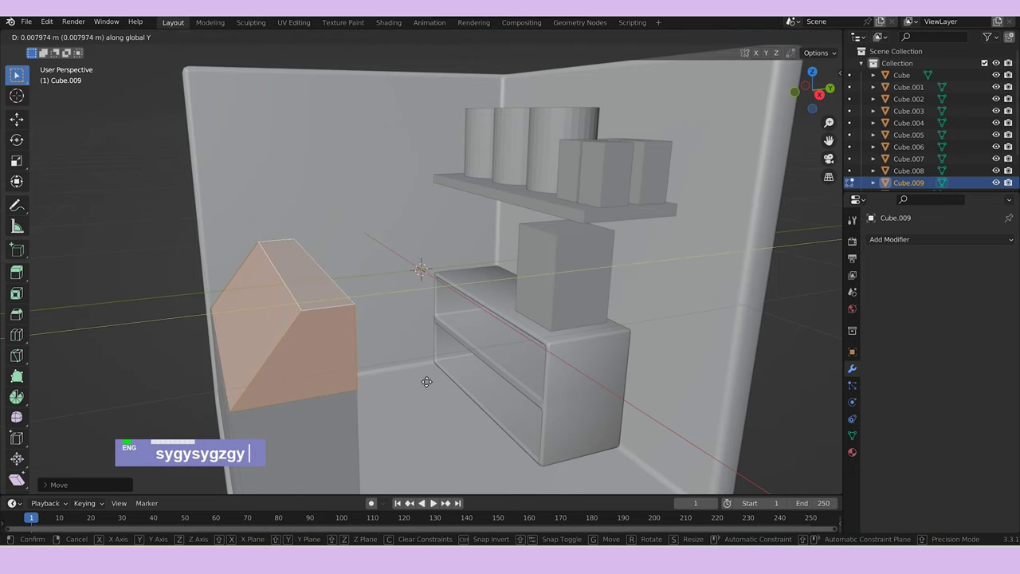
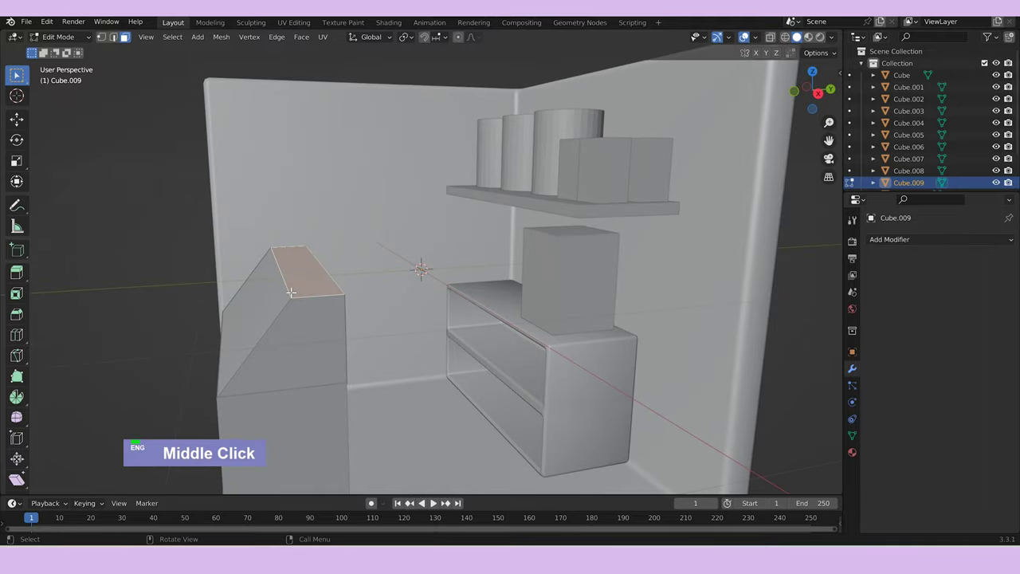
text(2)
key(ctrl+b)
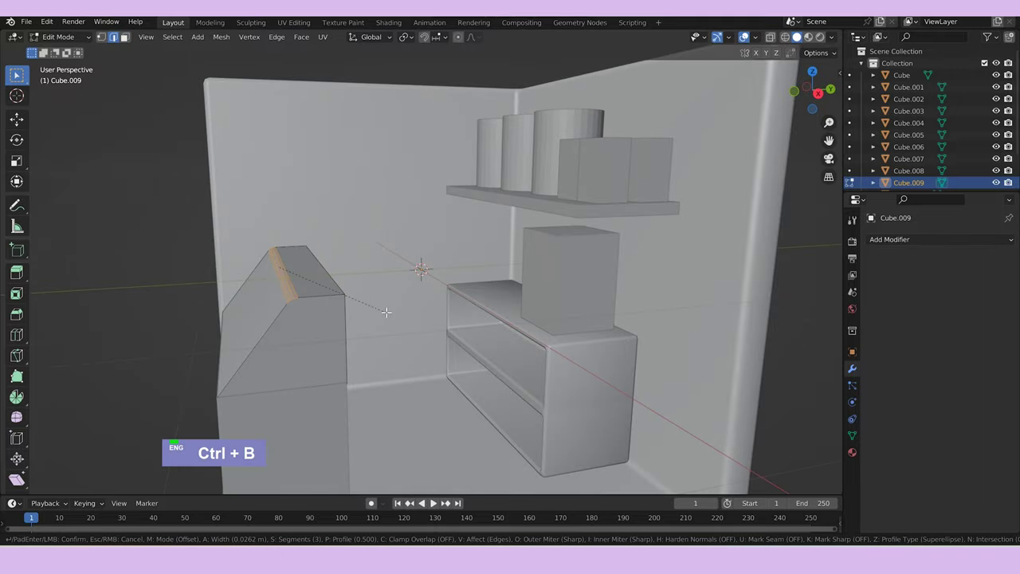
key(Tab)
Duplicate the slanted block along Z and rotate the copy 180 degrees around Z.
middle_click(392, 330)
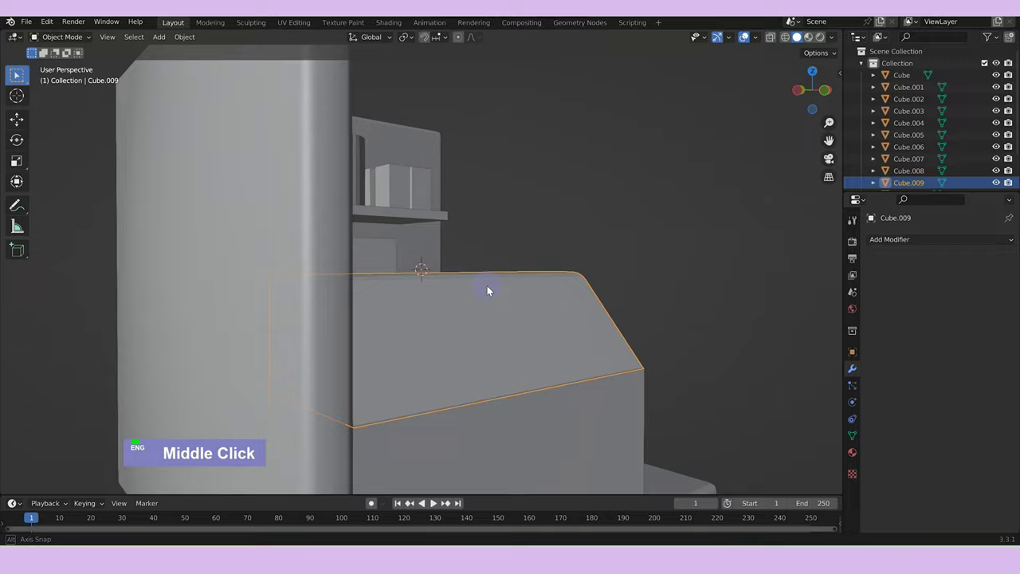
scroll(down, 3)
middle_click(477, 320)
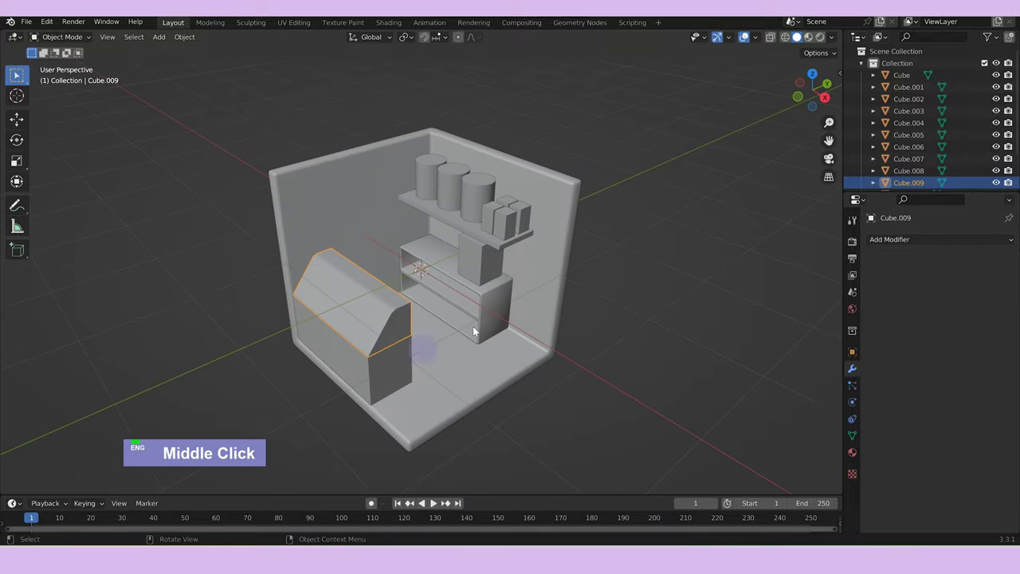
text(dz)
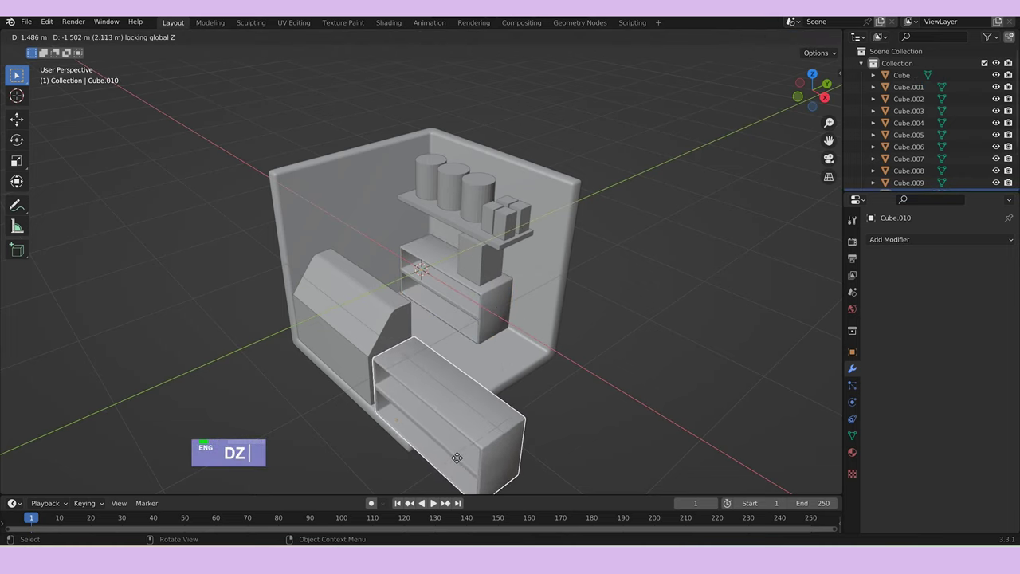
text(rz180)
key(Return)
scroll(down, 3)
middle_click(489, 412)
Snap the copy's origin, then lower it and shrink it along X in front view.
key(Tab)
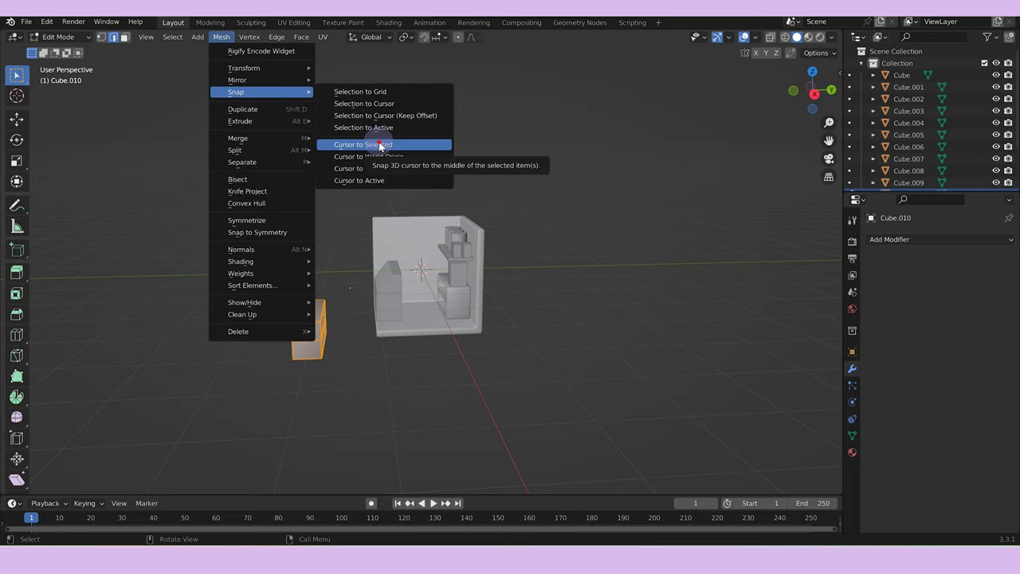
key(Tab)
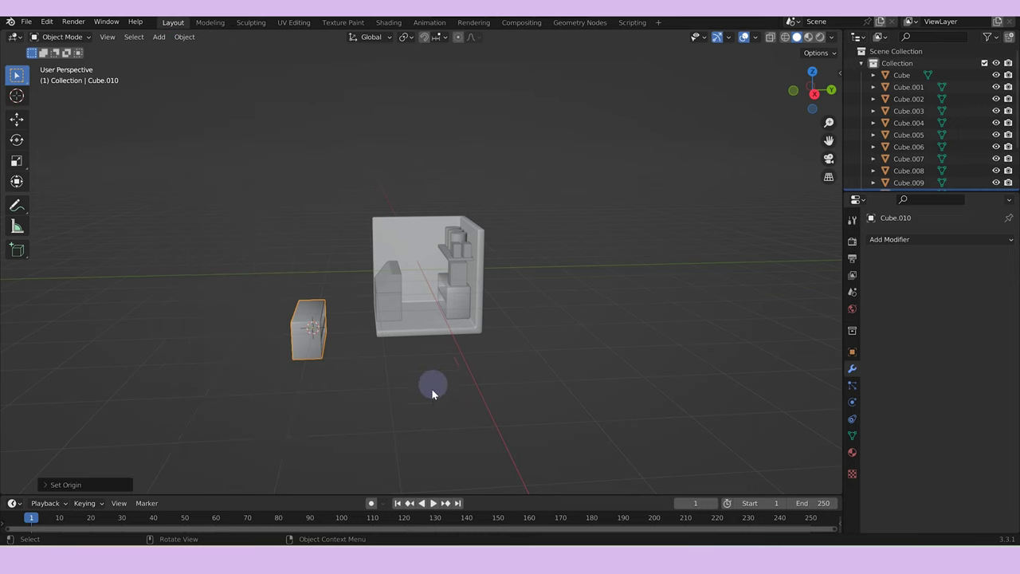
middle_click(412, 403)
text(gz)
middle_click(525, 408)
scroll(up, 3)
text(sx)
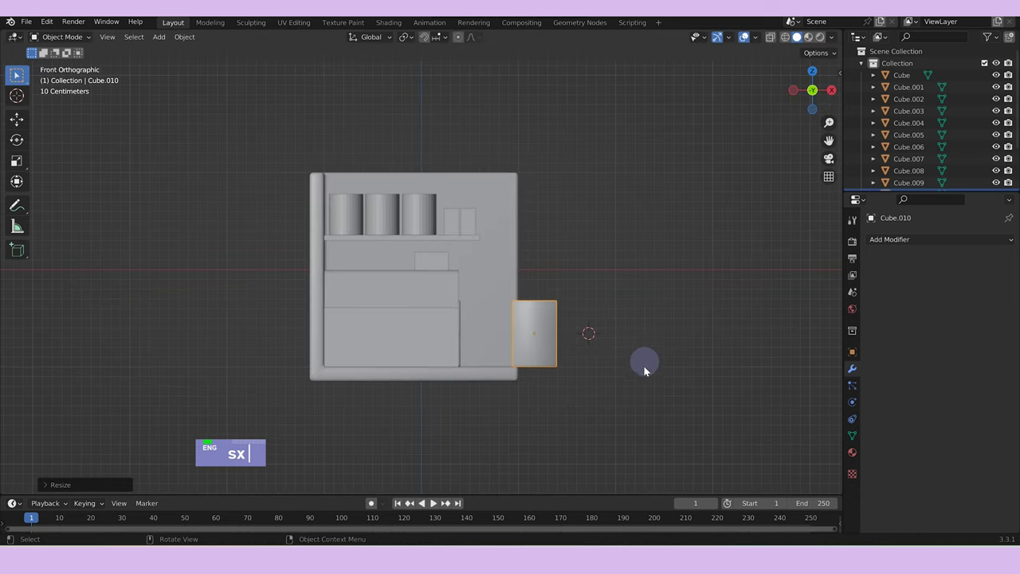
text(gx)
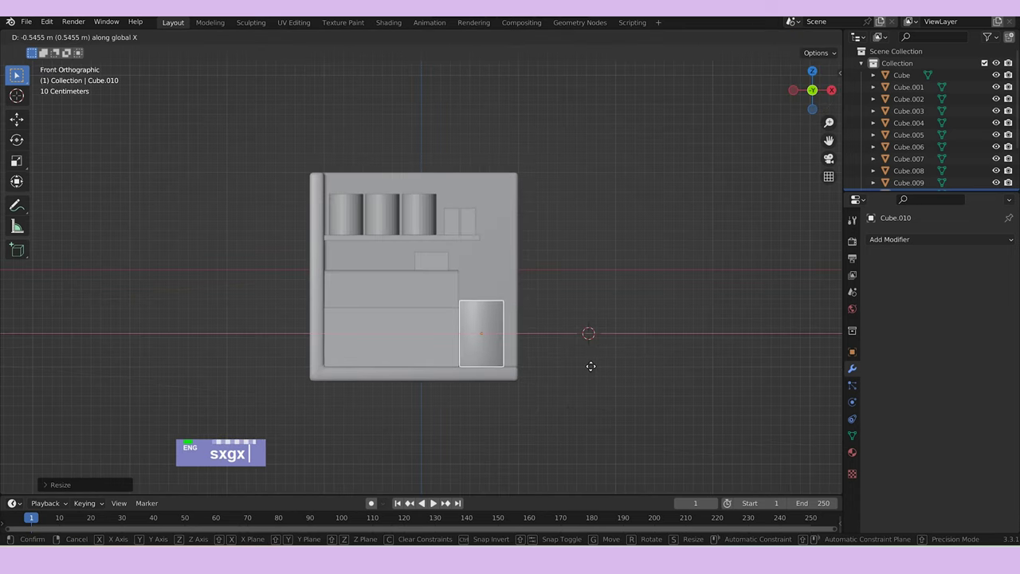
Shorten the box along Z and set it on the floor beside the counter.
middle_click(601, 349)
text(sz)
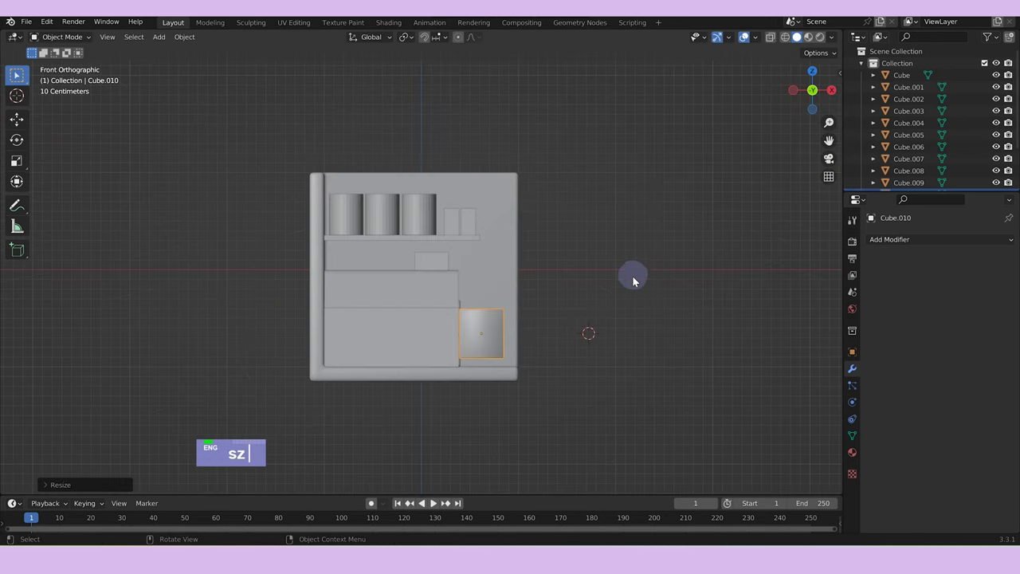
text(gz)
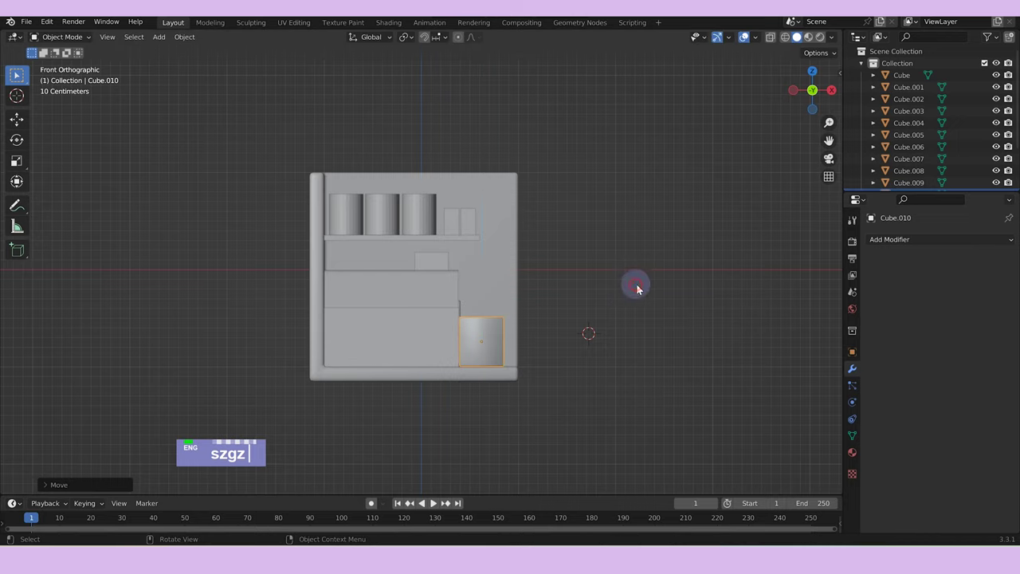
text(sx)
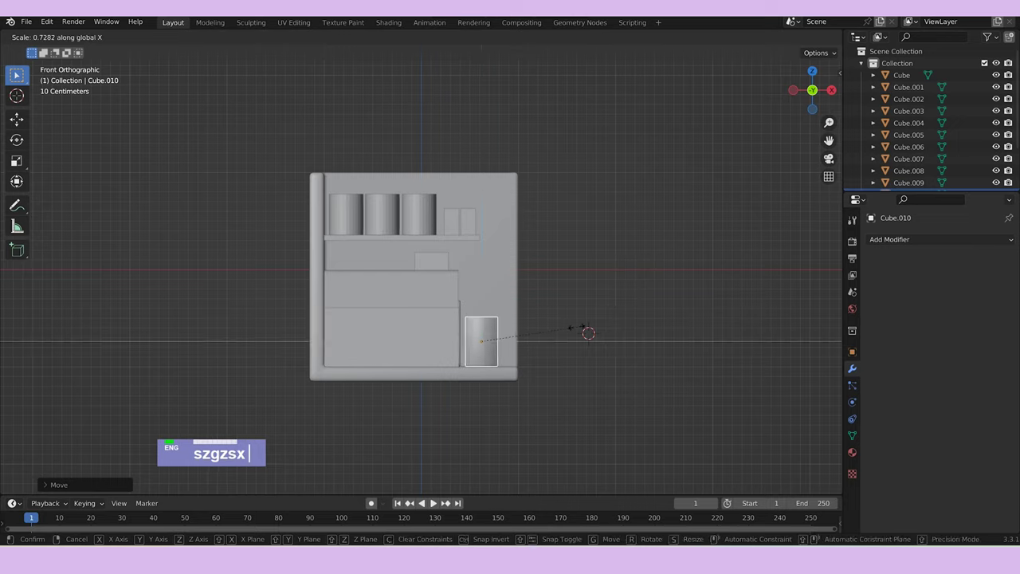
text(gx)
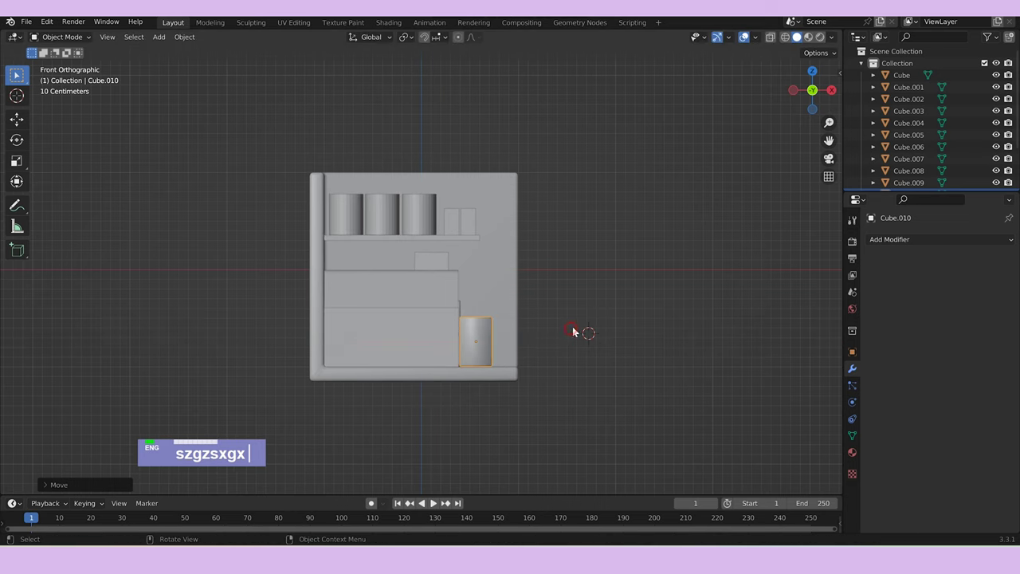
middle_click(576, 330)
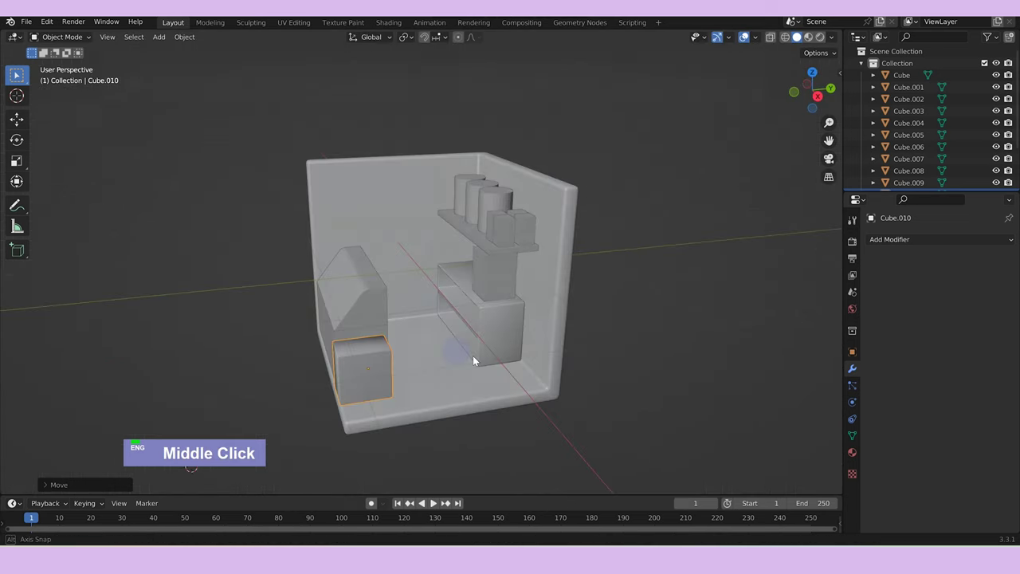
Duplicate the small box along X and rotate the copy 90 degrees around Z.
key(s)
text(d)
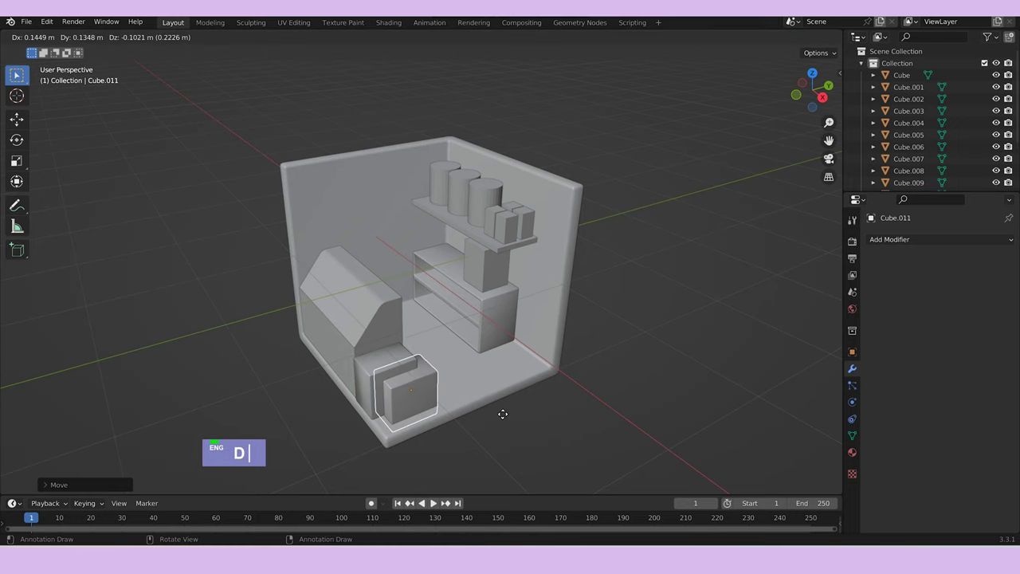
text(x)
text(rz180)
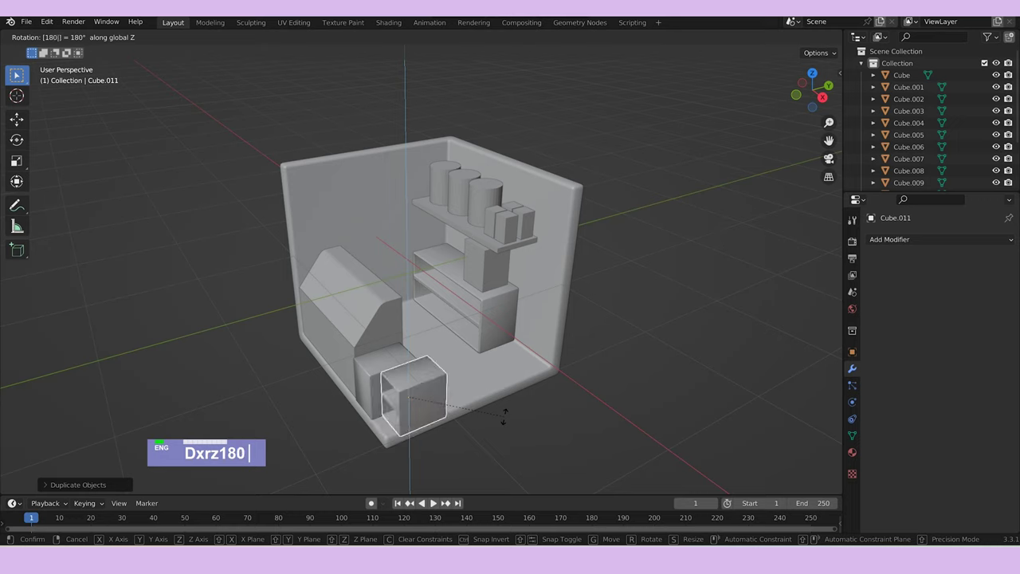
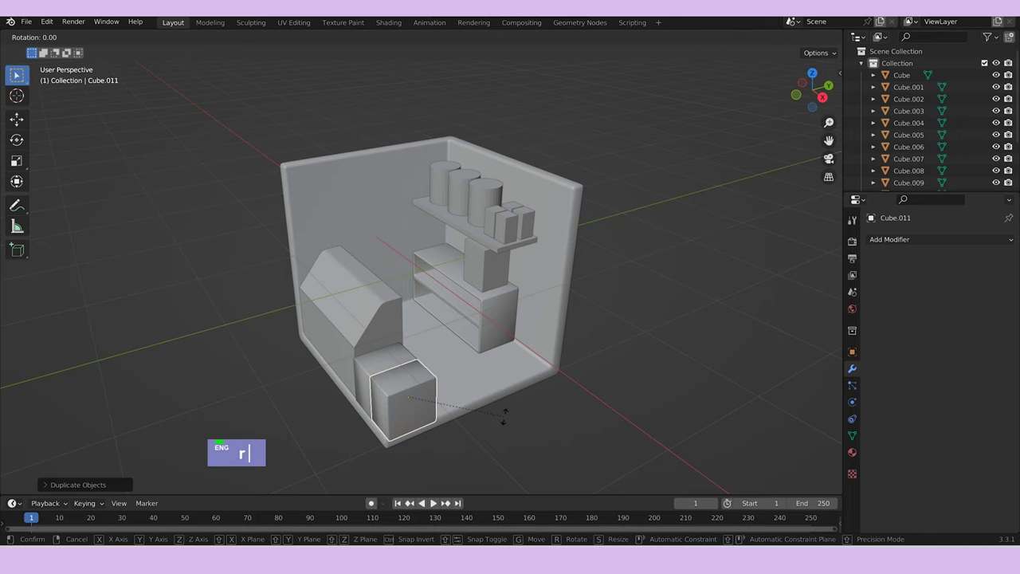
text(z90)
key(Return)
Stretch the copy into a long low block and place it along the room's front edge.
text(sx)
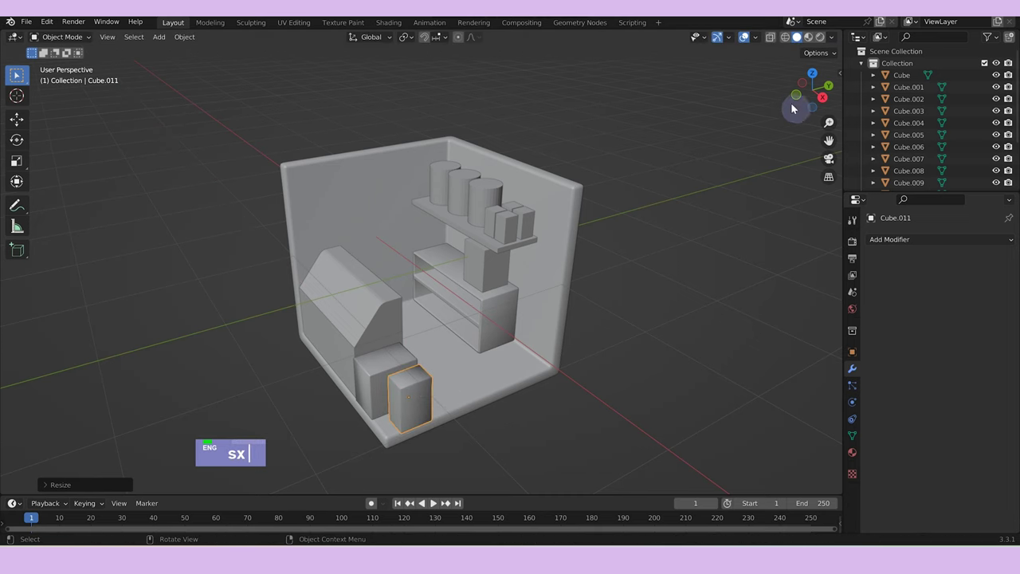
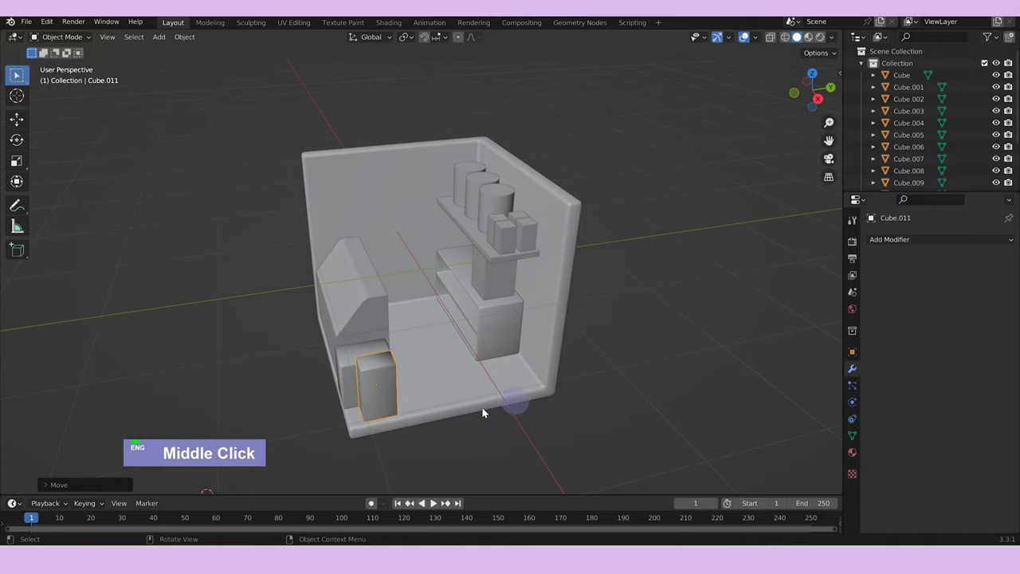
text(sy)
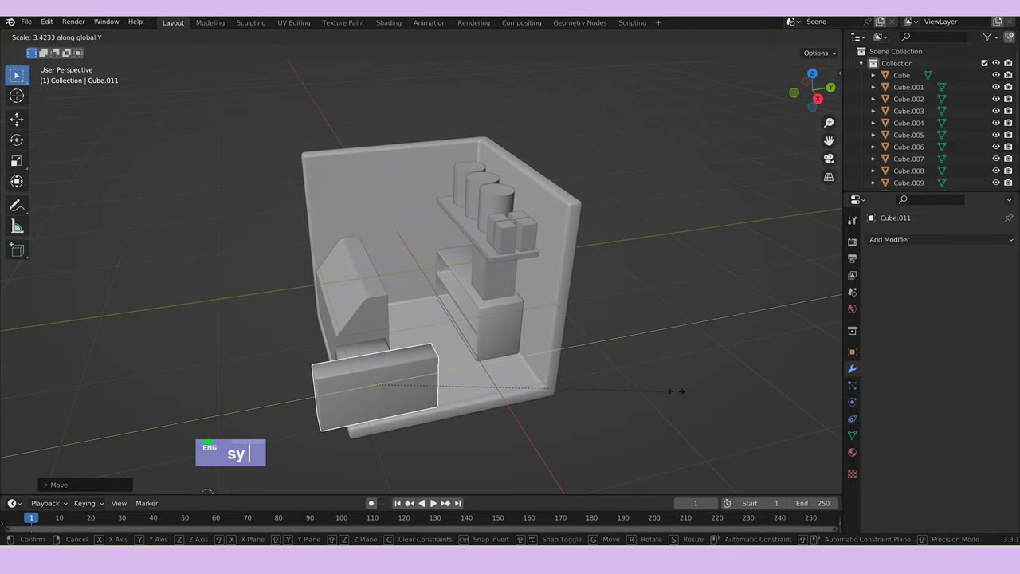
text(g)
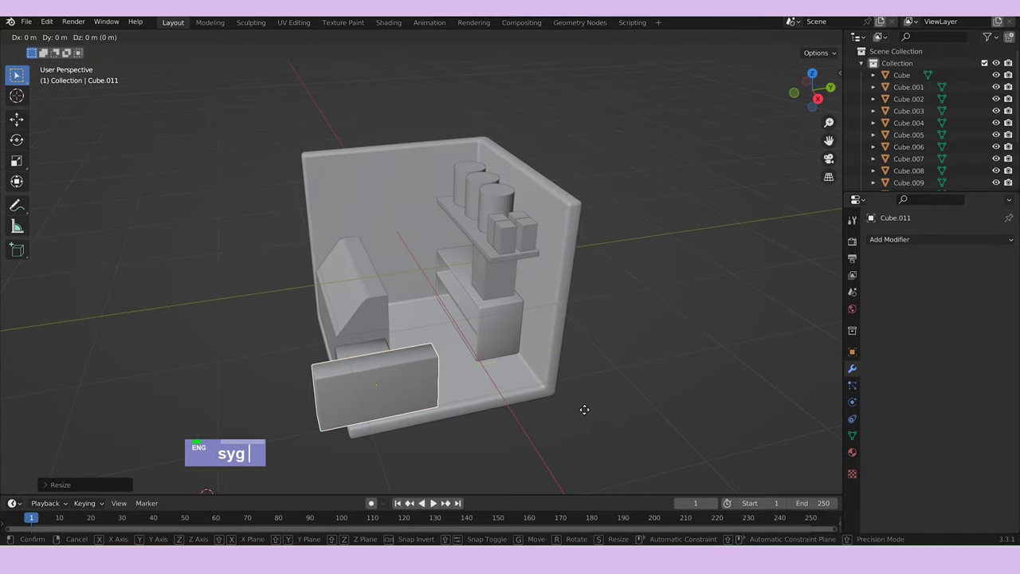
text(y)
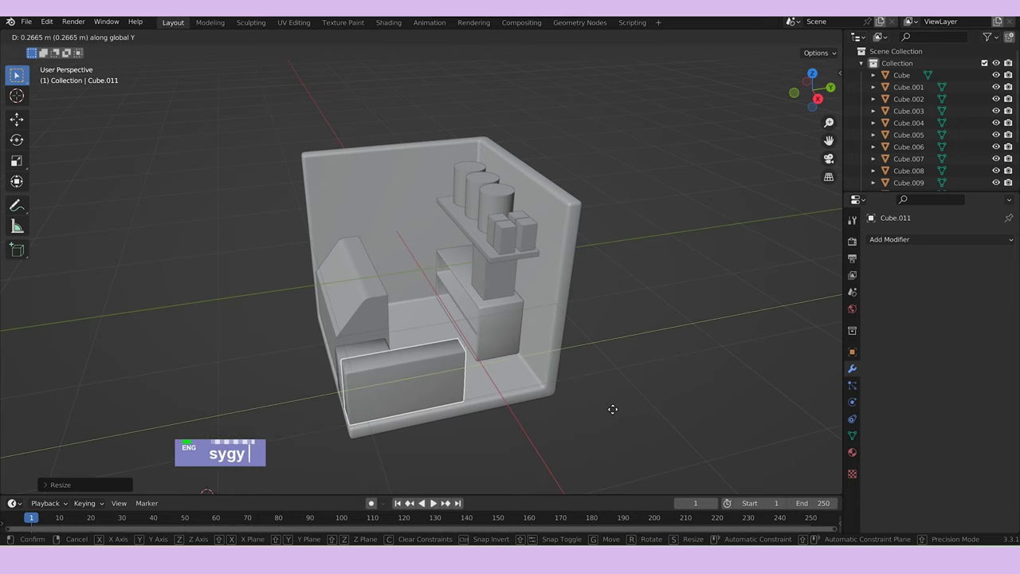
text(sz)
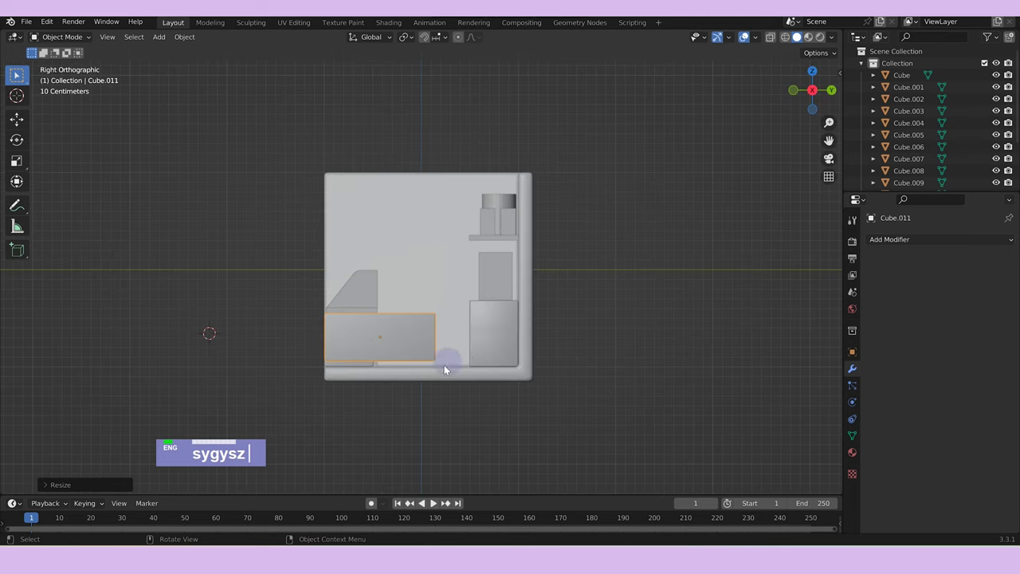
text(gz)
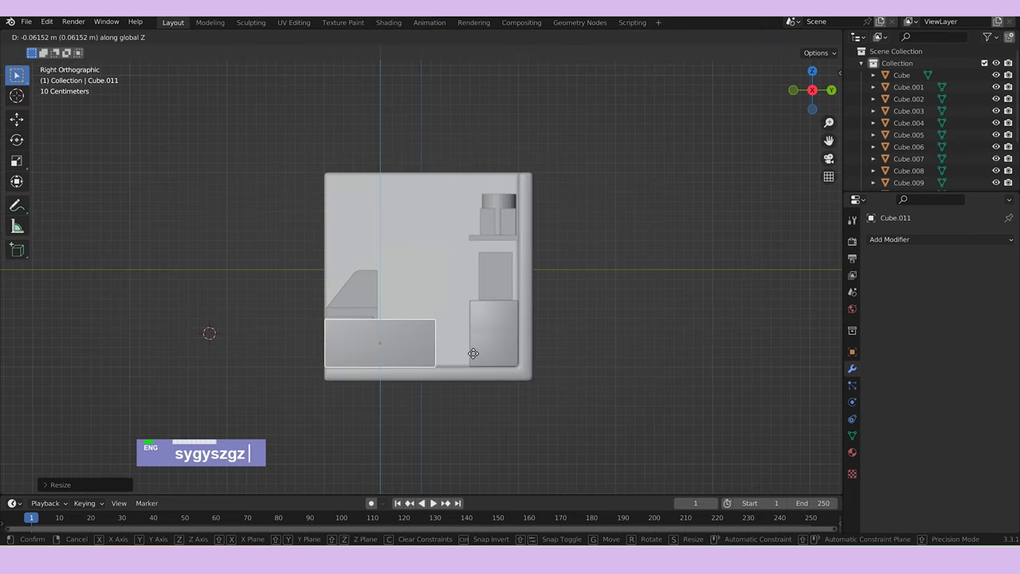
middle_click(482, 357)
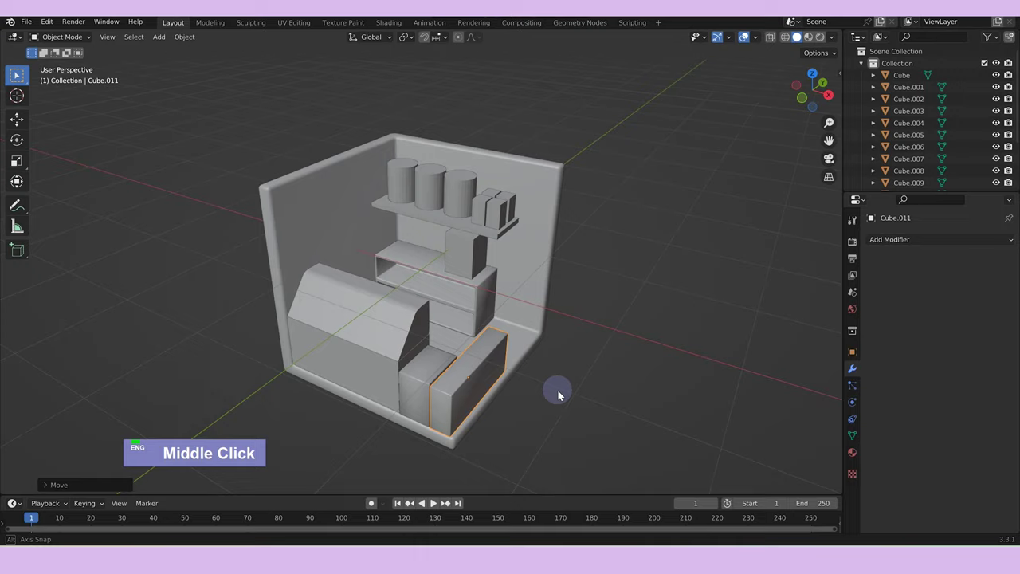
scroll(up, 3)
middle_click(585, 413)
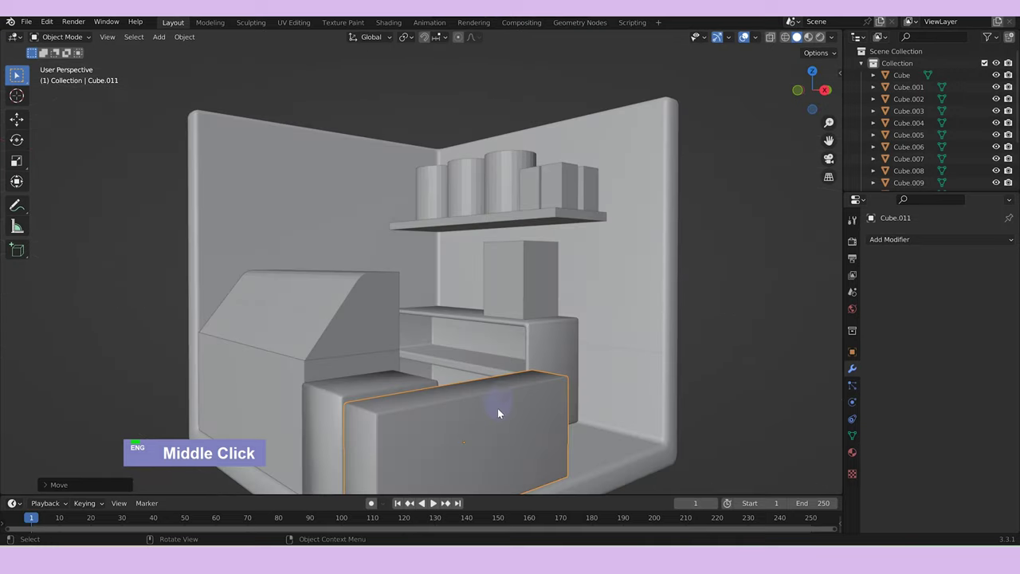
Add and slide edge loops across the counter front to form an overhanging top ledge.
key(Tab)
key(ctrl+t)
key(ctrl+z)
key(ctrl+r)
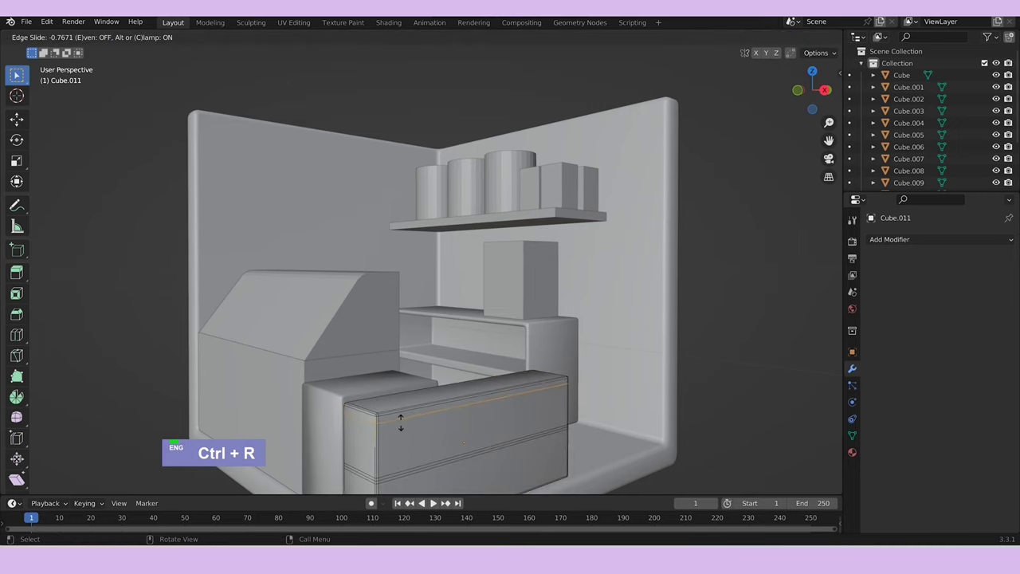
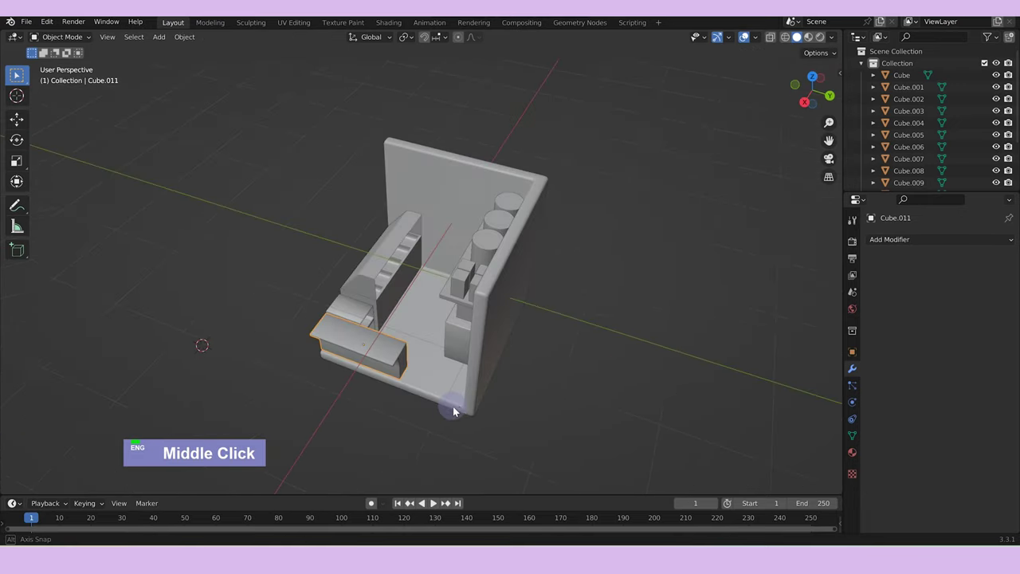
middle_click(465, 430)
scroll(up, 3)
Add a new cube, scale it down and lower it toward the floor by the counter.
key(a)
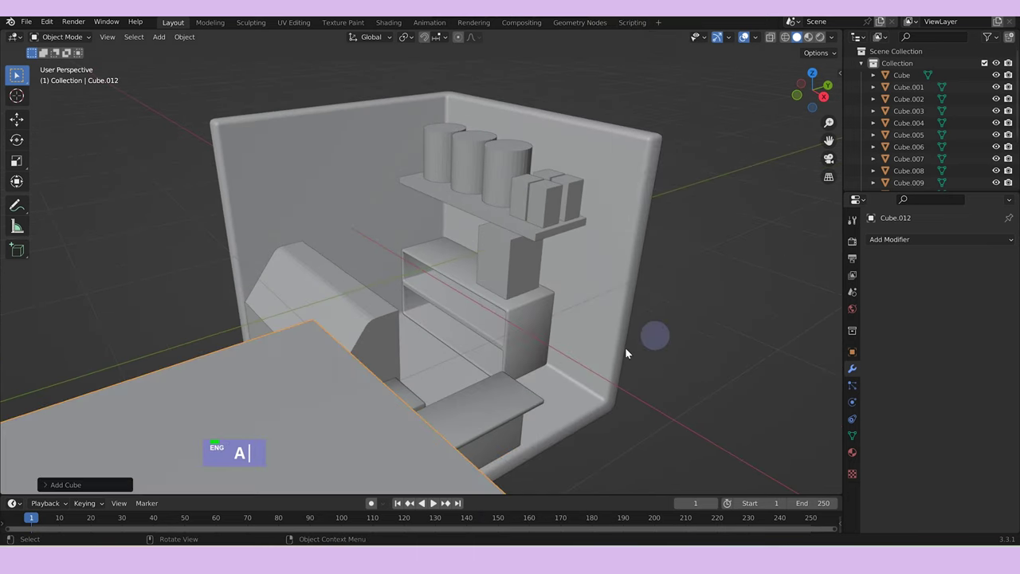
text(as)
scroll(down, 3)
text(assgz)
scroll(up, 3)
text(AssgZAssgZs)
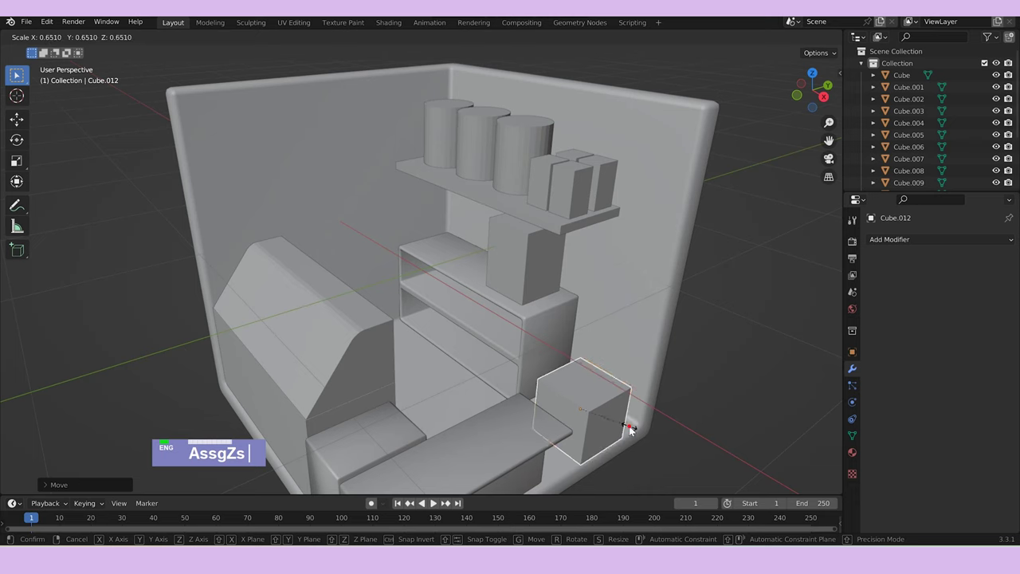
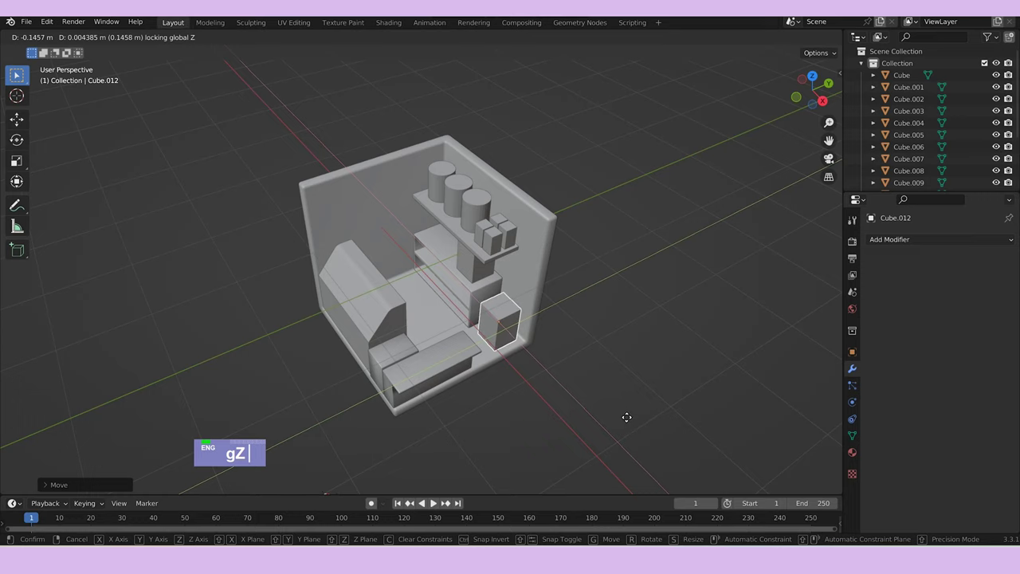
Shorten the box along Z and stand it on the floor in the front corner.
text(sz)
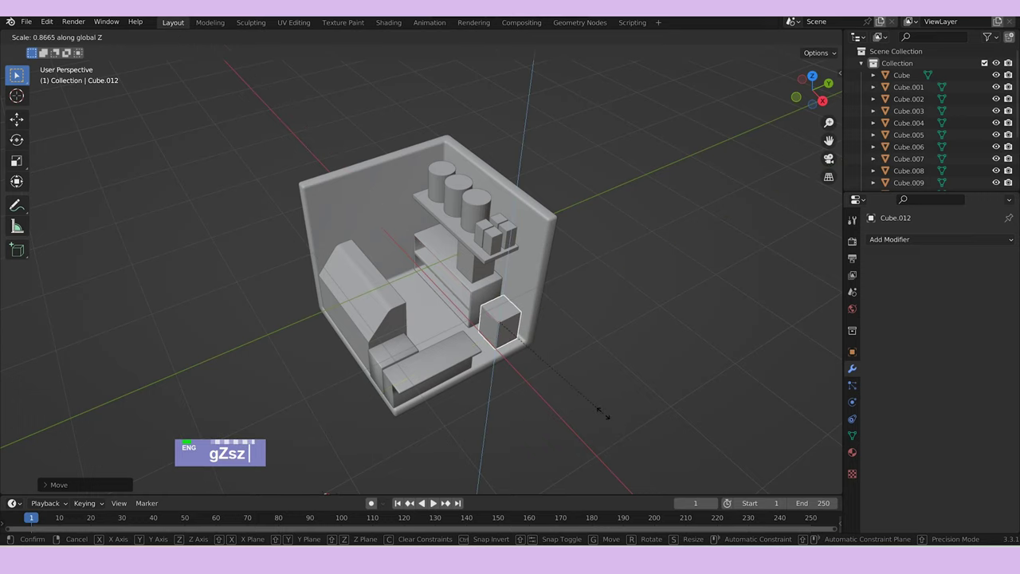
middle_click(606, 413)
text(gz)
middle_click(596, 346)
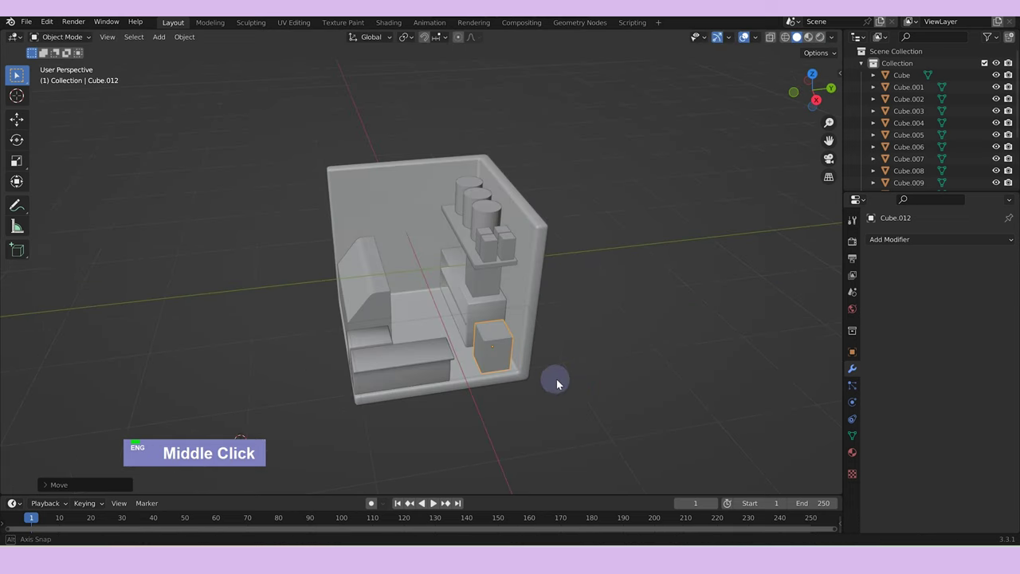
Add a cube, scale it along Y and raise it into the left wall as a doorway cutter.
key(a)
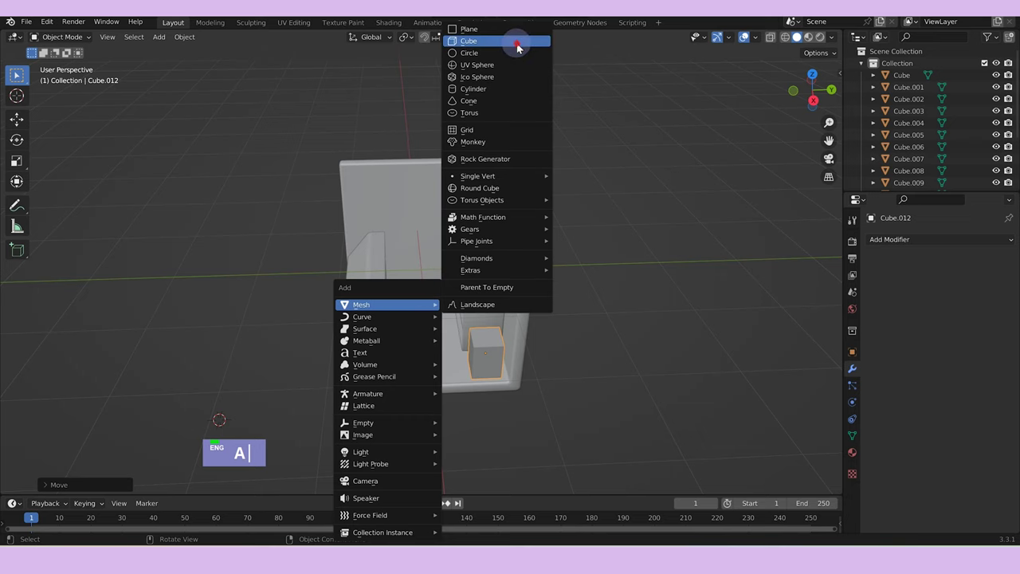
middle_click(517, 329)
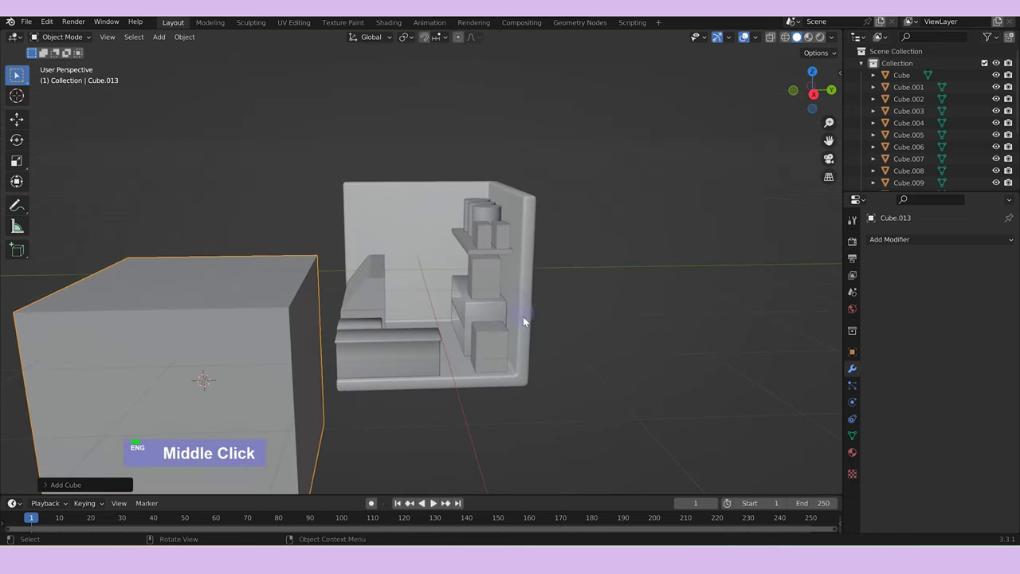
text(sy)
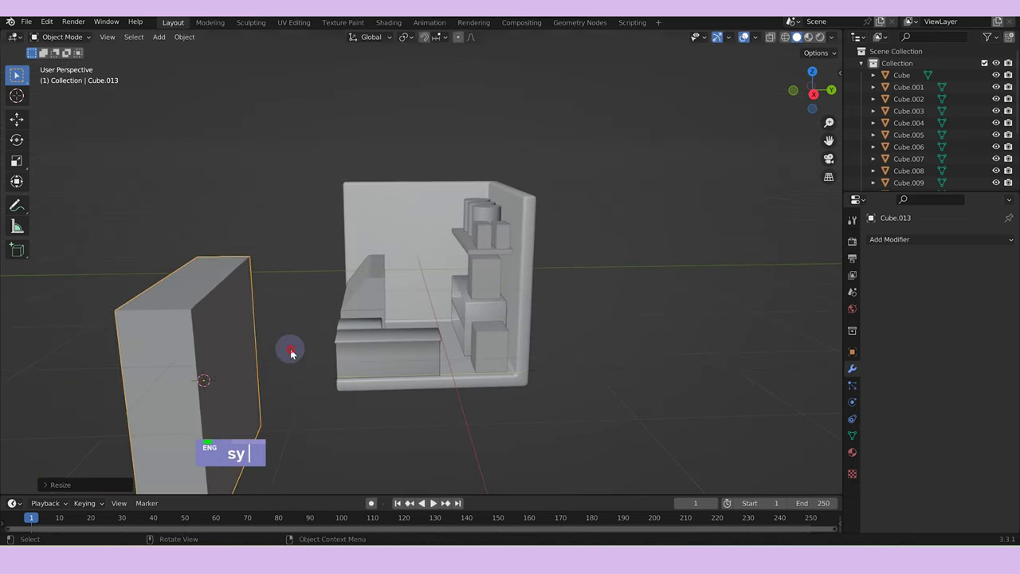
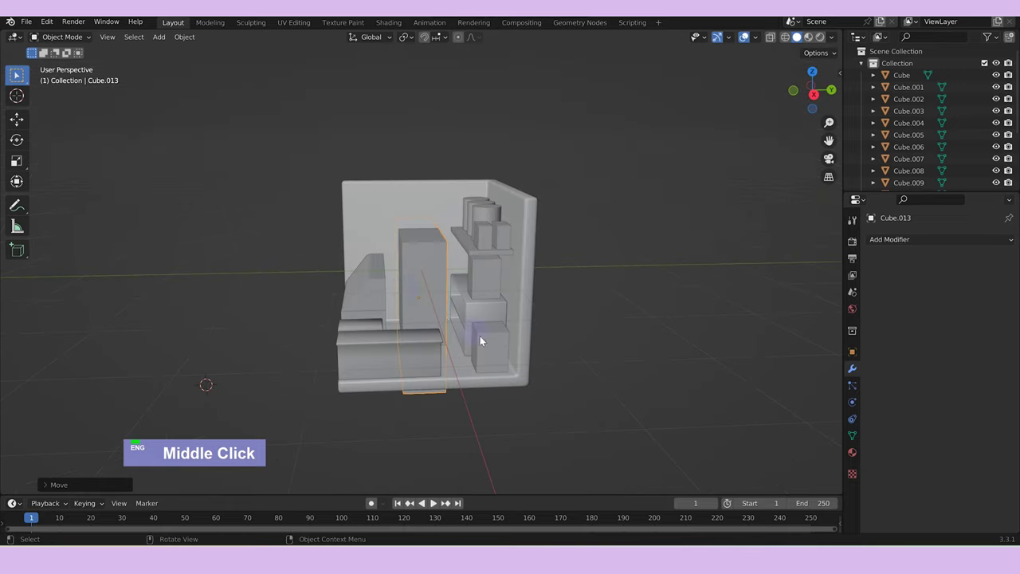
text(gz)
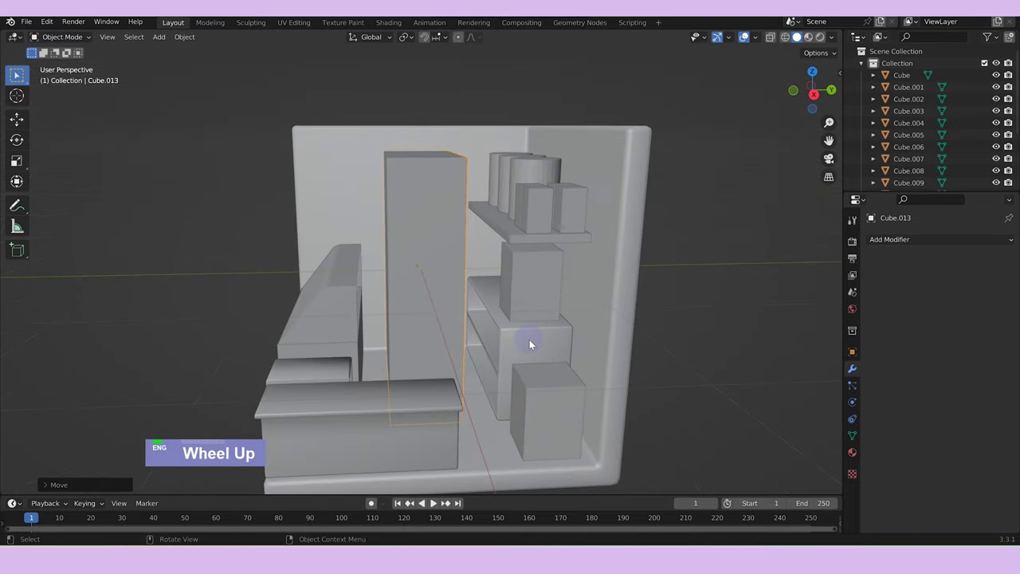
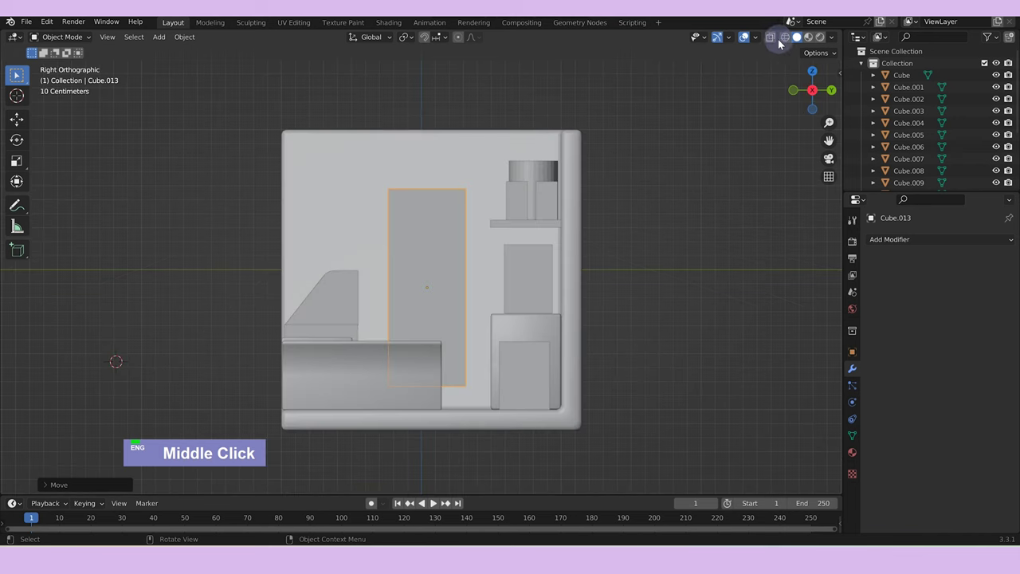
scroll(up, 3)
text(gz)
Resize and lower the tall block in side view so it passes through the wall at floor level.
text(s)
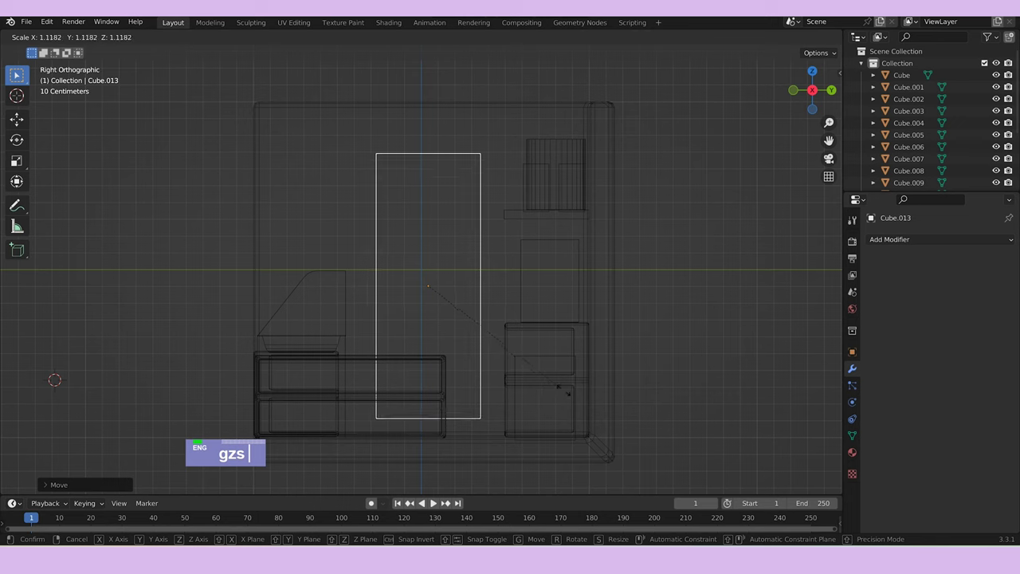
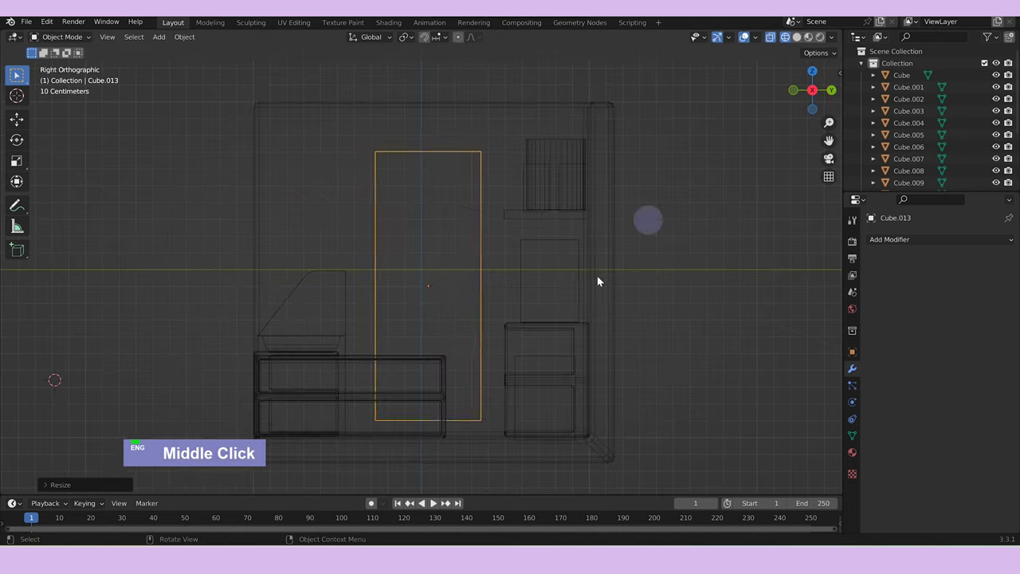
text(sz)
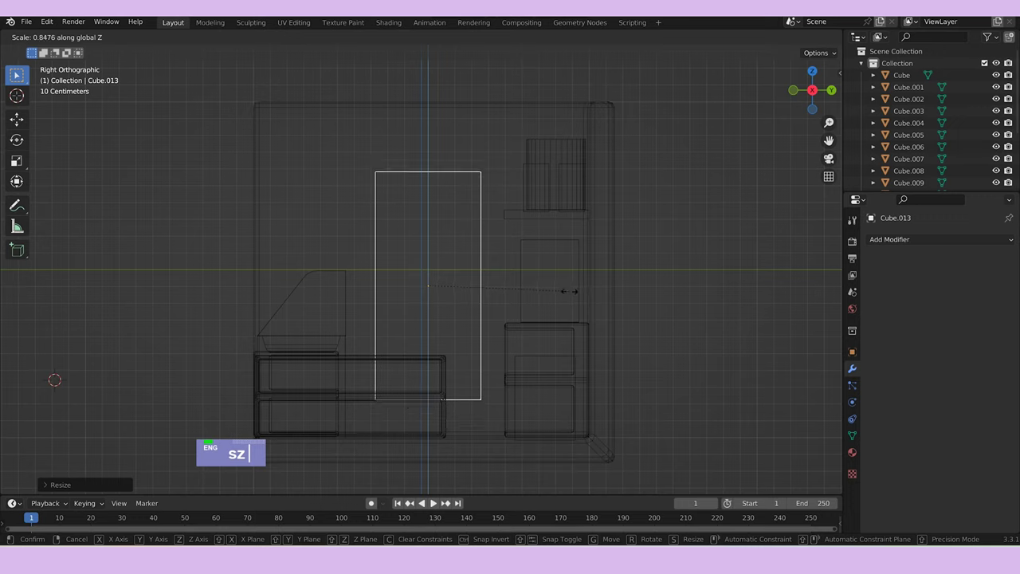
text(gz)
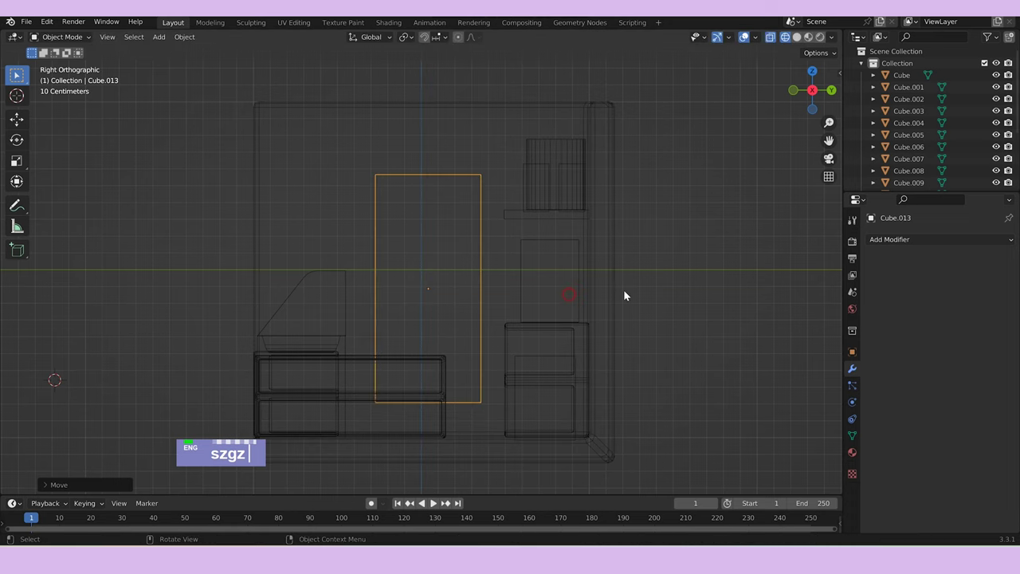
middle_click(614, 325)
scroll(down, 3)
middle_click(576, 358)
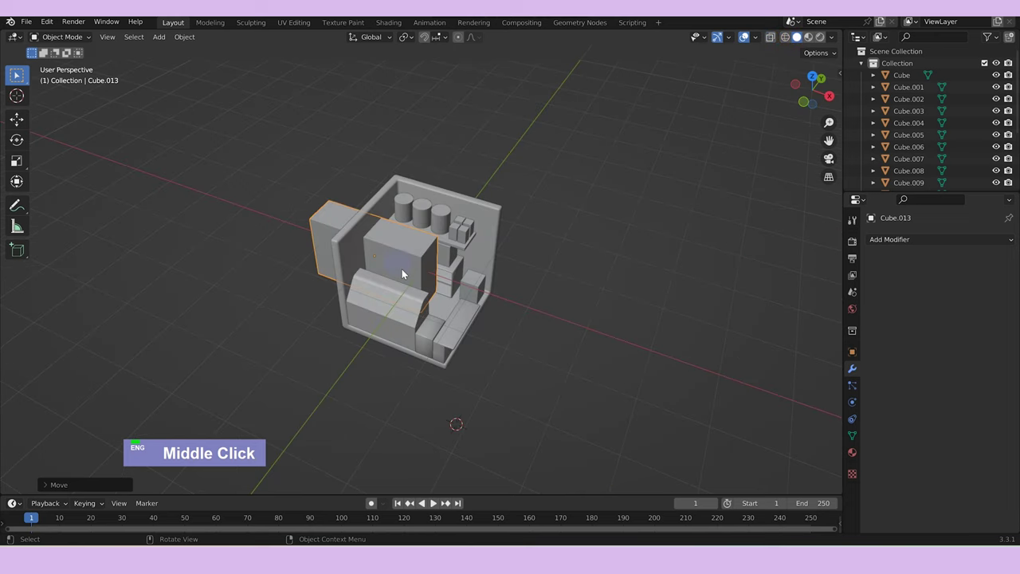
Cut the doorway with a Difference Boolean using Cube.013, apply it, and delete the cutter block.
key(Tab)
key(Tab)
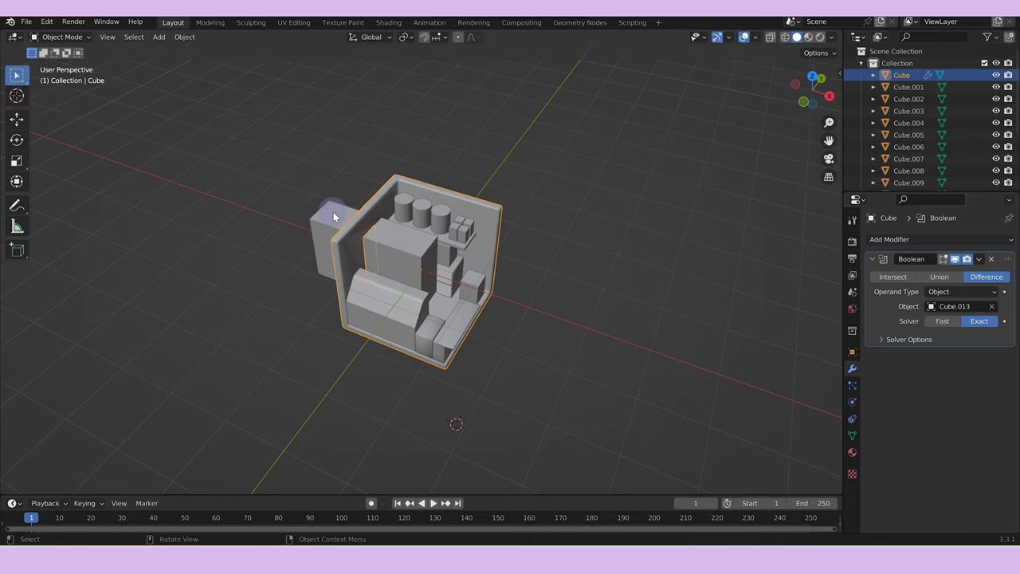
scroll(up, 3)
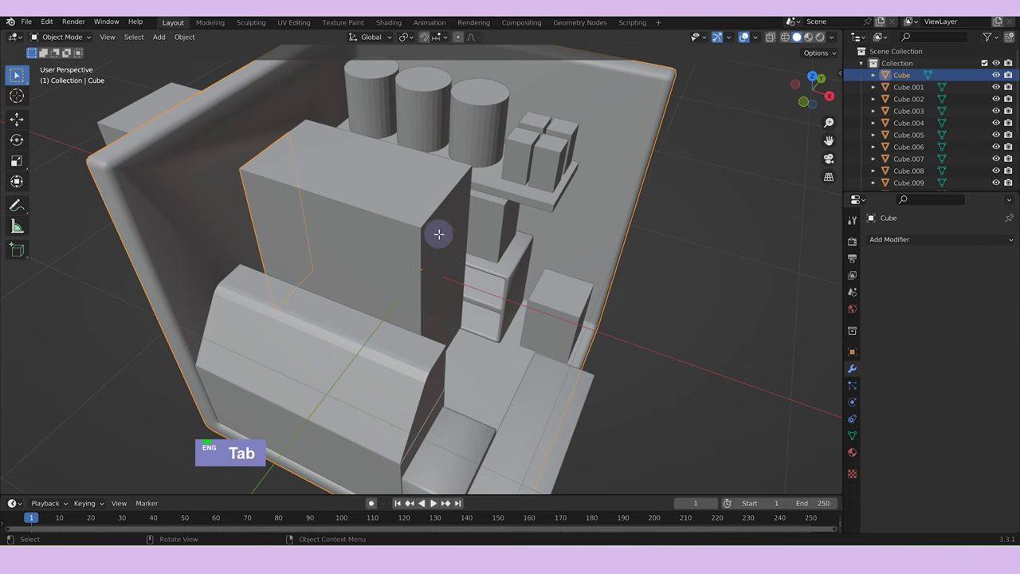
key(Tab)
key(x)
middle_click(443, 287)
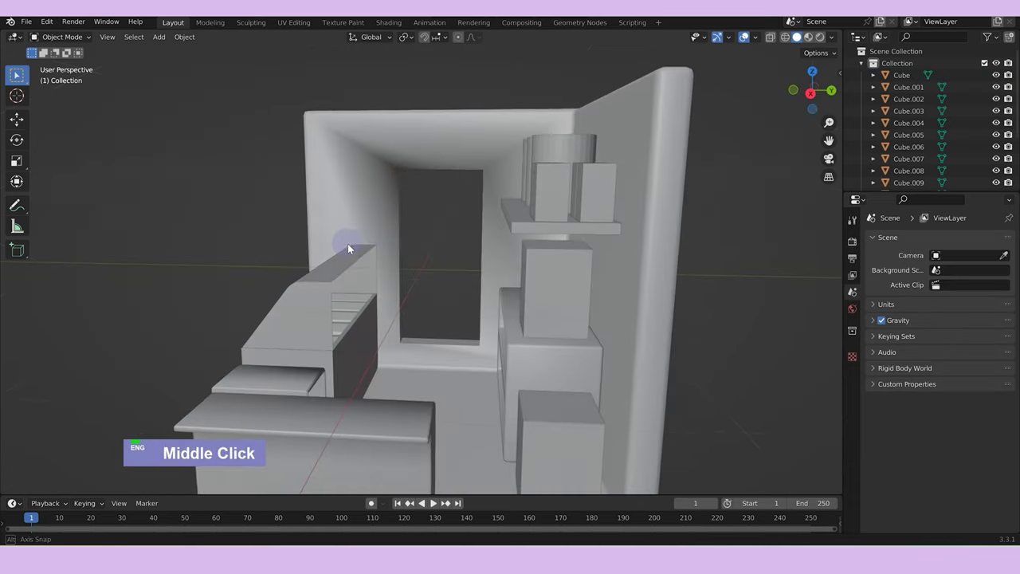
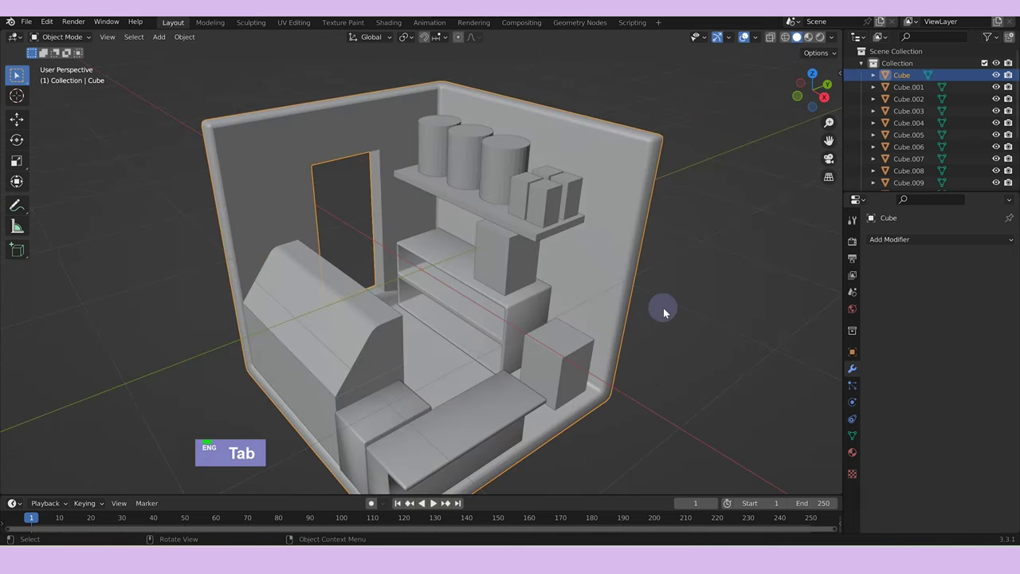
scroll(down, 3)
middle_click(627, 329)
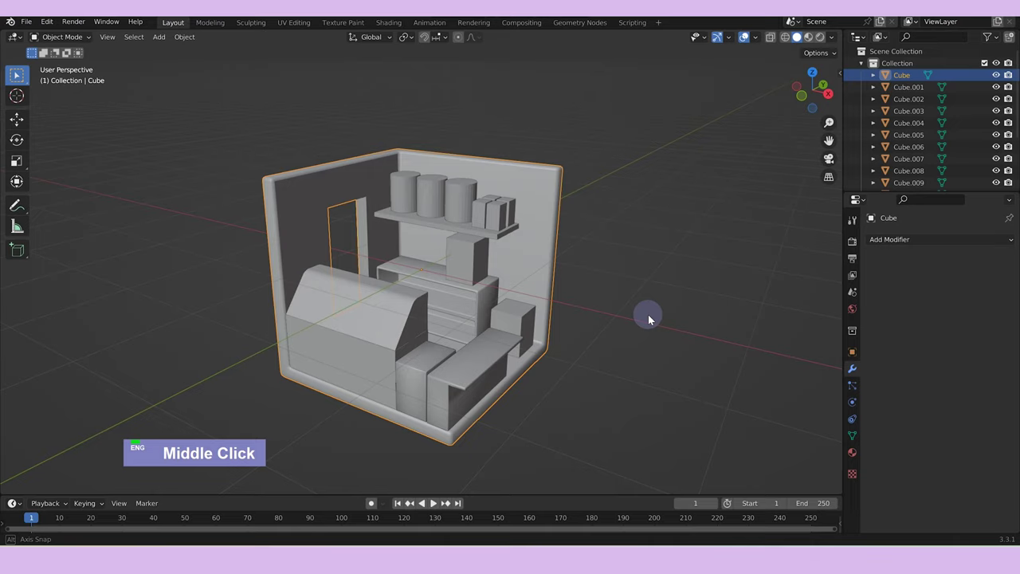
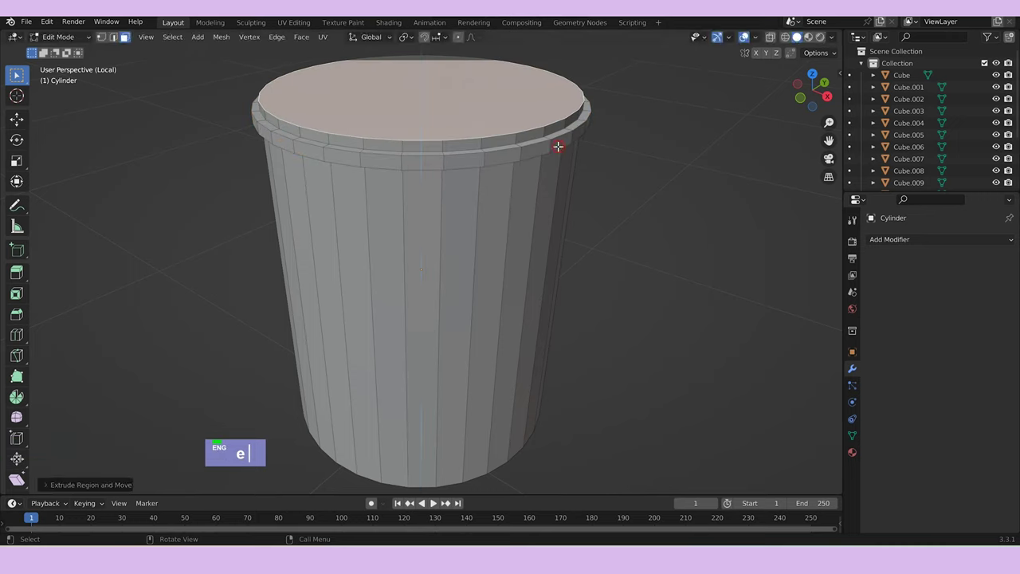
Extrude the lid rim step and set the jar to smooth shading.
text(e)
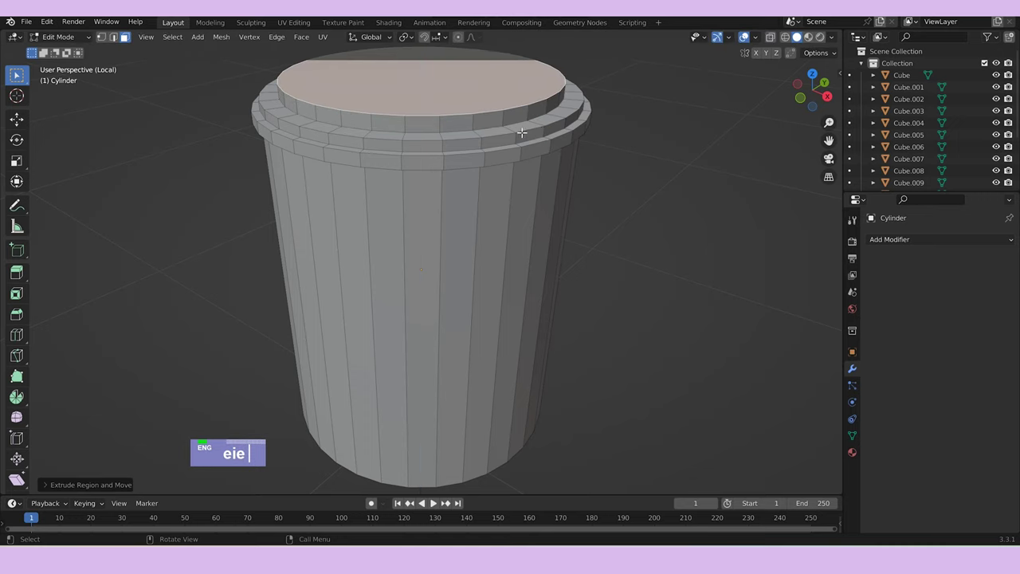
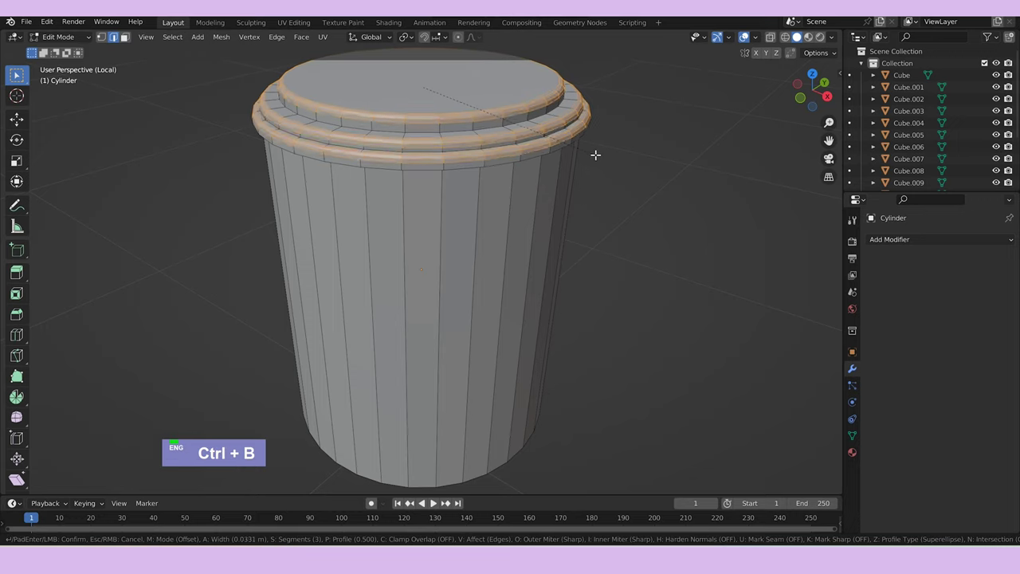
key(Tab)
middle_click(661, 212)
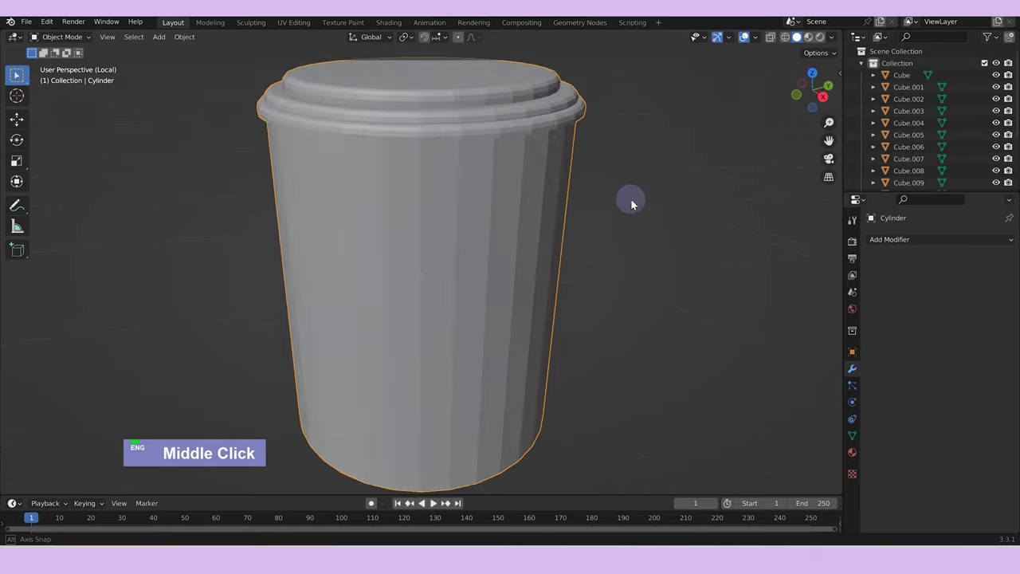
right_click(499, 208)
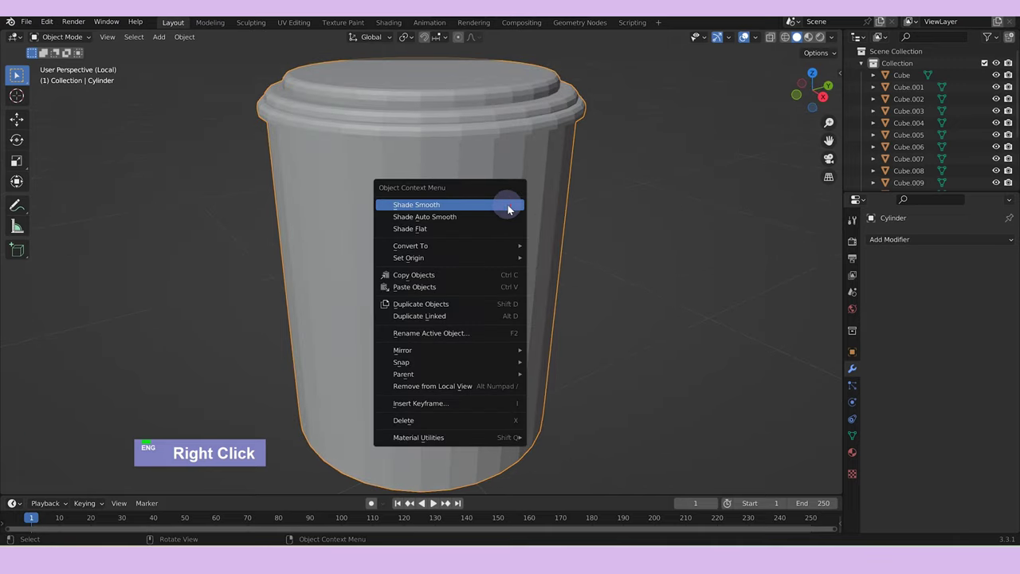
middle_click(567, 203)
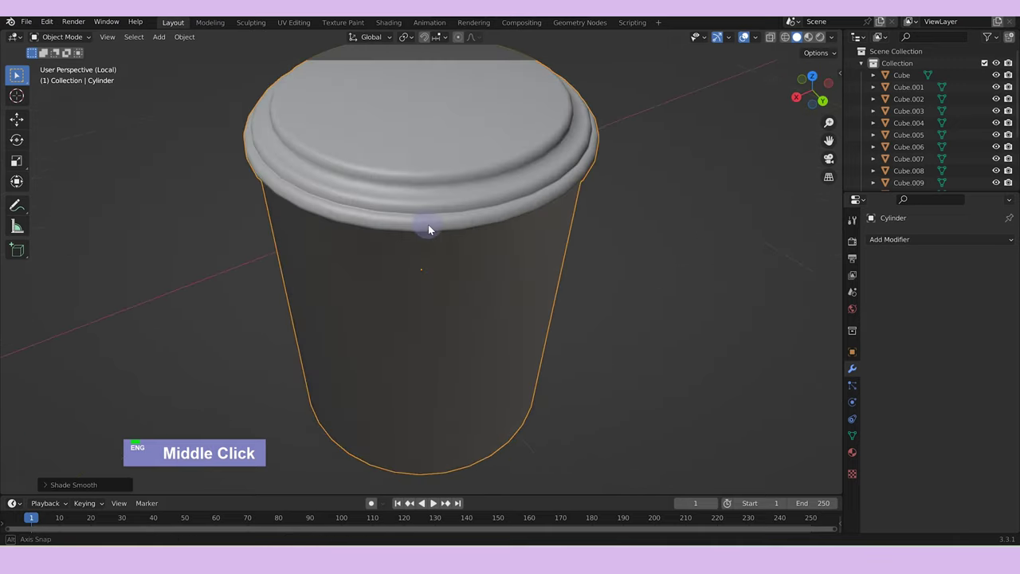
scroll(down, 3)
Add extra horizontal loop cuts around the jar body with Ctrl+R.
key(Tab)
middle_click(512, 230)
key(Tab)
key(Tab)
key(ctrl+r)
scroll(up, 3)
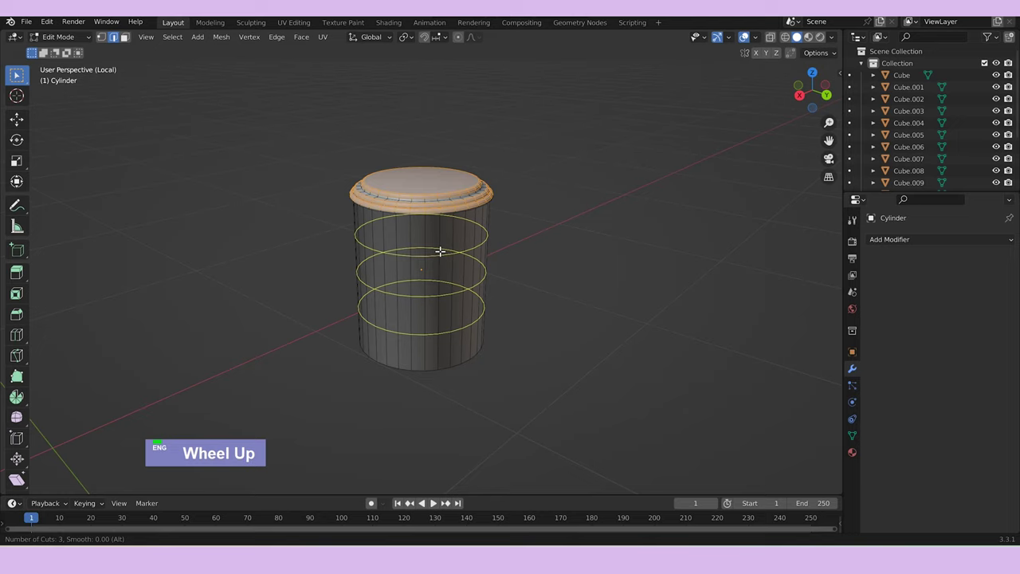
scroll(down, 3)
Scale and slide the loops along Z, then extrude side faces outward along X into a block.
text(sz)
text(gg)
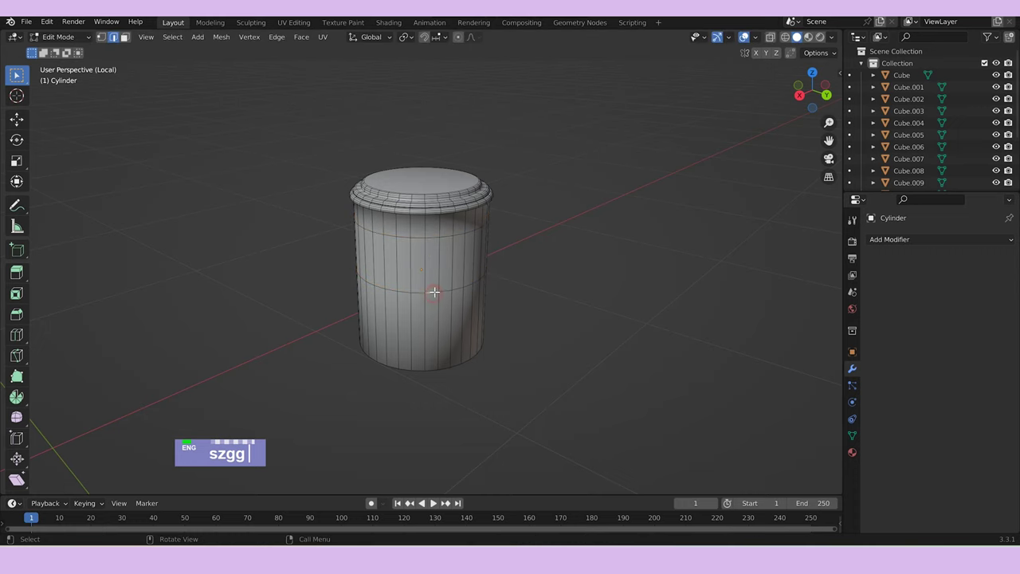
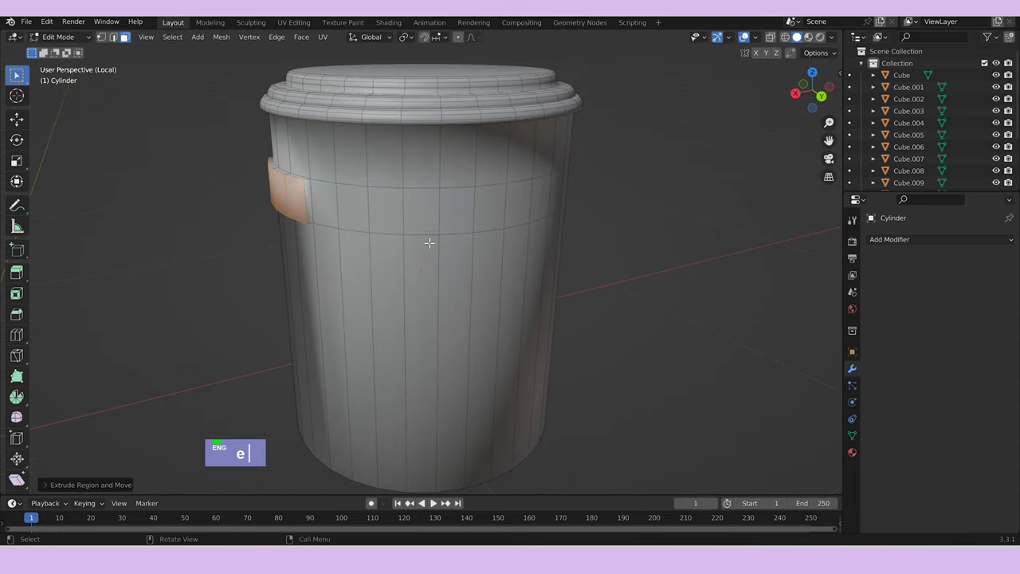
text(esxo0)
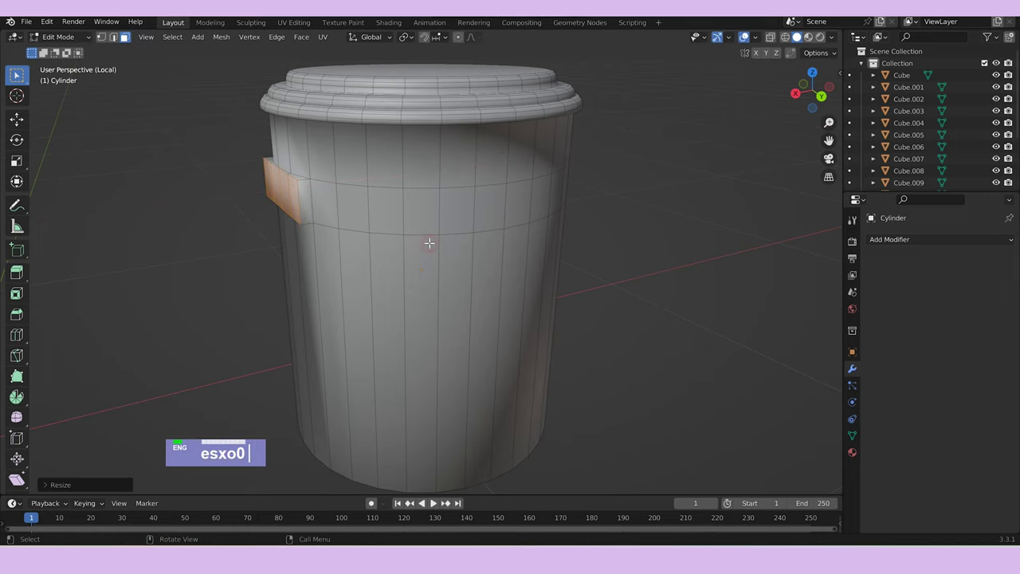
text(gx)
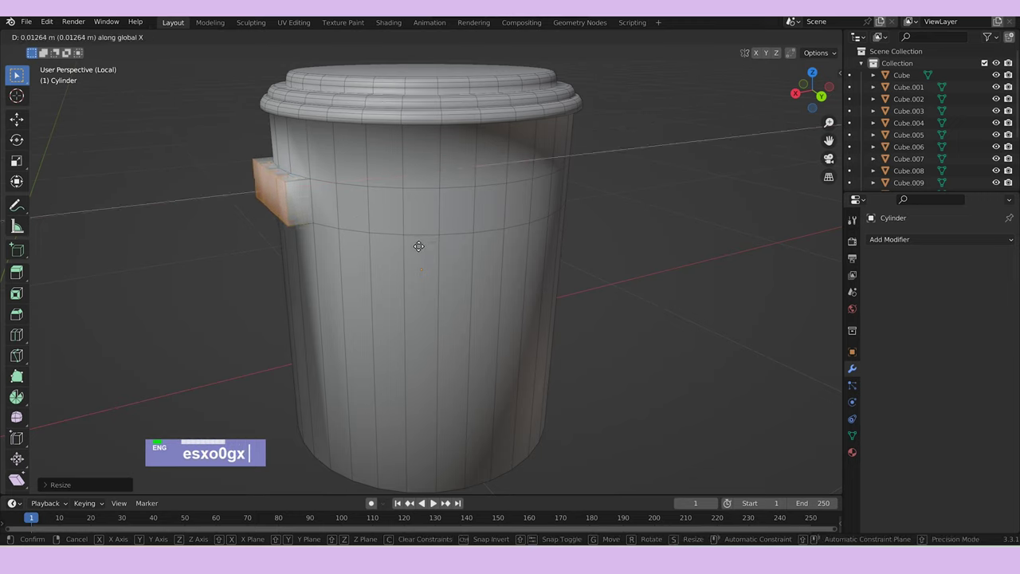
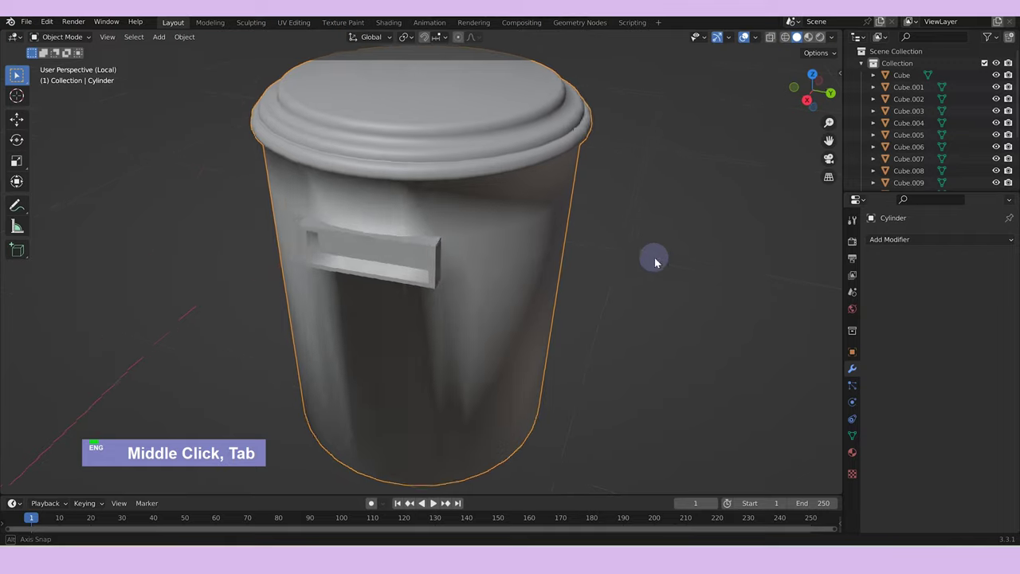
Add a cylinder on the jar's lower side rotated X 90 and Z 90 to face sideways.
middle_click(654, 278)
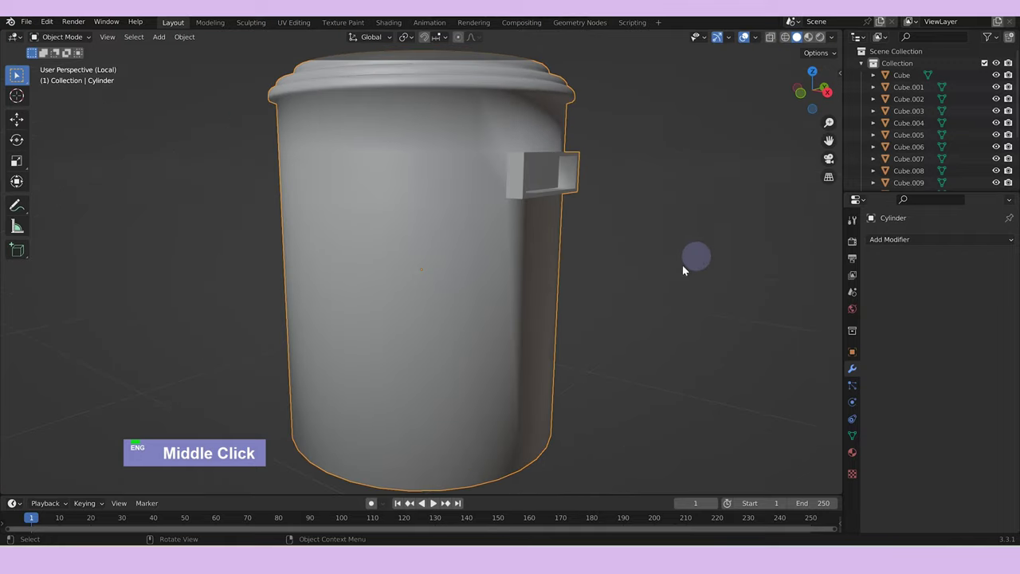
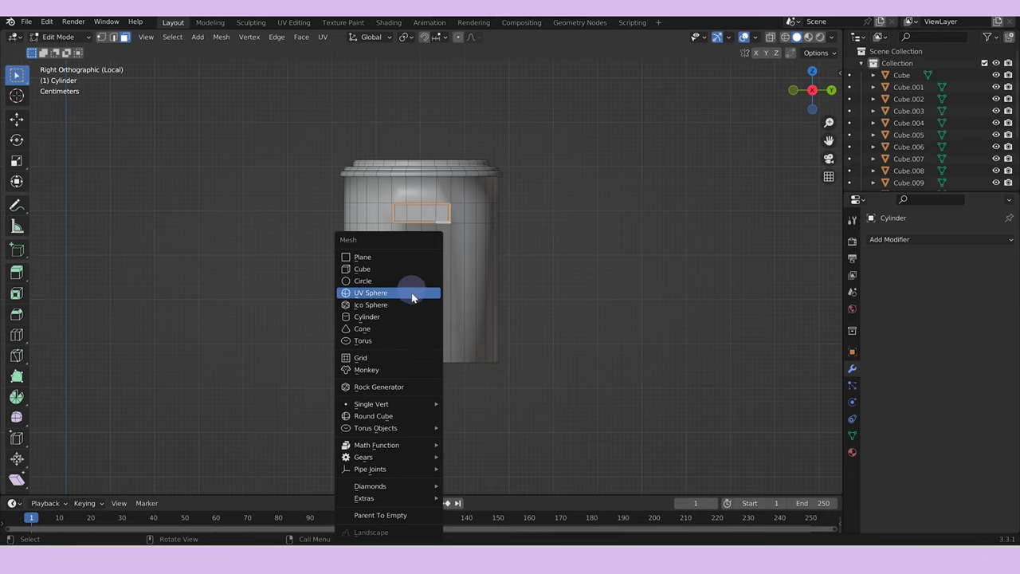
scroll(down, 3)
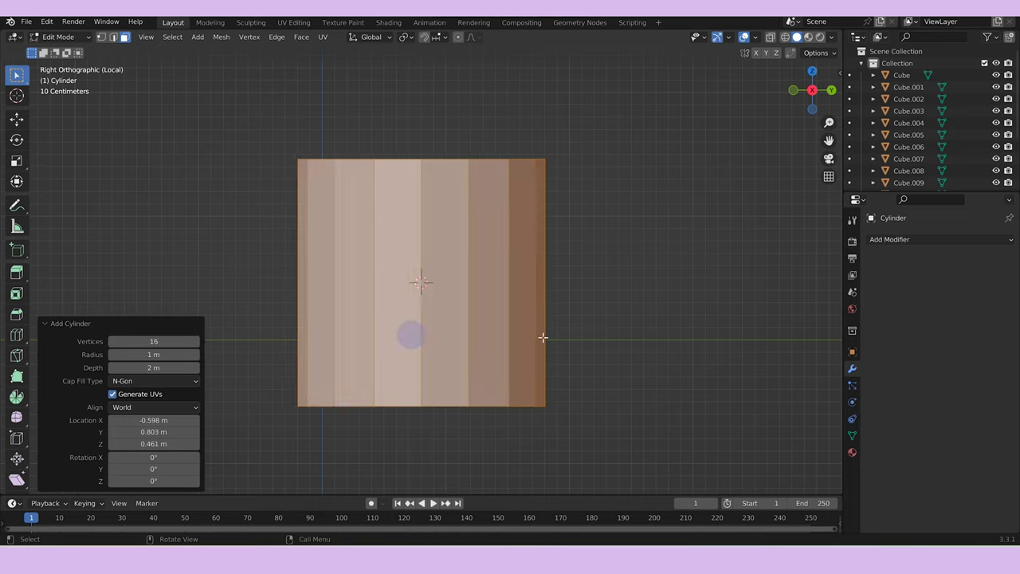
text(r)
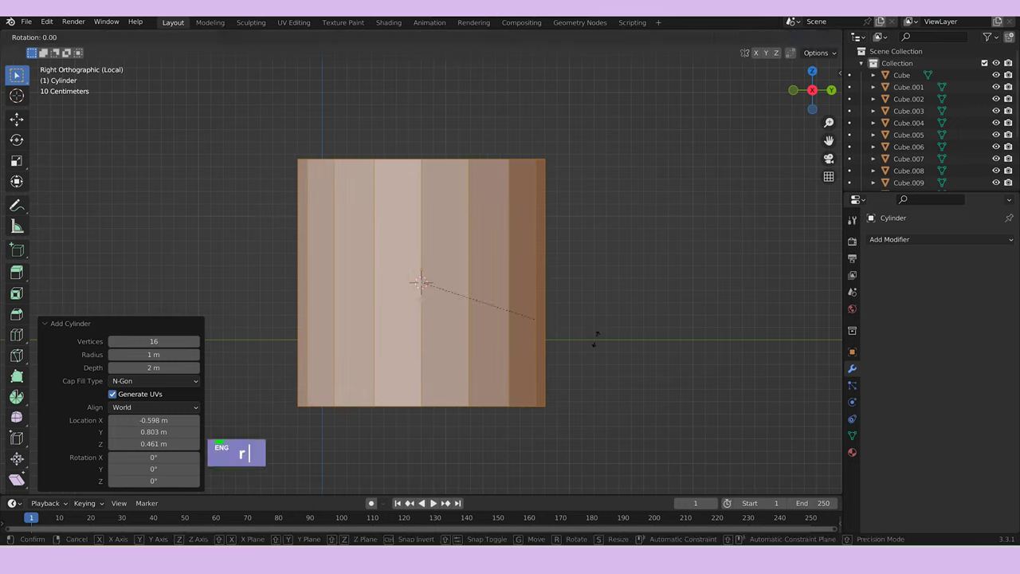
text(x90)
key(Return)
text(rz90)
key(Return)
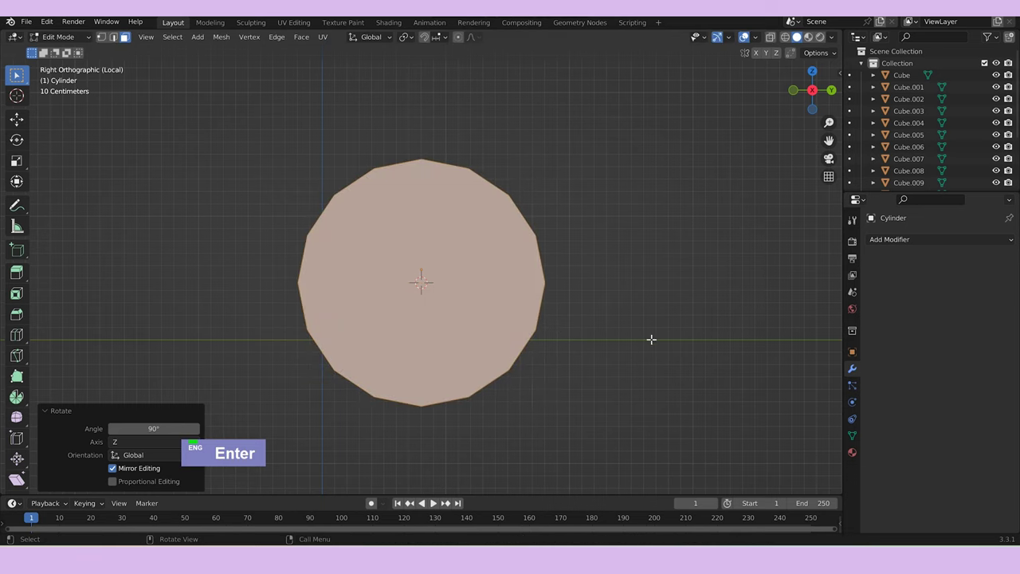
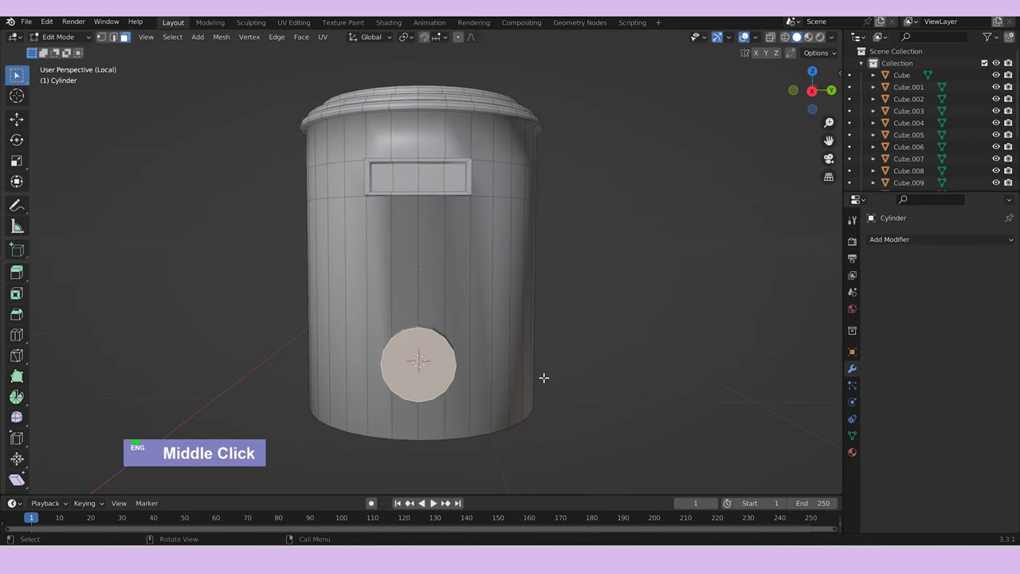
Inset and extrude the block's front face repeatedly into a recessed framed panel.
text(i)
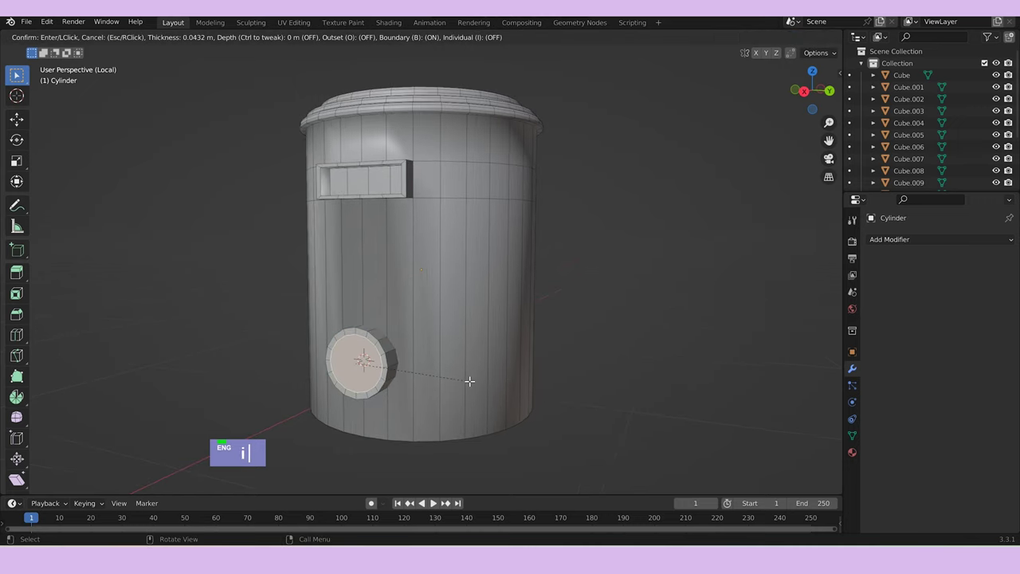
text(e)
text(i)
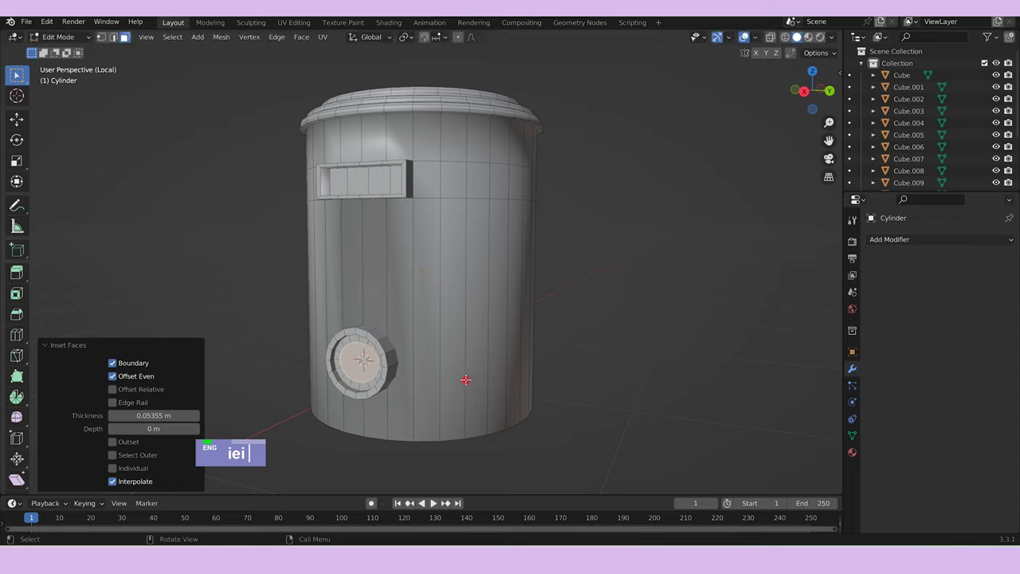
text(e)
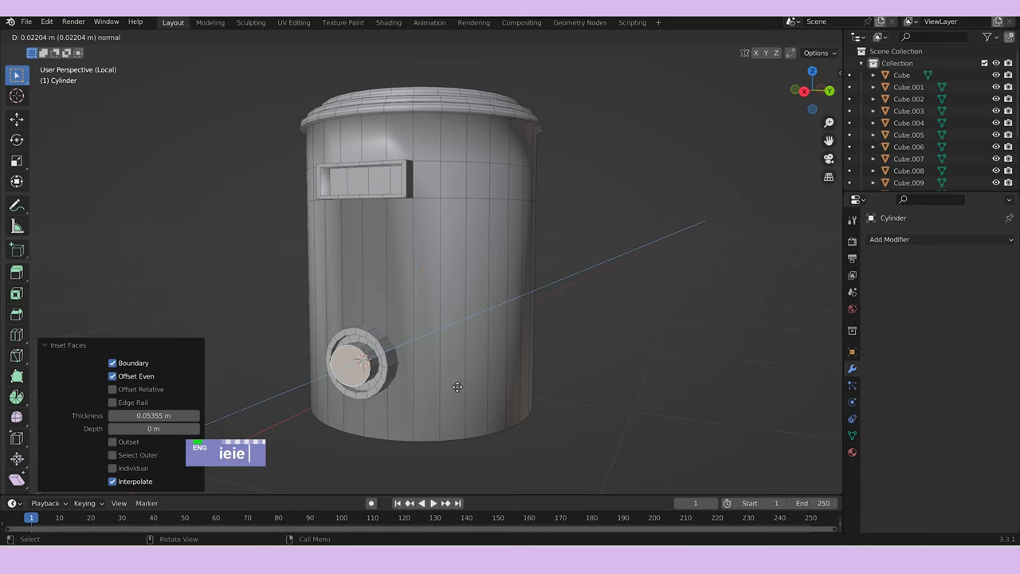
text(i)
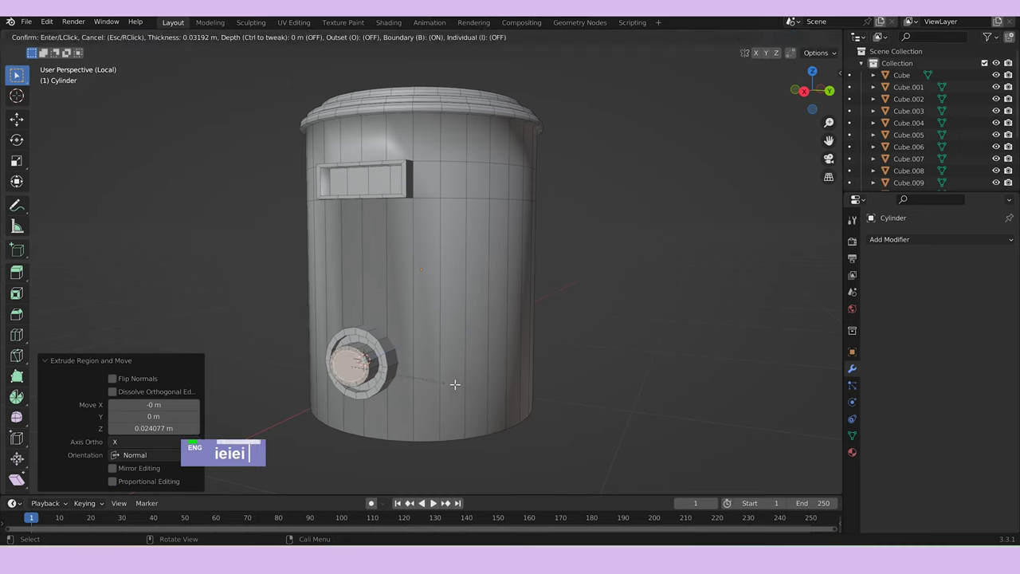
text(sy)
text(e)
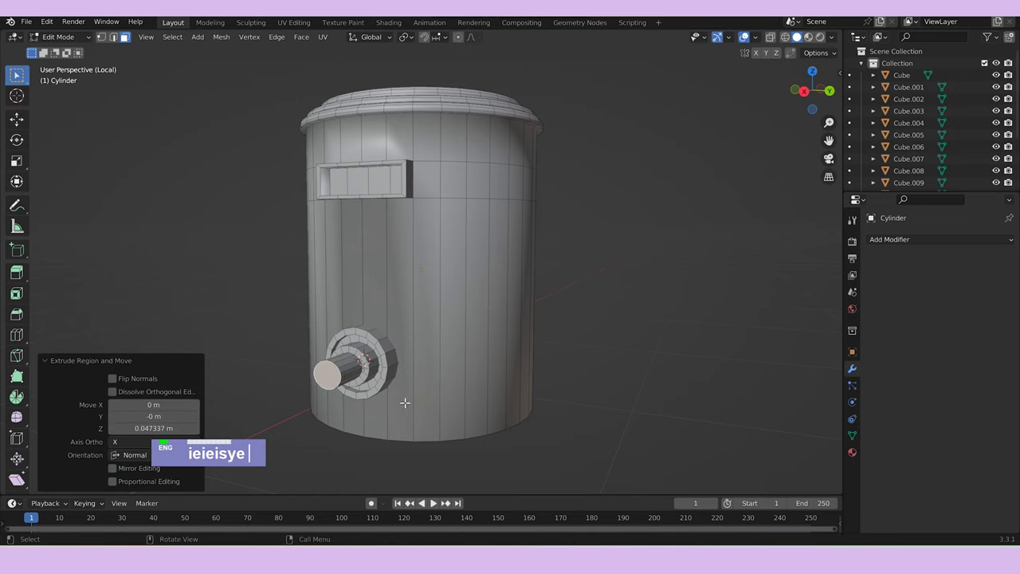
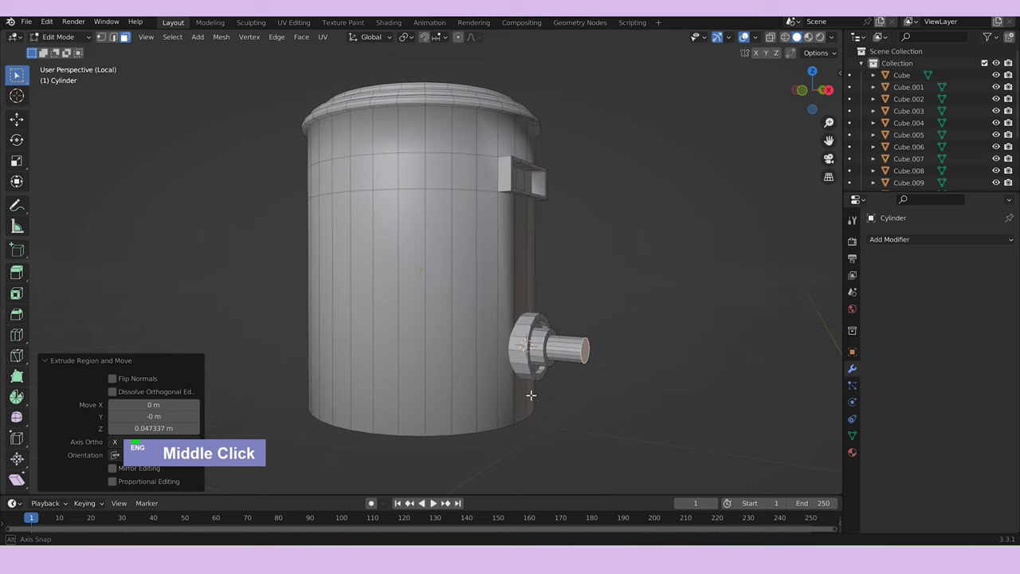
Add a cone, shrink it to about half and move it along X and Z onto the spout end.
key(shift+a)
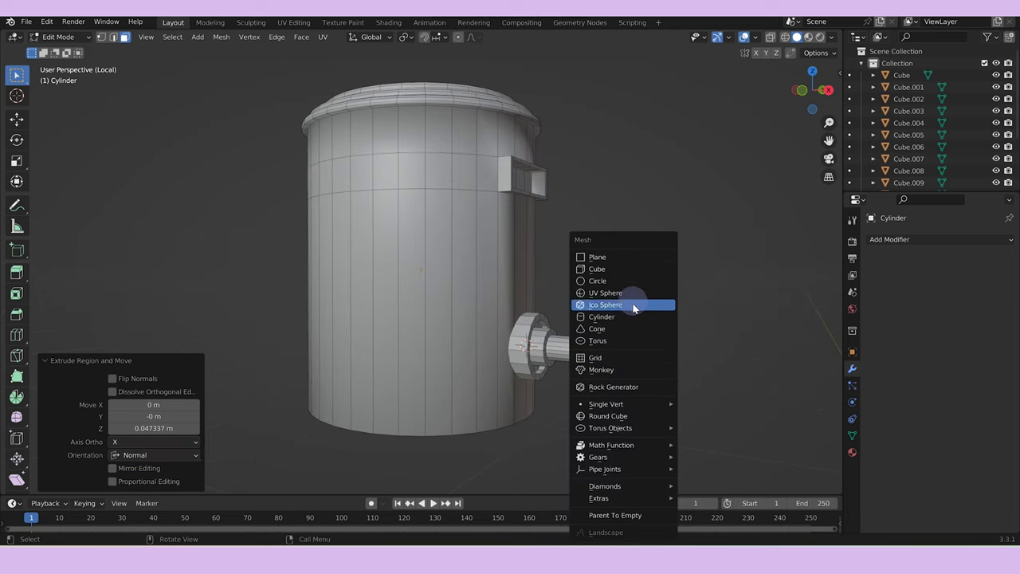
scroll(down, 3)
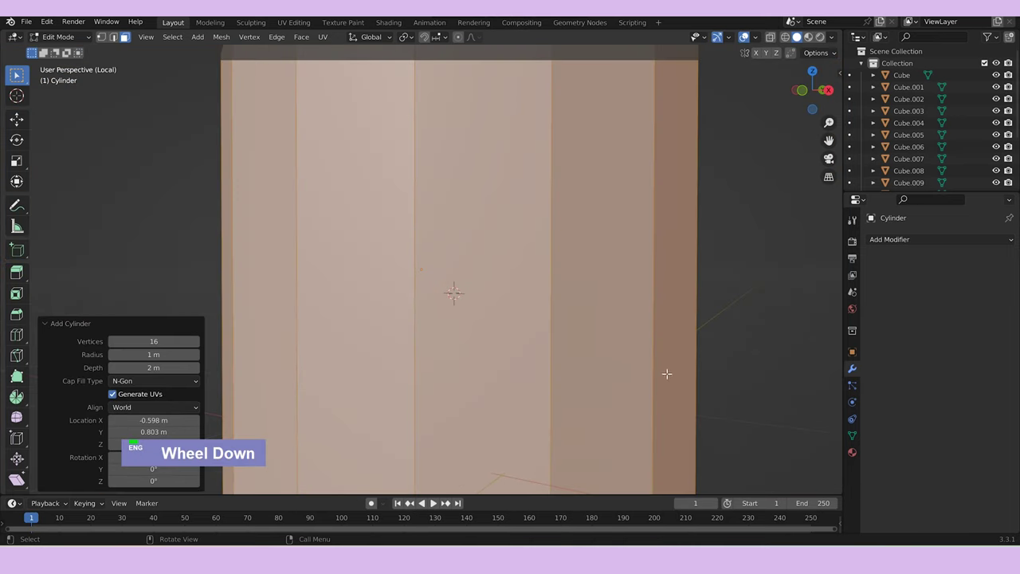
key(s)
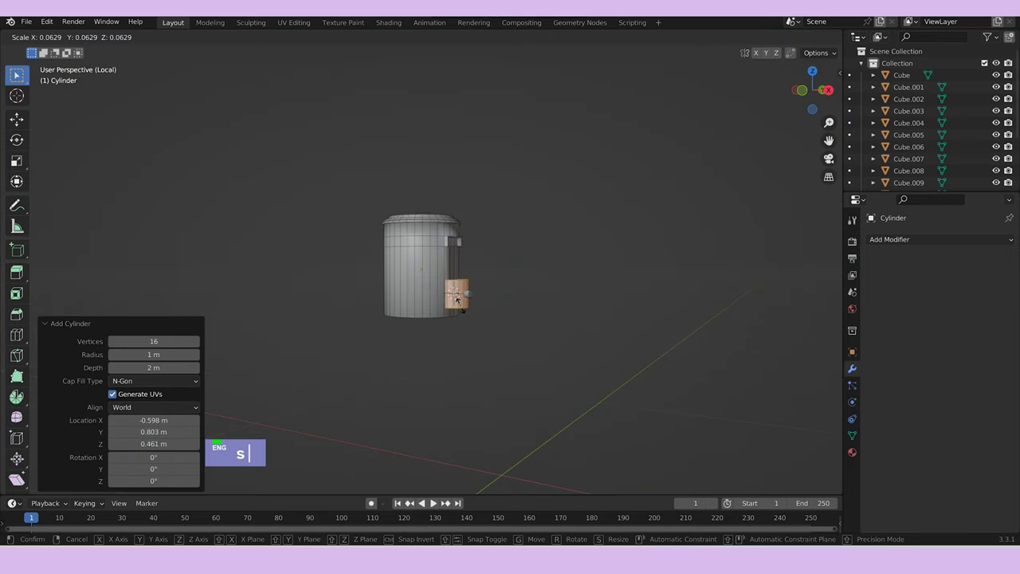
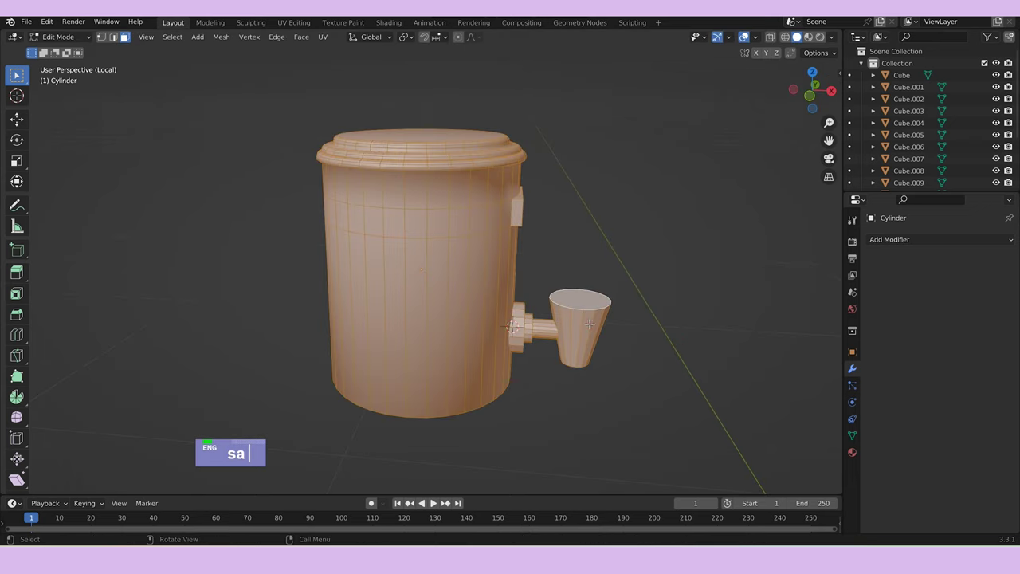
key(ctrl+l)
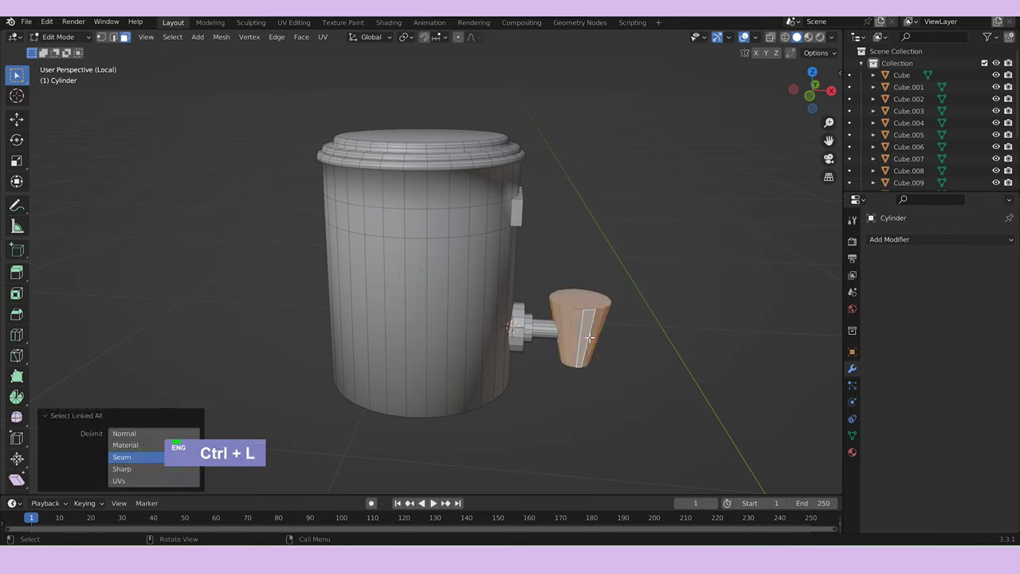
text(s)
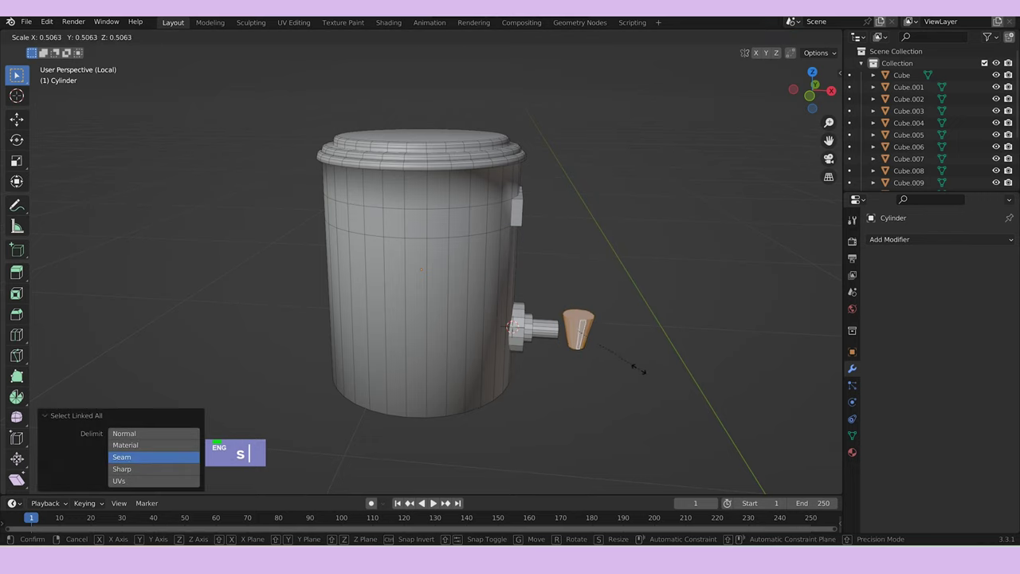
text(gx)
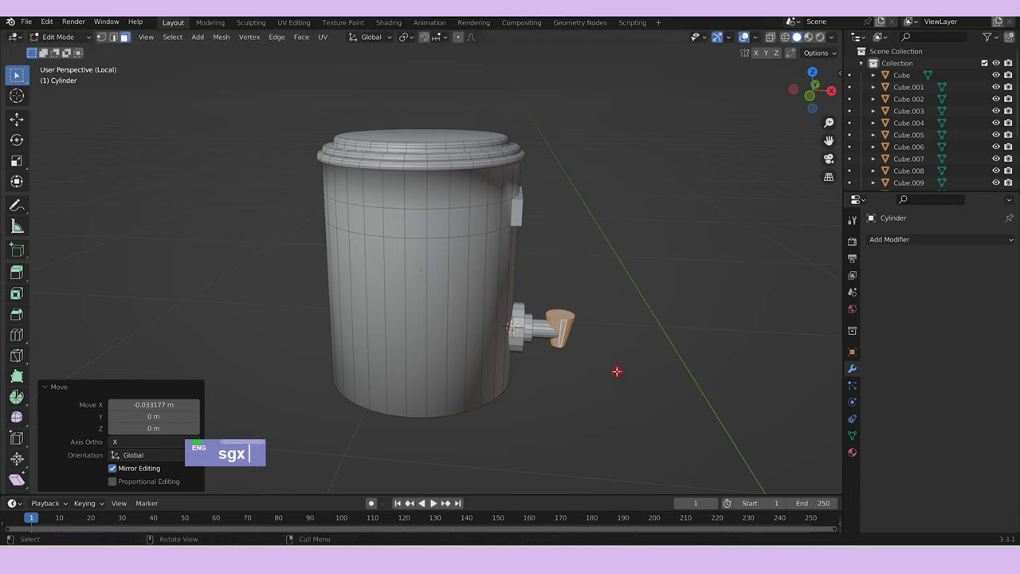
text(gz)
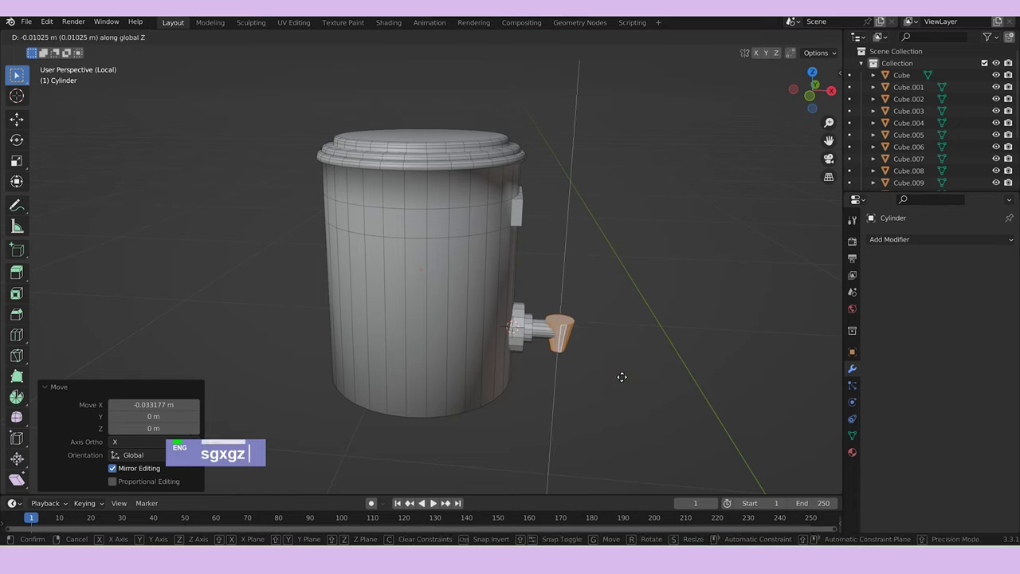
text(s)
Orbit to the jar's front and reopen its mesh for editing.
middle_click(639, 373)
key(Tab)
scroll(down, 3)
scroll(up, 3)
middle_click(381, 366)
key(Tab)
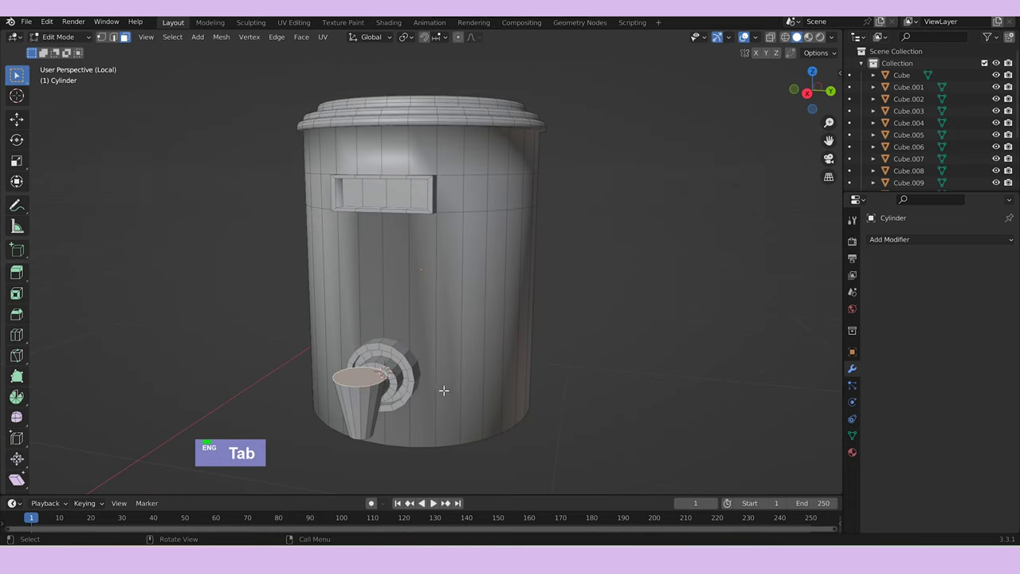
Inset the front panel faces and extrude them inward to start the sunken window.
text(e)
text(s)
text(e)
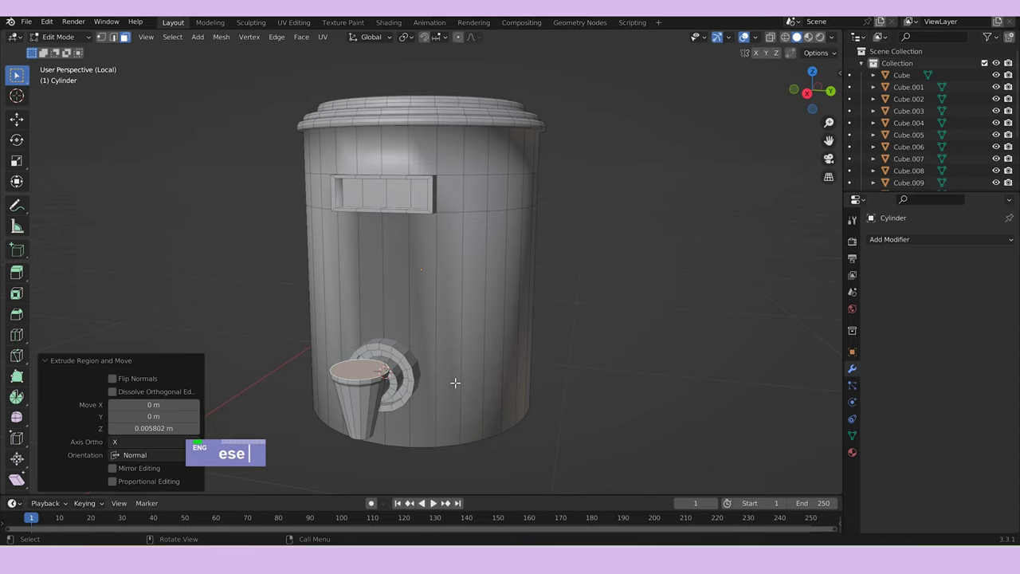
text(i)
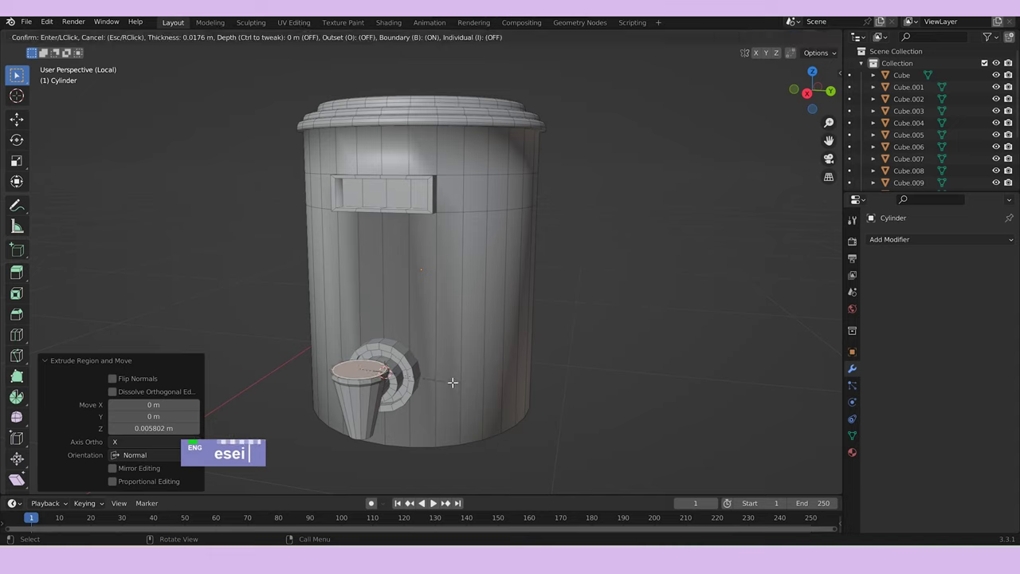
text(e)
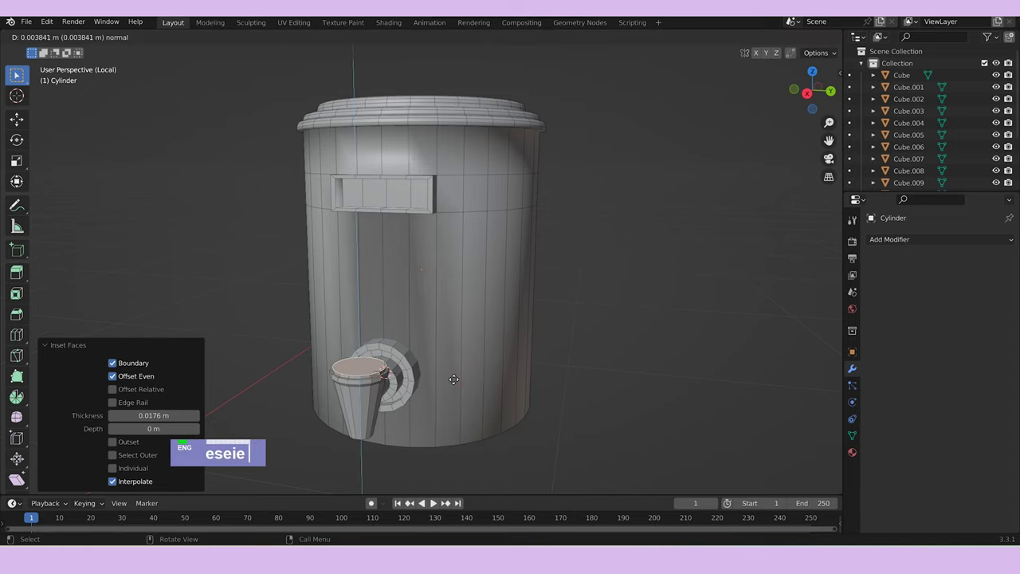
Deepen the window with further extrudes and insets, then begin bevelling its frame edges.
text(e)
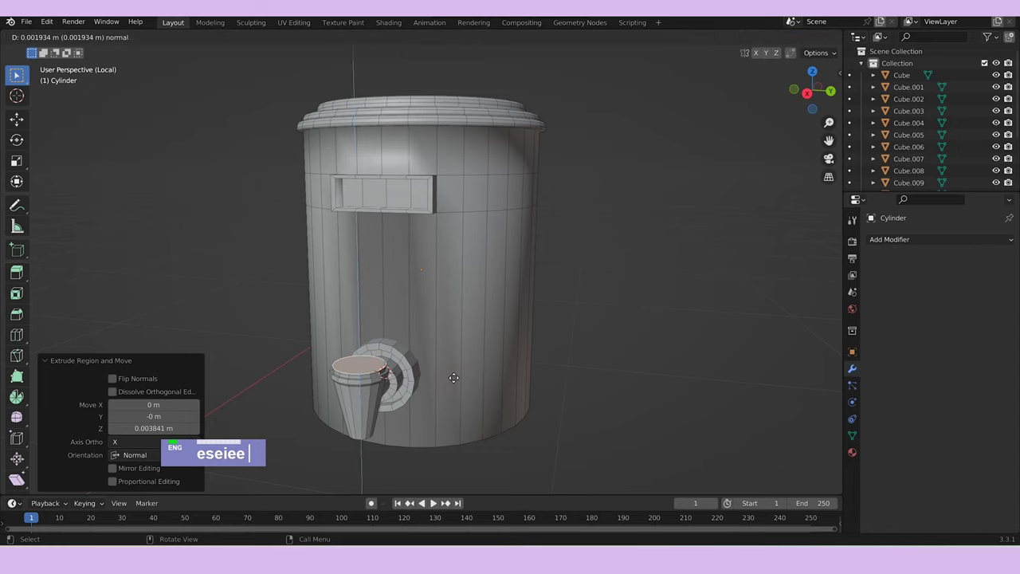
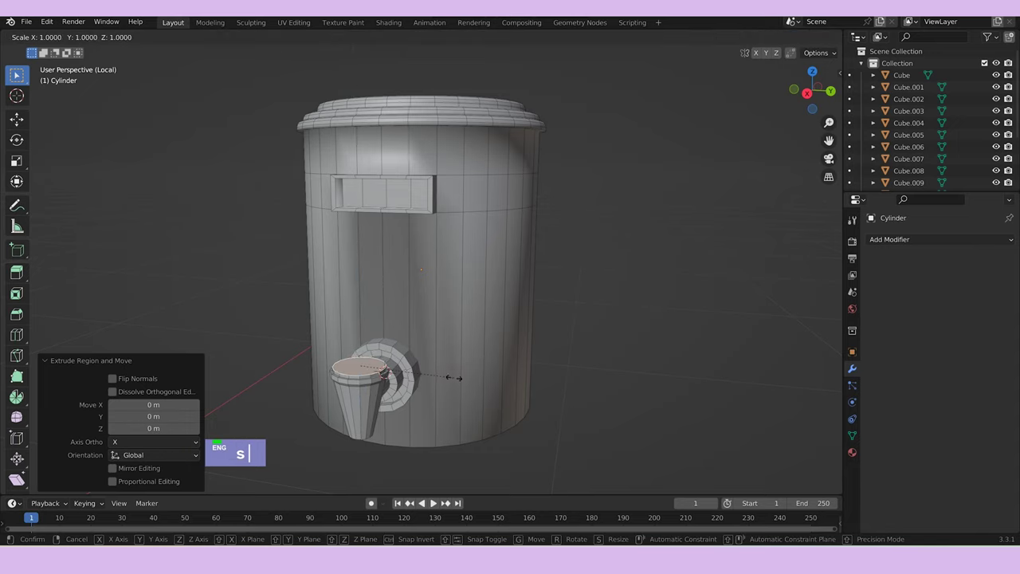
text(e)
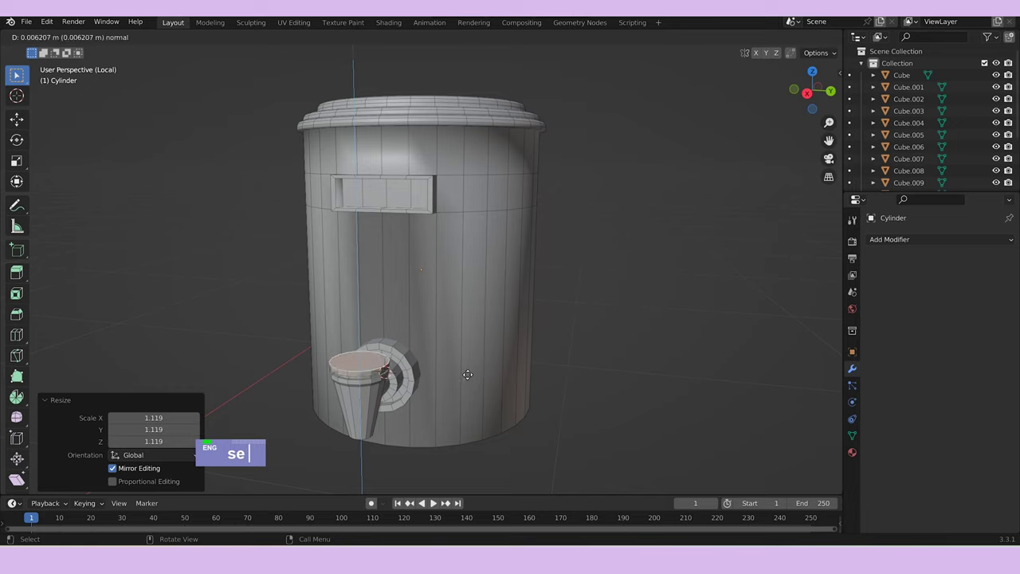
text(i)
text(e)
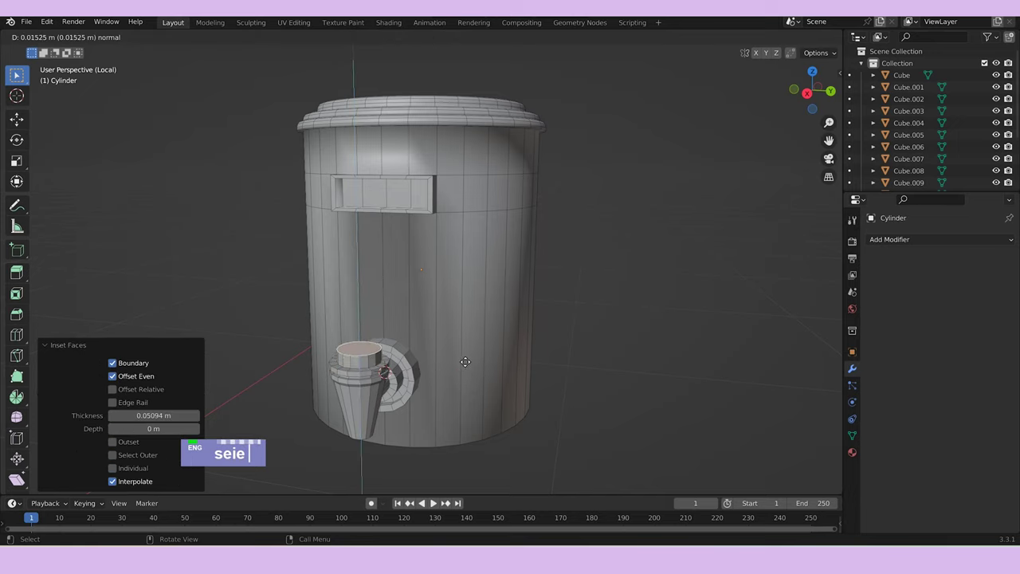
key(ctrl+b)
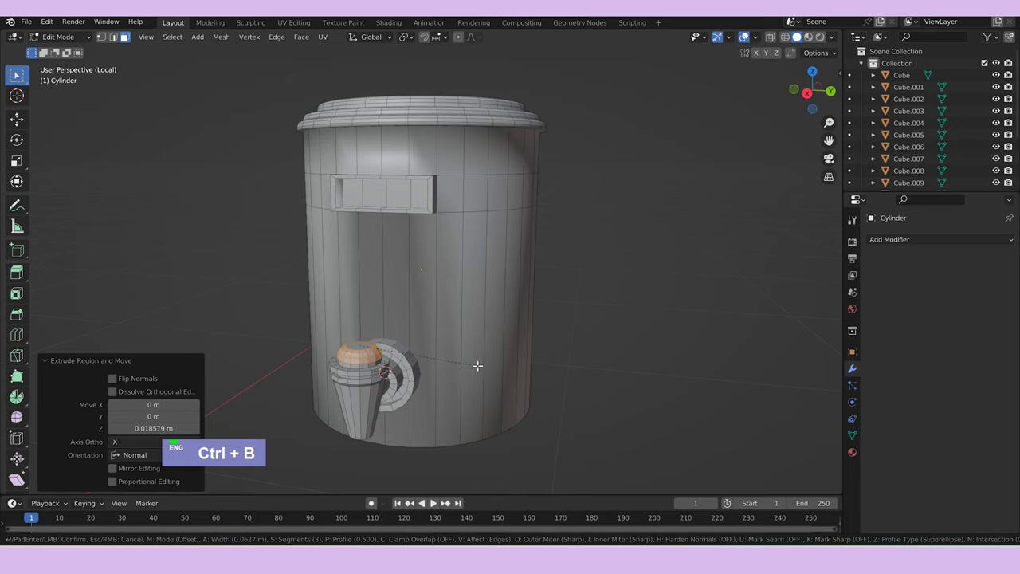
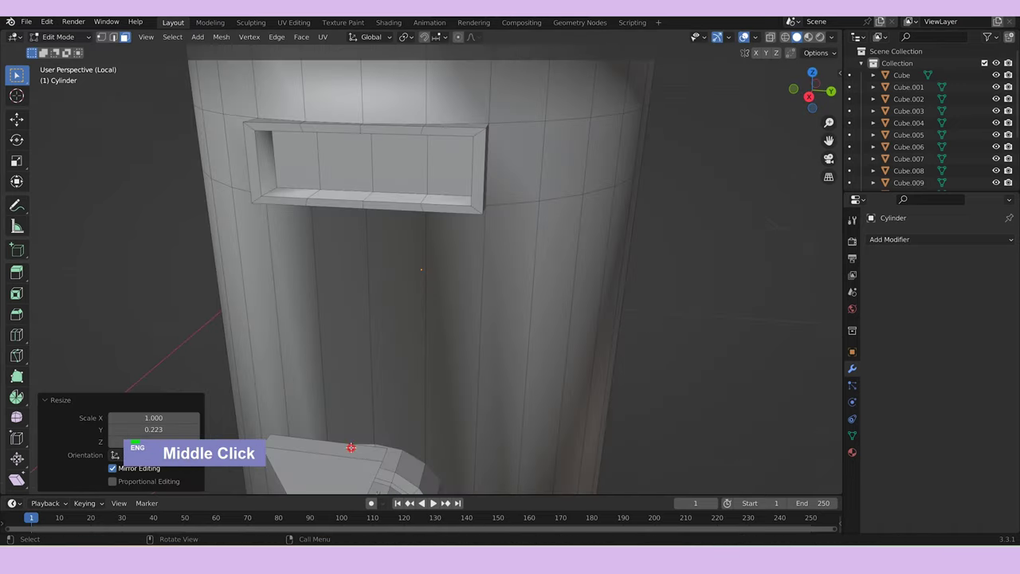
Bevel the tap handle edges and the window frame edges with Ctrl+B.
scroll(down, 3)
text(s)
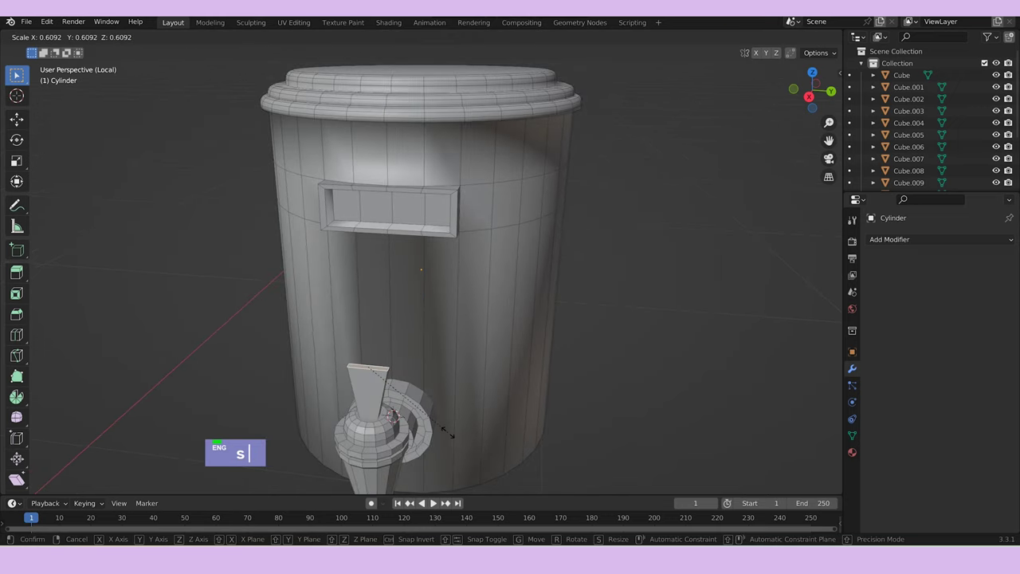
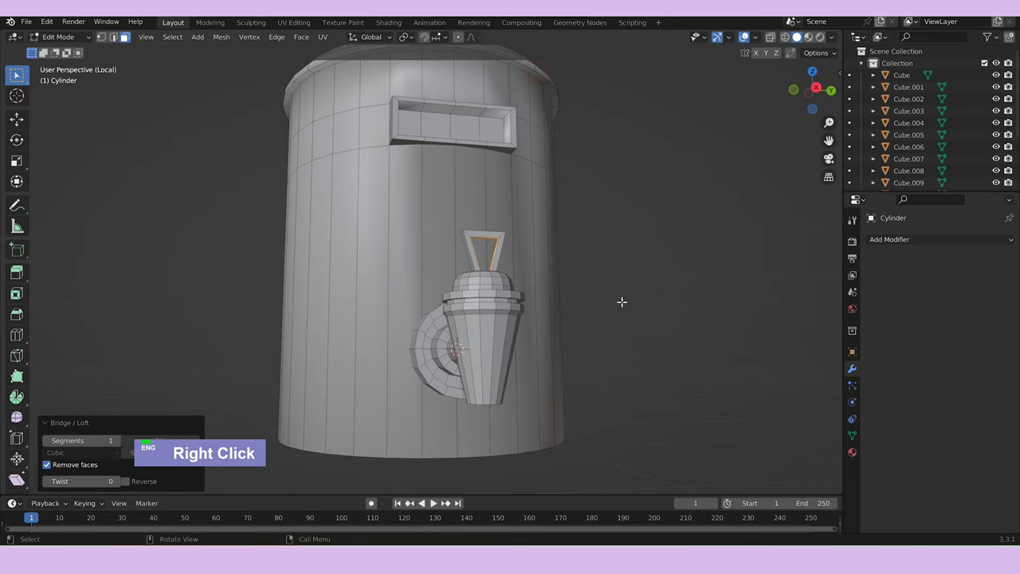
key(ctrl+b)
scroll(up, 3)
scroll(down, 3)
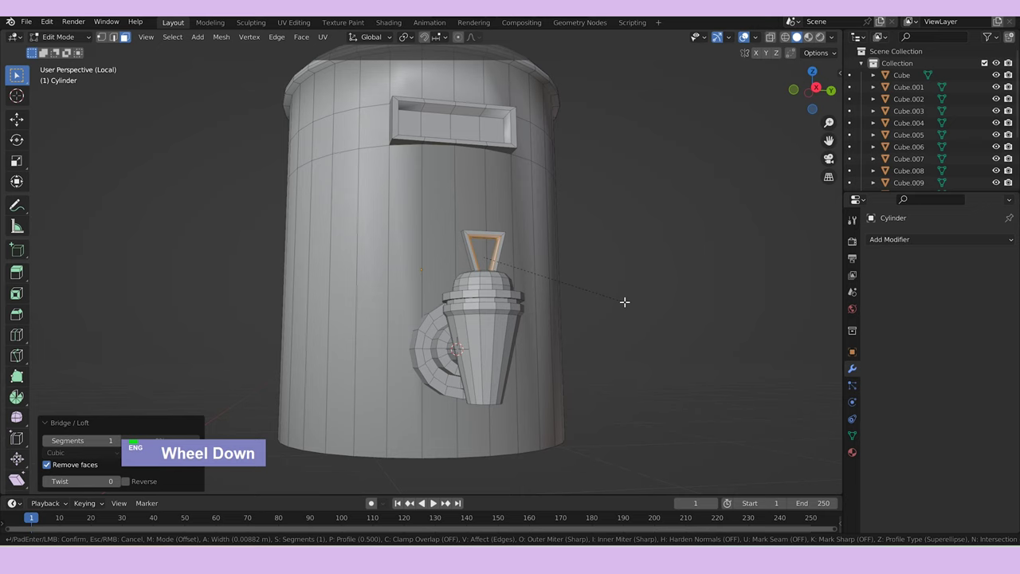
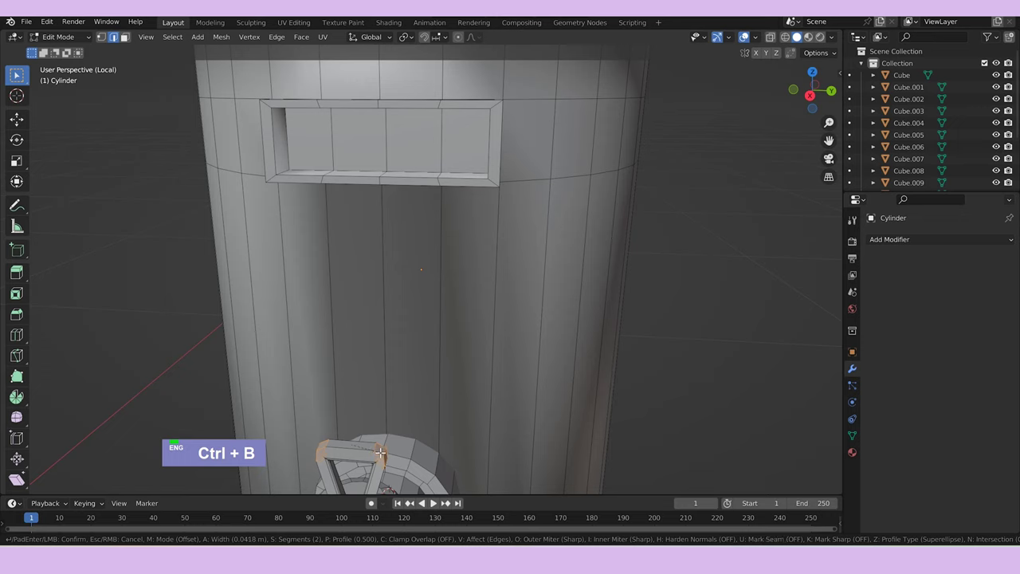
scroll(up, 3)
key(Tab)
Reopen the jar mesh, isolate linked geometry and slide it along Z.
scroll(down, 3)
middle_click(536, 440)
key(Tab)
key(ctrl+l)
text(gz)
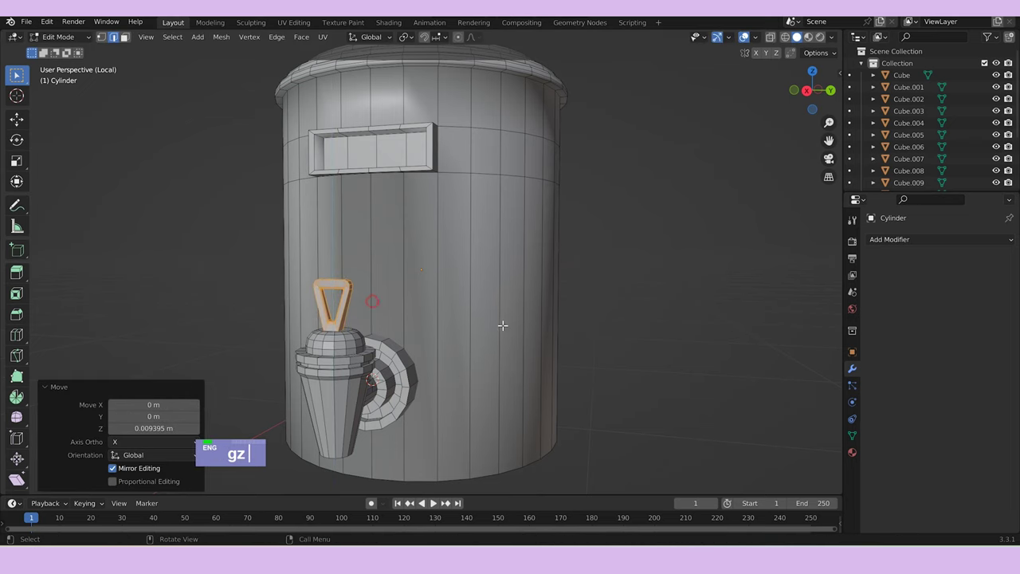
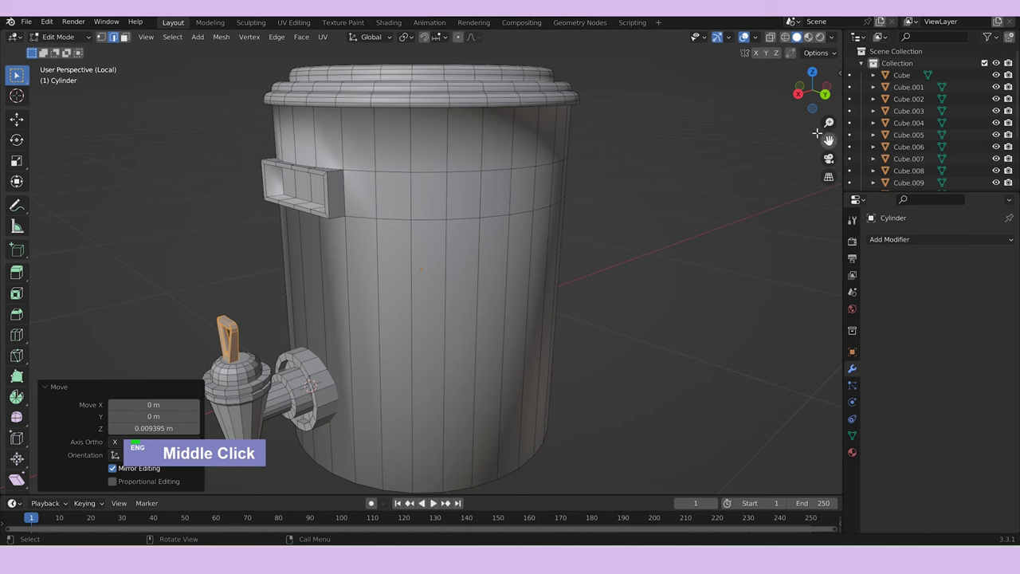
Move the tap along Z beside the jar and review the whole jar in Object Mode.
scroll(up, 3)
text(gz)
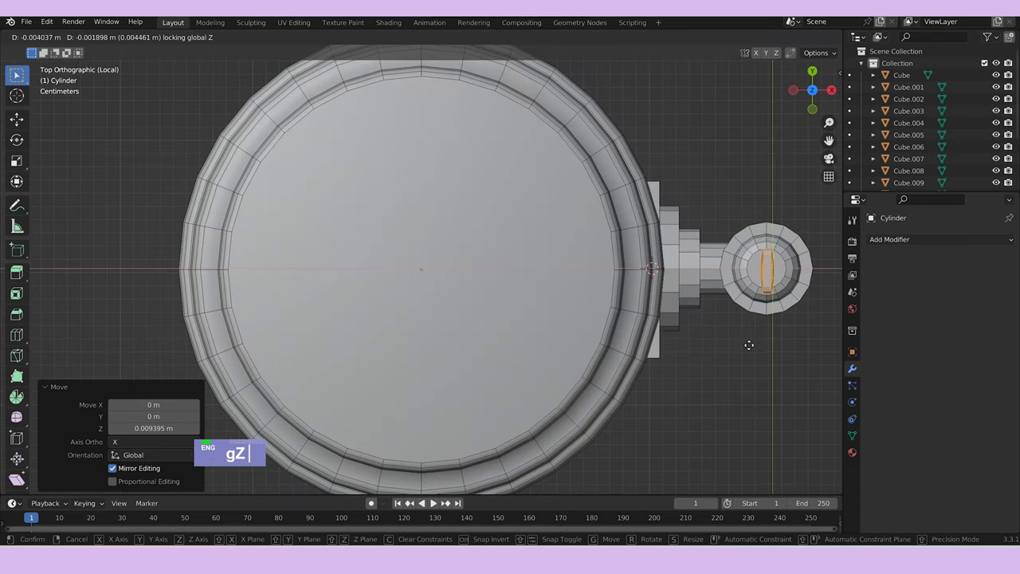
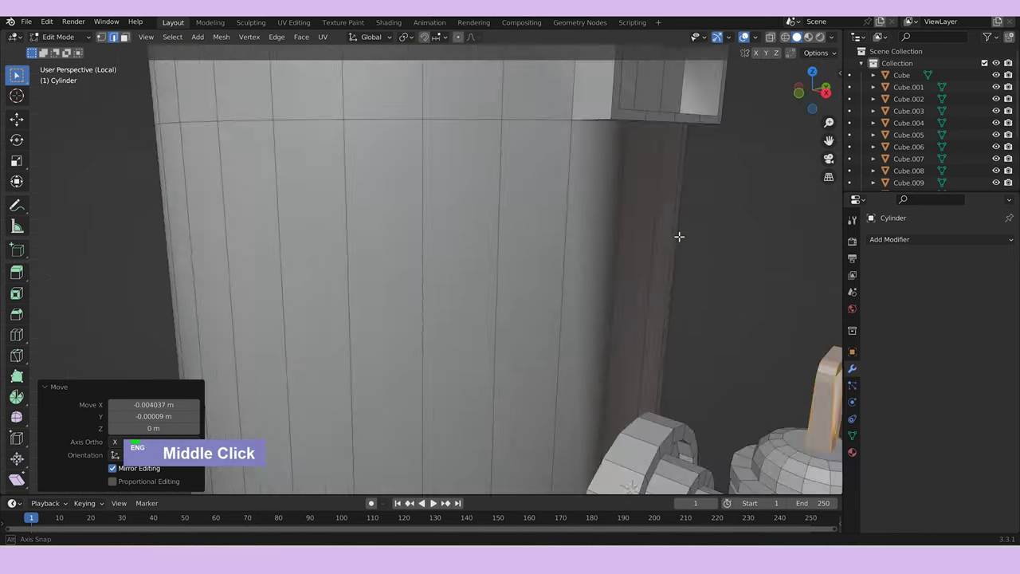
text(gz)
scroll(down, 3)
middle_click(660, 267)
key(Tab)
scroll(down, 3)
middle_click(639, 354)
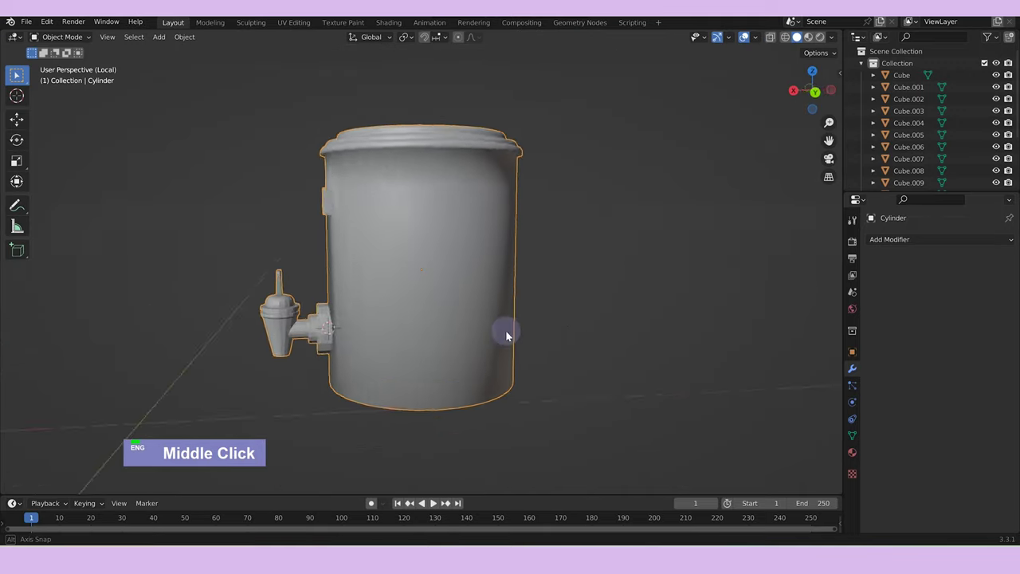
Re-enter mesh editing from above and pick a small face on the jar's upper side.
scroll(down, 3)
middle_click(600, 335)
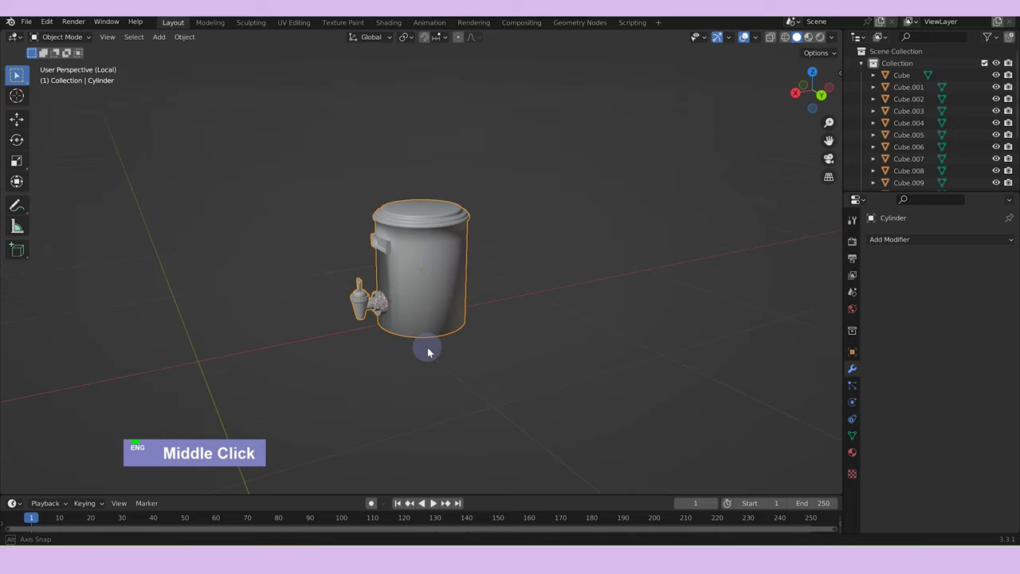
key(Tab)
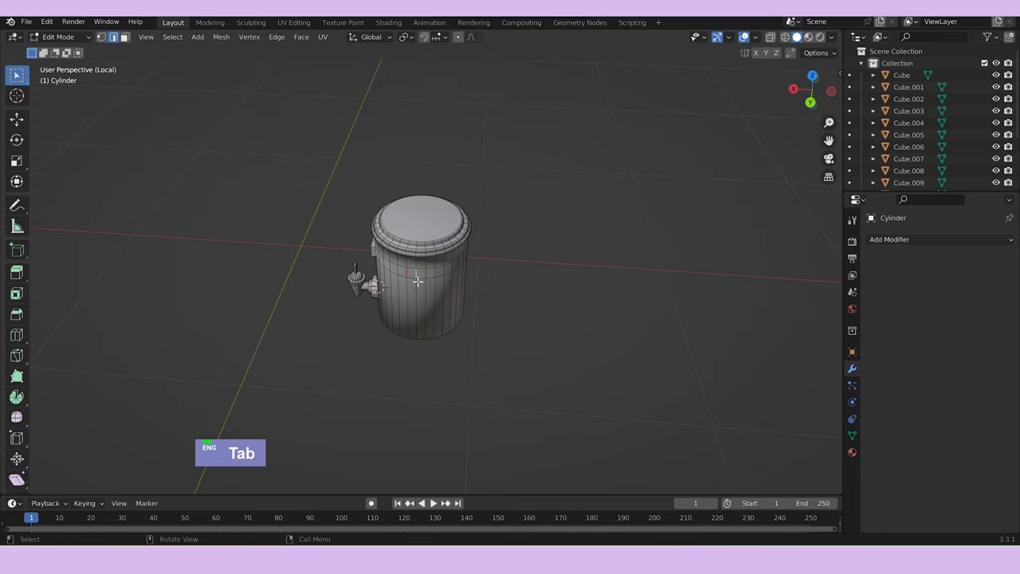
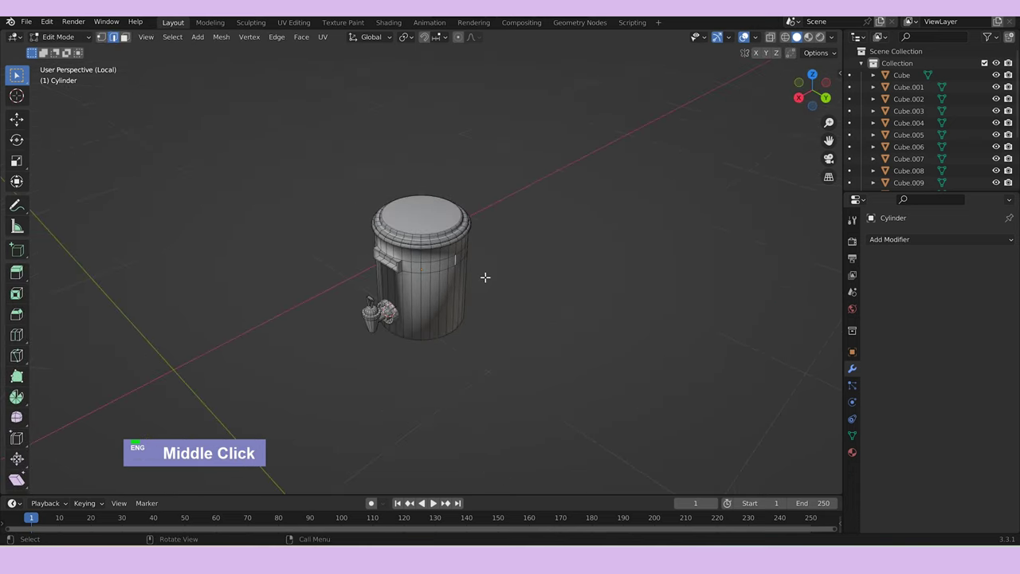
key(3)
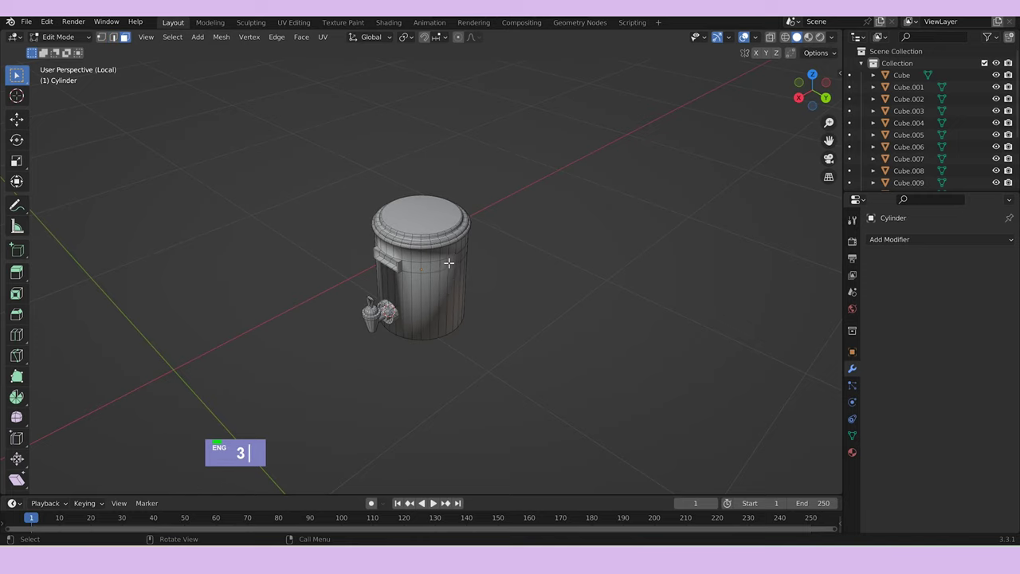
middle_click(467, 270)
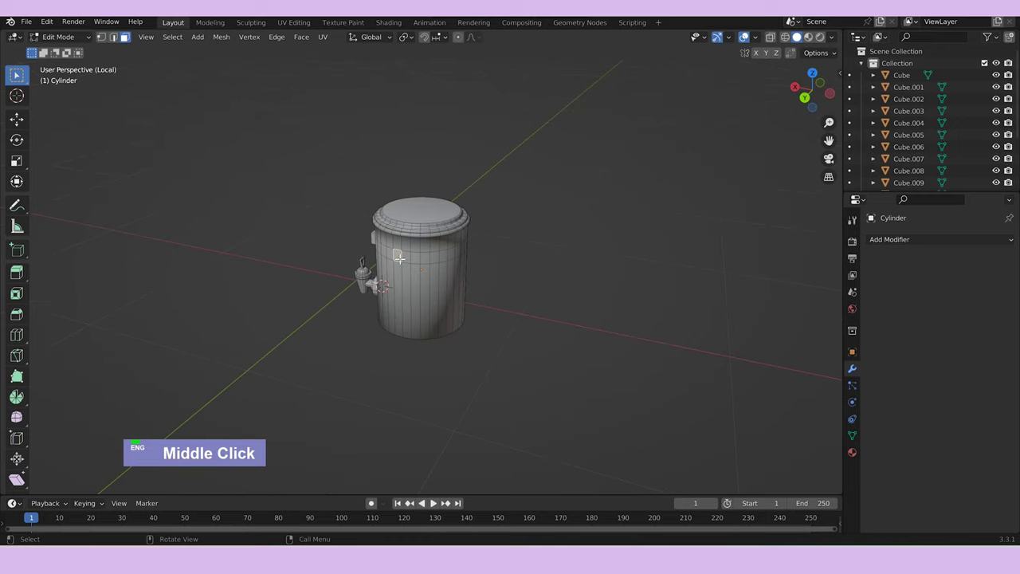
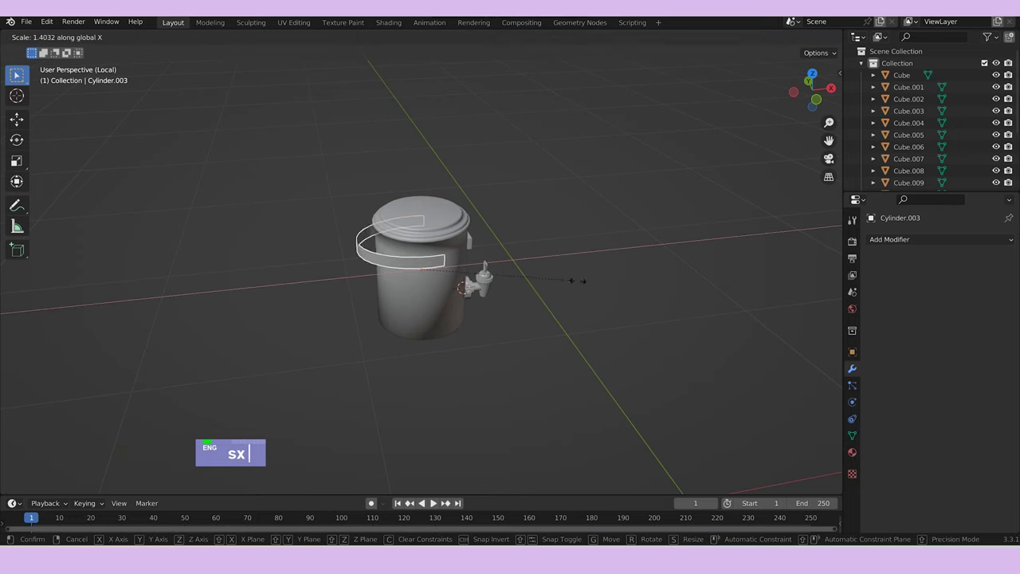
Rotate the plate on Y and place the 3D cursor where the handle meets the jar.
text(ry)
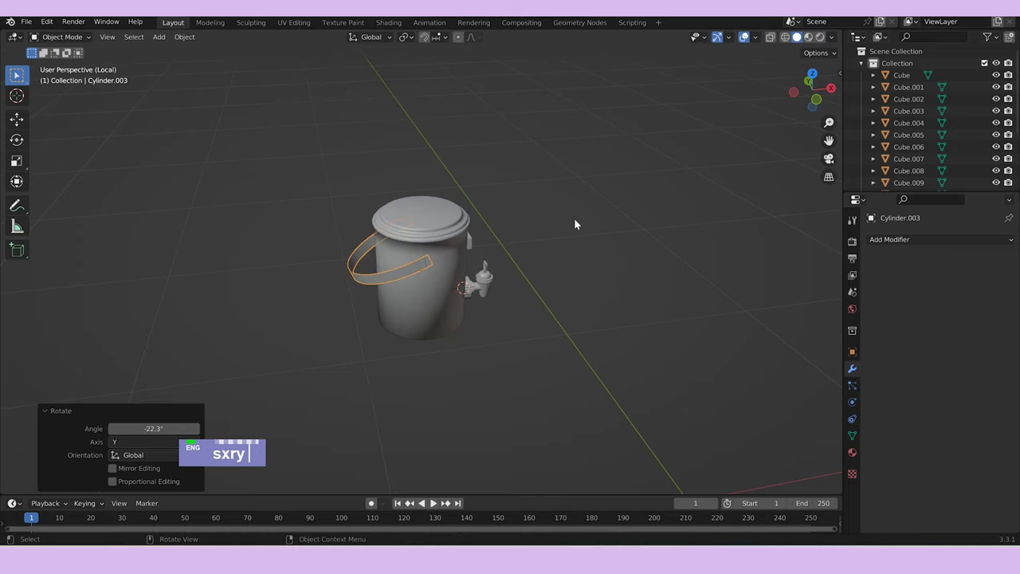
double_click(606, 271)
key(Tab)
middle_click(596, 318)
key(Tab)
middle_click(589, 310)
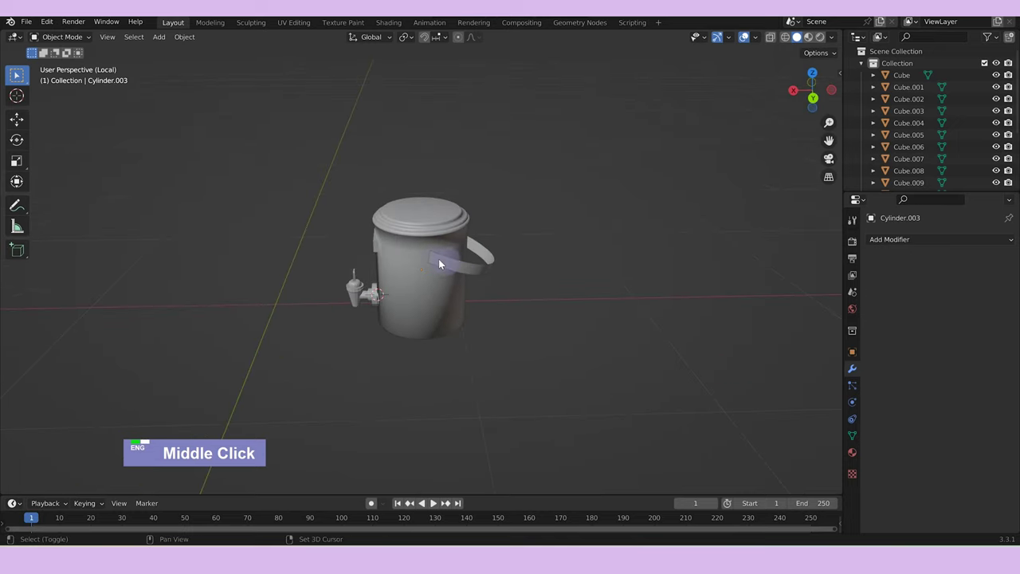
right_click(430, 260)
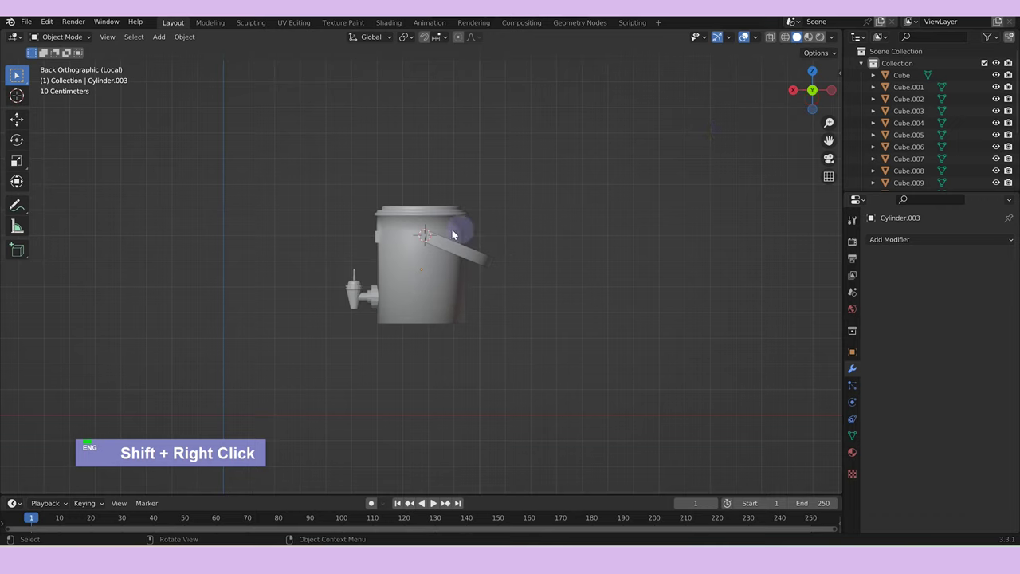
right_click(426, 237)
Add a cylinder at the cursor, rotated Y 90 and Z 90, and scale it down.
key(a)
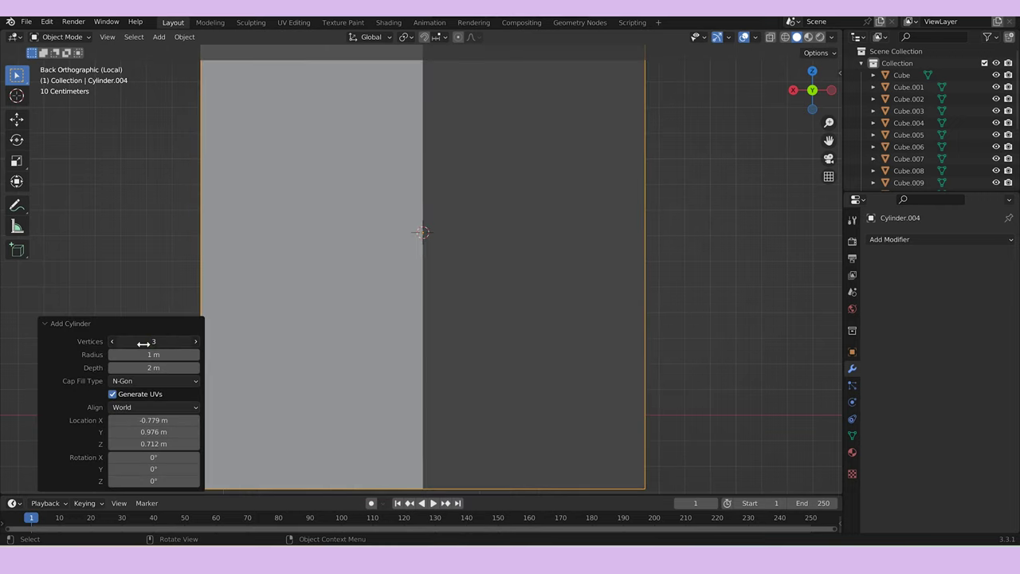
double_click(200, 343)
text(ry90)
key(Return)
text(rz90)
key(Return)
text(s)
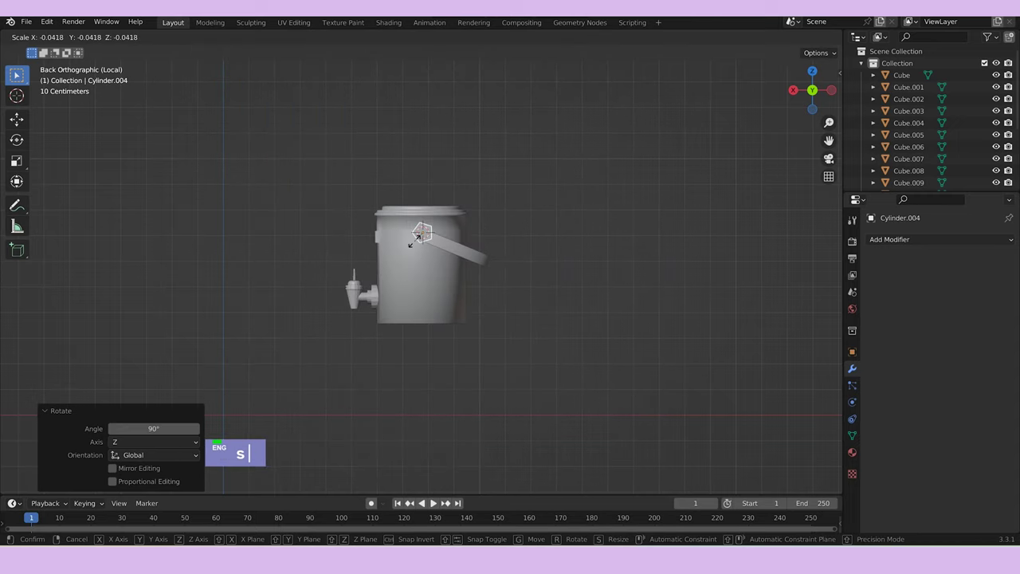
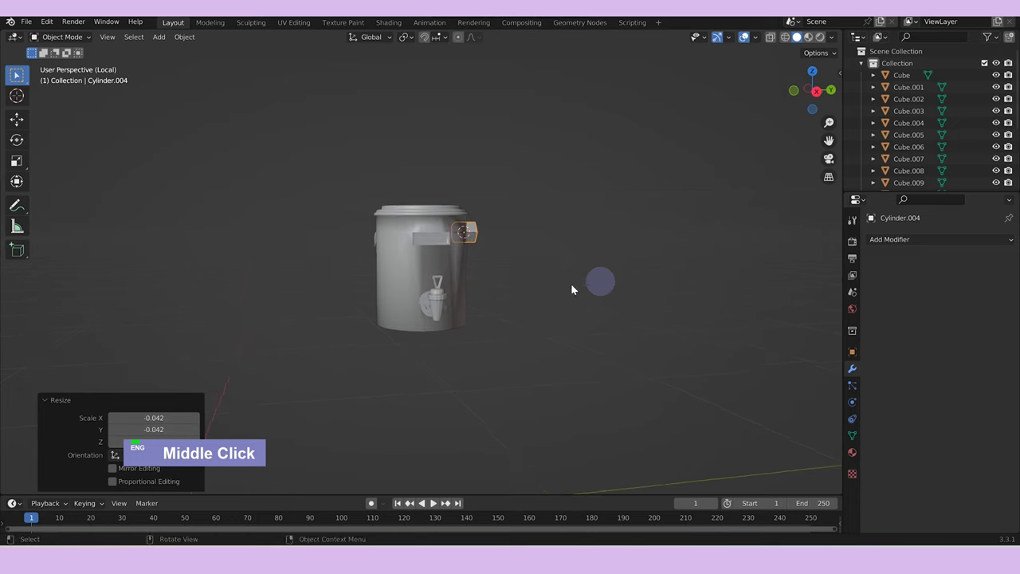
Slide and size the handle strip along Y to fit against the jar's side.
text(sy)
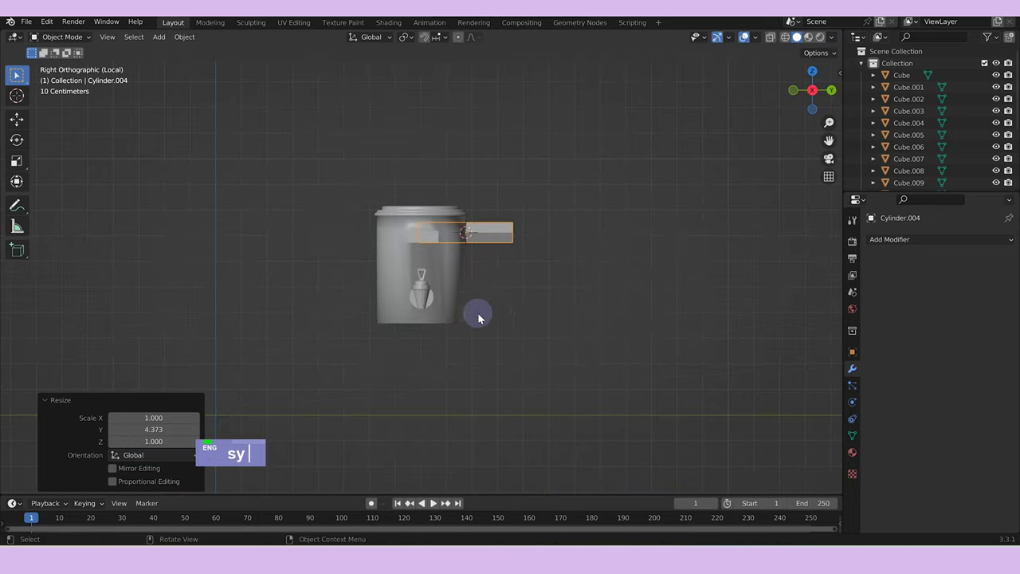
text(s)
text(ygy)
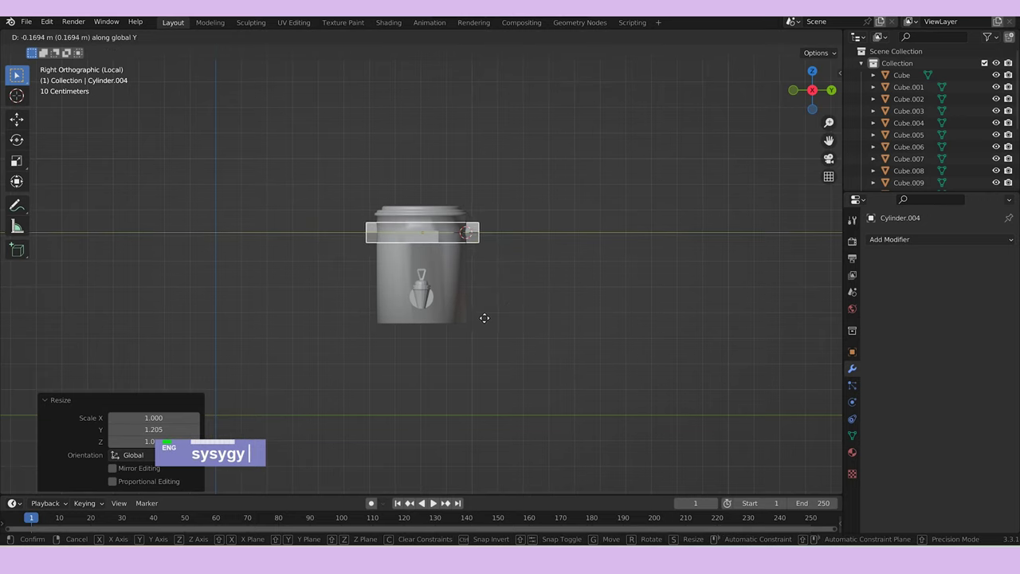
text(sy)
text(gy)
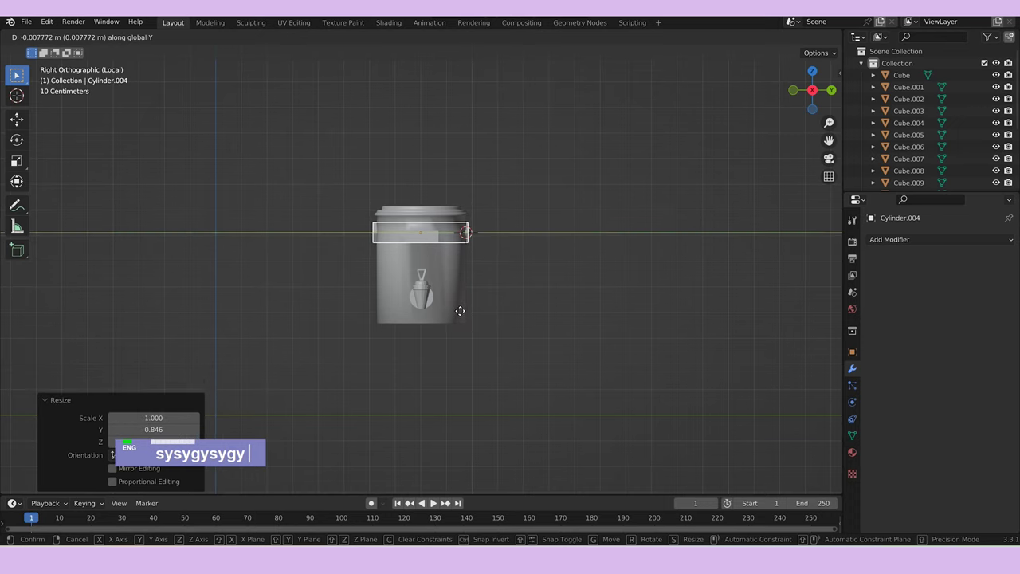
middle_click(562, 319)
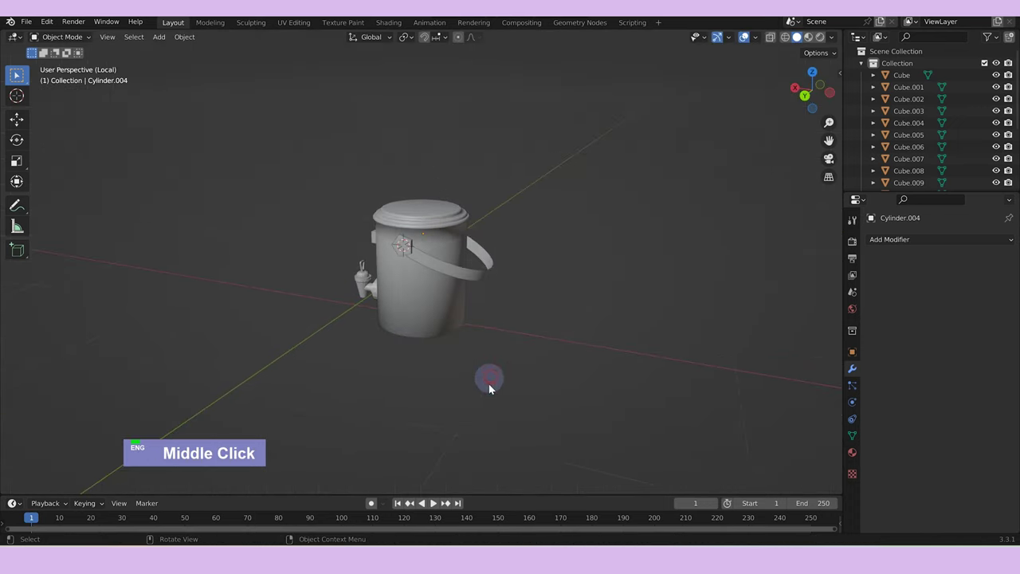
Leave local view, return to the shelf and select the jar parts with the plain cylinder.
scroll(up, 3)
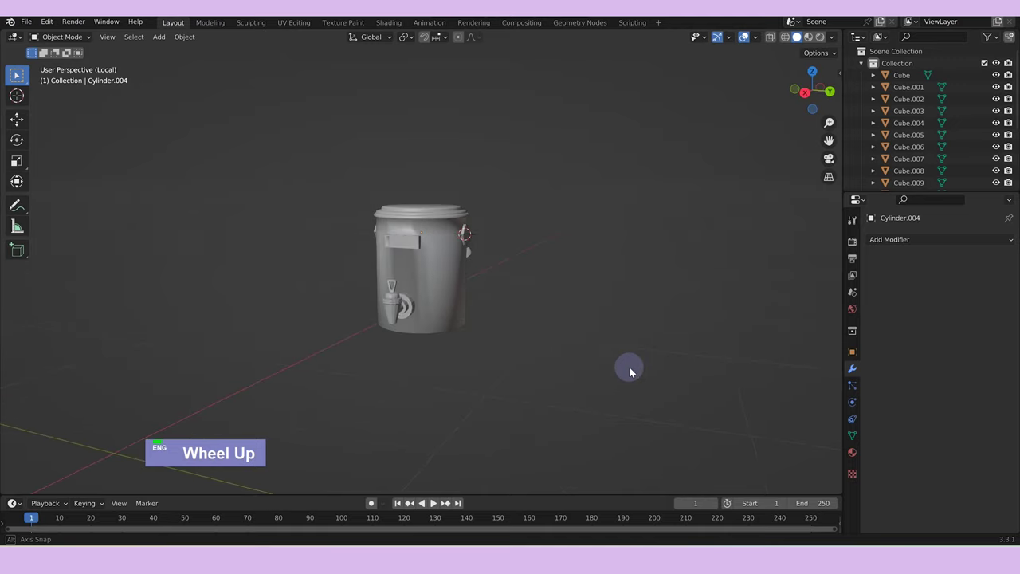
scroll(down, 3)
key(/)
scroll(up, 3)
middle_click(604, 309)
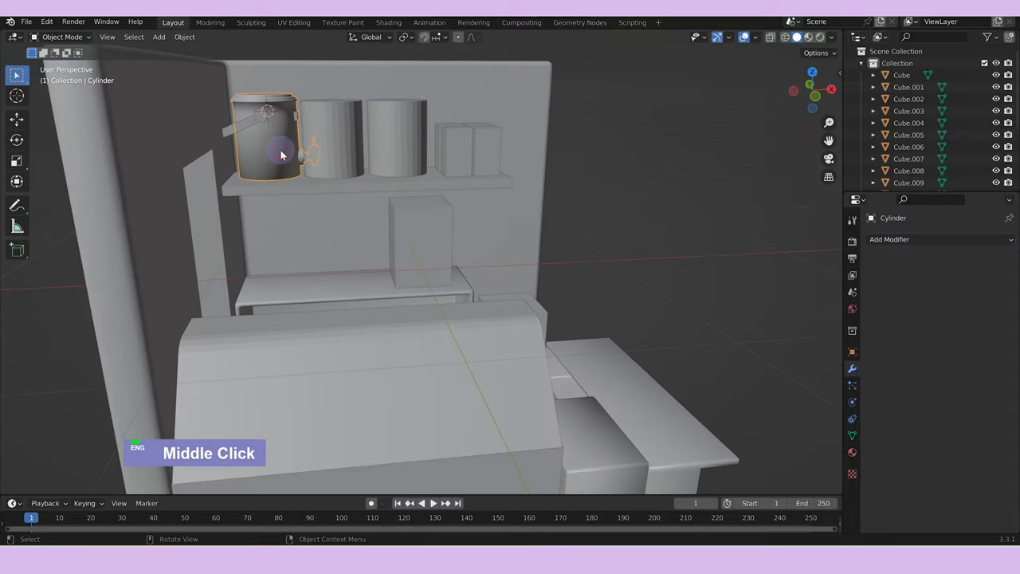
text(a)
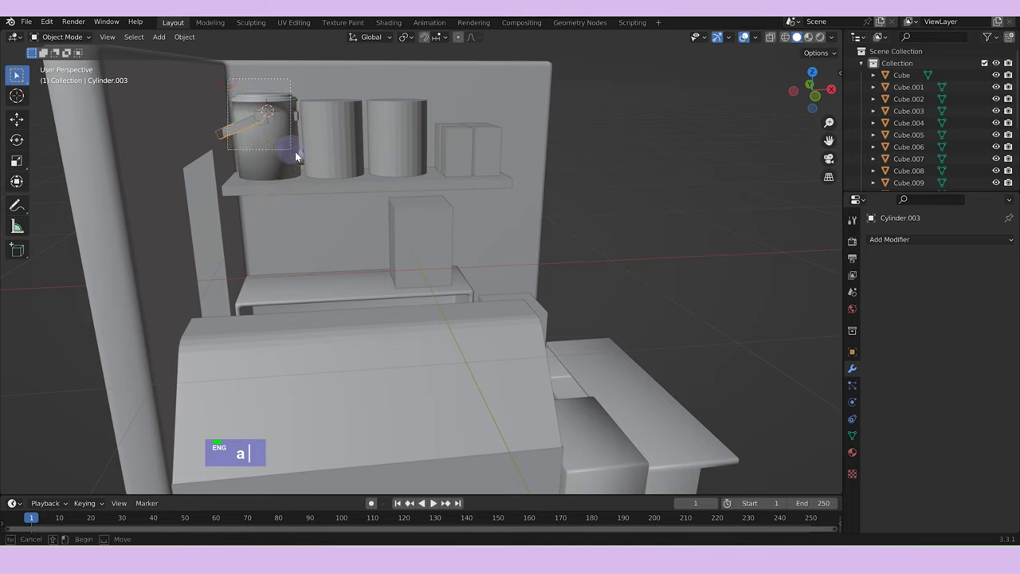
click(343, 142)
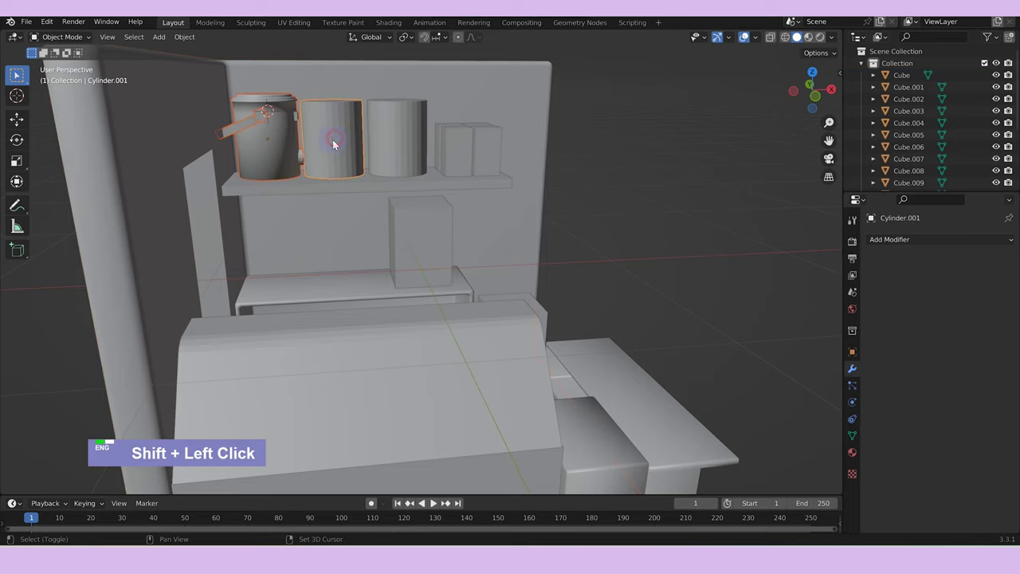
Join the jar pieces into one object with Ctrl+J and check the tap.
text(/)
text(|)
key(ctrl+j)
scroll(down, 3)
double_click(525, 370)
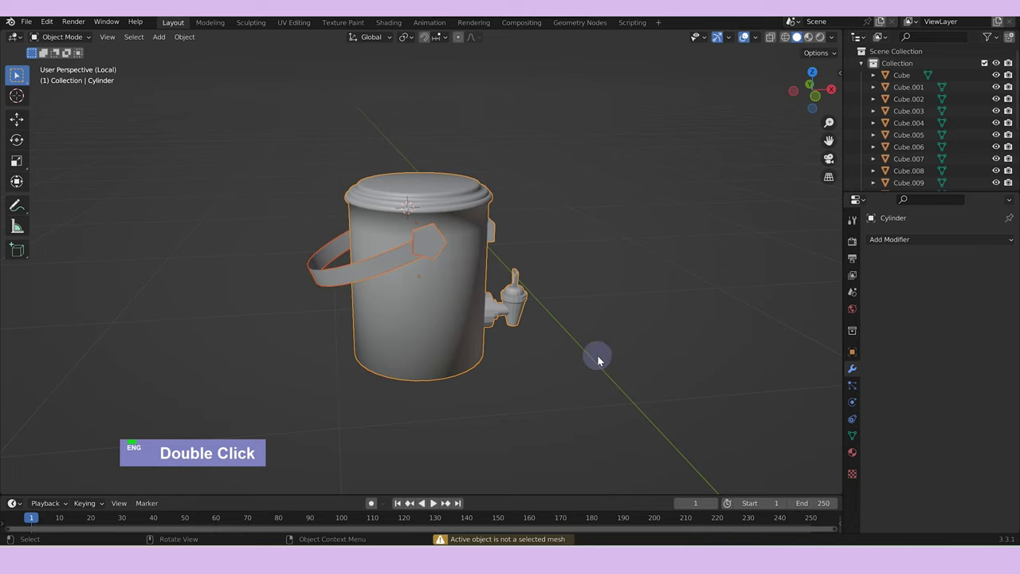
key(ctrl+j)
middle_click(539, 335)
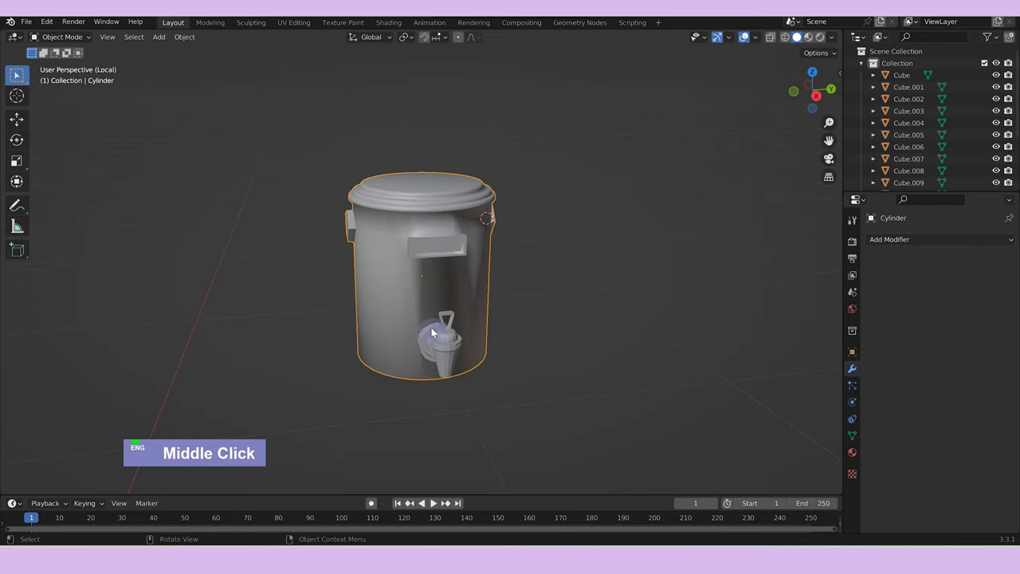
double_click(455, 352)
Rotate the jar -90 degrees on Z and delete a plain shelf cylinder.
key(/)
text(rz90)
text(-)
key(Return)
scroll(down, 3)
middle_click(412, 257)
text(x)
double_click(454, 173)
Delete the other plain cylinder and duplicate the jar twice along X on the shelf.
text(x)
double_click(386, 165)
text(dgx)
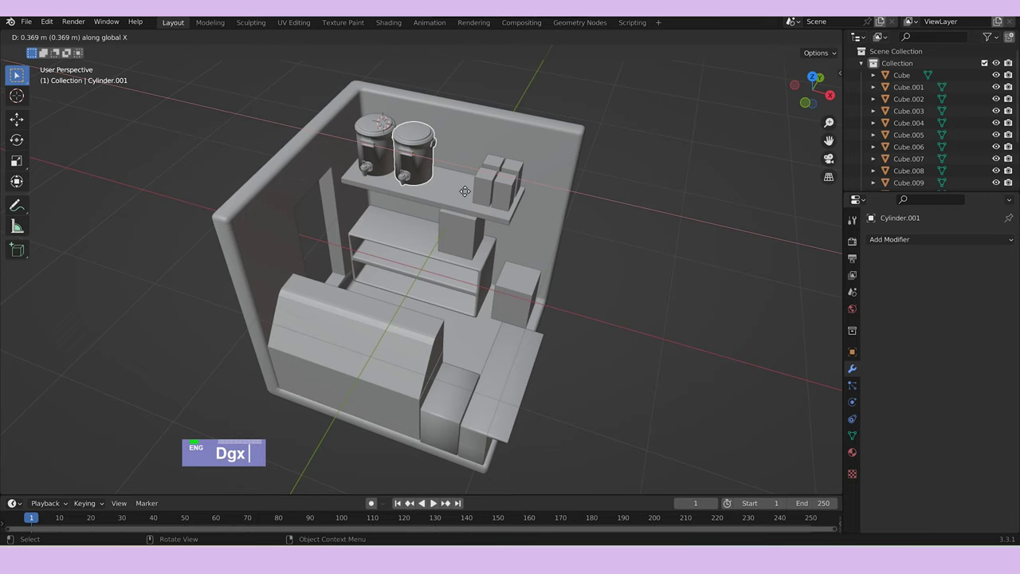
text(|gx)
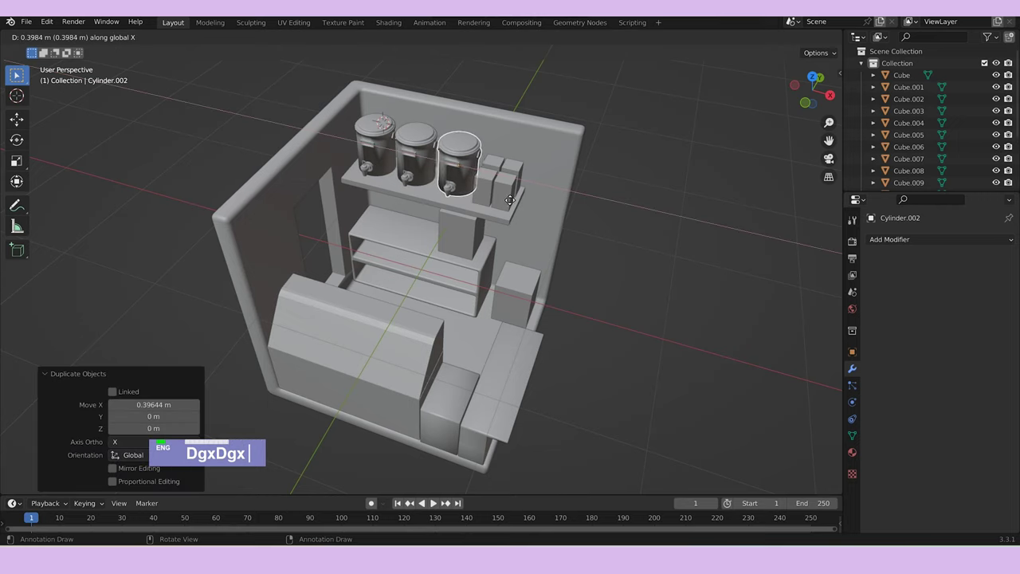
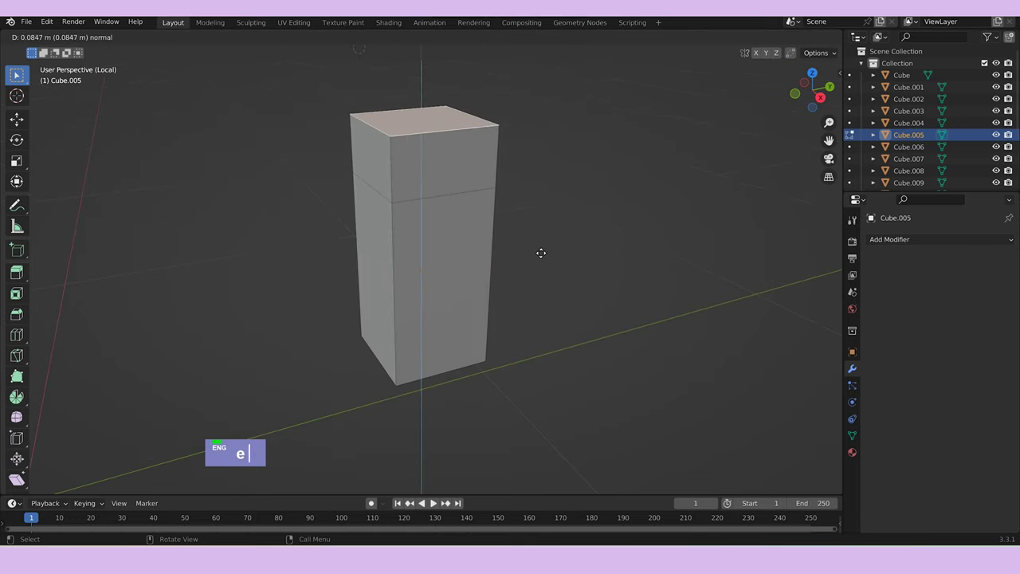
Narrow the box's top face along Y and bevel its edges into a gabled carton top.
text(sy)
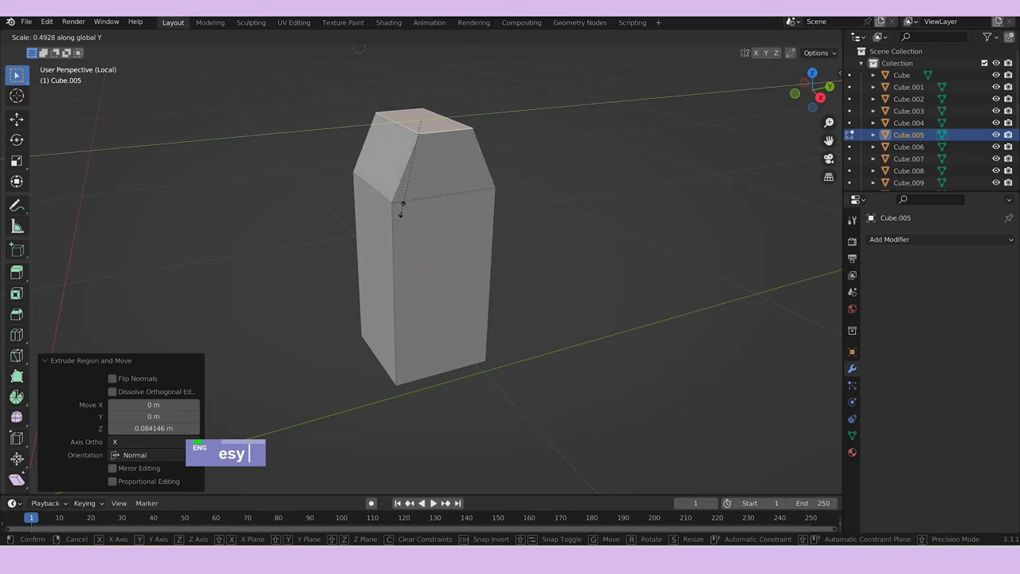
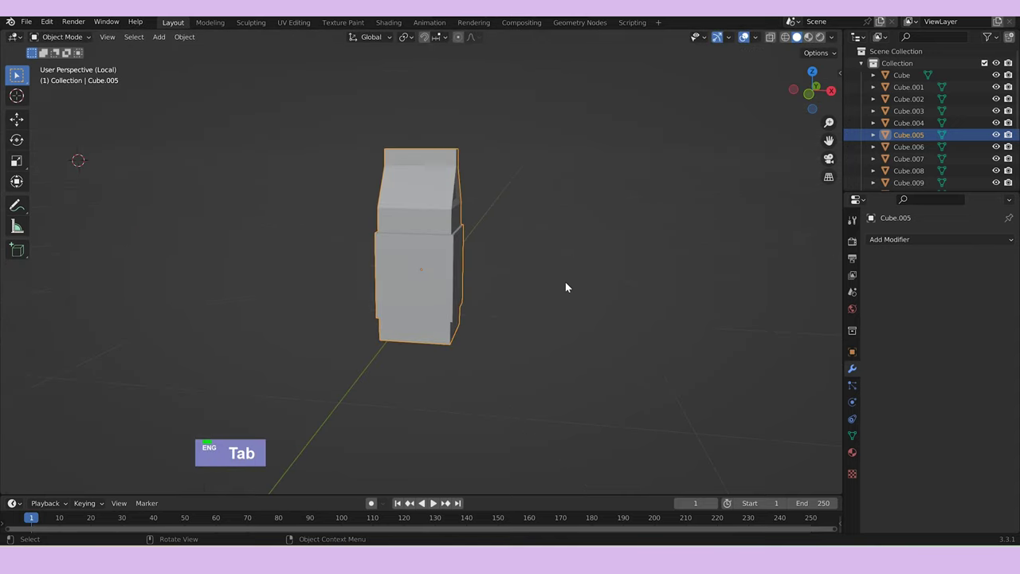
key(Tab)
key(a)
text(a ||)
key(ctrl+b)
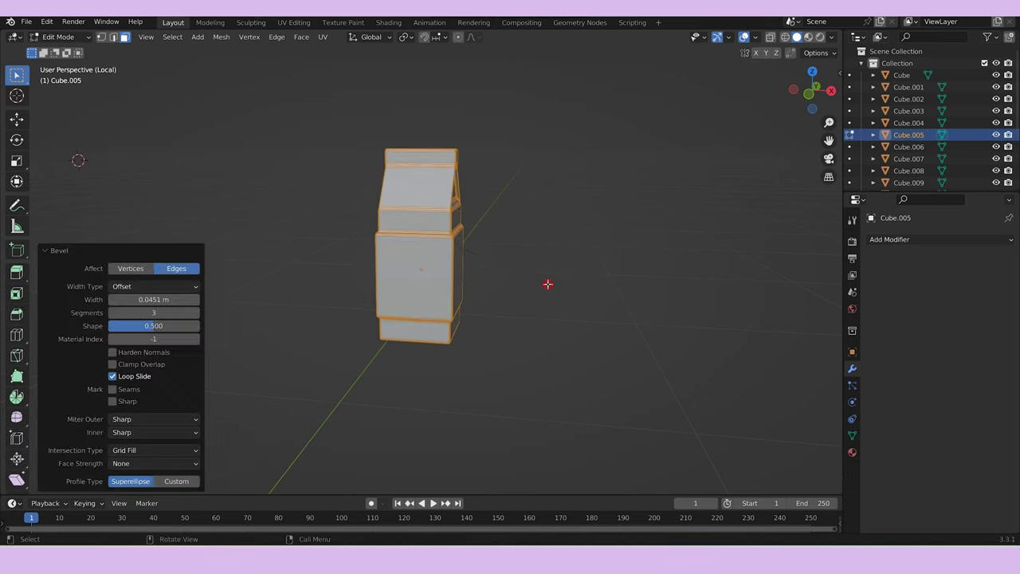
Squash the carton's height along Z to milk-carton proportions.
text(sz)
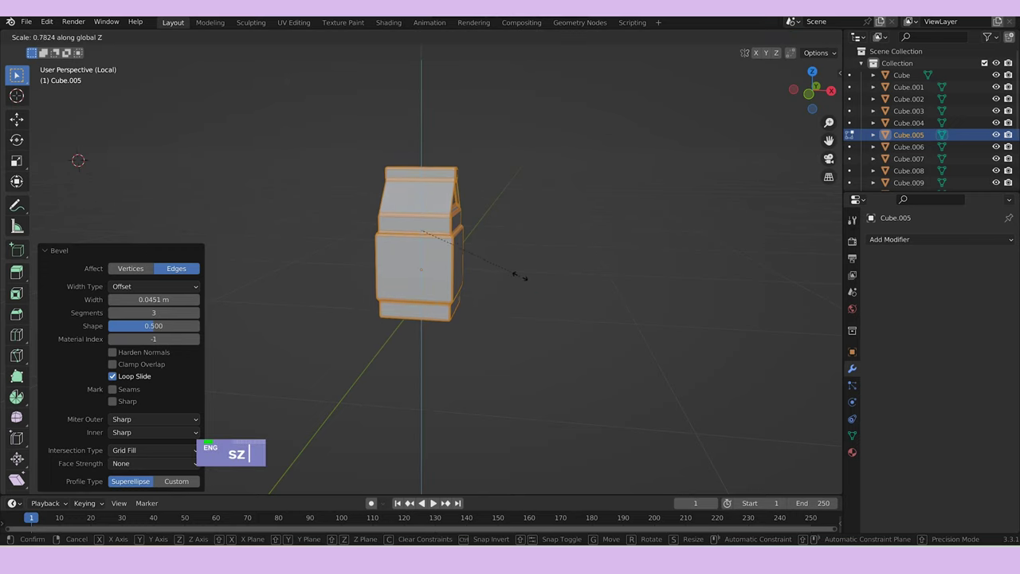
key(Tab)
middle_click(533, 299)
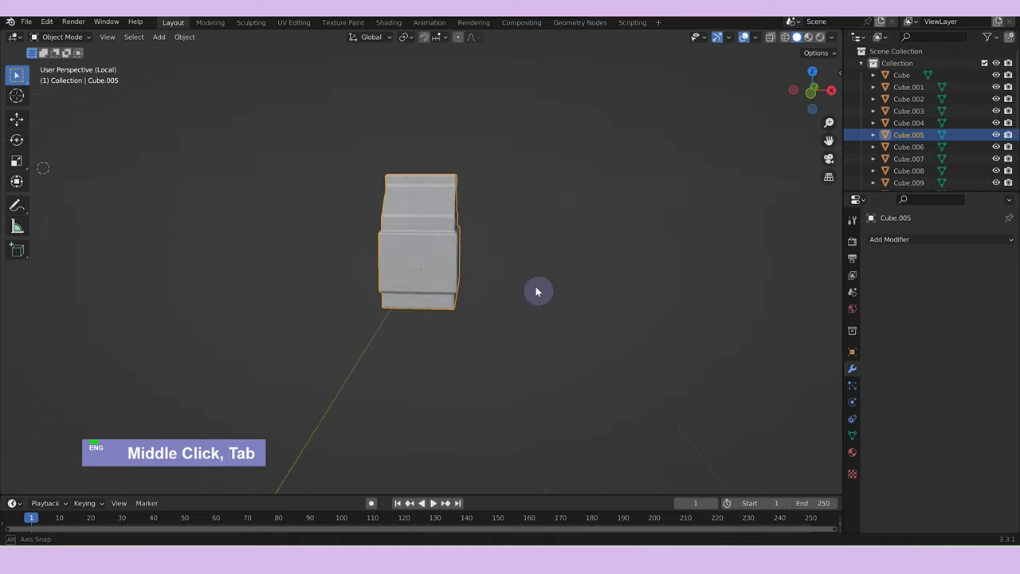
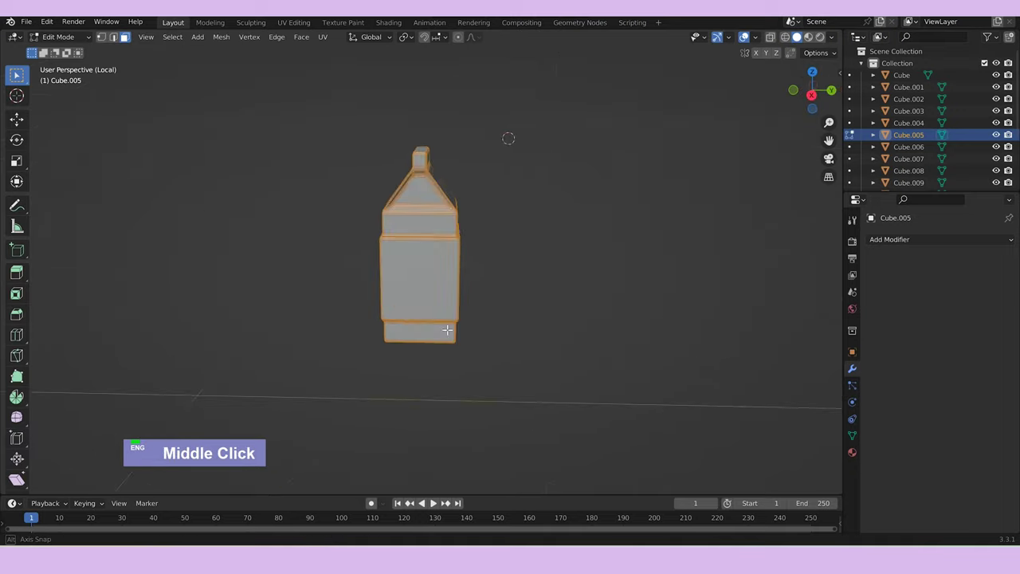
text(sz)
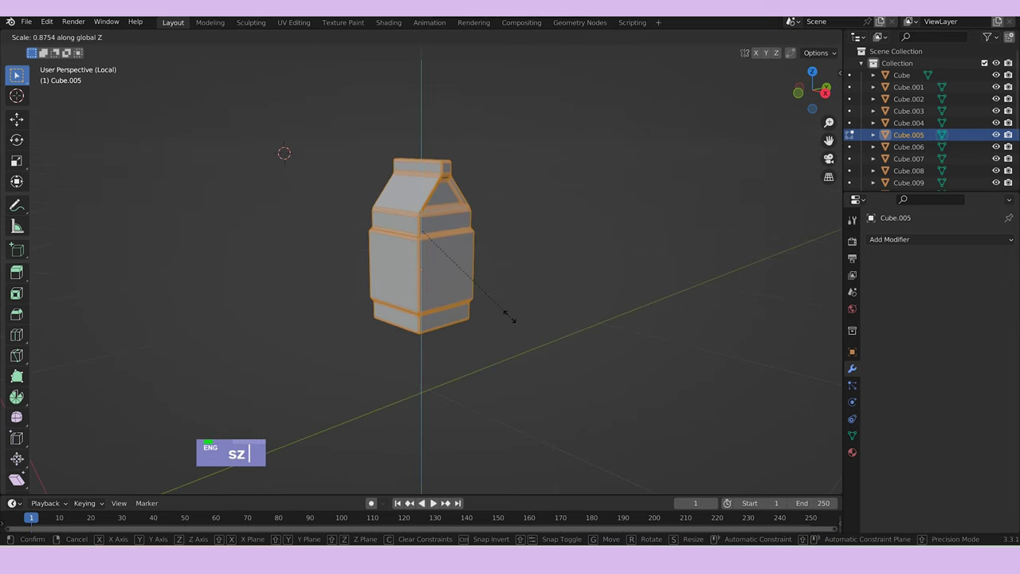
key(Tab)
Delete the three remaining plain shelf boxes, keeping only the milk carton.
text(sz /)
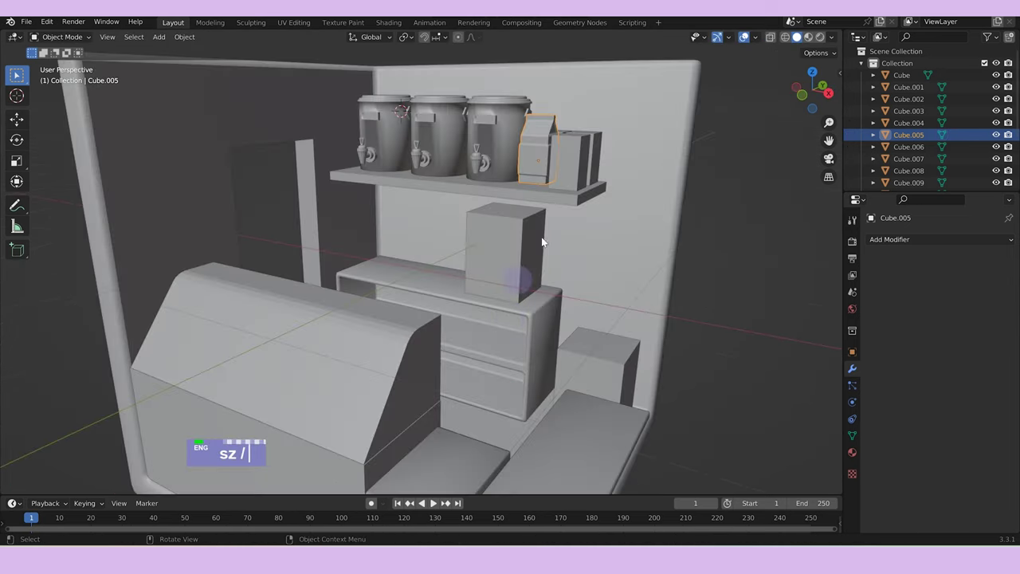
middle_click(555, 229)
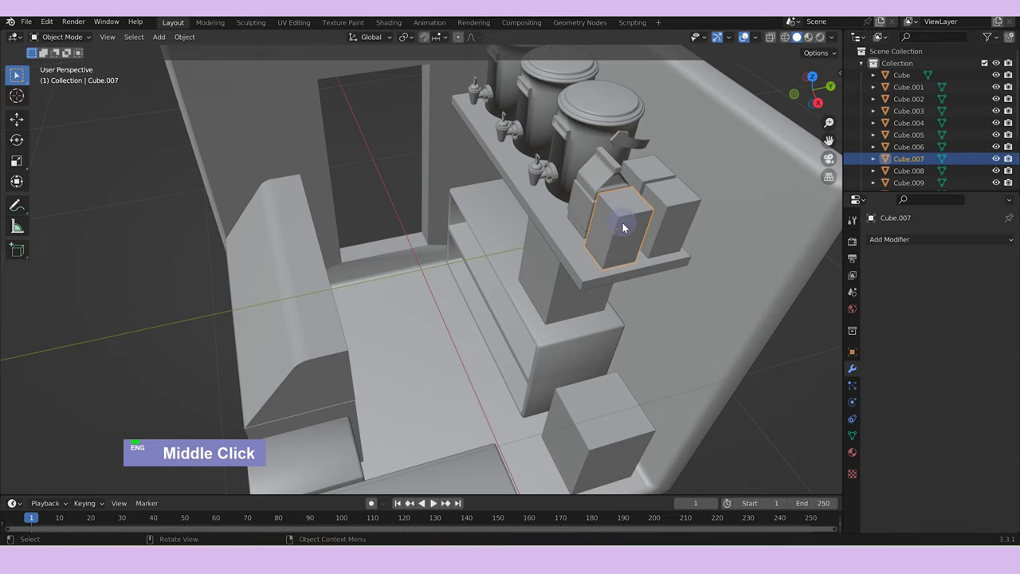
text(x)
double_click(670, 206)
text(x)
double_click(670, 208)
key(x)
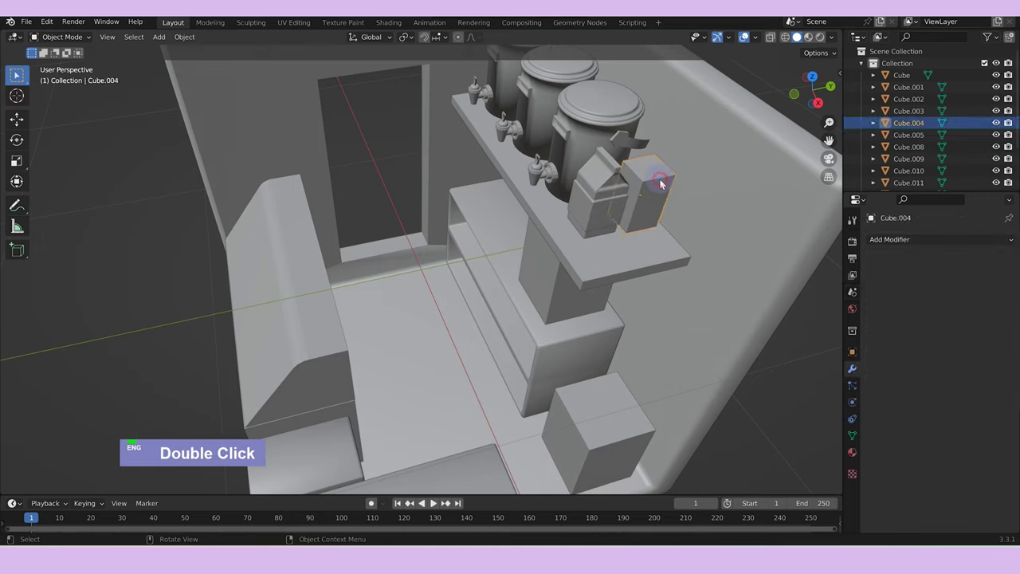
double_click(663, 182)
middle_click(656, 244)
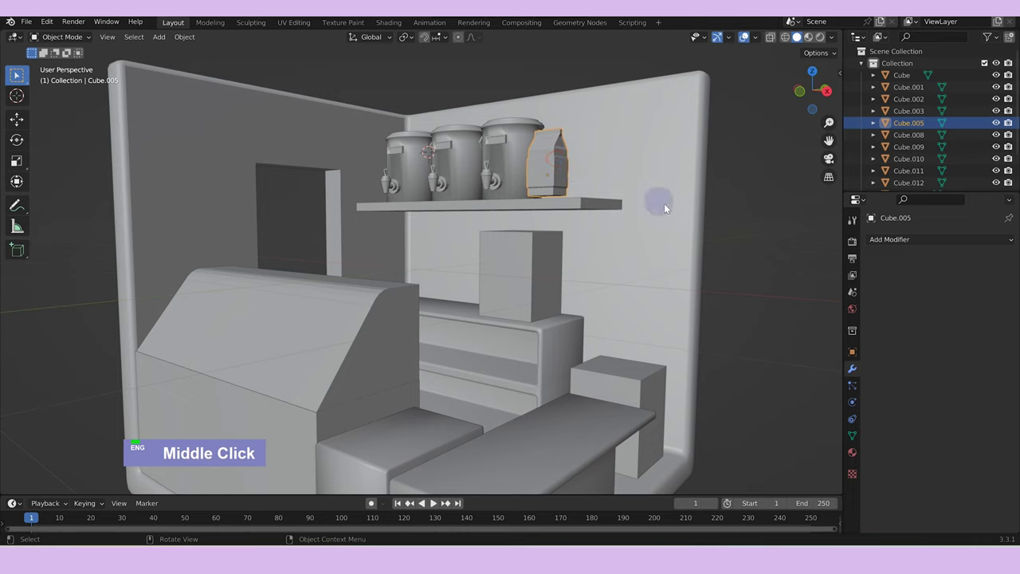
Rescale the carton on Z and reposition it on the shelf.
text(sz)
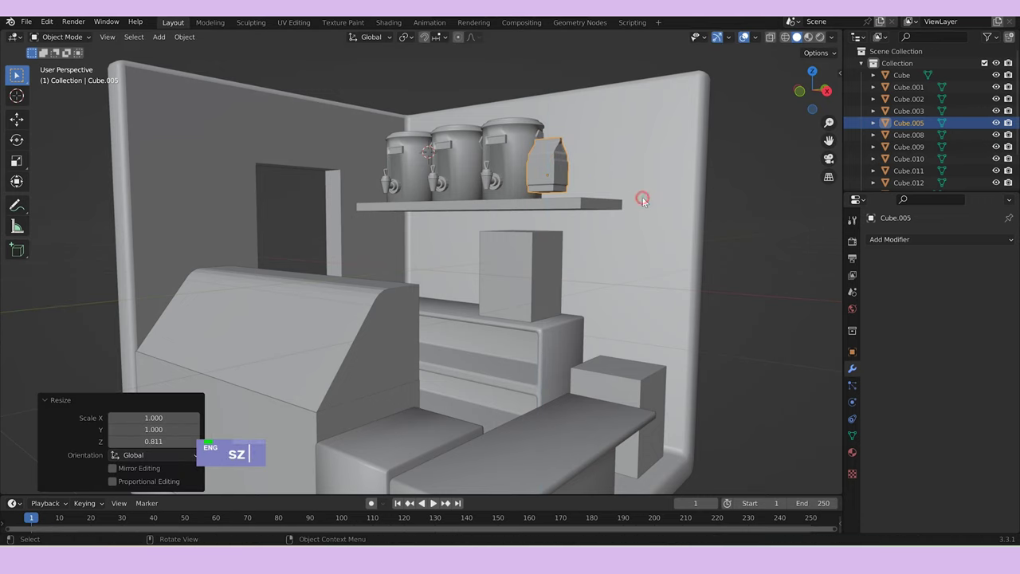
text(gz)
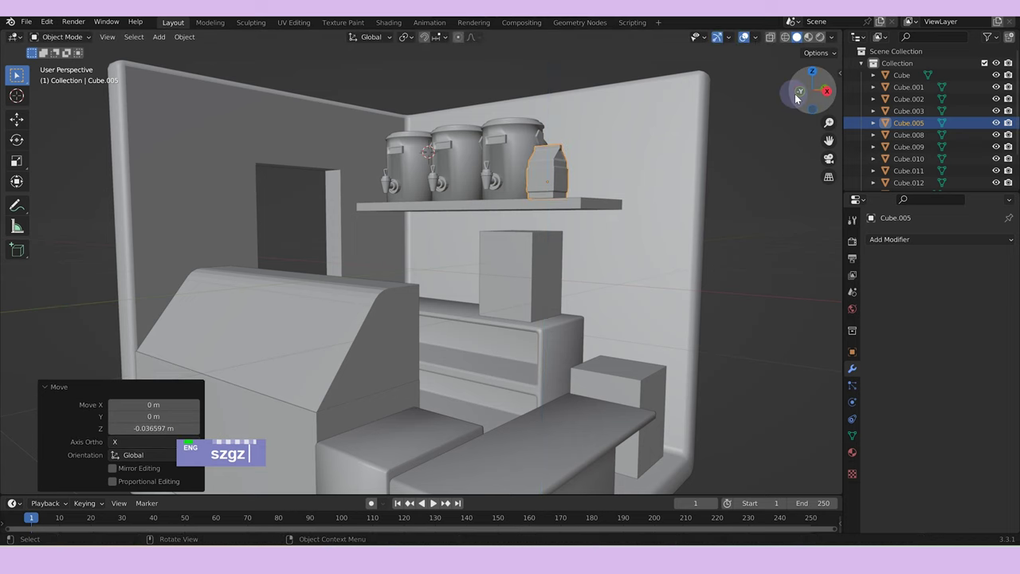
scroll(up, 3)
text(szgzgz)
scroll(down, 3)
text(szgzgzgyx)
Duplicate the carton along X and Y into two rows of cartons beside the jars.
text(dgx)
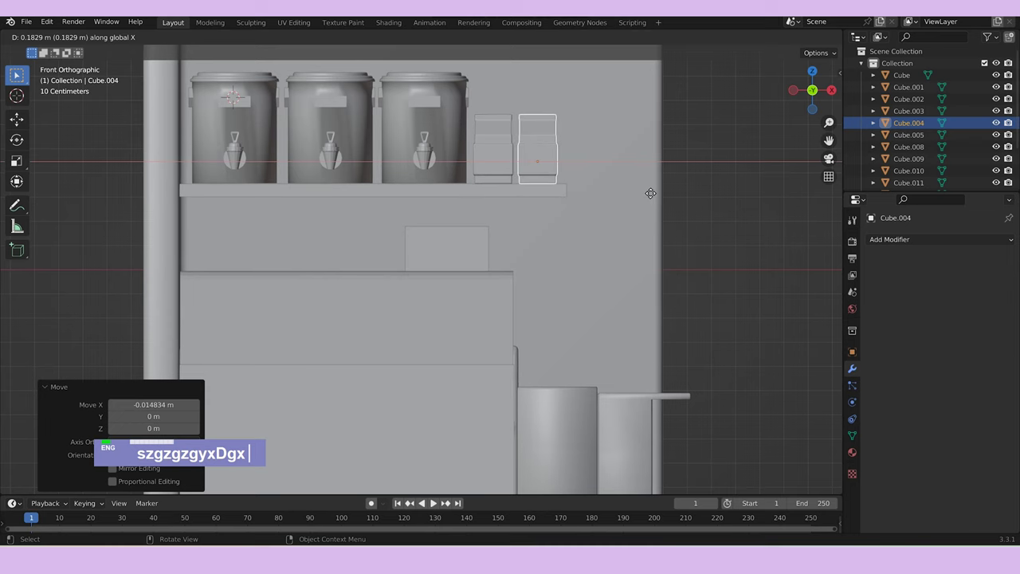
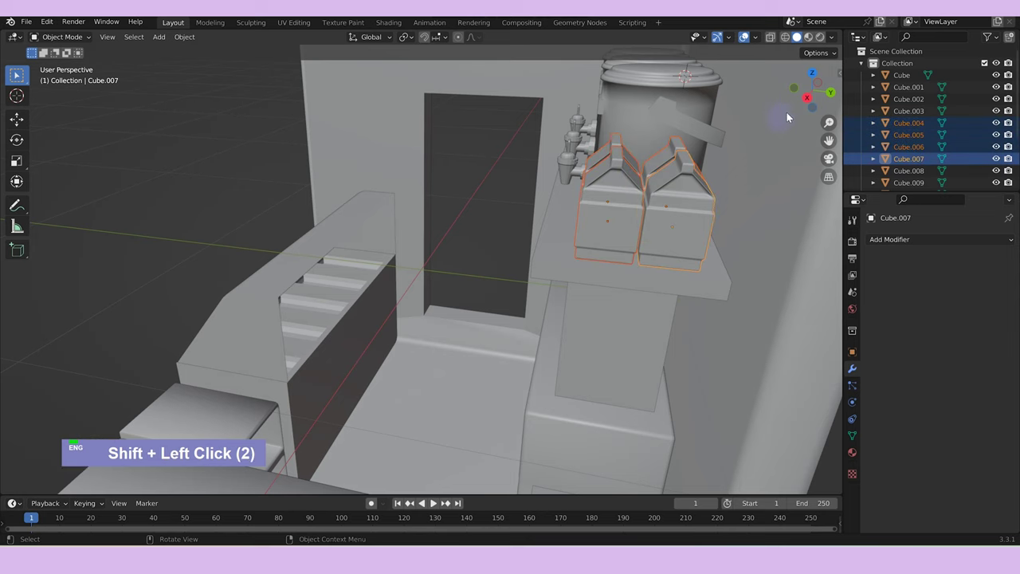
text(g)
text(y)
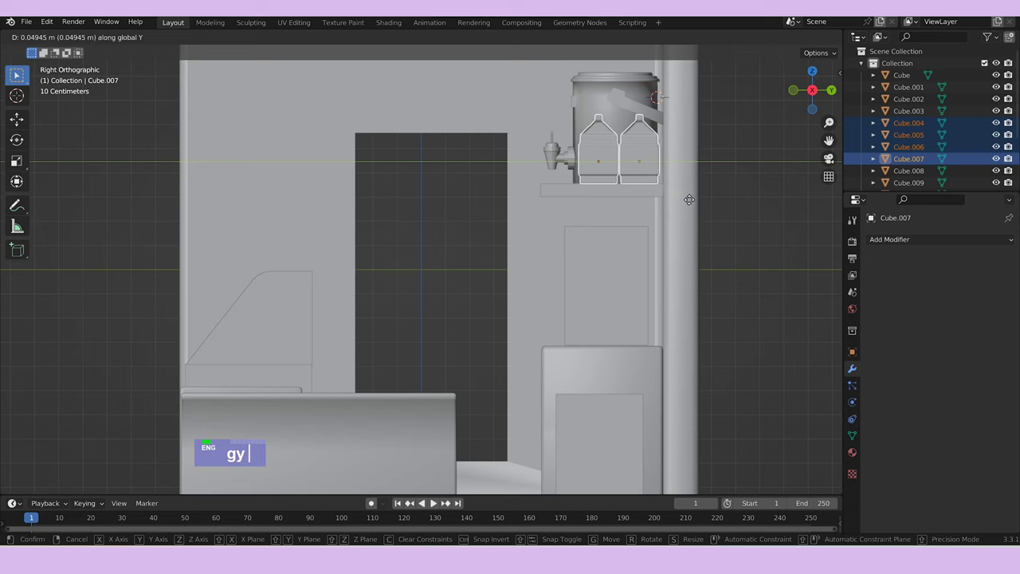
click(612, 166)
middle_click(612, 201)
click(619, 158)
middle_click(625, 193)
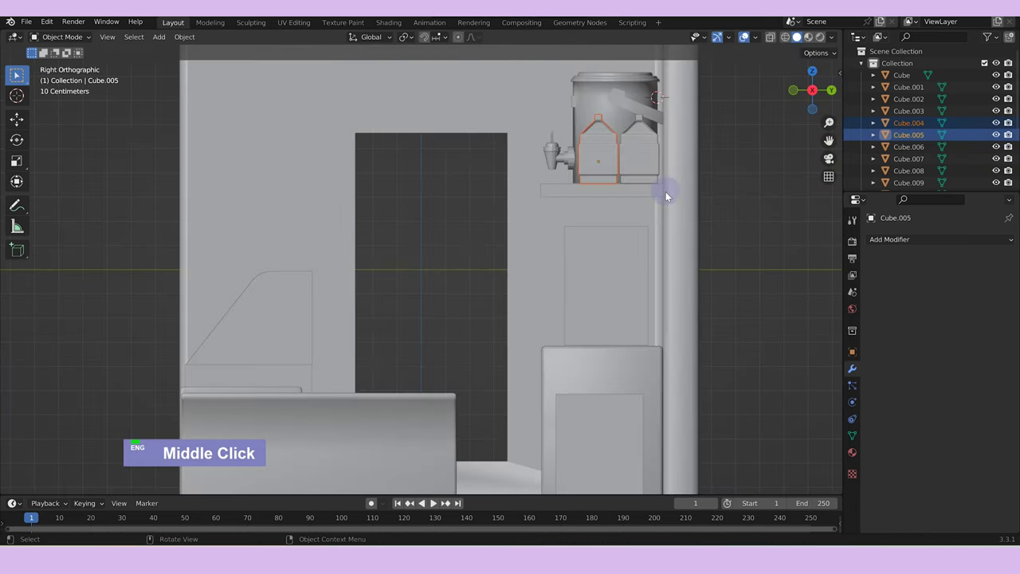
text(dgy)
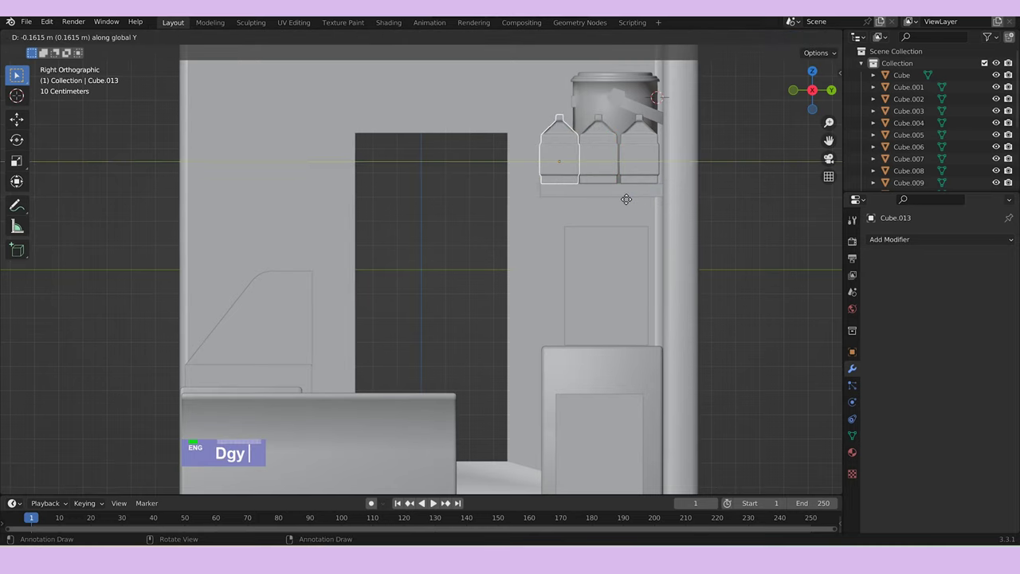
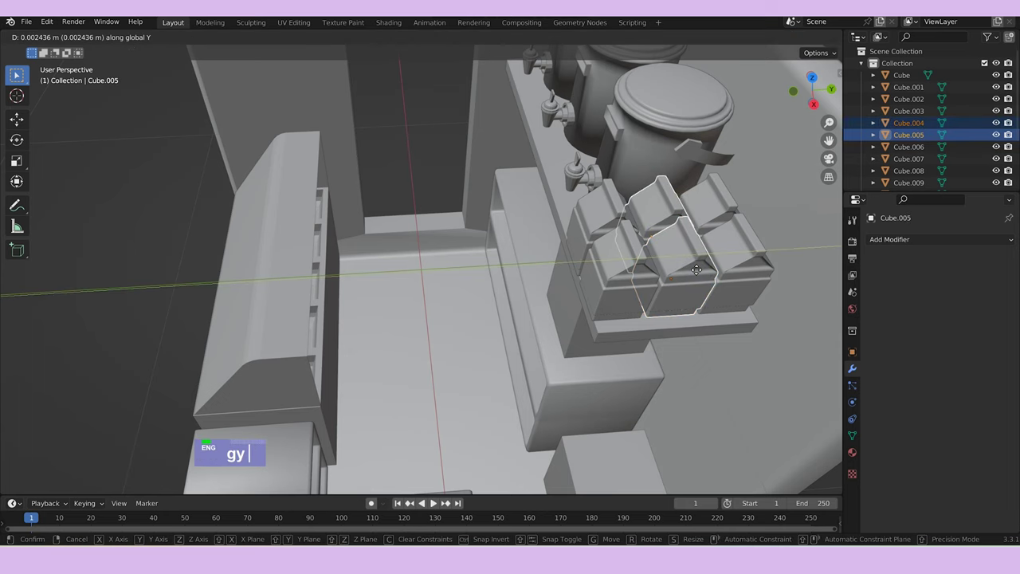
scroll(down, 3)
middle_click(669, 339)
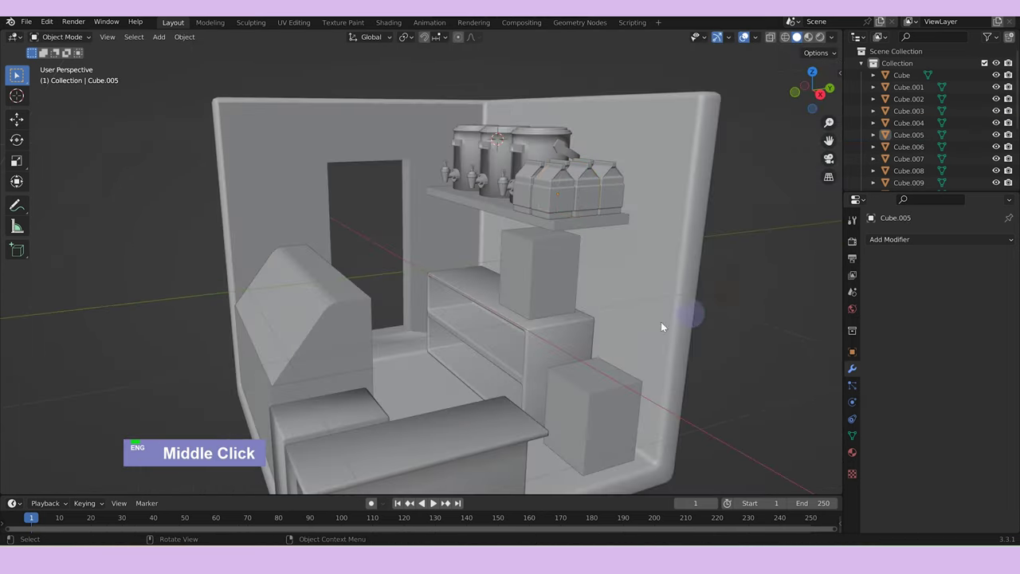
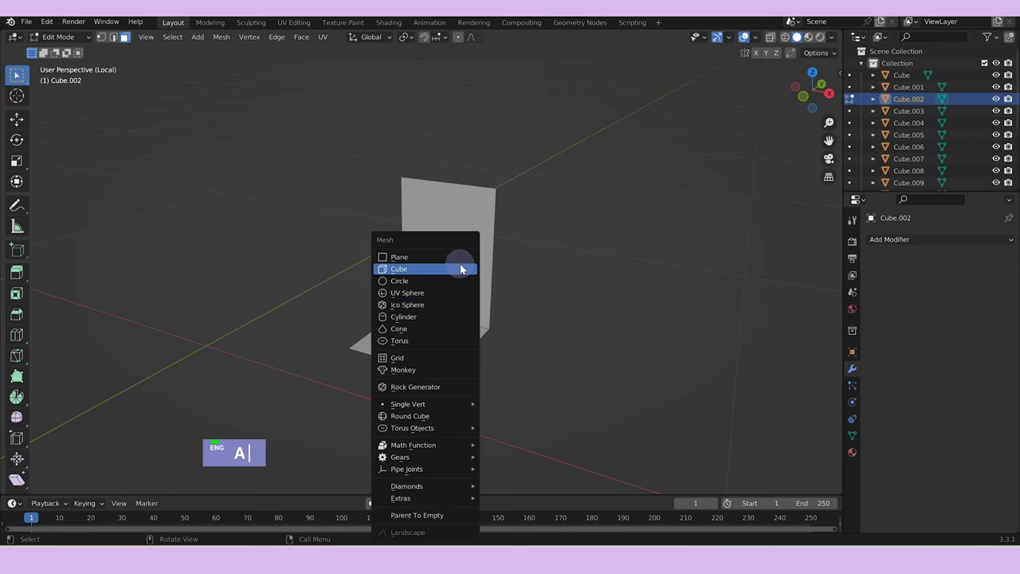
Add cubes inside the wall piece's mesh and scale/move them into a row of lower box compartments.
text(s)
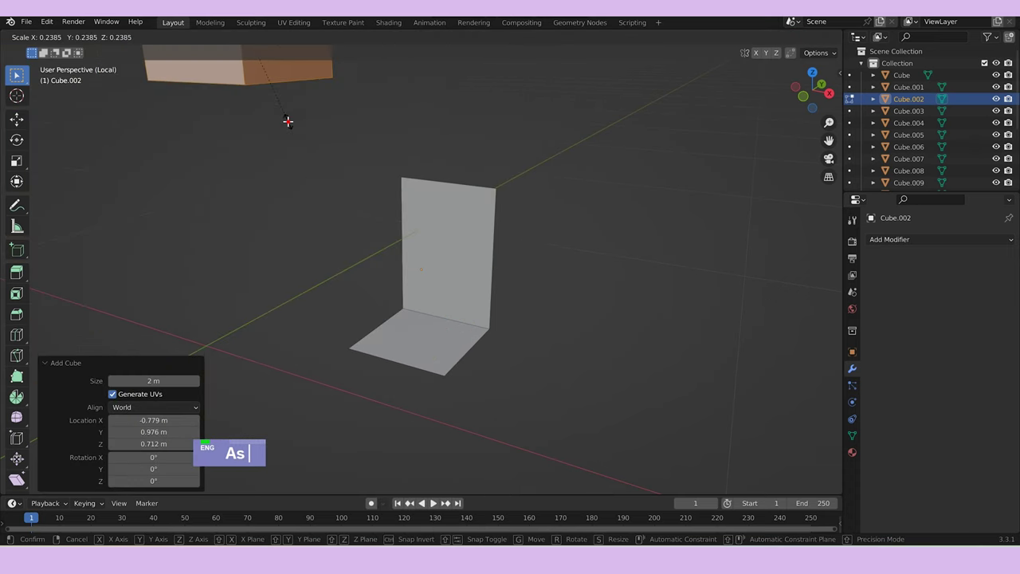
scroll(down, 3)
text(asg)
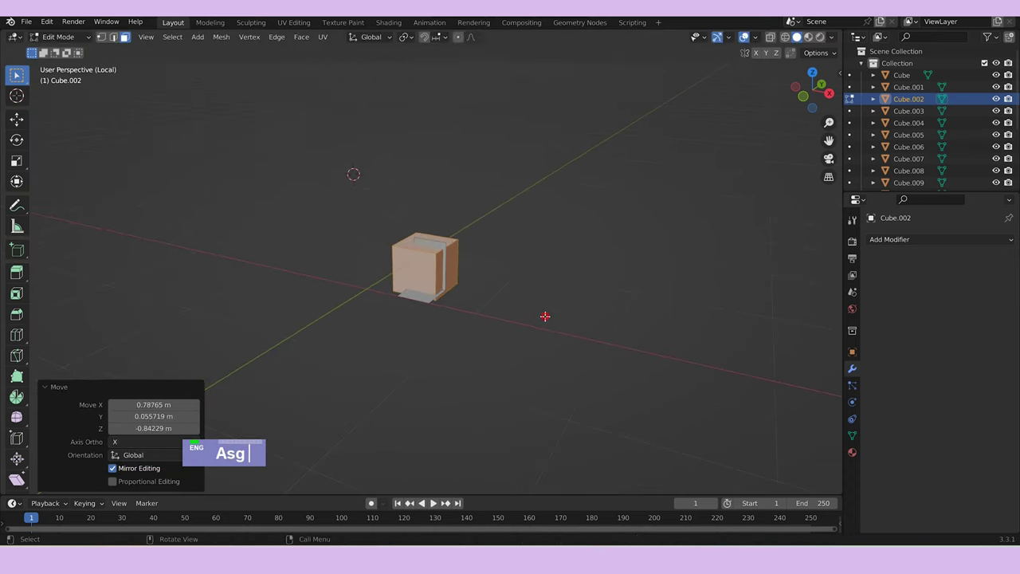
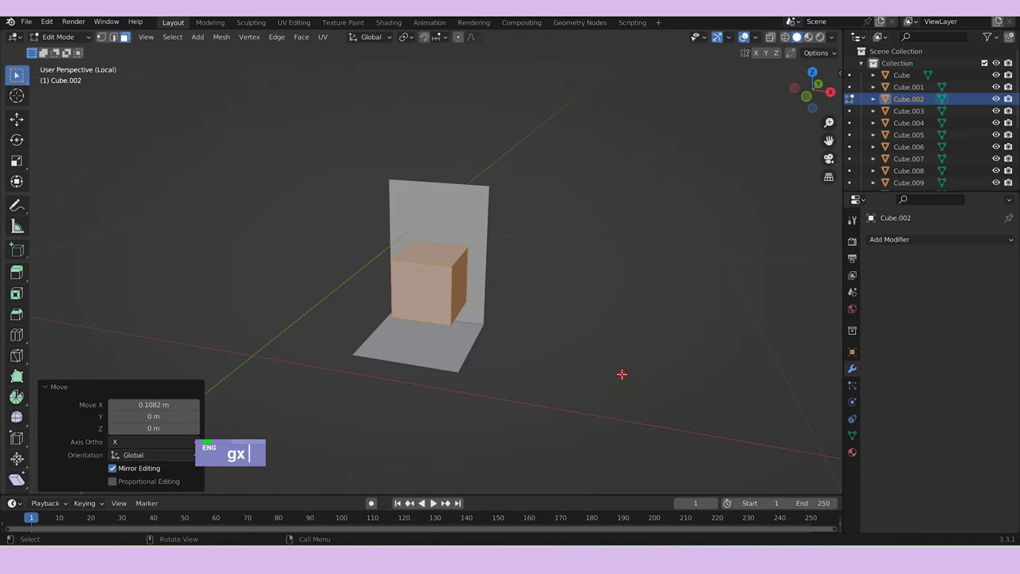
text(s)
text(sy)
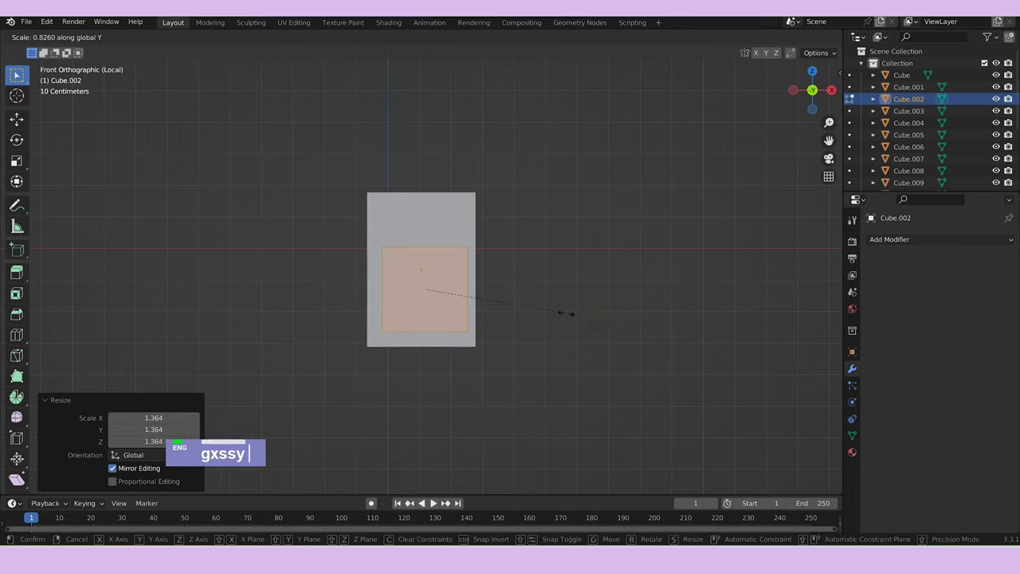
text(z)
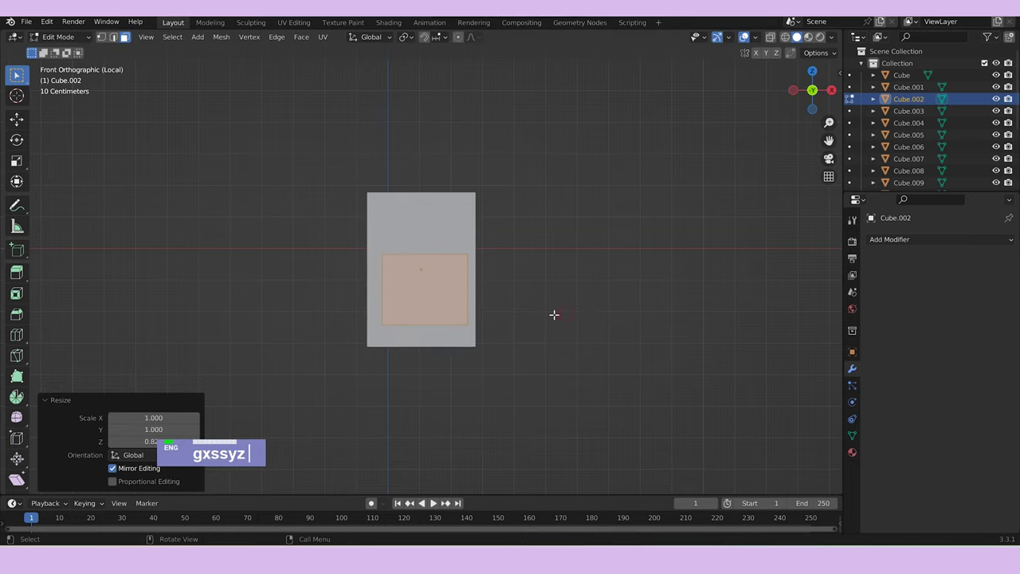
text(gz)
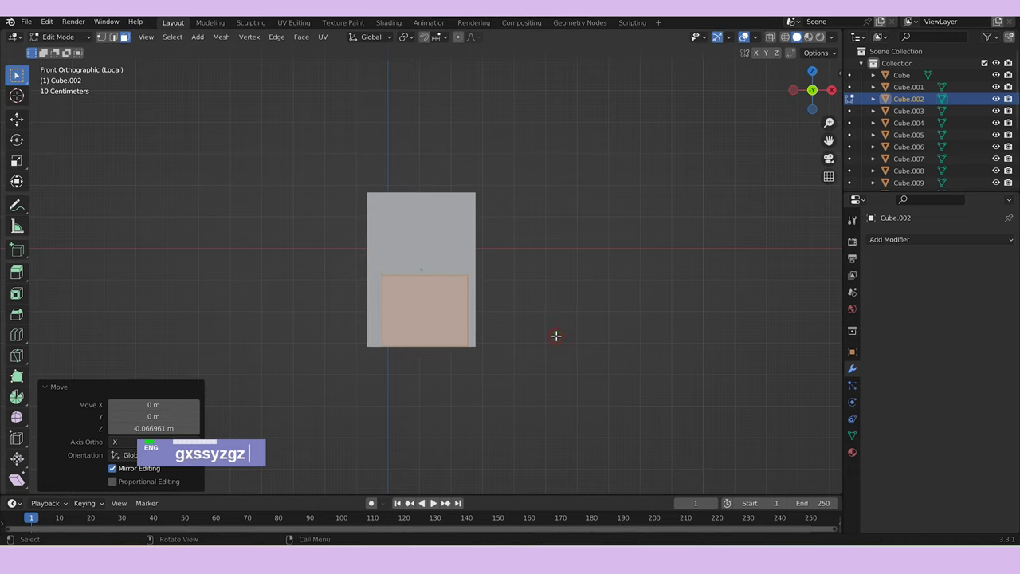
text(gx)
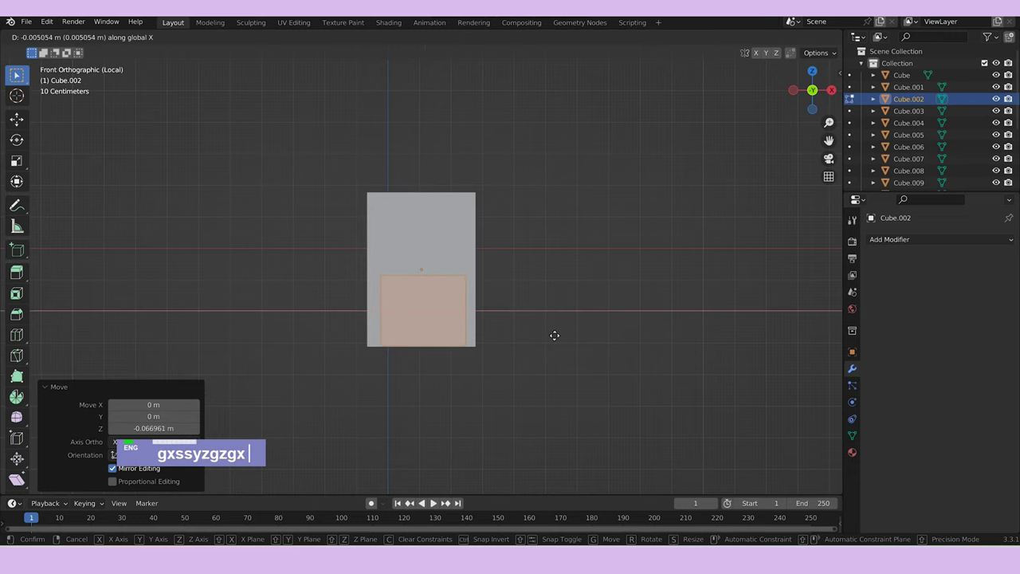
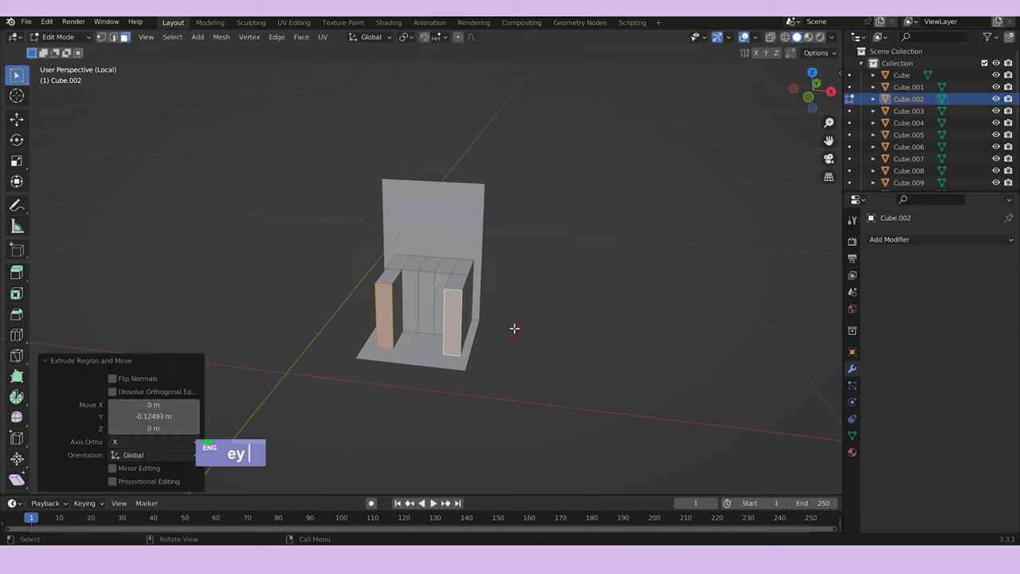
key(Tab)
Add a separate new cube (Cube.015) beside the compartments.
middle_click(483, 275)
text(a)
scroll(up, 3)
Scale the new cube down and lift it along Z in front orthographic wireframe view.
text(as)
text(gz)
text(s)
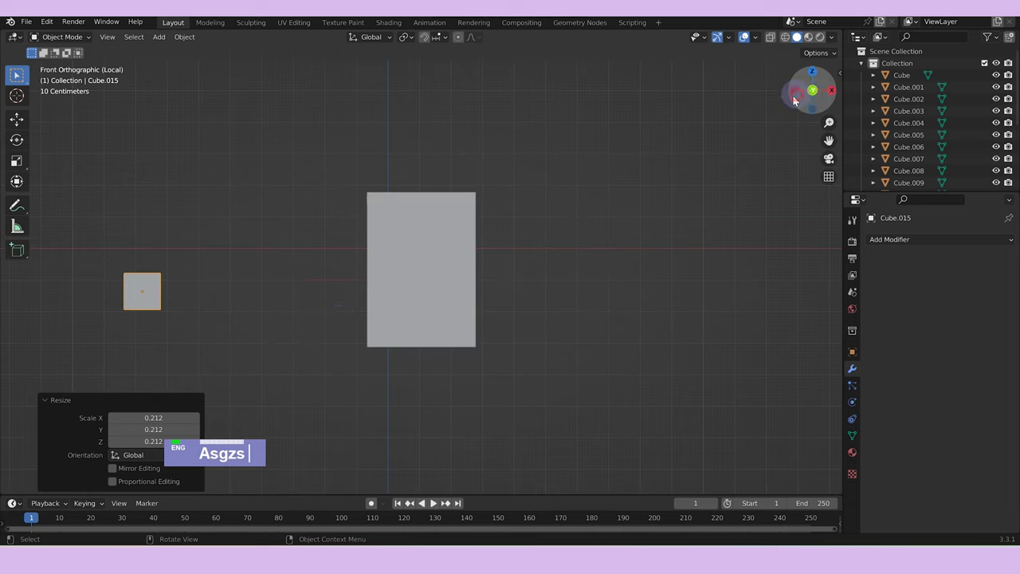
text(gsg)
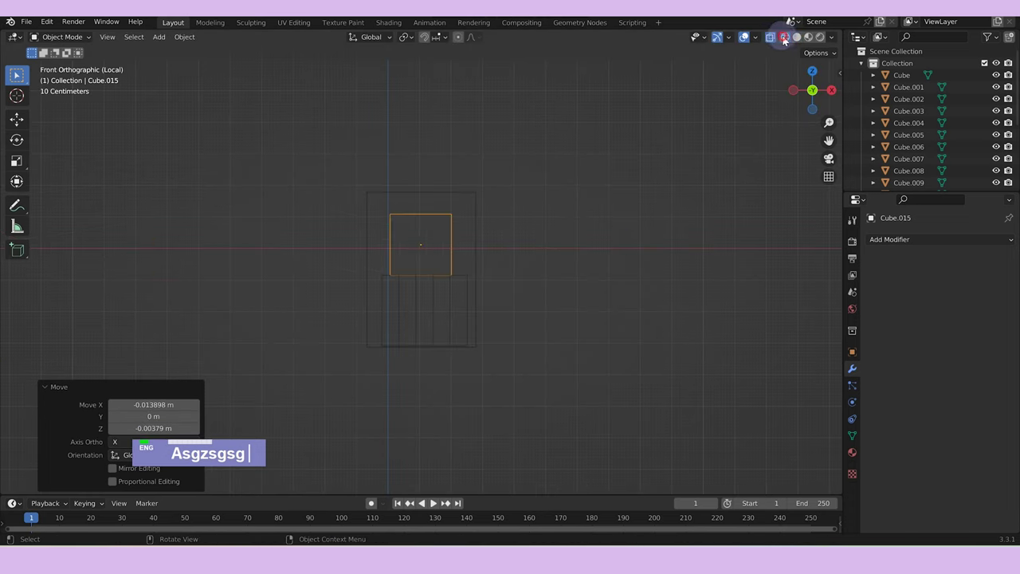
scroll(up, 3)
text(Asgzsgsgss)
Slide the cube along X and Z to sit as a large block above the lower compartments, then select the wall piece.
text(g)
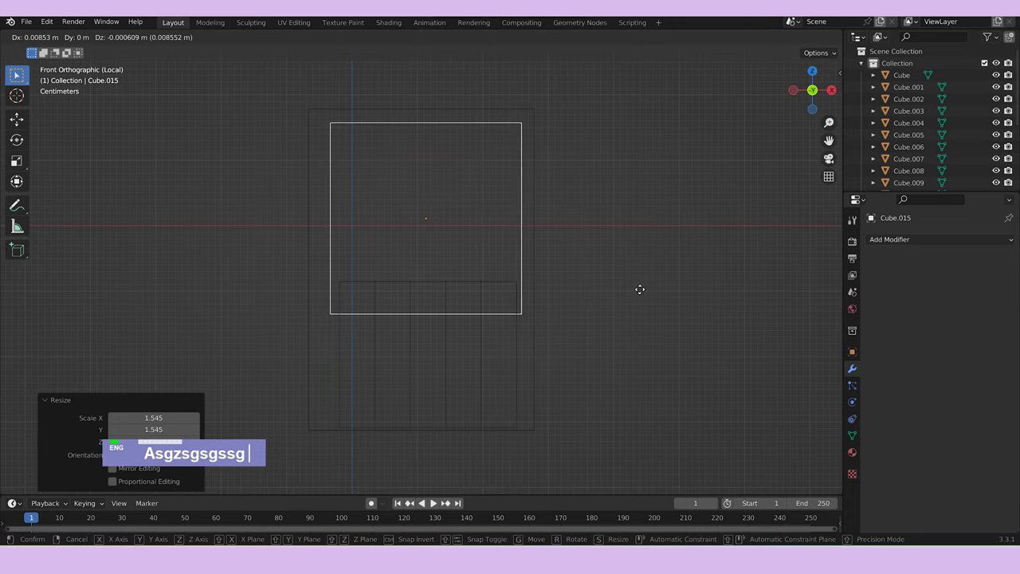
text(x)
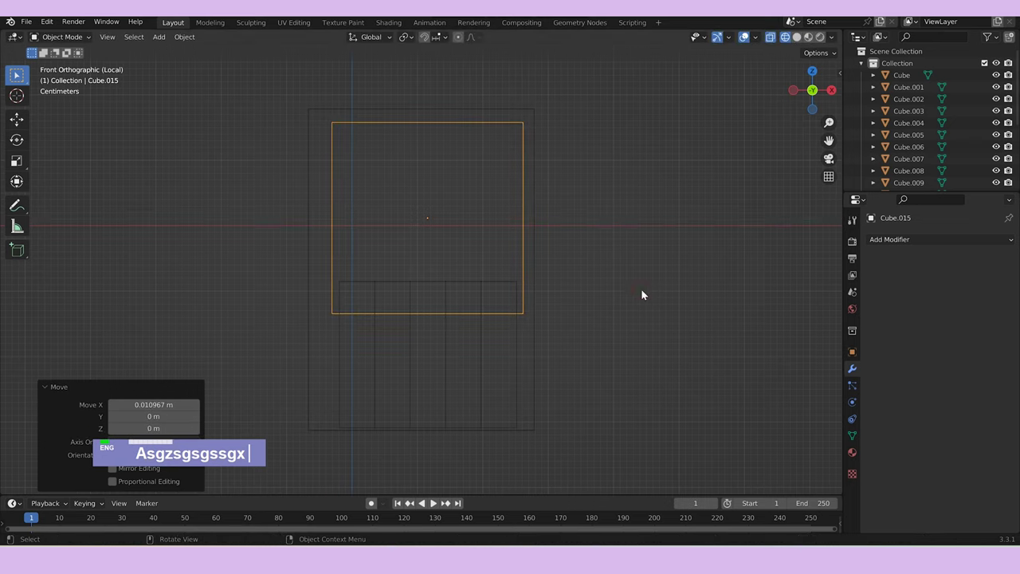
text(gz)
middle_click(628, 264)
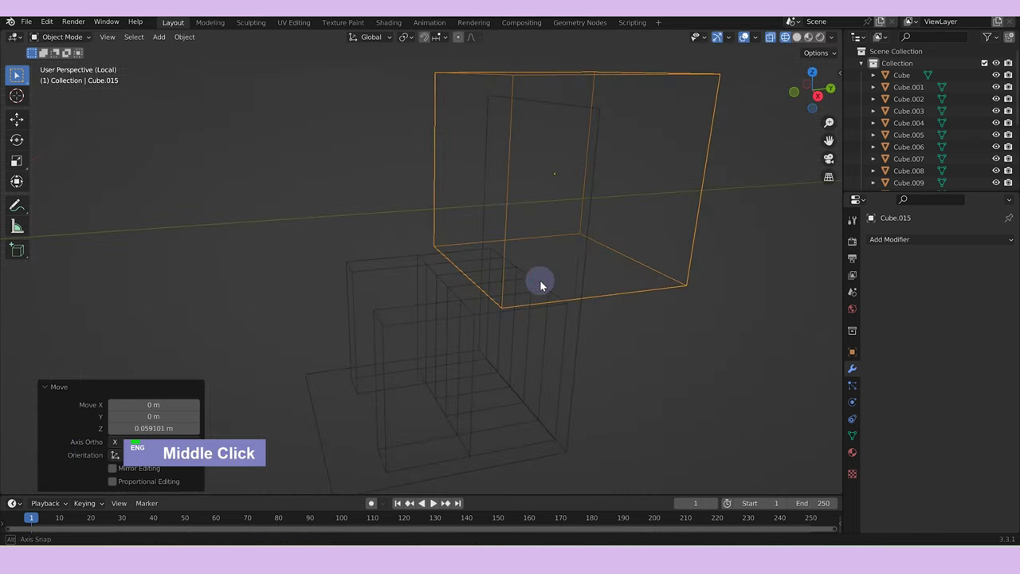
key(Tab)
scroll(down, 3)
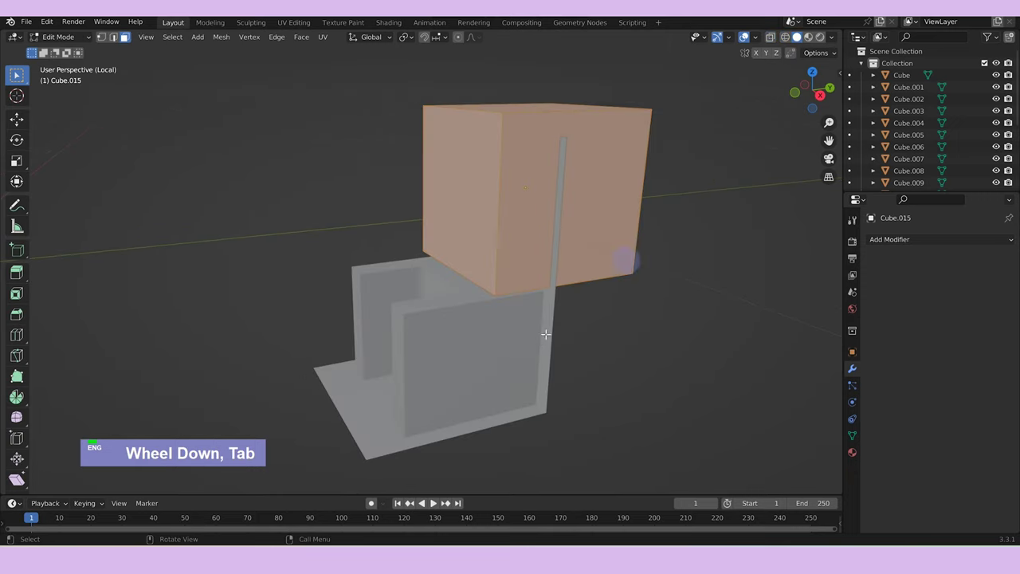
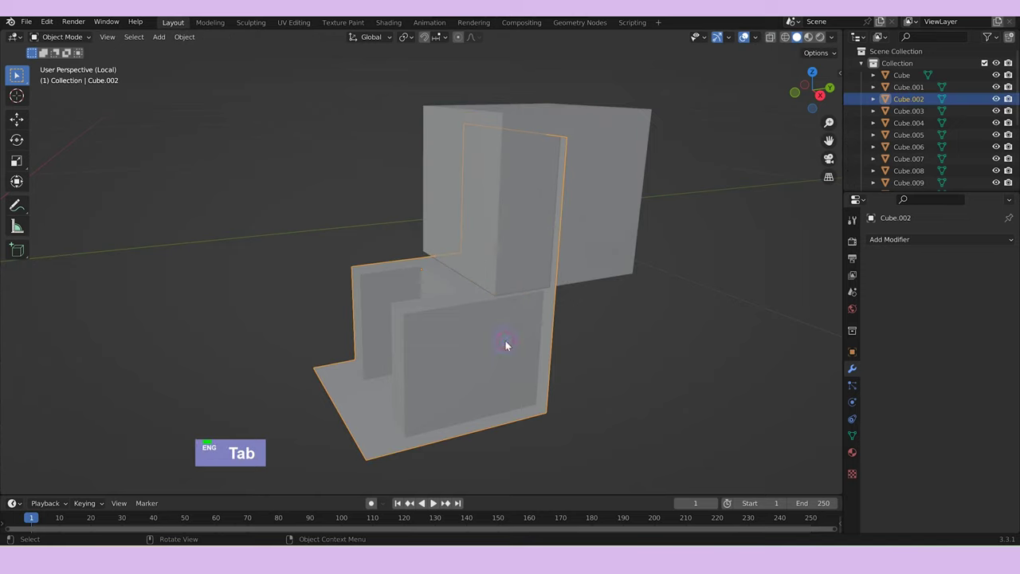
click(585, 228)
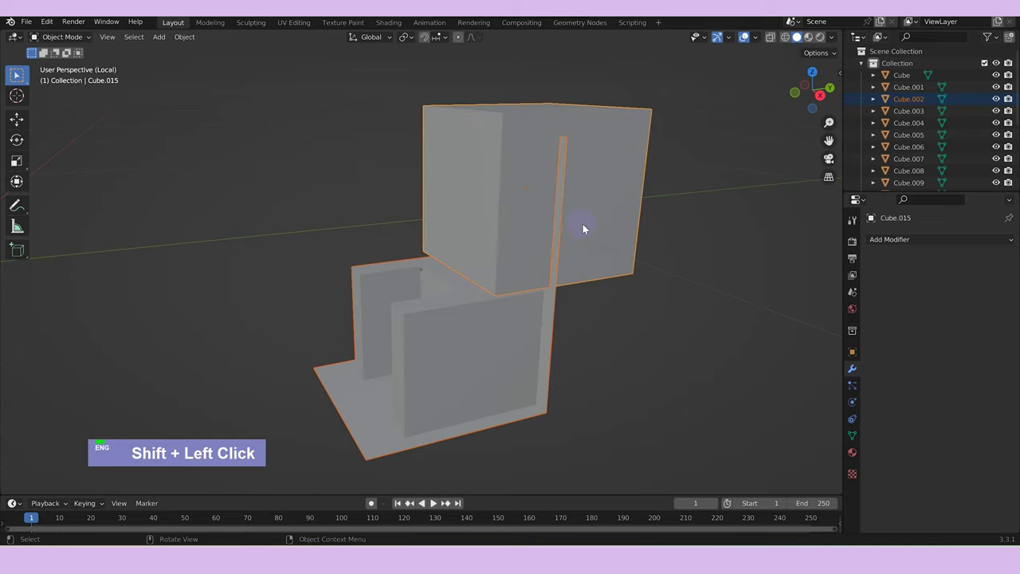
Lengthen Cube.002's side panel and base along Y and Z so the frame encloses the upper block and compartments.
key(Tab)
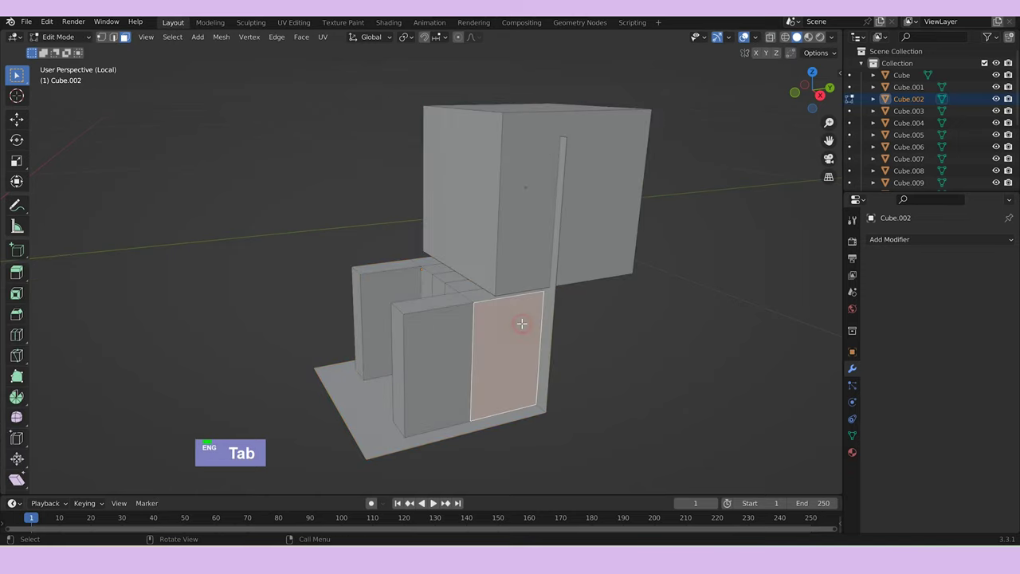
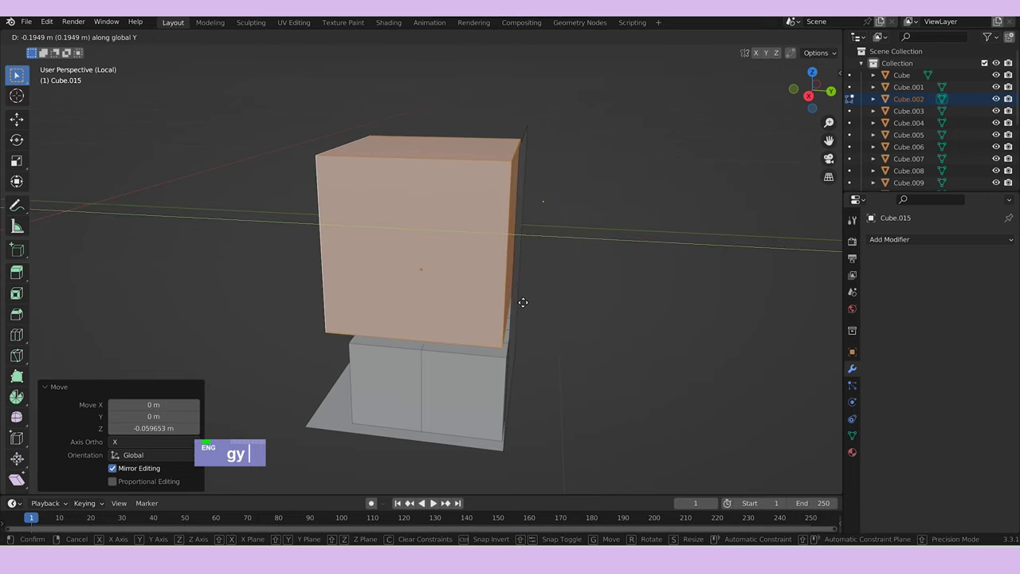
text(s)
text(sgy)
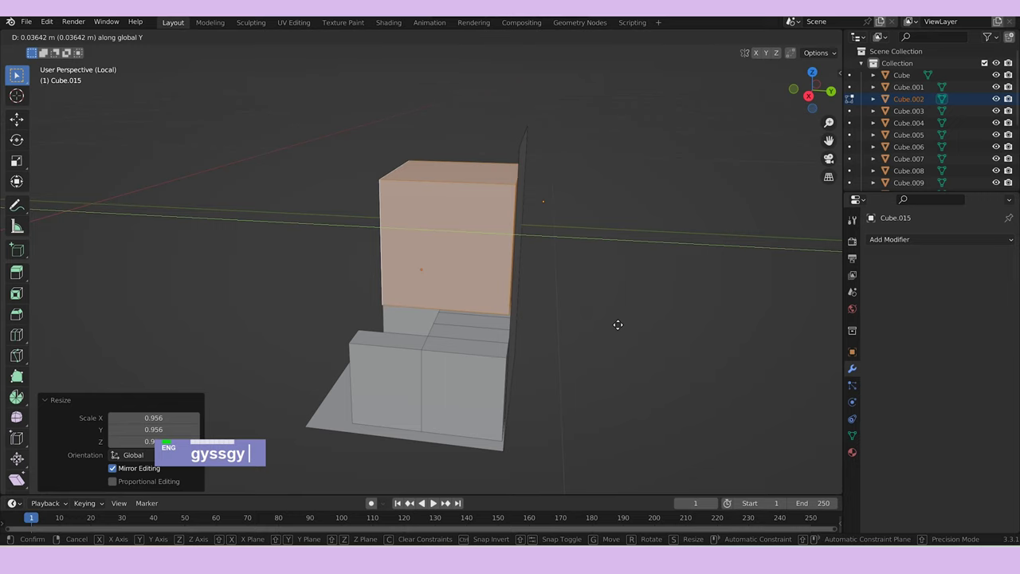
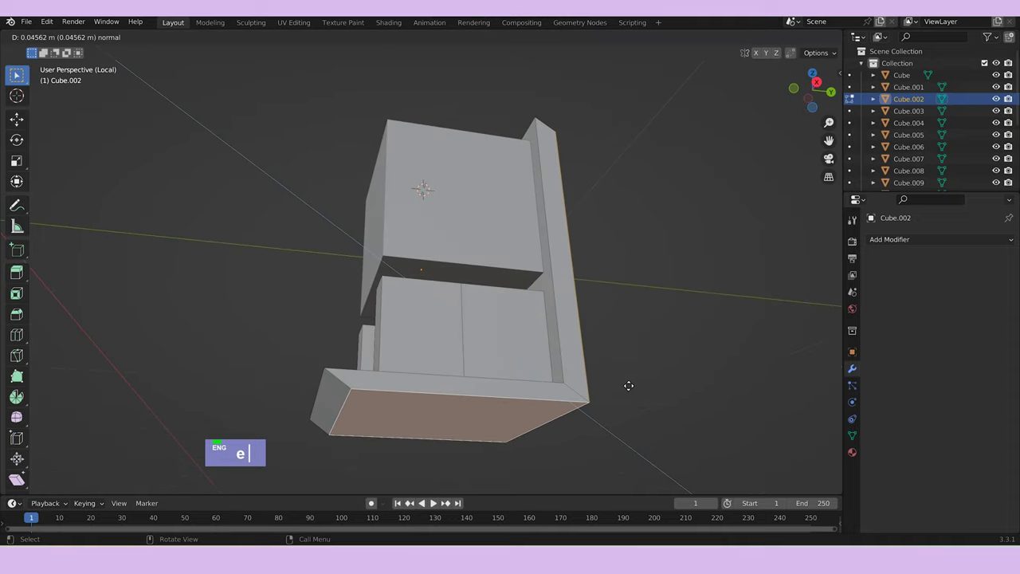
text(z)
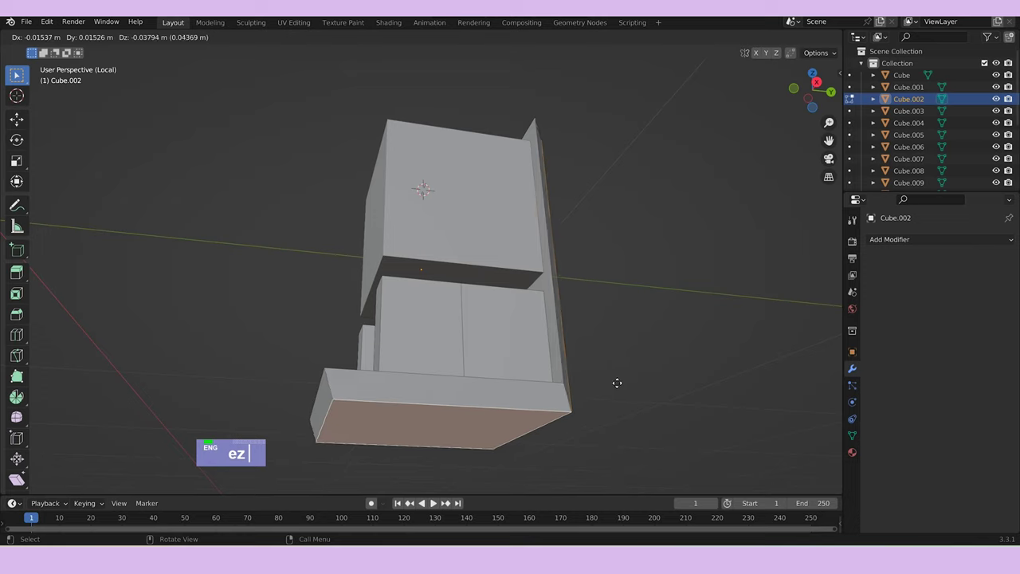
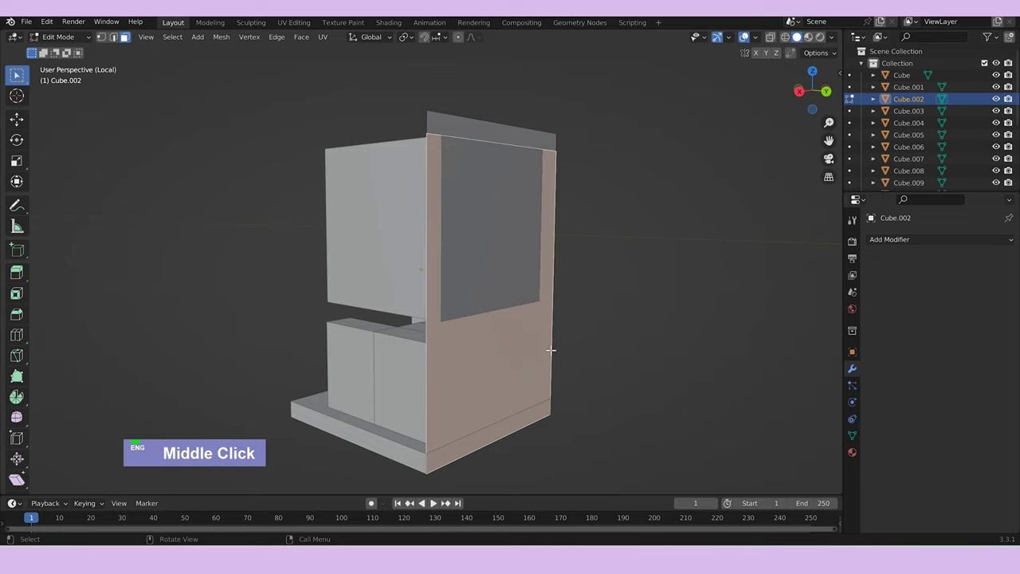
text(gy)
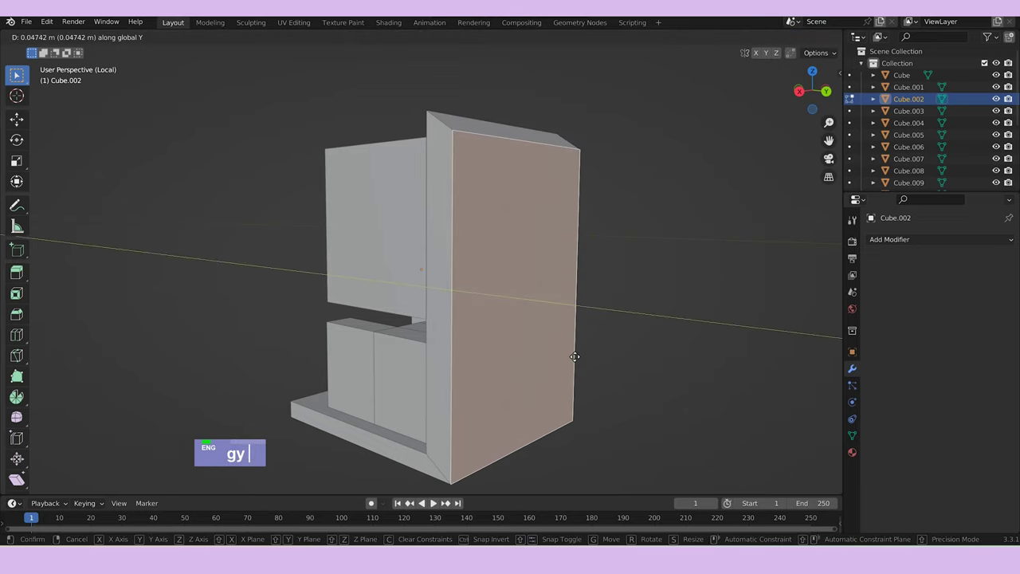
key(Tab)
scroll(down, 3)
middle_click(594, 331)
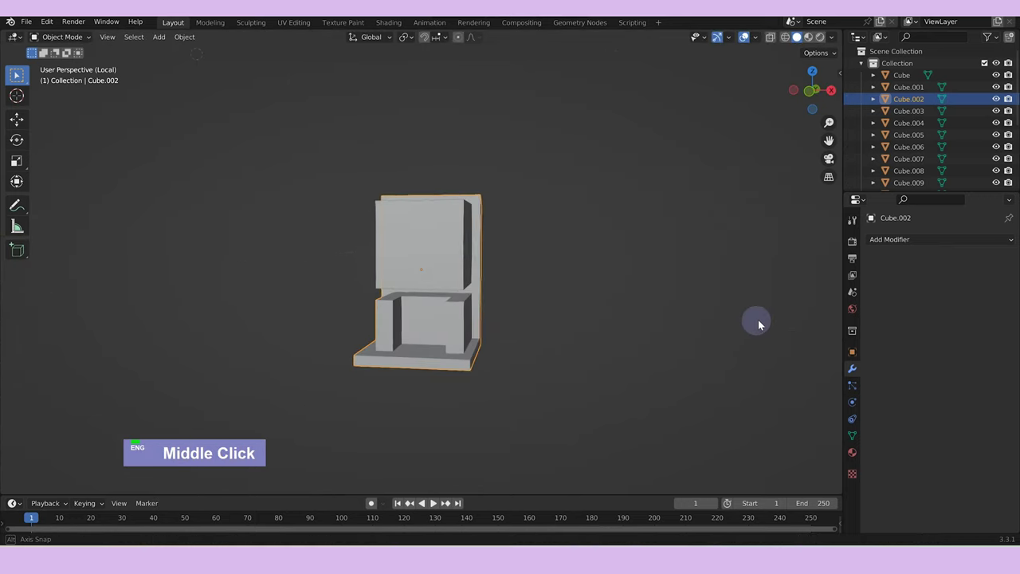
scroll(up, 3)
middle_click(609, 339)
Shift the box stack along Y and extrude thin shelf faces on Z between the lower compartments.
key(Tab)
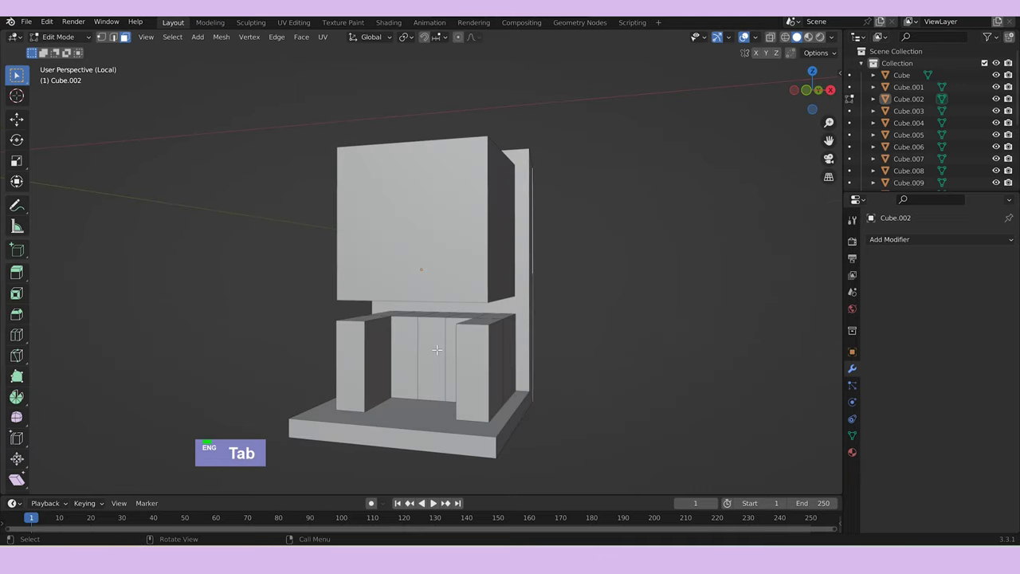
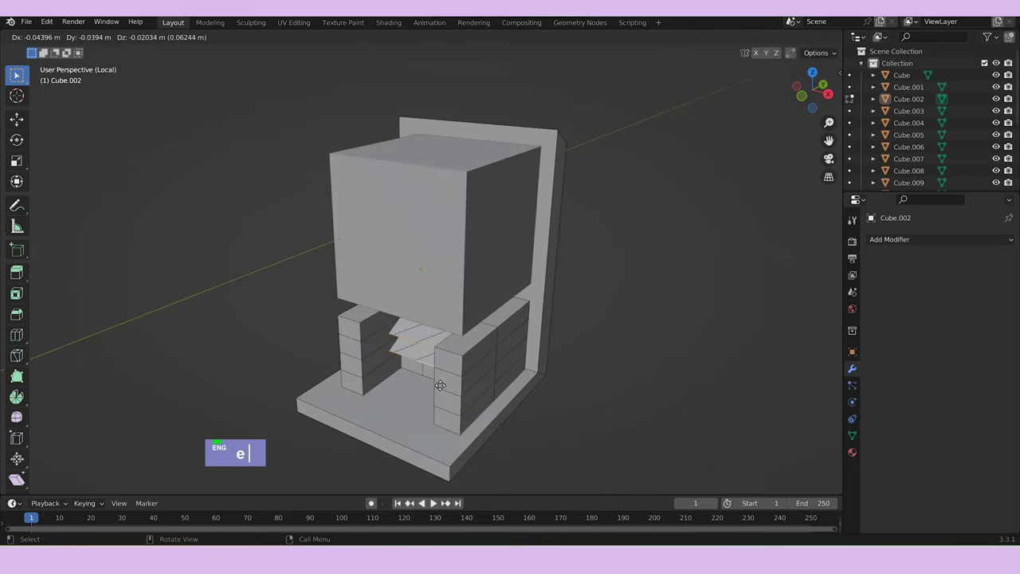
text(y)
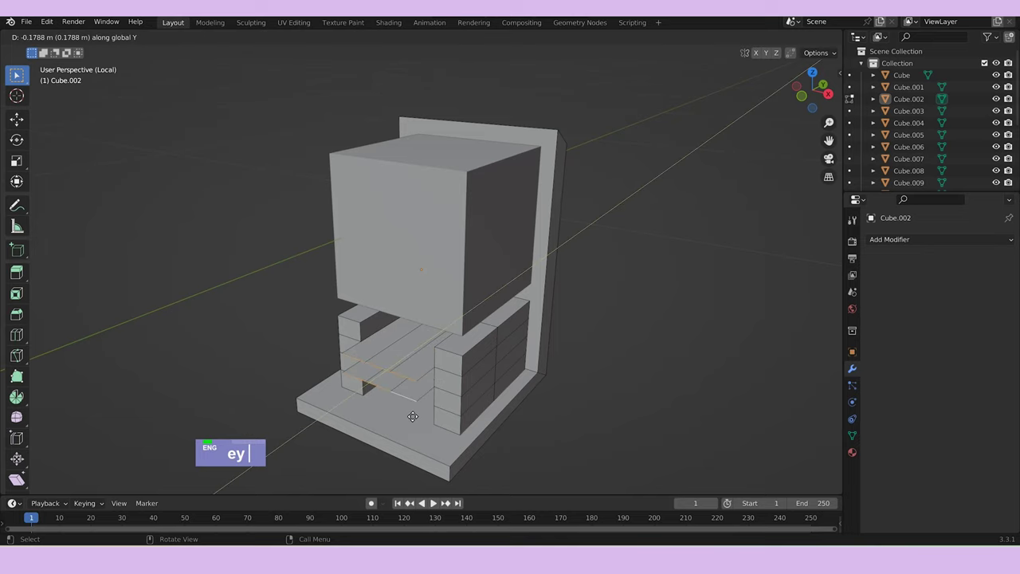
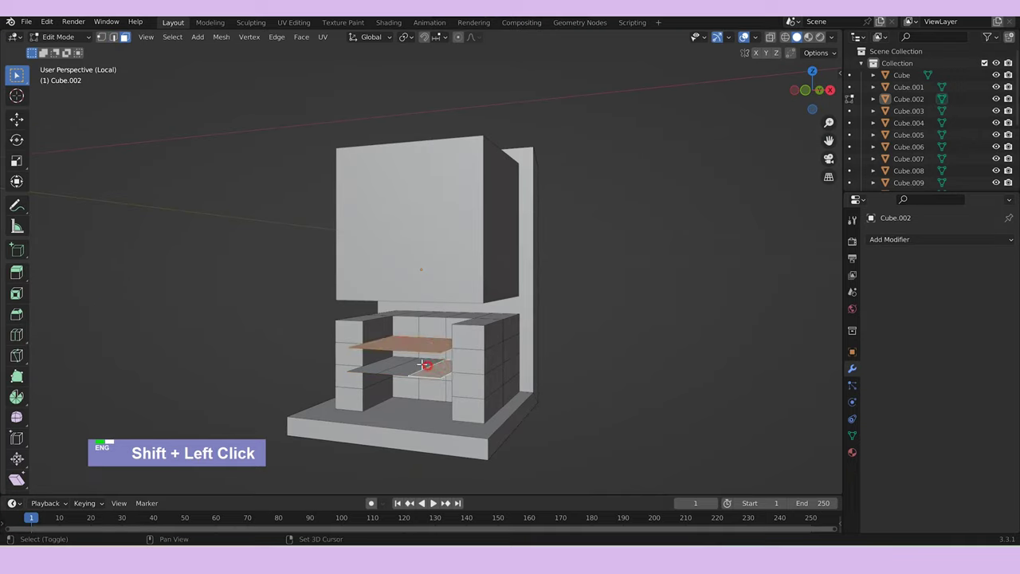
text(e)
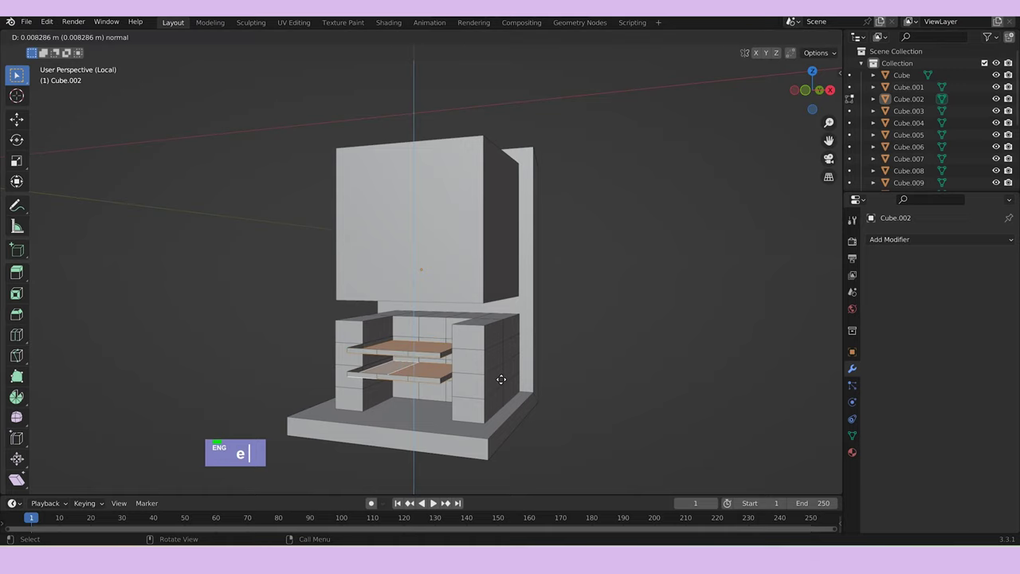
text(z)
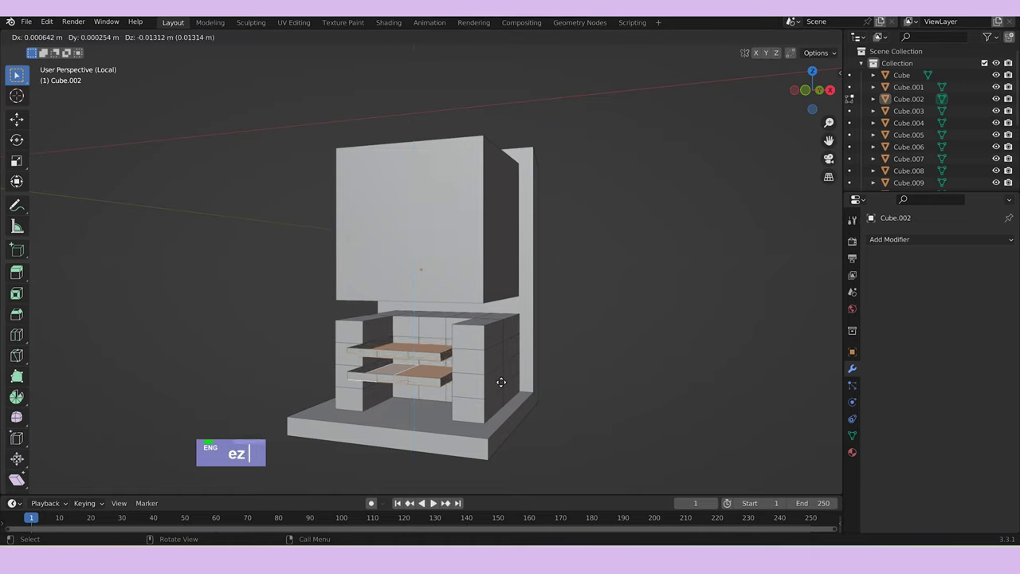
key(Tab)
middle_click(590, 374)
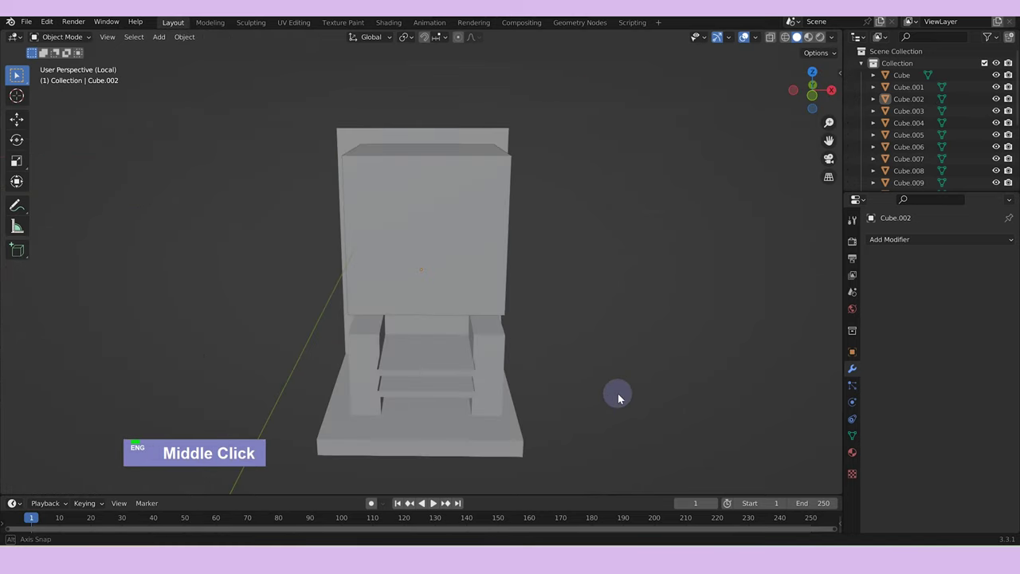
Inset Cube.015's front face, resize it on Z and split it with a vertical loop cut.
key(Tab)
text(3i)
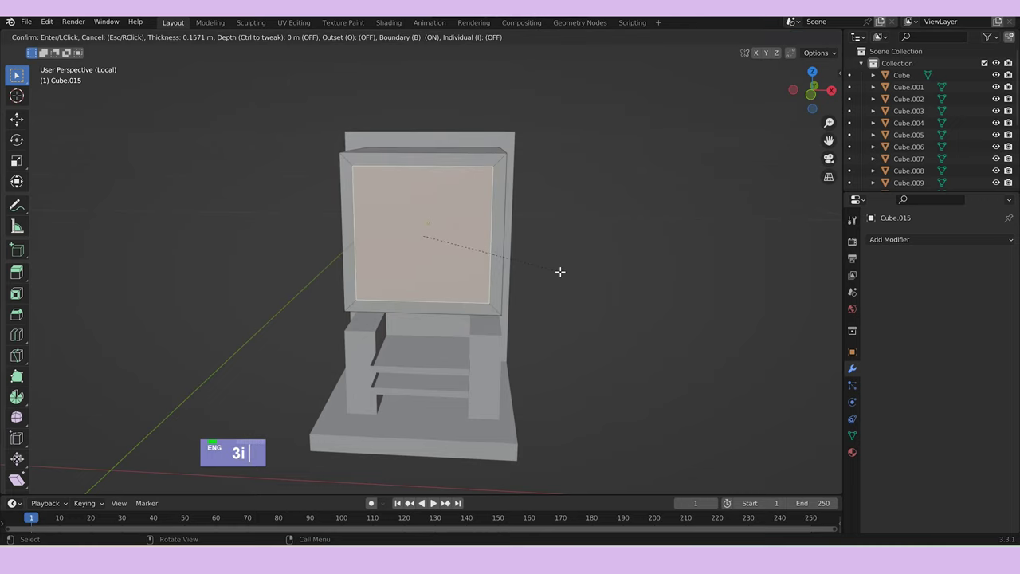
text(sz)
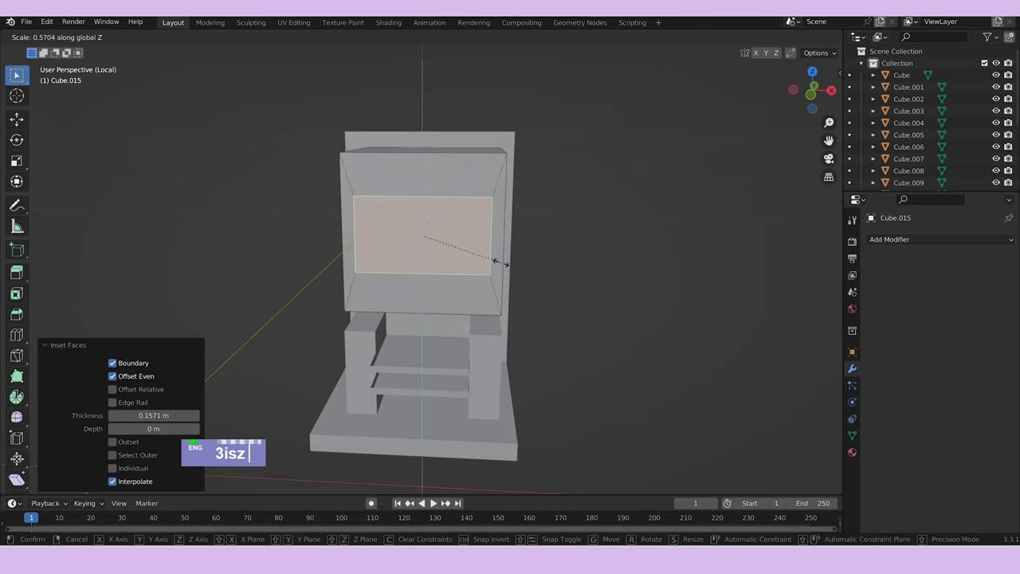
text(gz)
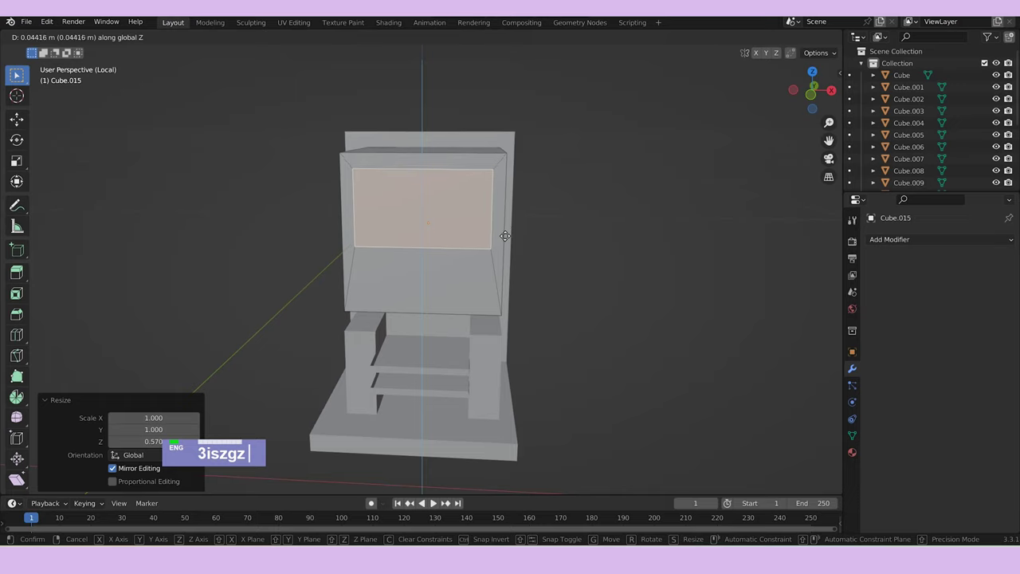
key(ctrl+r)
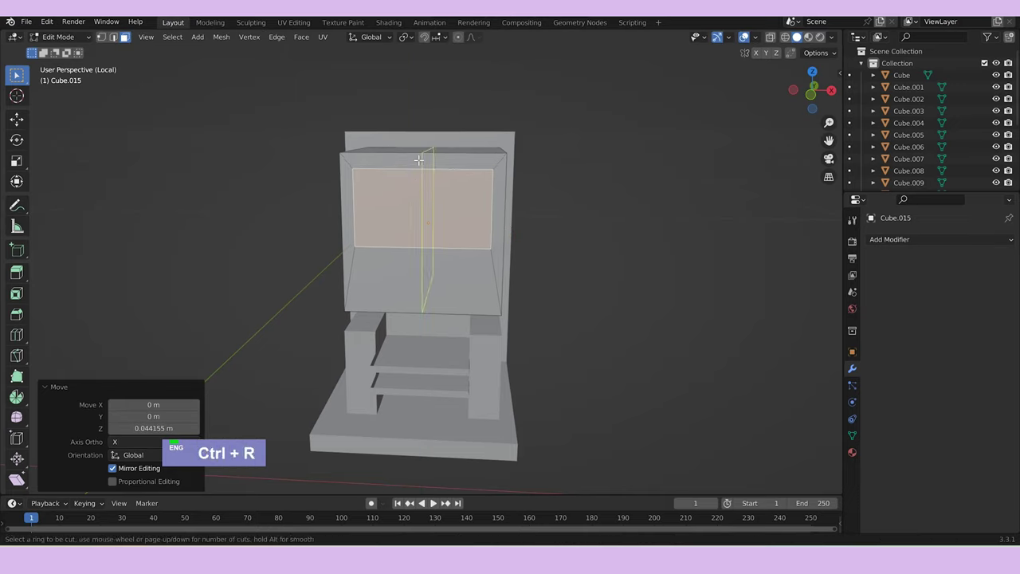
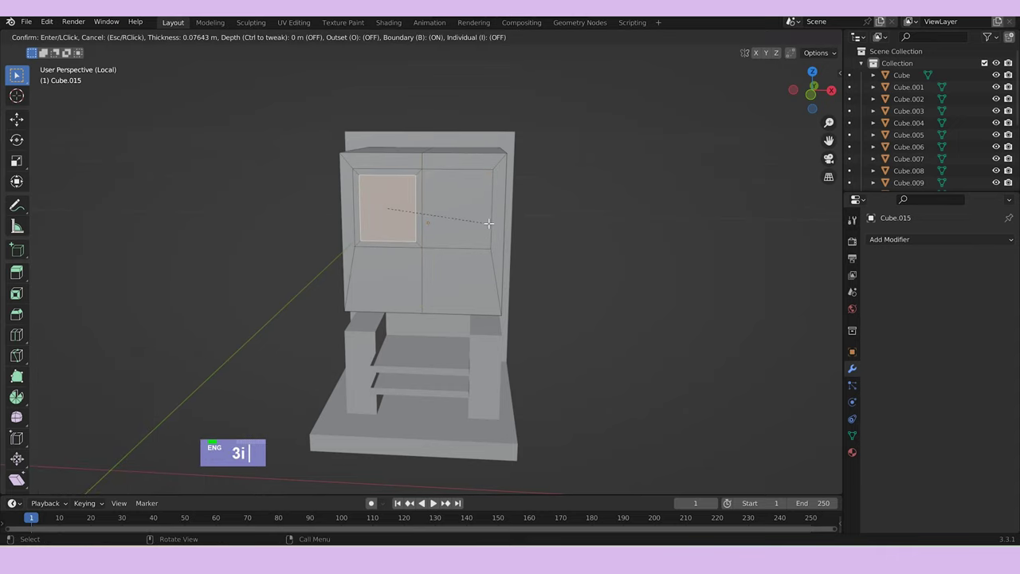
Inset and extrude each half inward to form two recessed window openings.
text(e)
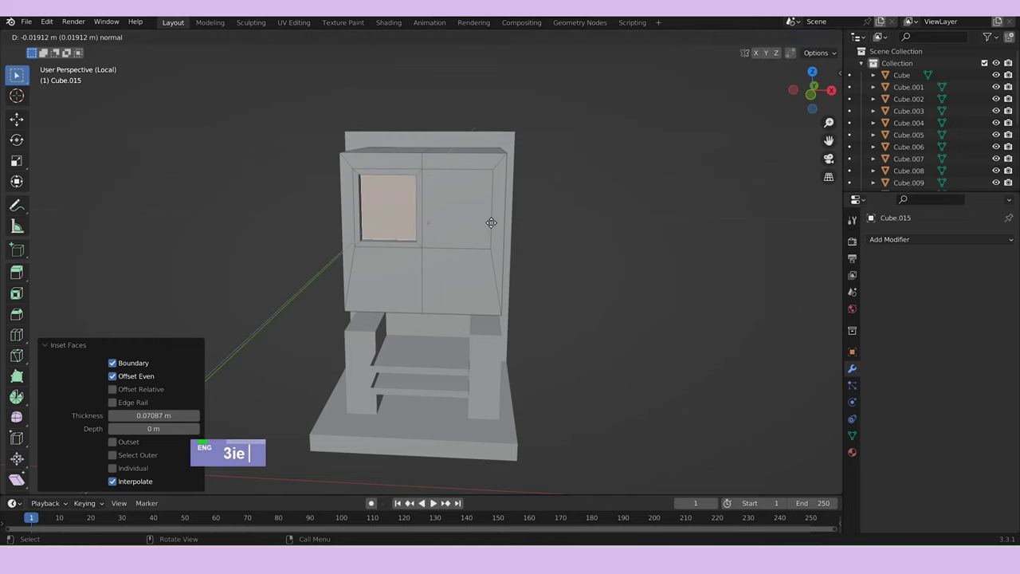
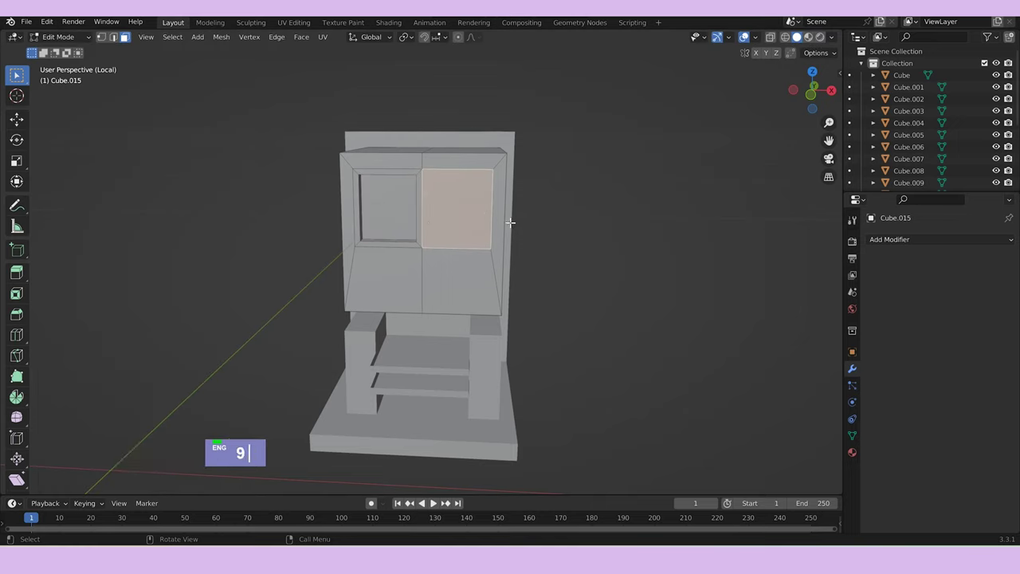
text(i)
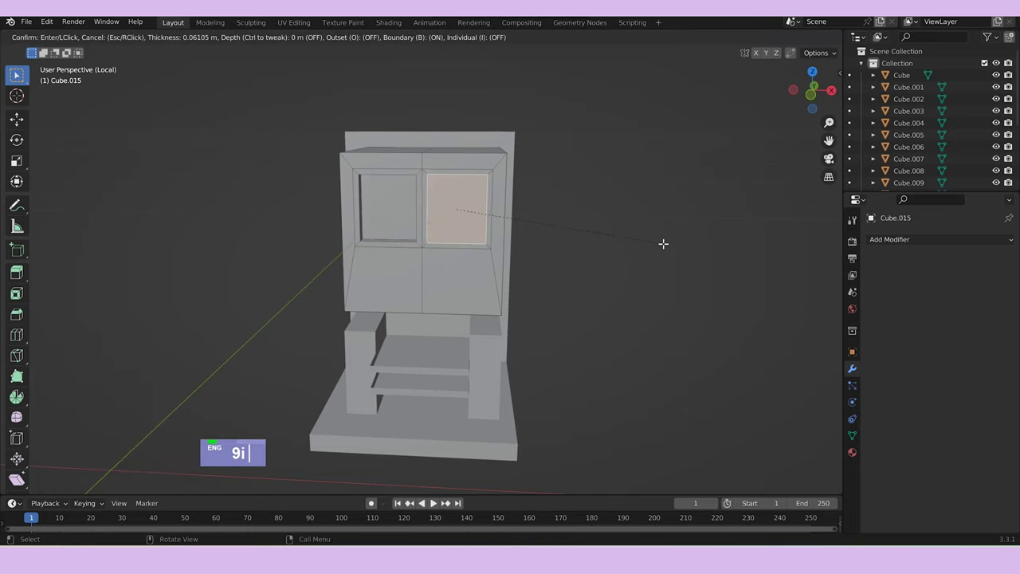
text(e)
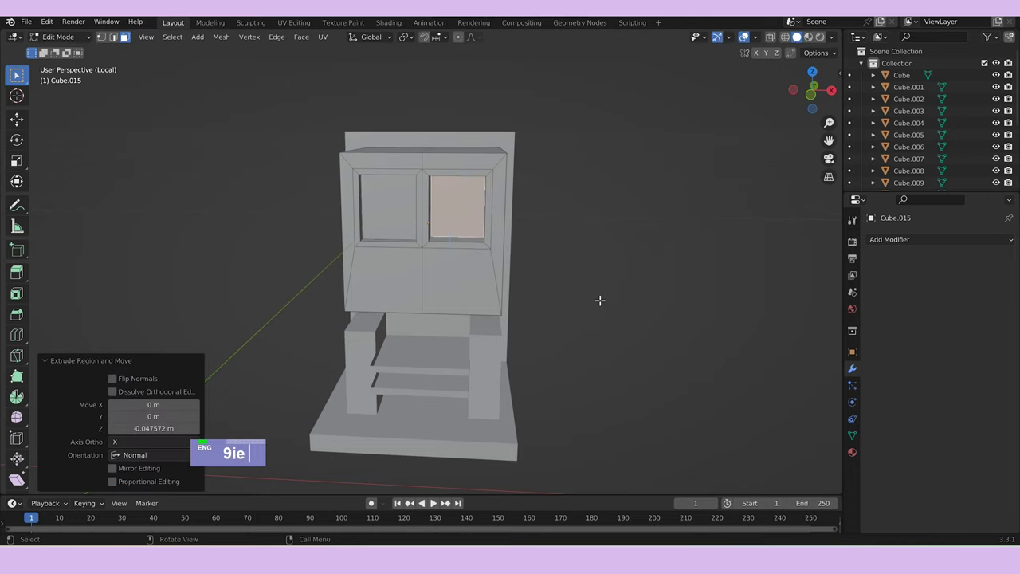
key(Tab)
middle_click(602, 306)
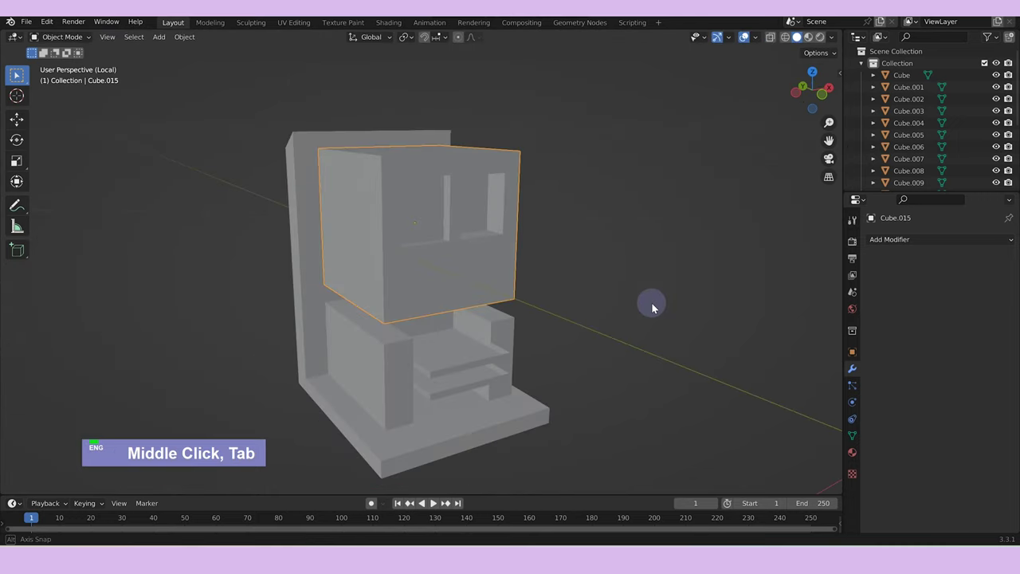
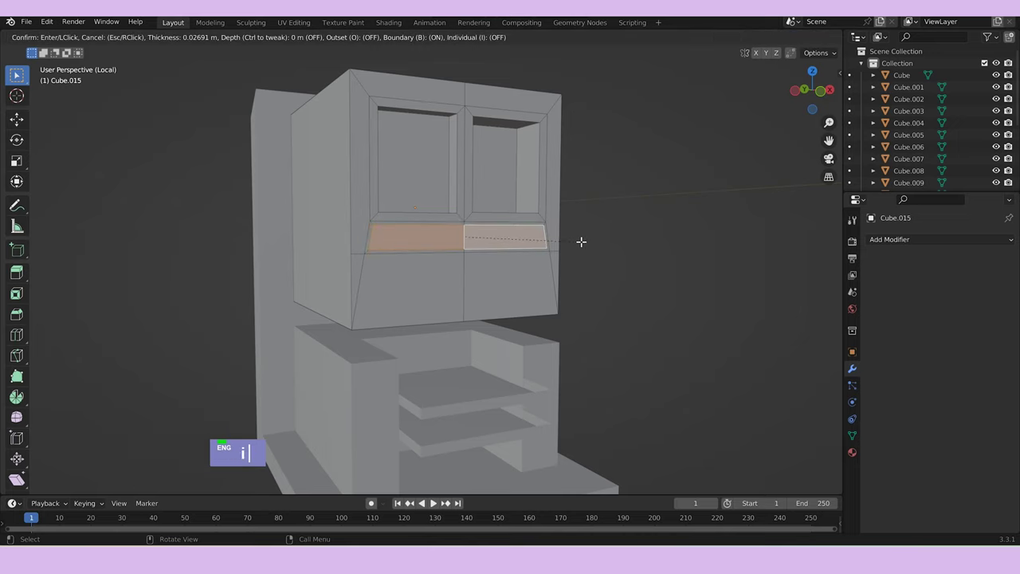
Push the ledge strip below the windows inward and inset it.
text(e)
key(Tab)
middle_click(619, 248)
key(Tab)
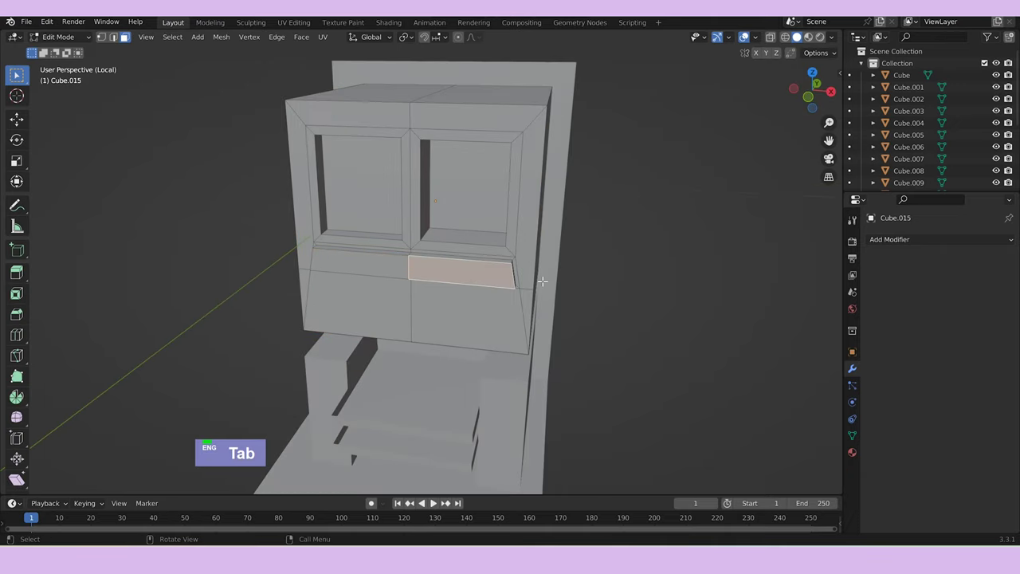
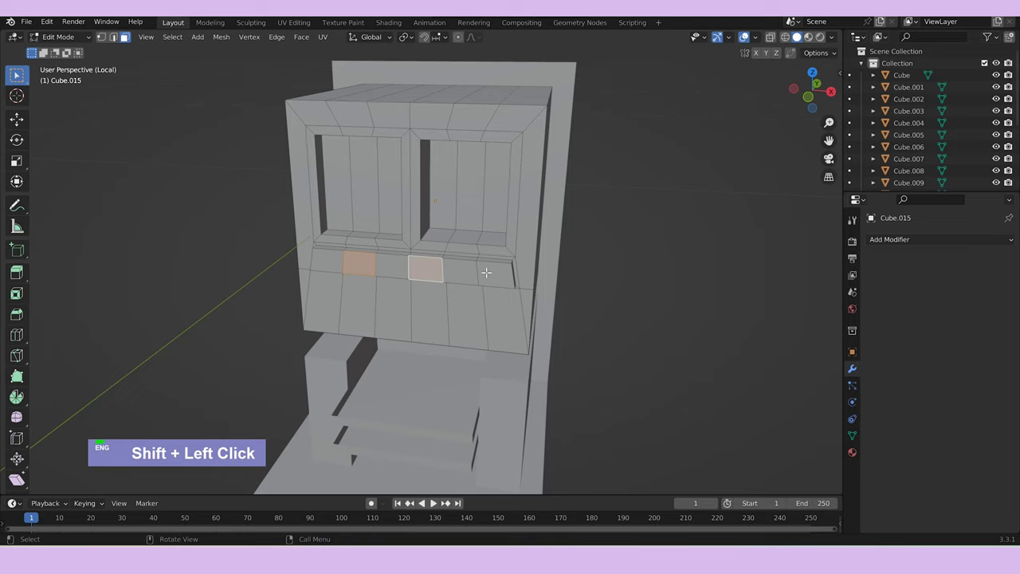
text(i|)
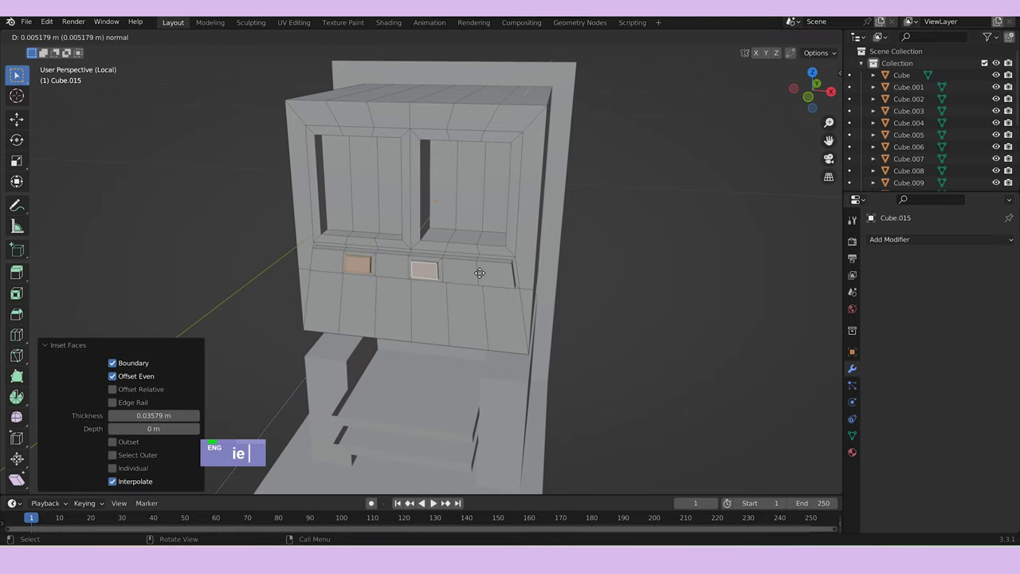
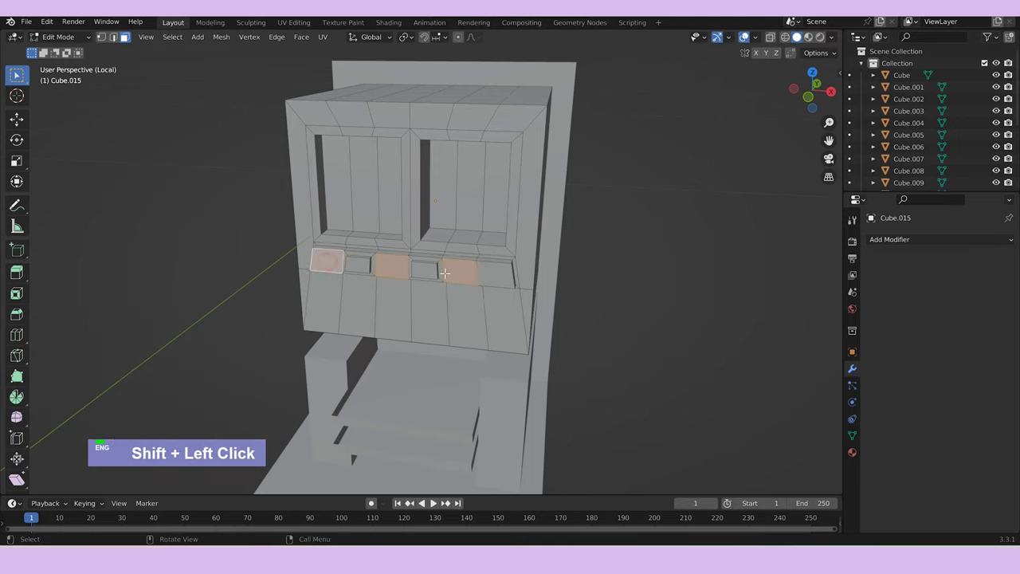
Inset and extrude the small faces into a row of shallow recessed slots along the ledge.
text(i)
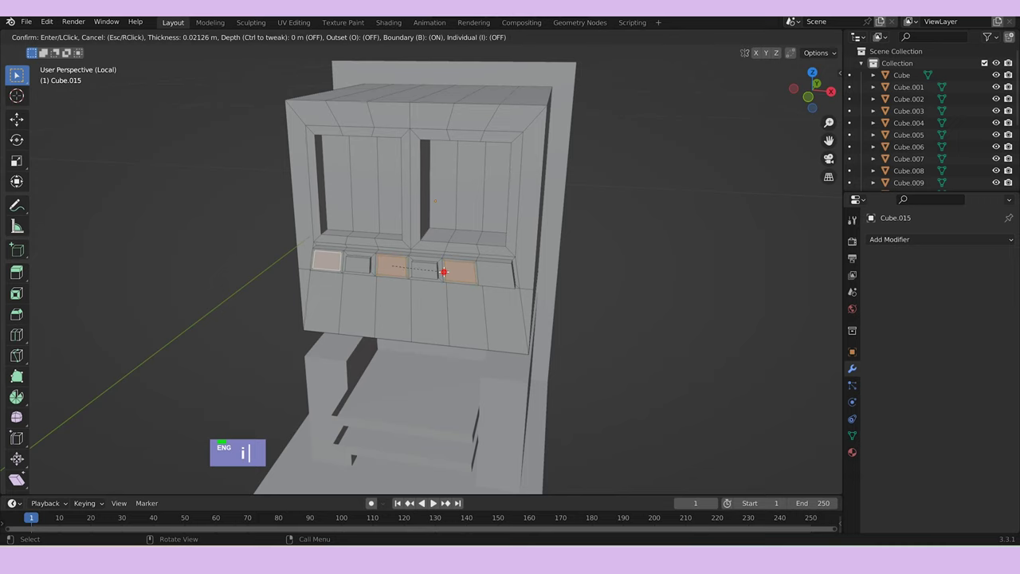
text(e)
double_click(635, 260)
middle_click(597, 299)
key(Tab)
scroll(down, 3)
middle_click(612, 303)
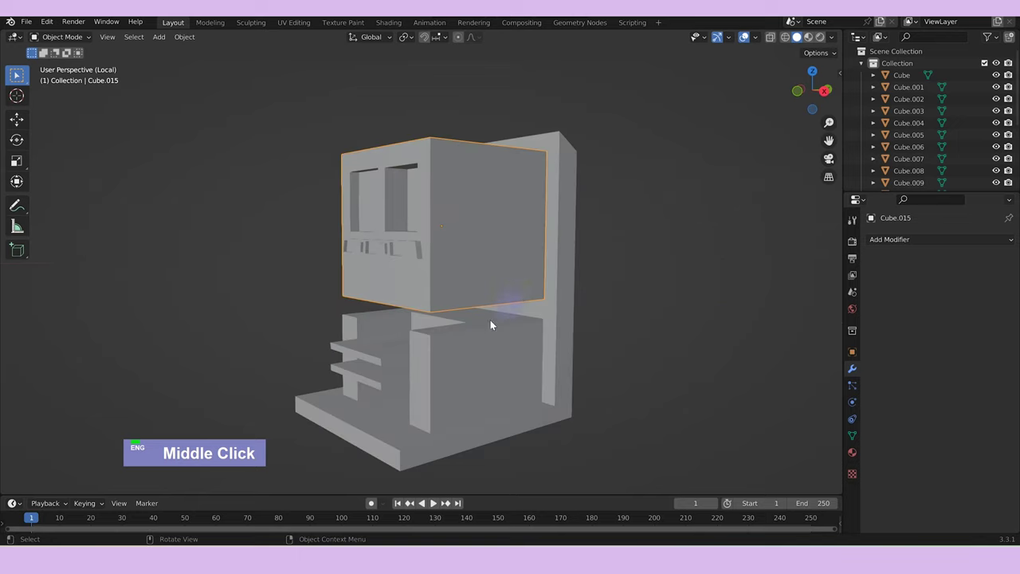
Add a cylinder, rotate it 90° on X and scale it into a thin rod.
right_click(536, 313)
key(shift+a)
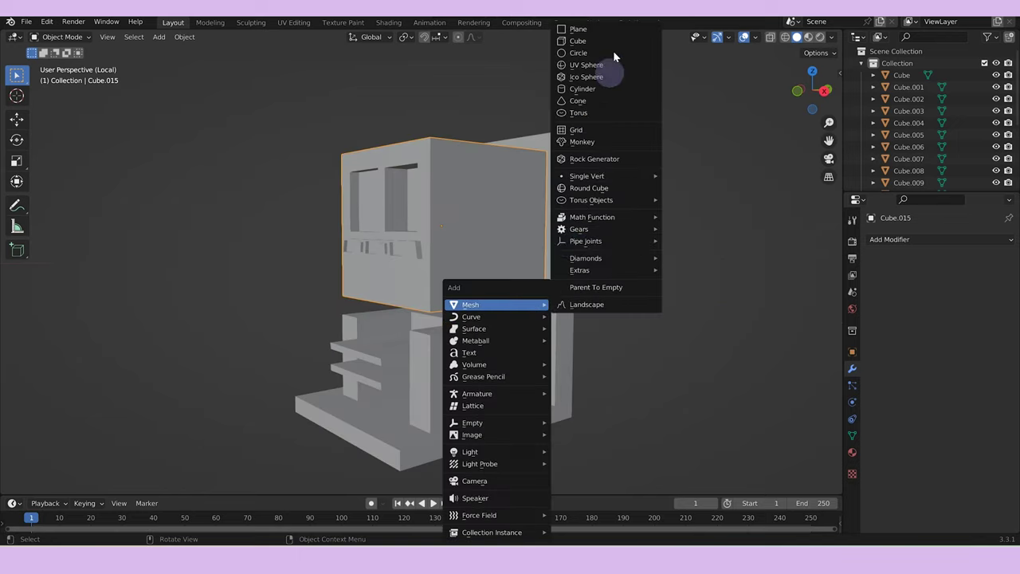
scroll(down, 3)
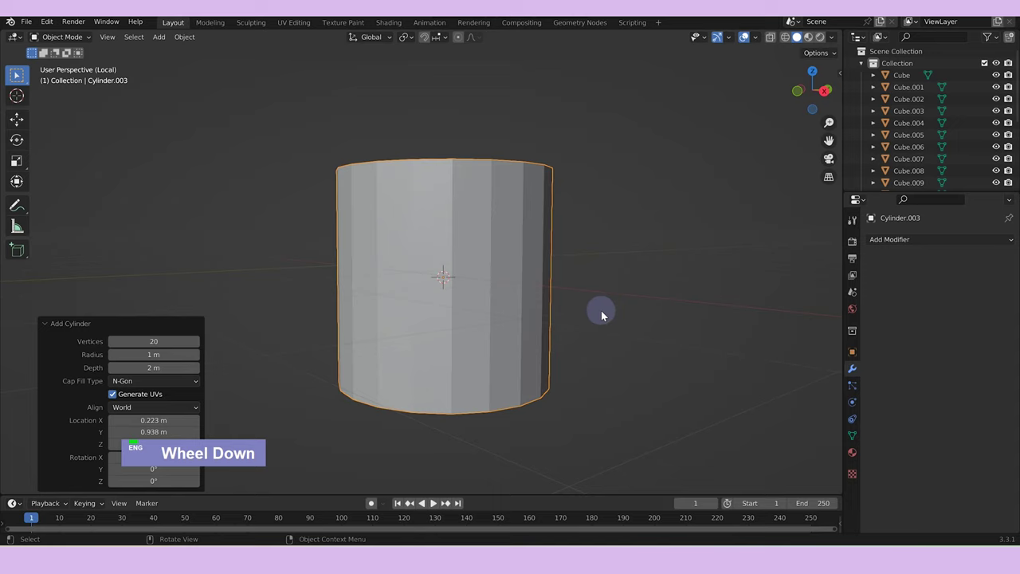
text(rx90)
key(Return)
text(s)
scroll(up, 3)
text(ssy)
text(s)
Stretch and move the rod along Y across the cabinet frame, then duplicate it along X as Cylinder.004.
text(gy)
middle_click(550, 331)
text(sy)
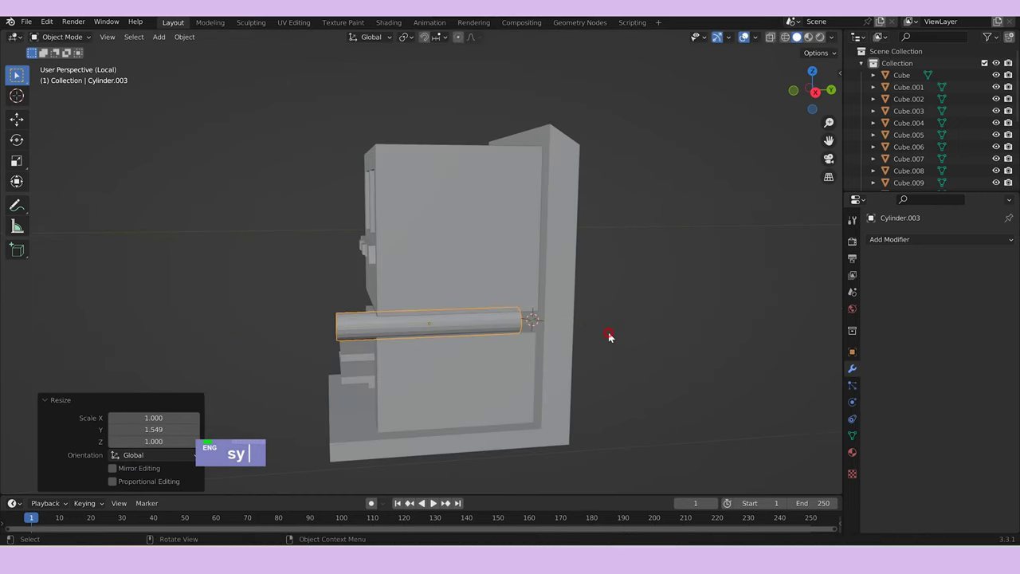
text(gy)
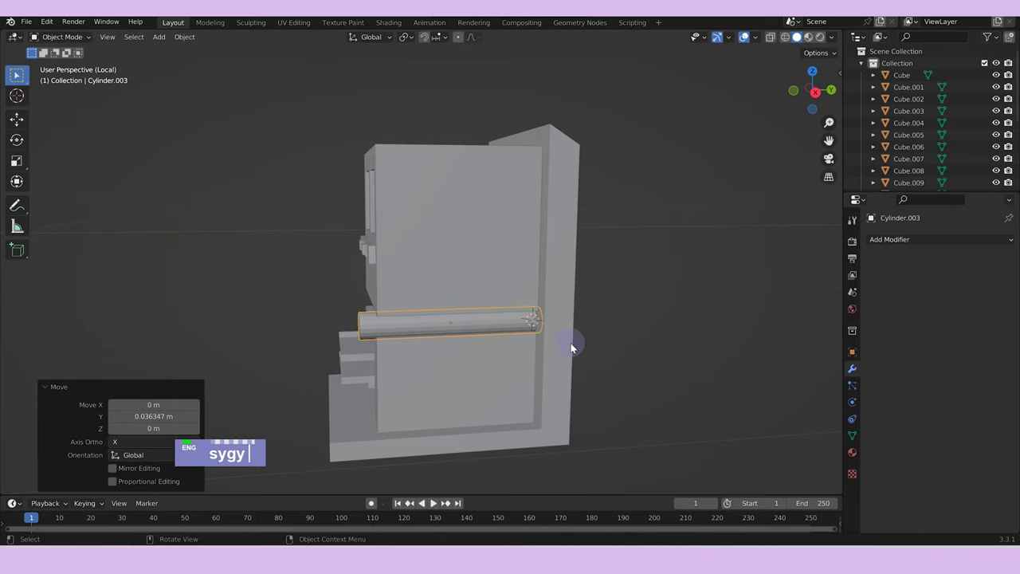
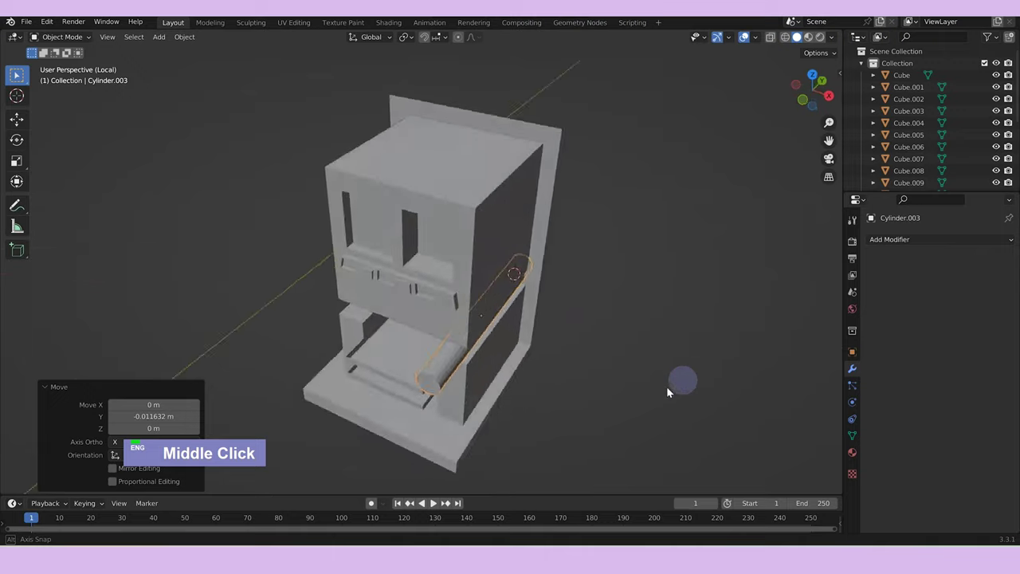
text(dgx)
middle_click(601, 353)
Shift the rod copy along X in wireframe view.
scroll(up, 3)
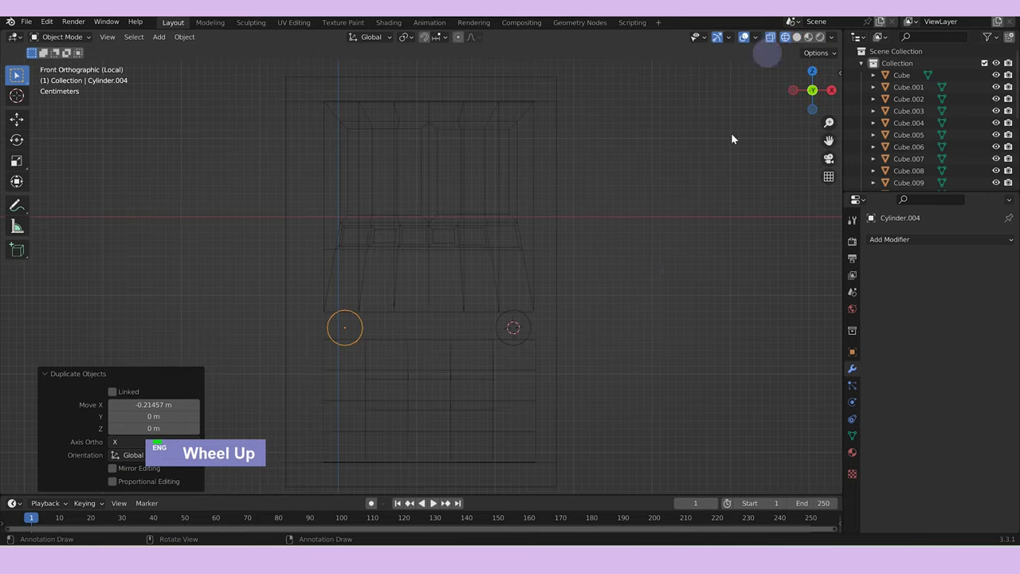
scroll(down, 3)
text(g)
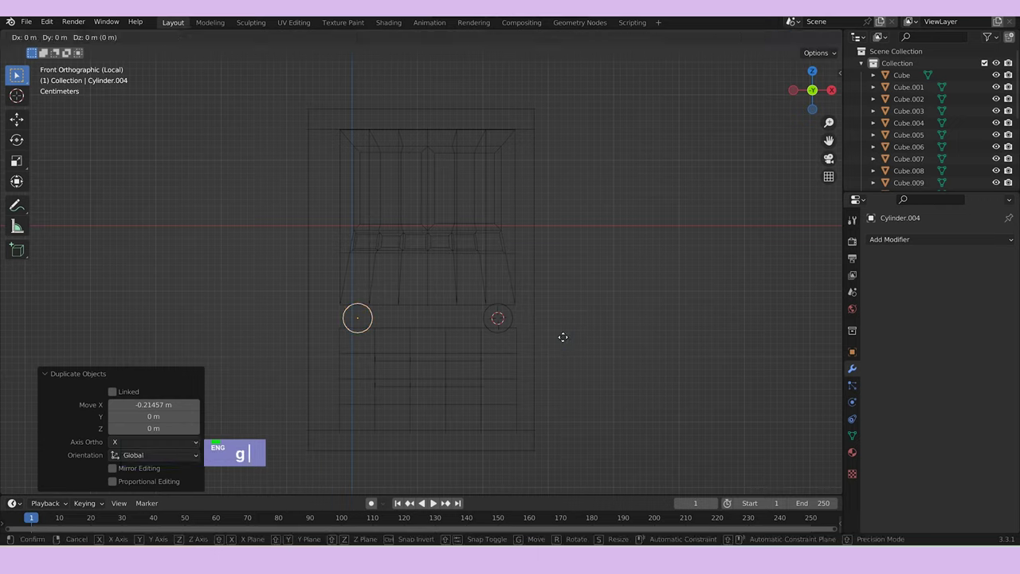
text(x)
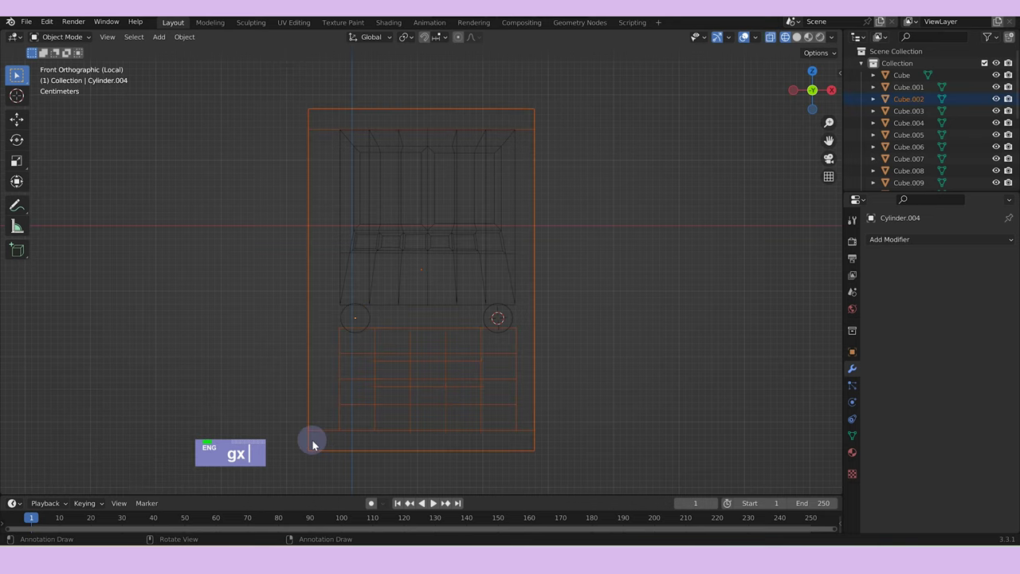
Pull Cube.002's left panel edge slightly inward along X in Edit Mode.
key(Tab)
text(gx)
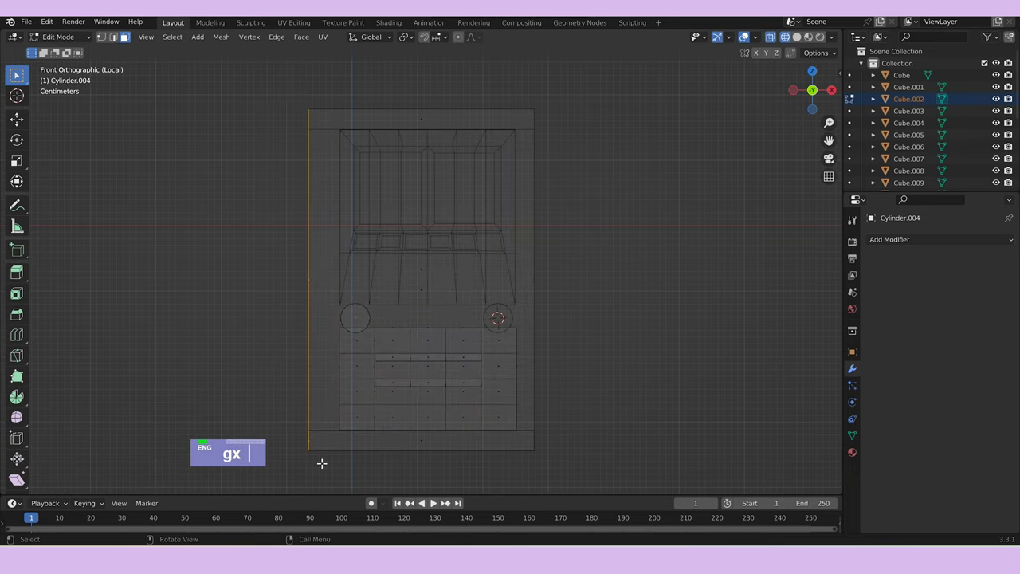
text(gx)
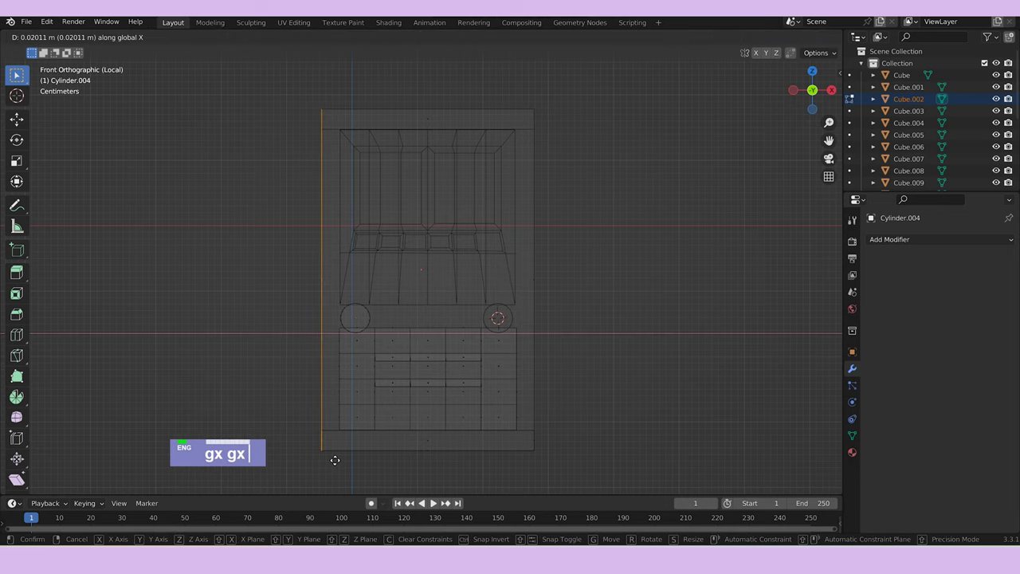
key(Tab)
middle_click(661, 353)
scroll(down, 3)
scroll(up, 3)
middle_click(617, 394)
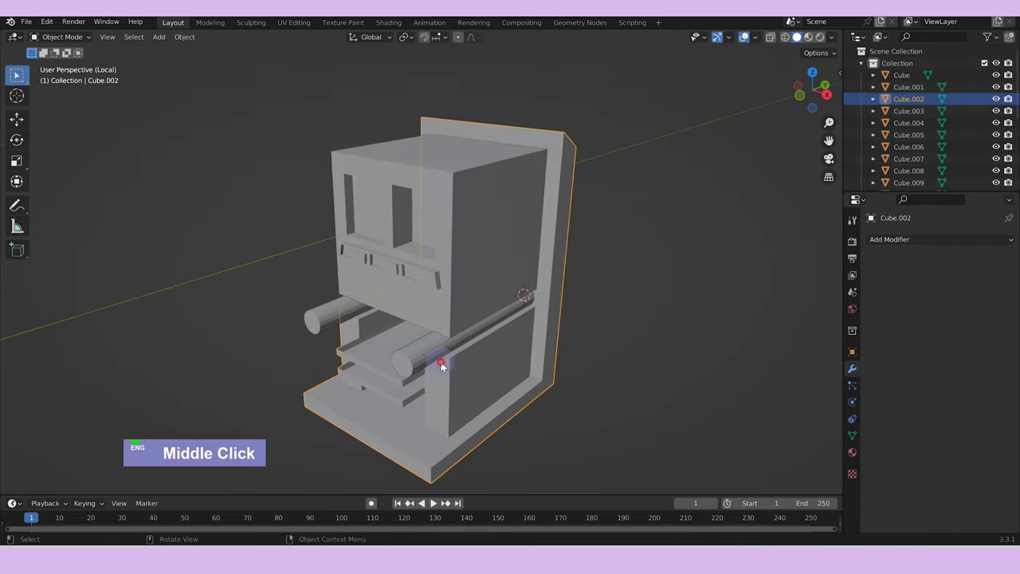
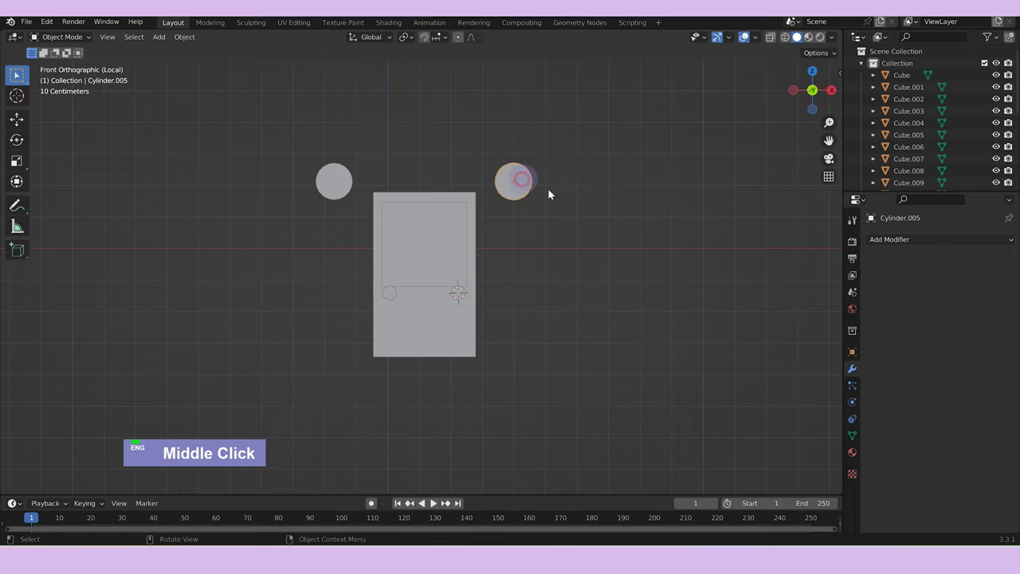
Slide the shortened Cylinder.005 along X toward the cabinet top.
text(gx)
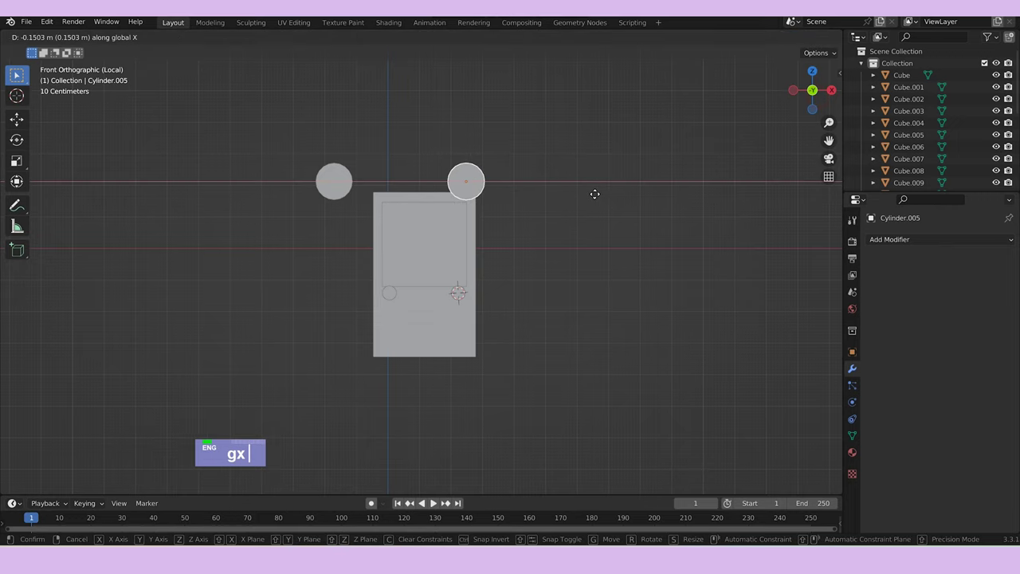
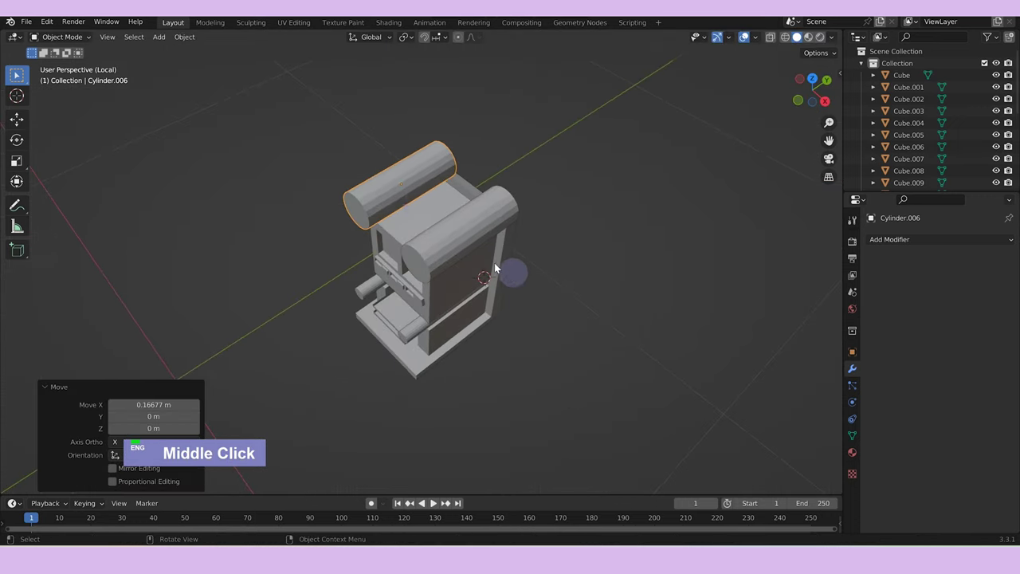
Stretch Cylinder.006's rolled top so it spans between the two thick cylinders.
scroll(up, 3)
key(Tab)
text(2)
text(ex)
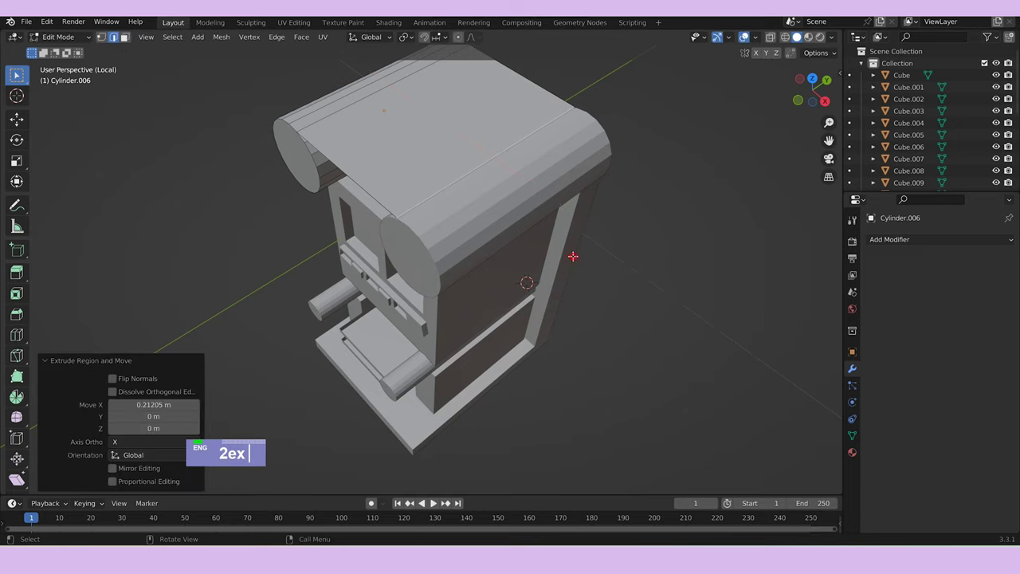
key(Tab)
middle_click(582, 297)
Shift the cylinder along X so the top sits between matching round ends, then inspect the whole machine.
key(Tab)
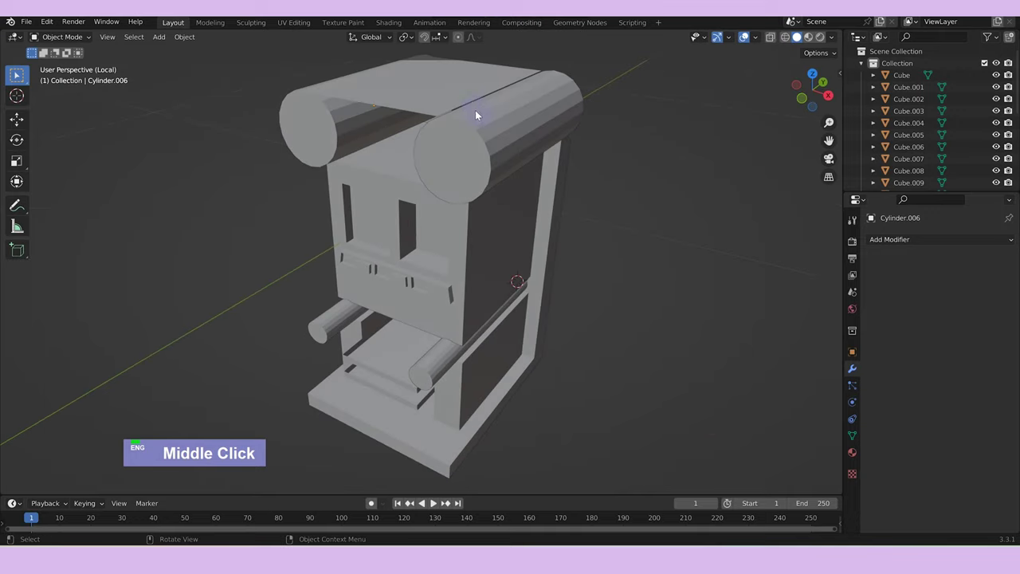
key(Tab)
text(g)
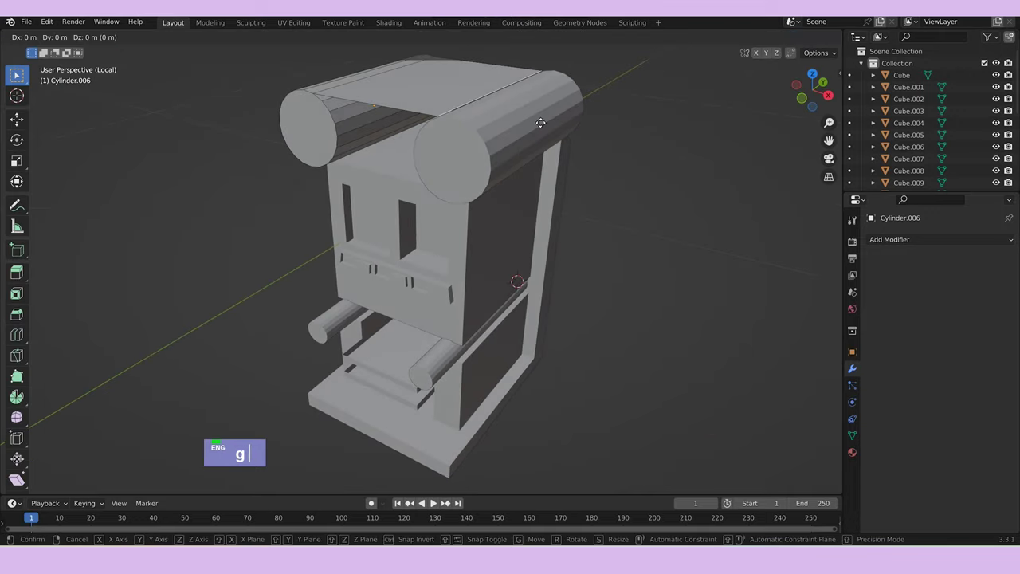
text(x)
key(Tab)
middle_click(595, 294)
scroll(down, 3)
middle_click(602, 229)
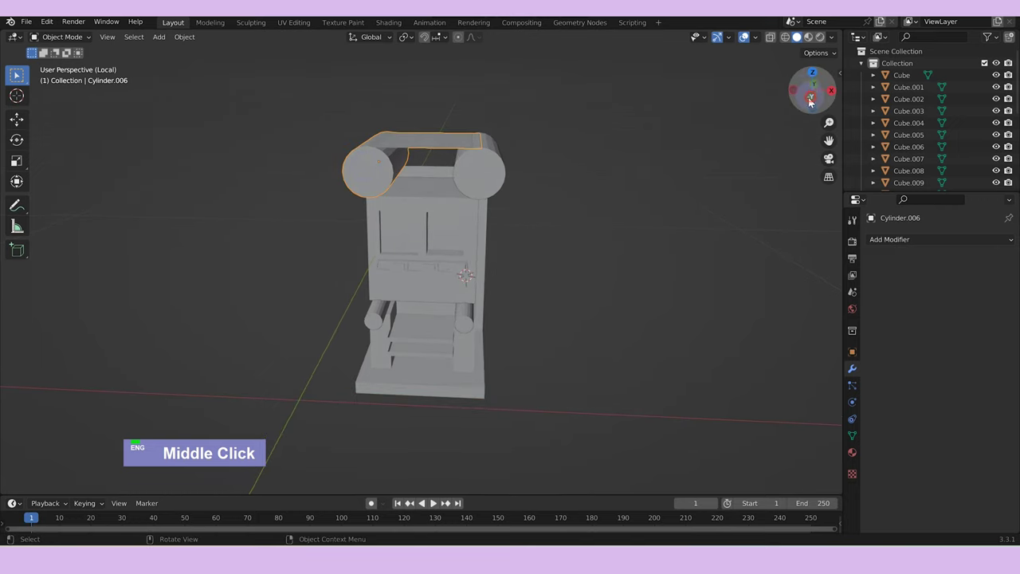
Add a plane and rotate it 90° on X and Z so it stands upright facing front.
right_click(383, 167)
text(a)
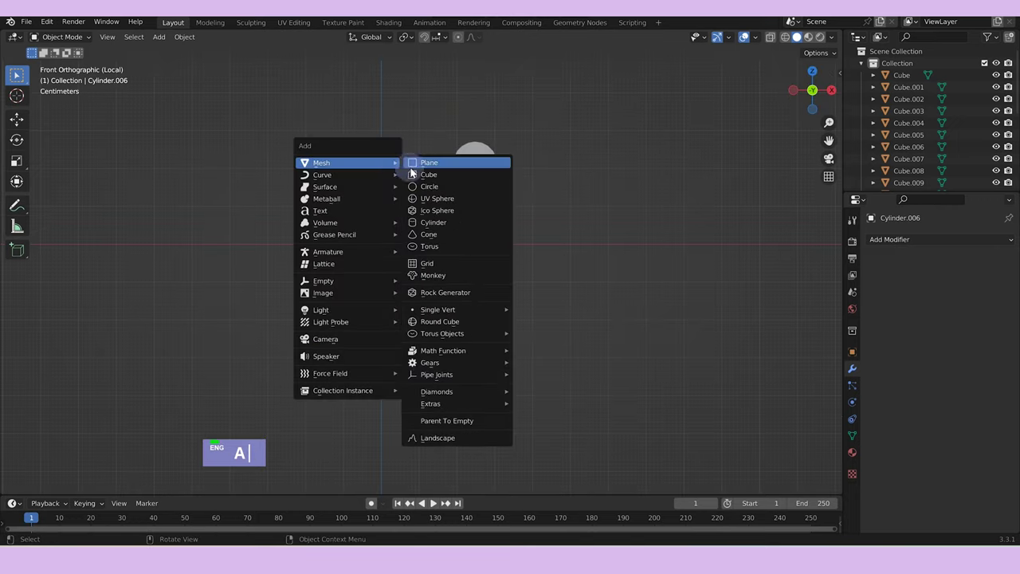
text(rx)
text(y90)
key(Return)
text(rz90)
key(Return)
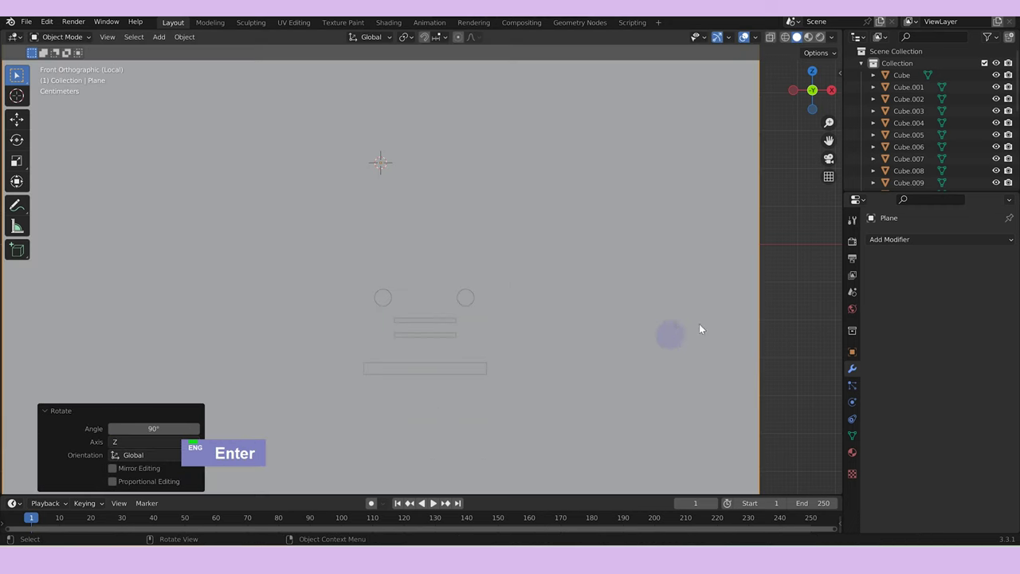
Scale the plane down over the left roller end and cut four vertical loops across it.
text(s)
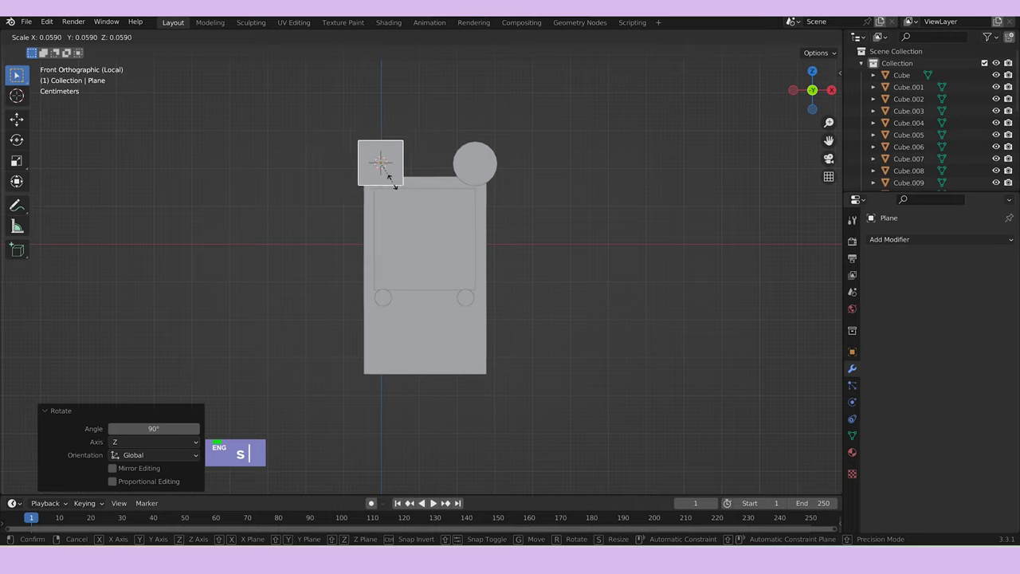
scroll(up, 3)
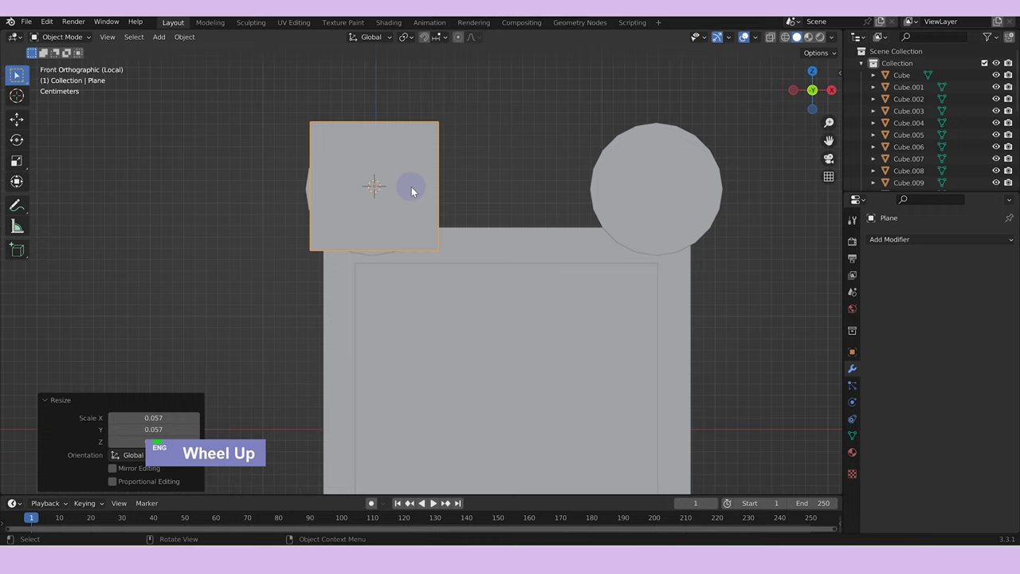
key(Tab)
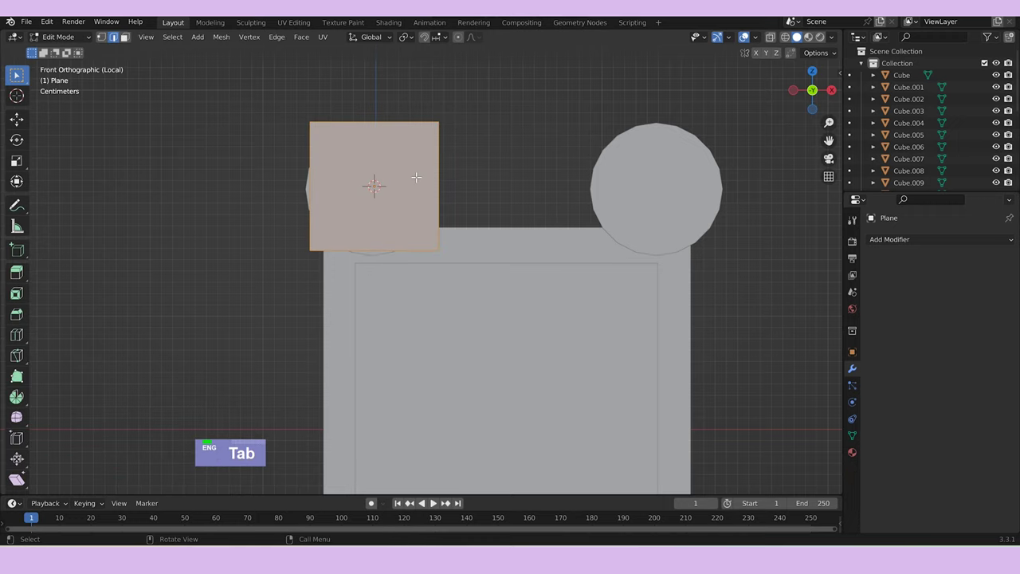
key(ctrl+r)
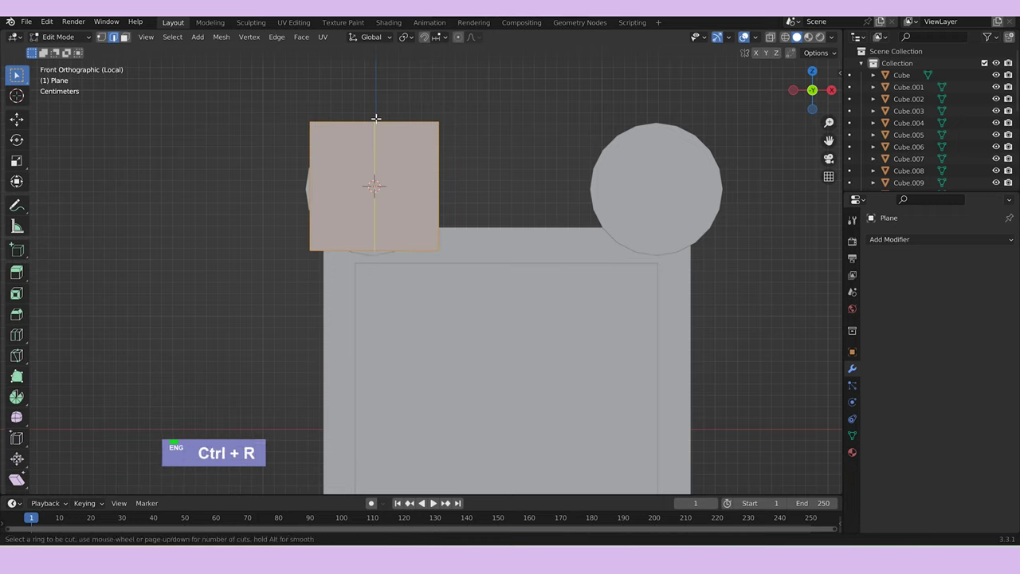
scroll(up, 3)
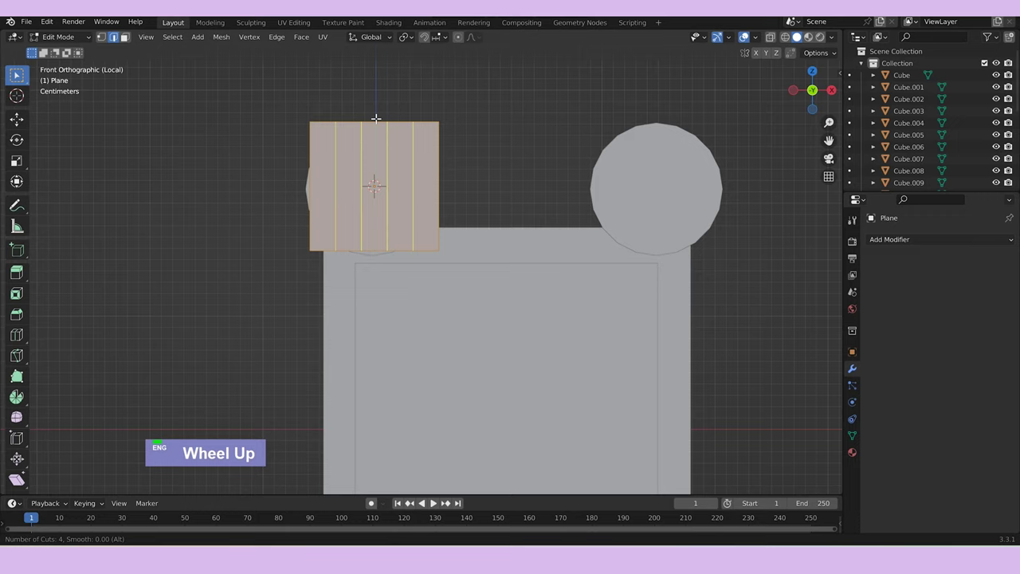
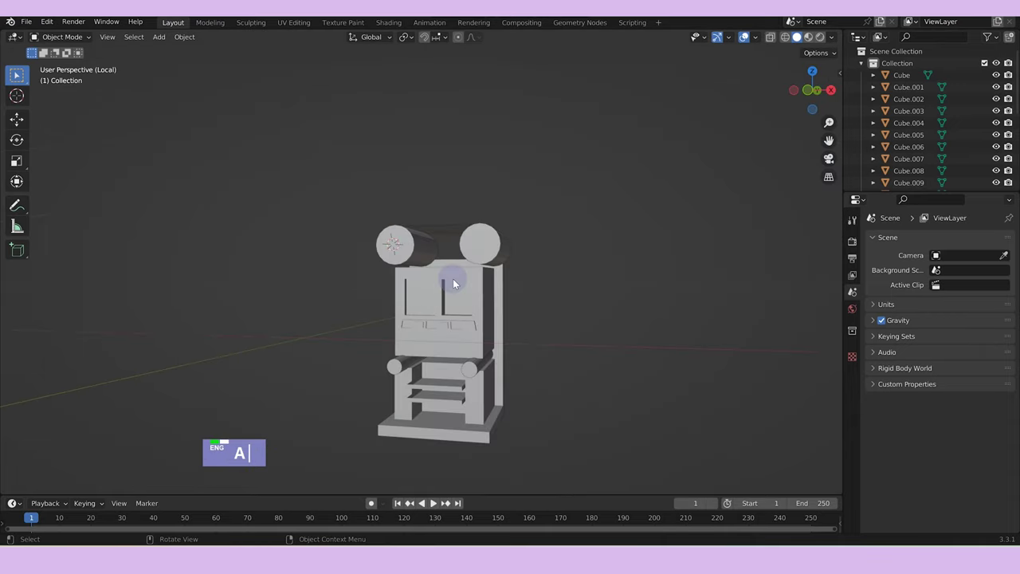
Add a Honeycomb mesh from Extras, raise it on Z and duplicate it upward.
key(shift+a)
text(aa)
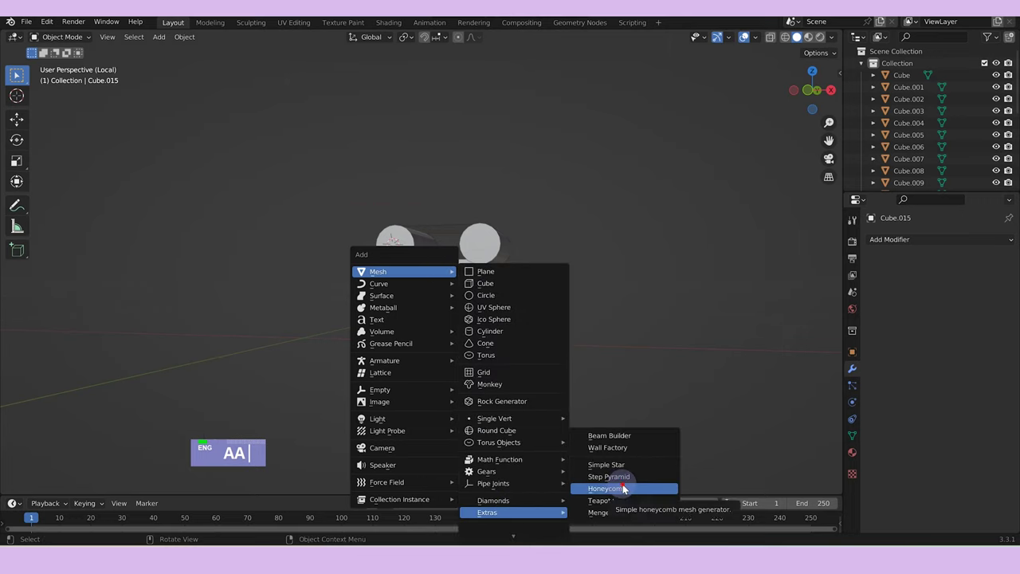
middle_click(639, 310)
scroll(down, 3)
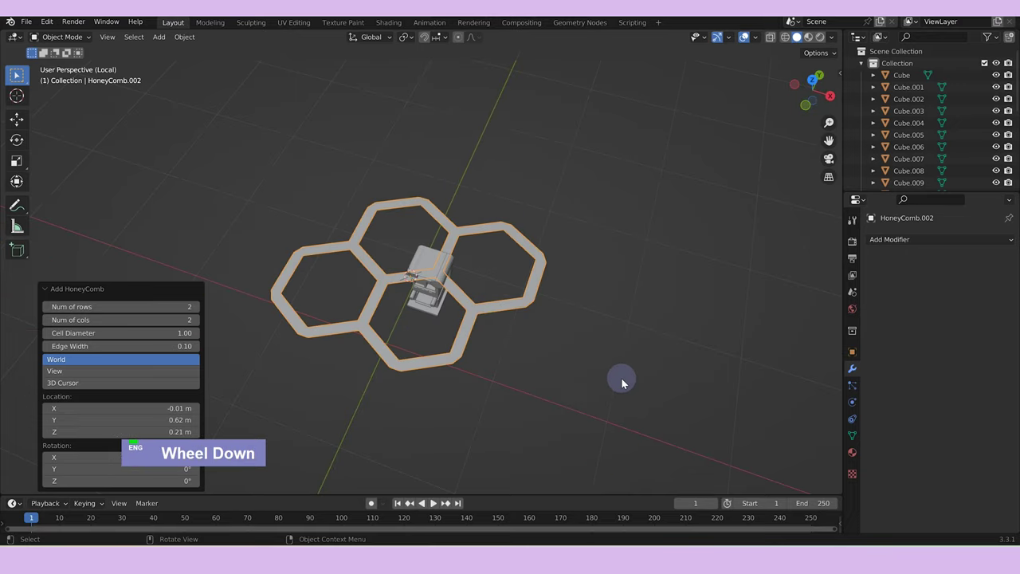
text(gz)
middle_click(607, 290)
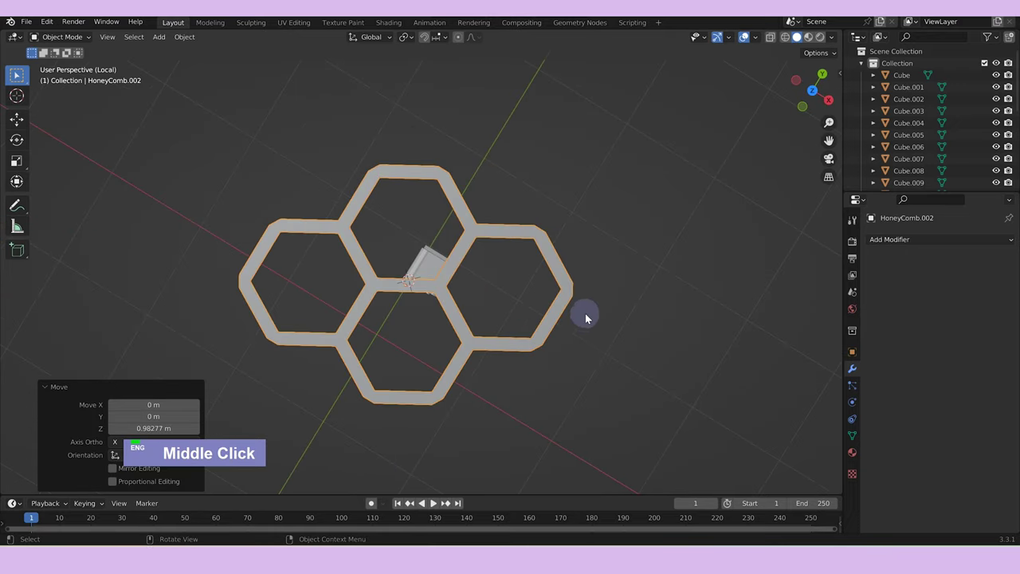
text(dgz)
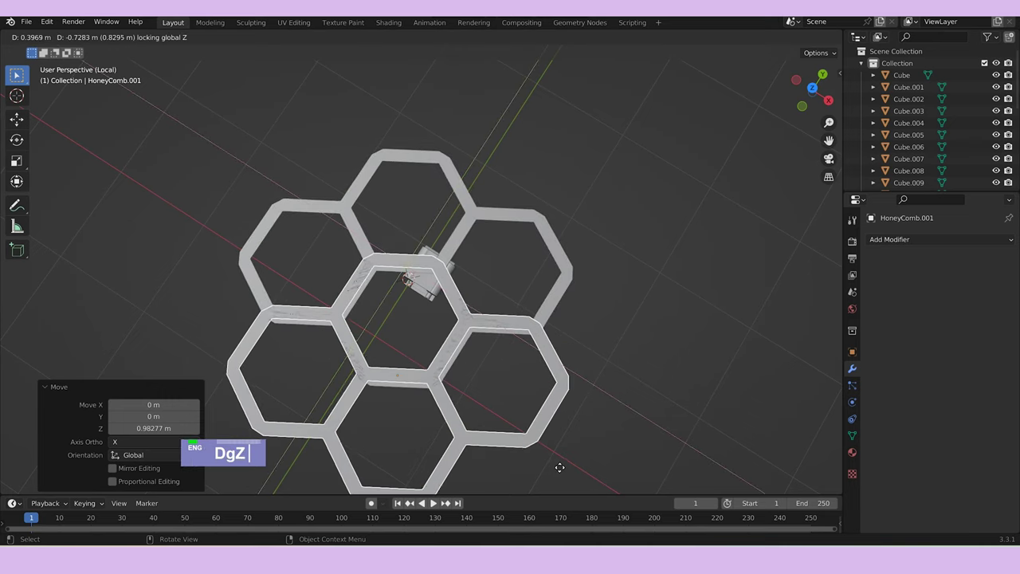
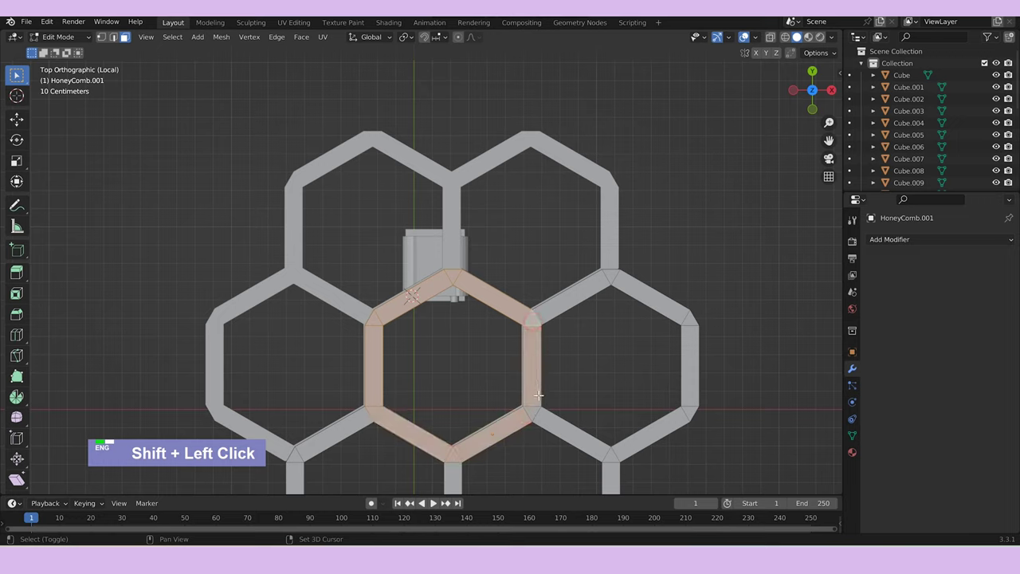
Delete and move cell edges into a seven-hexagon flower, join the pieces and give HoneyComb.002 solid thickness.
text(x)
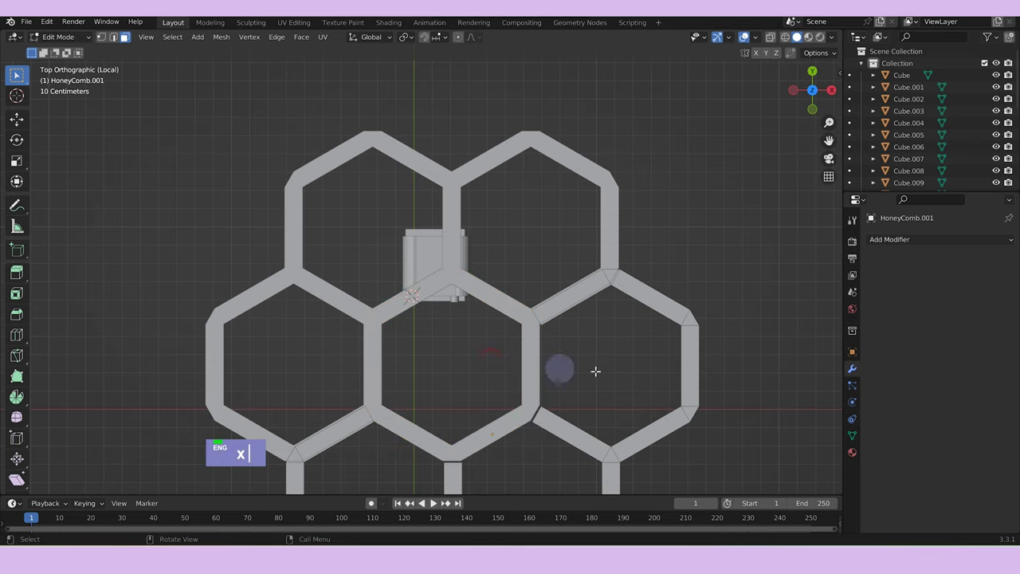
key(Tab)
text(x gz)
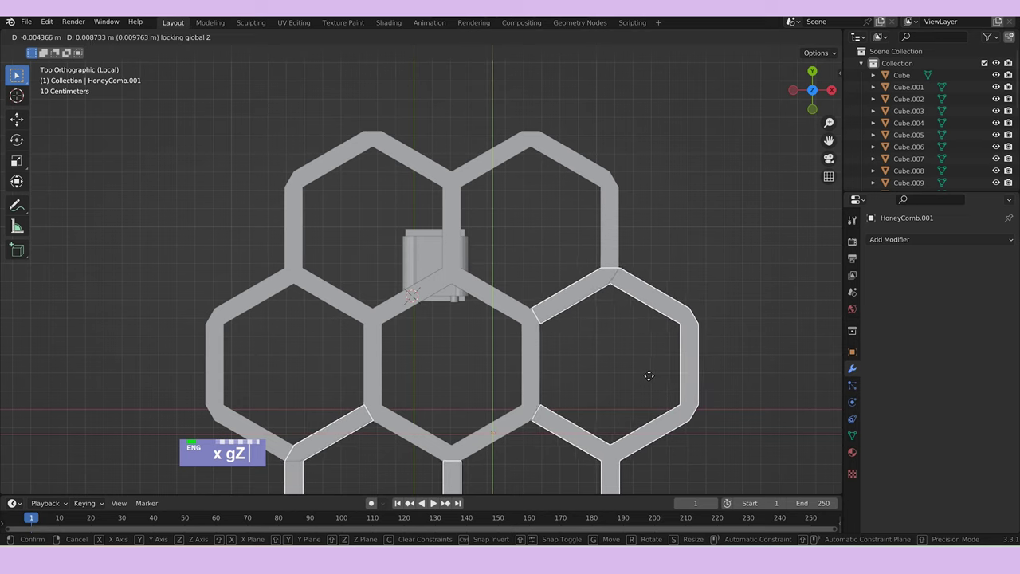
click(613, 224)
key(ctrl+j)
key(Tab)
scroll(down, 3)
middle_click(661, 373)
Stand the thick honeycomb upright with a 90° X rotation and scale it down to roller-end size.
key(Tab)
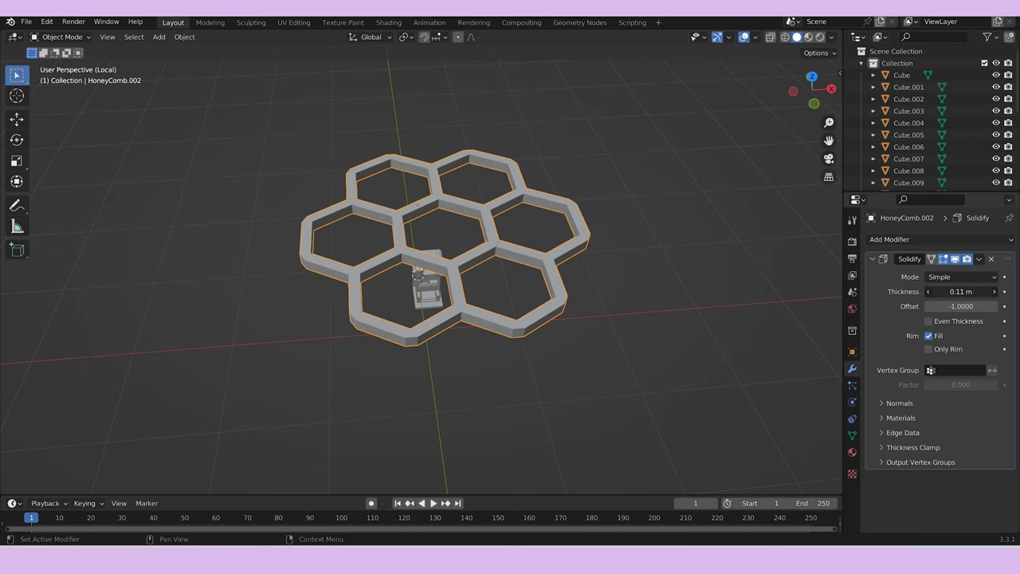
scroll(up, 3)
middle_click(535, 334)
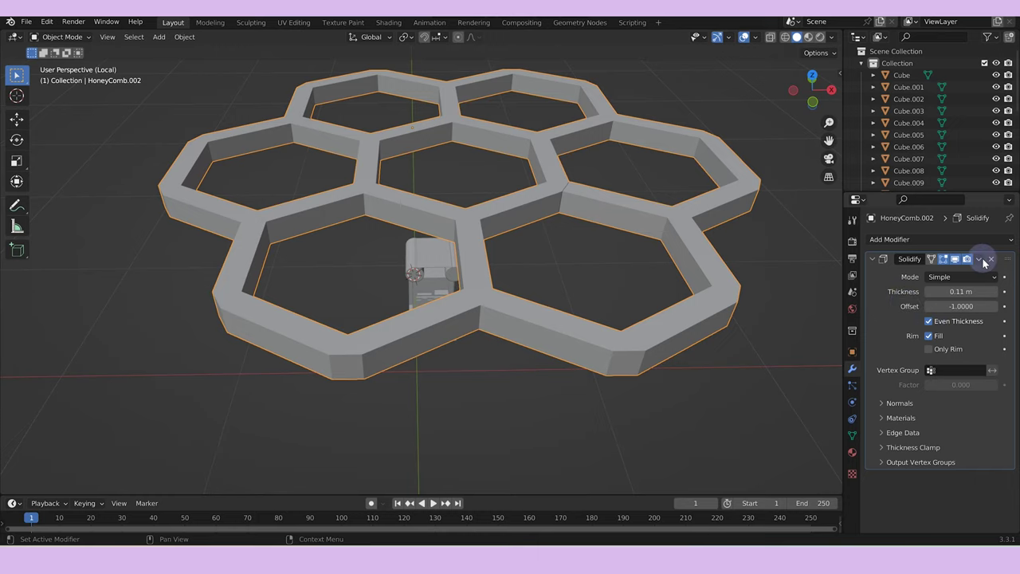
scroll(down, 3)
text(r)
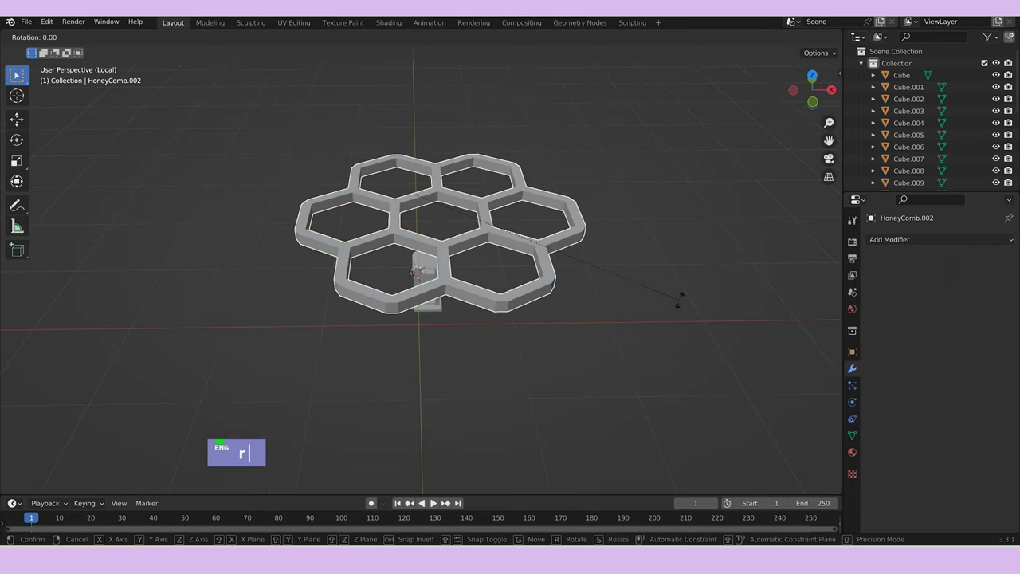
text(x90)
key(Return)
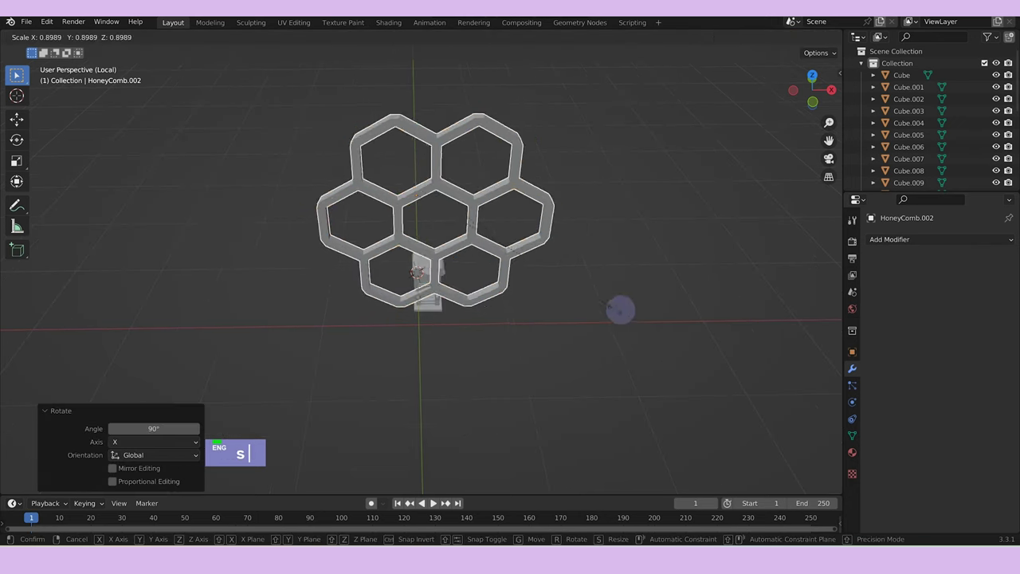
scroll(up, 3)
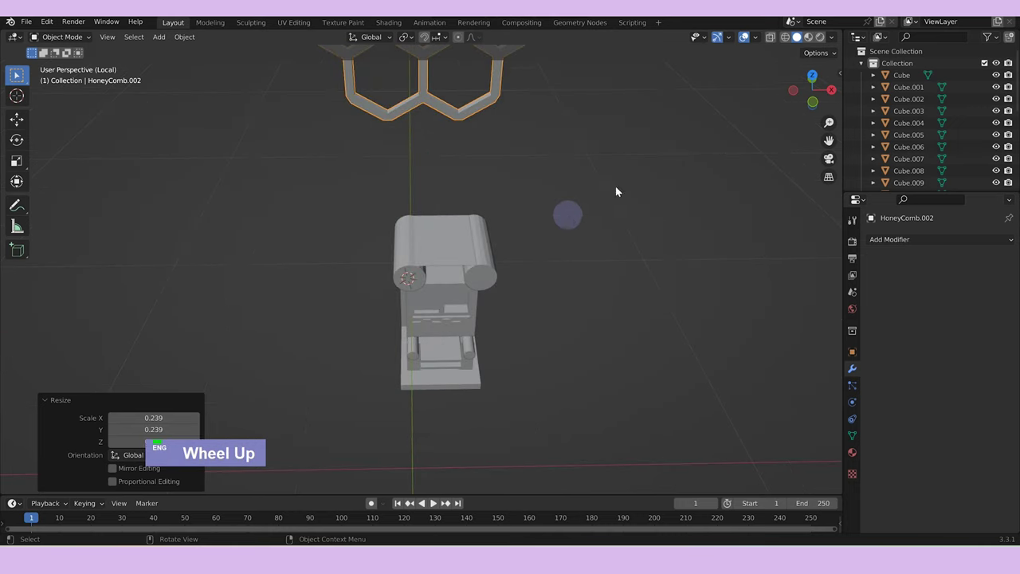
scroll(down, 3)
text(sgz)
text(s)
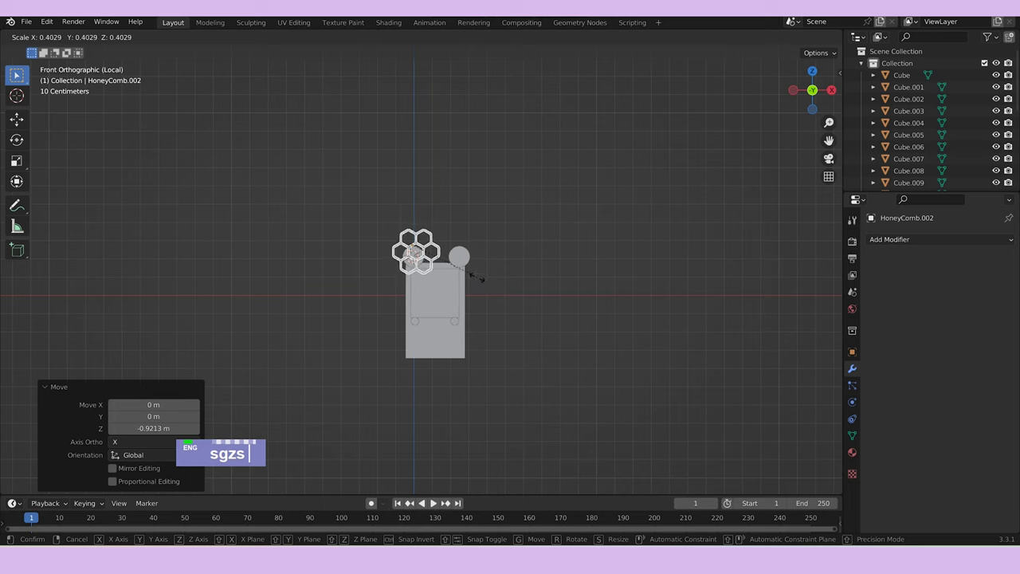
middle_click(471, 244)
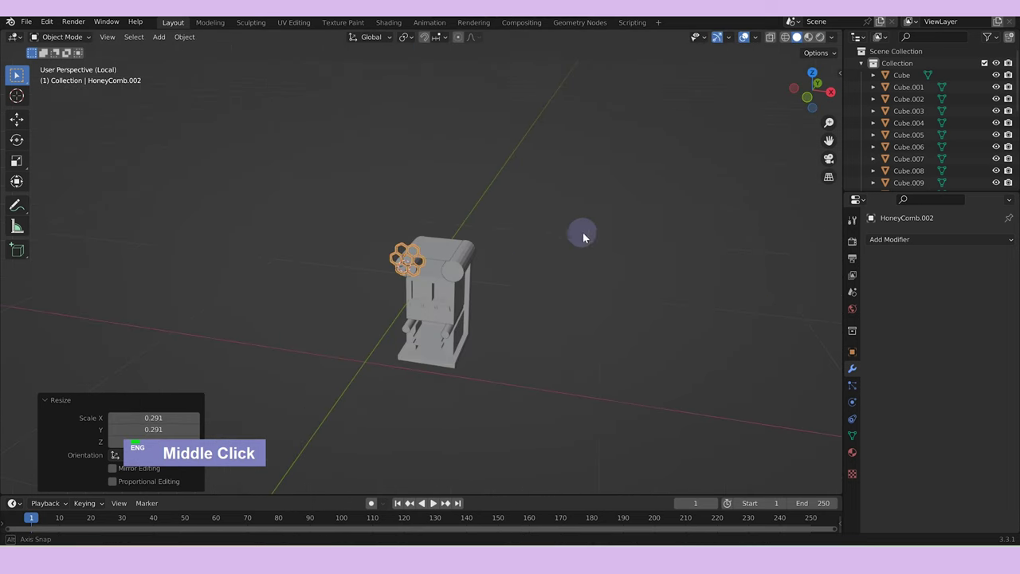
scroll(up, 3)
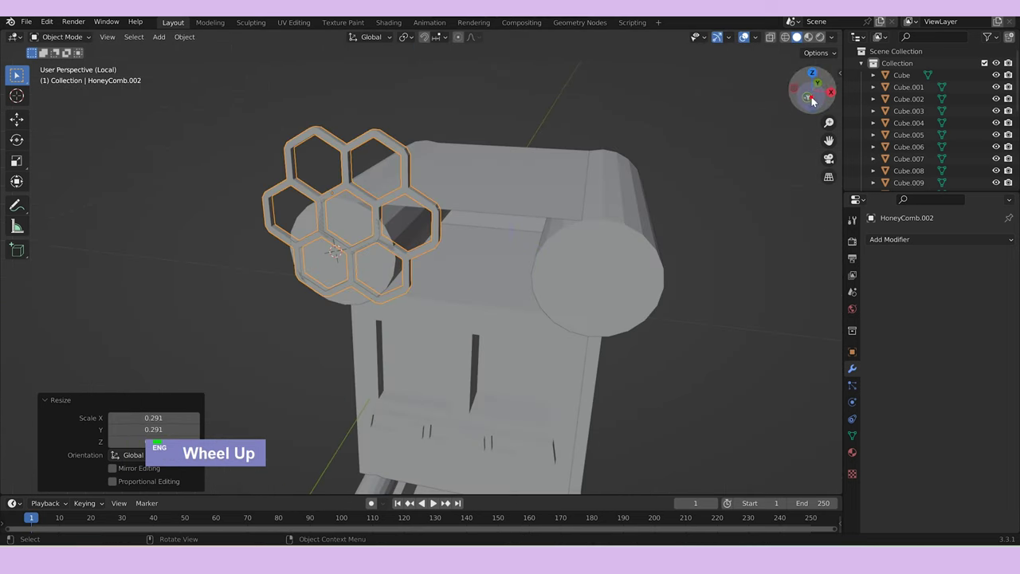
Duplicate the honeycomb along X and slide both frames along Y against the roller ends.
text(g)
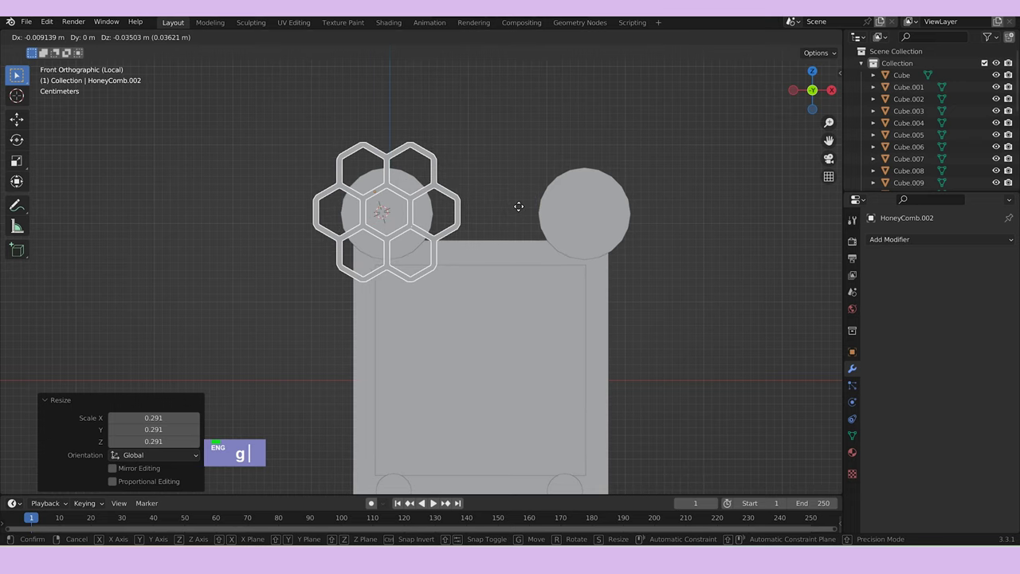
text(dgx)
middle_click(748, 199)
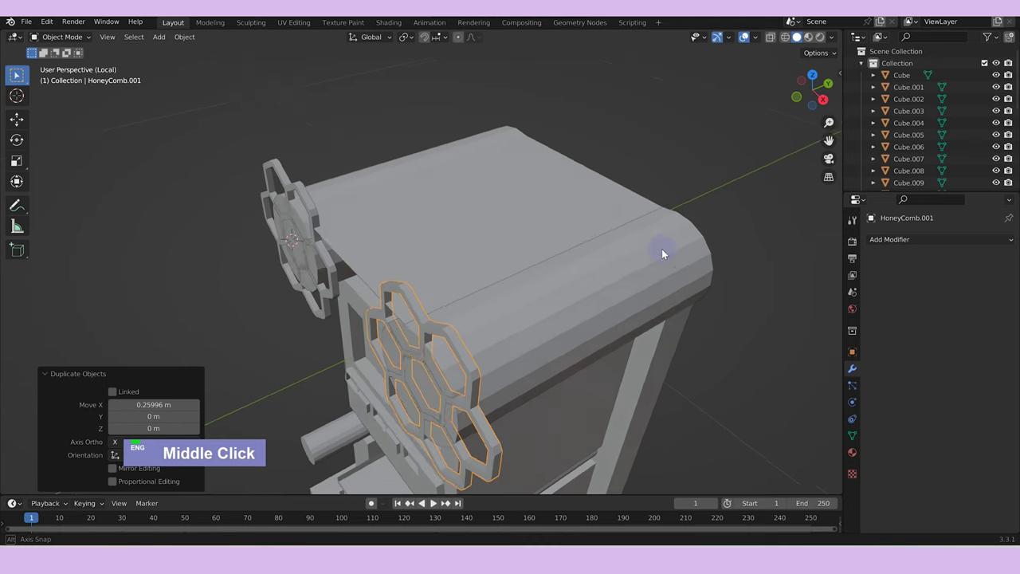
click(332, 260)
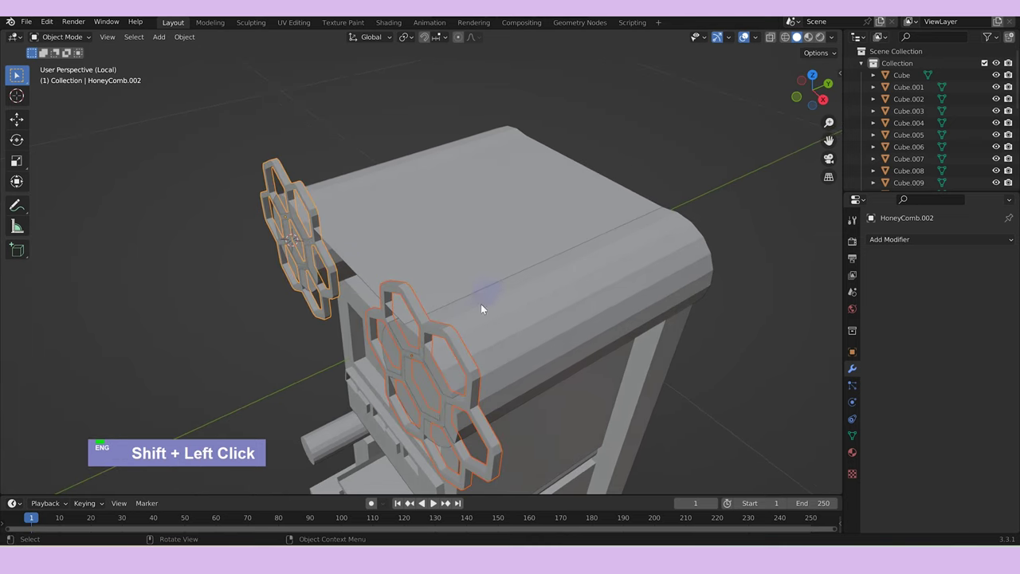
key(Tab)
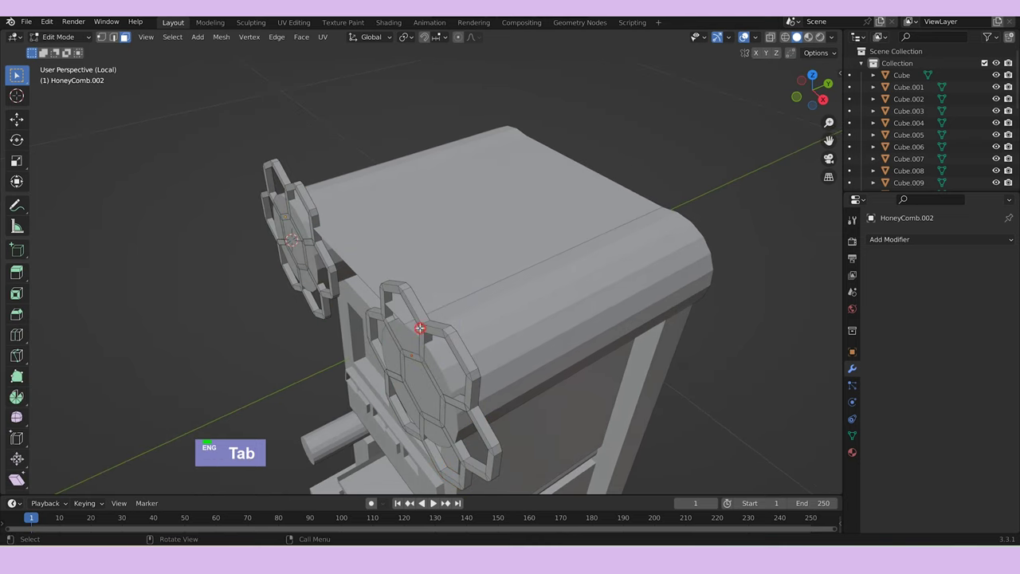
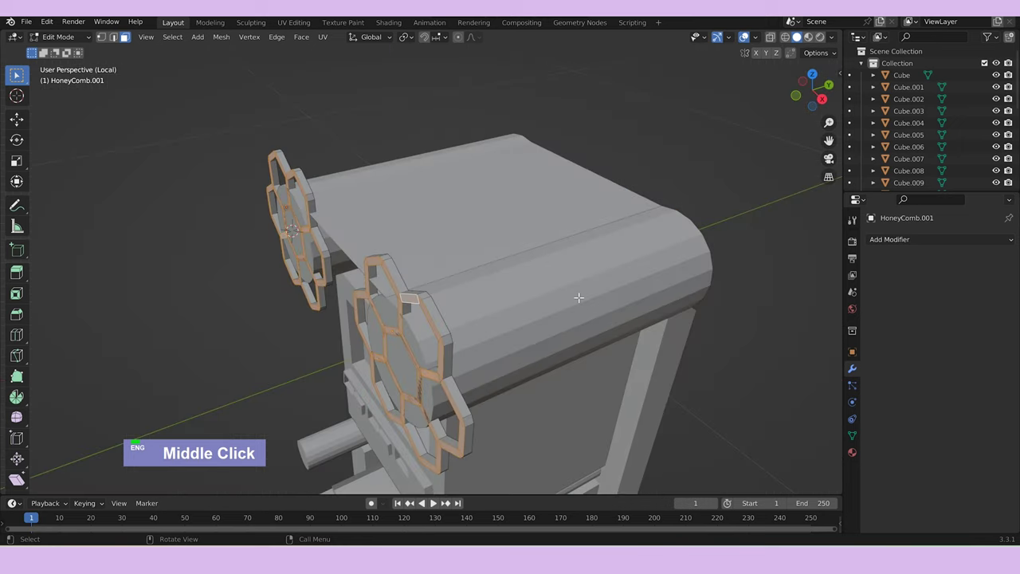
text(g)
text(y)
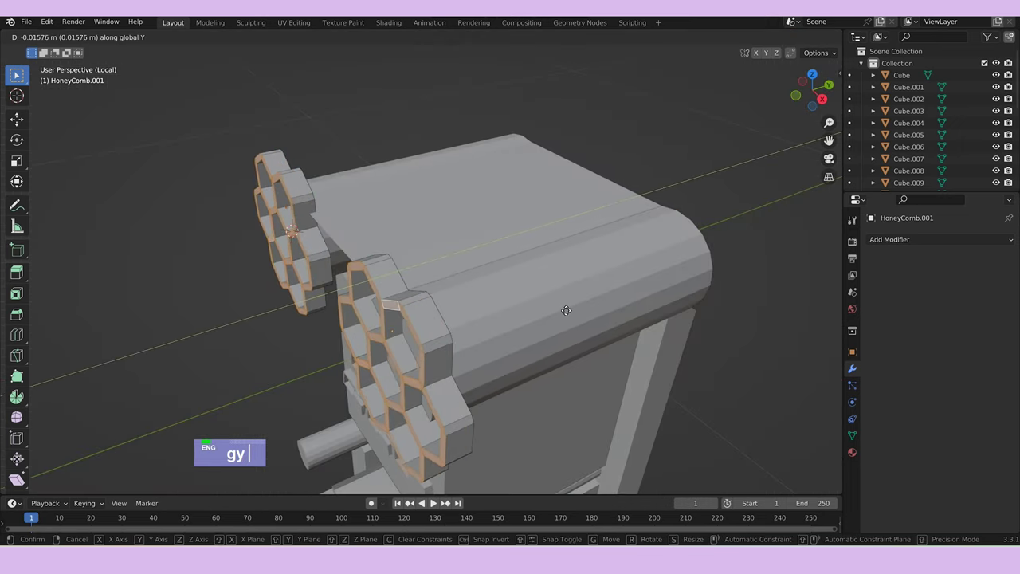
key(Tab)
text(gy gy)
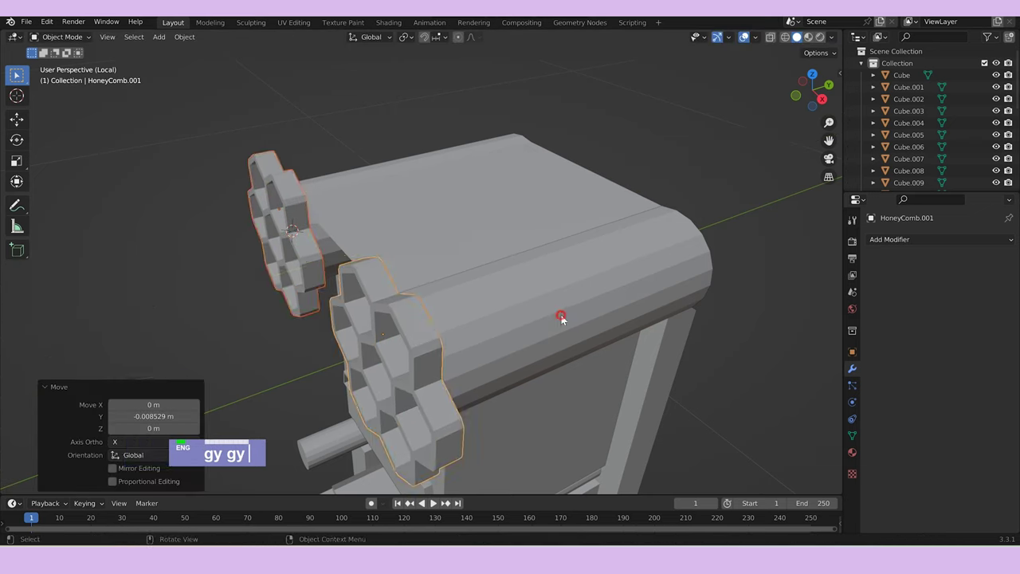
middle_click(567, 316)
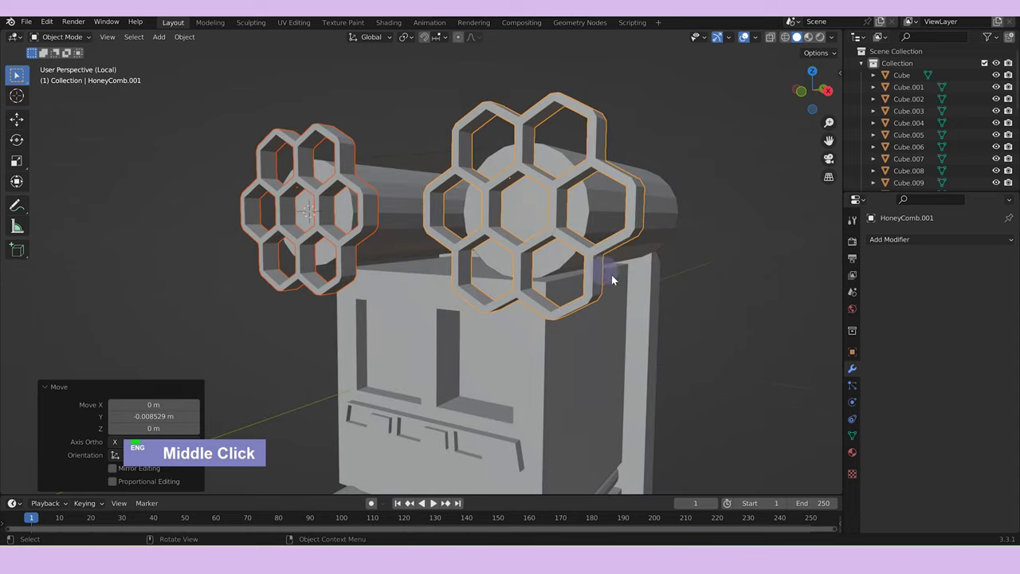
scroll(down, 3)
middle_click(681, 300)
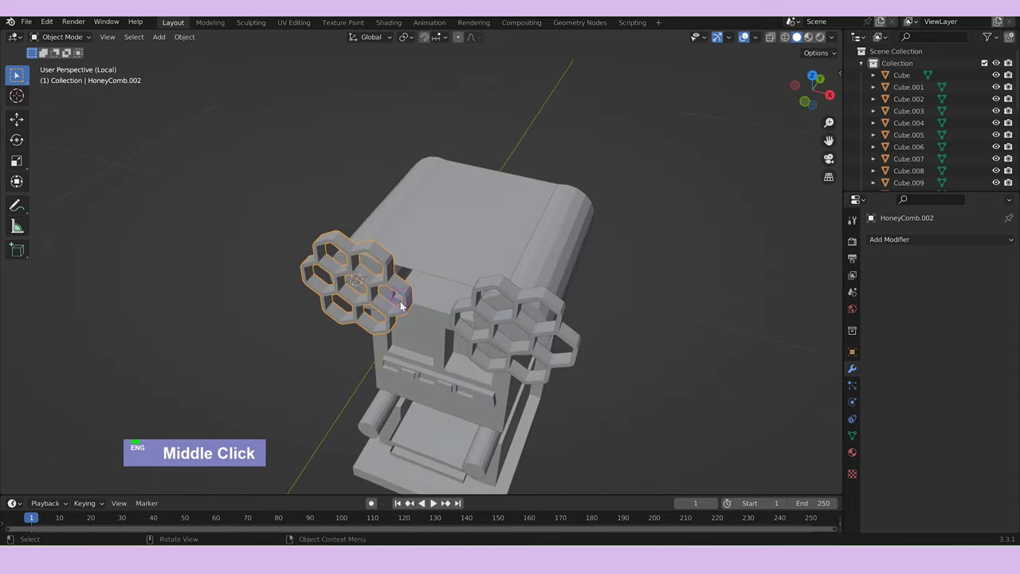
Duplicate a honeycomb along Y, shrink it in back view and centre it on X inside the roller end.
click(531, 321)
text(dgy)
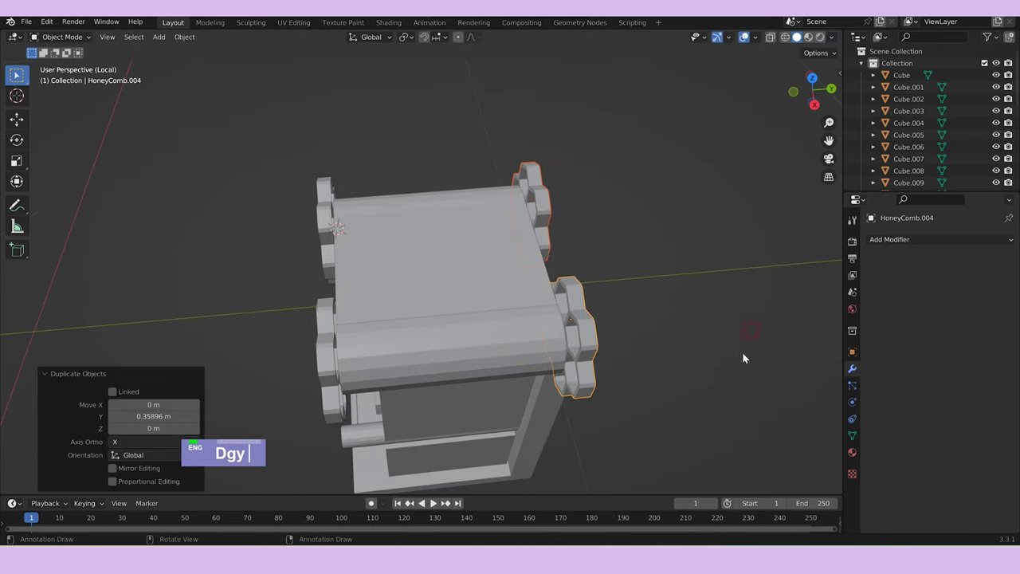
middle_click(742, 365)
text(s)
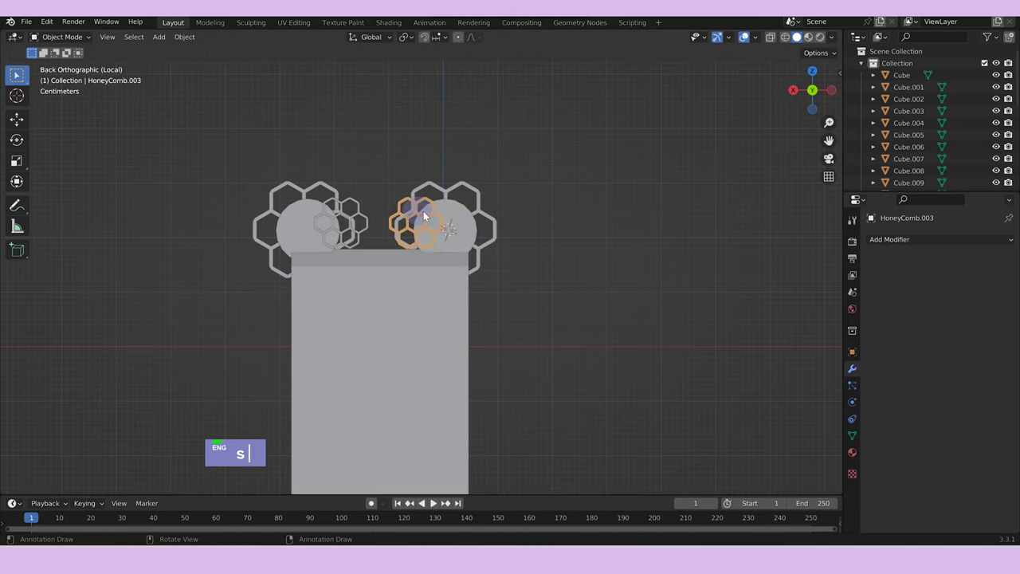
text(x)
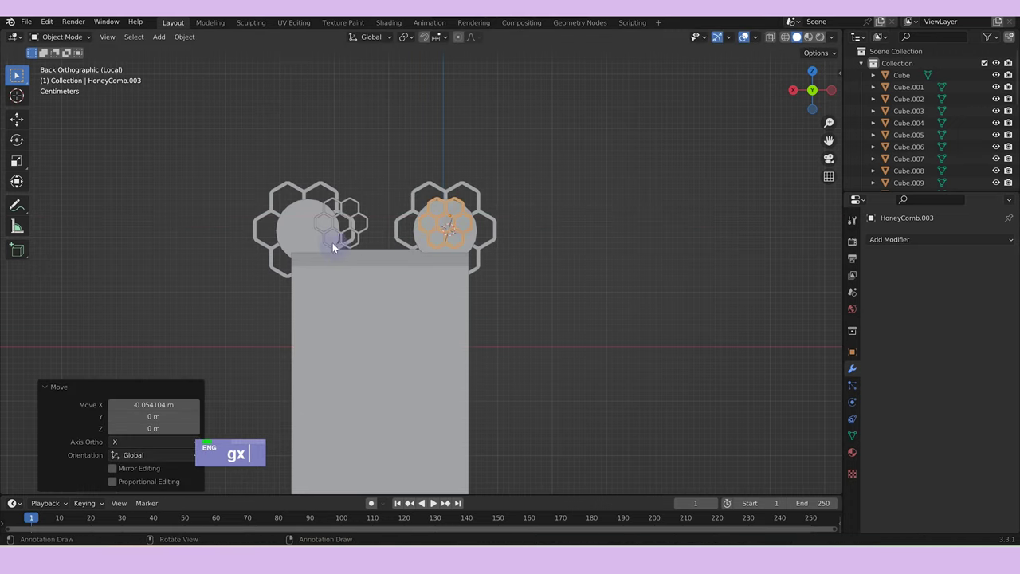
text(gx)
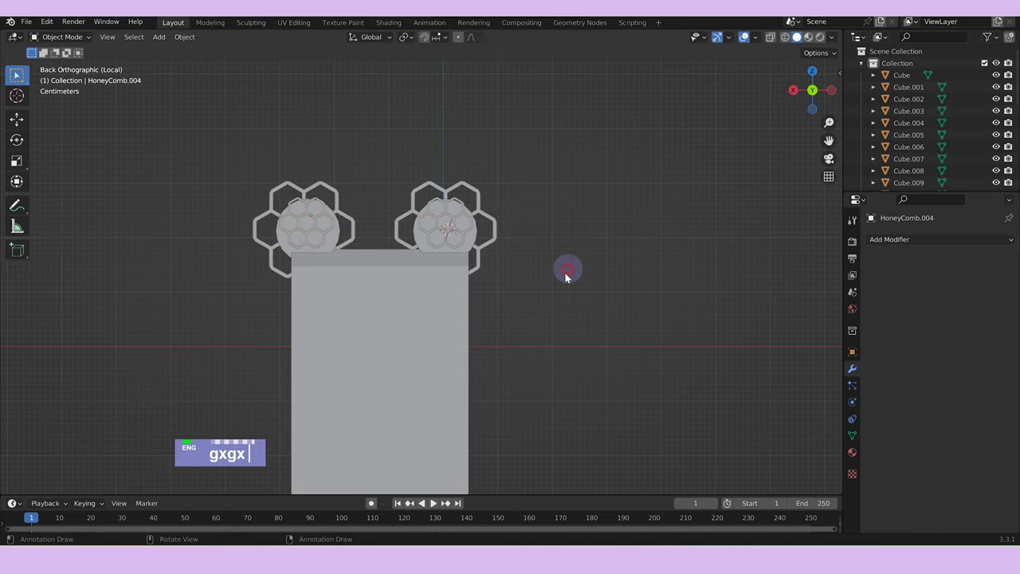
Save the blend file and orbit around the drink machine to review it.
middle_click(546, 299)
key(ctrl+s)
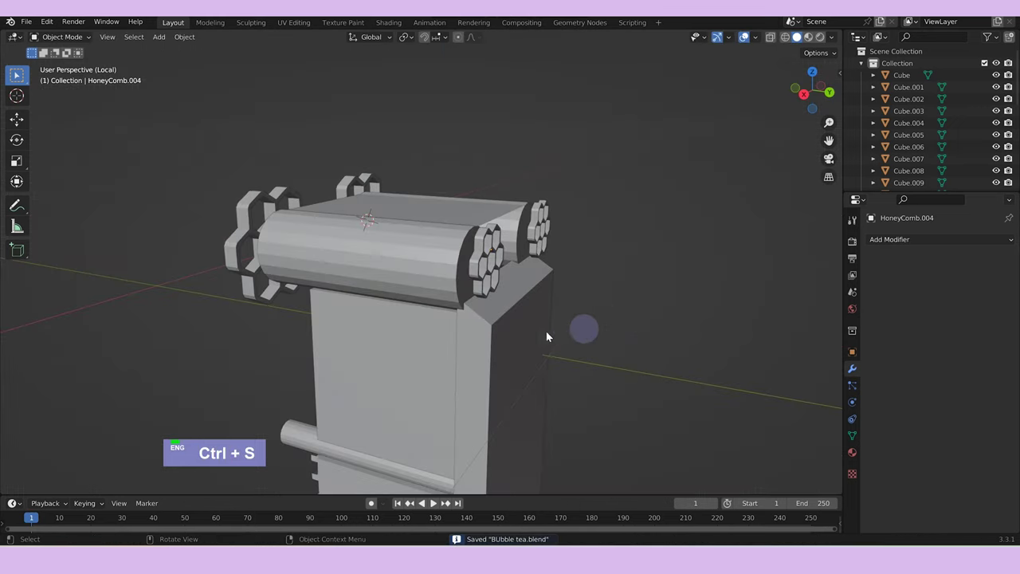
middle_click(491, 328)
scroll(down, 3)
middle_click(623, 339)
scroll(up, 3)
middle_click(446, 436)
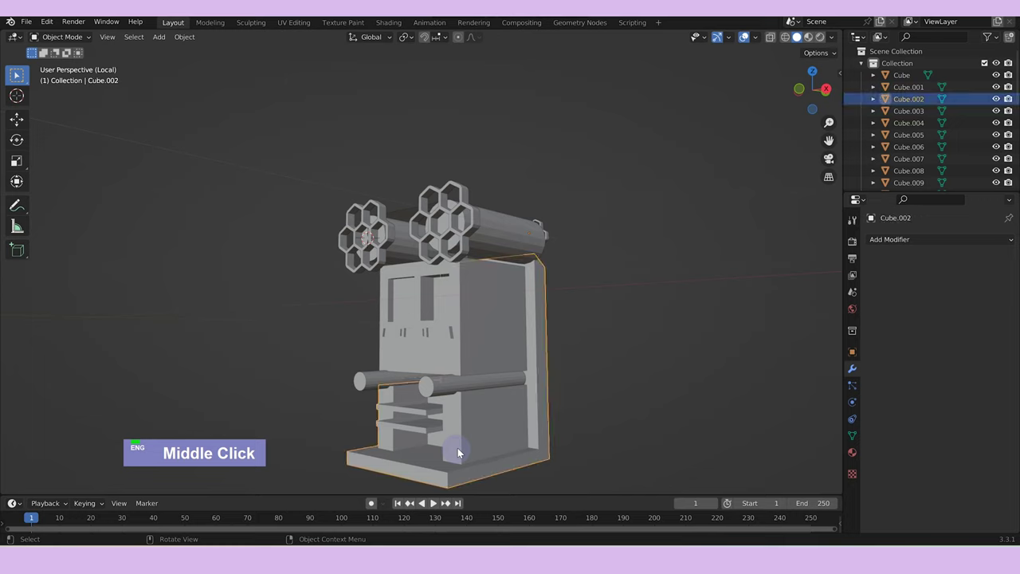
Select all of the machine body's faces and flatten them on Z into a thin base slab.
key(Tab)
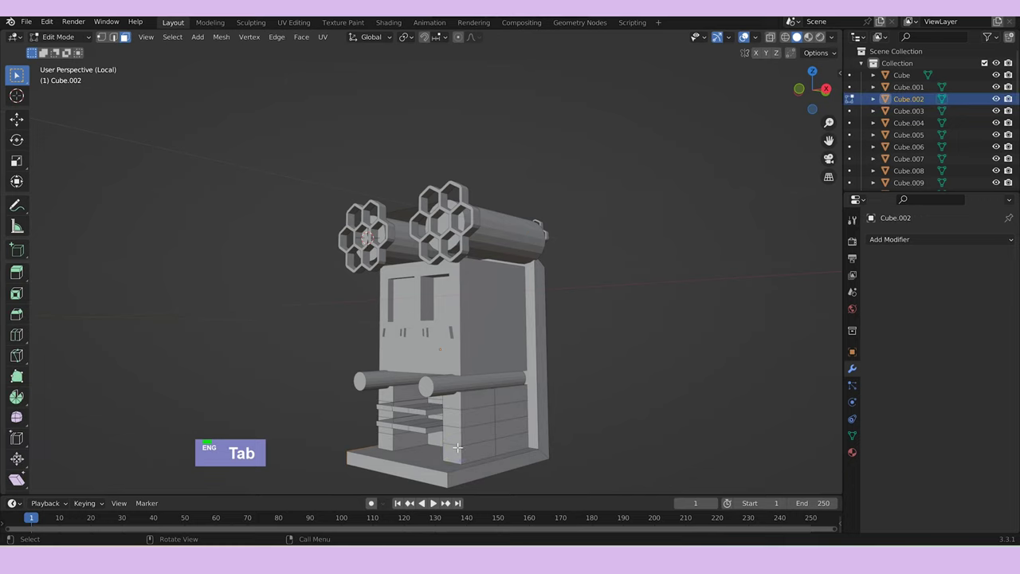
key(ctrl+a)
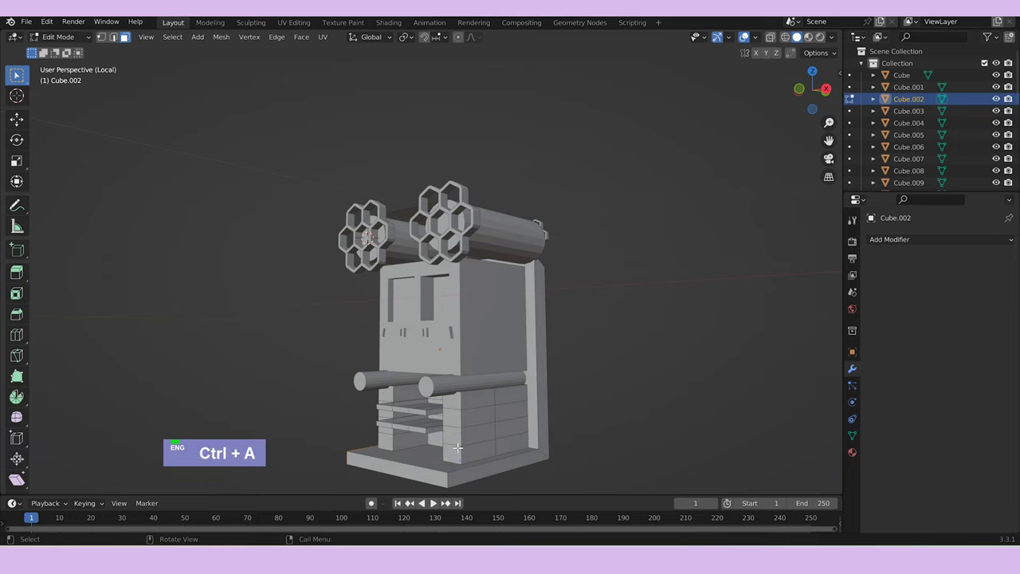
key(shift+a)
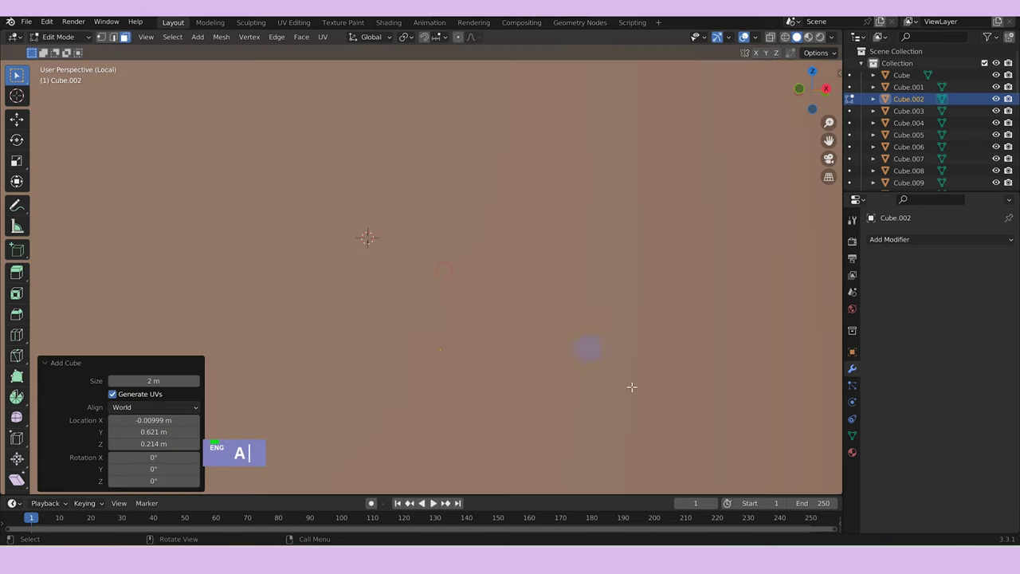
scroll(down, 3)
text(asz)
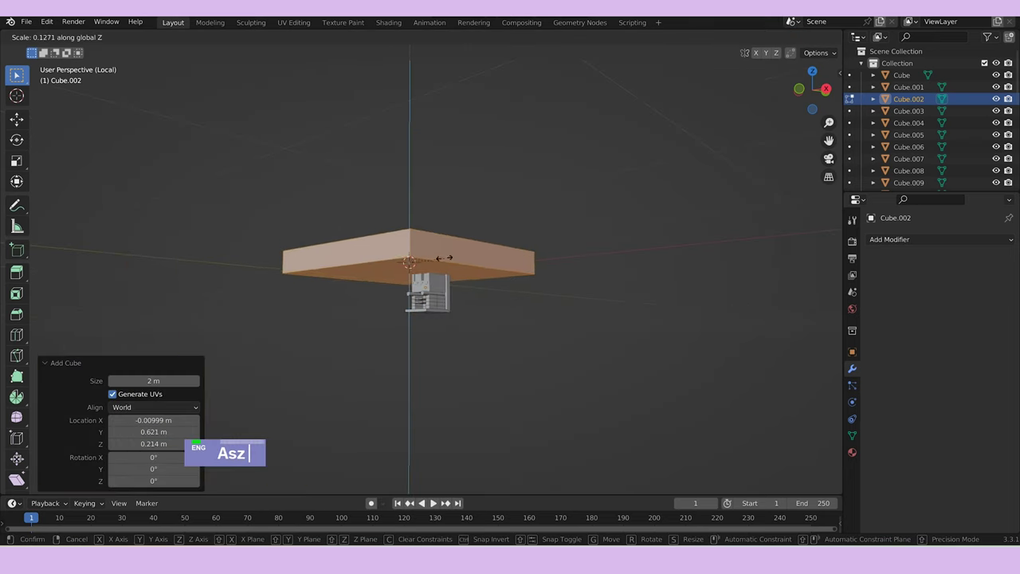
text(s)
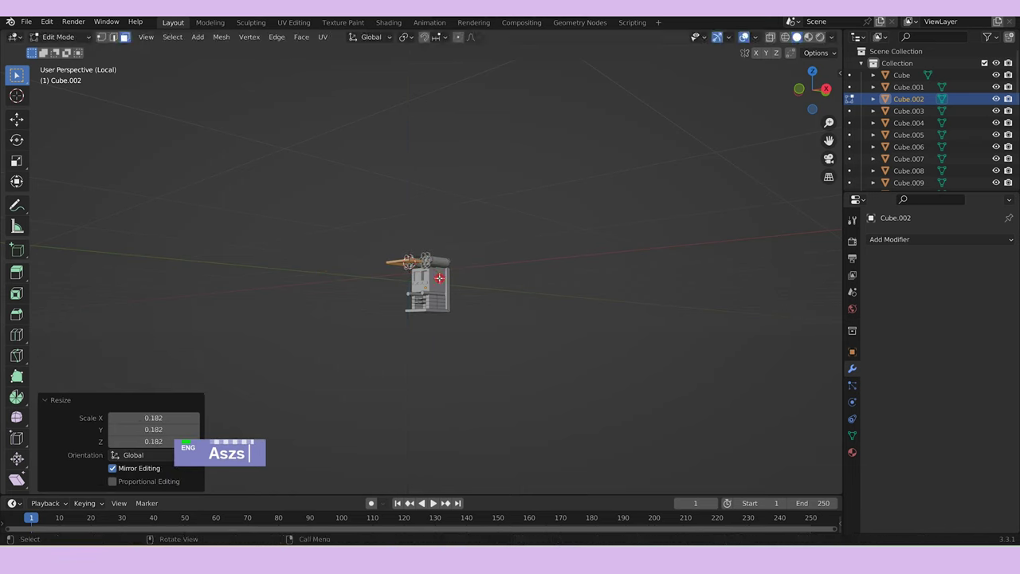
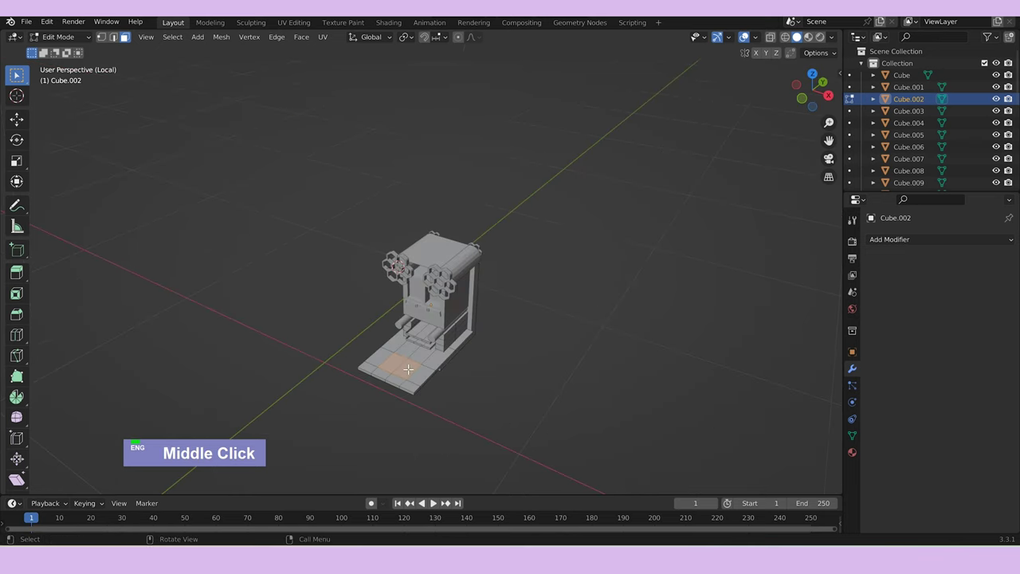
Scale down part of Cube.002's front panel geometry ready for bevelling.
right_click(410, 373)
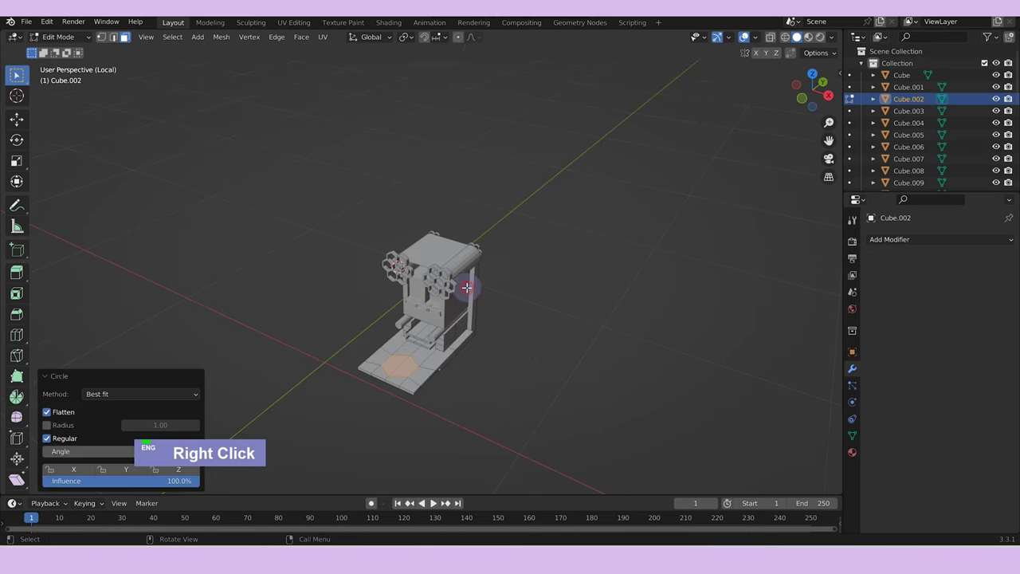
scroll(up, 3)
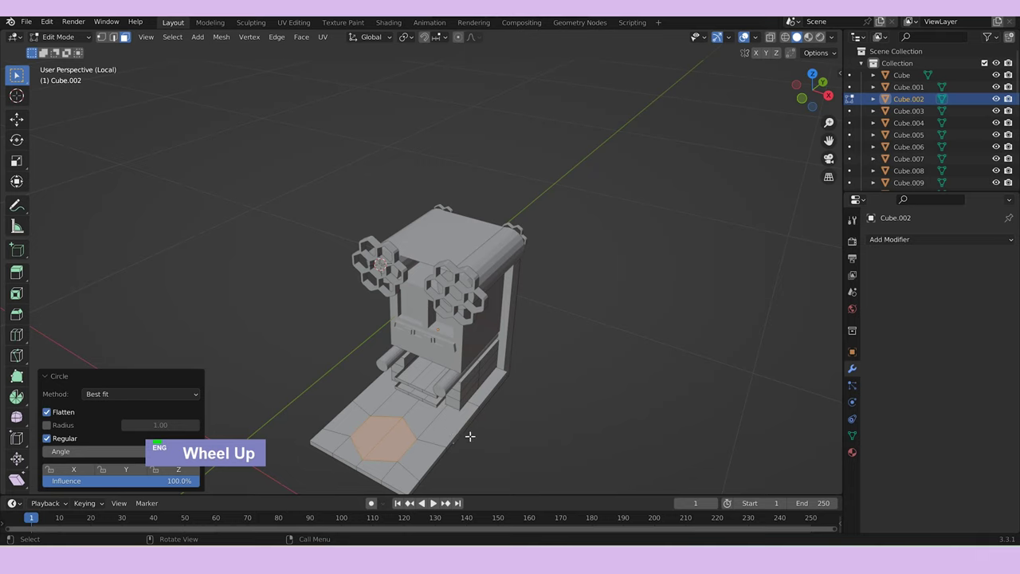
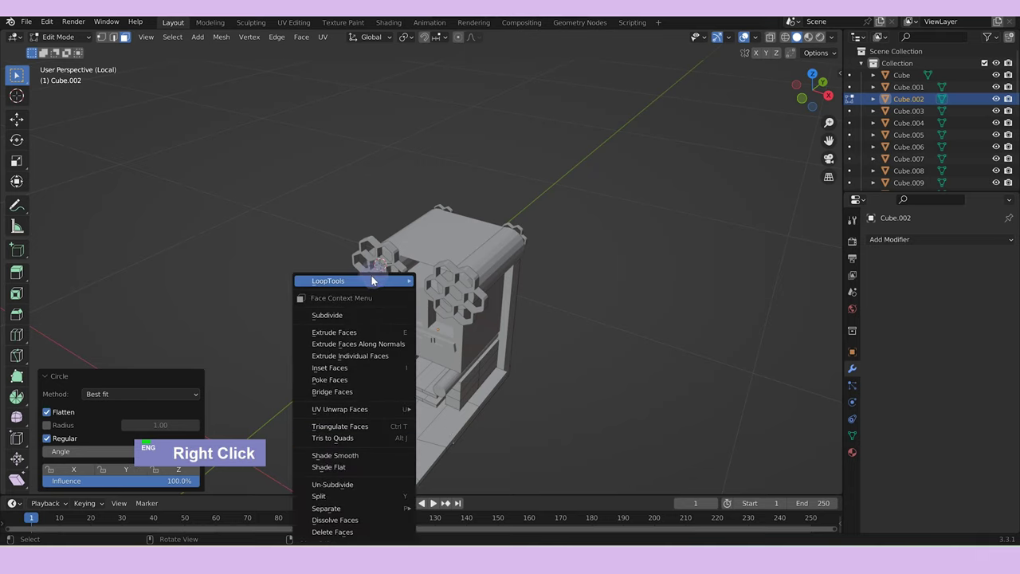
text(s)
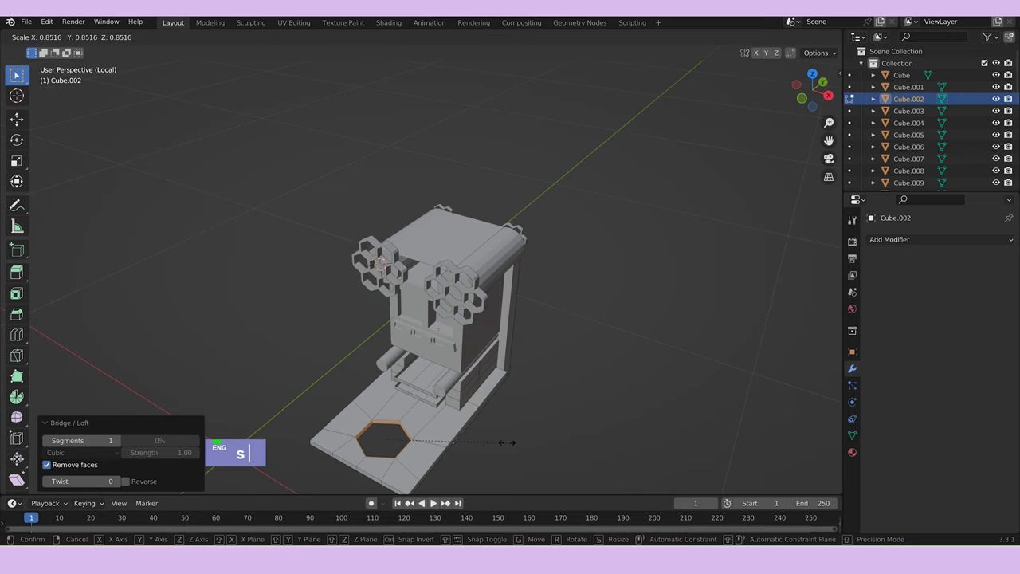
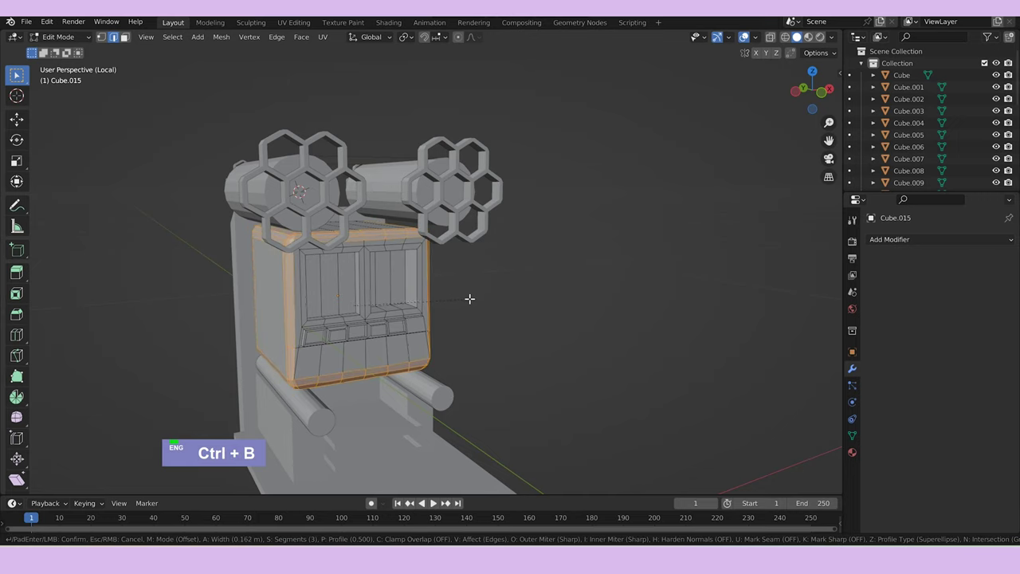
Edit the front rail Cylinder.003's faces via the context menu to give it rounded ridges.
scroll(up, 3)
key(Tab)
middle_click(481, 322)
right_click(403, 386)
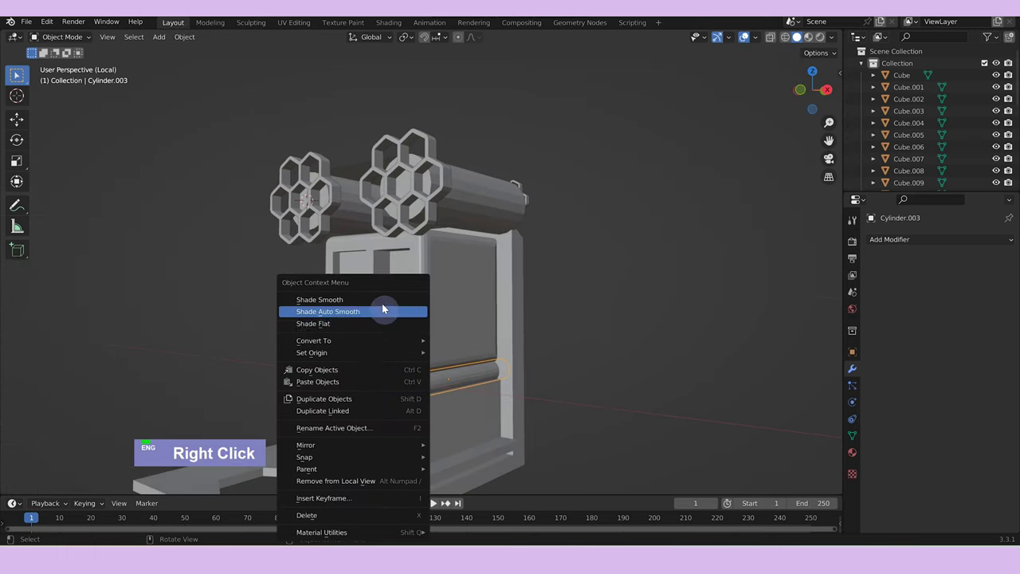
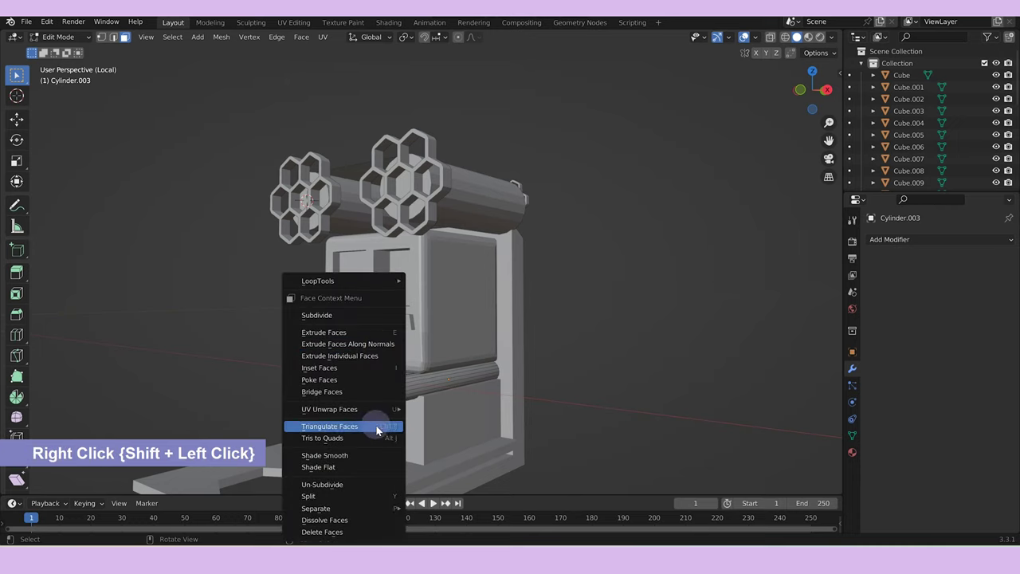
key(Tab)
Check the top roller cylinders one by one, leaving Cylinder.005 selected.
middle_click(514, 395)
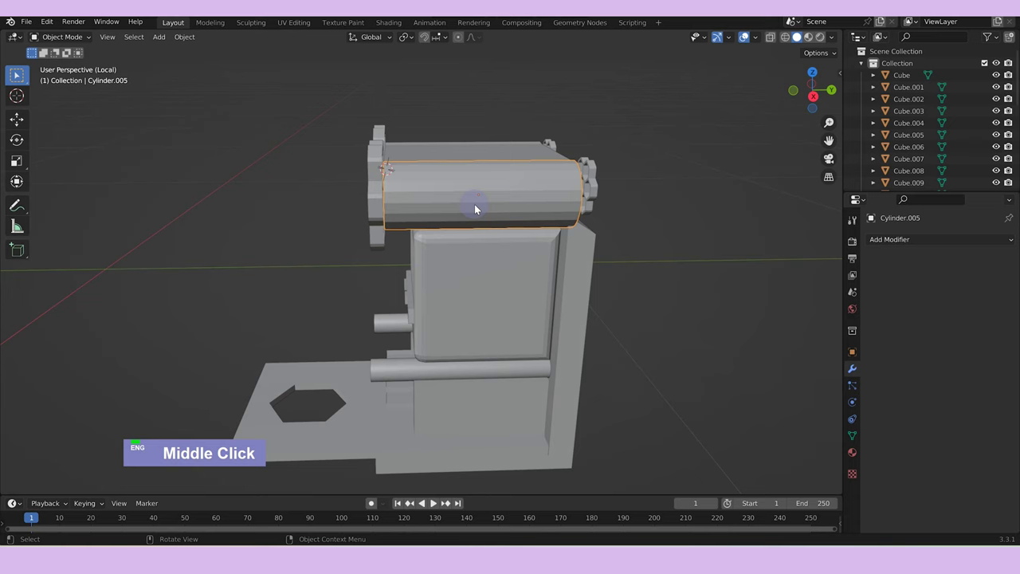
right_click(478, 209)
middle_click(579, 258)
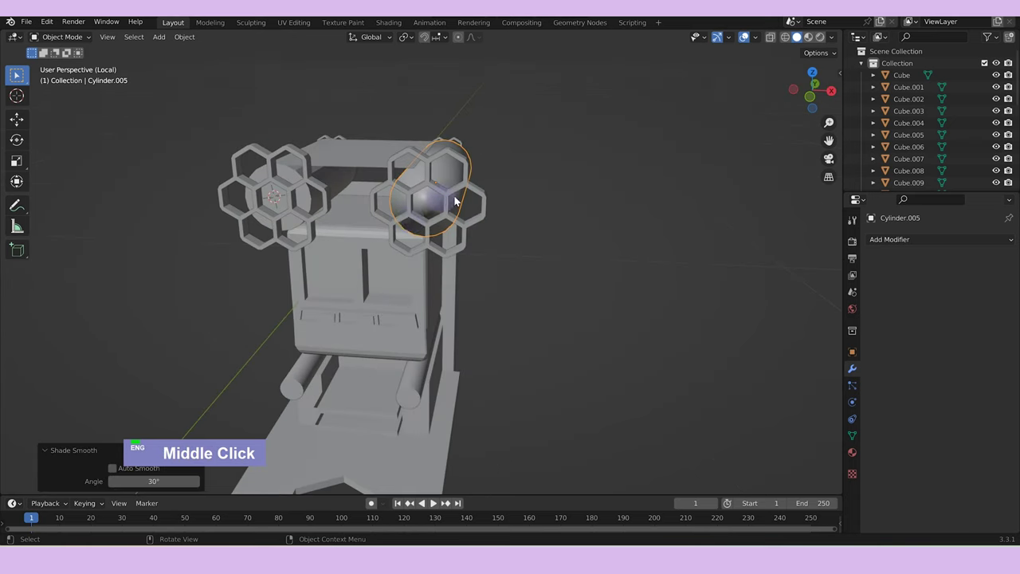
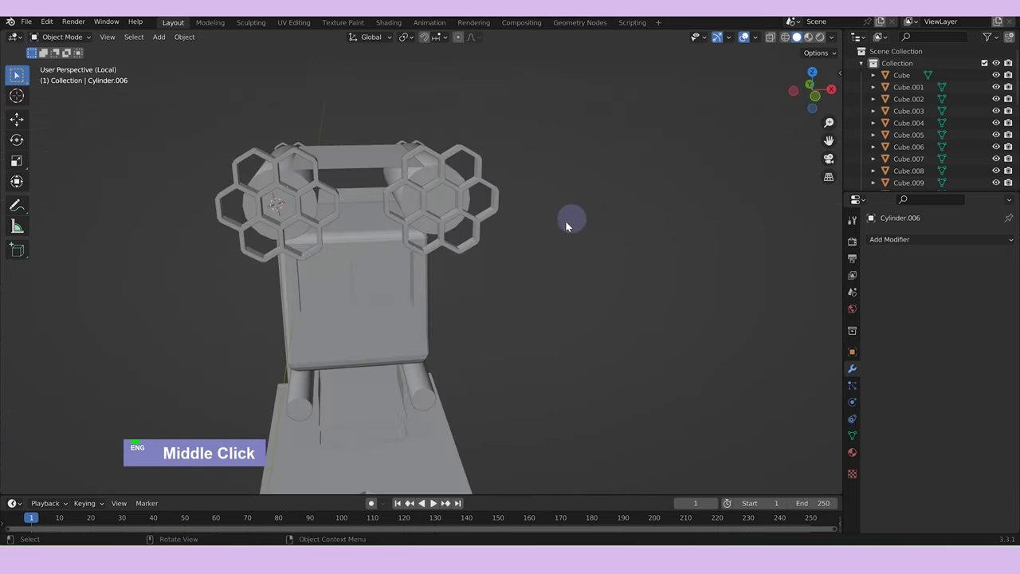
Bevel the edges of the machine base mesh with Ctrl+B and leave Edit Mode.
scroll(down, 3)
middle_click(499, 296)
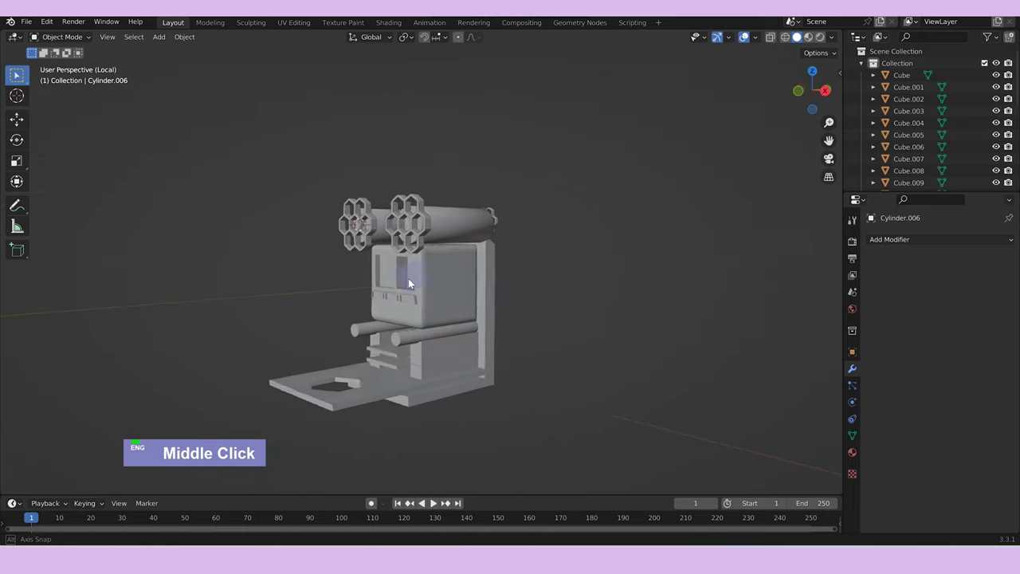
scroll(up, 3)
middle_click(350, 432)
key(Tab)
scroll(down, 3)
key(Tab)
scroll(down, 3)
key(ctrl+b)
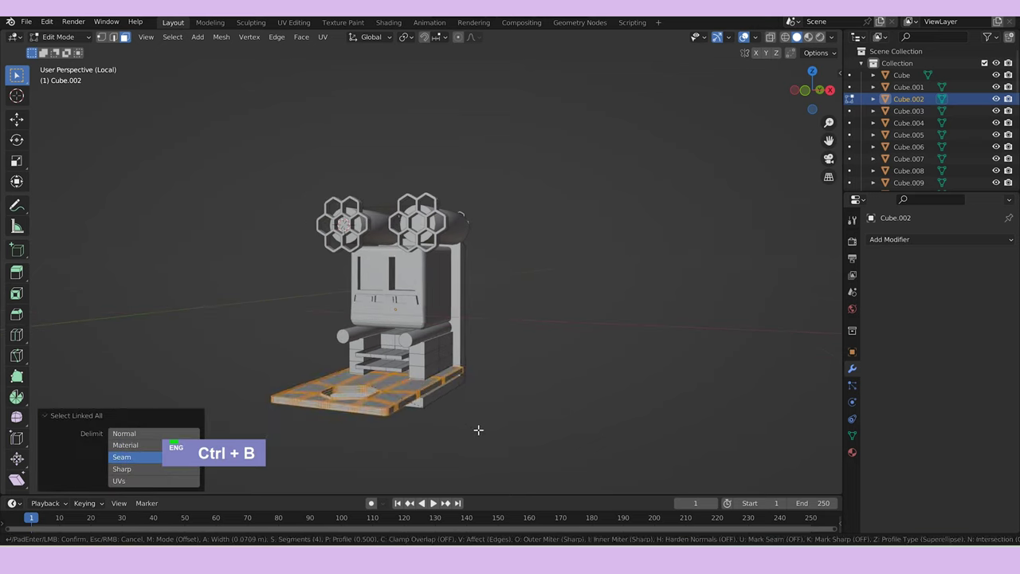
scroll(up, 3)
scroll(down, 3)
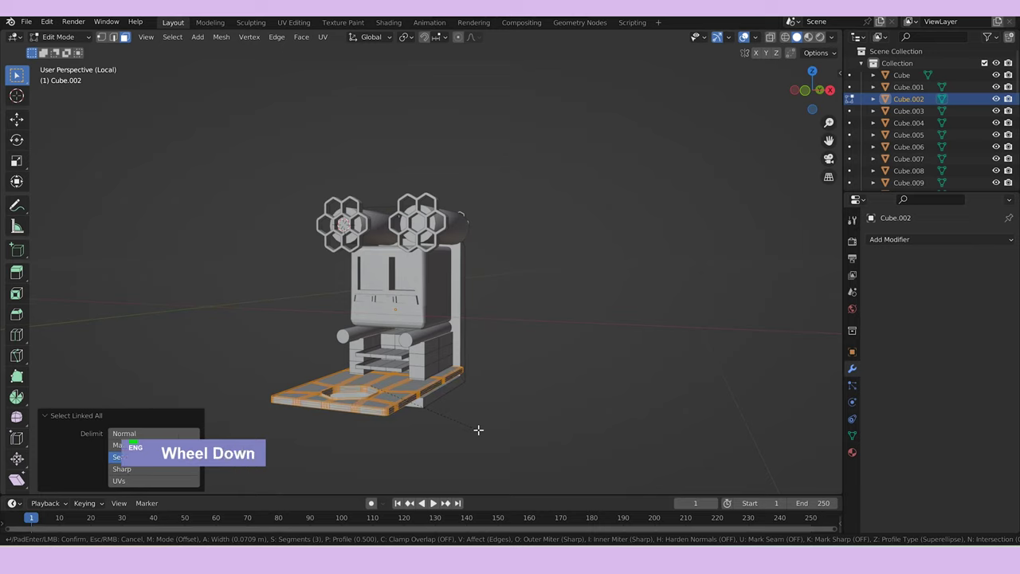
scroll(up, 3)
key(Tab)
Undo back to the selected drip tray and bevel its edges instead.
middle_click(509, 422)
scroll(up, 3)
middle_click(602, 441)
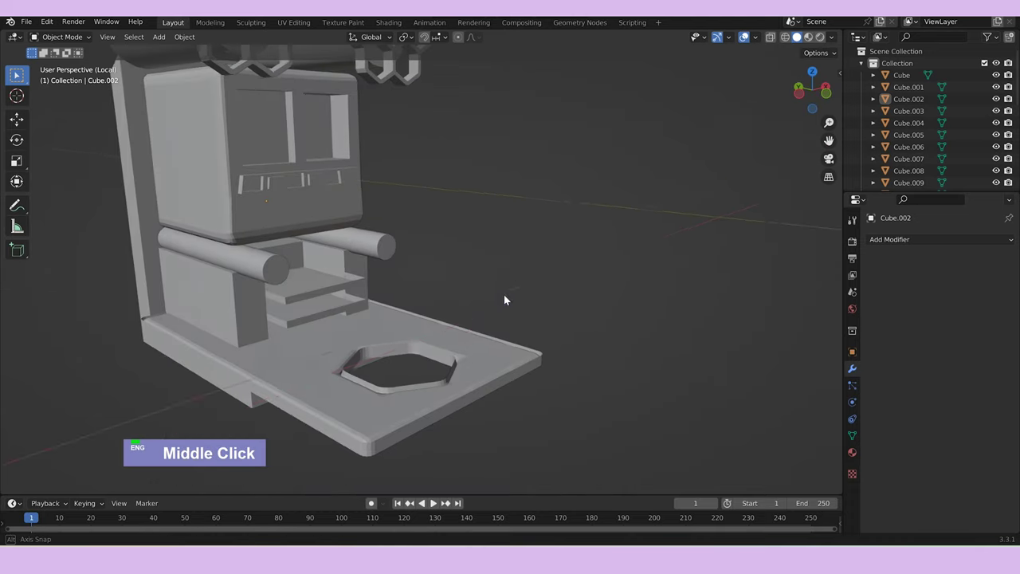
key(ctrl+z)
key(ctrl+z)
key(ctrl+z)
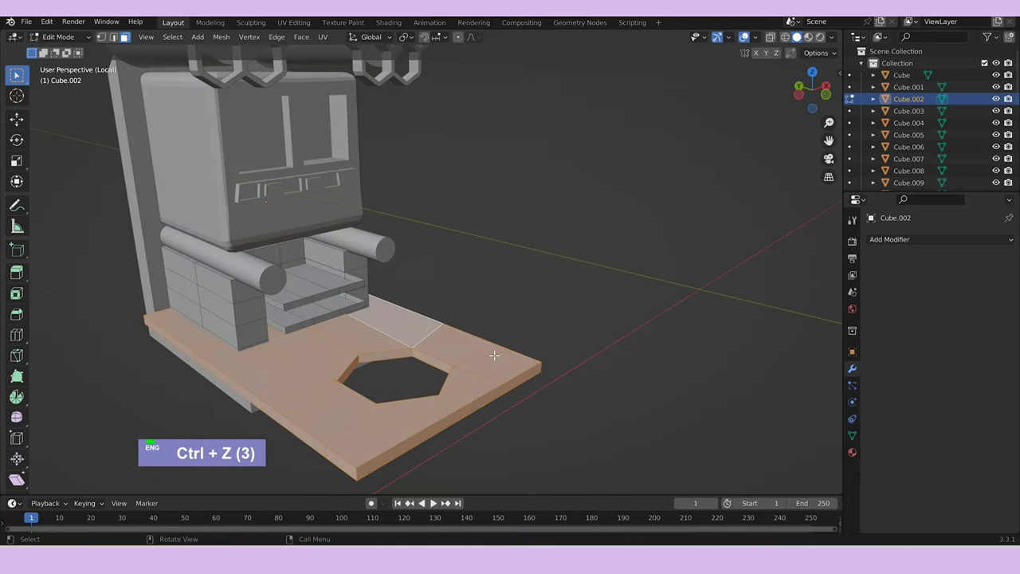
key(ctrl+b)
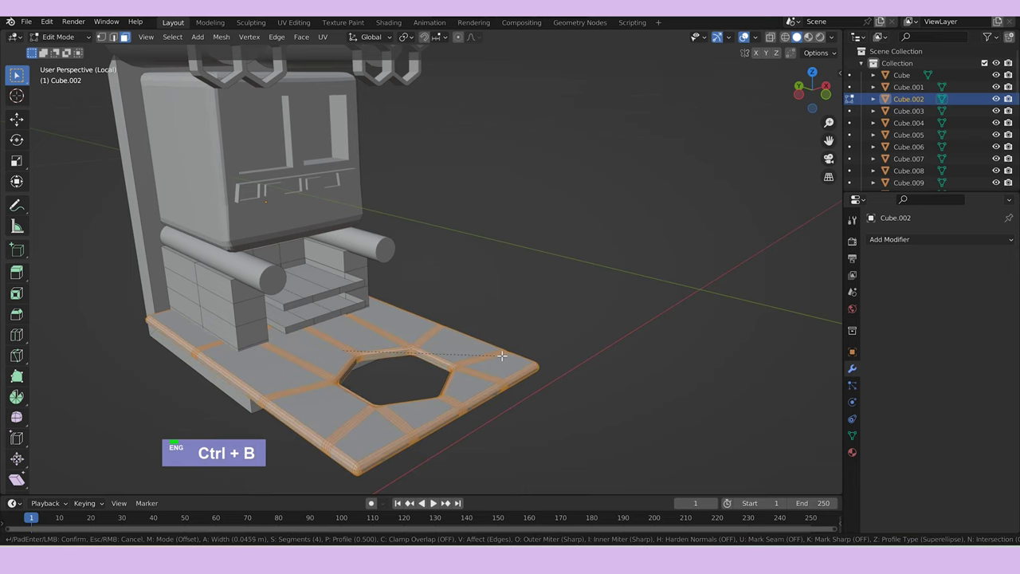
scroll(up, 3)
scroll(down, 3)
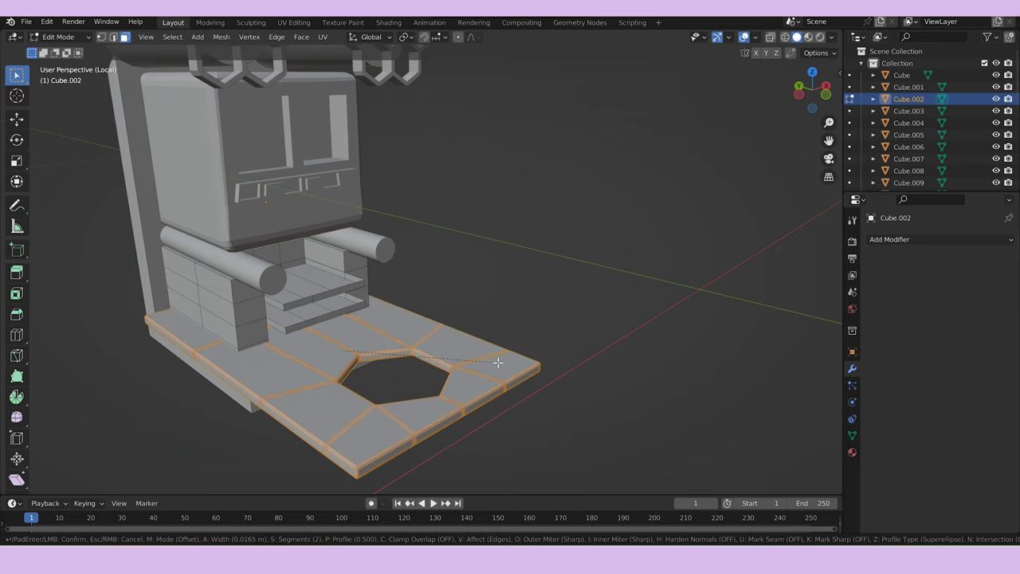
key(Tab)
Exit Local View to bring the whole shop room back into view.
scroll(down, 3)
key(/)
middle_click(684, 250)
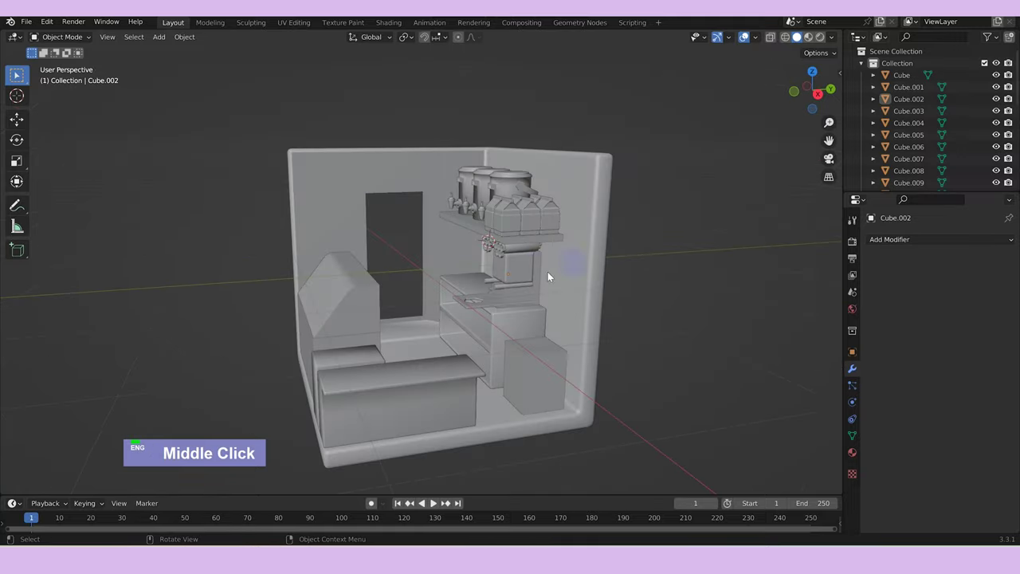
Select the machine's roller and two honeycomb pieces and isolate them in local view.
scroll(up, 3)
click(669, 307)
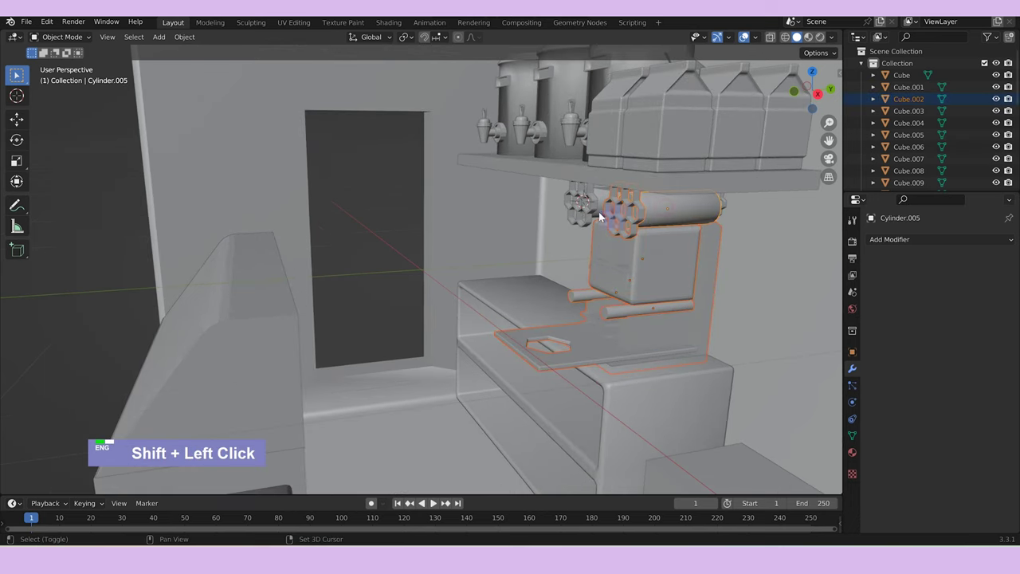
middle_click(634, 212)
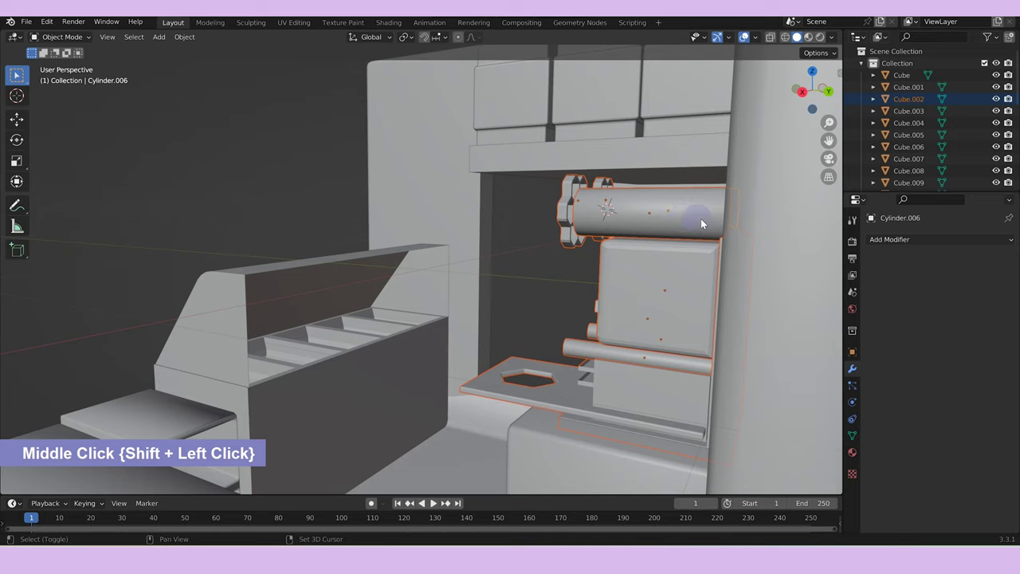
click(763, 231)
middle_click(748, 223)
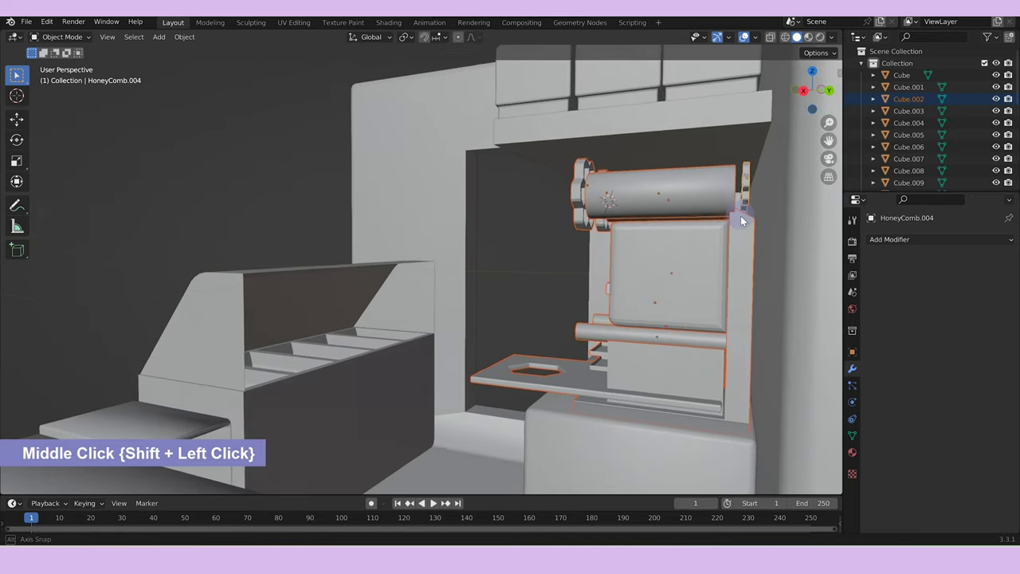
click(746, 218)
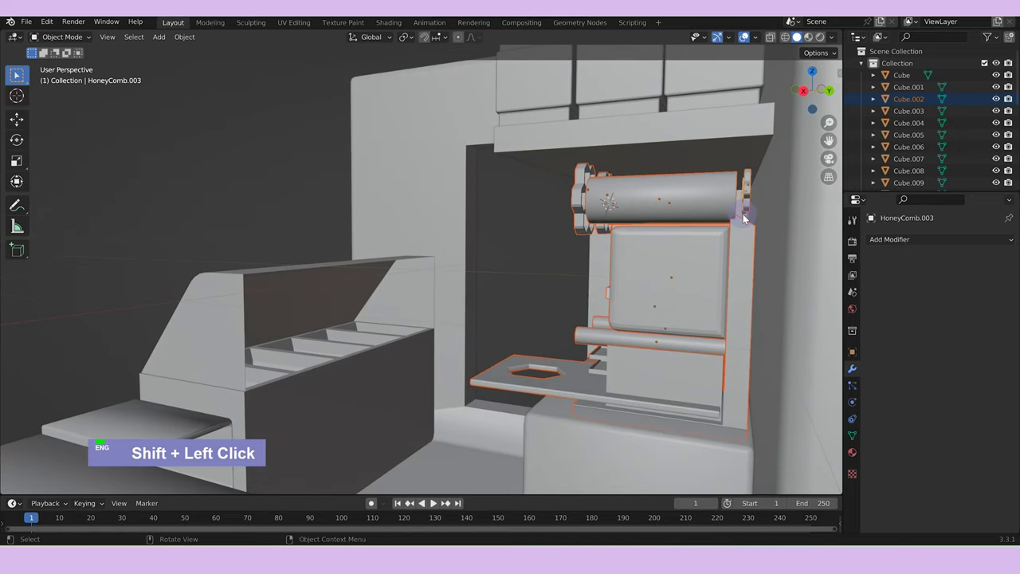
key(/)
middle_click(761, 231)
double_click(609, 179)
click(594, 176)
Nudge the parts along Y, join them into one object (Ctrl+J) and leave local view.
text(gy)
scroll(down, 3)
text(gy)
middle_click(622, 398)
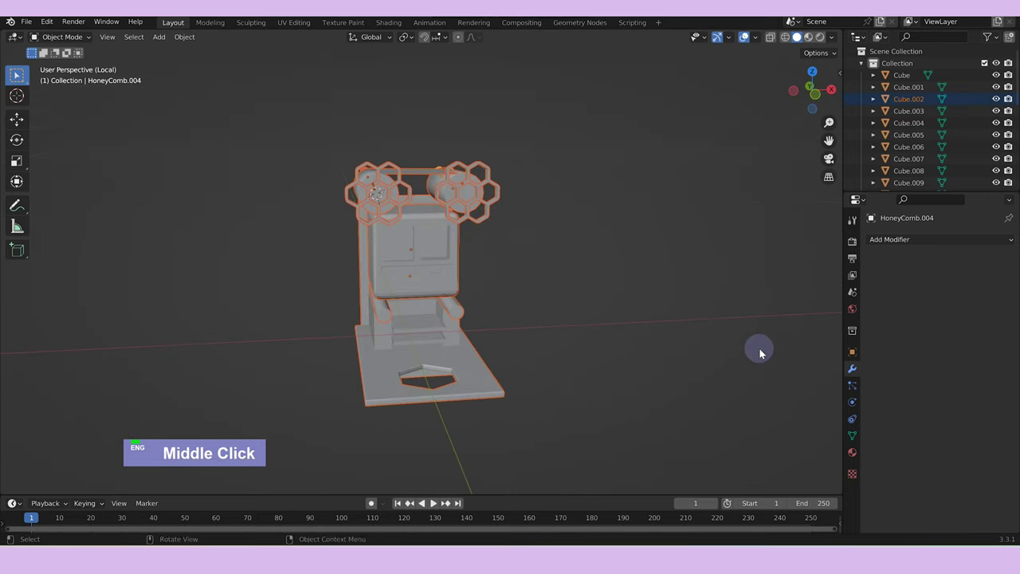
key(ctrl+j)
middle_click(721, 331)
text(/)
scroll(down, 3)
Shrink the joined machine slightly and slide it along Y and Z to sit on the counter.
middle_click(638, 379)
text(gz)
text(s)
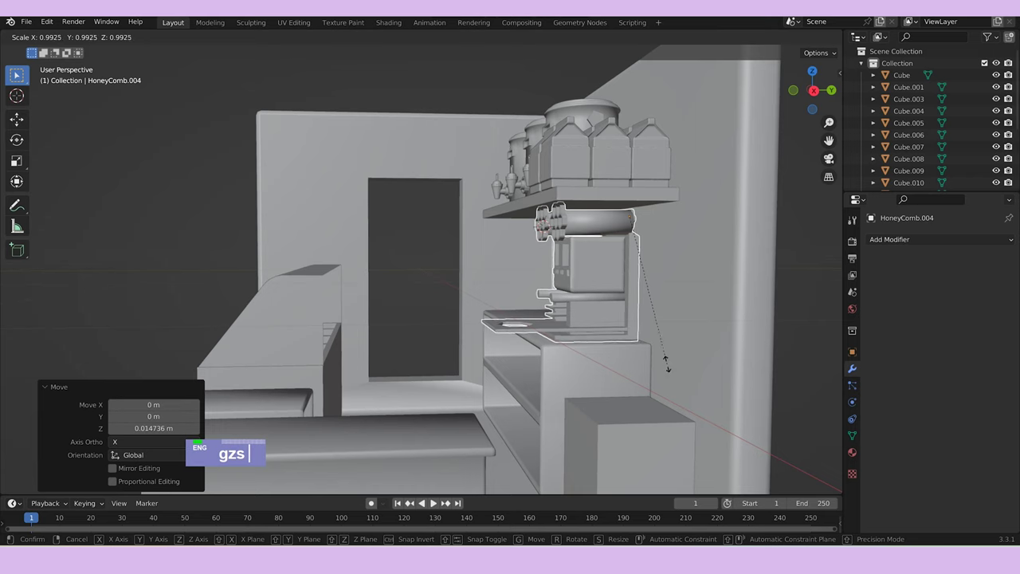
middle_click(671, 345)
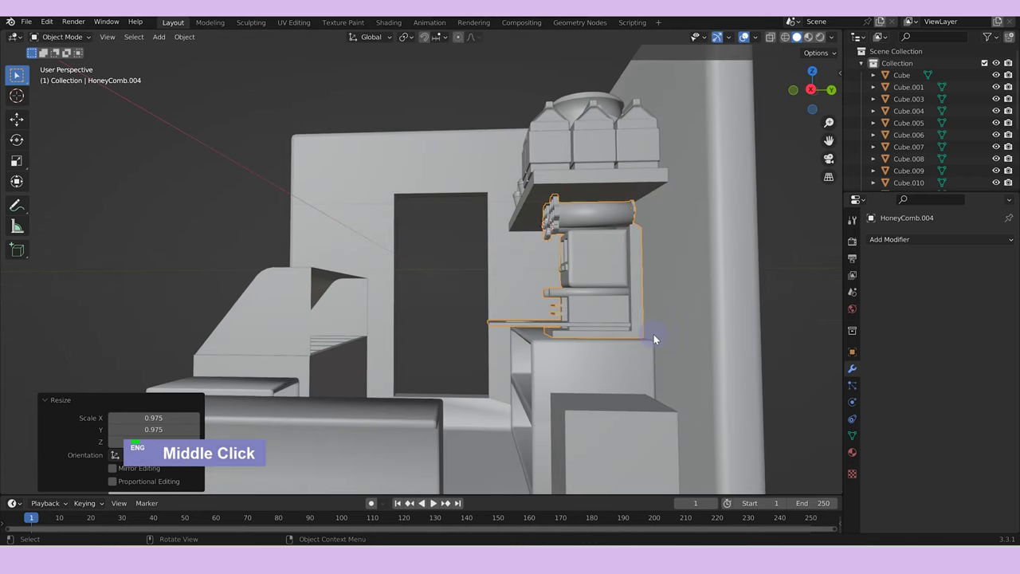
text(gy)
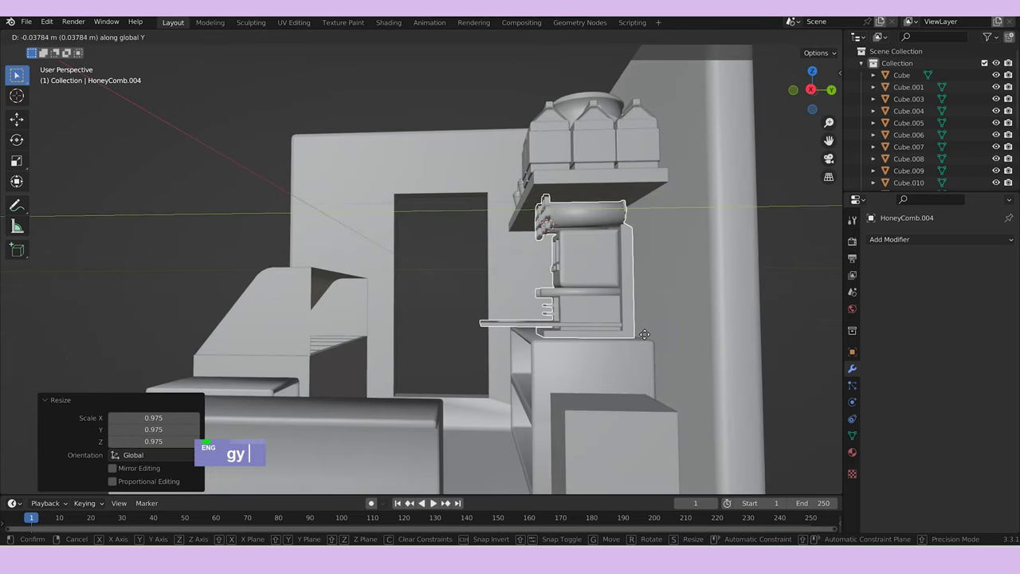
middle_click(687, 414)
scroll(down, 3)
middle_click(548, 357)
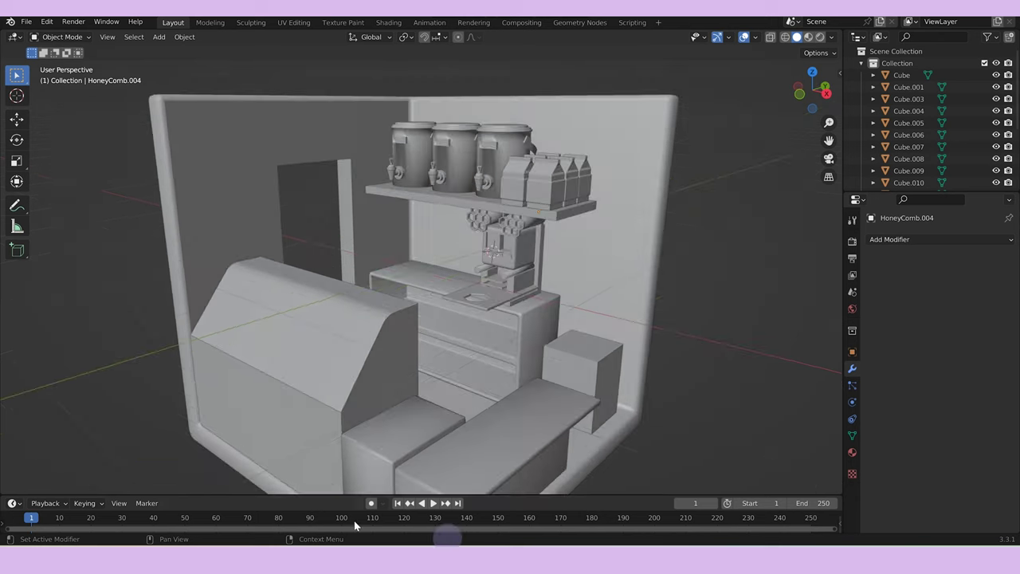
text(a)
text(a)
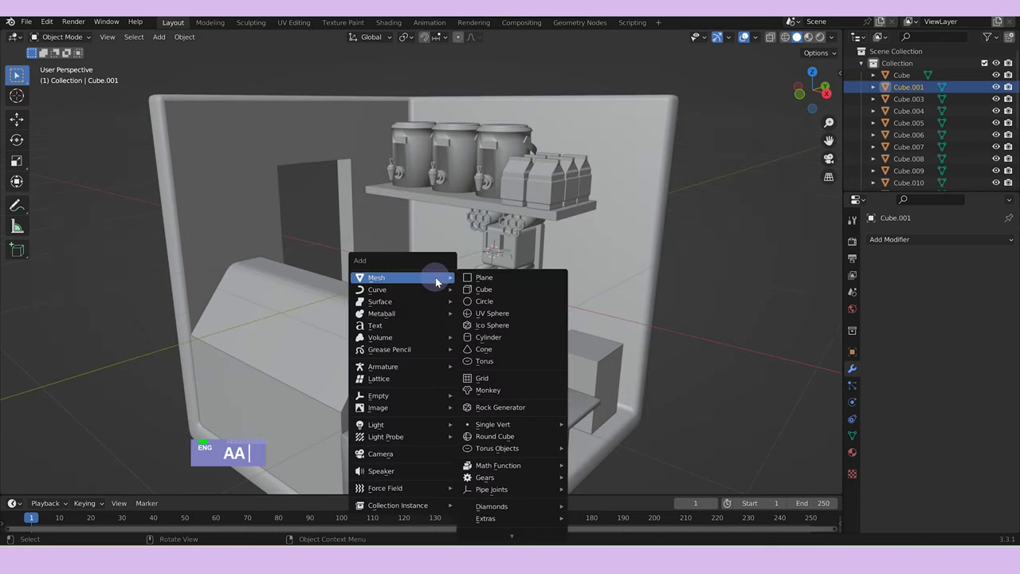
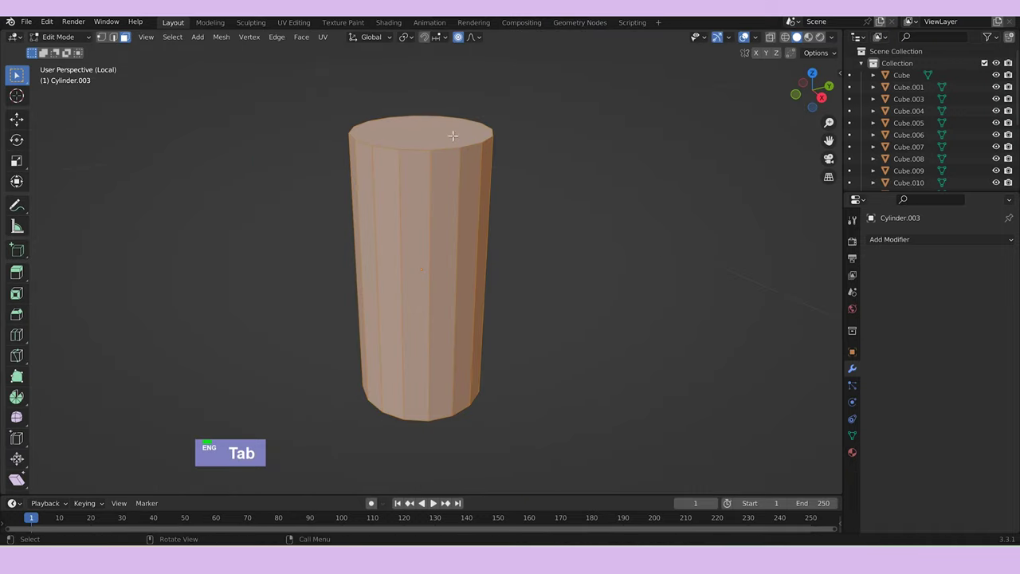
Extrude and scale the new cylinder's top face into a tapered shoulder and narrow neck.
scroll(down, 3)
text(e)
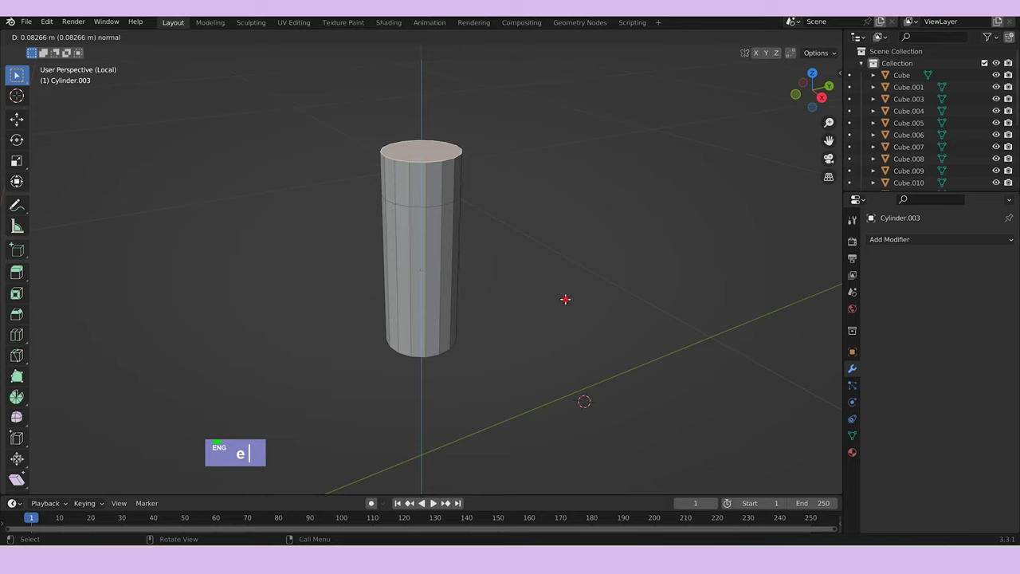
text(s)
text(o)
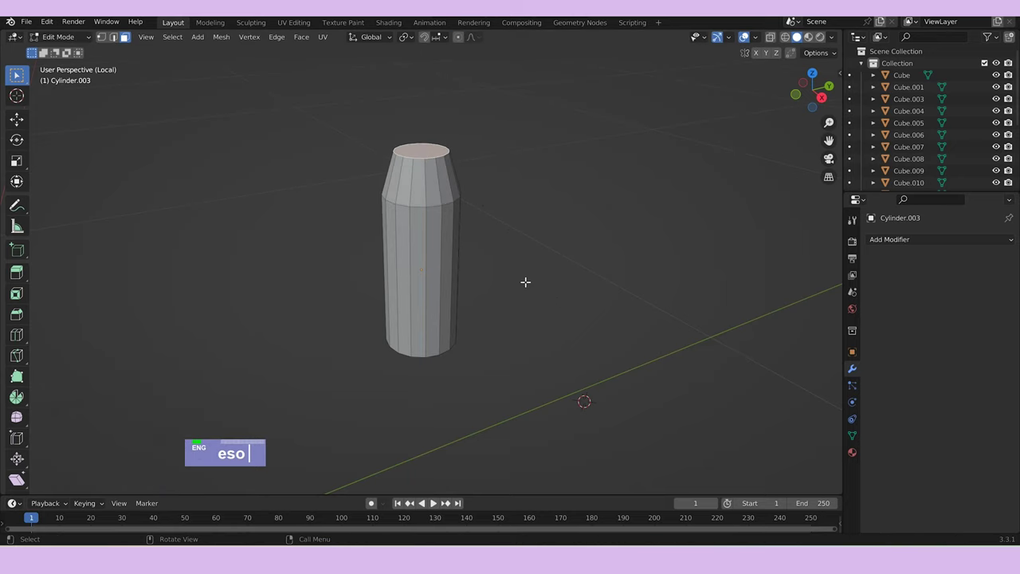
text(e)
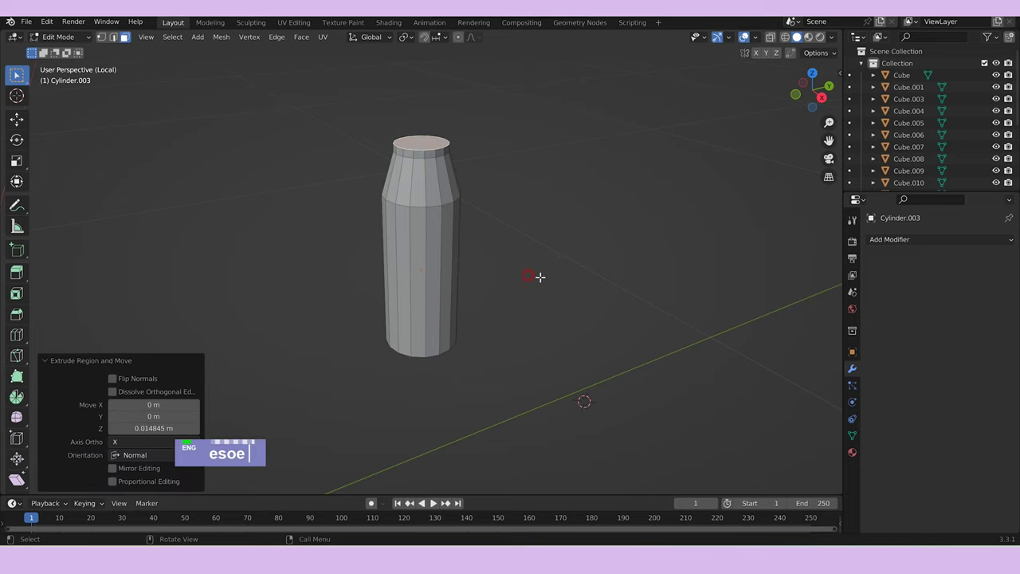
text(s)
text(e)
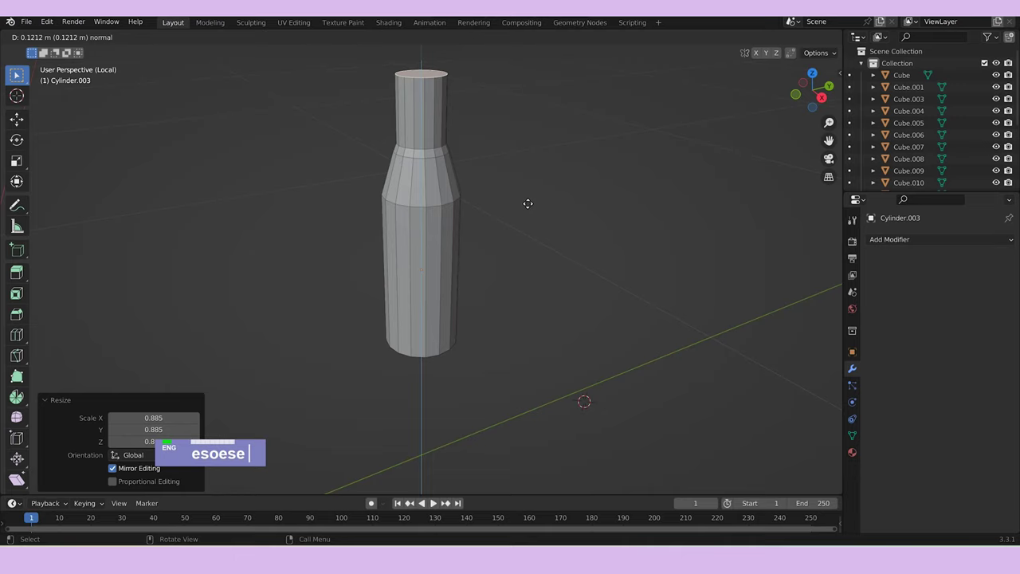
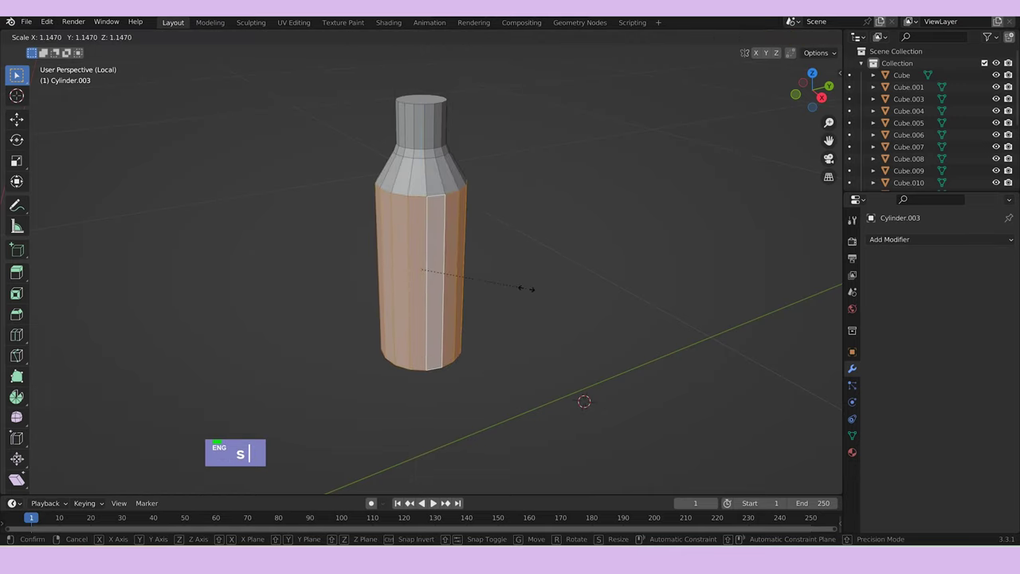
text(|)
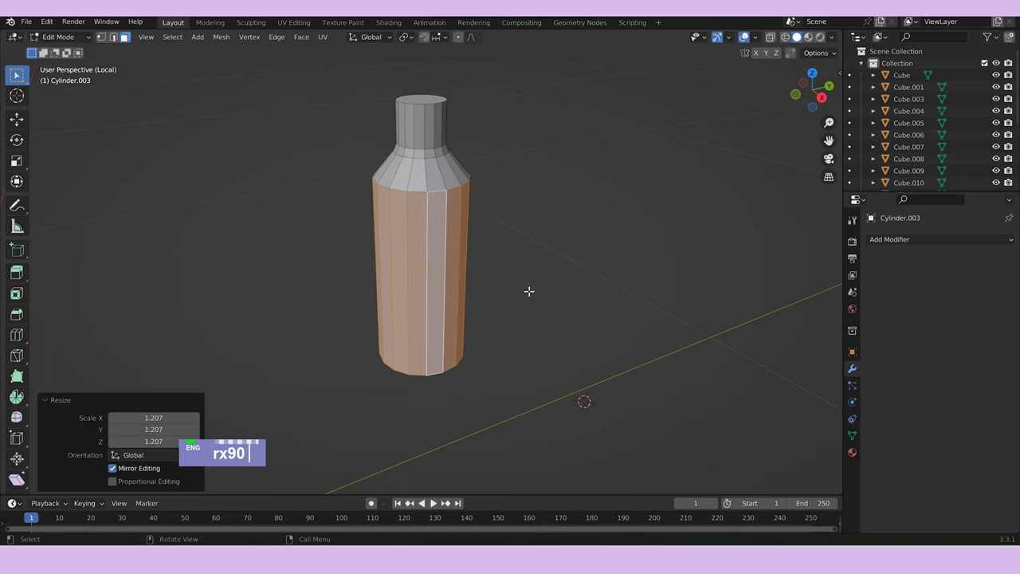
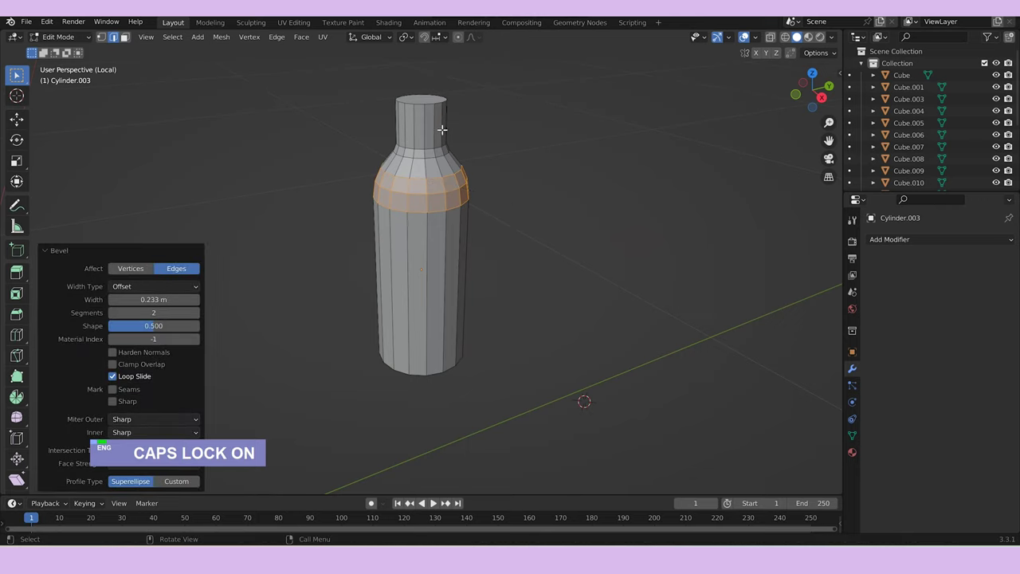
In side view, extrude raised rings up the bottle's narrow neck.
key(Tab)
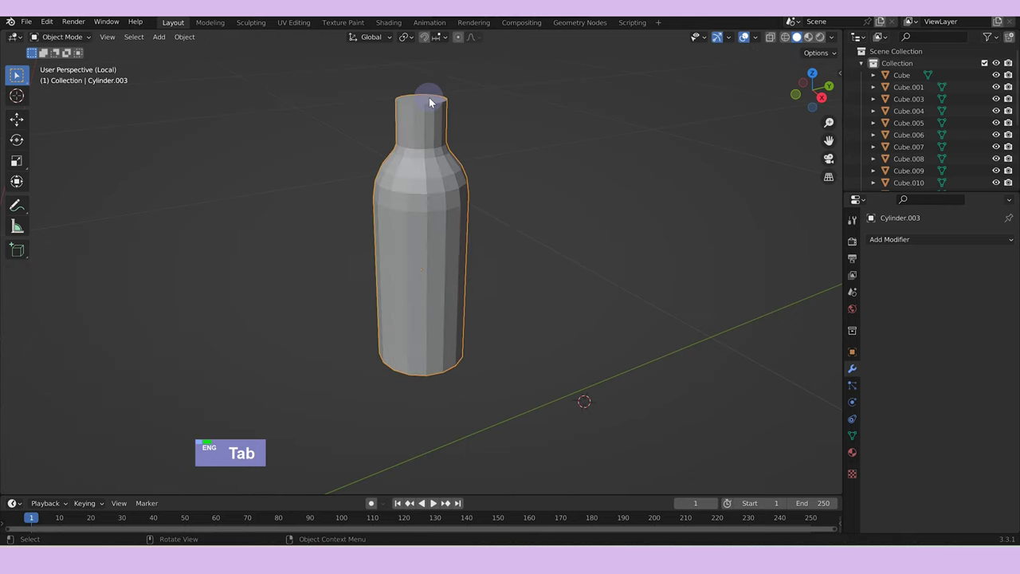
key(Tab)
text(3)
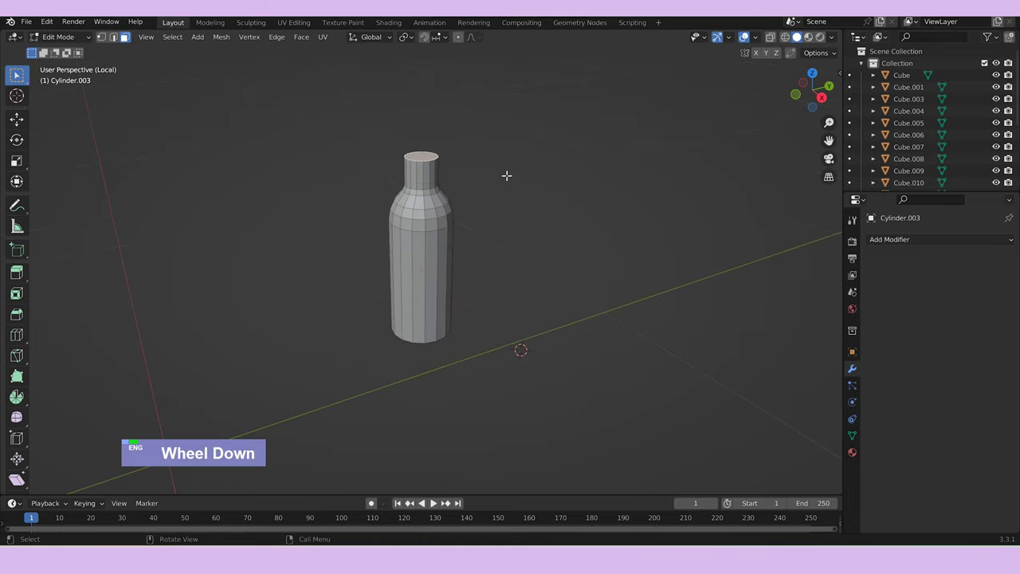
text(z)
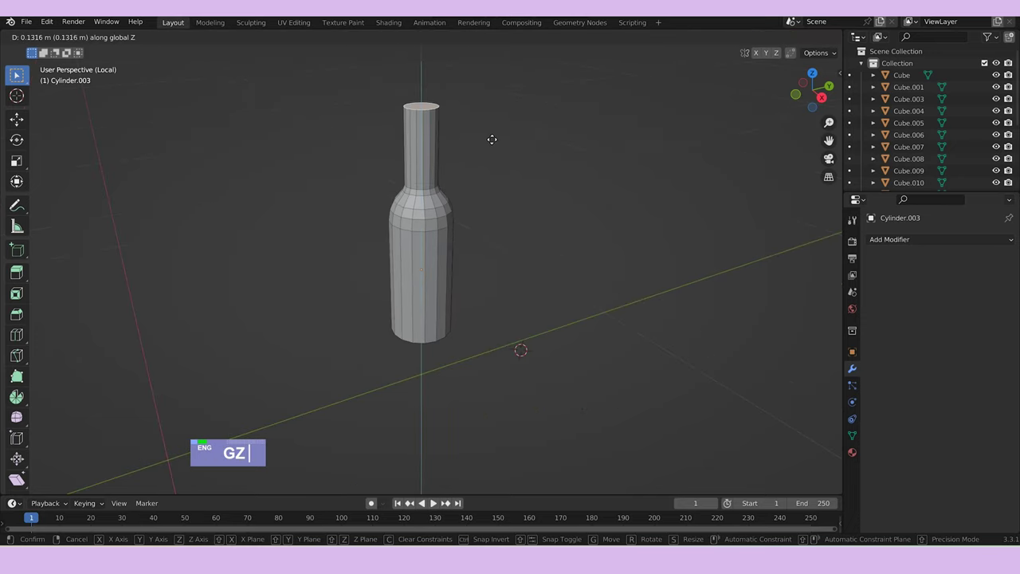
text(s)
text(e)
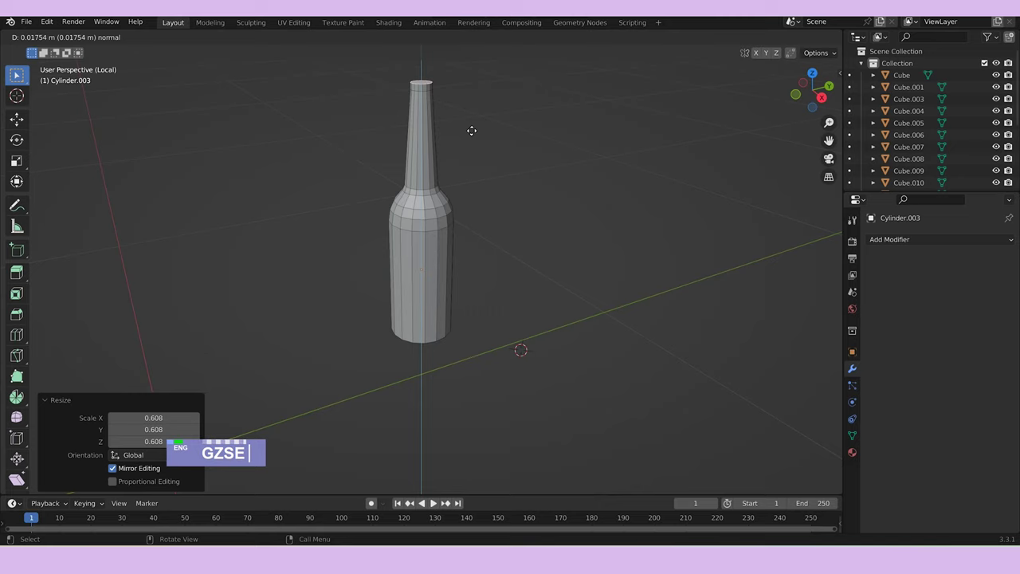
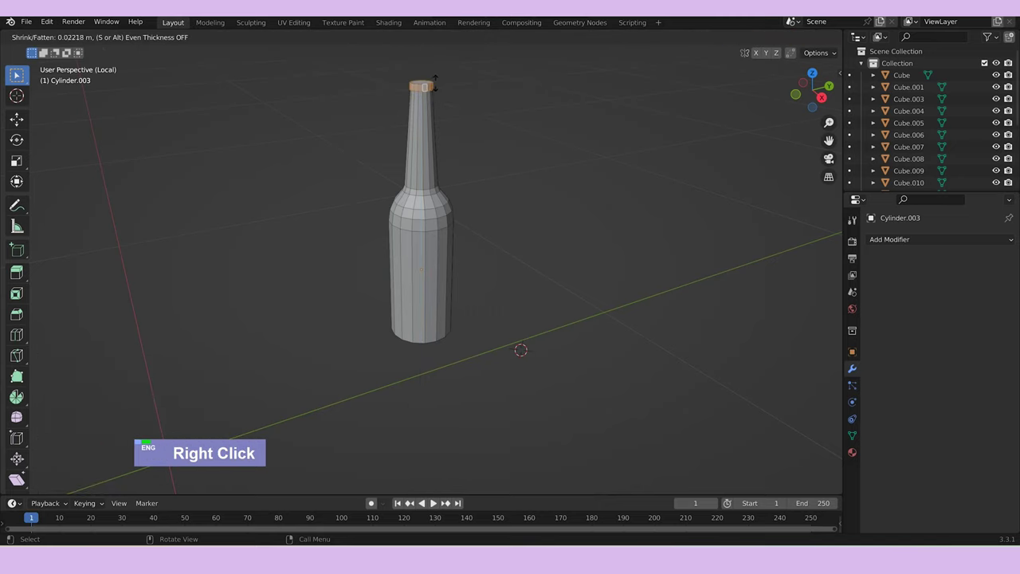
scroll(up, 3)
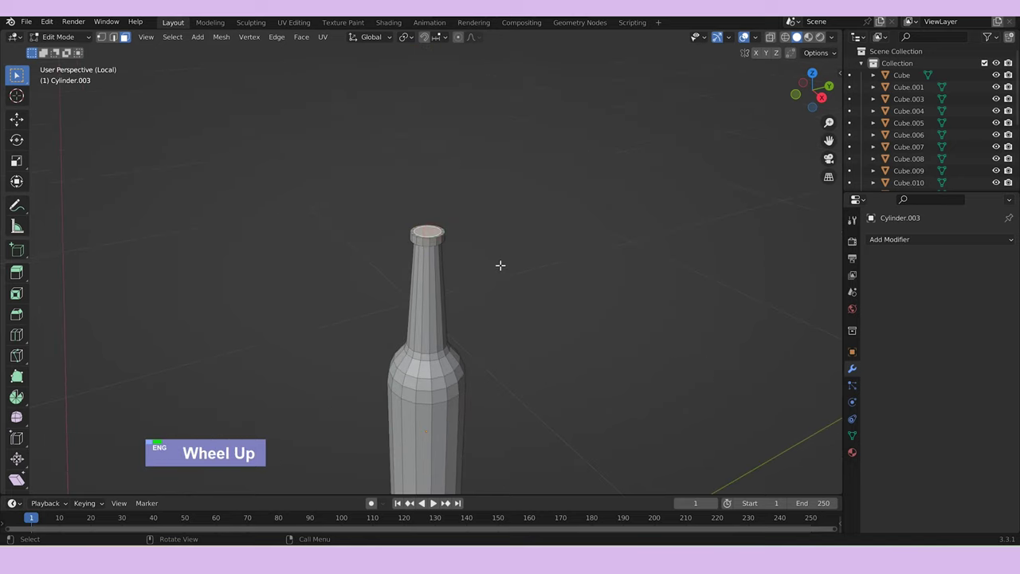
text(e)
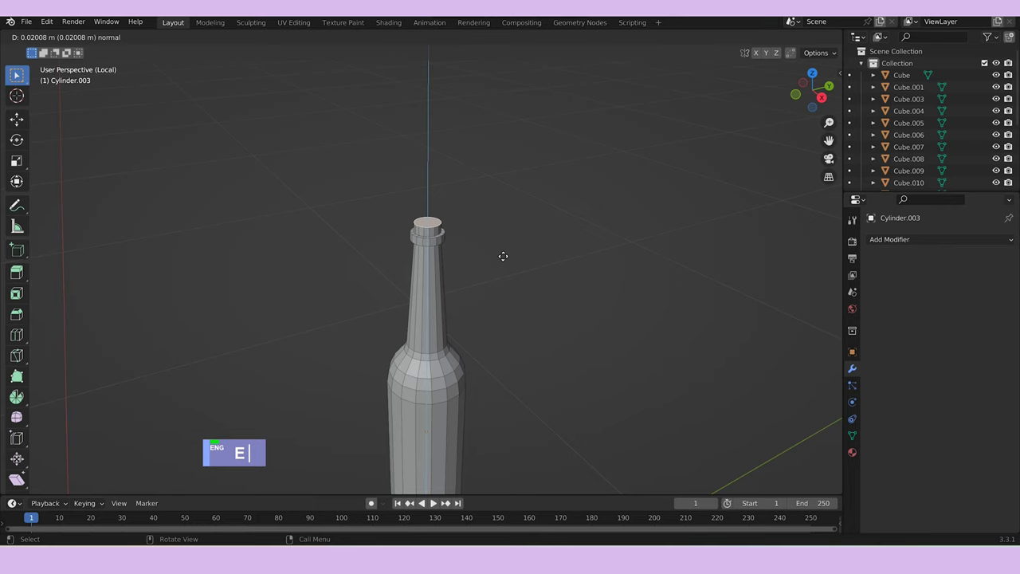
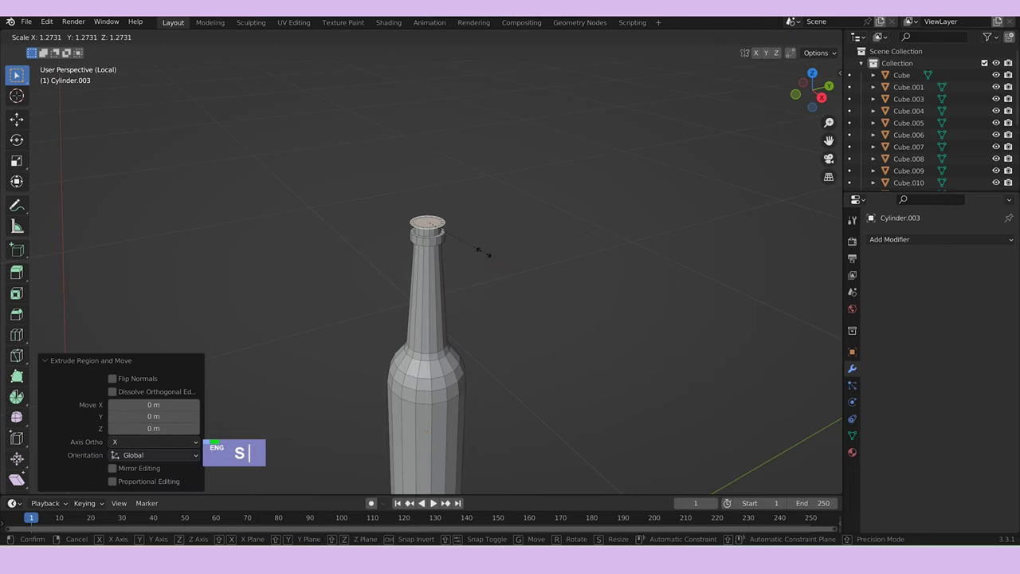
text(e)
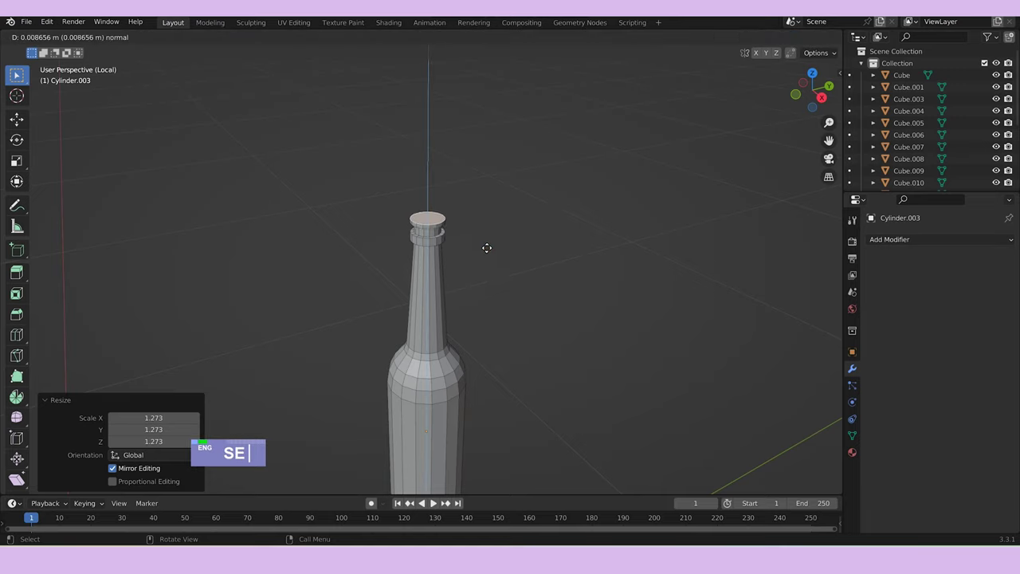
Inset, extrude and bevel the top into a wide flat cap, stretched along X and shifted in Y.
text(i)
text(e)
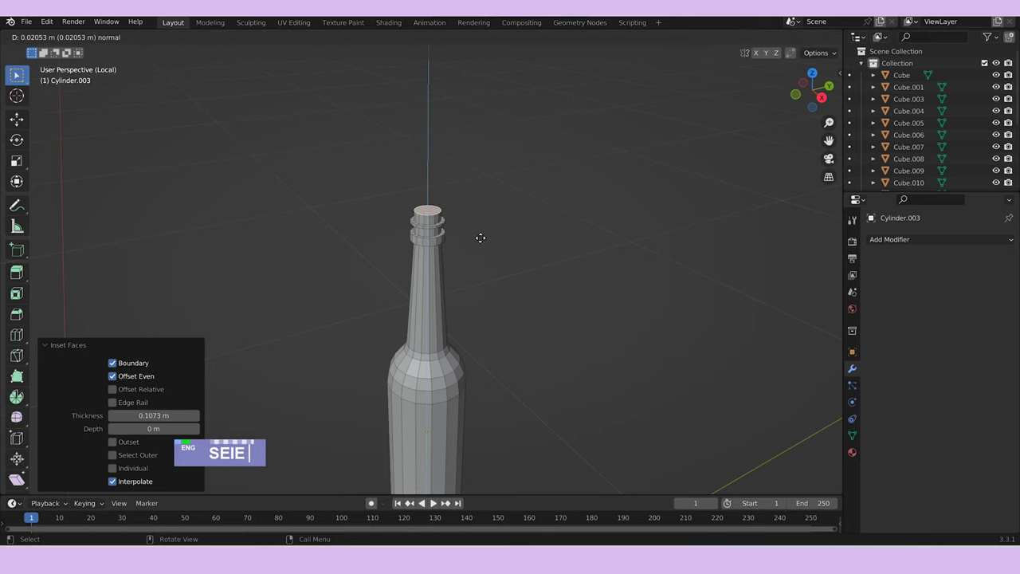
key(ctrl+b)
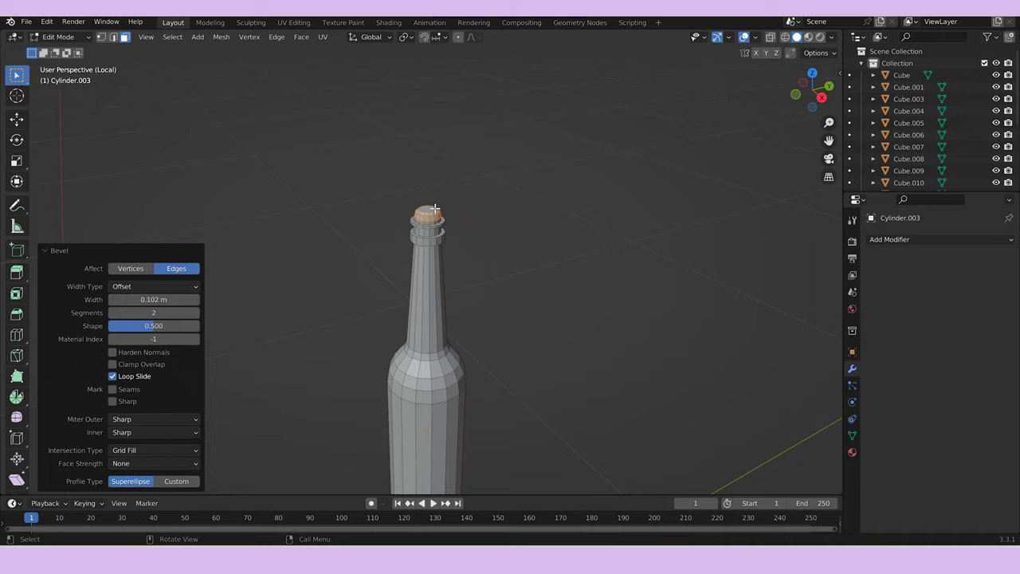
text(e)
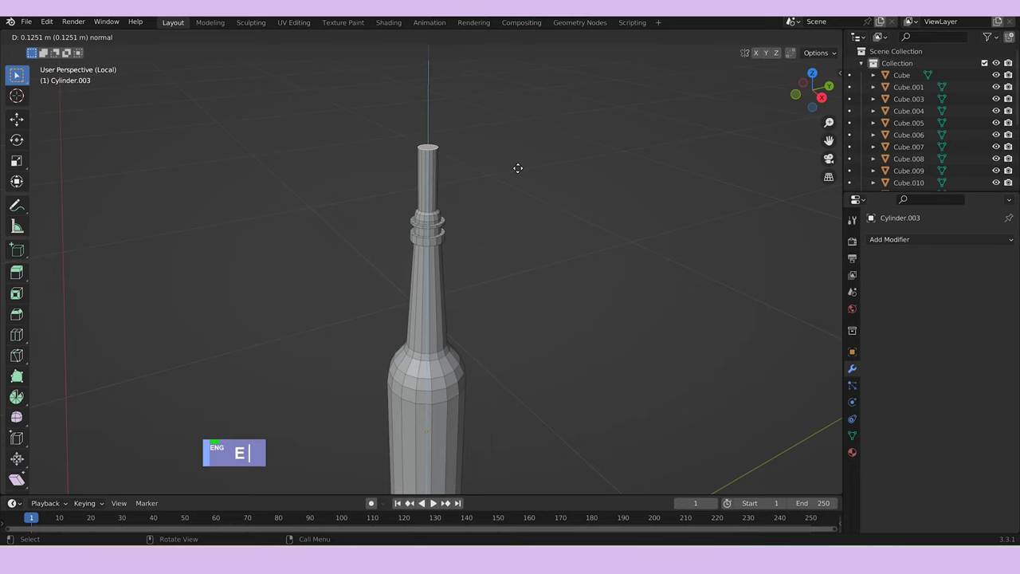
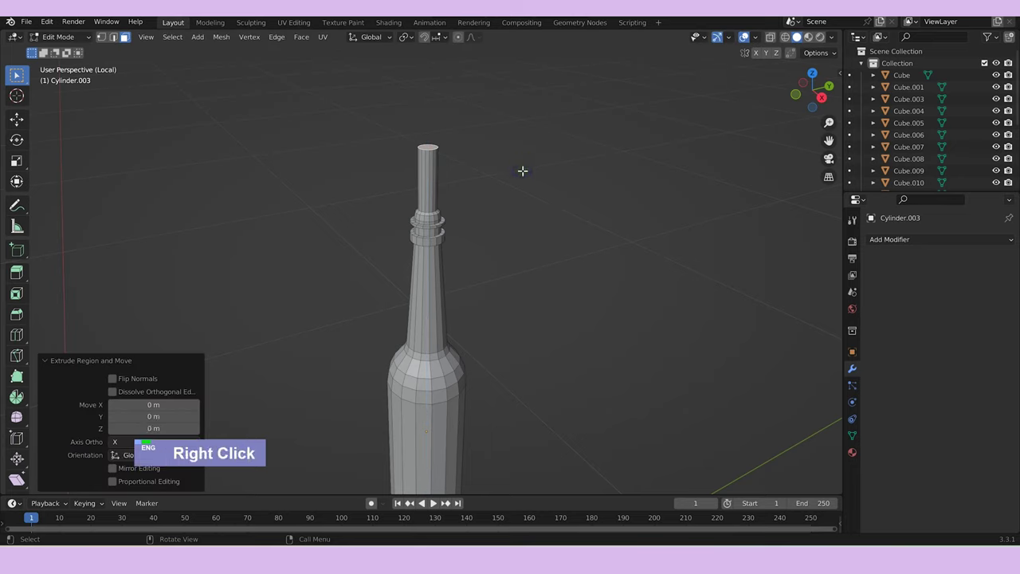
text(se)
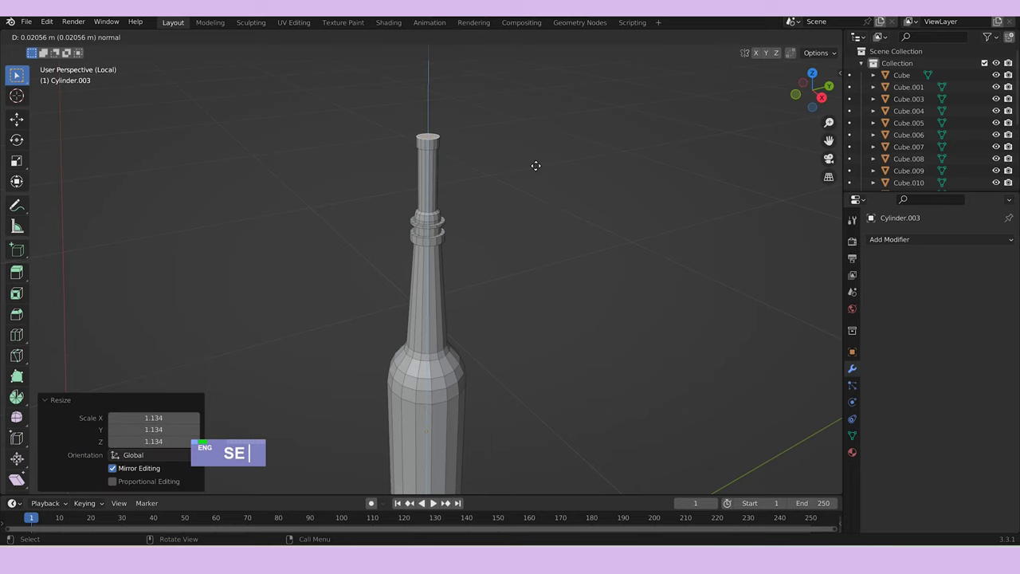
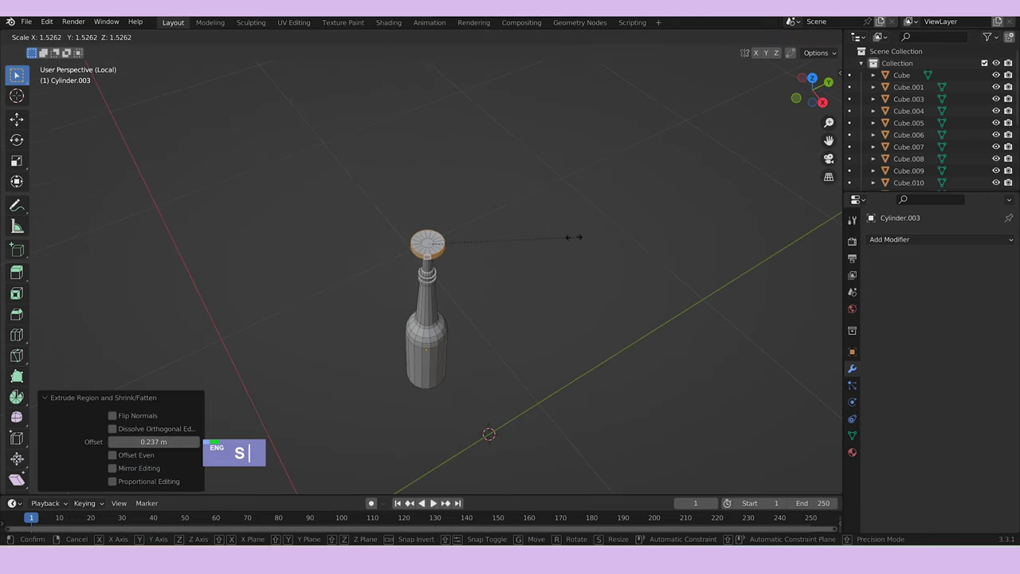
text(sx)
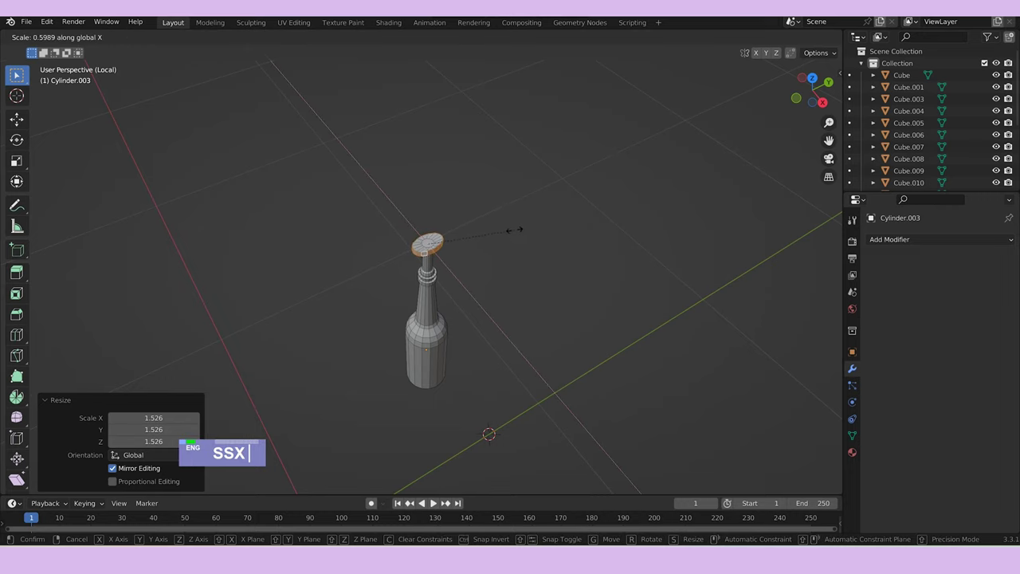
text(gxy)
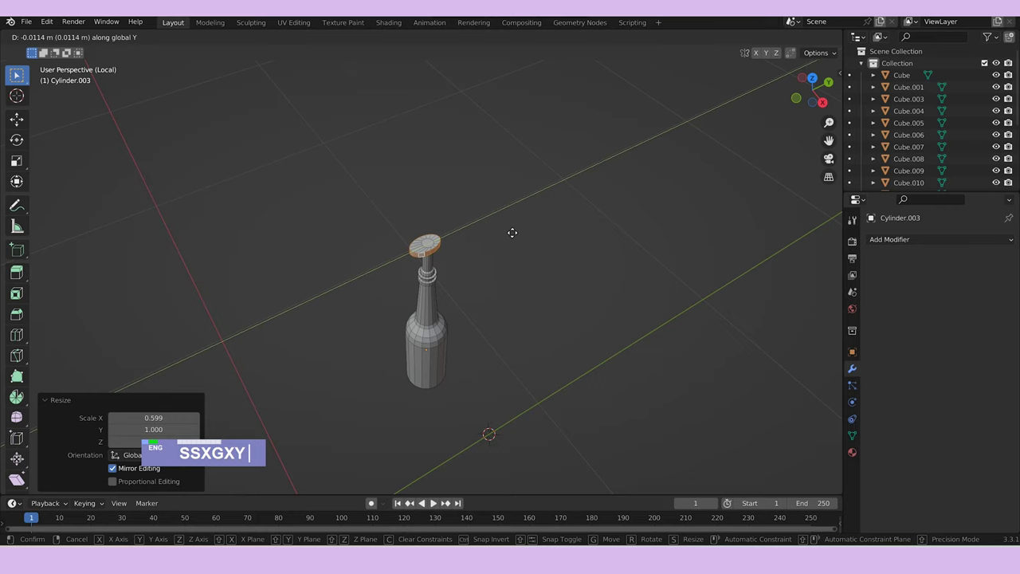
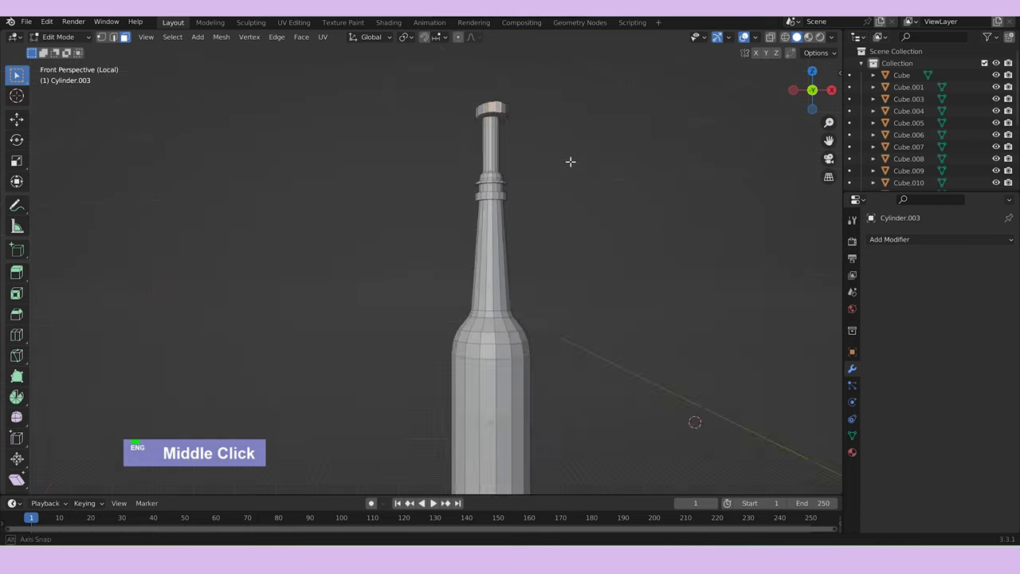
Extrude the spout tip and move it downward, then inspect the bottle and return to its body faces.
text(e)
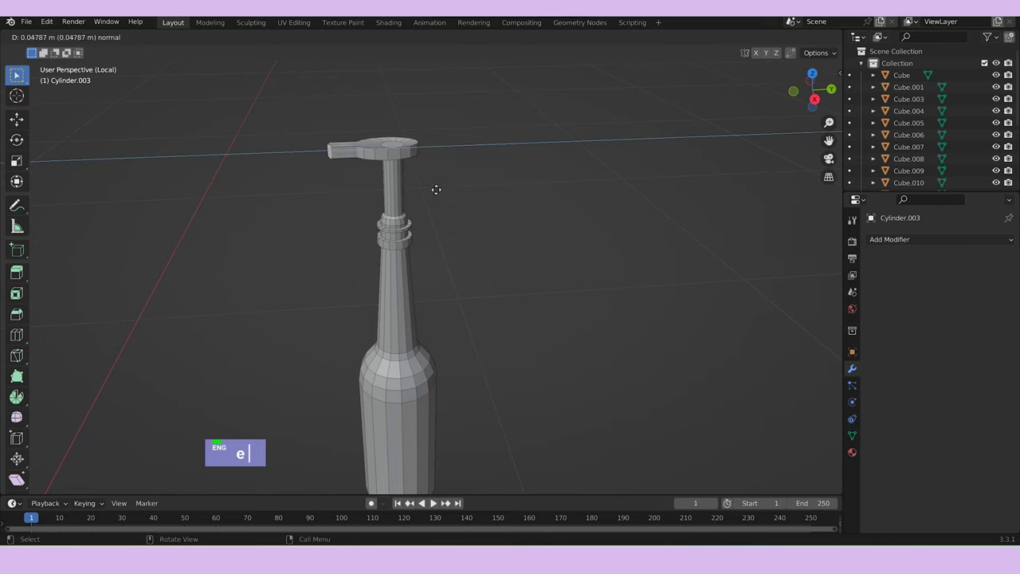
text(g)
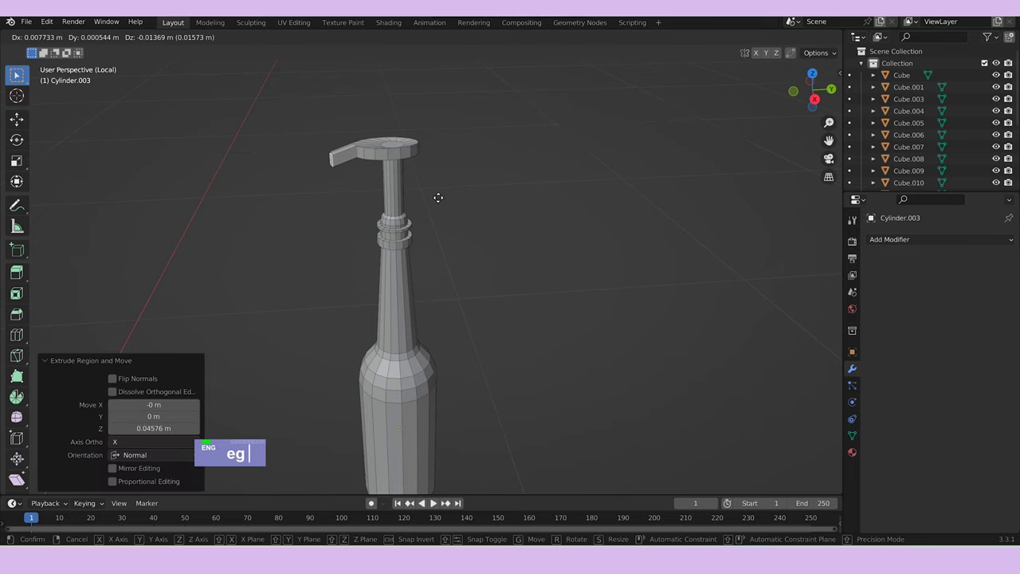
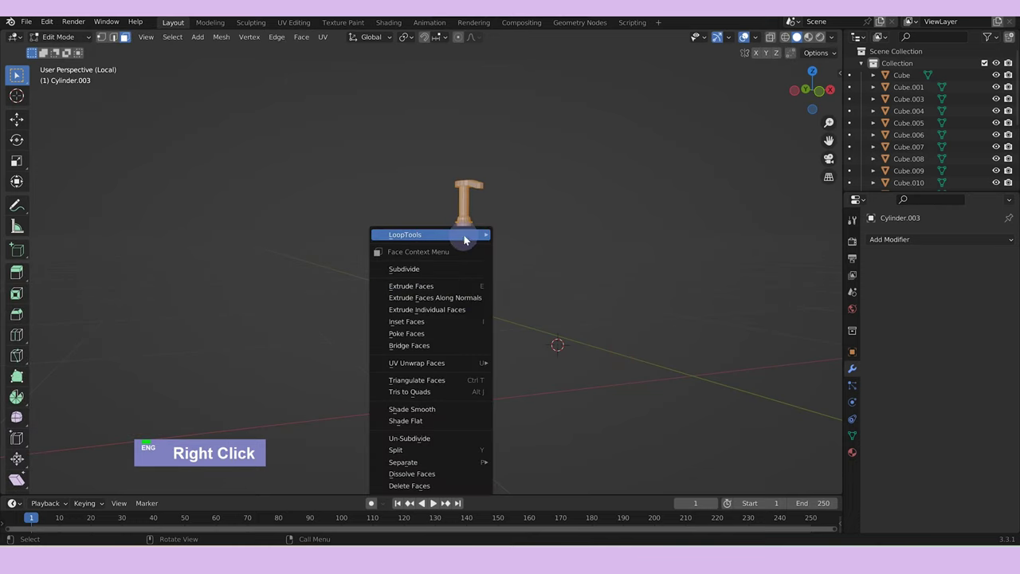
key(Tab)
middle_click(522, 334)
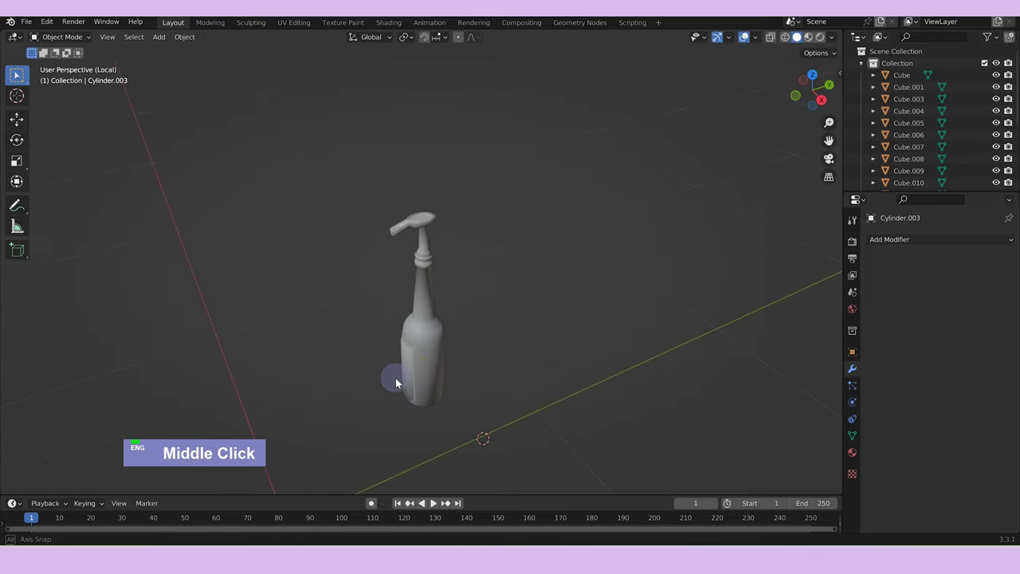
scroll(up, 3)
middle_click(540, 395)
key(Tab)
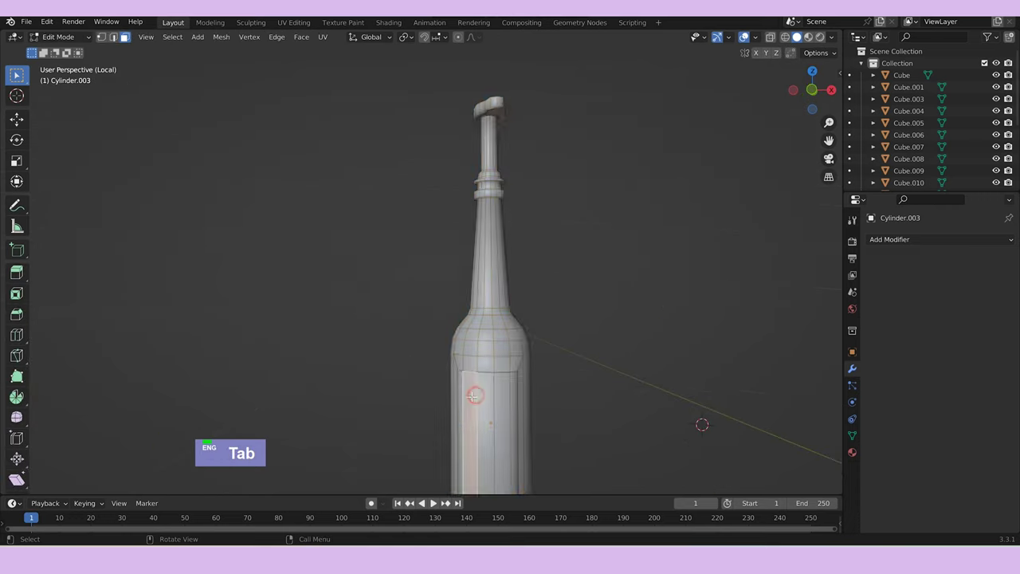
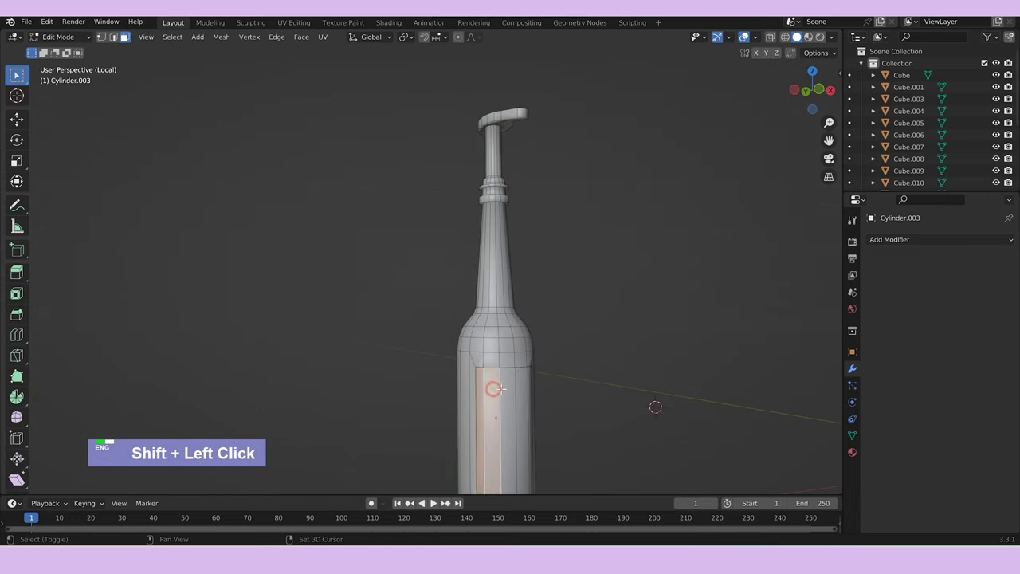
scroll(up, 3)
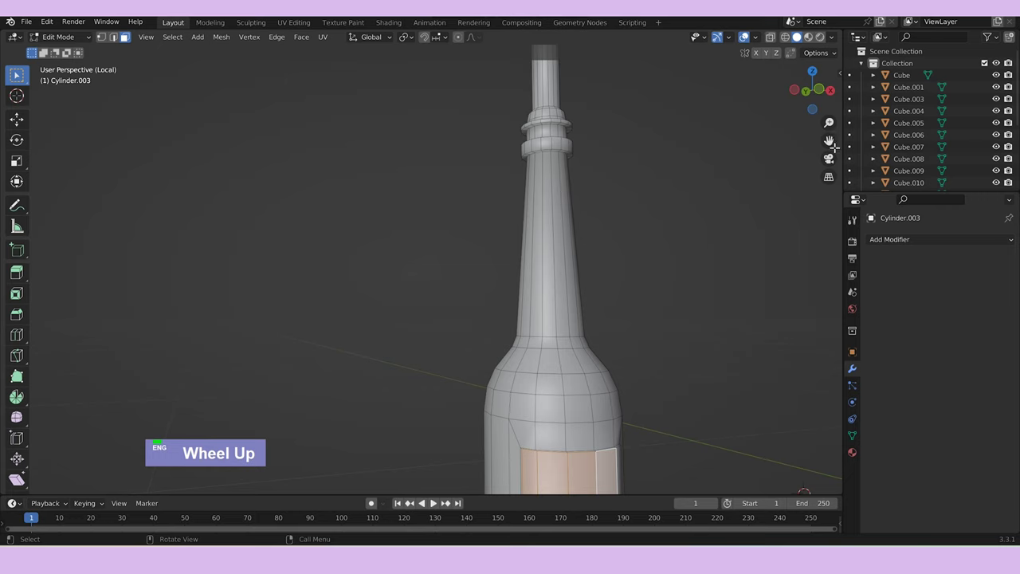
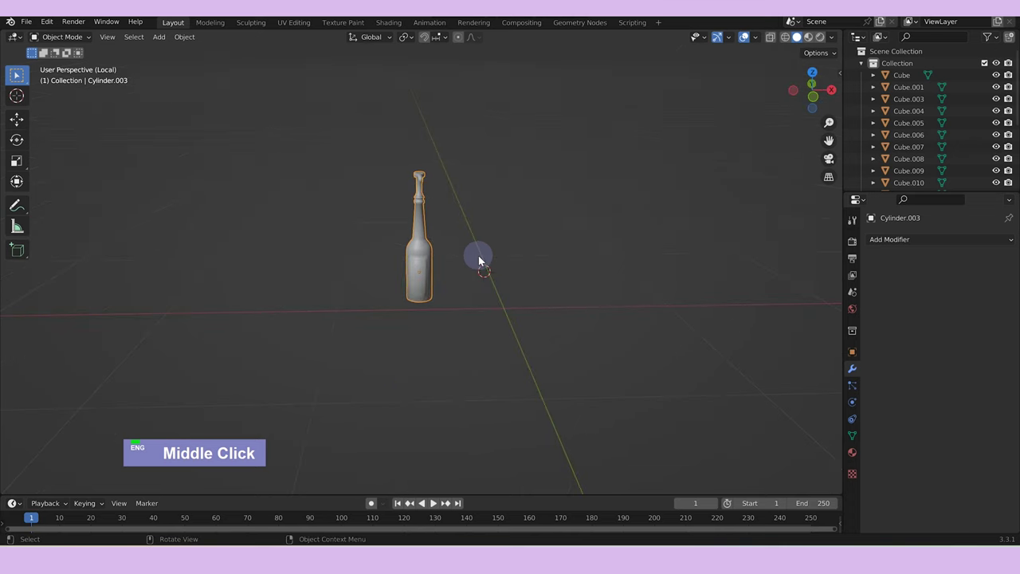
In local view, scale the bottle down and lower it along Z onto the counter.
text(/)
text(s)
text(gz)
text(s)
text(gz)
scroll(up, 3)
middle_click(620, 296)
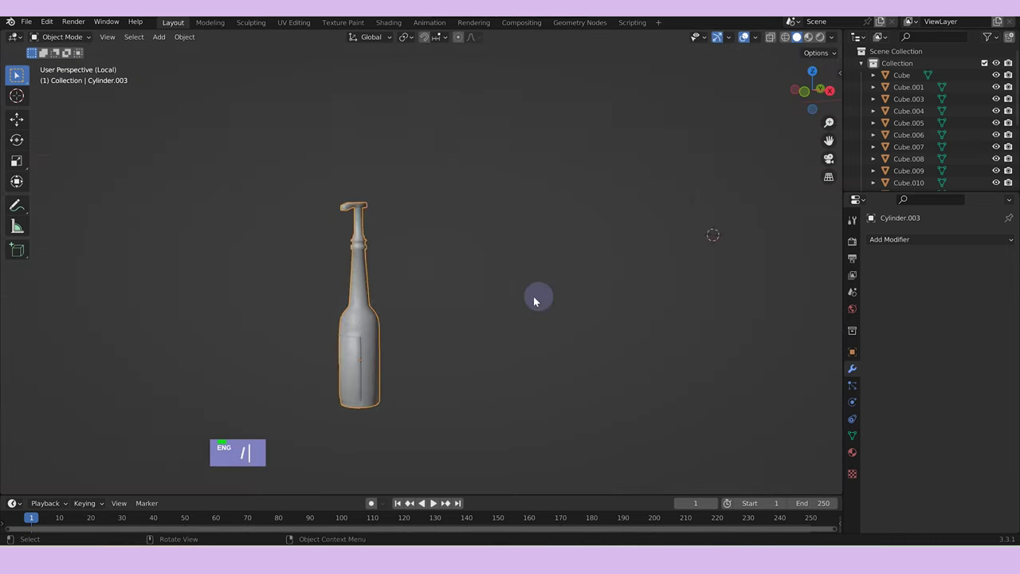
key(/)
Give the bottle an Array modifier with Count 6, Relative Offset X 1.3, and apply it.
scroll(down, 3)
middle_click(537, 342)
double_click(958, 243)
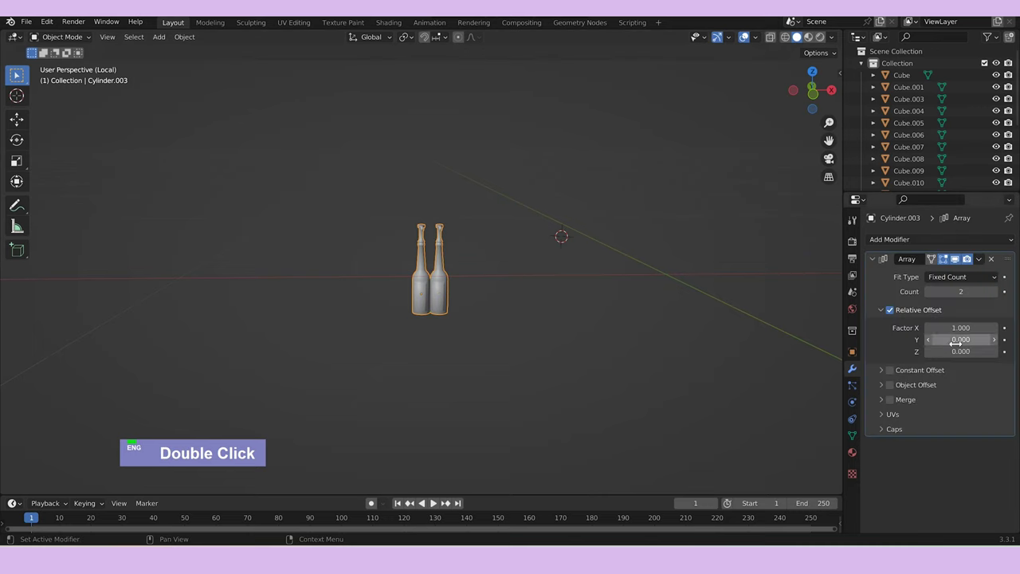
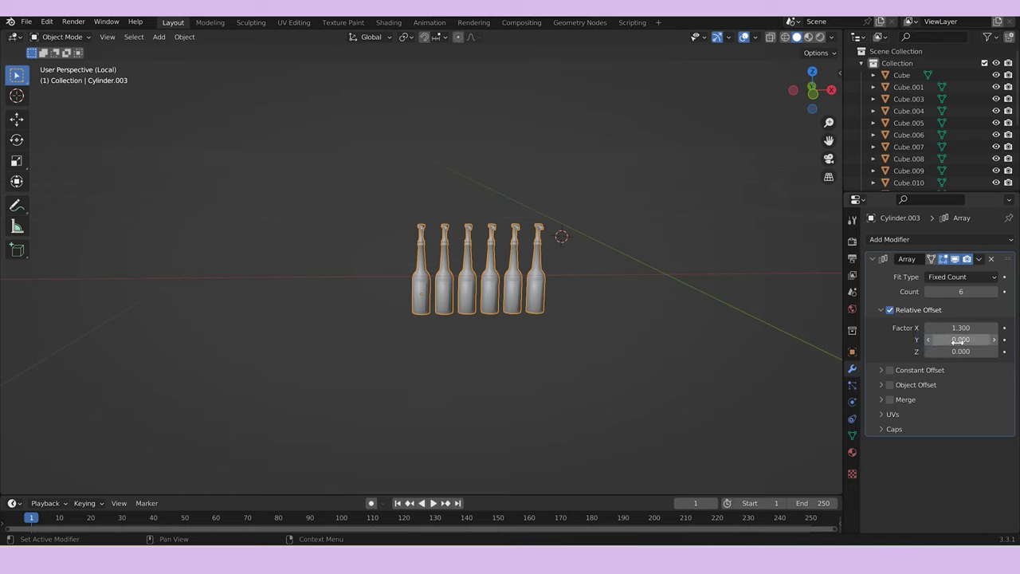
key(ctrl+z)
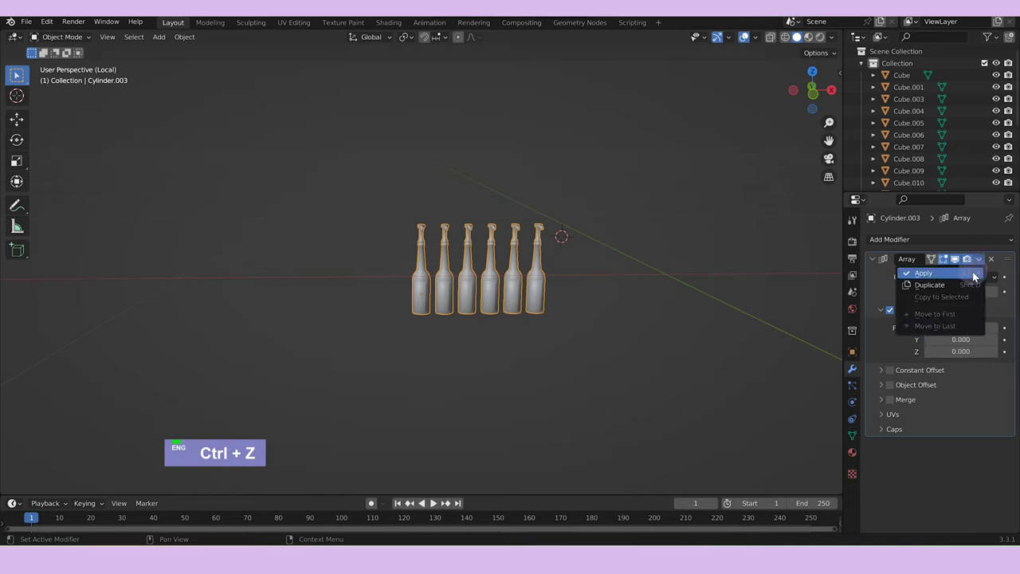
scroll(down, 3)
double_click(485, 283)
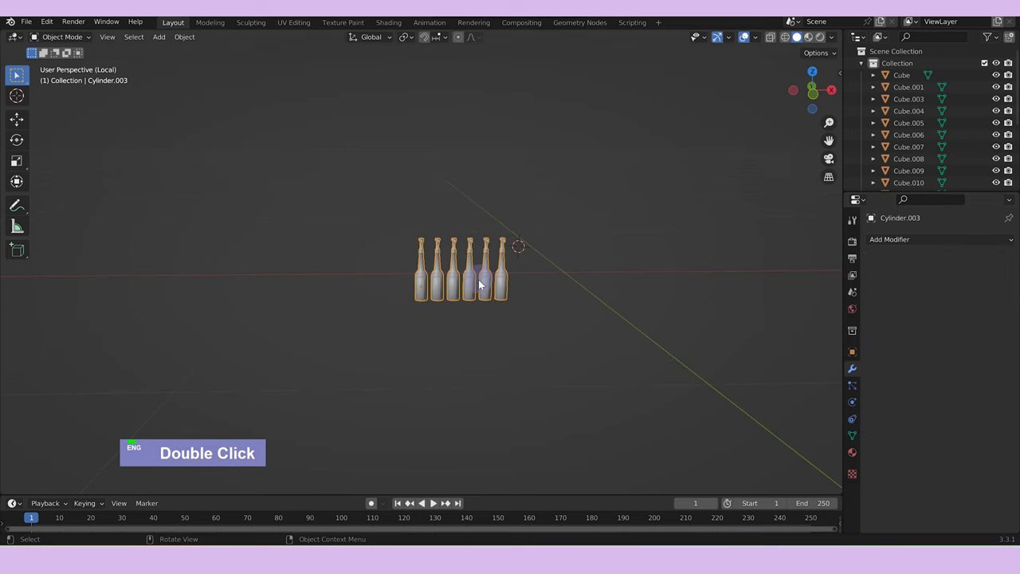
Slide the bottle row onto the counter shelf and duplicate a second row behind it along Y.
text(/)
scroll(down, 3)
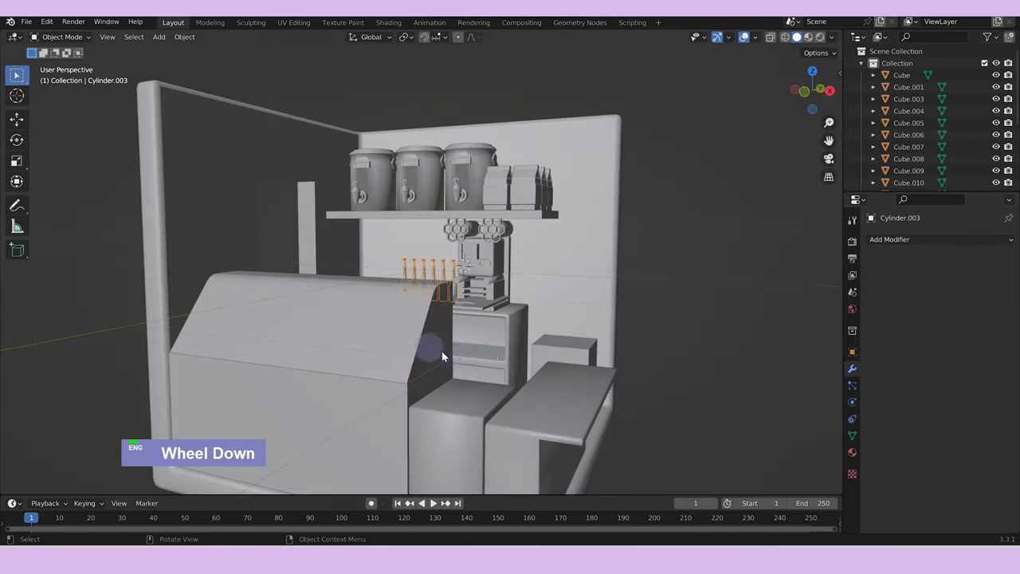
middle_click(499, 352)
text(gy)
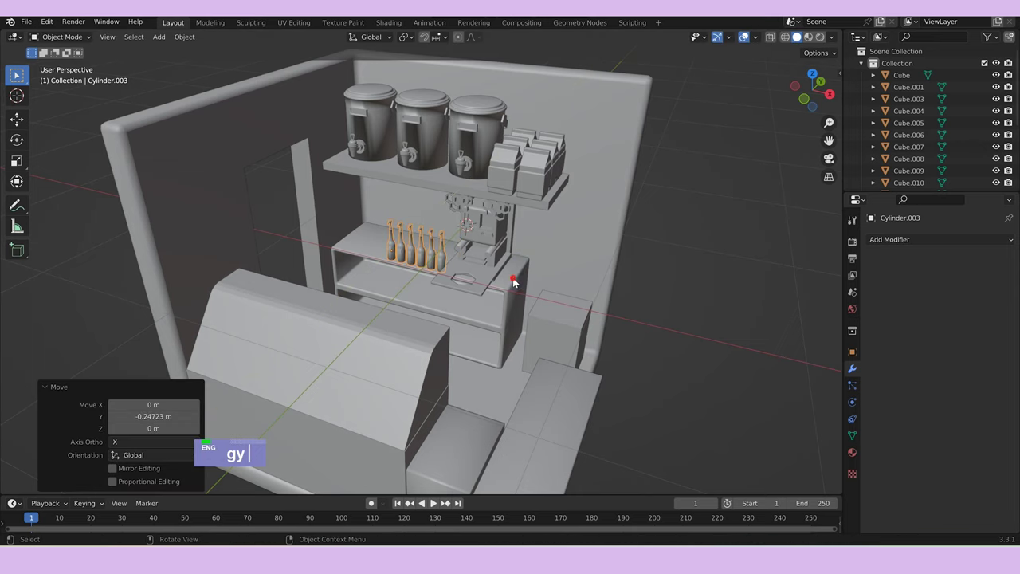
text(gx)
scroll(up, 3)
text(gygxd)
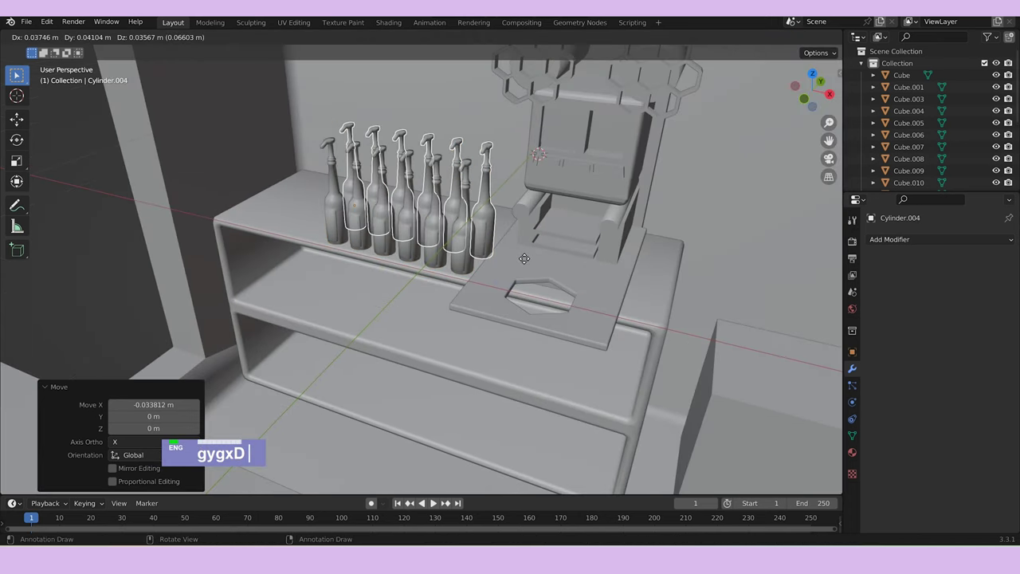
text(y)
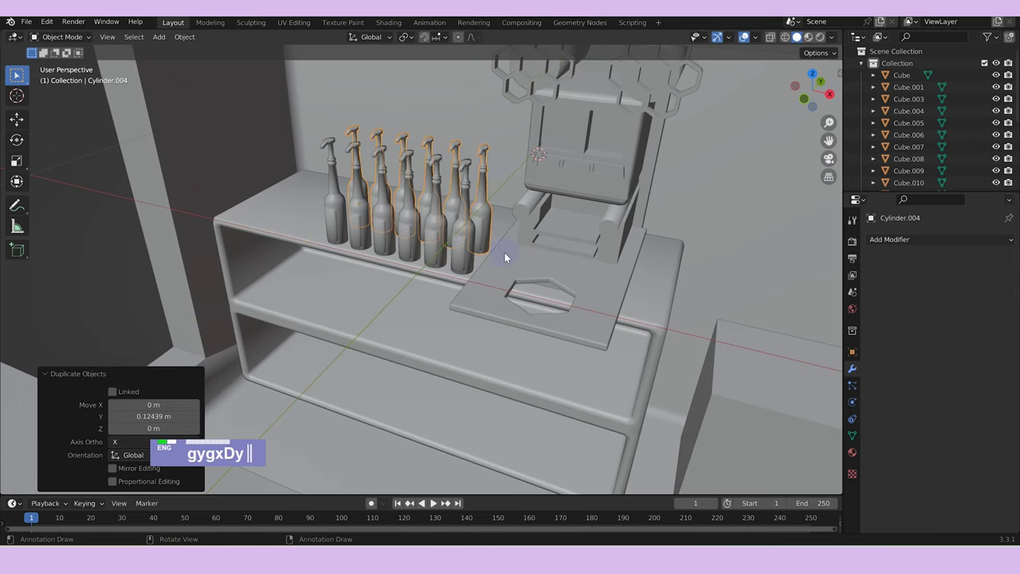
text(dgy)
Isolate one bottle row, shift it along Y and Z, and select the front bottle's pump head.
click(486, 235)
double_click(459, 251)
key(/)
middle_click(587, 317)
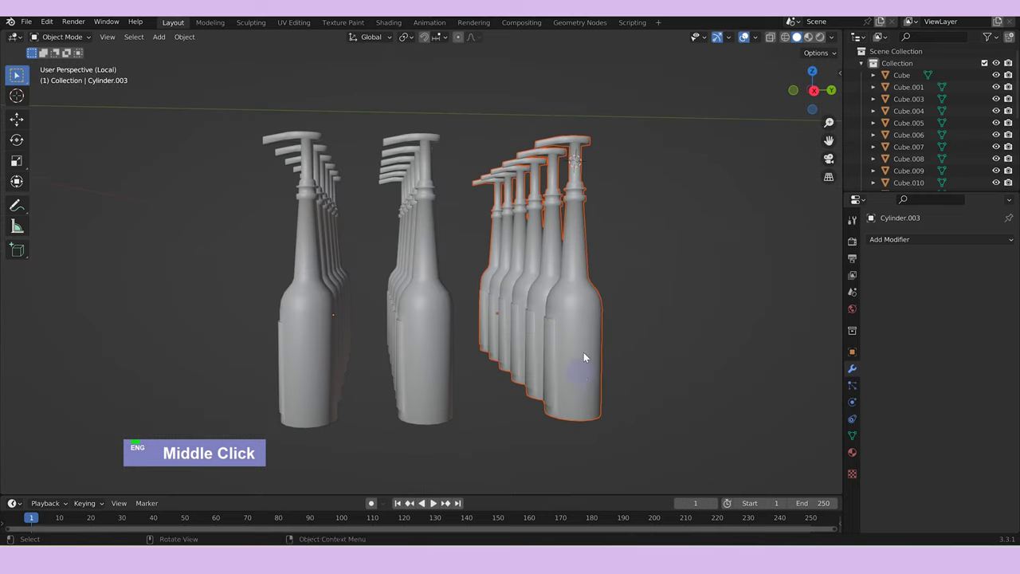
text(gy)
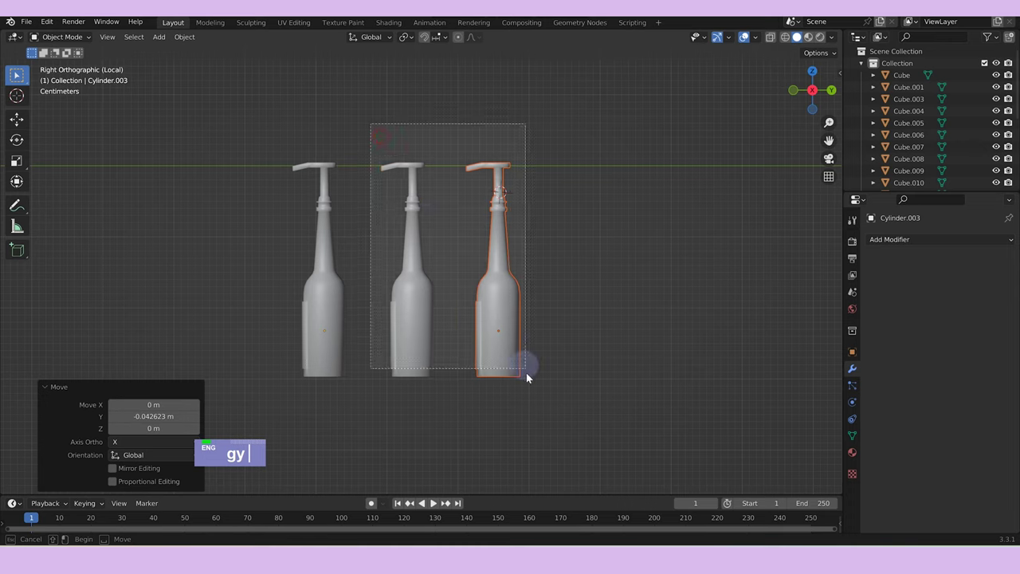
text(gz)
click(554, 383)
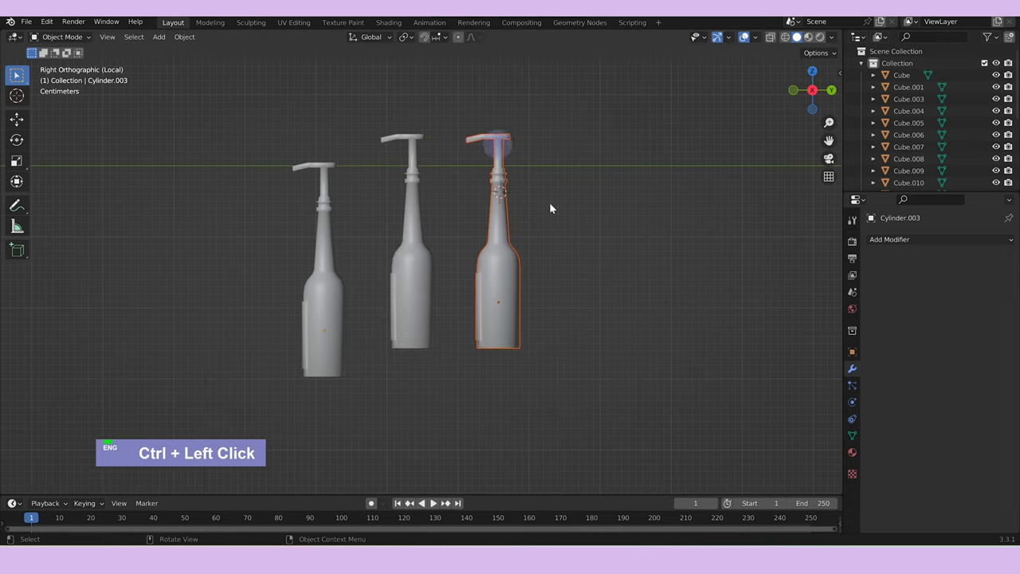
Raise the pump head, then add a plane, scale it and move it beneath the bottle rows.
text(g)
click(611, 315)
key(shift+a)
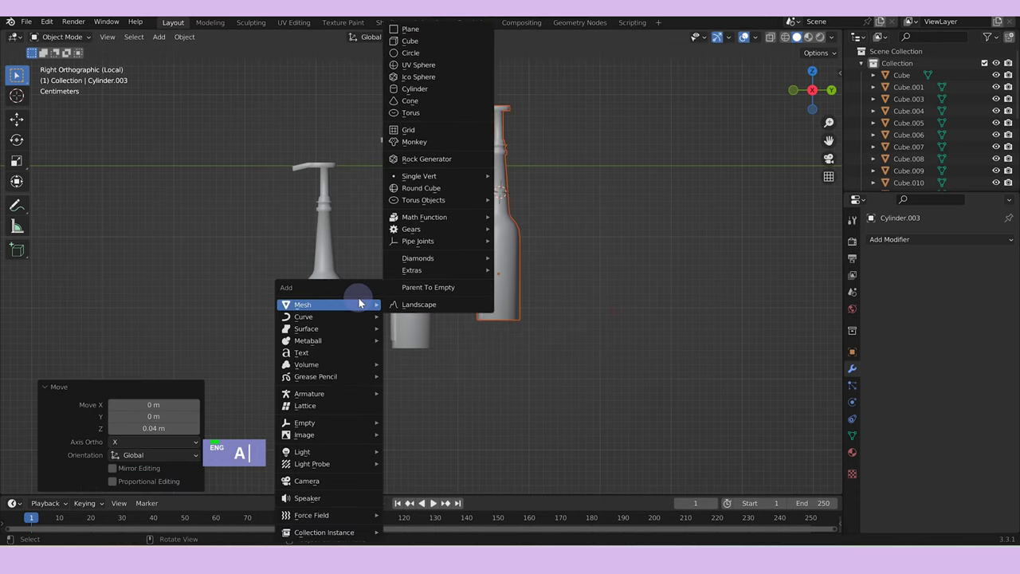
scroll(down, 3)
text(s)
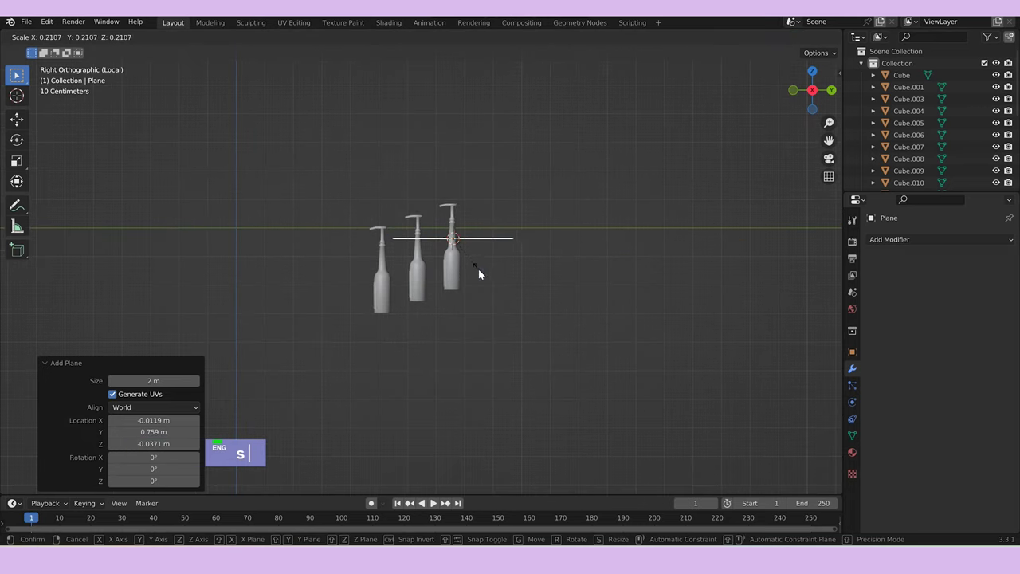
text(gz)
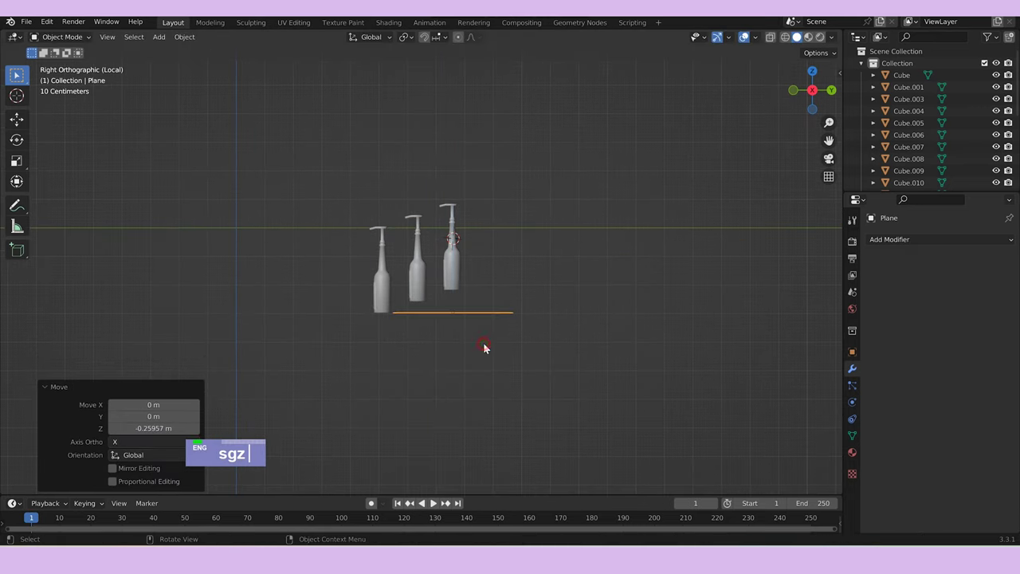
text(gy)
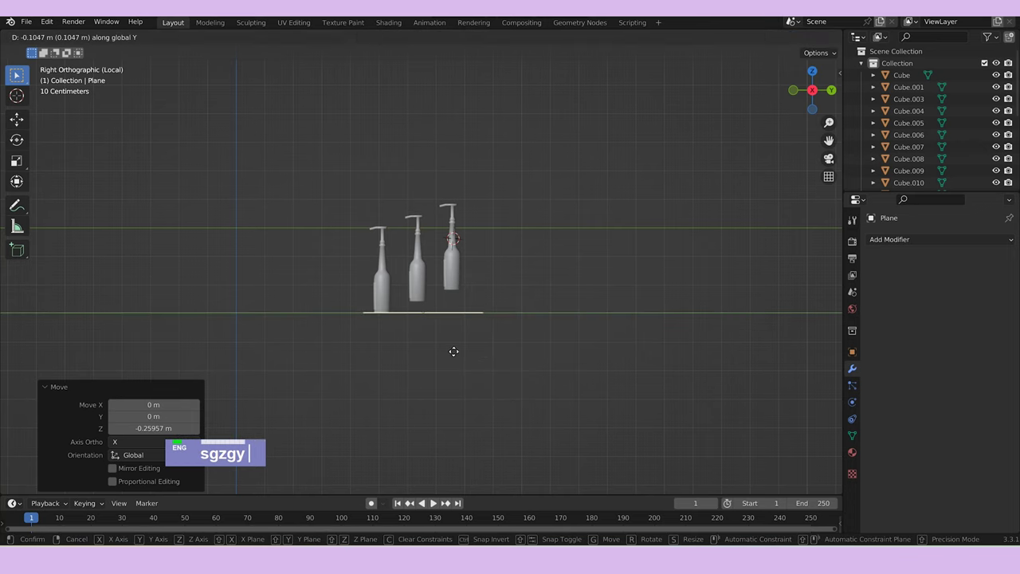
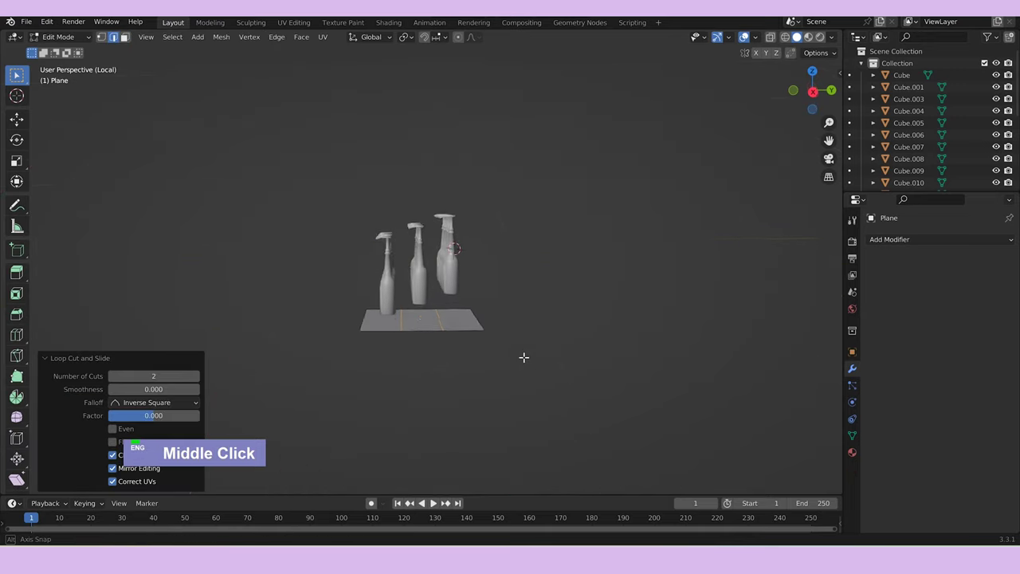
In right orthographic view, extrude the plane's edges along Z into stepped tiers.
text(3)
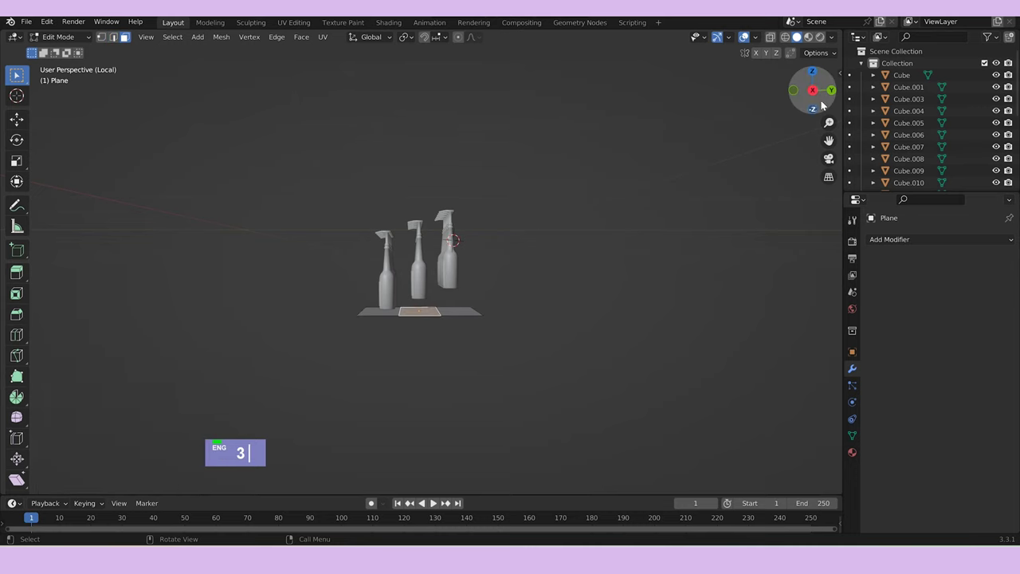
scroll(up, 3)
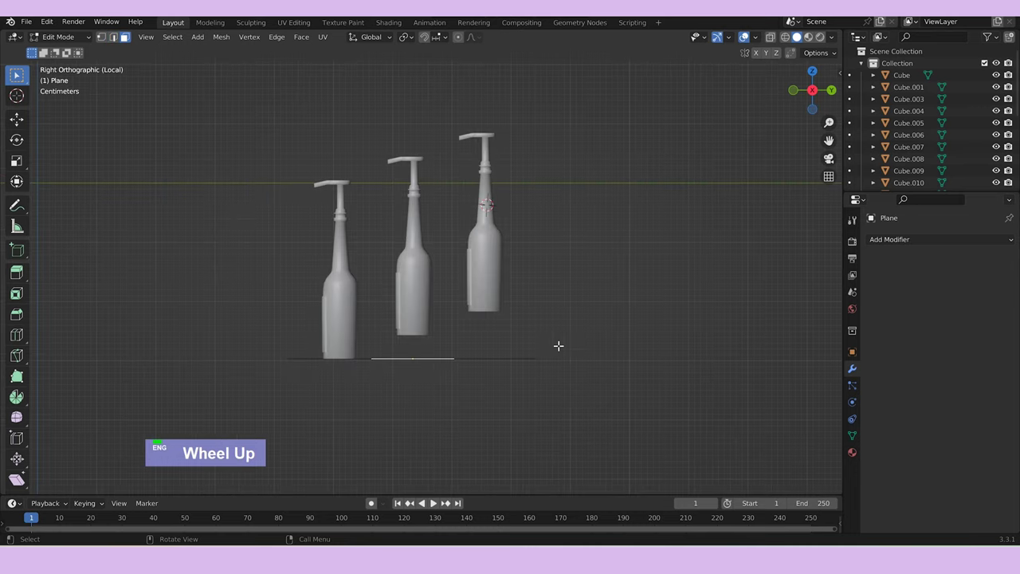
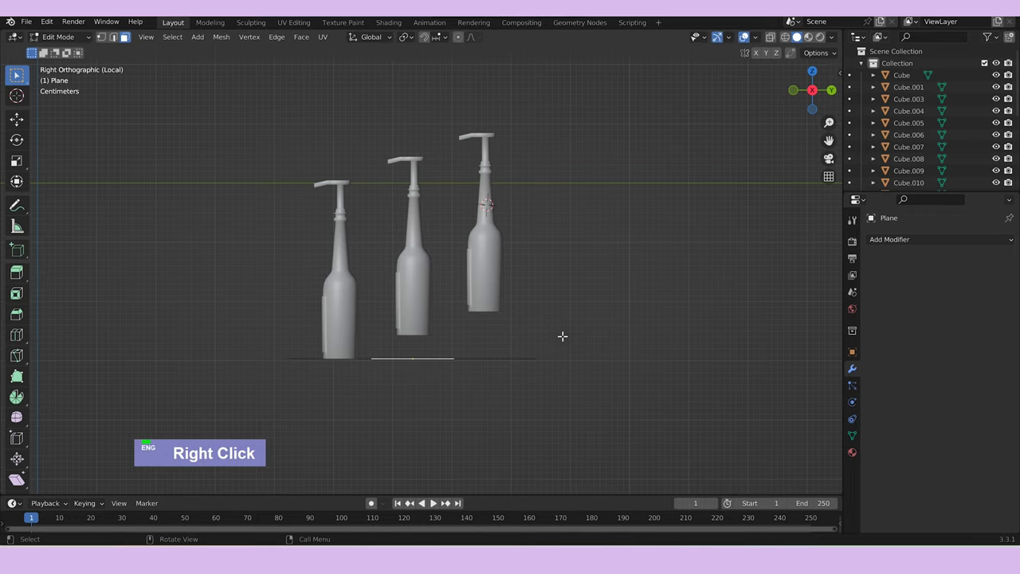
text(e\)
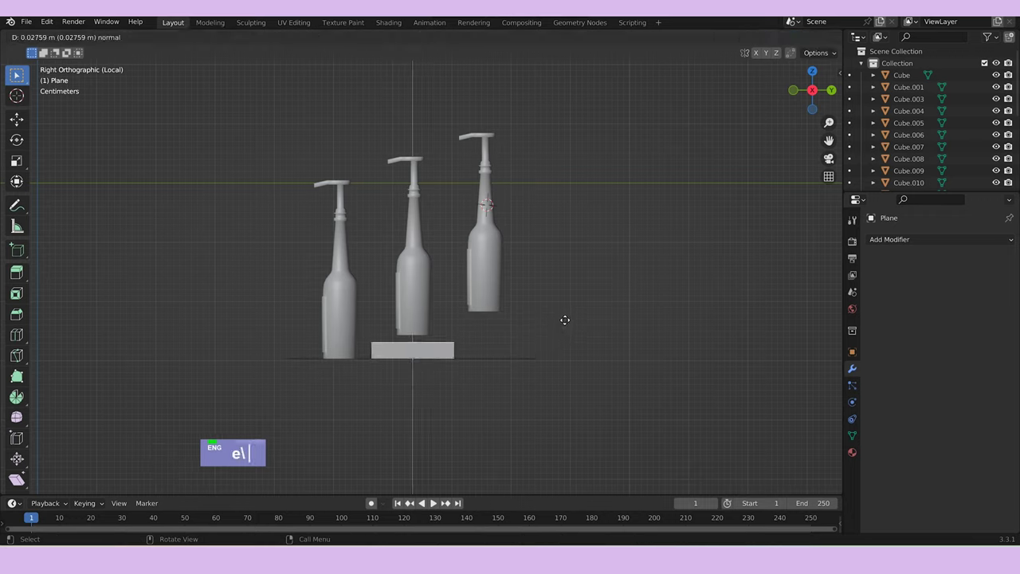
text(zz)
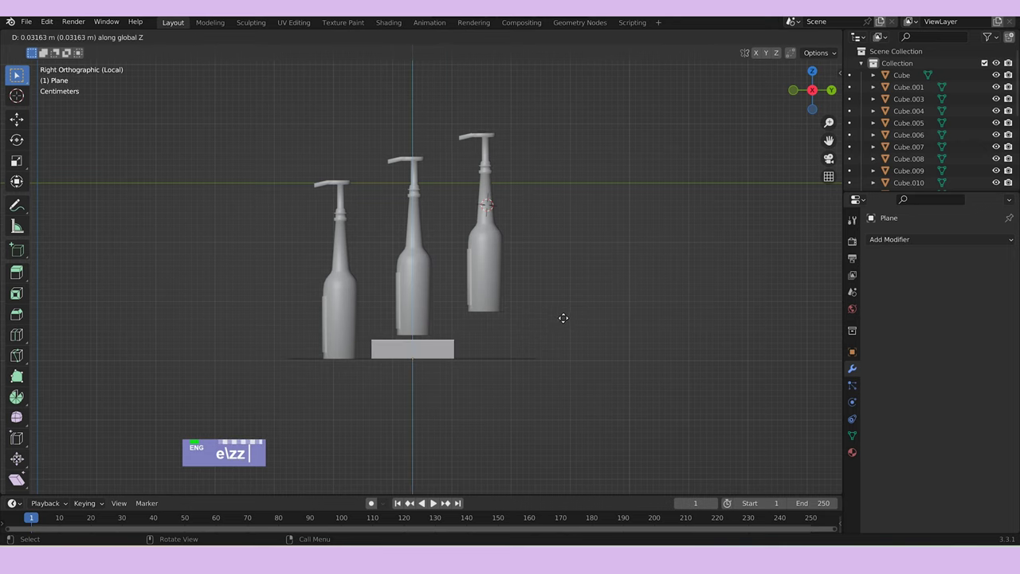
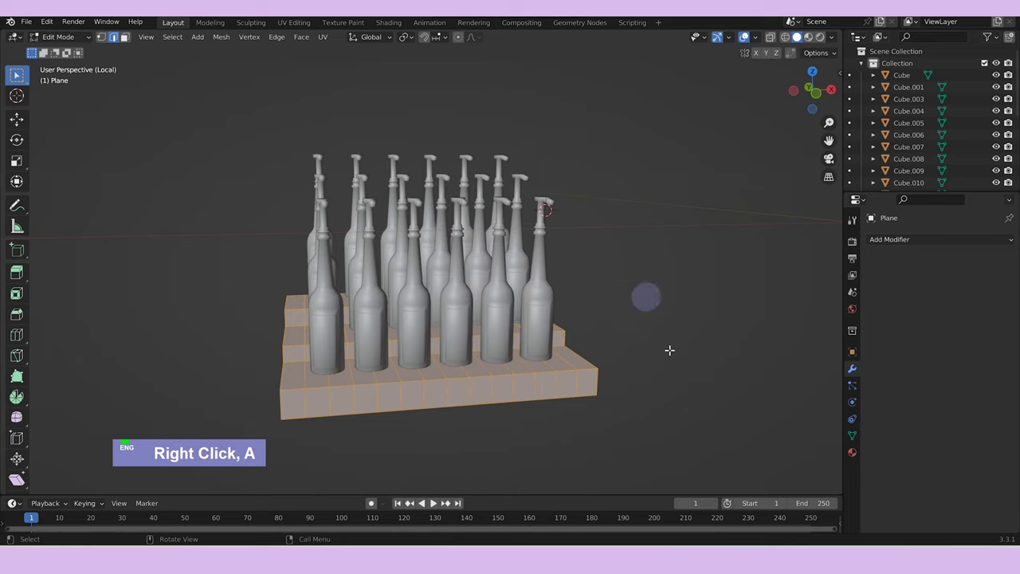
Delete only the plane's faces, add a Skin modifier and shrink the bars' skin radius.
key(x)
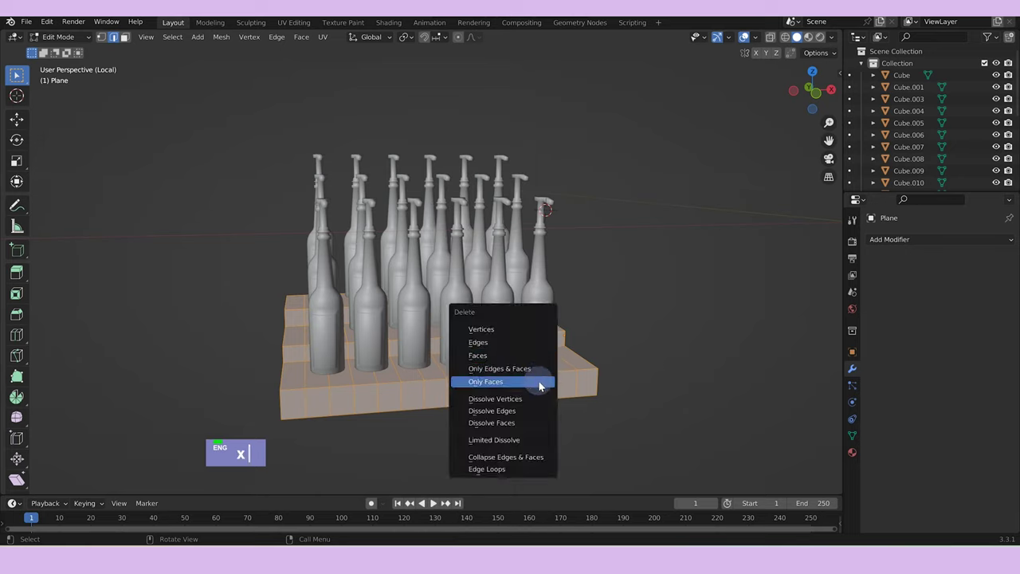
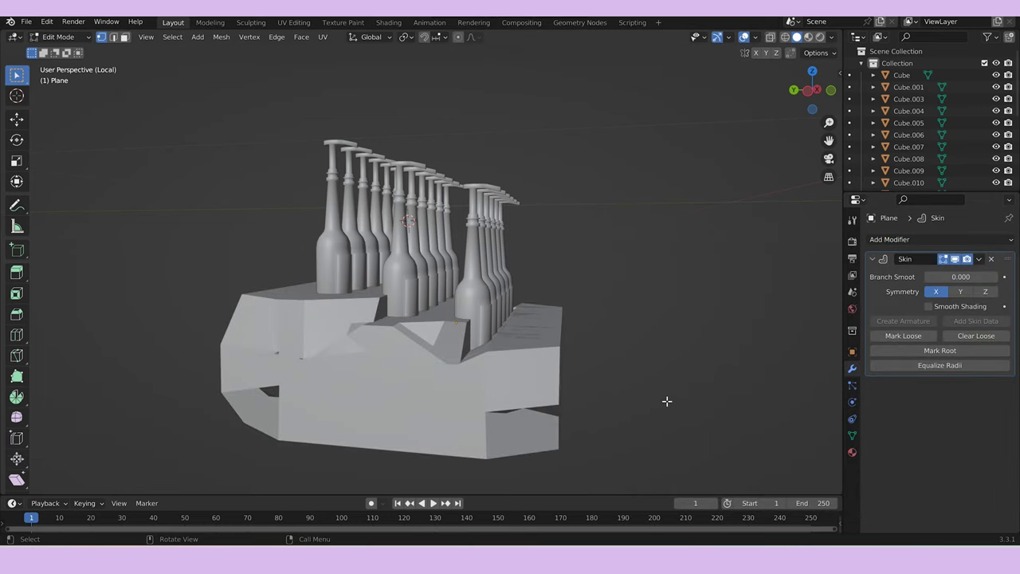
key(Tab)
key(a)
key(Tab)
key(a)
key(Tab)
key(a)
key(Tab)
text(a a)
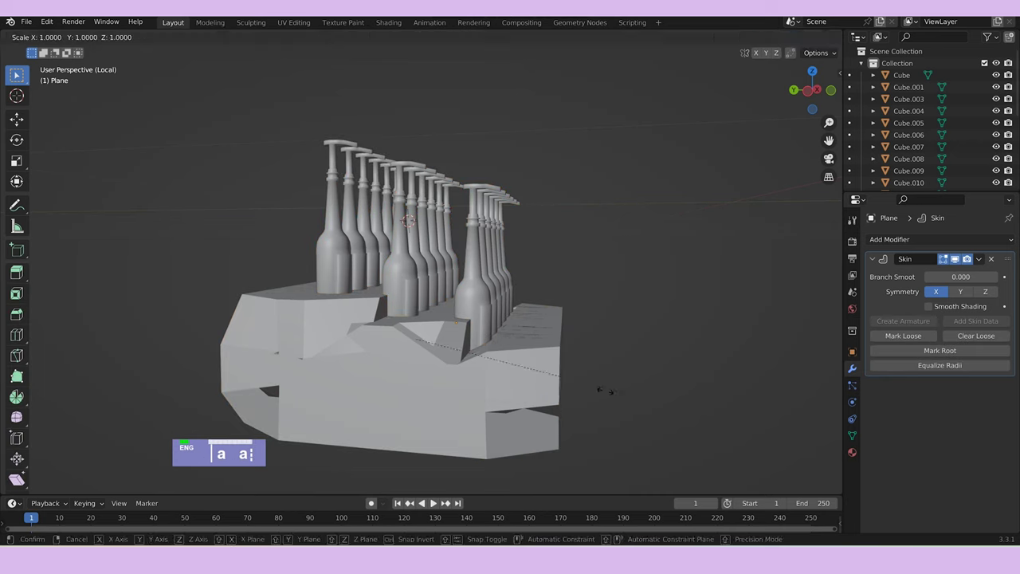
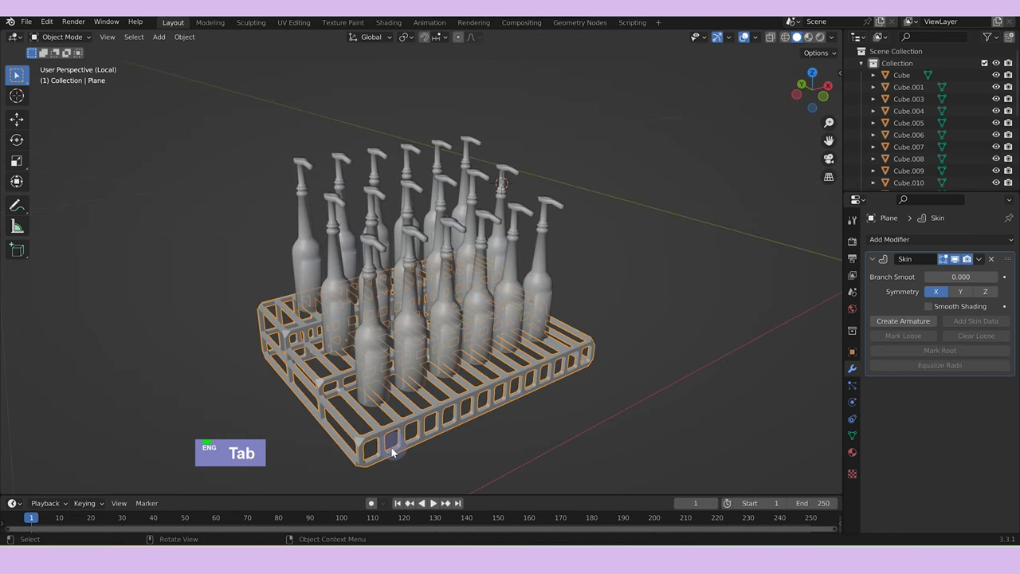
Raise the rack's upper tier vertices along Z and return to Object Mode to inspect it.
middle_click(397, 447)
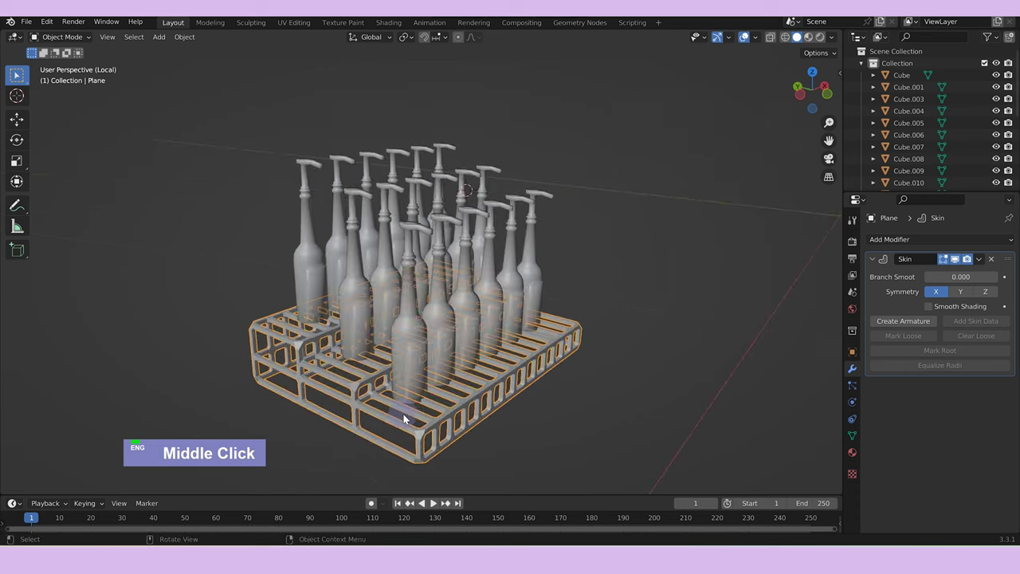
scroll(up, 3)
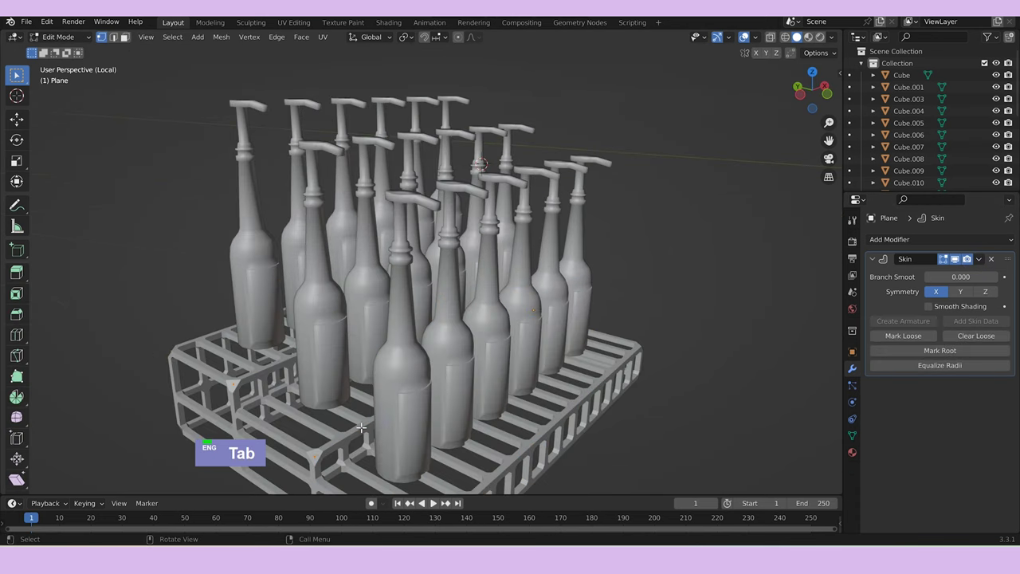
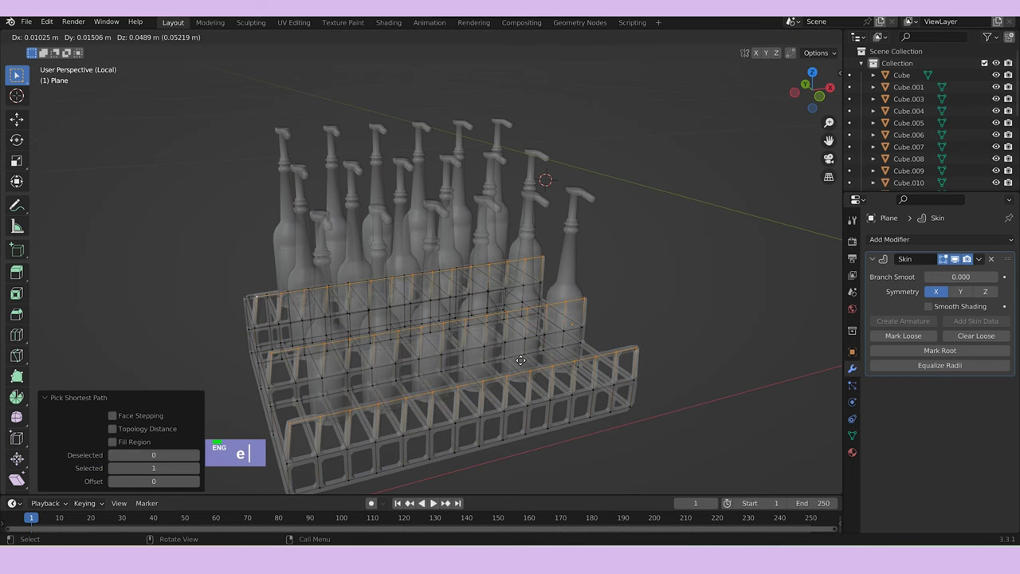
text(z)
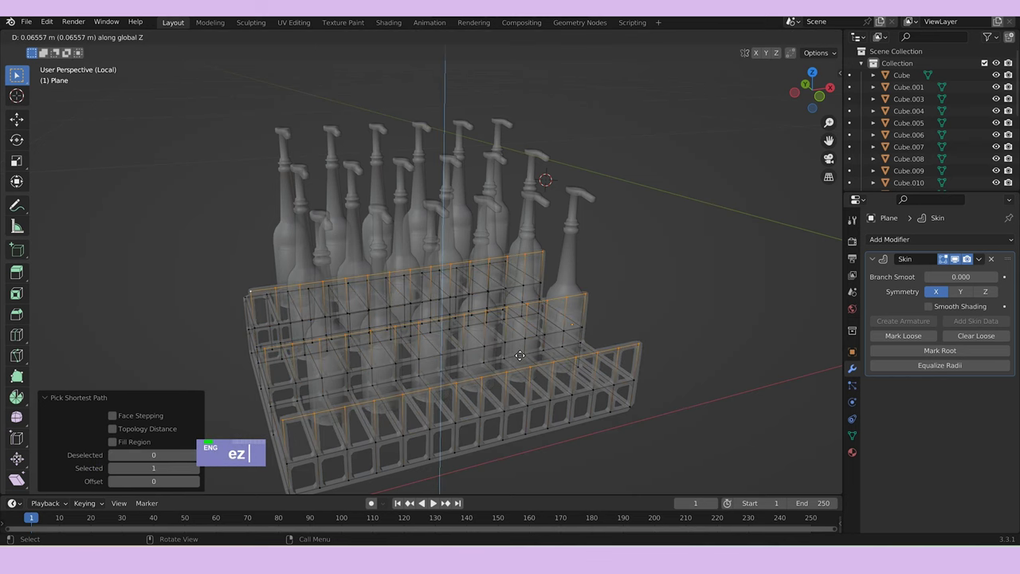
key(Tab)
middle_click(676, 360)
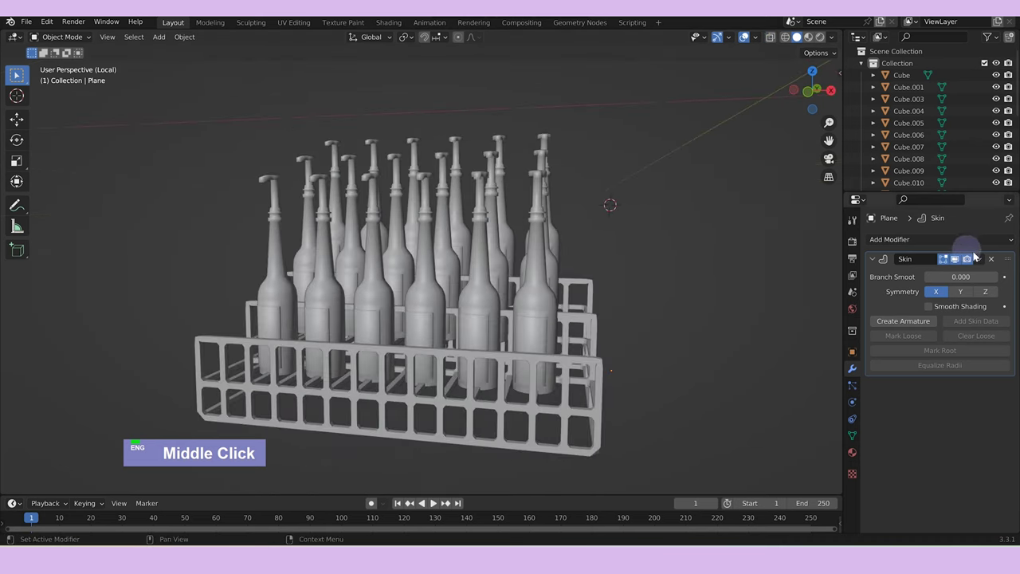
Re-enter Edit Mode and resize the rack bars' skin radius with Ctrl+A until the grid openings show.
key(Tab)
key(a)
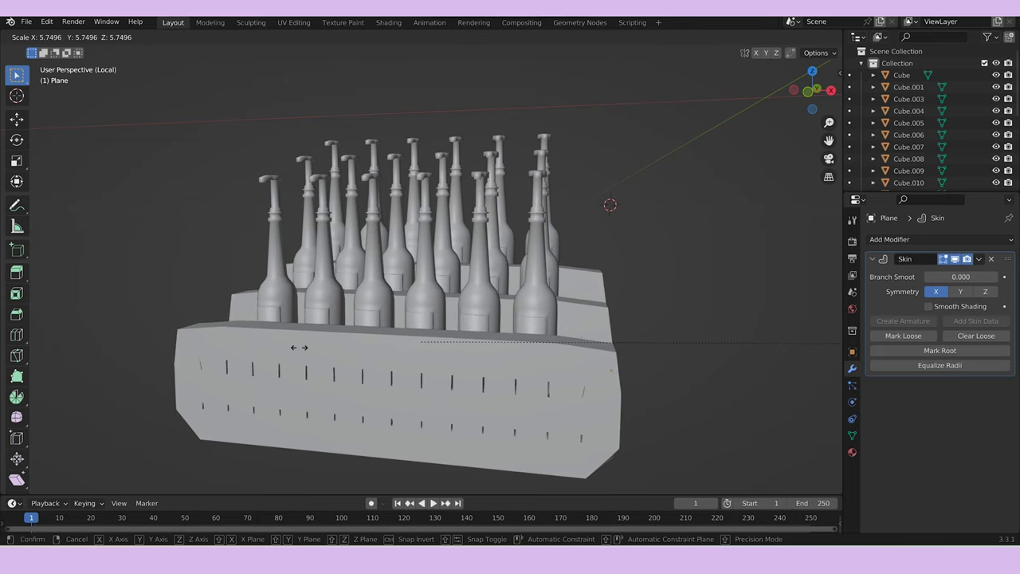
key(a)
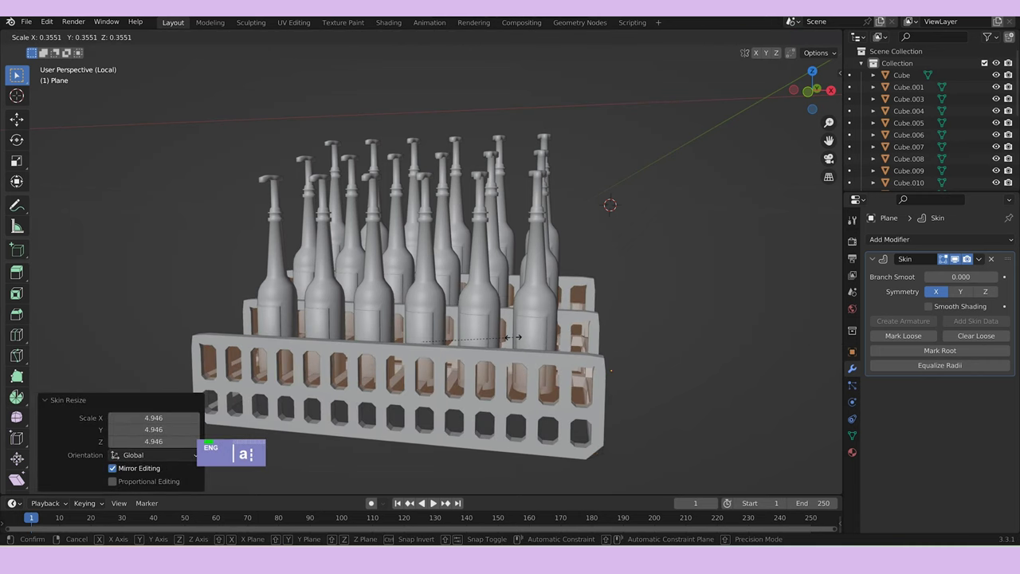
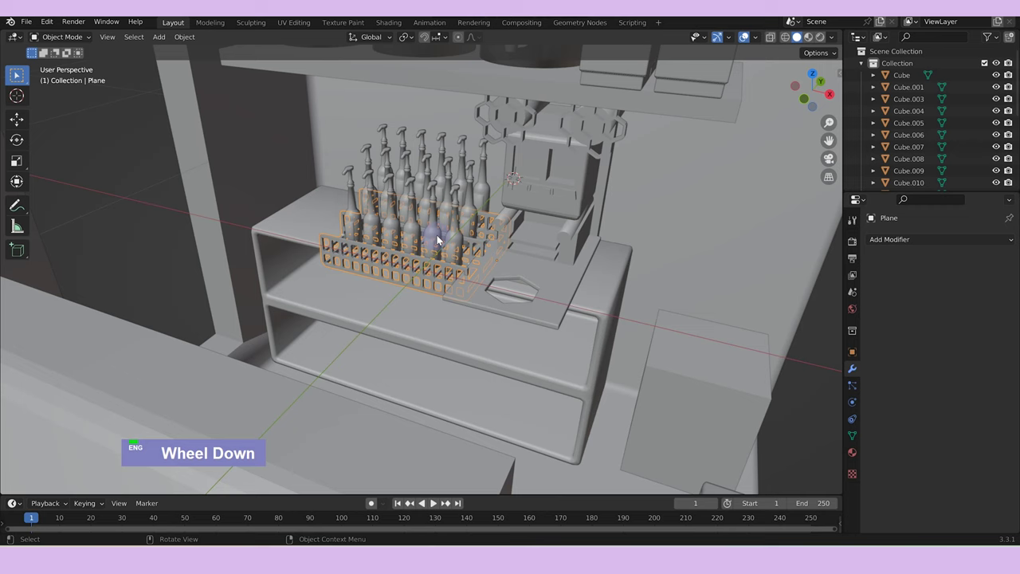
Select the bottles and rack together and scale them up slightly.
click(440, 238)
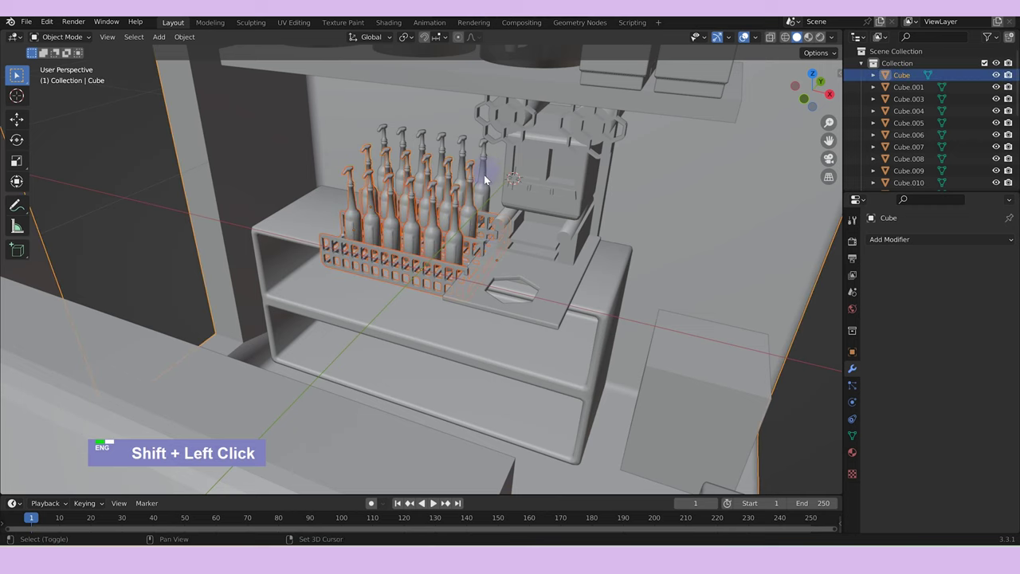
click(496, 175)
double_click(488, 181)
text(s)
middle_click(542, 241)
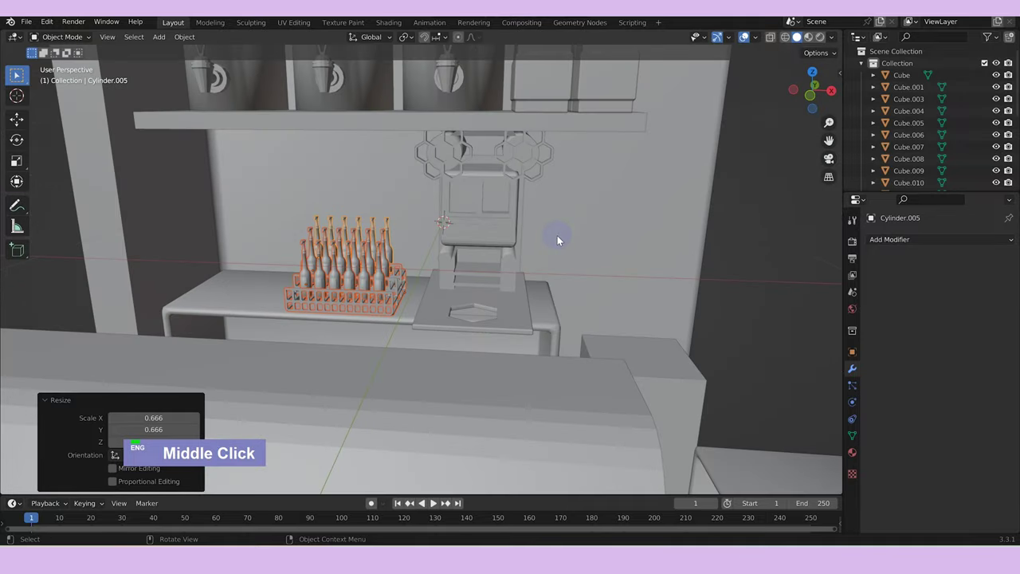
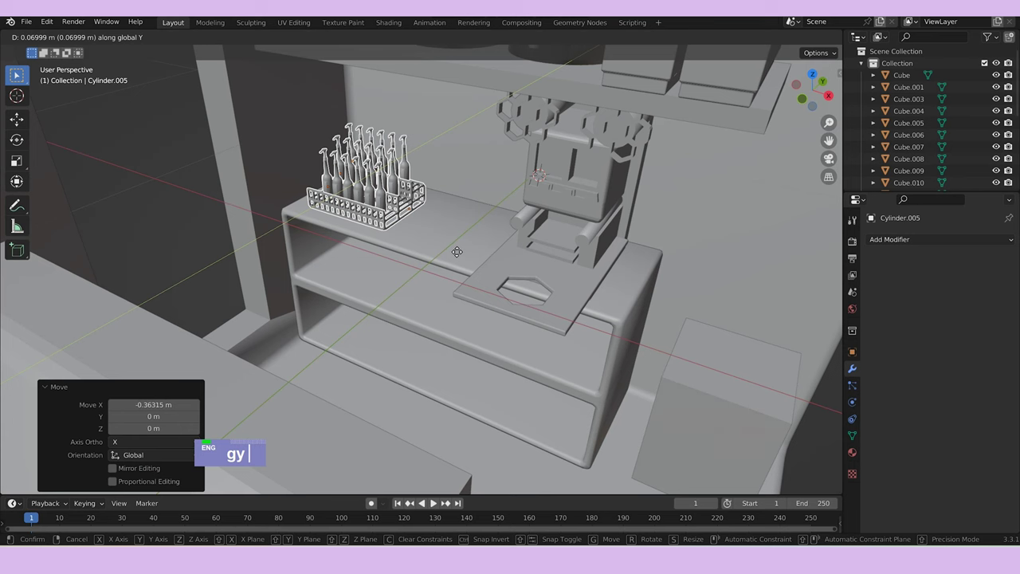
text(s)
middle_click(500, 250)
Move the rack and bottles along Y beside the drink machine and check from the full room view.
text(gy)
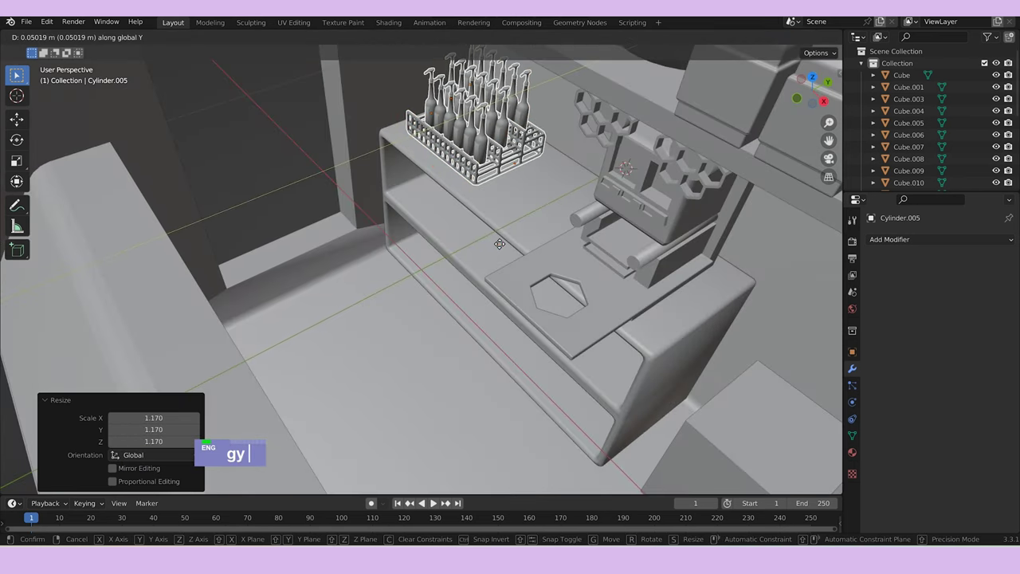
text(s)
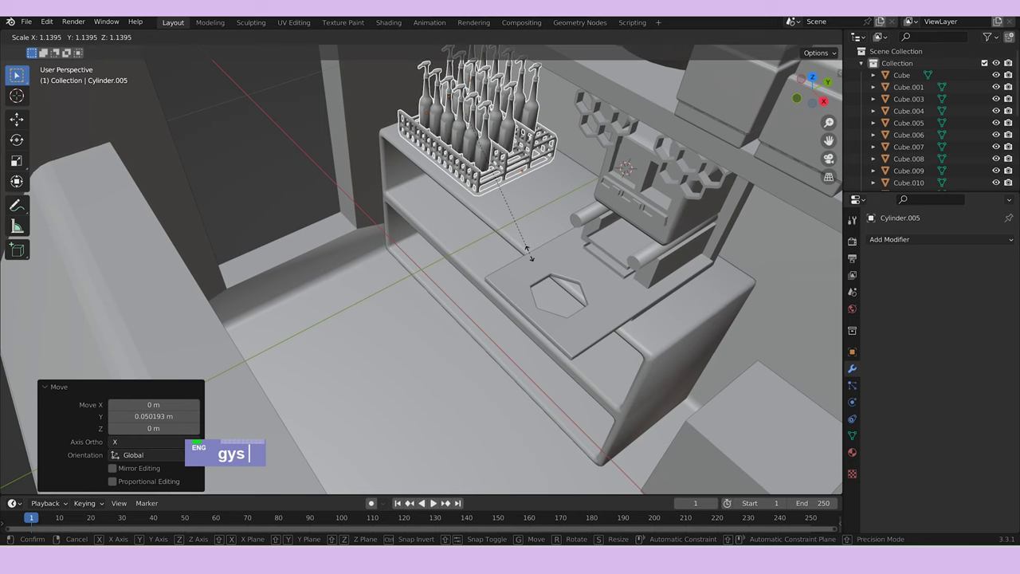
text(gy)
scroll(down, 3)
middle_click(522, 323)
scroll(down, 3)
middle_click(709, 313)
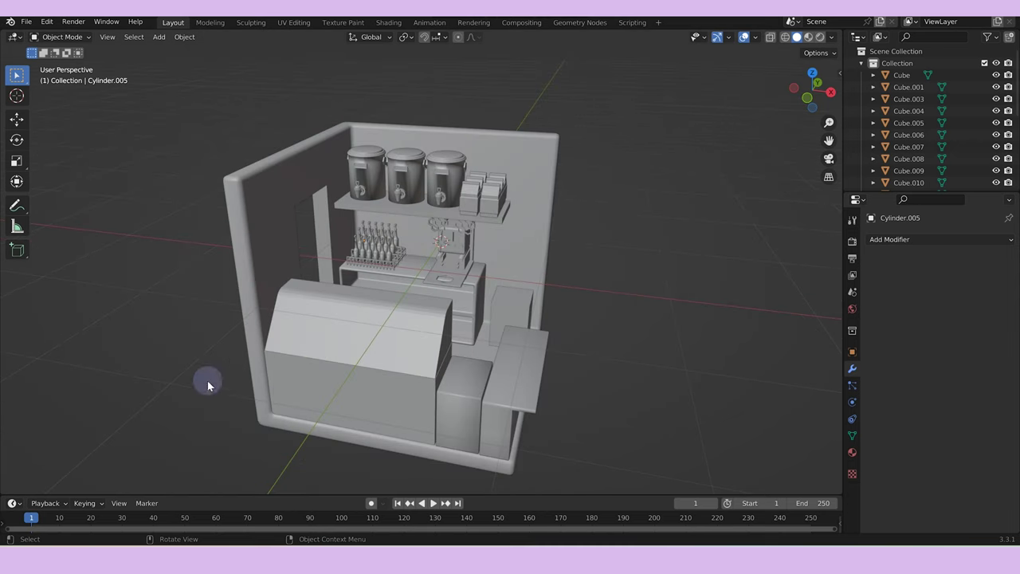
scroll(up, 3)
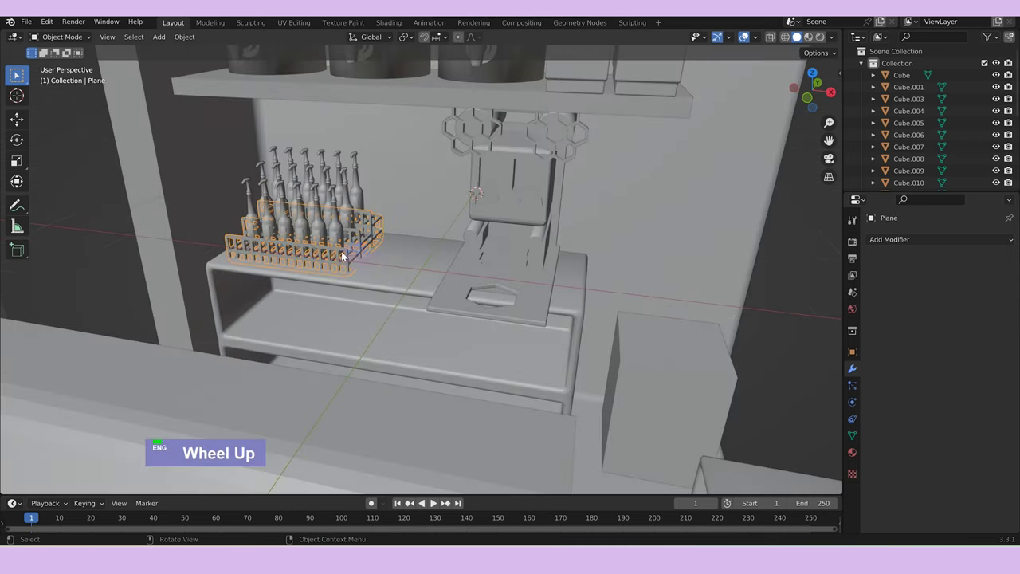
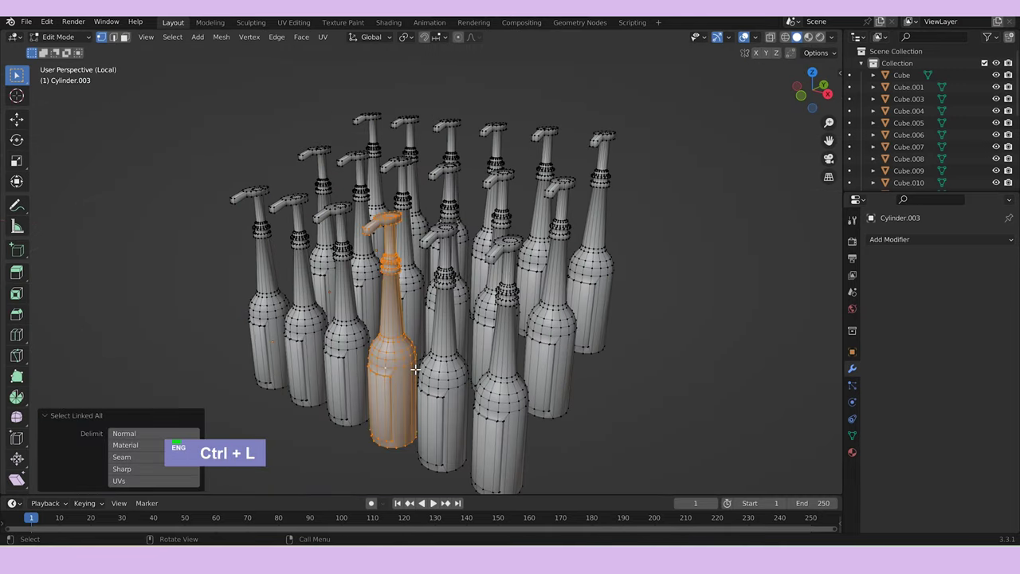
text(r\z)
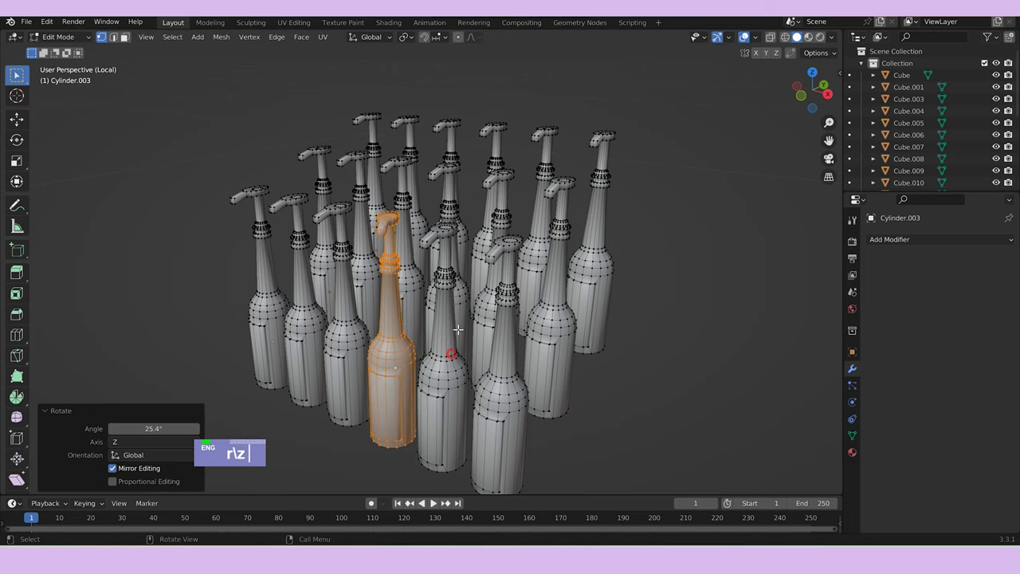
text(|)
key(ctrl+l)
text(rz)
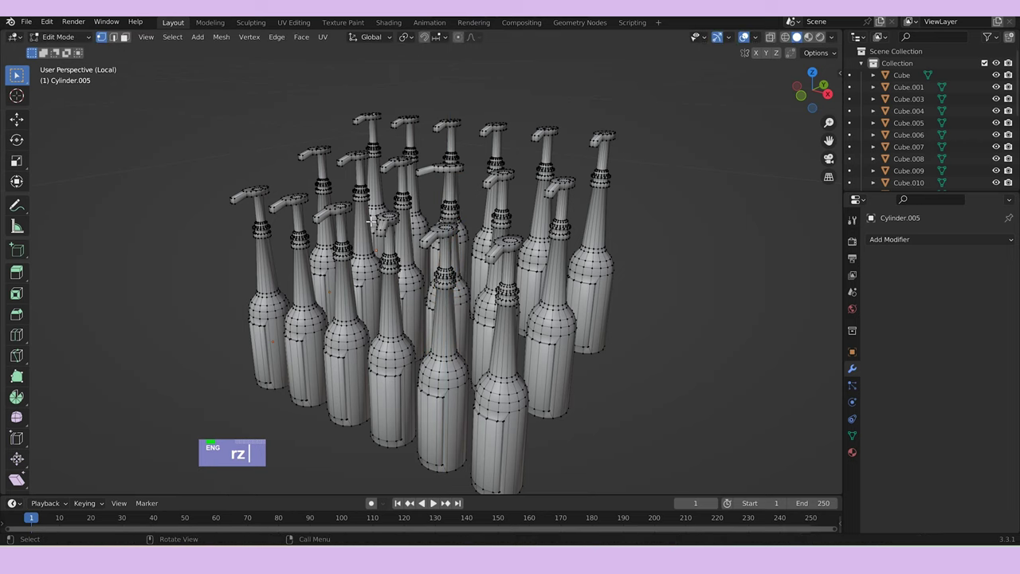
key(ctrl+l)
text(rz)
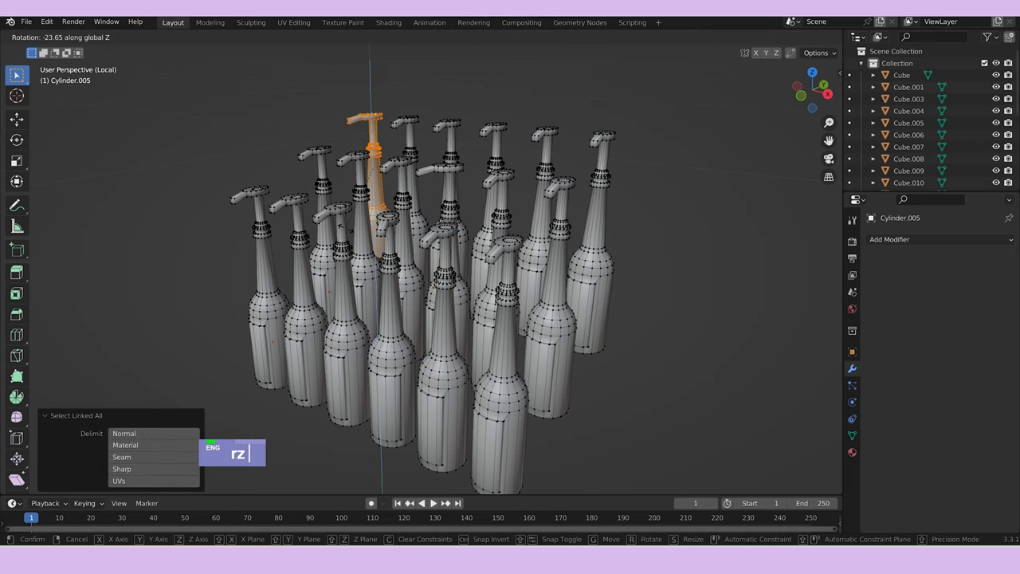
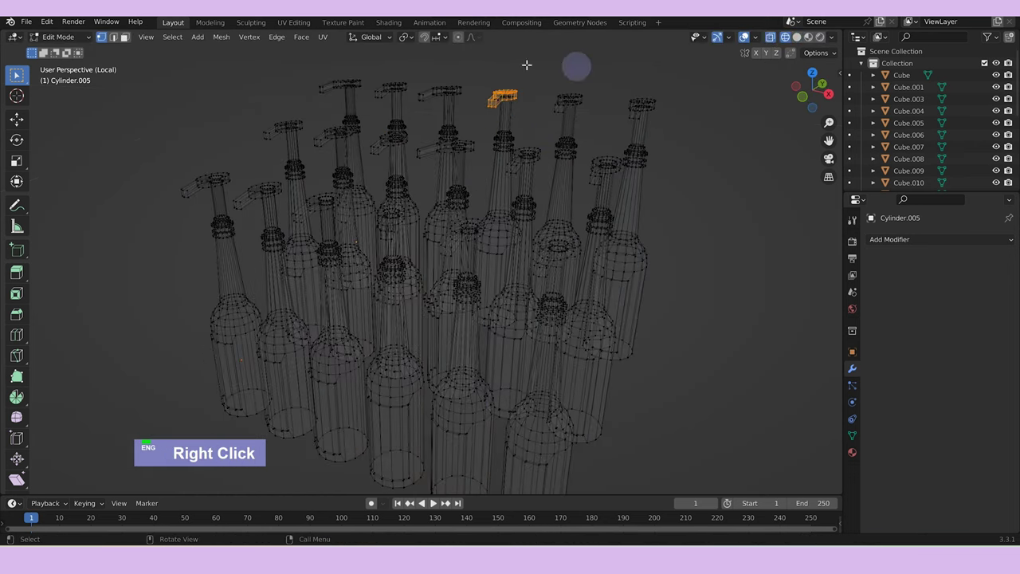
text(gz)
key(Tab)
scroll(down, 3)
middle_click(628, 254)
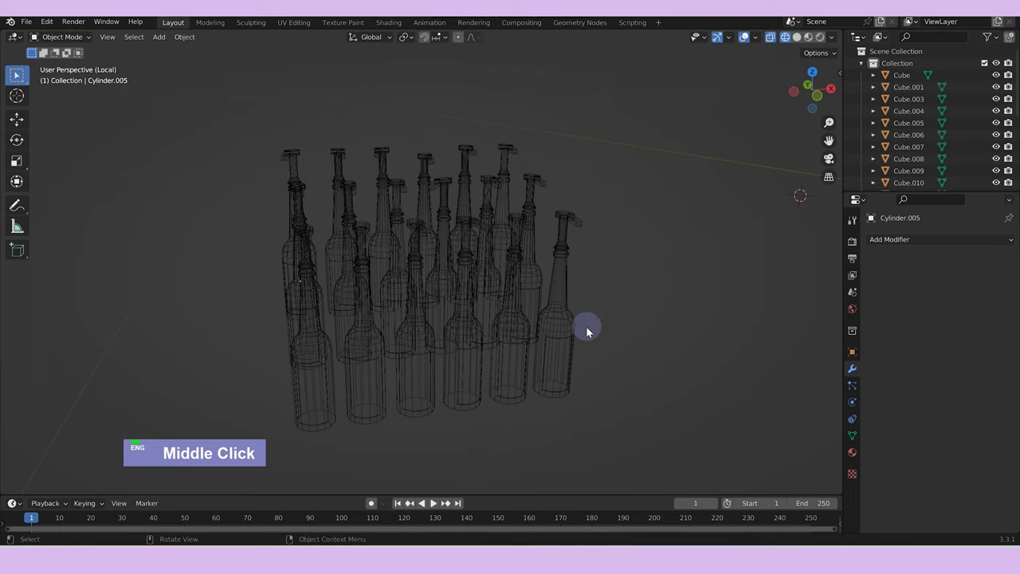
double_click(561, 317)
key(Tab)
key(ctrl+l)
text(rz)
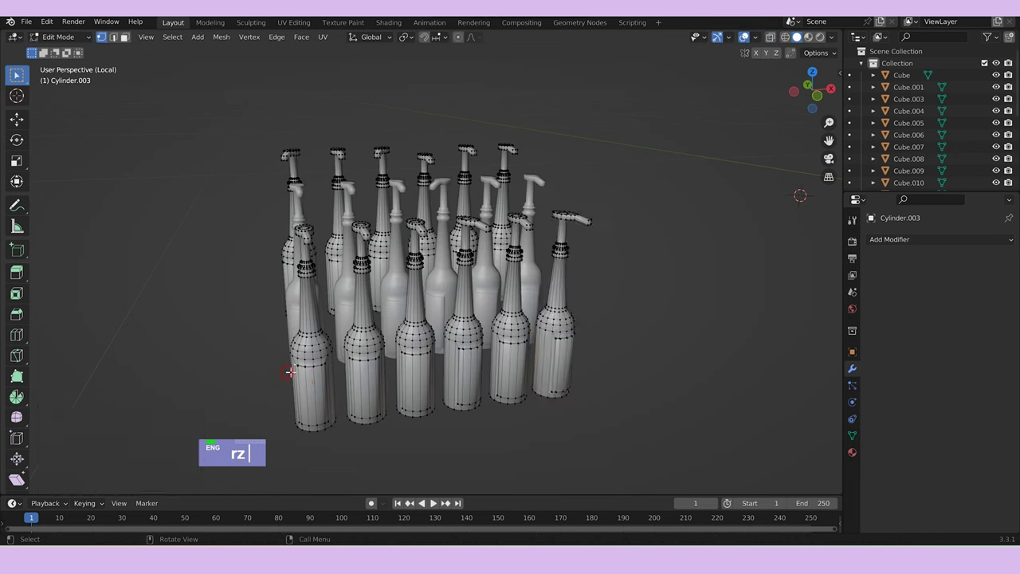
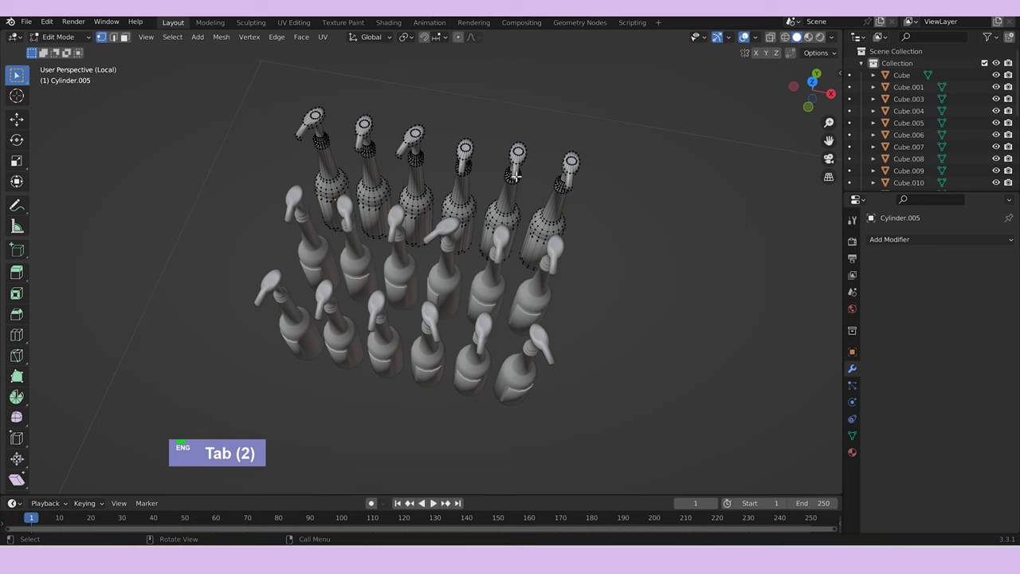
key(ctrl+l)
text(gy)
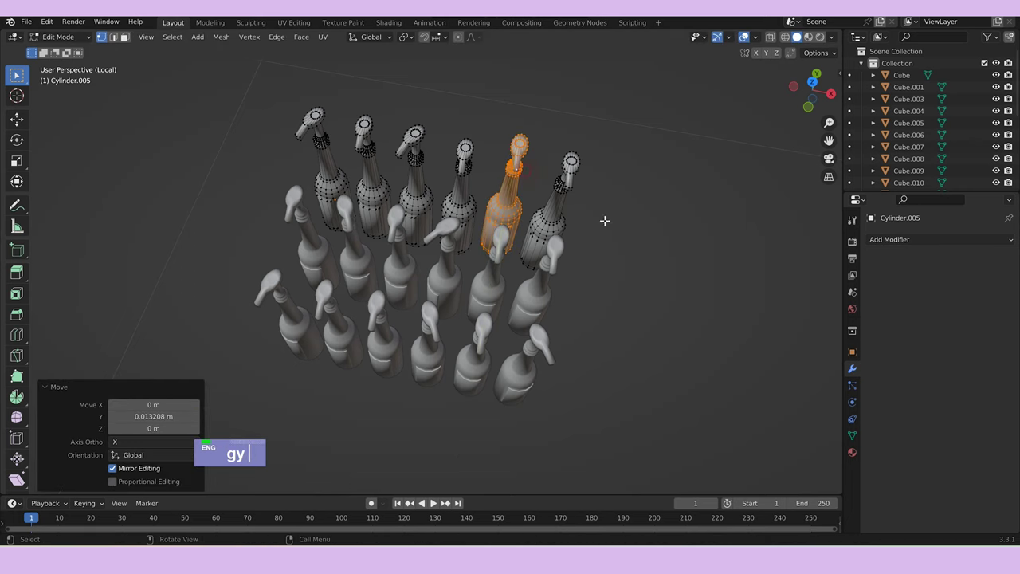
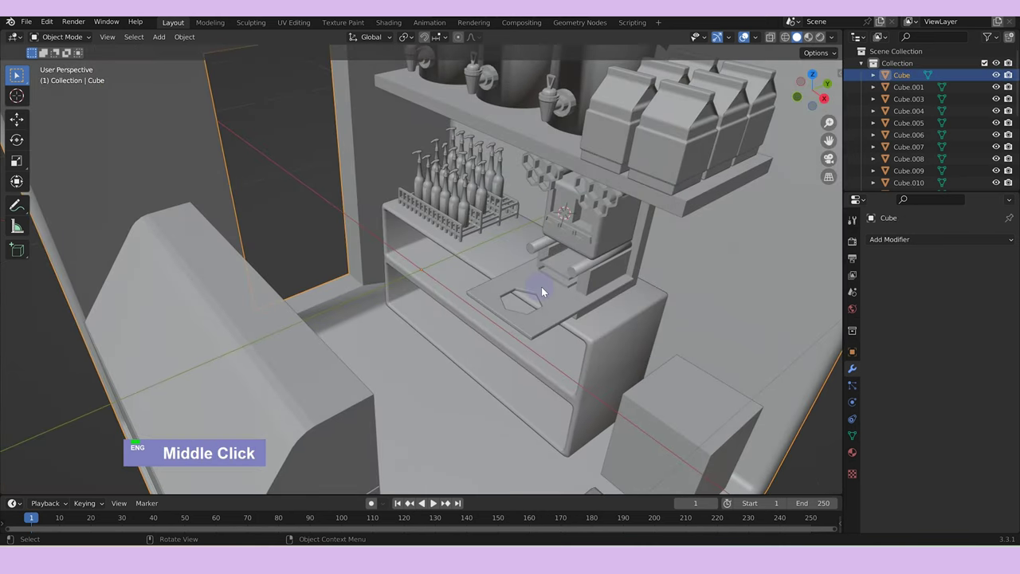
scroll(down, 3)
middle_click(553, 388)
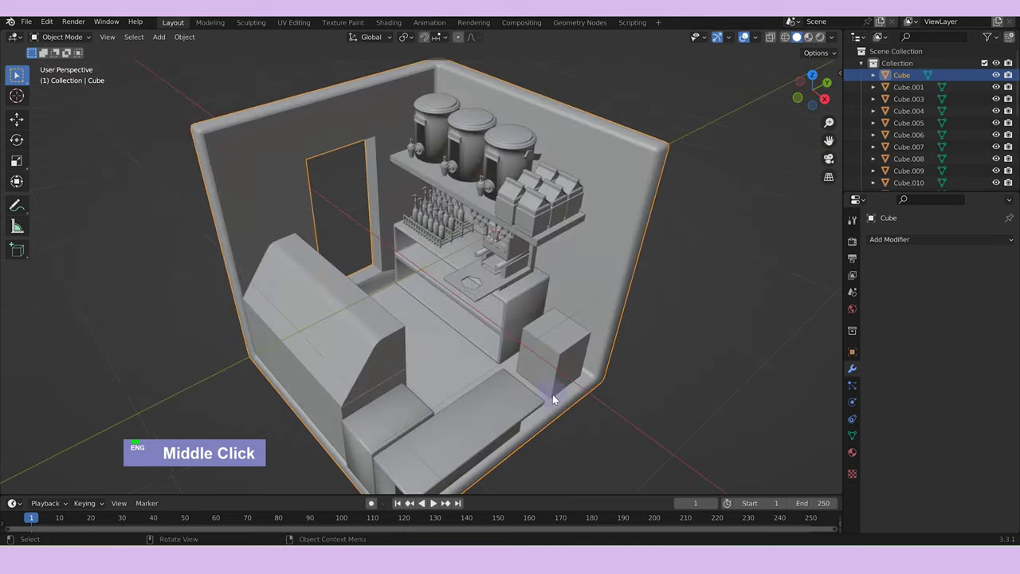
Isolate the group of pump bottles in local view and enter mesh editing.
scroll(up, 3)
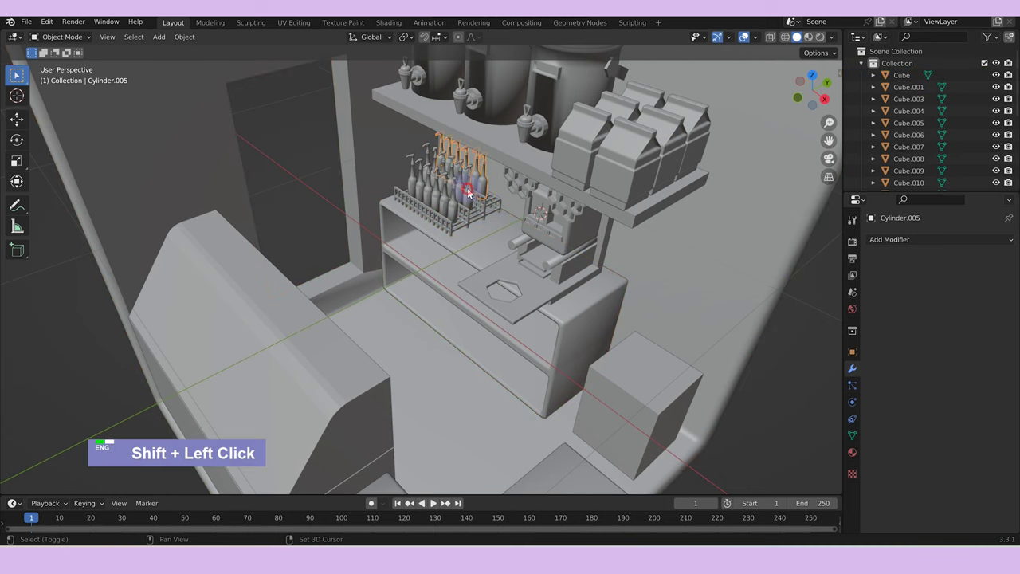
click(455, 209)
key(/)
key(Tab)
key(/)
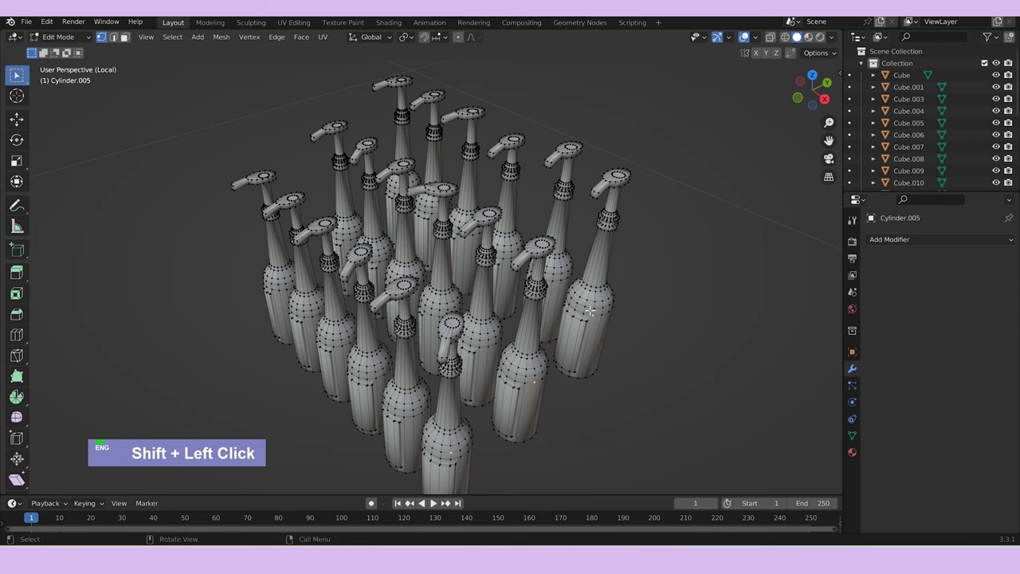
Delete several linked bottle meshes as vertices so fewer bottles remain in the group.
key(ctrl+l)
key(x)
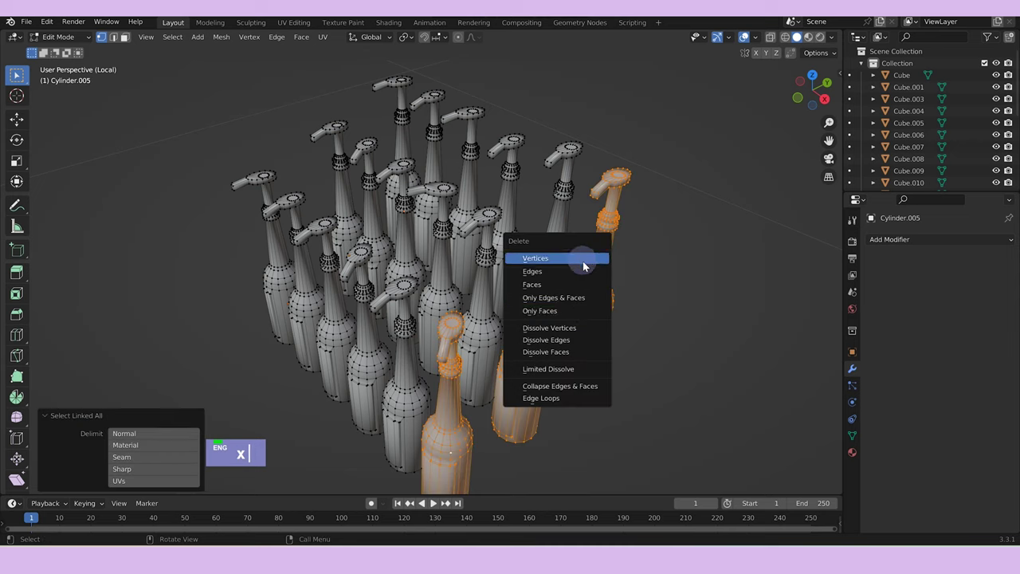
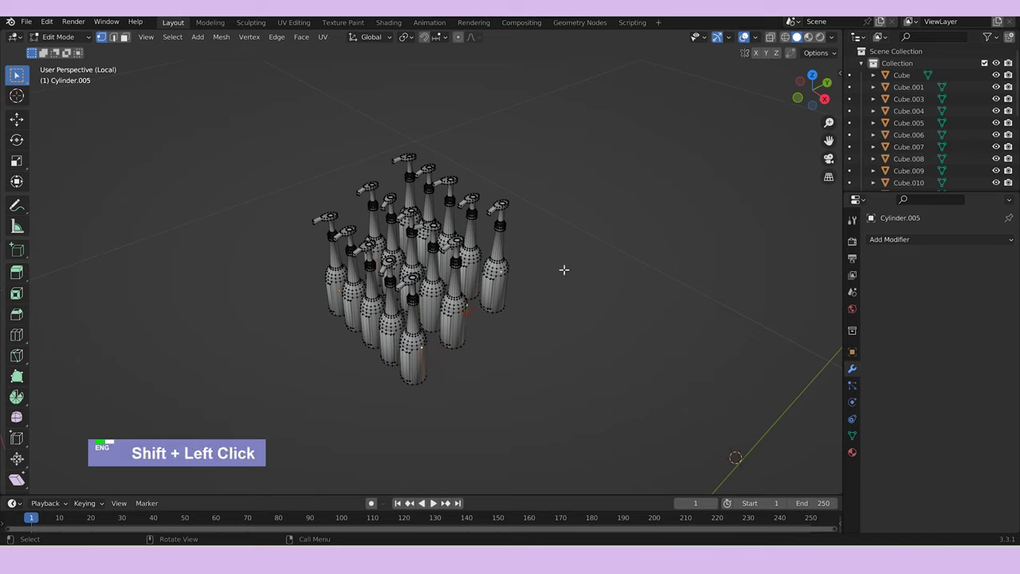
key(ctrl+l)
text(x)
key(Tab)
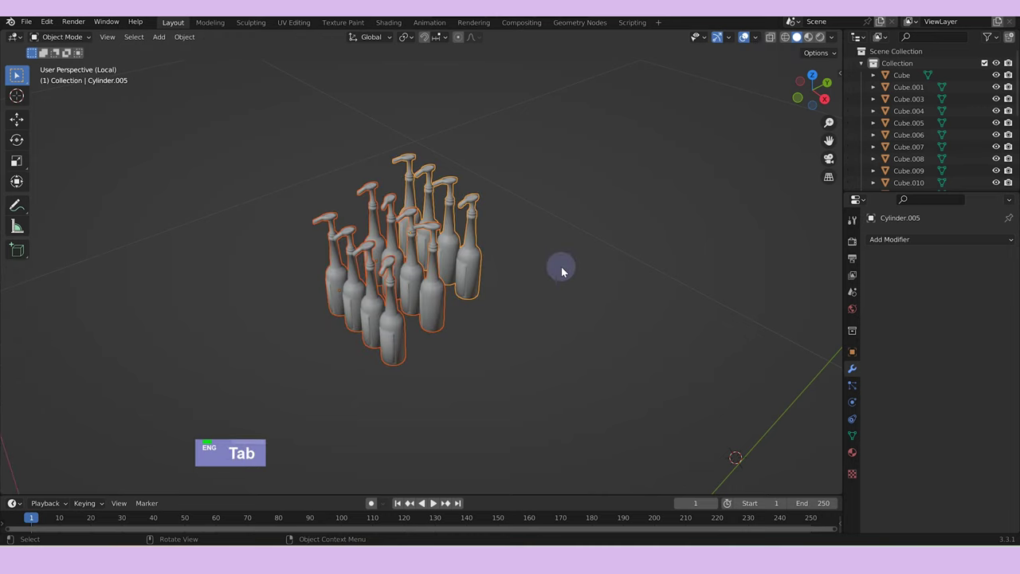
Scale the bottles up and isolate them together with the wire rack.
text(x /)
text(s)
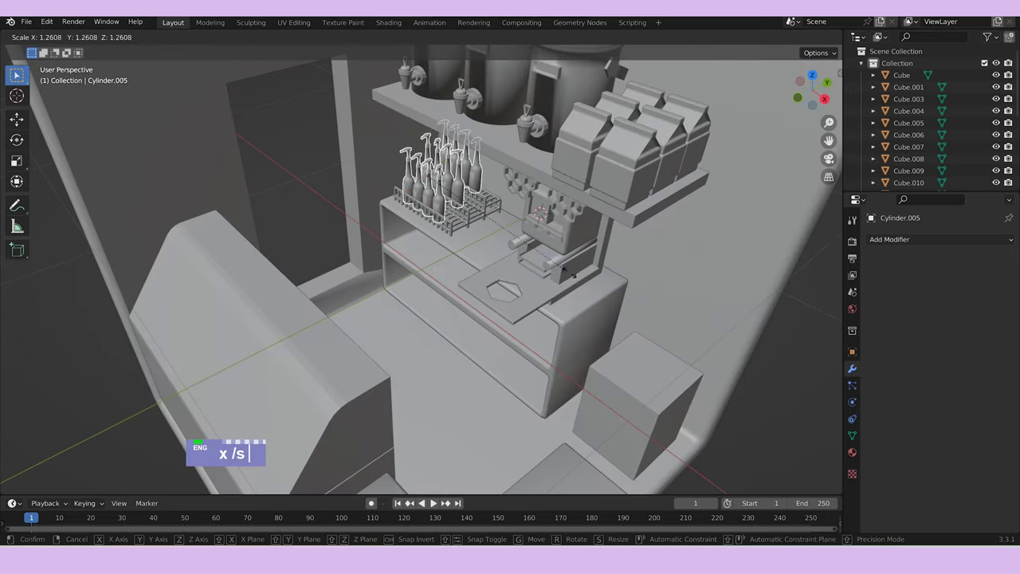
scroll(up, 3)
middle_click(555, 235)
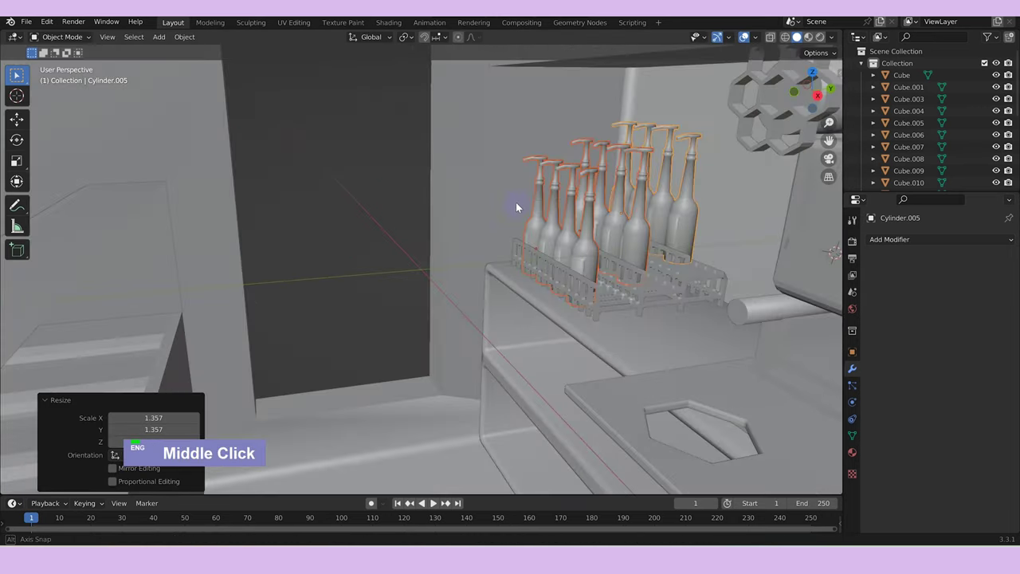
click(695, 336)
text(/)
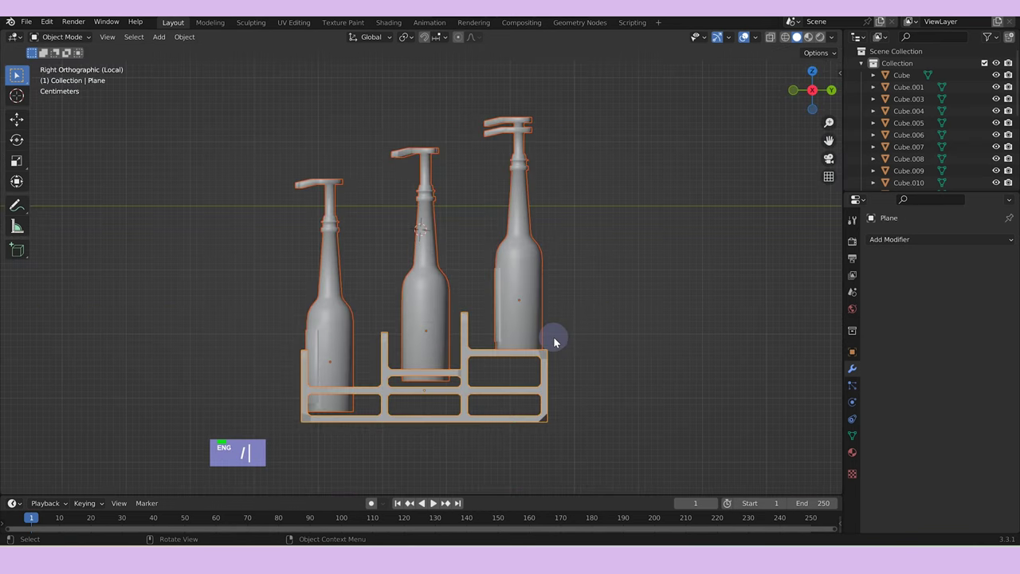
From a side view, slide the first rows of bottles down and across into the rack's tiers along Z and Y.
text(gz)
right_click(577, 324)
double_click(334, 173)
middle_click(636, 243)
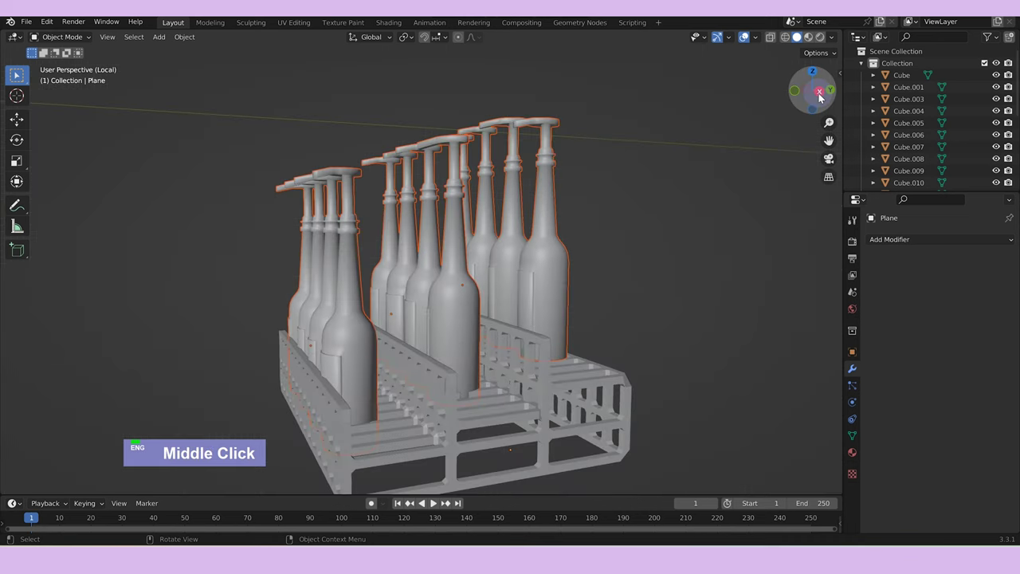
text(gz)
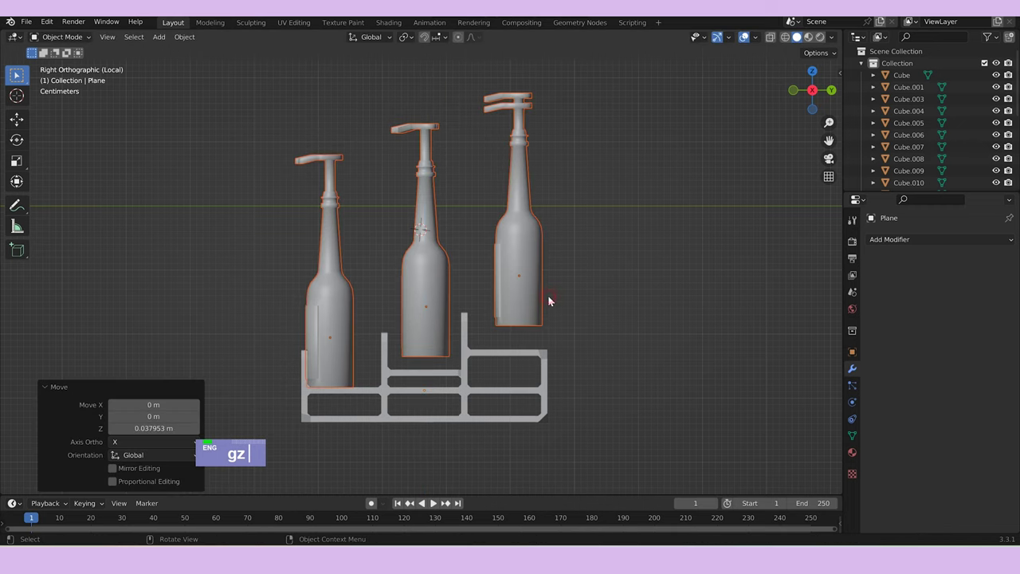
text(gy)
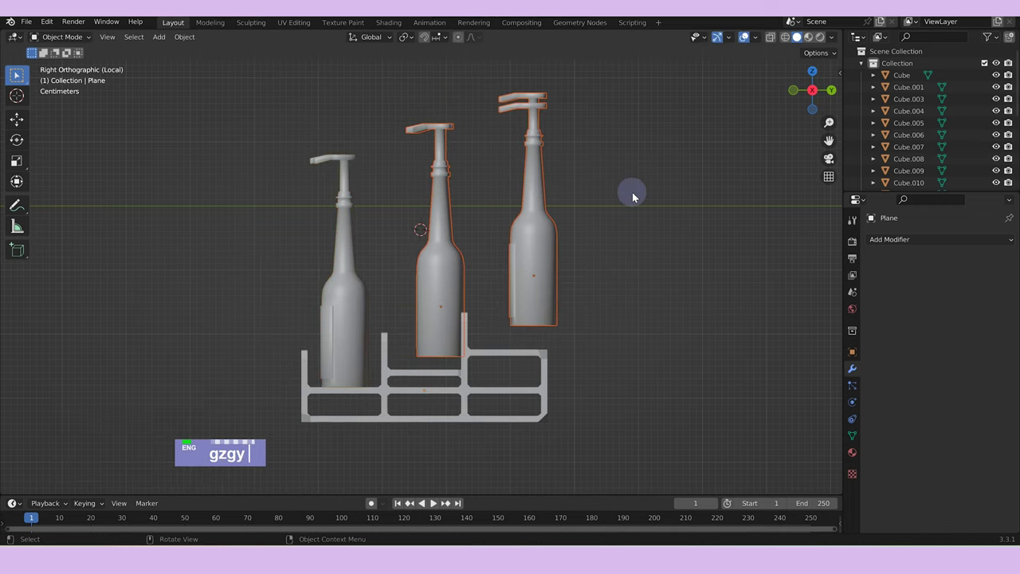
text(gy)
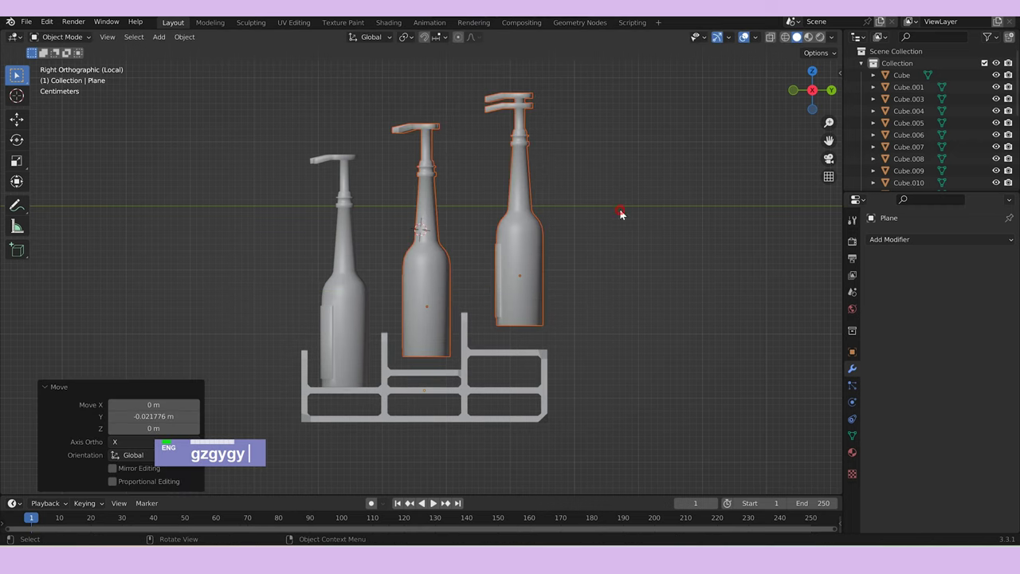
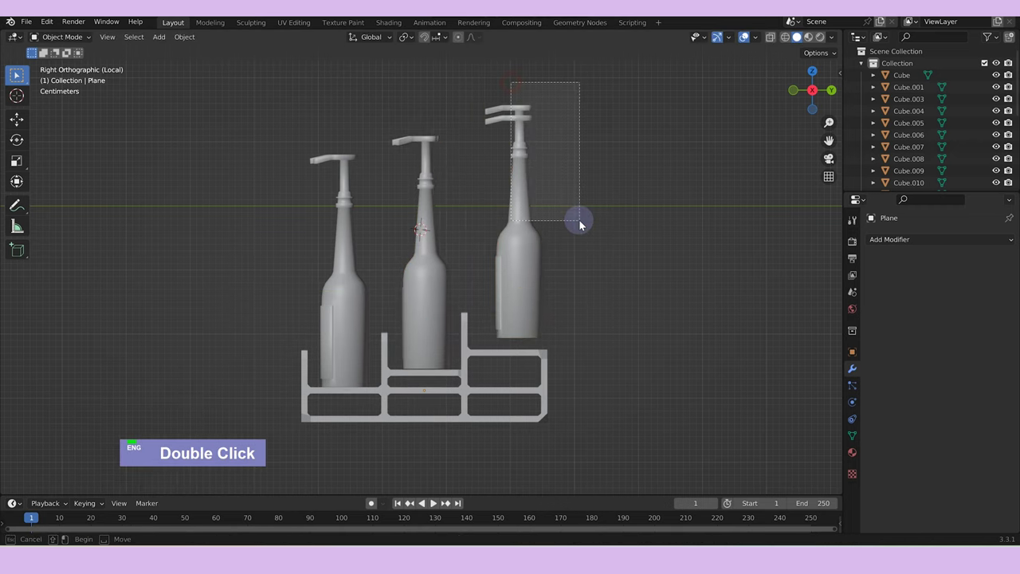
text(gz)
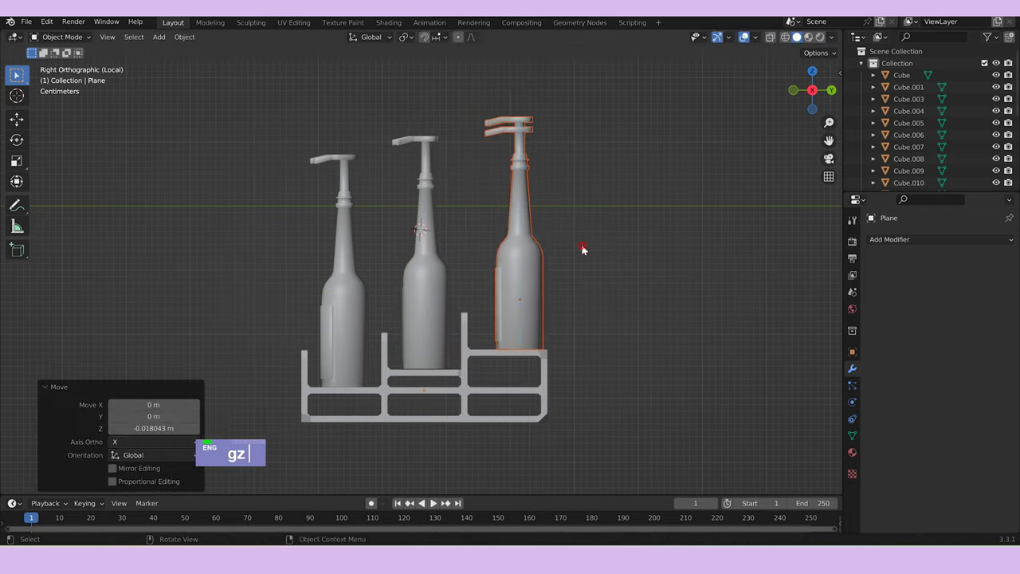
text(gy)
Resize and settle the remaining bottle rows into the rack's slots along Z and Y.
scroll(down, 3)
middle_click(582, 285)
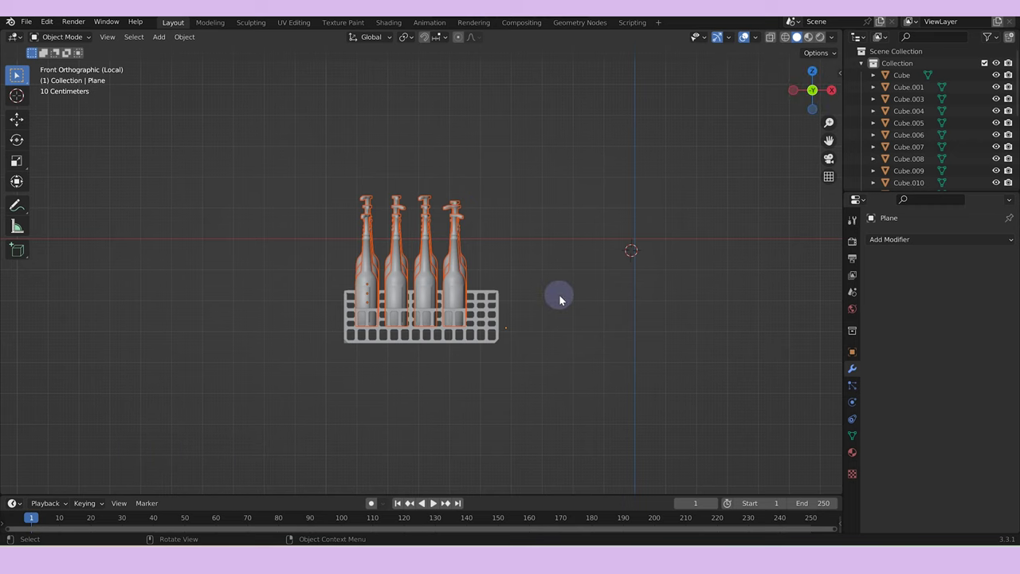
text(s)
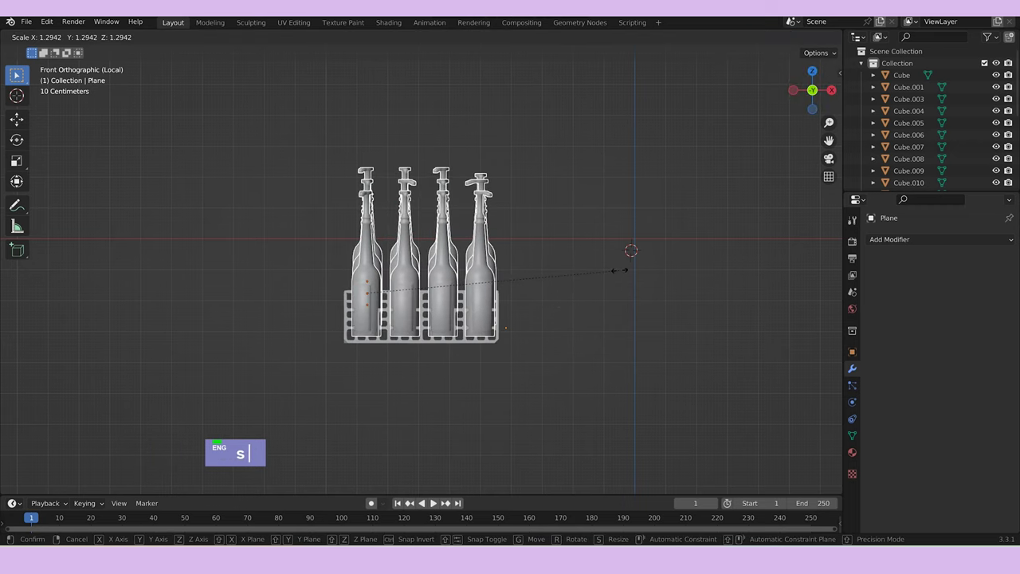
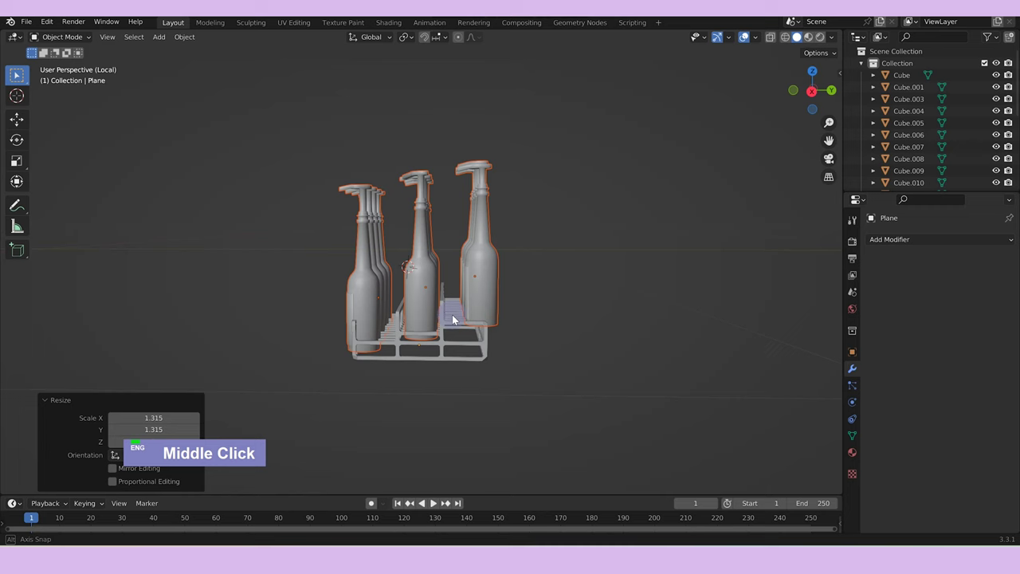
text(gz)
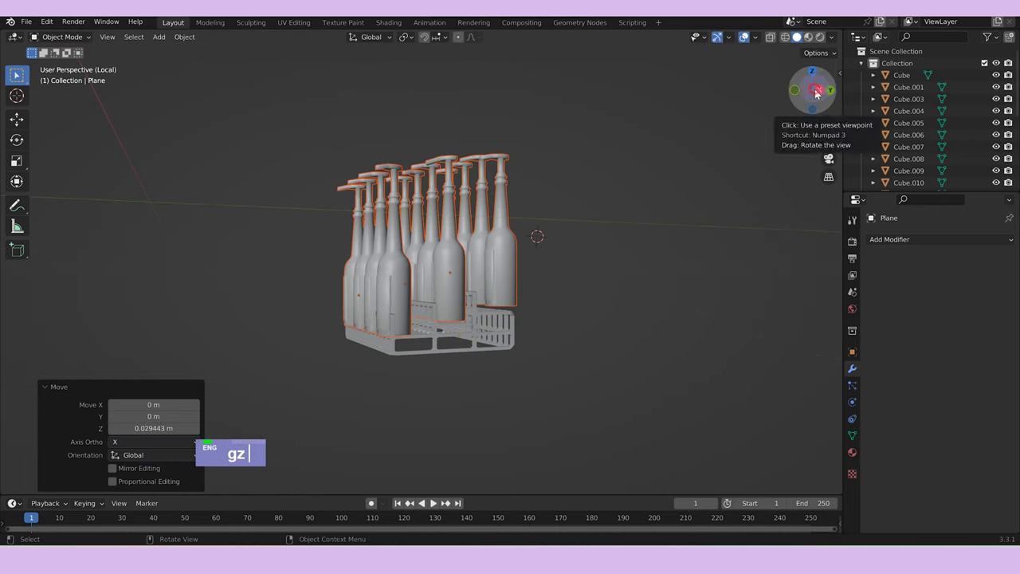
scroll(up, 3)
text(gzgy)
text(gzgy)
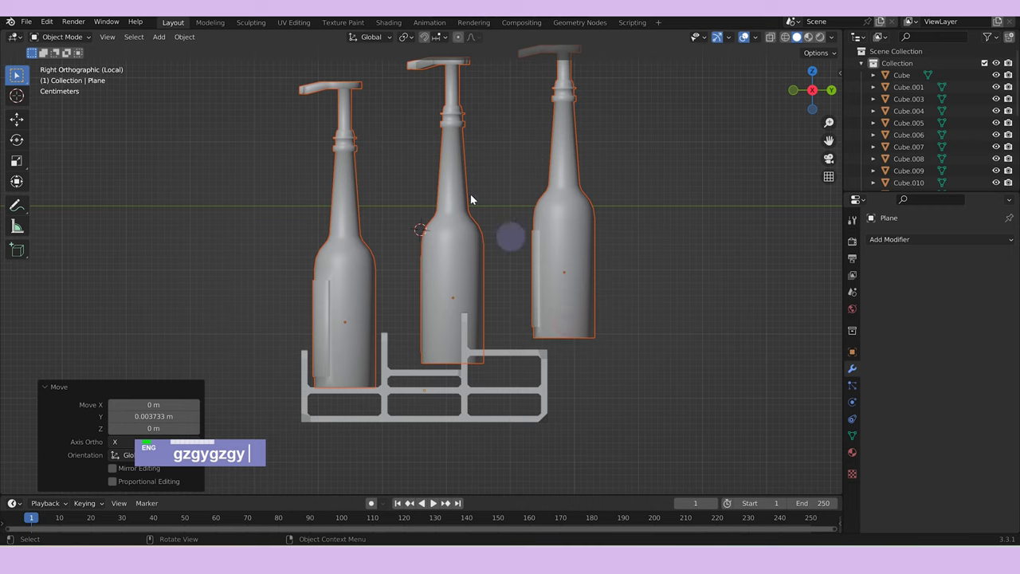
text(gy)
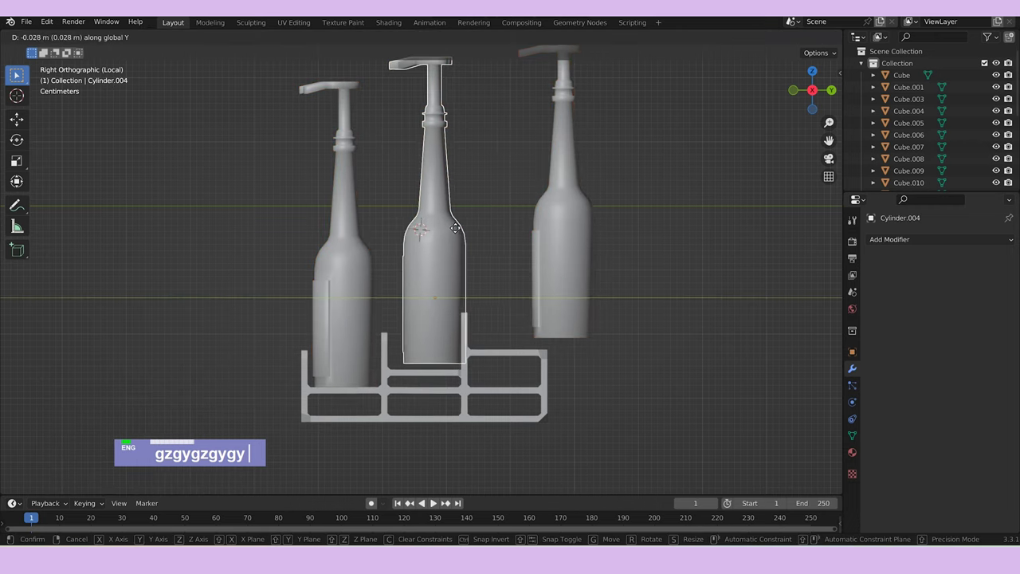
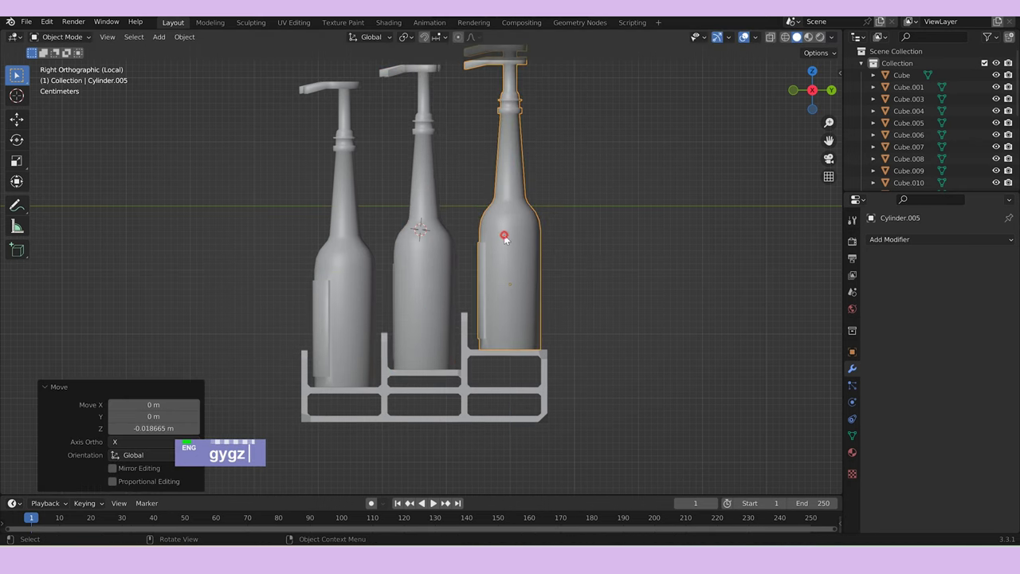
Leave local view and orbit out to see the resized bottles on the counter within the whole room.
text(/)
scroll(down, 3)
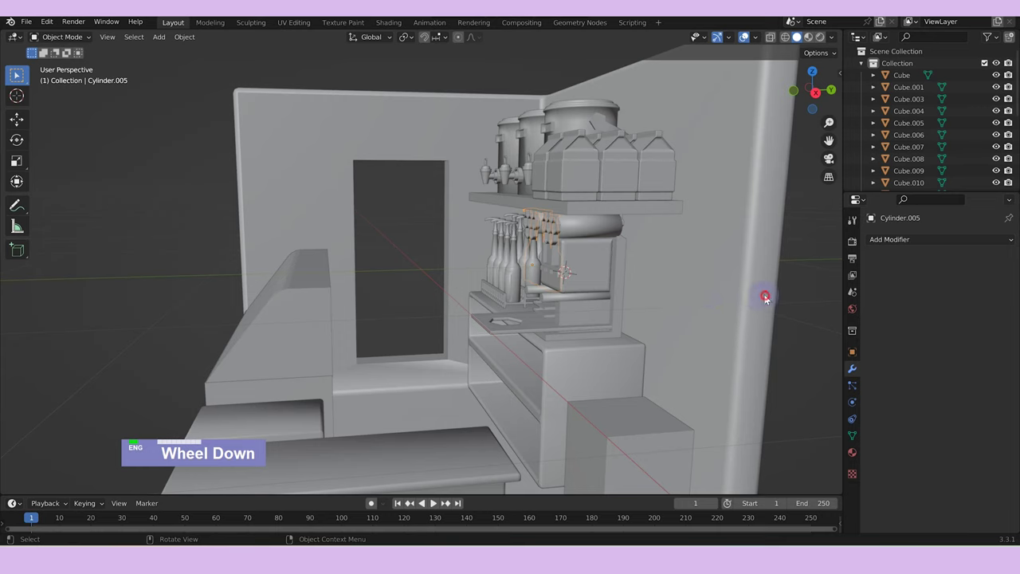
scroll(down, 3)
middle_click(599, 305)
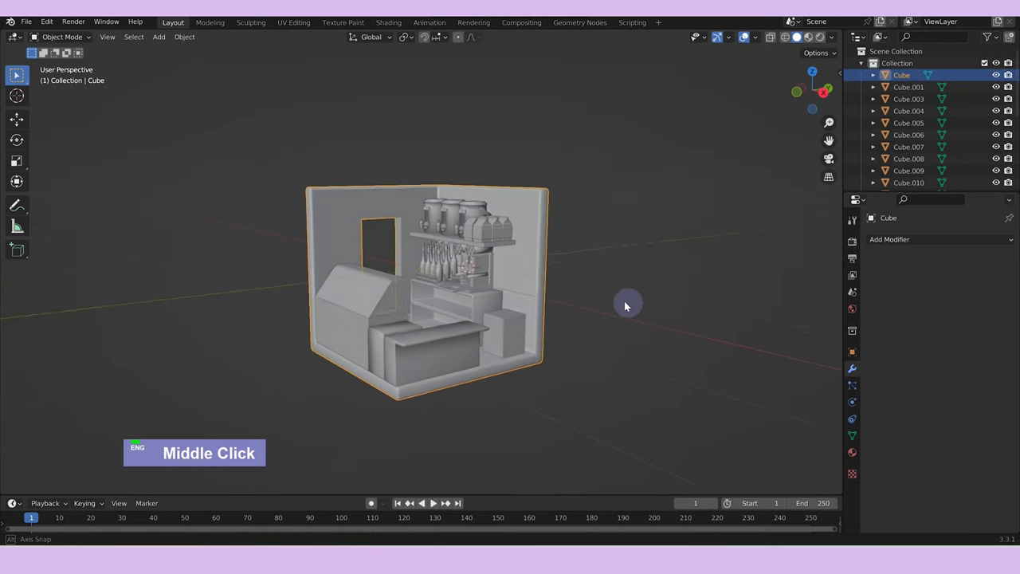
scroll(up, 3)
middle_click(633, 296)
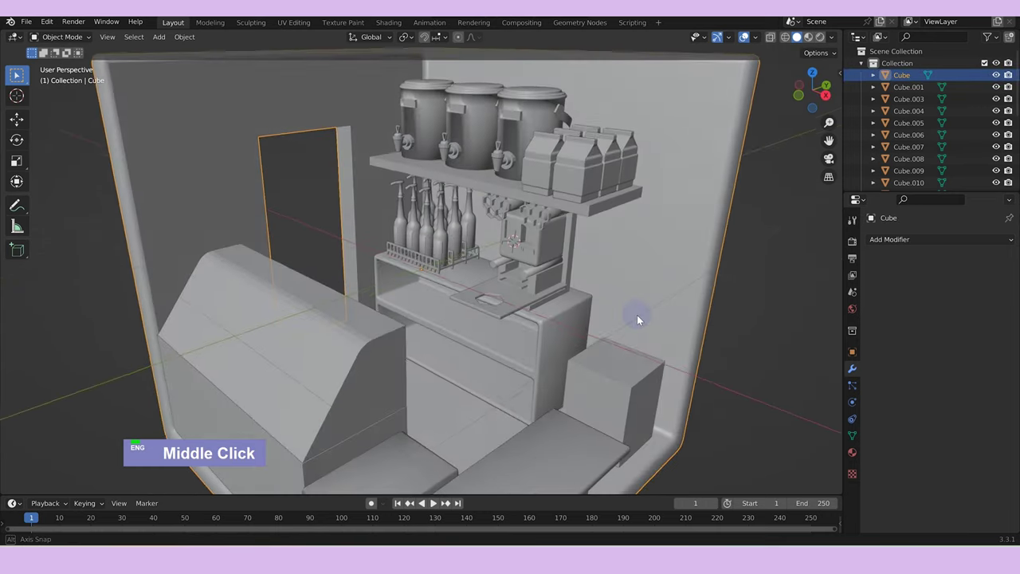
scroll(down, 3)
middle_click(639, 334)
scroll(up, 3)
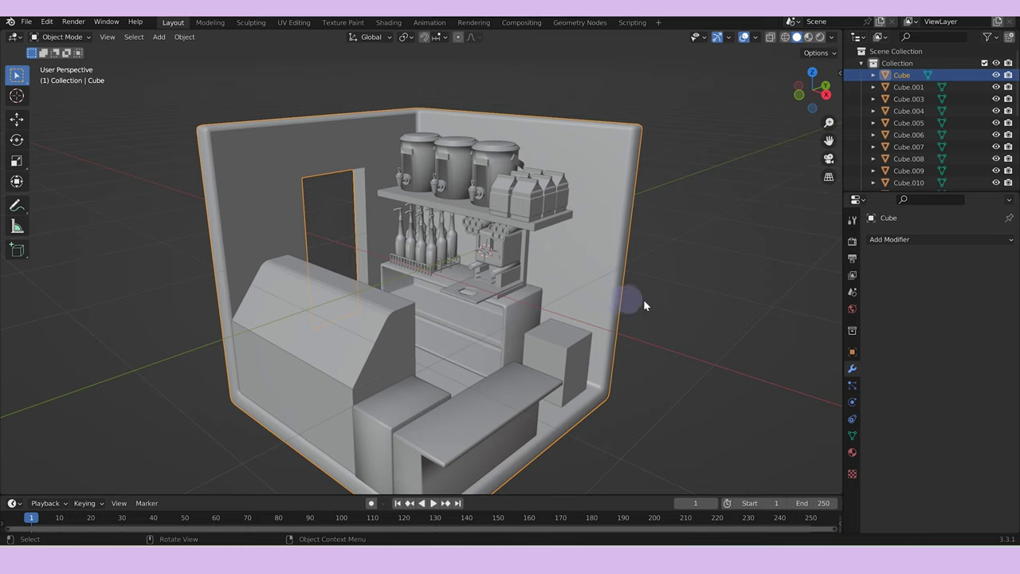
scroll(down, 3)
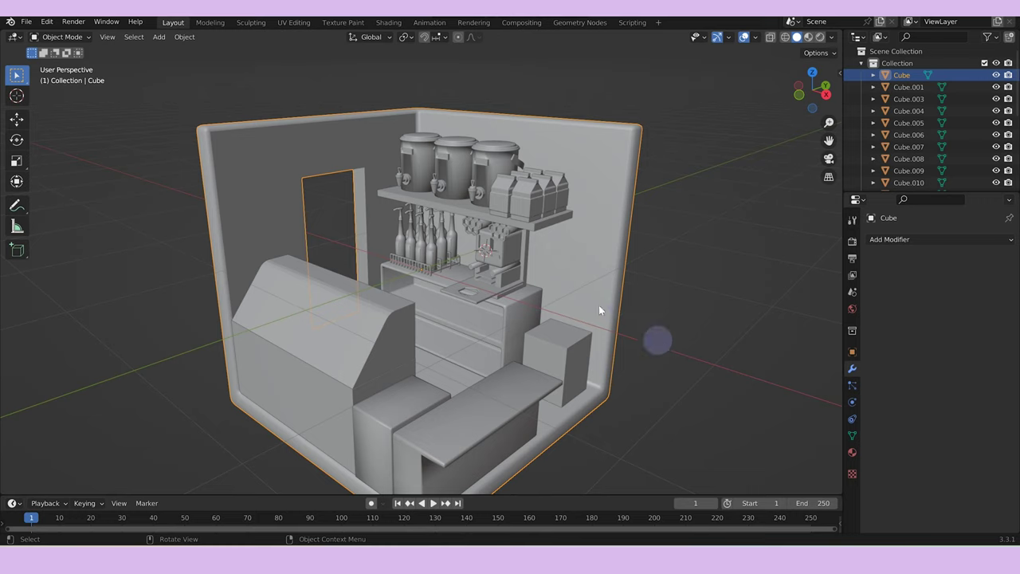
right_click(462, 275)
Add a cylinder for the jar, scale it, isolate it and extrude its top face upward.
text(a)
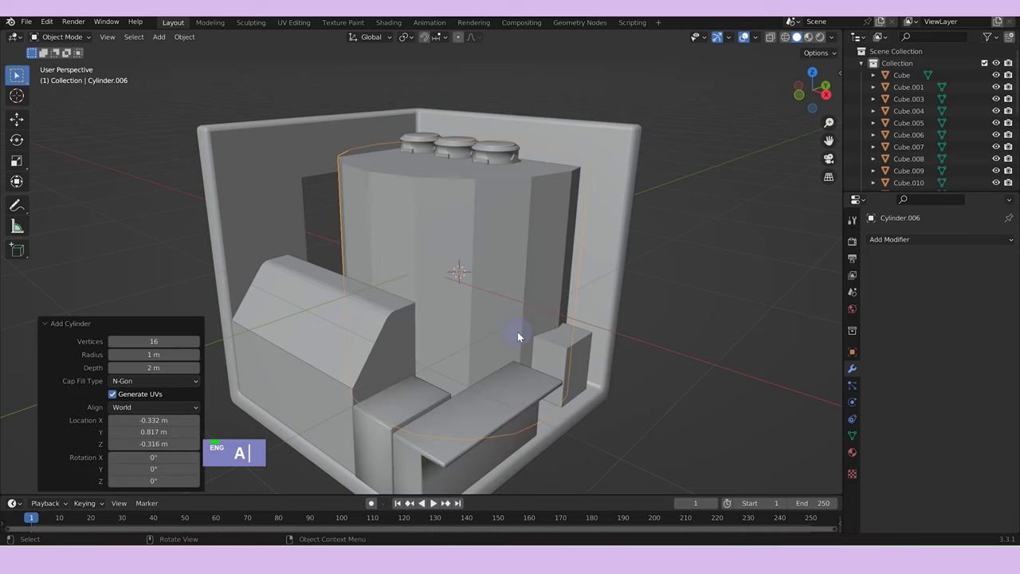
text(s)
text(/)
scroll(down, 3)
key(Tab)
text(as/ 3es)
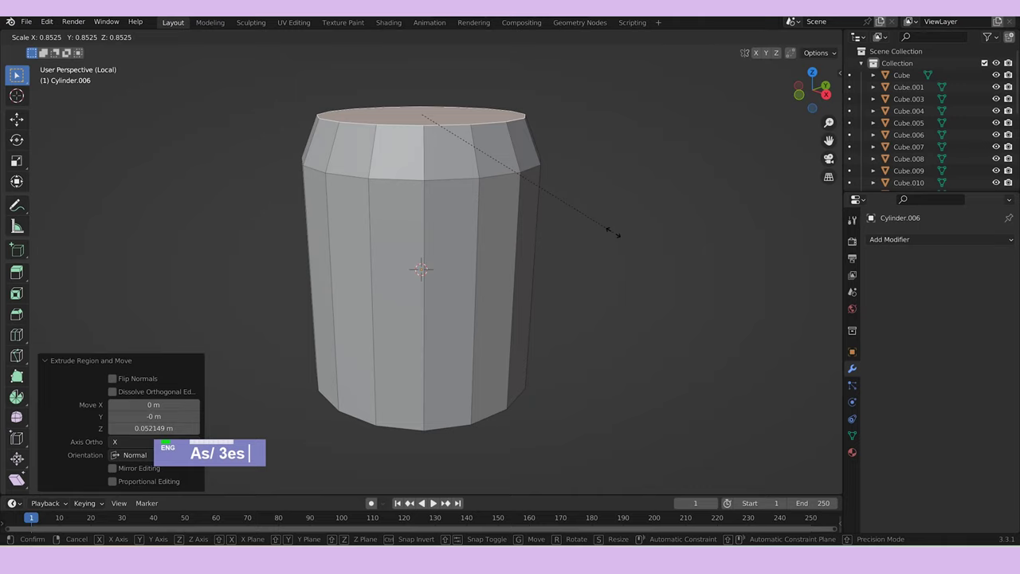
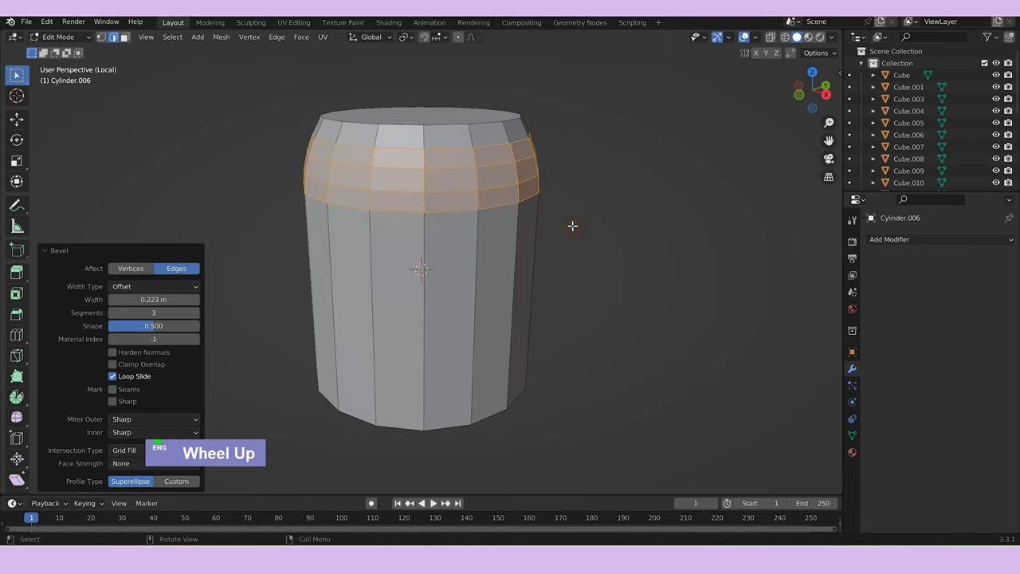
key(Tab)
key(Tab)
Inset and extrude the jar's top into a narrow raised neck and bevel its lip.
text(3i)
text(e)
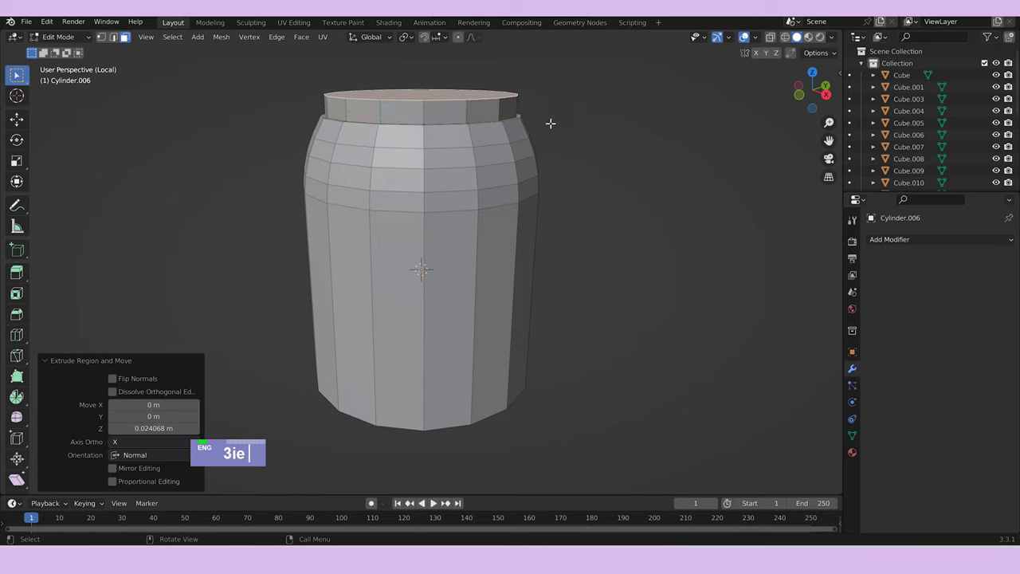
text(i)
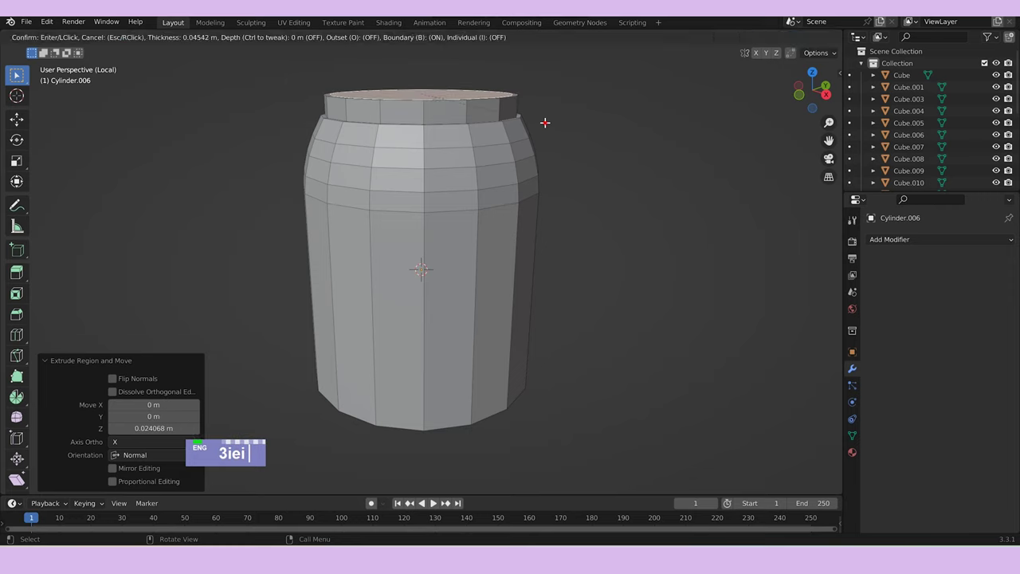
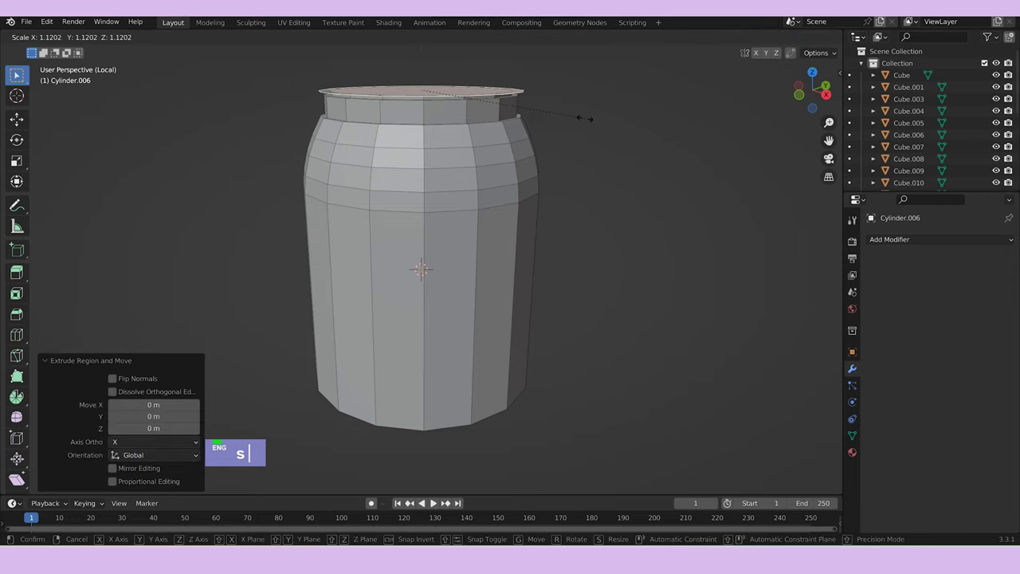
text(e)
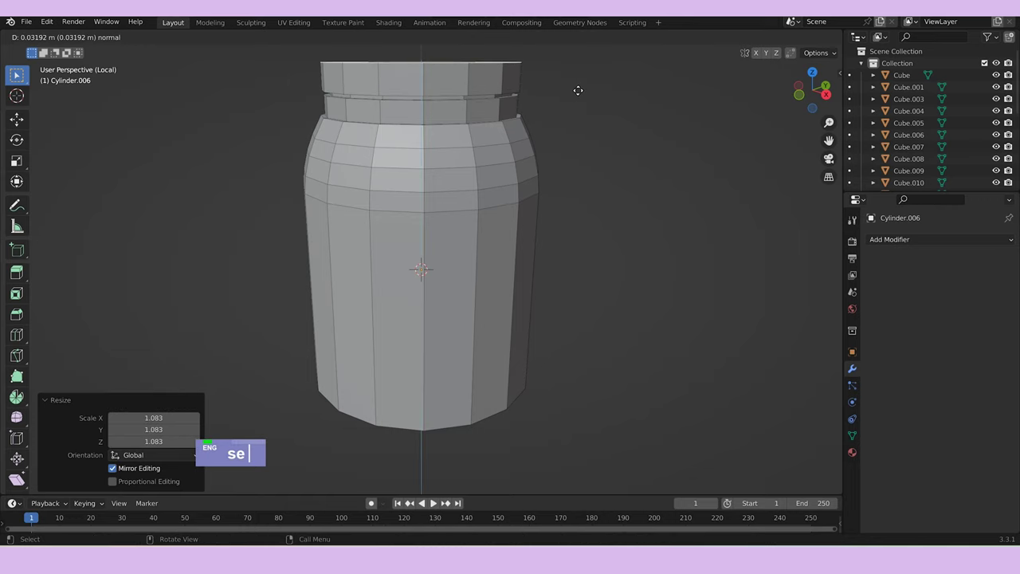
text(s)
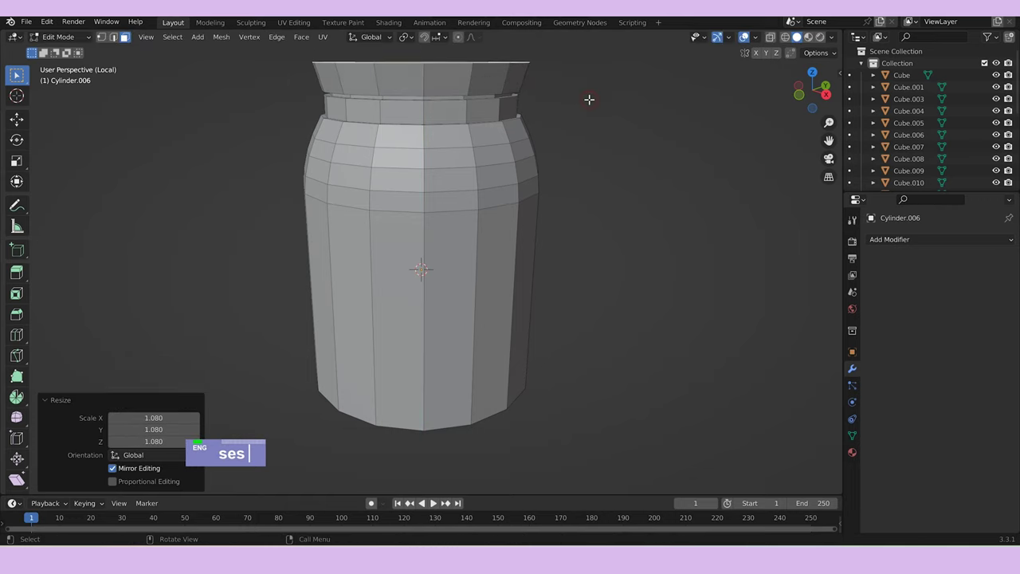
key(ctrl+b)
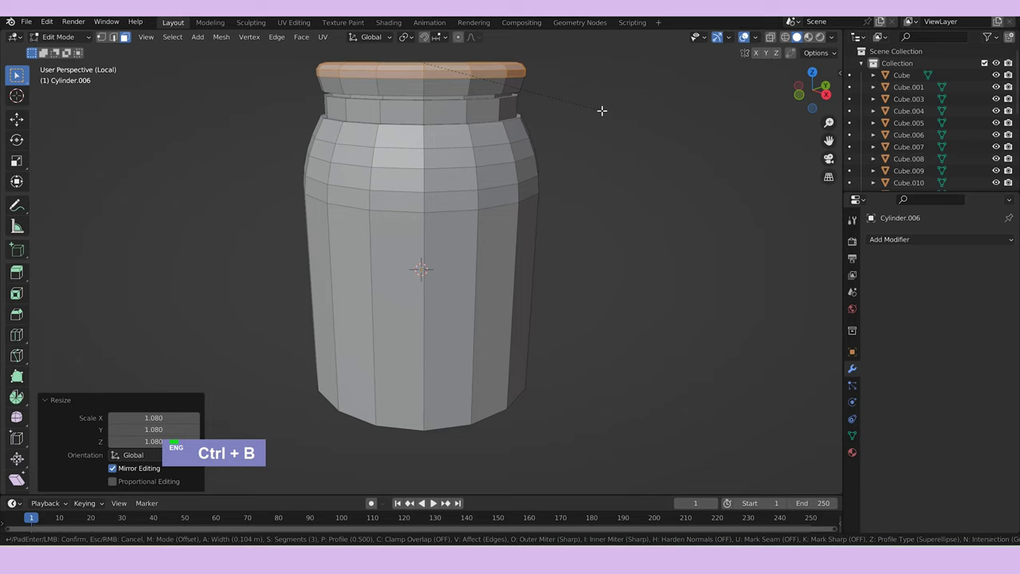
Exit local view to see the finished jar back on the shop counter.
middle_click(560, 255)
right_click(412, 268)
middle_click(537, 245)
text(/)
scroll(down, 3)
scroll(up, 3)
Move and scale the jar along X and Z in front view until it fits on the counter.
text(/gz)
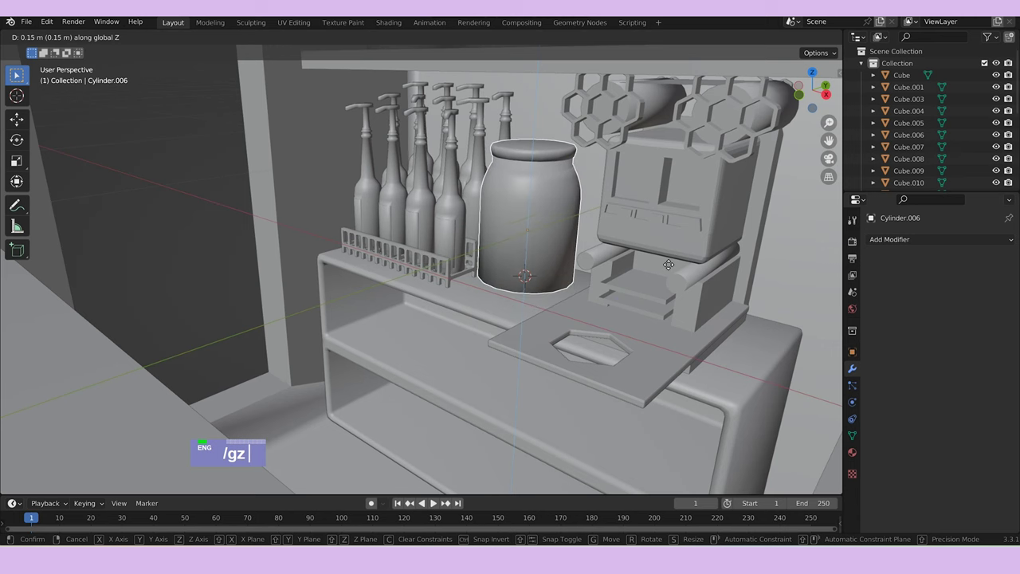
middle_click(666, 278)
text(gx)
text(s)
scroll(up, 3)
text(gxsgz)
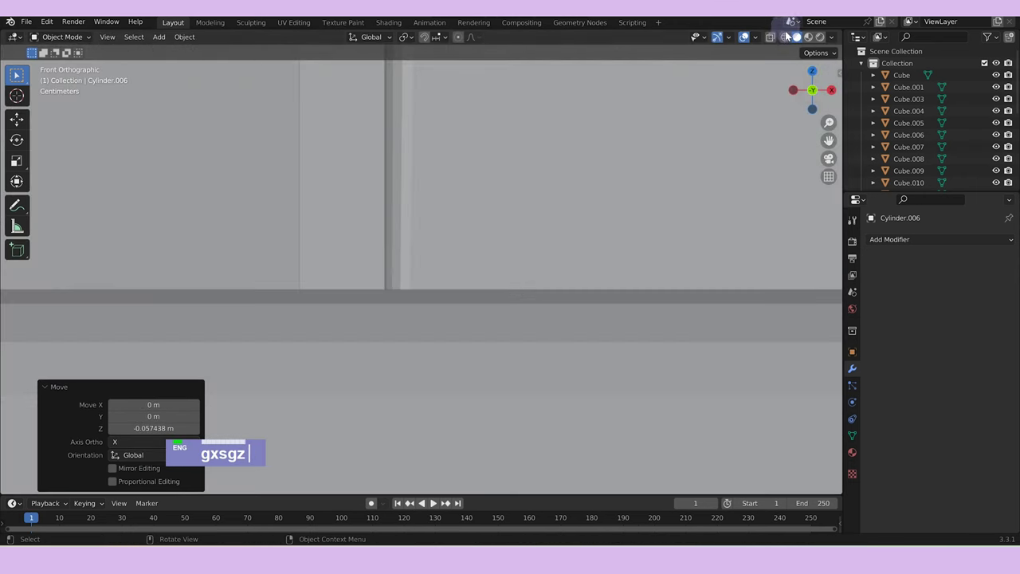
scroll(down, 3)
text(gxsgz)
scroll(up, 3)
text(gxsgzsz)
text(gz)
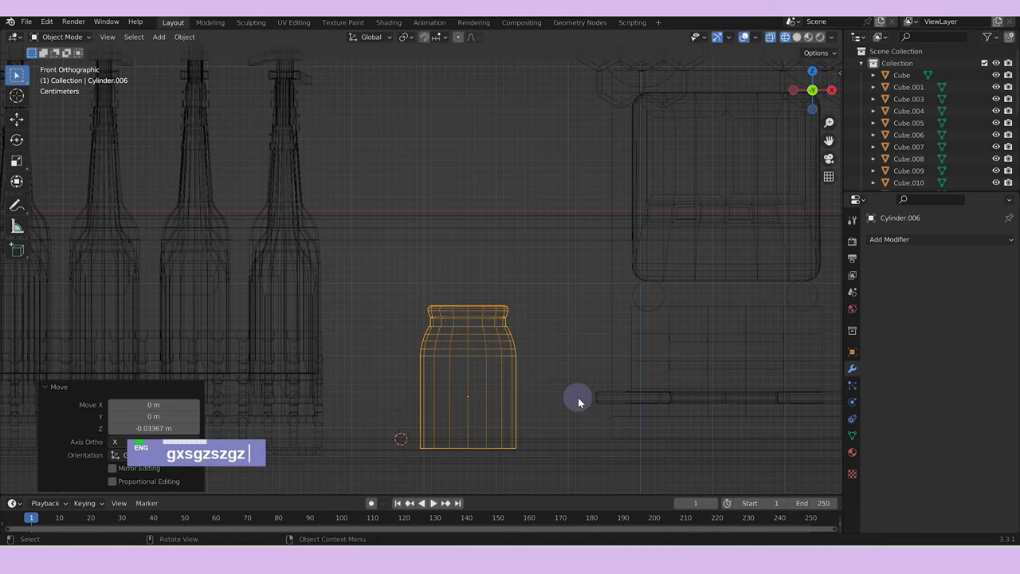
text(gx)
Duplicate the jar and place the copy beside it along X on the counter.
text(dgx)
scroll(down, 3)
middle_click(578, 374)
click(606, 225)
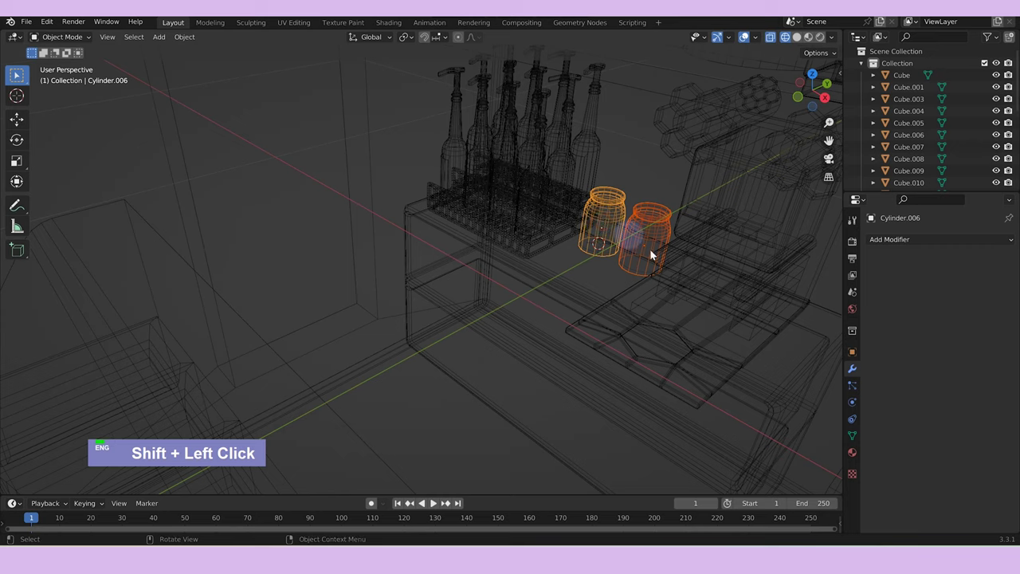
Select the shelf unit below the counter and isolate it in local view.
scroll(down, 3)
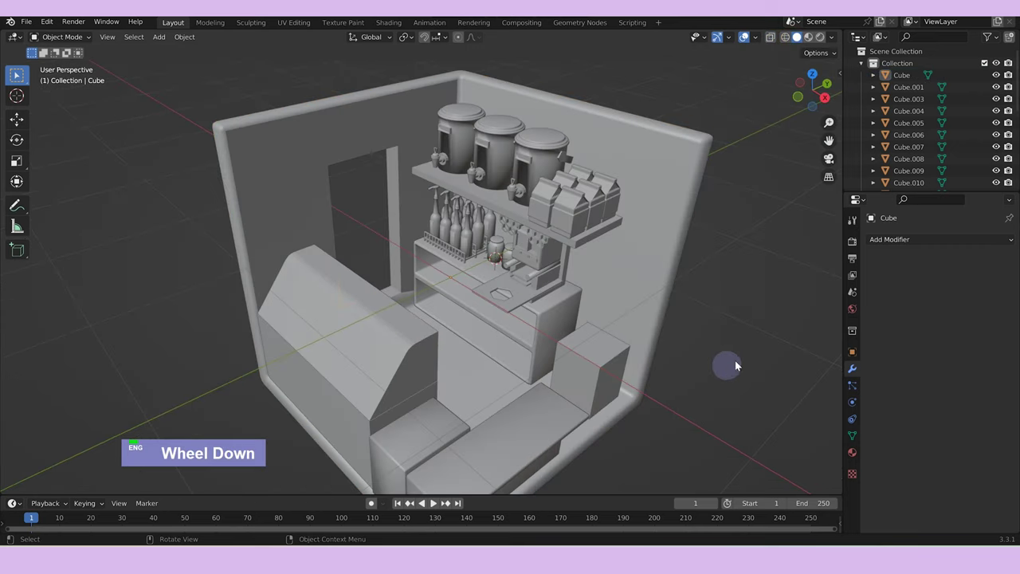
middle_click(739, 351)
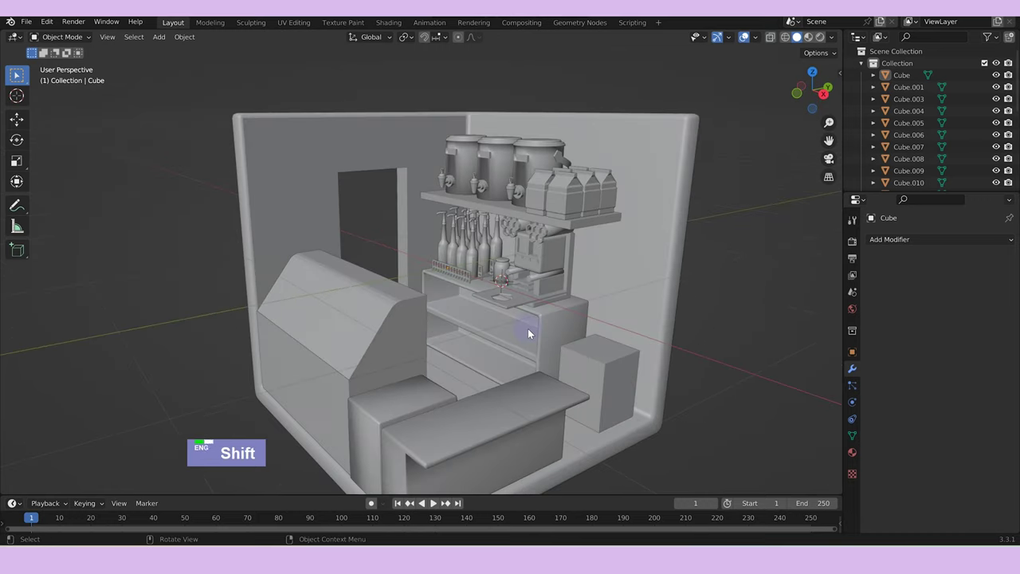
click(531, 332)
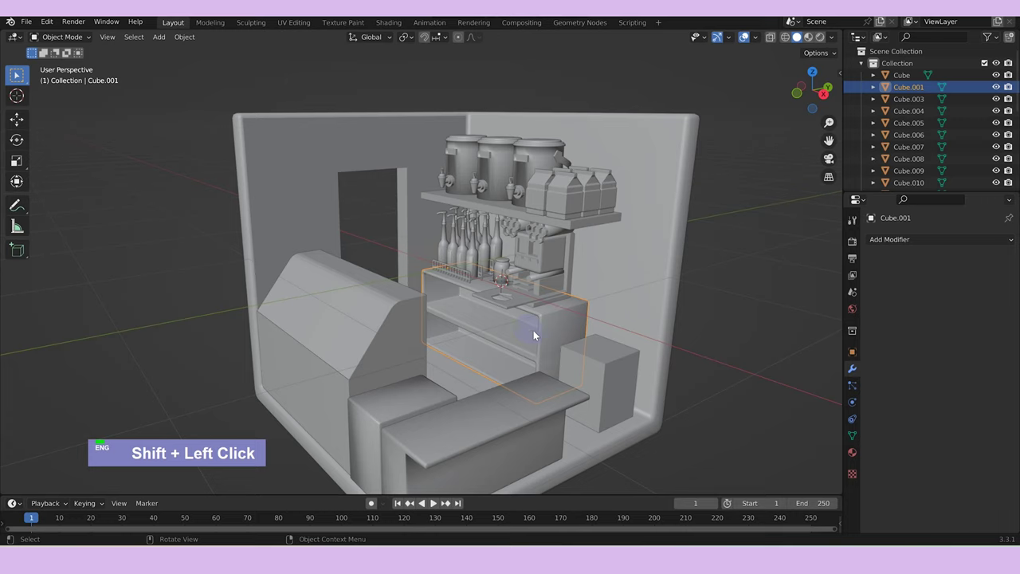
key(/)
middle_click(553, 292)
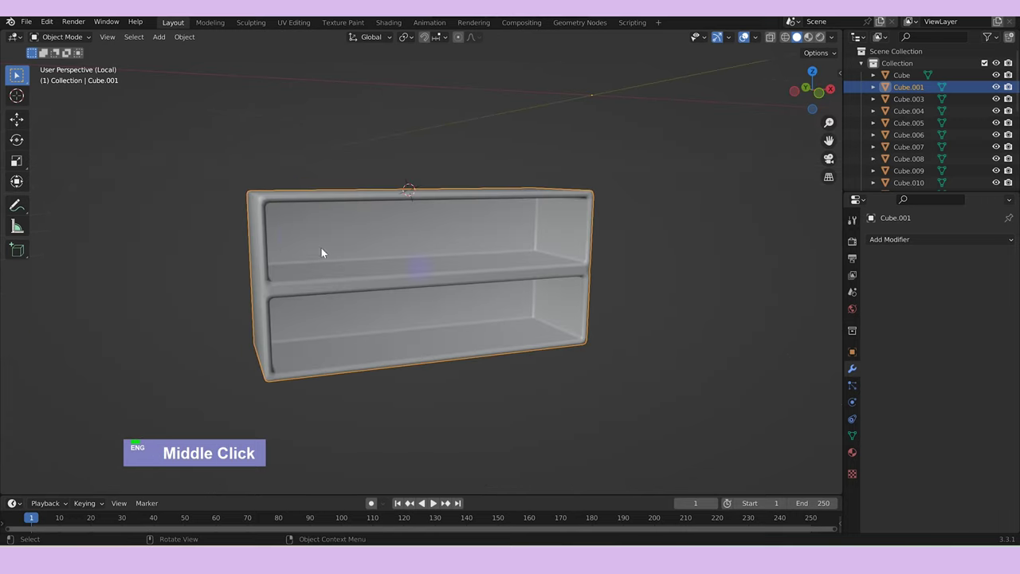
right_click(331, 256)
Add a small cube and inspect it inside the shelf's upper compartment.
text(a)
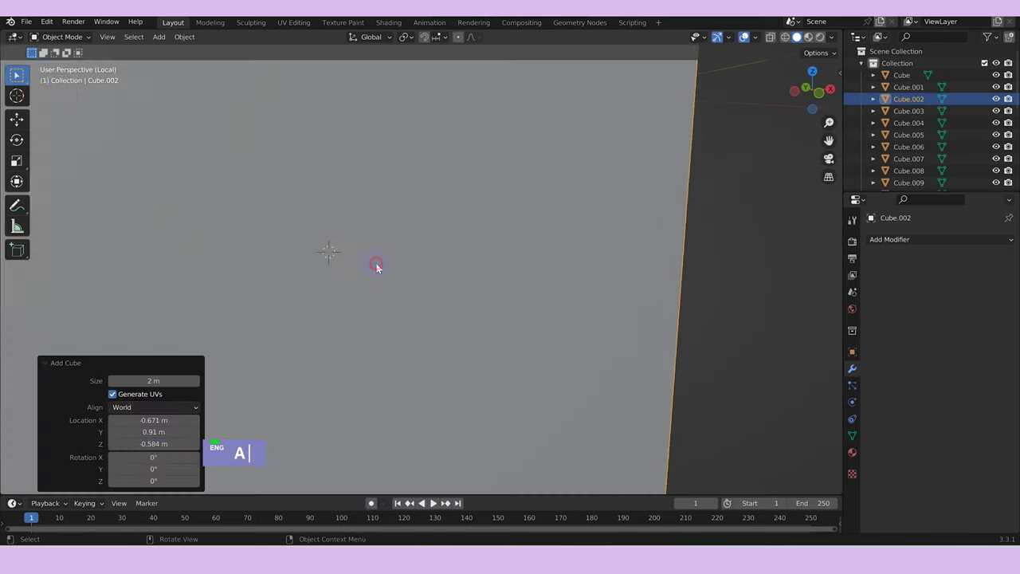
scroll(down, 3)
middle_click(490, 330)
text(pp)
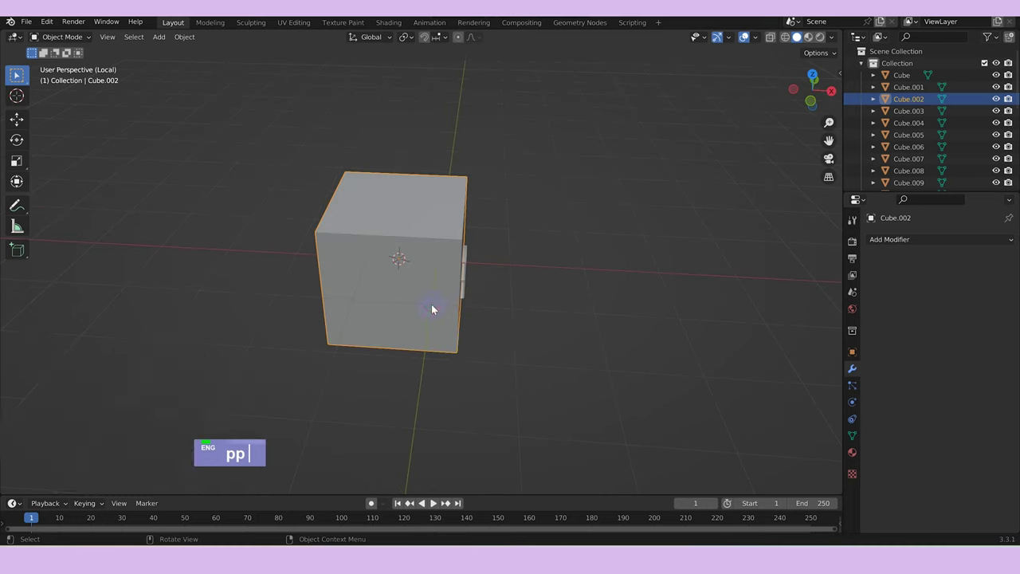
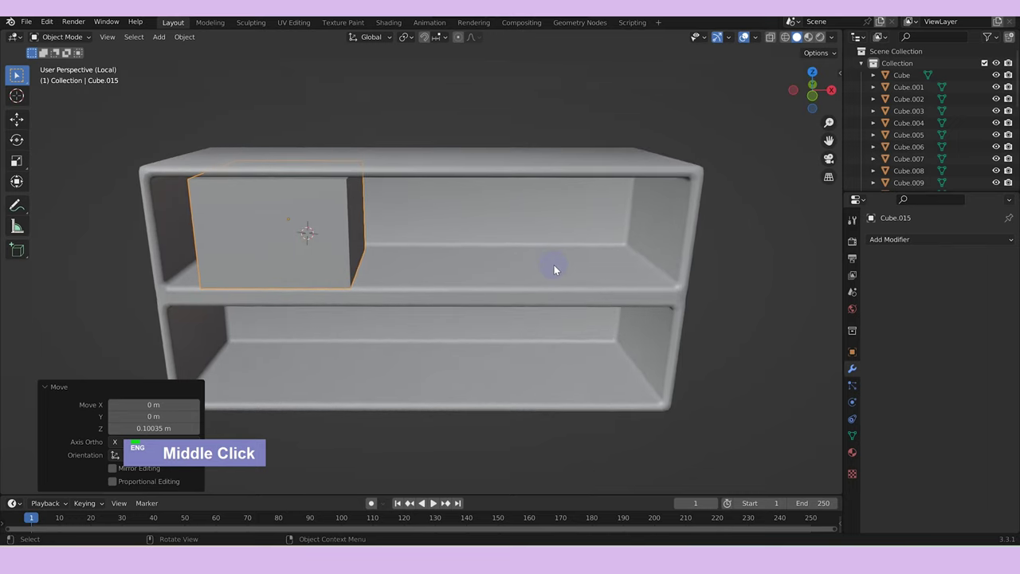
Bevel all of the small box's edges to round them off.
key(Tab)
text(a)
key(ctrl+b)
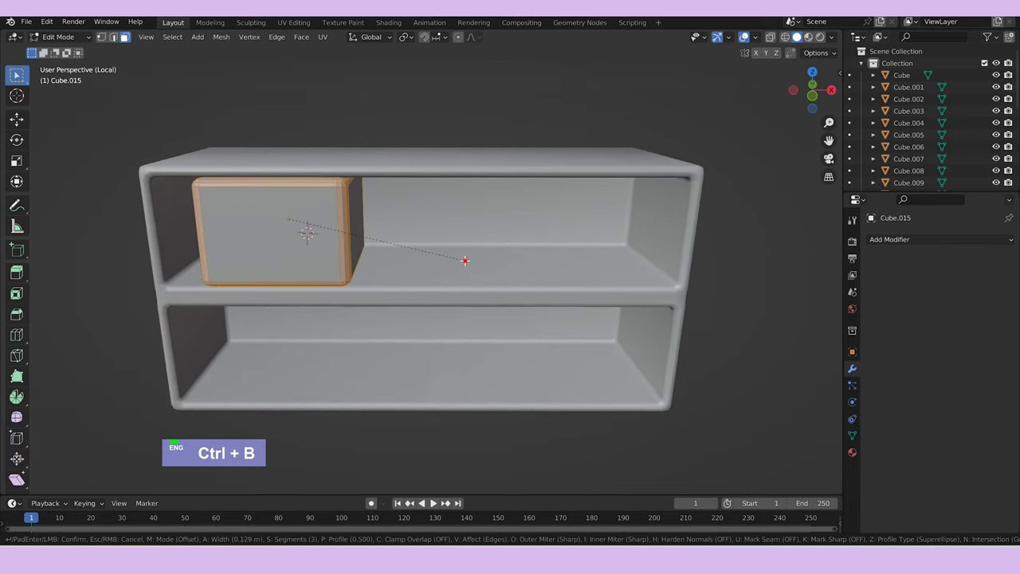
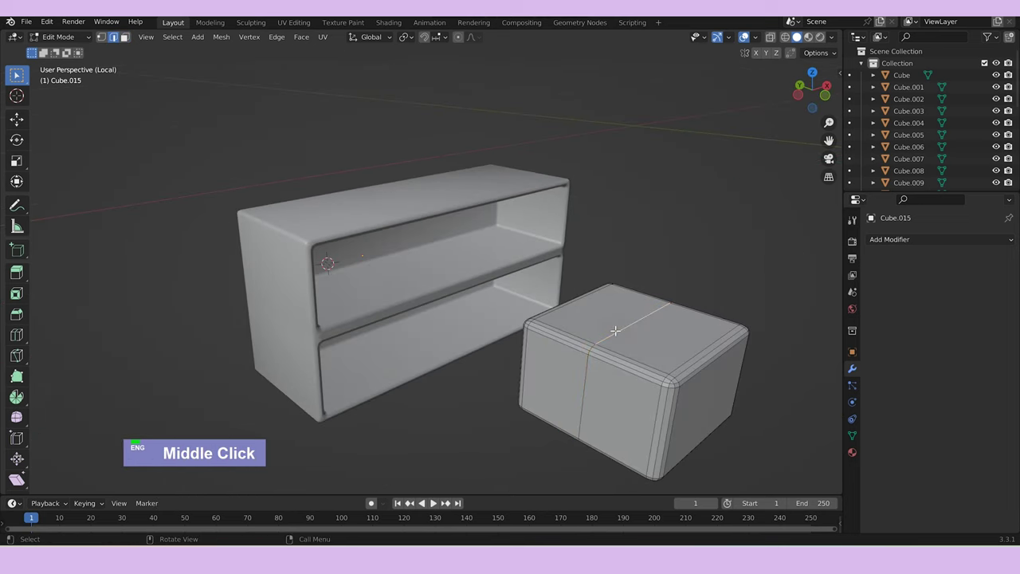
Raise and extrude the box's top edges into opening flaps, undoing a misplaced attempt.
text(g)
text(z)
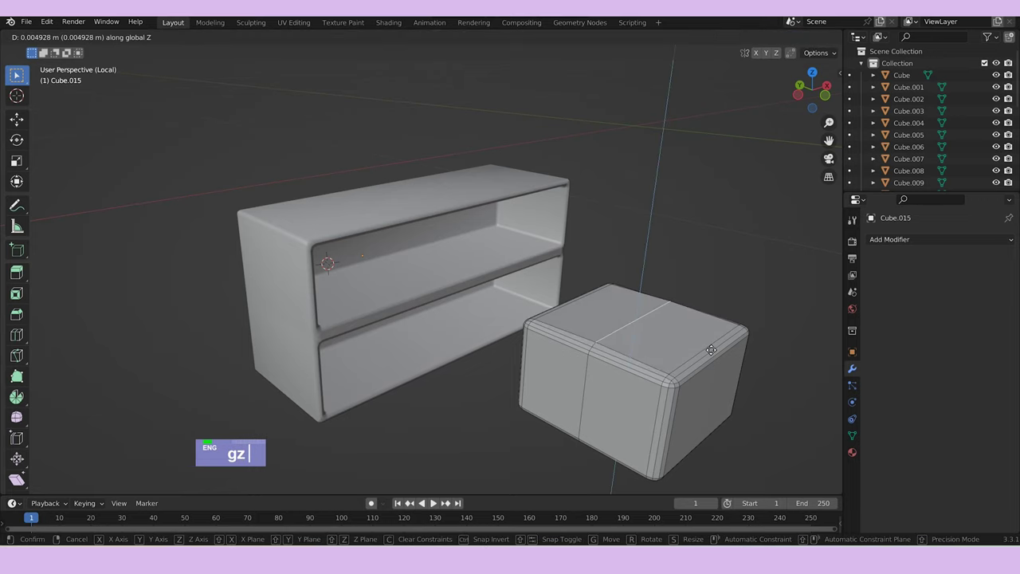
text(e)
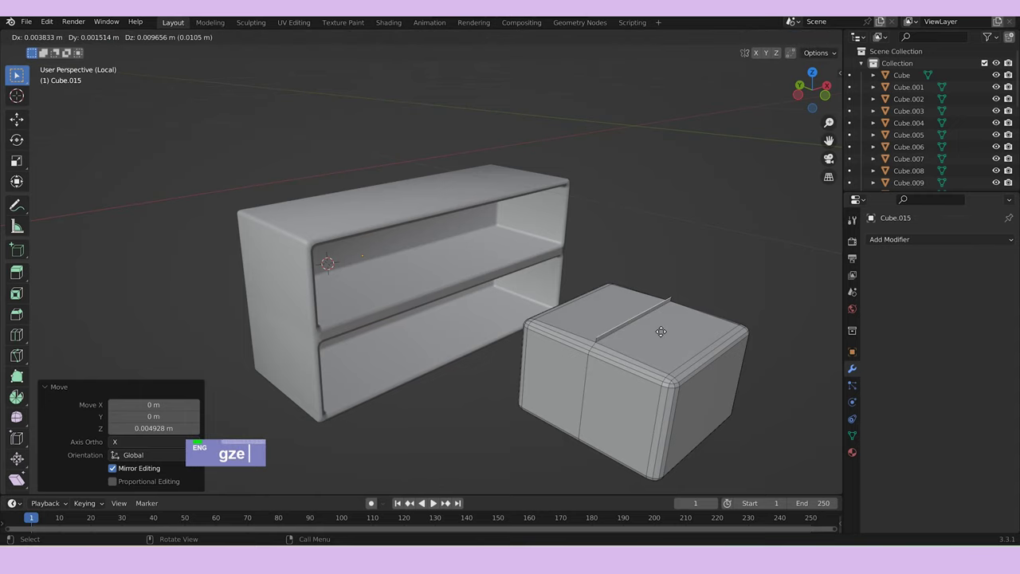
key(Right)
key(ctrl+z)
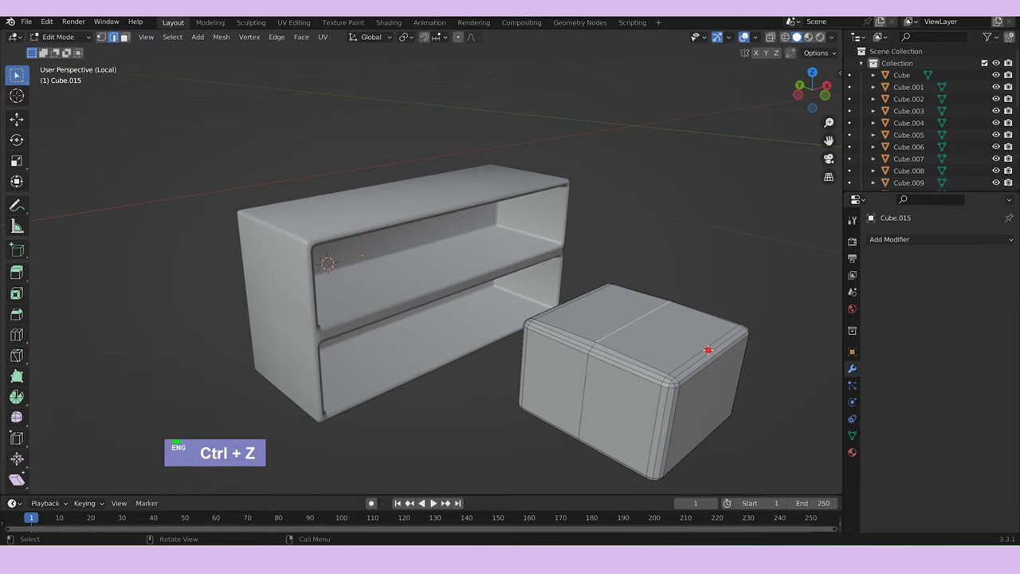
text(e)
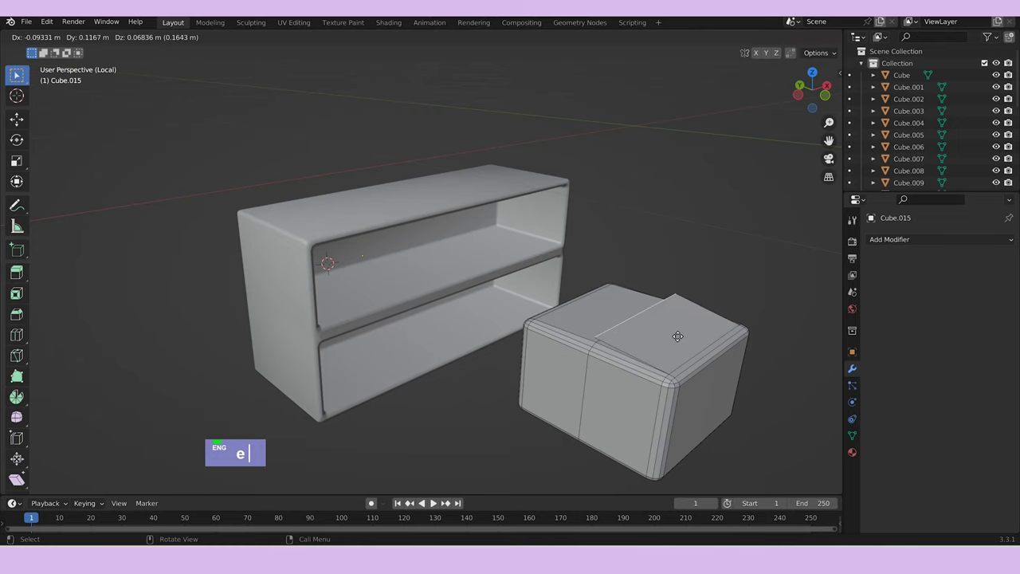
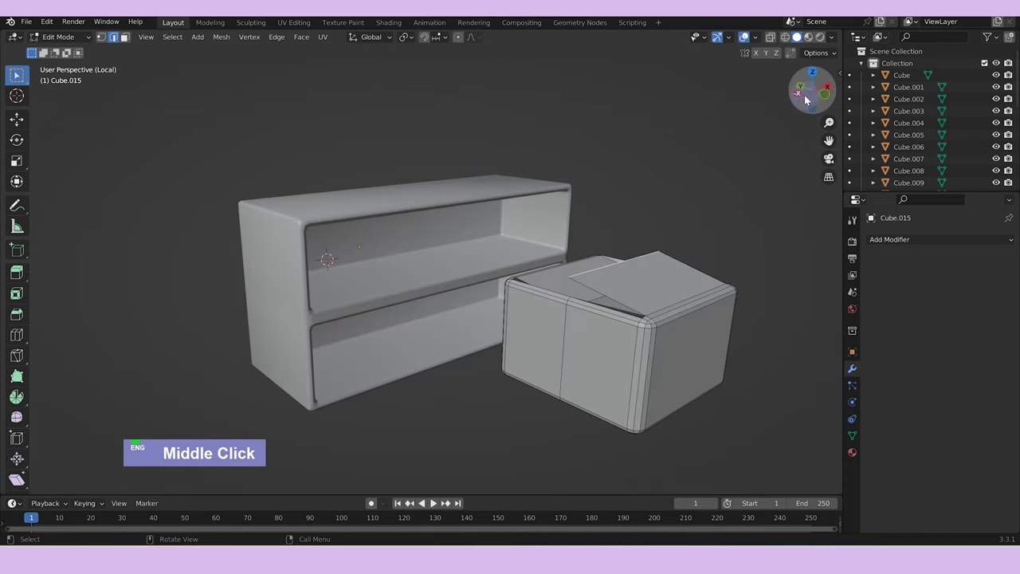
Inset a recessed label panel on the carton's front face and adjust its size and height.
key(g)
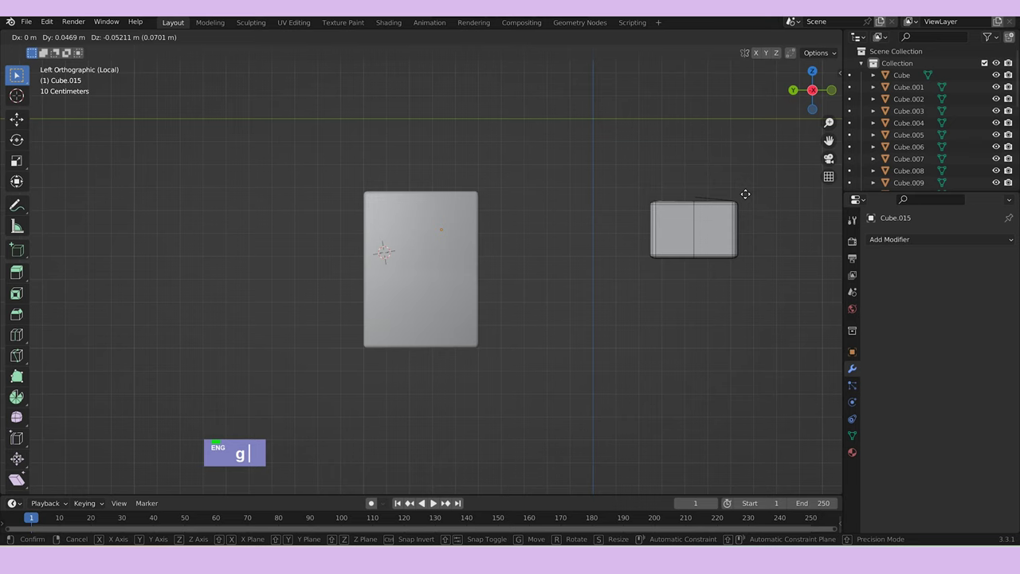
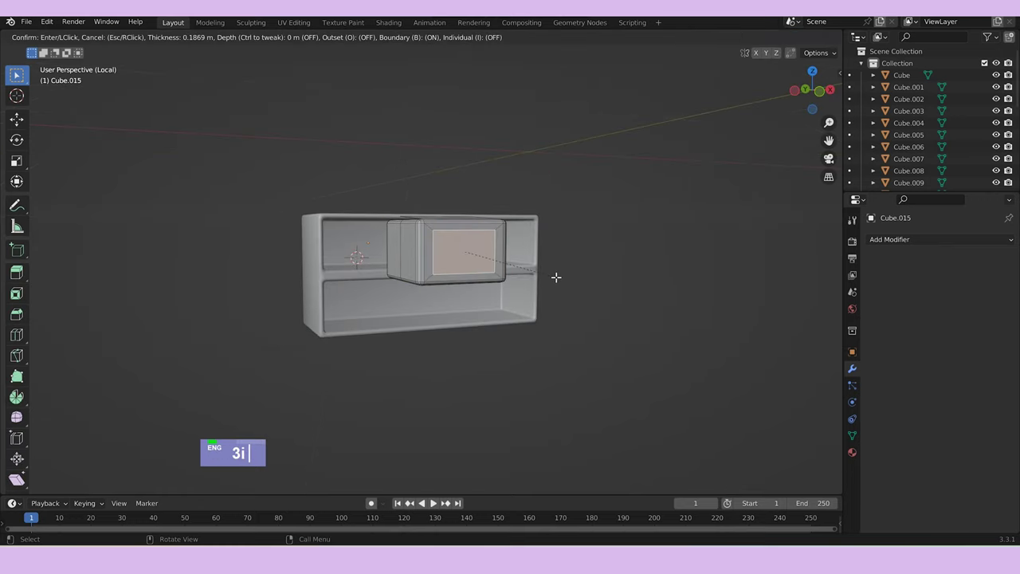
text(gzs)
text(sxgz)
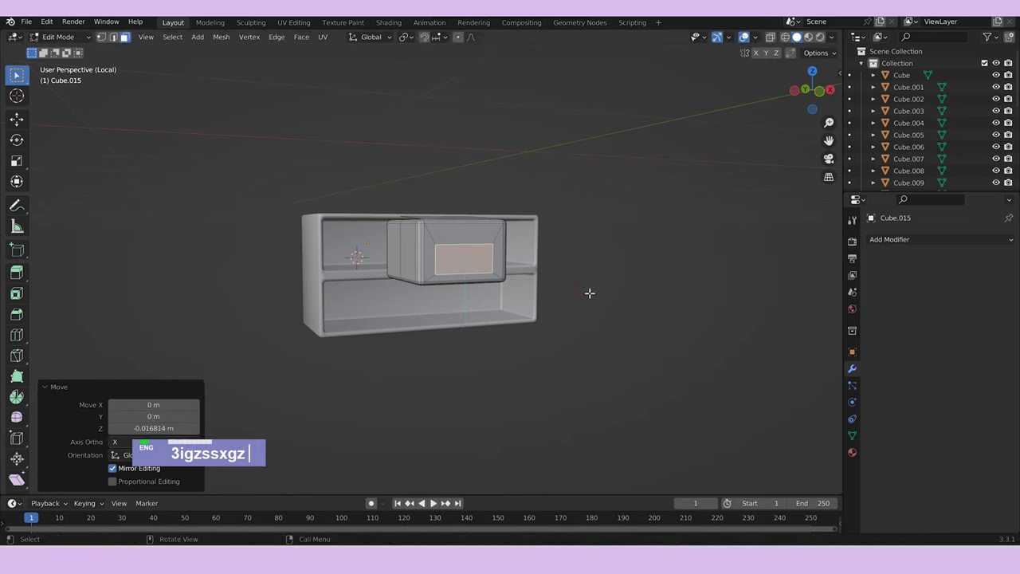
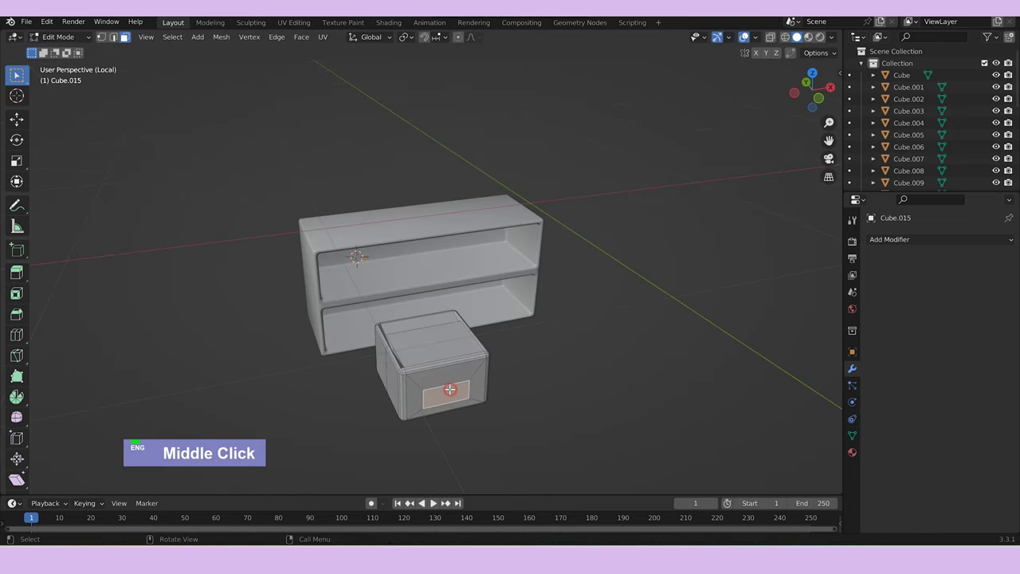
Finish the carton's mesh and move and scale it into the shelf's upper compartment.
text(e)
key(Tab)
text(e)
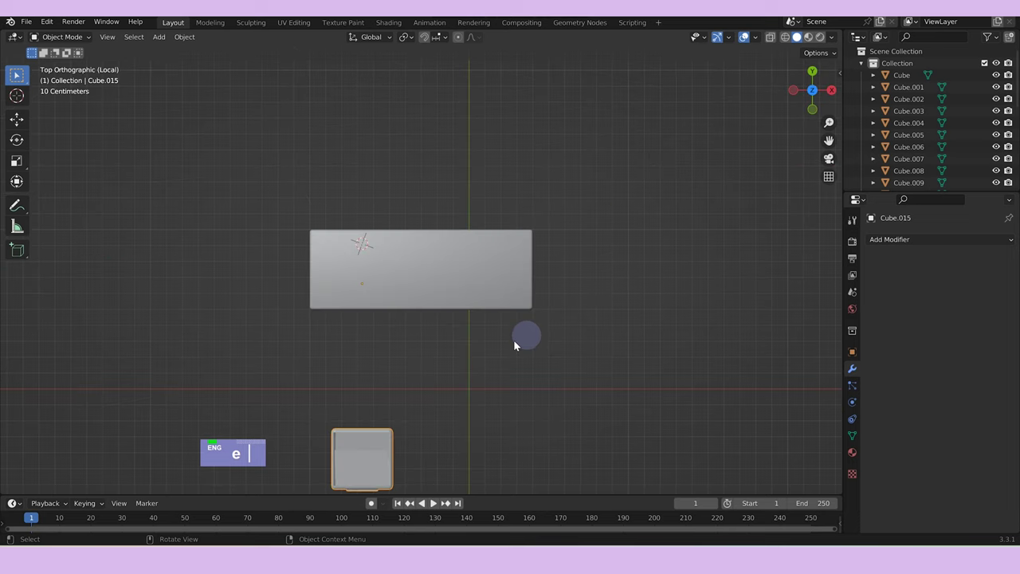
text(gy)
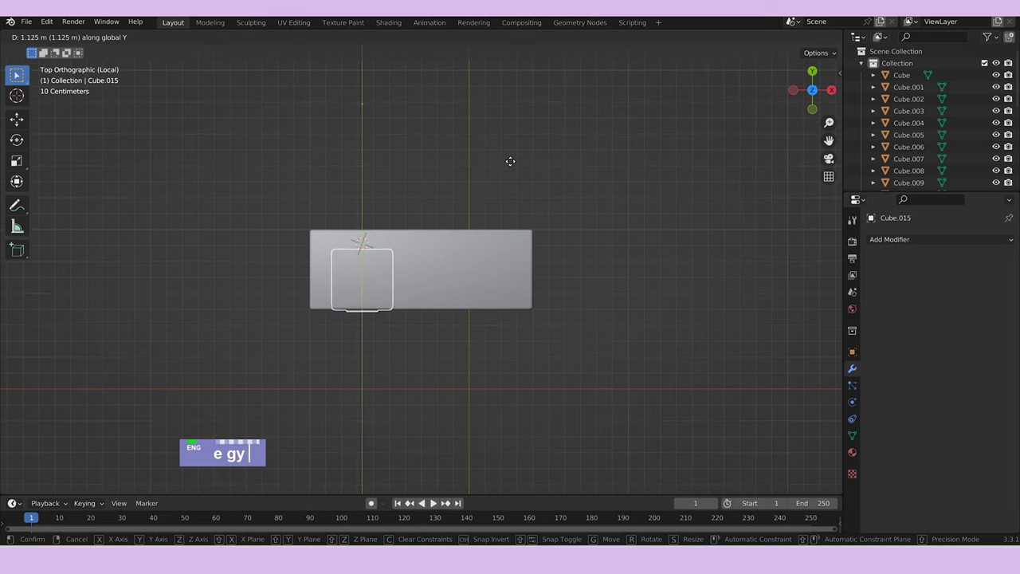
middle_click(572, 298)
scroll(up, 3)
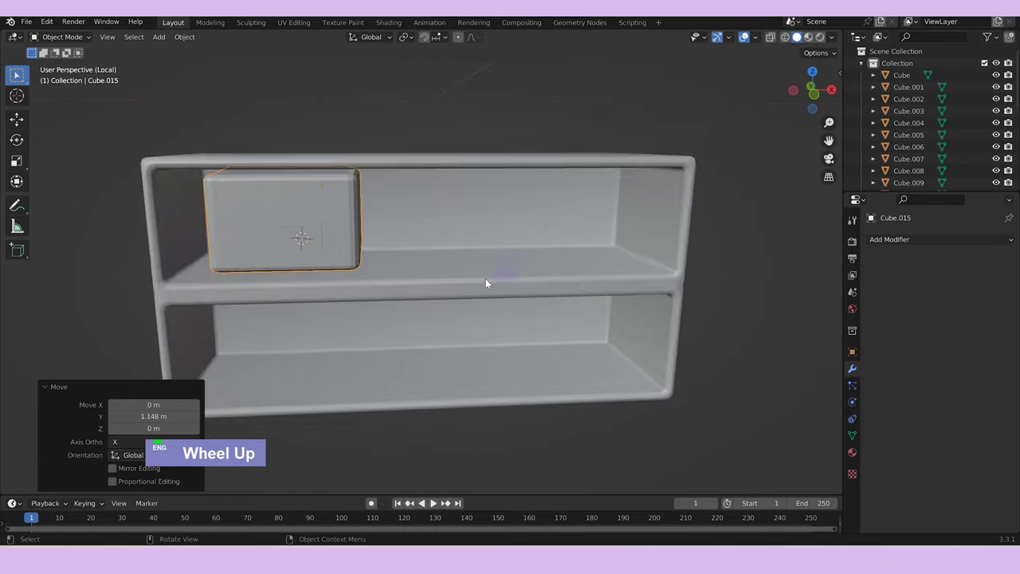
text(s)
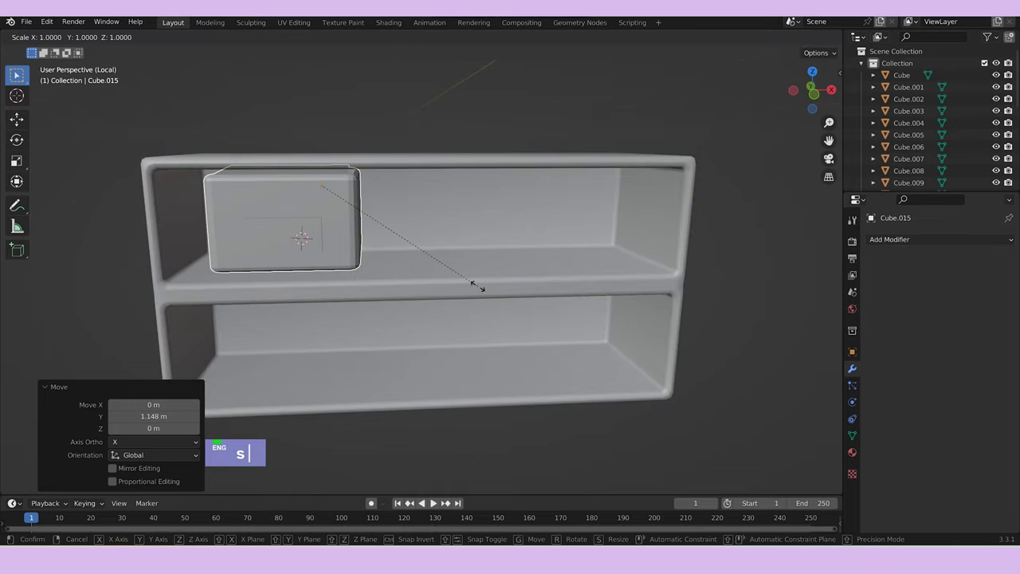
scroll(up, 3)
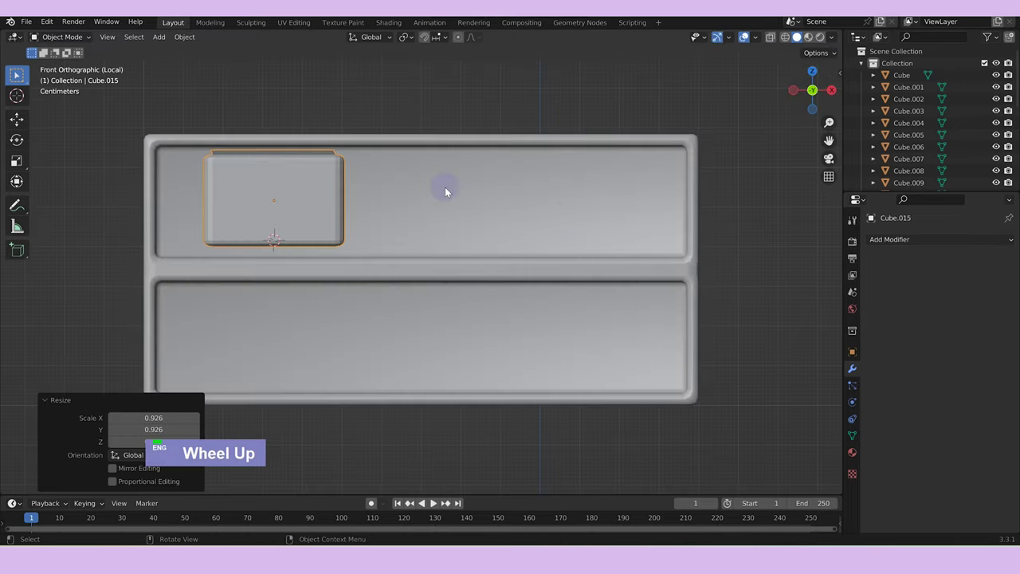
text(g)
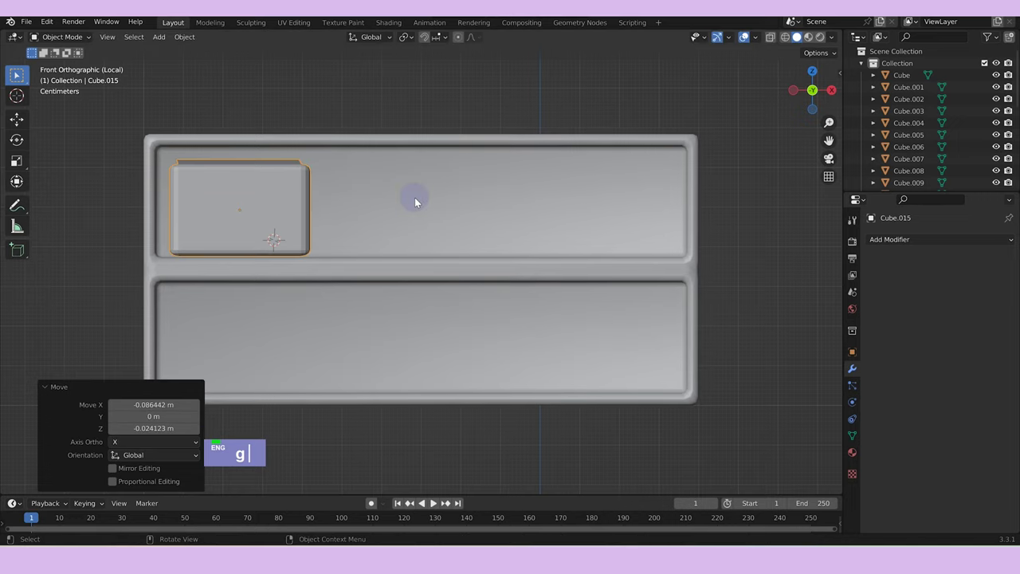
scroll(down, 3)
middle_click(419, 222)
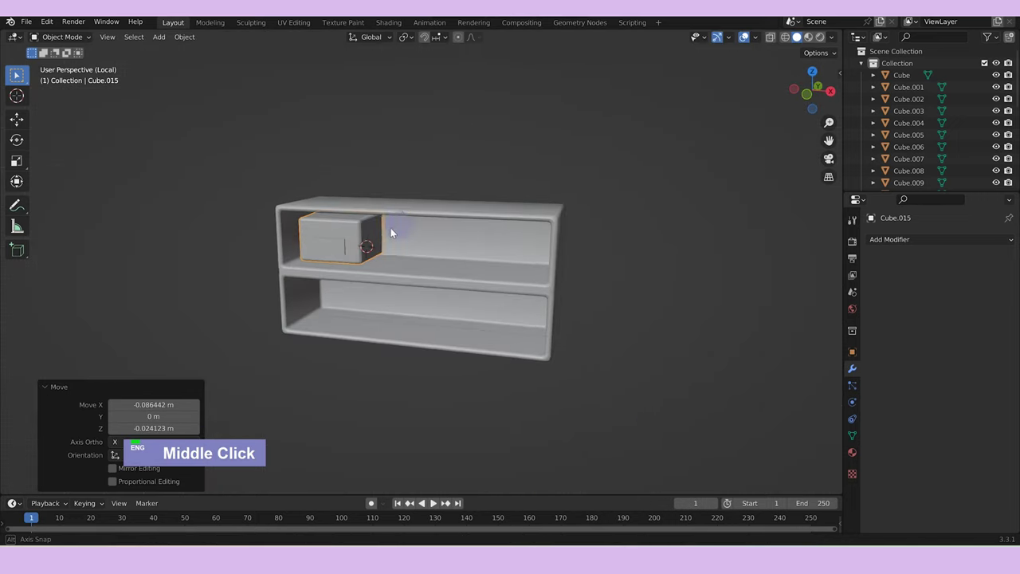
text(gy)
text(gz)
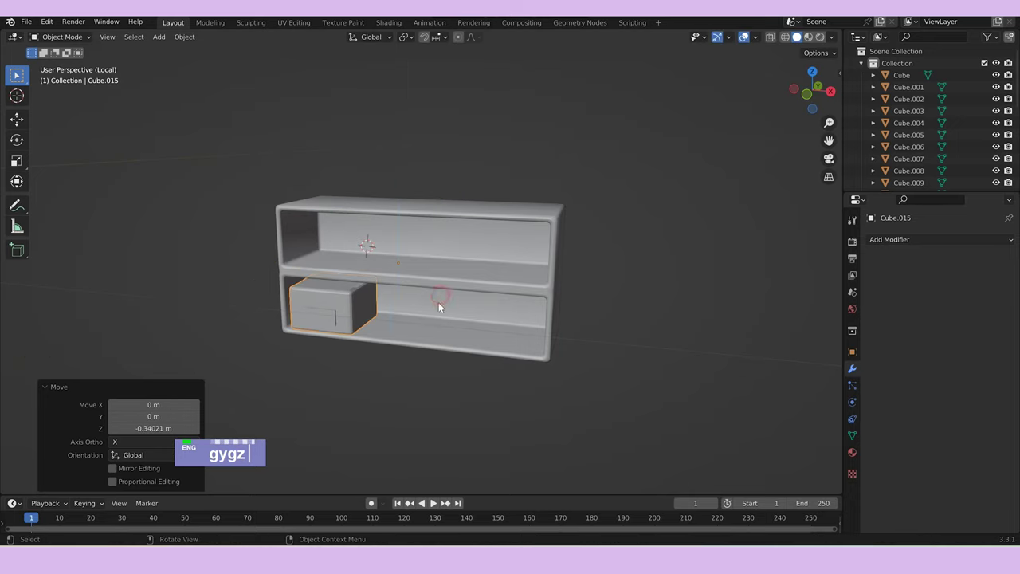
Duplicate the carton and slide the copy sideways along X toward the lower shelf.
text(dg)
text(x)
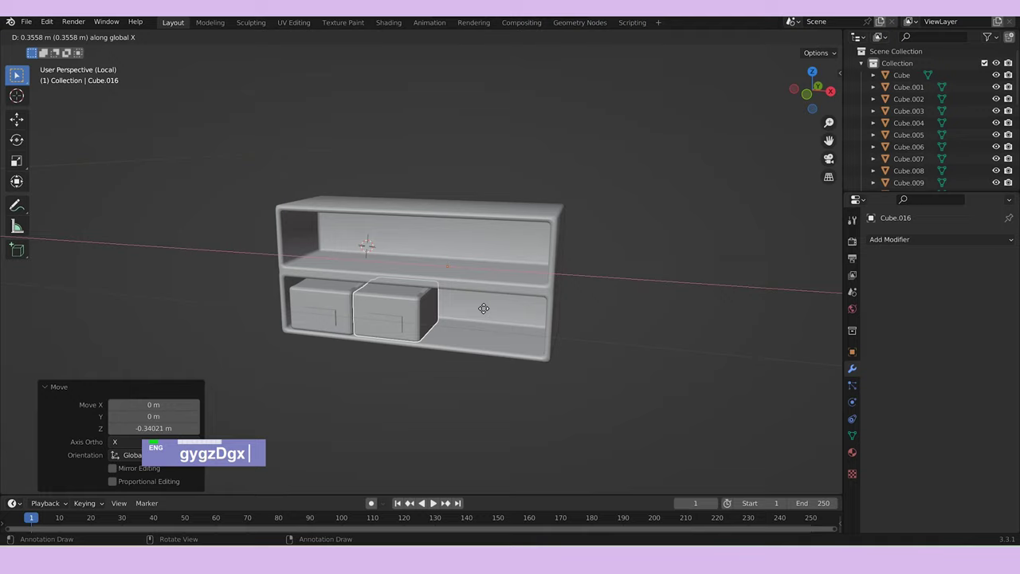
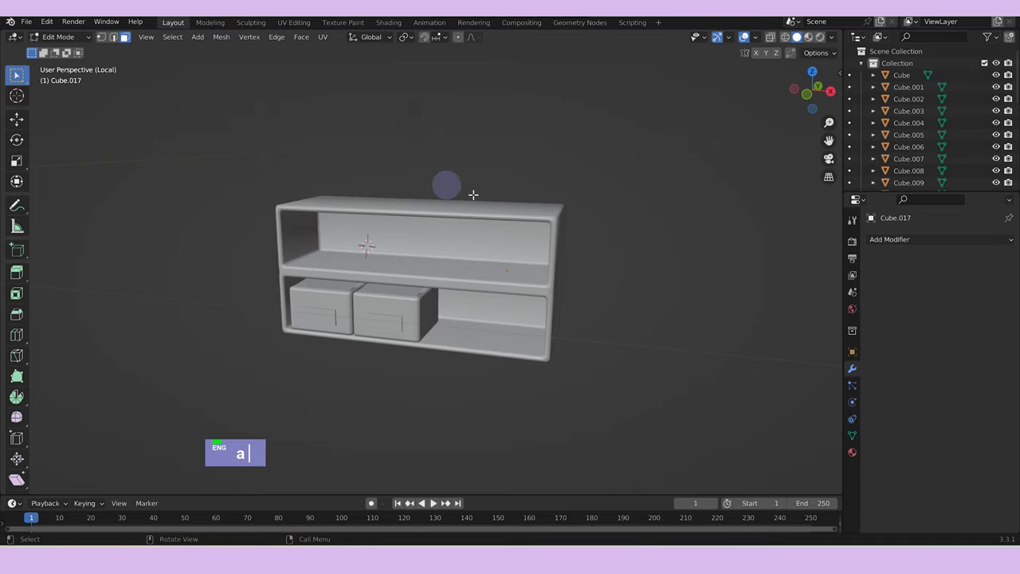
Snap the 3D cursor to the box's mesh and set the box's origin to its own centre.
key(s)
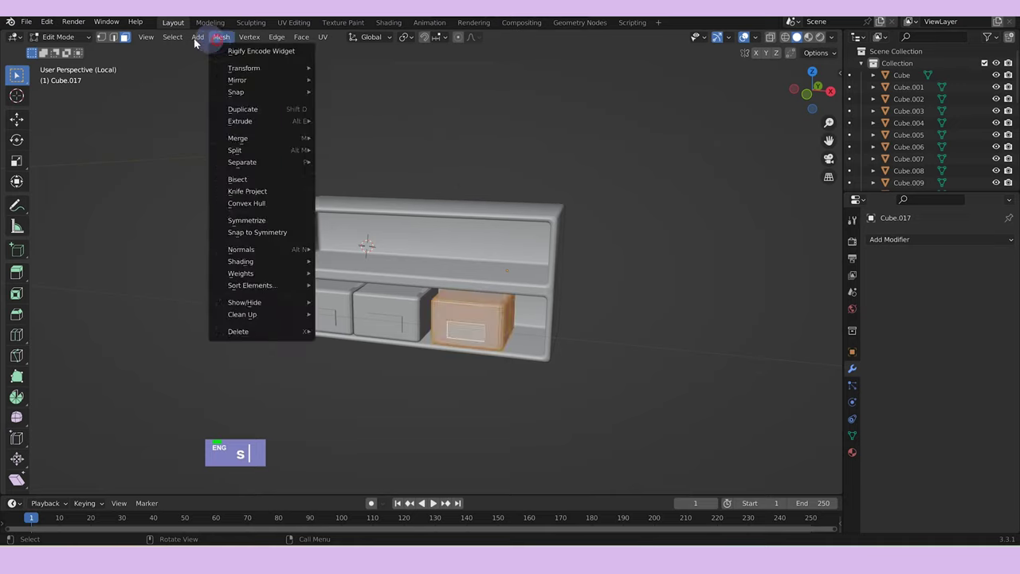
double_click(181, 40)
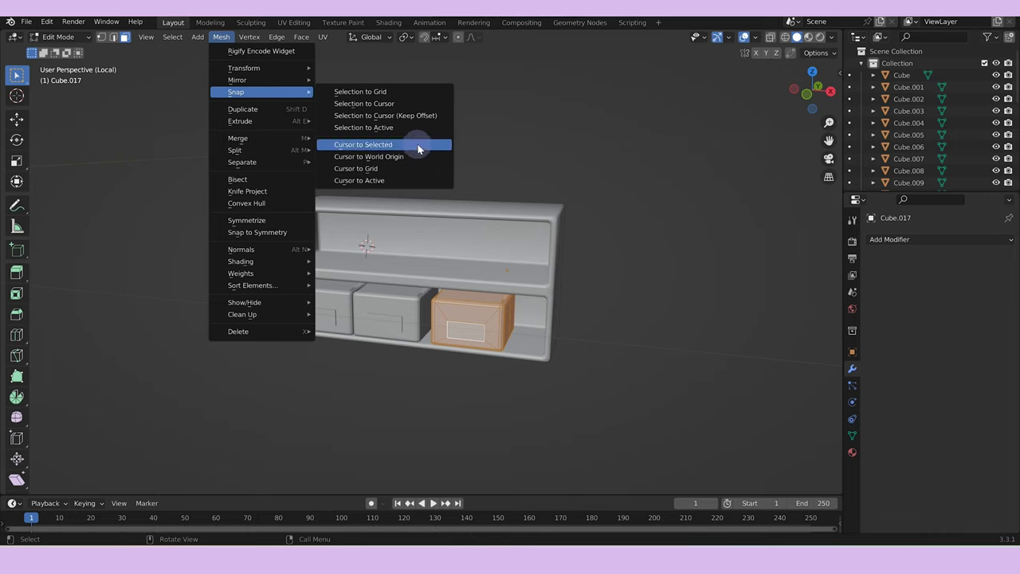
key(Tab)
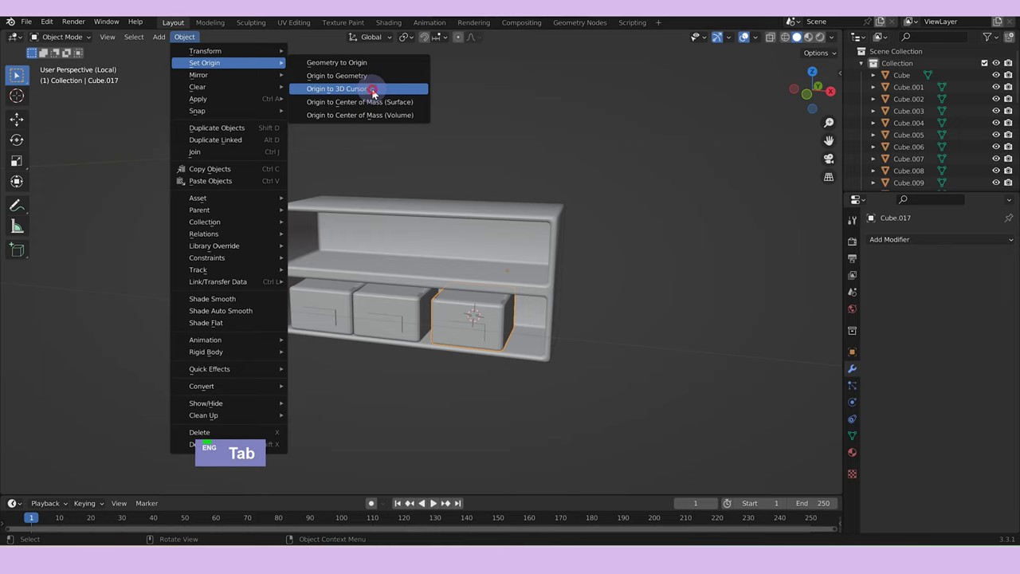
Rotate the box slightly around Z on the lower shelf and review the cabinet.
text(rz)
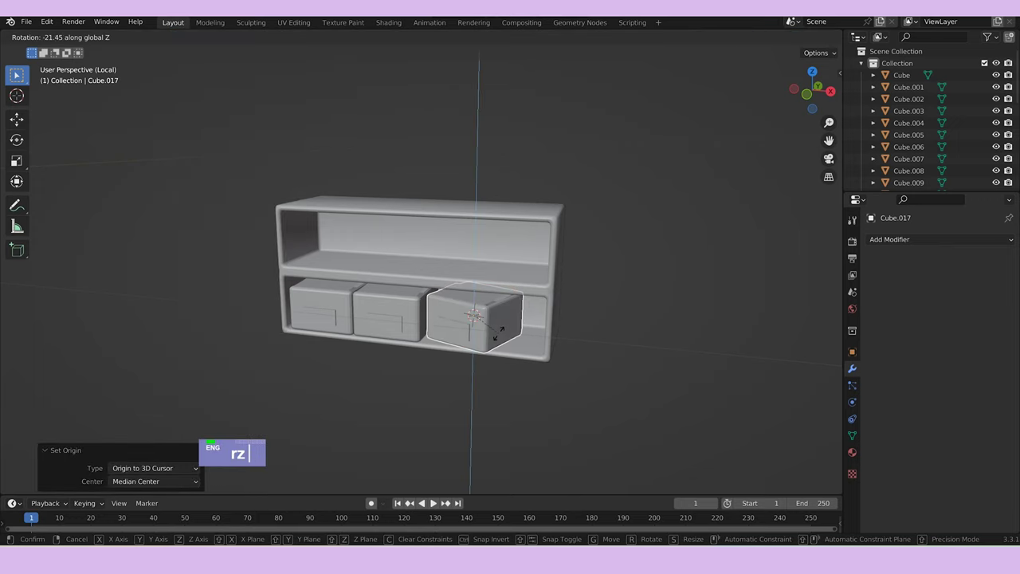
double_click(721, 352)
scroll(down, 3)
key(Tab)
key(Tab)
middle_click(607, 339)
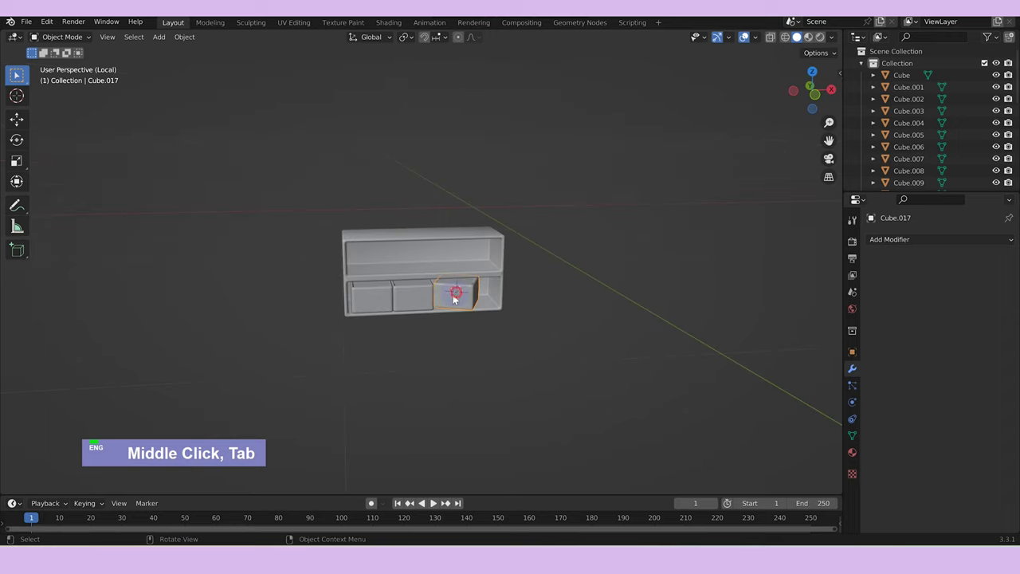
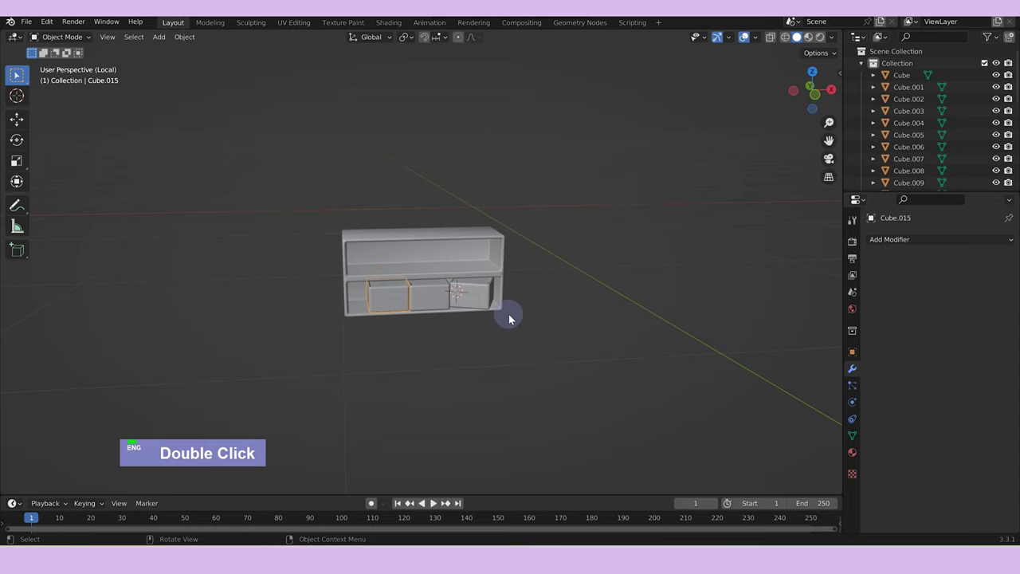
Duplicate the box and scale/move the copy along X and Z to sit beside the first on the lower shelf.
text(d)
text(x)
text(sx)
scroll(up, 3)
text(Dxsxgx)
text(sx)
text(gx)
text(sx)
text(sz)
text(gz)
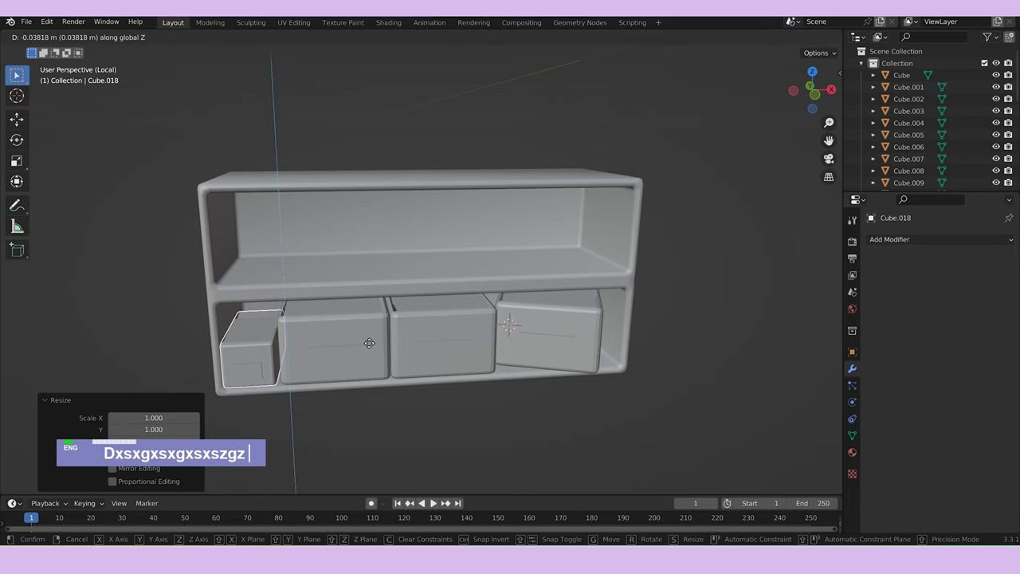
double_click(627, 341)
Check the whole room out of local view, re-isolate the cabinet and add a new cube.
scroll(down, 3)
middle_click(619, 354)
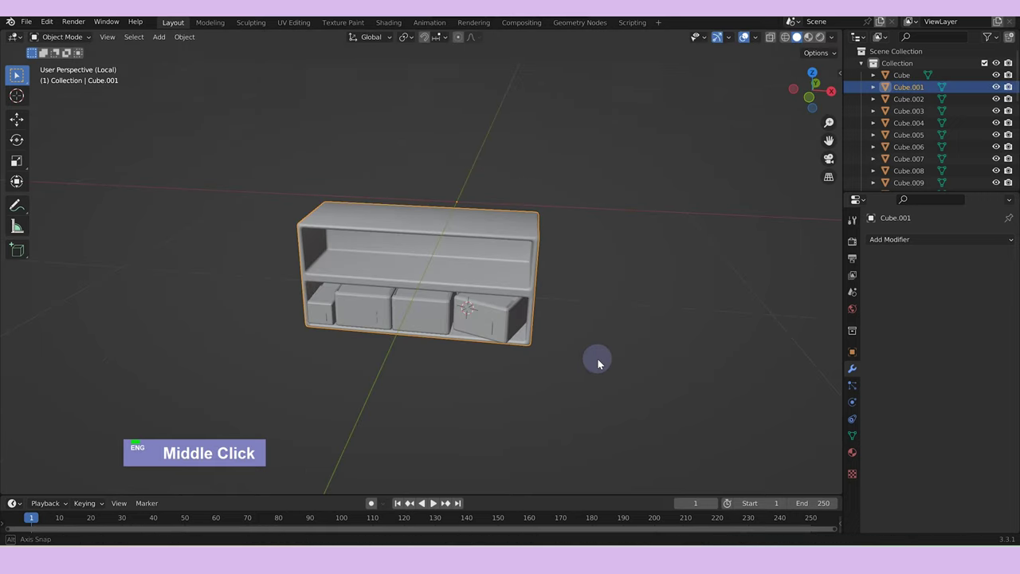
key(/)
scroll(down, 3)
middle_click(691, 323)
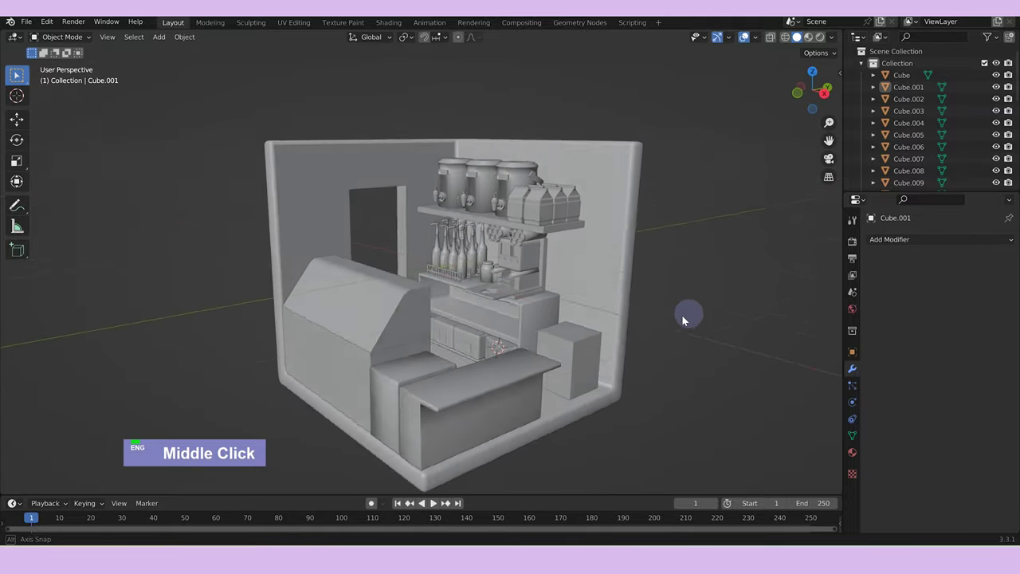
key(/)
key(w)
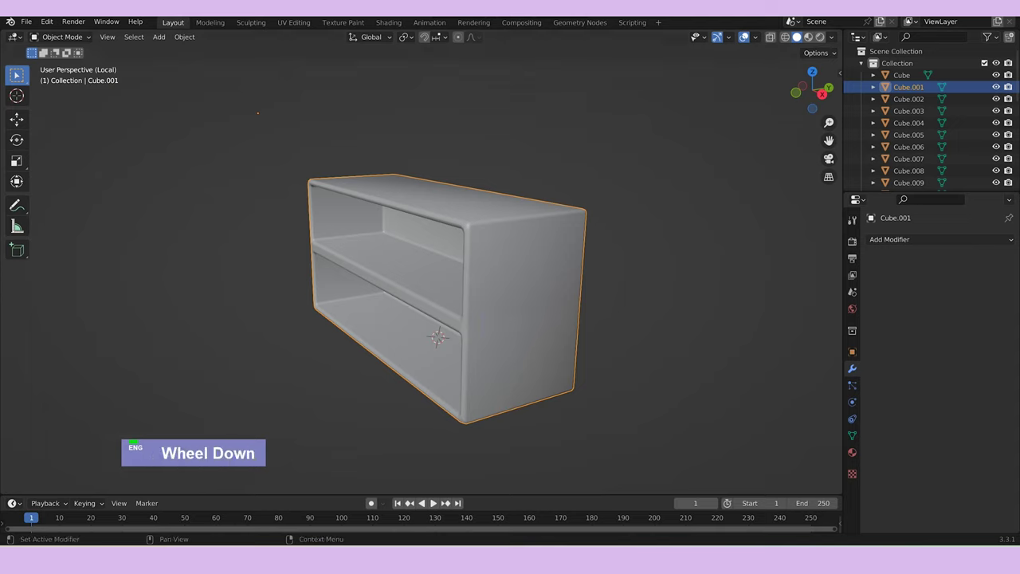
middle_click(399, 273)
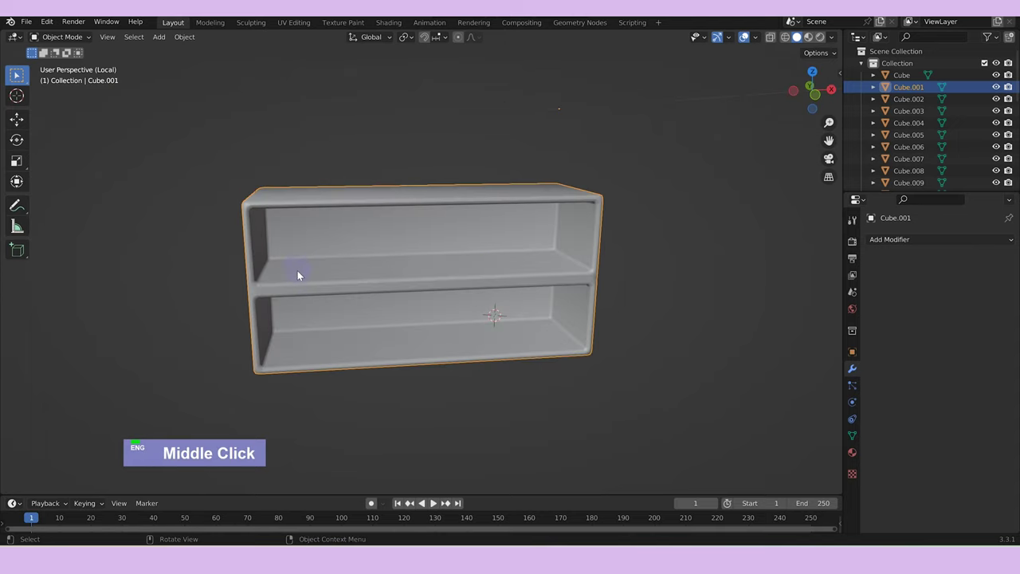
key(shift+a)
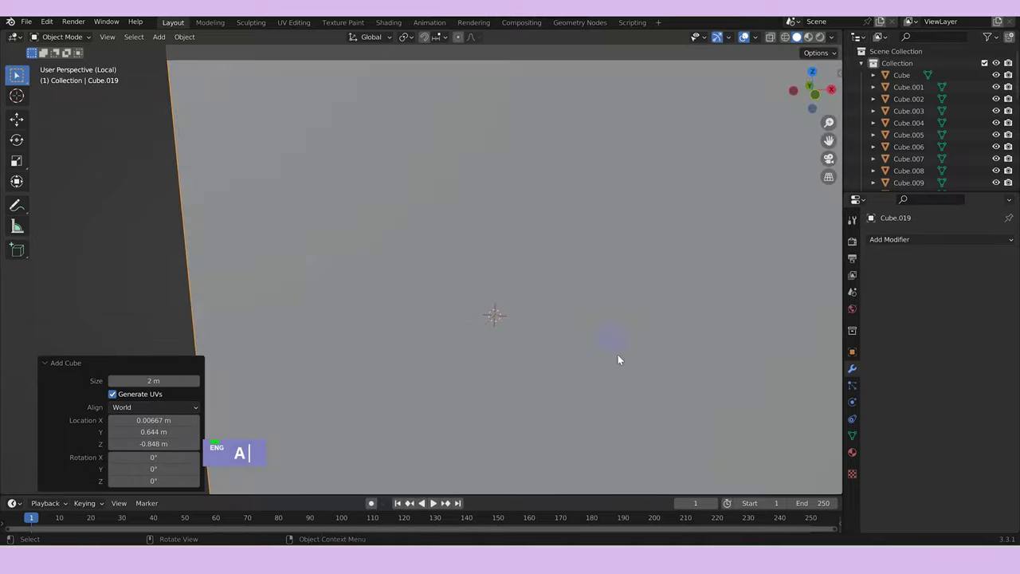
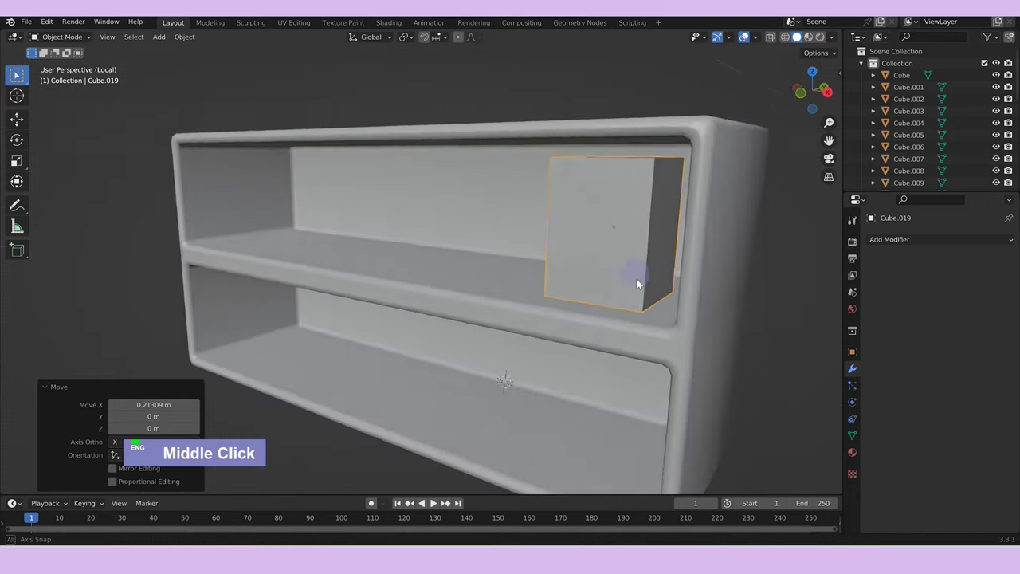
Move the new cube along X and Y onto the upper shelf's right end and bevel its edges round.
text(gx)
text(gy)
key(Tab)
text(gxgy)
key(ctrl+b)
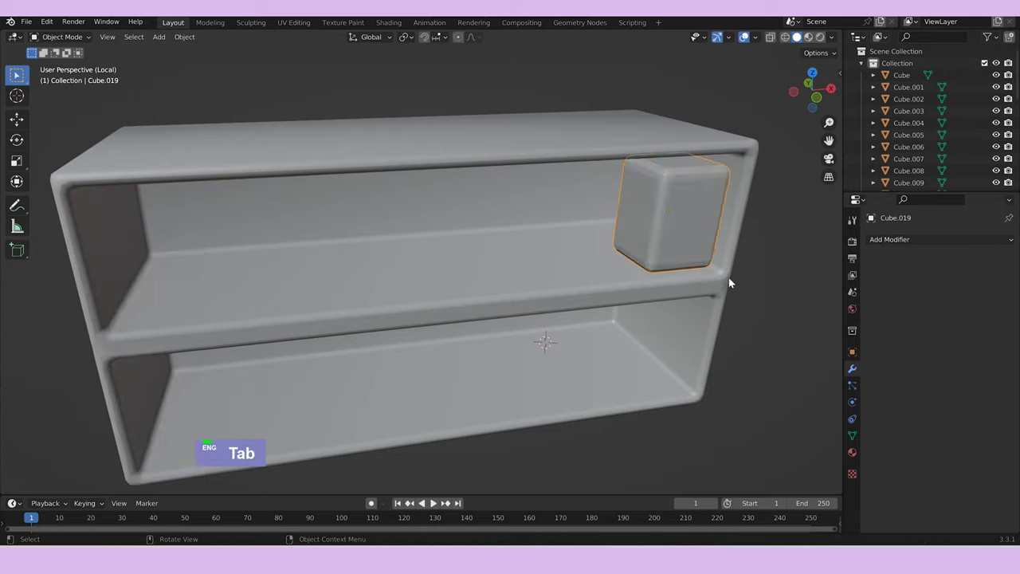
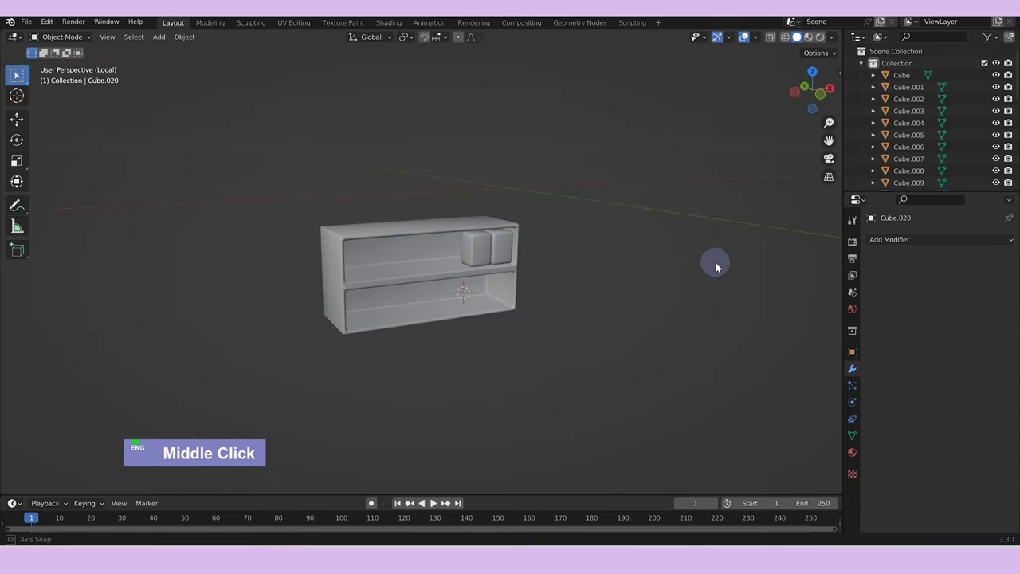
Give the tapered cup an Array modifier repeating it into two copies along X.
text(a)
scroll(down, 3)
key(Tab)
text(as)
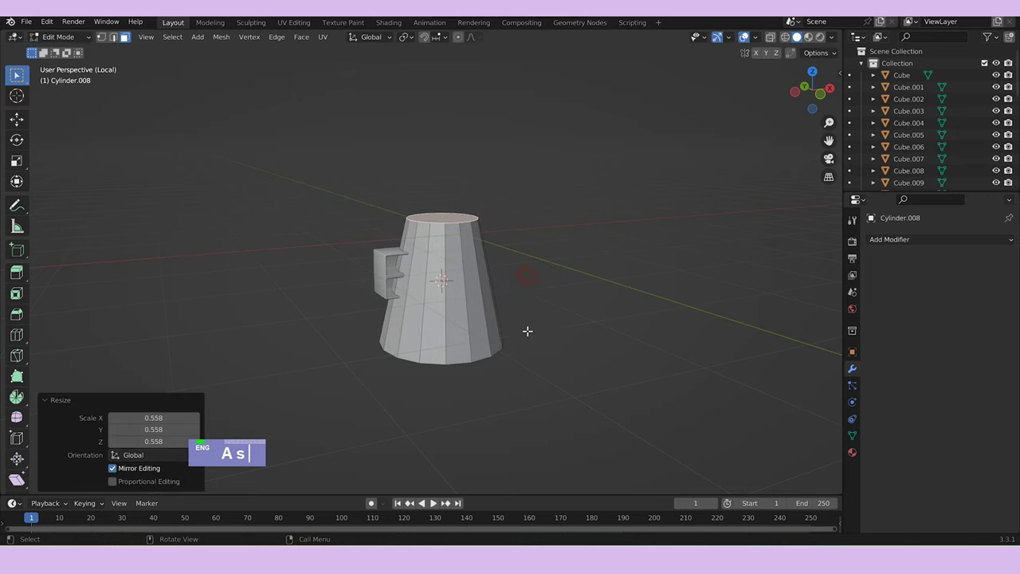
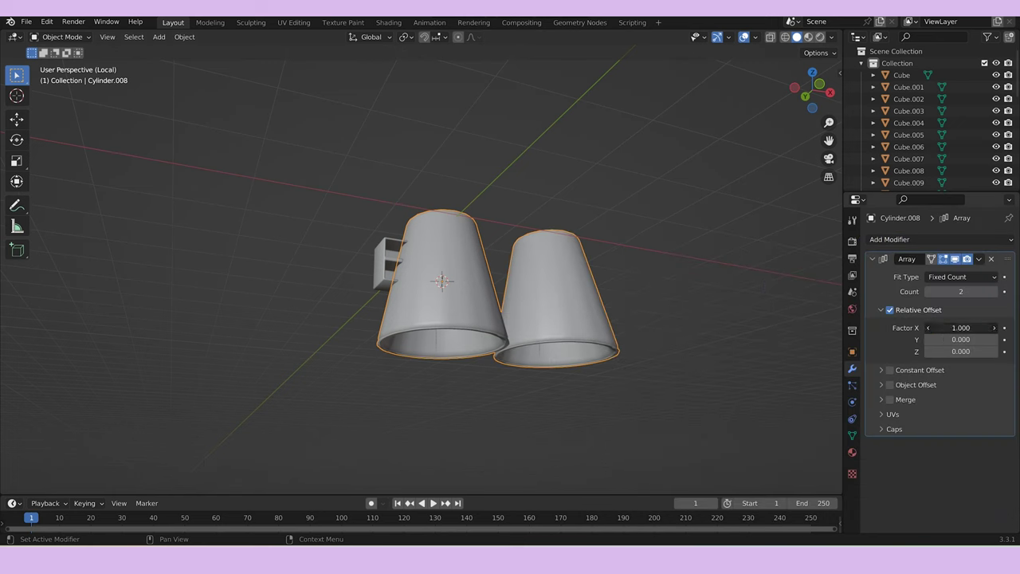
Zero the array's X offset so cups stack vertically, then scale and position the stack on the shelf.
text(0)
key(Return)
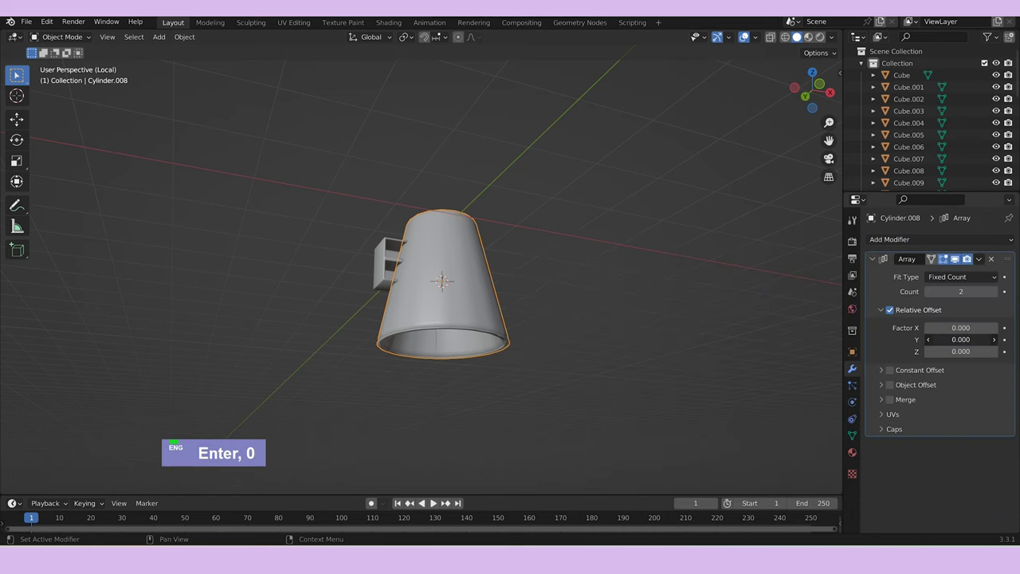
key(ctrl+z)
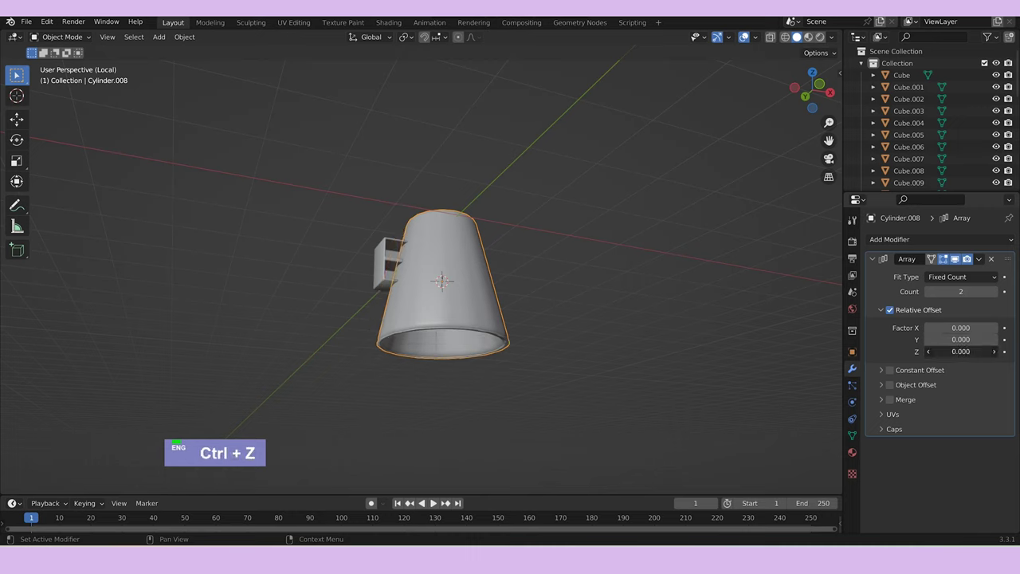
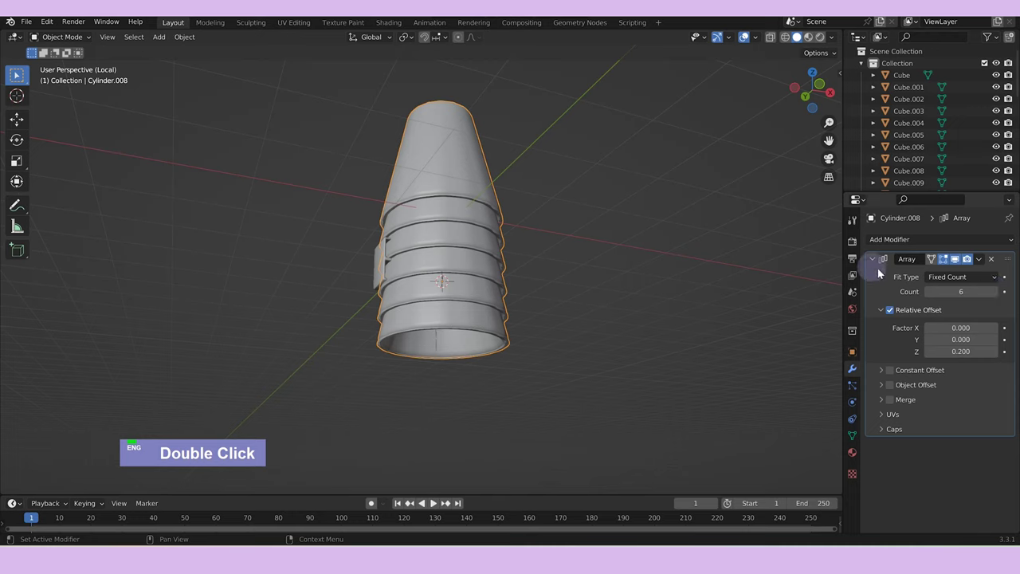
middle_click(747, 259)
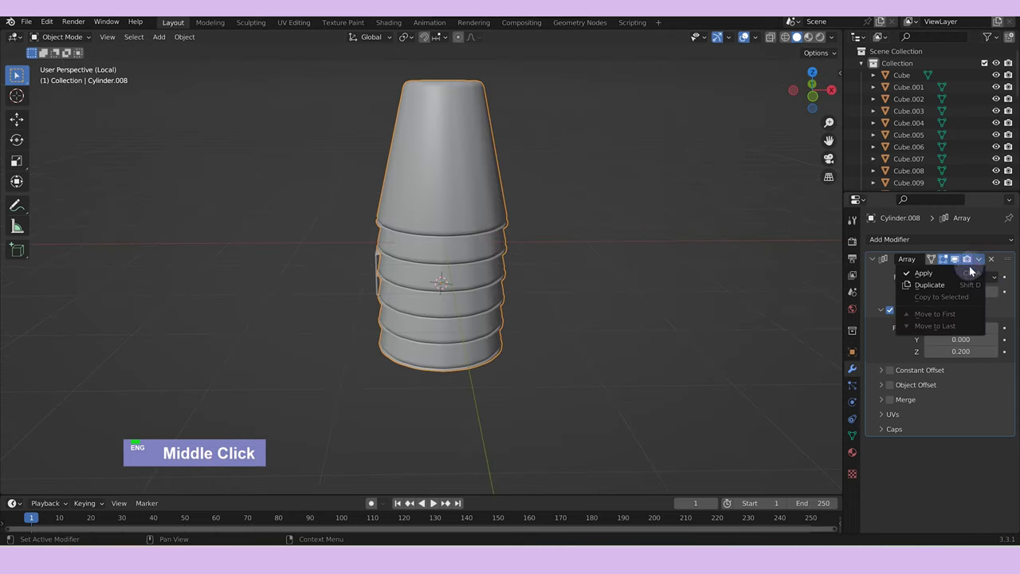
text(s)
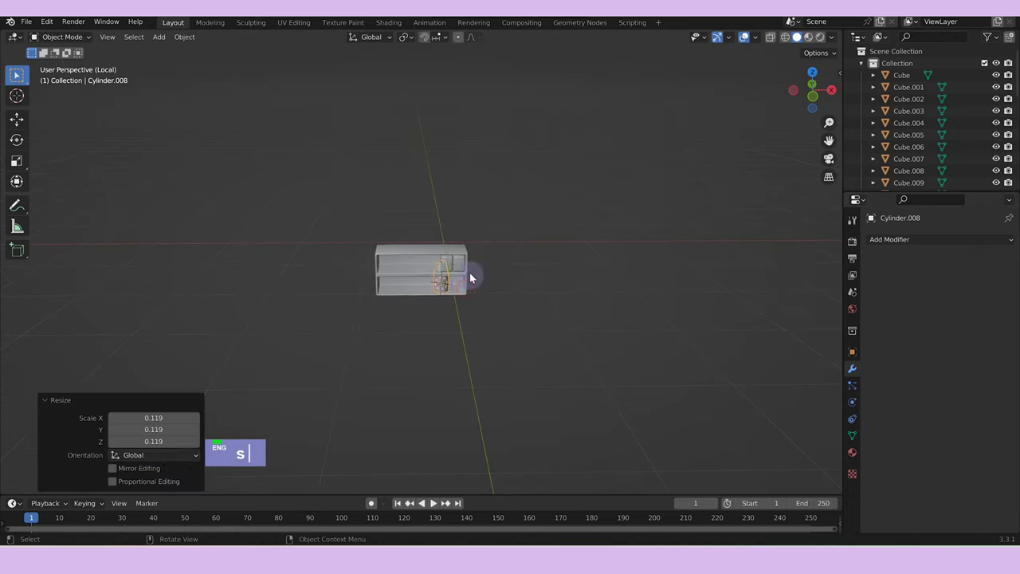
text(ss)
text(gz)
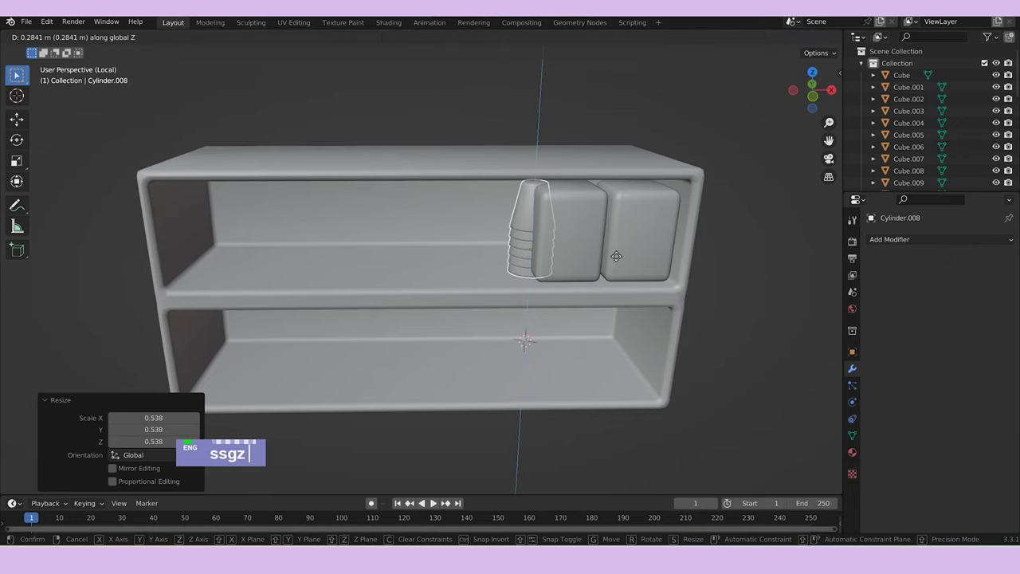
text(gy)
text(x)
Duplicate the cup stack into further stacks along the upper shelf beside the rounded boxes.
middle_click(583, 254)
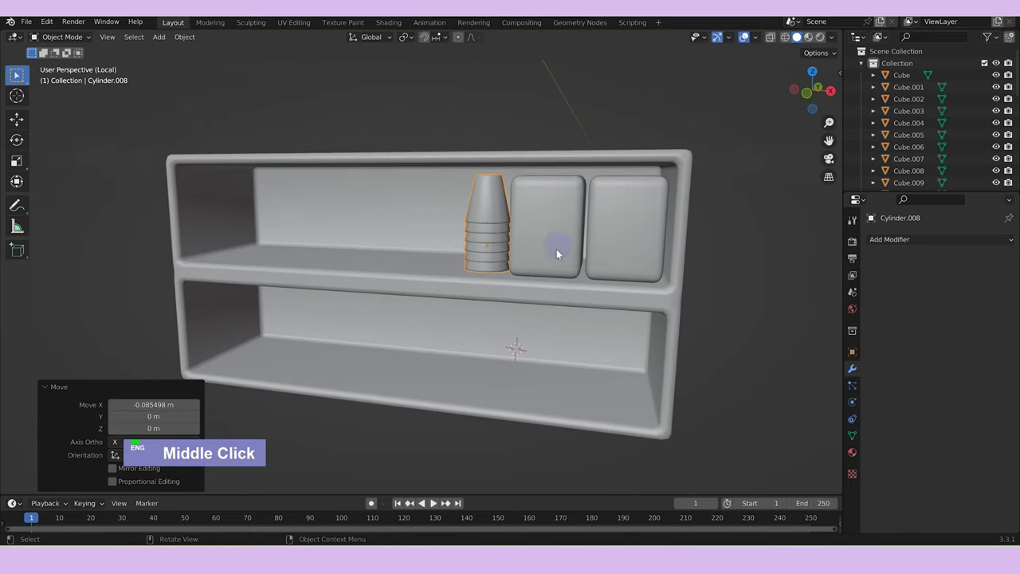
text(dgx)
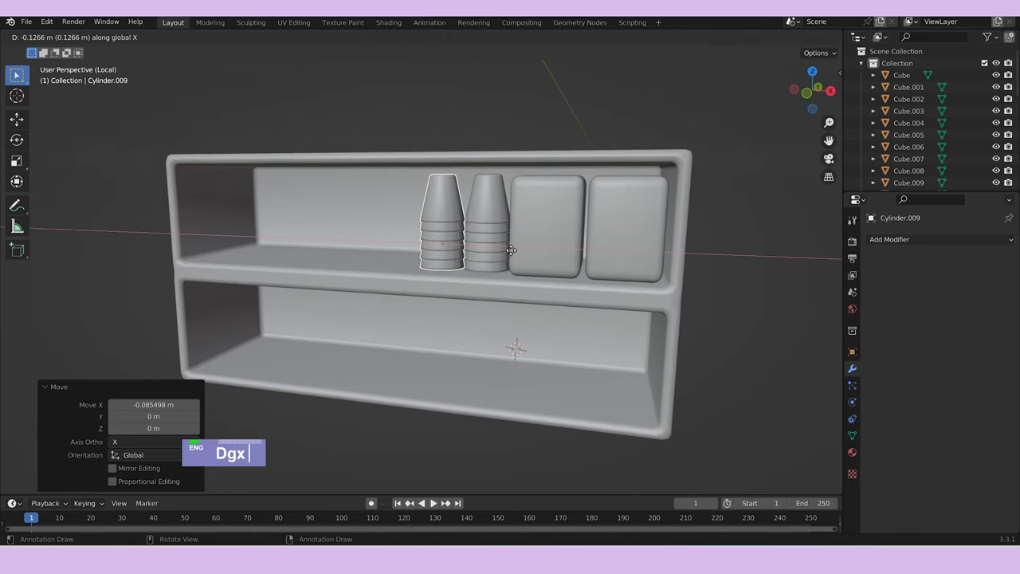
click(492, 251)
text(dg)
middle_click(543, 262)
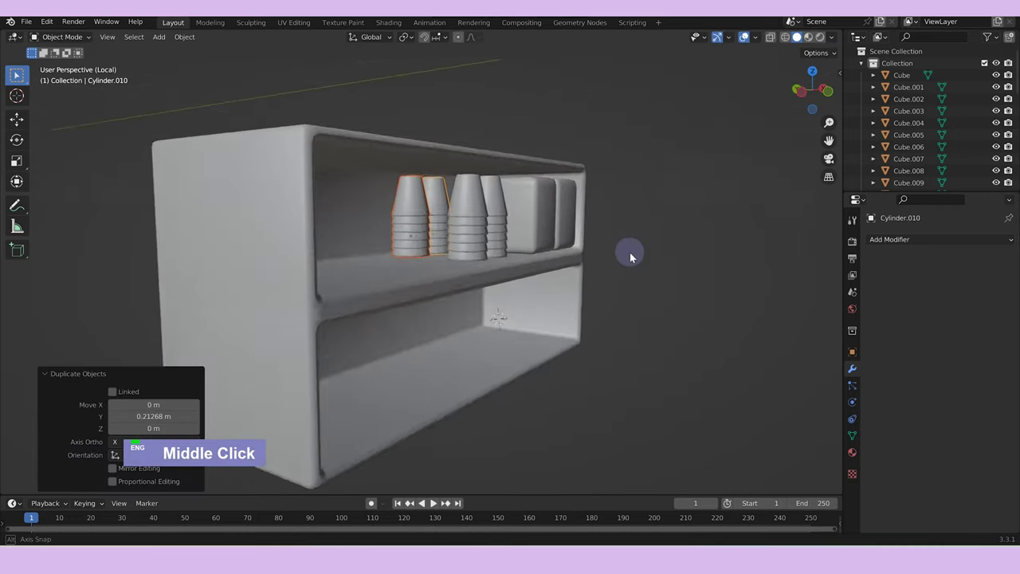
text(gy)
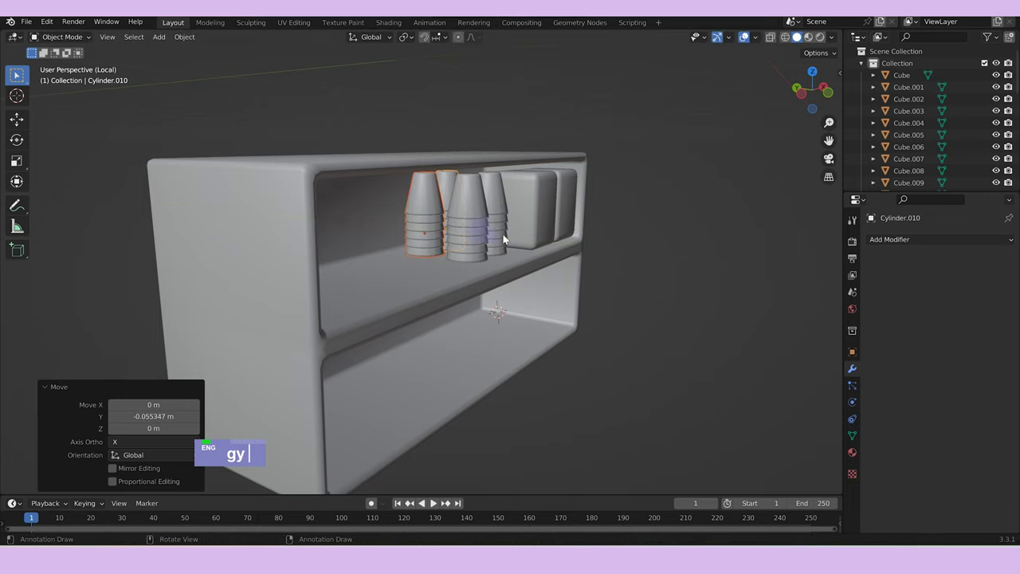
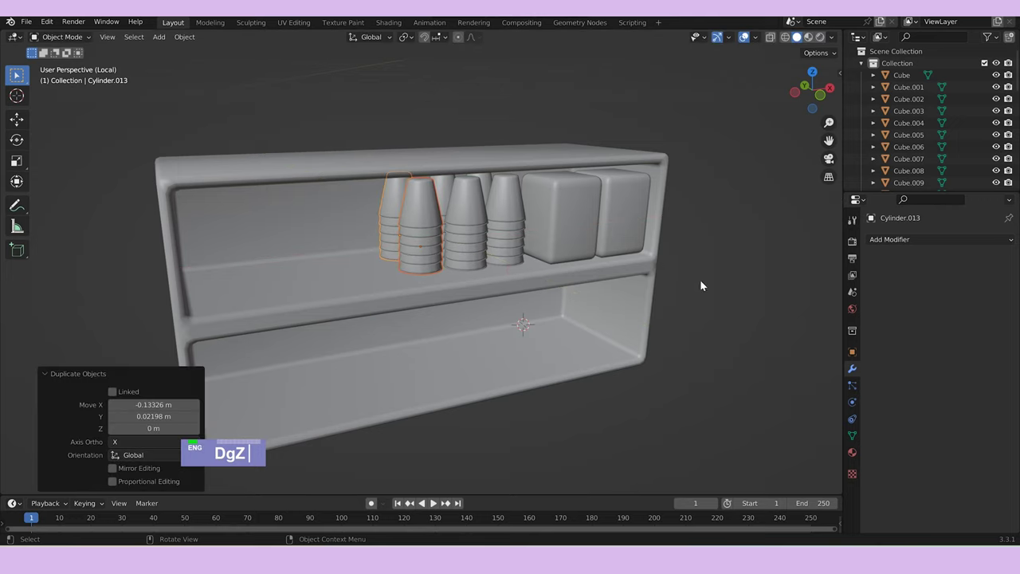
scroll(down, 3)
middle_click(682, 307)
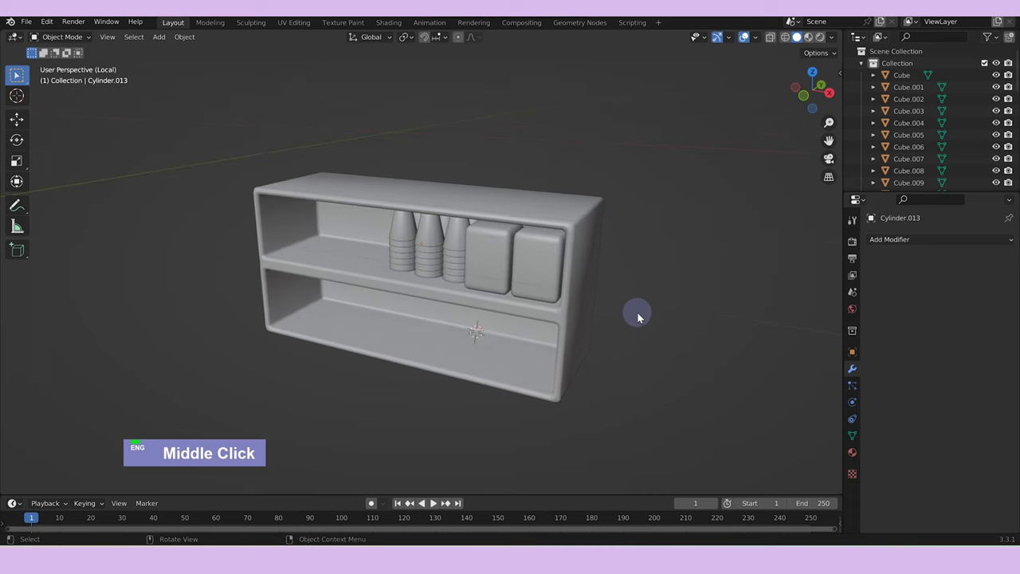
Leave local view to inspect the whole room around the counter shelves, then isolate the shelving again.
text(/)
middle_click(650, 309)
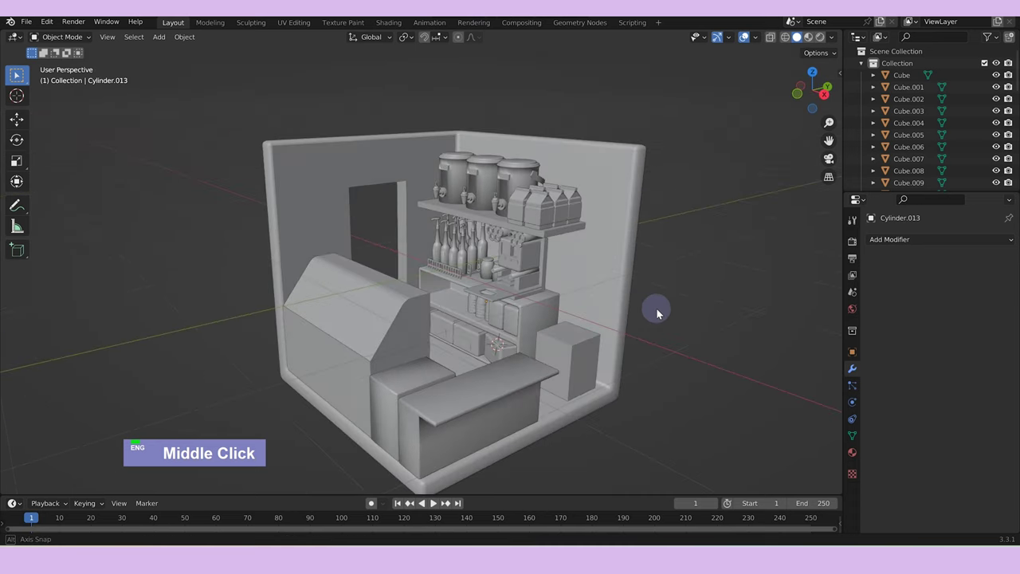
scroll(up, 3)
middle_click(583, 367)
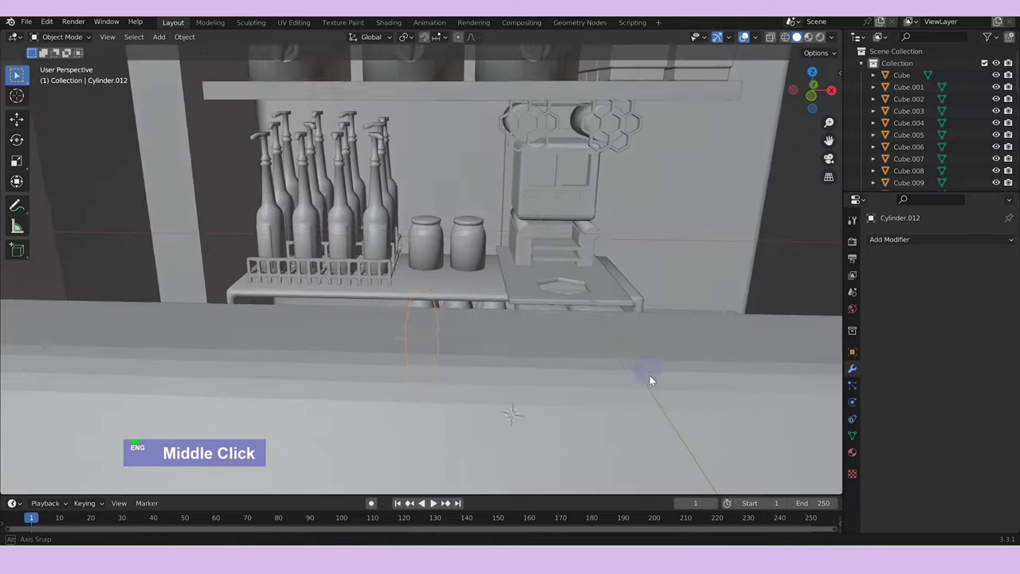
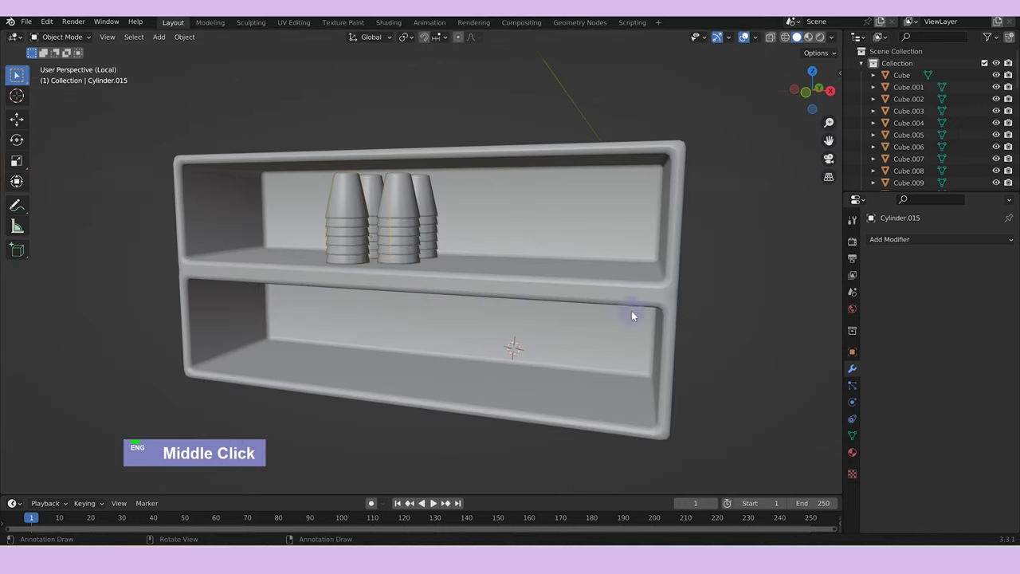
scroll(down, 3)
text(/)
scroll(down, 3)
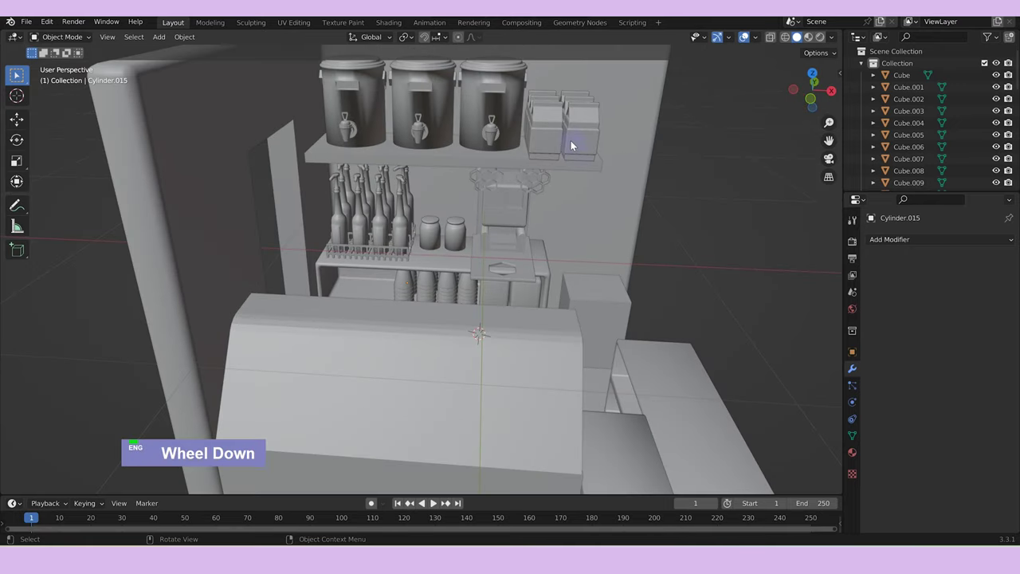
text(/)
Duplicate the top-shelf carton boxes down onto the lower shelf and scale them in Z to fit.
click(582, 139)
middle_click(603, 155)
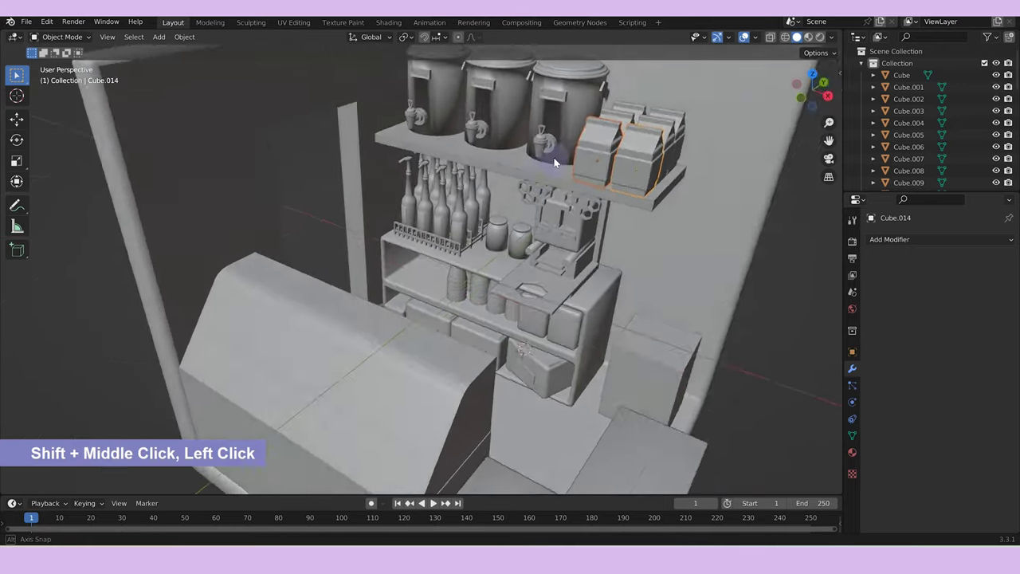
text(d)
text(z)
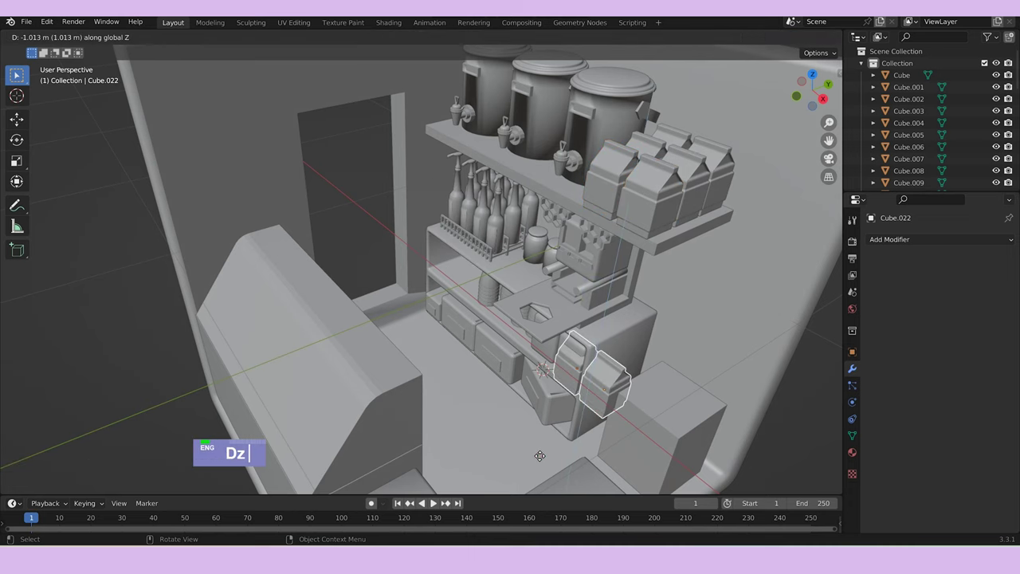
text(gyx)
middle_click(612, 306)
scroll(up, 3)
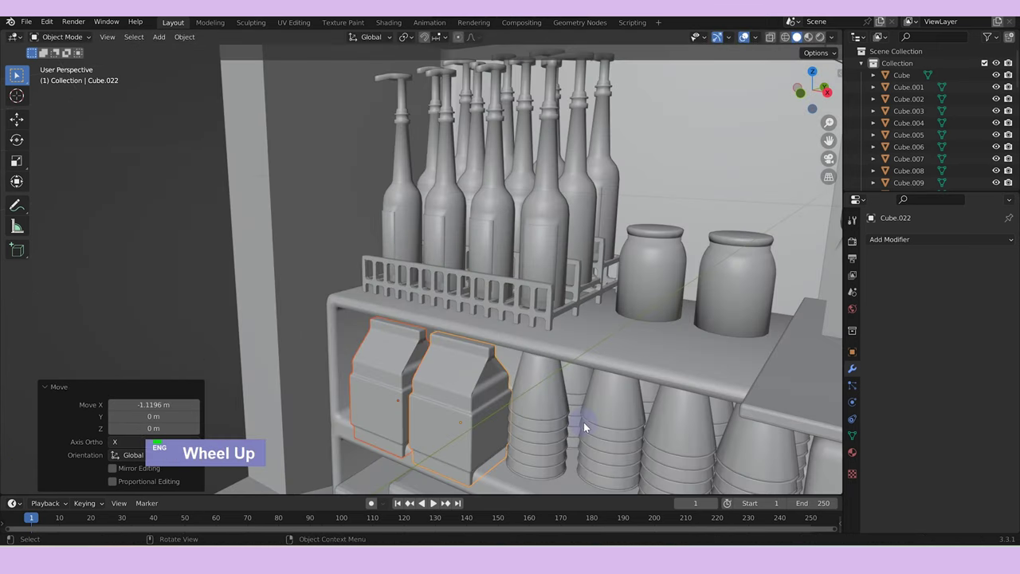
text(s)
text(z)
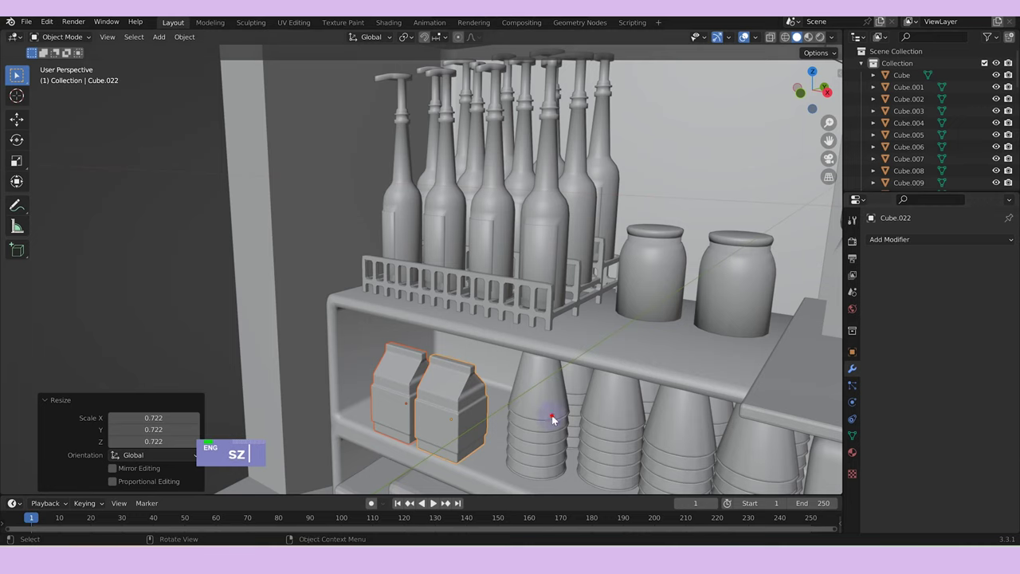
Resize the other copied carton and duplicate it so a pair sits beside the cup stacks.
click(405, 389)
text(sz)
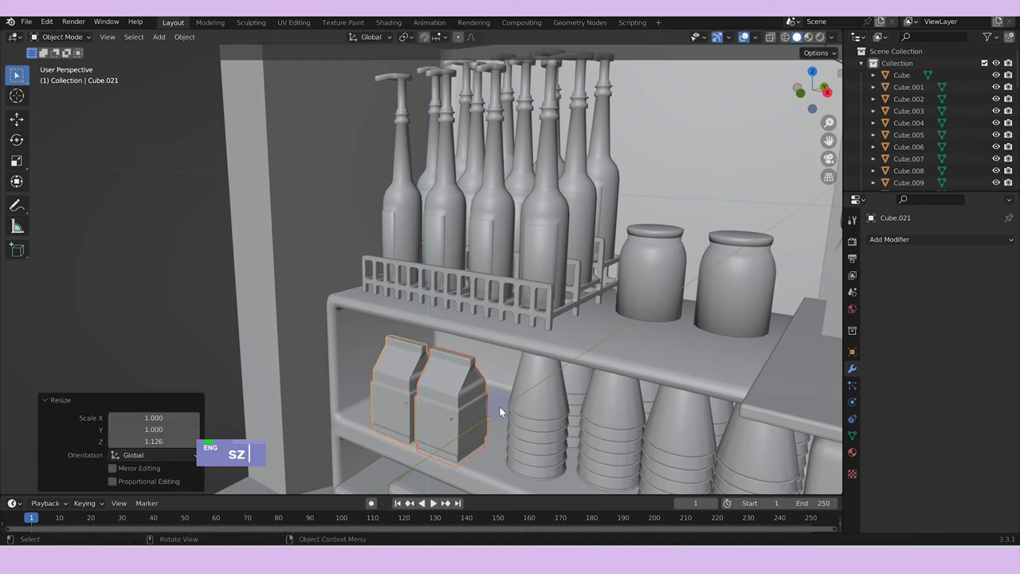
text(z)
text(gy)
text(gx)
text(dgxy)
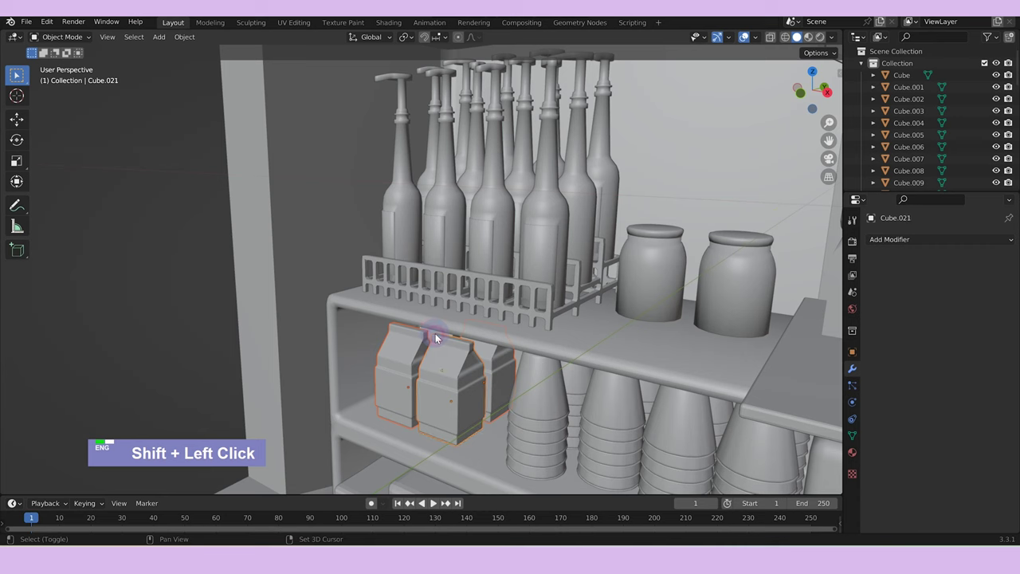
text(gy)
Nudge the cartons into place beside the cups and bring the whole shop room back into view.
scroll(down, 3)
middle_click(517, 418)
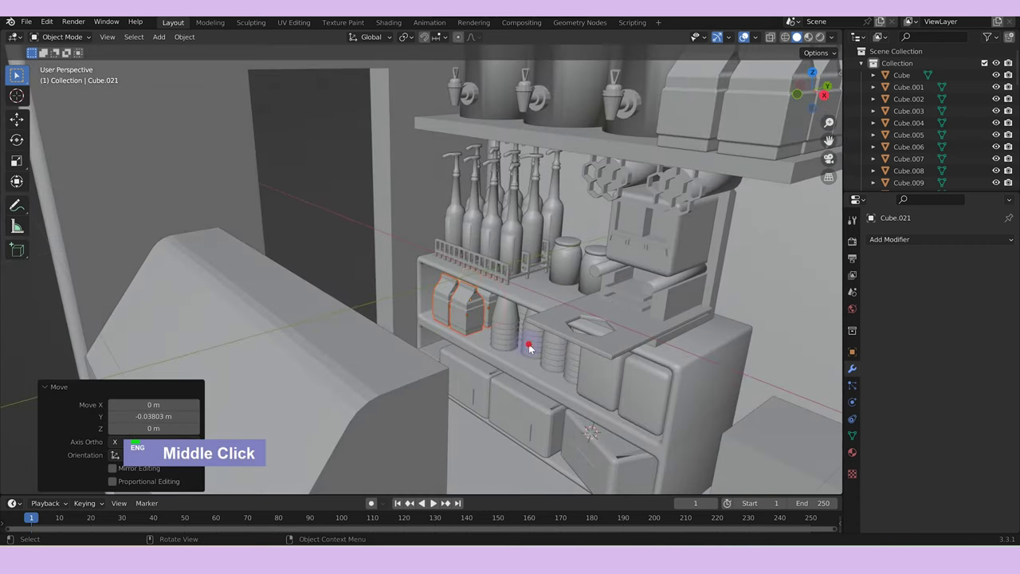
text(gy)
double_click(584, 406)
scroll(down, 3)
middle_click(711, 380)
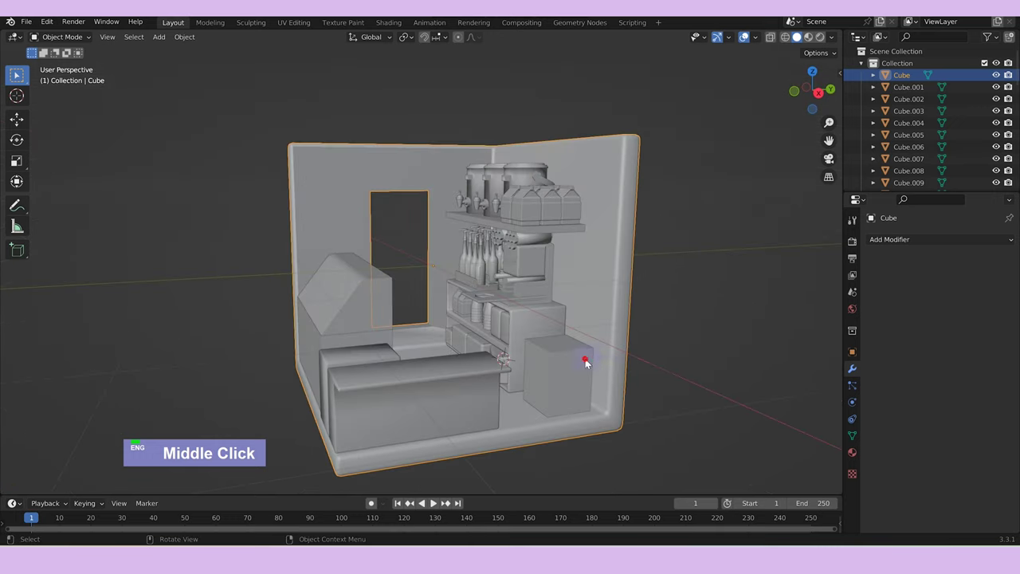
Isolate the five-section tray in local view and frame it.
scroll(up, 3)
middle_click(689, 447)
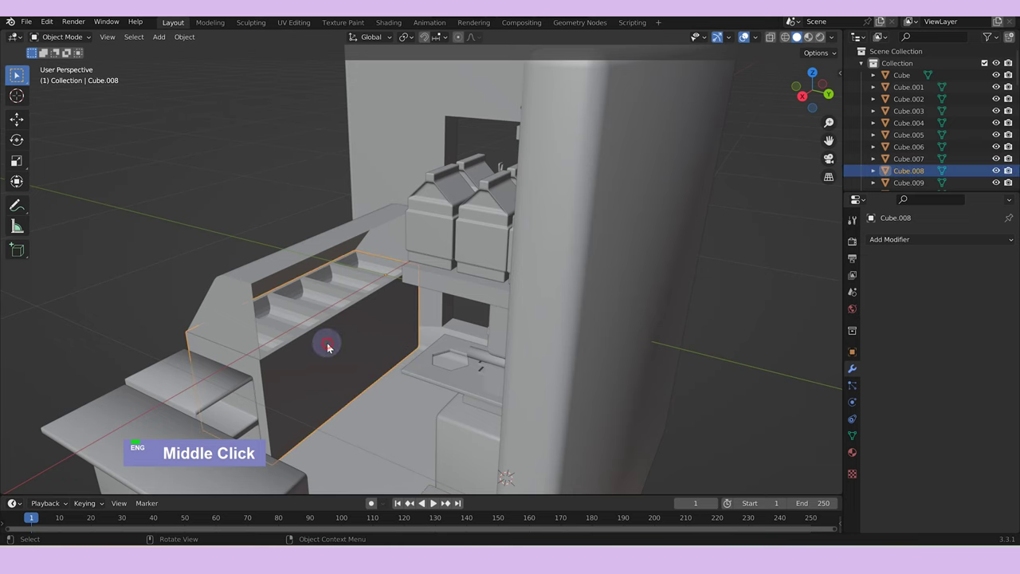
key(/)
middle_click(393, 361)
scroll(up, 3)
middle_click(479, 343)
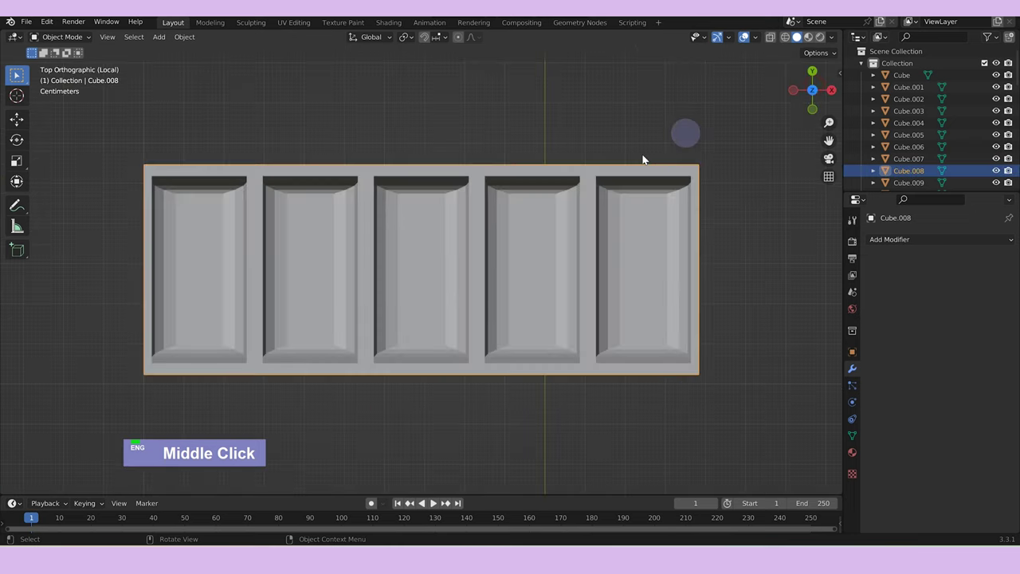
Add a UV sphere, scale it small and lower it into one tray compartment.
key(shift+Right)
key(a)
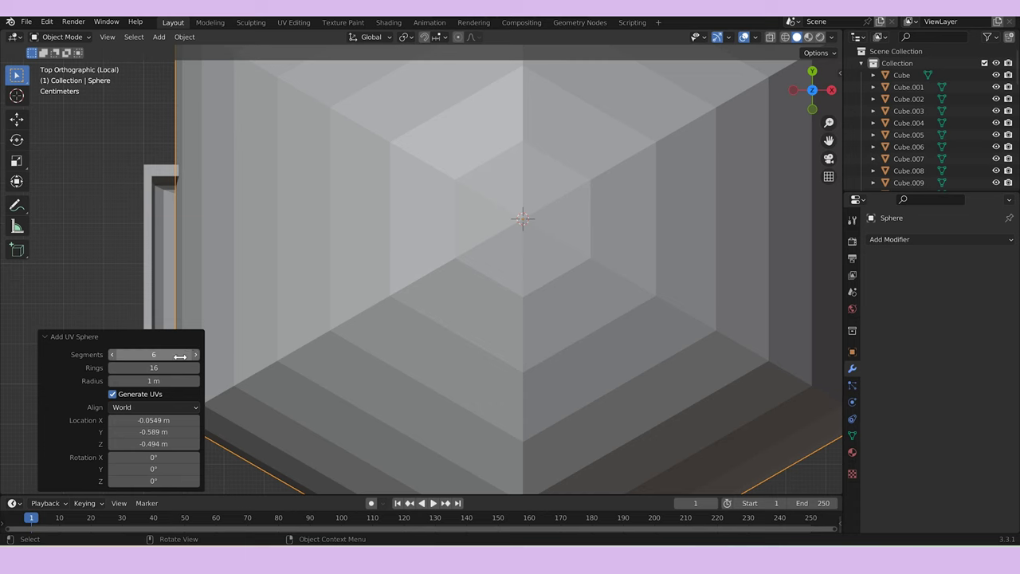
scroll(down, 3)
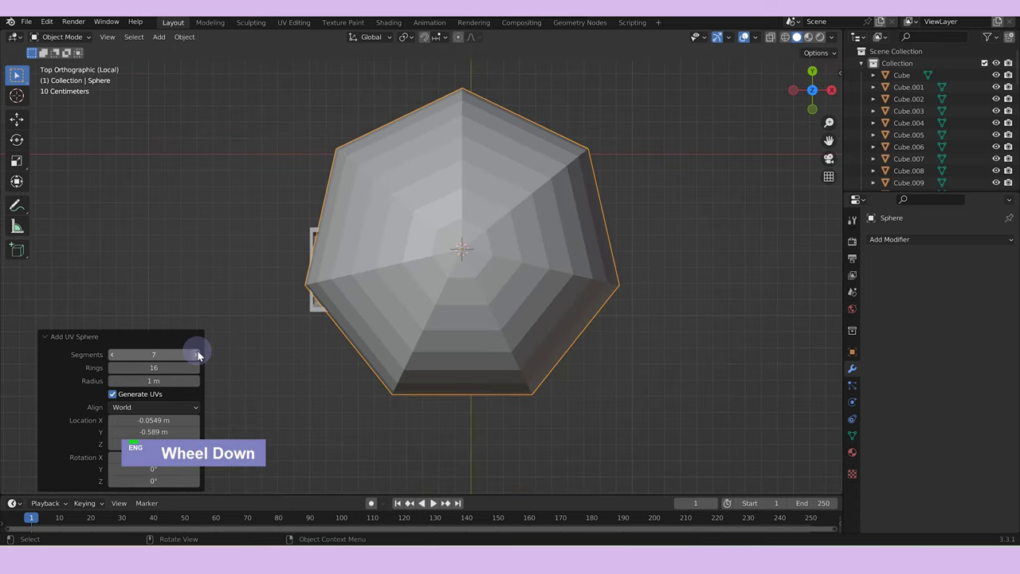
key(s)
scroll(up, 3)
right_click(615, 182)
middle_click(696, 257)
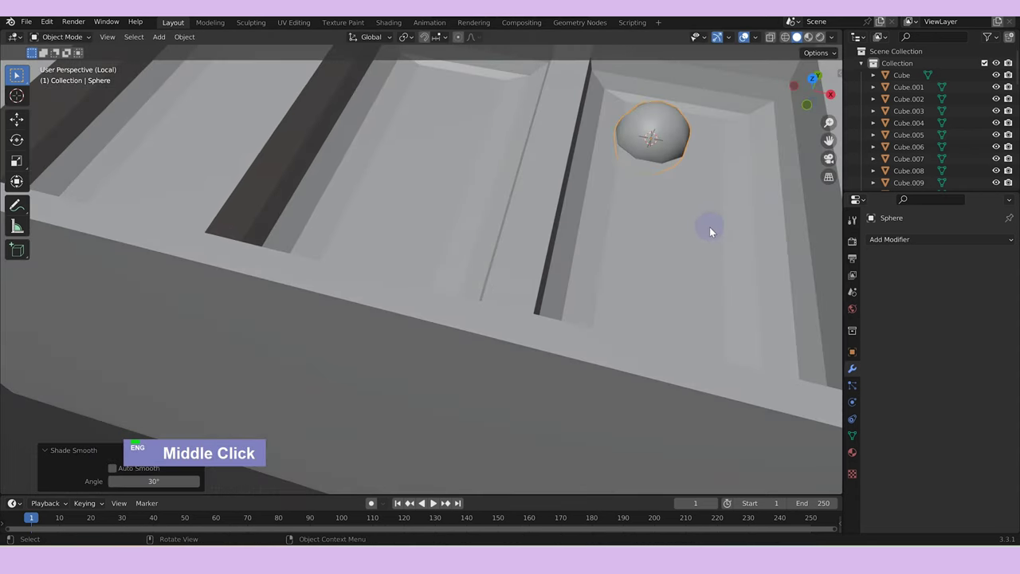
text(gzs)
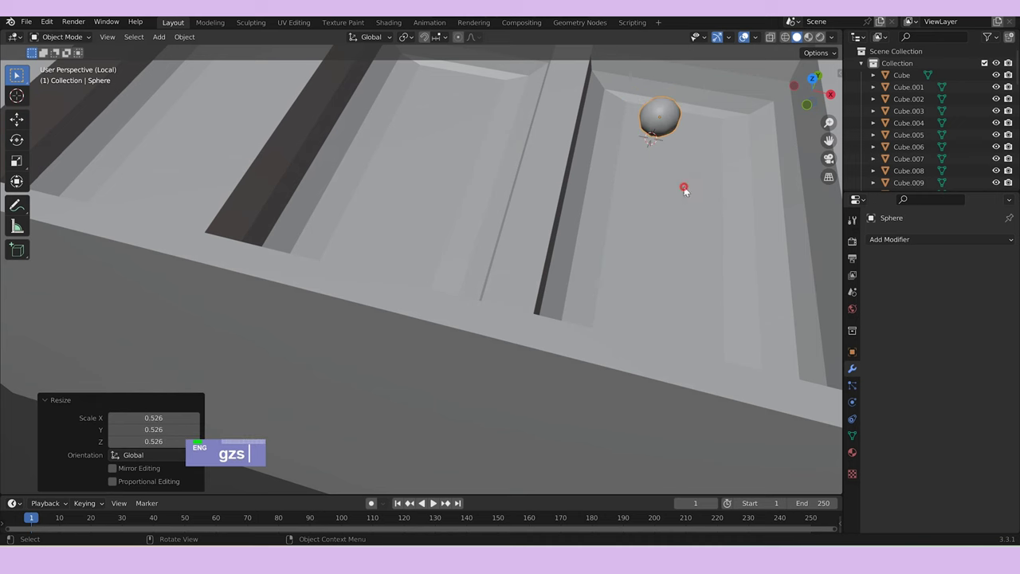
scroll(down, 3)
Settle the sphere in the compartment, array it into a row of four, then duplicate rows along X in Edit Mode.
text(gzss)
middle_click(718, 223)
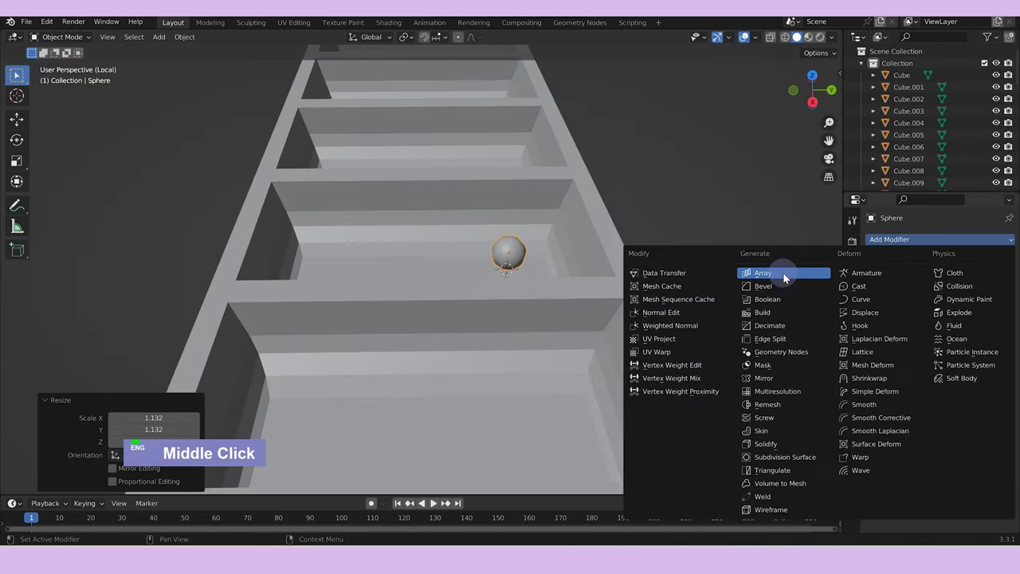
middle_click(603, 304)
text(g)
text(x)
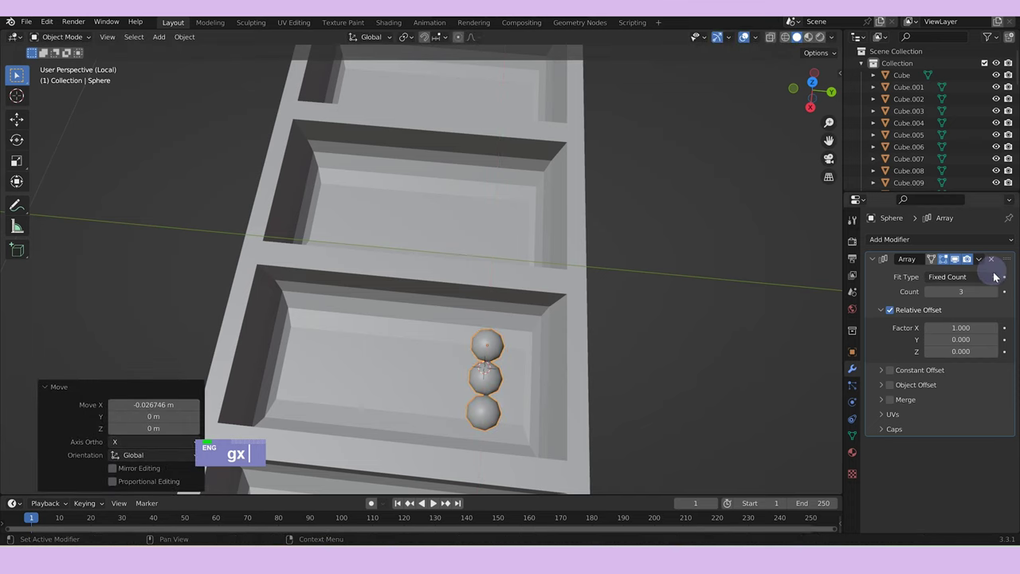
text(gx)
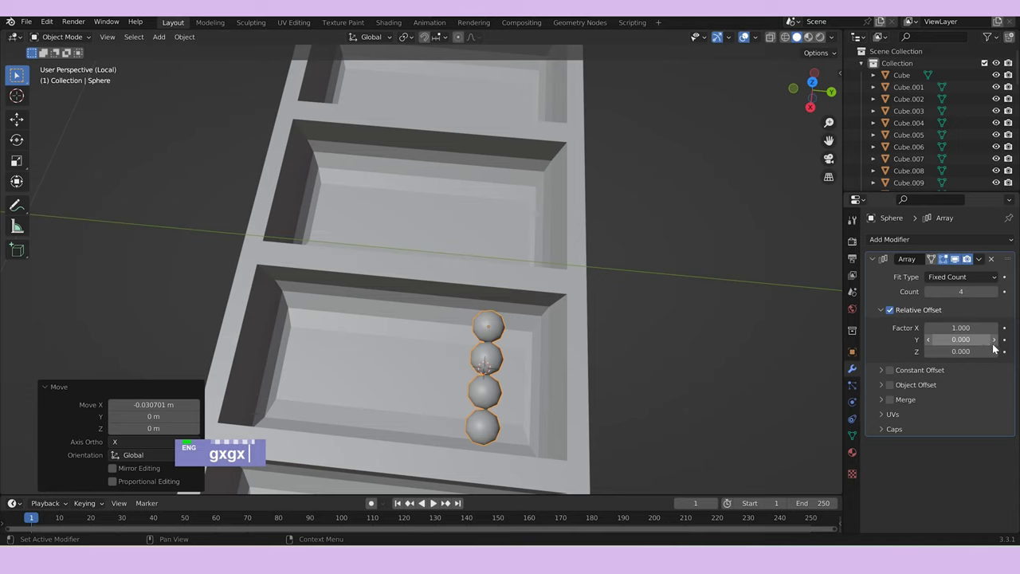
key(Tab)
text(gxgxgxgx D)
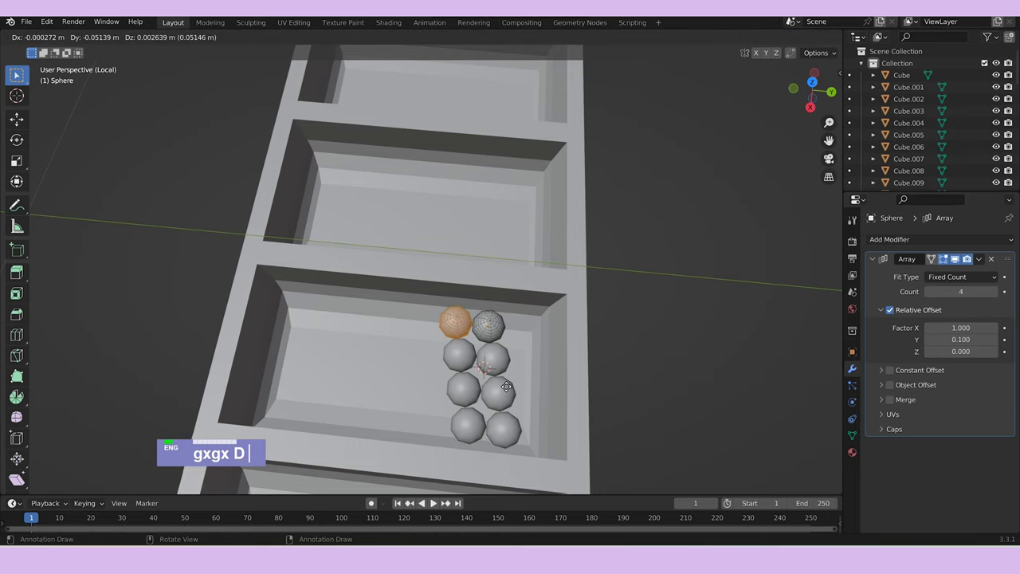
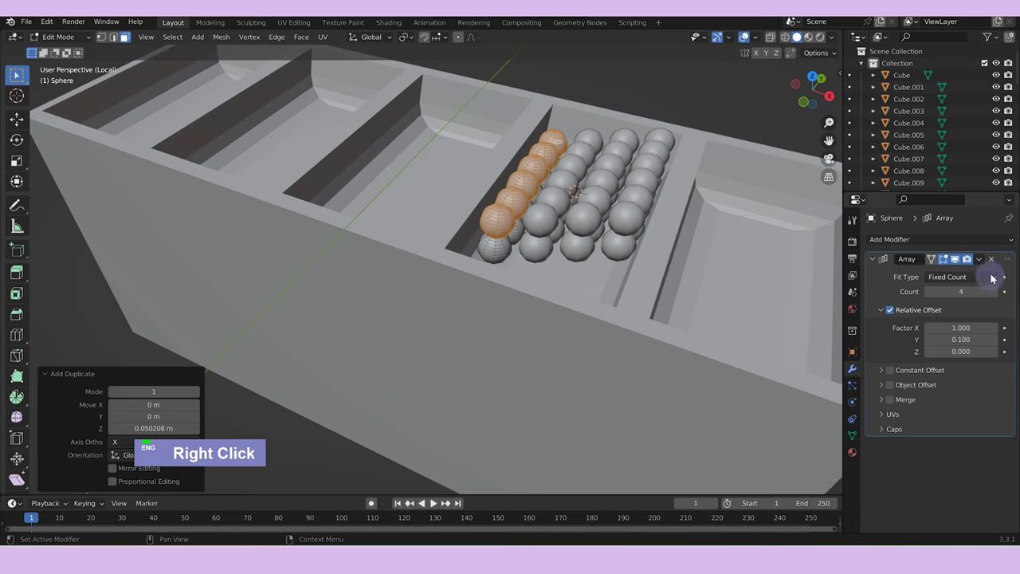
Apply the Array modifier so the sphere copies become real geometry and re-enter Edit Mode.
key(Tab)
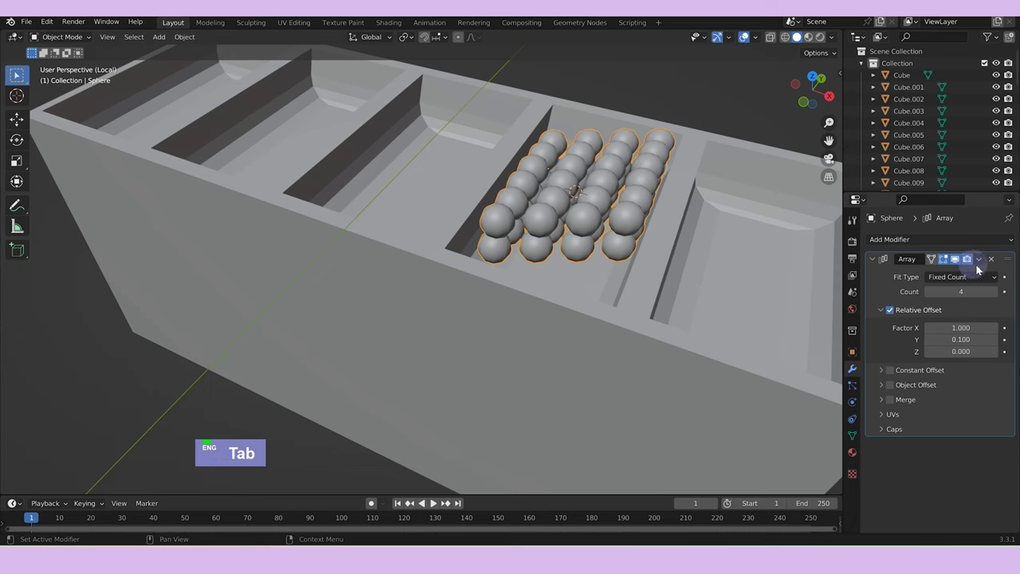
double_click(968, 275)
middle_click(592, 175)
key(Tab)
Grab, Z-rotate and scale groups of spheres to jumble them into an uneven pile.
text(g)
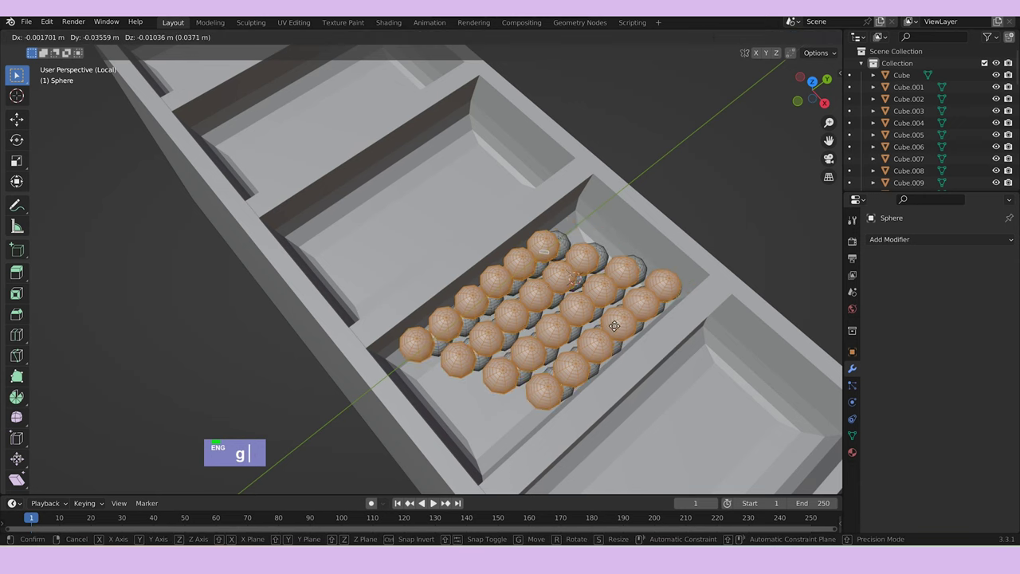
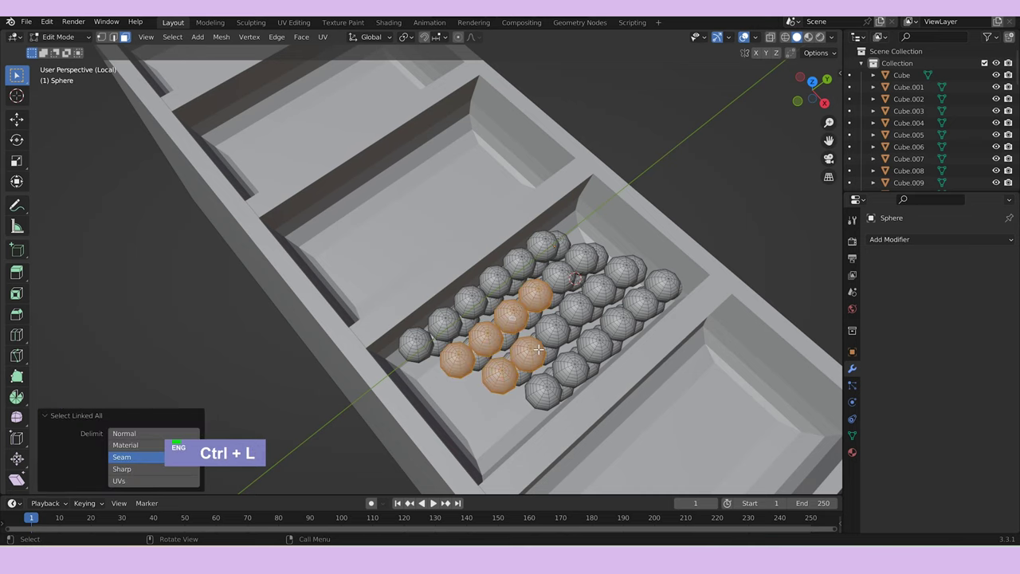
text(rz)
text(g)
text(s)
text(rz)
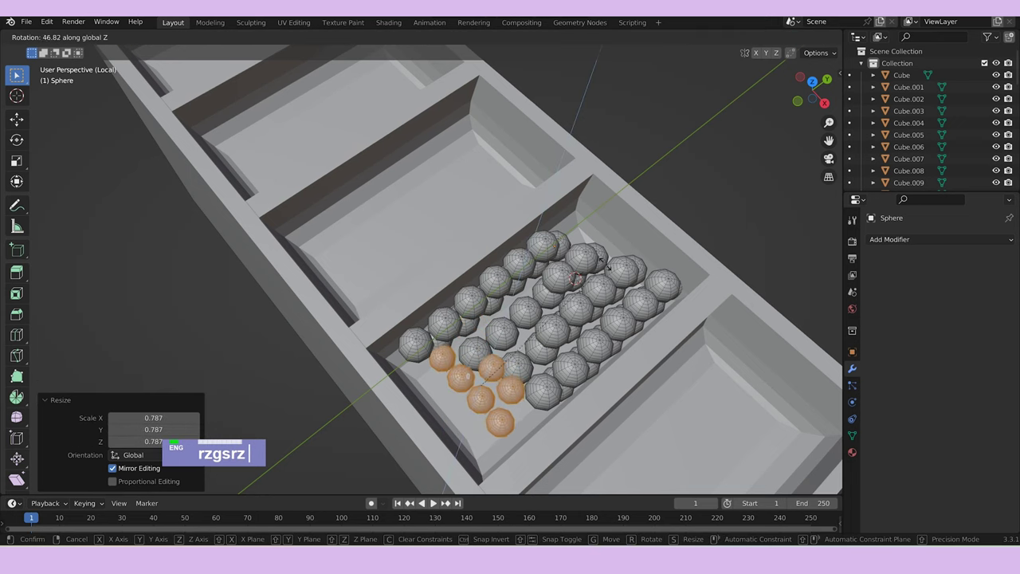
text(g)
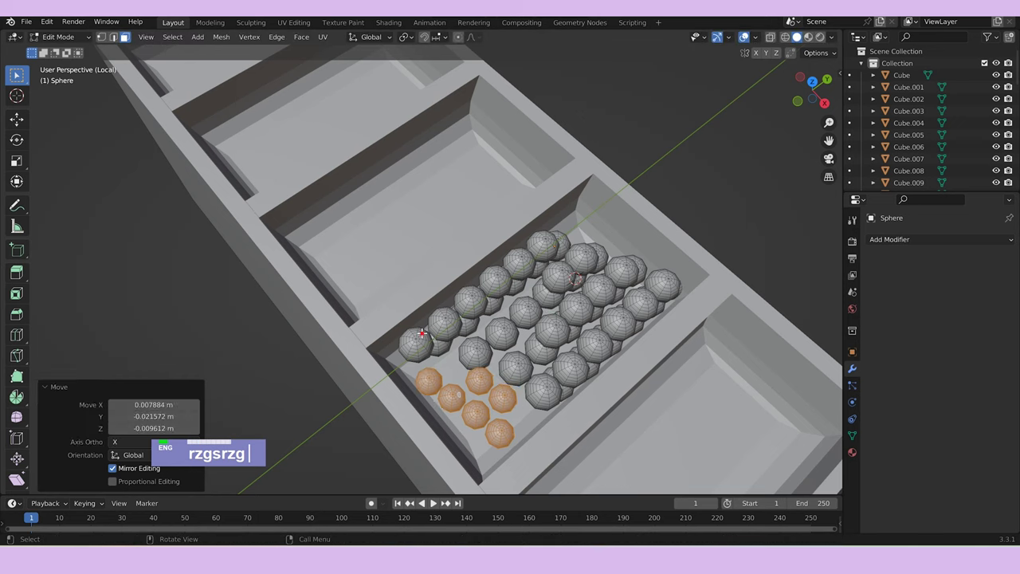
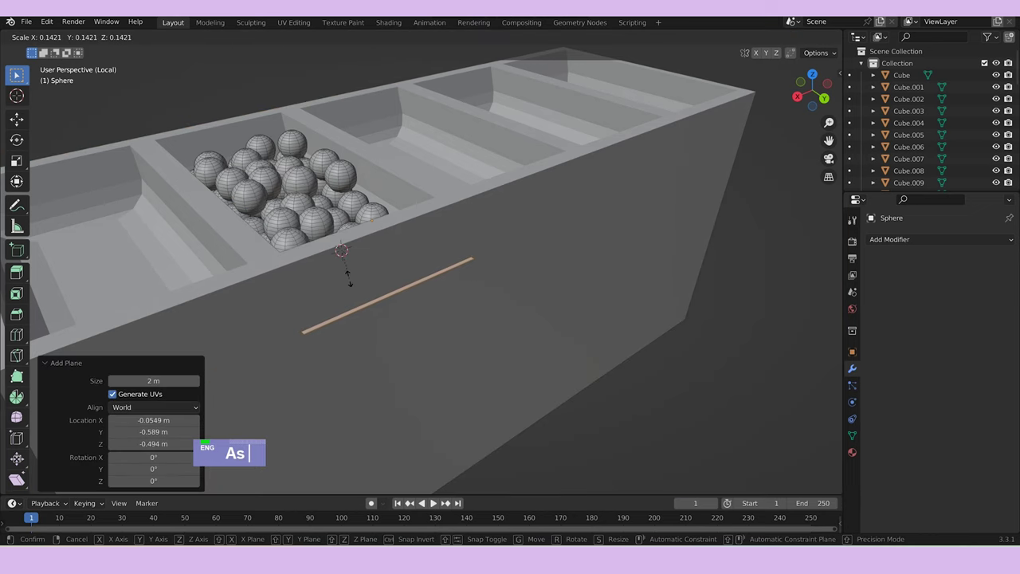
text(g)
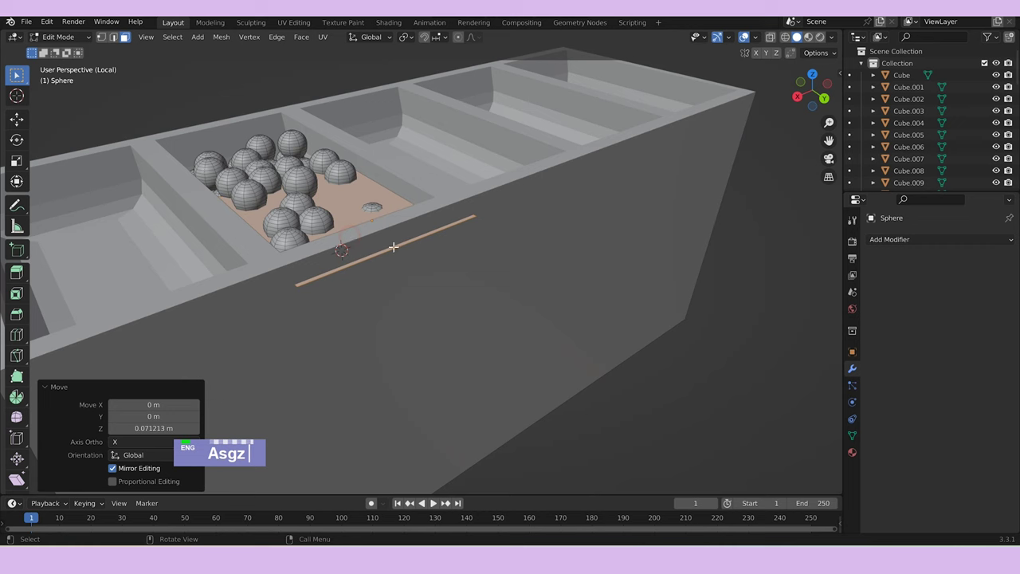
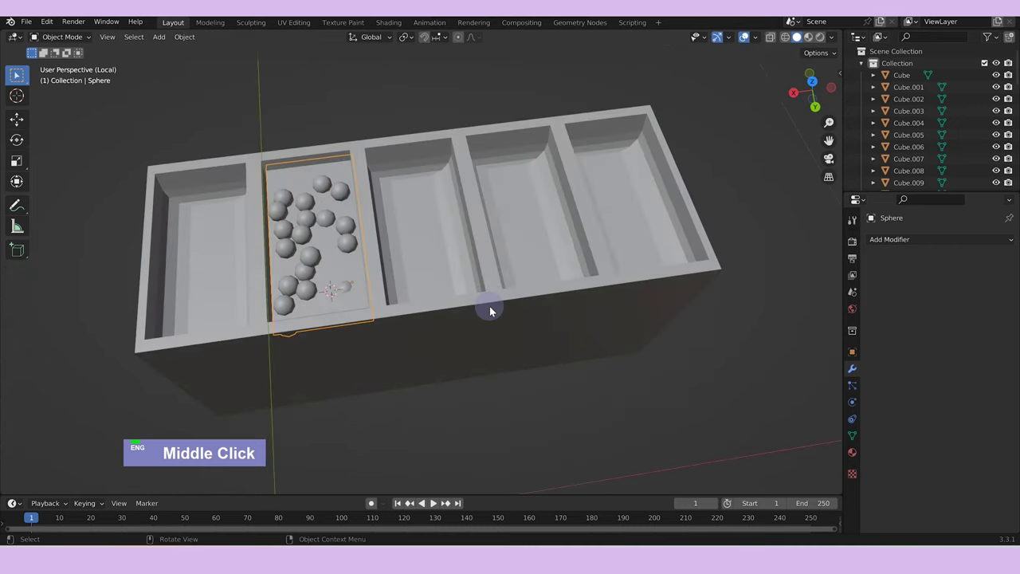
Frame the small rounded block and pull its vertices with proportional editing into a wavy, uneven top.
scroll(down, 3)
middle_click(465, 286)
right_click(283, 273)
key(a)
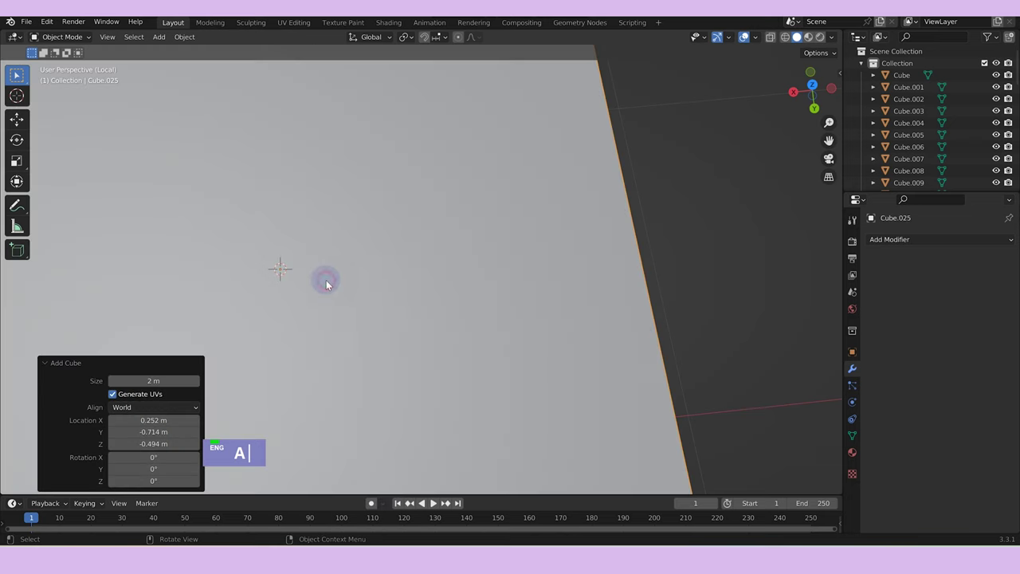
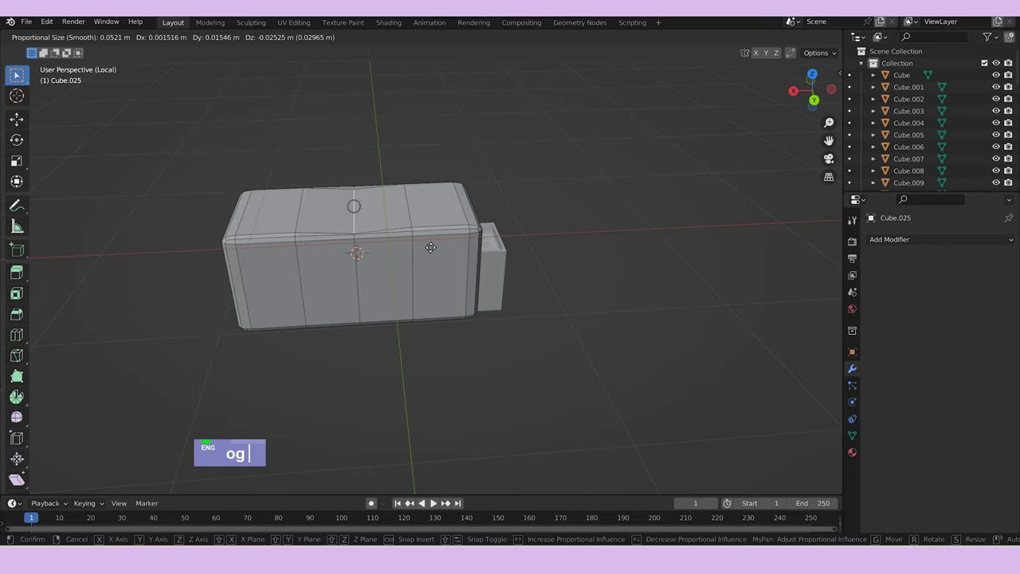
scroll(down, 3)
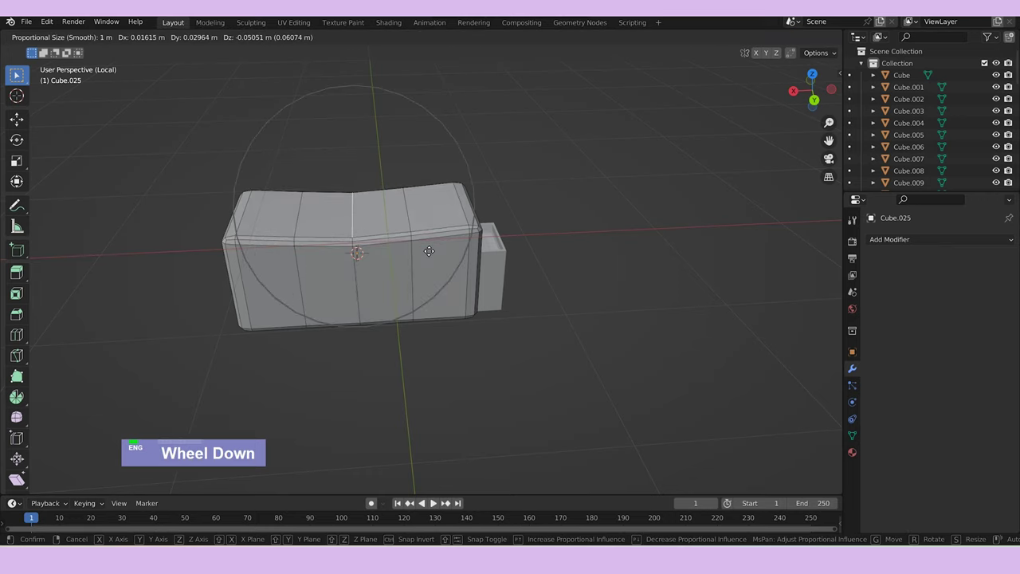
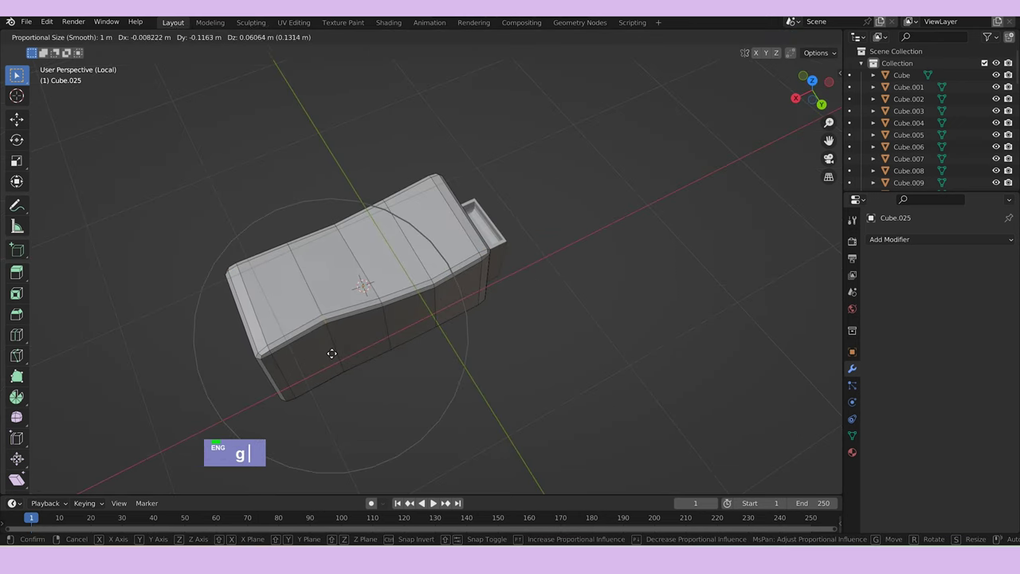
middle_click(407, 336)
key(g)
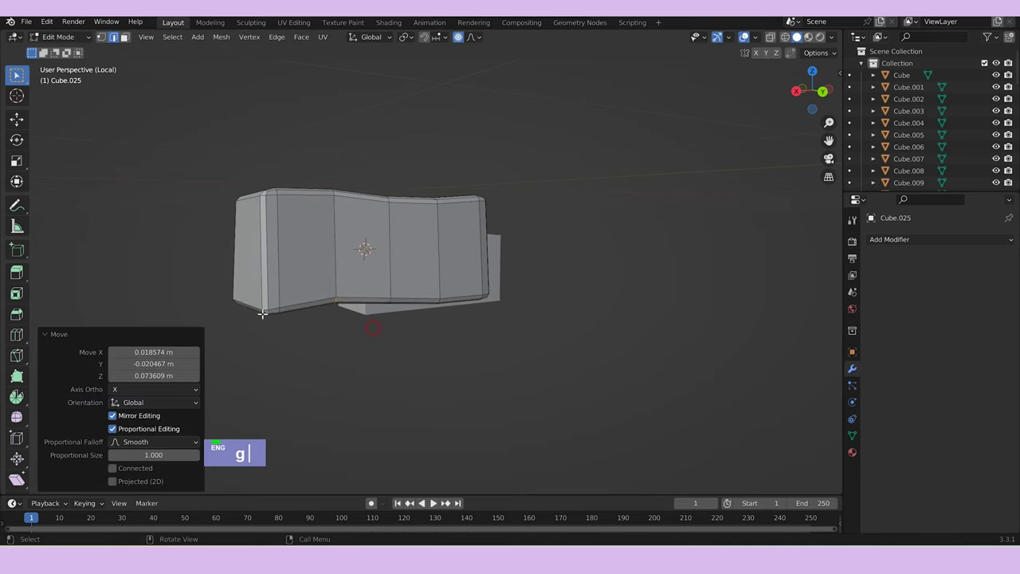
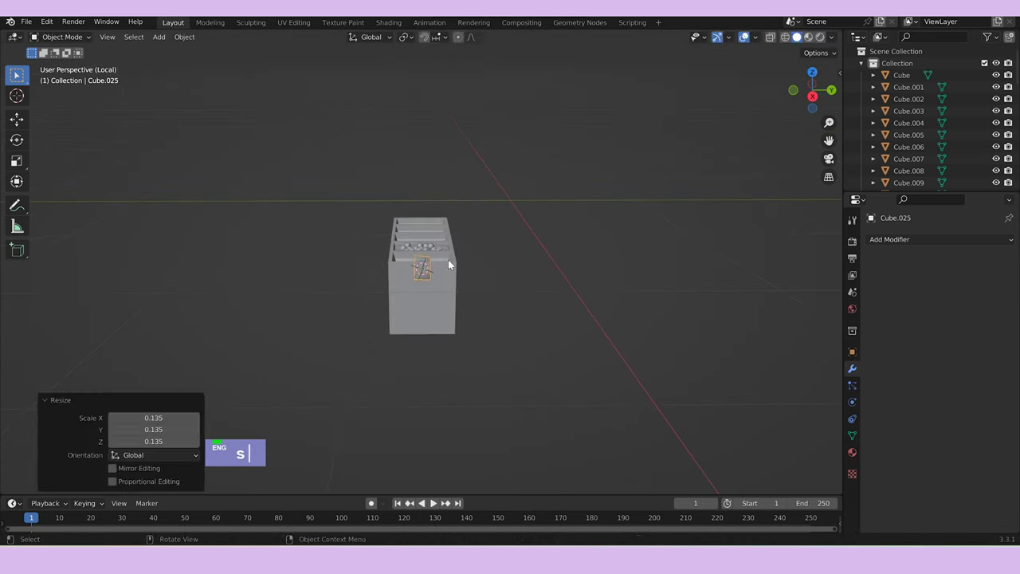
Shrink and rotate the warped block and move it into the rightmost tray compartment.
scroll(up, 3)
middle_click(550, 313)
key(s)
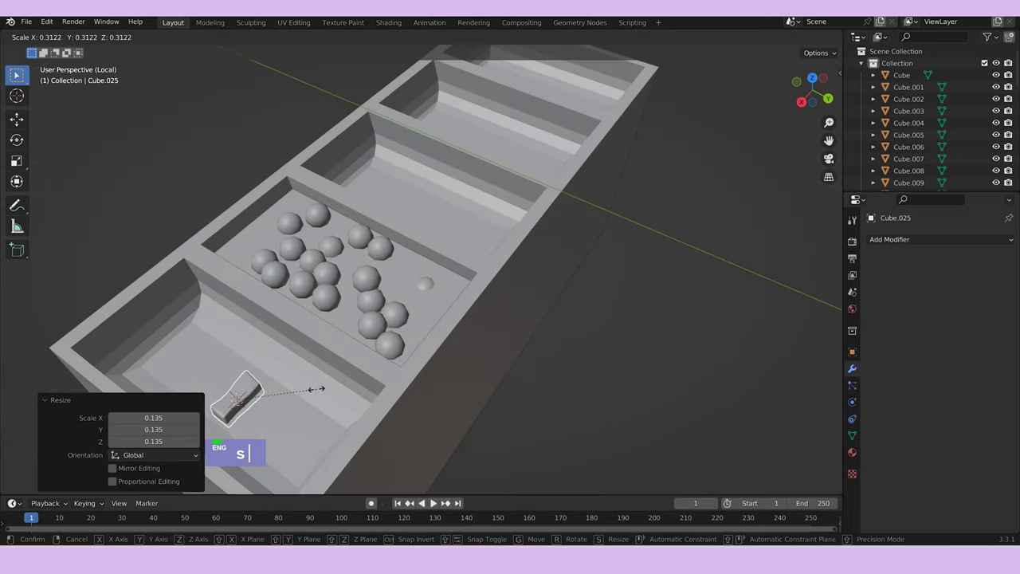
scroll(down, 3)
text(ss)
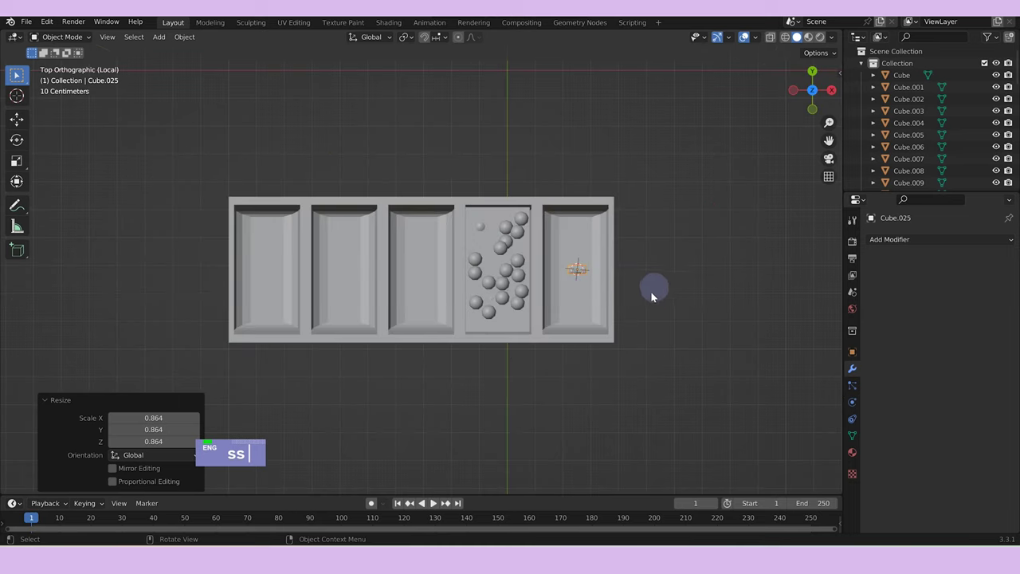
text(r)
scroll(up, 3)
text(ssr)
text(g)
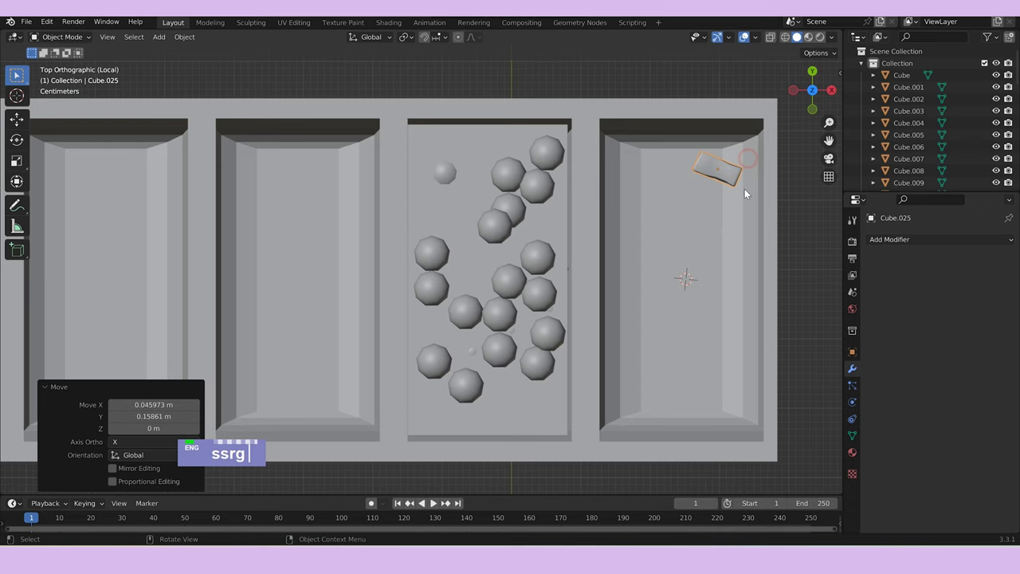
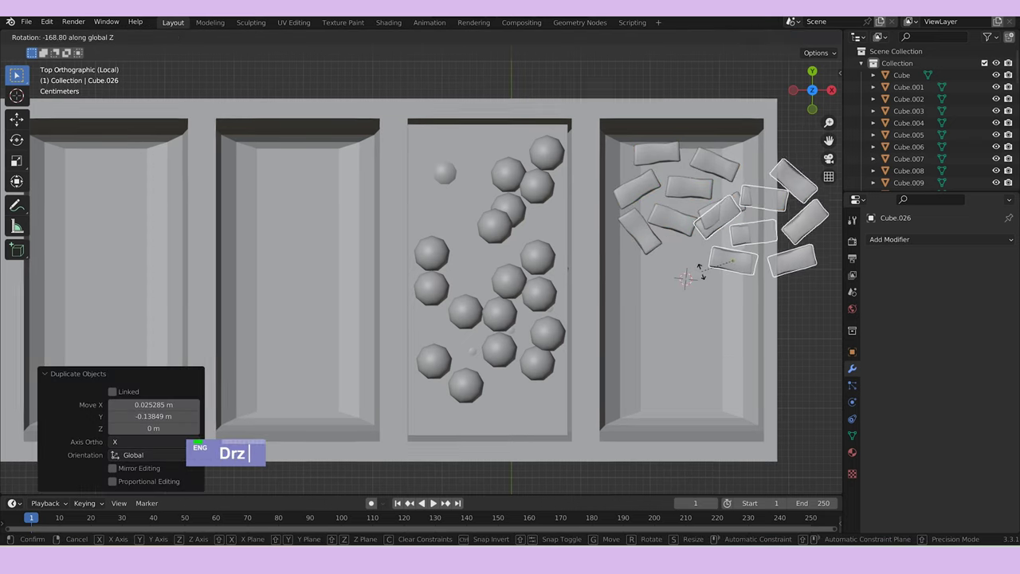
Duplicate the block repeatedly, Z-rotating, scaling and moving copies to scatter-fill the compartment.
text(g)
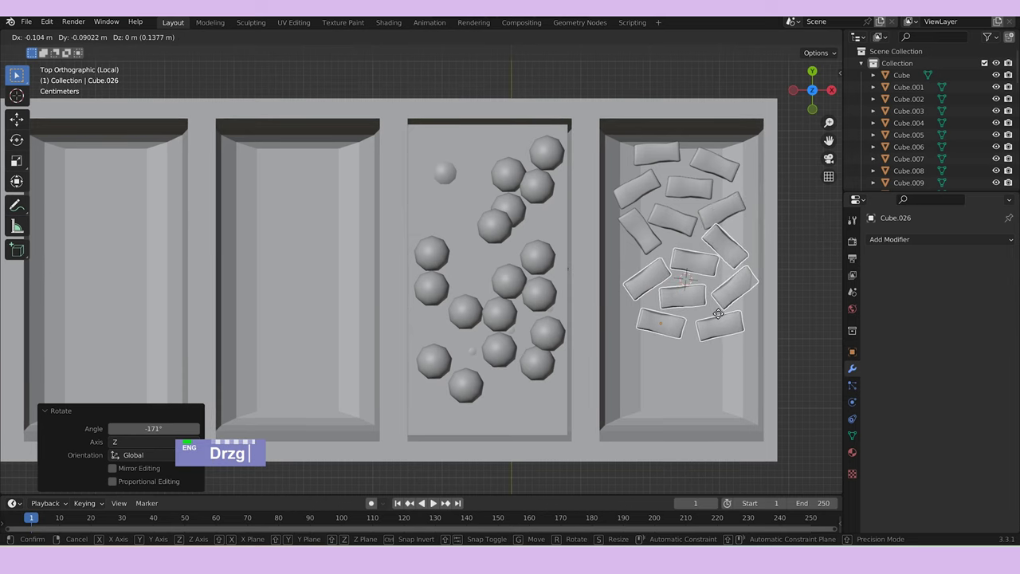
text(z)
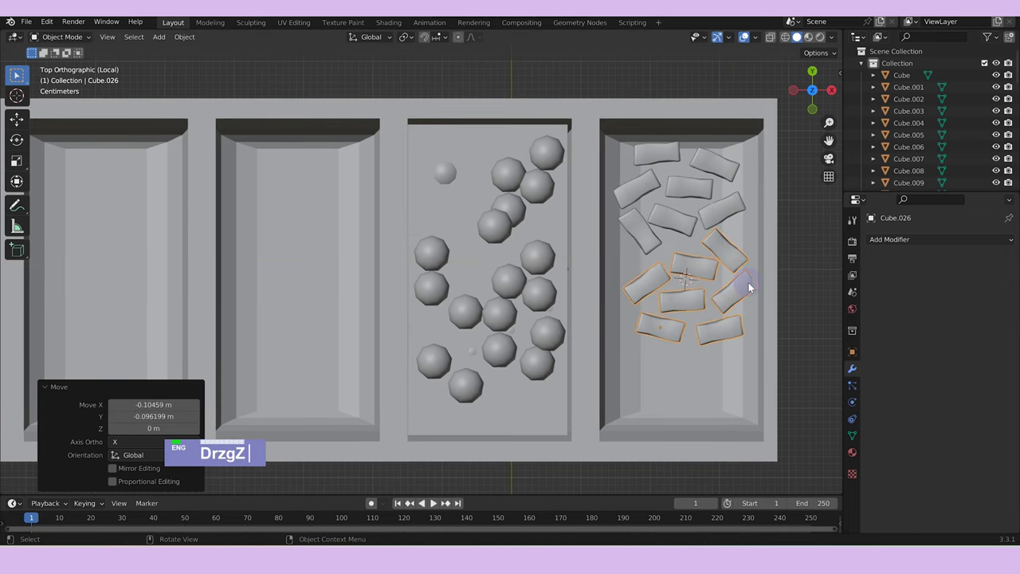
text(d)
text(rz)
text(g)
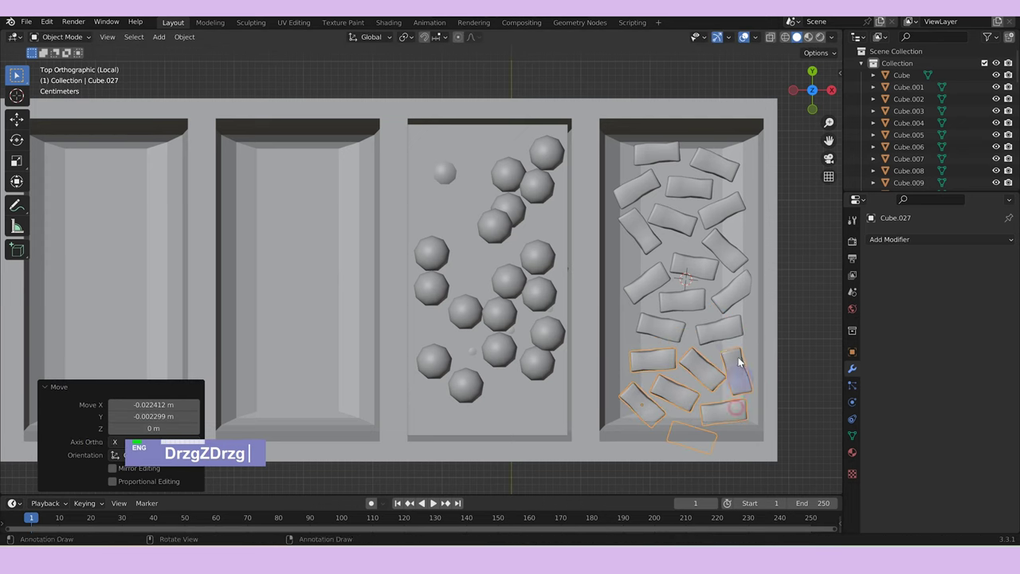
click(732, 343)
text(s)
text(rz)
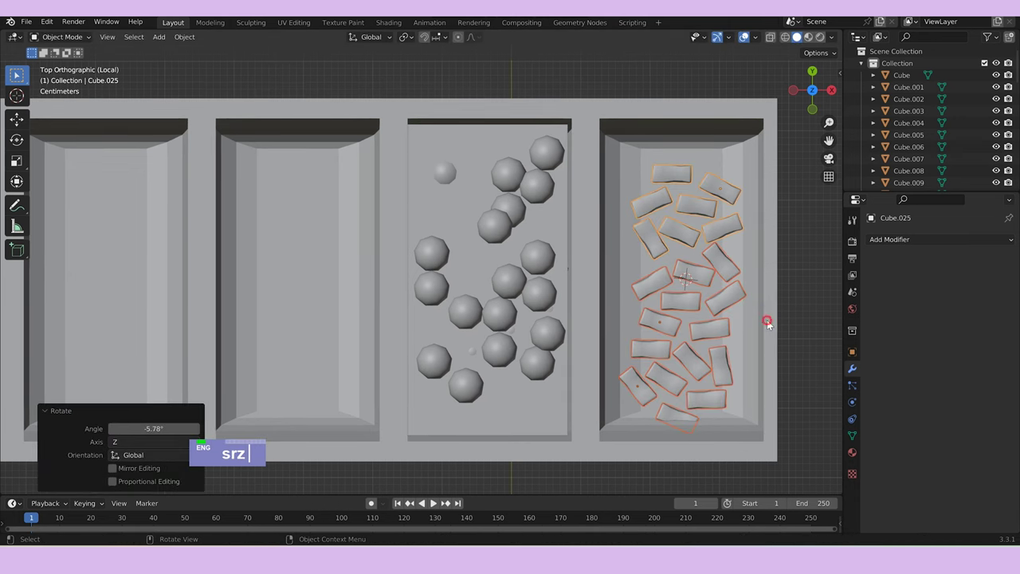
Lower the scattered blocks along Z so they rest inside the compartment, then leave Edit Mode.
text(srzg)
middle_click(789, 310)
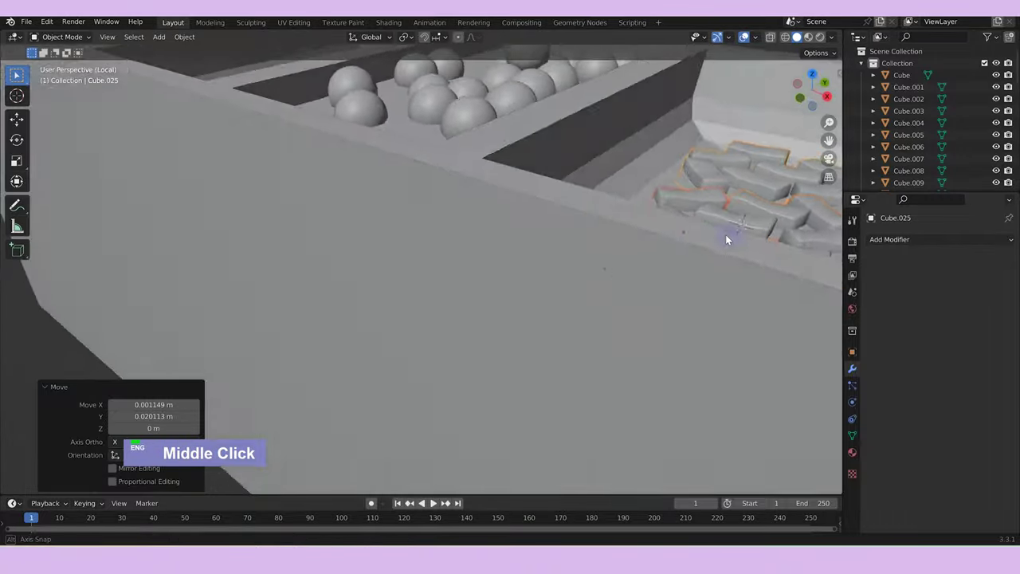
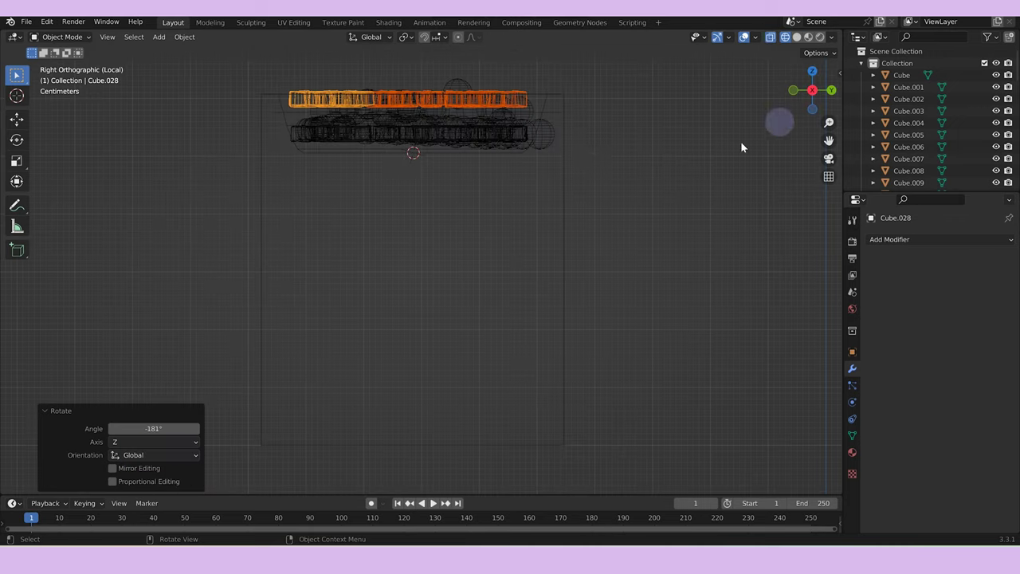
scroll(up, 3)
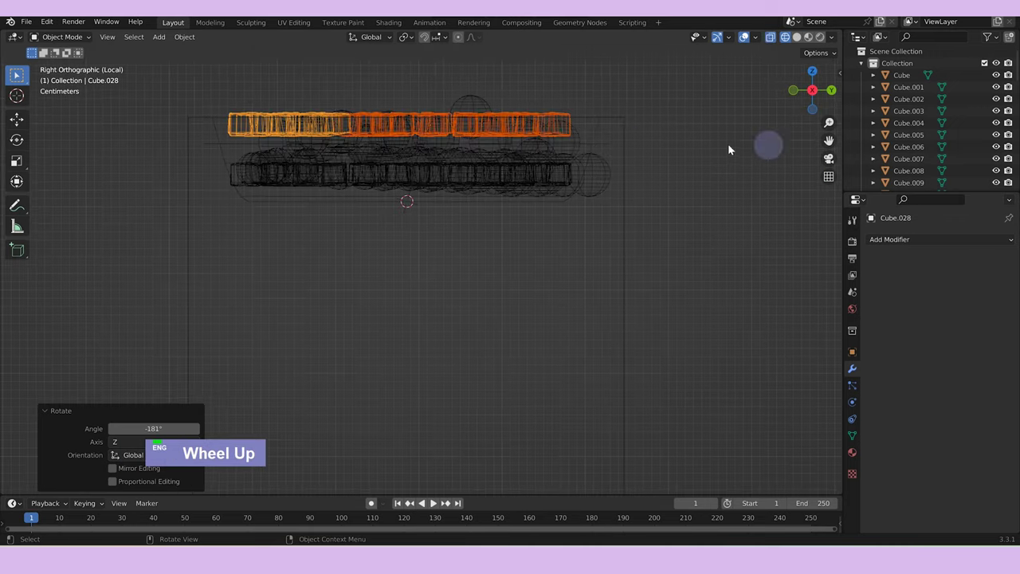
text(gz)
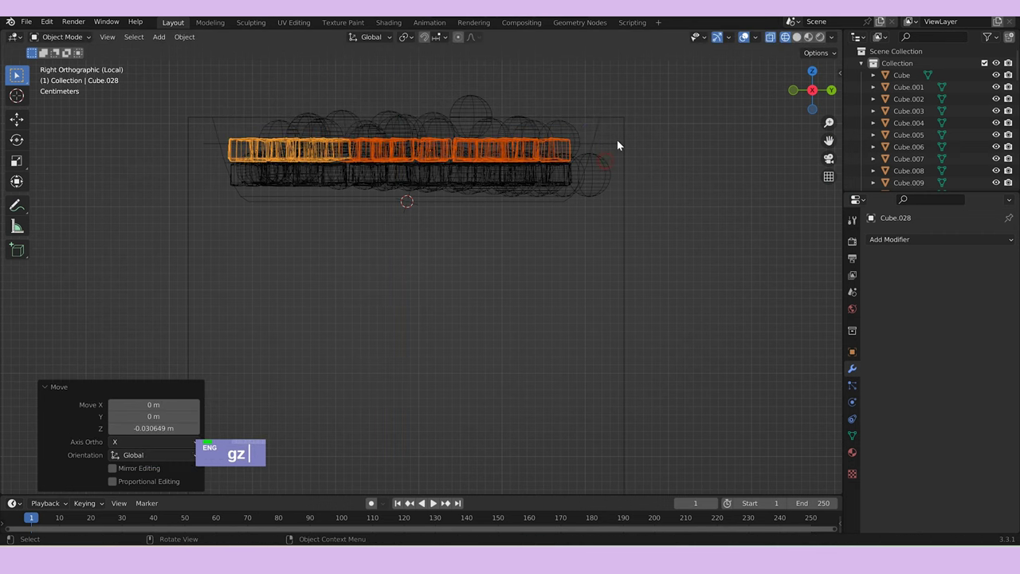
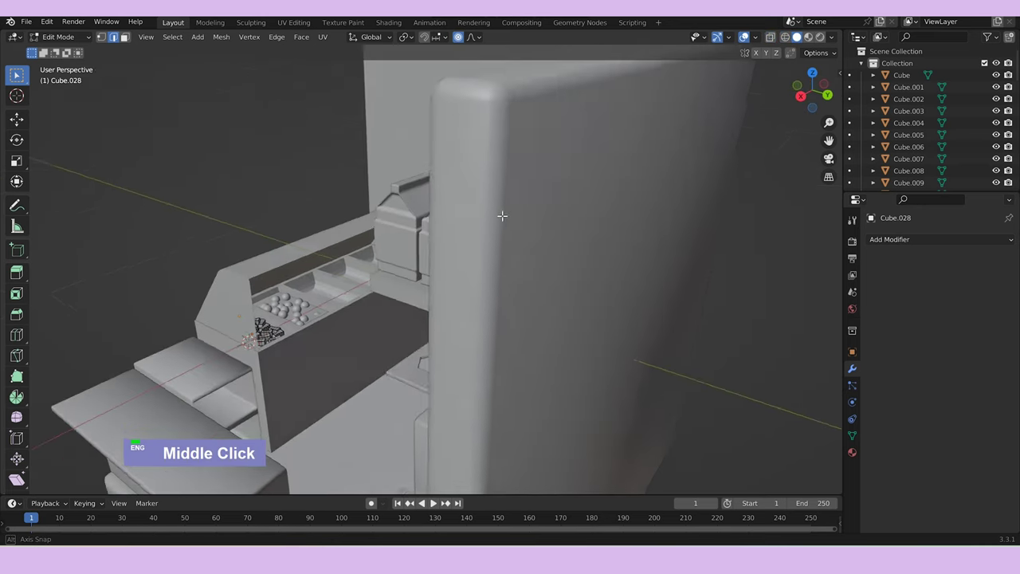
key(Tab)
Select the tray with its spheres and blocks and isolate them in local view.
click(302, 314)
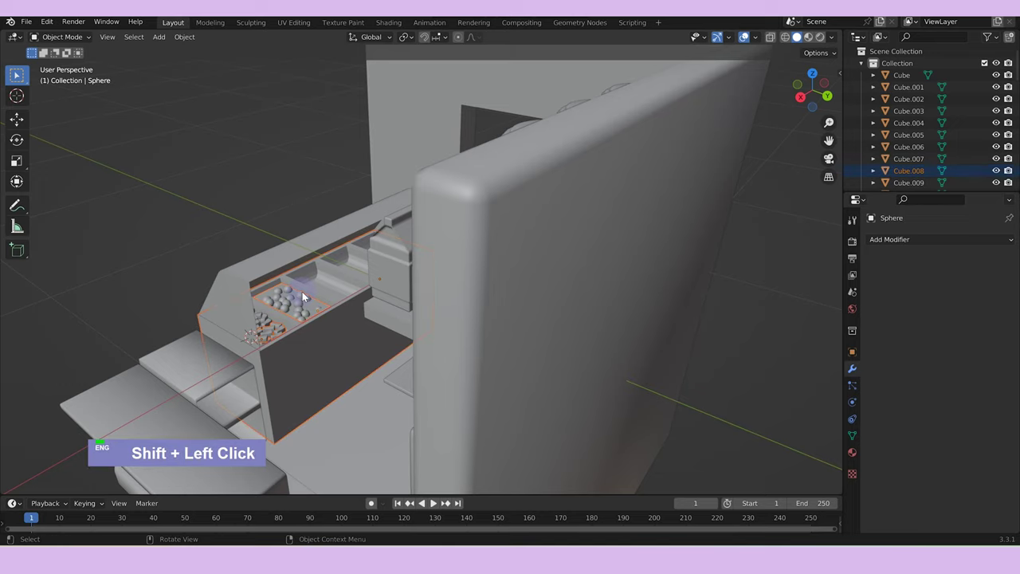
click(269, 323)
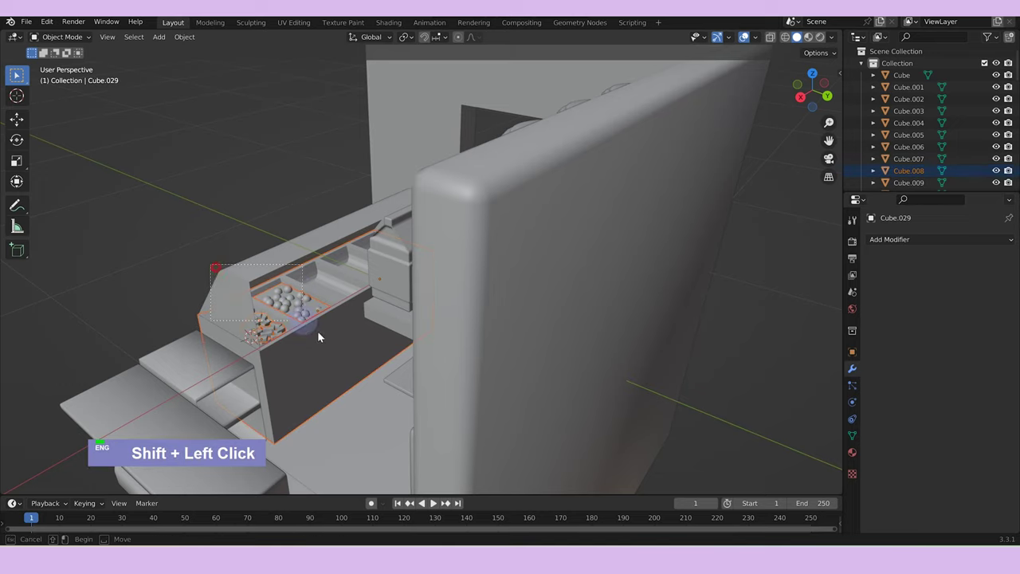
scroll(down, 3)
middle_click(362, 331)
click(325, 283)
click(324, 283)
click(340, 245)
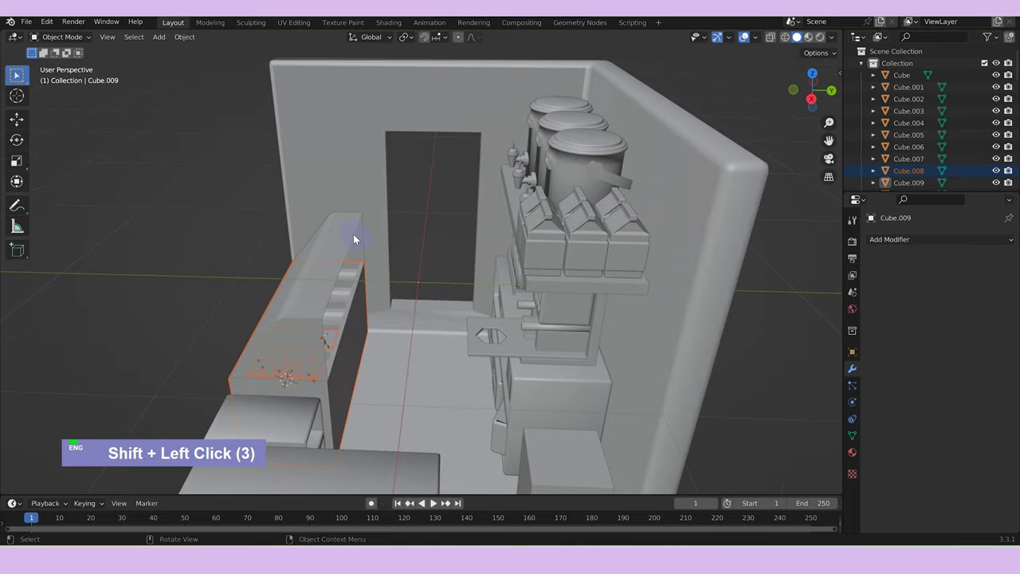
key(/)
scroll(down, 3)
middle_click(377, 242)
scroll(up, 3)
Add a cylinder, flatten it into a small subdivided smooth-shaded disc in the middle compartment.
right_click(433, 254)
text(a)
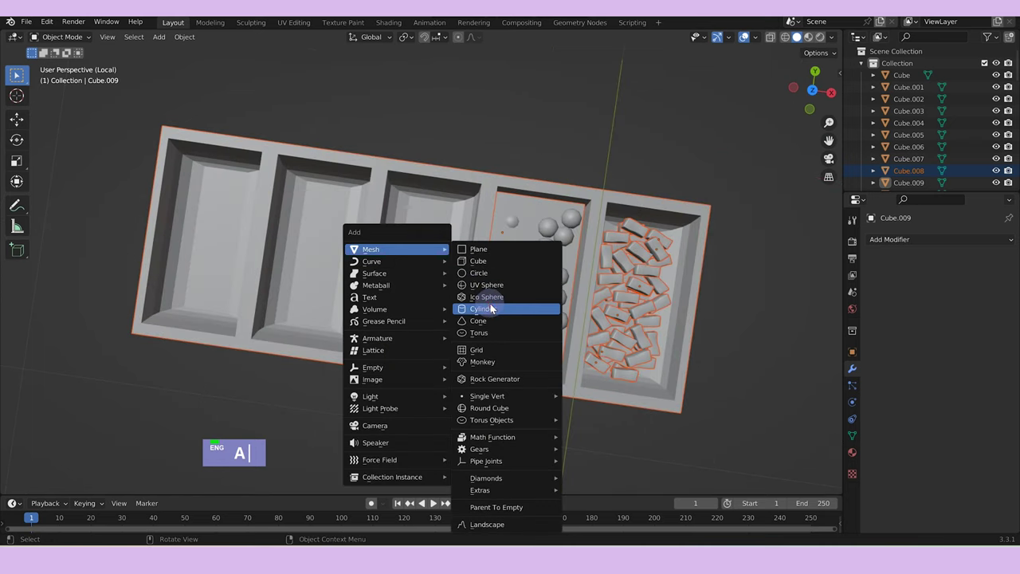
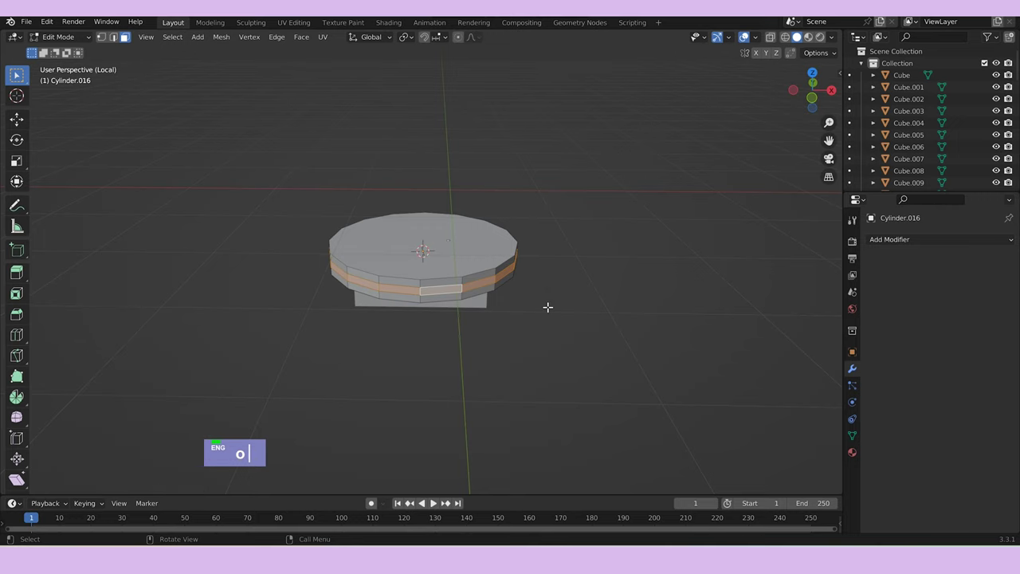
text(s)
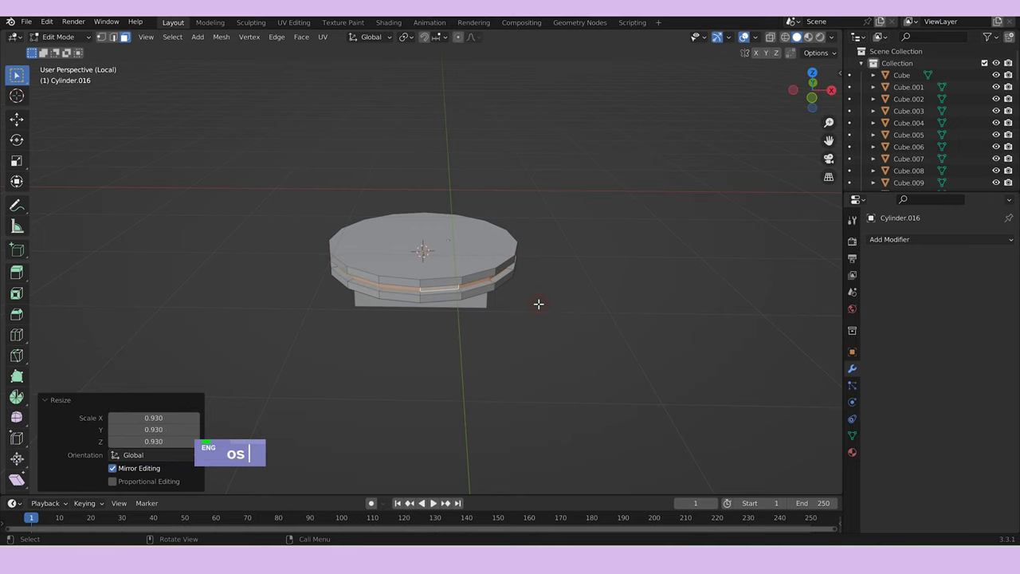
text(a)
key(ctrl+b)
key(Tab)
scroll(up, 3)
right_click(513, 244)
middle_click(604, 261)
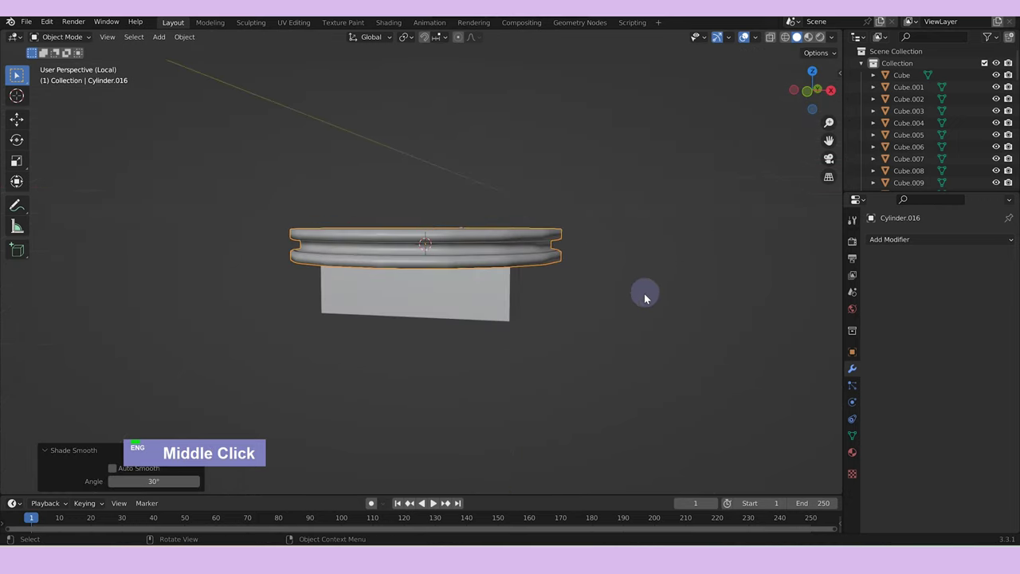
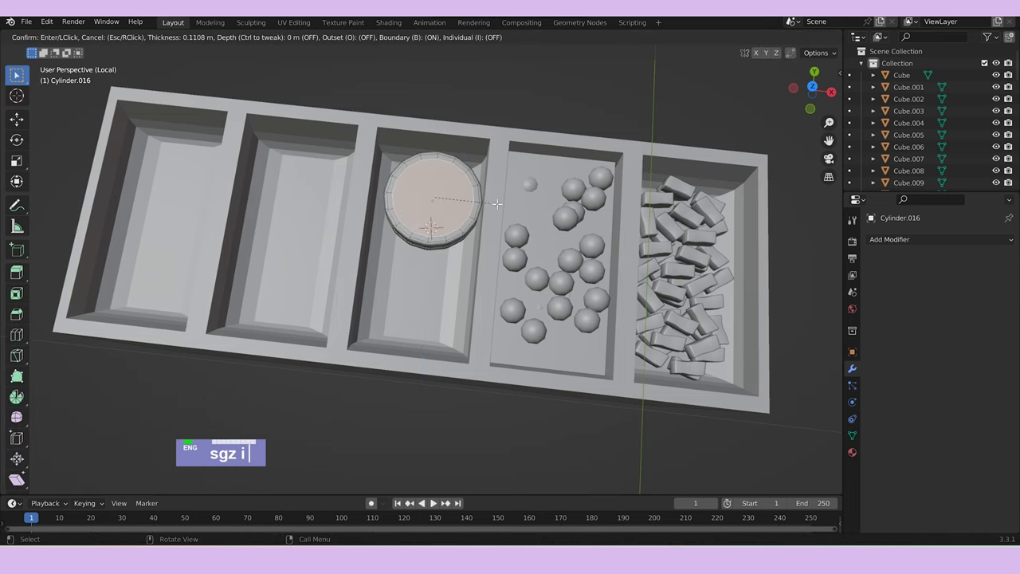
Inset and extrude the disc's top face to form a recessed rim.
text(e)
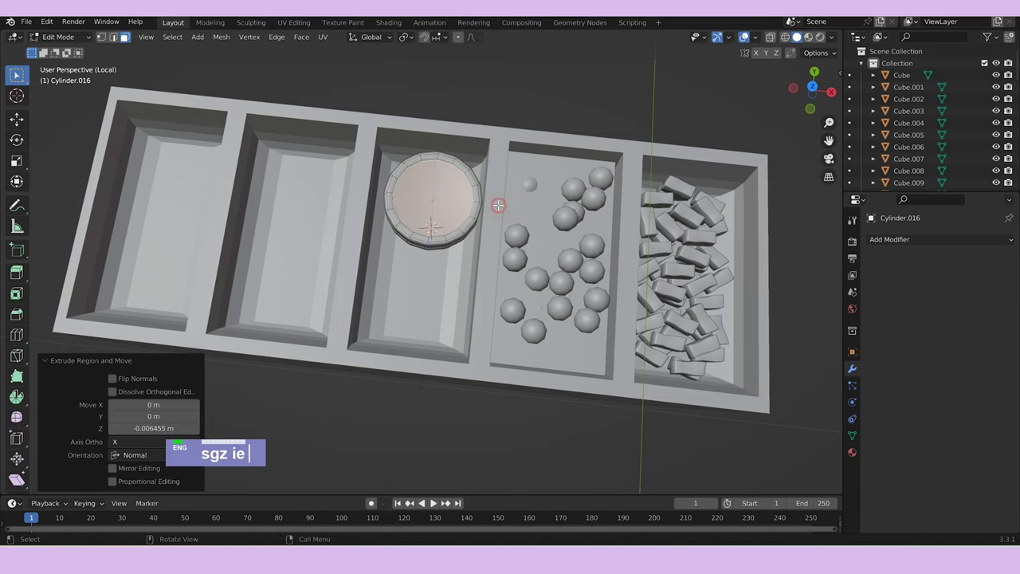
text(i)
text(e)
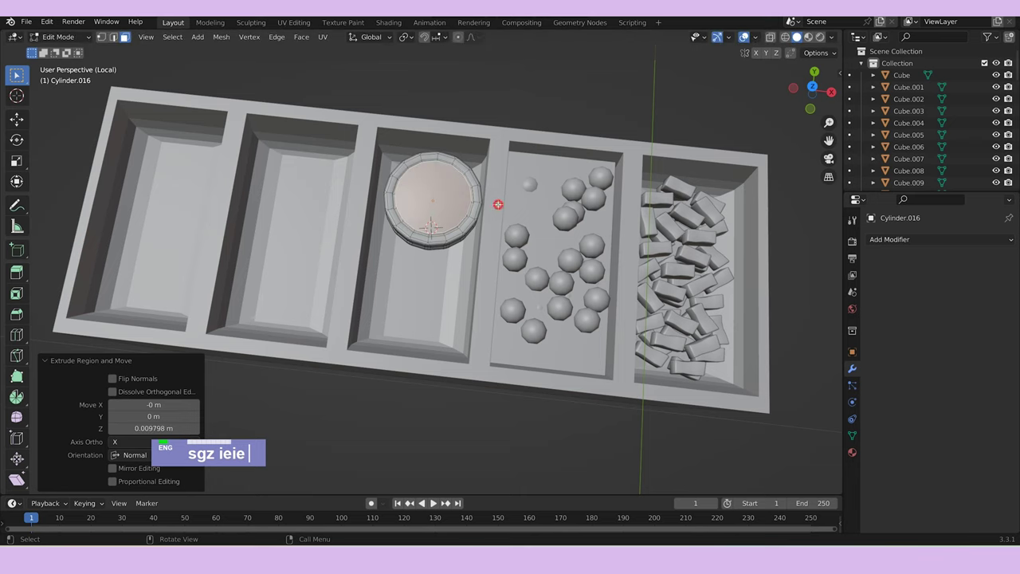
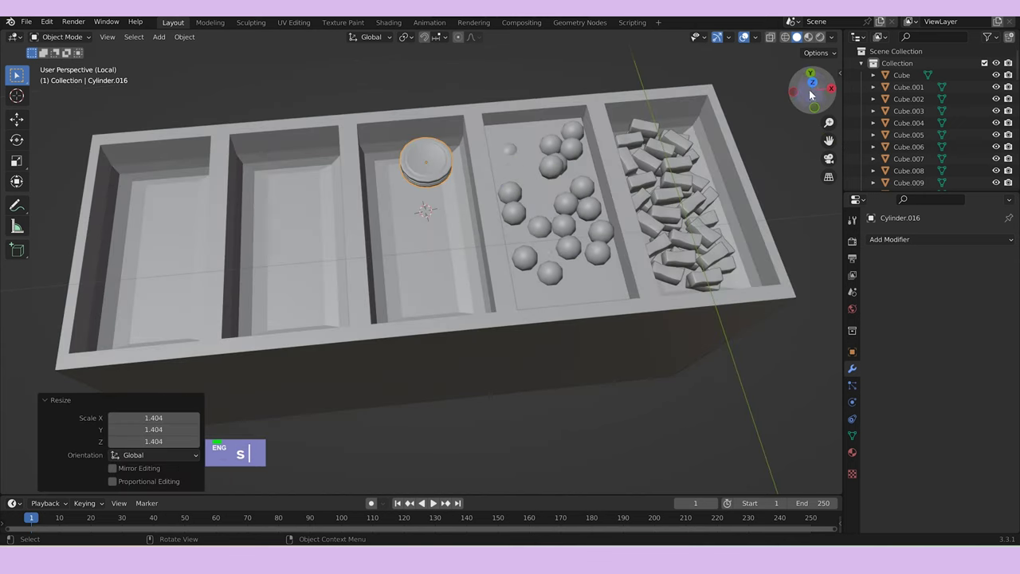
Select several discs in the middle compartment, then scale, move and rotate them about Z.
text(g)
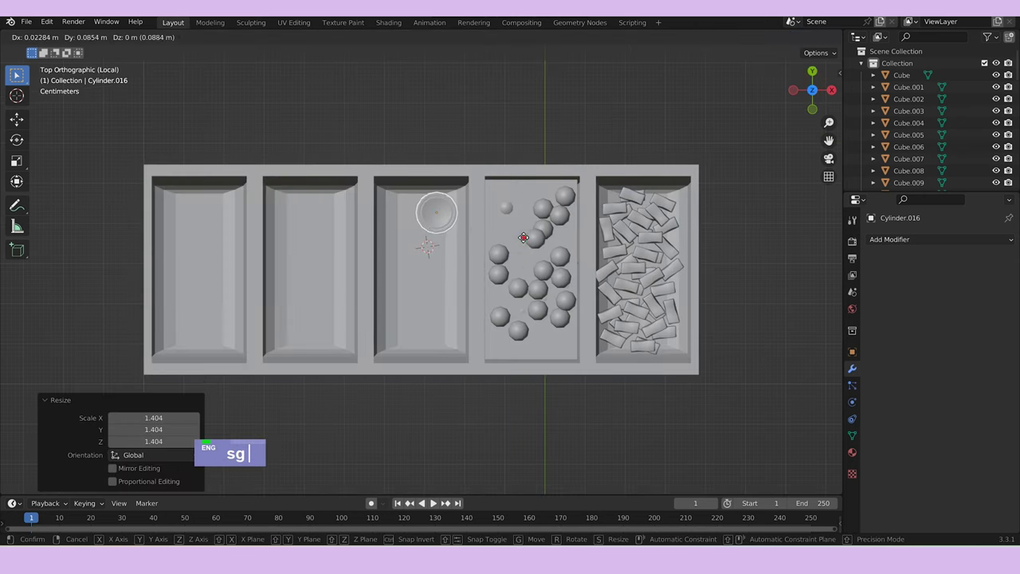
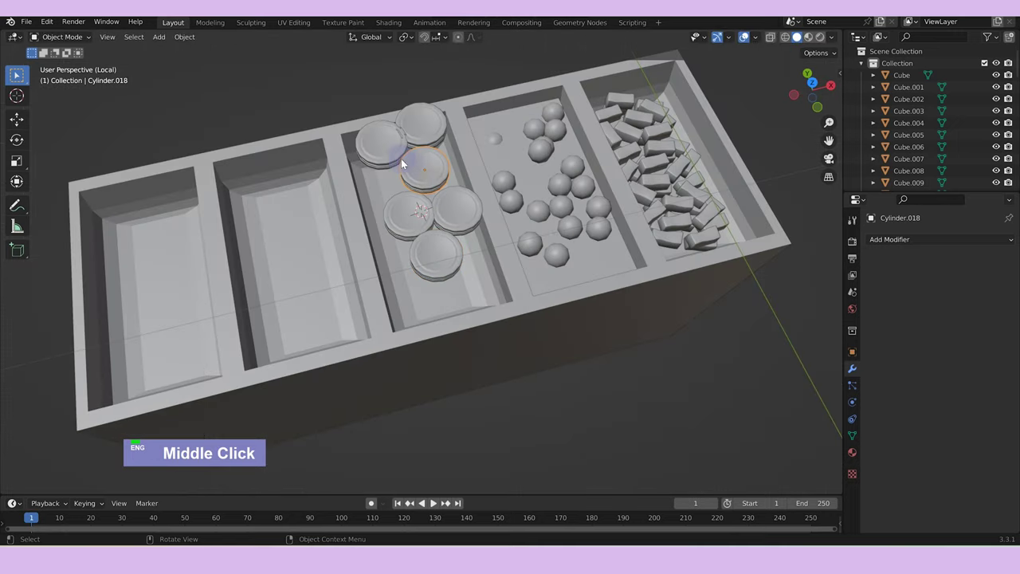
double_click(424, 141)
double_click(422, 125)
text(gz)
click(398, 146)
double_click(428, 172)
click(414, 215)
text(s)
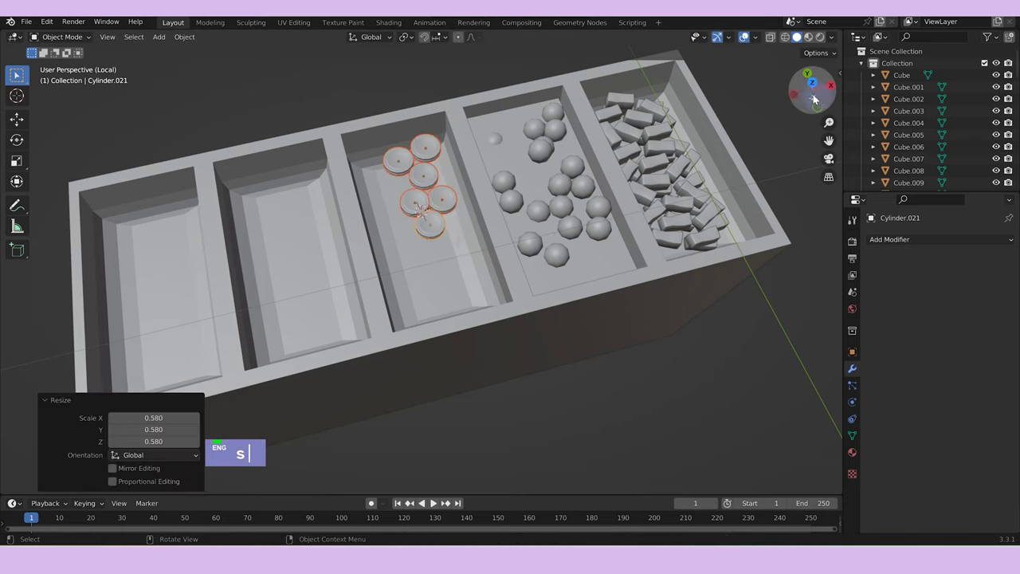
text(g)
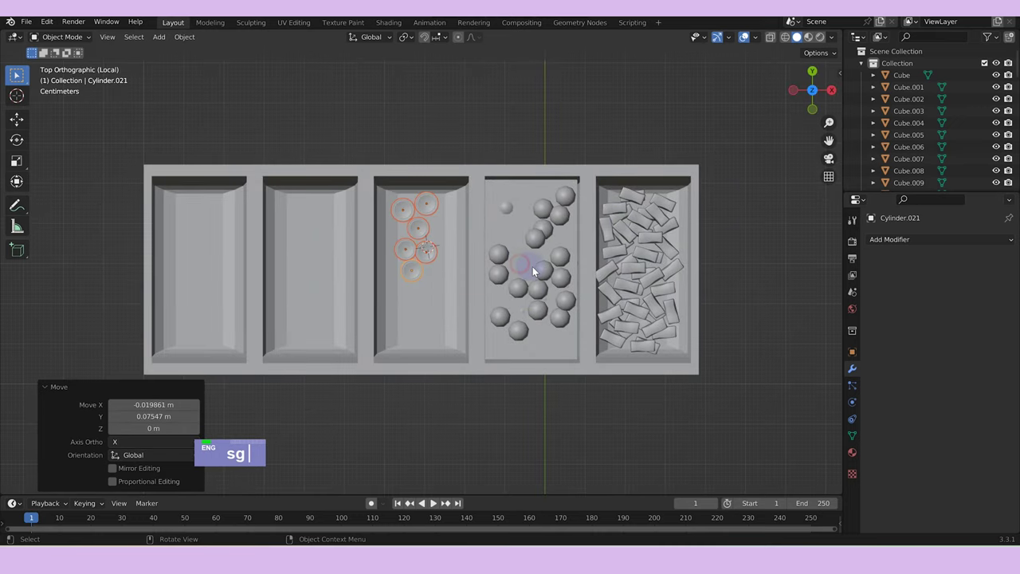
text(rz)
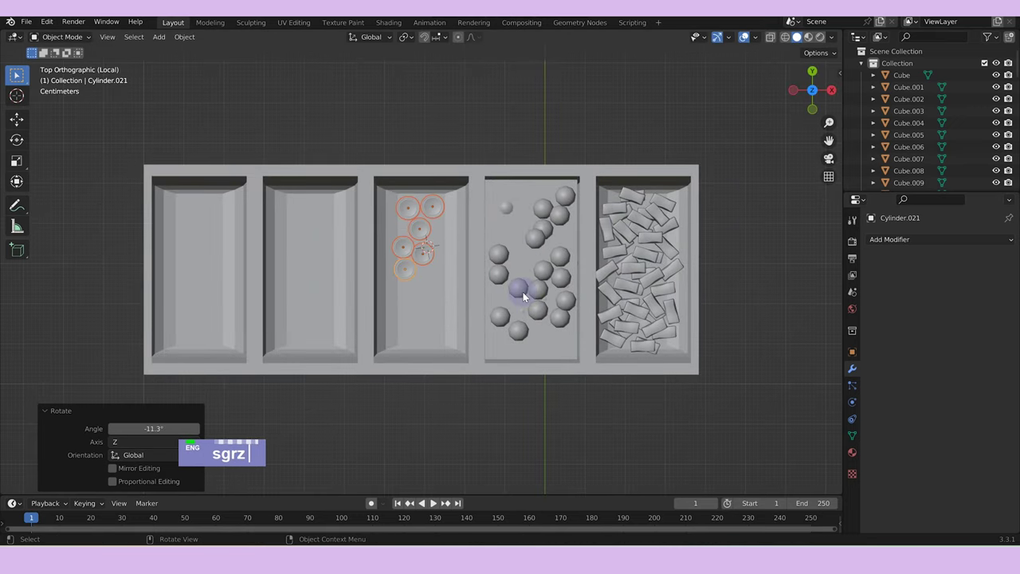
Duplicate the discs repeatedly, turning and stacking copies in layers across the compartment.
text(d)
text(rz)
text(g)
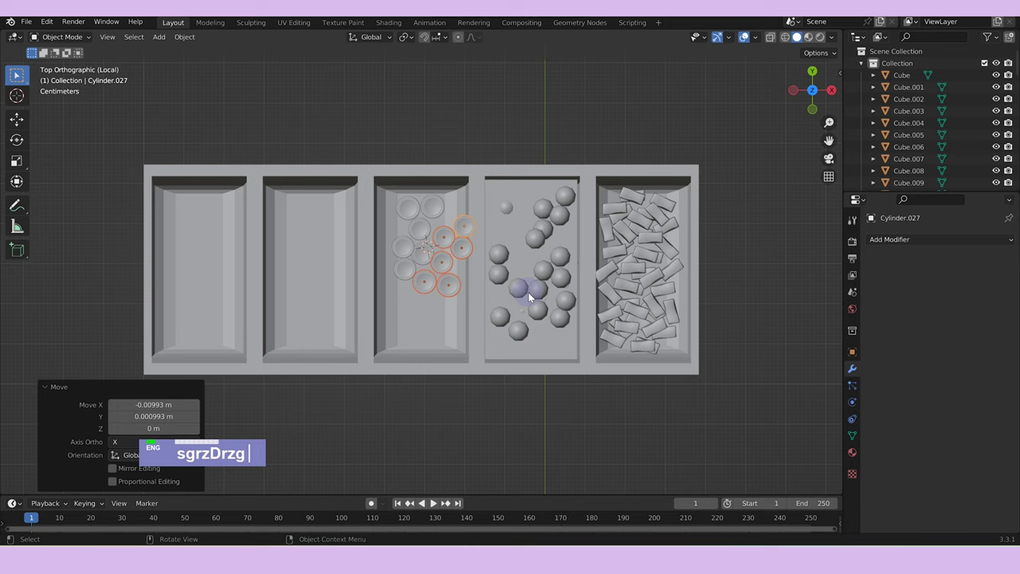
text(d)
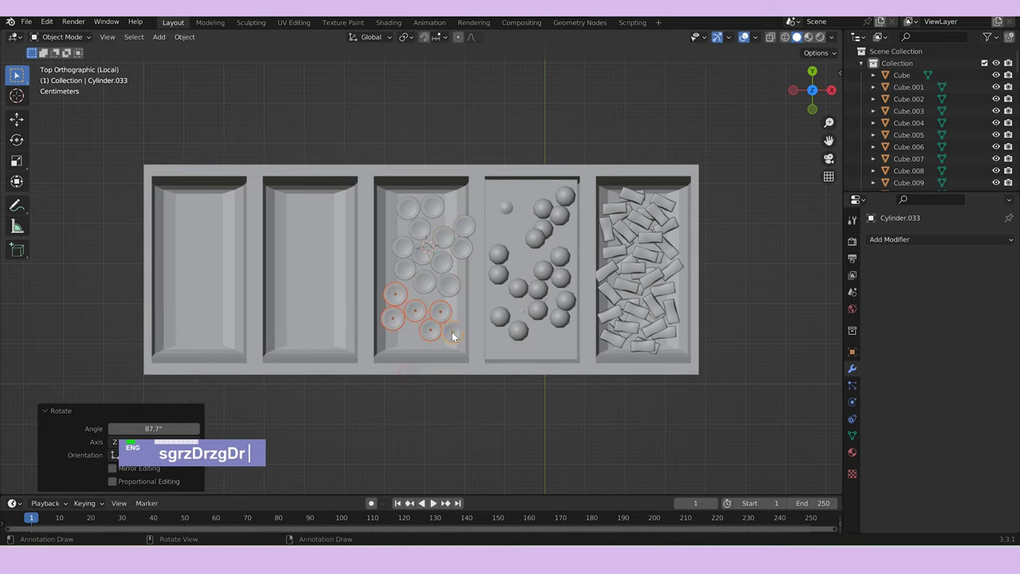
text(rg)
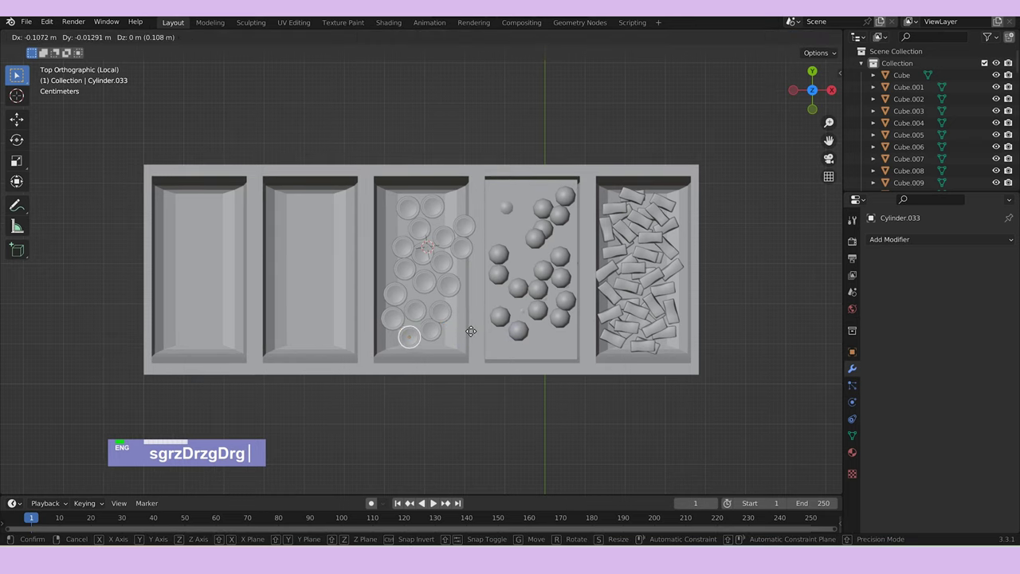
click(401, 300)
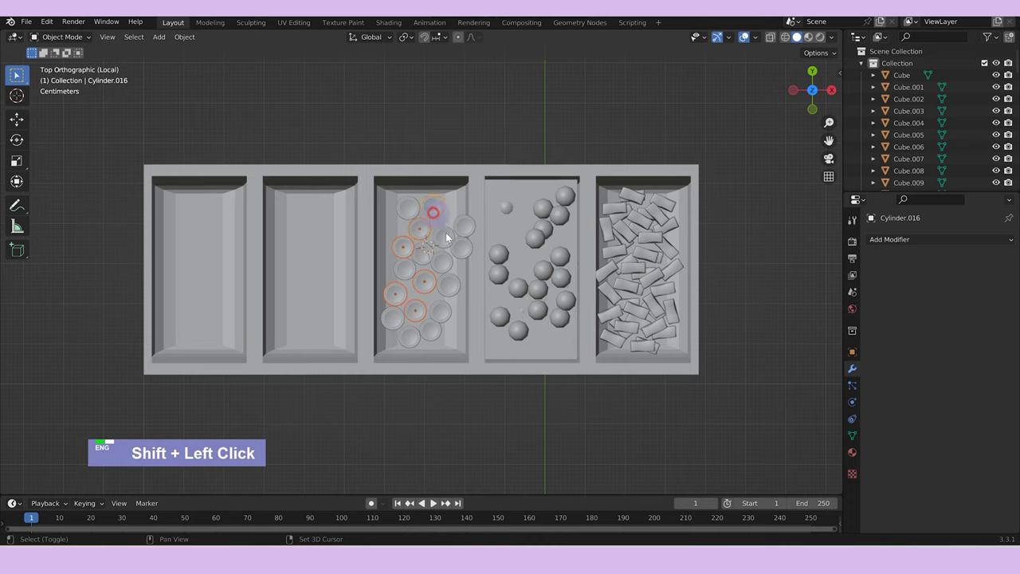
text(dz)
middle_click(479, 291)
text(gz)
text(gz)
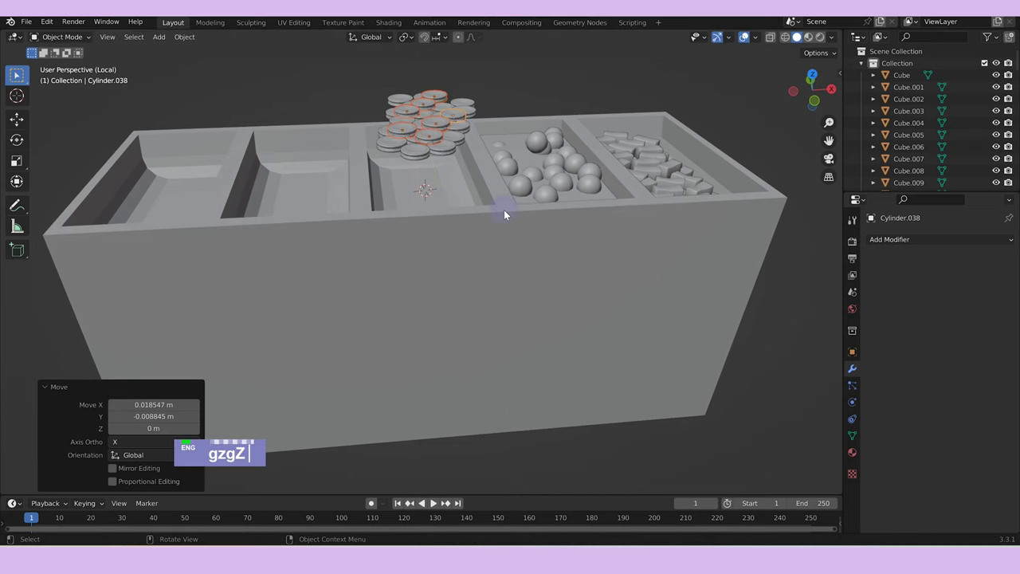
text(gz)
Select the loose pile of discs and join them into one object.
middle_click(509, 205)
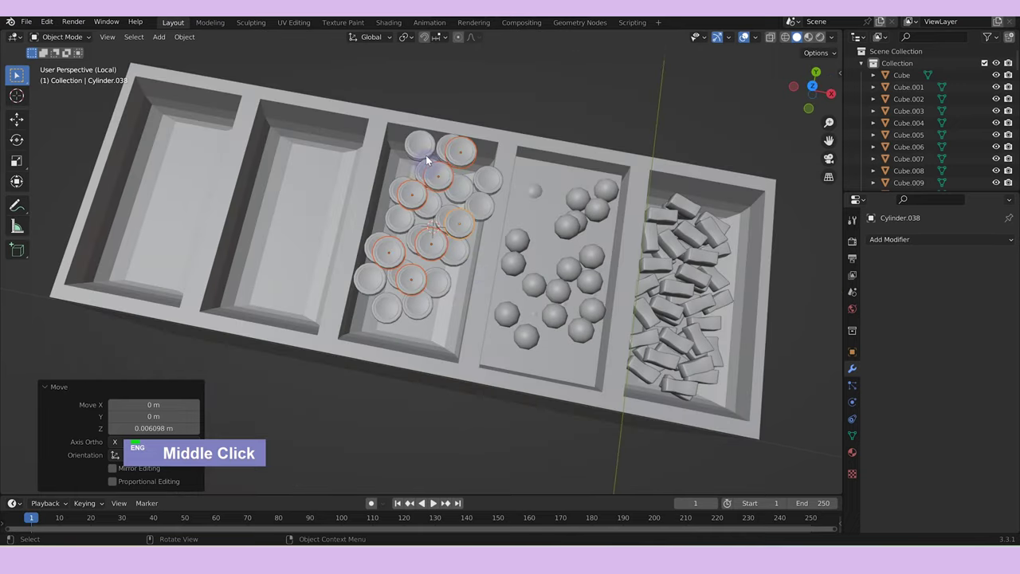
click(428, 157)
middle_click(461, 160)
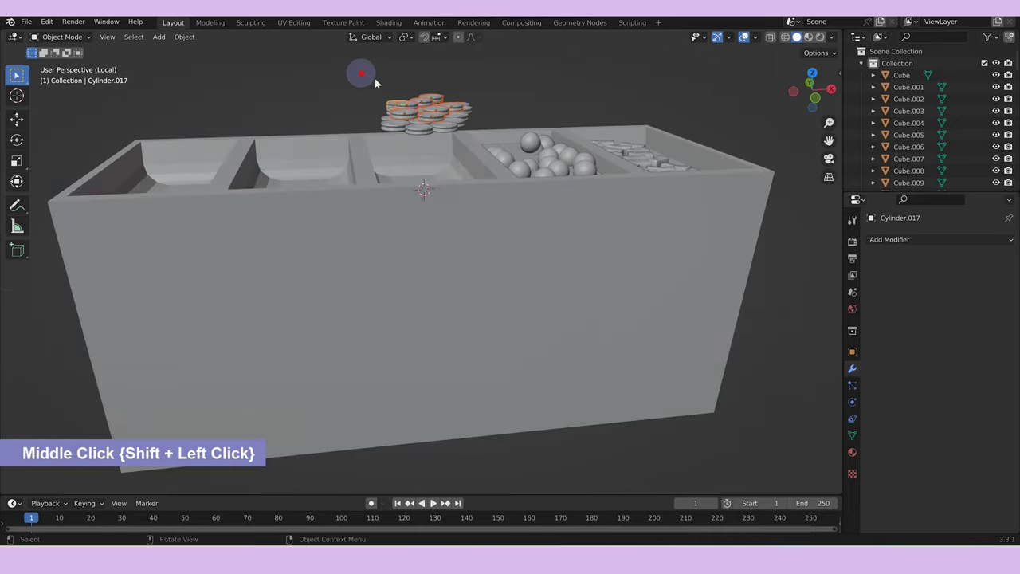
click(472, 135)
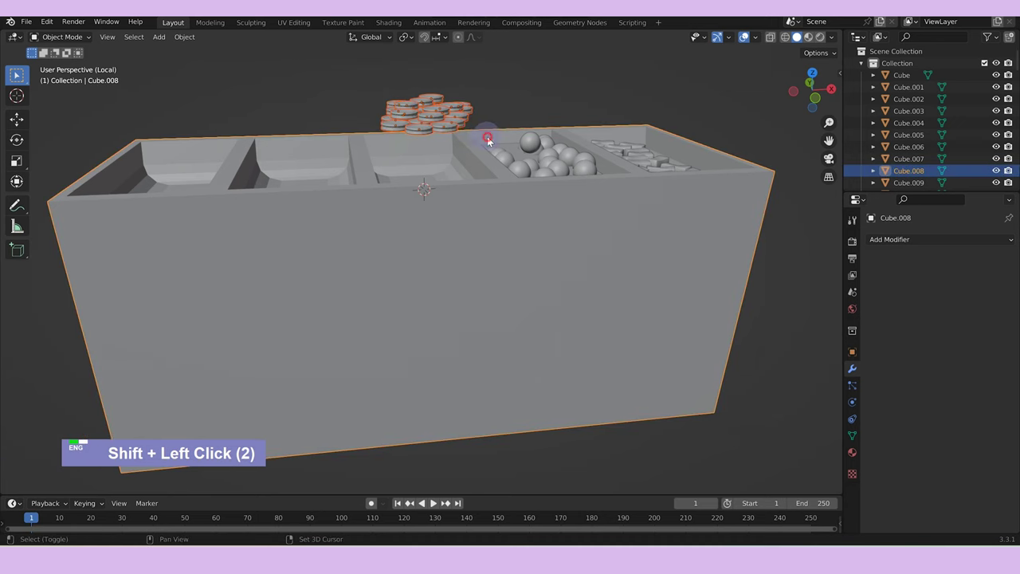
middle_click(491, 110)
key(ctrl+j)
click(459, 173)
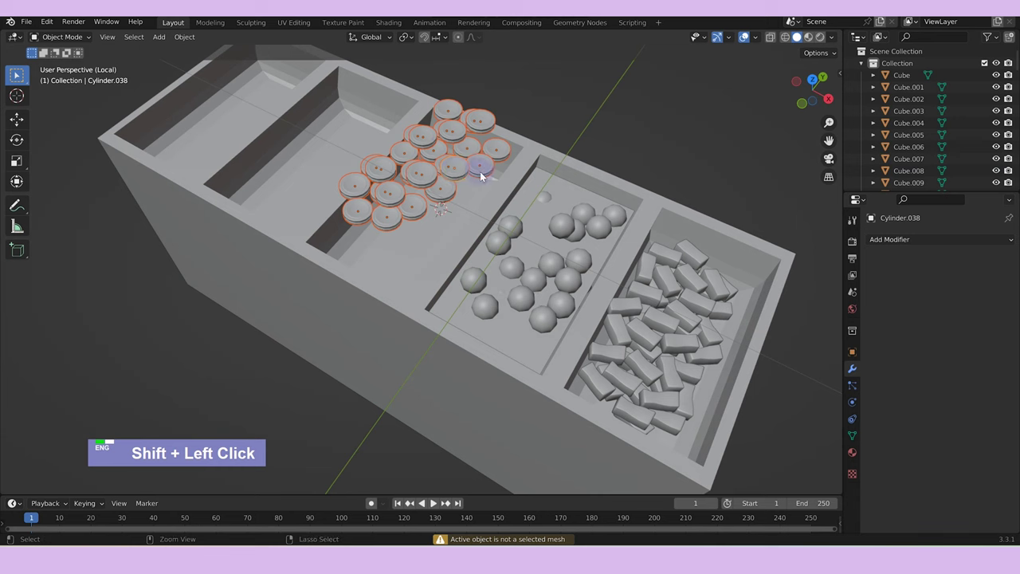
key(ctrl+j)
From front orthographic view, sink the disc pile down along Z into its compartment.
scroll(up, 3)
middle_click(503, 187)
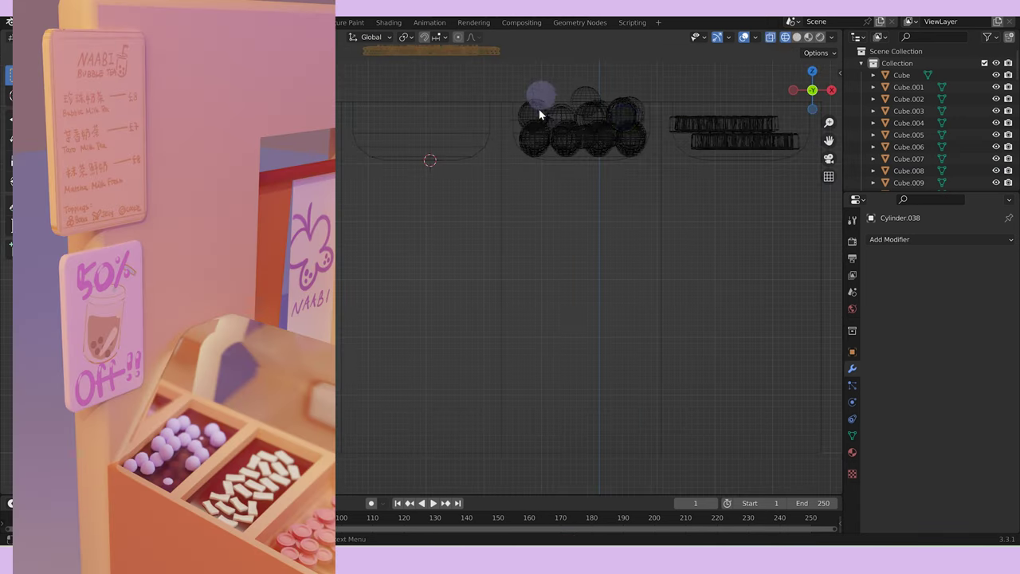
scroll(down, 3)
text(gz)
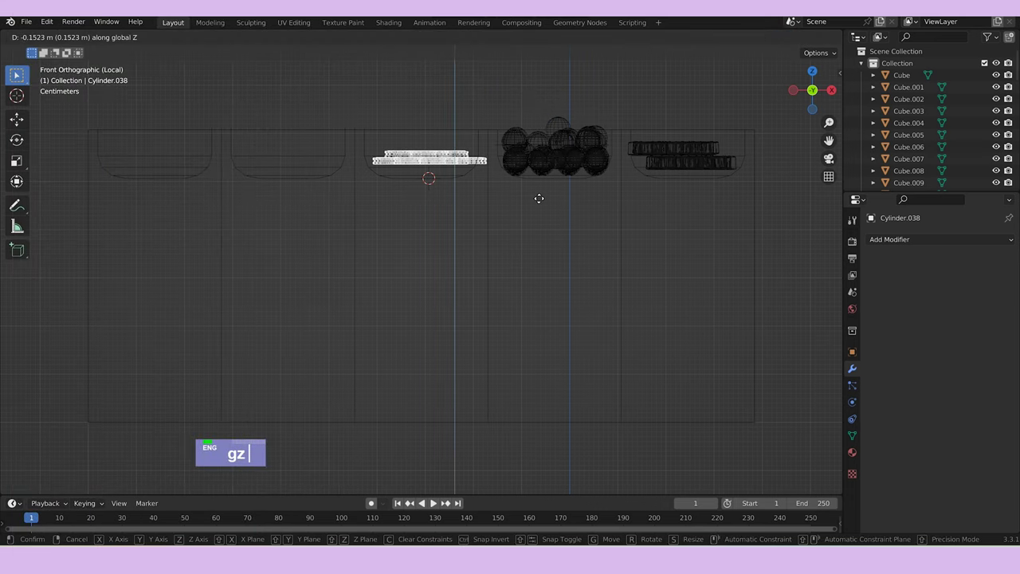
text(sg)
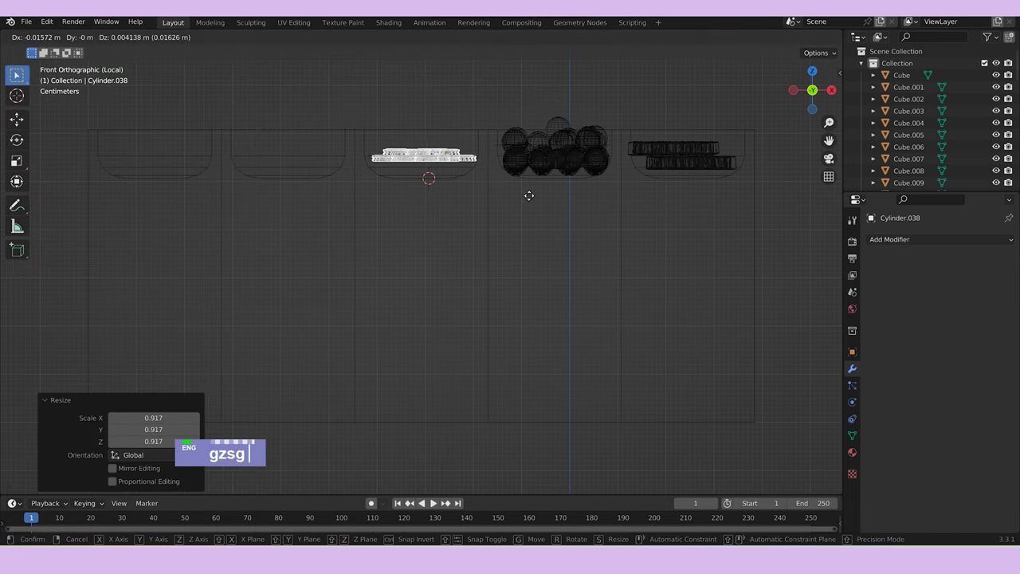
Turn off the see-through wireframe display and inspect the tray from above.
middle_click(505, 166)
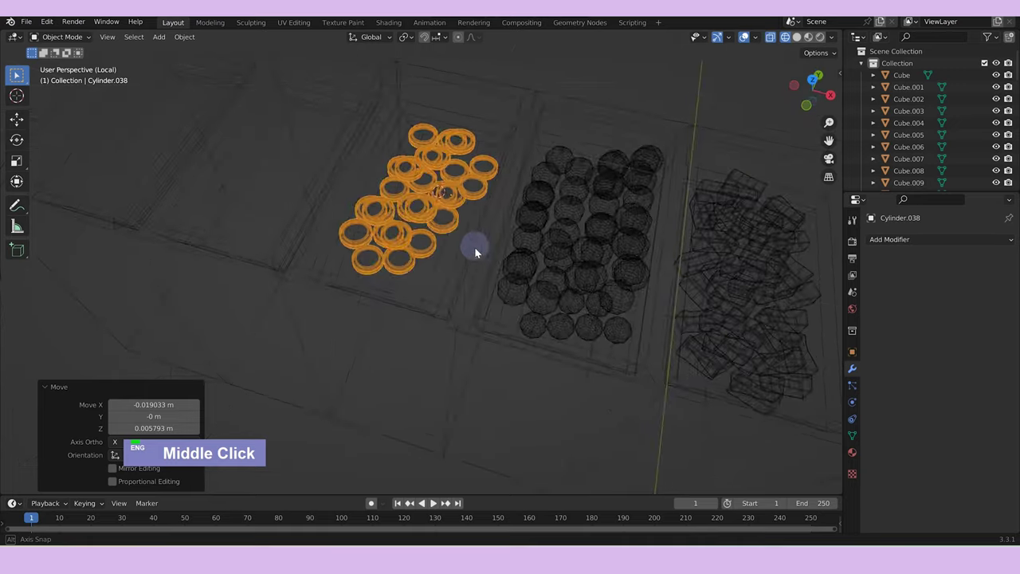
key(Tab)
scroll(down, 3)
key(Tab)
text(z)
middle_click(543, 105)
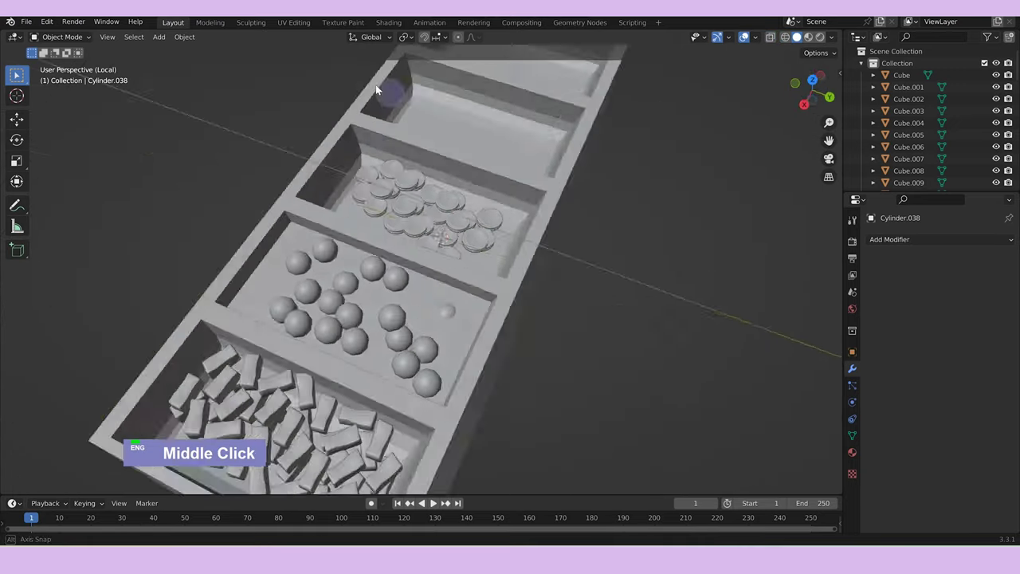
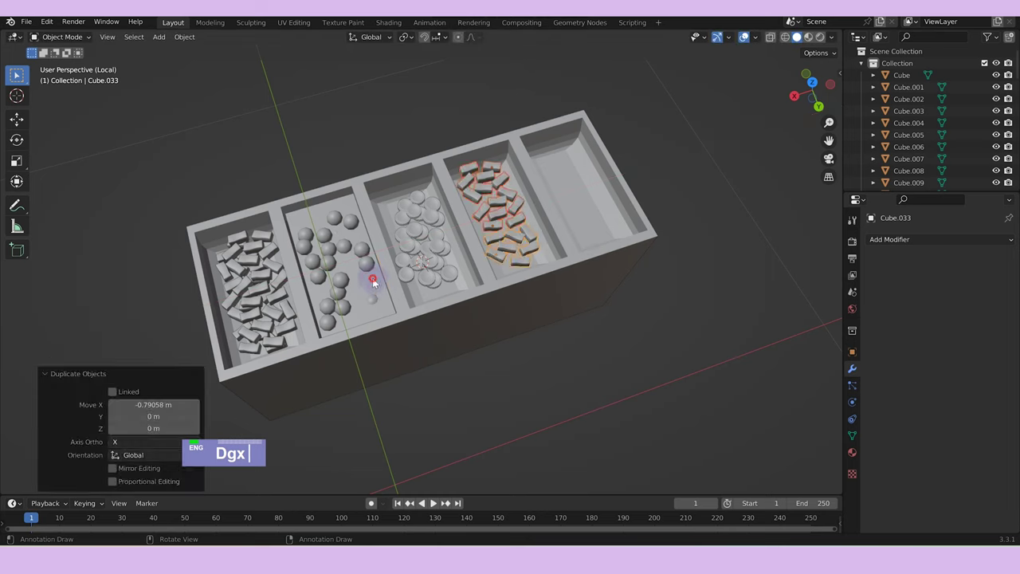
Undo a misplaced duplicate, then in Edit Mode duplicate candy pieces along X and separate them as their own object.
text(dg)
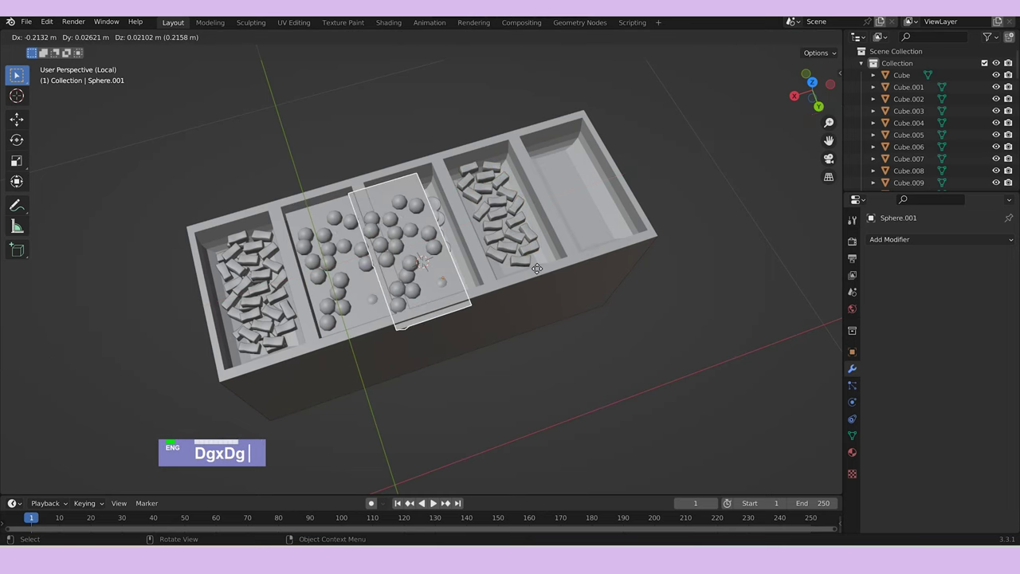
text(x)
right_click(534, 267)
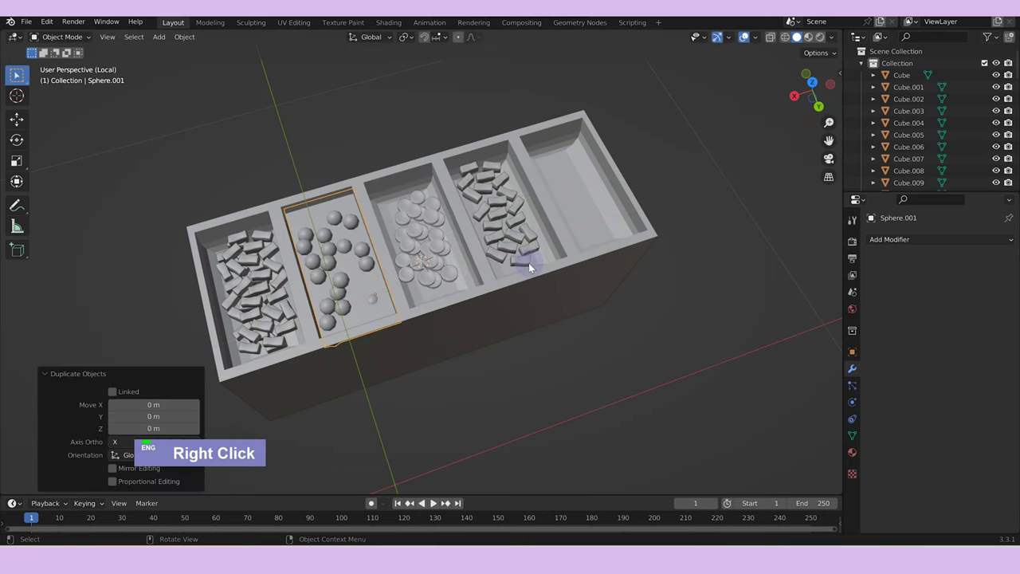
key(ctrl+z)
key(ctrl+z)
key(Tab)
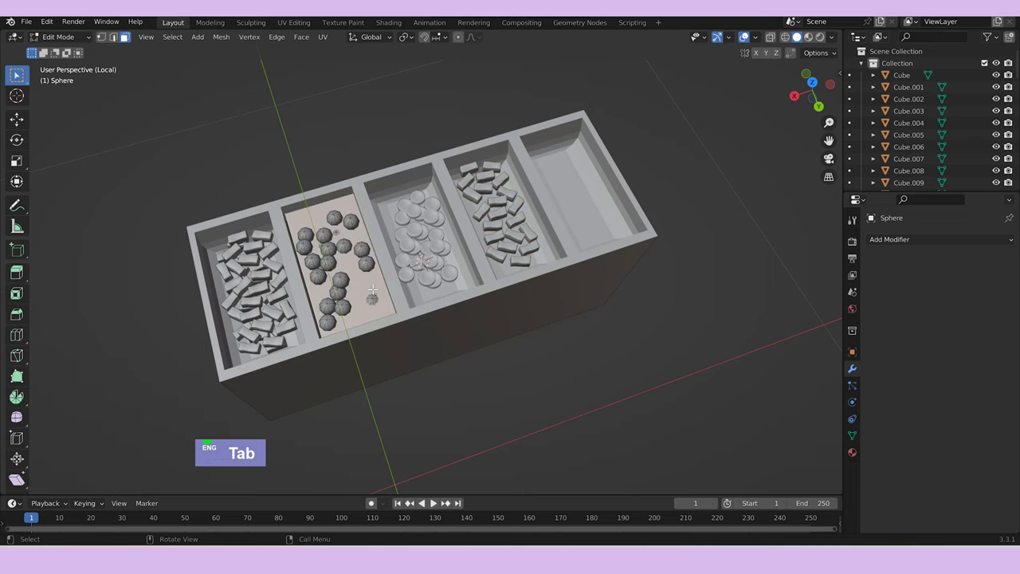
text(d)
text(x)
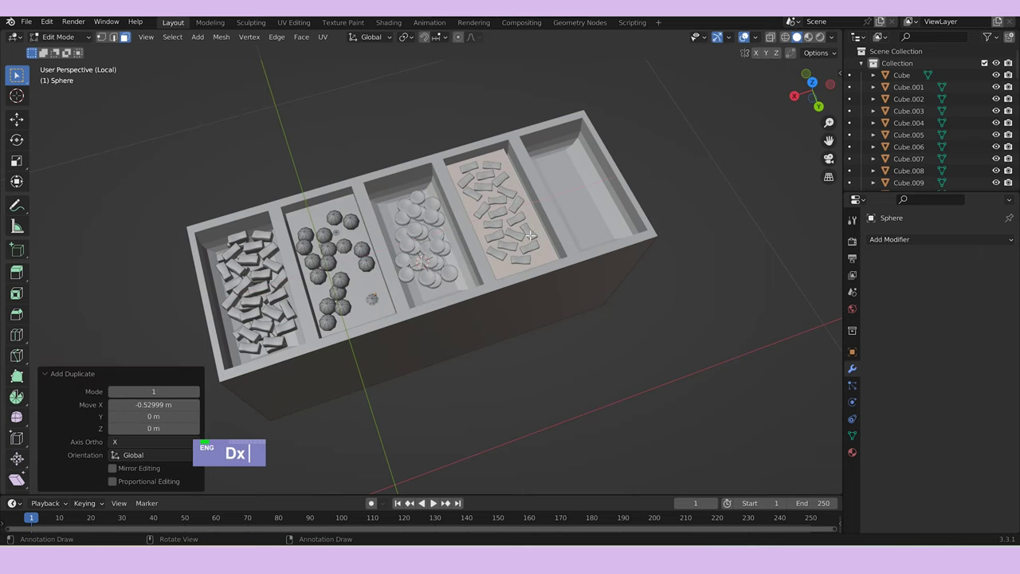
text(p)
key(Return)
key(Tab)
Move the separated group of bars along X into the empty compartment.
double_click(550, 245)
text(gx)
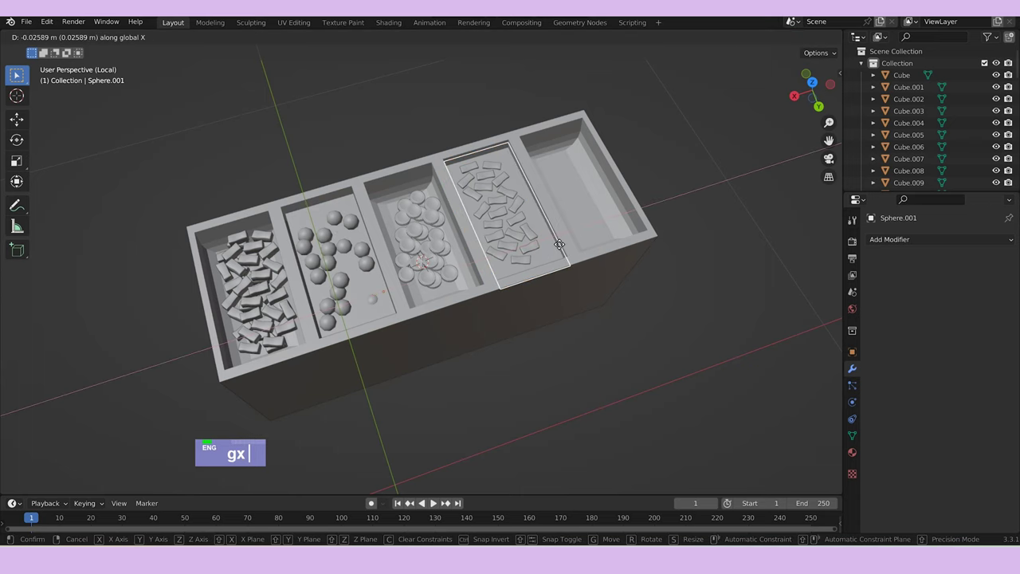
double_click(710, 256)
middle_click(698, 263)
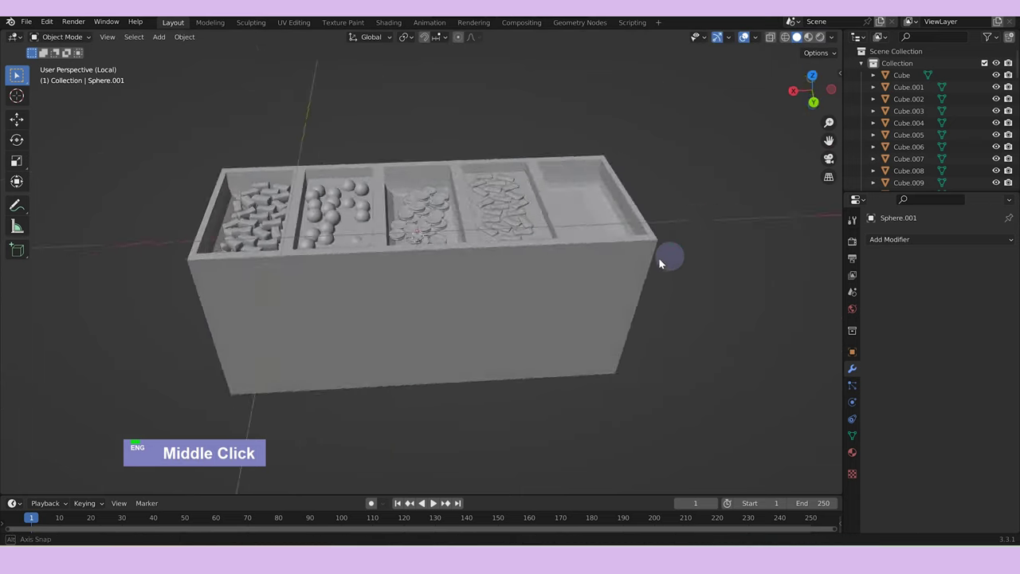
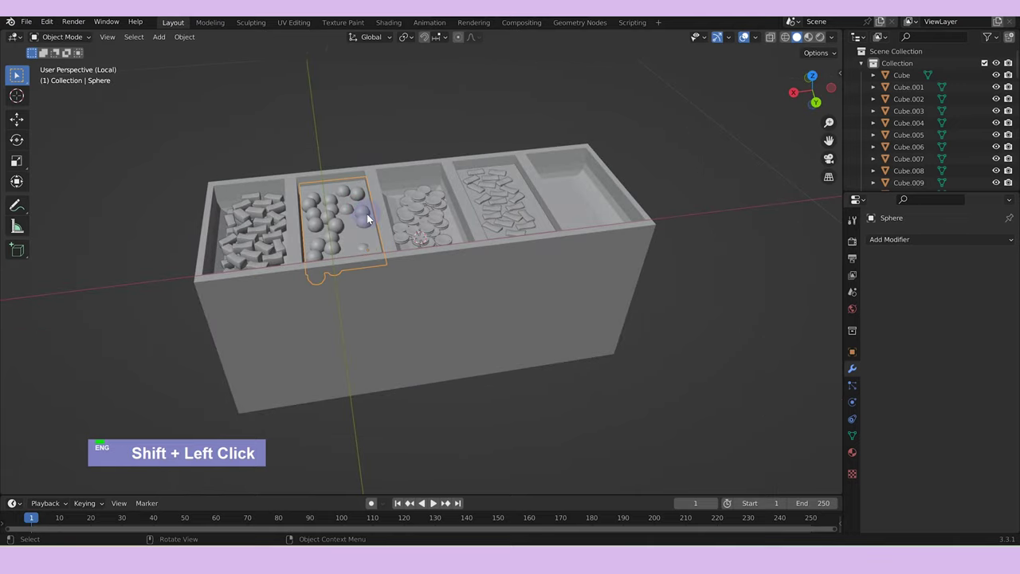
Duplicate the sphere pile along X, rotate it 180 about Z and drop it into the last compartment.
text(dgx)
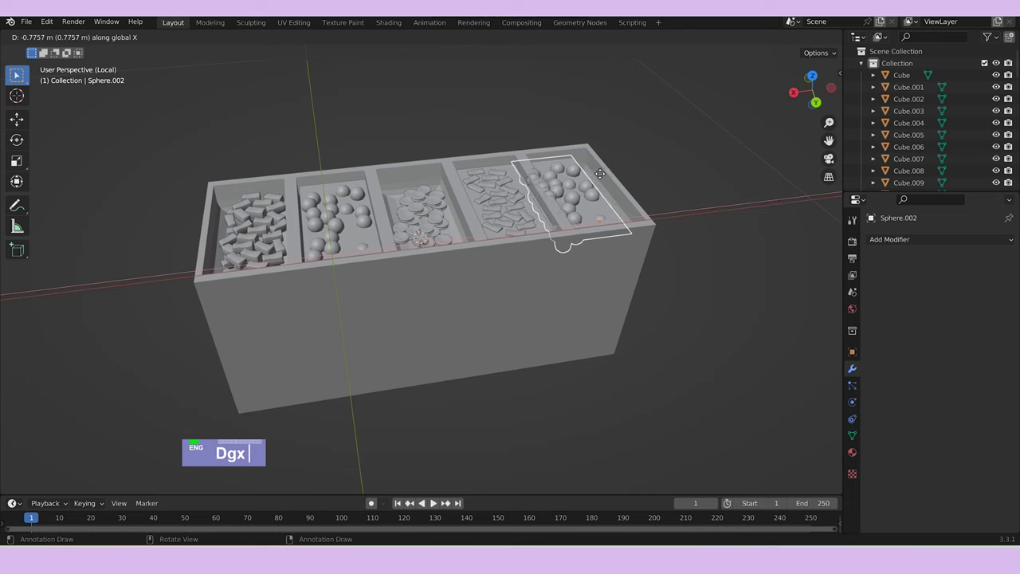
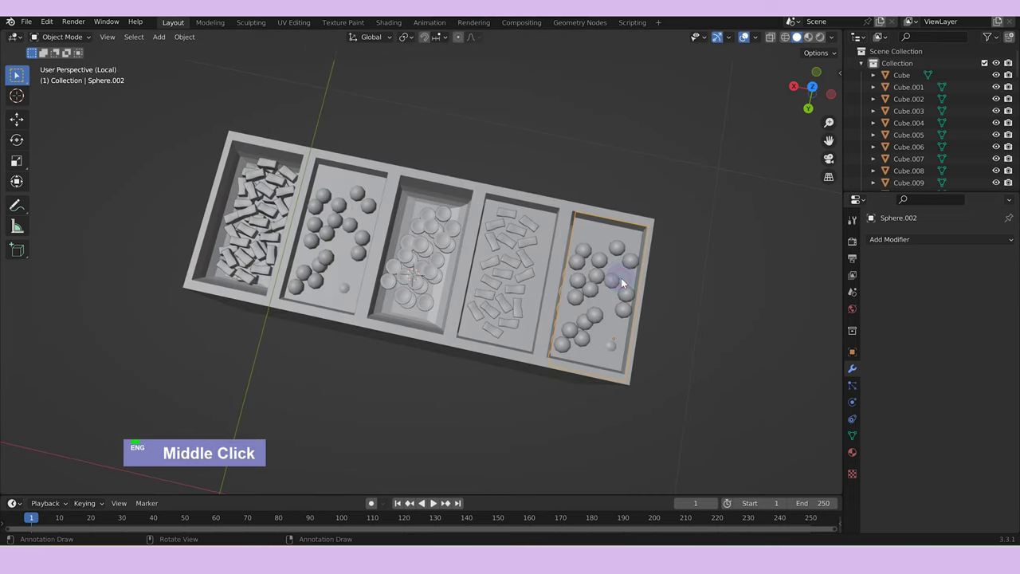
text(rz)
text(180)
key(Return)
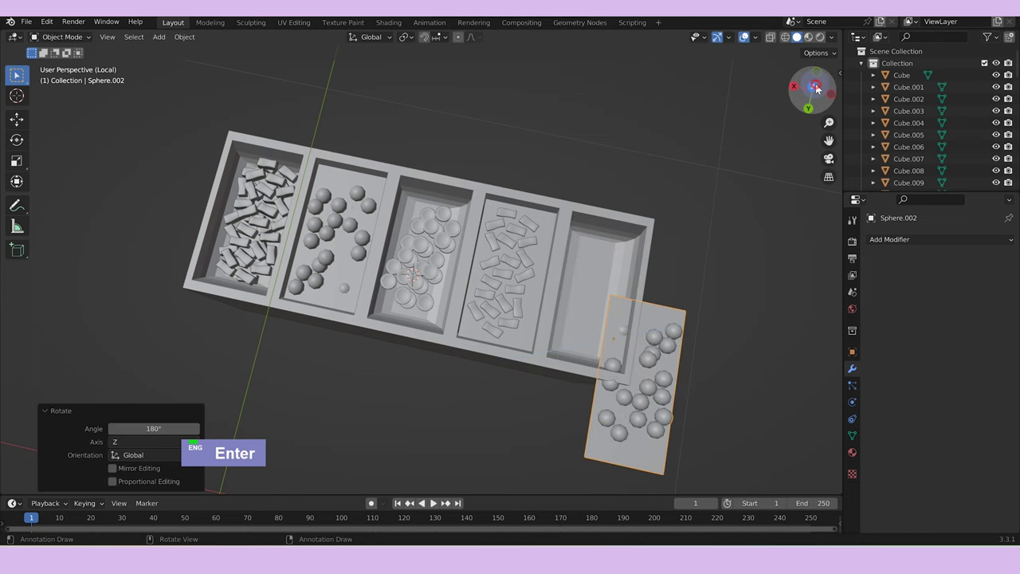
text(g)
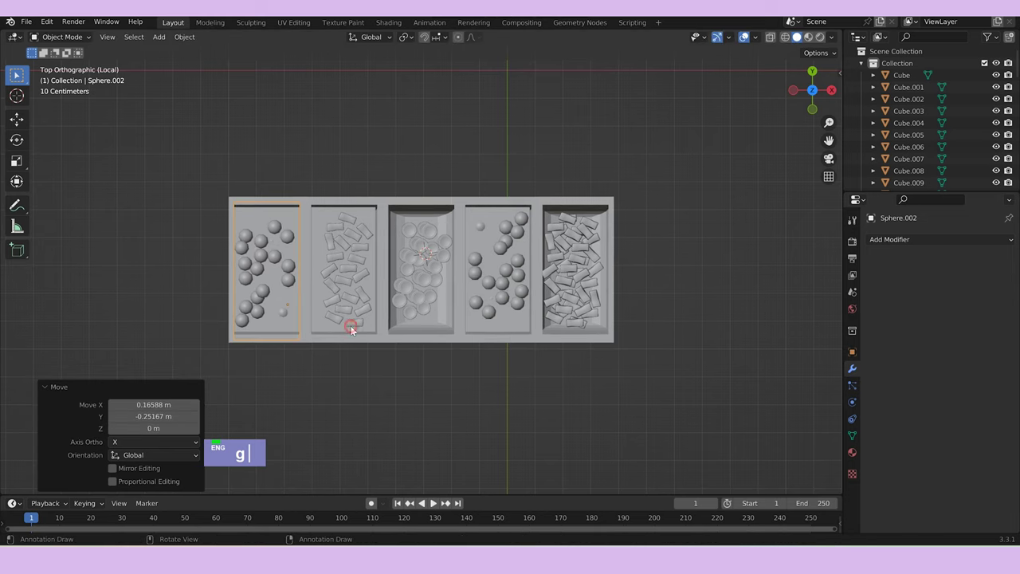
double_click(543, 389)
Exit the tray's local view, isolate the open shelf unit Cube.010 and add a new cube beside it.
middle_click(564, 384)
scroll(down, 3)
text(/)
middle_click(494, 345)
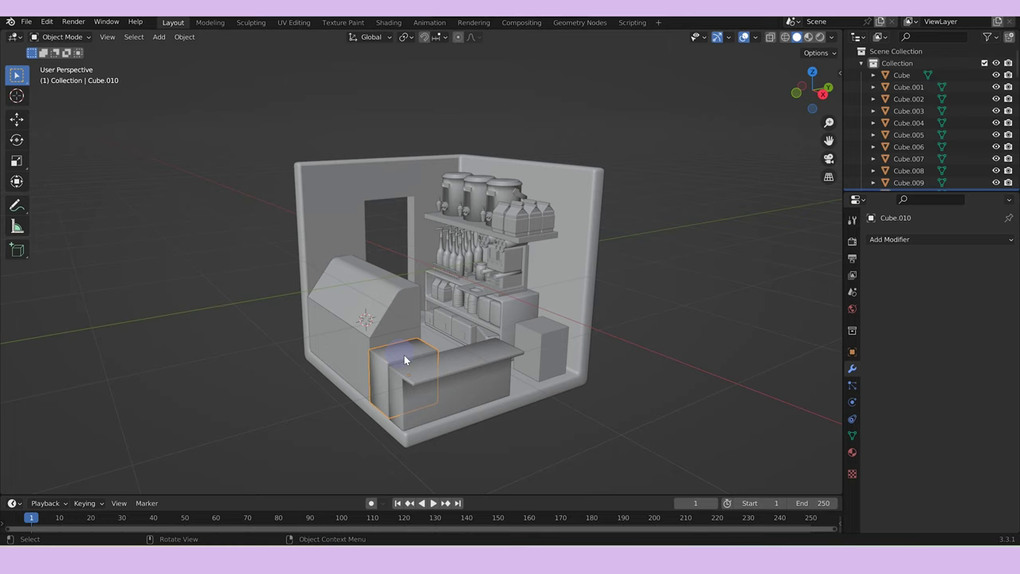
text(/)
middle_click(467, 164)
scroll(down, 3)
right_click(425, 165)
Scale the new cube into a thin panel and raise it along Z above the cabinet.
key(a)
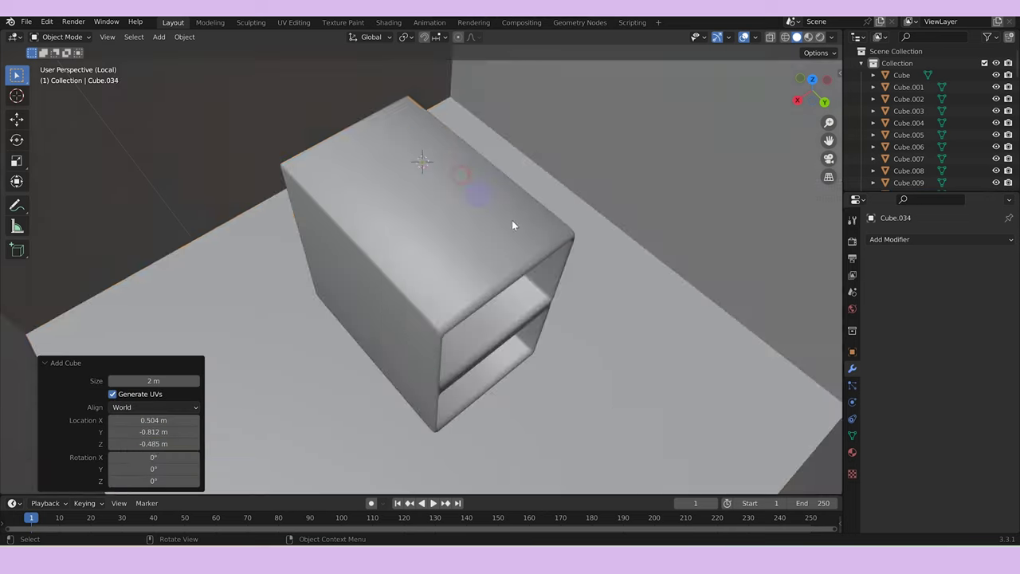
scroll(down, 3)
text(s)
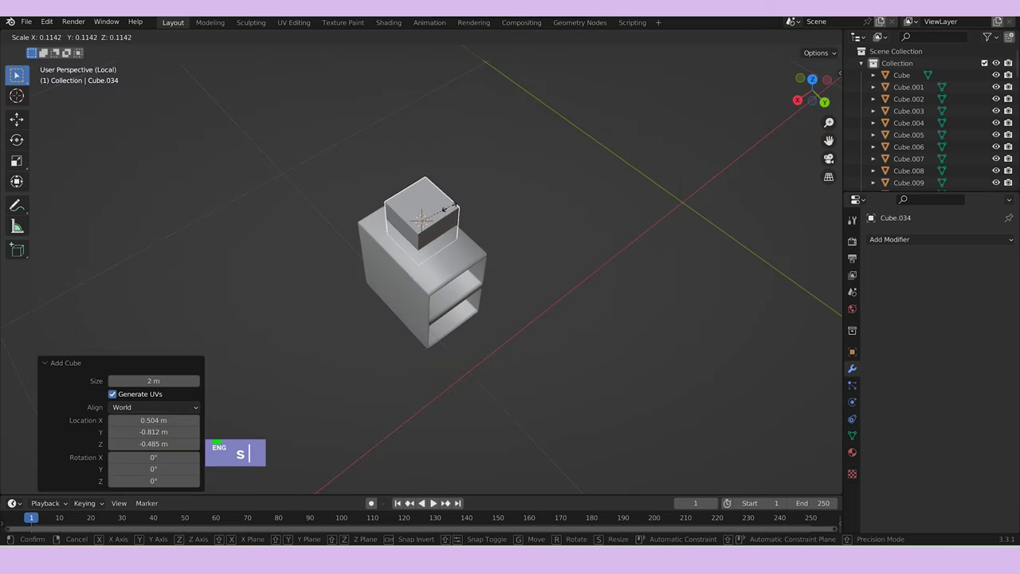
text(sy)
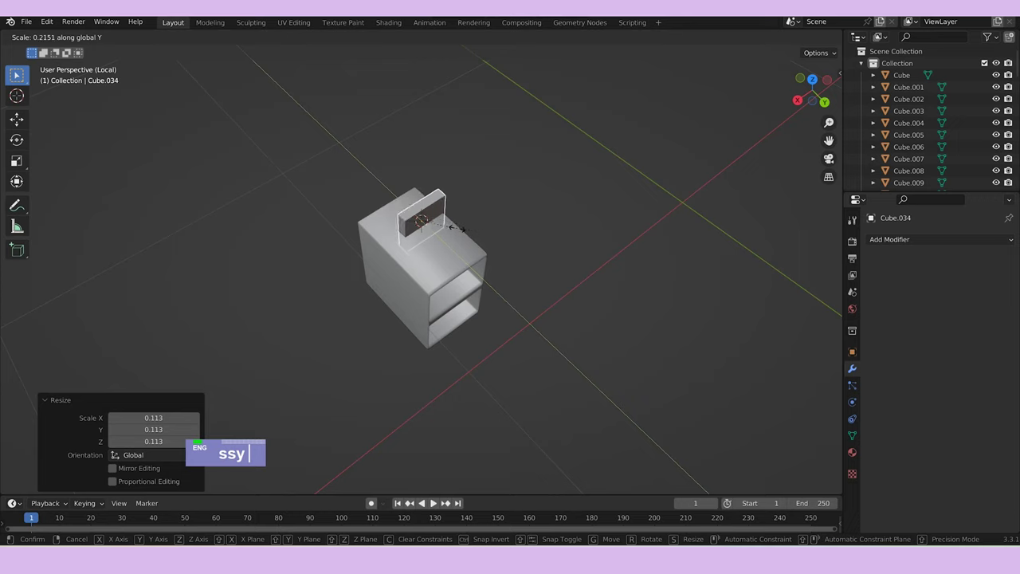
scroll(up, 3)
text(ssysy)
middle_click(525, 236)
text(sz)
text(gz)
middle_click(496, 127)
Separate the panel's front face into its own object with P.
key(Tab)
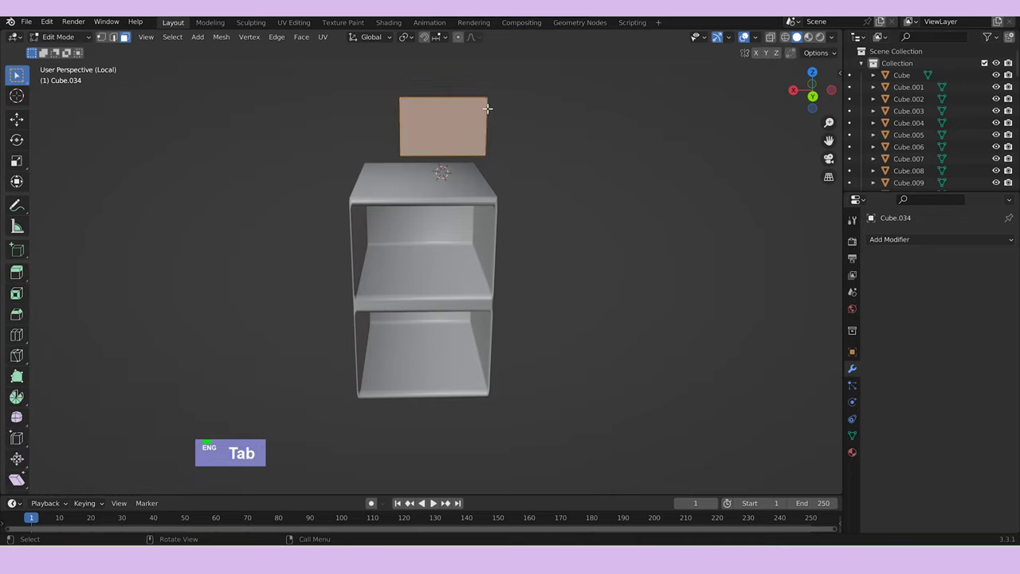
text(p)
key(Tab)
key(Tab)
text(p)
key(Tab)
text(p)
middle_click(514, 146)
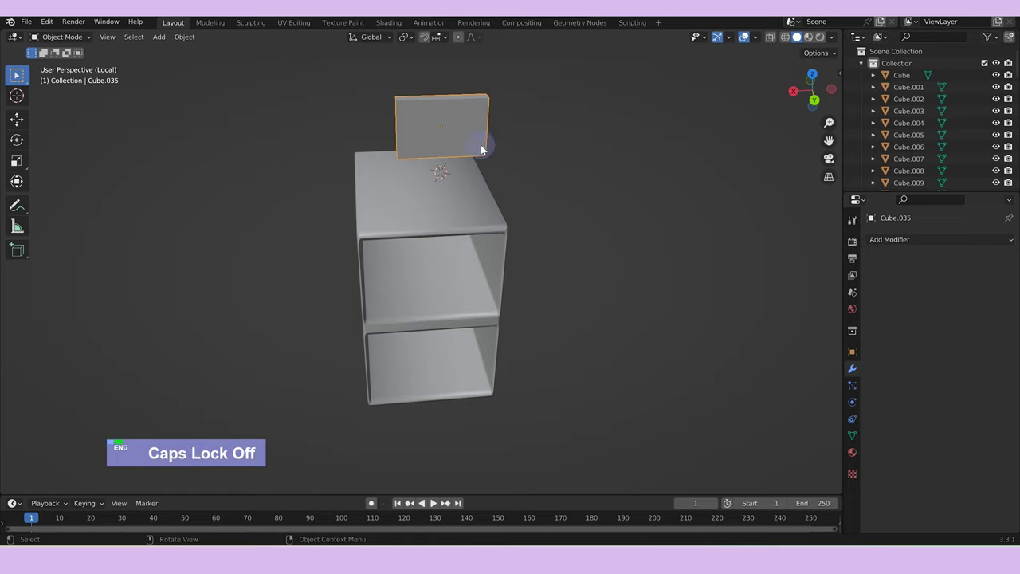
Inset the screen face for a rim and reshape it in X and Y into a curved slab.
key(Tab)
text(i)
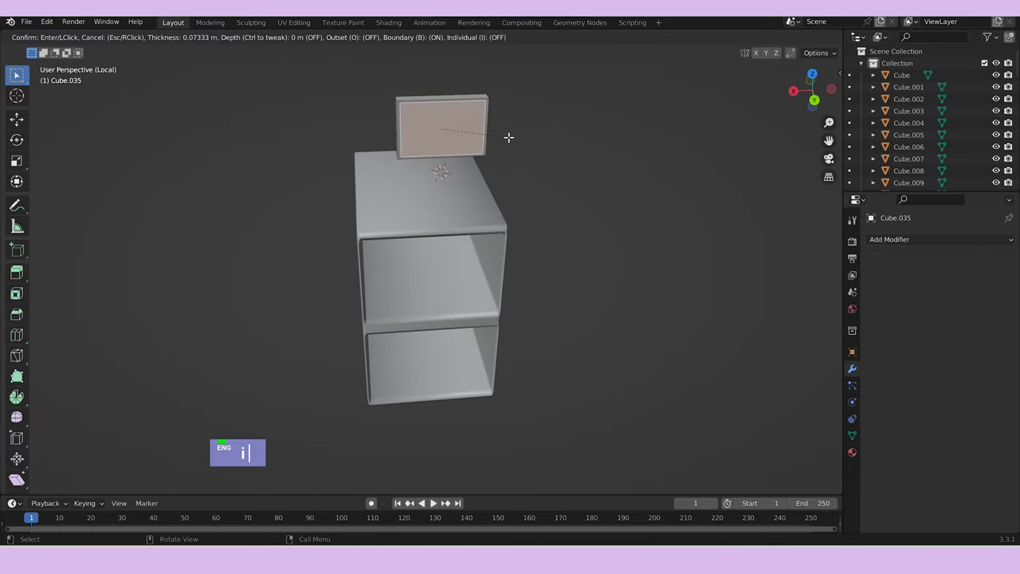
text(gx)
text(y)
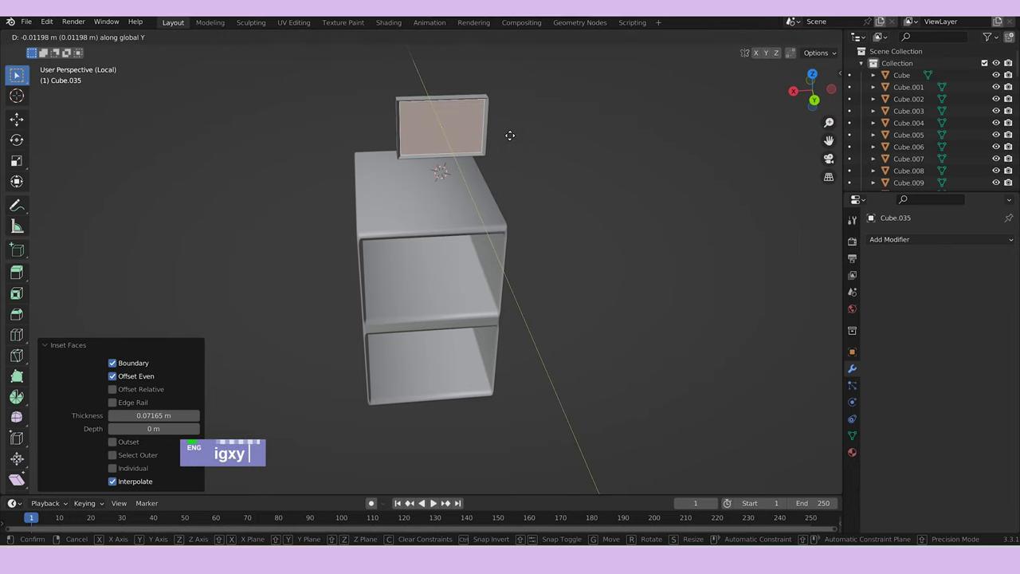
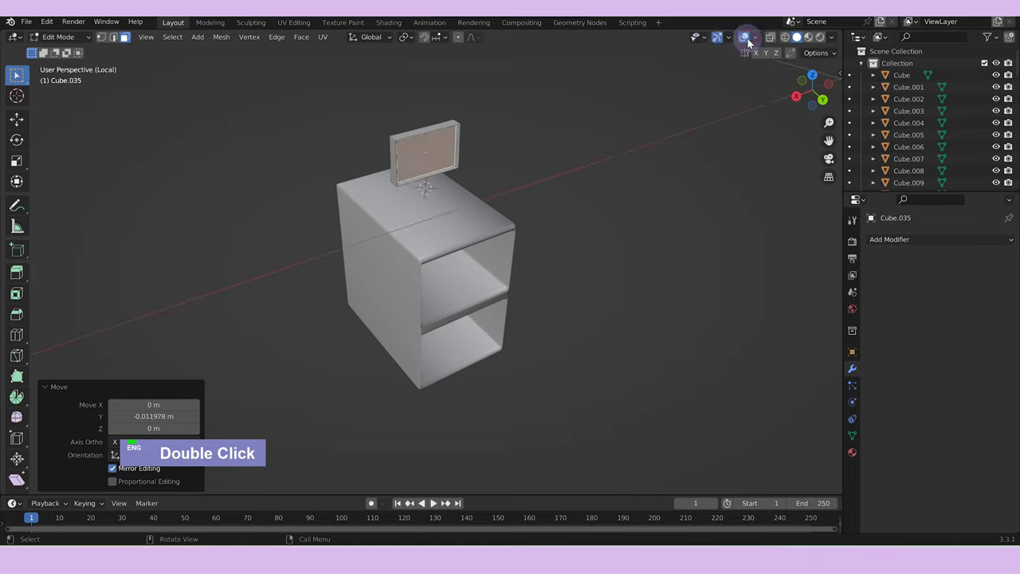
scroll(up, 3)
middle_click(487, 144)
text(g)
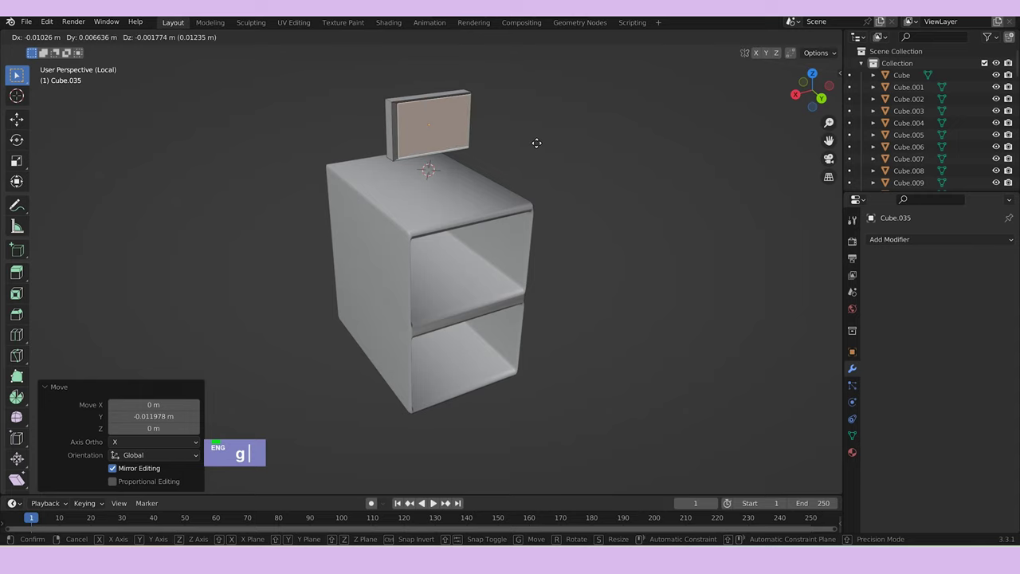
text(xy)
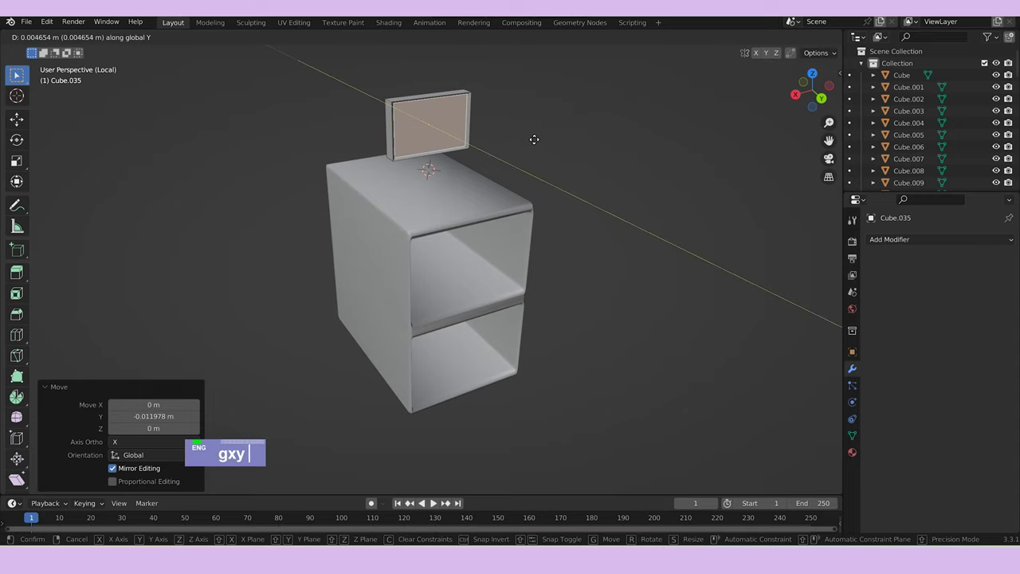
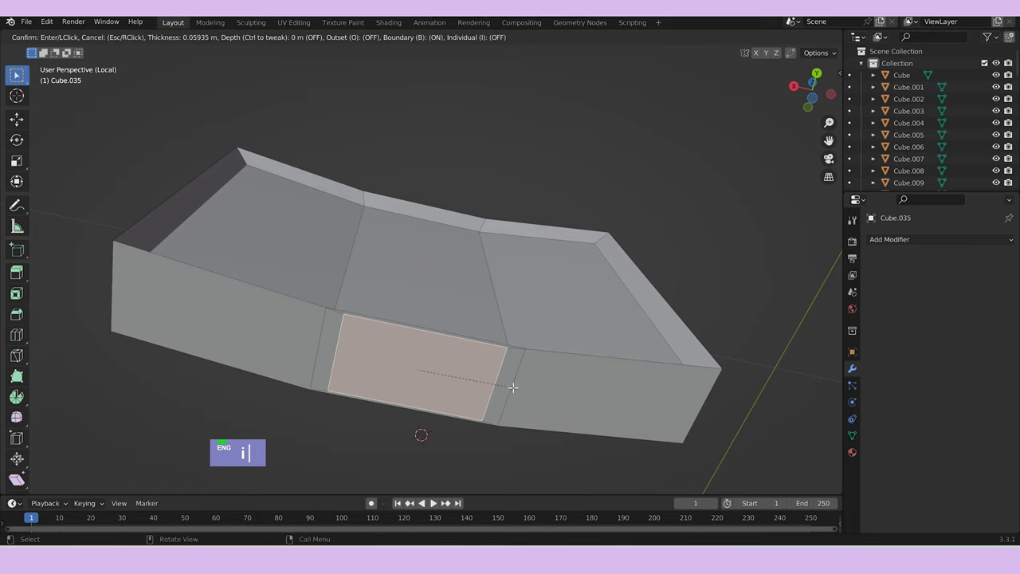
text(sxy)
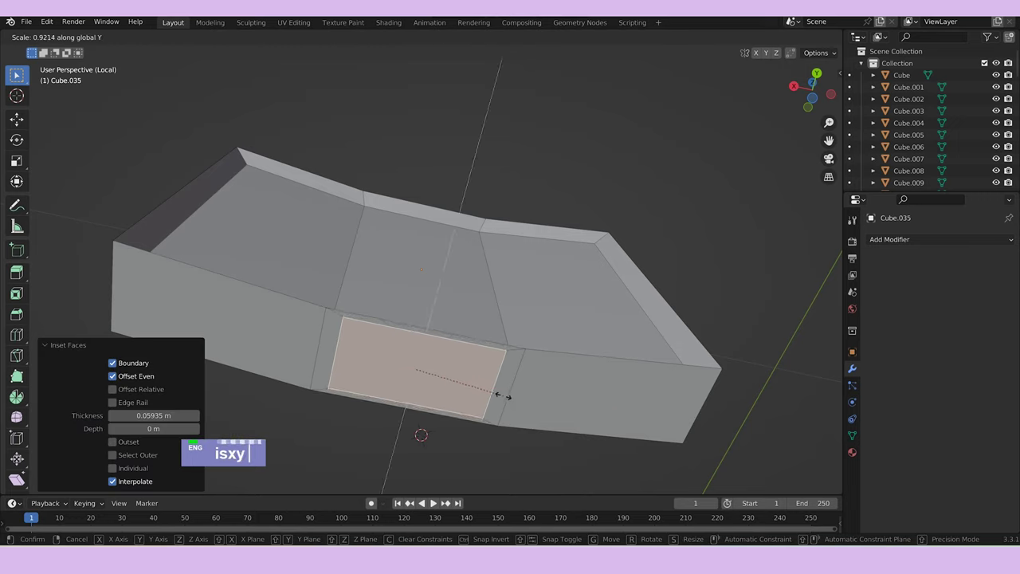
Extrude a narrow stem downward and widen it into a foot for the stand.
text(e)
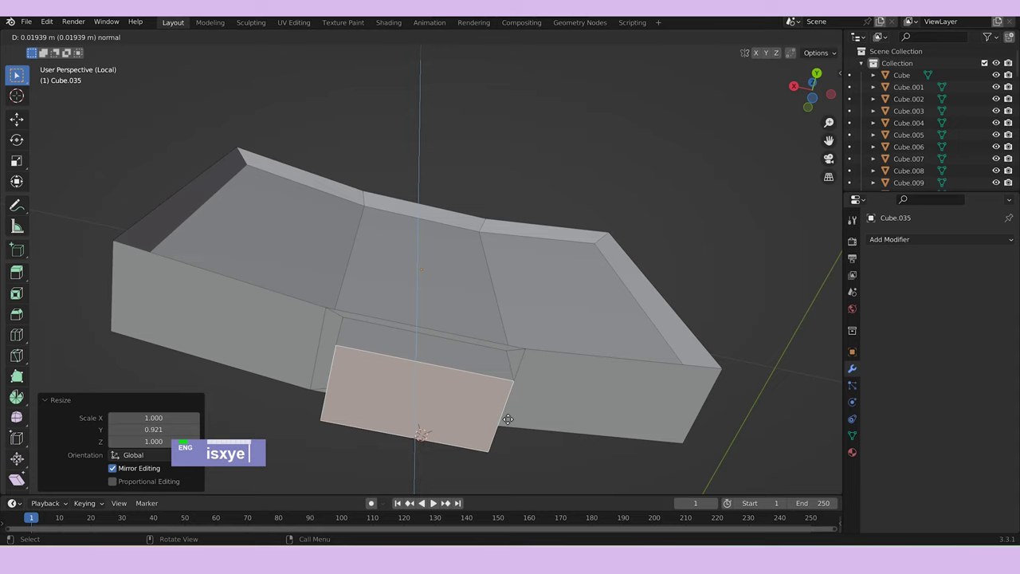
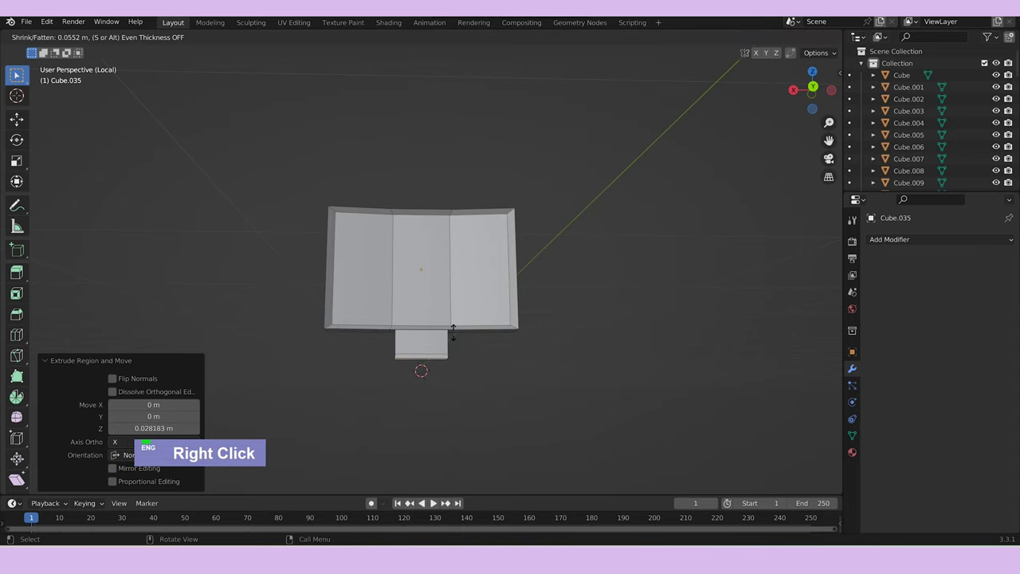
text(s)
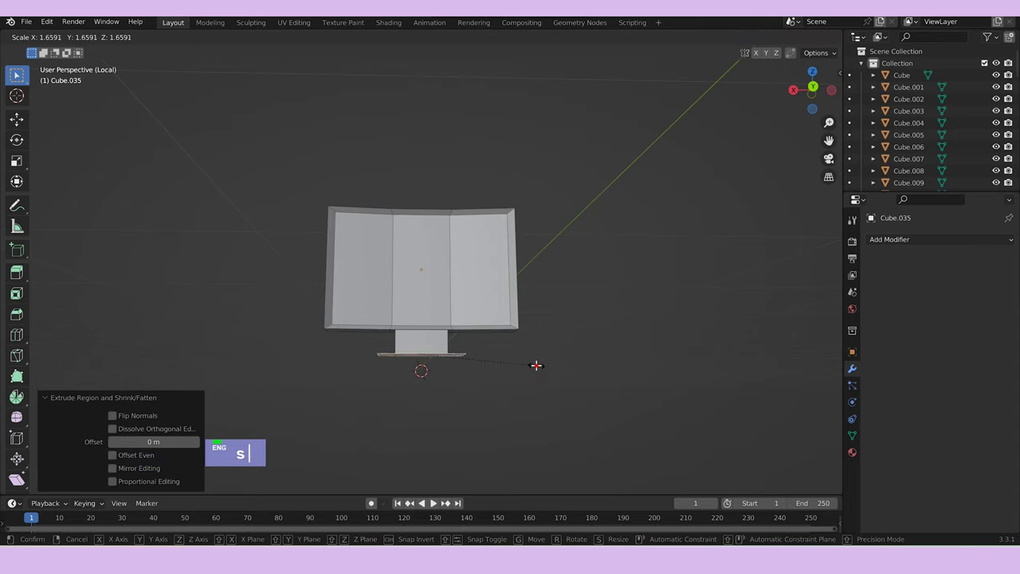
text(e)
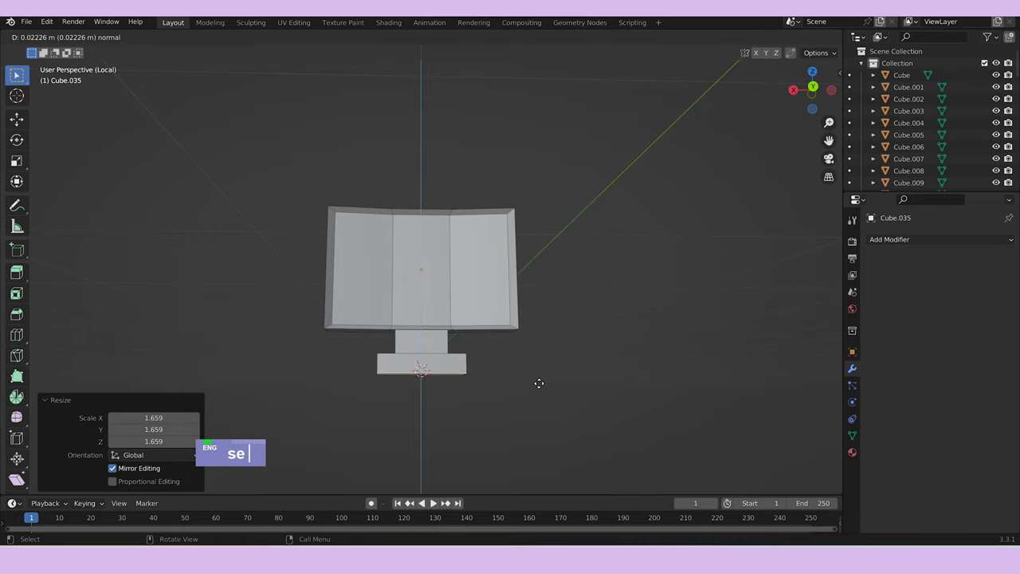
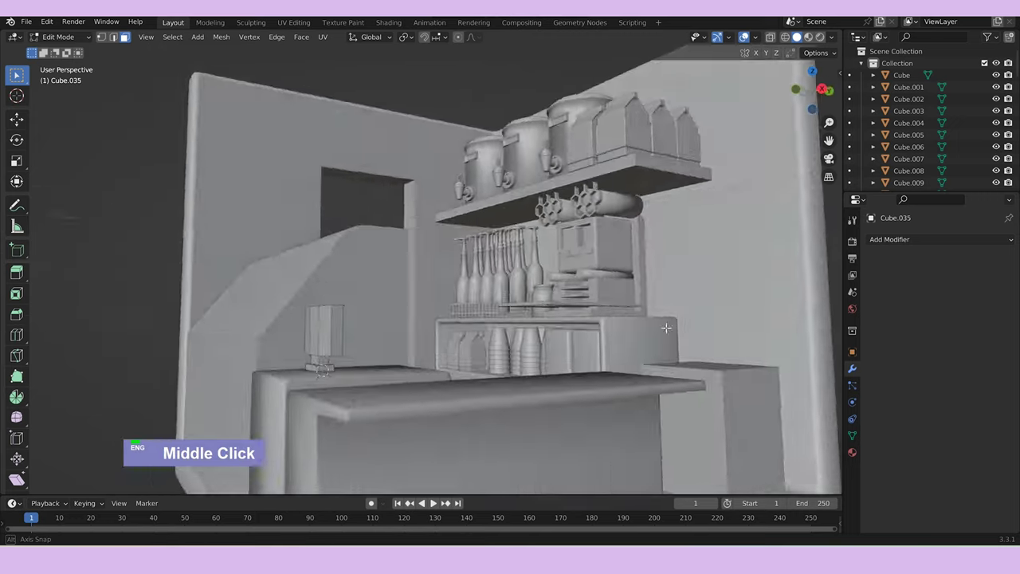
Leave Edit Mode and turn the monitor Cube.035 about the vertical axis toward the counter corner.
key(Tab)
text(rz)
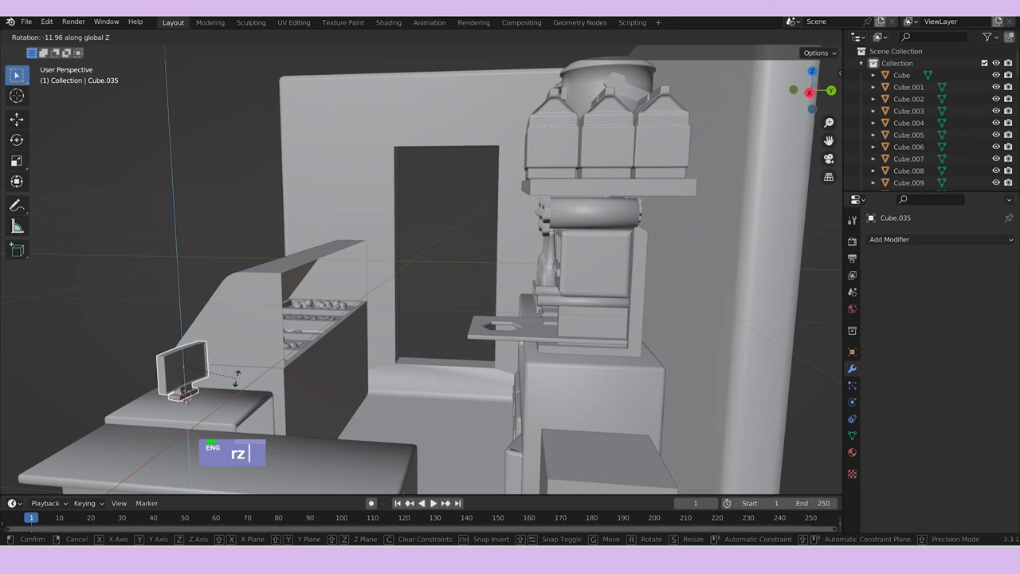
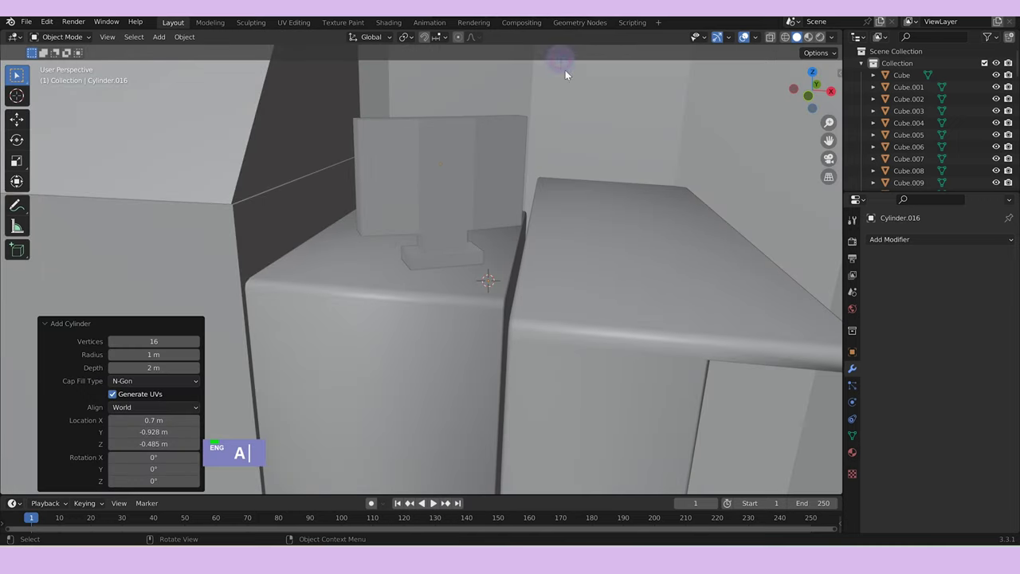
Scale the cylinder into the counter top, apply the Boolean Difference cut and delete the cutter.
text(s)
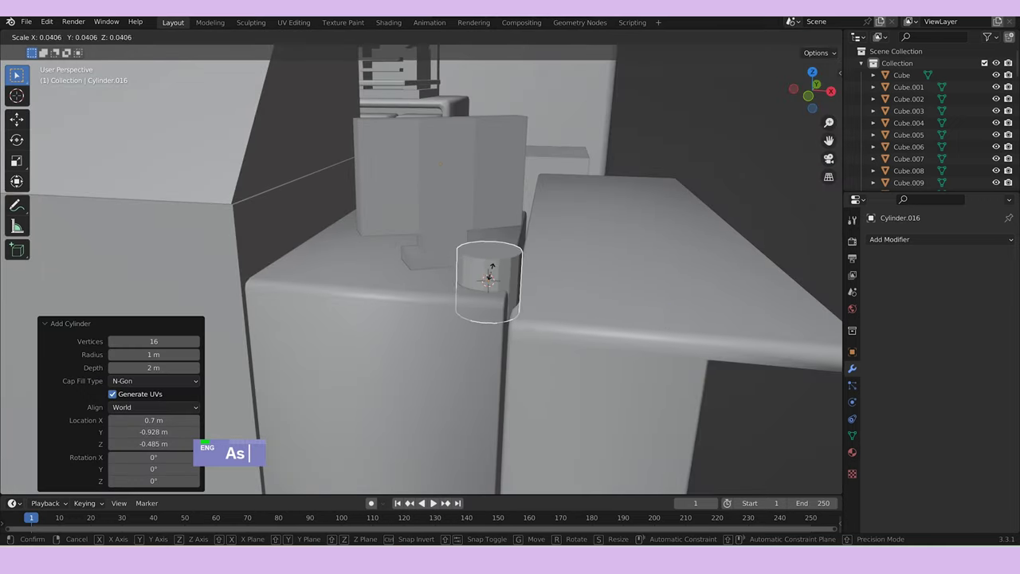
text(sgz)
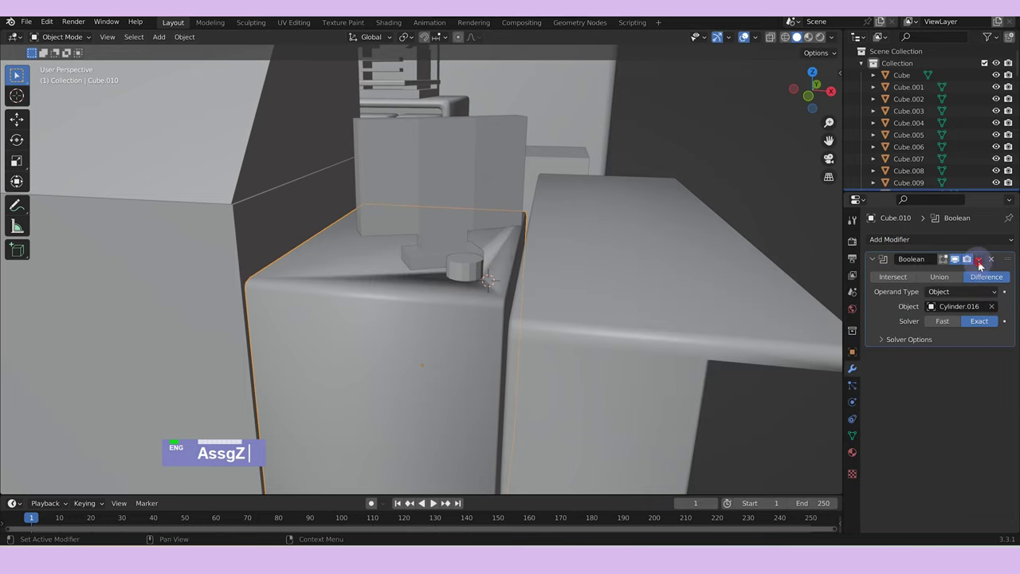
double_click(972, 274)
text(x)
double_click(383, 264)
key(Tab)
right_click(384, 265)
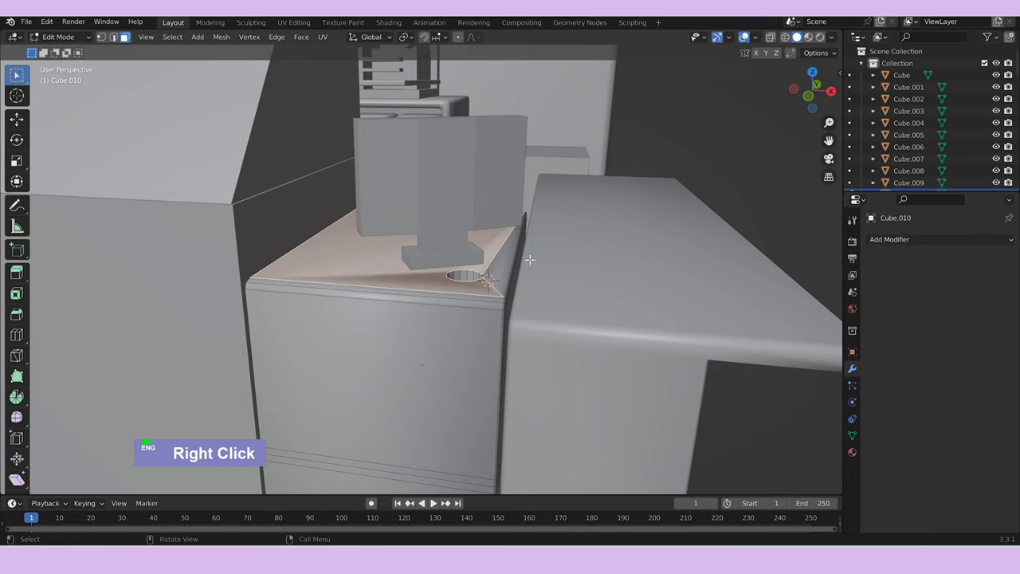
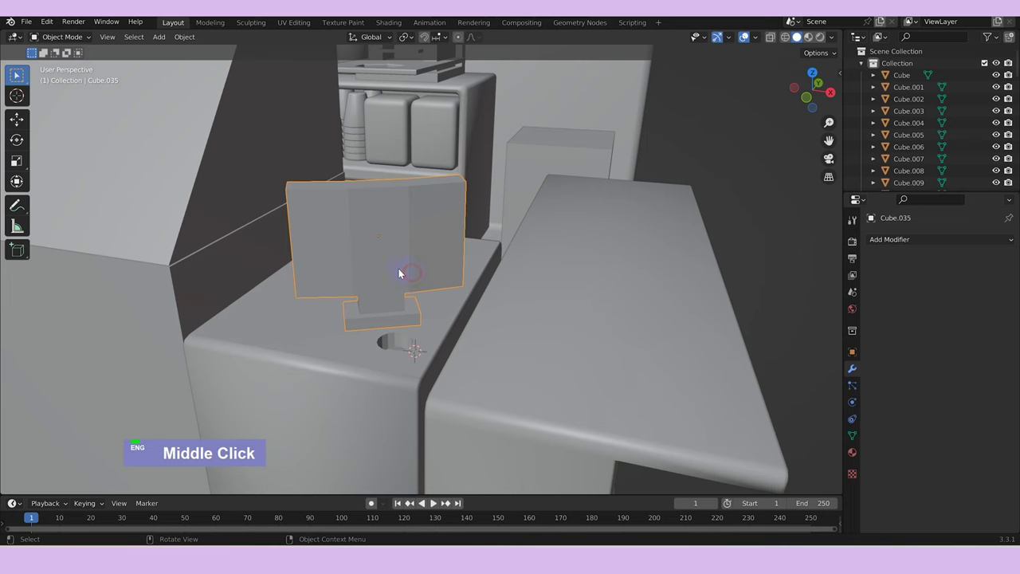
Inset and bevel the machine's screen face and nudge it into place.
key(Tab)
text(i)
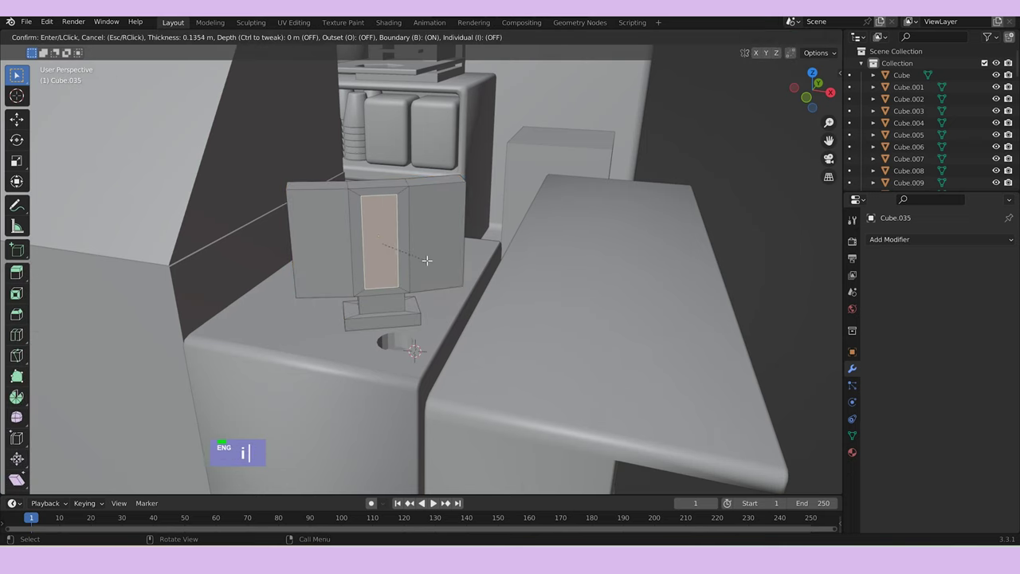
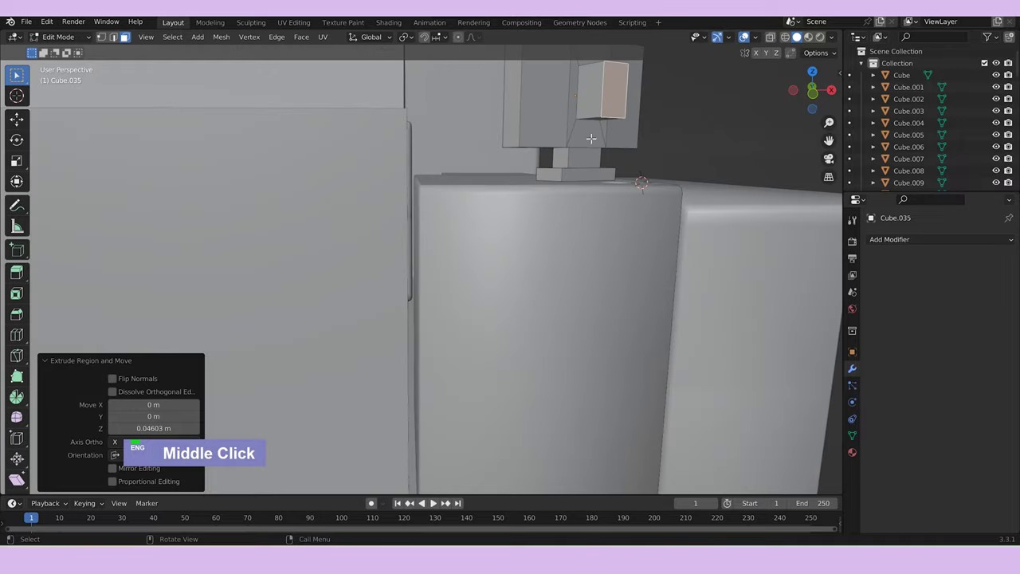
key(ctrl+b)
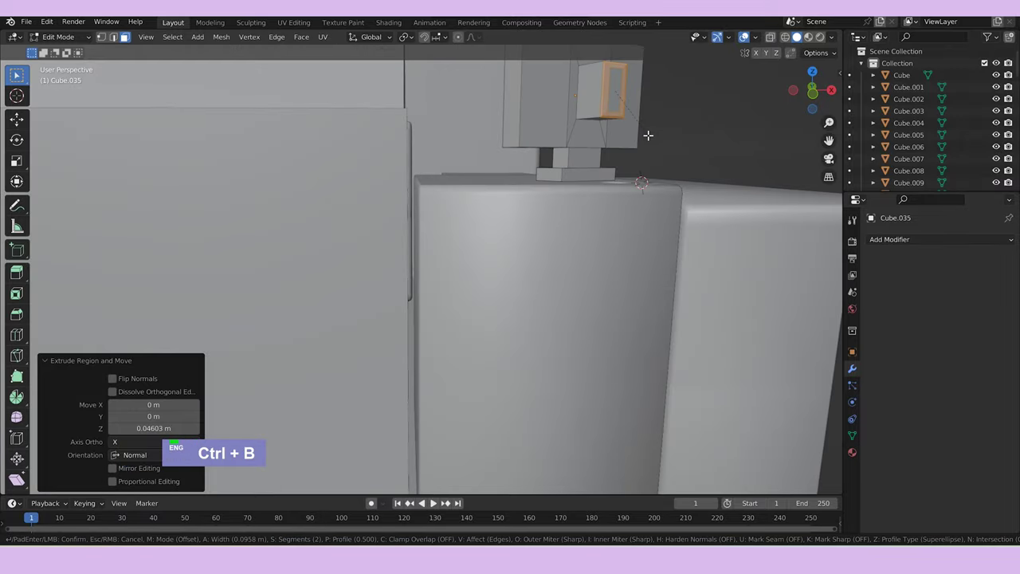
text(g)
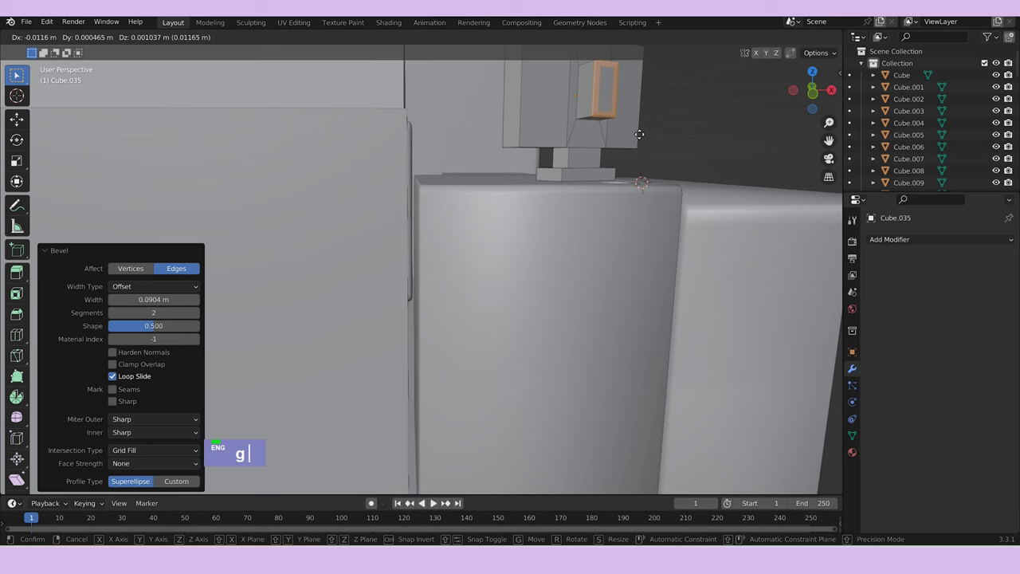
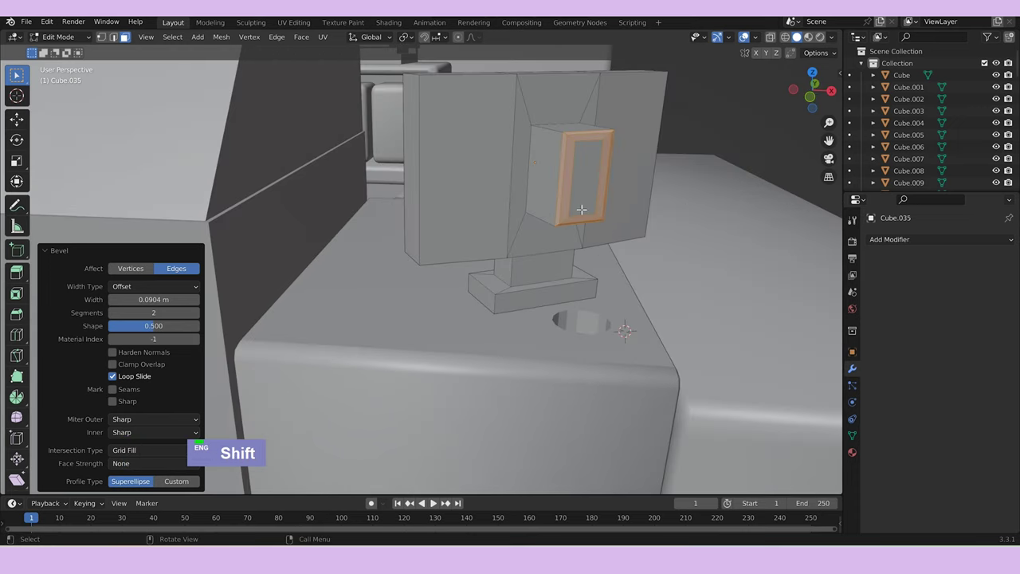
key(a)
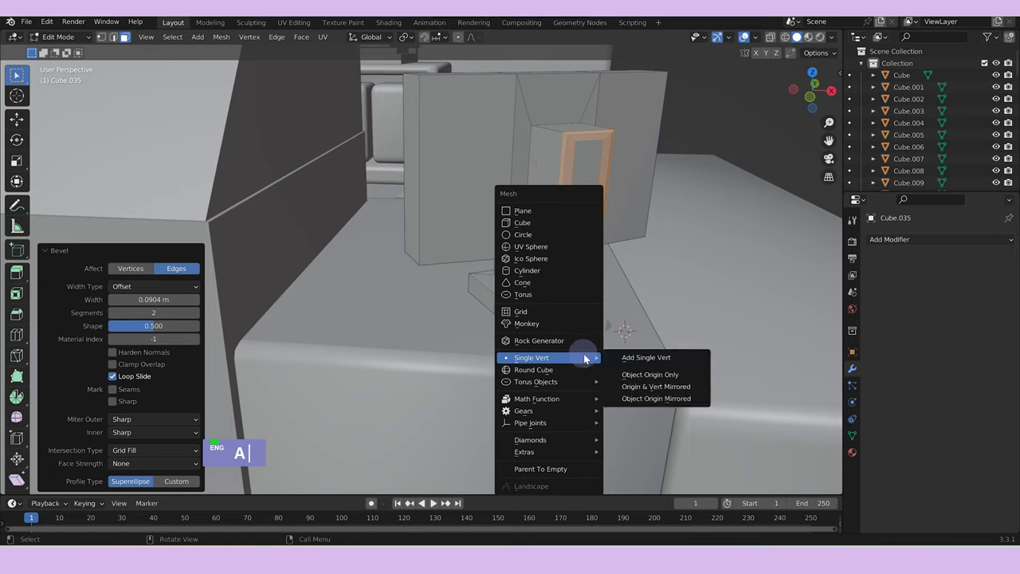
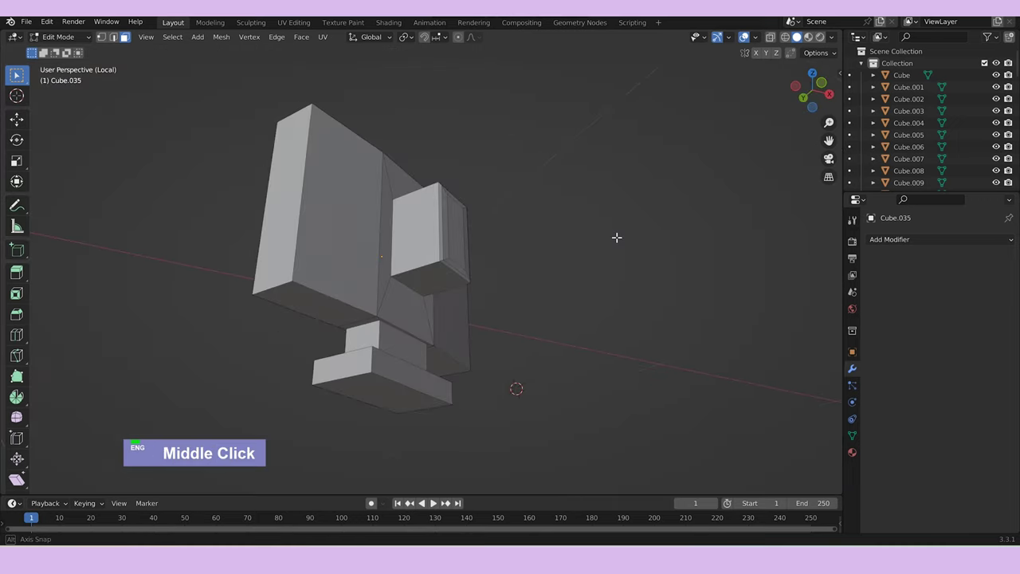
key(Tab)
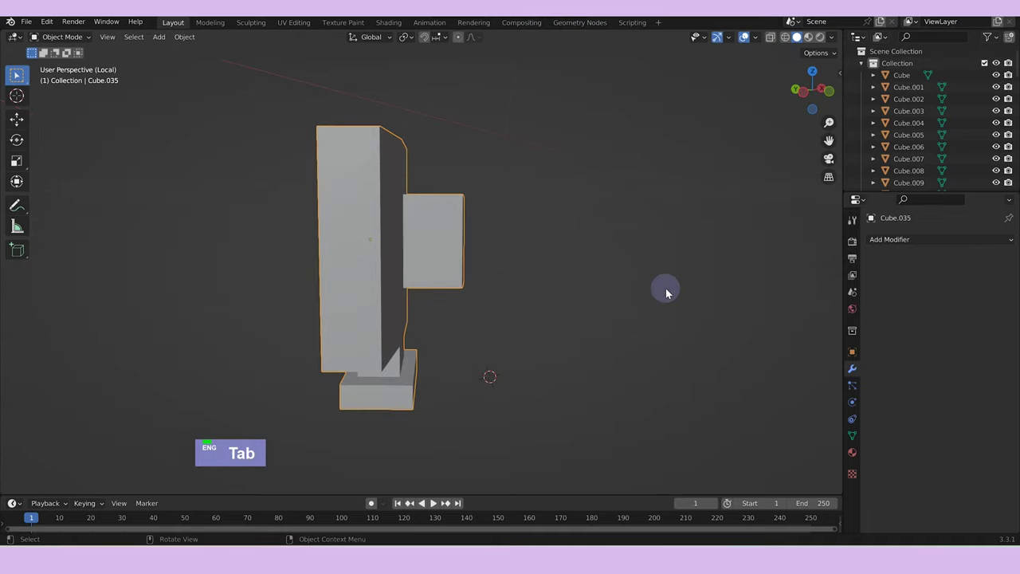
Extrude vertices into a bent chain beside the screen, rotating it 180° on Z.
key(Tab)
text(a)
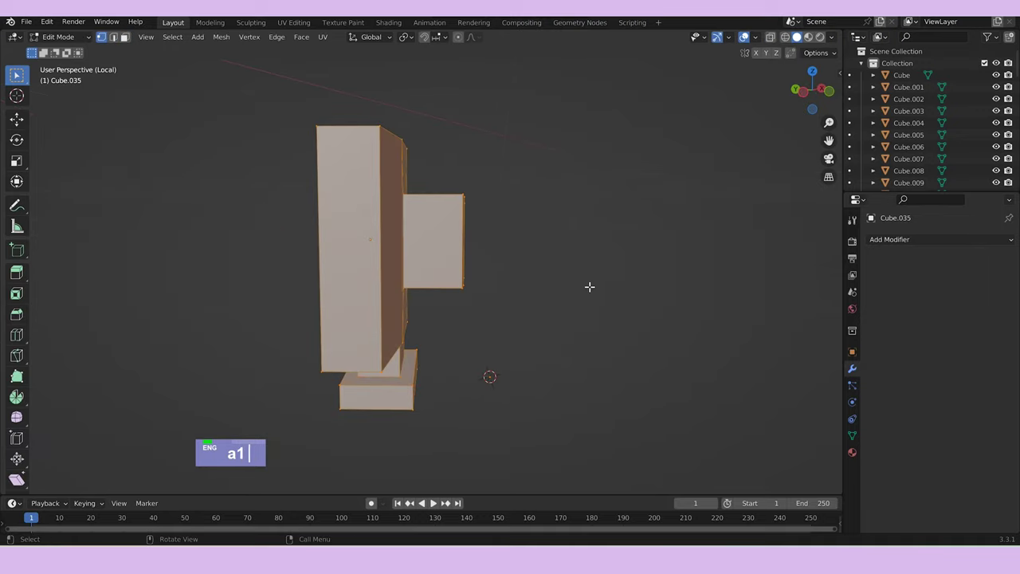
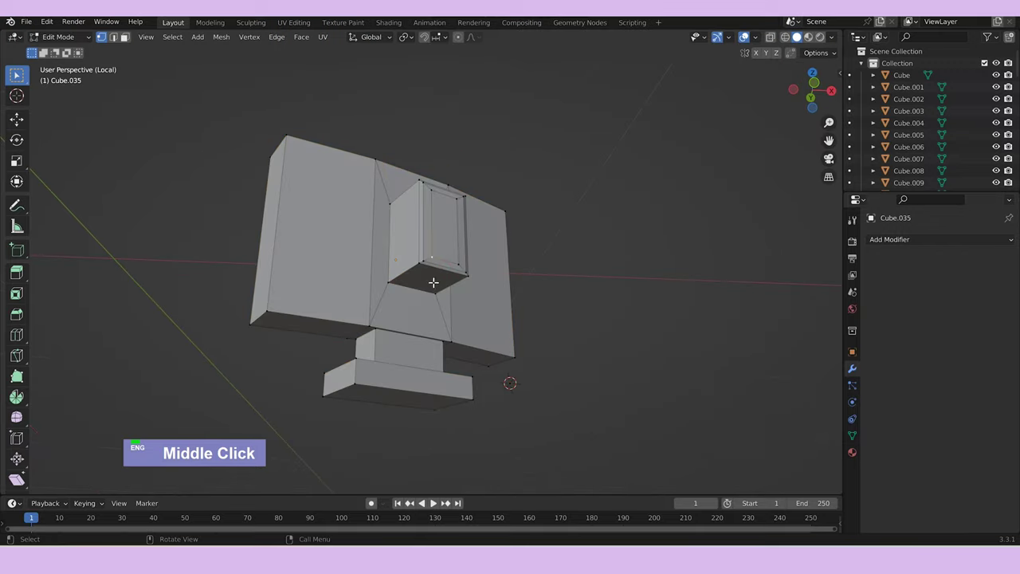
text(3i)
text(e)
text(a)
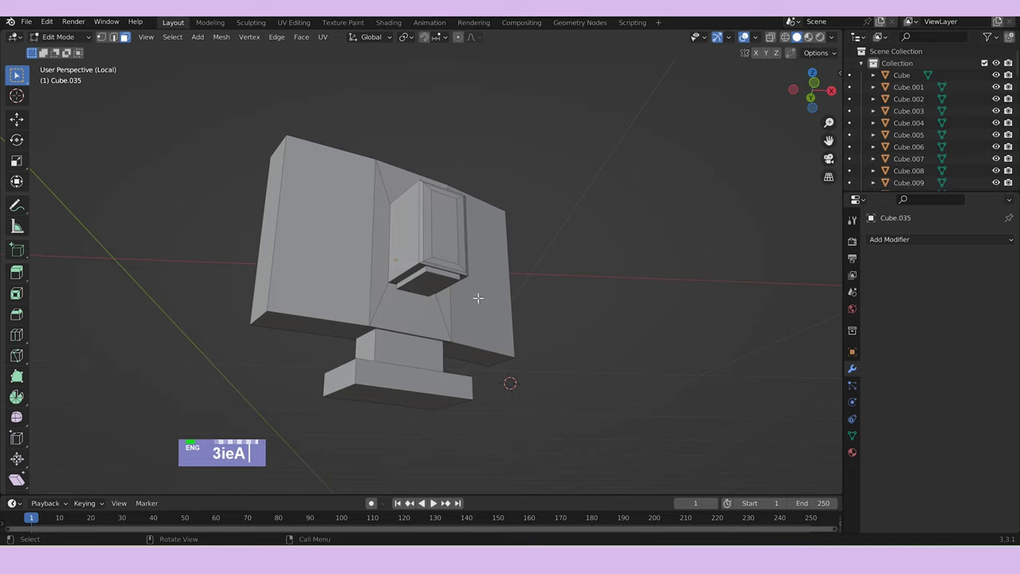
text(rz180)
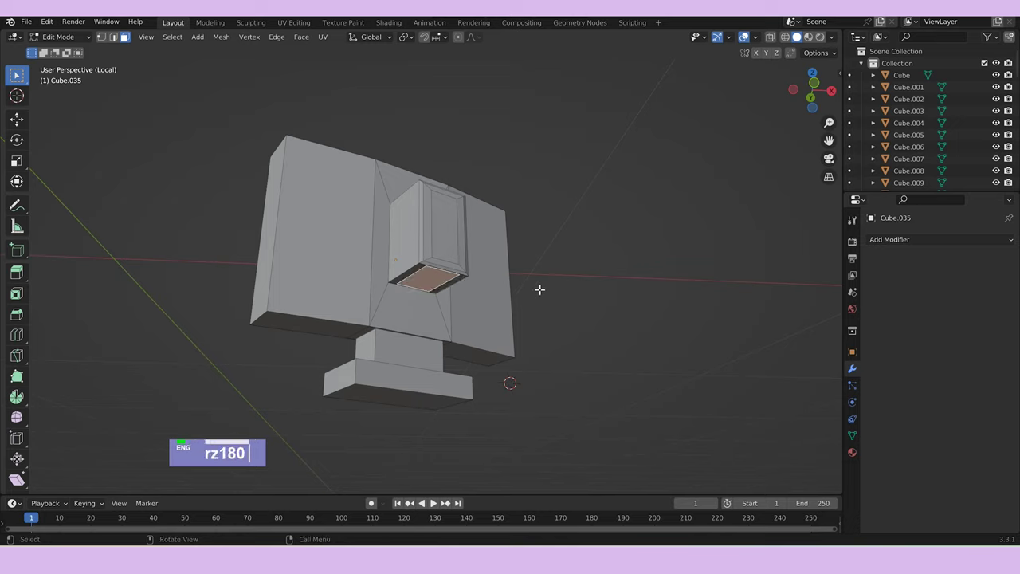
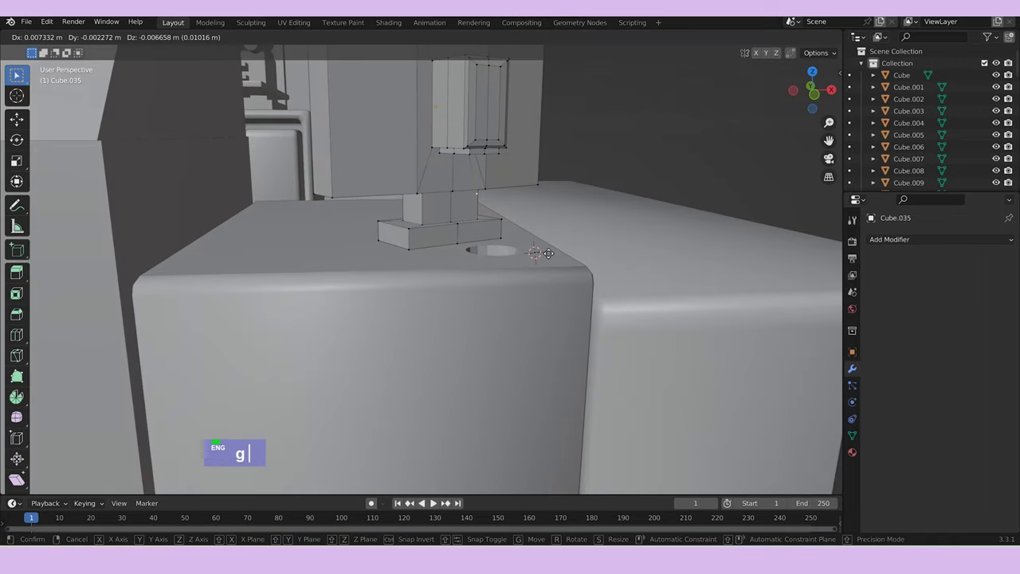
text(ee)
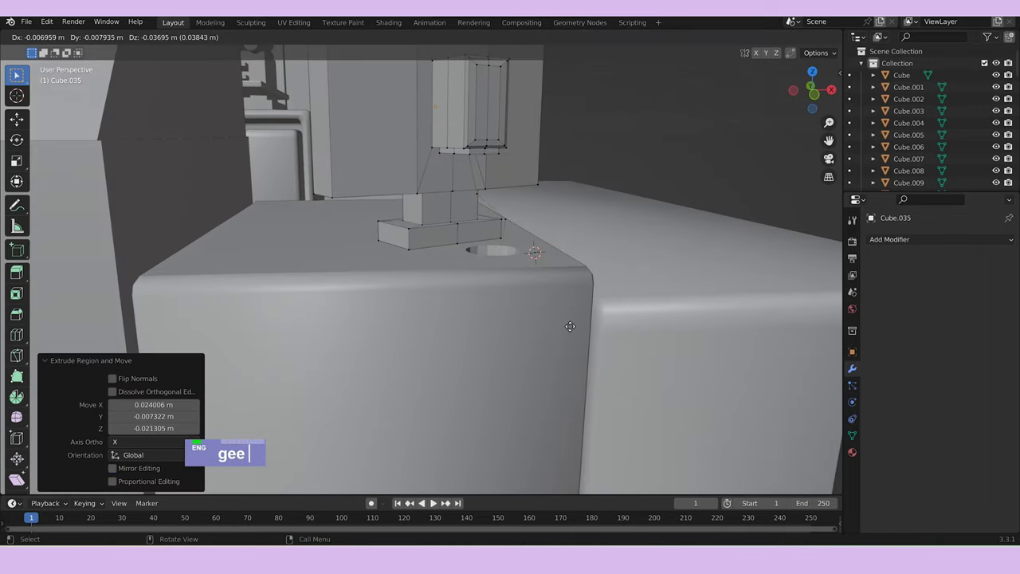
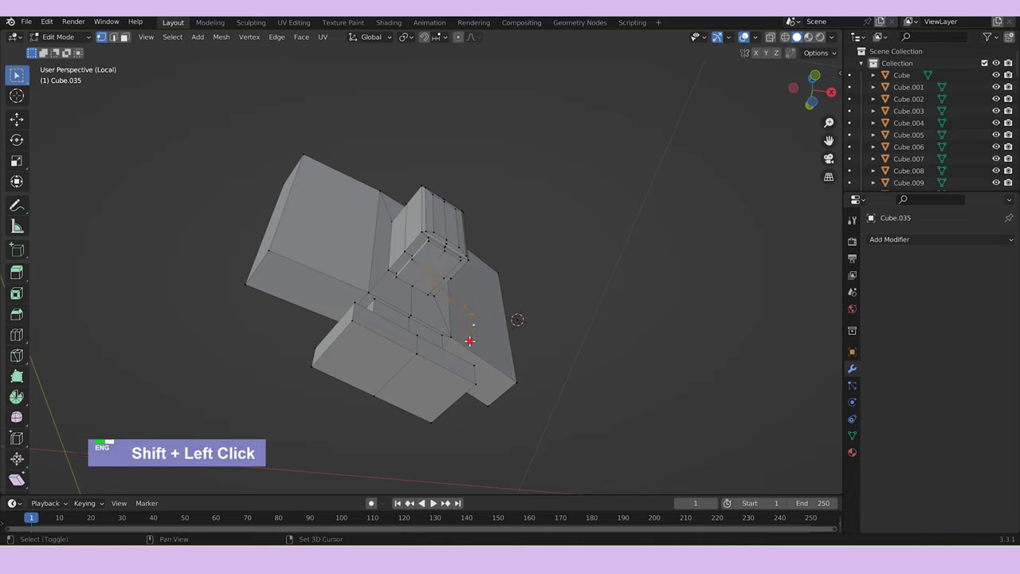
Separate the bent vertex chain into its own object with P > Selection.
middle_click(535, 326)
key(p)
key(Tab)
Shrink the tube's skin radius into a thin cable and return to the full shop scene.
key(p)
double_click(465, 325)
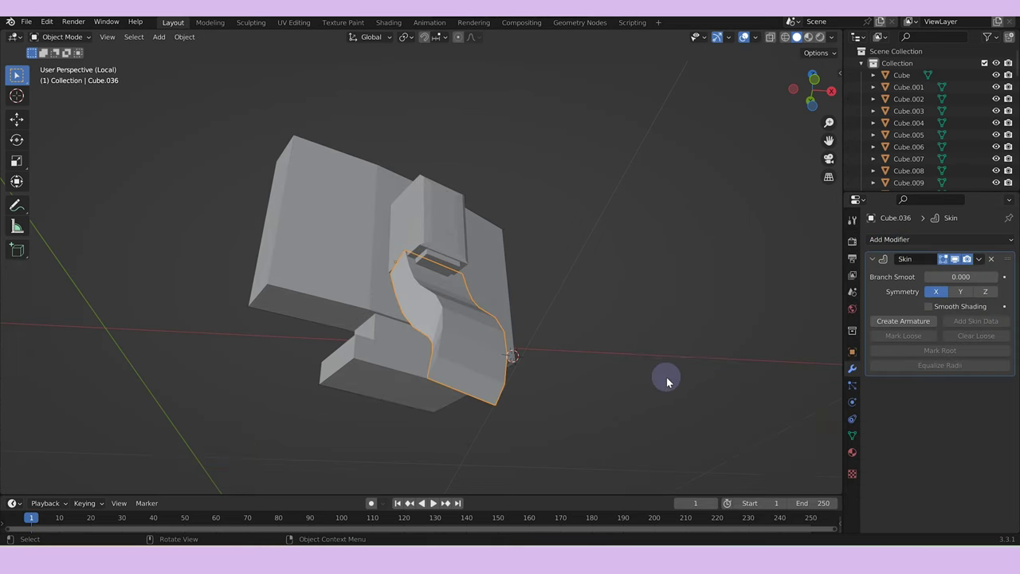
key(Tab)
key(a)
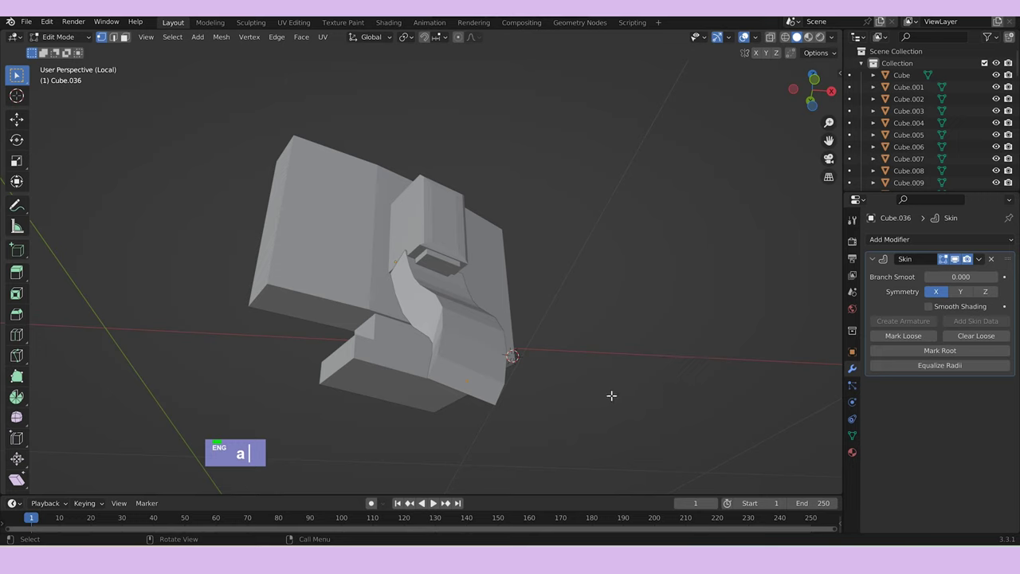
key(a)
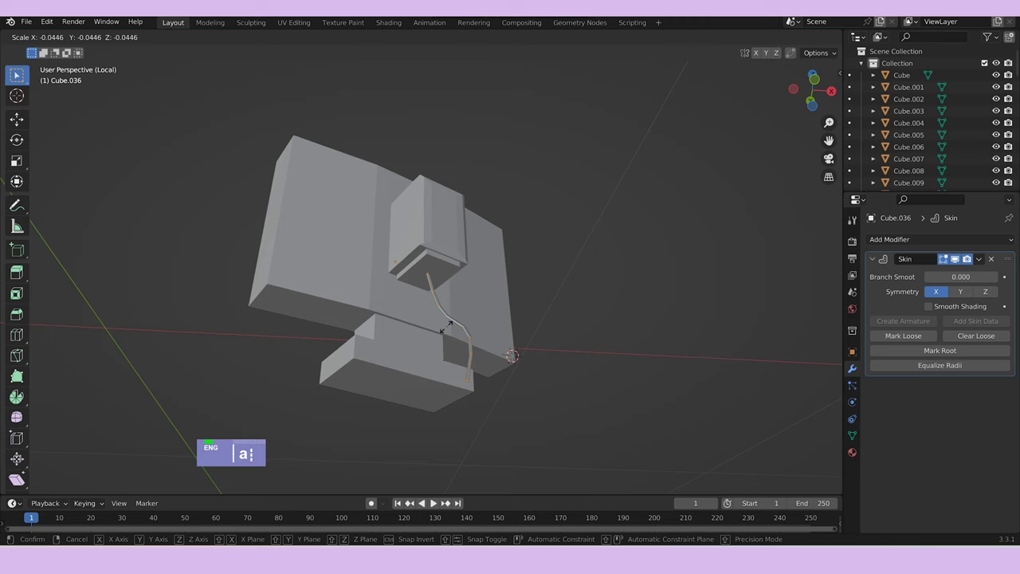
key(Tab)
key(/)
scroll(down, 3)
Loop-cut Cube.012 into a grid and offset alternating faces into brick-like tiles.
middle_click(592, 270)
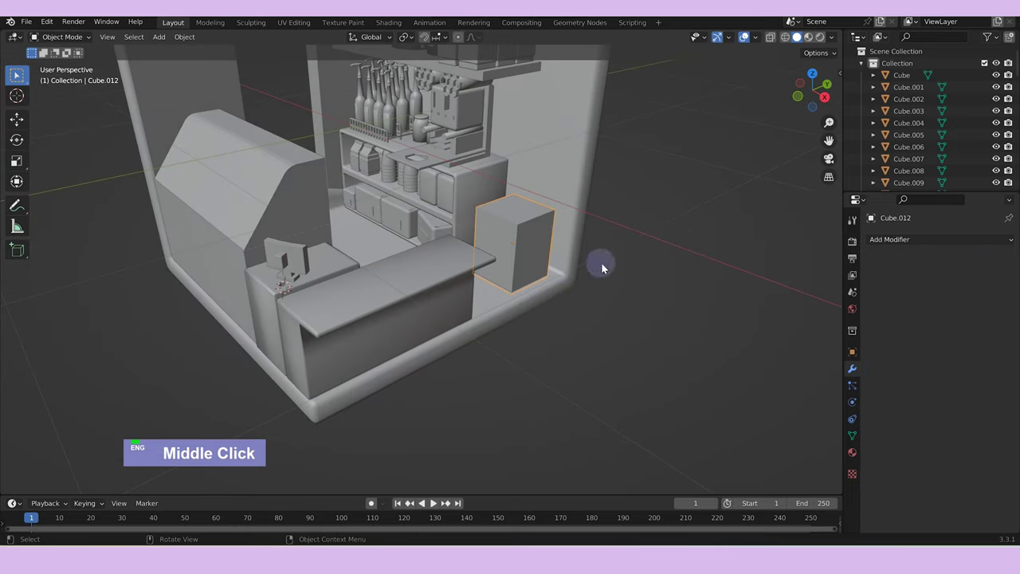
scroll(up, 3)
key(Tab)
key(ctrl+r)
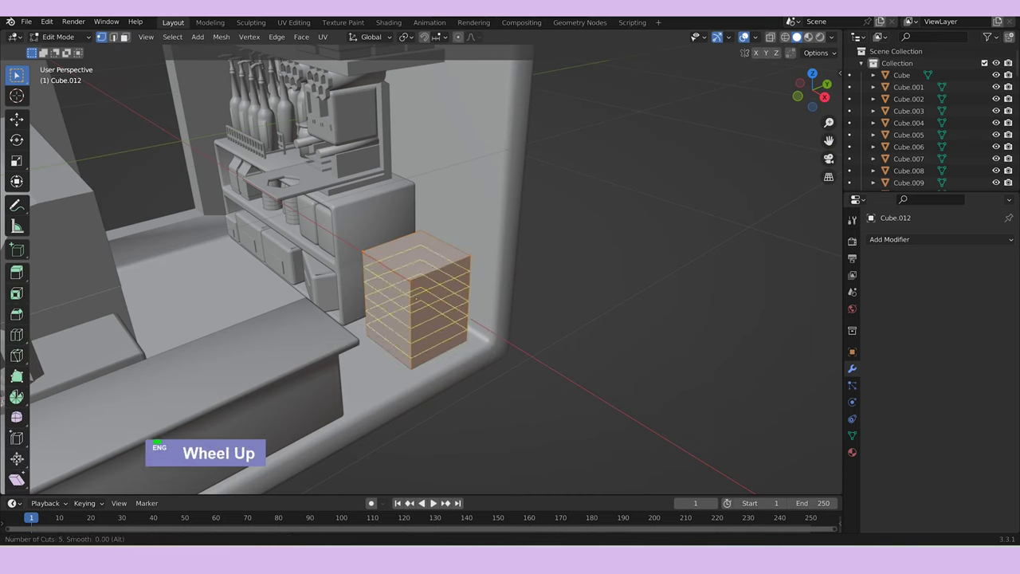
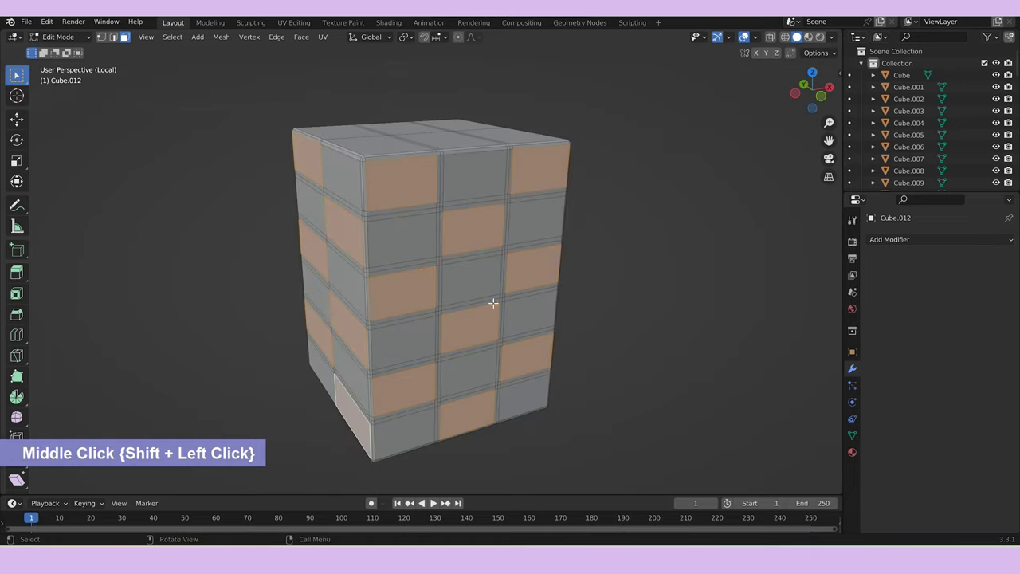
right_click(540, 268)
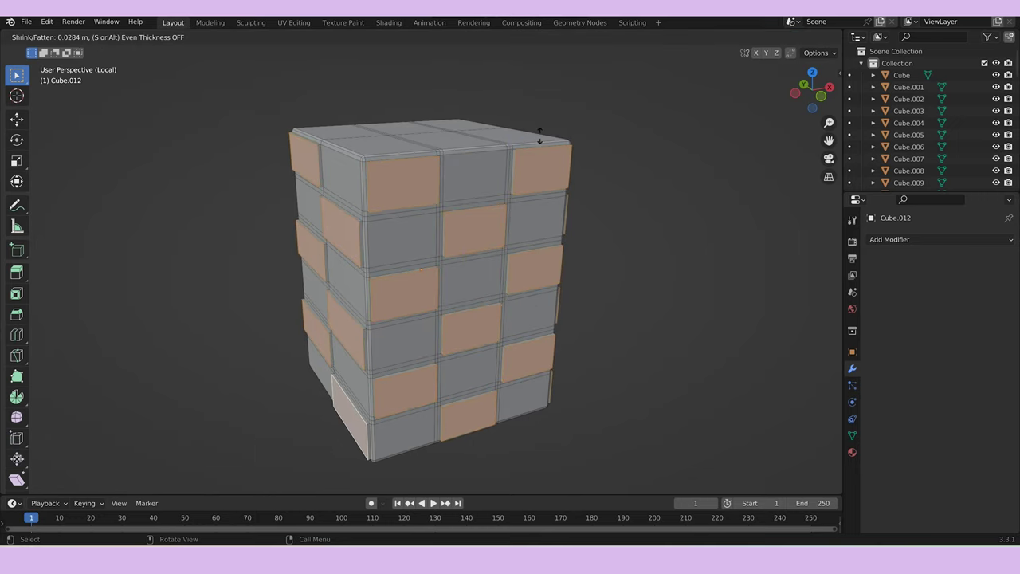
key(Tab)
Inset the box's top faces into a circular selection, undoing a wrong move along Z.
middle_click(595, 261)
key(Tab)
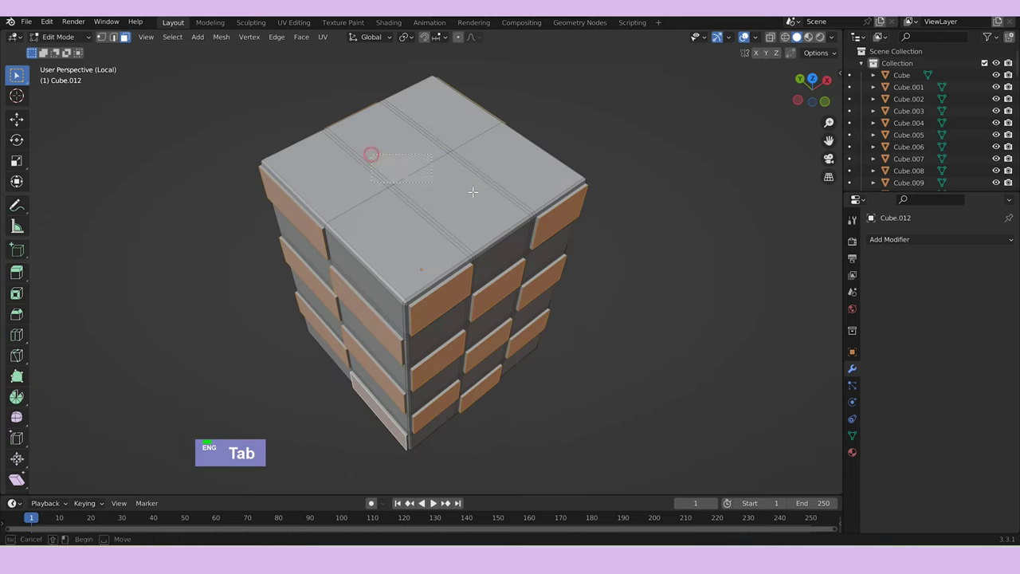
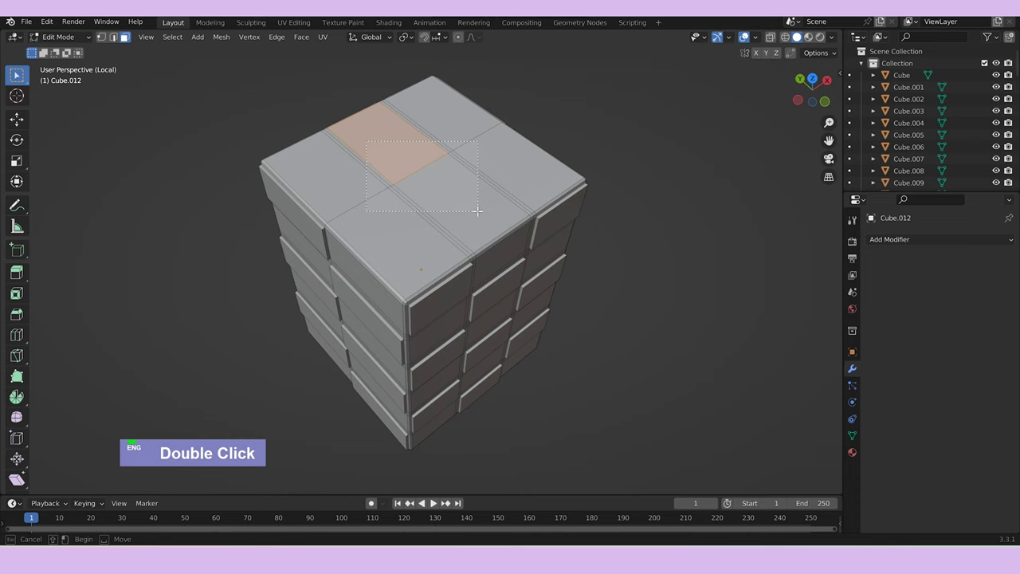
key(i)
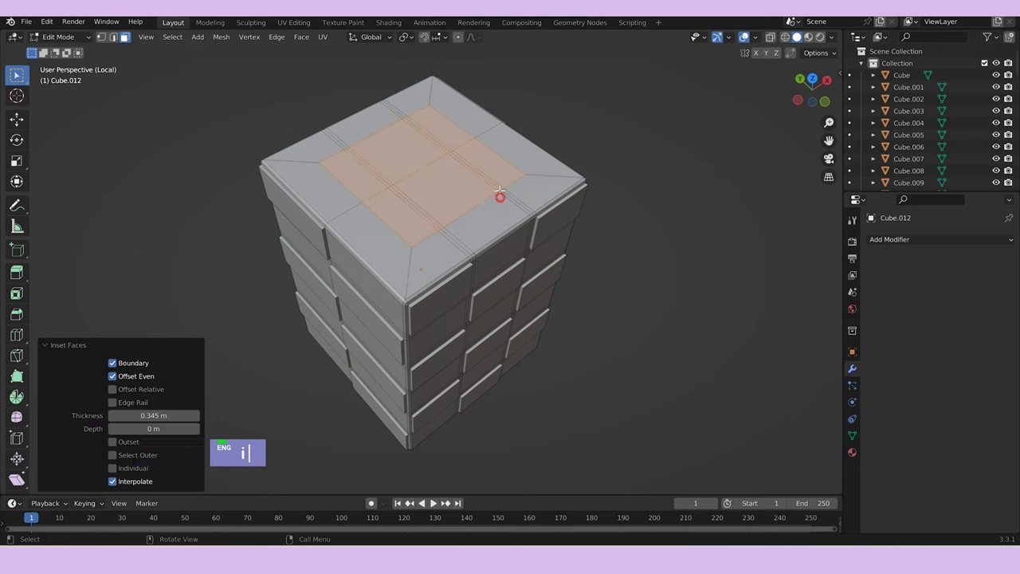
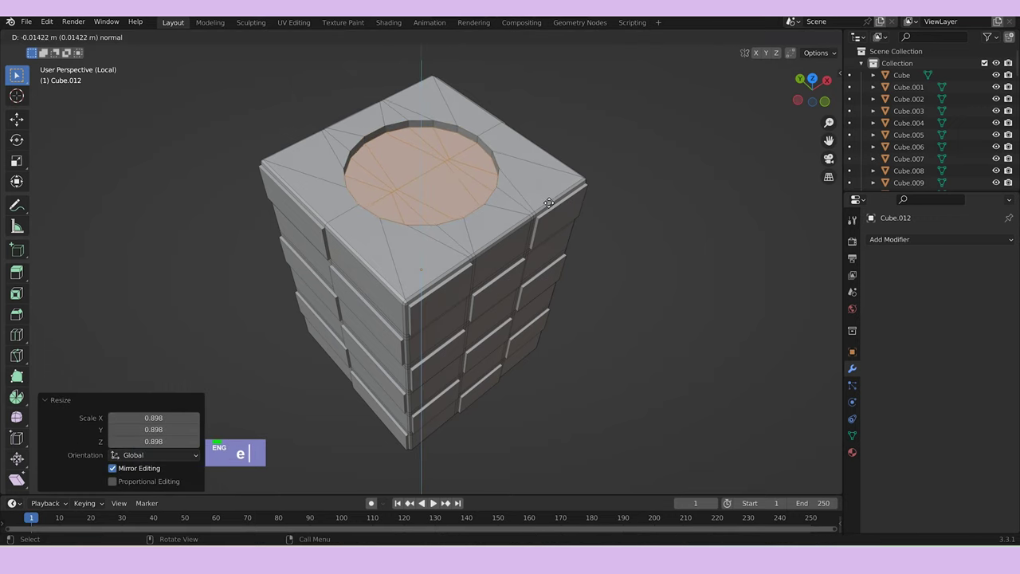
text(z)
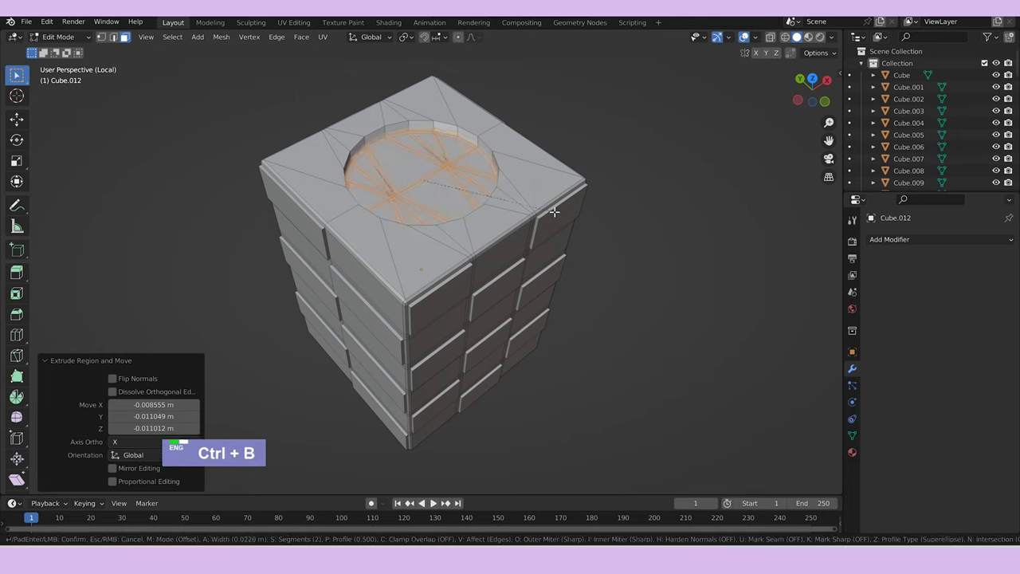
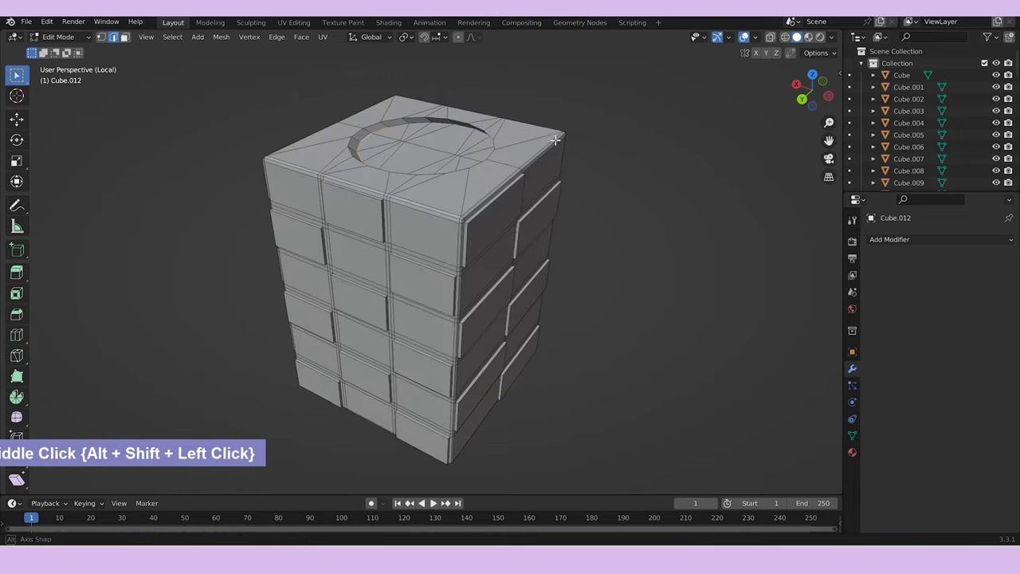
key(ctrl+z)
key(ctrl+z)
key(ctrl+z)
key(ctrl+z)
key(ctrl+z)
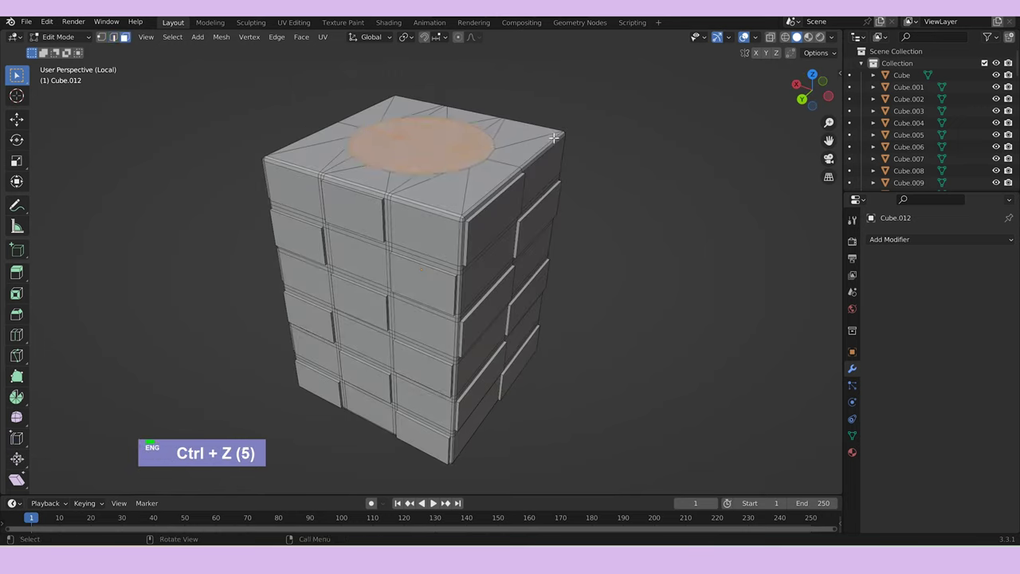
Extrude the circle down along Z into a pocket, bevel the rim and lower the inner ring.
text(ezz)
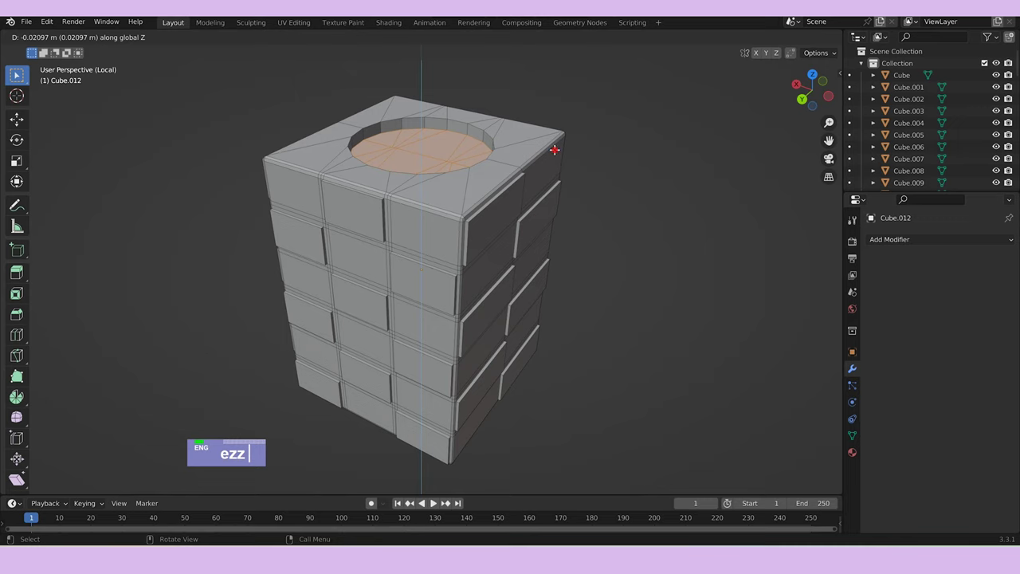
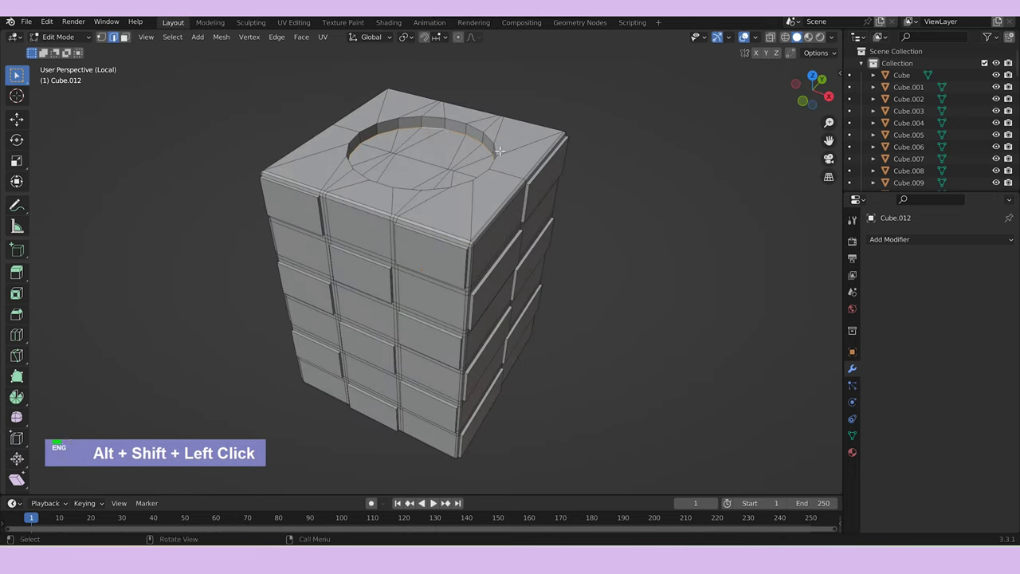
key(ctrl+b)
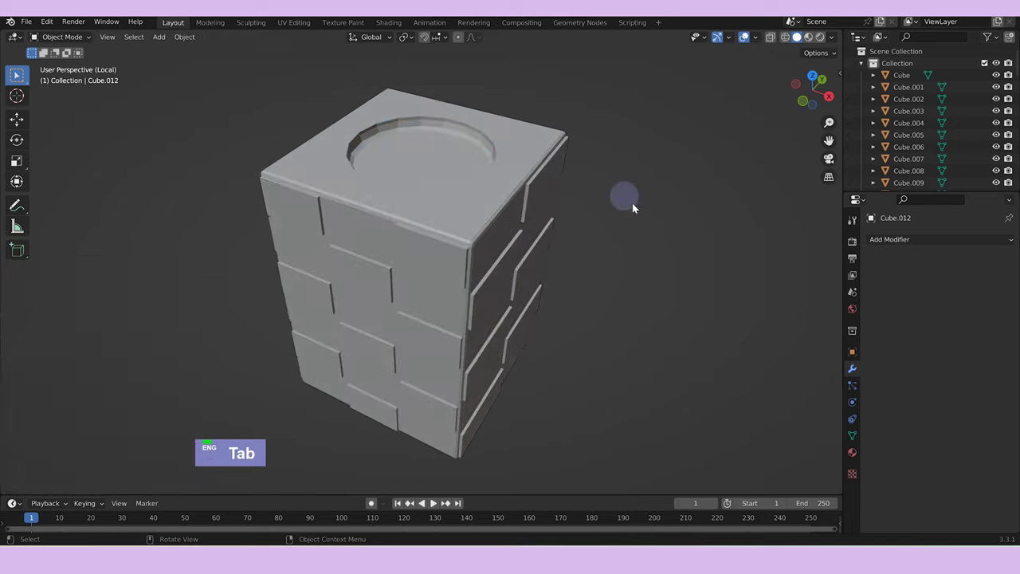
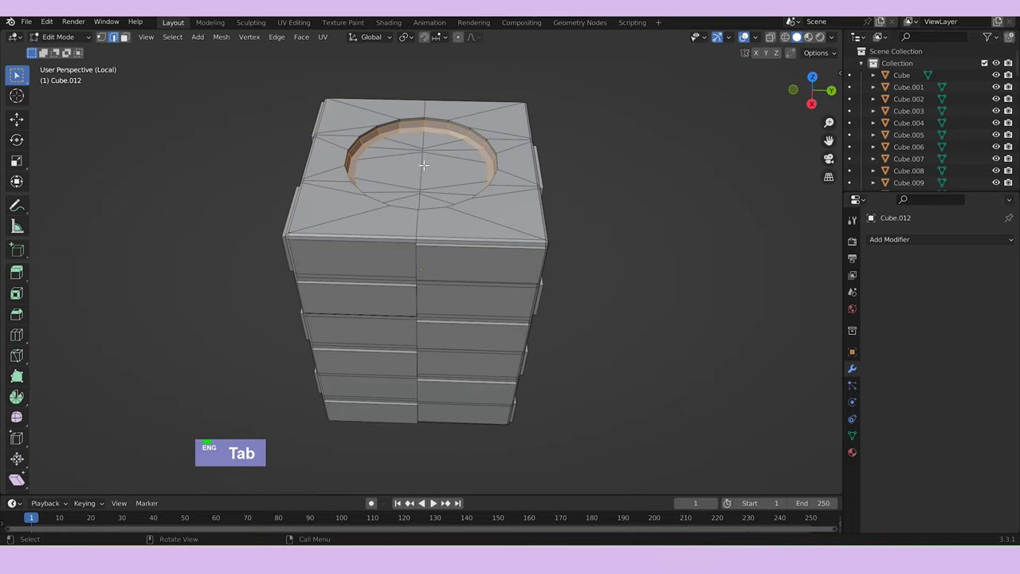
text(gz)
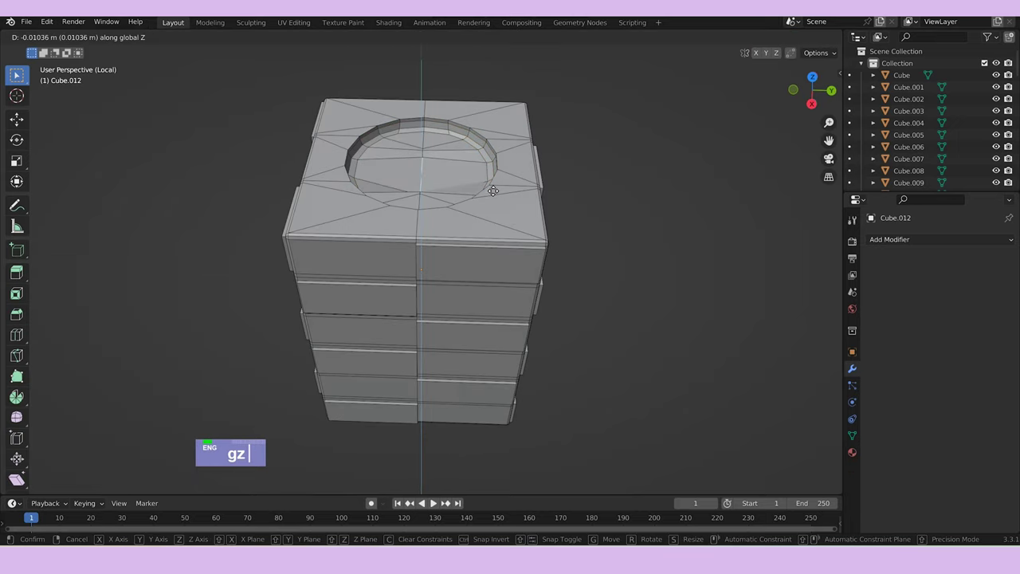
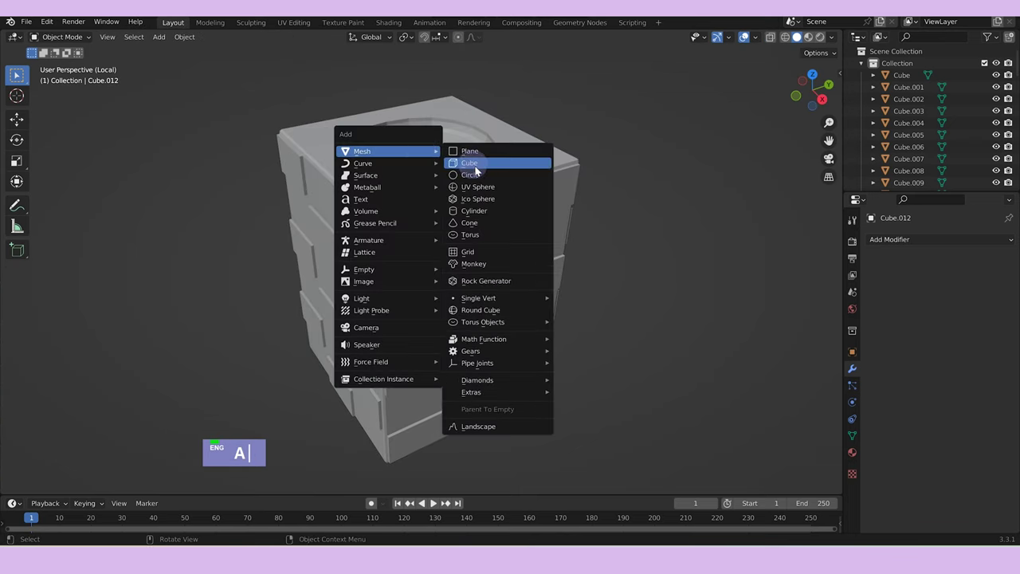
Add a cylinder, flatten and scale it to fit inside the box's round recess.
scroll(down, 3)
text(aszs)
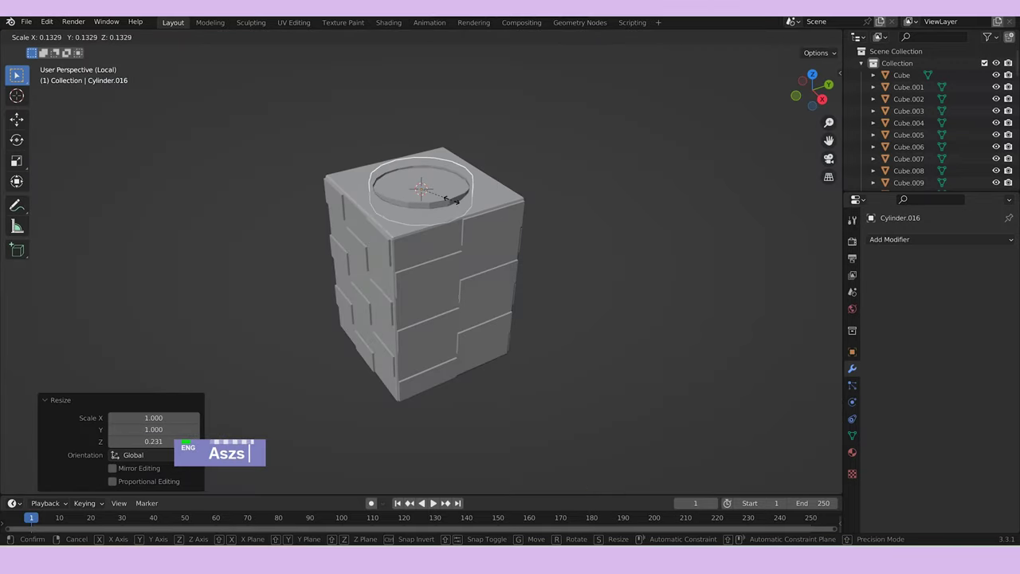
middle_click(478, 201)
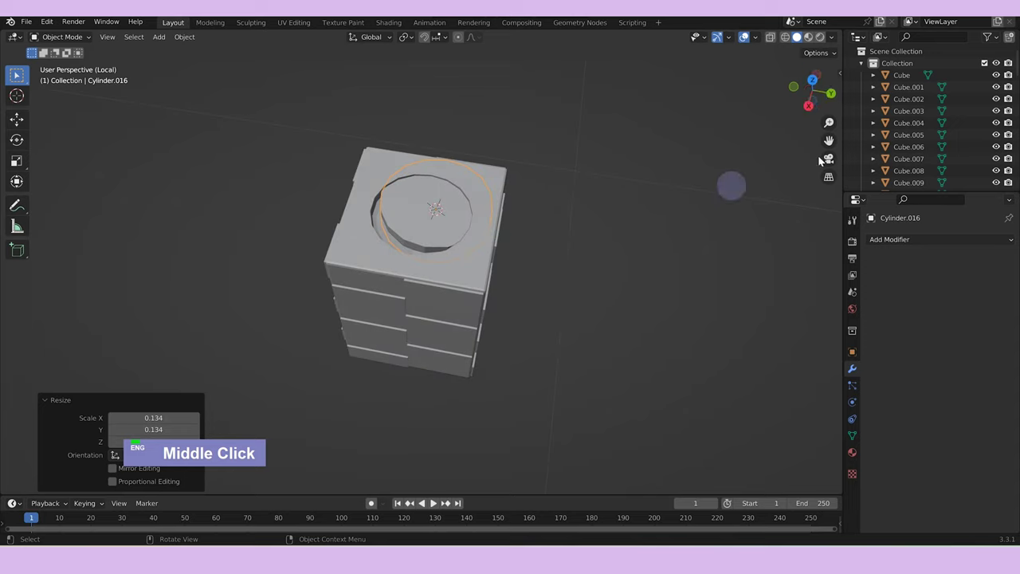
text(g)
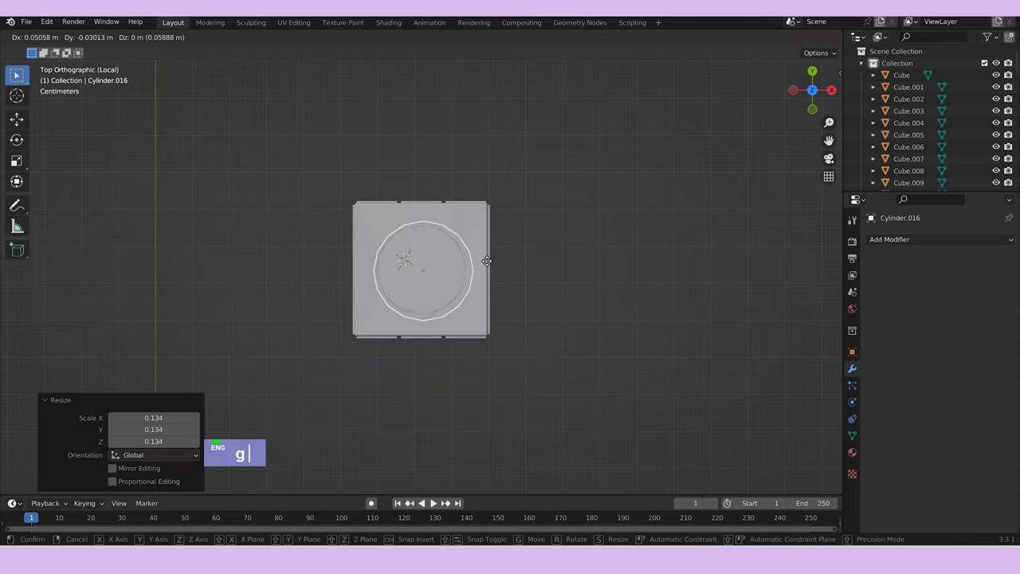
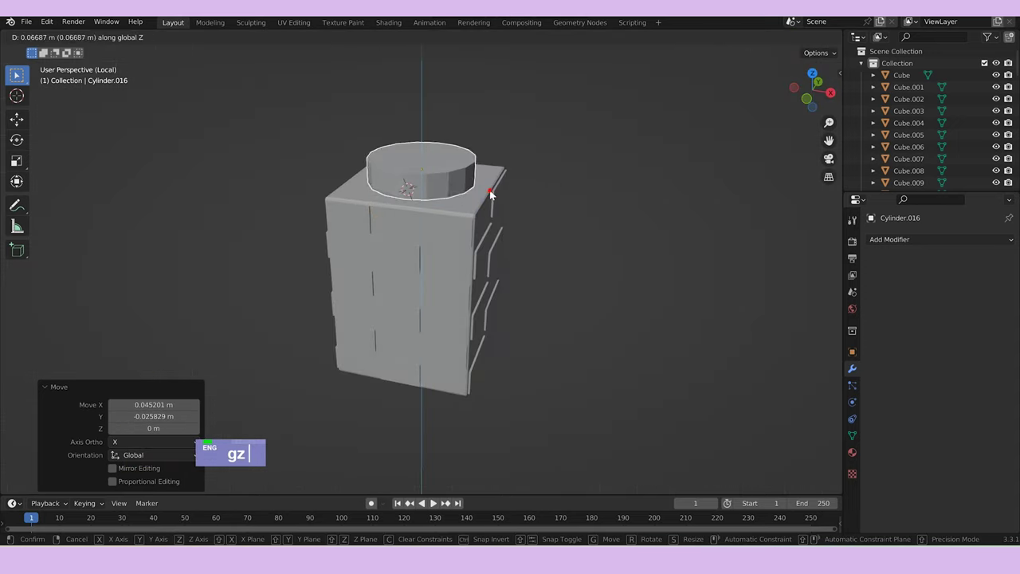
text(sz)
text(gz)
text(s)
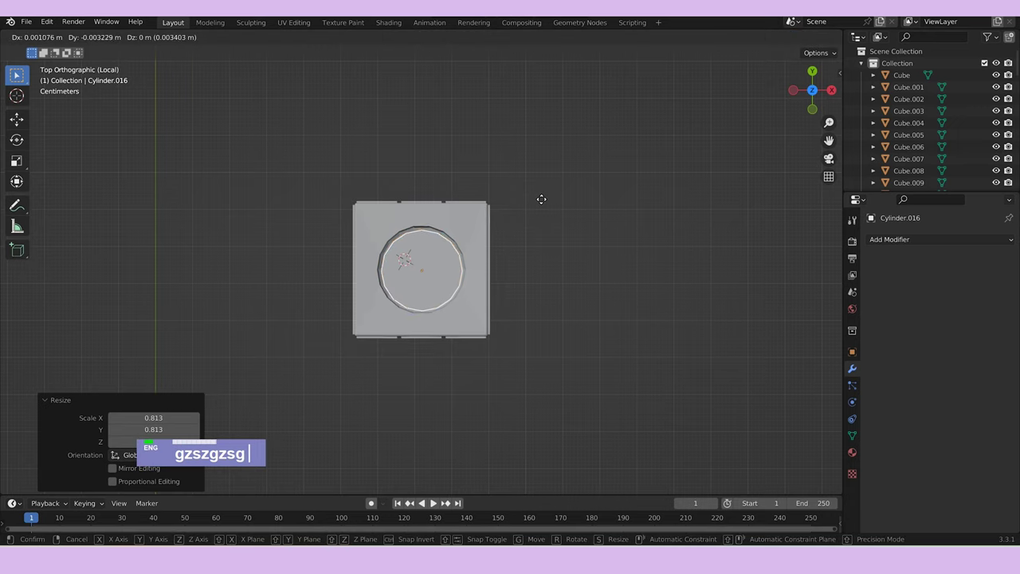
middle_click(575, 295)
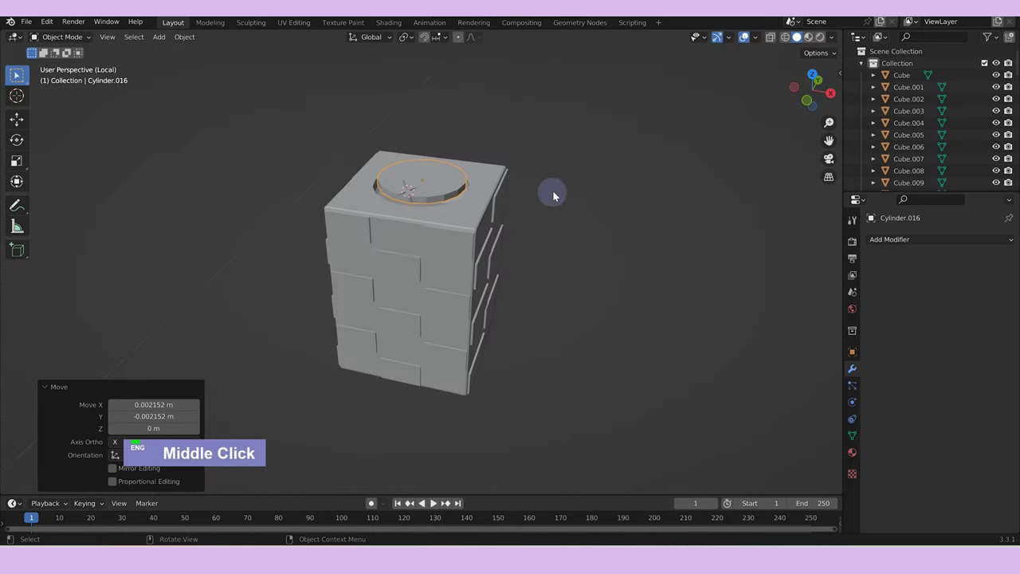
Inset the cylinder's top face into a rim in face select mode.
key(Tab)
text(3)
text(i)
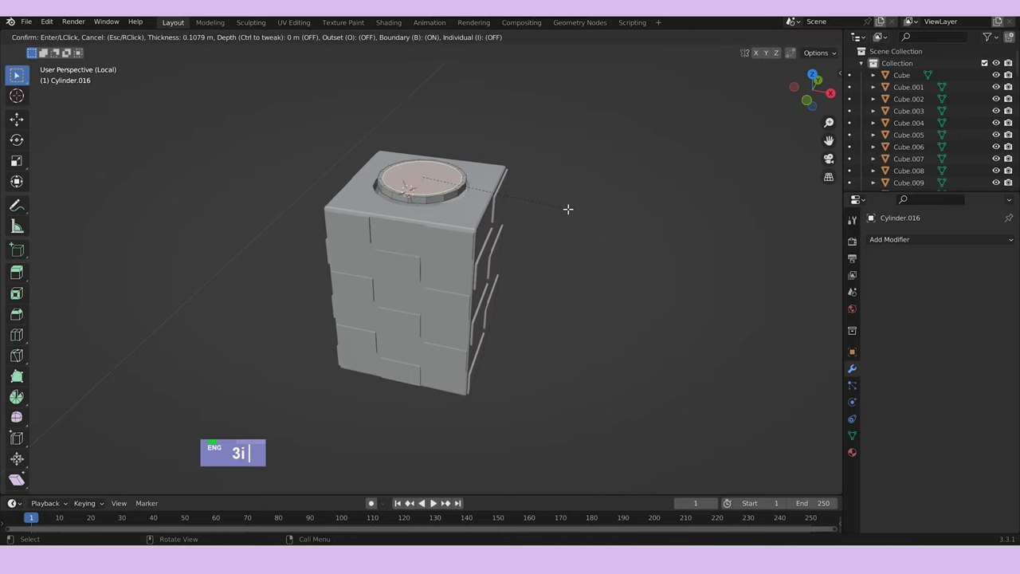
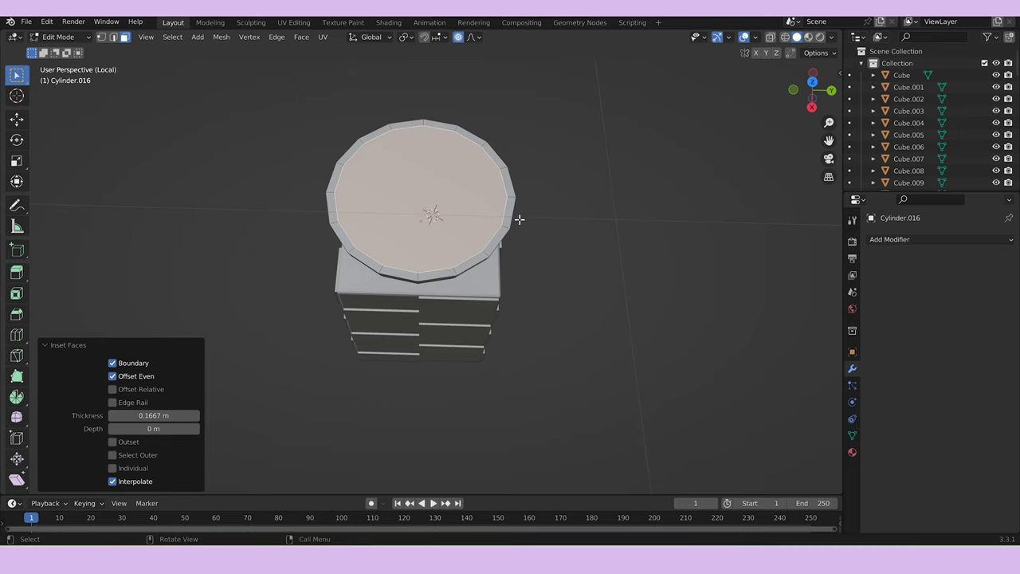
Delete the cylinder's top face and give it wall thickness with a Solidify modifier.
key(ctrl+z)
text(x)
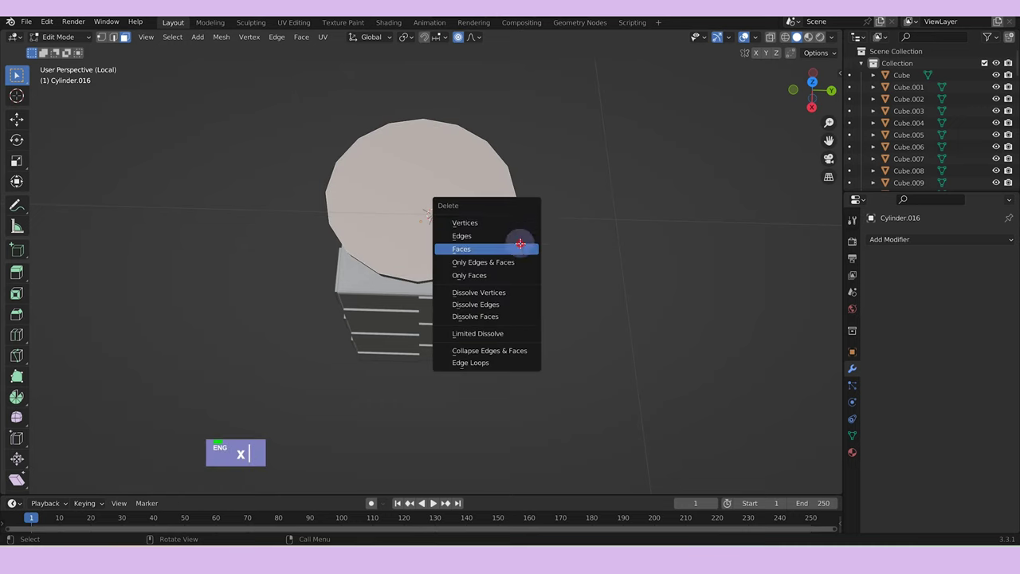
key(Tab)
text(x)
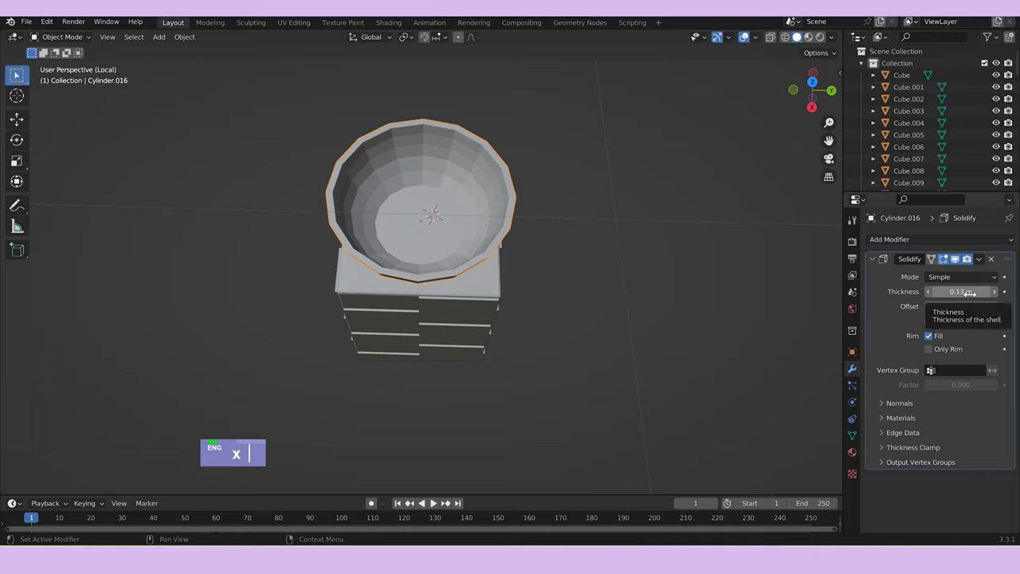
double_click(963, 273)
Shade the bowl smooth and extrude rim faces along normals into small tabs.
right_click(408, 189)
middle_click(604, 249)
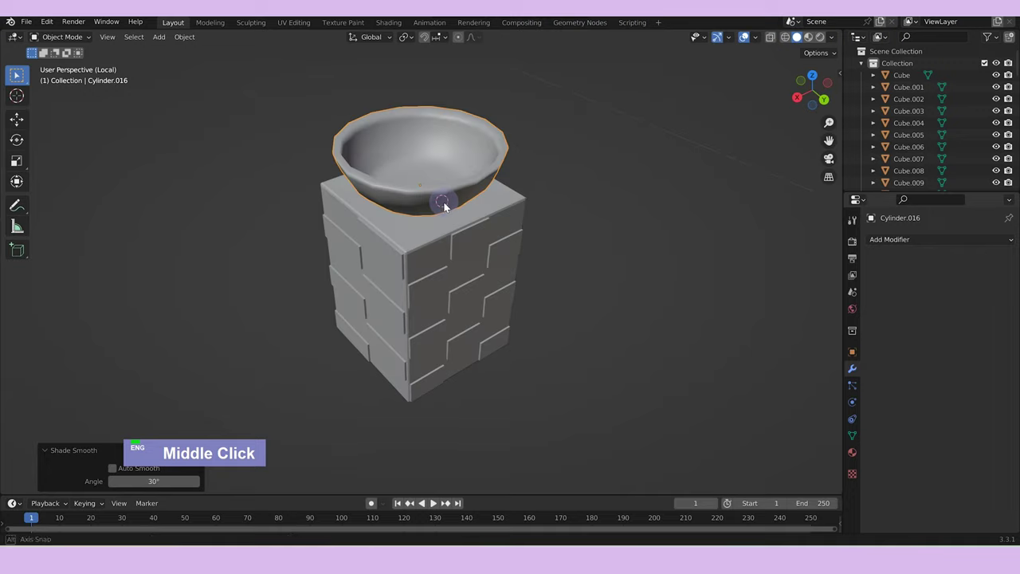
right_click(447, 191)
key(Tab)
middle_click(507, 173)
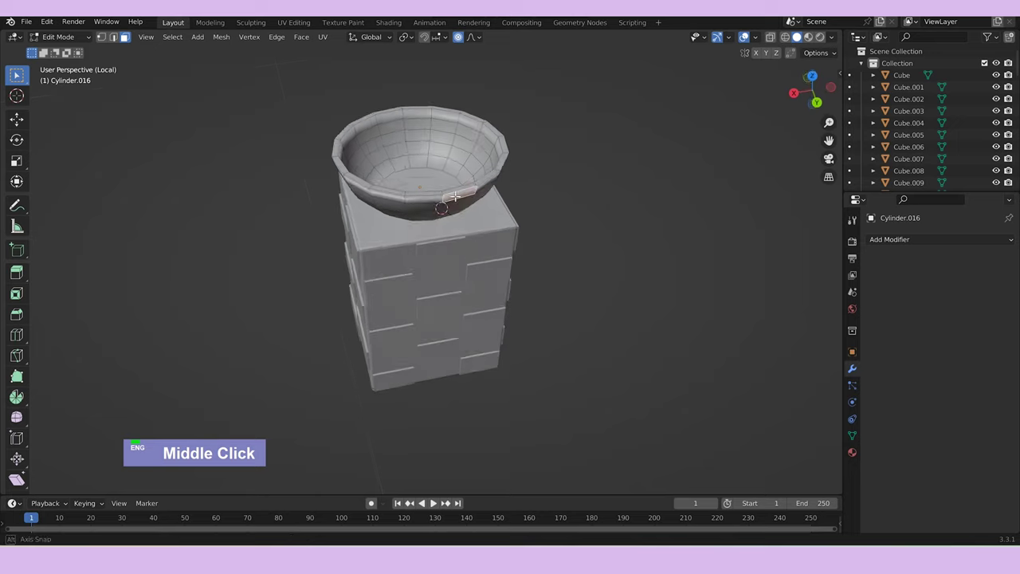
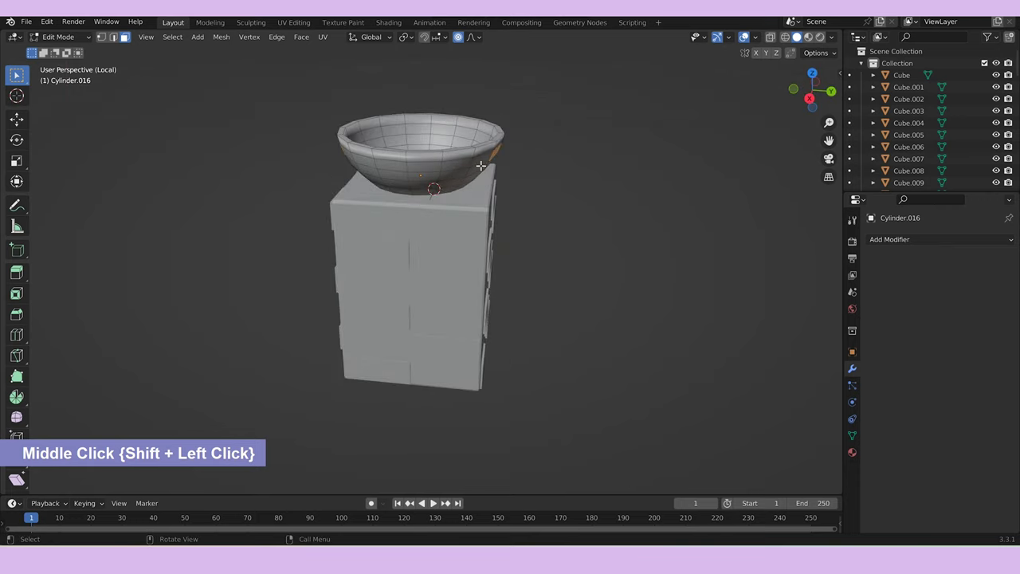
right_click(498, 155)
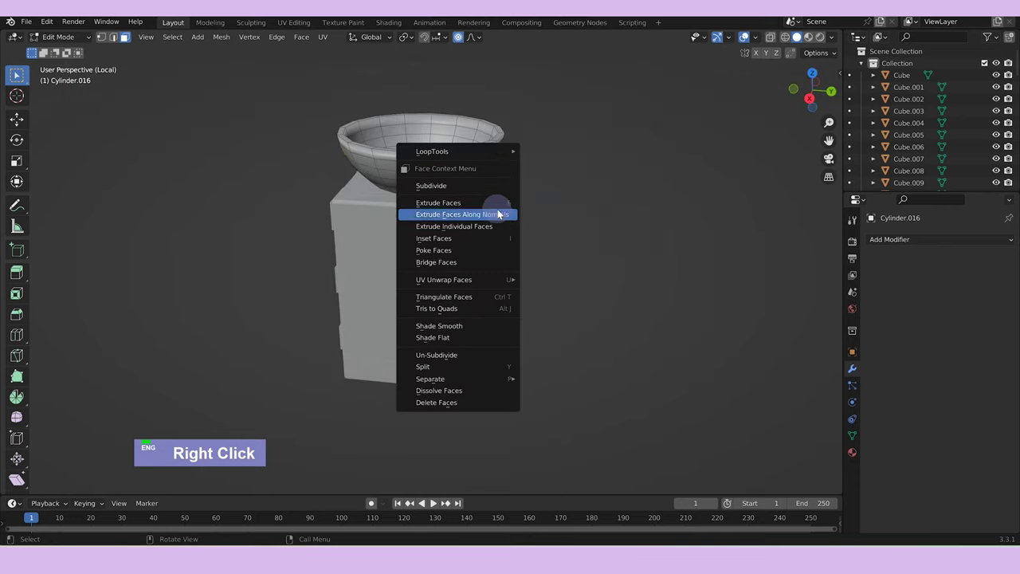
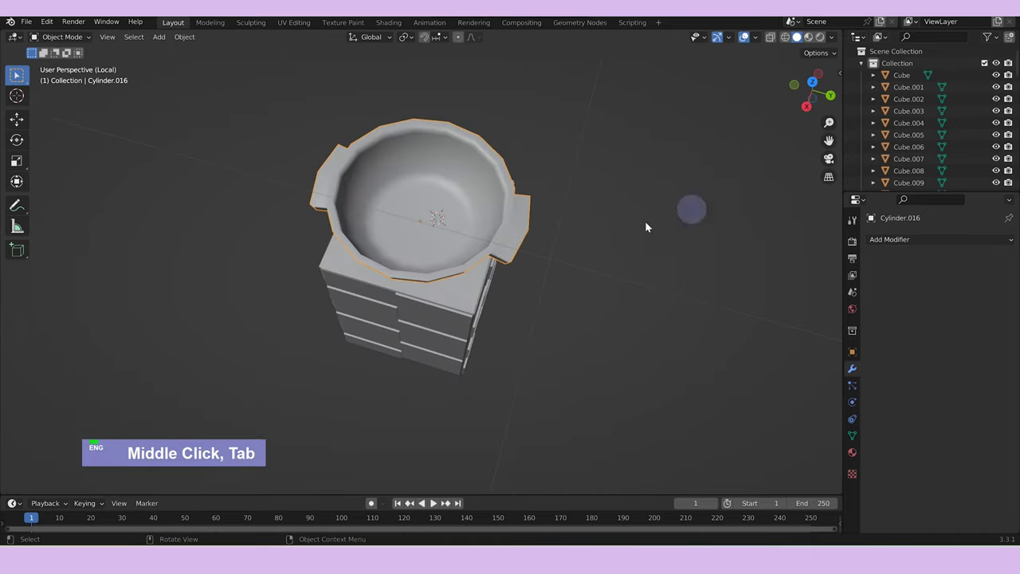
Rotate the bowl 90° on Z and scale it down beside the counter.
text(/)
scroll(down, 3)
middle_click(517, 252)
text(rz)
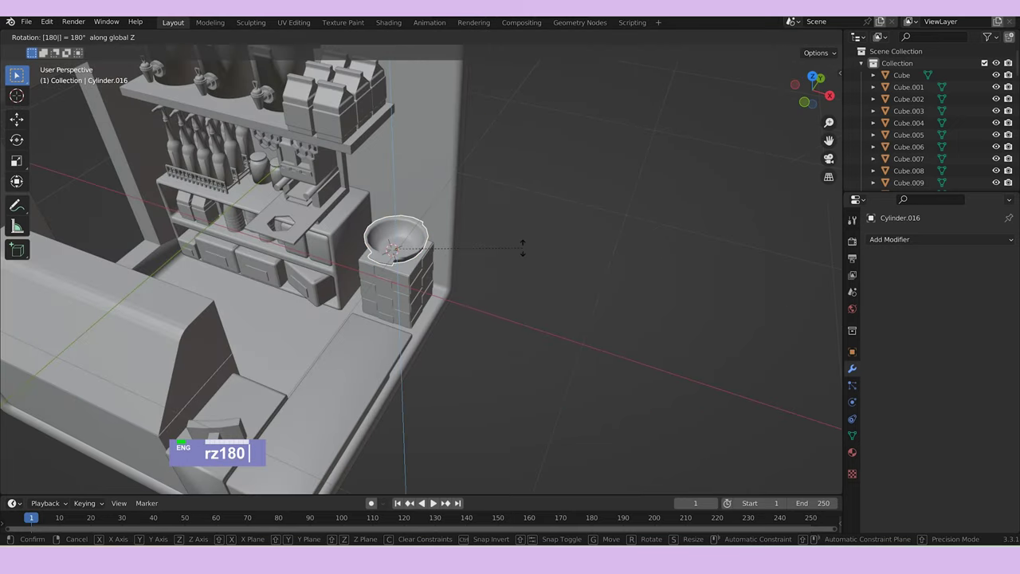
text(90)
key(Return)
middle_click(307, 220)
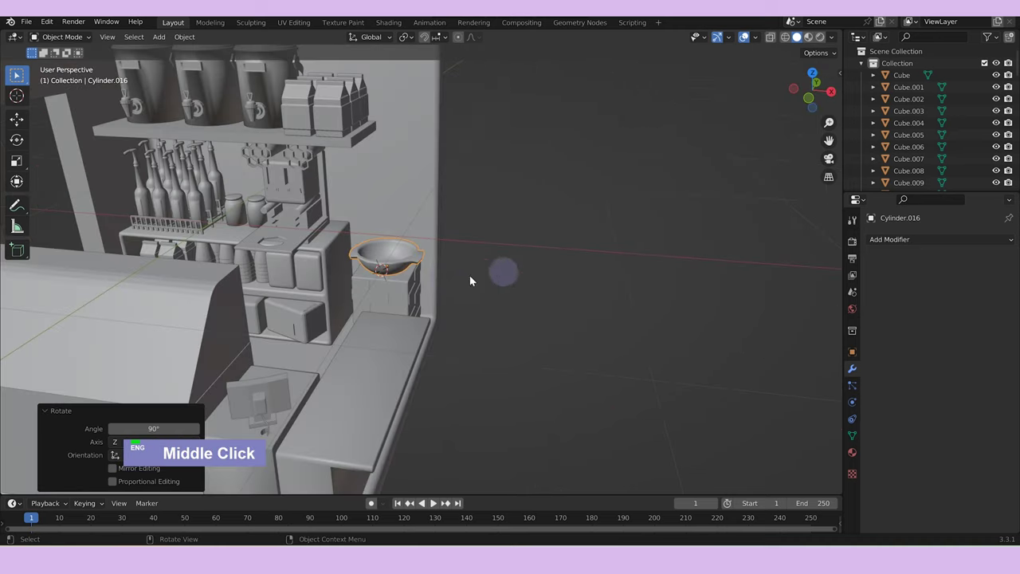
text(s)
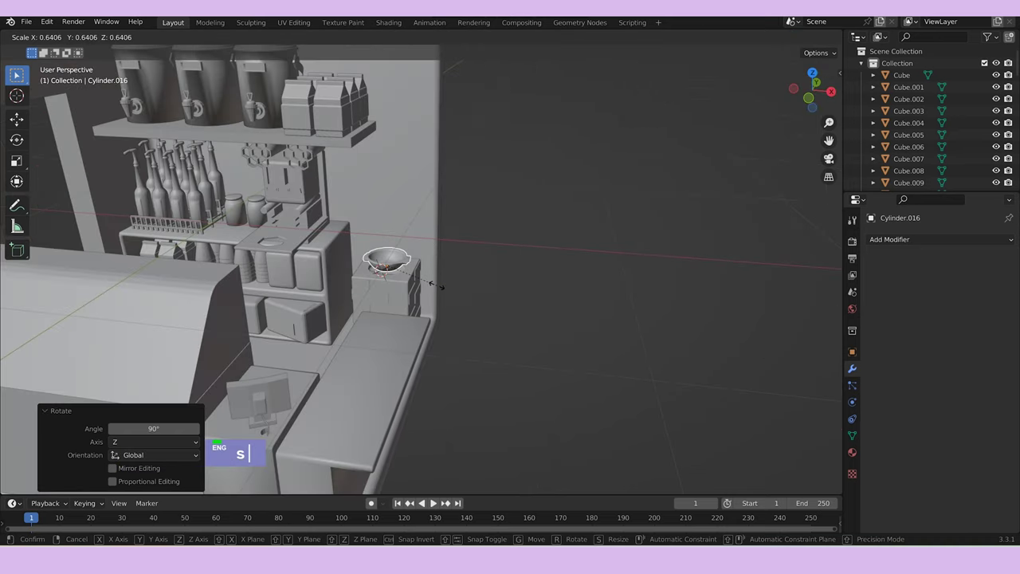
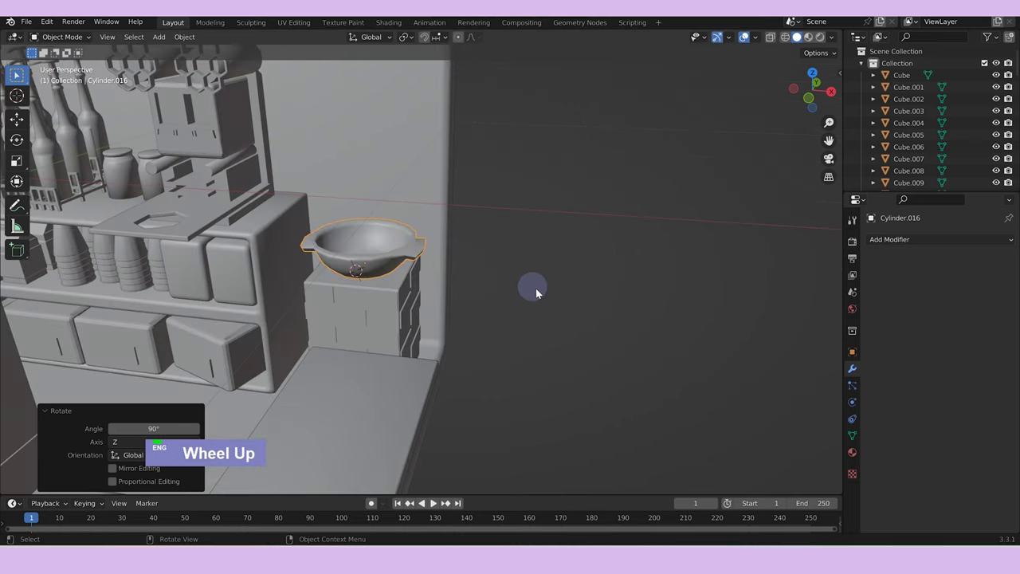
text(s)
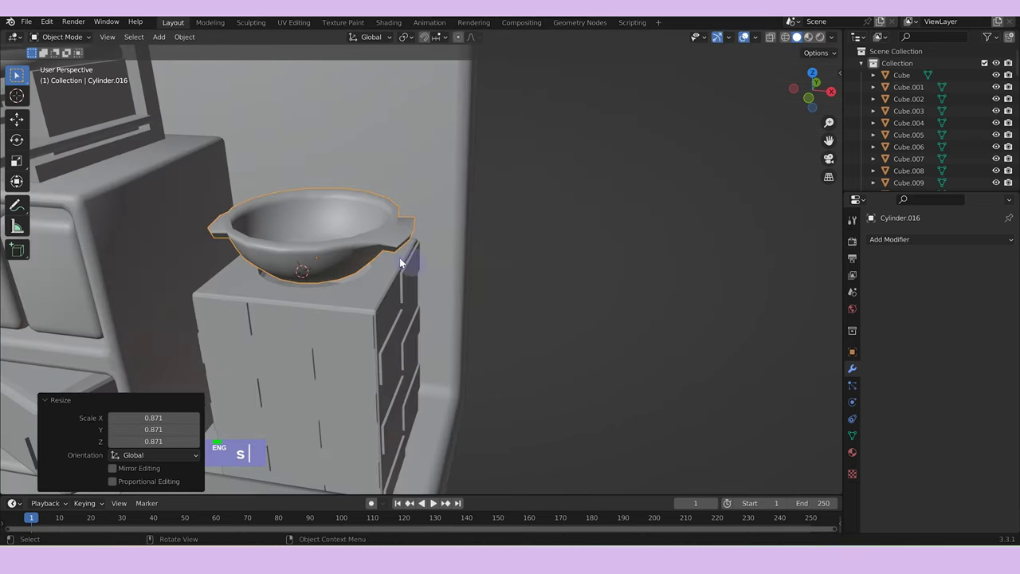
key(Tab)
Scale the bowl's rim loop outward with proportional editing to flare it.
key(s)
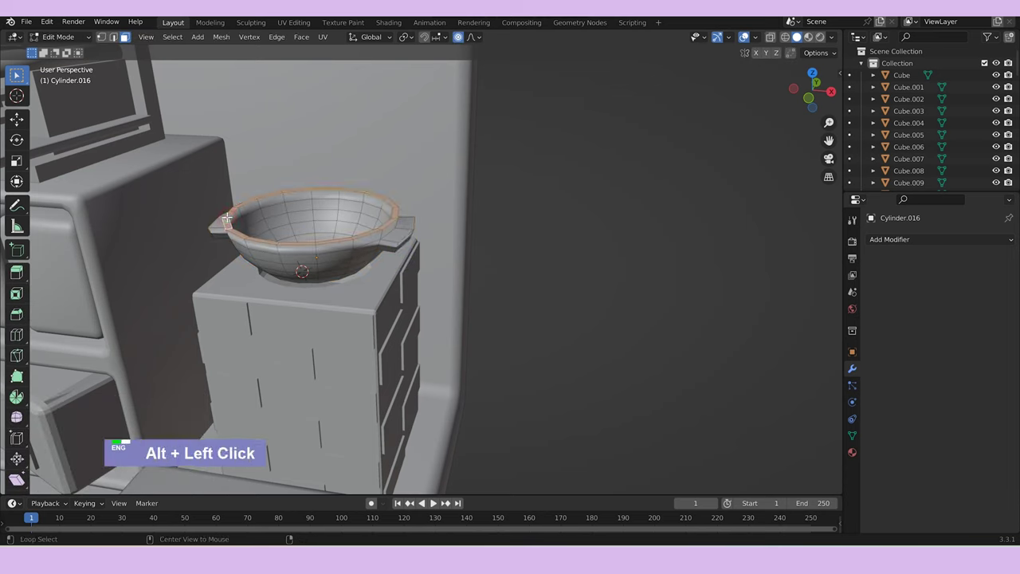
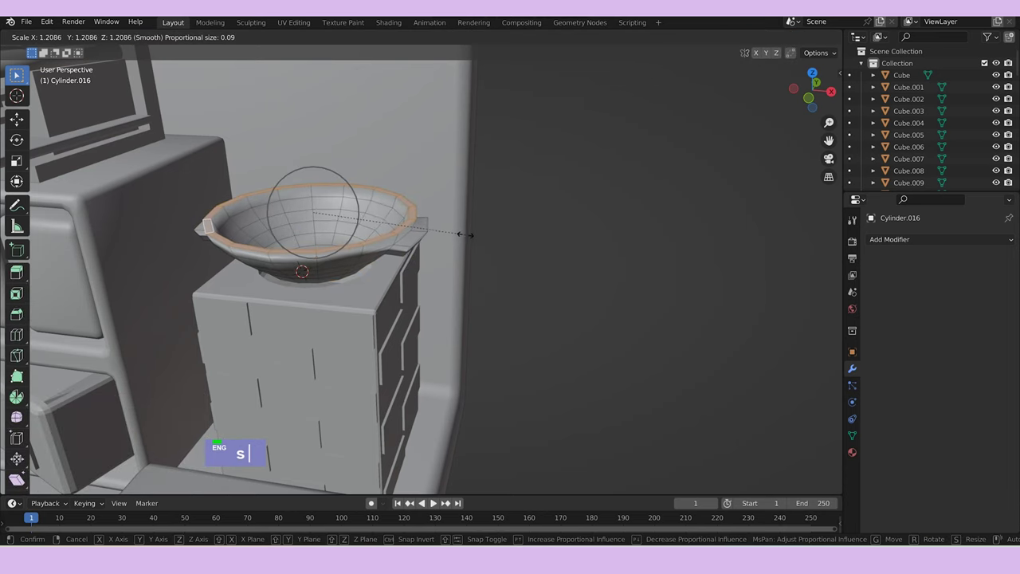
scroll(down, 3)
key(Tab)
middle_click(507, 241)
scroll(down, 3)
middle_click(306, 234)
Duplicate the pearl cluster down along Z into the bowl.
double_click(224, 146)
text(dz)
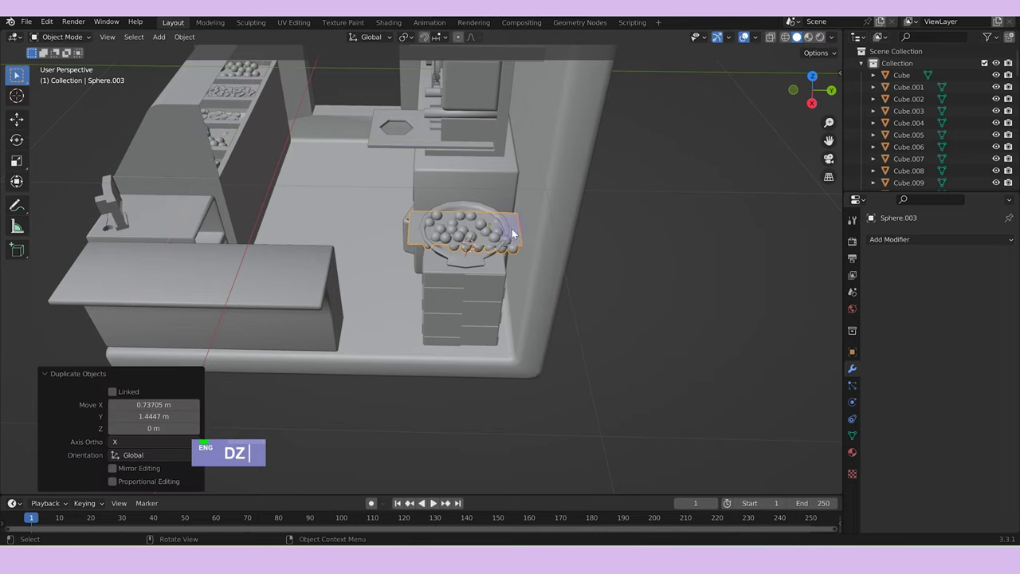
key(Tab)
Delete unwanted pearl faces and lower the pile on Z to sit in the bowl.
text(dz x)
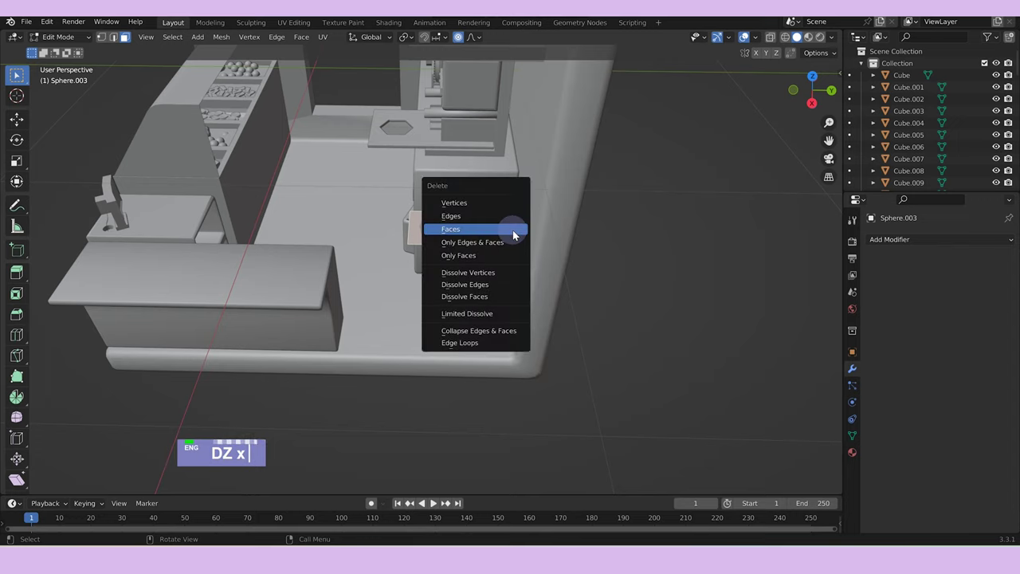
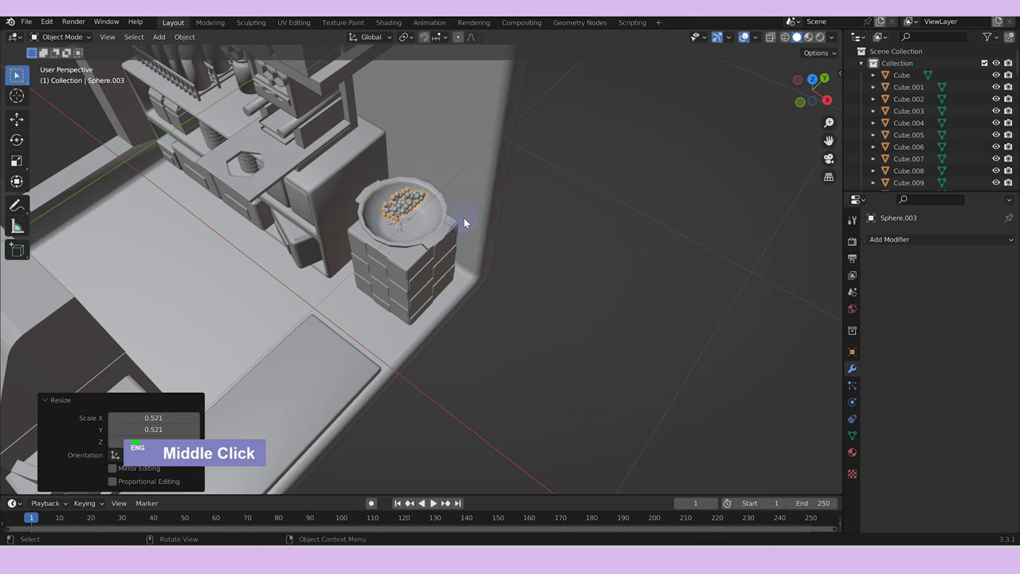
text(gz)
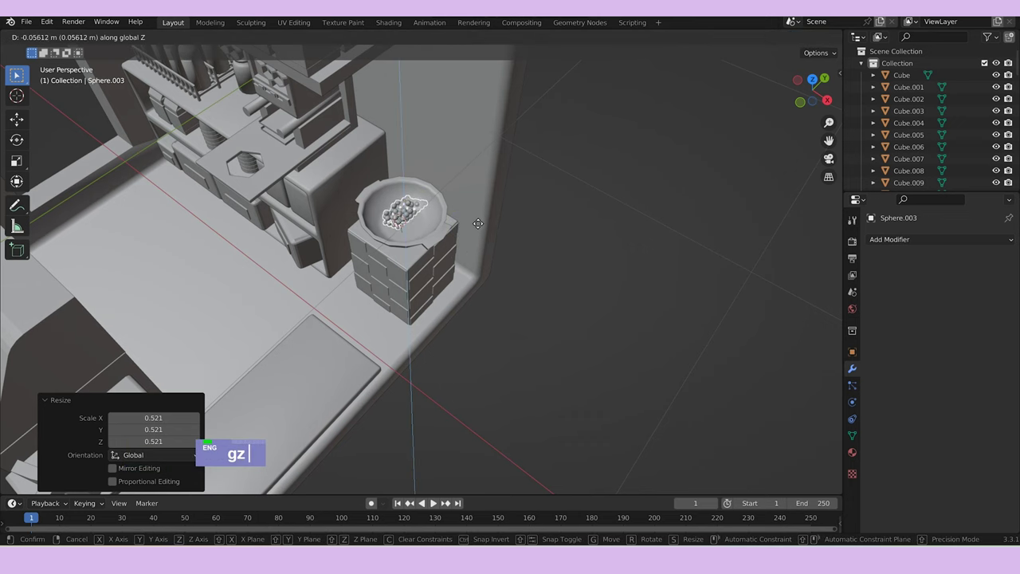
scroll(up, 3)
text(gz)
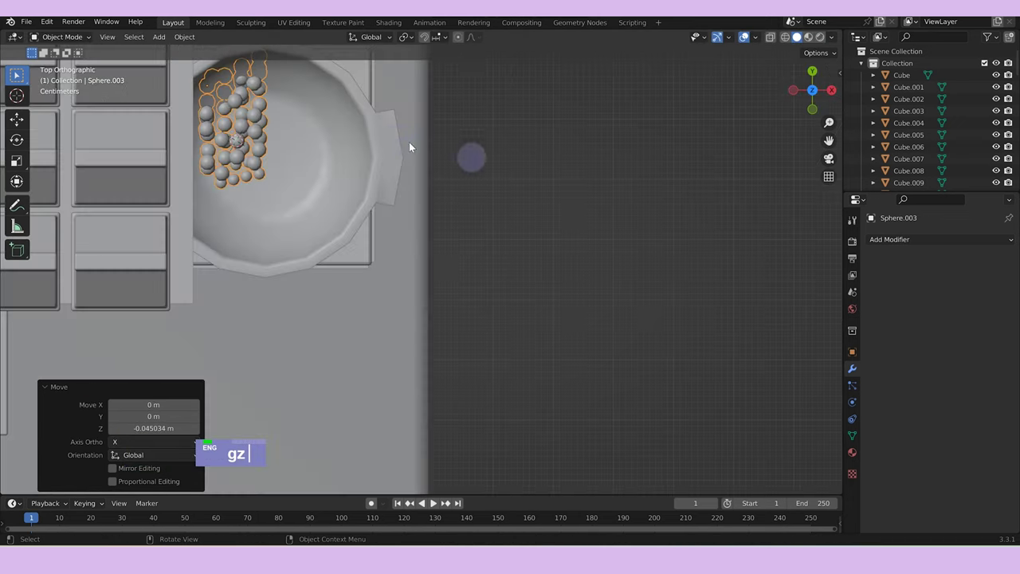
text(g)
Duplicate and rotate a second batch of pearls from top view, settling it to cover the bowl bottom.
text(dr)
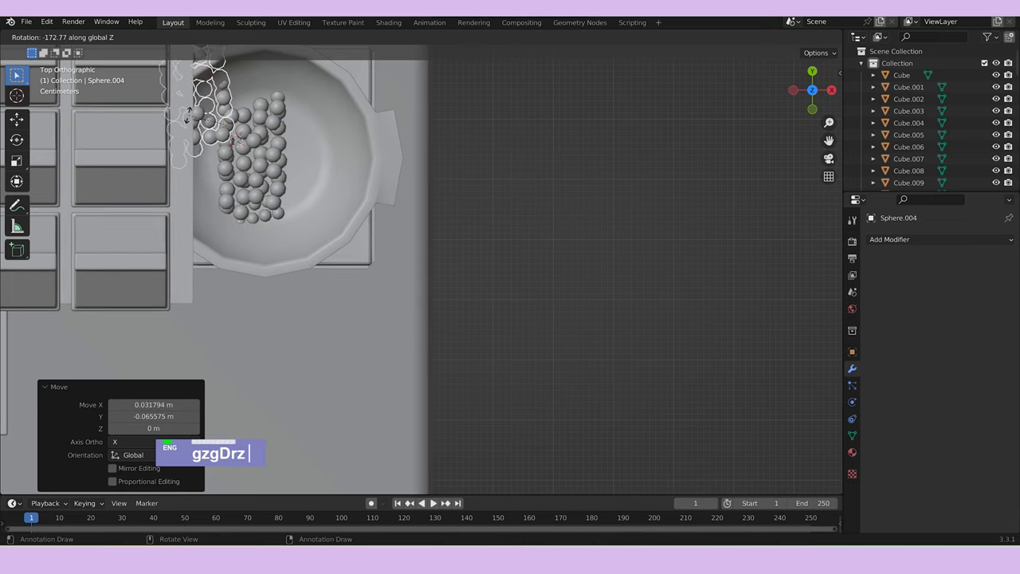
text(zgz)
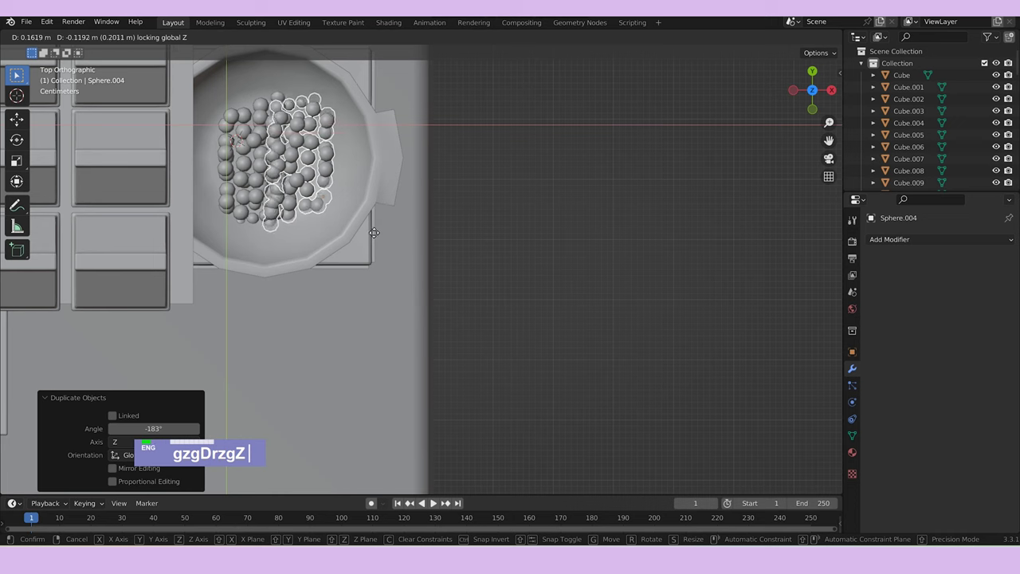
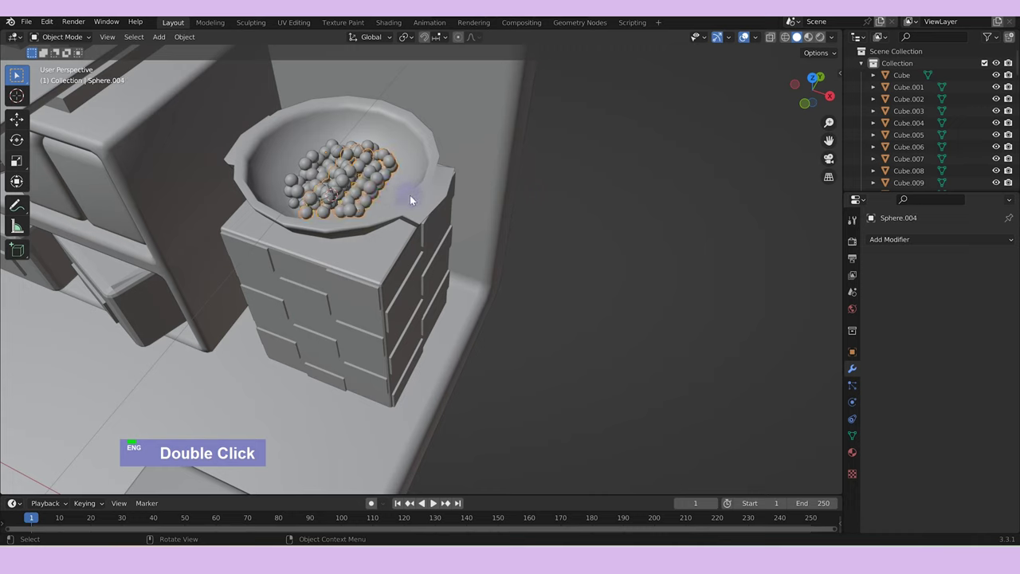
text(g\z)
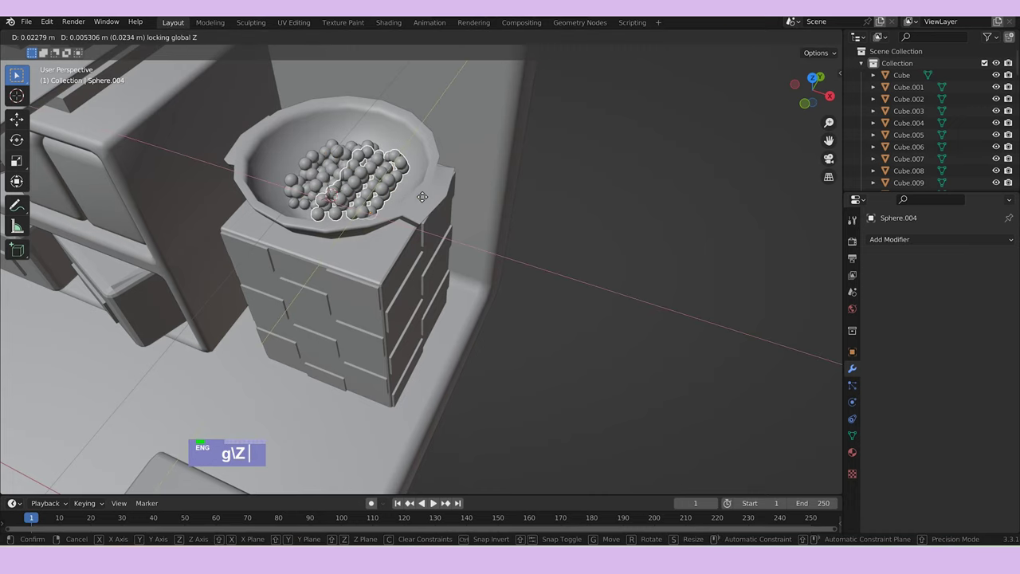
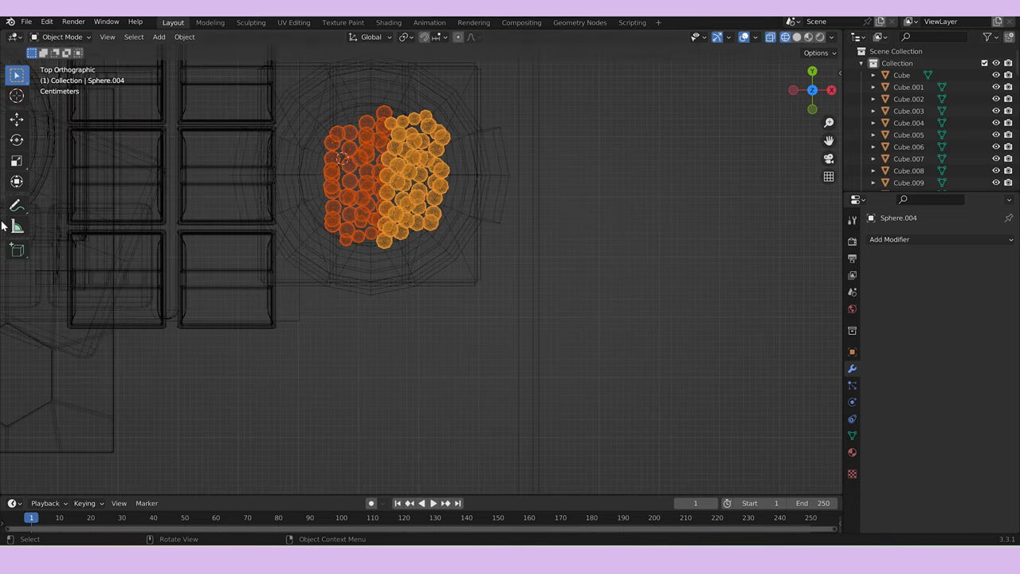
text(g)
key(Tab)
text(g //z)
middle_click(608, 264)
scroll(down, 3)
key(Tab)
middle_click(582, 336)
Add a cylinder and scale it into a long thin stick.
right_click(487, 255)
key(shift+a)
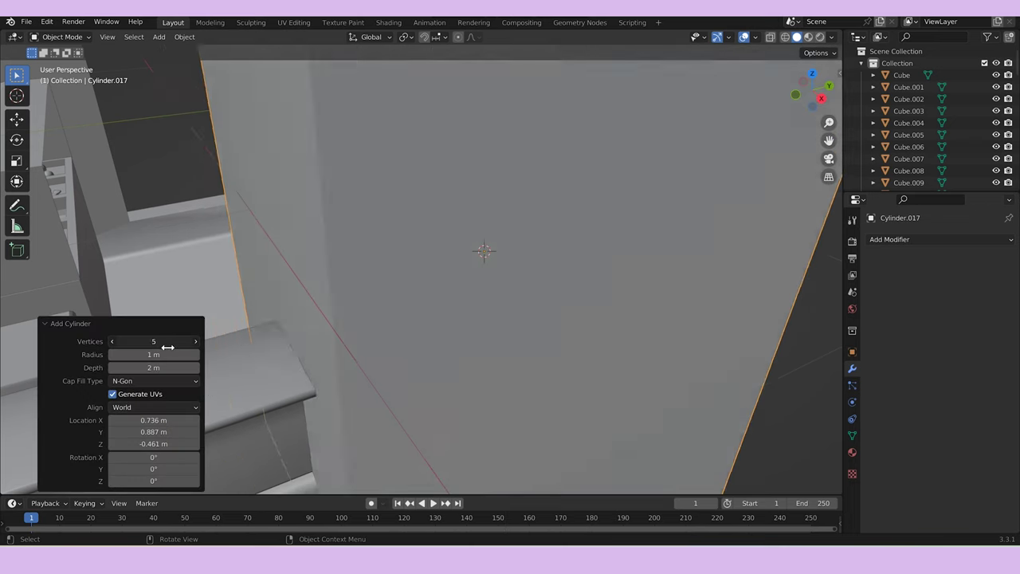
key(s)
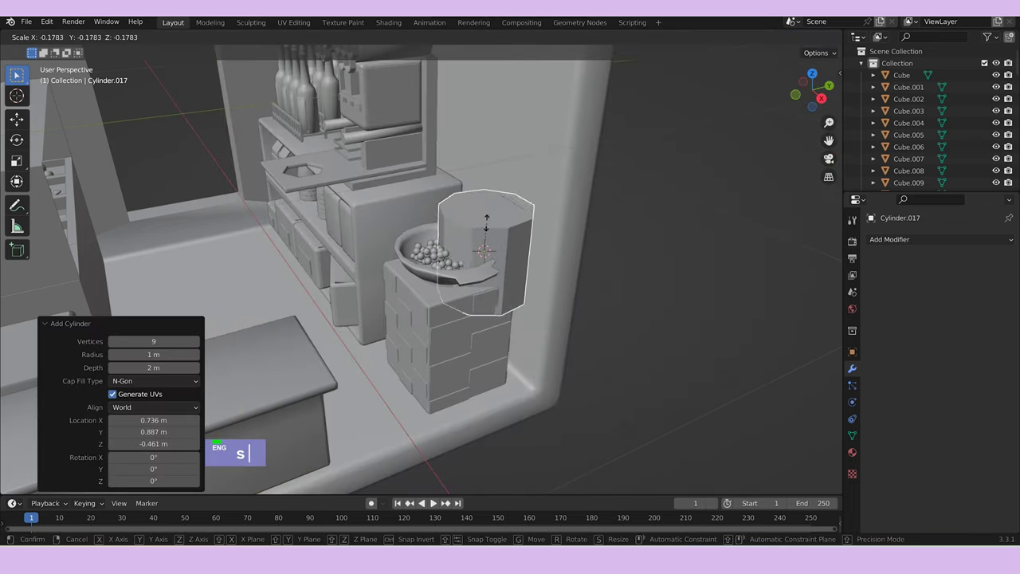
text(ss)
text(sz)
text(s)
text(s)
scroll(up, 3)
text(ssszssry)
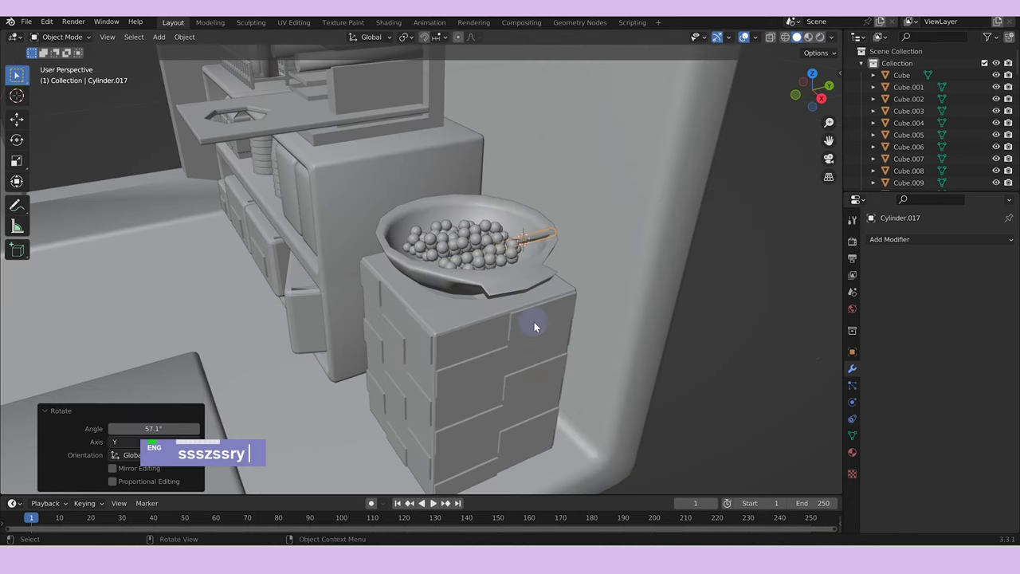
Tilt the stick on Y and Z and move it down to lean into the pearl bowl.
text(ry)
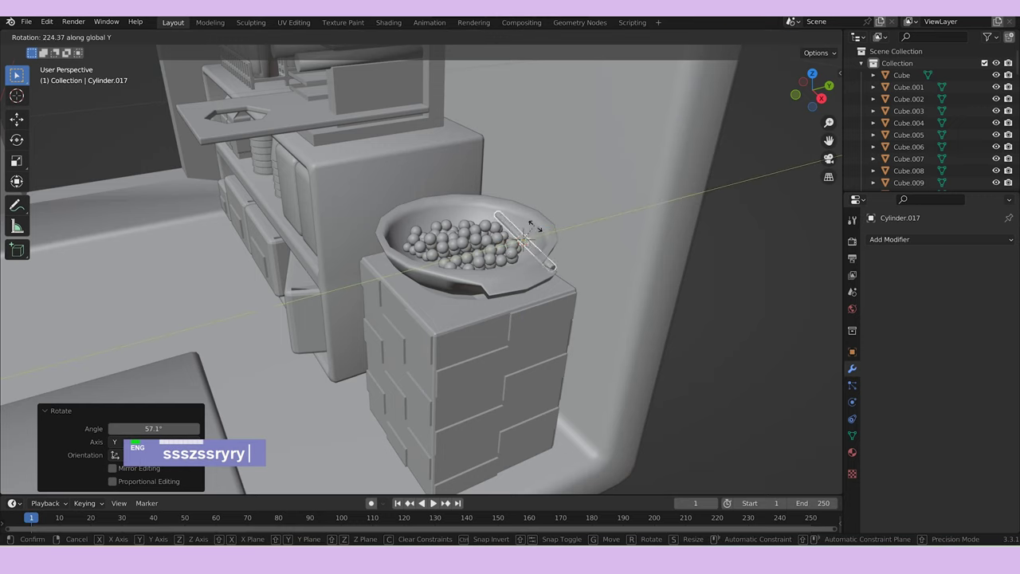
text(rz)
text(gz)
text(gz)
double_click(751, 275)
scroll(down, 3)
middle_click(548, 337)
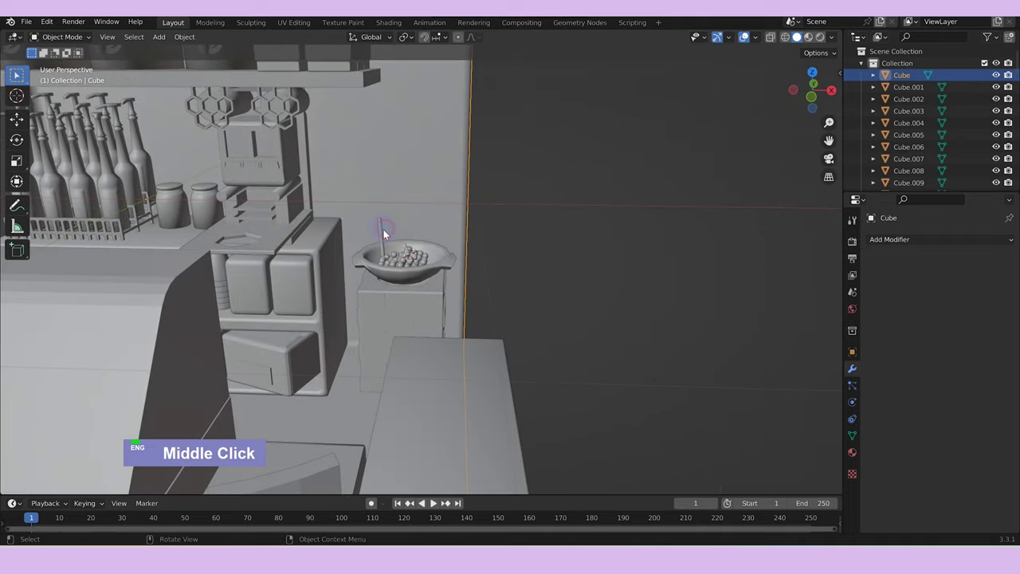
double_click(383, 237)
text(ry)
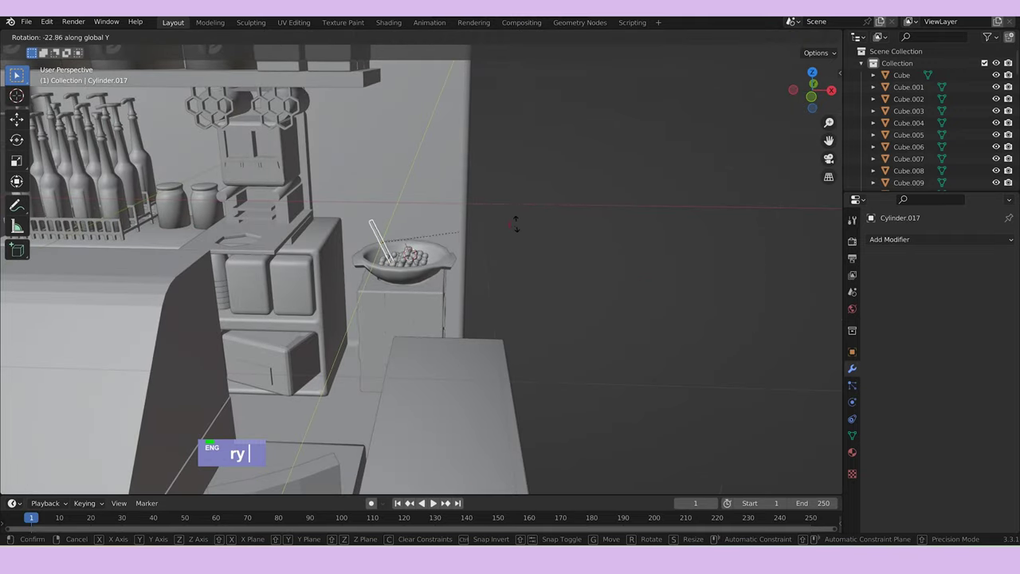
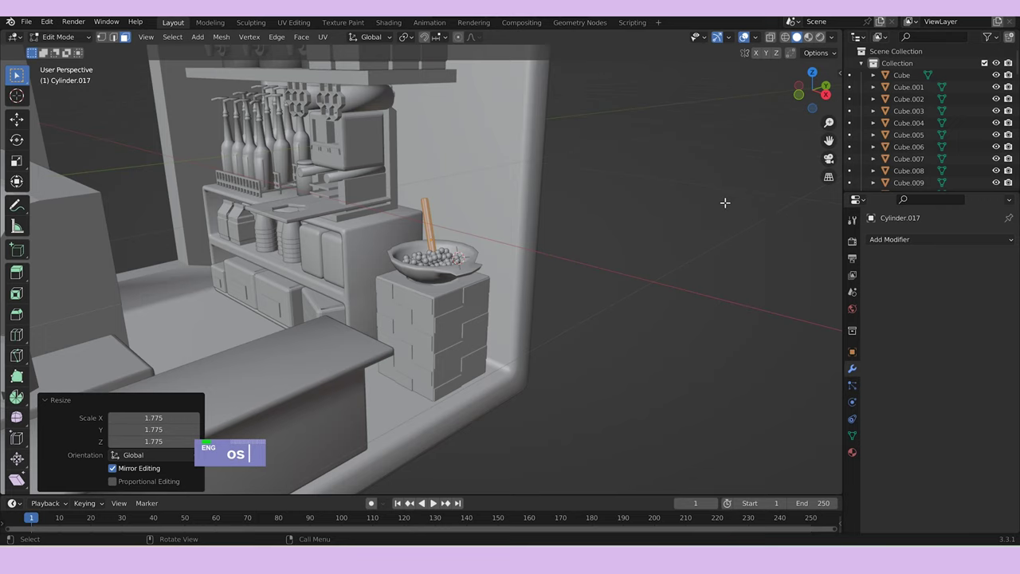
Slim the straw's mesh in local view and turn it around the vertical axis.
text(s)
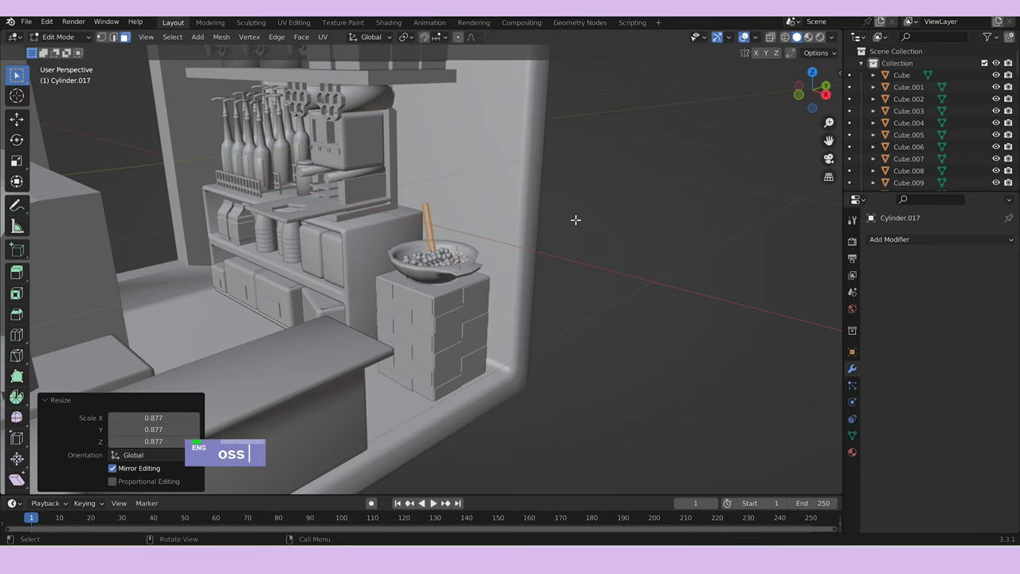
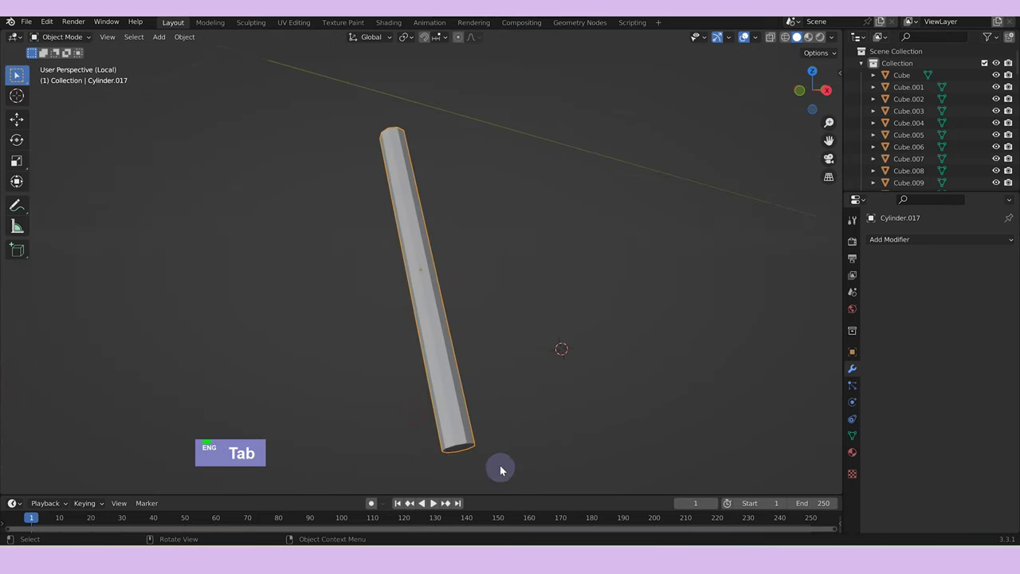
key(Tab)
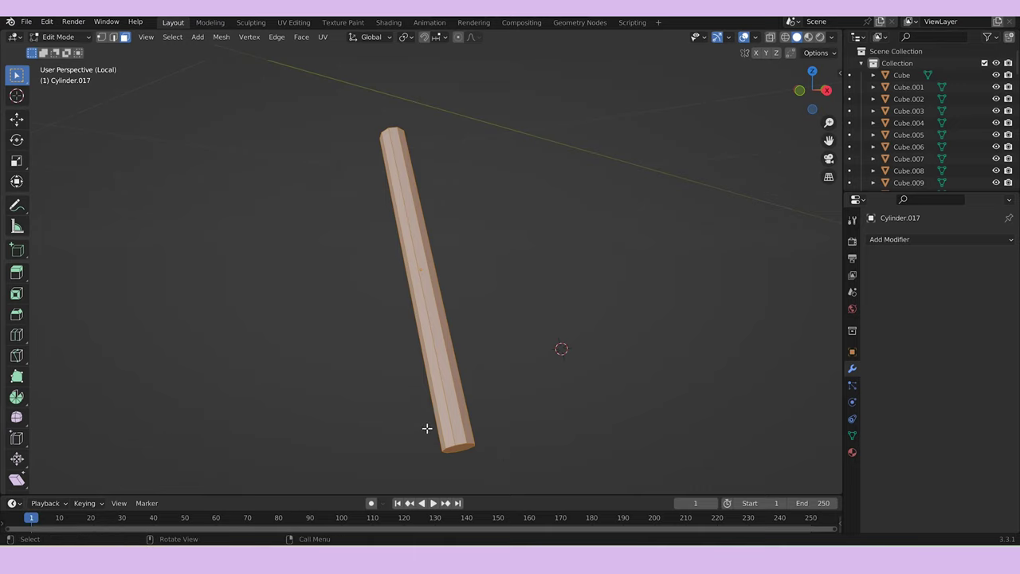
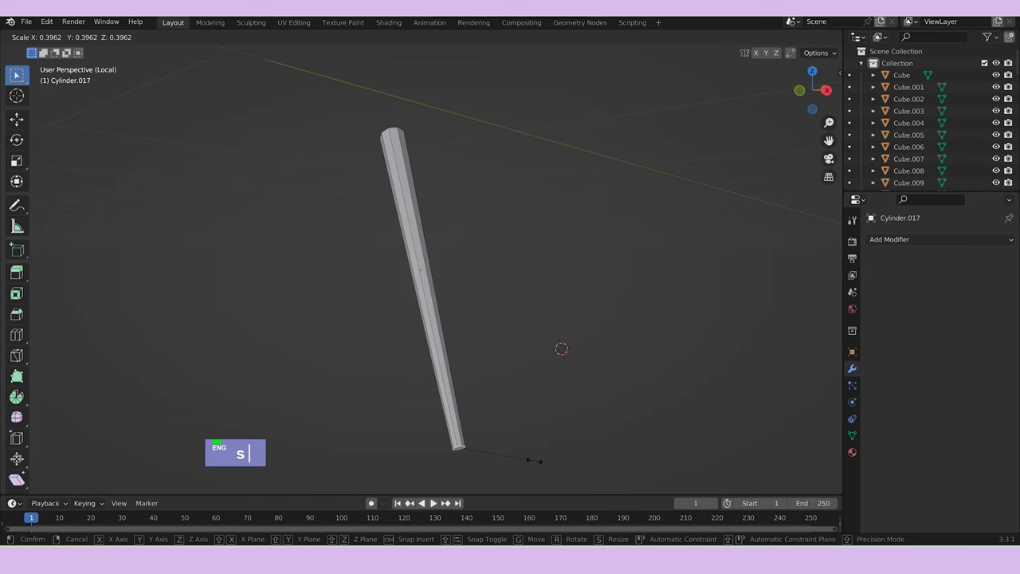
scroll(down, 3)
text(s/)
scroll(down, 3)
text(s/)
key(Tab)
middle_click(567, 265)
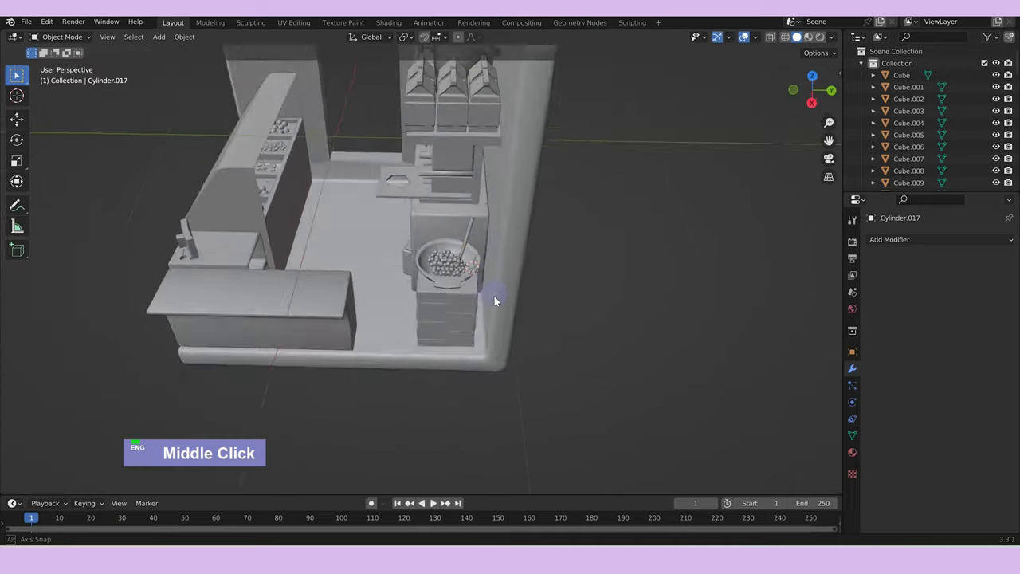
text(rz)
double_click(594, 323)
Duplicate a second straw, rotate it on Z and Y and raise it across the bowl's rim.
scroll(down, 3)
middle_click(465, 376)
scroll(up, 3)
text(drz)
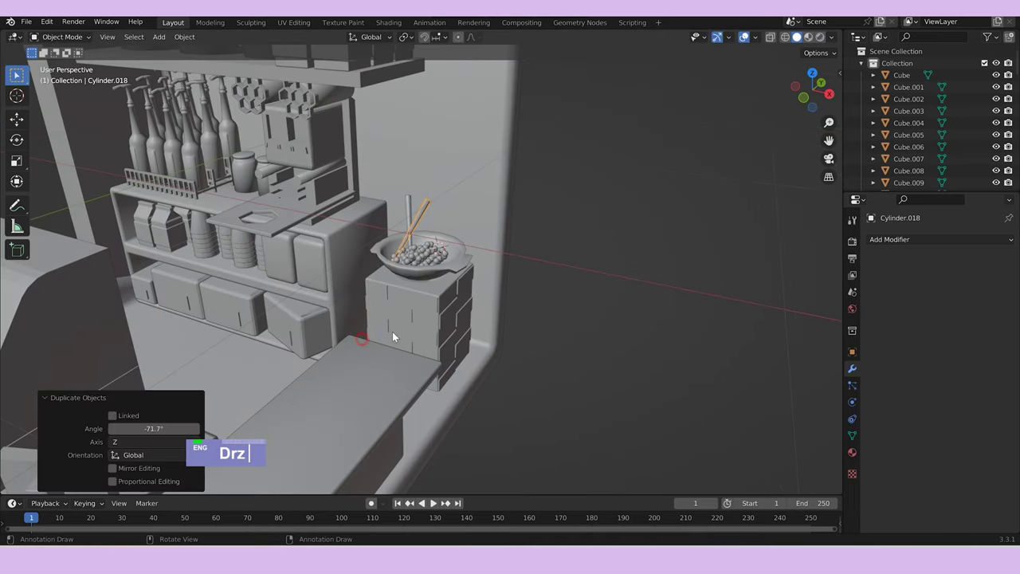
text(gz)
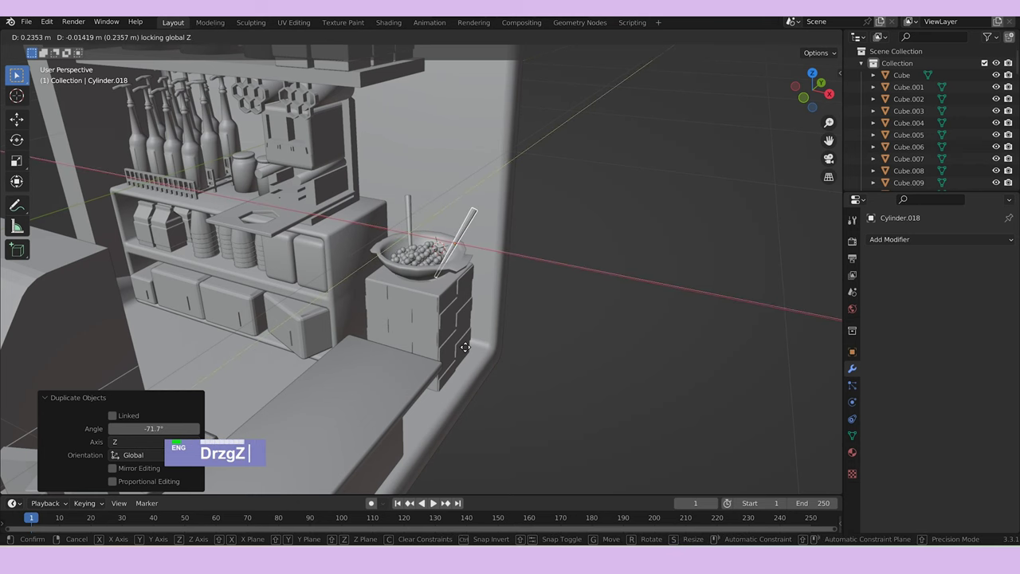
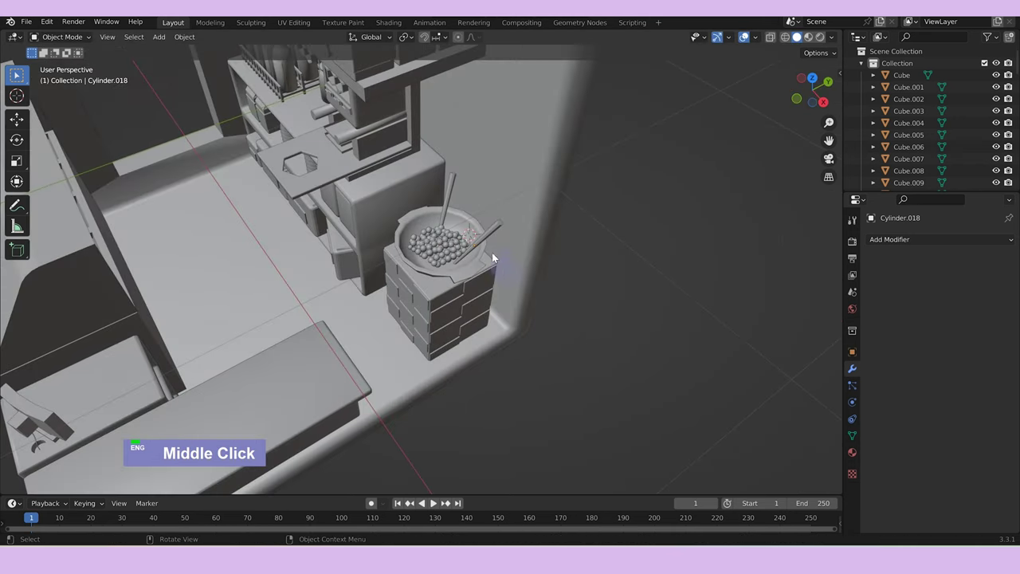
text(ry)
double_click(630, 291)
scroll(down, 3)
middle_click(611, 348)
scroll(down, 3)
middle_click(523, 344)
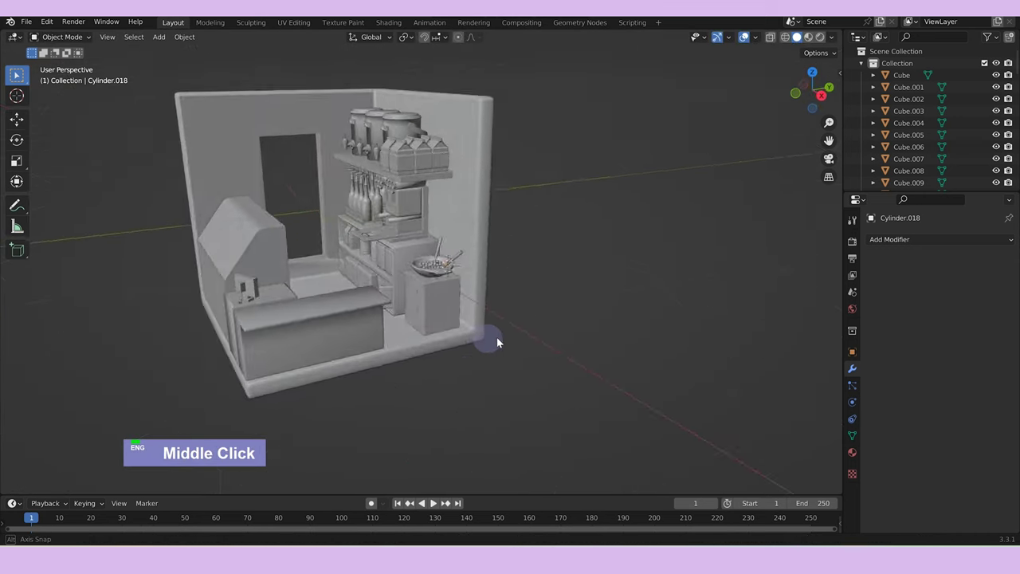
Add a capsule-shaped round cube, isolate it in local view and slide an edge loop toward its top.
key(a)
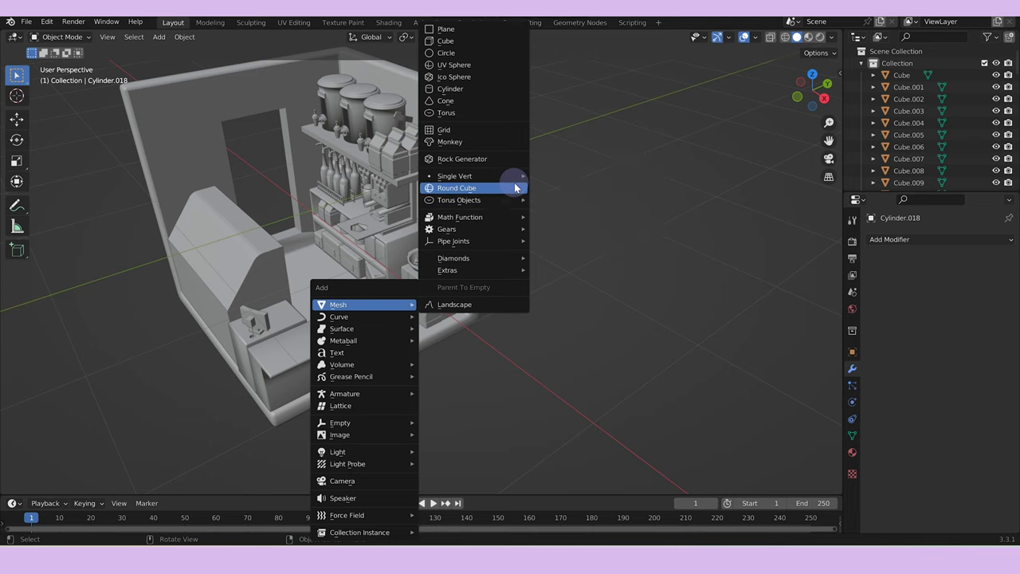
scroll(down, 3)
key(/)
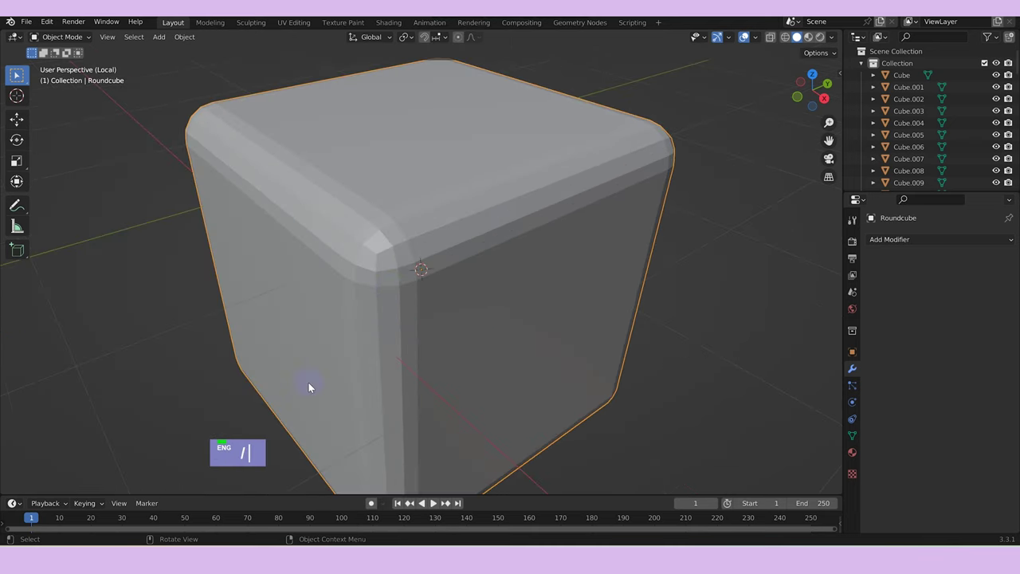
text(/|)
key(/)
text(/|)
scroll(down, 3)
text(/||)
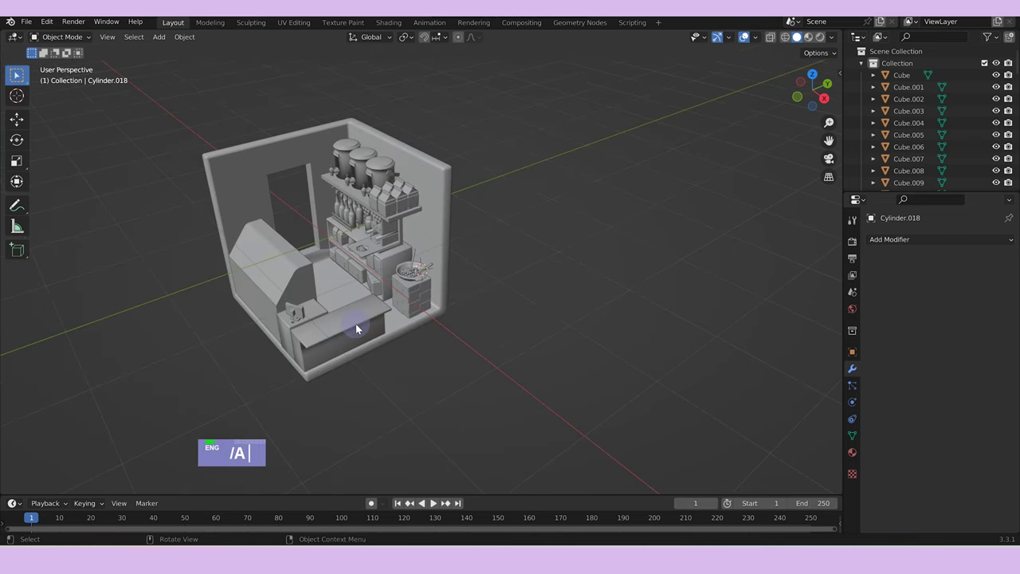
text(a)
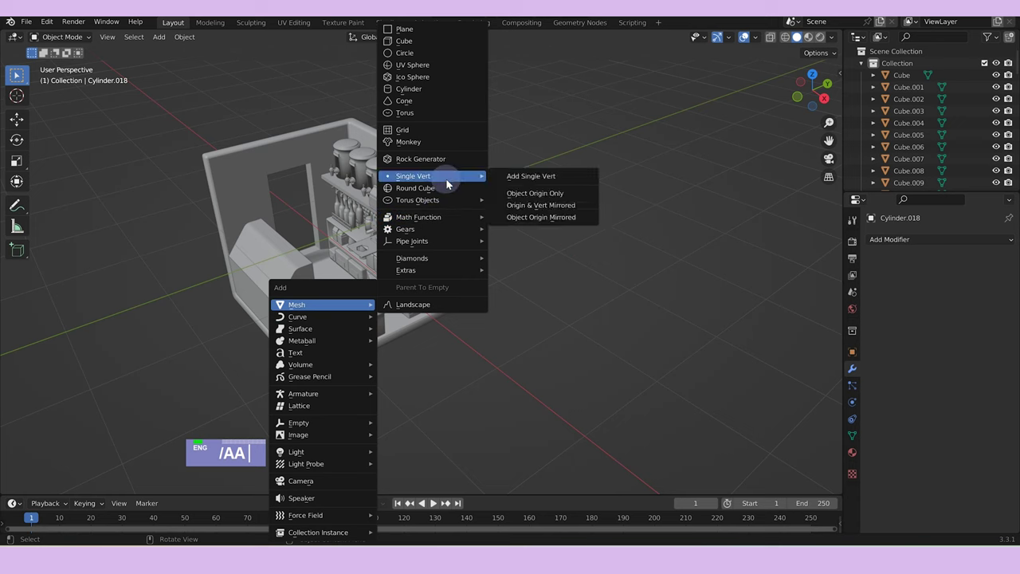
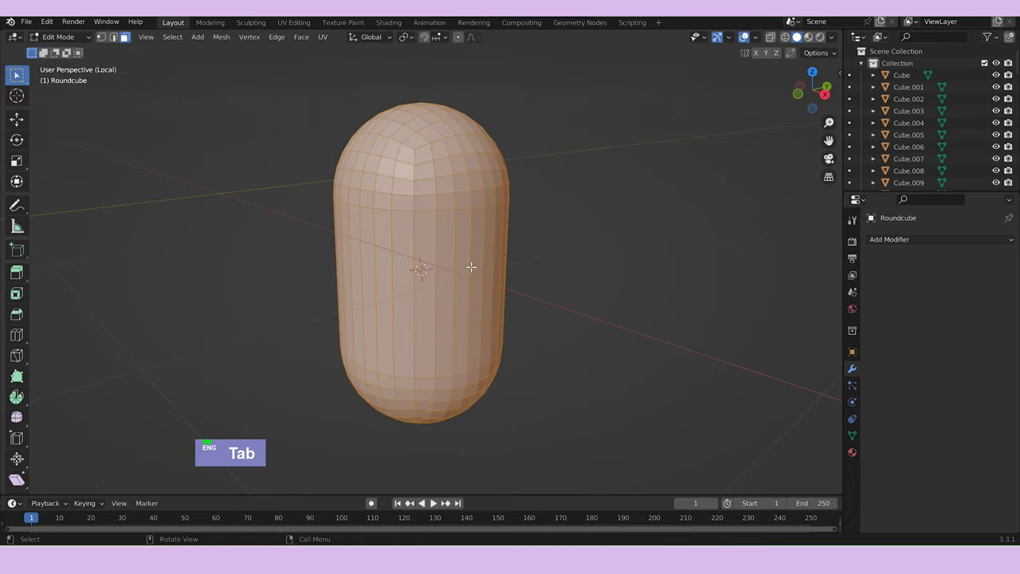
Separate the capsule's top half into its own domed lid object in side view.
key(ctrl+r)
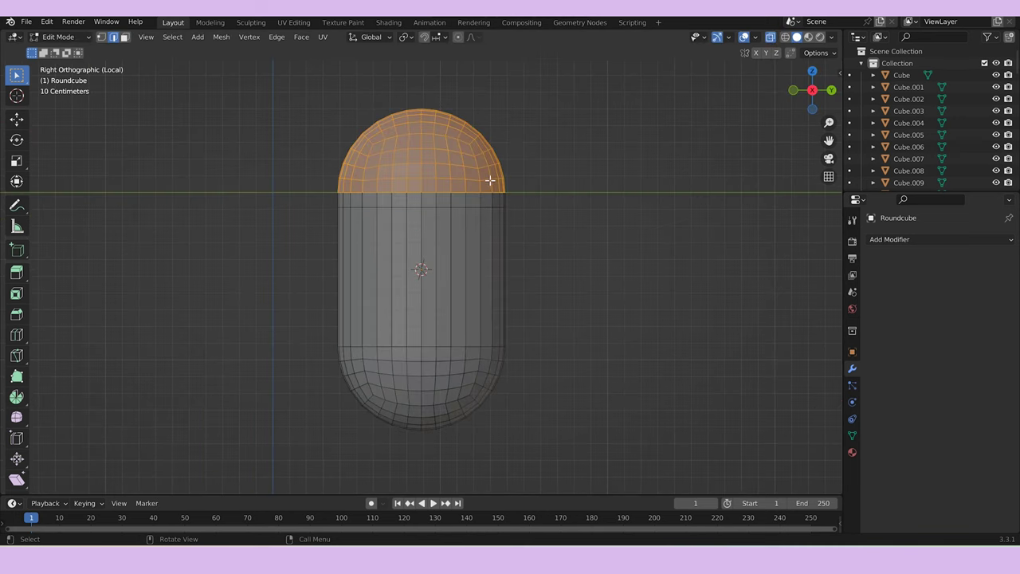
text(p)
key(Tab)
double_click(438, 177)
middle_click(564, 327)
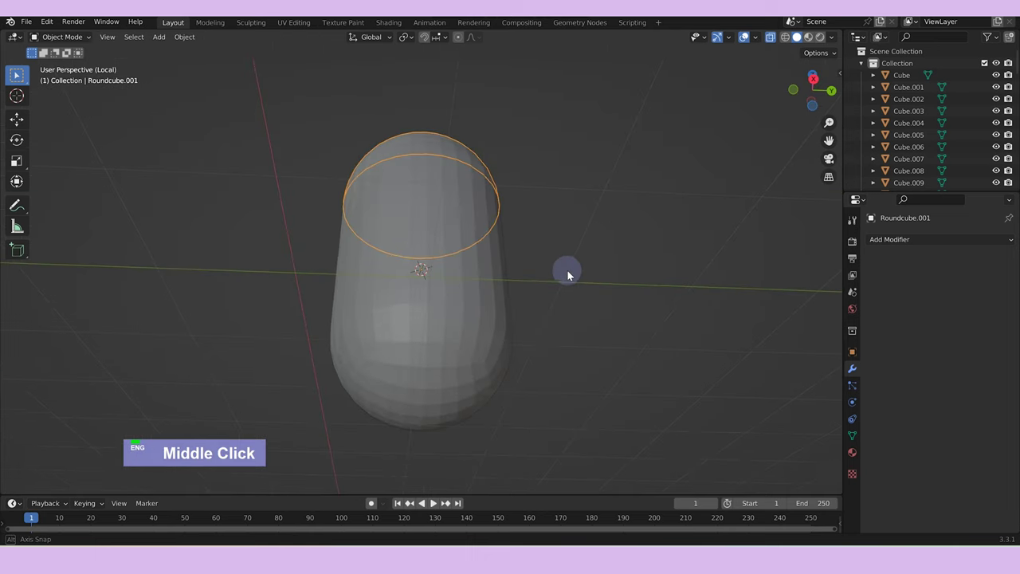
key(Tab)
key(Tab)
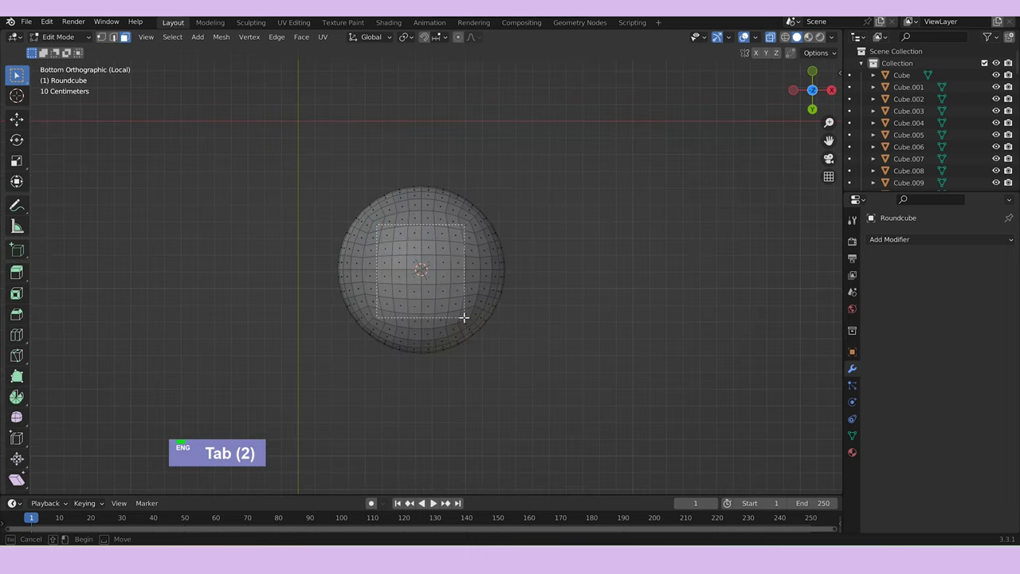
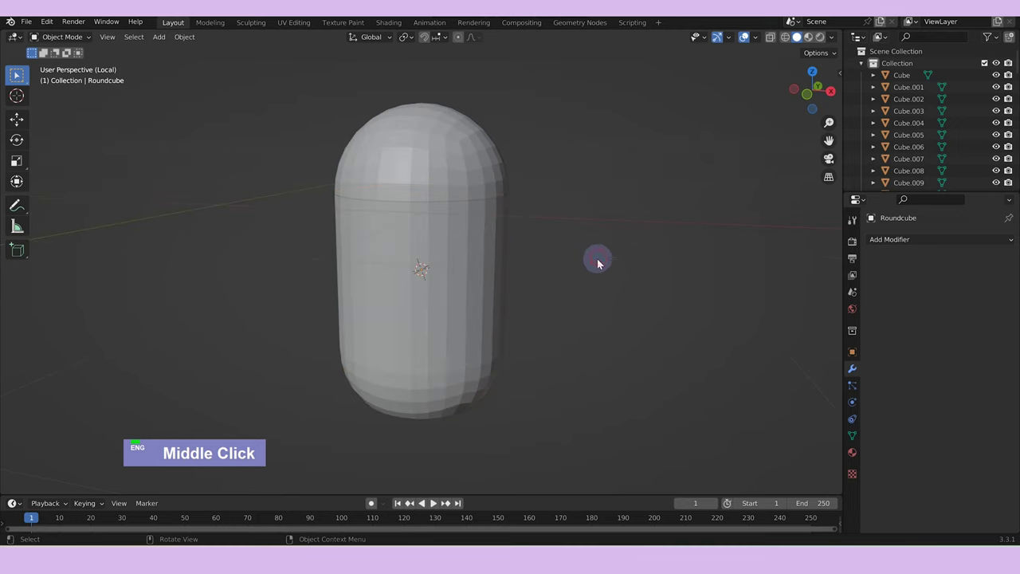
Lift the separated lid up along Z above the open jar body.
scroll(down, 3)
middle_click(563, 284)
text(gz)
double_click(626, 325)
middle_click(518, 266)
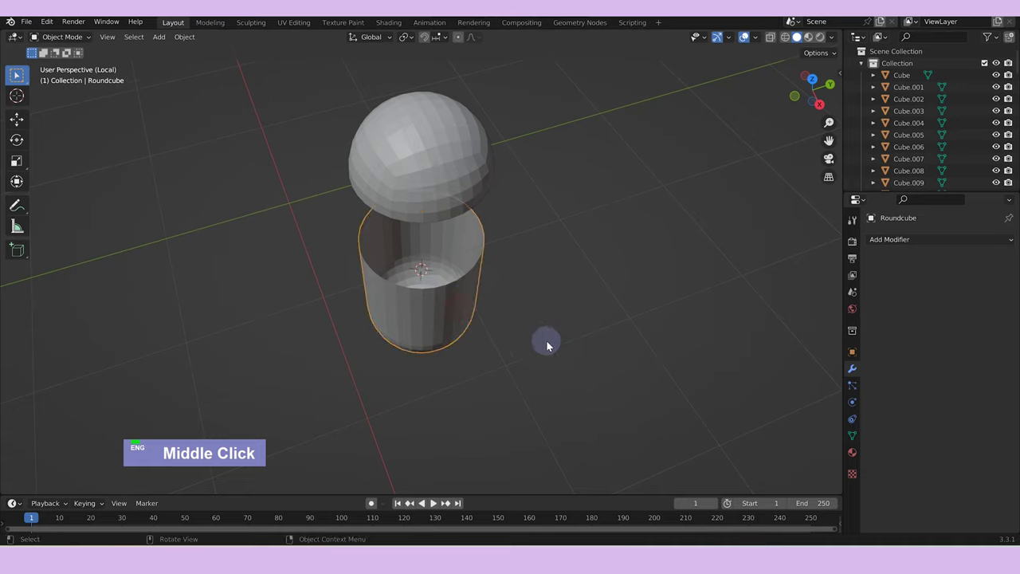
Duplicate the jar body as Roundcube.002 at the same spot and start editing its edges.
text(dgy)
text(||)
click(686, 307)
key(Tab)
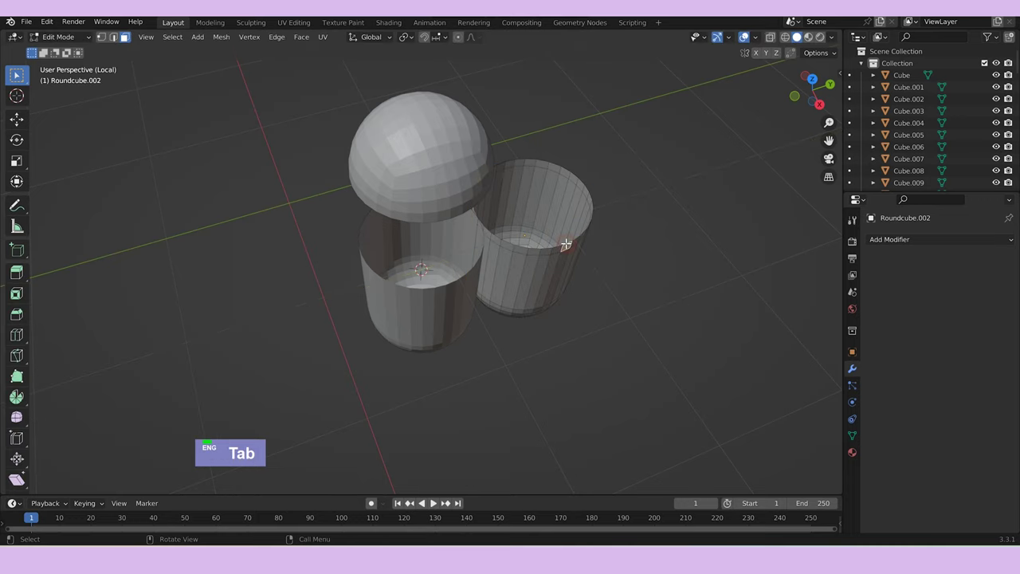
key(2)
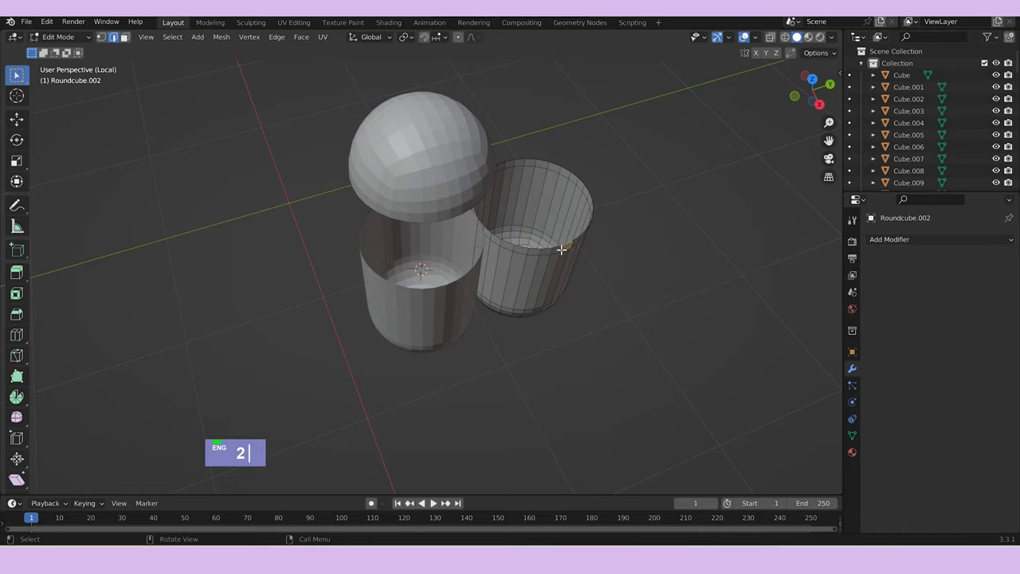
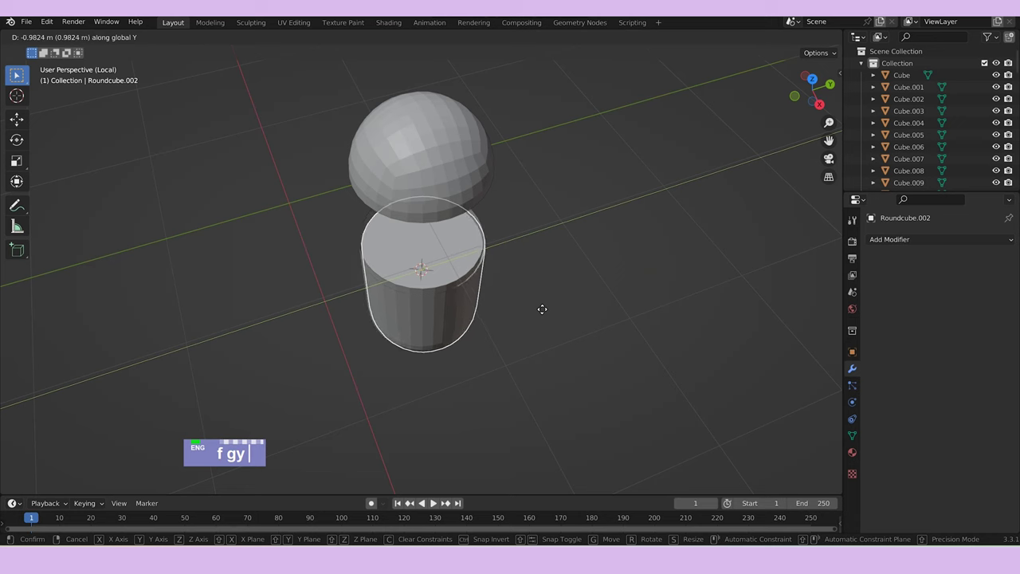
Shrink the duplicate body and nudge it on Y and Z to sit inside the outer cup.
text(s)
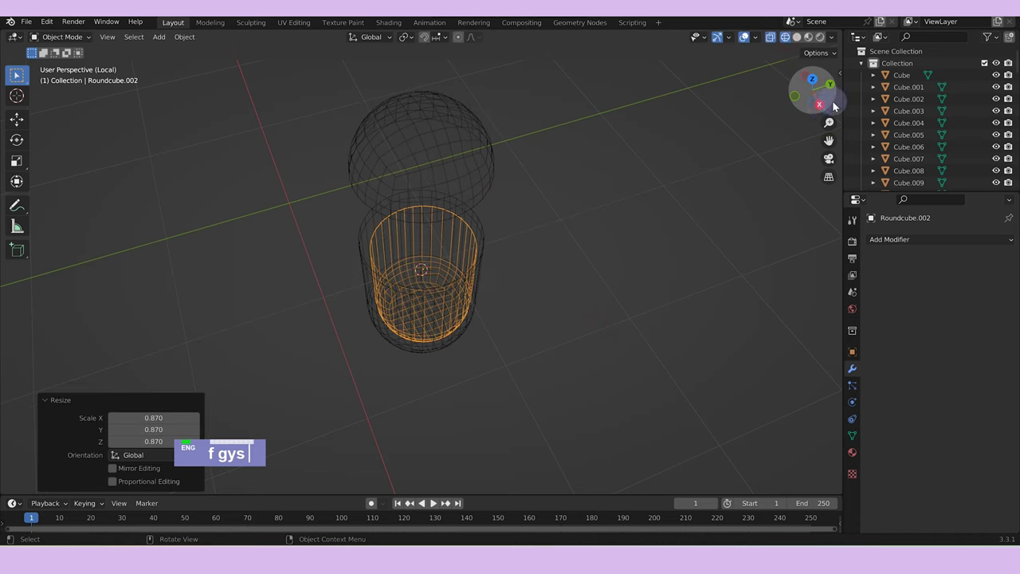
text(s)
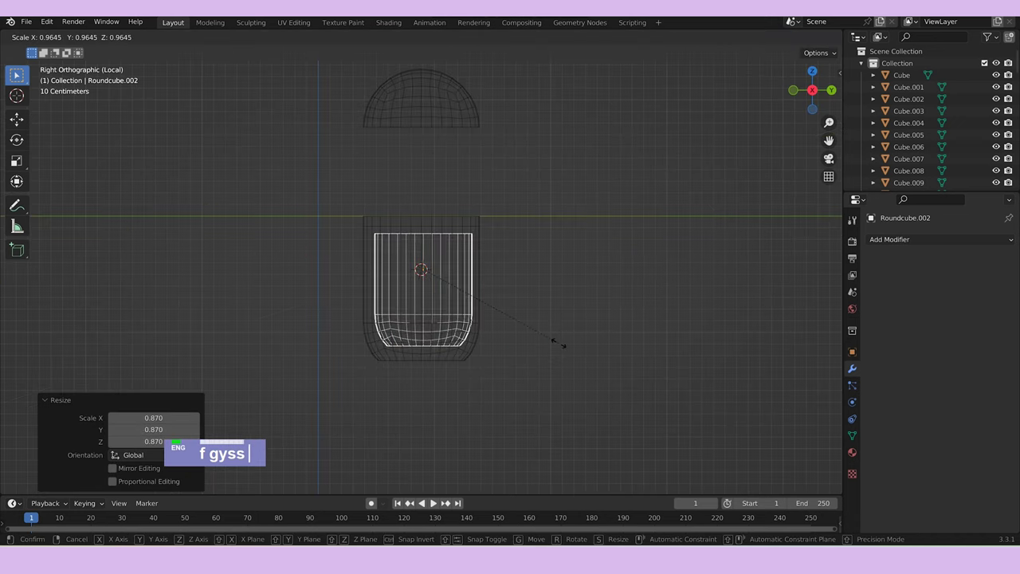
scroll(up, 3)
text(f gyssgz)
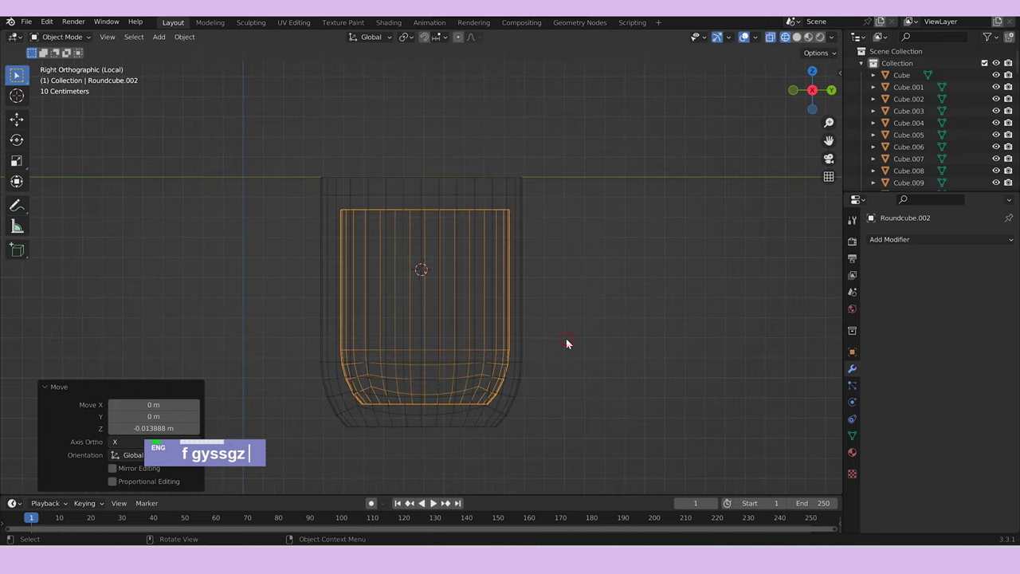
text(gy)
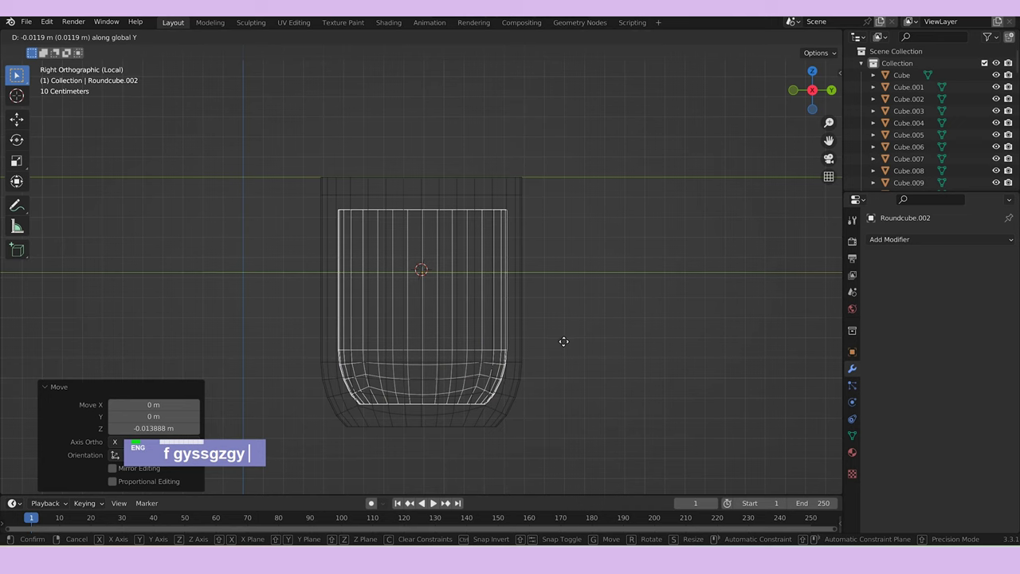
scroll(down, 3)
text(f gyssgzgy)
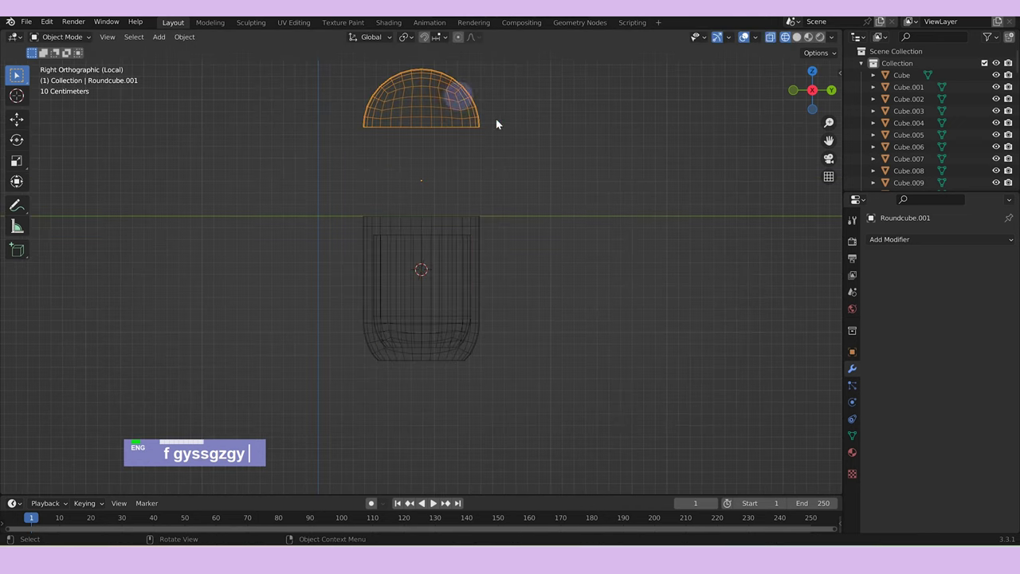
Select the lid's bottom edge loop and extrude it into a rim band.
middle_click(536, 150)
key(Tab)
middle_click(478, 142)
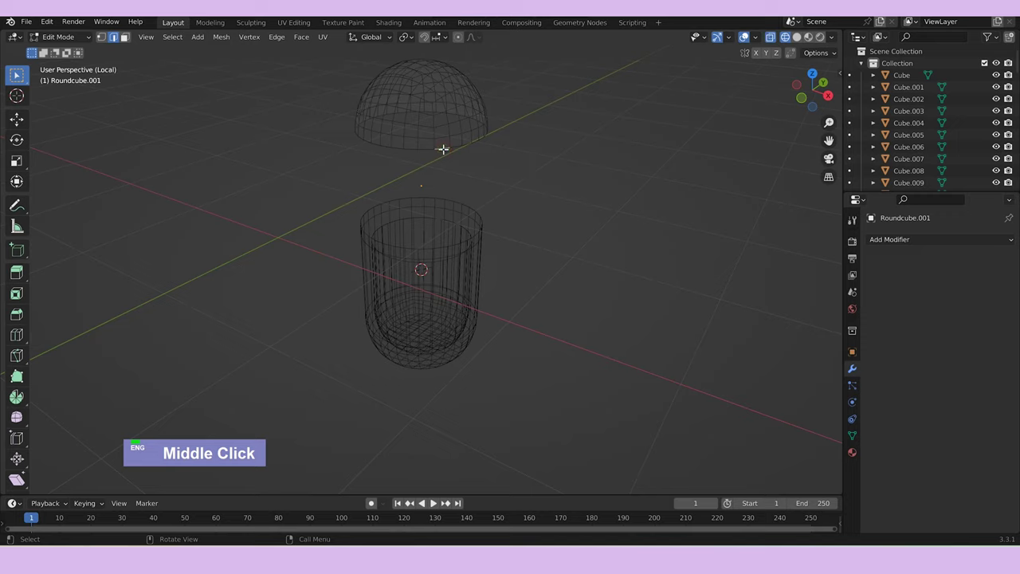
click(448, 145)
text(e)
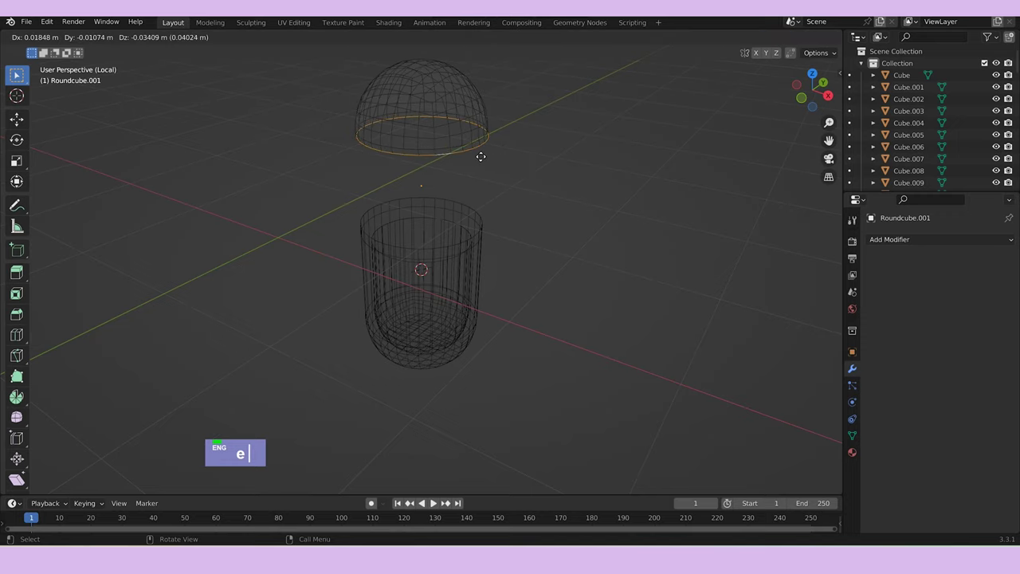
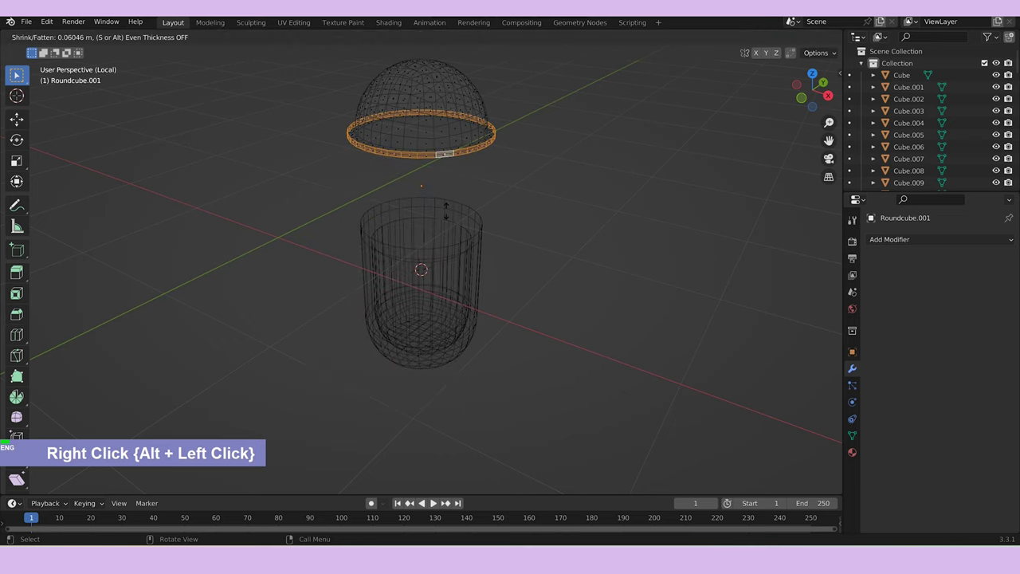
Finish the lid's thickened bottom rim, check it from the side and bring up the add menu.
key(Tab)
middle_click(618, 282)
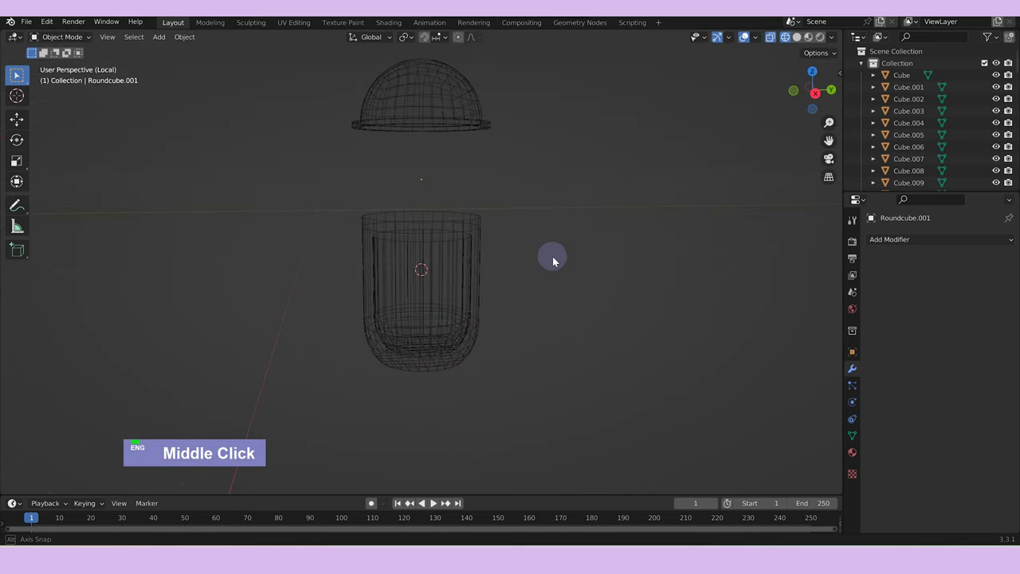
key(Tab)
key(Tab)
middle_click(583, 277)
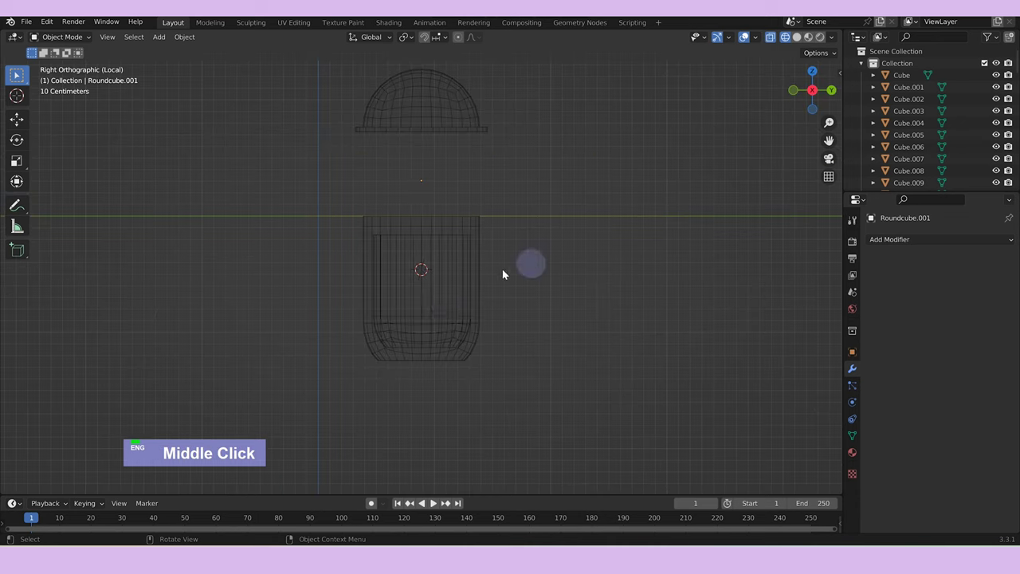
right_click(449, 307)
key(a)
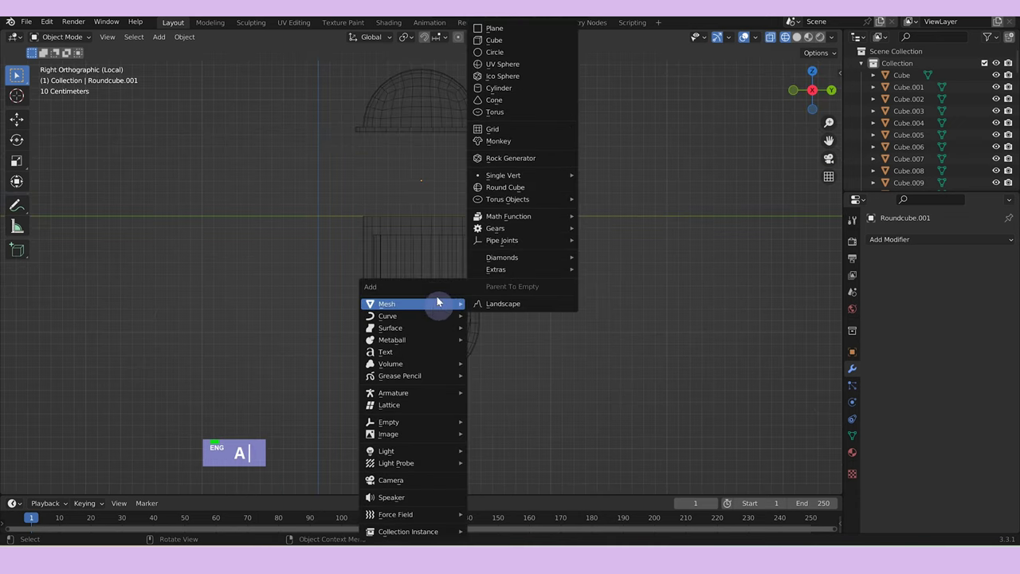
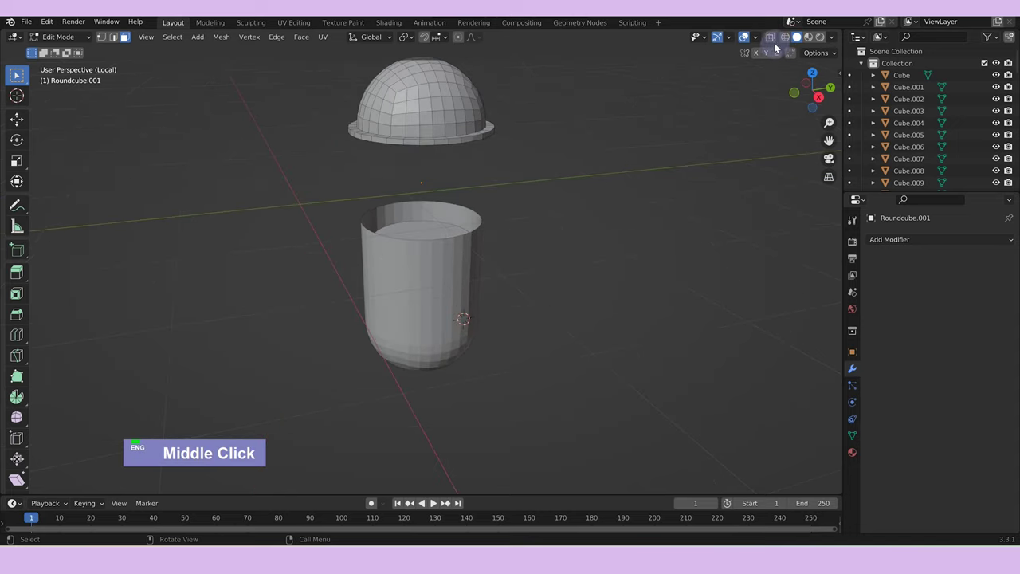
Move the inner cup Roundcube.002 sideways on Y to stand beside the lidded jar.
key(Tab)
text(gy)
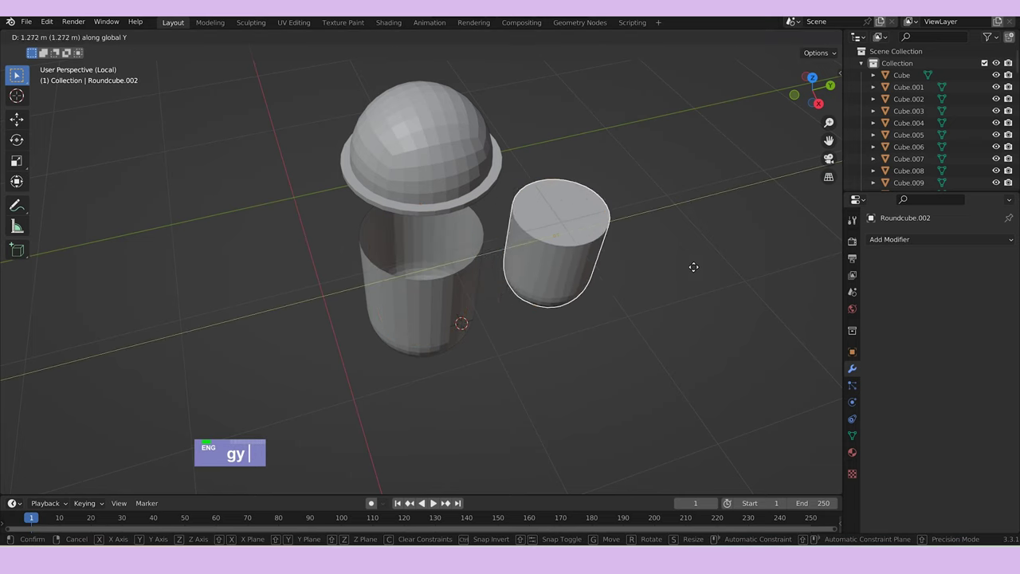
middle_click(675, 282)
text(a)
right_click(586, 241)
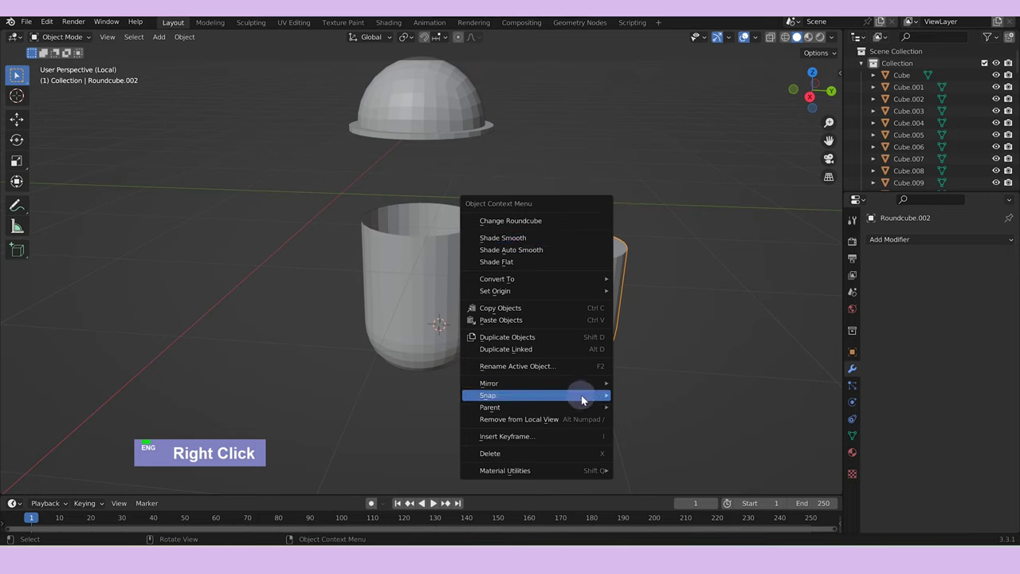
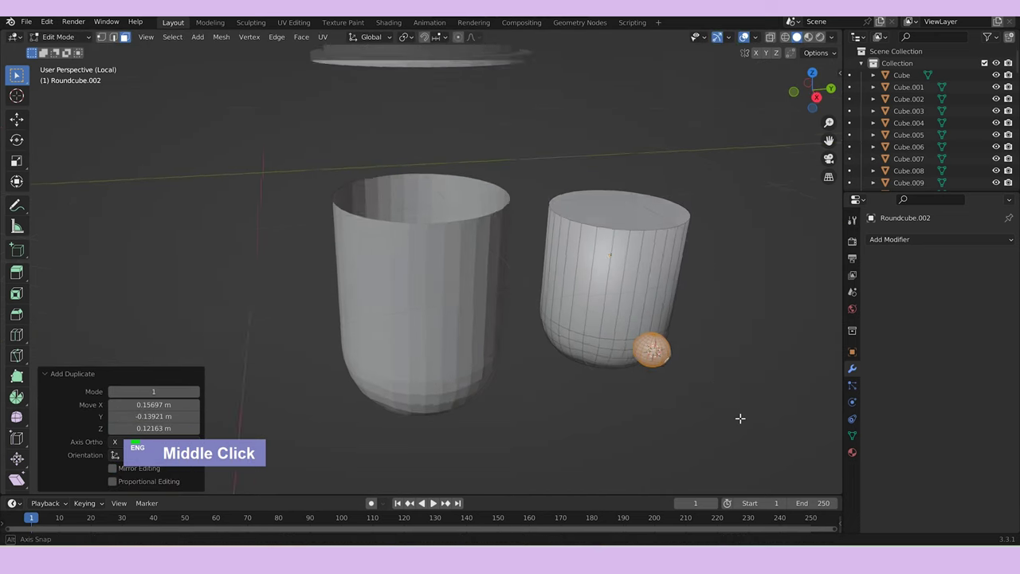
Duplicate the small pearl sphere repeatedly and place the copies in a ring around the cup's base.
text(g‖)
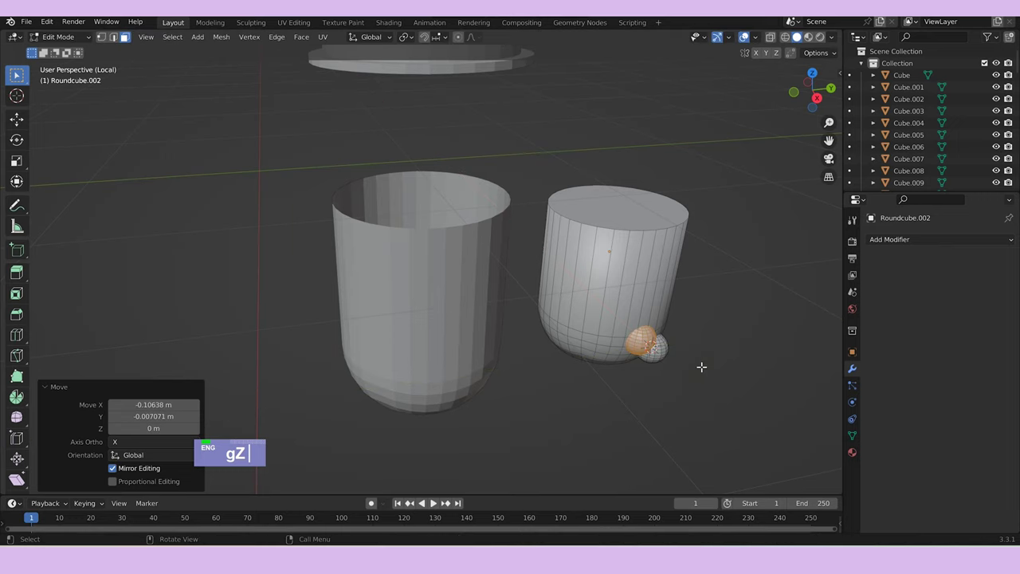
text(d)
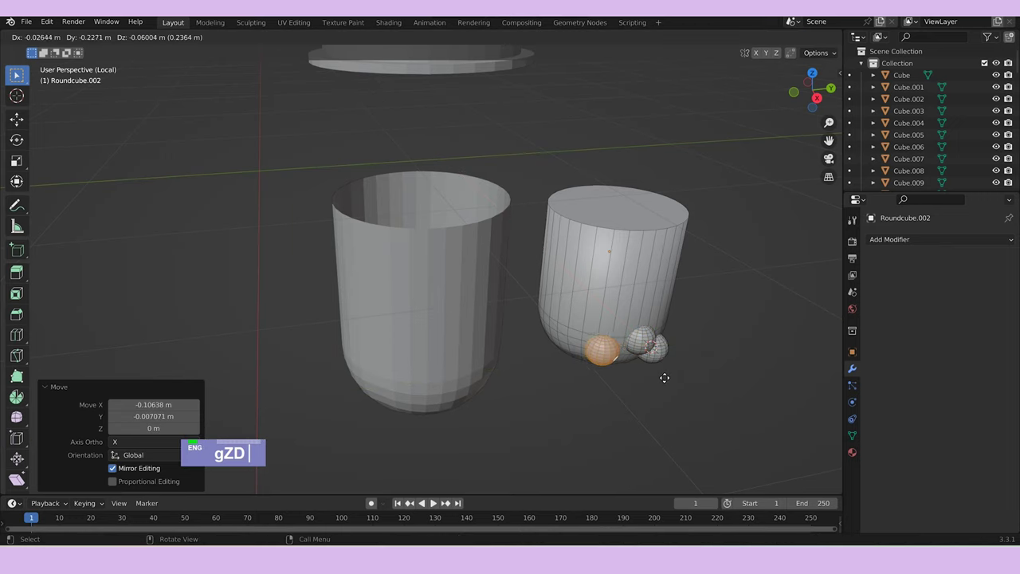
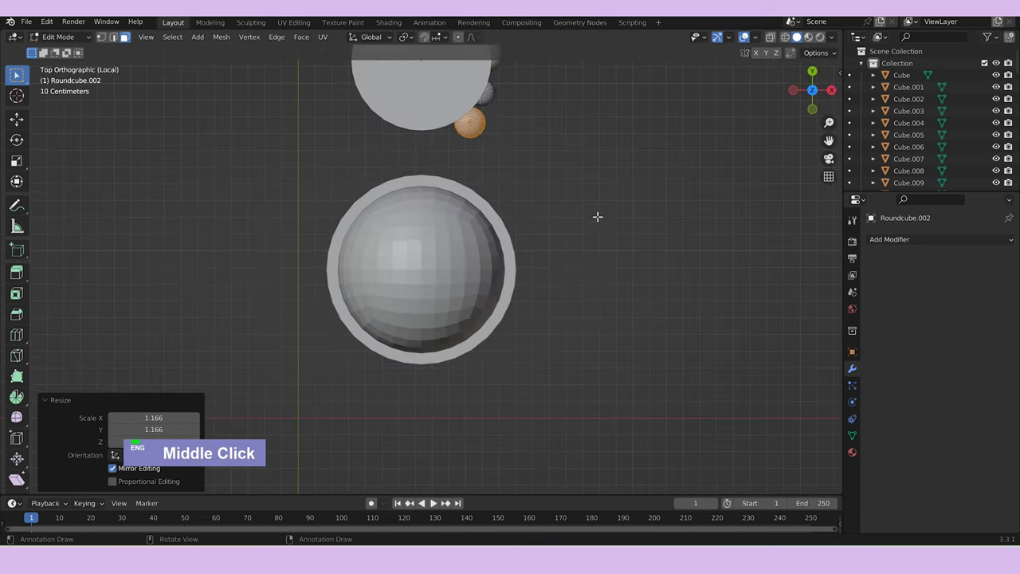
text(g)
text(z)
text(d)
text(dddd)
text(d)
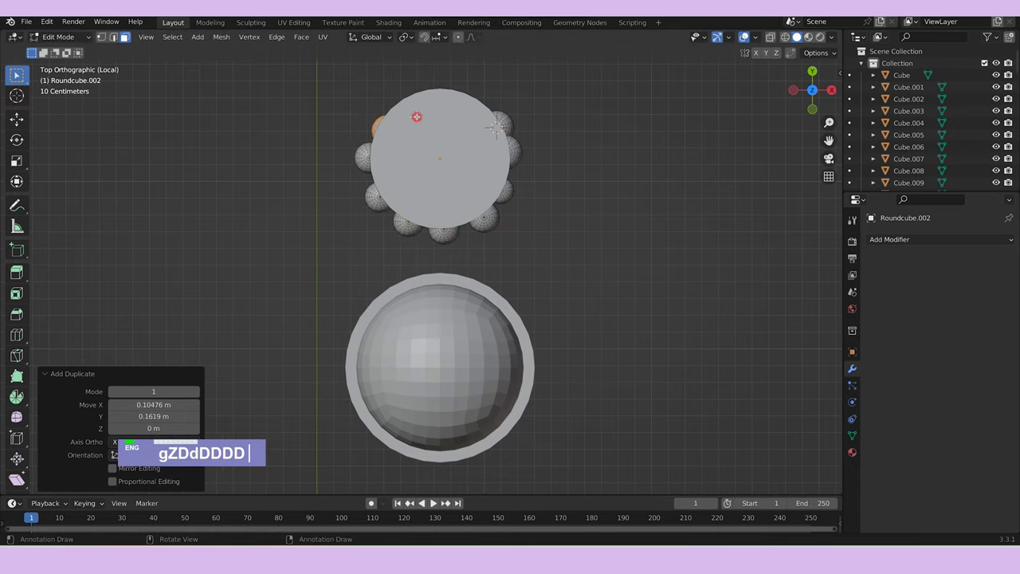
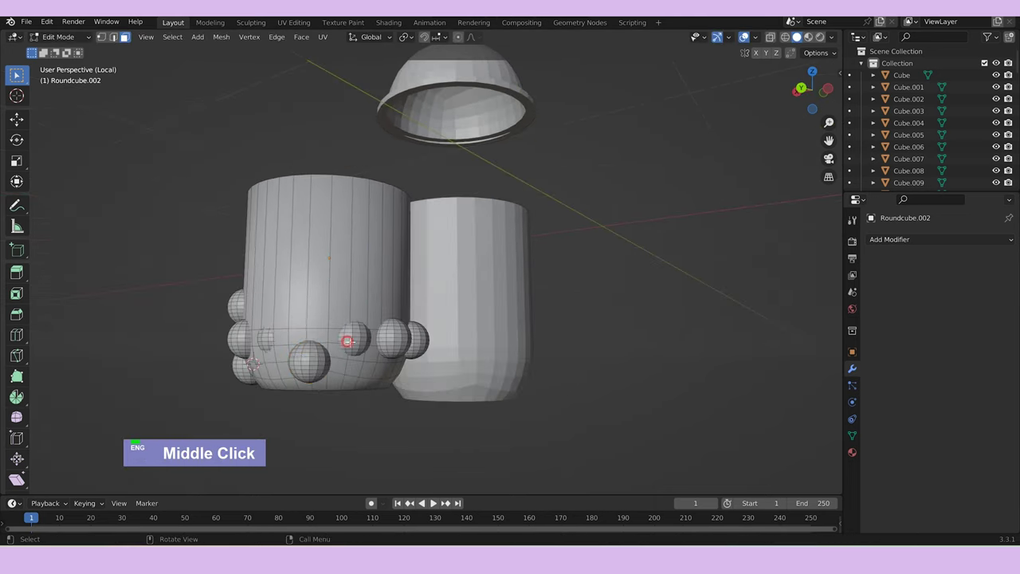
key(ctrl+l)
text(g)
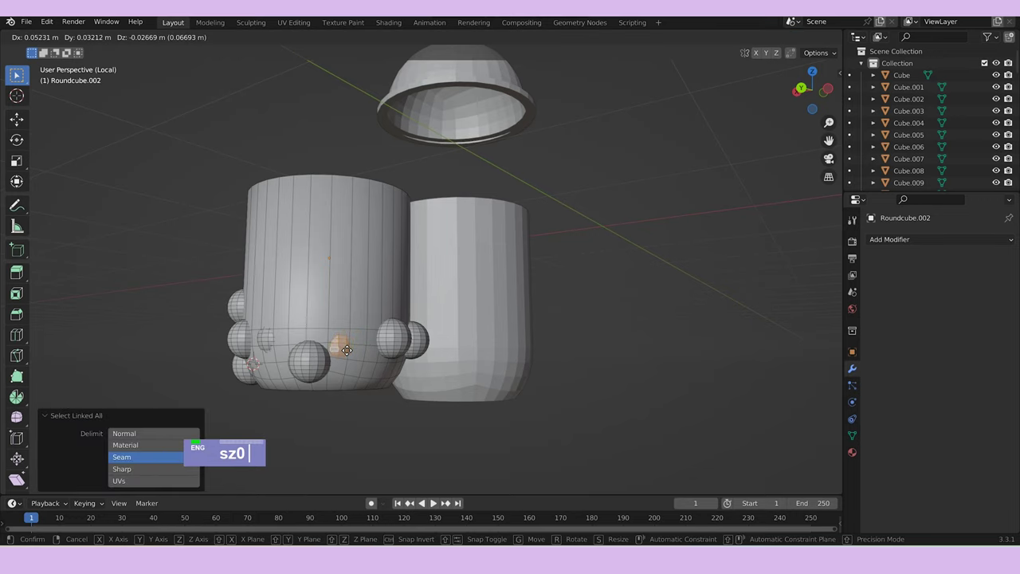
text(d)
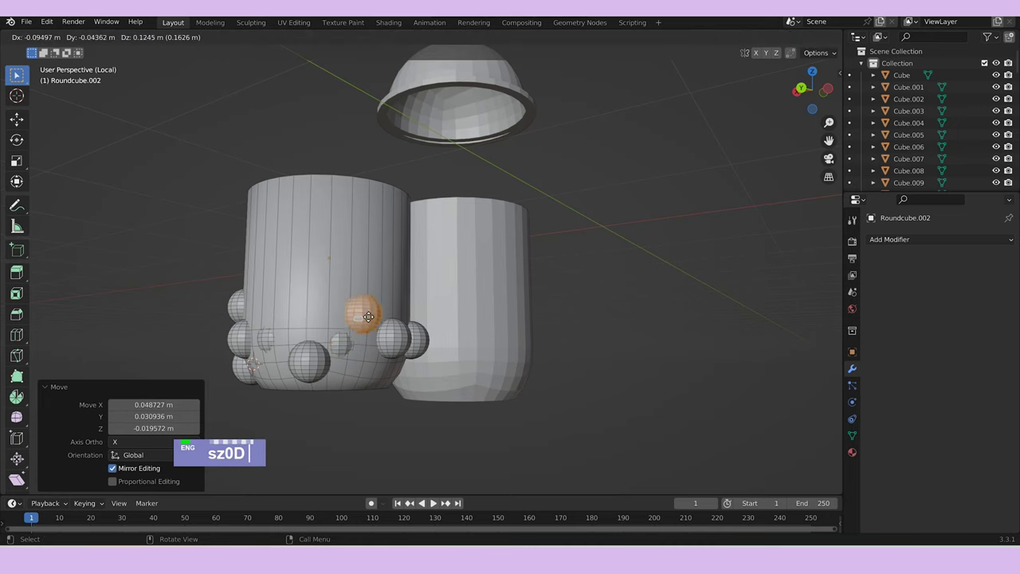
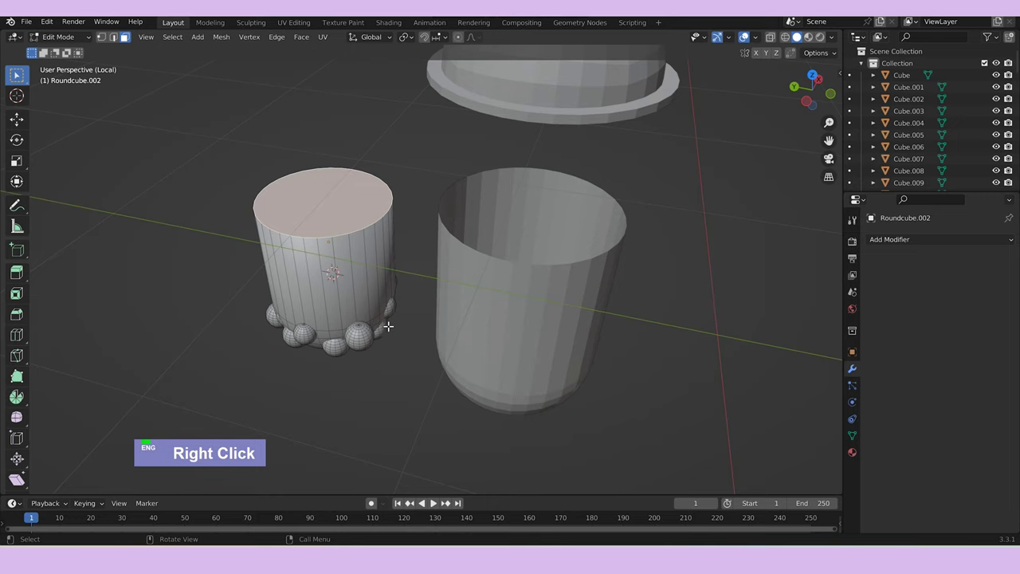
Slide the pearl-filled cylinder along Y into the cup.
key(Tab)
double_click(341, 277)
text(gy)
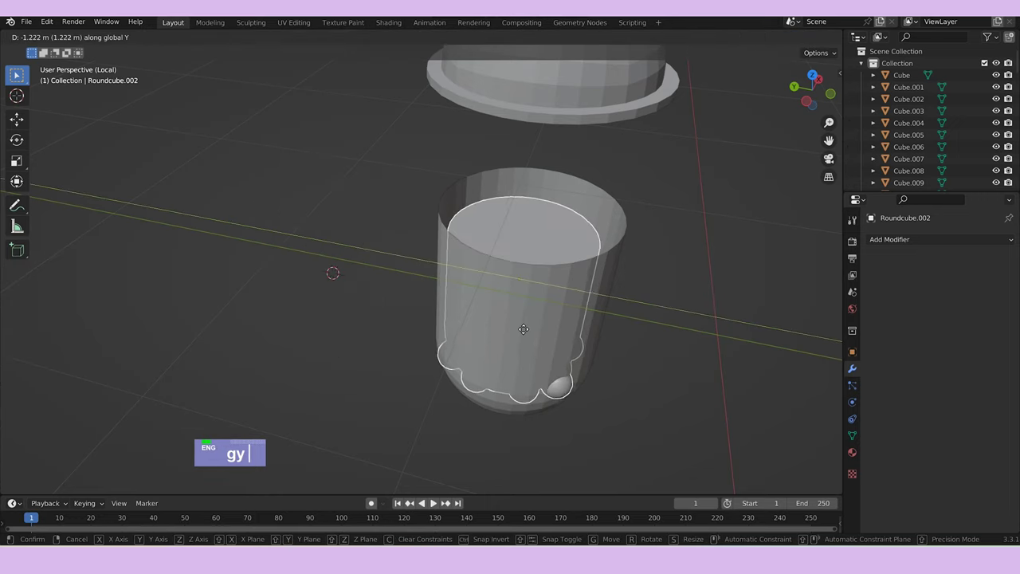
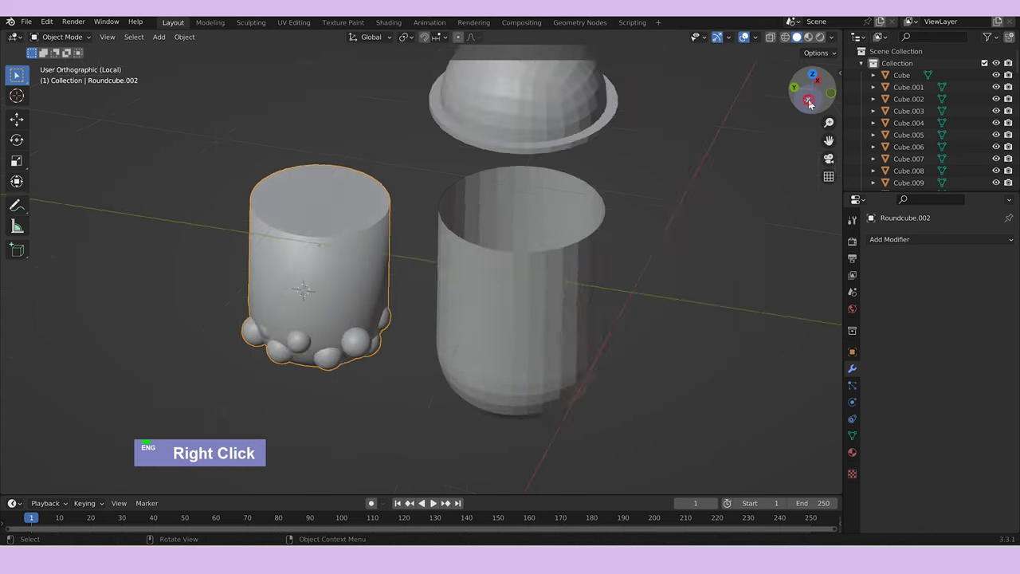
text(gy)
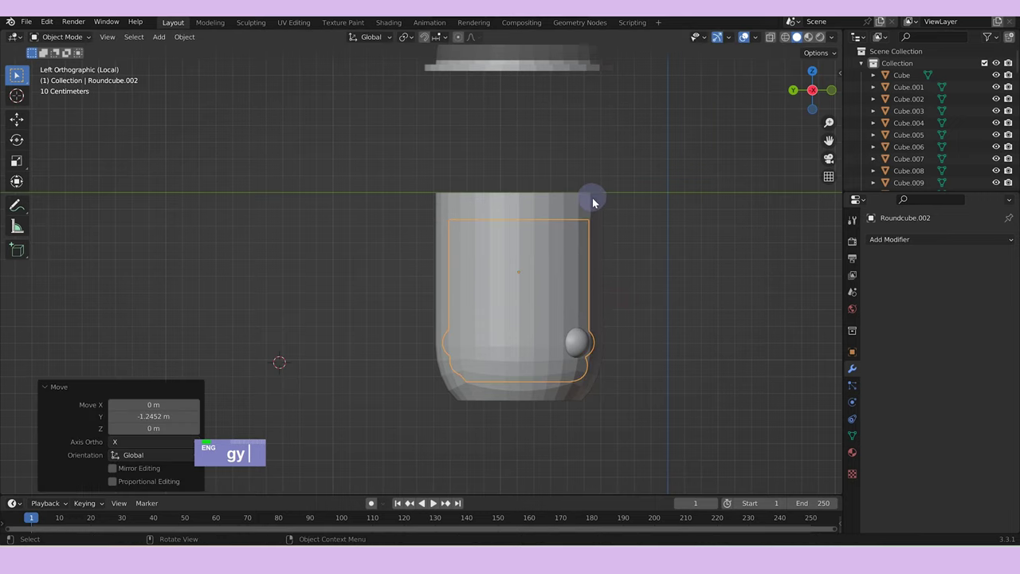
Scale the dome lid and lower it on Z to seat it on the cup.
click(570, 68)
text(s)
middle_click(676, 315)
scroll(down, 3)
middle_click(594, 322)
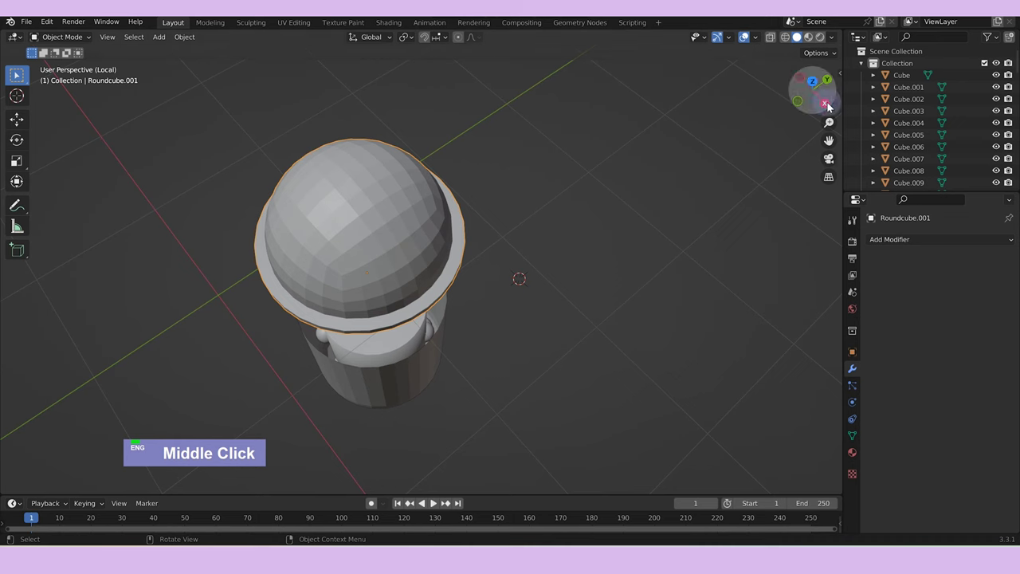
text(gz)
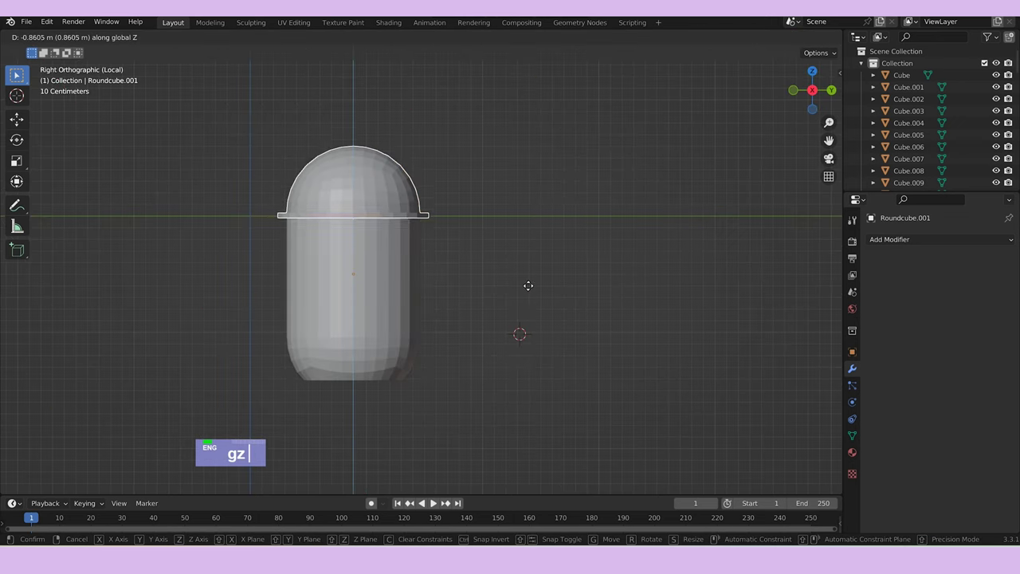
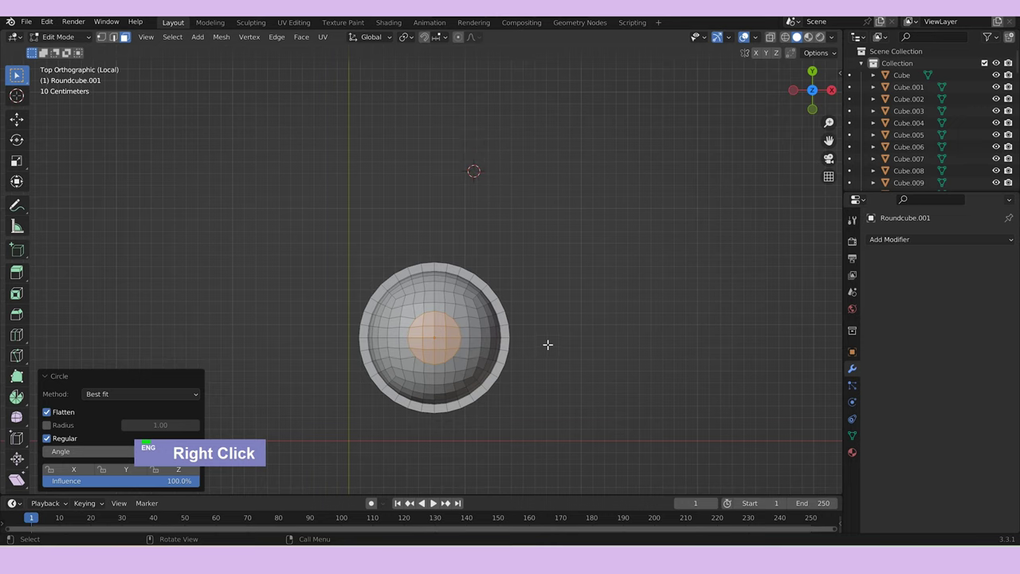
text(s)
text(x)
Cut a round straw hole in the lid's top, undoing a misstep along the way.
key(Tab)
middle_click(584, 376)
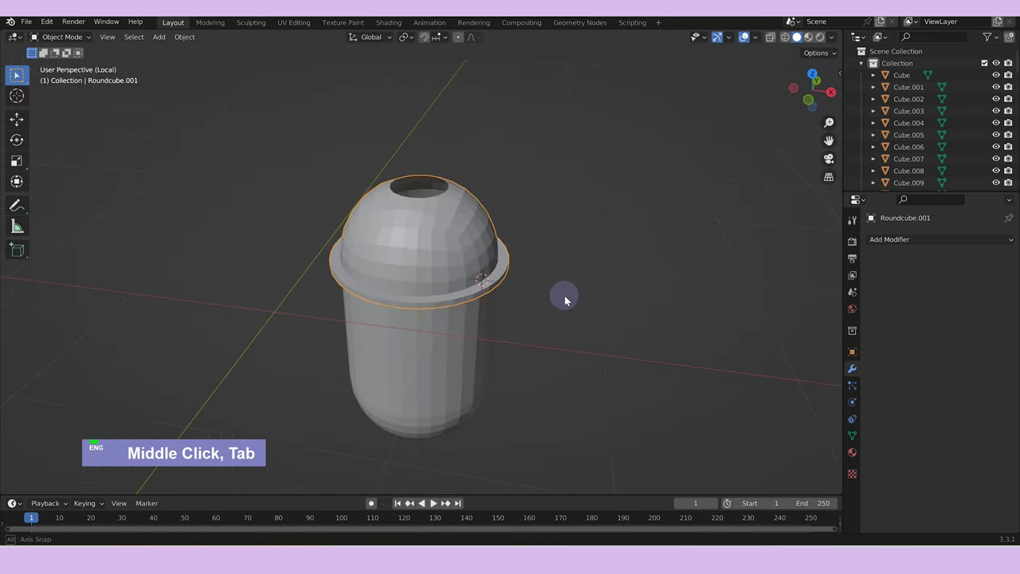
key(ctrl+z)
key(ctrl+z)
text(s)
key(Tab)
middle_click(574, 283)
Set Shade Smooth on the lid and on the cup.
right_click(342, 198)
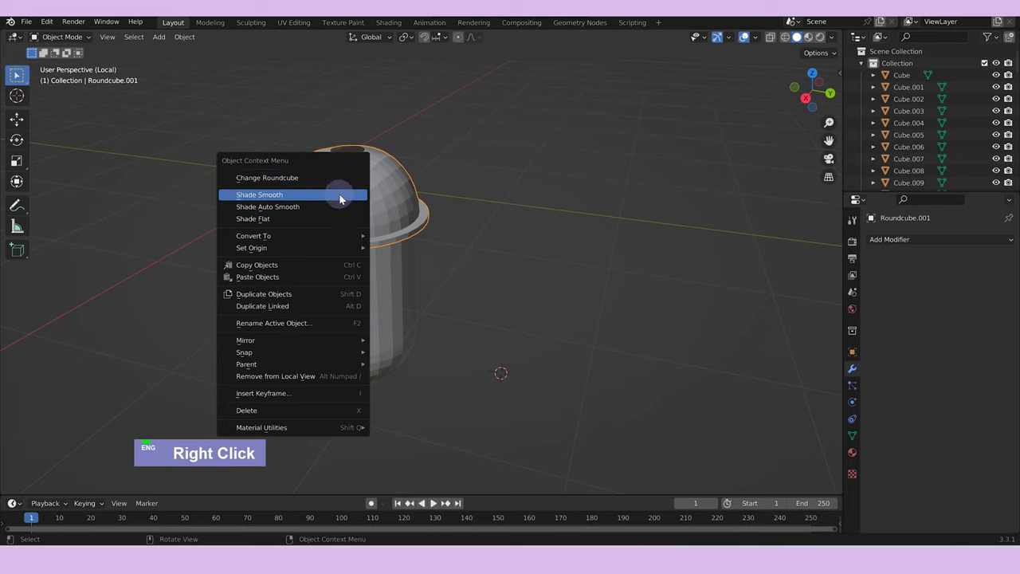
double_click(395, 287)
right_click(394, 286)
double_click(581, 366)
middle_click(578, 323)
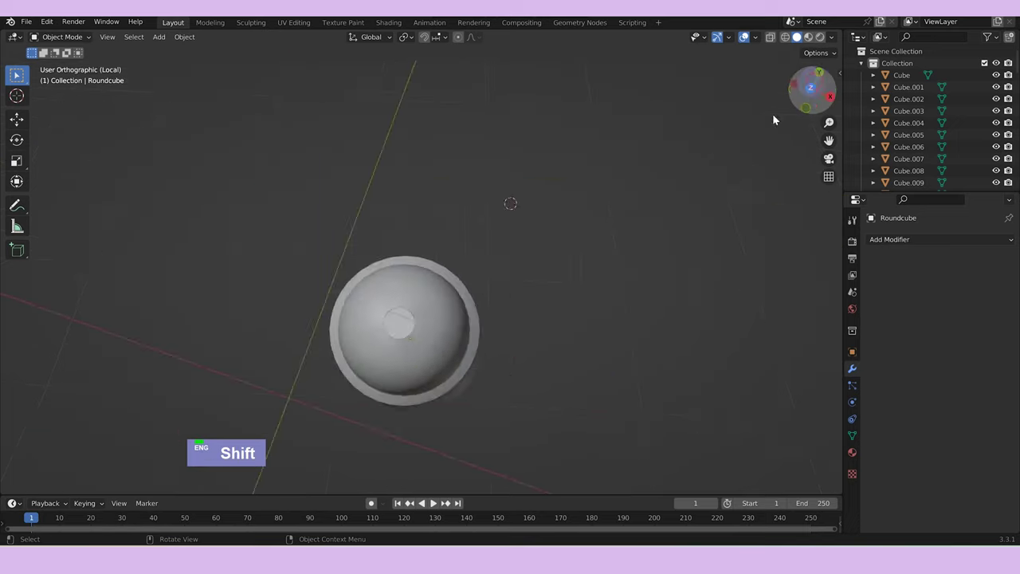
right_click(440, 338)
Add a thin cylinder straw, stretch it on Z, tilt it through the lid hole and exit local view.
key(a)
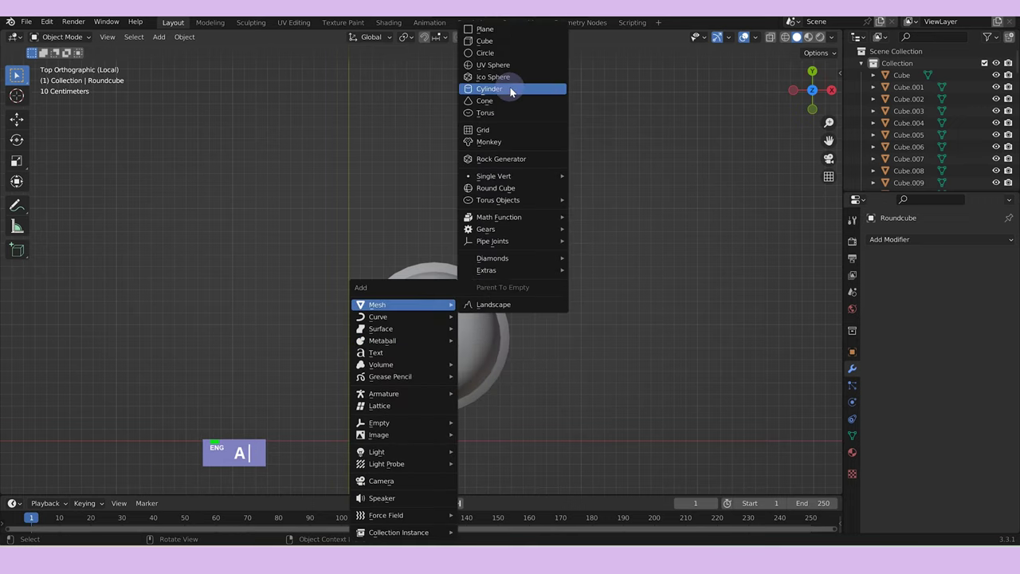
text(s)
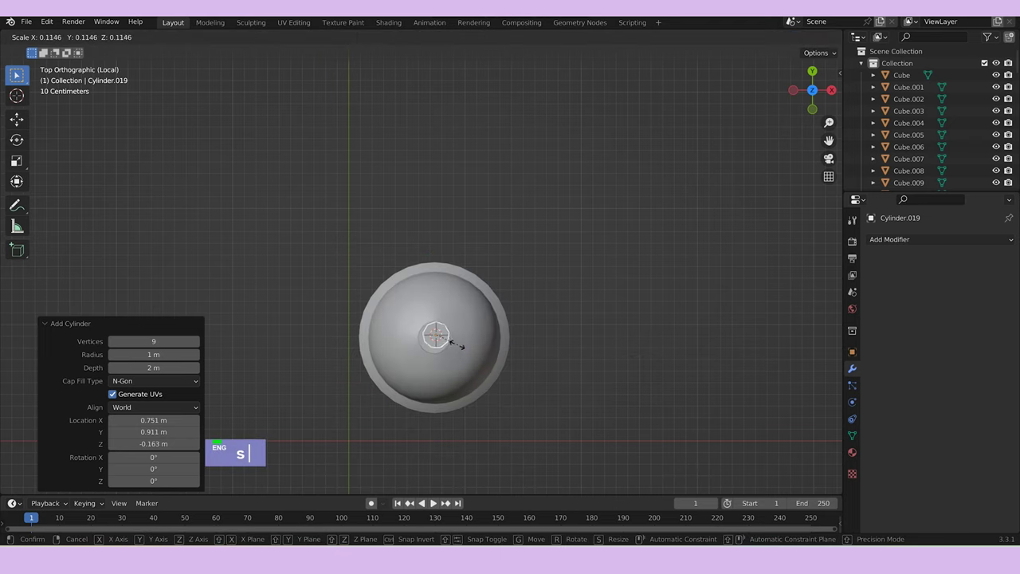
text(g)
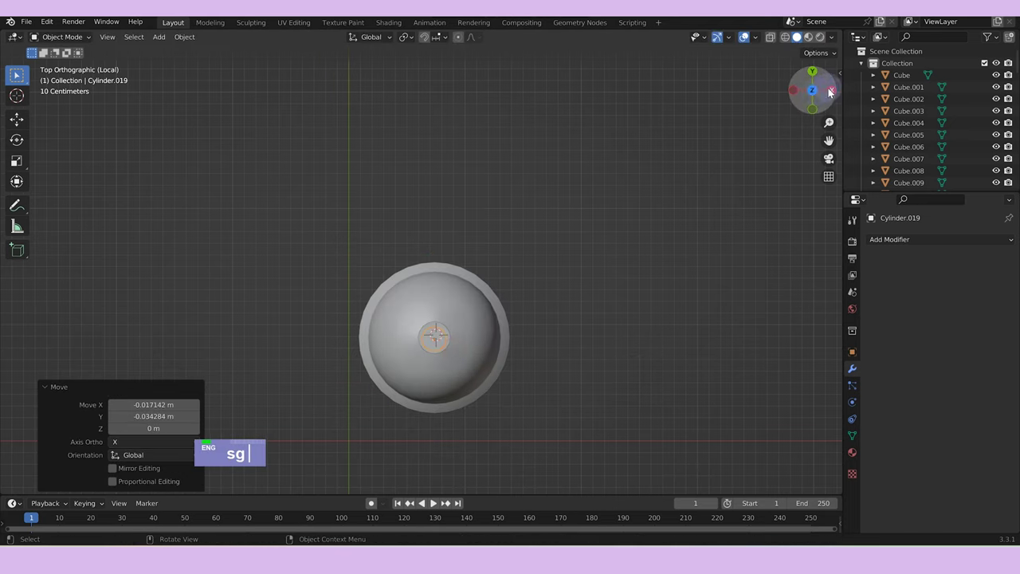
text(gsz)
text(sz)
text(ry)
text(x)
scroll(down, 3)
middle_click(478, 290)
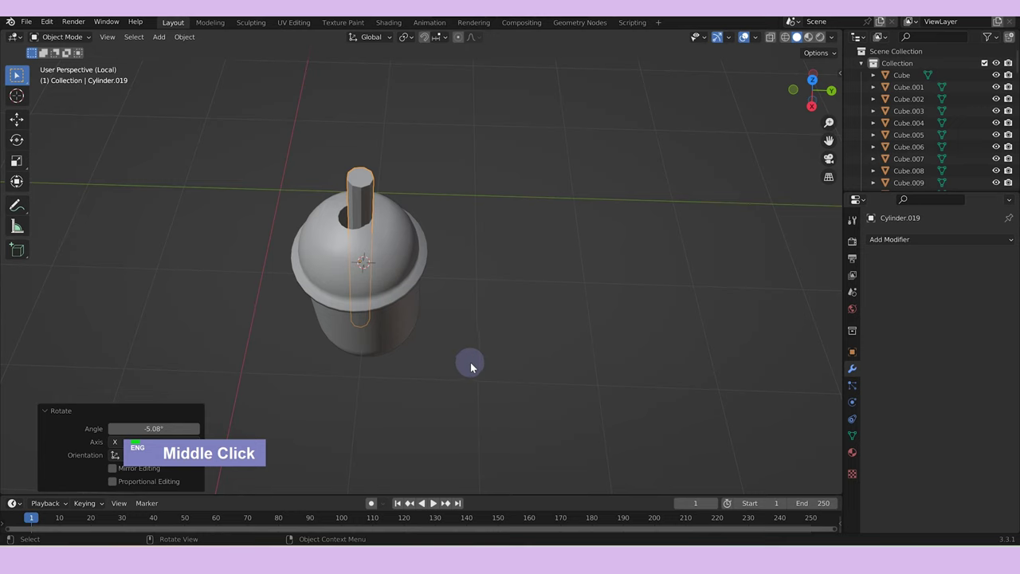
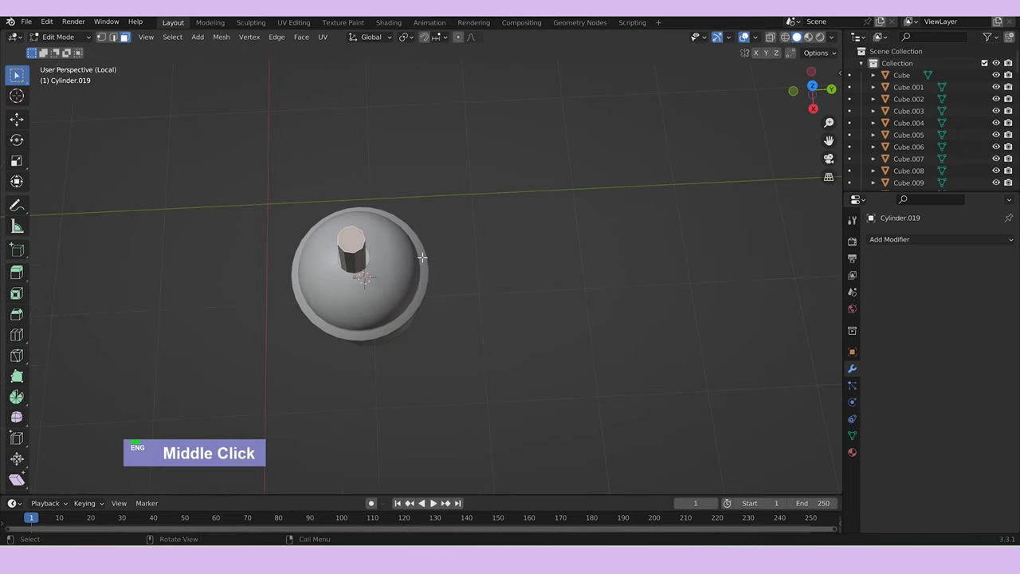
text(/)
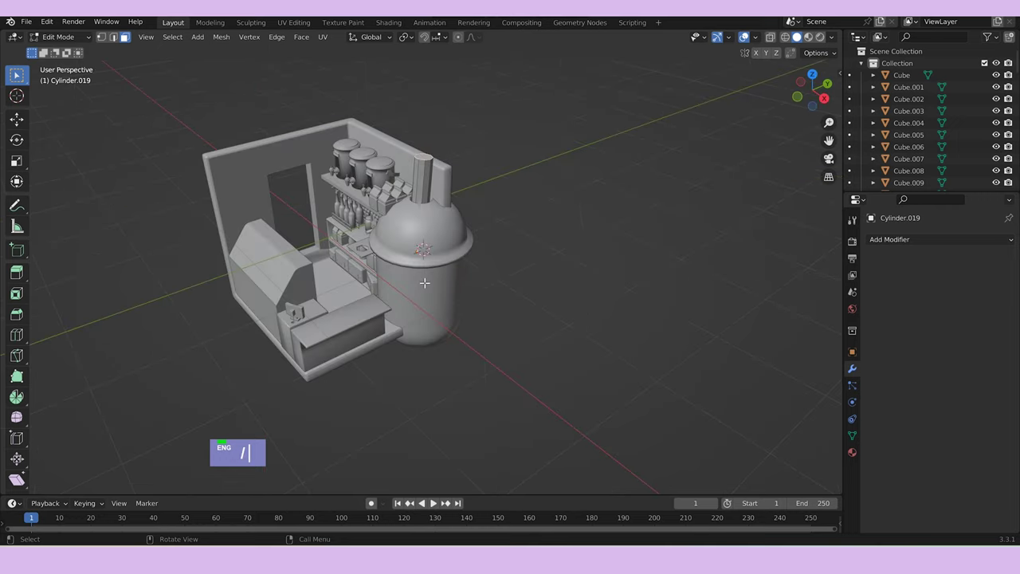
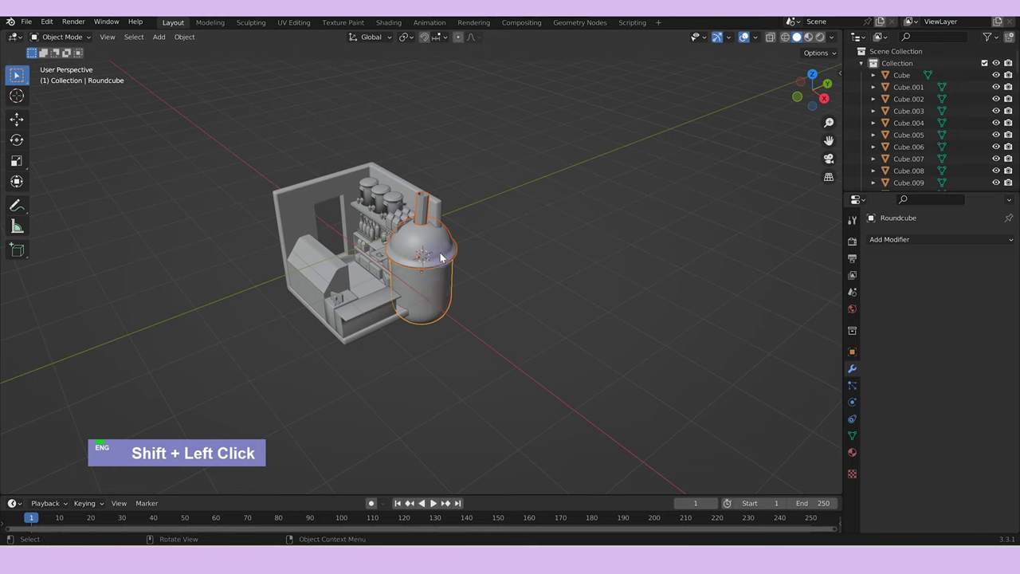
Move the drink cup's parts along X into place on the shop counter.
text(g)
right_click(515, 298)
click(431, 292)
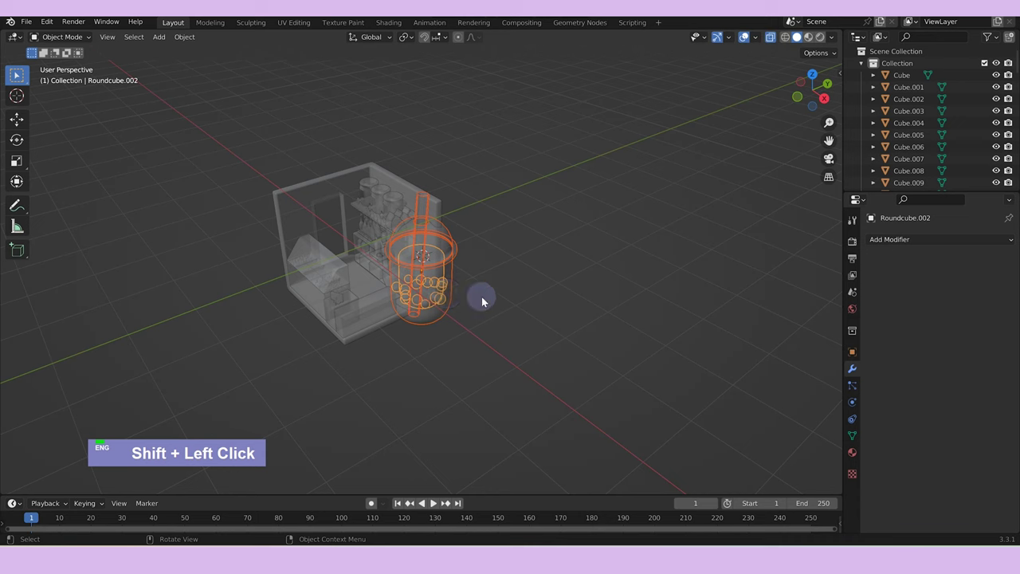
text(gx)
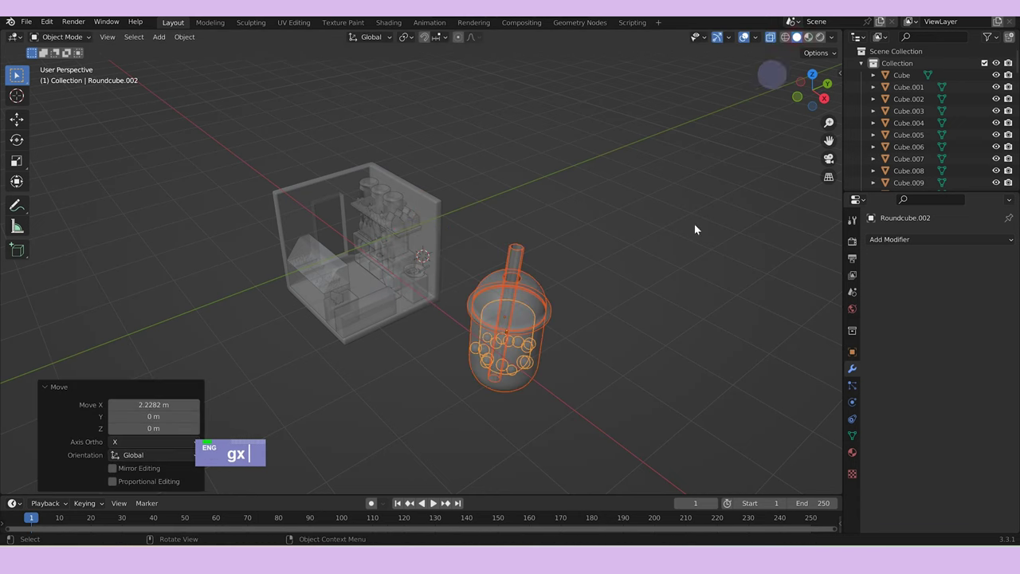
key(Tab)
text(gx)
key(Tab)
text(gx)
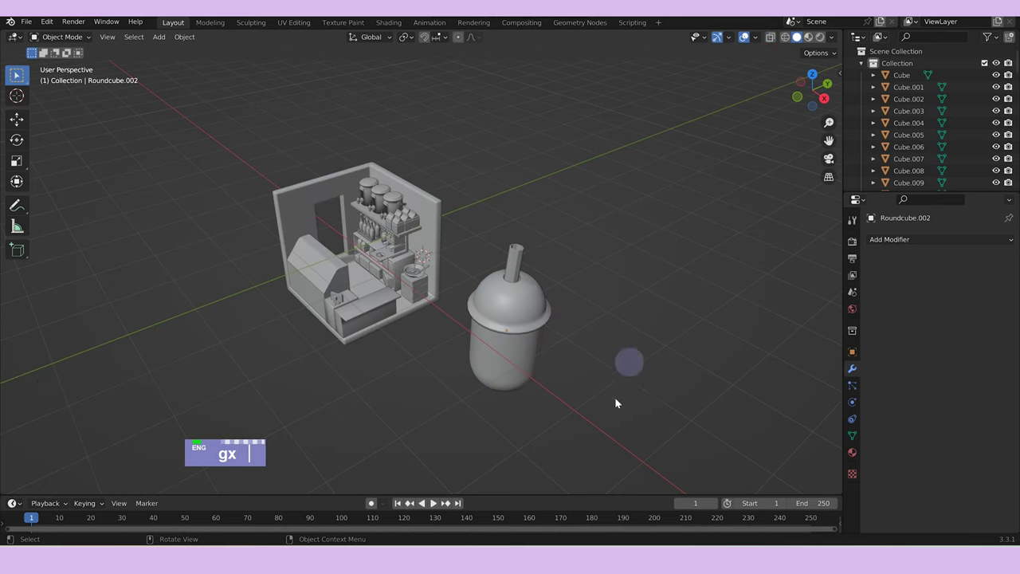
text(g)
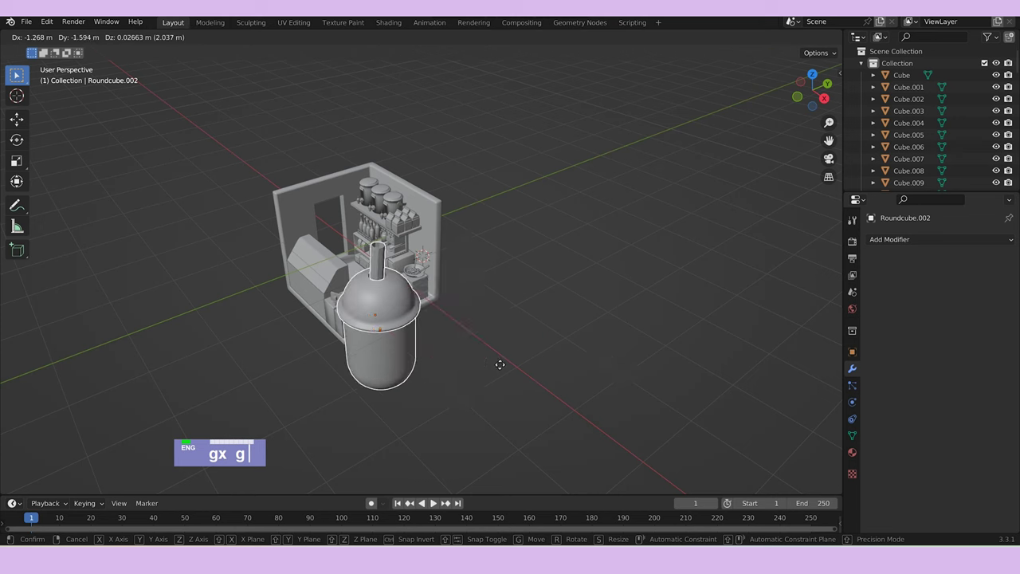
Shrink the cup to about 0.7, isolate it in local view and start editing its mesh.
text(s)
scroll(up, 3)
text(gx gsgzs)
middle_click(416, 390)
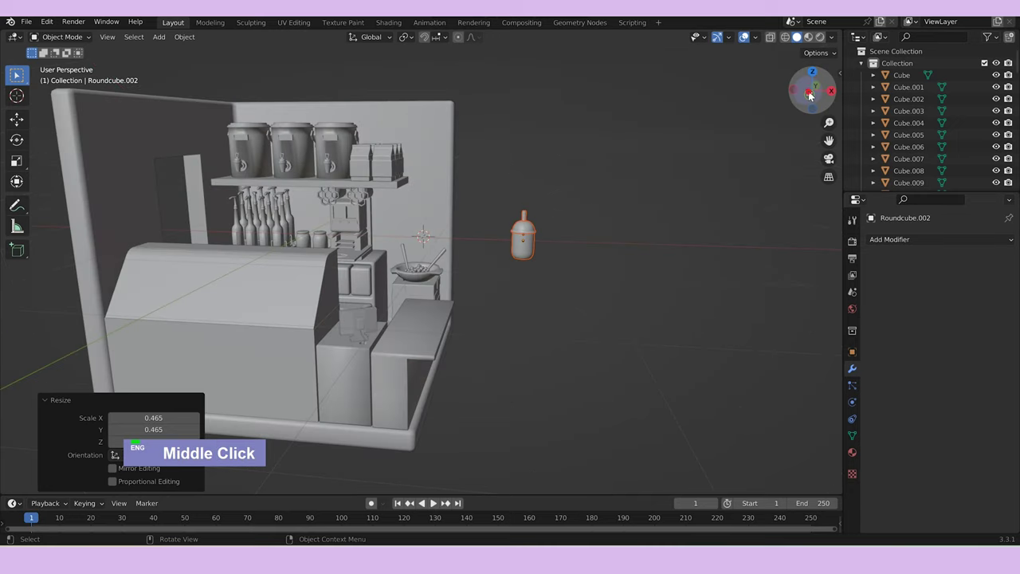
text(g)
middle_click(590, 280)
text(/)
scroll(up, 3)
key(Tab)
Cut two edge loops around the cup body and separate the middle band as a slightly enlarged sleeve.
text(/ ||)
key(ctrl+r)
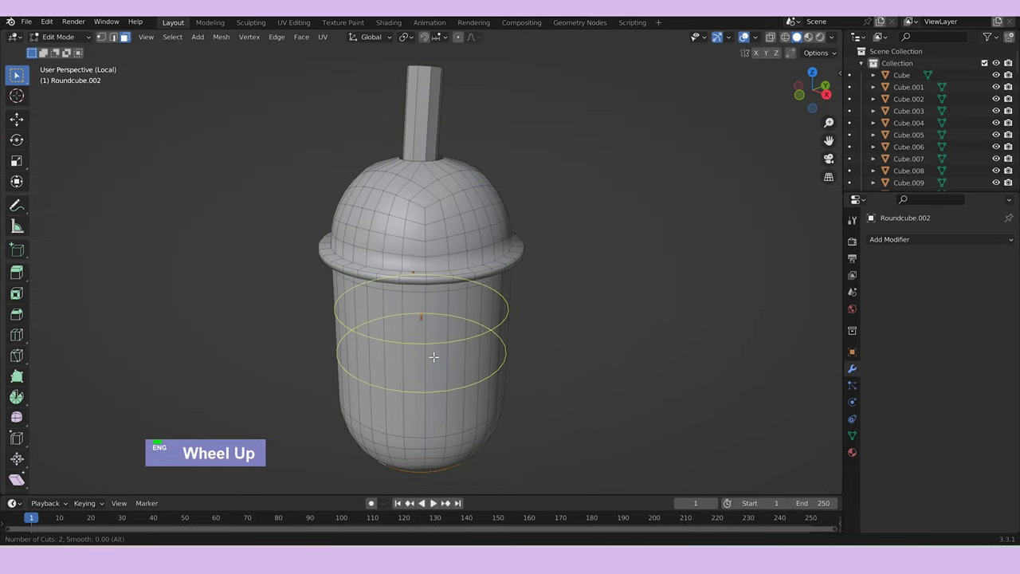
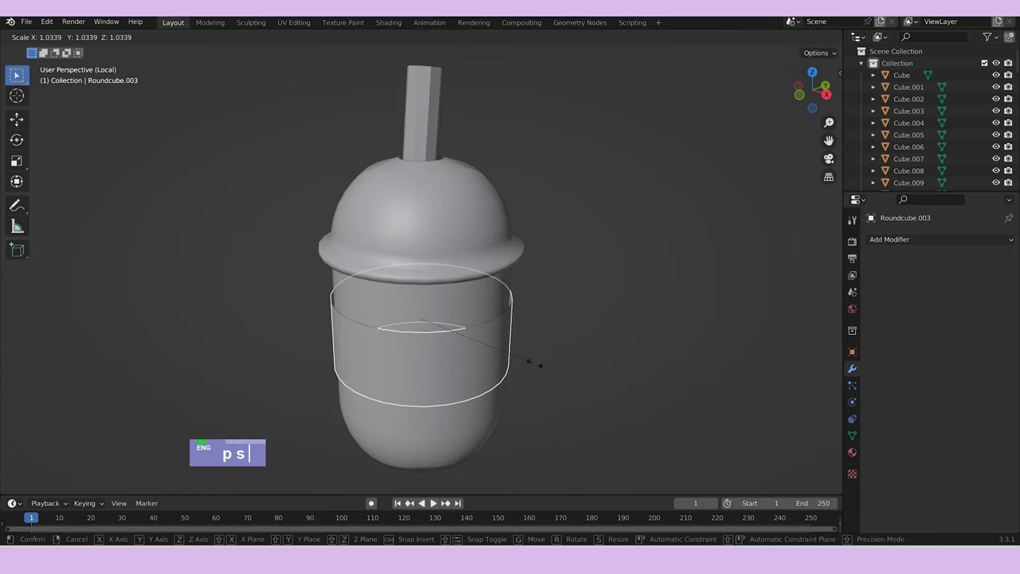
key(Tab)
text(ps)
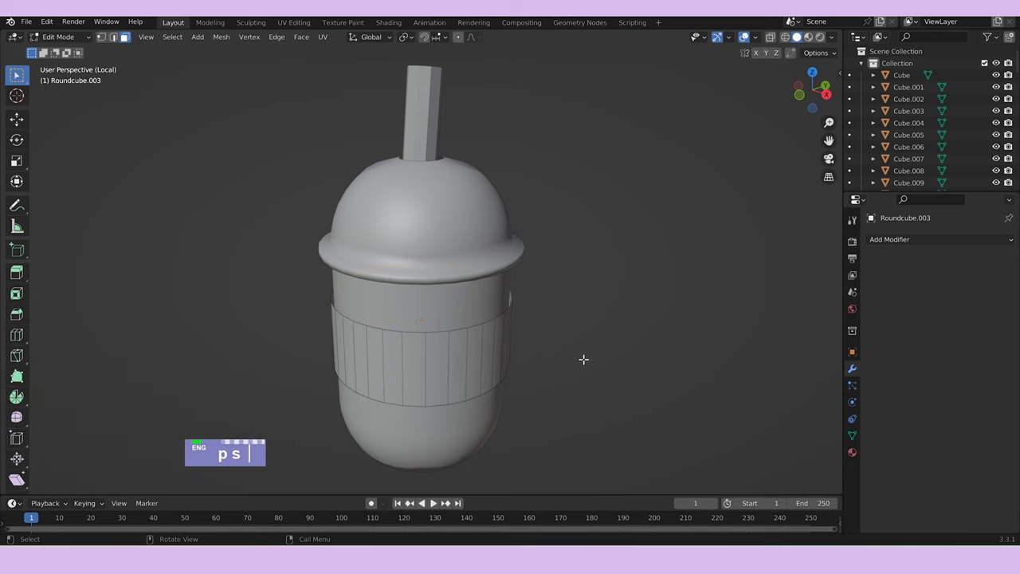
text(a)
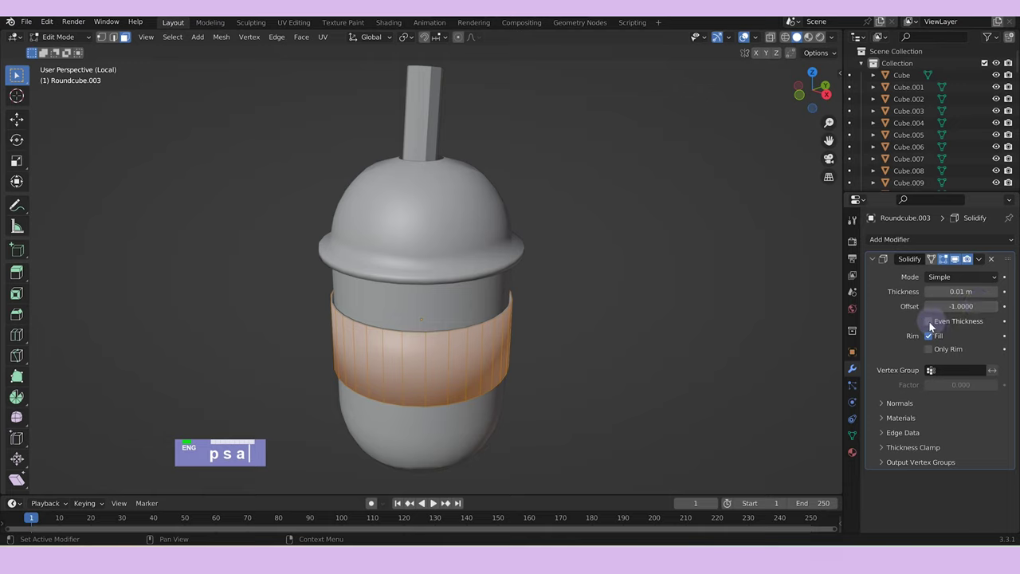
Give the sleeve a Solidify modifier and set its Thickness and Offset values.
double_click(967, 274)
key(Tab)
double_click(954, 279)
key(Tab)
key(Tab)
Leave local view and orbit the whole shop room to check the sleeved cup.
text(/)
key(/)
scroll(down, 3)
middle_click(519, 341)
scroll(up, 3)
middle_click(576, 389)
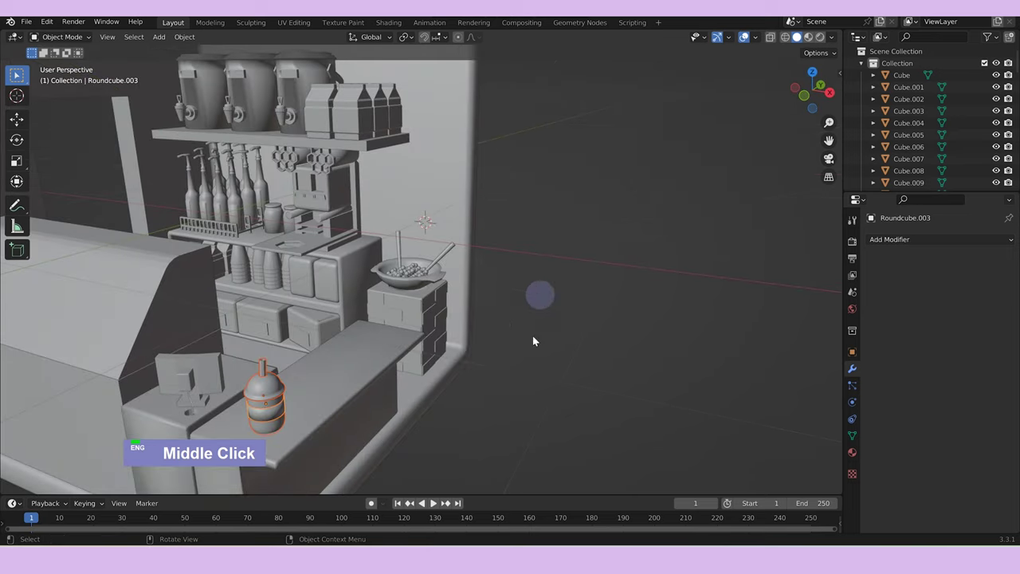
Scale the sleeved cup, lift it onto the counter and duplicate it into a group of three in front of the boba bowl.
text(s)
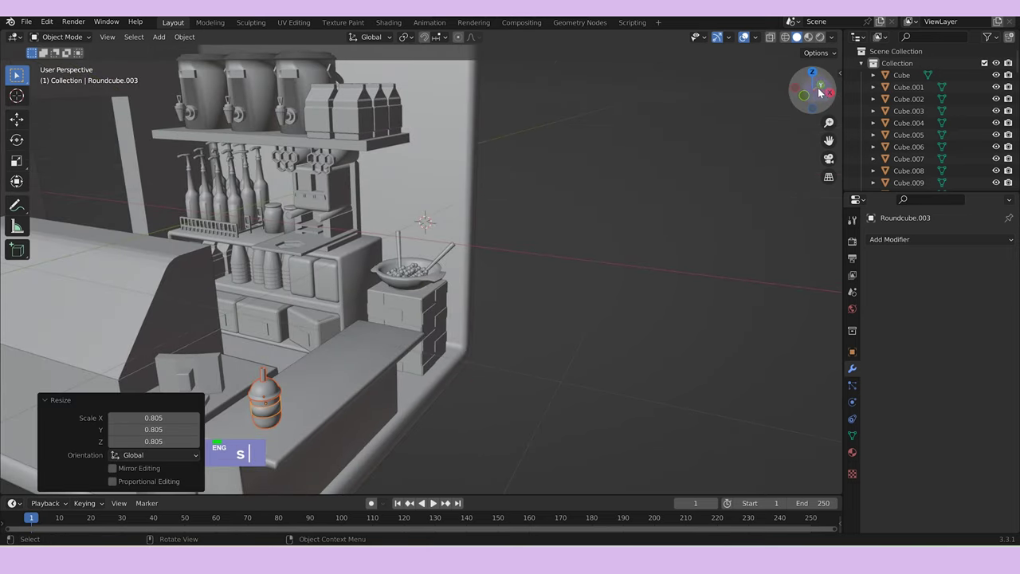
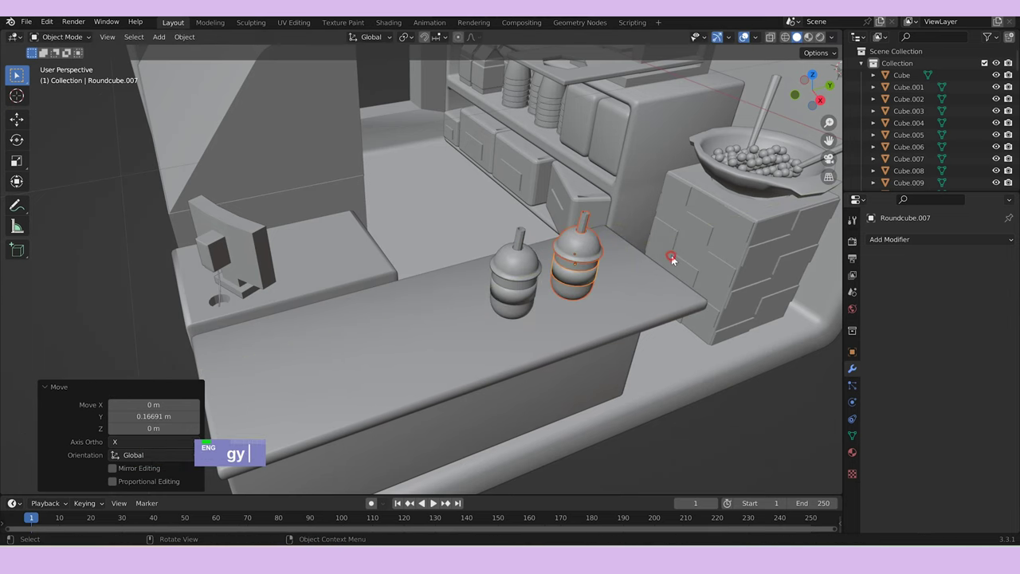
text(gz)
text(d)
text(gz)
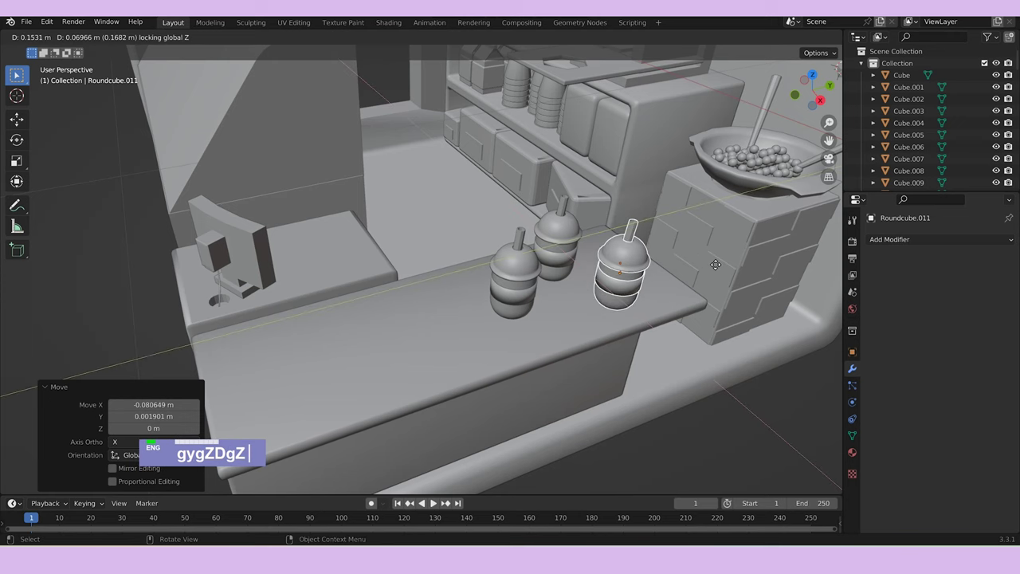
scroll(down, 3)
Duplicate further cups in top view and start moving them toward the back shelves.
text(gygZDgZ)
scroll(down, 3)
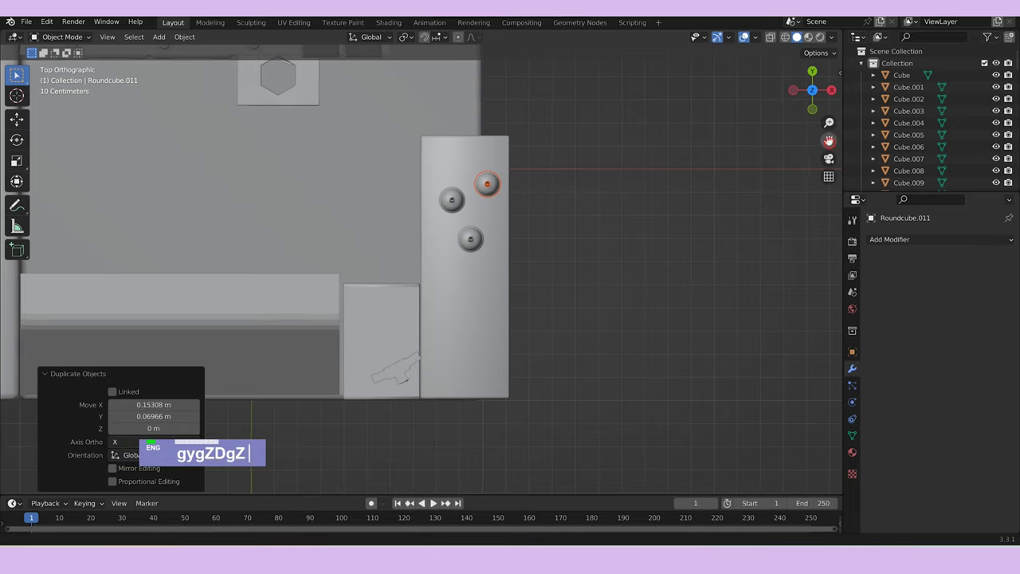
text(gygZDgZD)
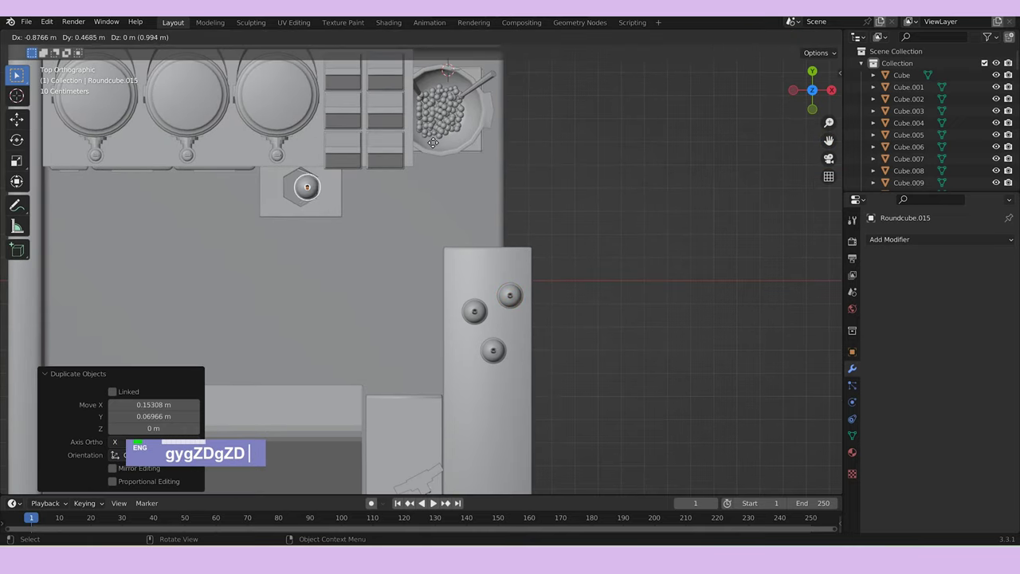
text(z)
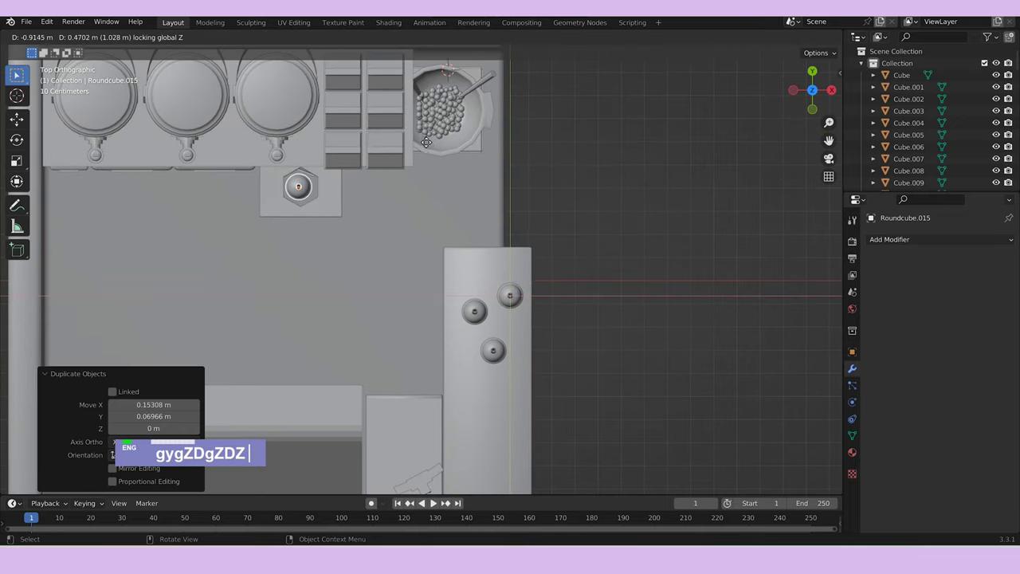
text(s)
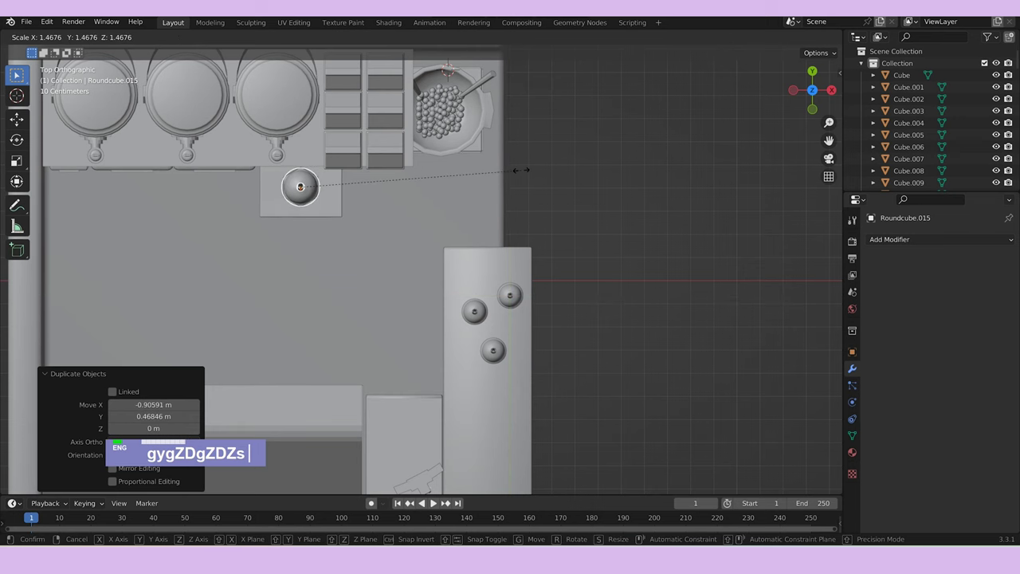
middle_click(486, 150)
text(gz)
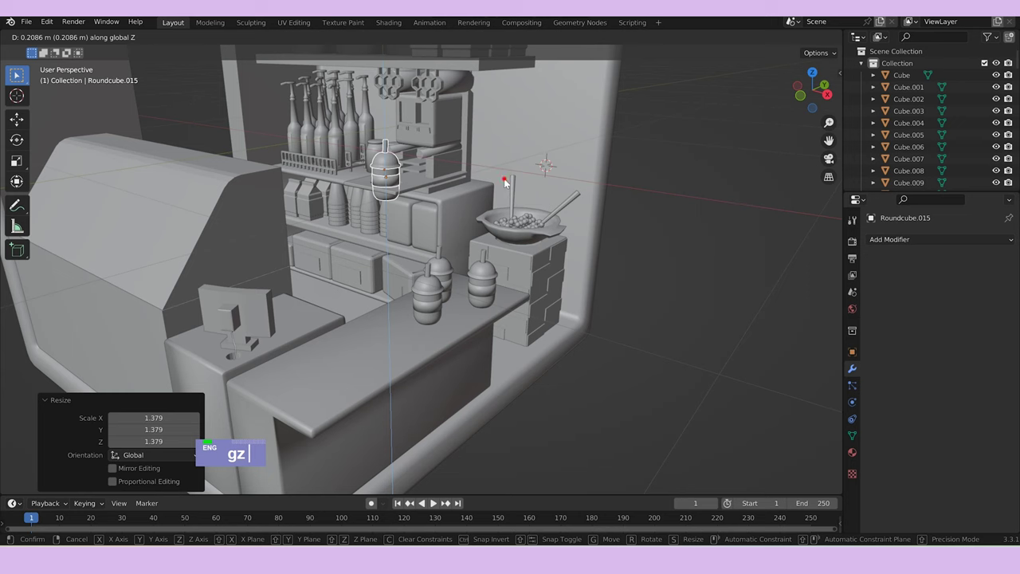
text(xx)
double_click(394, 158)
middle_click(652, 196)
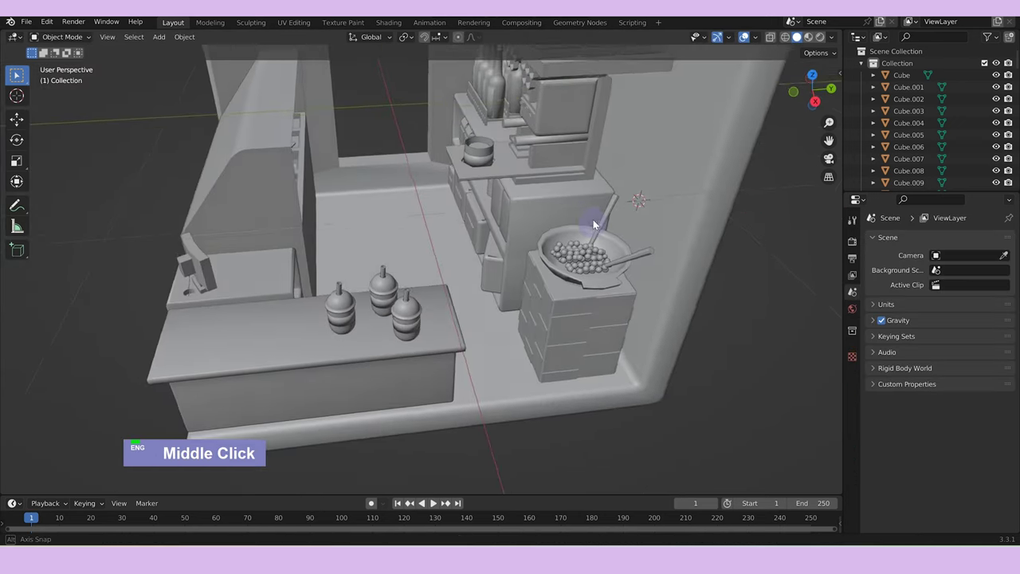
Move cups up onto the shelves along Y and Z, undoing misplaced moves along the way.
key(ctrl+z)
text(g)
text(y)
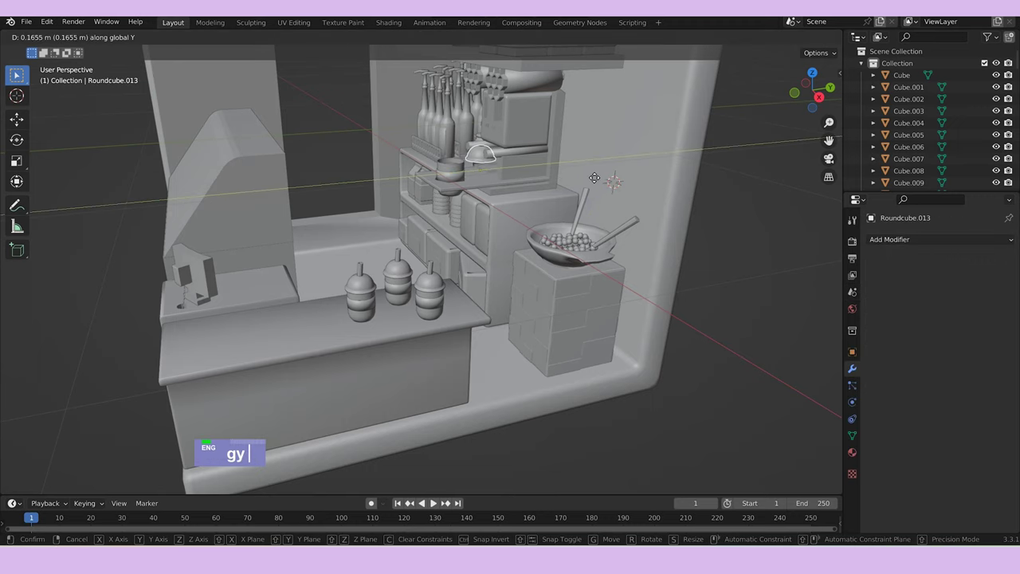
middle_click(726, 211)
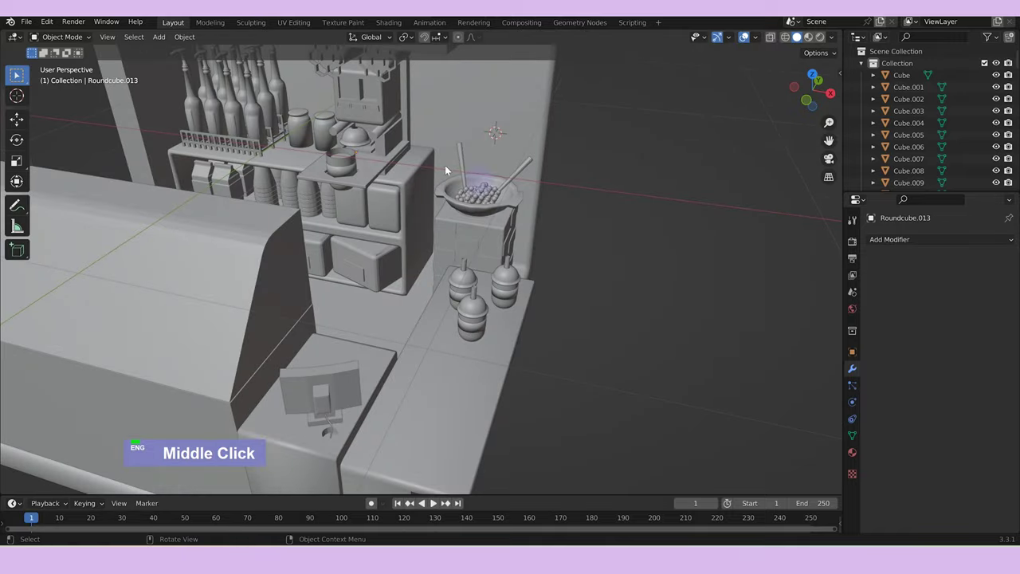
text(gz)
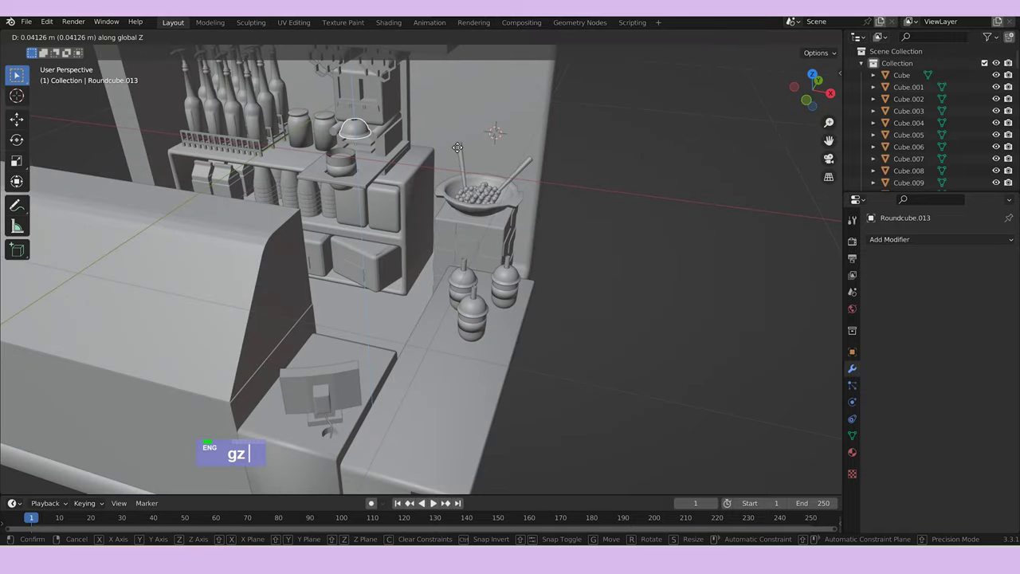
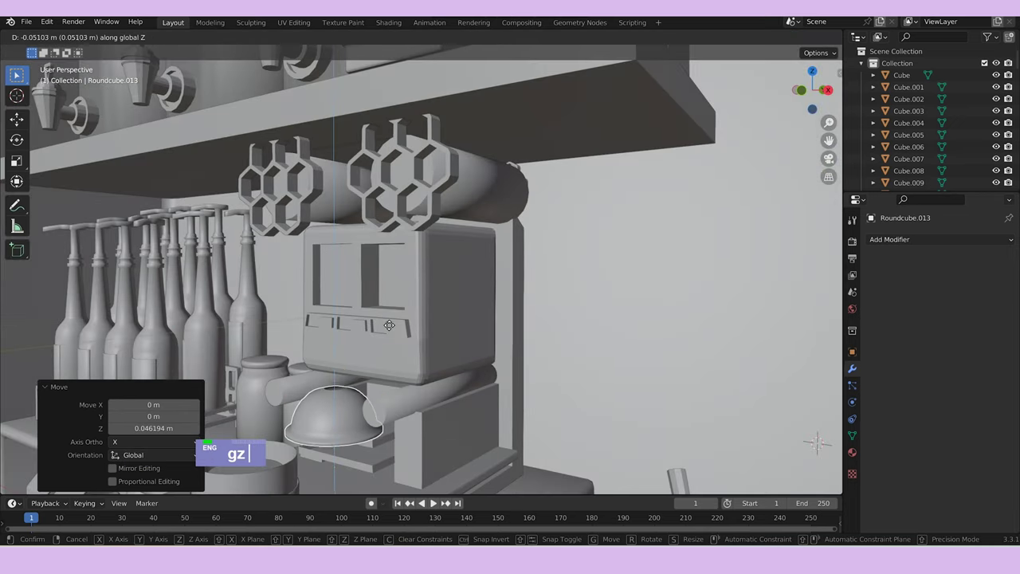
text(gz)
double_click(582, 348)
scroll(down, 3)
middle_click(559, 346)
scroll(down, 3)
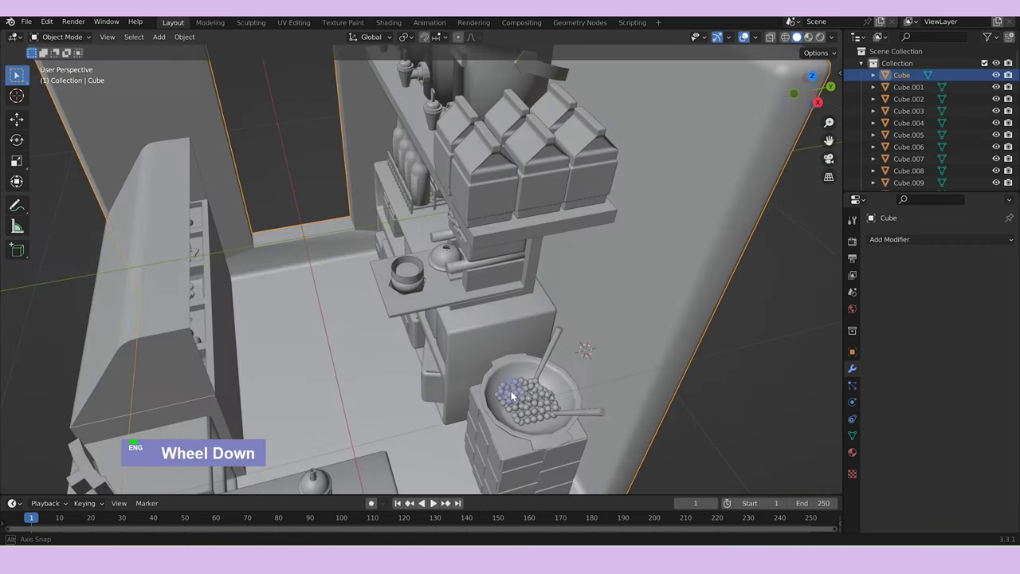
key(ctrl+z)
key(ctrl+z)
key(ctrl+z)
Raise the shelf cups to the right height and scale them to fit the shelf spacing.
middle_click(516, 389)
scroll(up, 3)
text(gz)
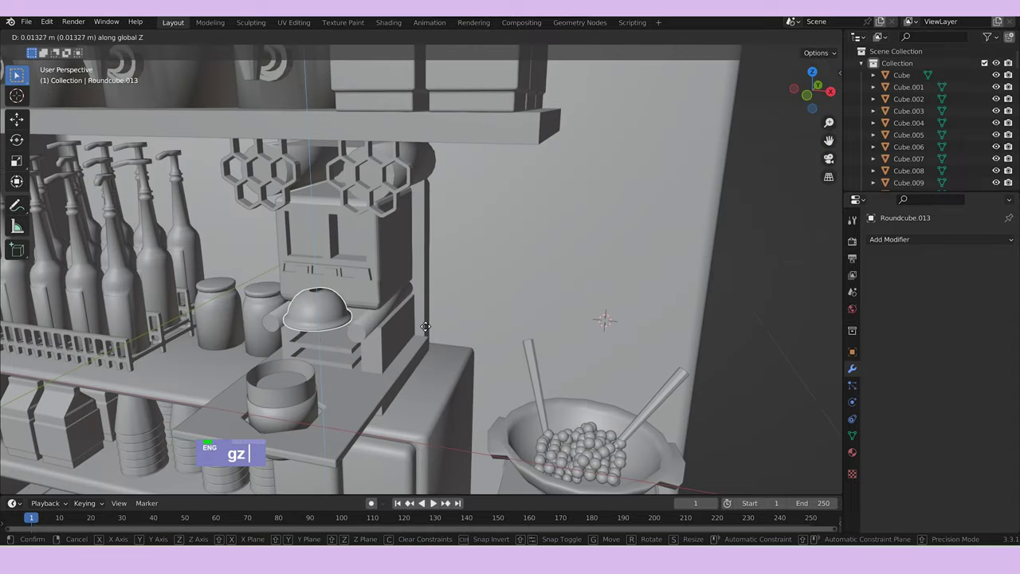
text(sgz)
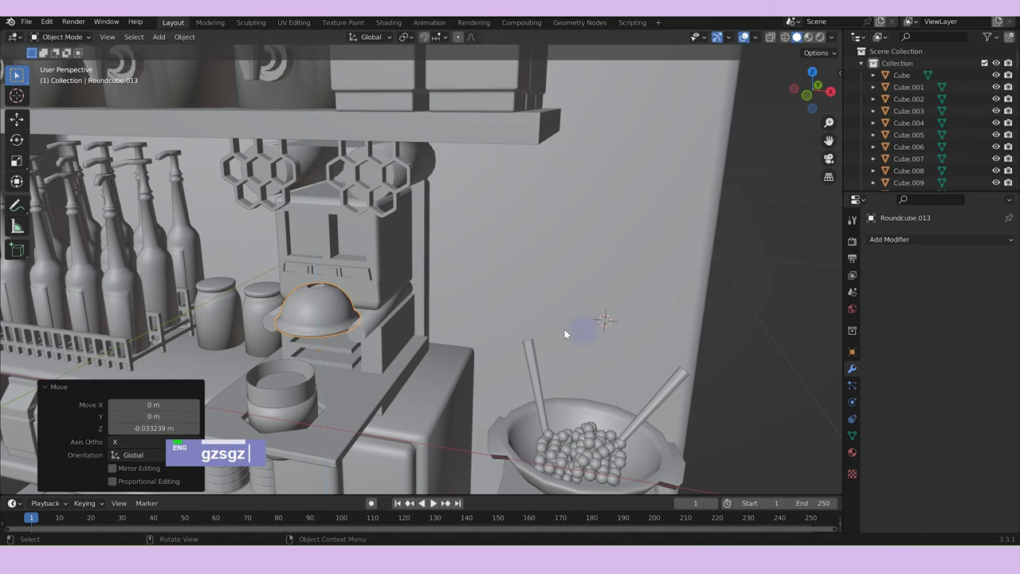
text(s)
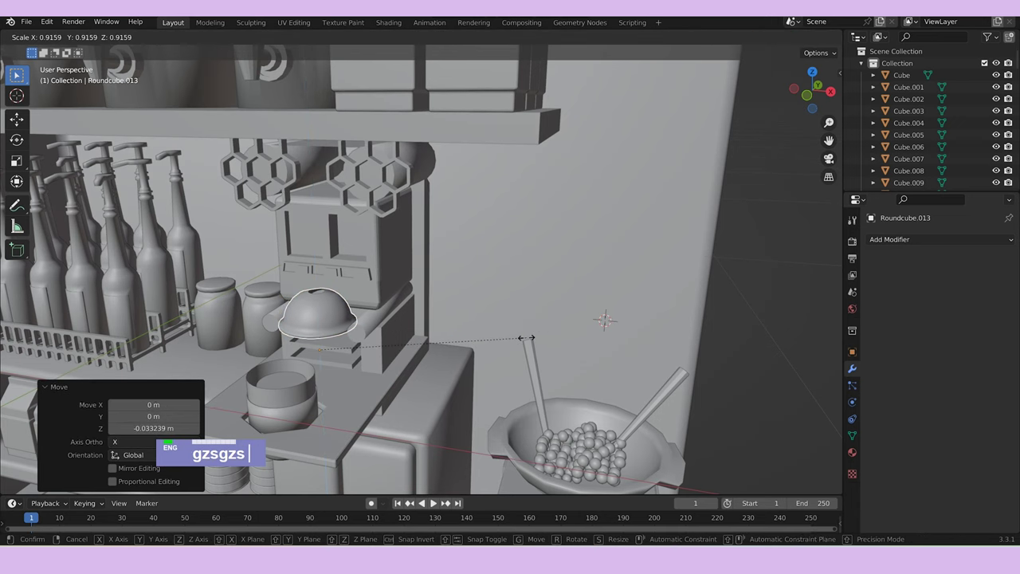
double_click(631, 326)
scroll(down, 3)
middle_click(654, 341)
scroll(down, 3)
Save the bubble tea file and bring up the add menu over the whole room.
key(ctrl+s)
scroll(up, 3)
right_click(362, 404)
Add a cube, scale it into a small flat box on the counter and isolate it in local view.
text(a)
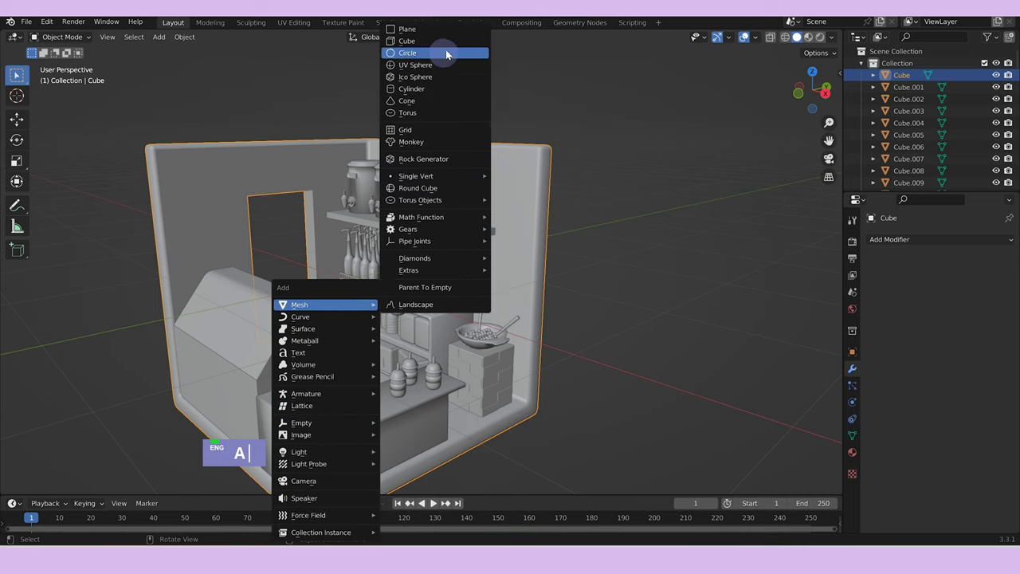
text(s)
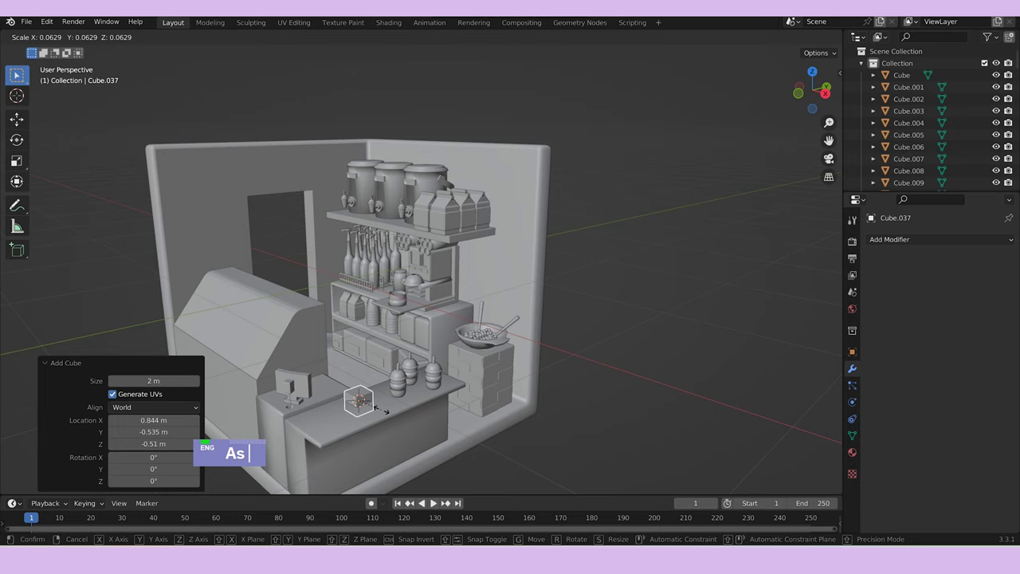
text(gz)
text(szgz)
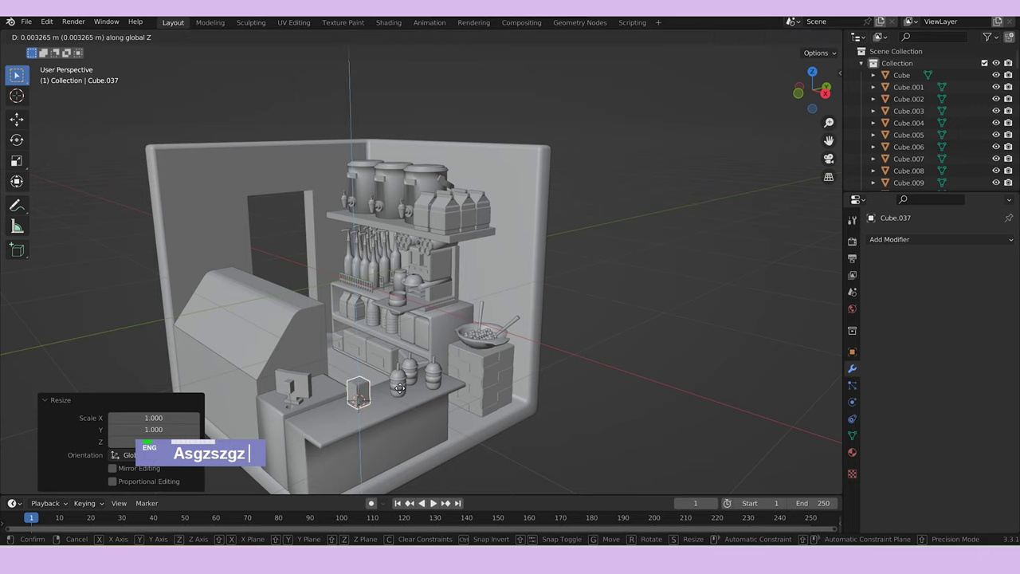
text(/)
scroll(down, 3)
middle_click(452, 344)
Hollow the cube into an open-topped box with inset and extruded walls, bevel all edges and inset a side panel.
key(Tab)
text(iezz)
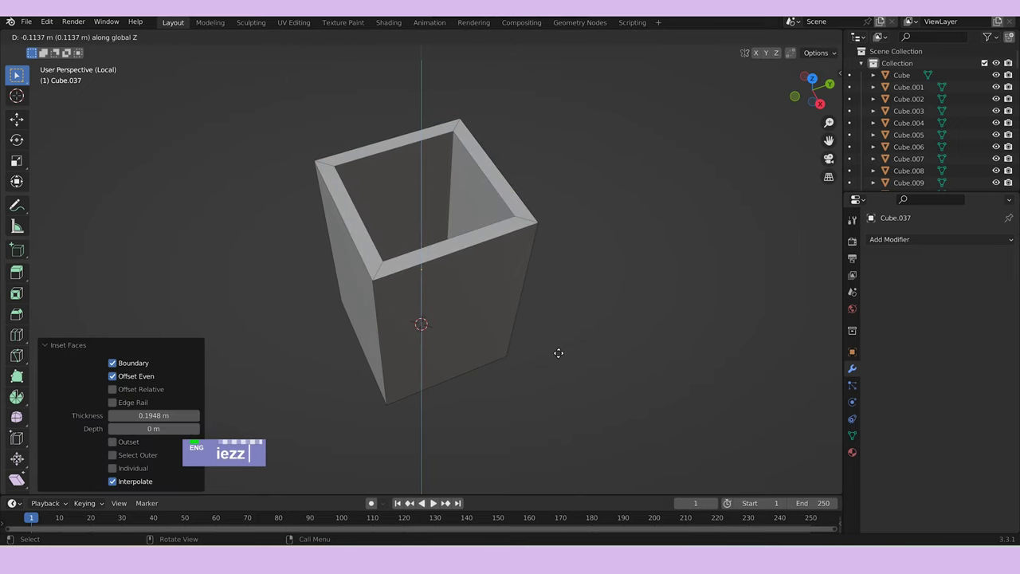
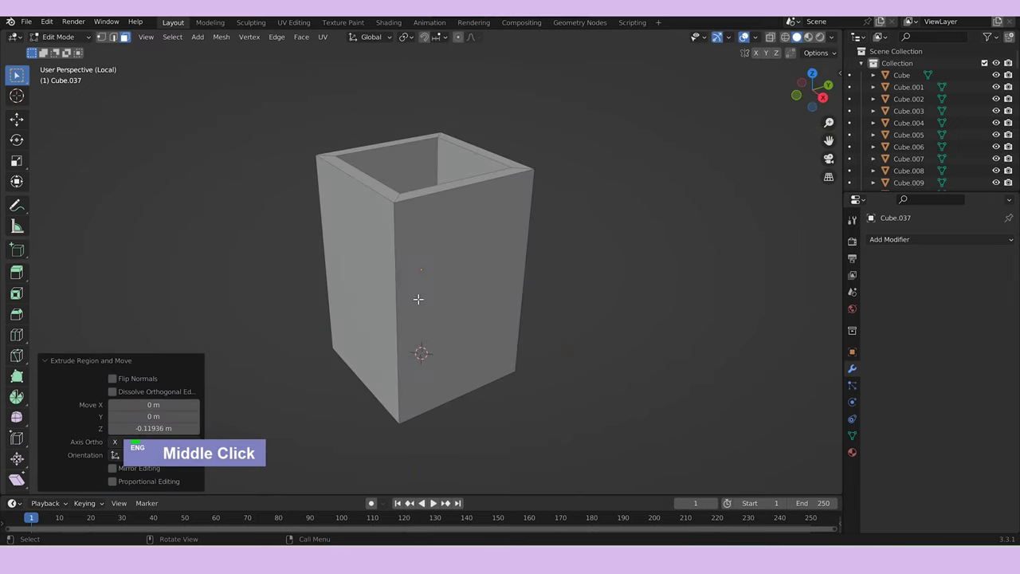
text(a)
key(ctrl+b)
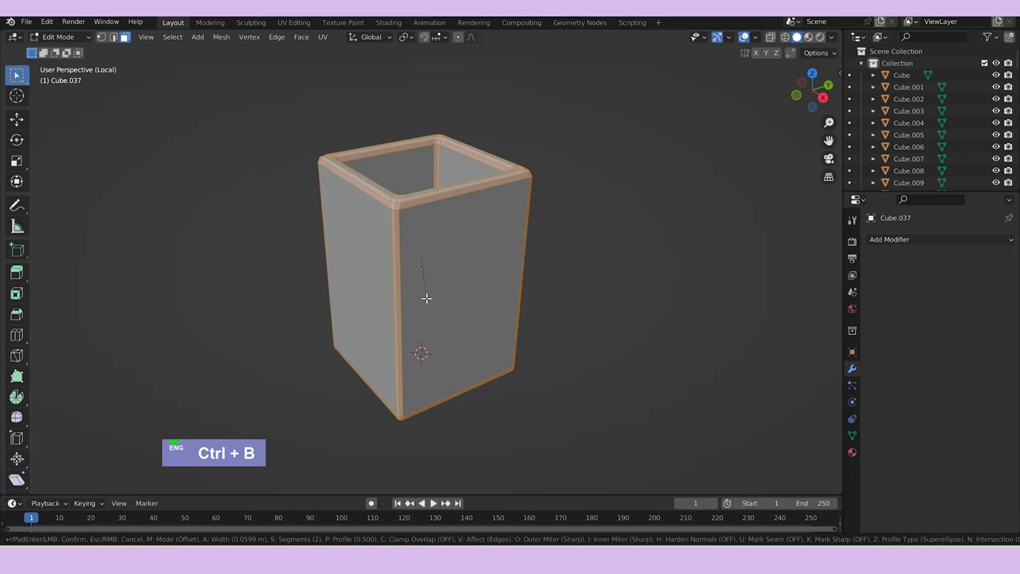
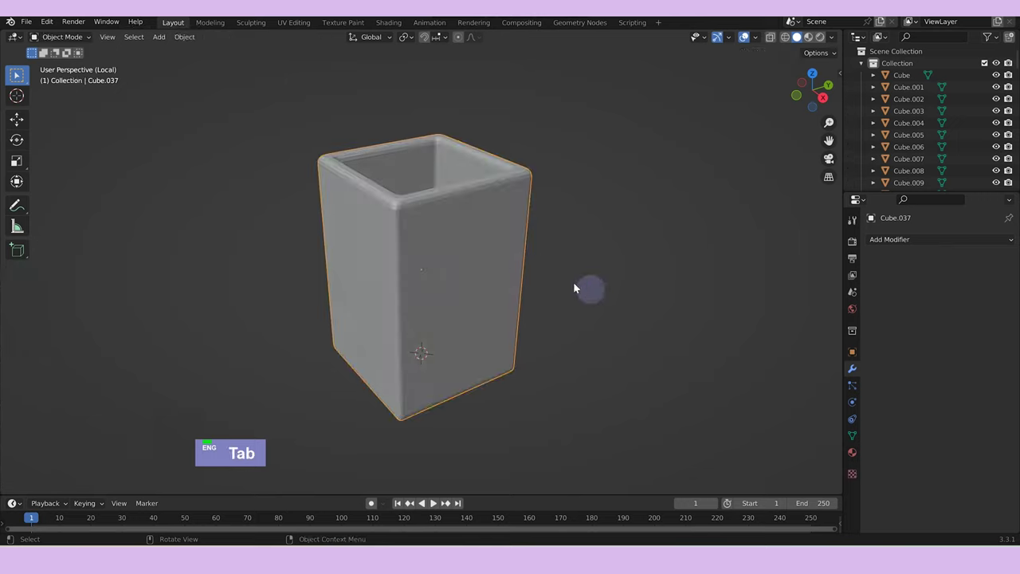
key(Tab)
text(i)
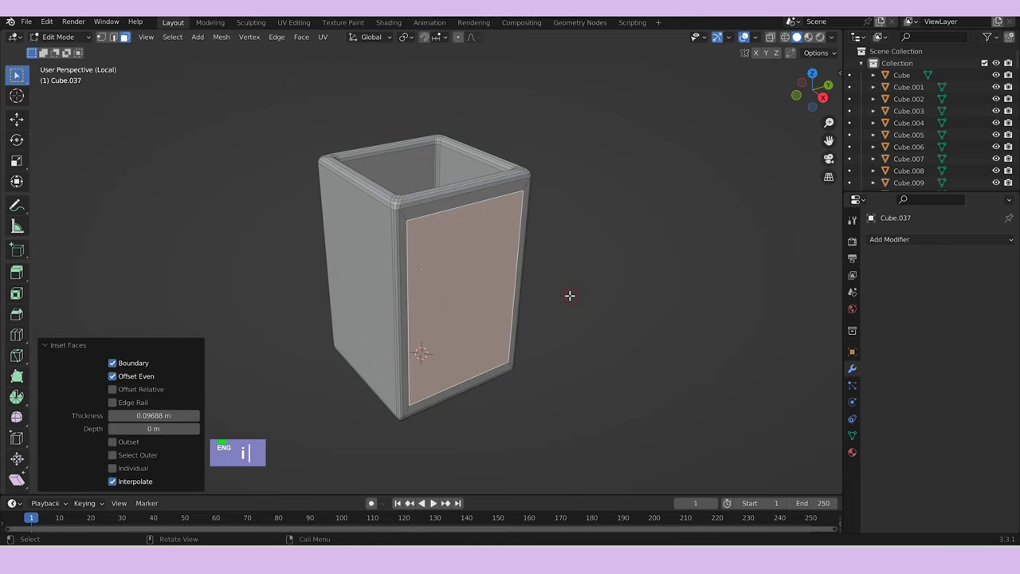
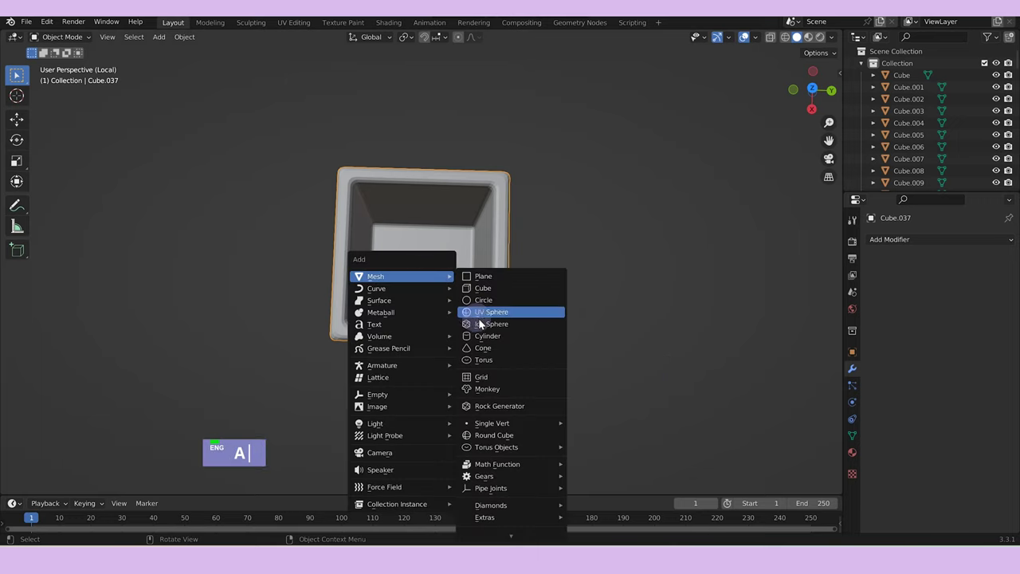
Scale a cylinder into a tall thin straw and stand it inside the open box.
text(s)
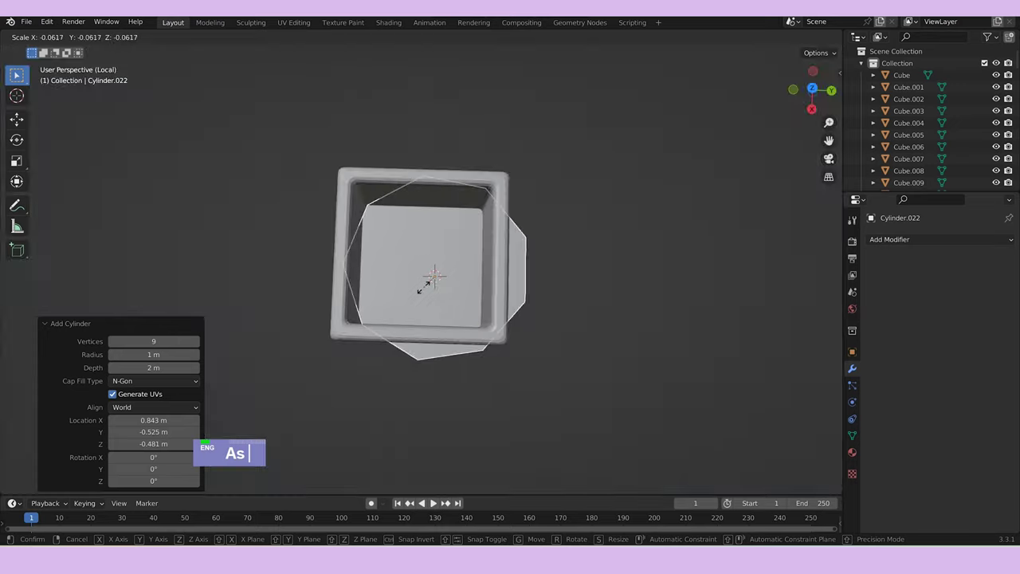
middle_click(549, 311)
text(sz)
text(sg)
middle_click(513, 240)
text(sz)
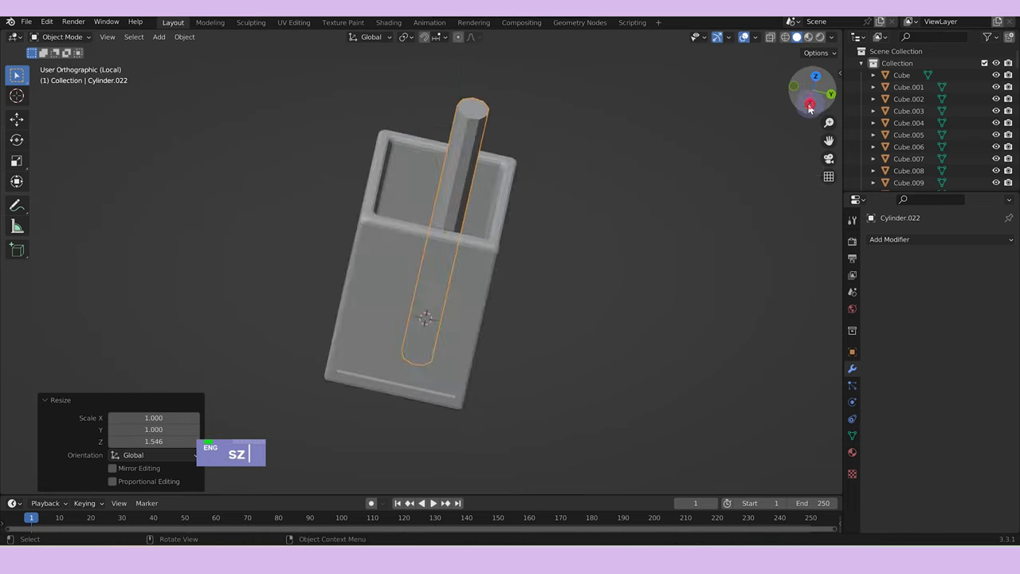
text(gz)
middle_click(584, 231)
scroll(down, 3)
key(Tab)
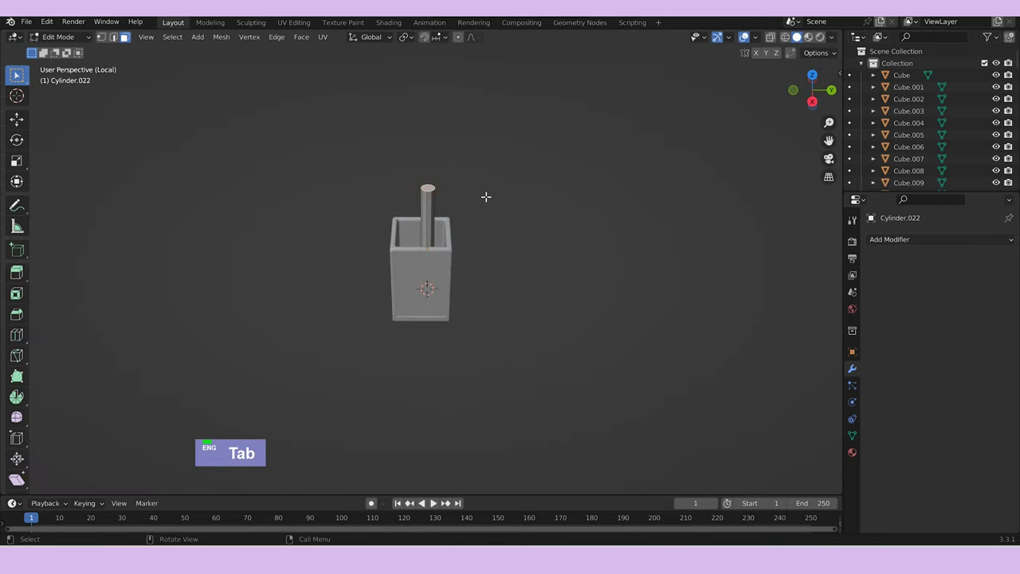
text(x)
key(Tab)
text(x)
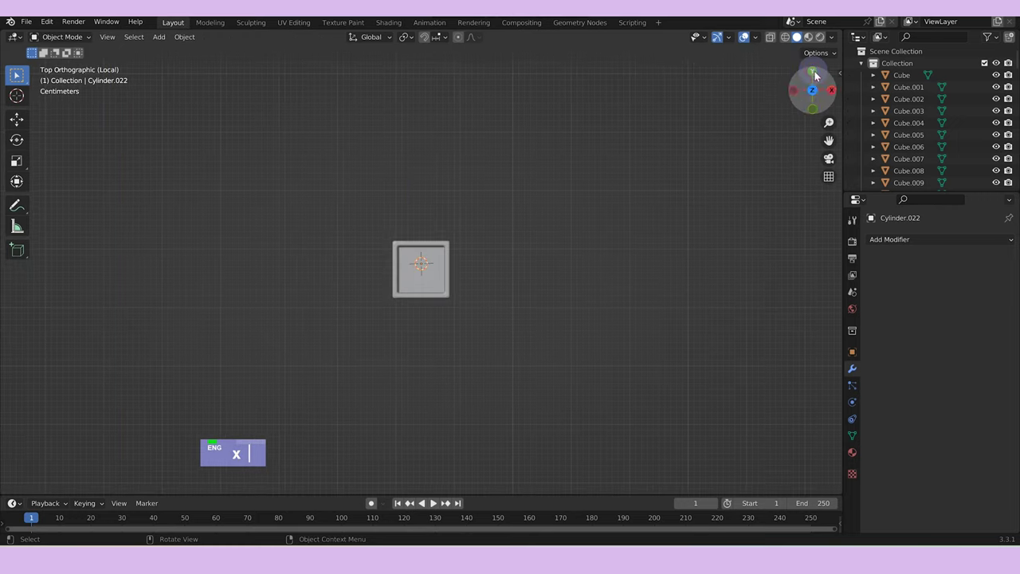
scroll(up, 3)
Add an Array modifier with -1 X offset and count 4, nudge the row along X and apply it.
text(x gz)
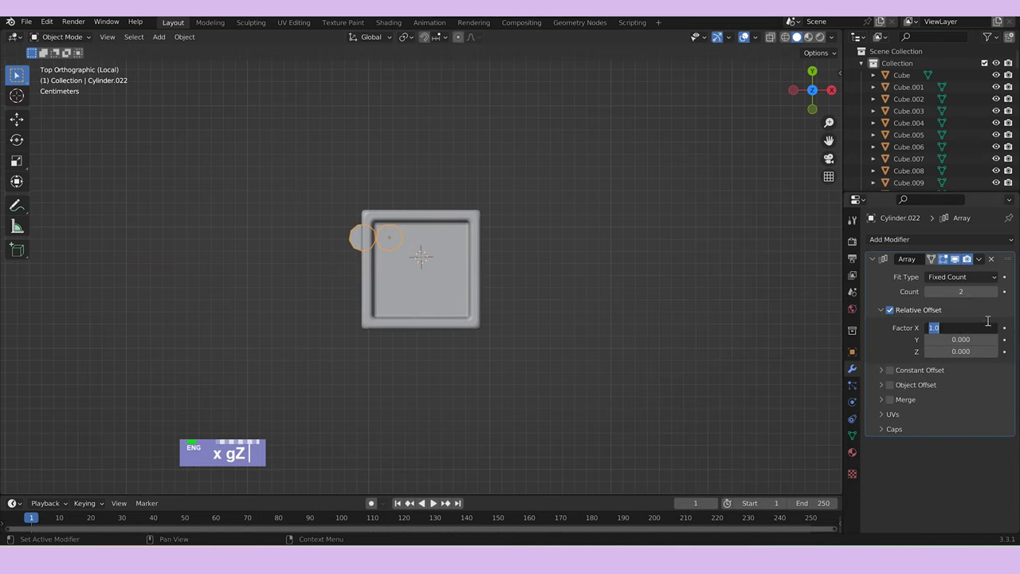
text(-1)
key(Return)
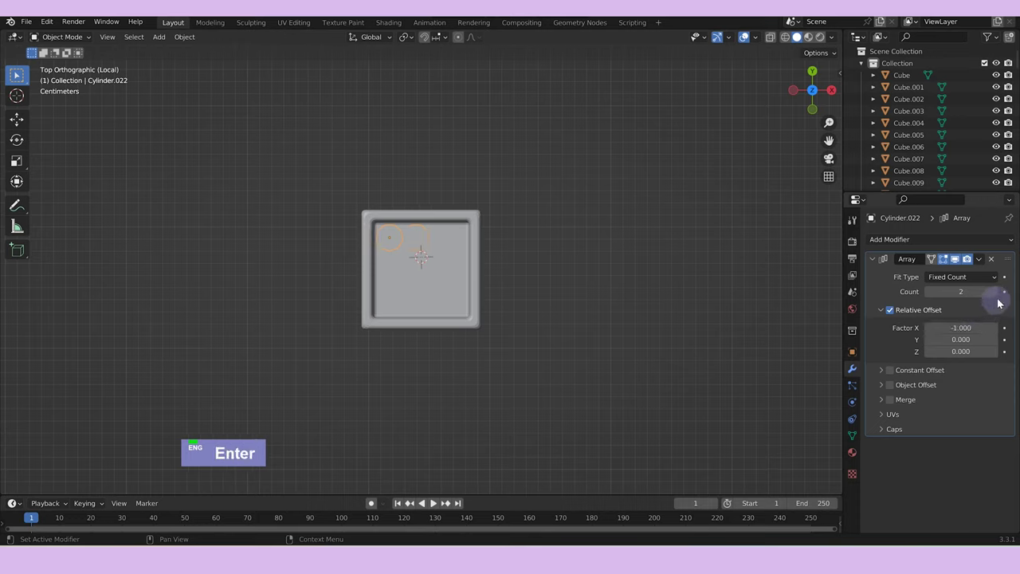
double_click(999, 295)
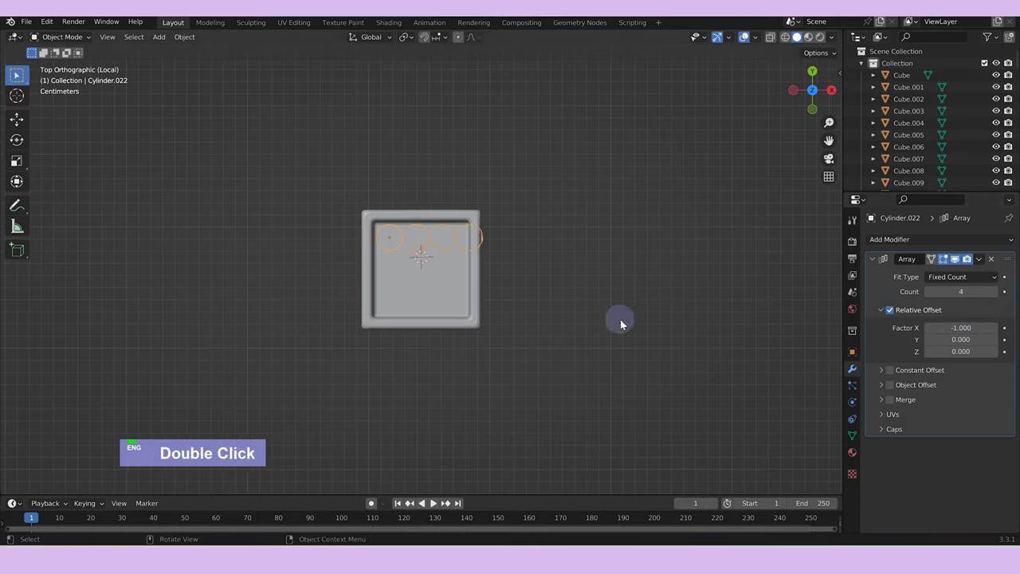
text(s)
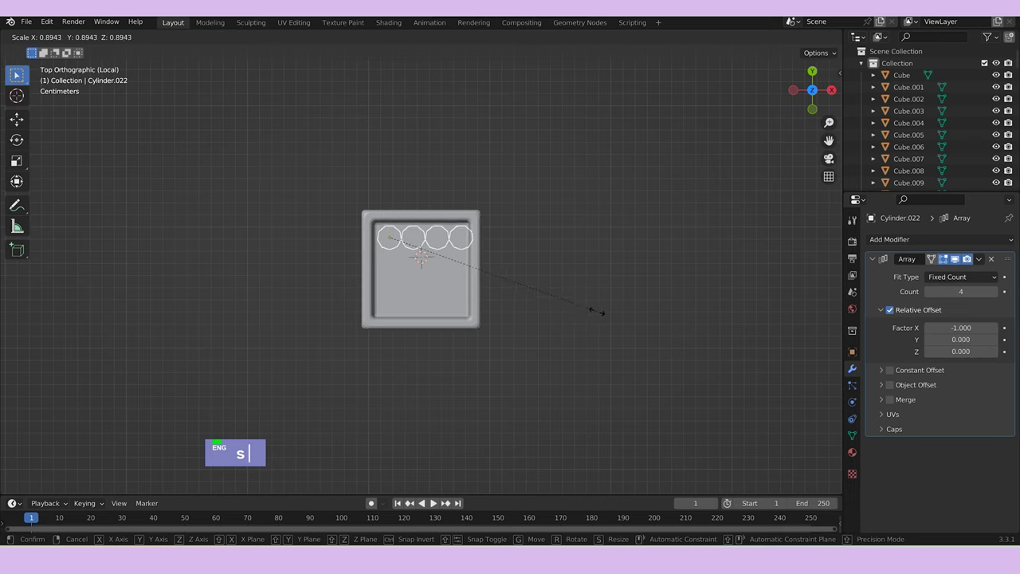
text(gx)
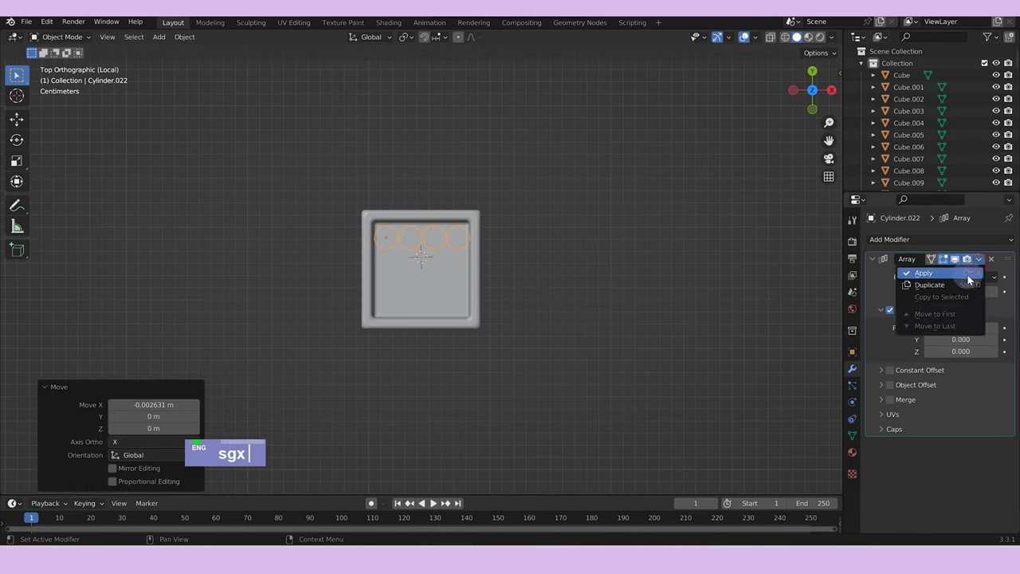
double_click(467, 245)
Add a second Array with offset 0 on X and 1 on Y, count 4, apply it and leave local view.
middle_click(568, 270)
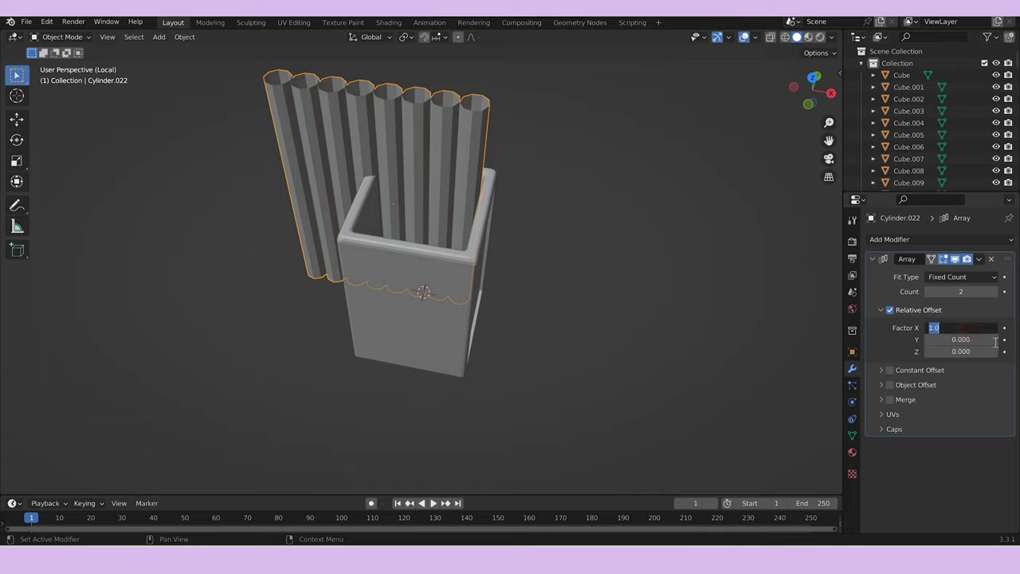
text(0)
key(Return)
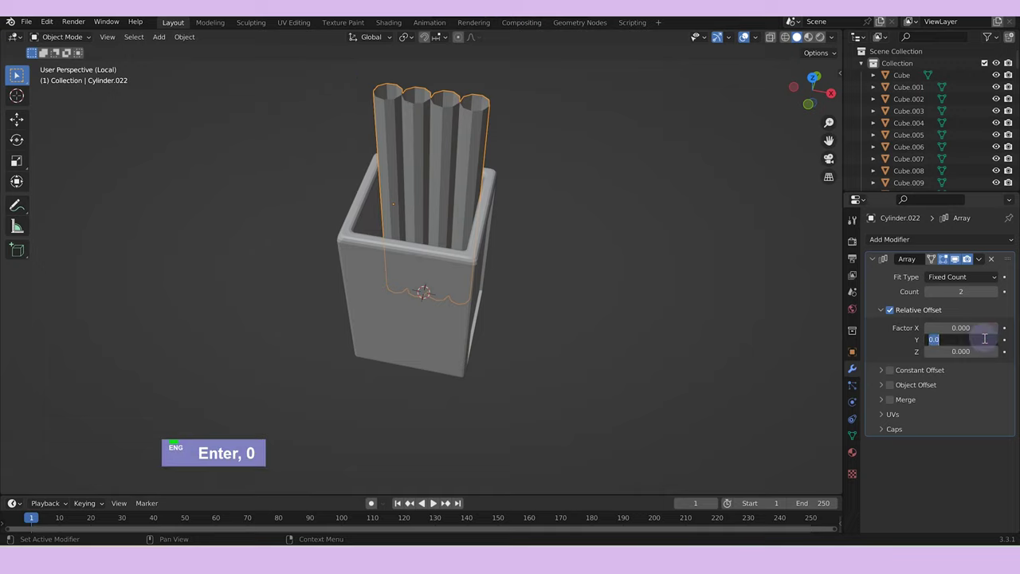
text(-1)
key(Return)
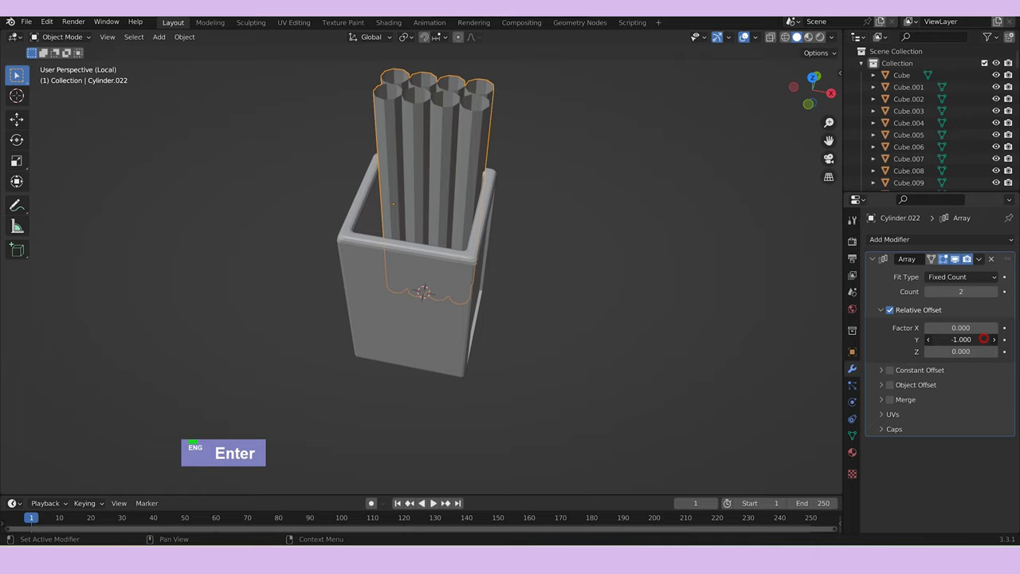
text(1)
key(Return)
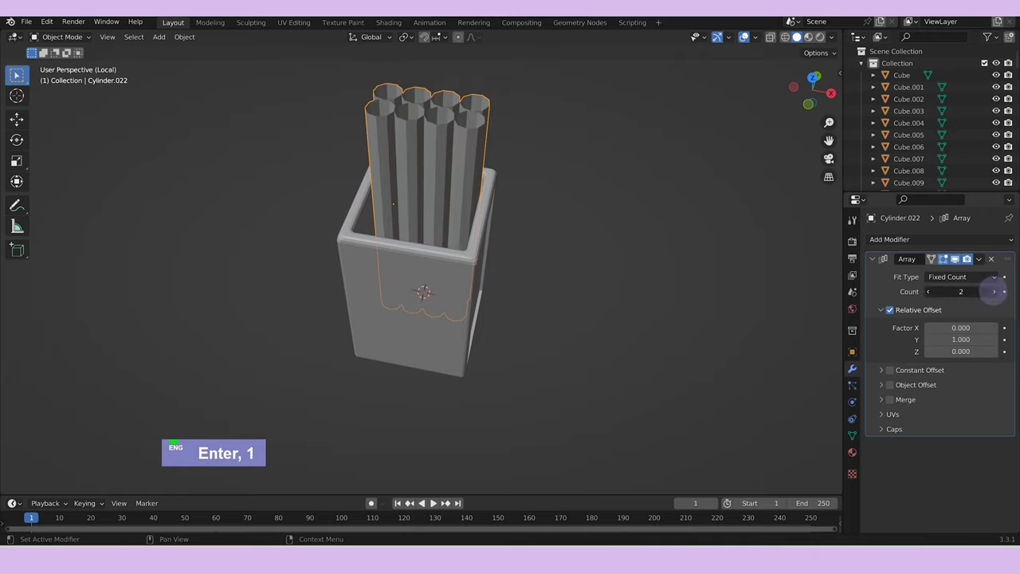
double_click(997, 295)
middle_click(602, 281)
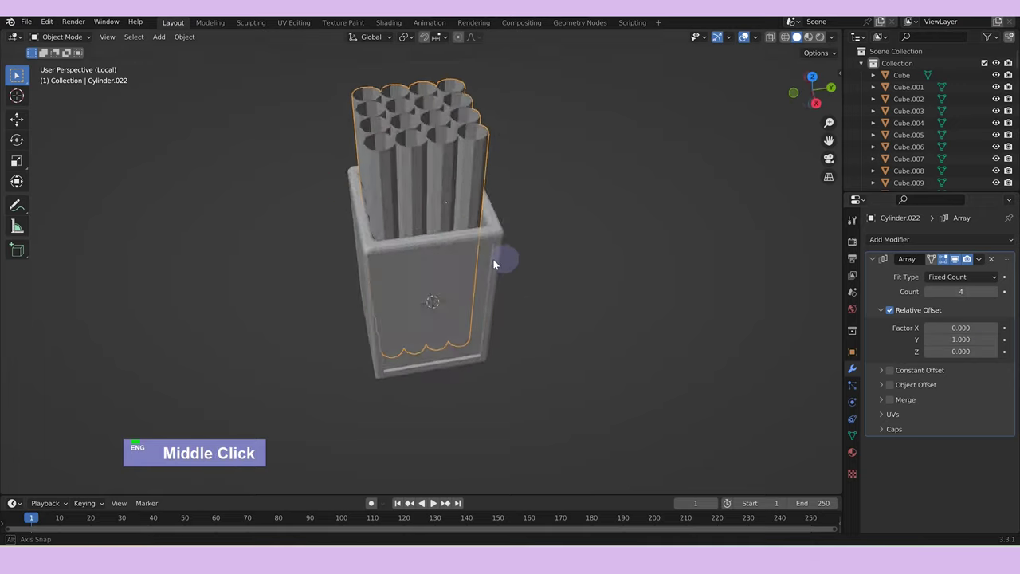
double_click(955, 280)
scroll(down, 3)
key(/)
scroll(up, 3)
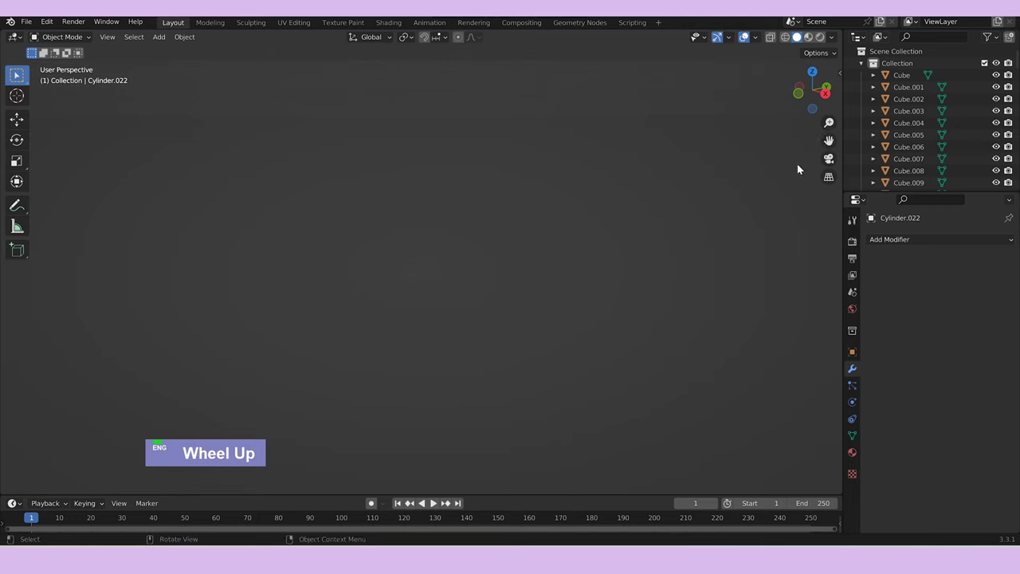
Duplicate the straw holder box and drag the copy along Y and X beside the original.
scroll(down, 3)
scroll(up, 3)
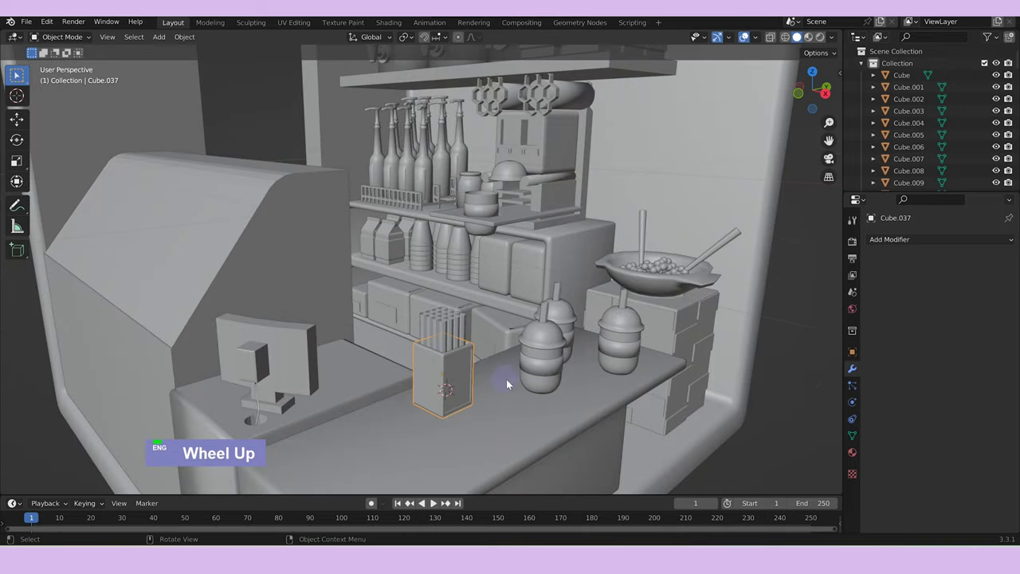
text(dg)
text(yx)
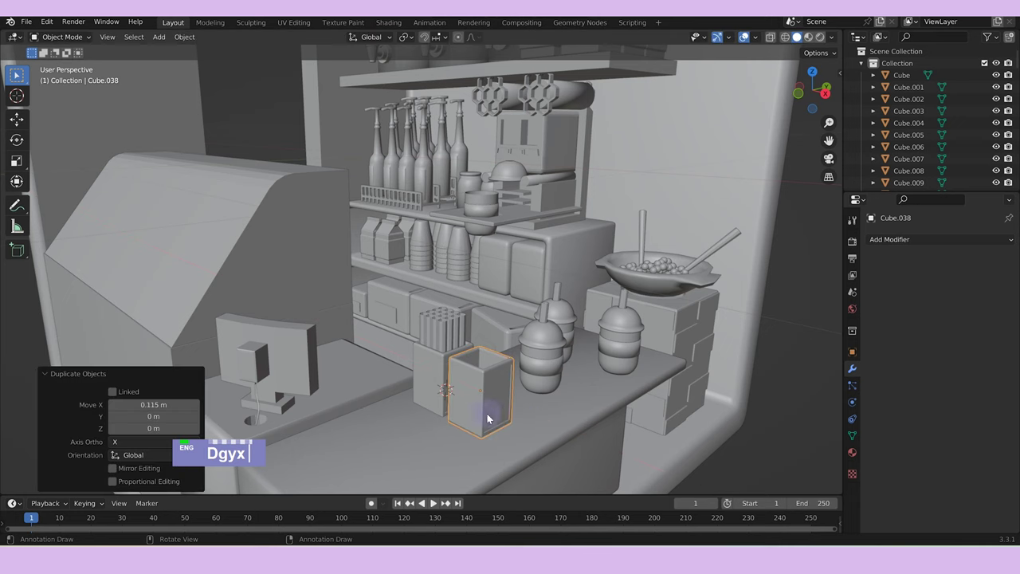
scroll(down, 3)
text(Dgyx)
right_click(419, 369)
Scale, flatten, lift and rotate the empty holder on Z so it sits on the counter next to the straws.
text(a)
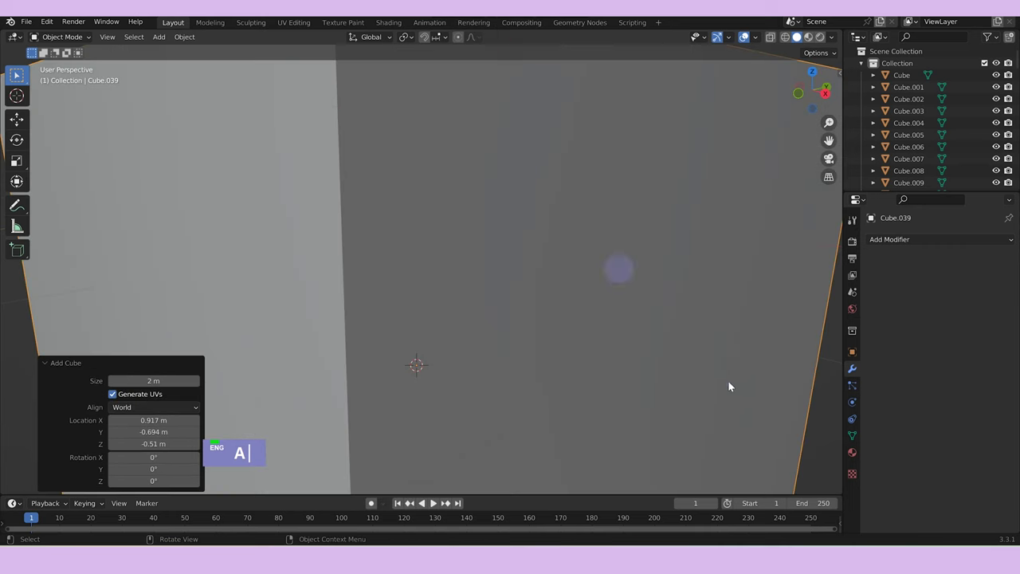
text(s)
text(sz)
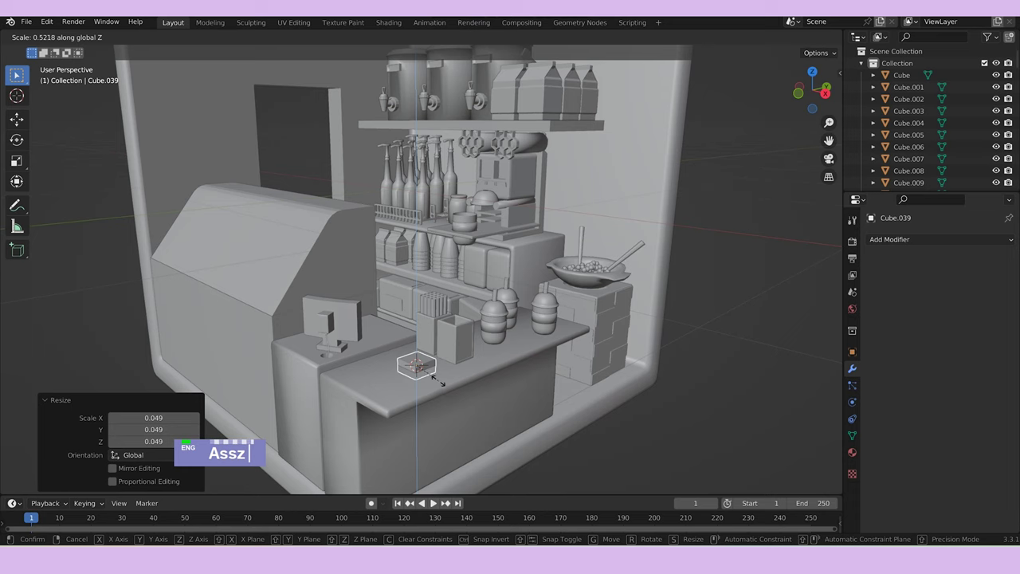
text(gz)
text(rz)
scroll(up, 3)
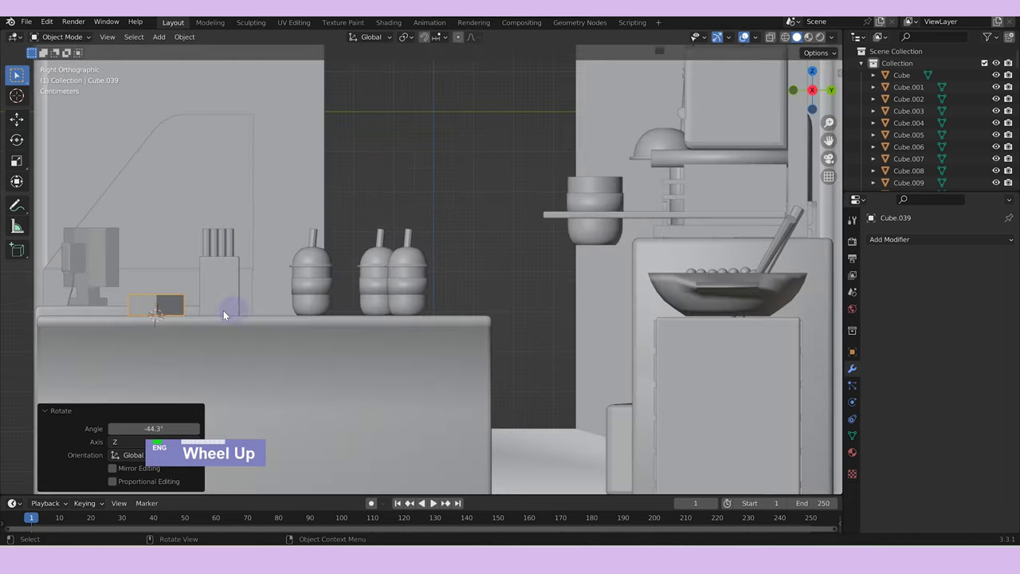
text(Asszgzrzgy)
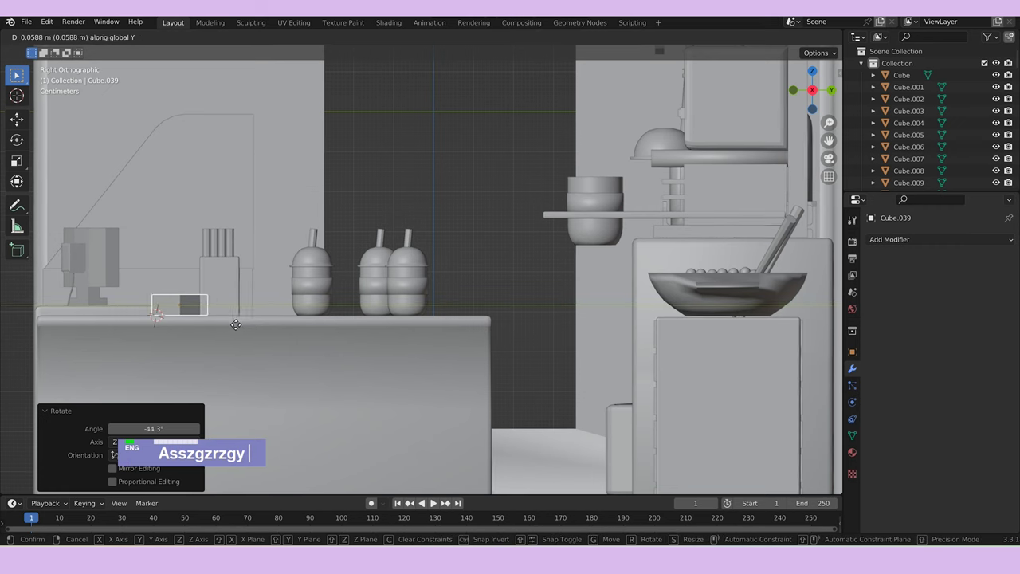
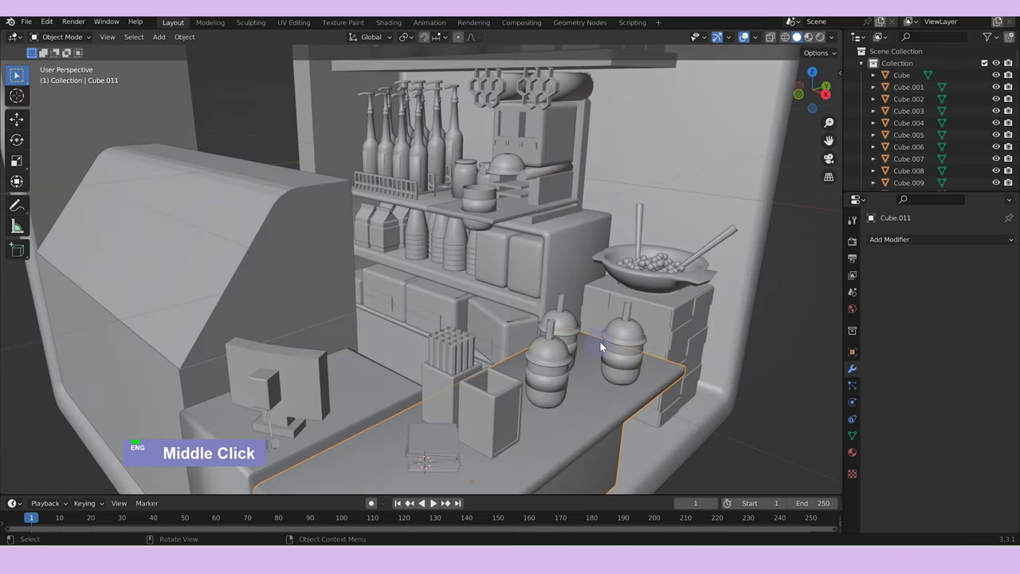
scroll(down, 3)
Add a cylinder at the 3D cursor, rotate it 90° on Y and 90° on Z and scale it into a slim rod.
middle_click(644, 326)
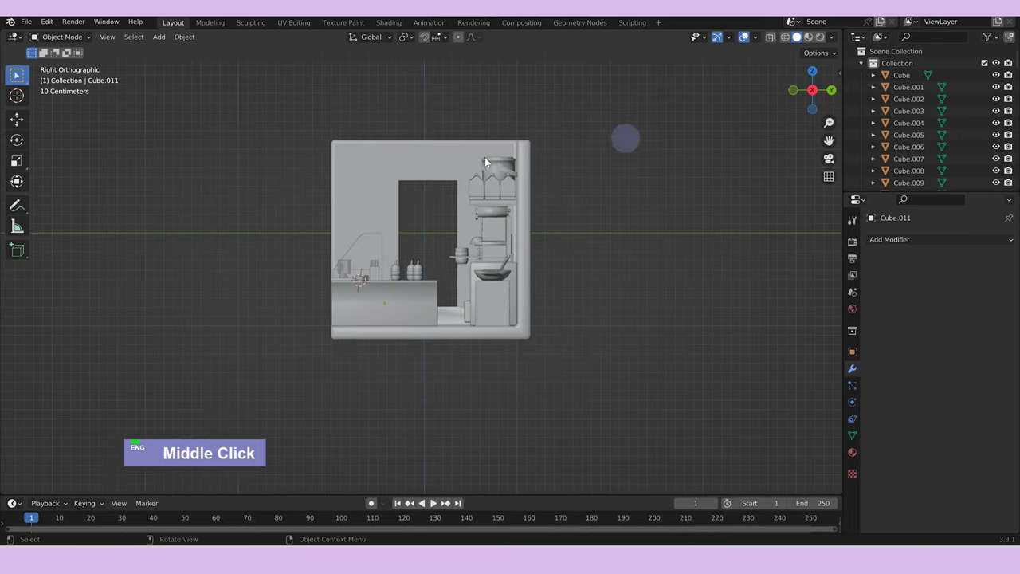
right_click(423, 206)
text(a)
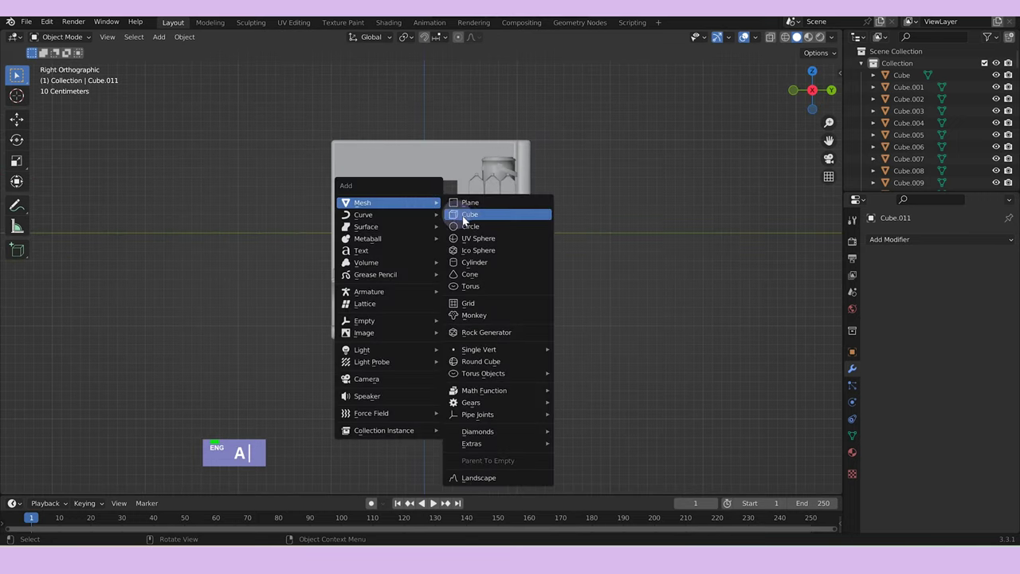
text(rx)
text(y90)
key(Return)
text(rz90)
key(Return)
text(s)
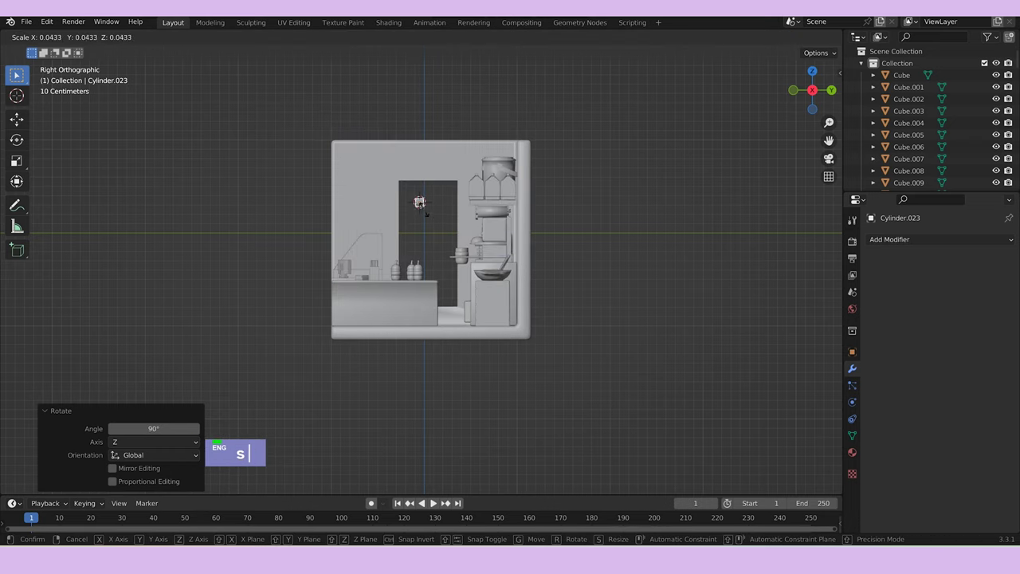
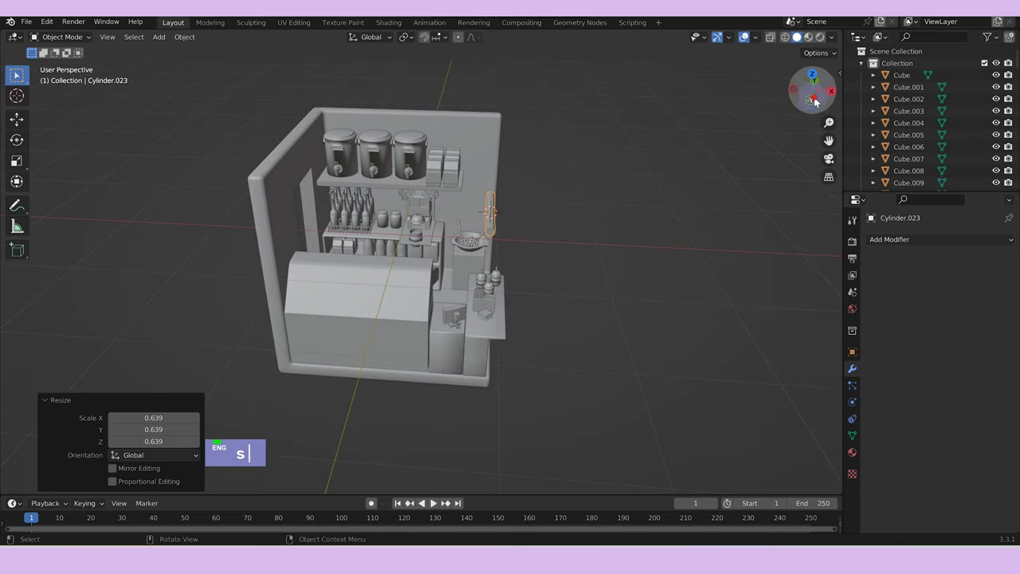
Move the rod along X, Y and Z to span the top of the doorway, then add a large plane.
text(gx)
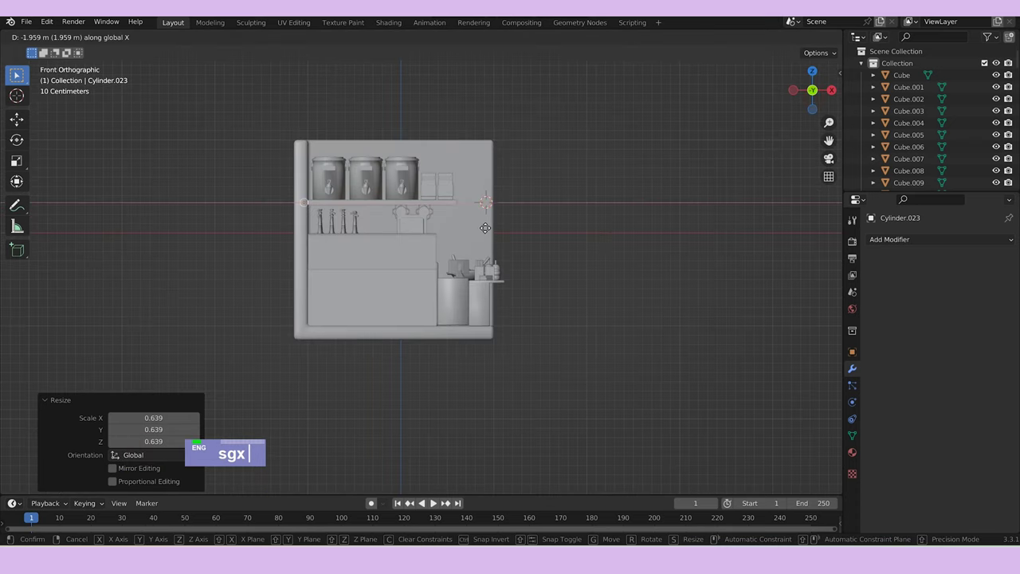
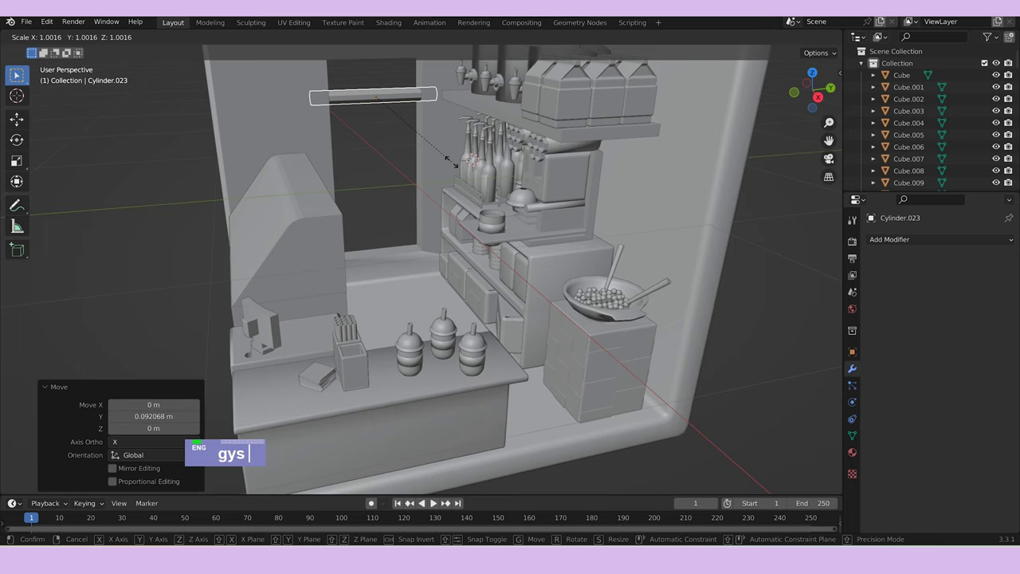
text(y)
scroll(down, 3)
text(gysYgz)
scroll(up, 3)
text(gysYgza)
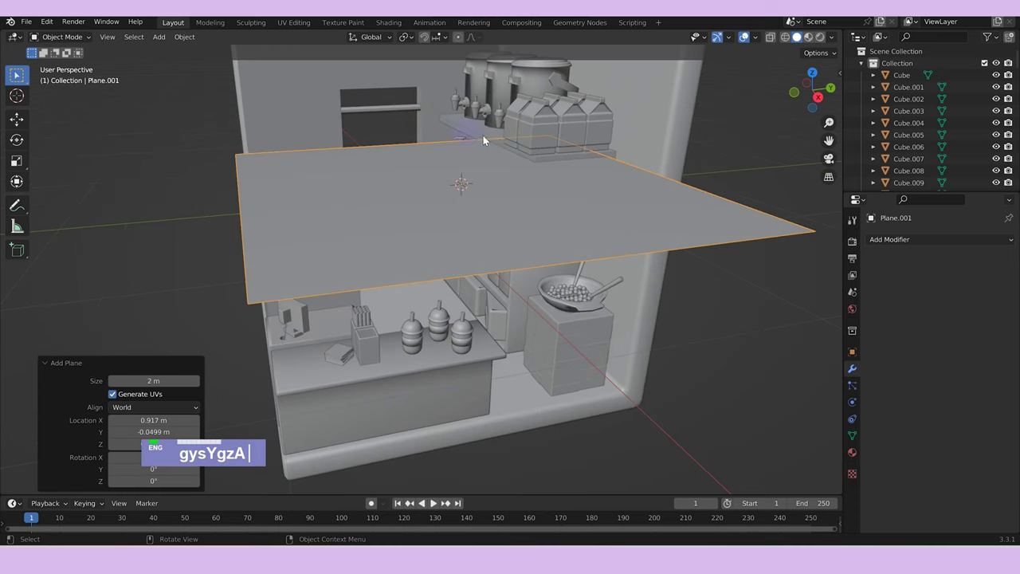
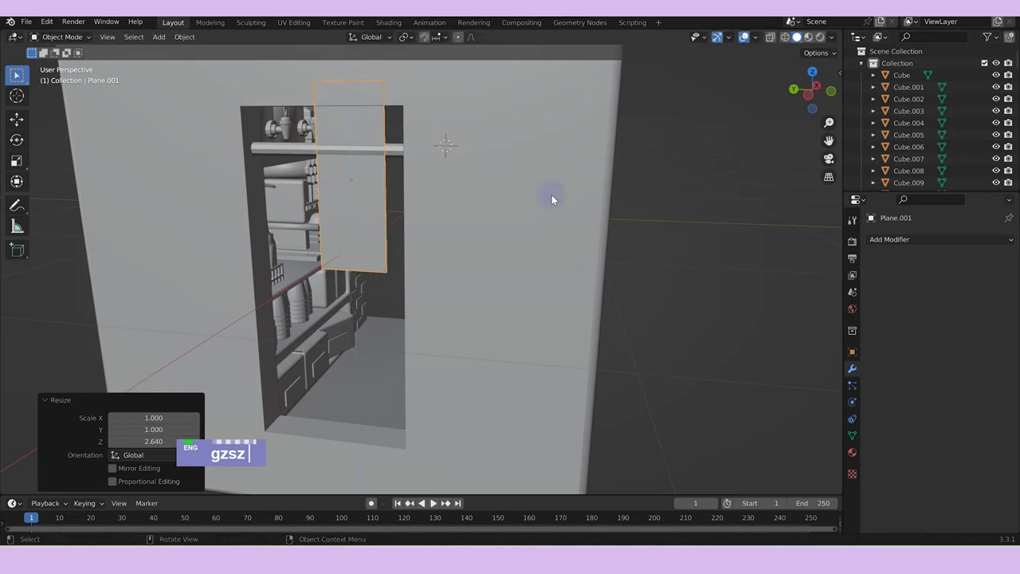
Lift and scale the plane into a door panel, duplicate it along Y and stretch both to fill the doorway side by side.
text(gz)
text(szgz)
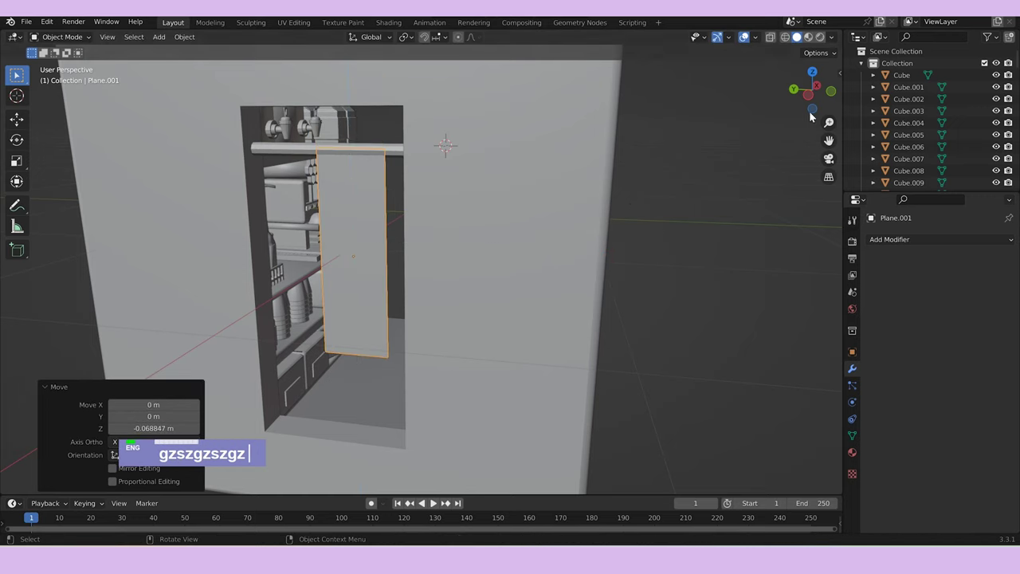
text(gy)
text(dgy)
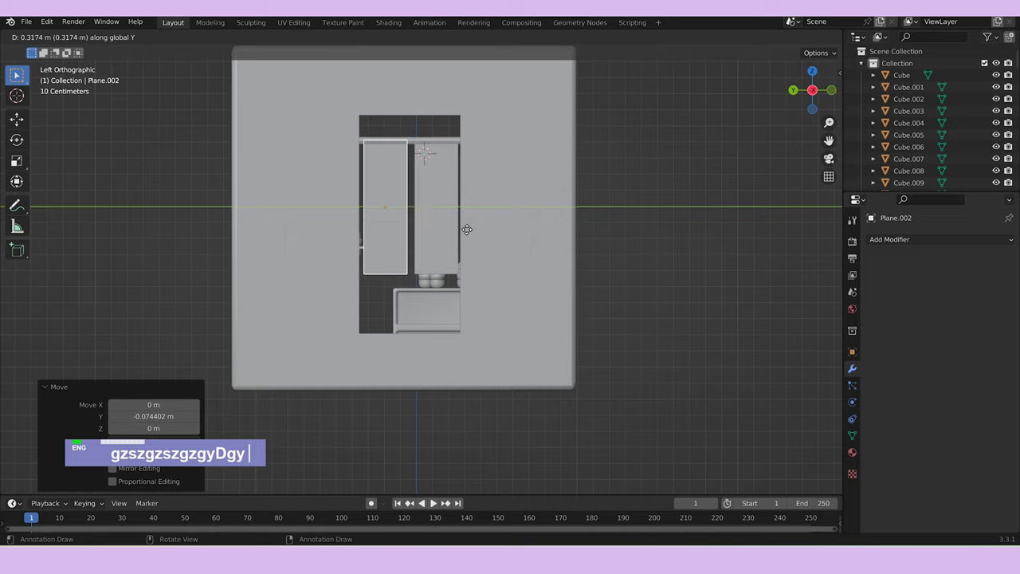
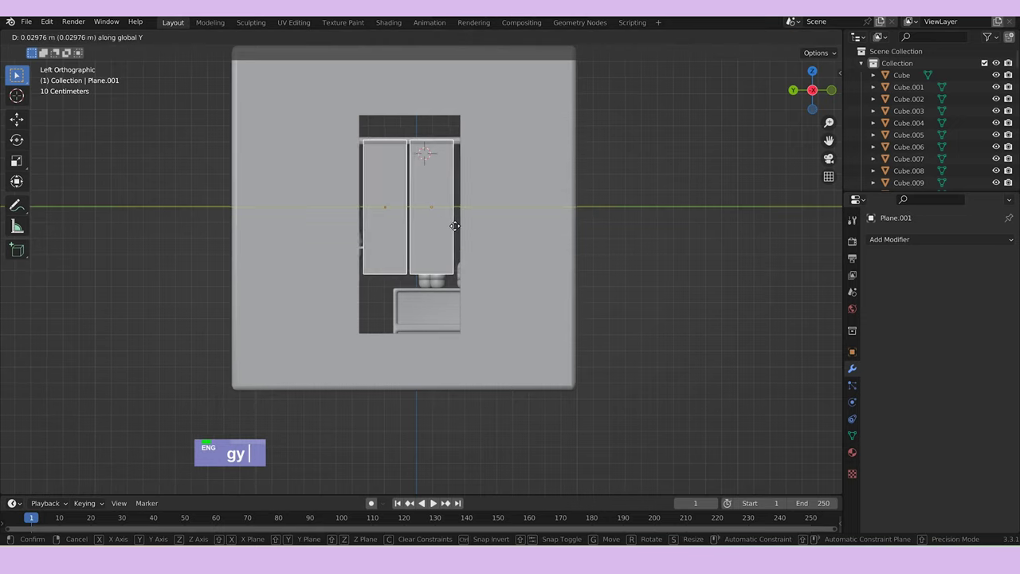
text(sy)
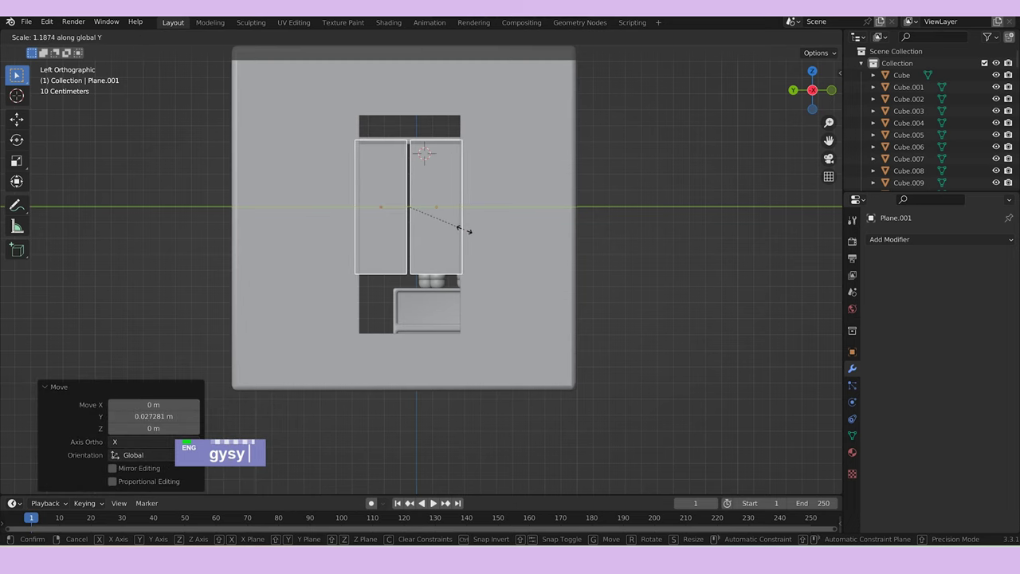
middle_click(477, 230)
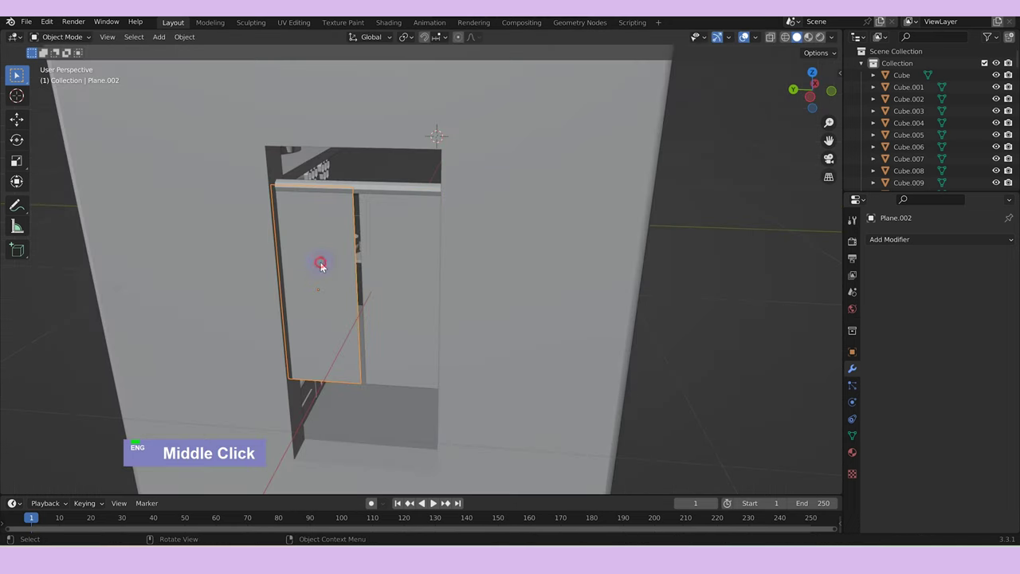
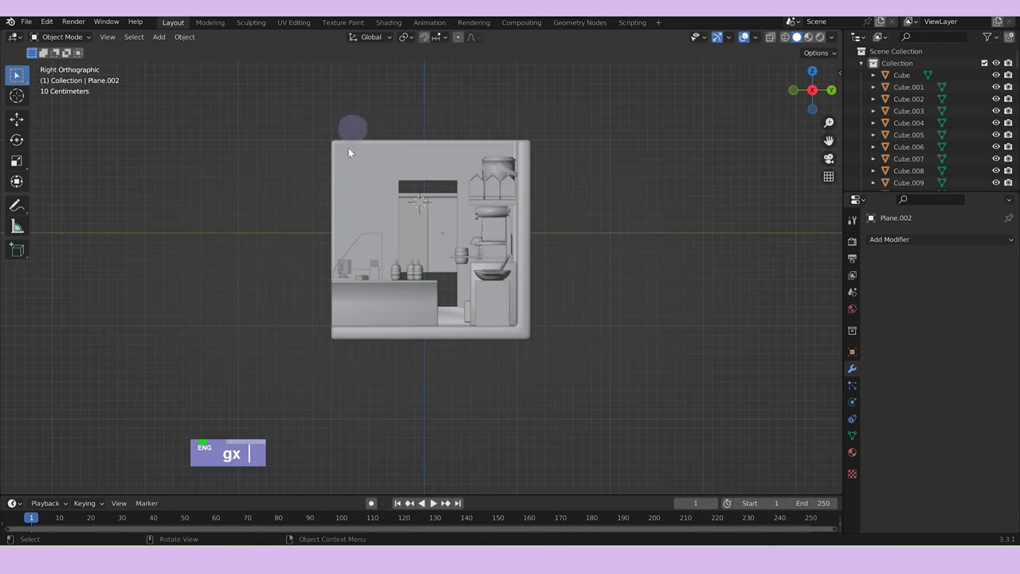
Add a cube and scale it into a thin flat board placed on the left wall beside the doorway.
right_click(337, 183)
text(a)
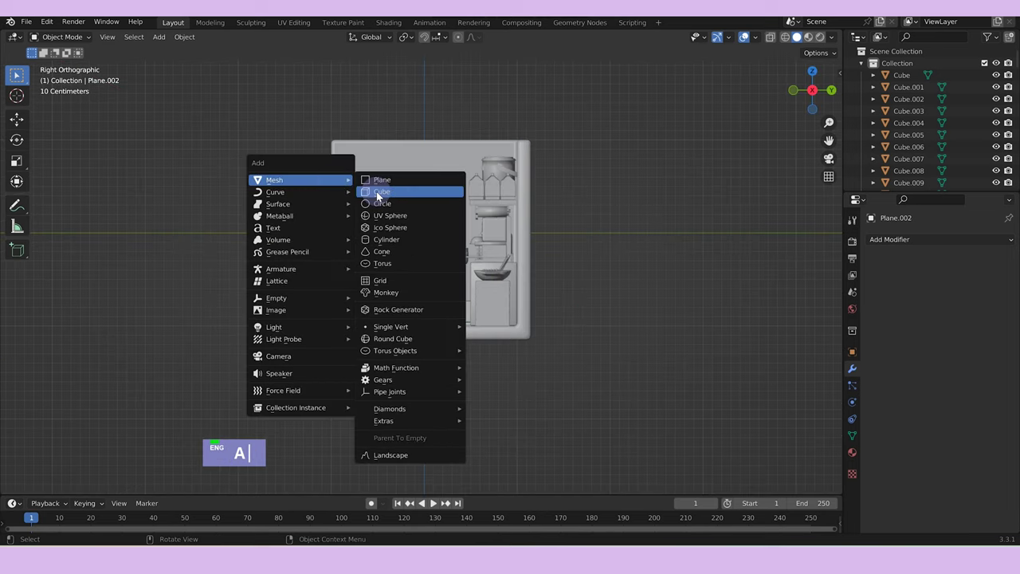
middle_click(473, 247)
text(syx)
text(s)
middle_click(560, 227)
text(sz)
text(gz)
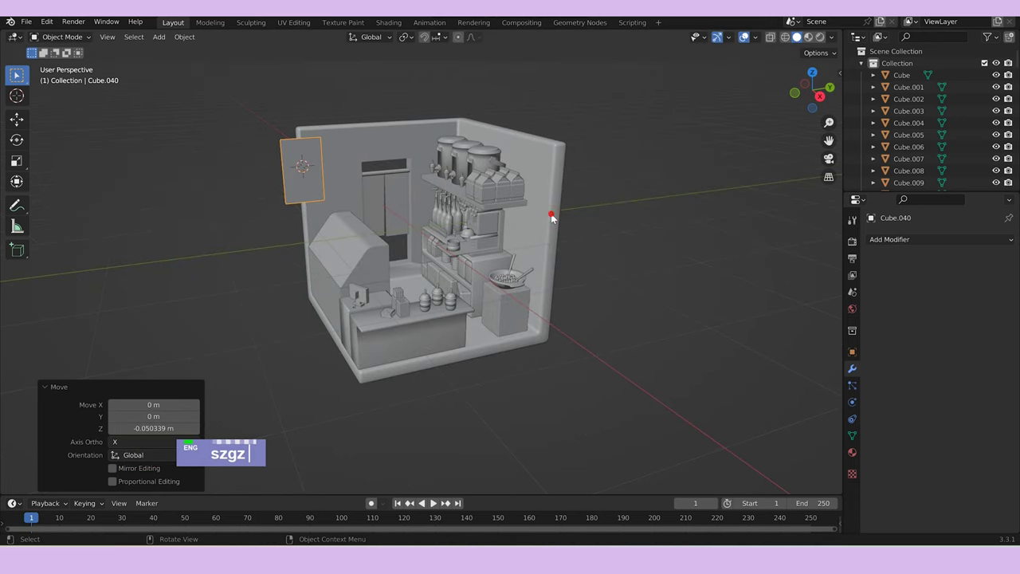
text(s)
text(gz)
Duplicate the board below the first and bevel both boards' edges to round them off.
text(dgz)
text(sgz)
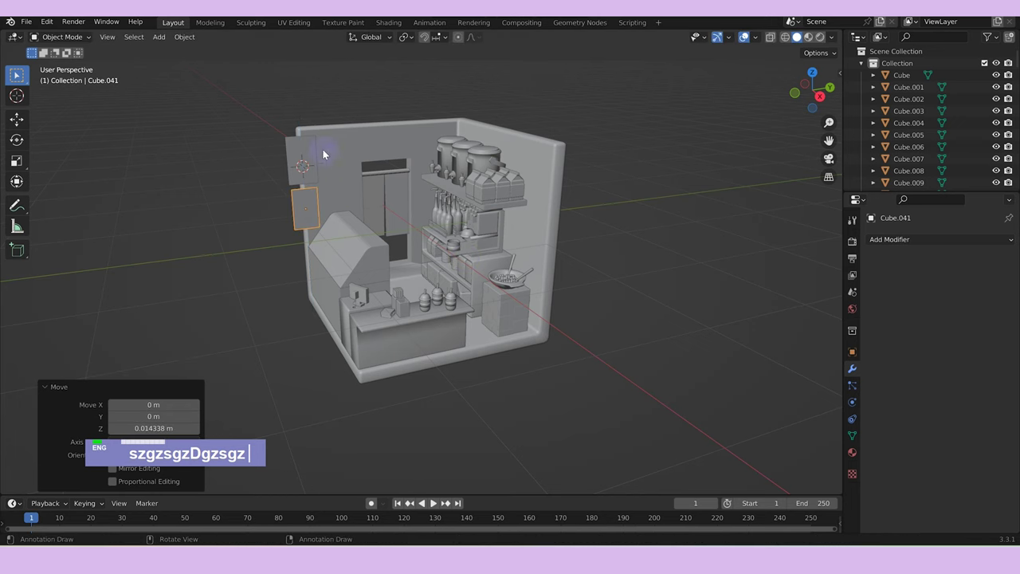
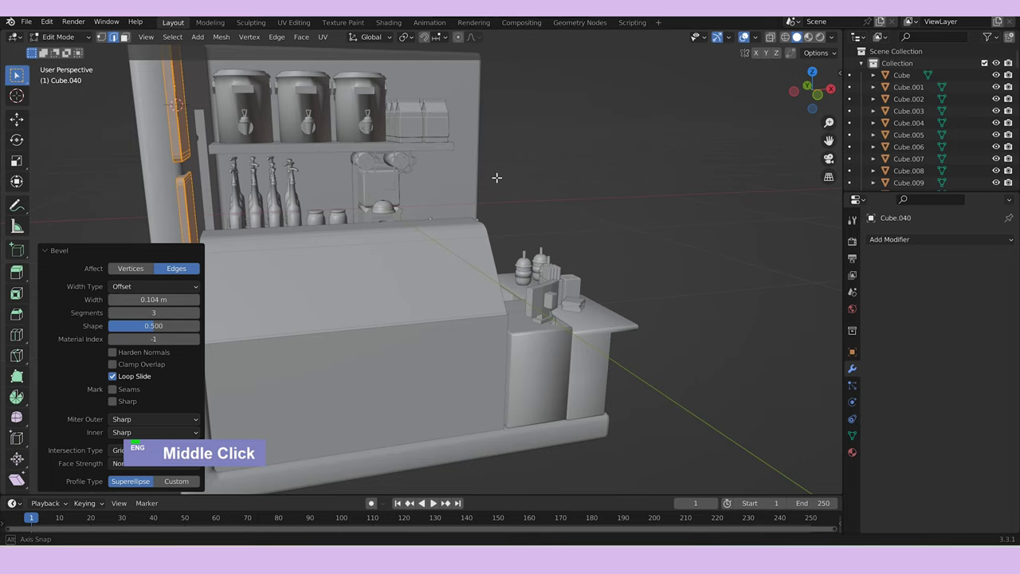
key(ctrl+z)
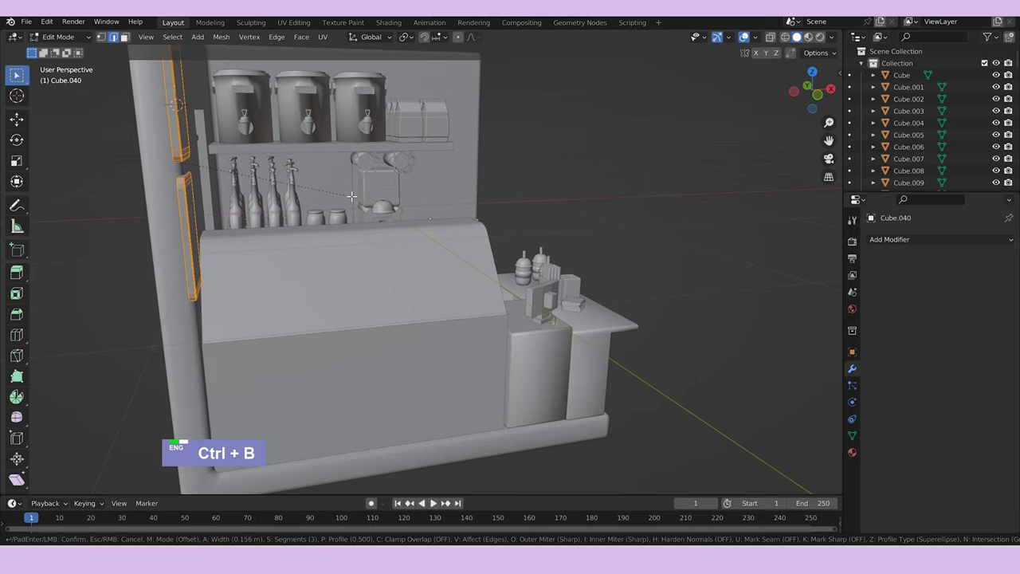
key(ctrl+b)
scroll(up, 3)
scroll(down, 3)
scroll(up, 3)
key(Tab)
Orbit around the doorway to check the two rounded wall boards.
middle_click(605, 203)
scroll(down, 3)
click(273, 202)
middle_click(664, 321)
scroll(down, 3)
Add a camera, raise it along Z and set its rotation to 60/0/45 in the N panel.
key(a)
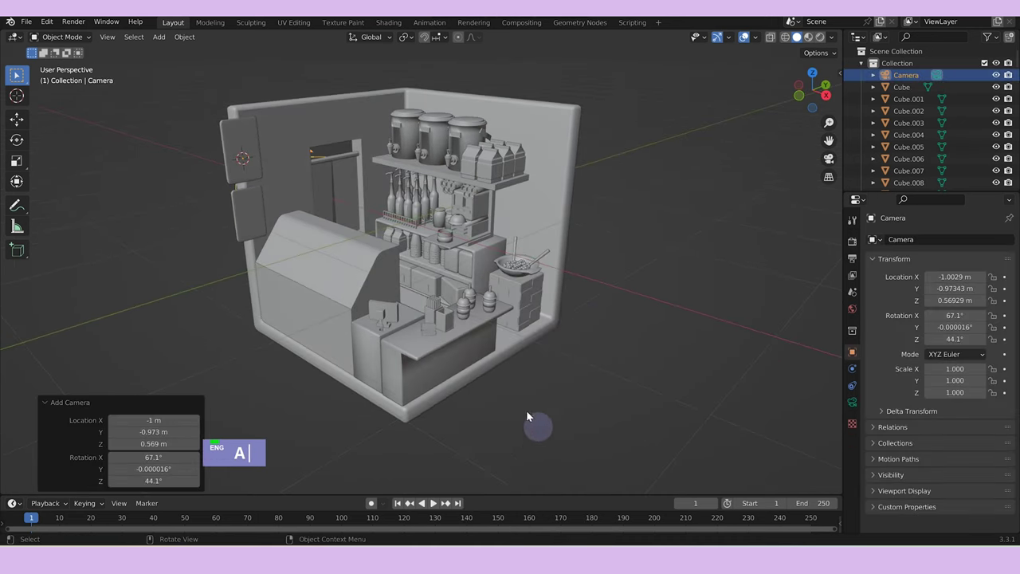
scroll(down, 3)
text(agzgzgz)
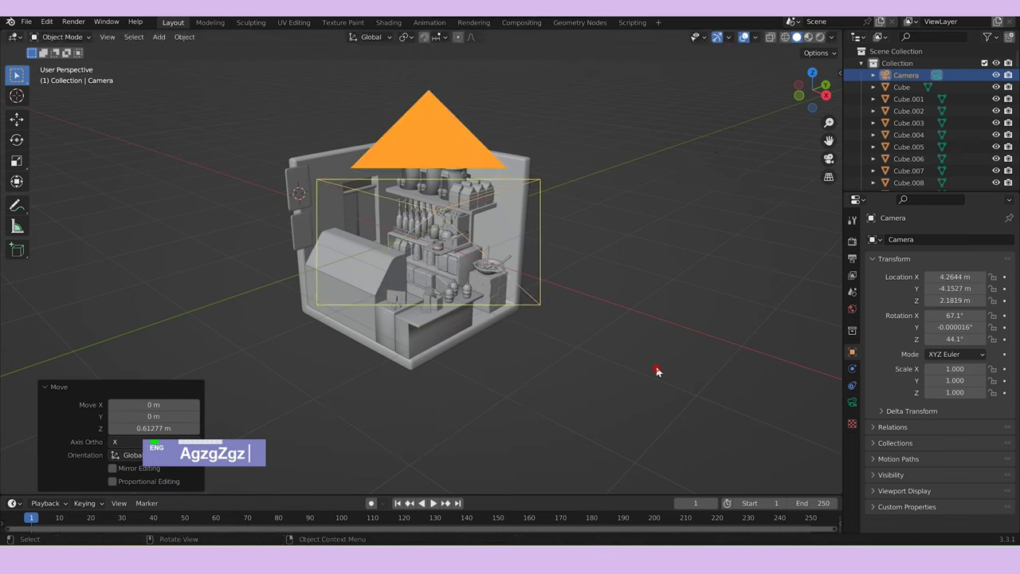
text(gz)
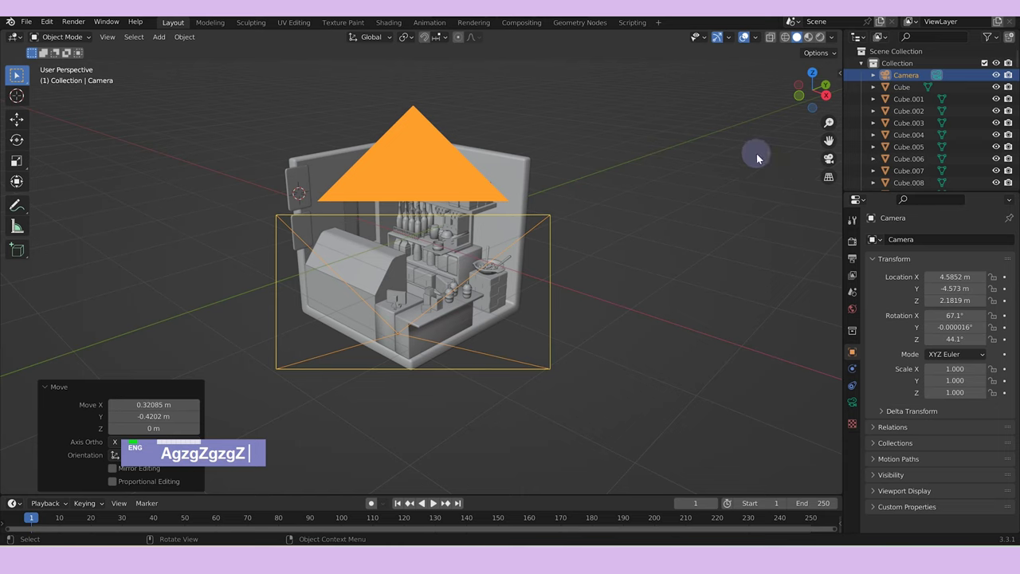
text(n)
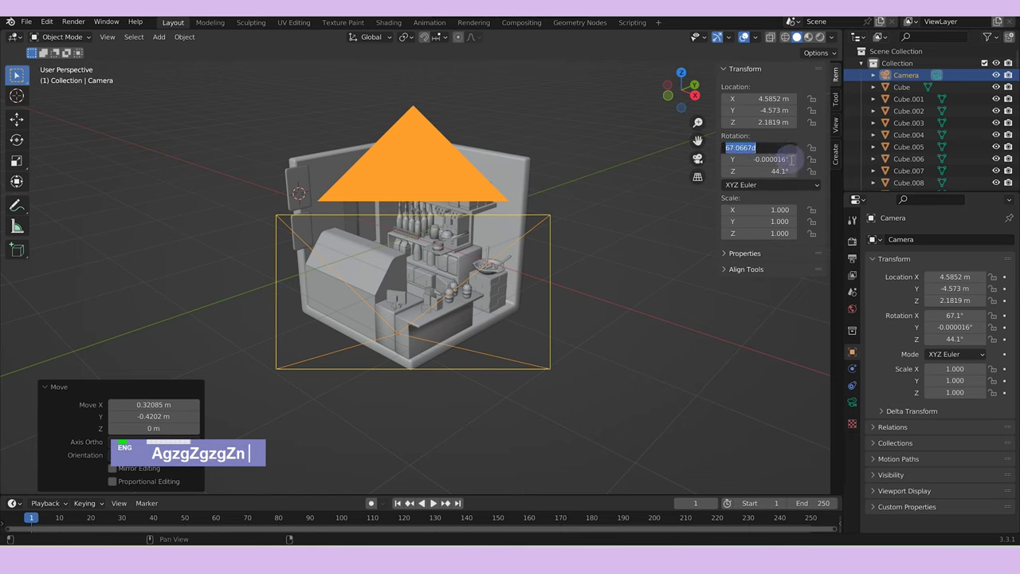
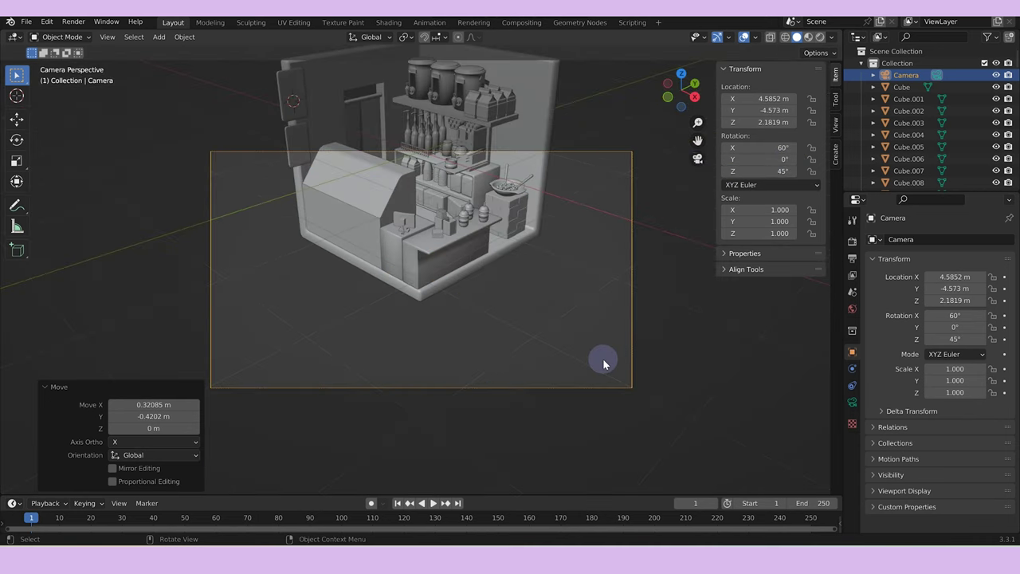
Make the camera orthographic with scale 6 and move it until it frames the whole room.
text(gz)
text(gz)
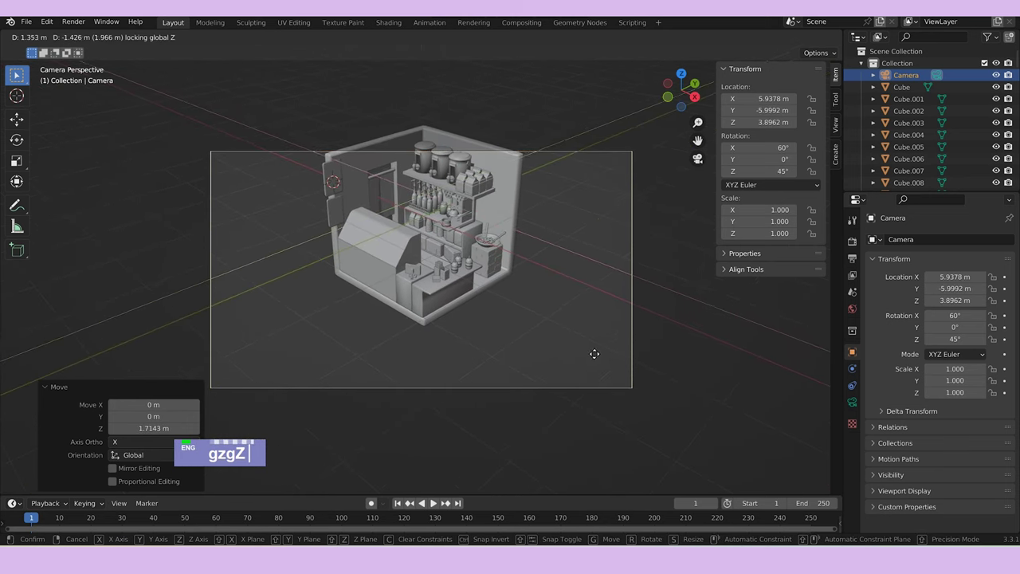
text(gz)
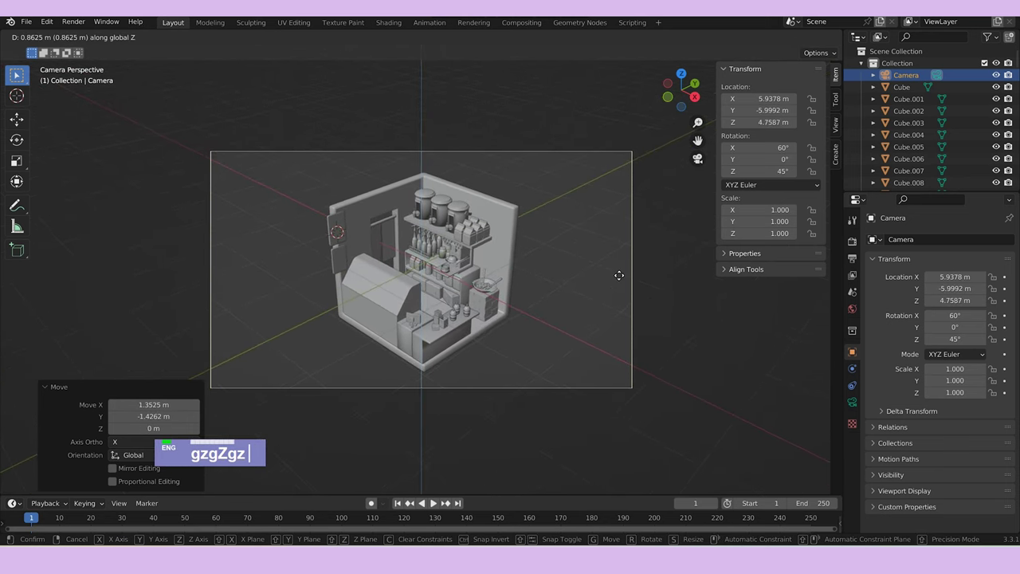
scroll(up, 3)
text(gzgZgz)
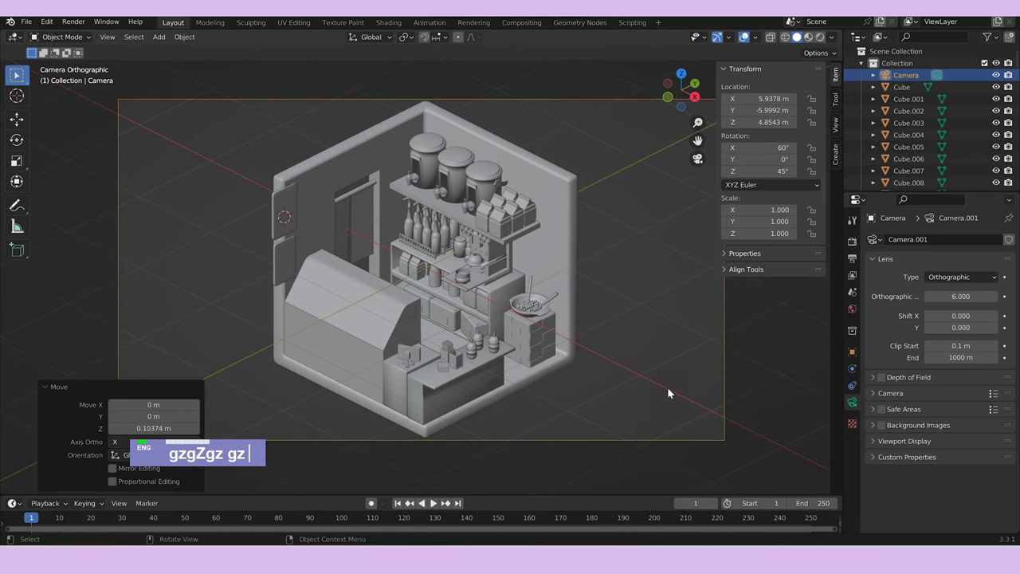
text(gzgz)
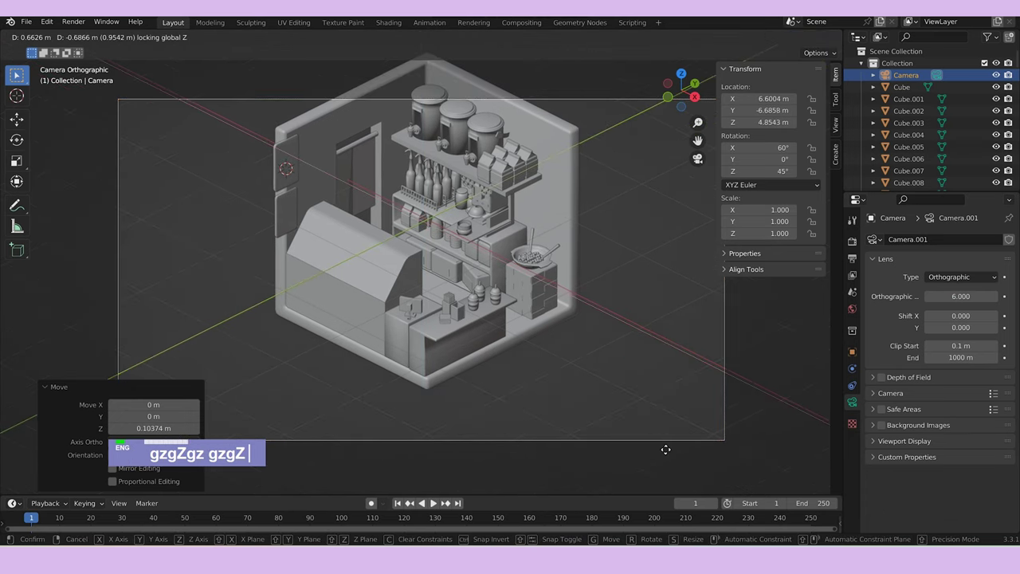
text(gz)
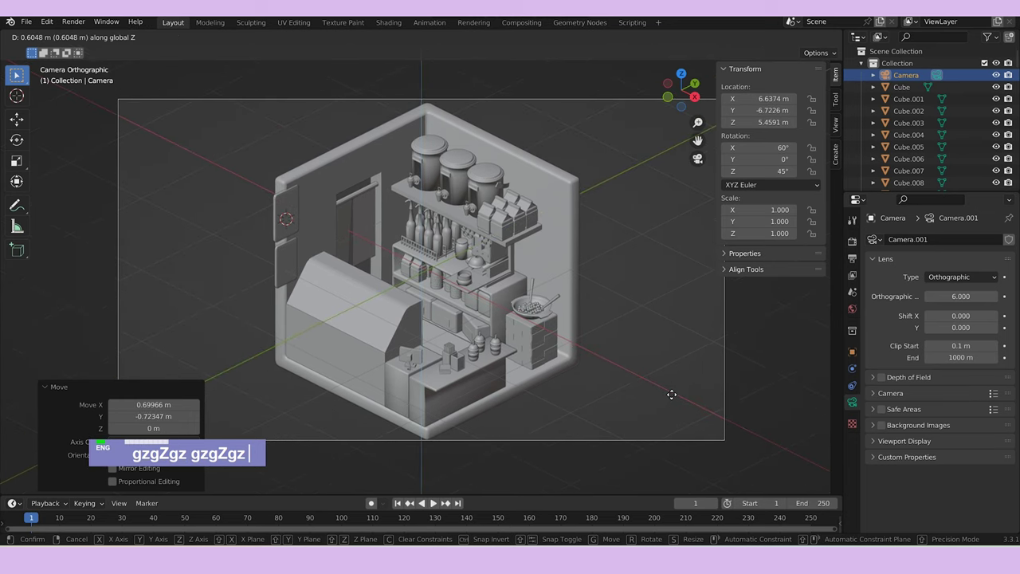
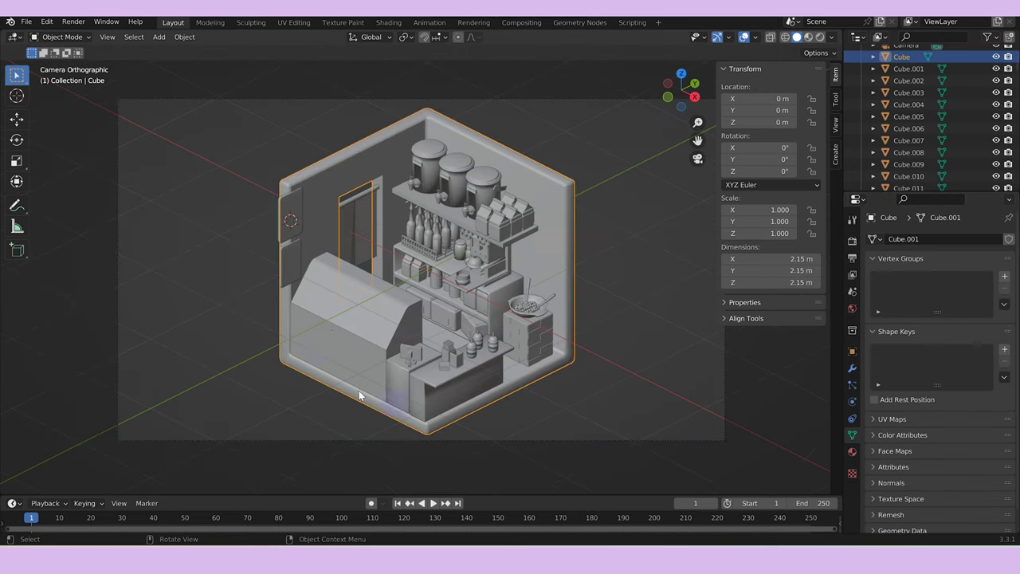
Add a Sun light and rotate it about 49° on X and 47° on Z so it shines into the room.
text(z)
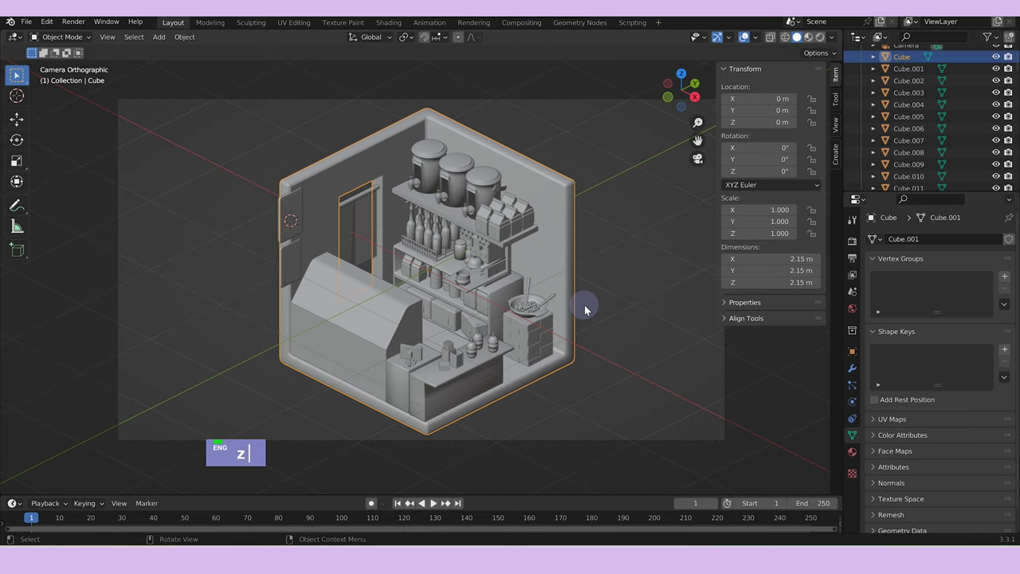
text(z)
text(a)
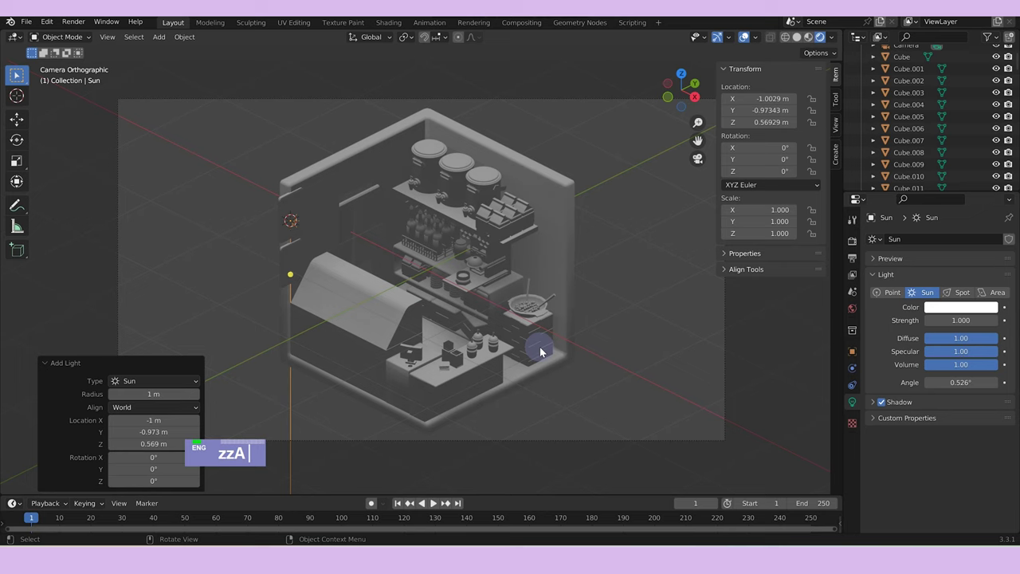
text(r)
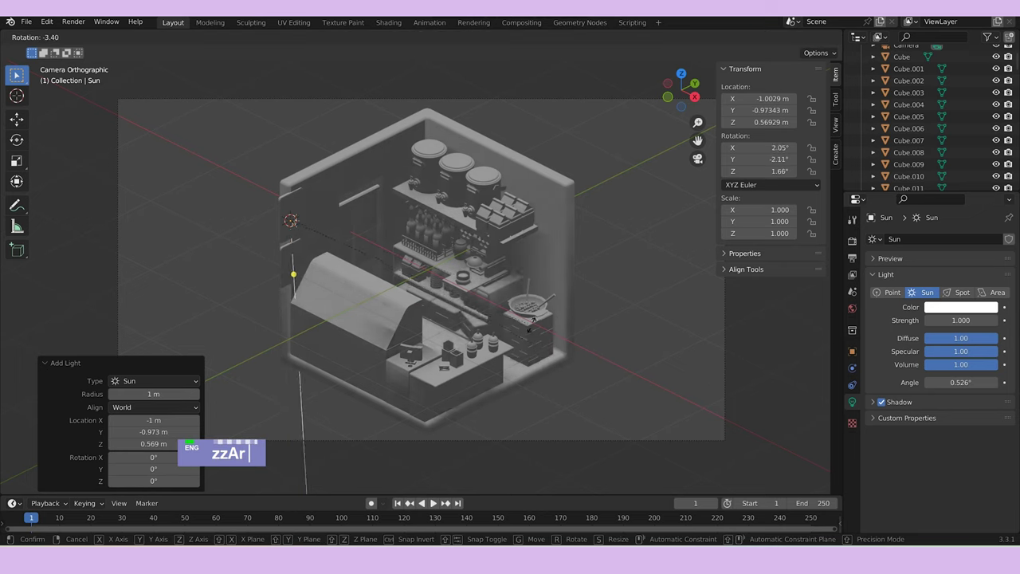
text(x)
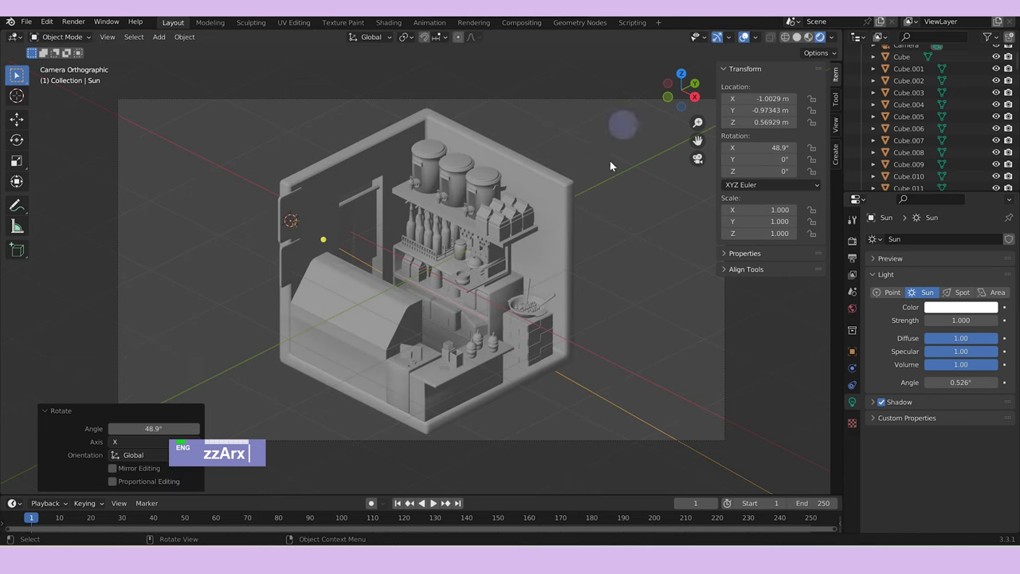
text(rz)
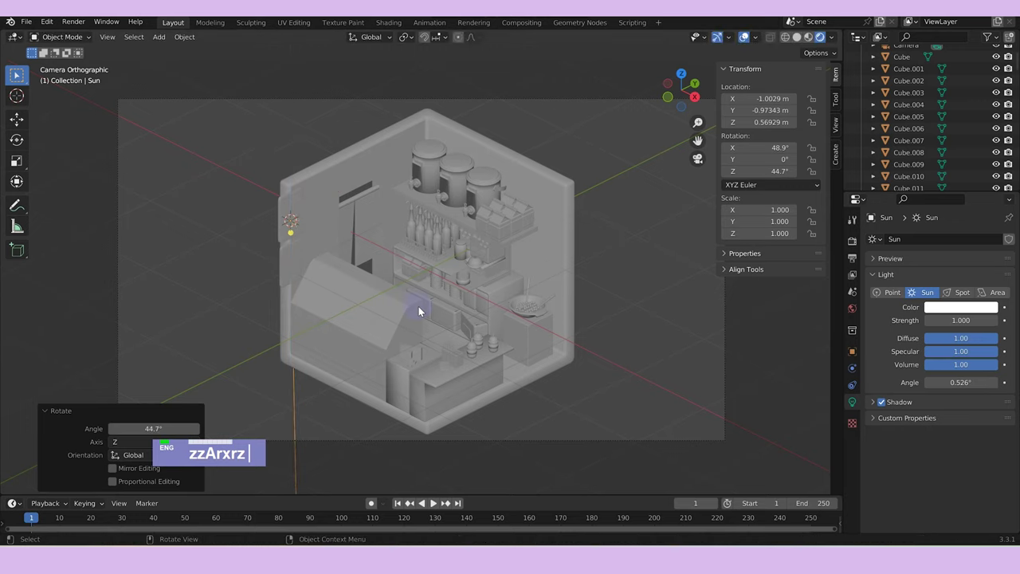
text(rz)
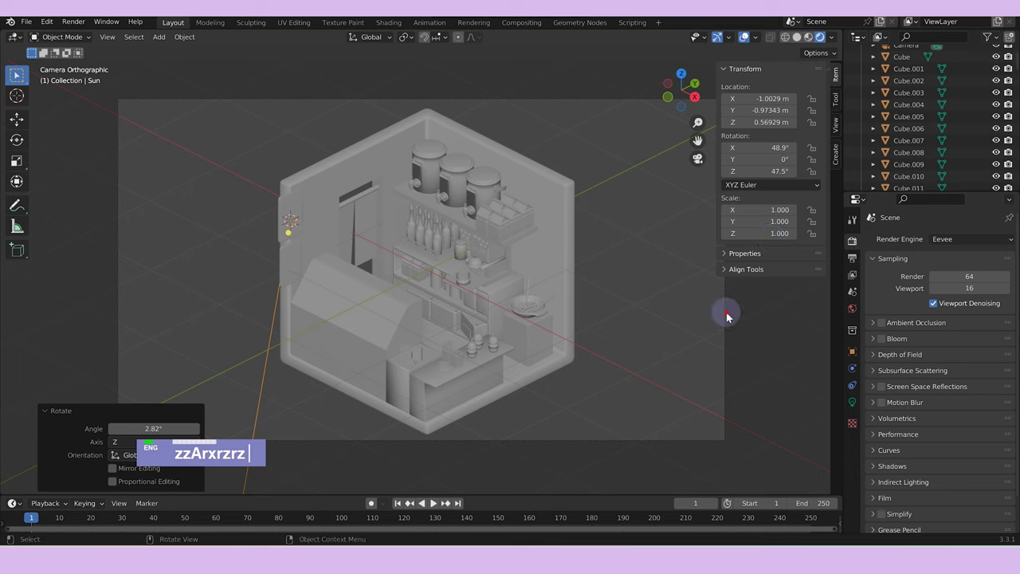
Switch the camera view to Rendered Cycles shading and re-aim the Sun to about 55° tilt, 41° turn.
scroll(down, 3)
text(zzArxrzrz)
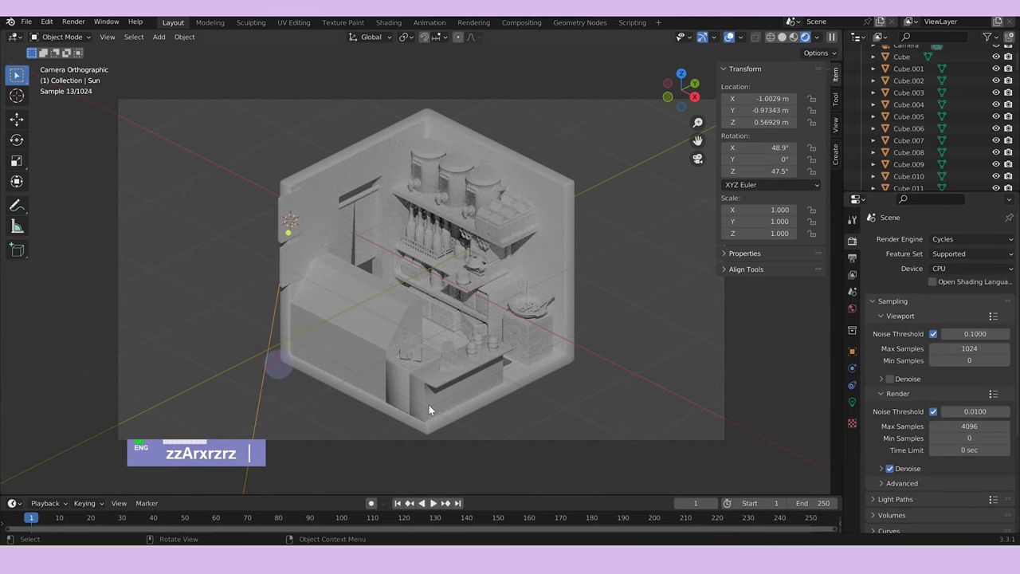
text(rz)
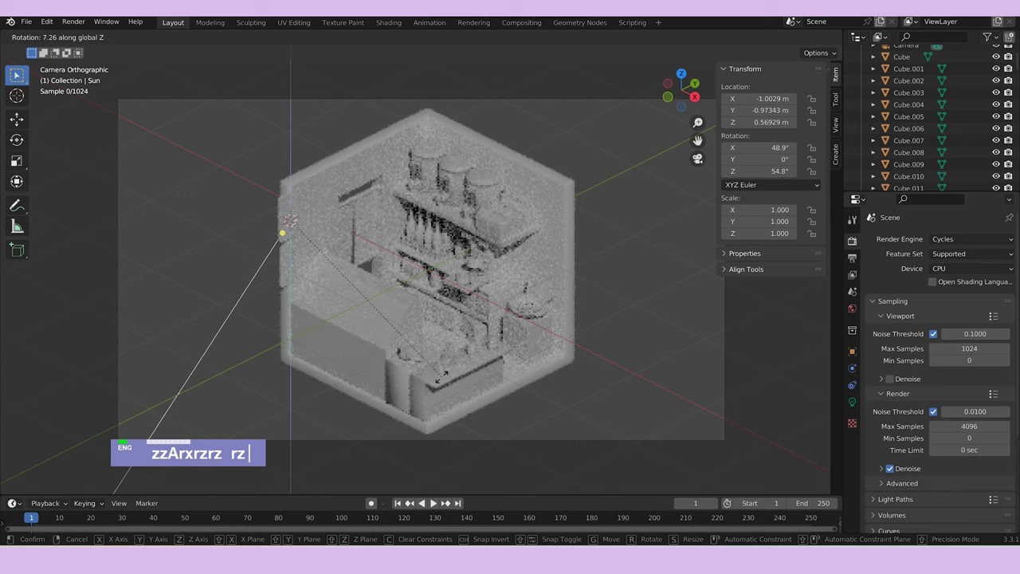
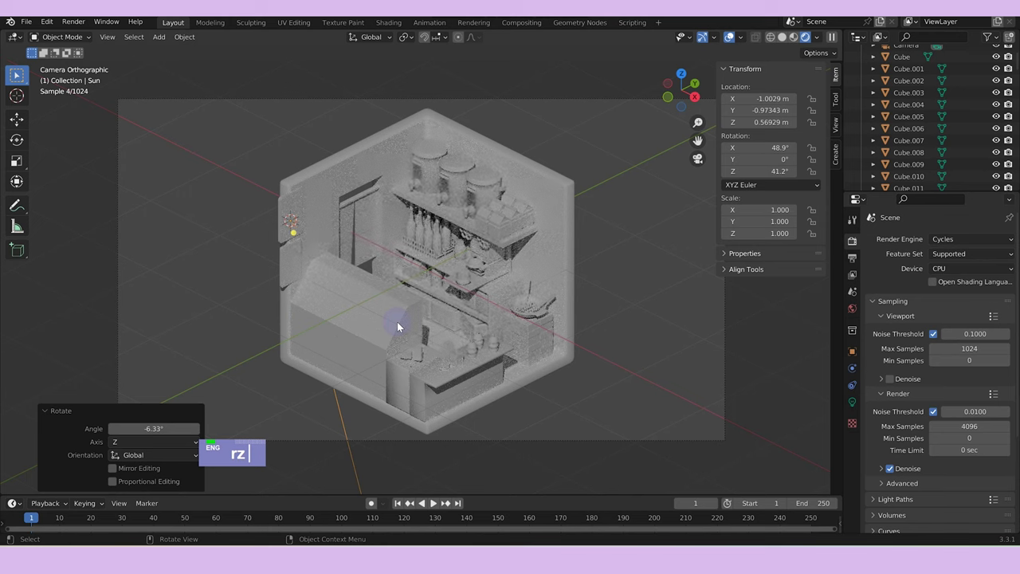
key(BackSpace)
text(y)
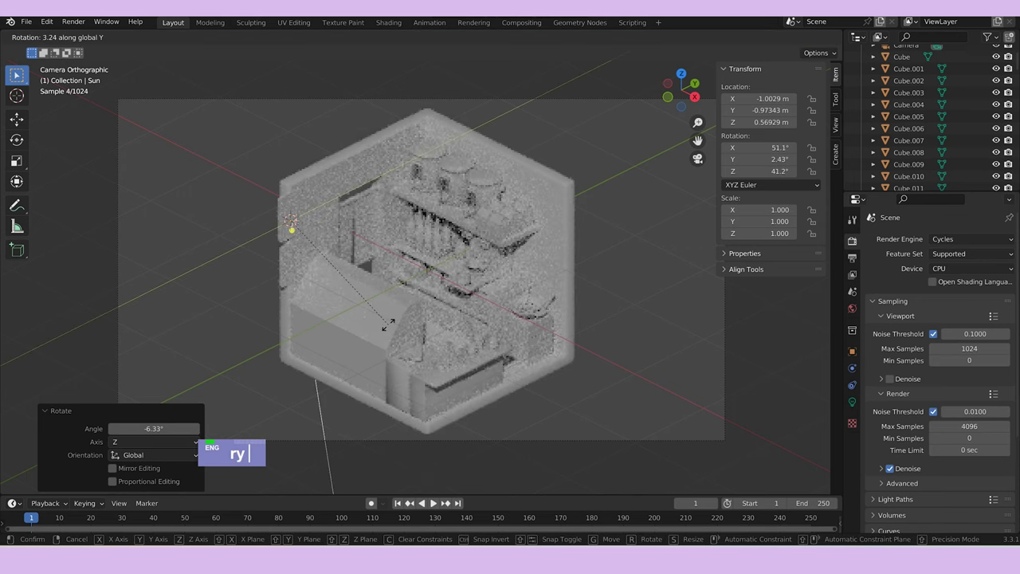
text(rx)
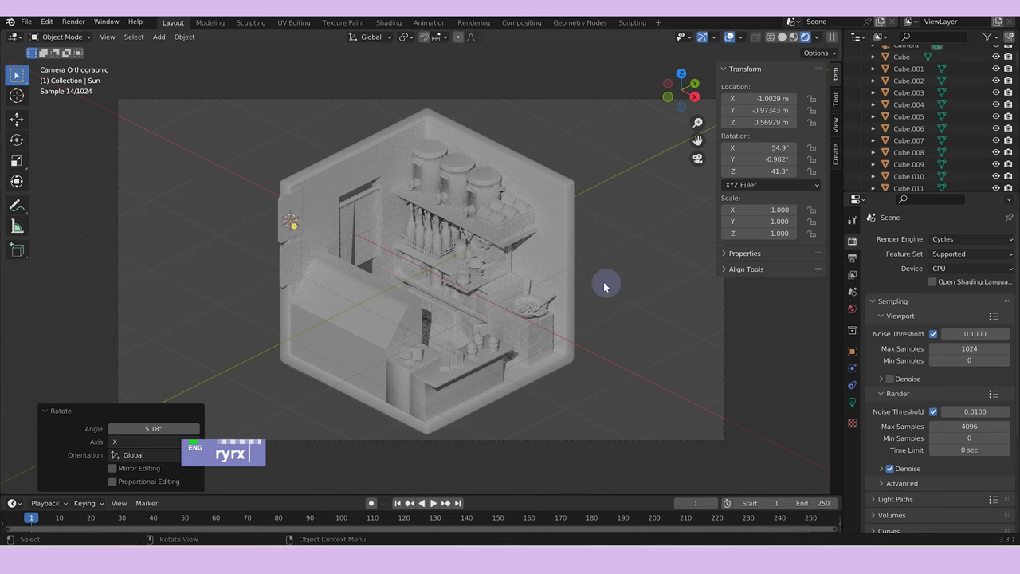
Select the bottle rack with its bottles, scale it down slightly and lower it onto the shelf.
text(z)
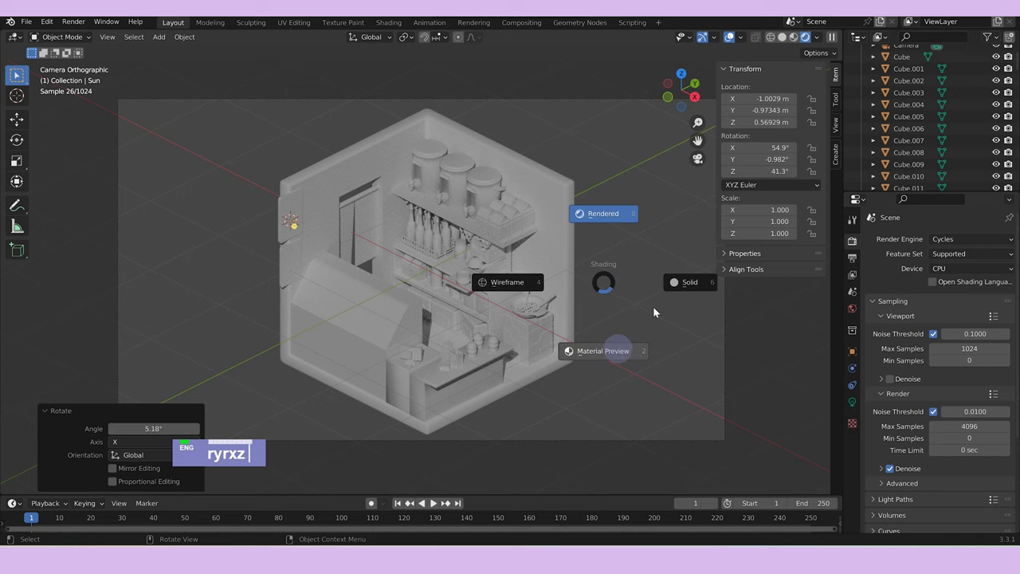
scroll(up, 3)
text(ryrxz)
double_click(499, 155)
click(522, 148)
text(gy)
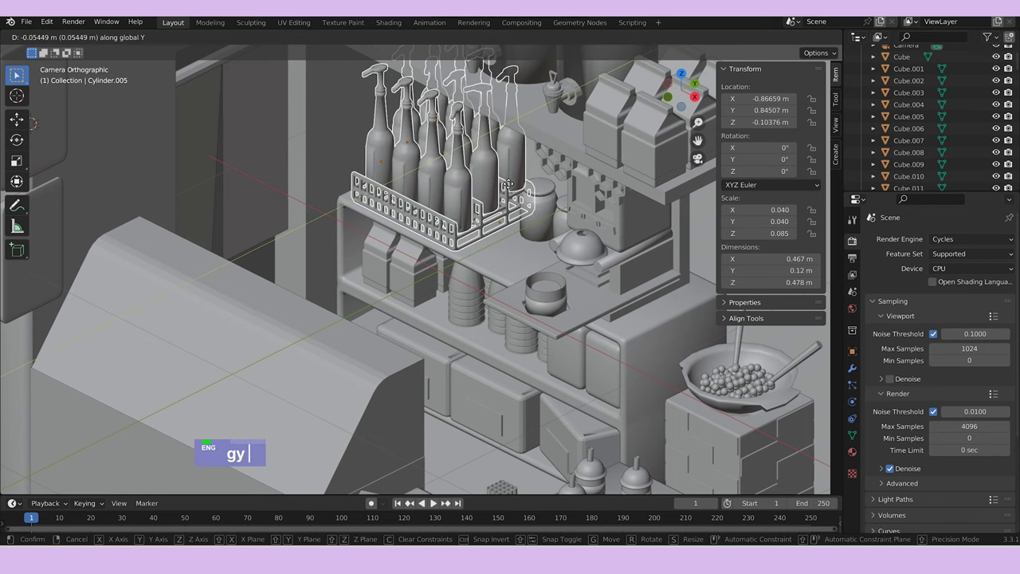
text(s)
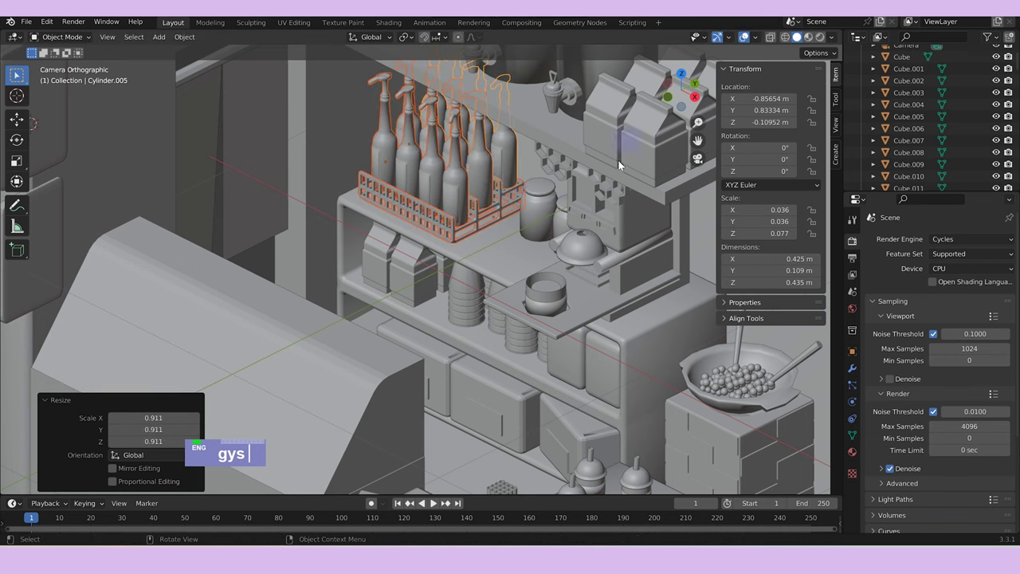
scroll(up, 3)
text(gysgz)
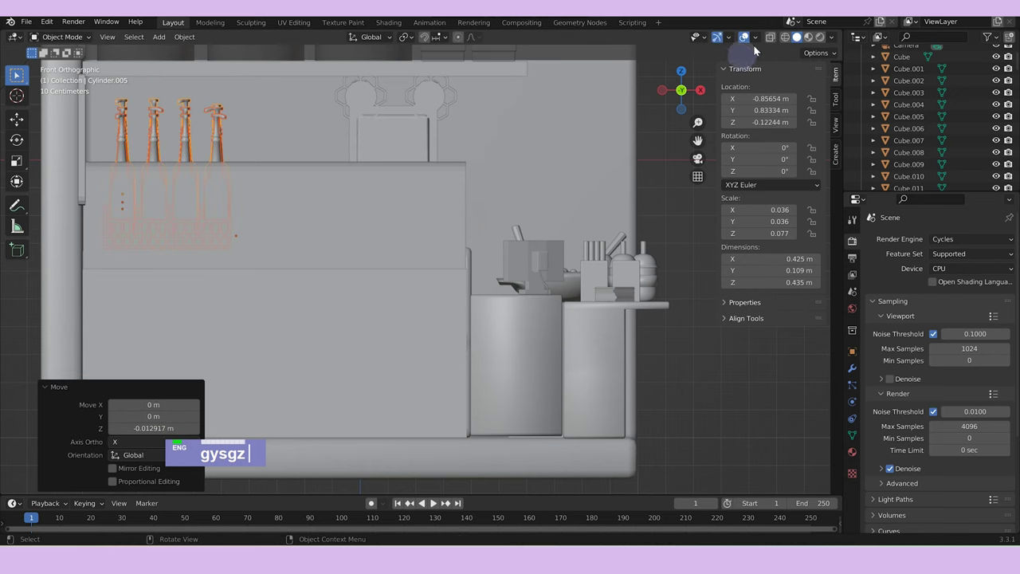
text(gz)
Orbit around the shelf and toggle between rendered and material preview to check the rack.
middle_click(545, 242)
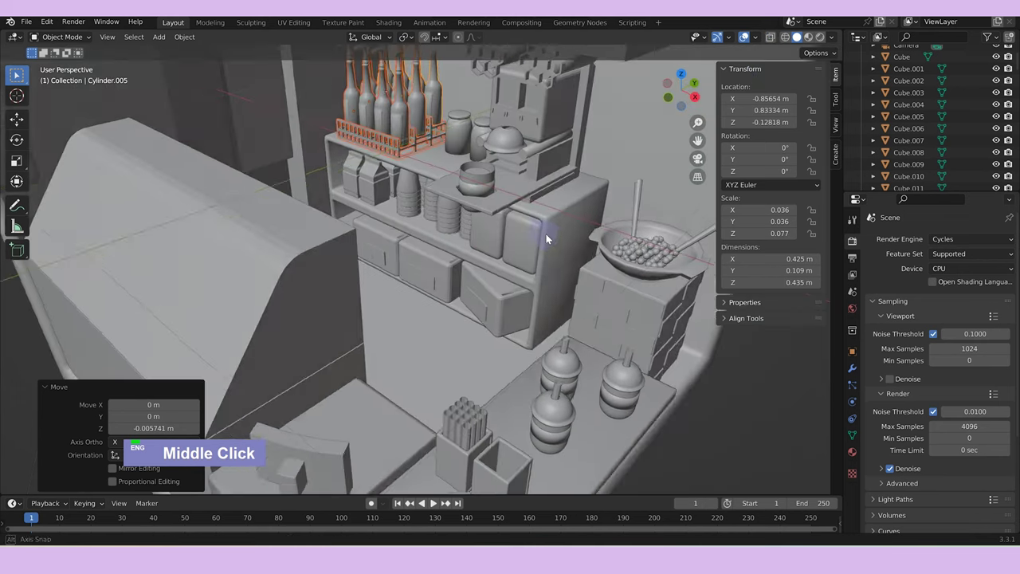
scroll(down, 3)
middle_click(445, 256)
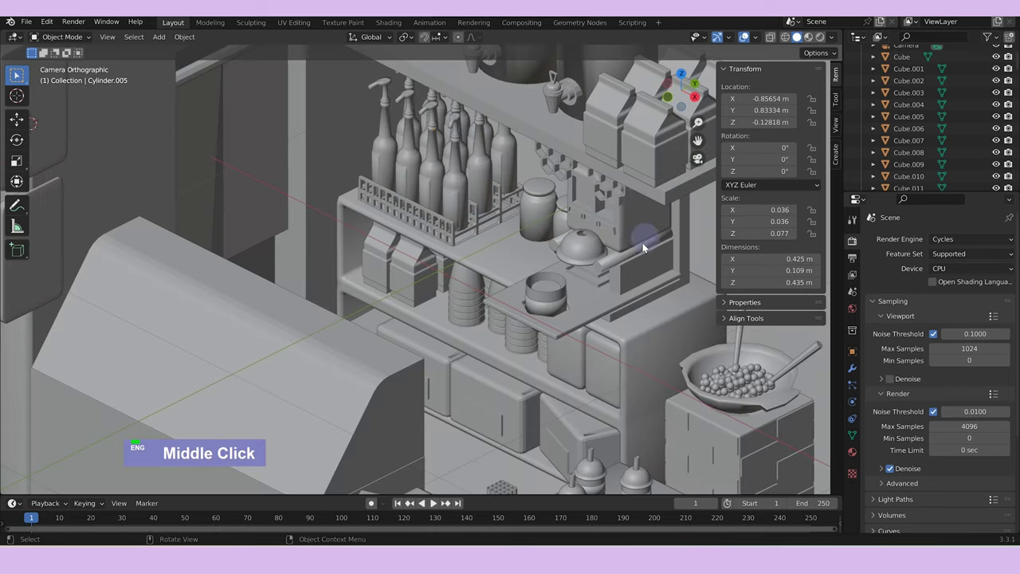
scroll(down, 3)
text(z)
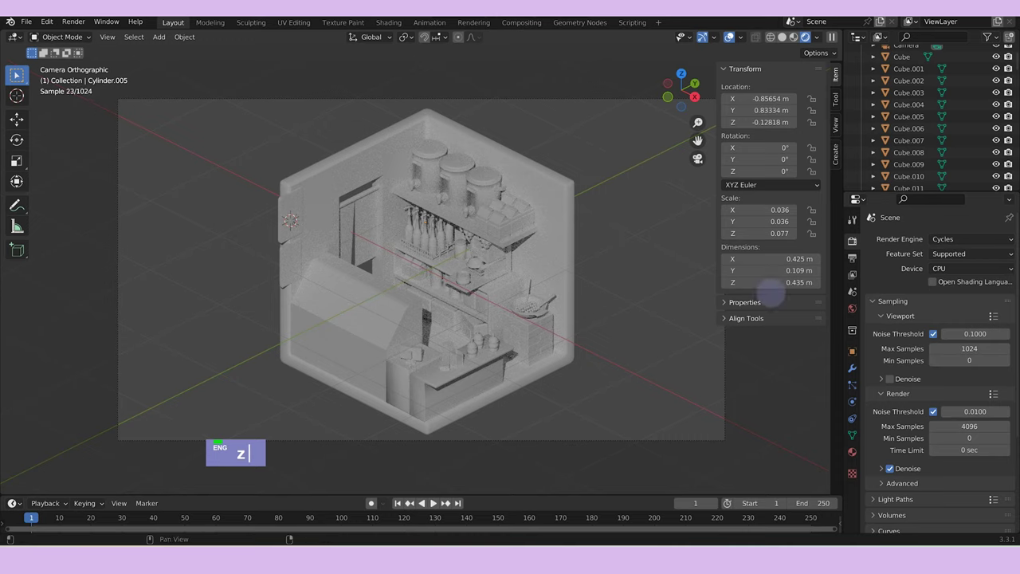
text(z)
text(z)
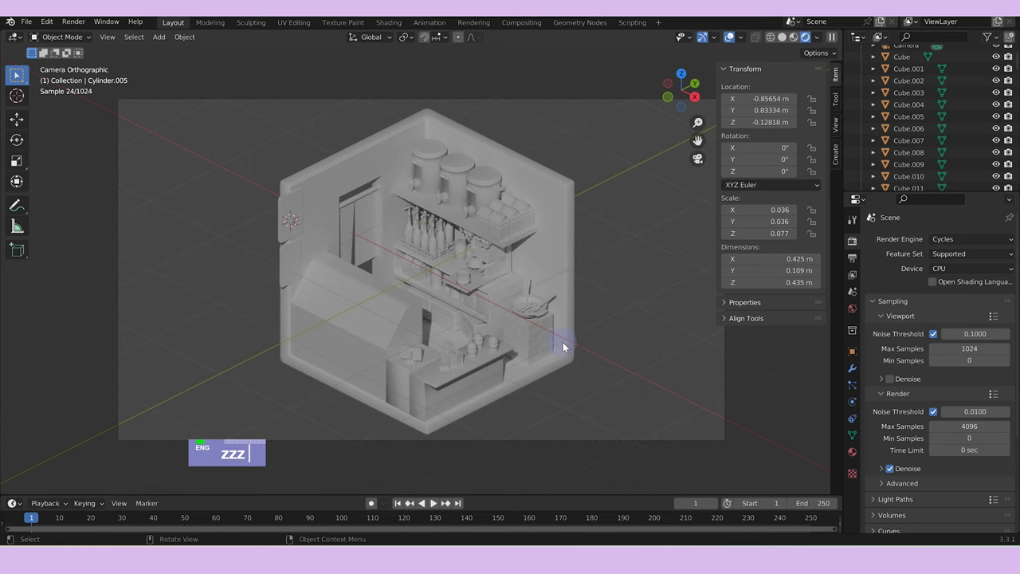
text(z)
scroll(up, 3)
text(zzzz)
scroll(down, 3)
text(zzzz)
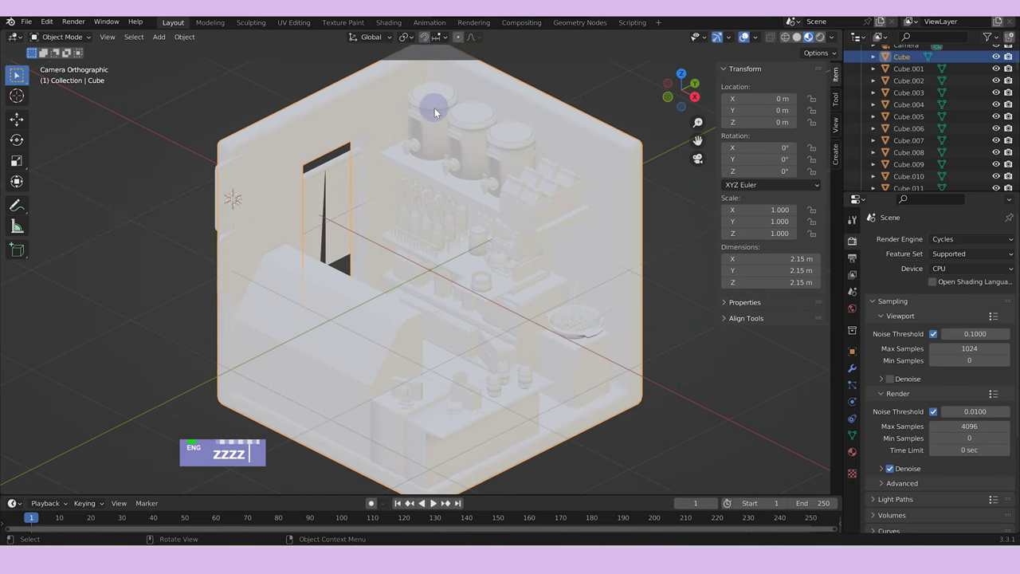
Isolate the first dispenser jar and assign red, white metallic and dark materials to its lid, body and window faces.
text(/)
key(Tab)
text(zzzz/ a)
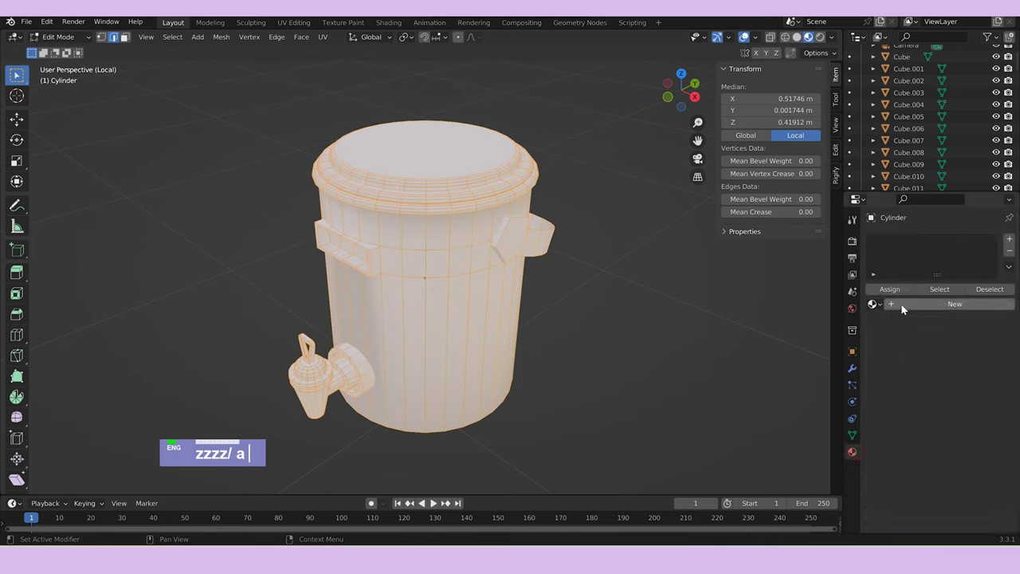
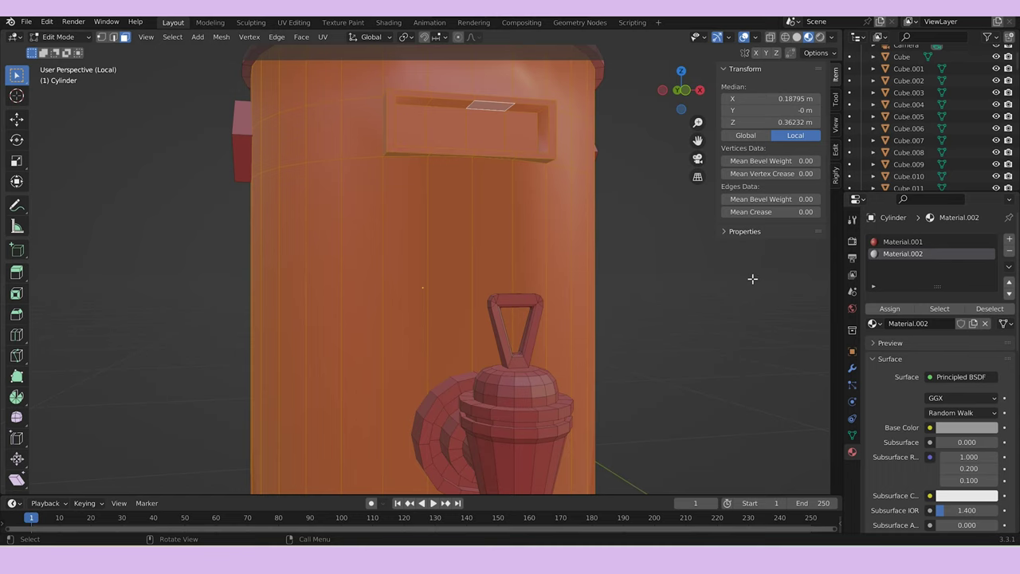
scroll(down, 3)
scroll(up, 3)
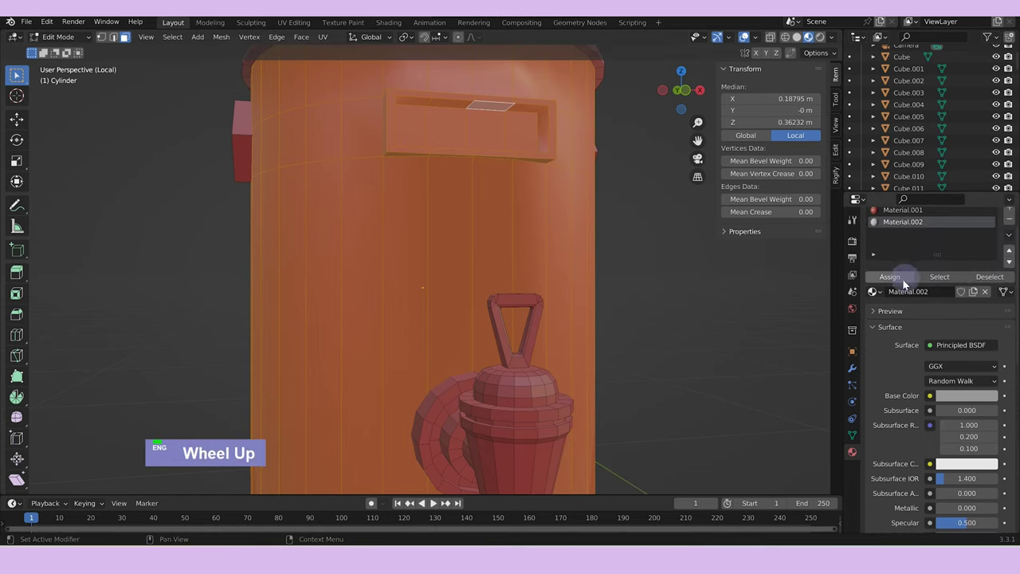
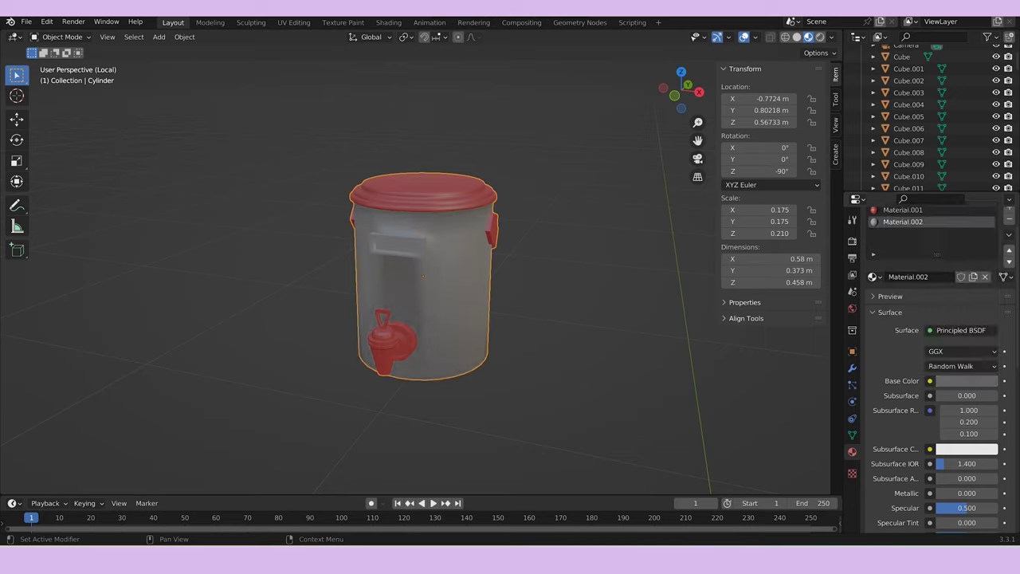
scroll(up, 3)
scroll(down, 3)
scroll(up, 3)
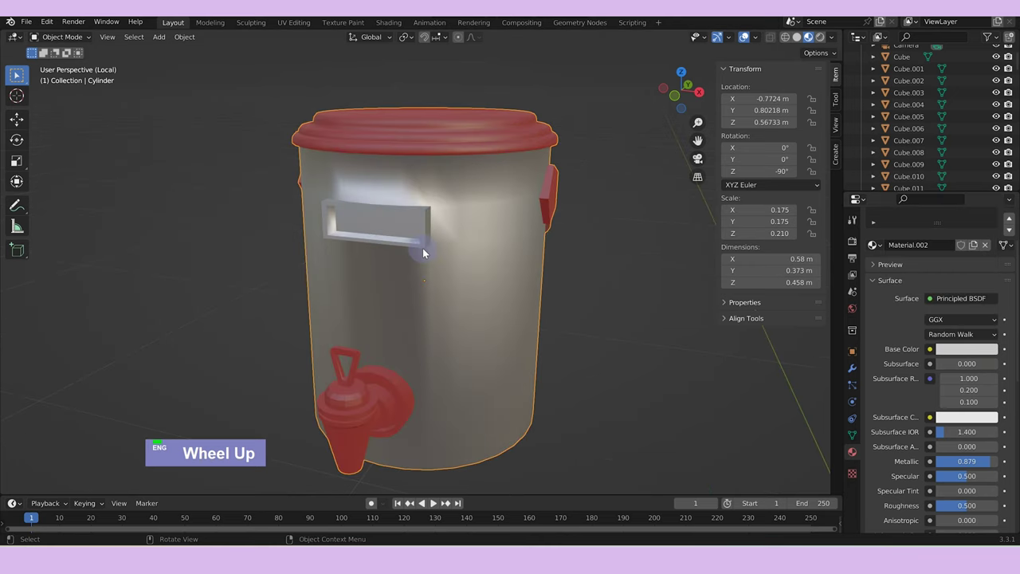
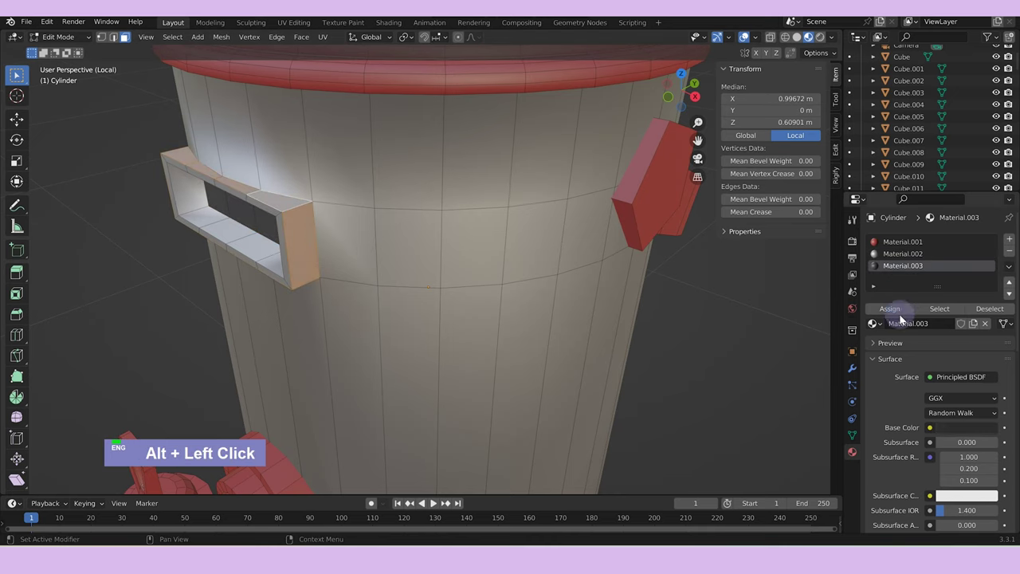
scroll(down, 3)
Select the arrow-shaped handle piece and give it the red lid material, checking from both sides.
middle_click(520, 344)
scroll(down, 3)
key(Tab)
middle_click(555, 353)
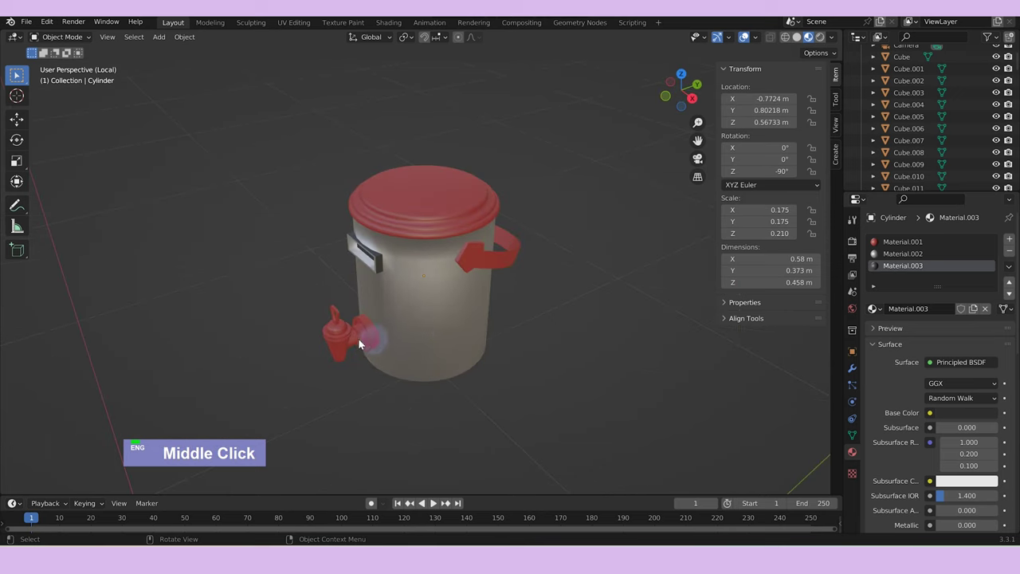
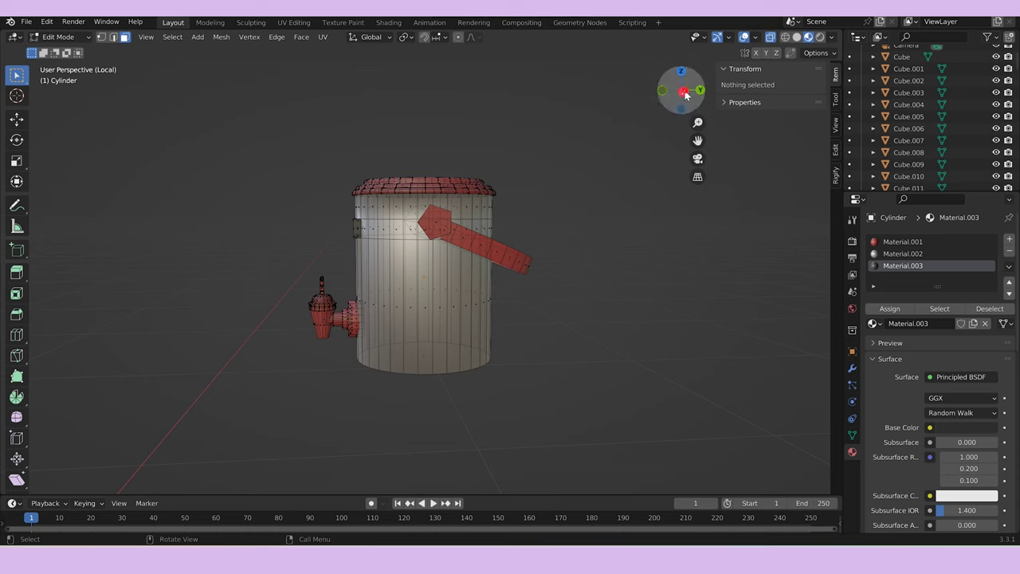
scroll(up, 3)
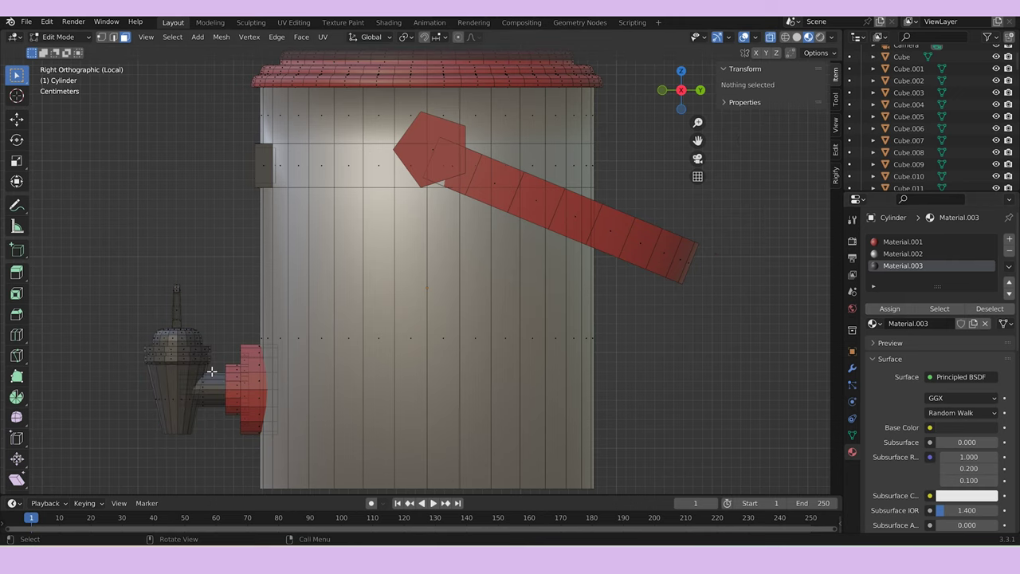
key(3)
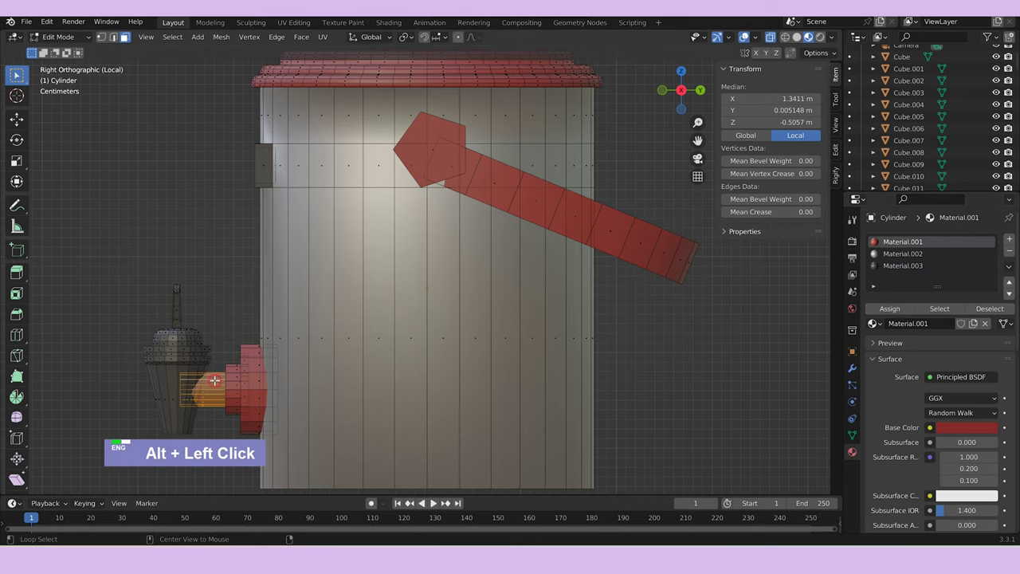
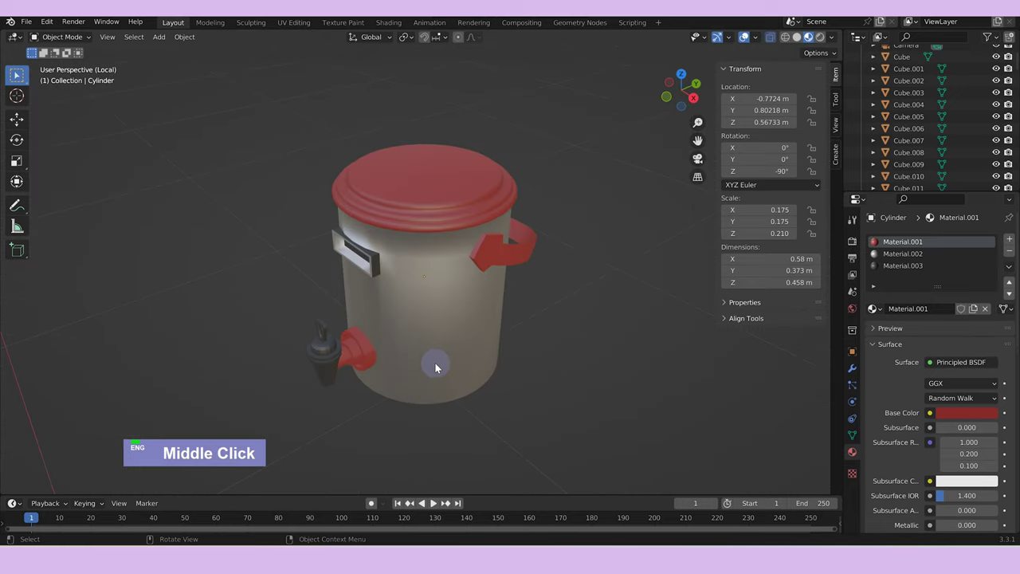
scroll(up, 3)
key(Tab)
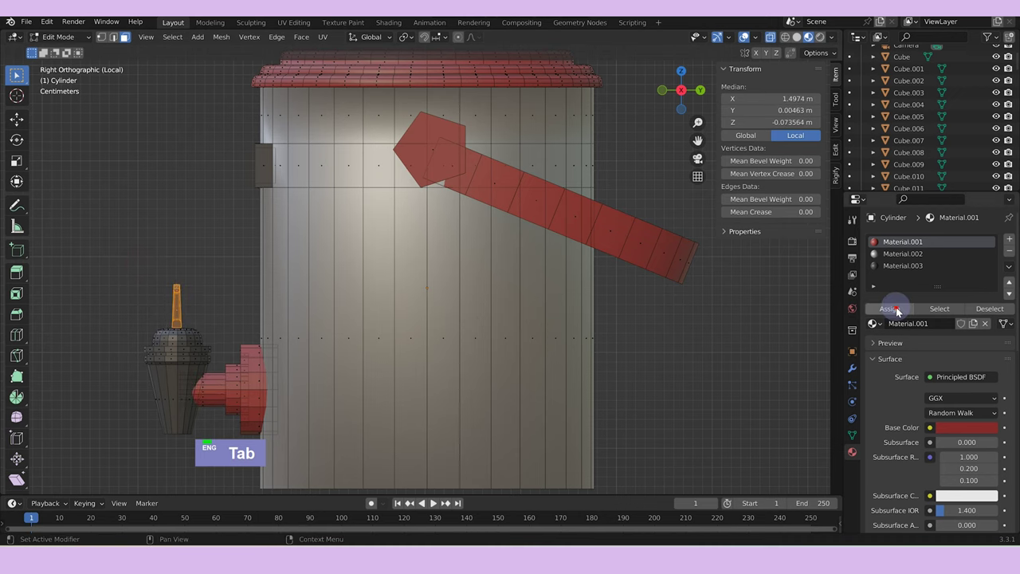
scroll(down, 3)
key(Tab)
Orbit around the finished jar and leave the isolated view to see it on the shelf.
middle_click(535, 279)
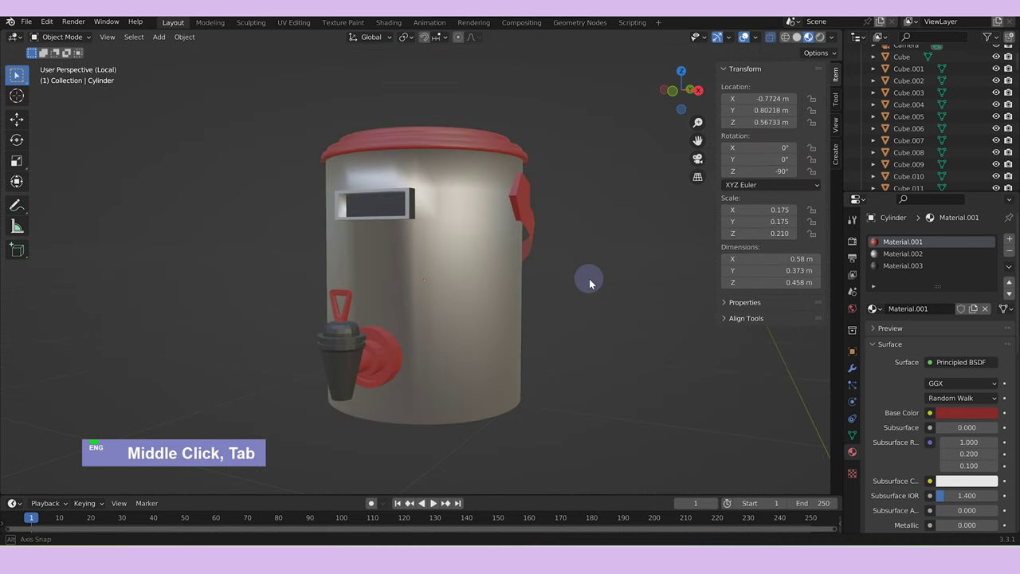
scroll(down, 3)
middle_click(581, 303)
text(/|)
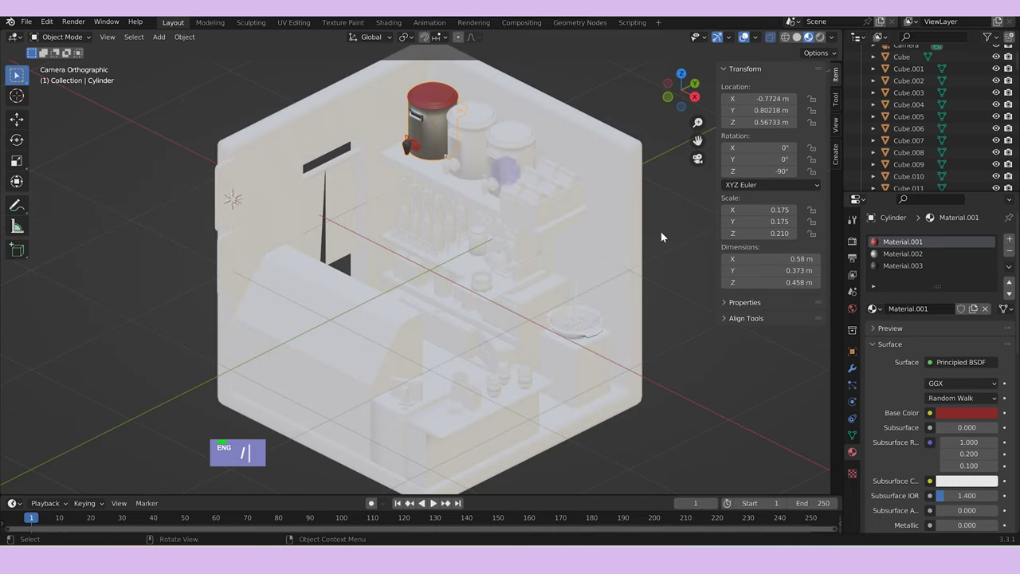
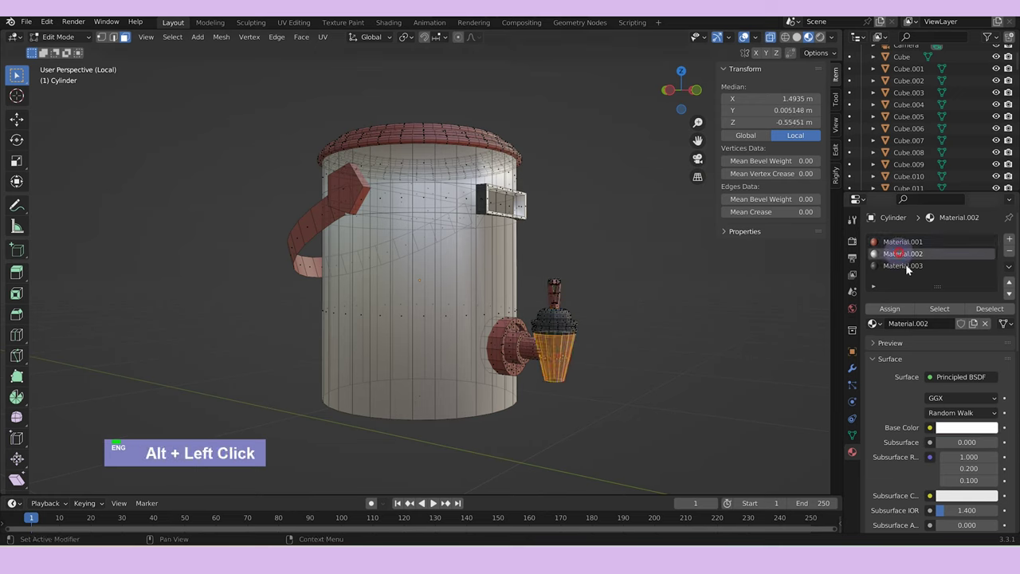
Try linking the jar's materials onto the two plain jars with Ctrl+L, then undo it.
double_click(904, 312)
key(Tab)
middle_click(655, 315)
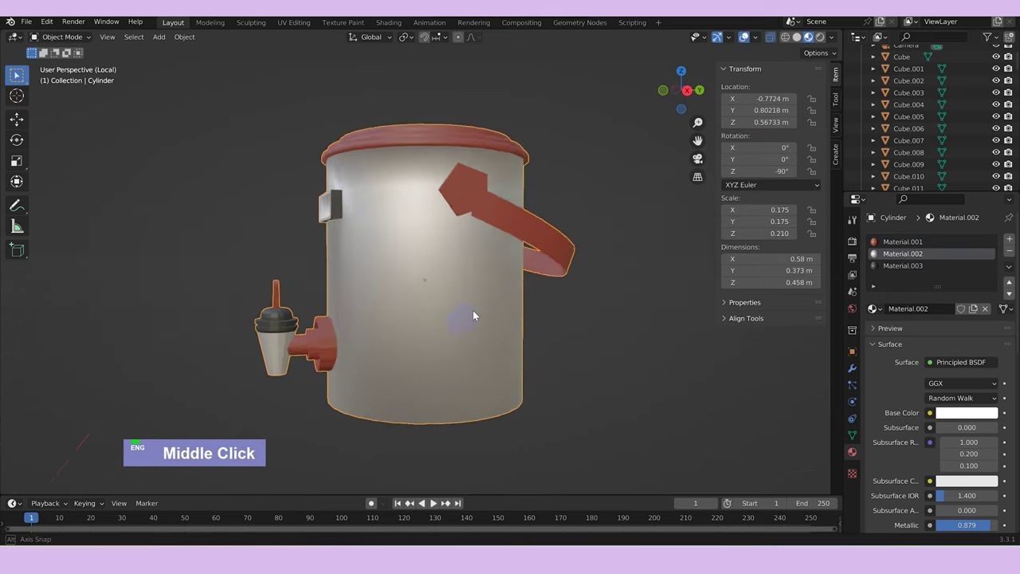
scroll(down, 3)
key(/)
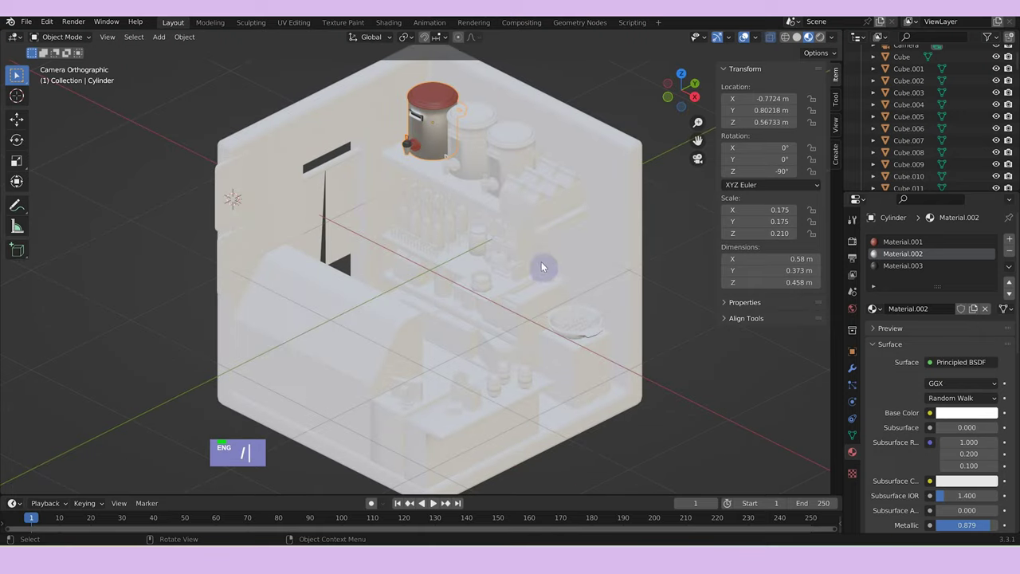
text(/||)
click(517, 146)
click(439, 102)
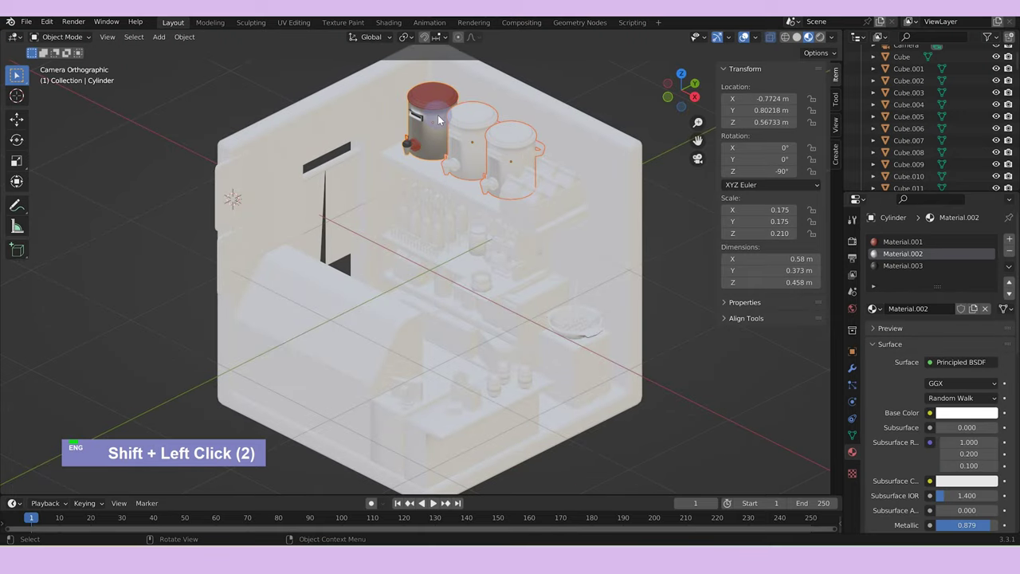
key(ctrl+l)
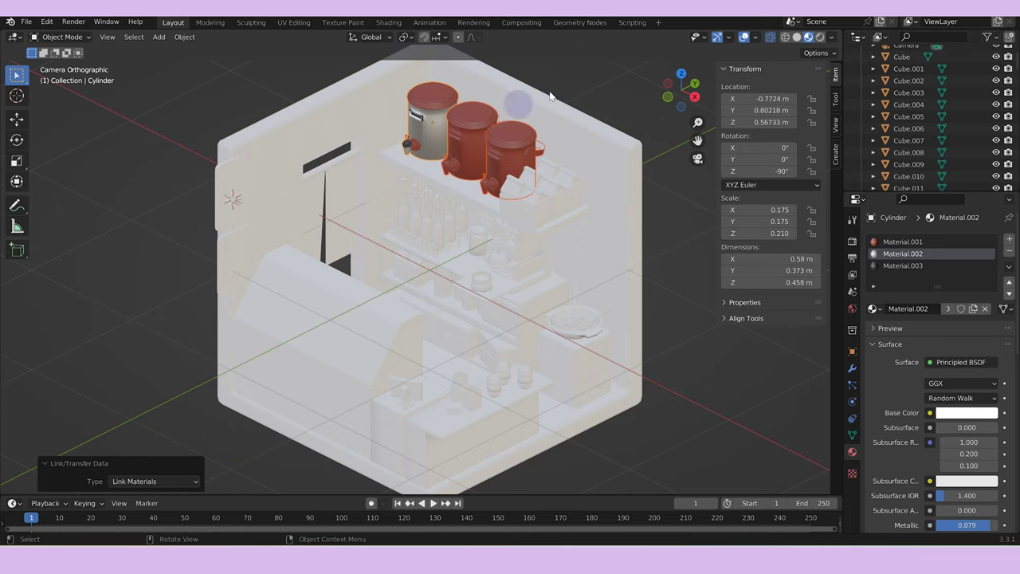
key(ctrl+z)
key(ctrl+z)
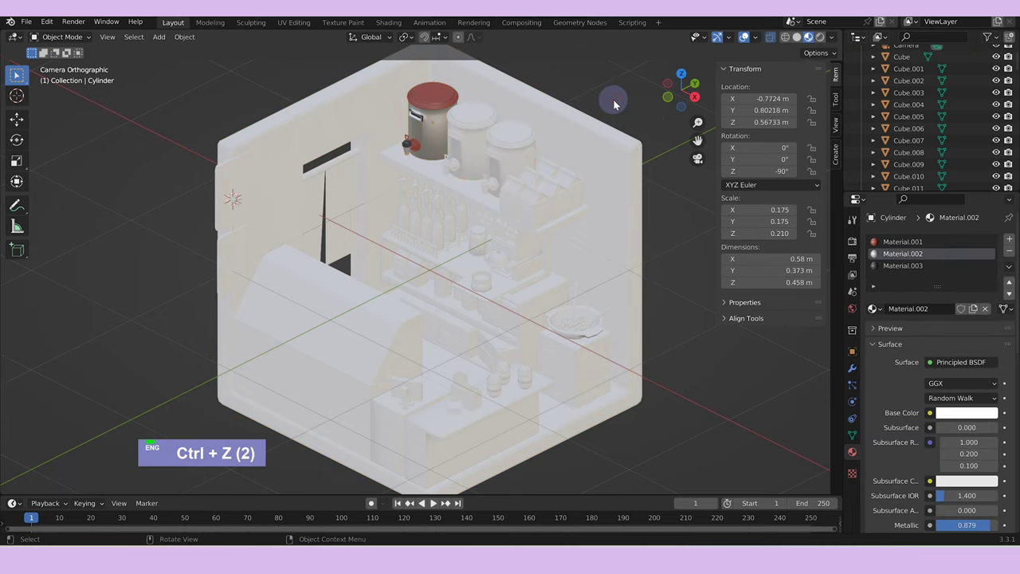
Delete the plain jars and duplicate the coloured jar twice, sliding the copies along X on the top shelf.
scroll(up, 3)
scroll(down, 3)
click(522, 161)
text(x)
middle_click(488, 144)
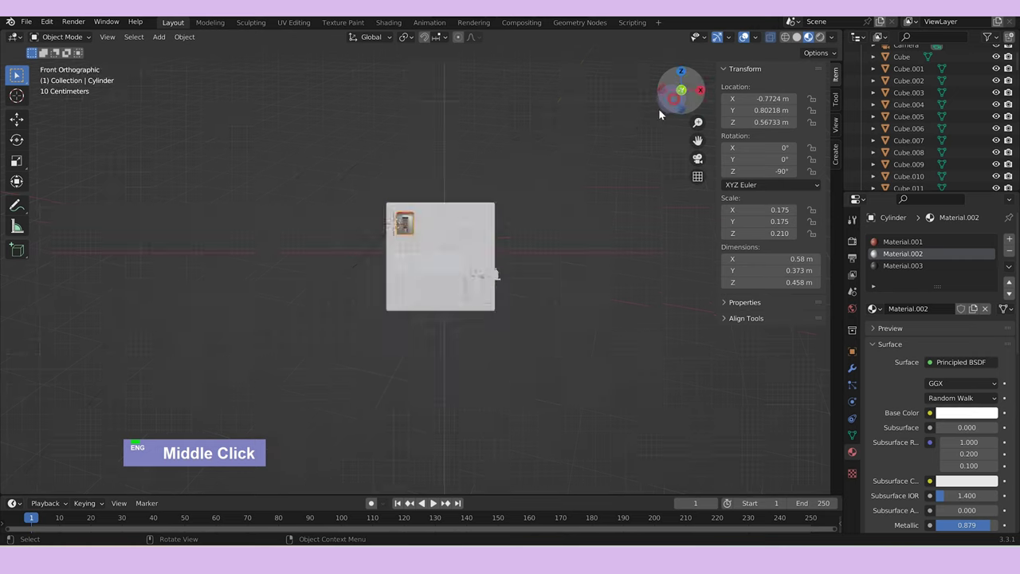
scroll(up, 3)
scroll(up, 3)
text(d)
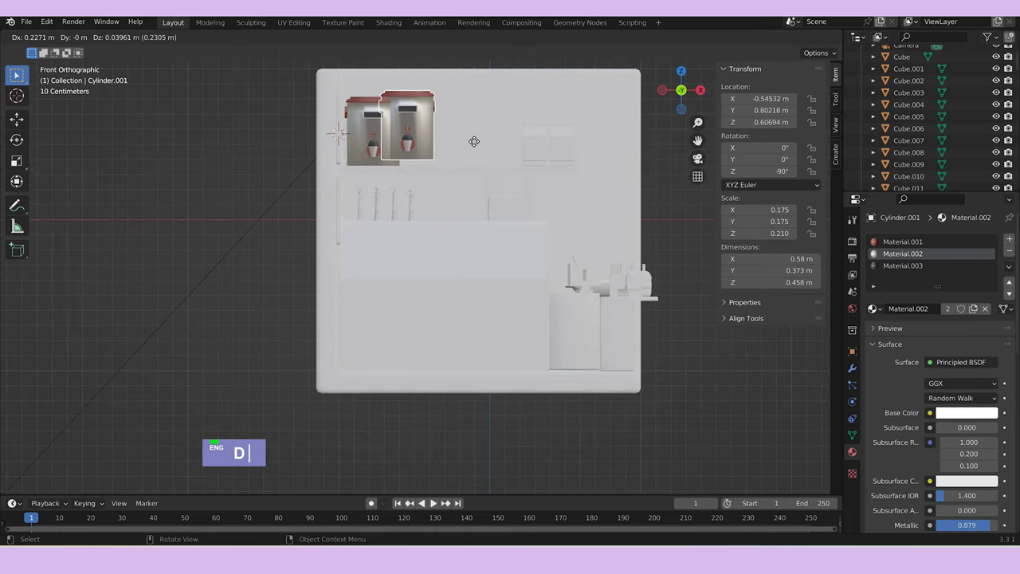
text(gx)
text(|)
text(gx)
Orbit around the top shelf to check the row of three red-lidded jars.
middle_click(569, 158)
scroll(down, 3)
middle_click(596, 225)
scroll(up, 3)
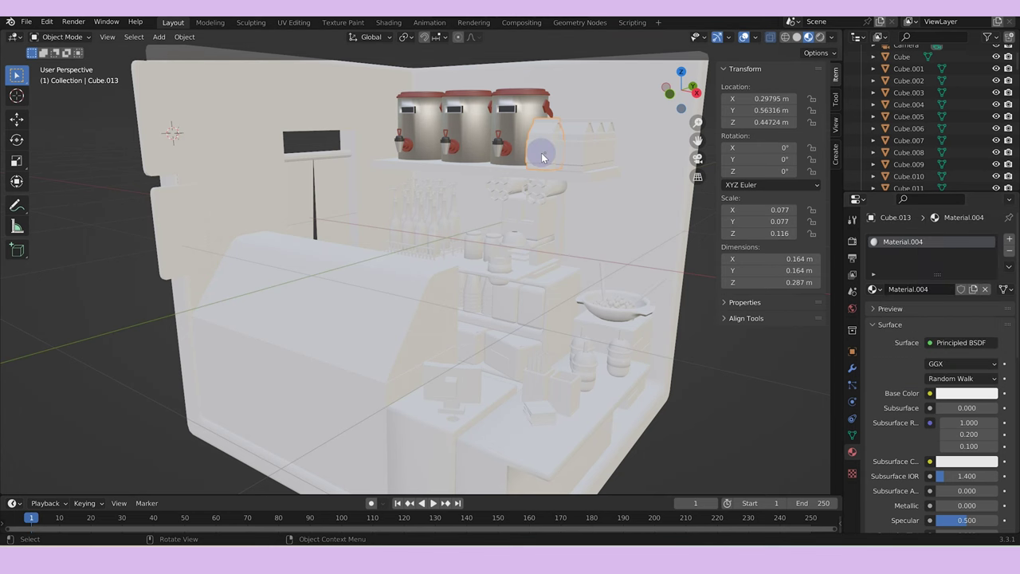
In Local View, assign the light-blue Material.005 to the carton's top band faces.
text(/)
key(Tab)
text(/ 3)
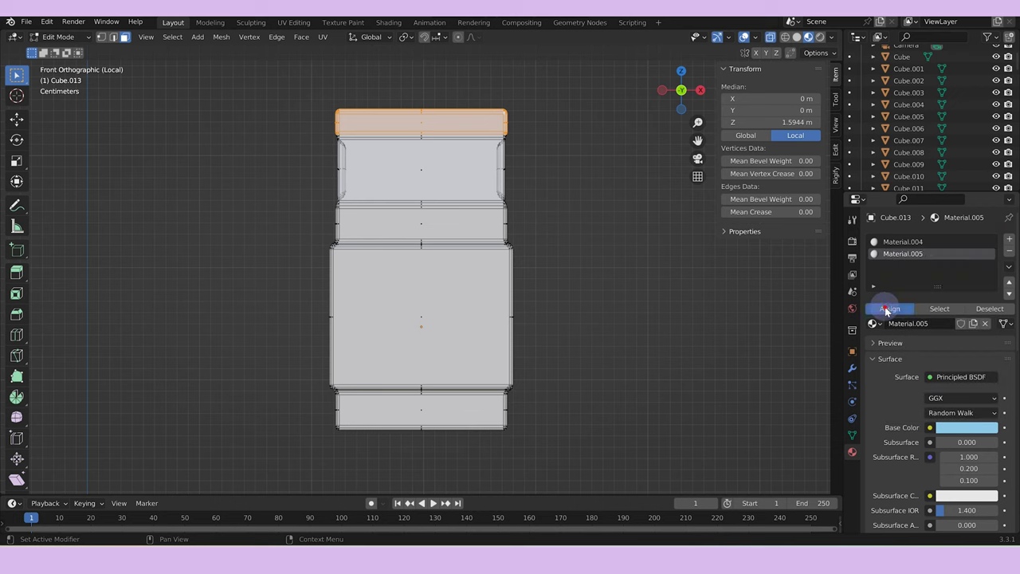
scroll(down, 3)
key(Tab)
middle_click(564, 282)
key(Tab)
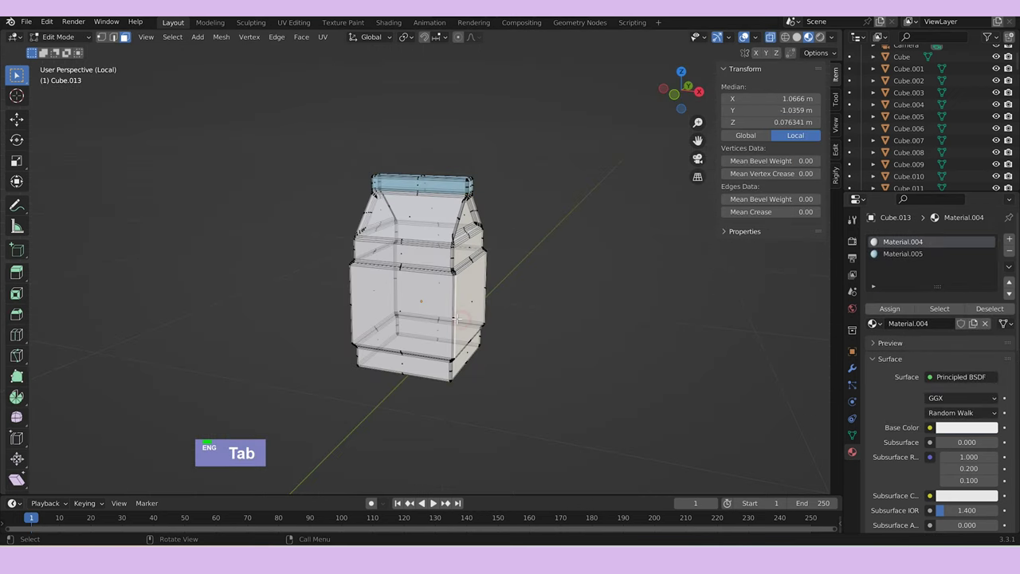
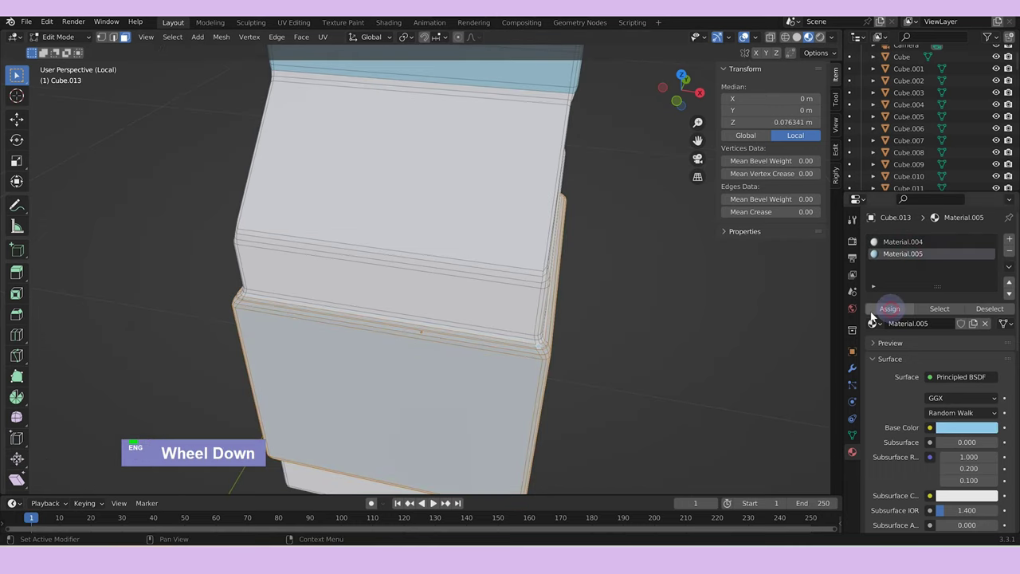
key(Tab)
scroll(down, 3)
key(/)
middle_click(589, 200)
click(578, 175)
key(ctrl+l)
key(Tab)
key(Tab)
Select the other shelf cartons, link materials from the active carton with Ctrl+L, and save.
scroll(down, 3)
middle_click(639, 383)
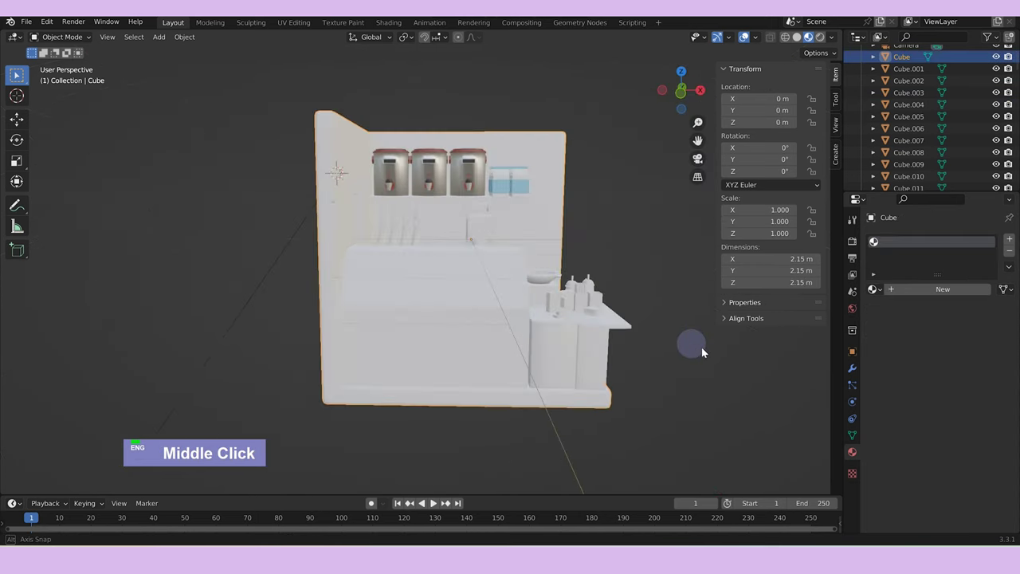
scroll(up, 3)
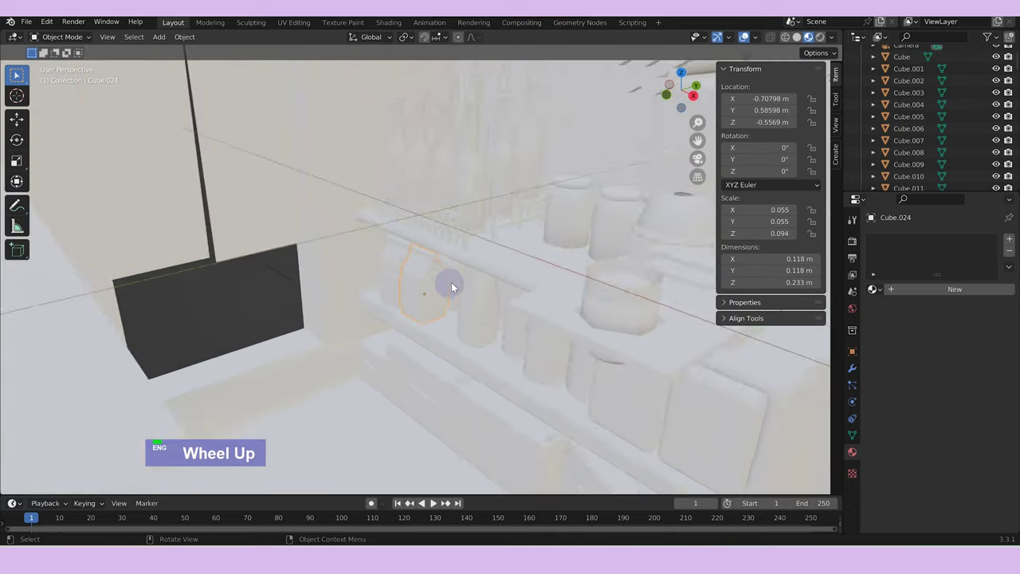
click(480, 276)
scroll(up, 3)
middle_click(487, 267)
click(338, 280)
scroll(down, 3)
middle_click(541, 228)
scroll(down, 3)
click(537, 201)
key(ctrl+l)
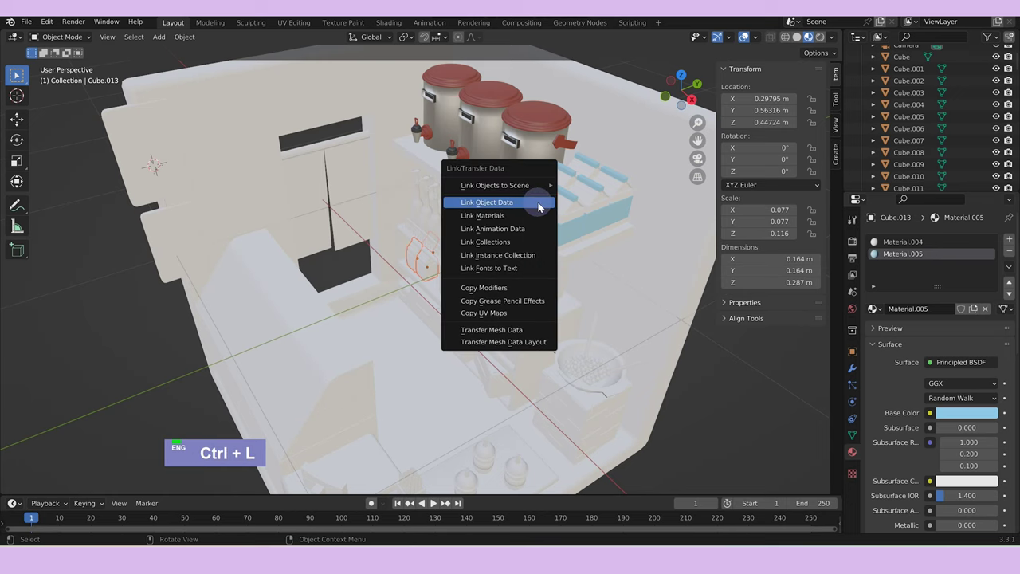
middle_click(591, 291)
scroll(down, 3)
middle_click(654, 271)
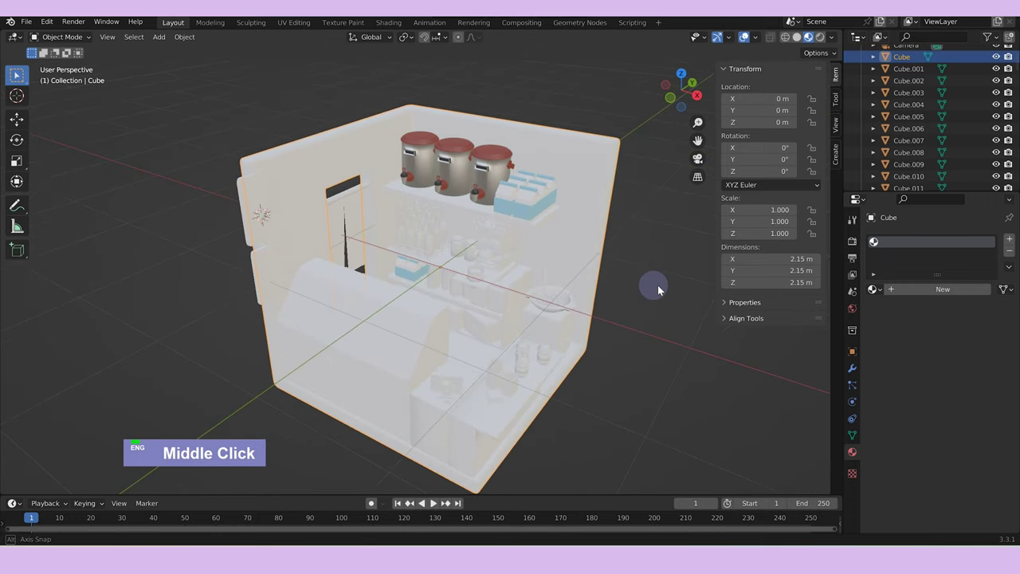
key(ctrl+s)
Colour Cube.012 under the bowl red and give the bowl a gold metallic material in rendered preview.
scroll(up, 3)
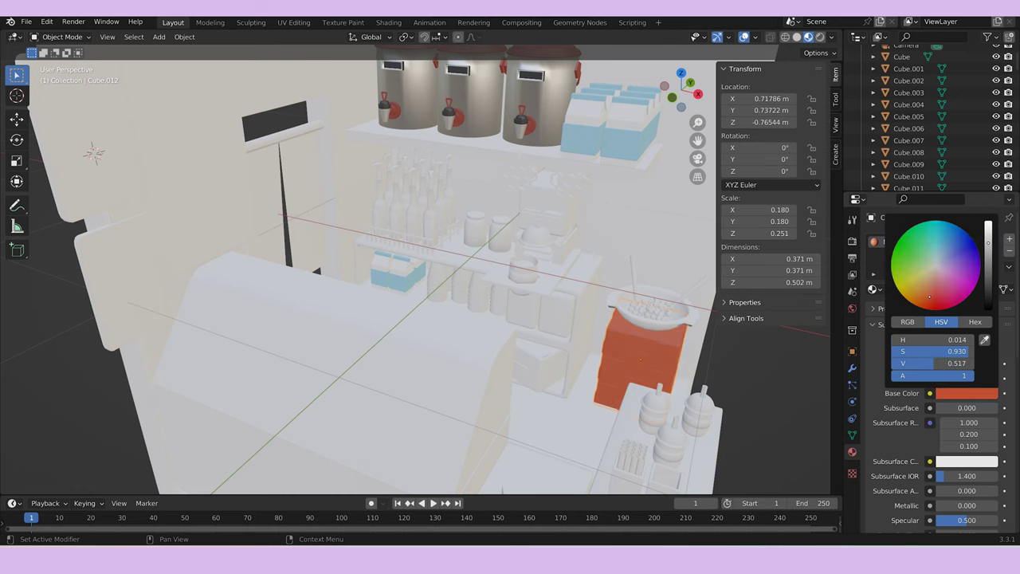
middle_click(667, 330)
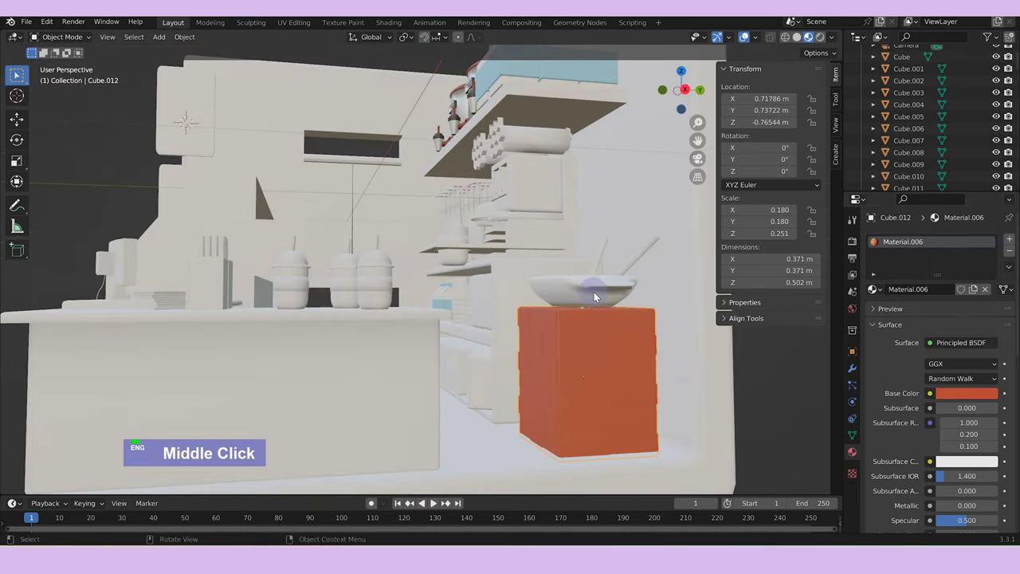
text(zz)
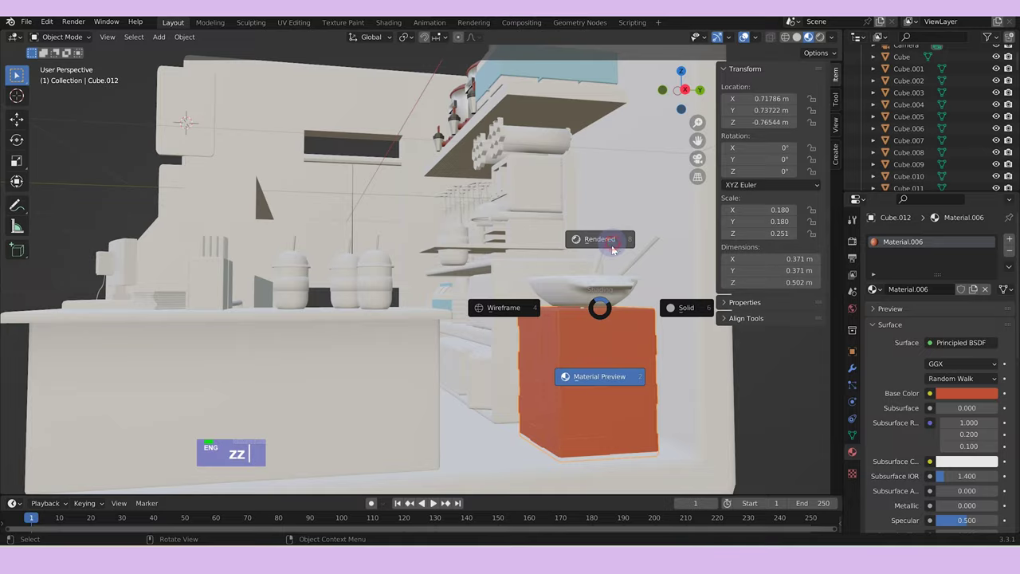
scroll(down, 3)
middle_click(550, 330)
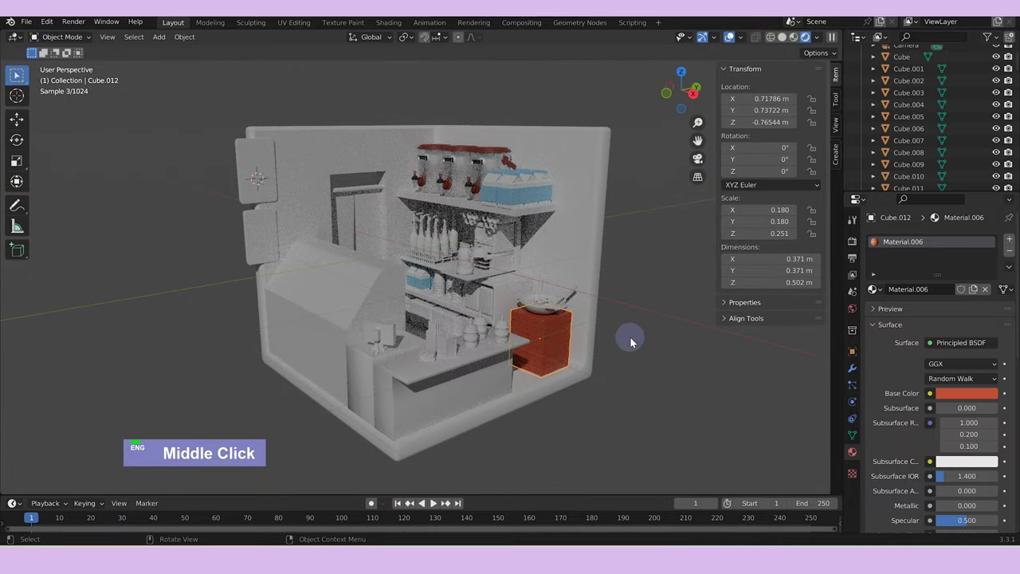
middle_click(738, 358)
text(z)
scroll(up, 3)
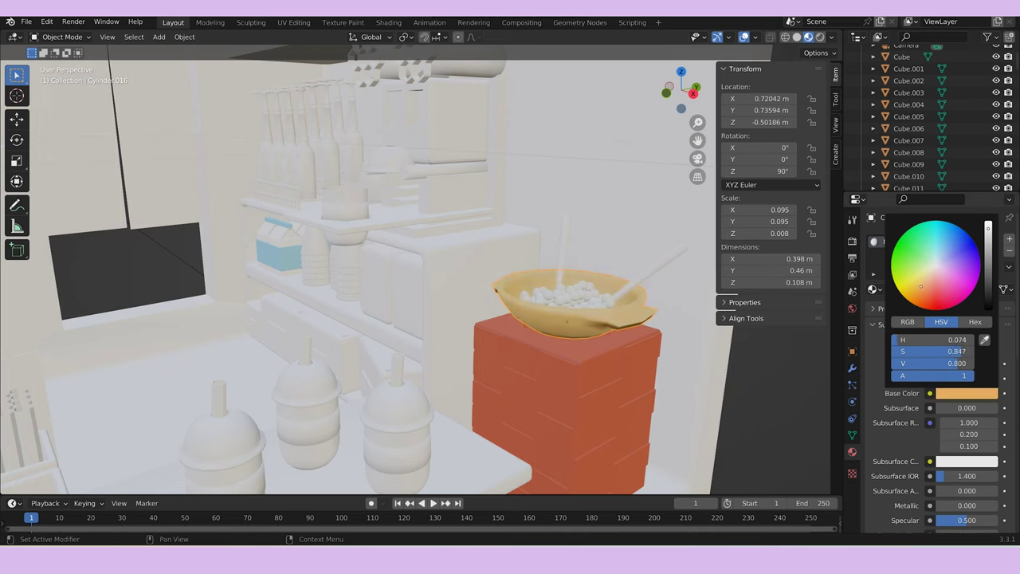
scroll(down, 3)
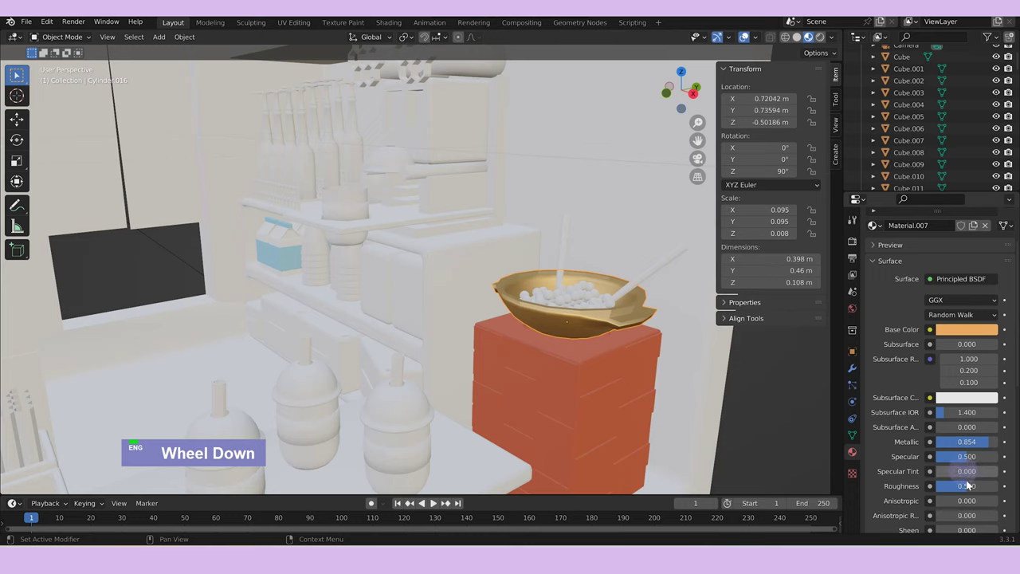
right_click(626, 324)
scroll(down, 3)
middle_click(632, 339)
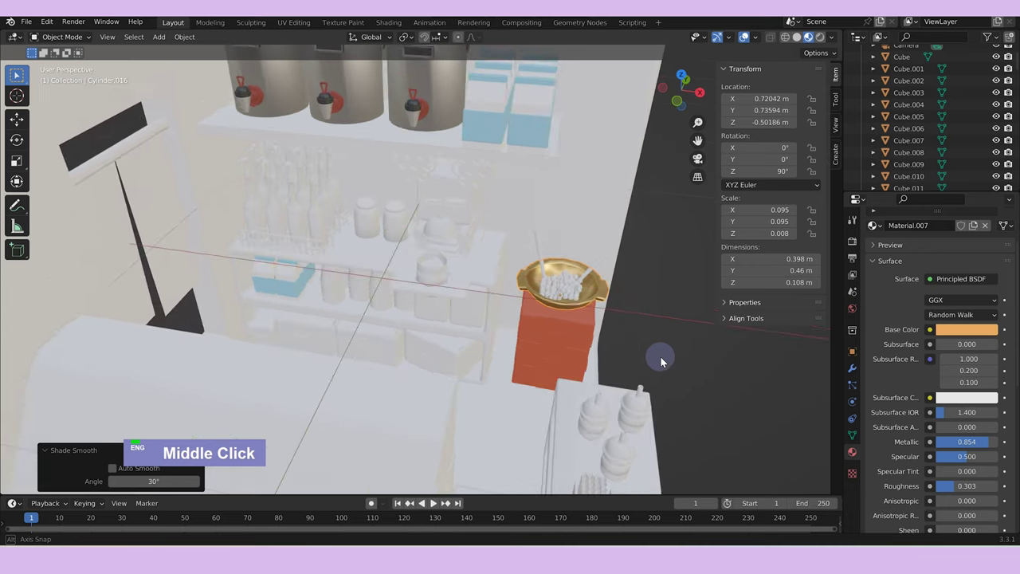
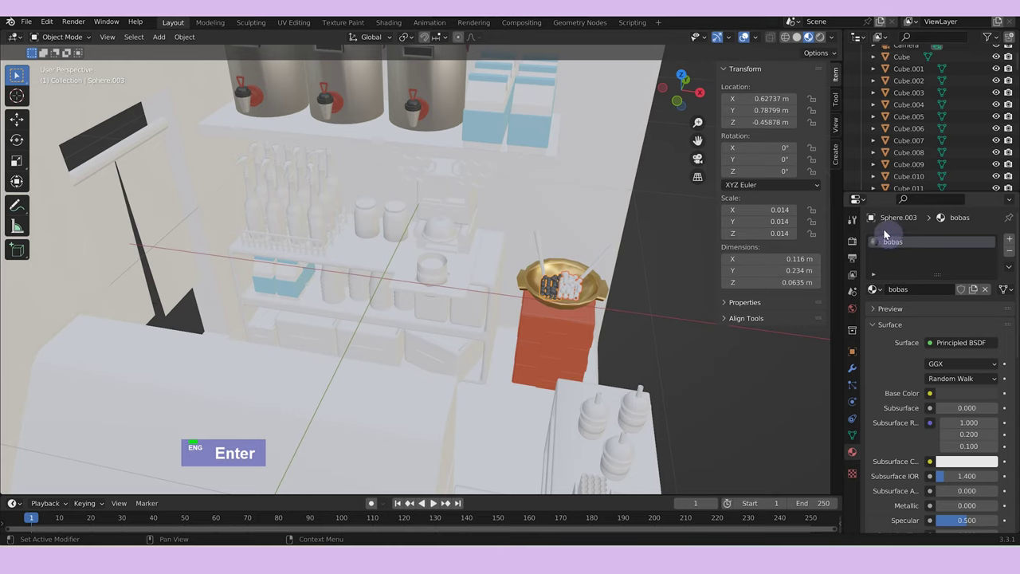
Link the bobas material to the pearls, assign it to the chopsticks and rename it 'bronze pot'.
key(ctrl+l)
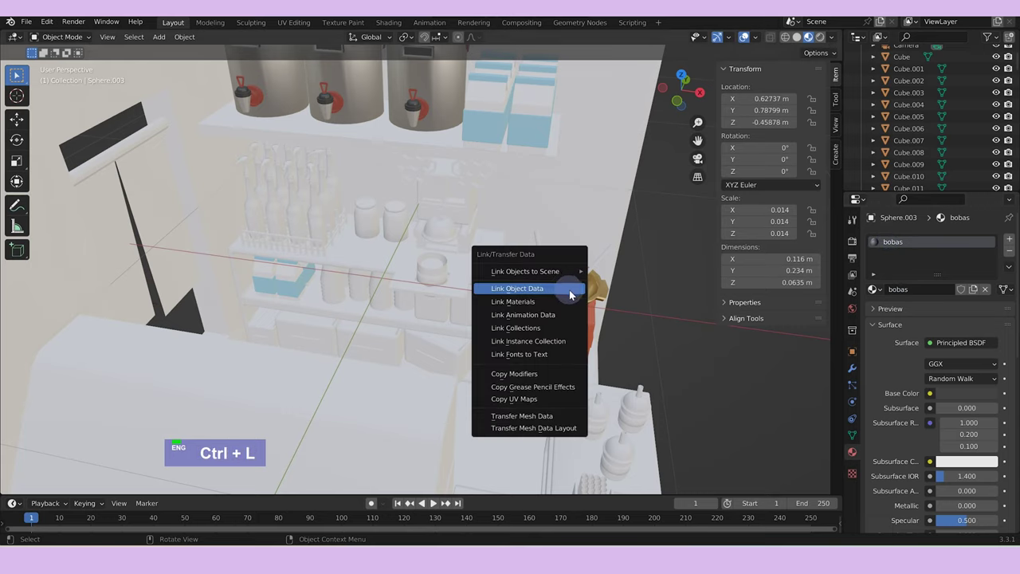
scroll(up, 3)
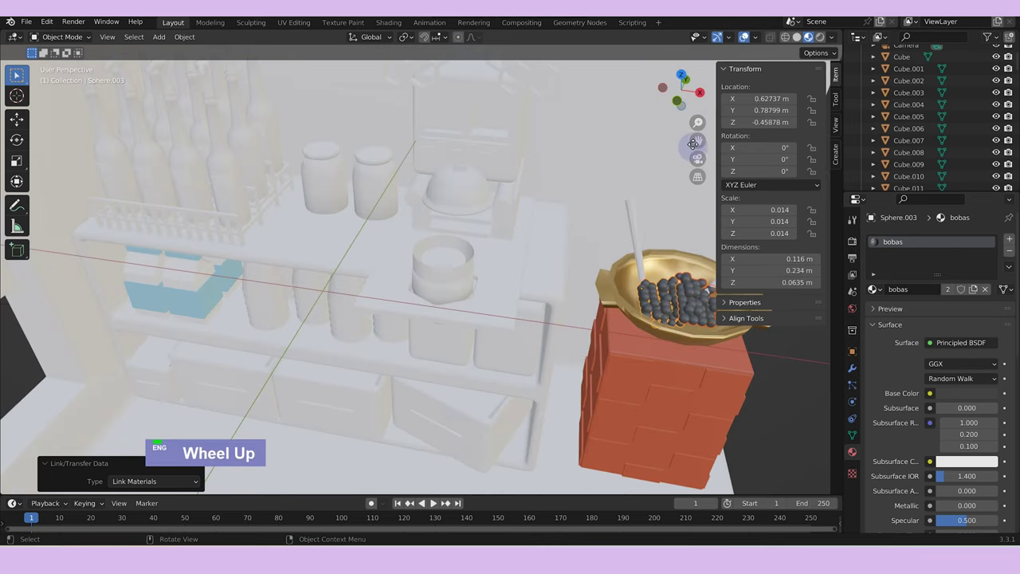
scroll(down, 3)
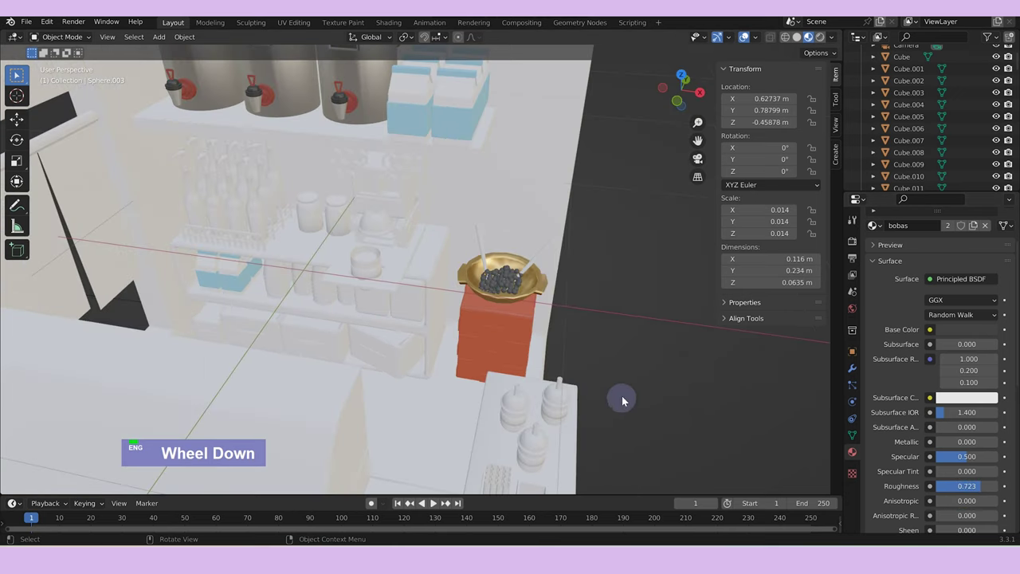
middle_click(601, 374)
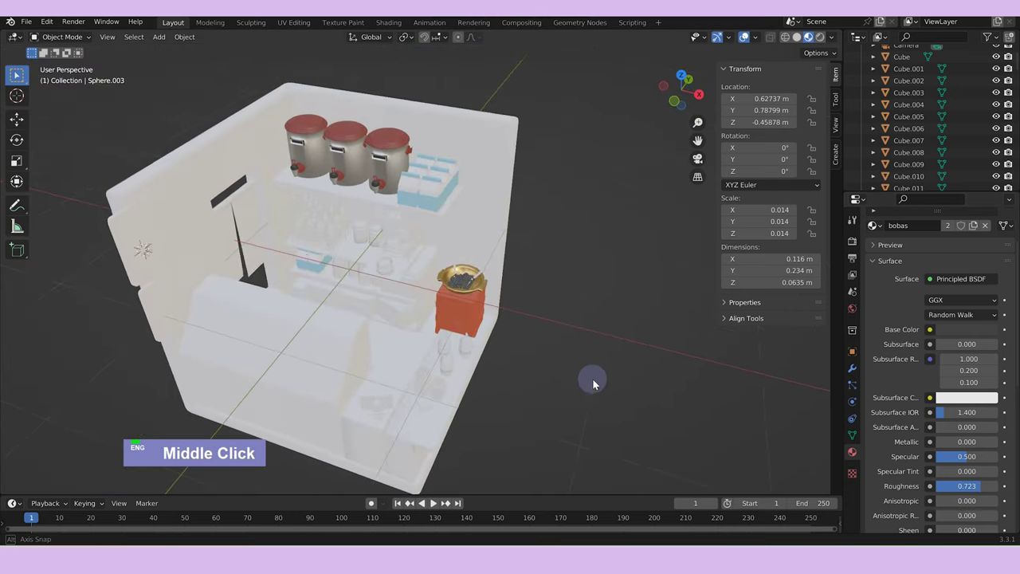
scroll(up, 3)
middle_click(416, 347)
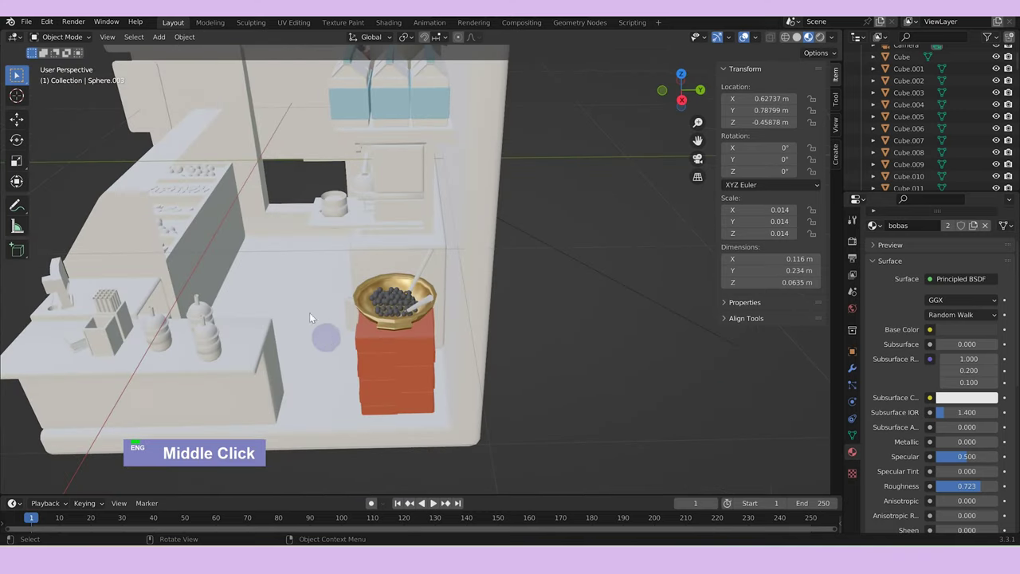
middle_click(302, 335)
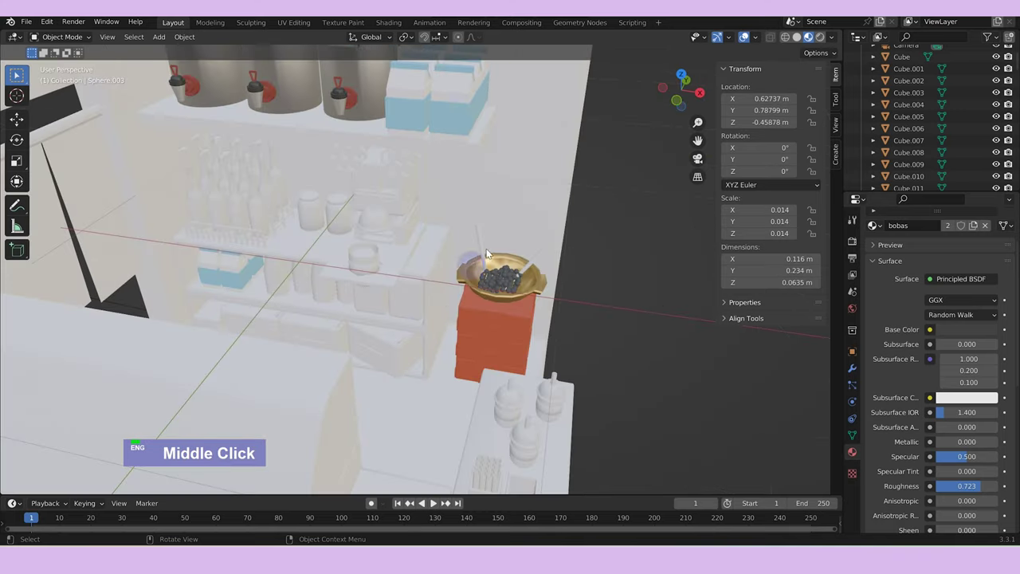
click(546, 255)
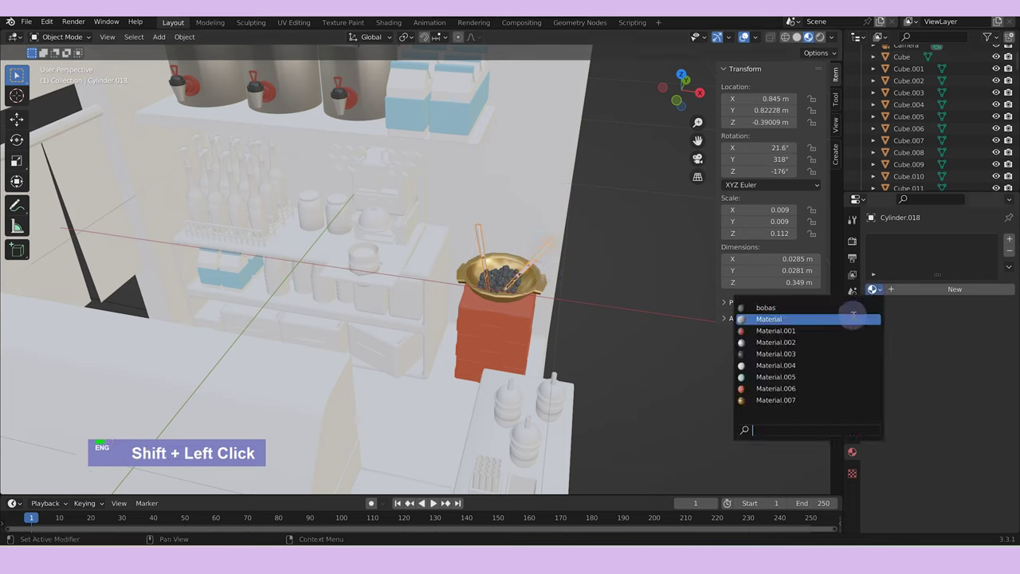
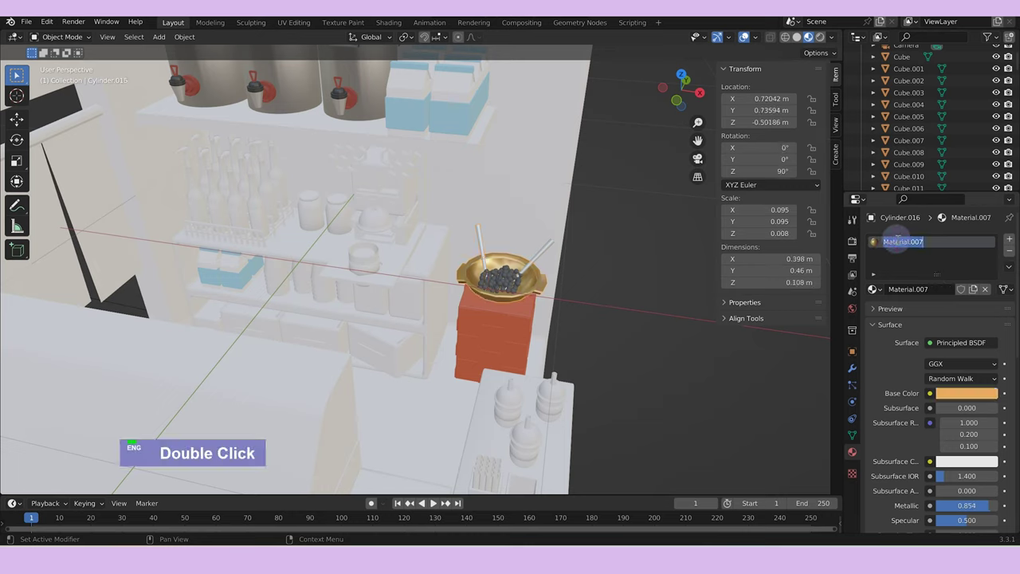
text(bronze pot)
key(Return)
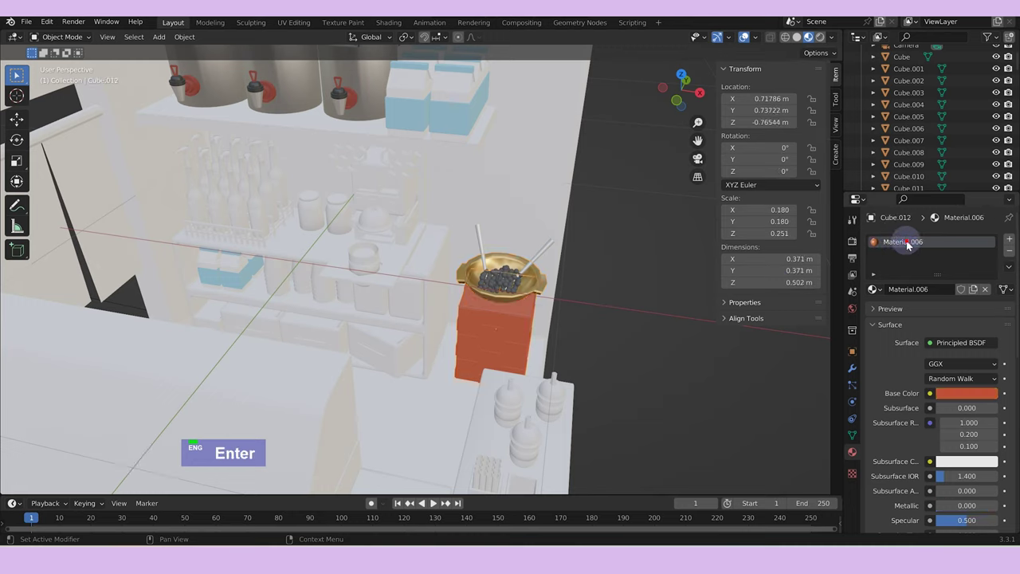
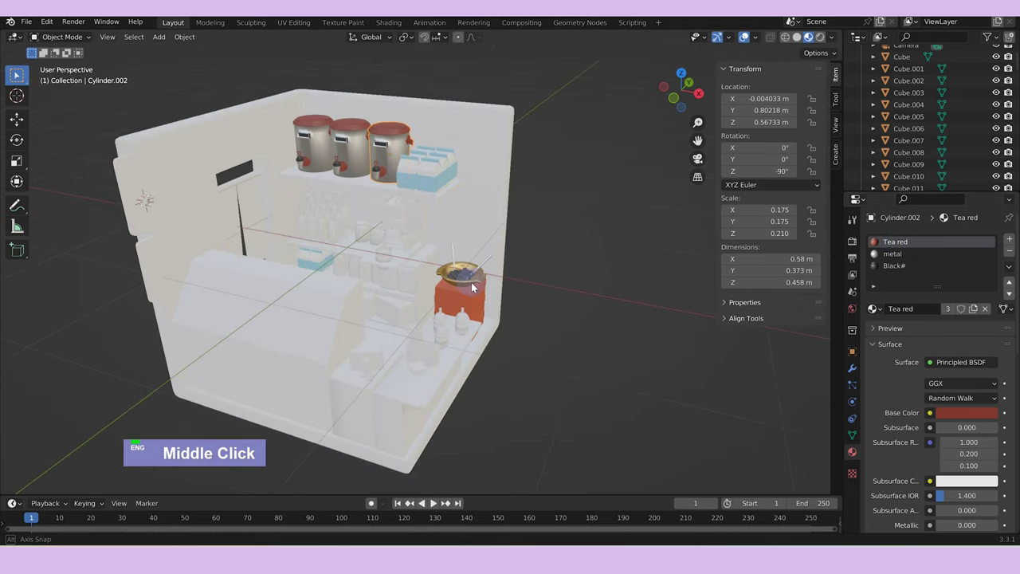
Give Cube.001, the back cabinet, a dark reddish-brown material and check it in rendered shading.
scroll(up, 3)
scroll(down, 3)
middle_click(449, 378)
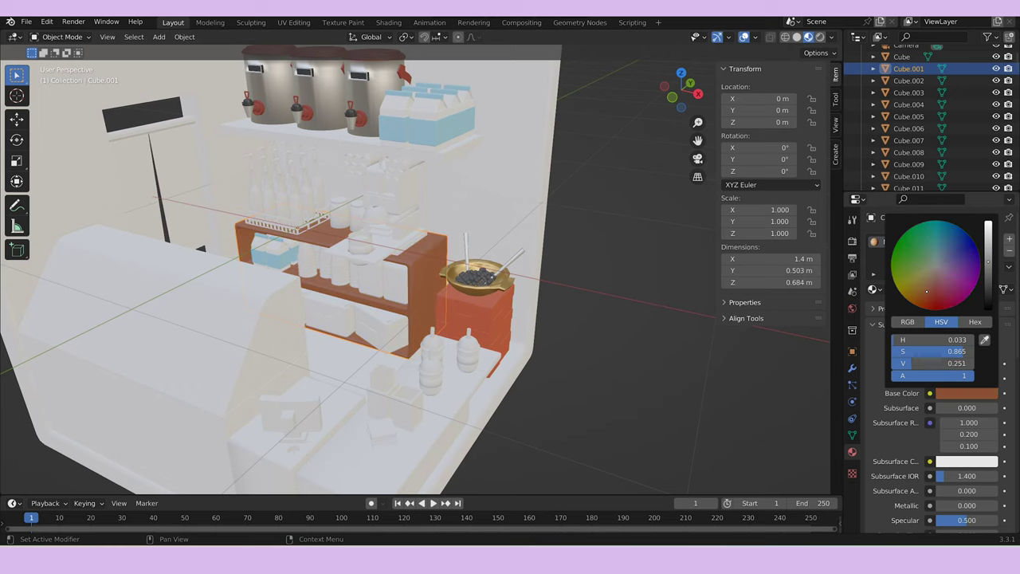
key(z)
scroll(down, 3)
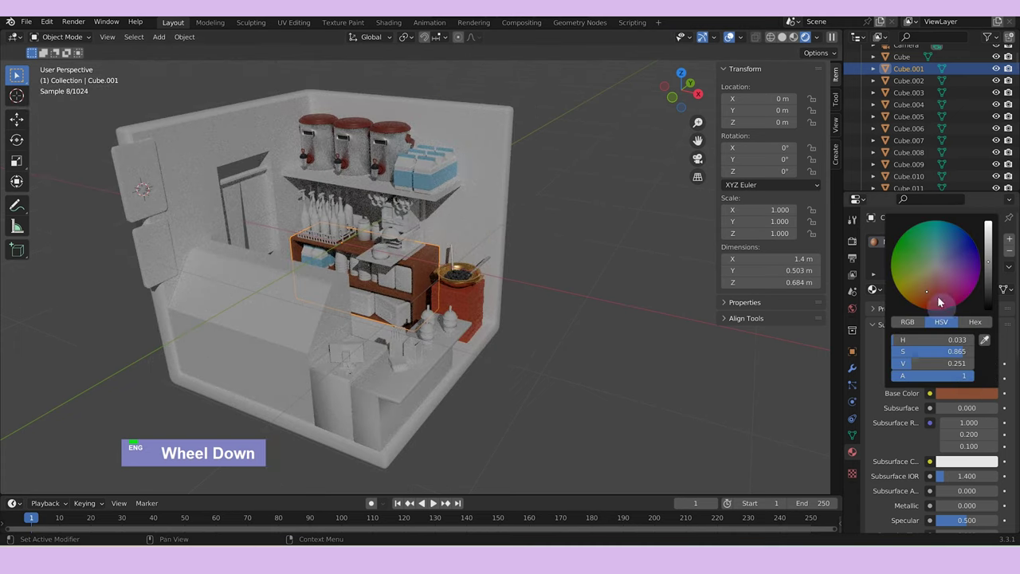
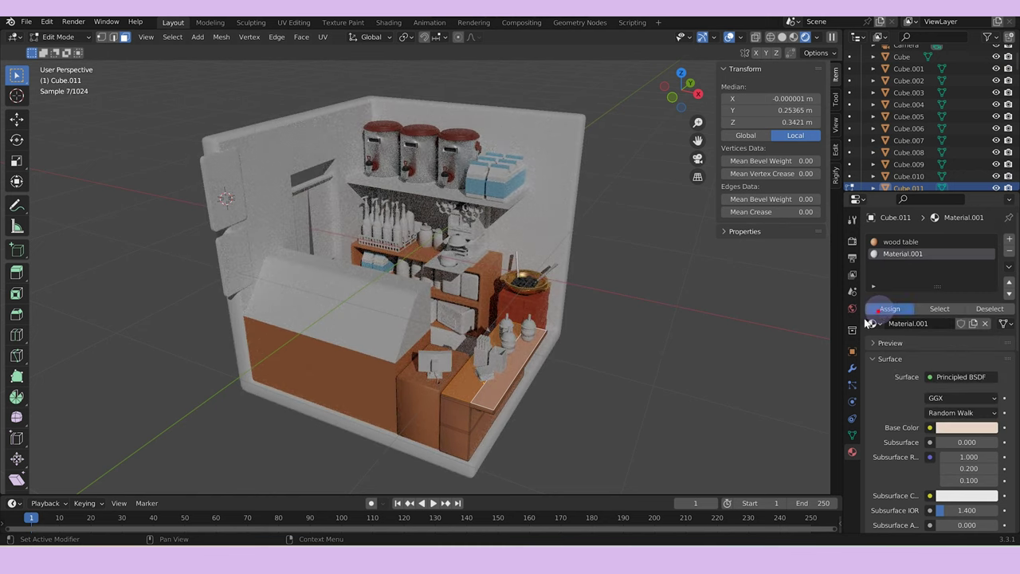
Undo the last counter edits and review the Cycles Sampling noise threshold, samples and denoise settings.
key(Tab)
key(Tab)
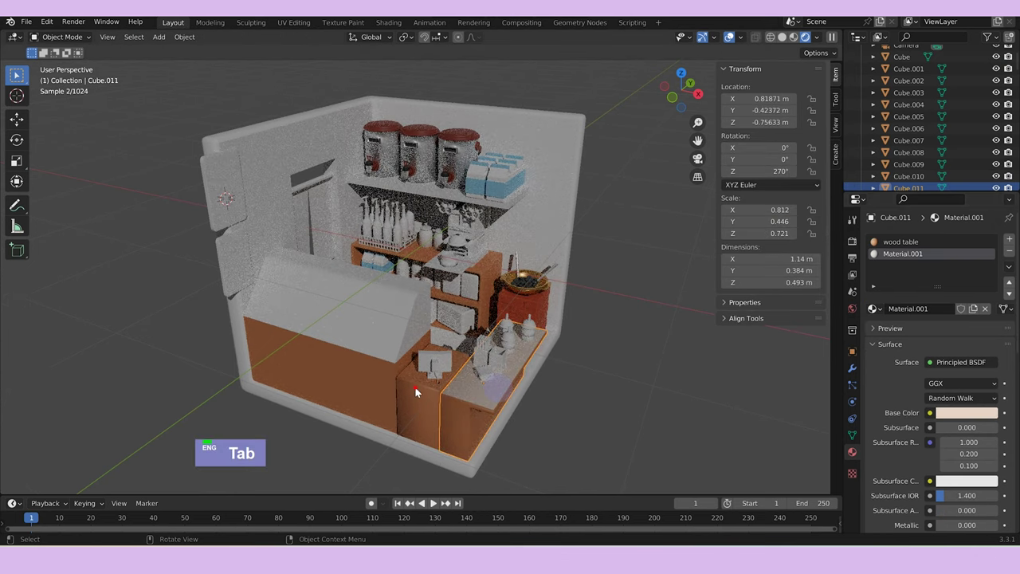
key(Tab)
key(Tab)
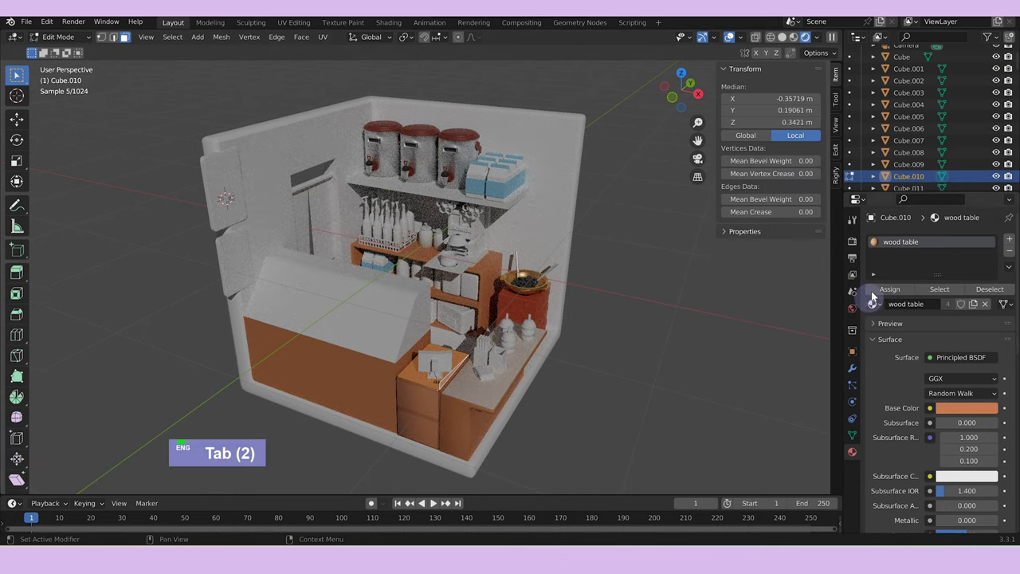
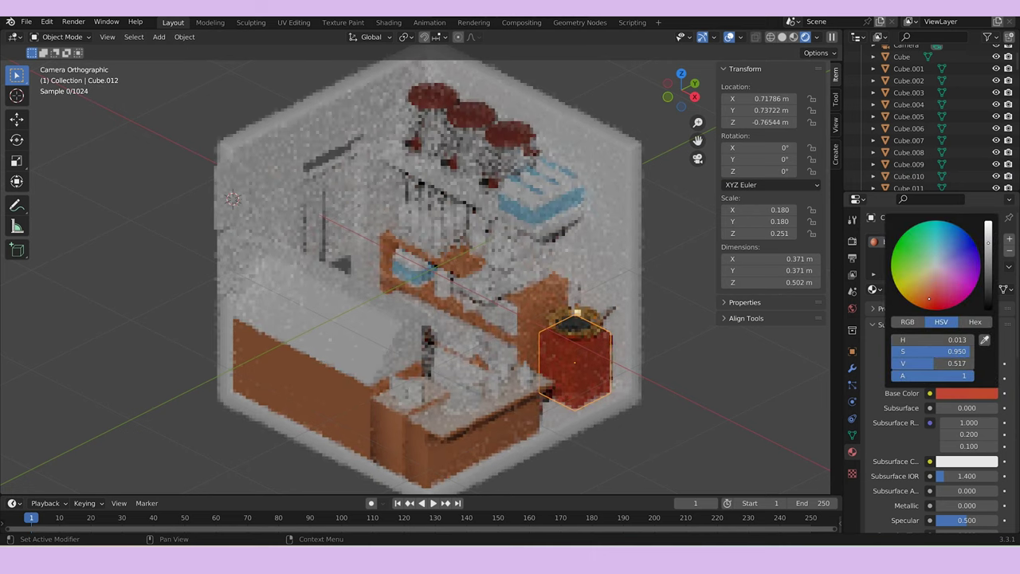
key(ctrl+z)
key(ctrl+z)
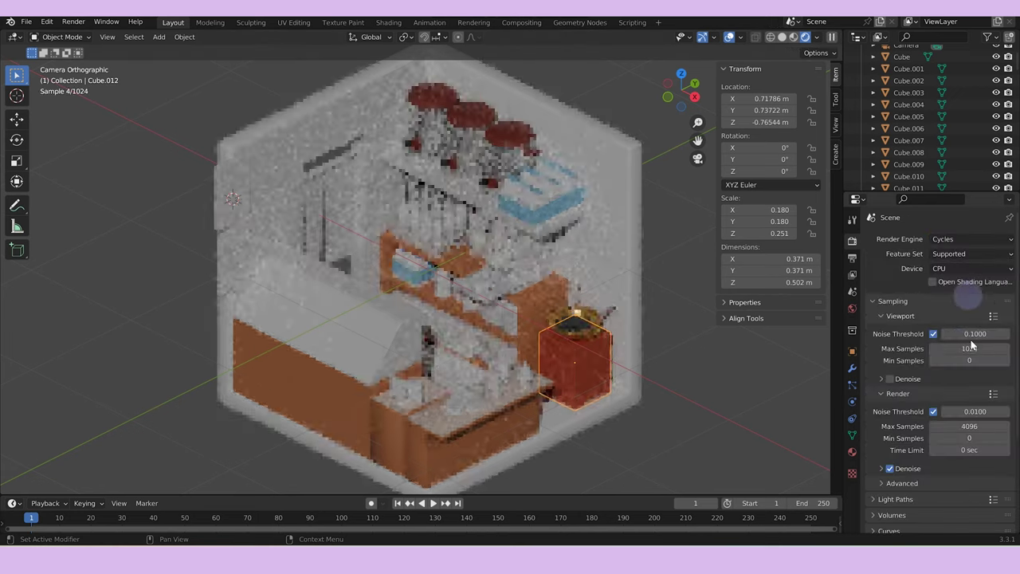
scroll(down, 3)
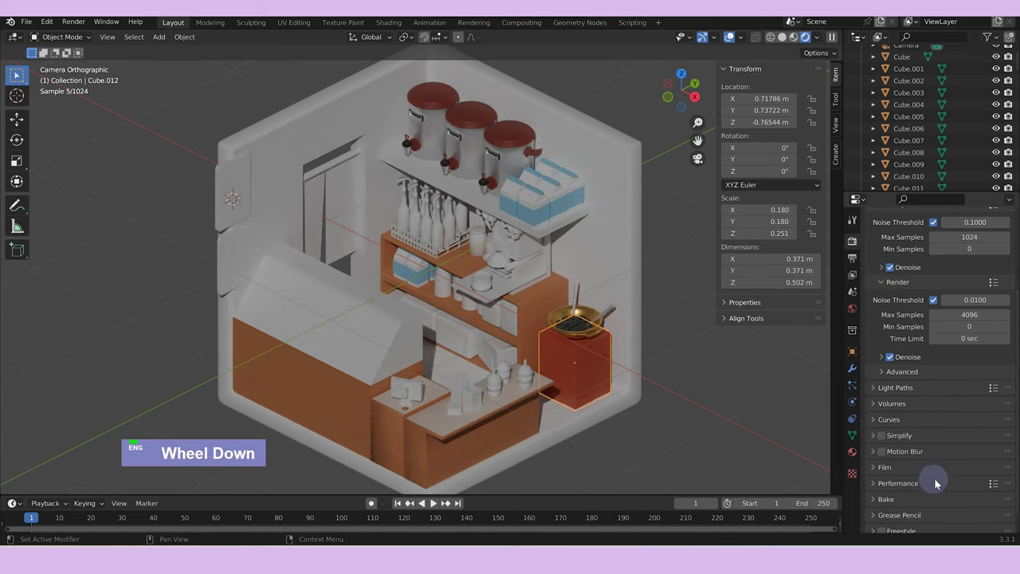
scroll(down, 3)
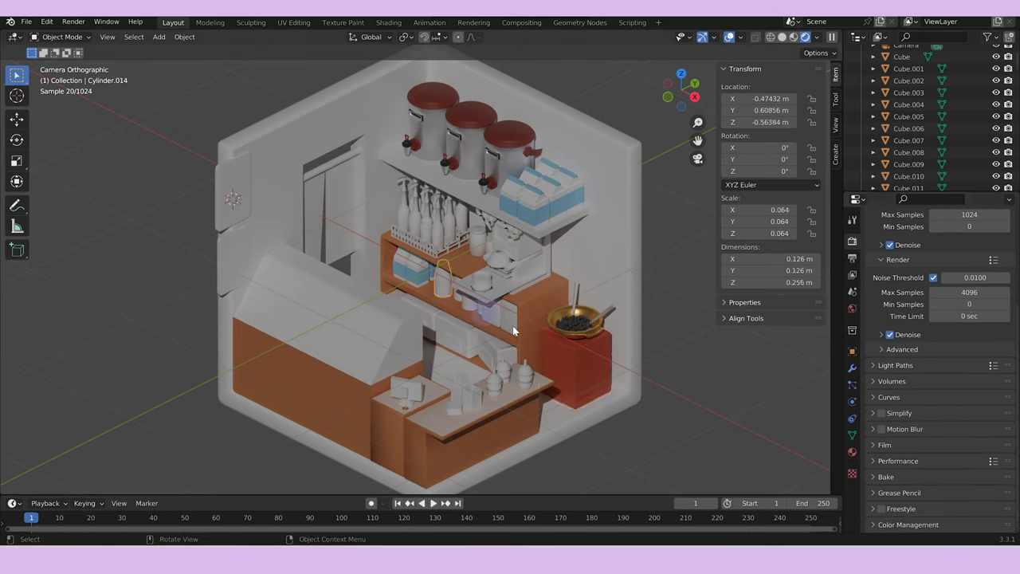
Toggle the stacked cups in and out of Local View and edit mode to inspect them.
text(/z)
key(Tab)
text(/z a)
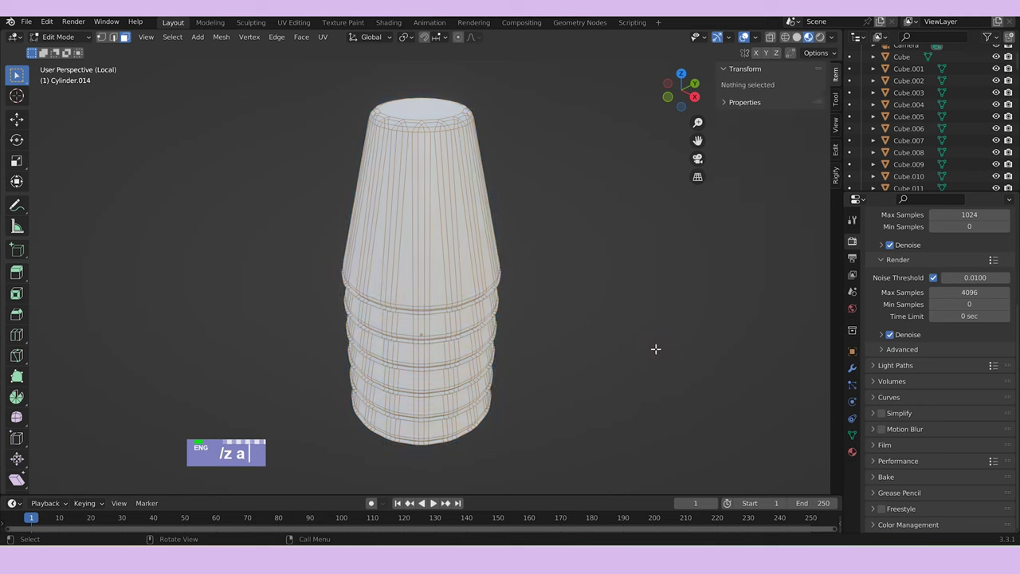
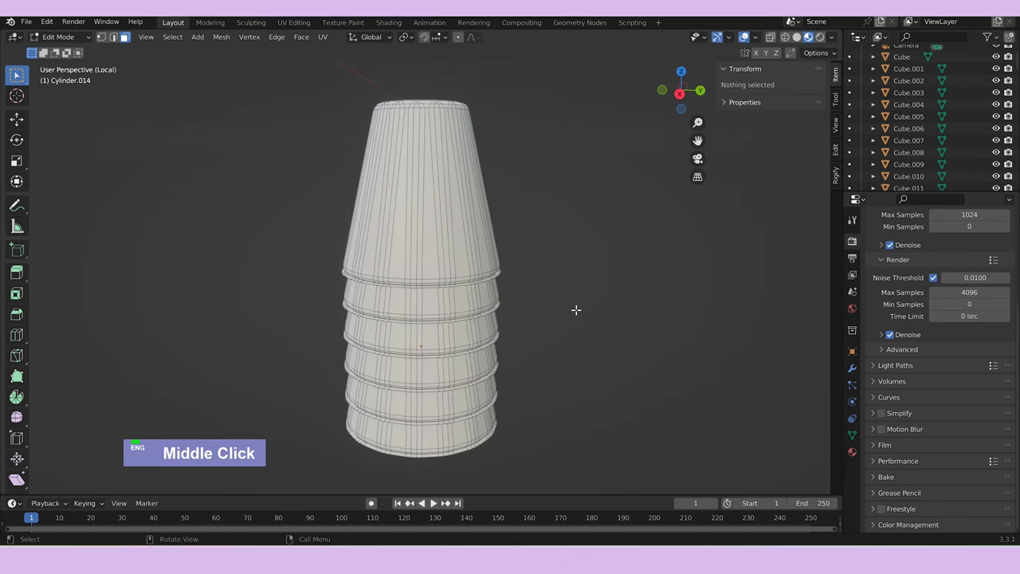
text(/)
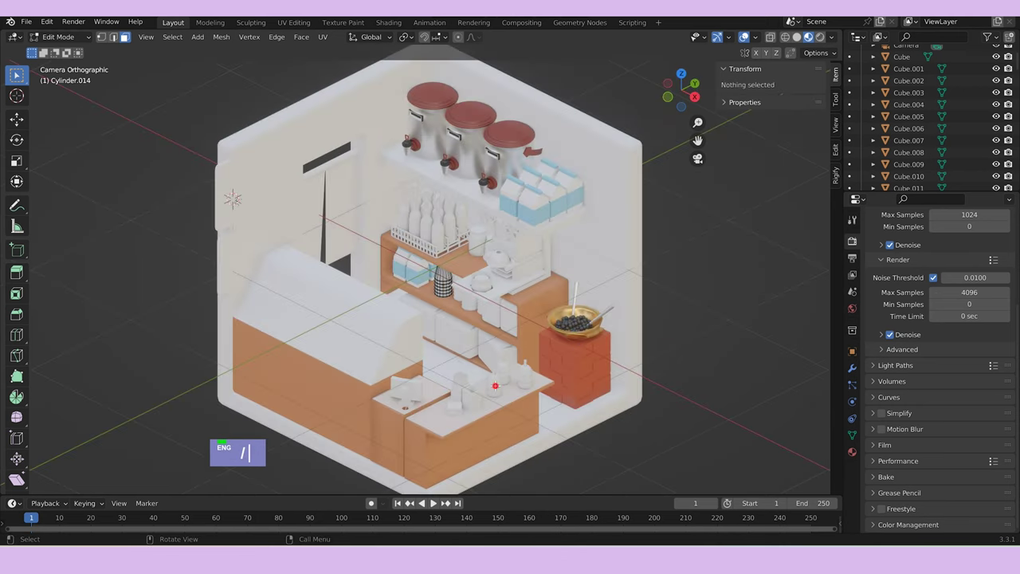
text(zz)
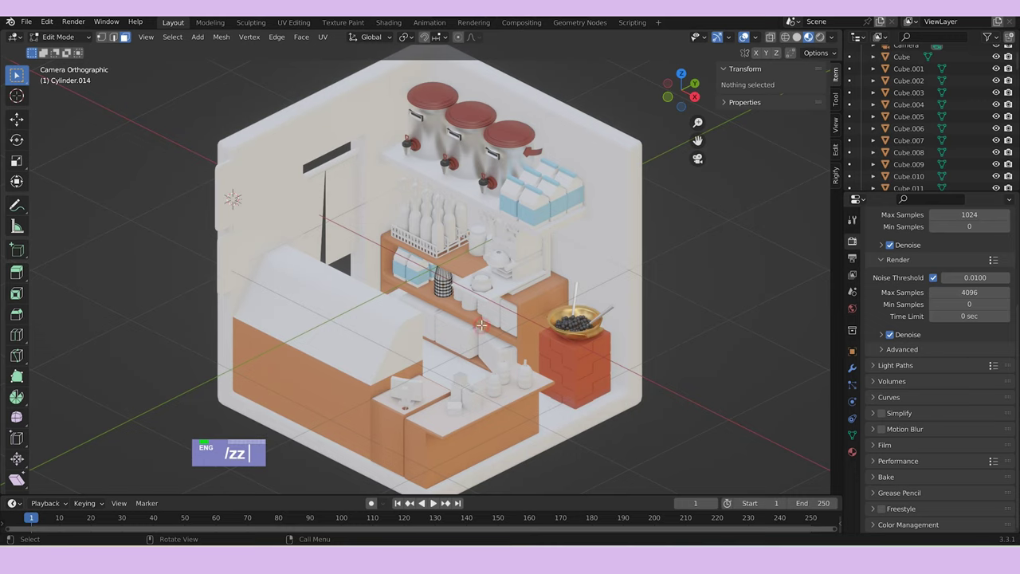
key(Tab)
text(/zz)
scroll(up, 3)
text(/zz)
scroll(up, 3)
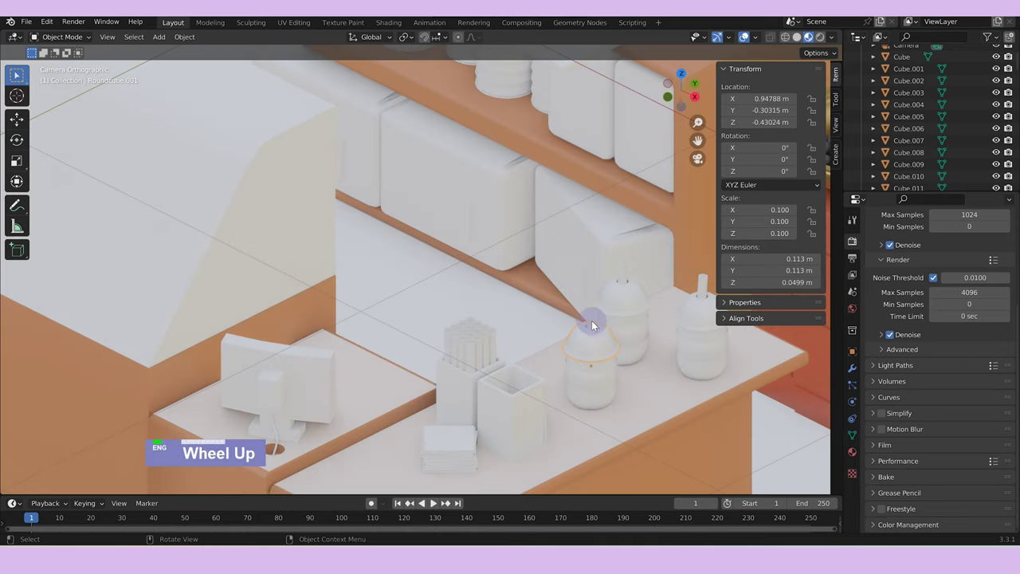
text(/zz)
Duplicate a bubble tea cup on the counter and isolate Roundcube.003 in Local View.
click(594, 325)
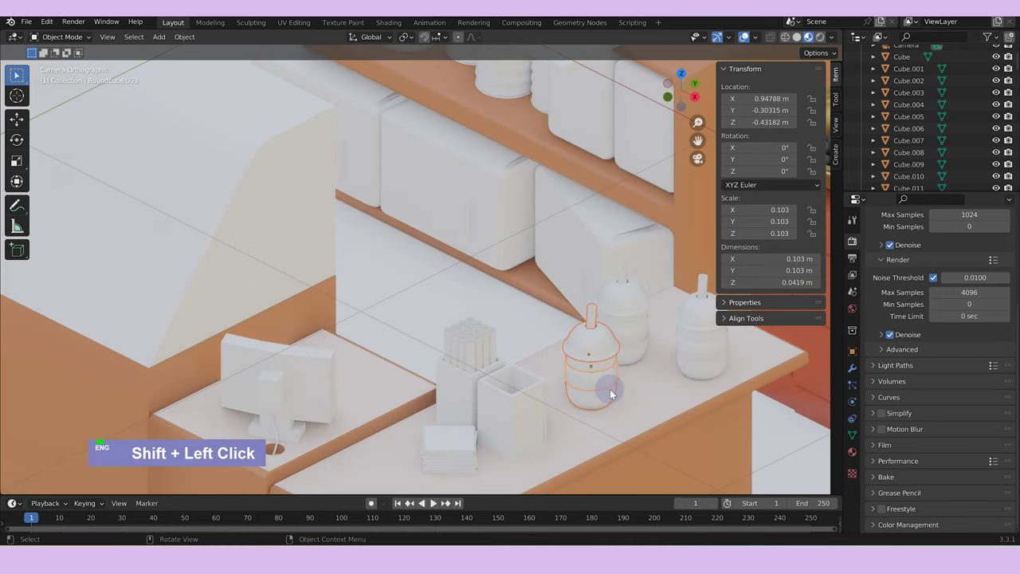
middle_click(610, 390)
scroll(up, 3)
middle_click(595, 386)
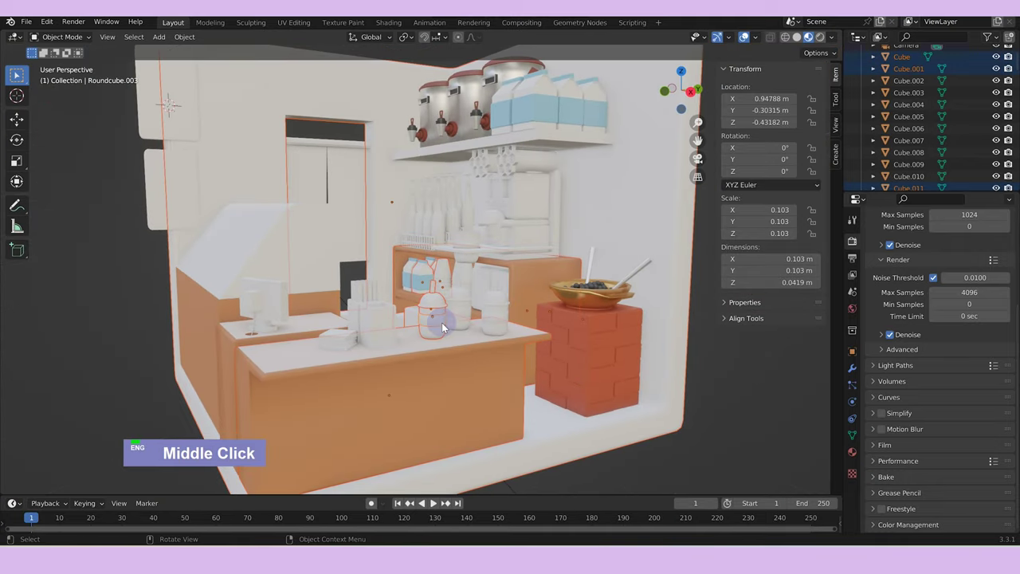
key(/)
middle_click(438, 350)
scroll(up, 3)
middle_click(376, 354)
click(286, 309)
text(//)
double_click(491, 329)
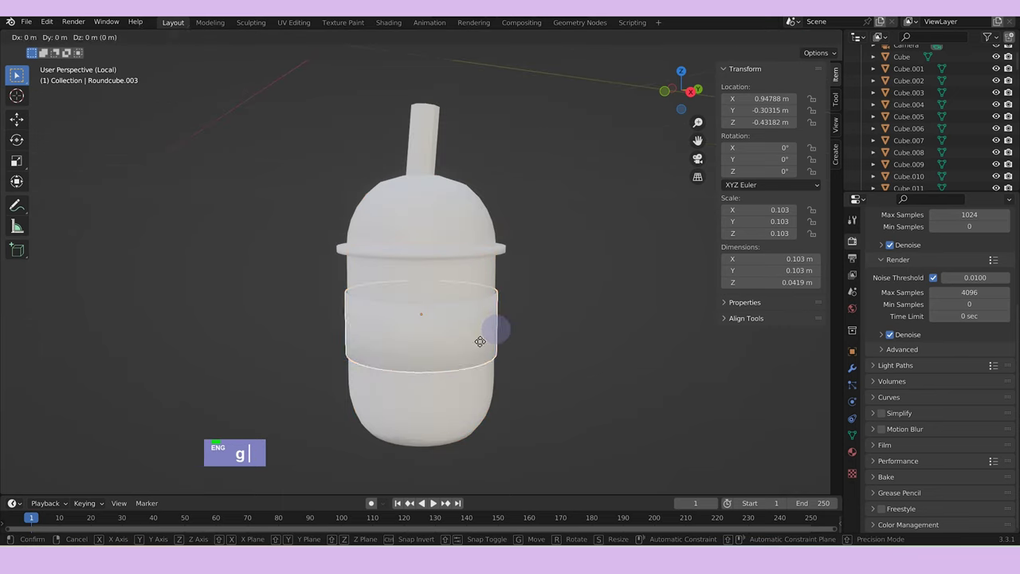
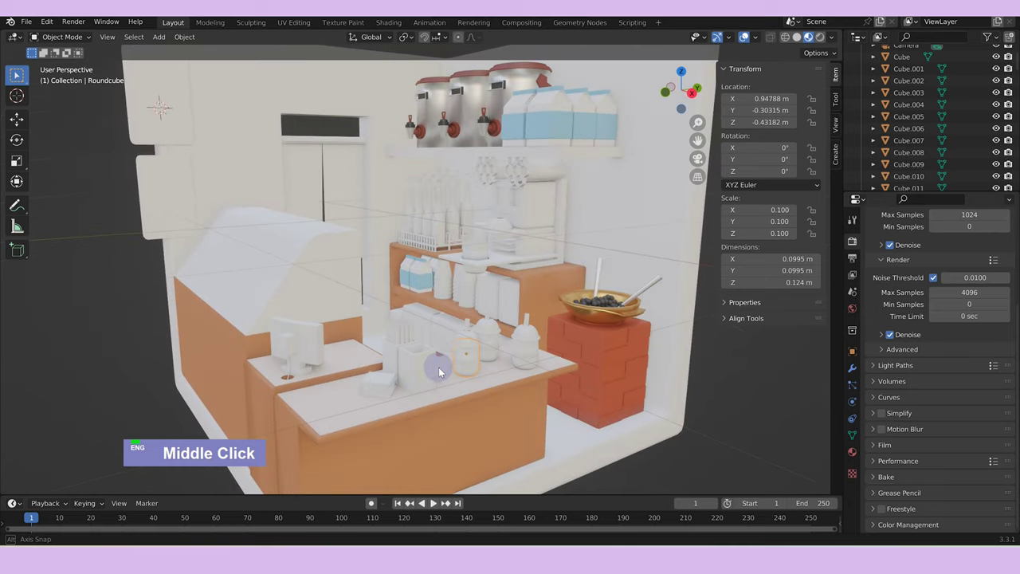
Move the isolated cups apart along X and give the smaller cup an orange Material.001.
scroll(up, 3)
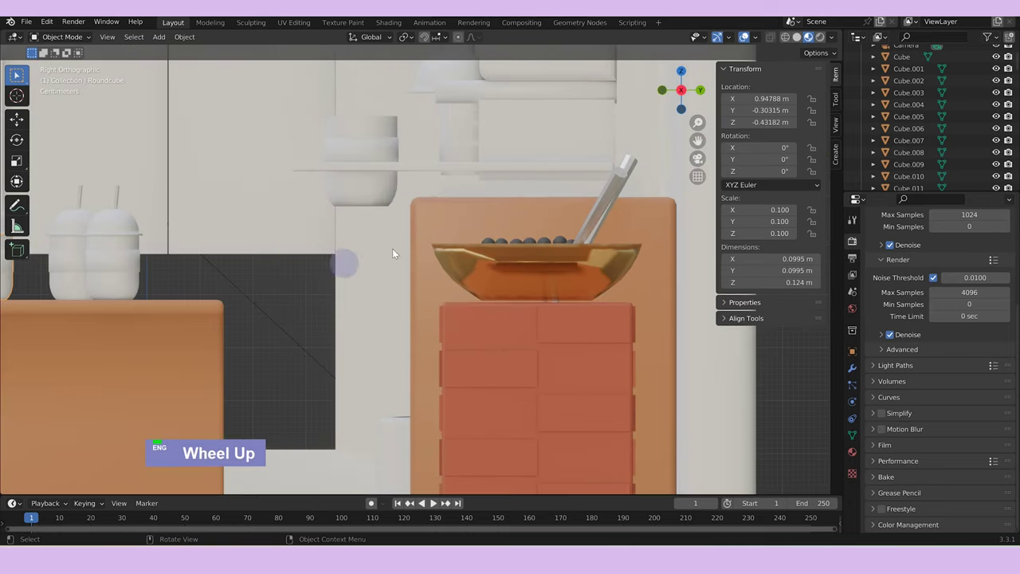
scroll(down, 3)
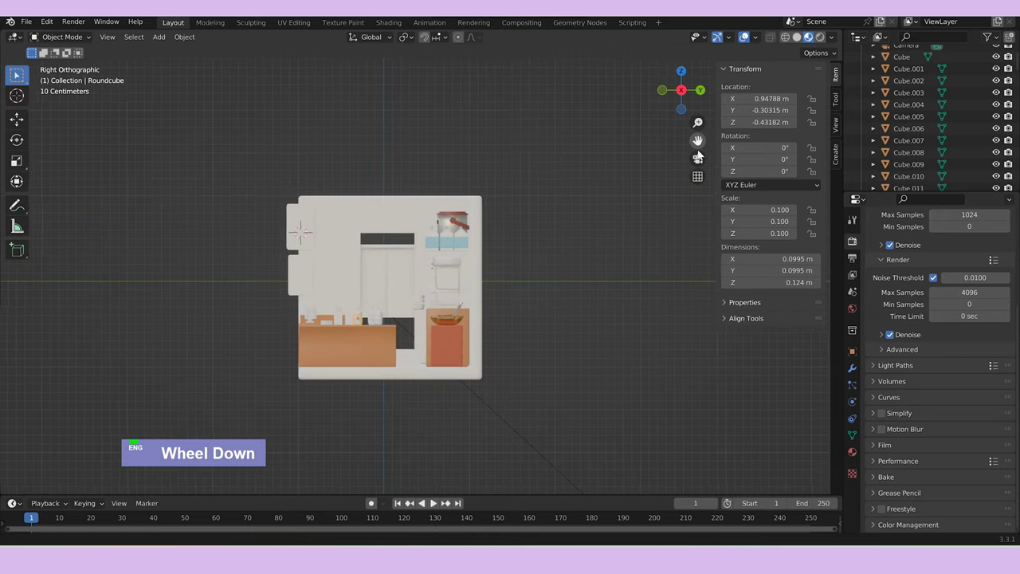
scroll(up, 3)
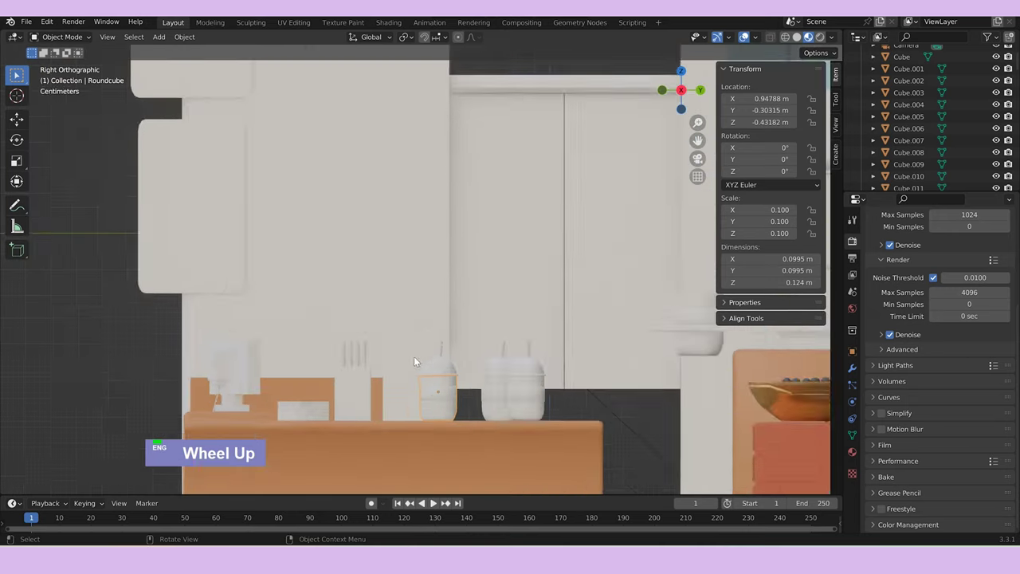
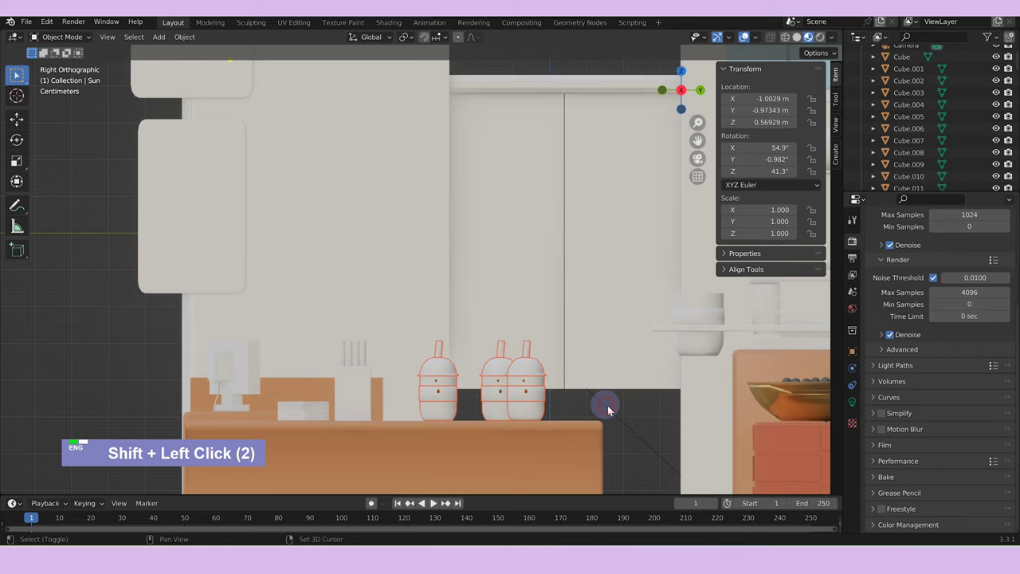
text(/)
middle_click(409, 404)
text(gx)
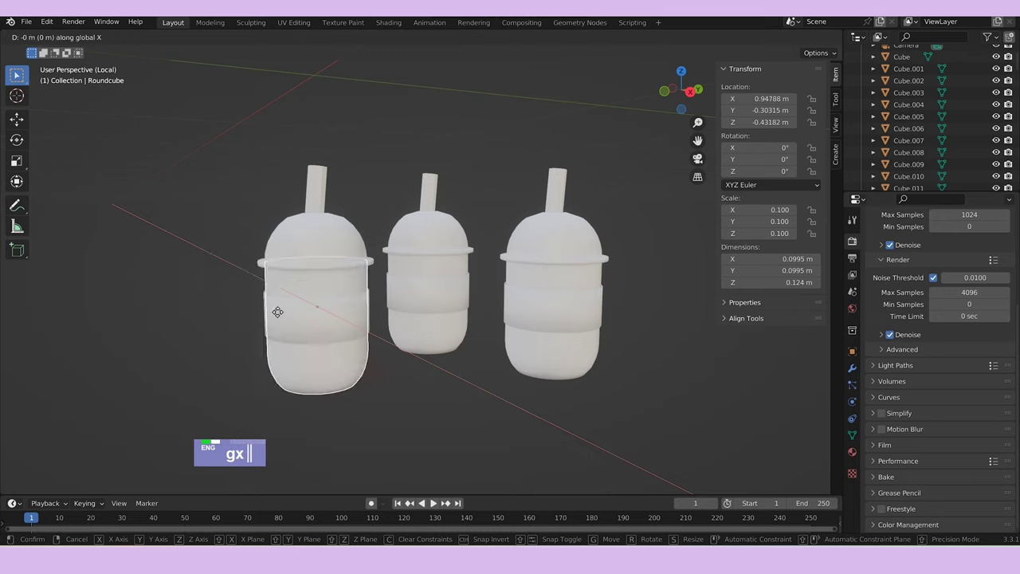
click(252, 296)
middle_click(354, 334)
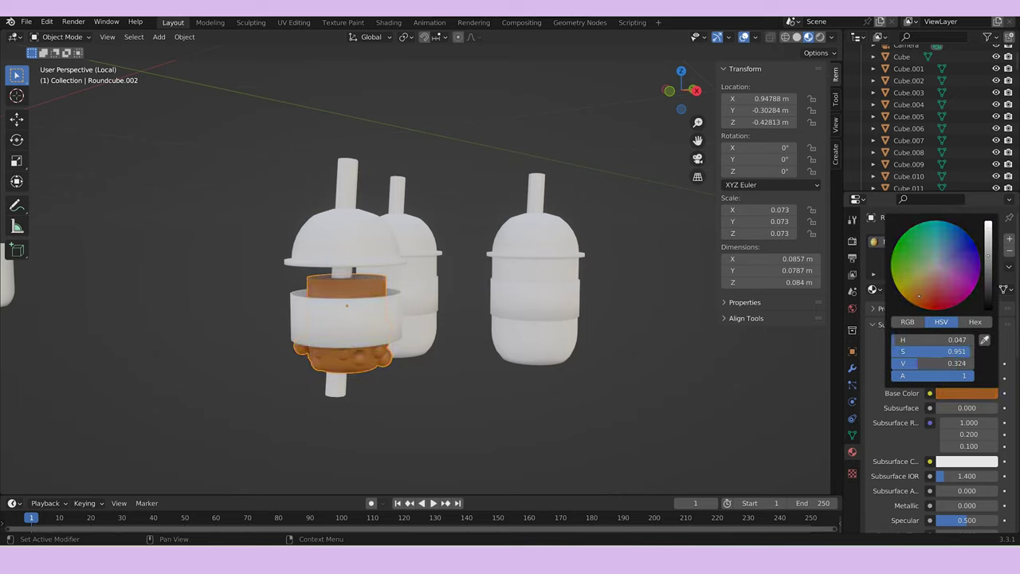
scroll(up, 3)
middle_click(379, 390)
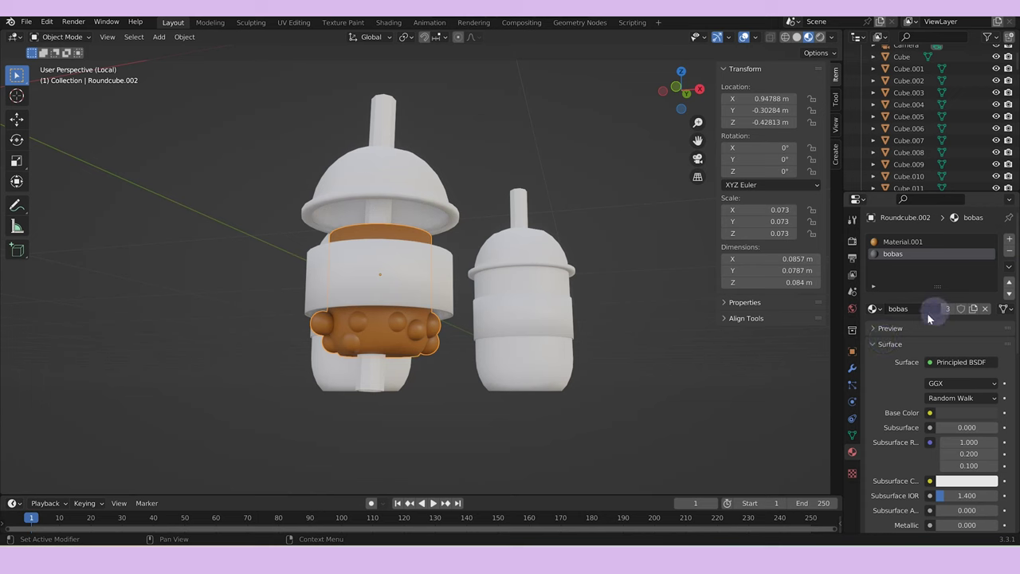
Assign the dark 'bobas' material to Roundcube.002's pearl faces, then select the plain outer cup.
key(Tab)
text(a)
key(Tab)
key(Tab)
text(a)
key(ctrl+l)
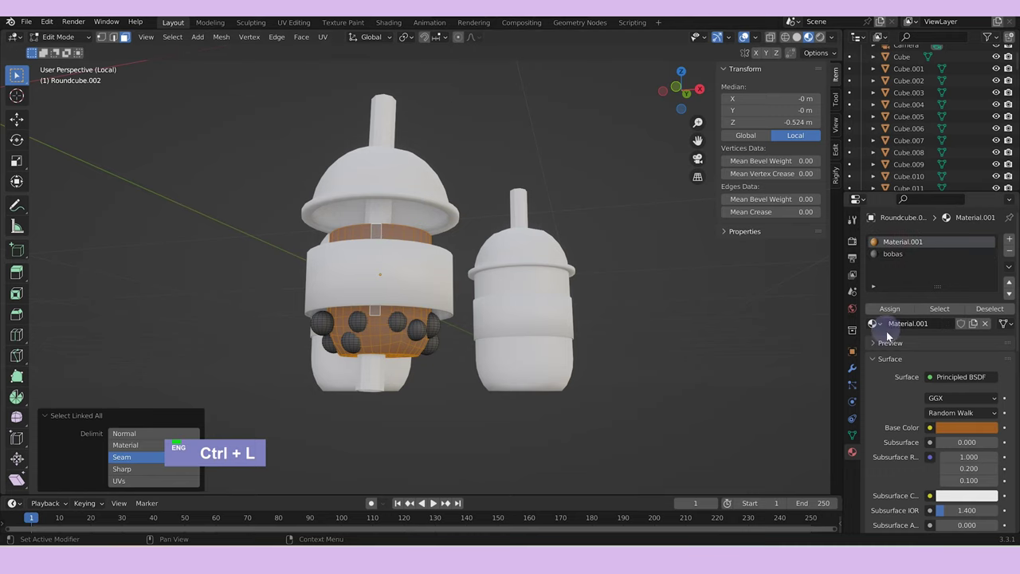
key(Tab)
middle_click(488, 380)
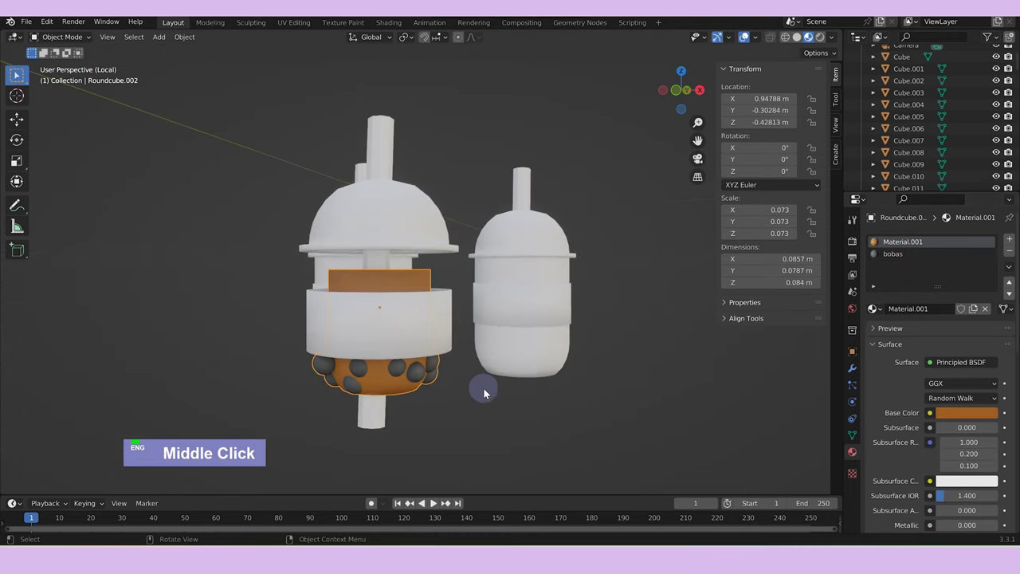
scroll(down, 3)
text(gx)
click(435, 329)
scroll(up, 3)
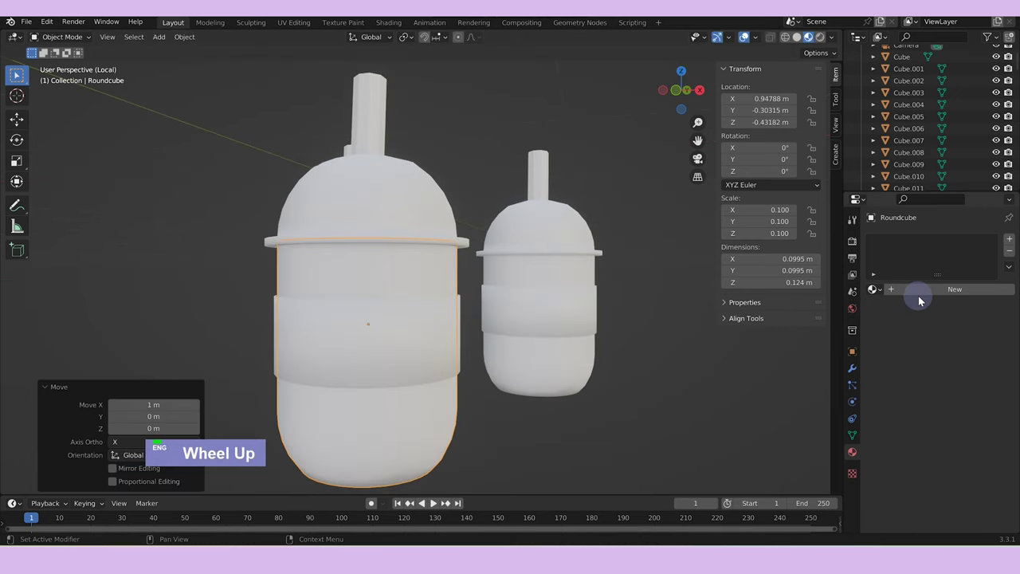
Create Material.002 on the outer cup, try Glass BSDF roughness, then undo back to Principled BSDF at 0.2.
scroll(down, 3)
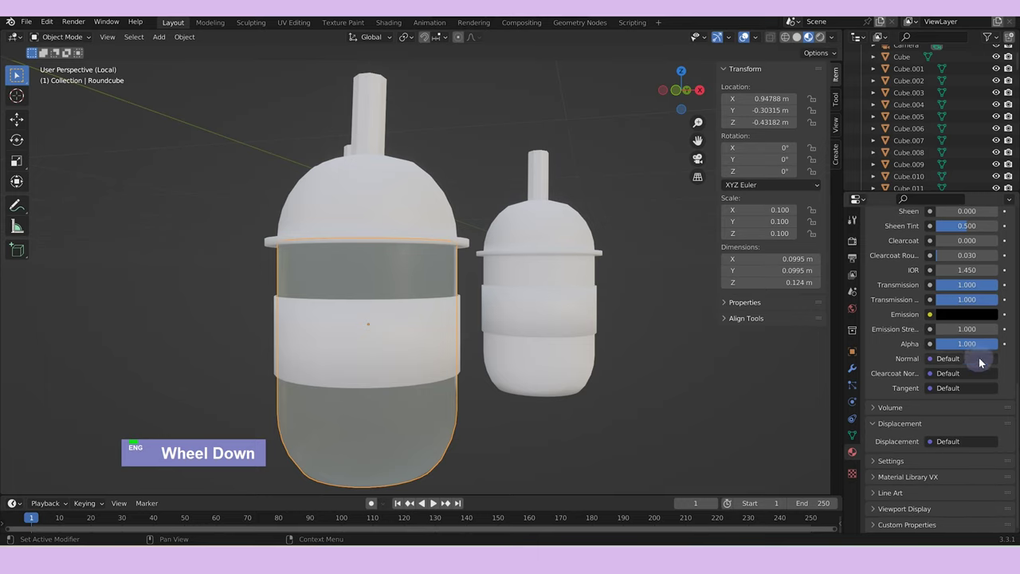
scroll(up, 3)
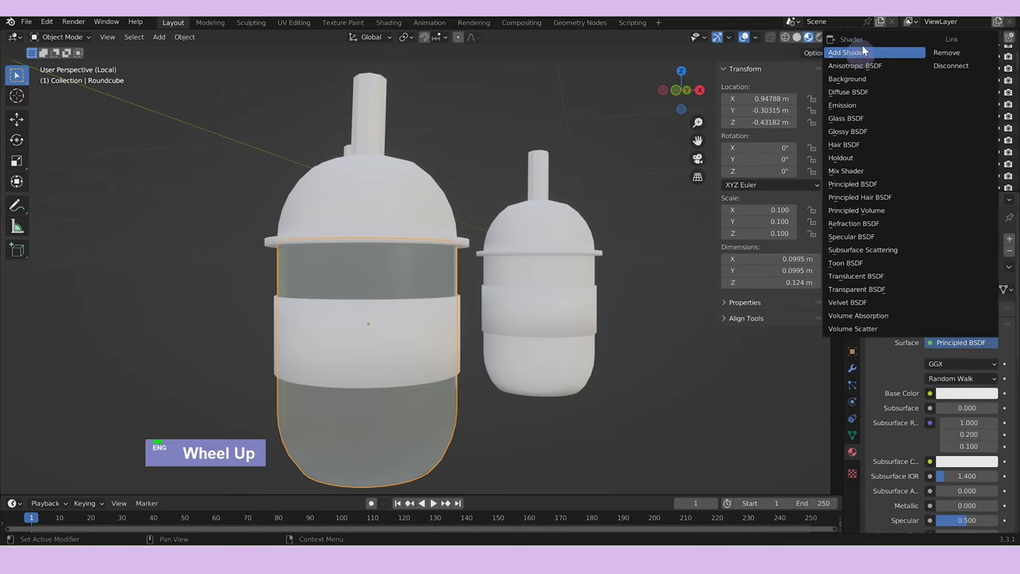
scroll(down, 3)
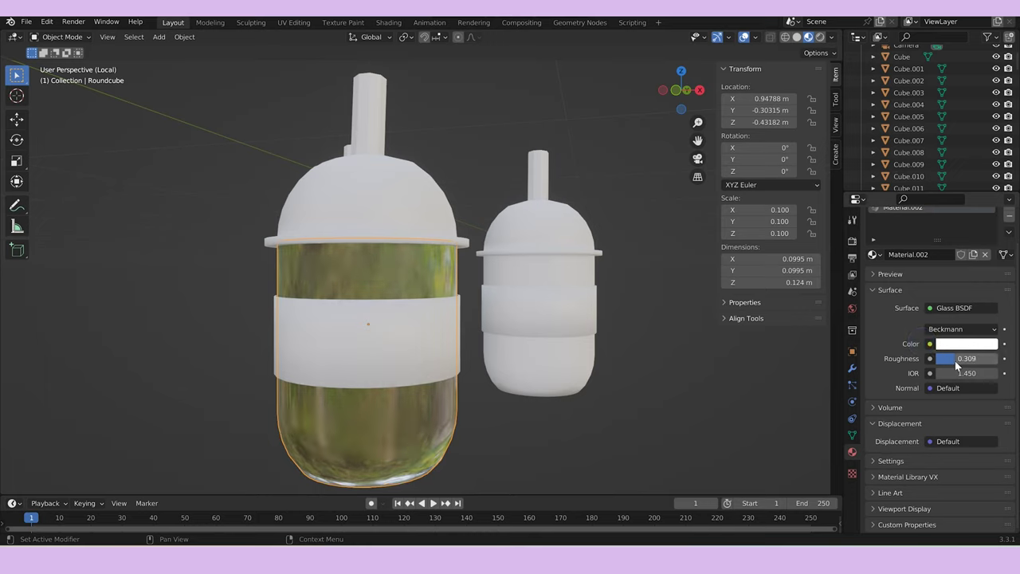
double_click(935, 412)
scroll(down, 3)
double_click(931, 275)
key(ctrl+z)
key(ctrl+z)
key(ctrl+z)
key(ctrl+z)
scroll(down, 3)
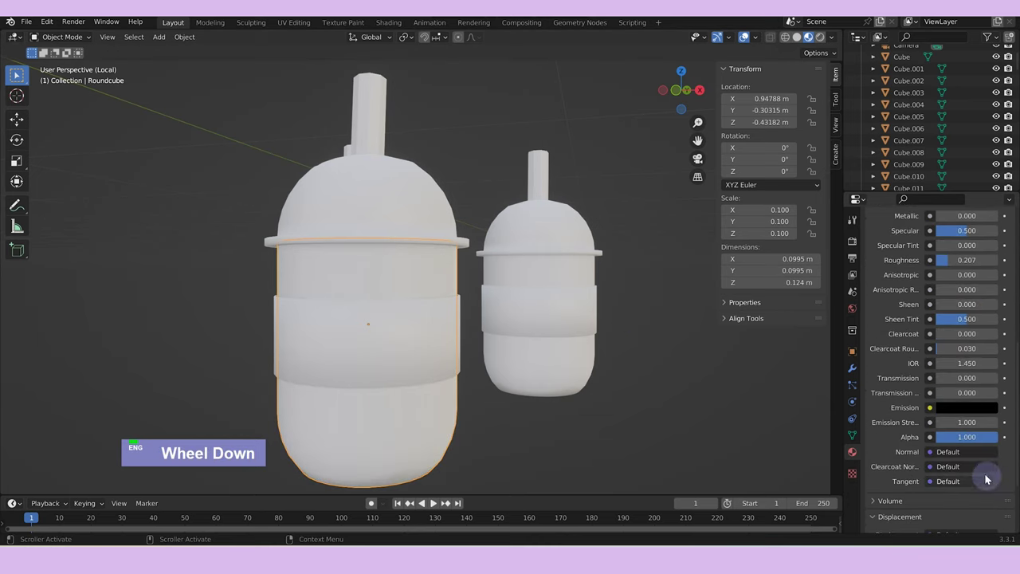
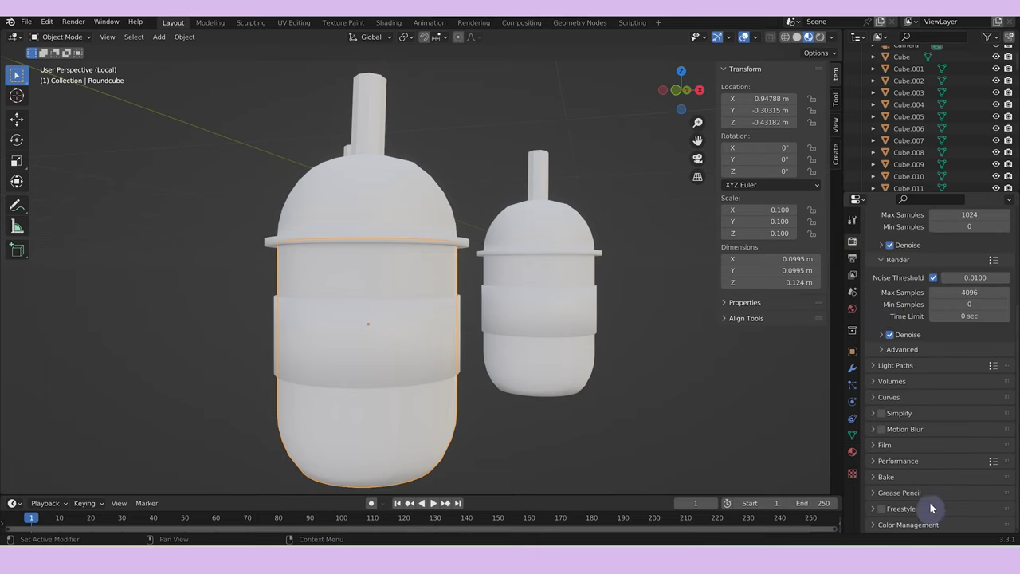
Check Light Paths caustics, enable Film Transparent with transparent glass, and preview the cups in Cycles.
scroll(down, 3)
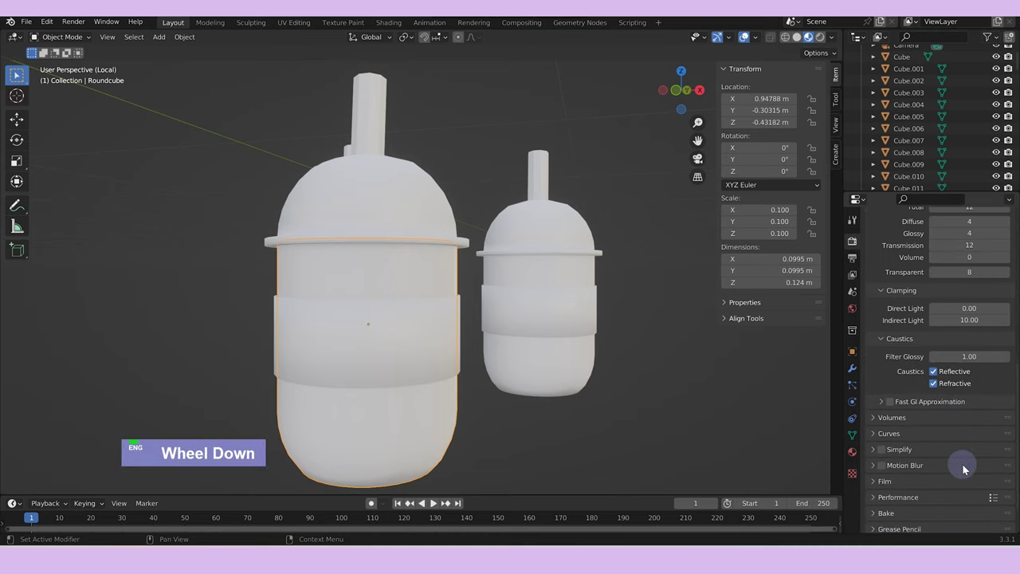
scroll(up, 3)
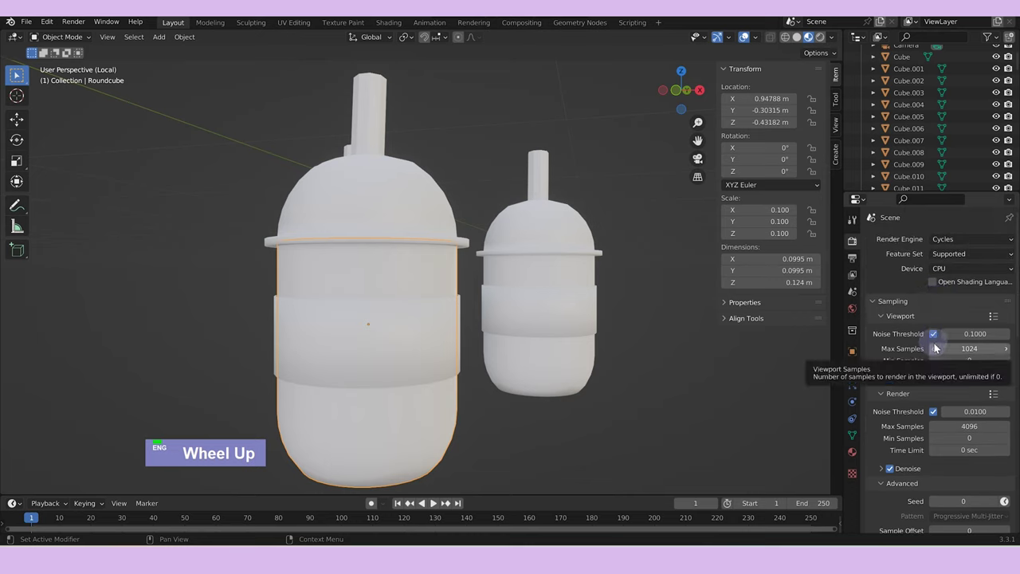
scroll(down, 3)
scroll(down, 3)
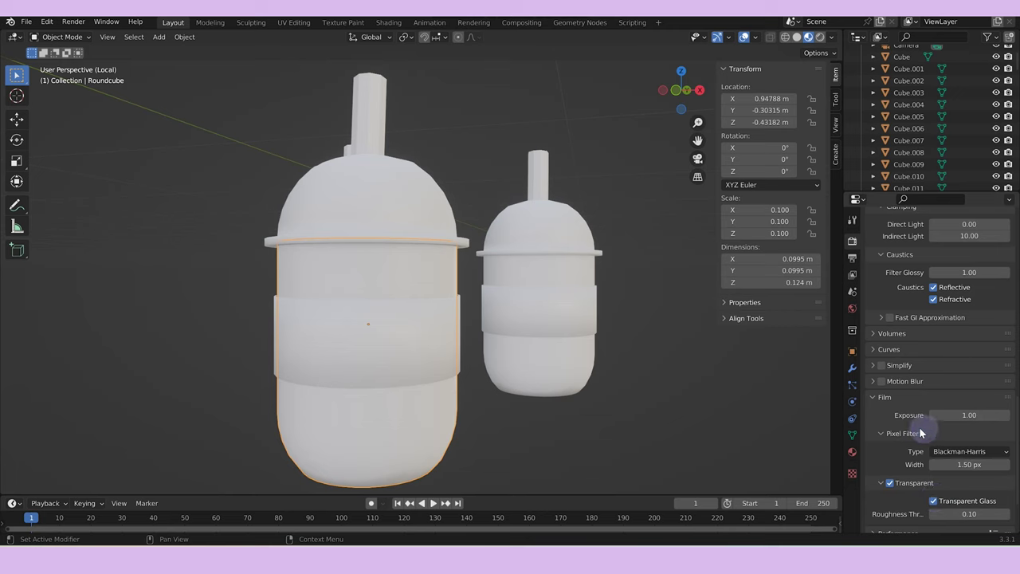
text(z)
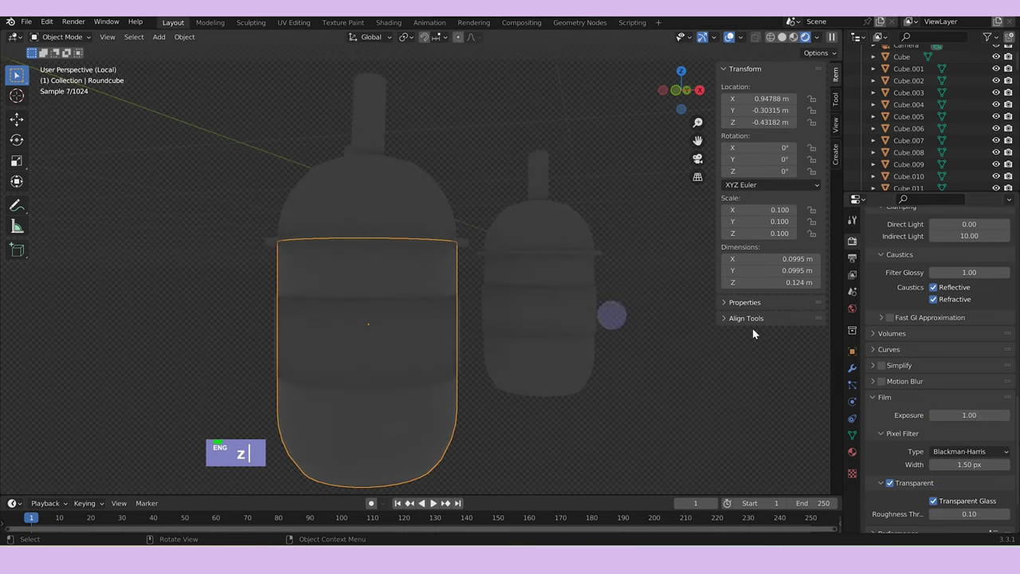
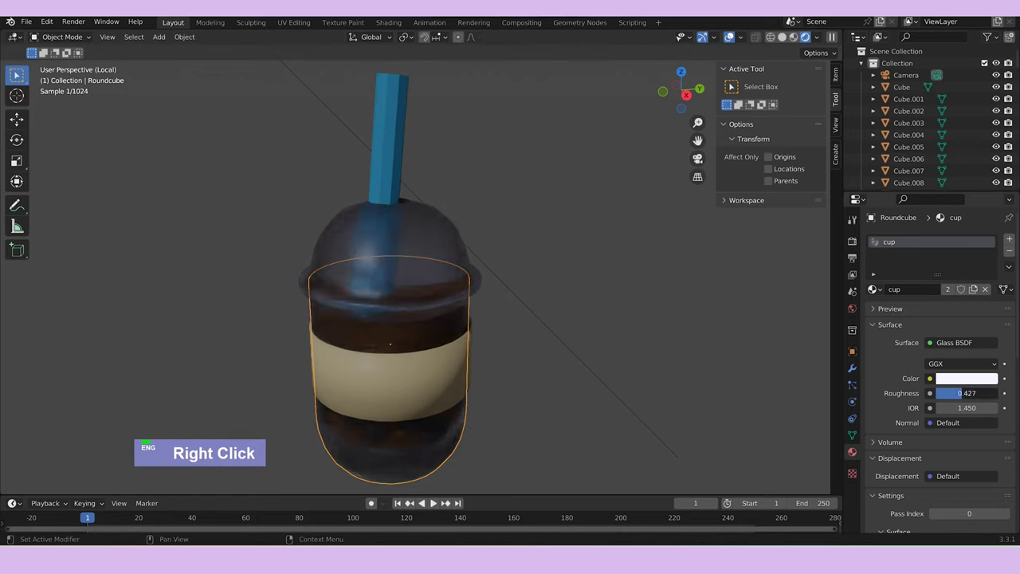
Set the cup's Glass BSDF roughness to 0.172 and IOR to 1.350.
double_click(956, 380)
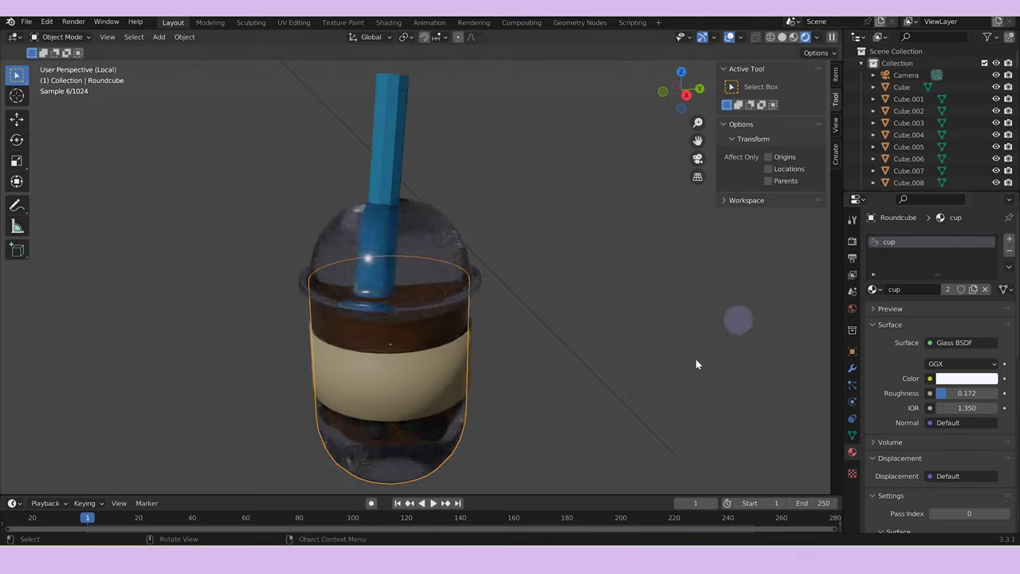
Lower the boba pearls along Z inside the cup while seeing through it in wireframe.
middle_click(648, 386)
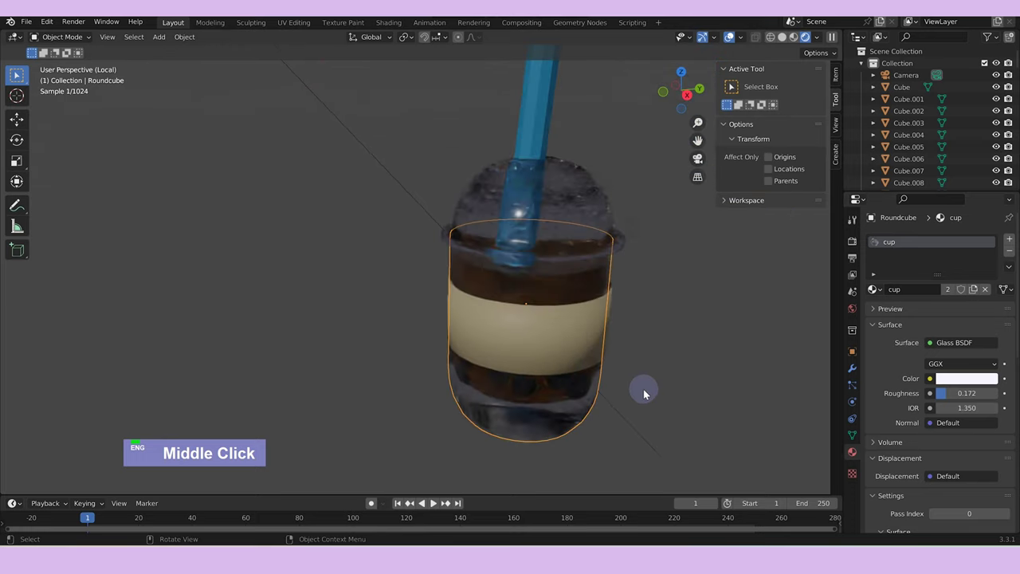
key(ctrl+z)
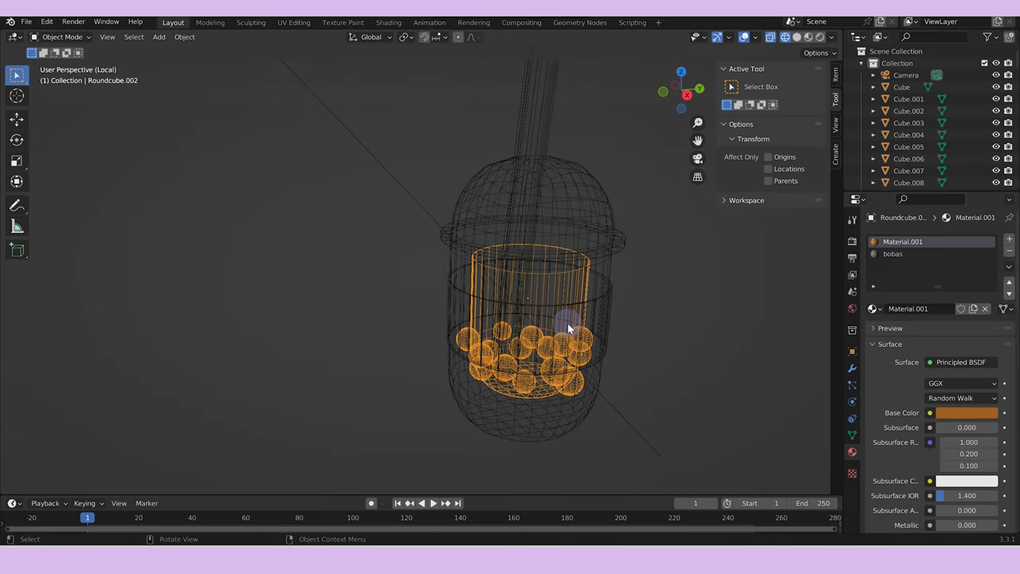
text(gz)
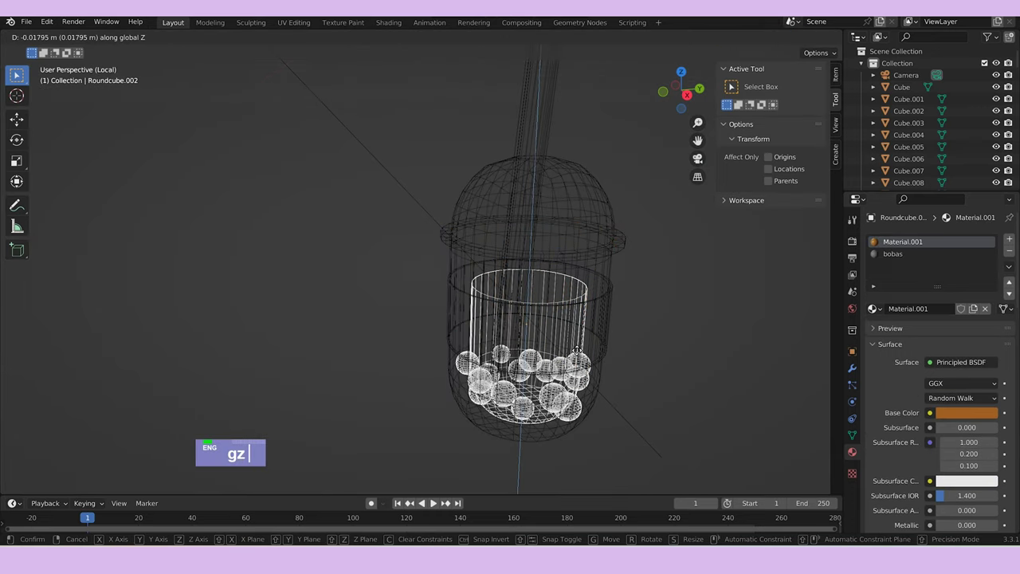
text(z)
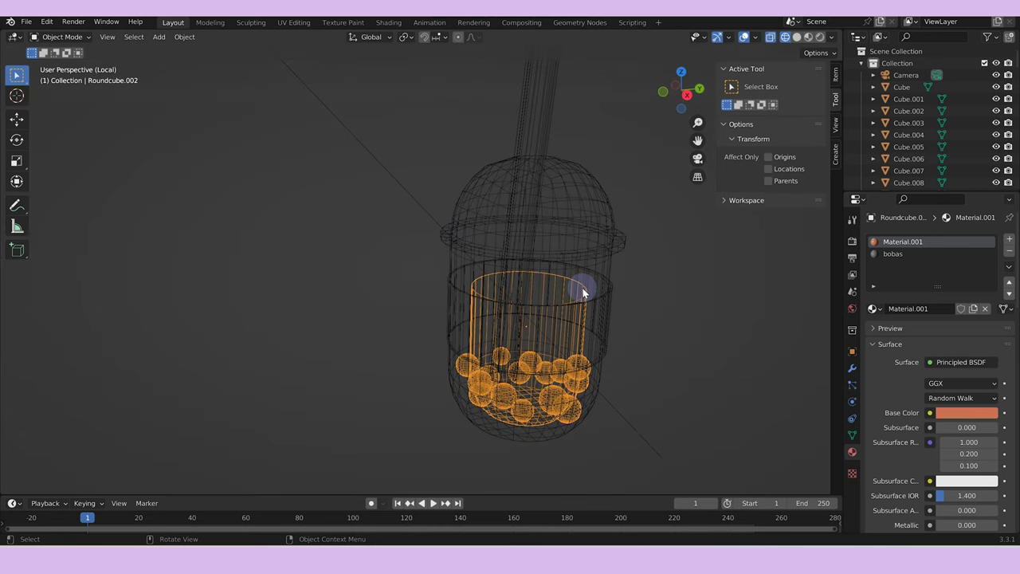
Raise the tea liquid's top face and scale the whole liquid mesh up in Edit Mode.
key(Tab)
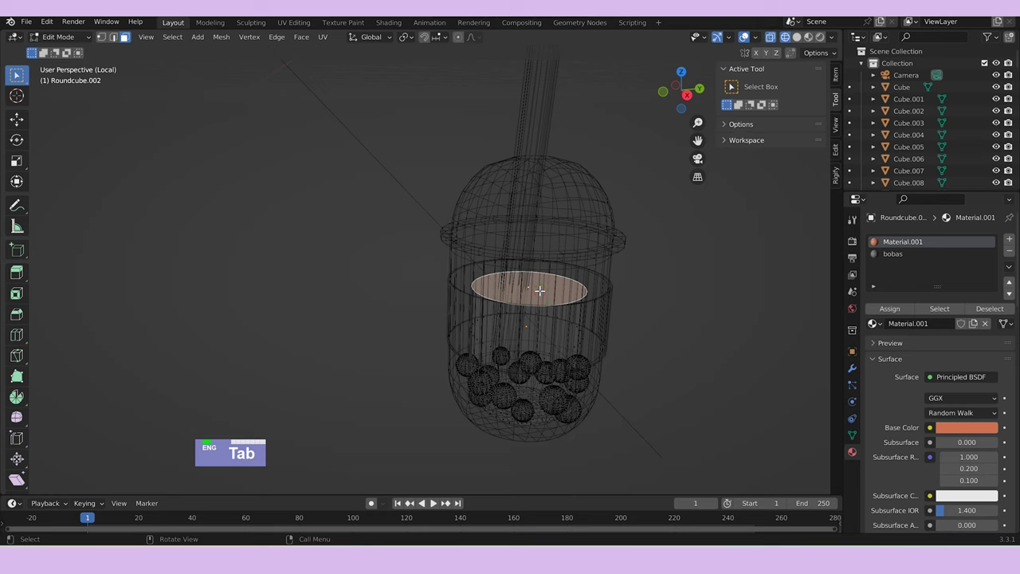
text(gz)
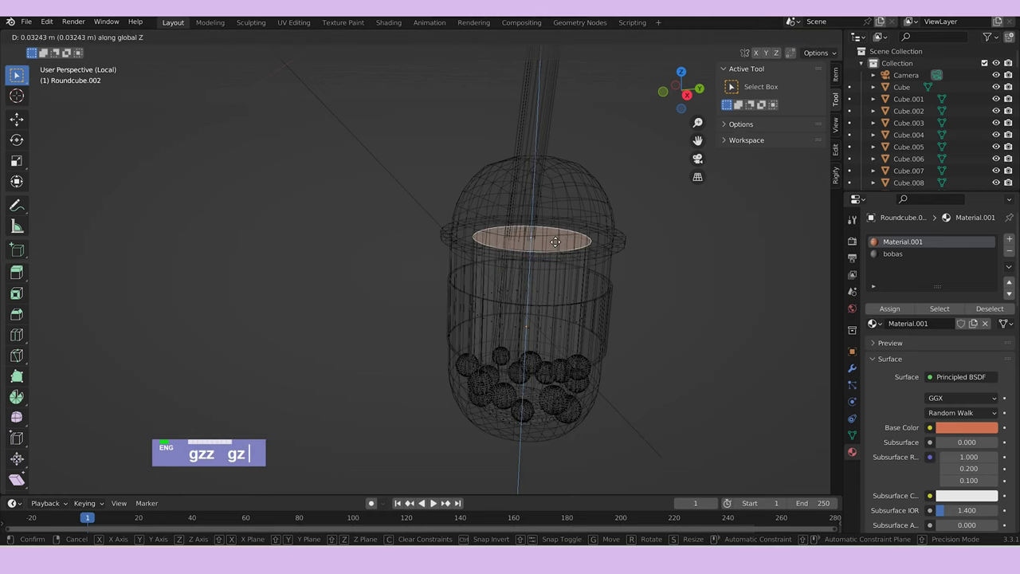
text(z gz)
key(ctrl+l)
text(s)
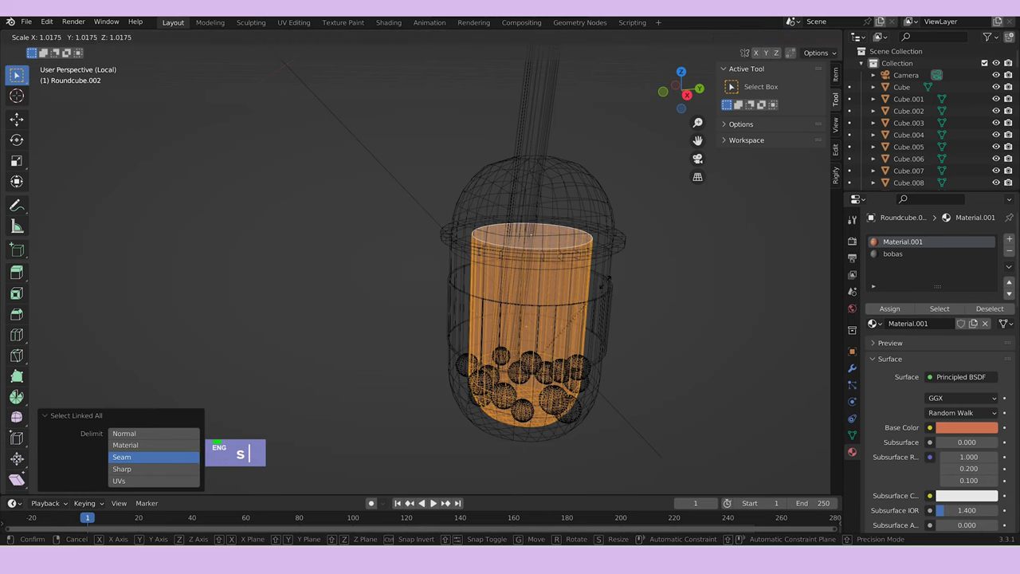
text(z)
key(Tab)
Widen the inner tea cup Roundcube.002 by about 3% and return to rendered preview.
text(sz /)
text(/)
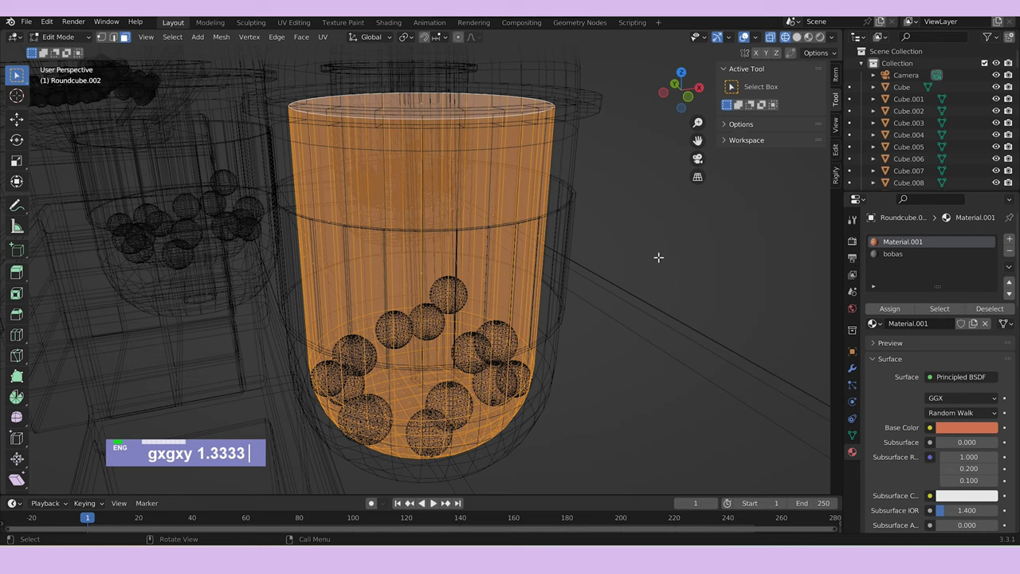
text(z)
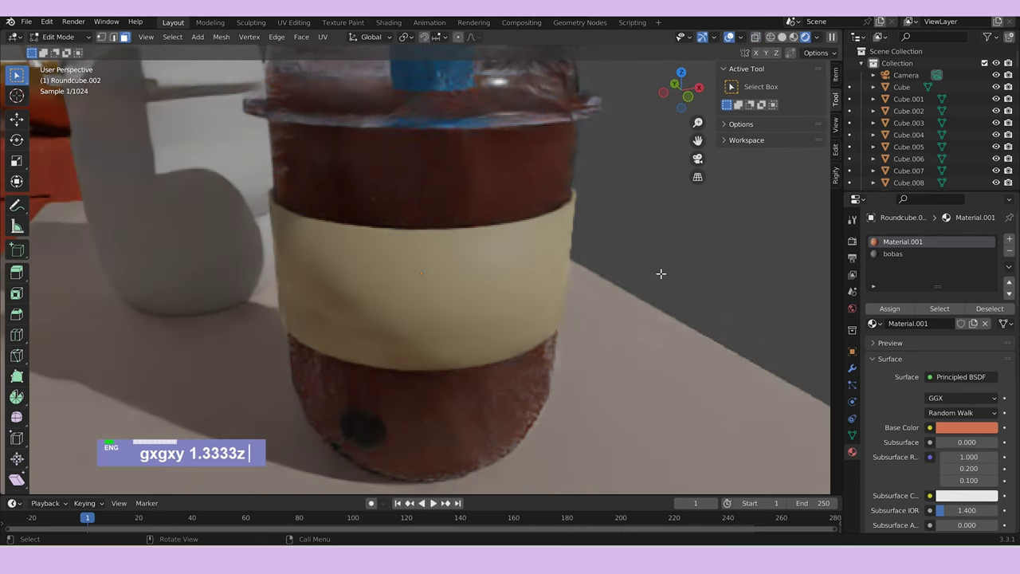
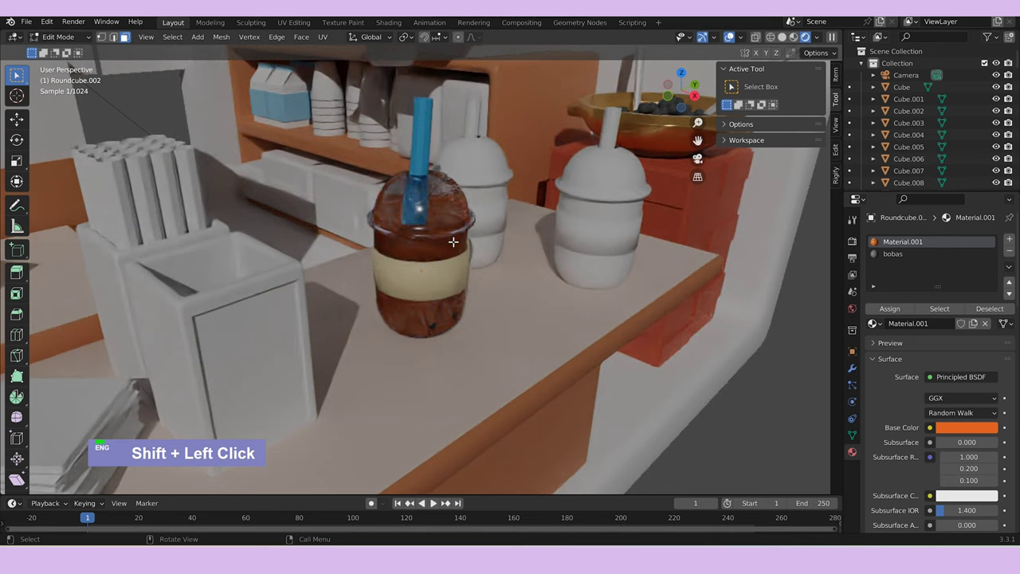
key(z)
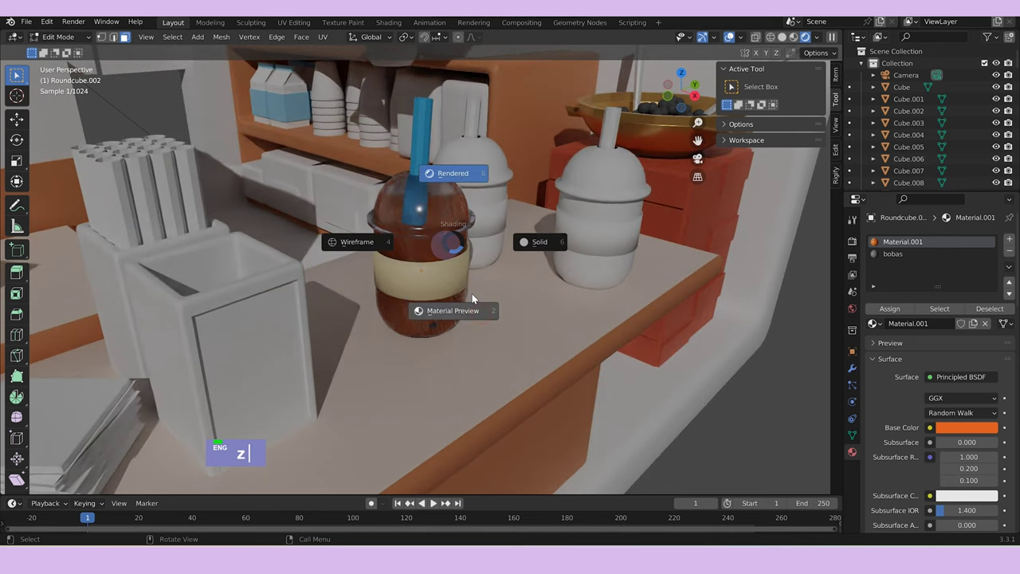
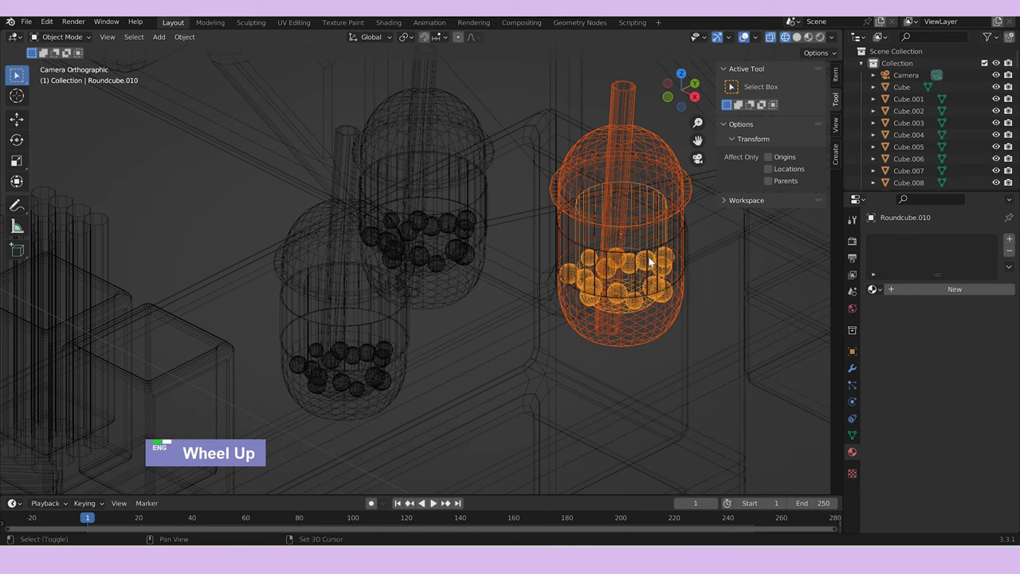
Select the second boba cup and switch the scene back to solid, non-see-through shading.
click(650, 252)
key(ctrl+z)
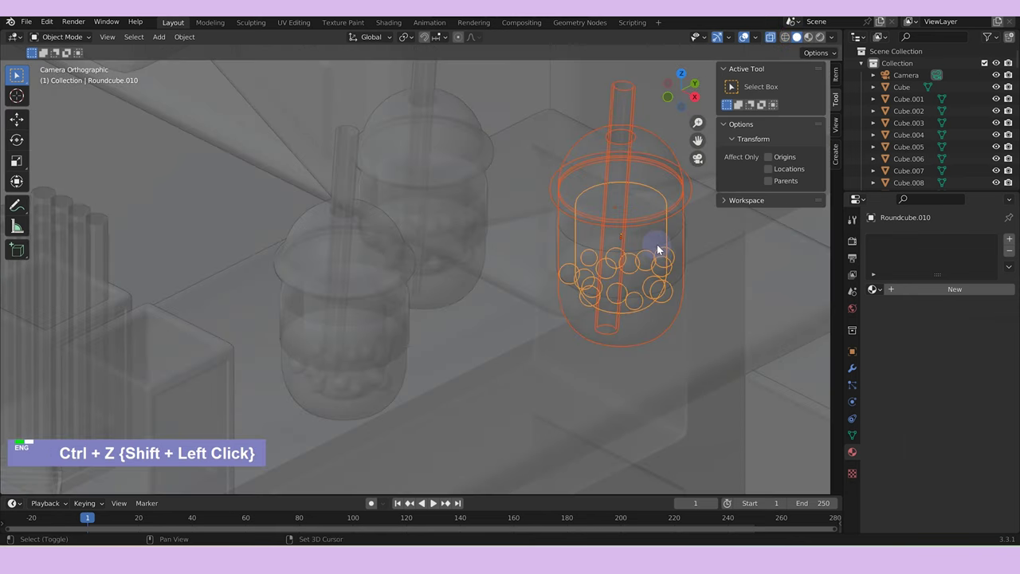
click(660, 252)
key(ctrl+z)
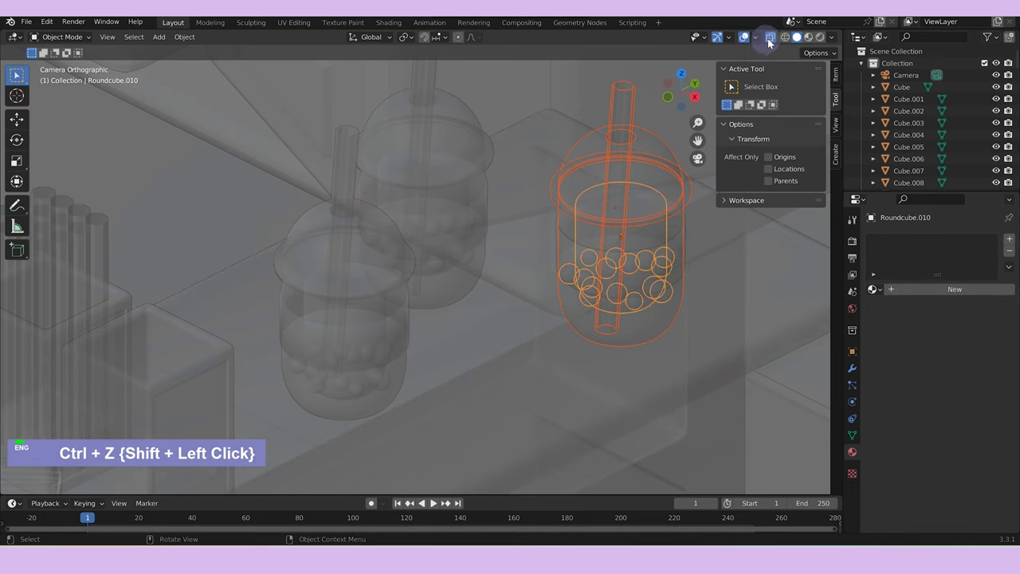
click(673, 260)
key(ctrl+j)
Link the textured cup's materials onto the untextured cups with Ctrl+L.
click(439, 141)
click(349, 292)
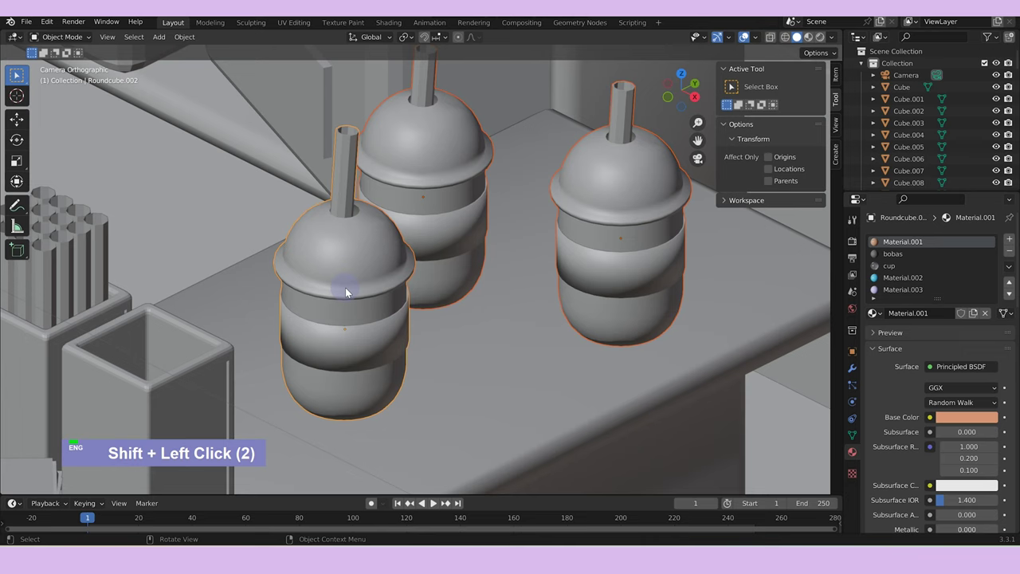
key(ctrl+l)
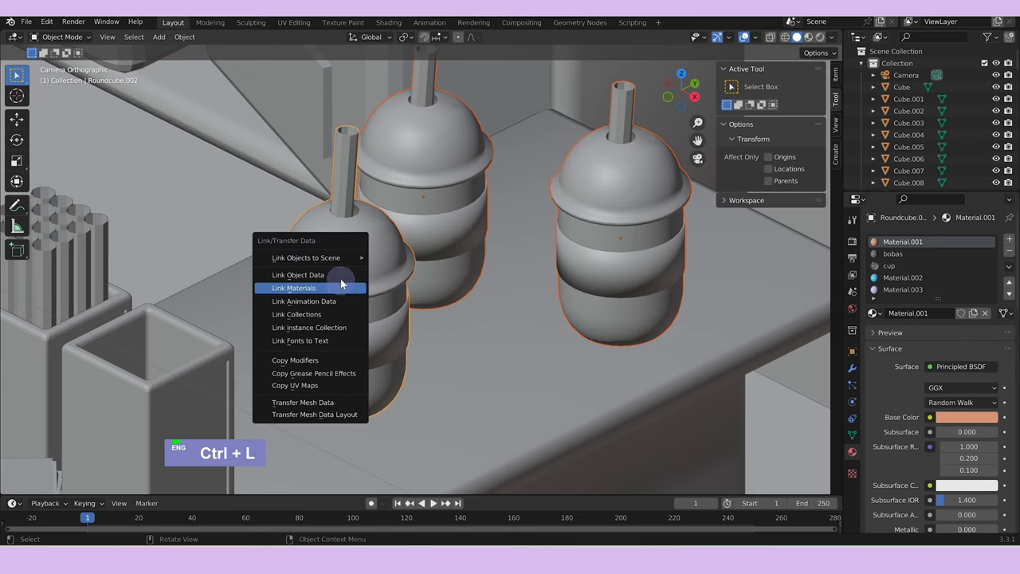
scroll(down, 3)
scroll(down, 3)
key(ctrl+z)
key(ctrl+l)
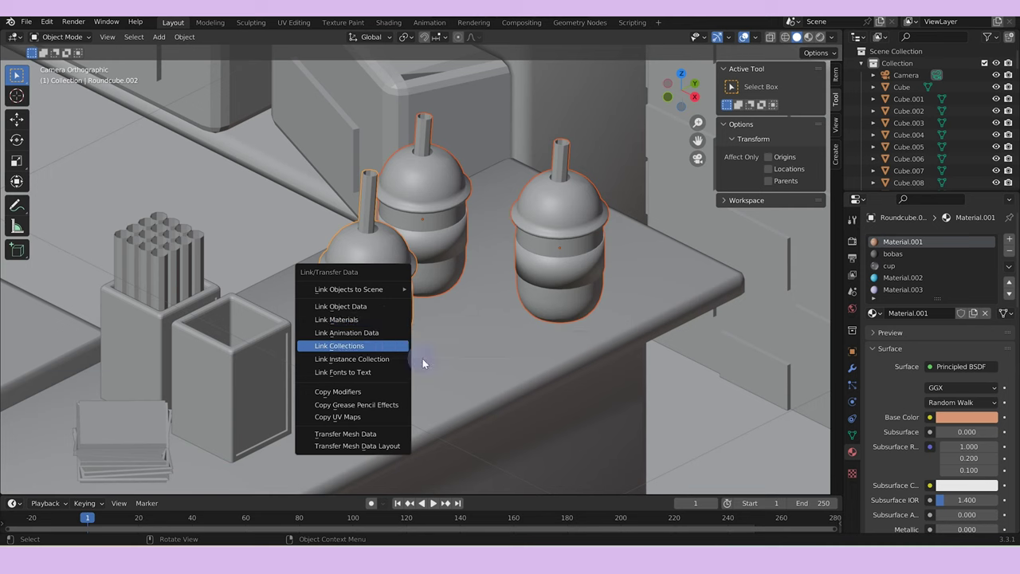
Isolate the straw bundle Cylinder.022 in Local View and browse the existing materials for it.
scroll(down, 3)
click(518, 250)
text(x)
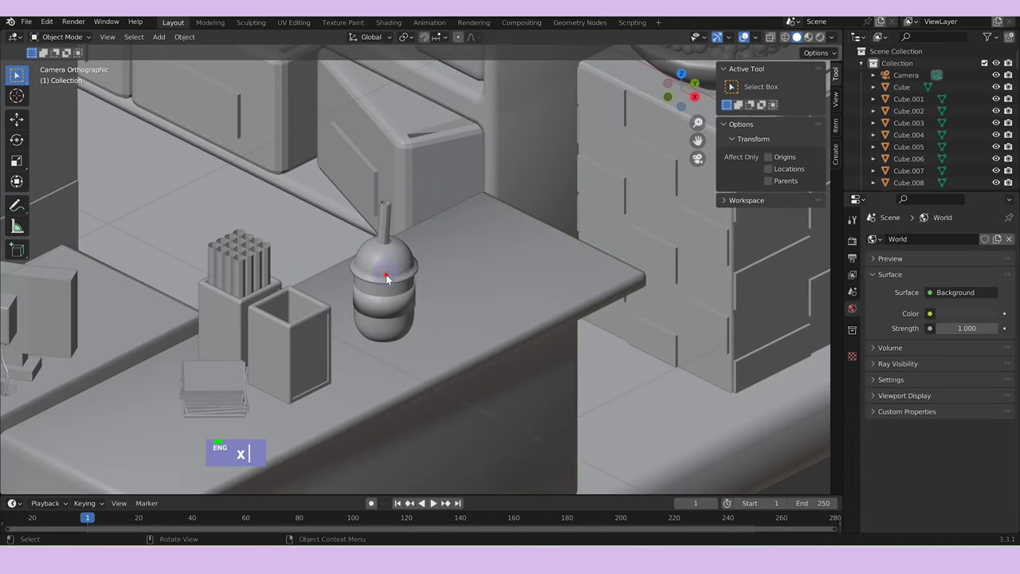
text(dz)
text(dz)
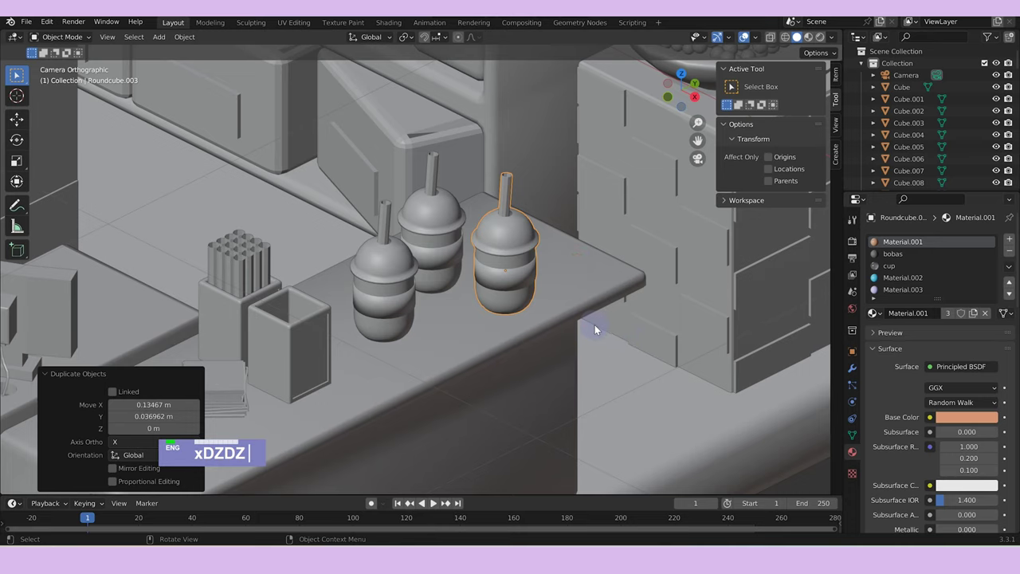
text(//z)
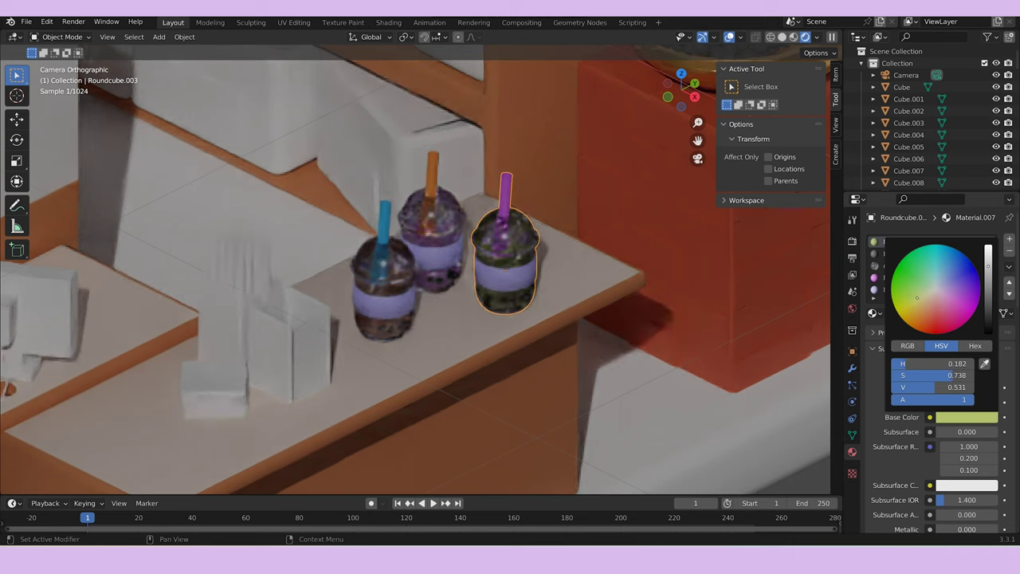
scroll(down, 3)
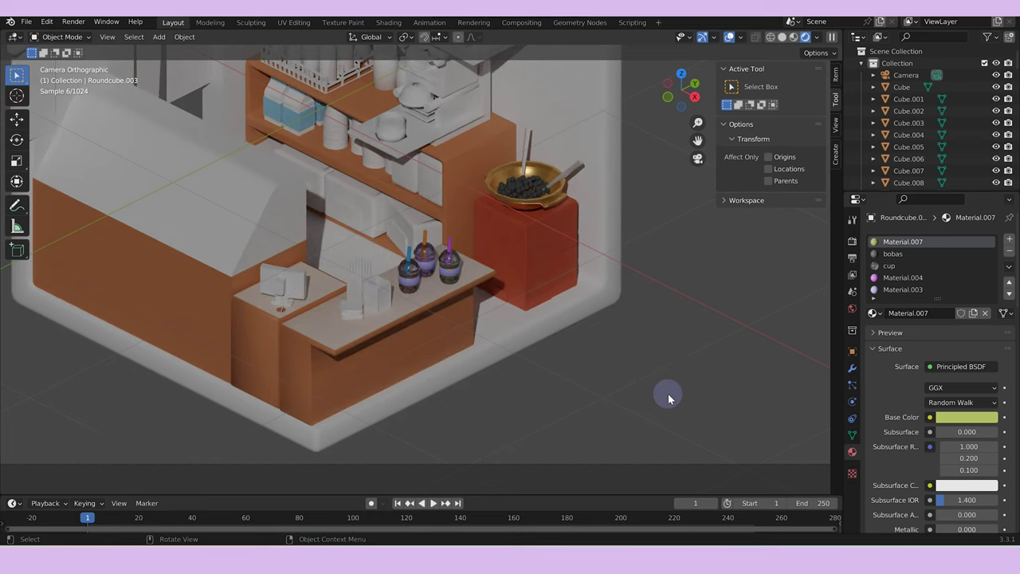
scroll(down, 3)
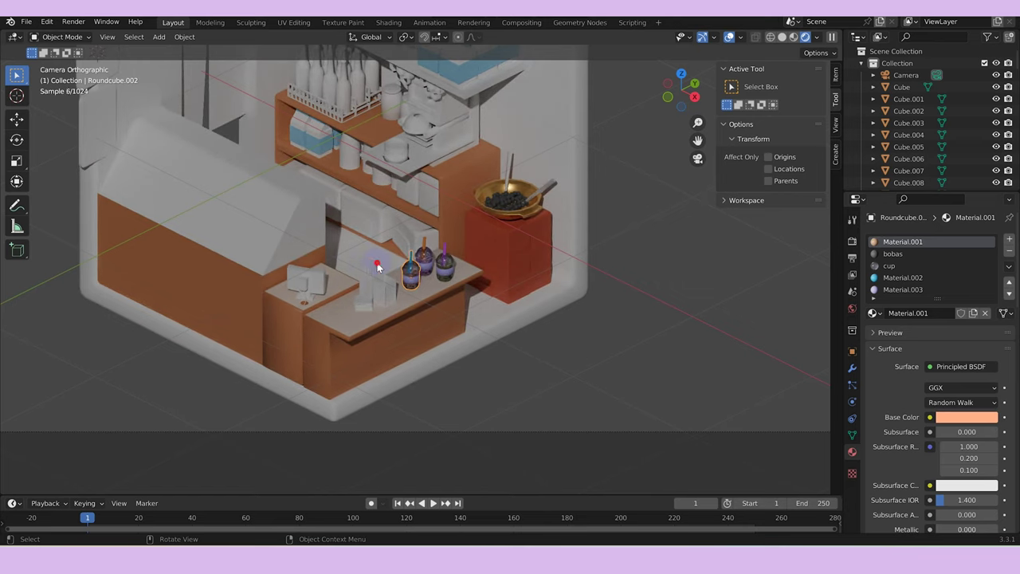
text(xDZDZ//z /z)
scroll(down, 3)
Assign pink, blue and orange material slots to the straws' faces, then leave Local View to the full shop.
text(xDZDZ//z /z)
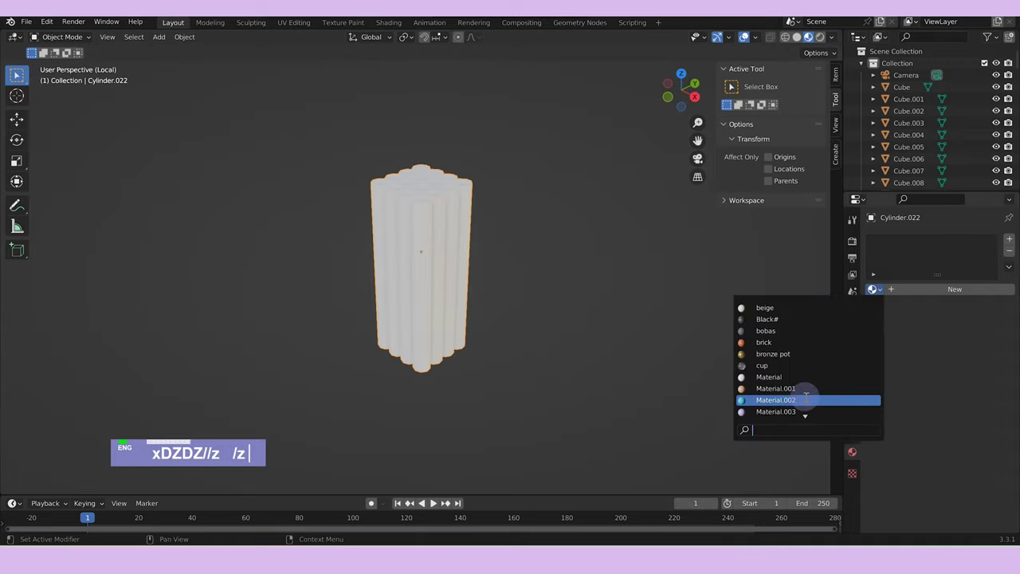
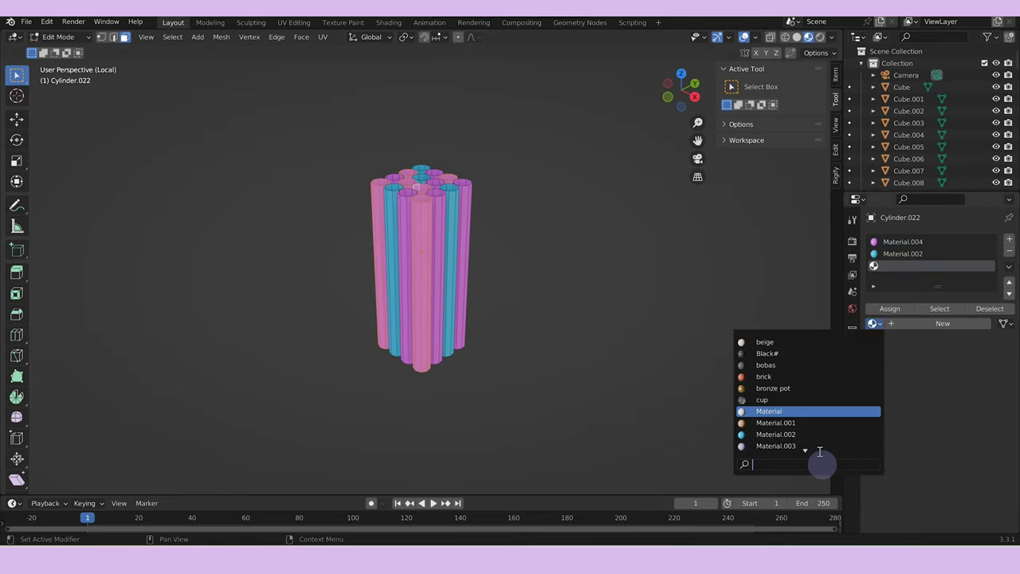
scroll(down, 3)
scroll(down, 3)
scroll(up, 3)
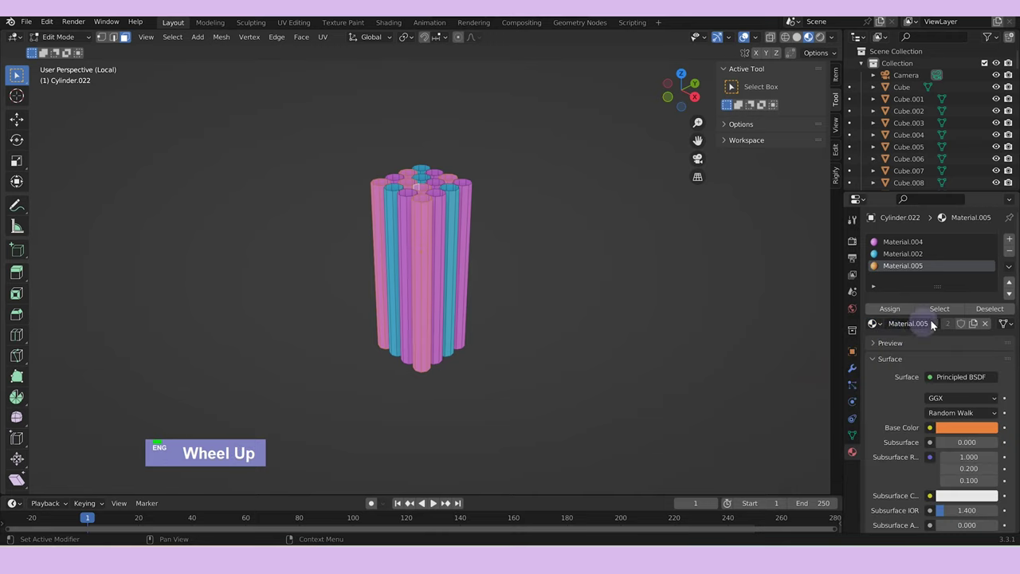
key(Tab)
key(/)
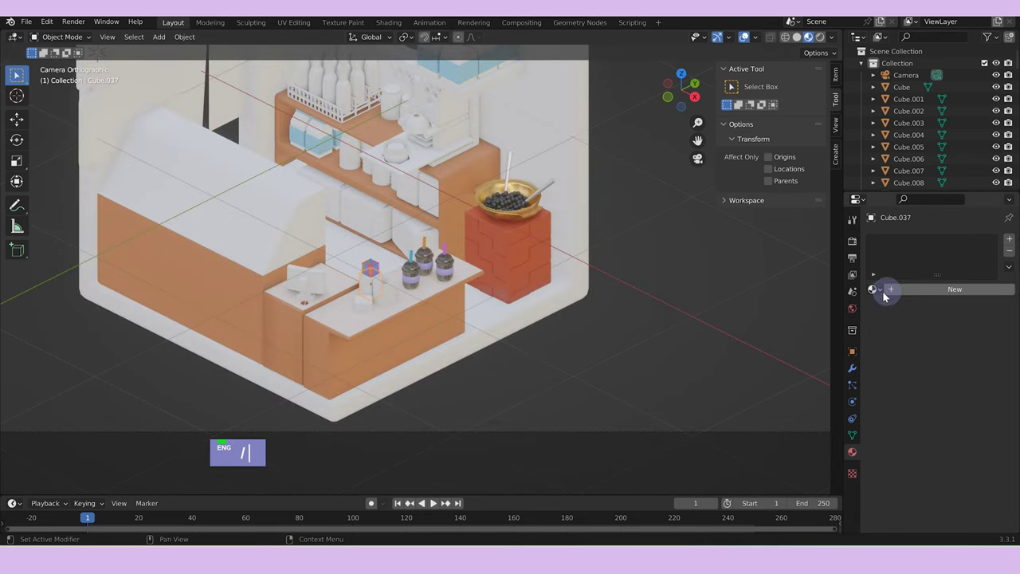
Give straw holder Cube.037 the peach 'wood table.001' material and Cube.039 a new cream Material.008.
scroll(down, 3)
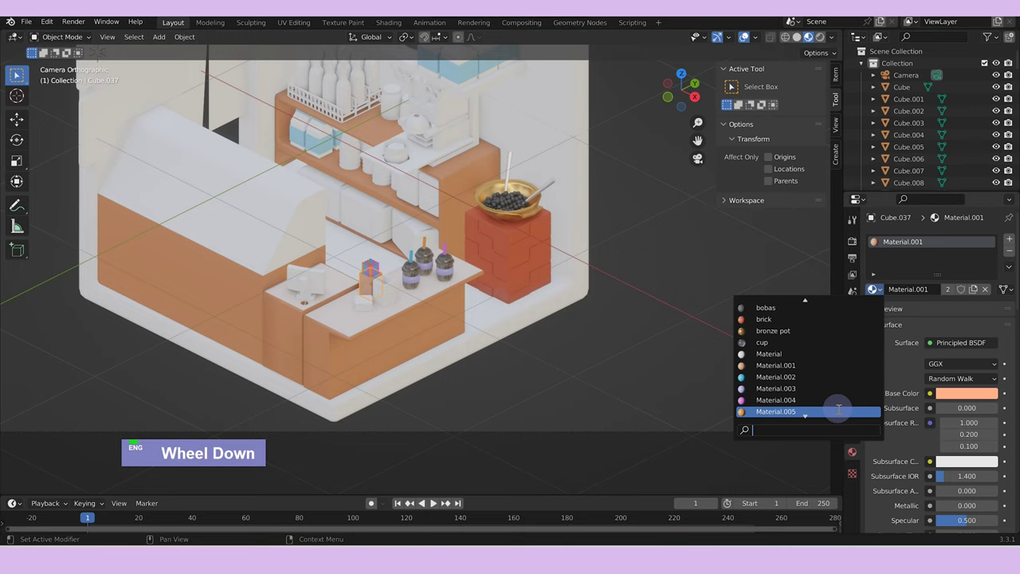
scroll(down, 3)
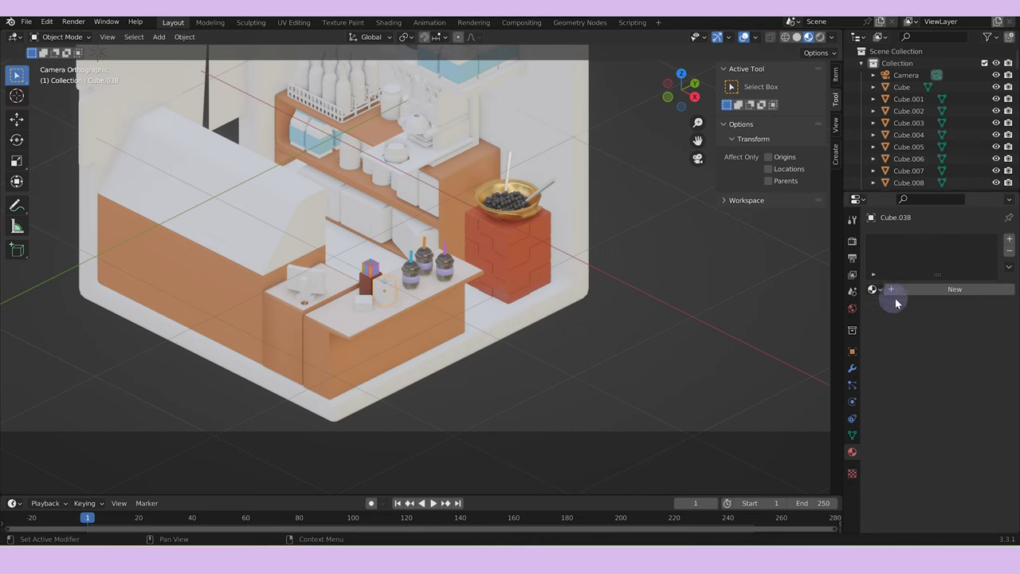
scroll(down, 3)
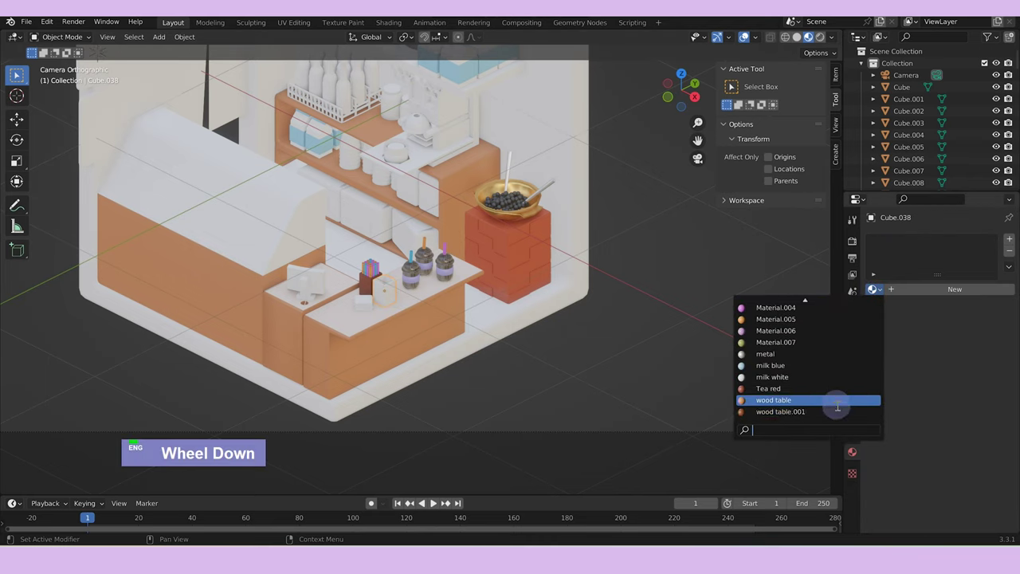
double_click(706, 358)
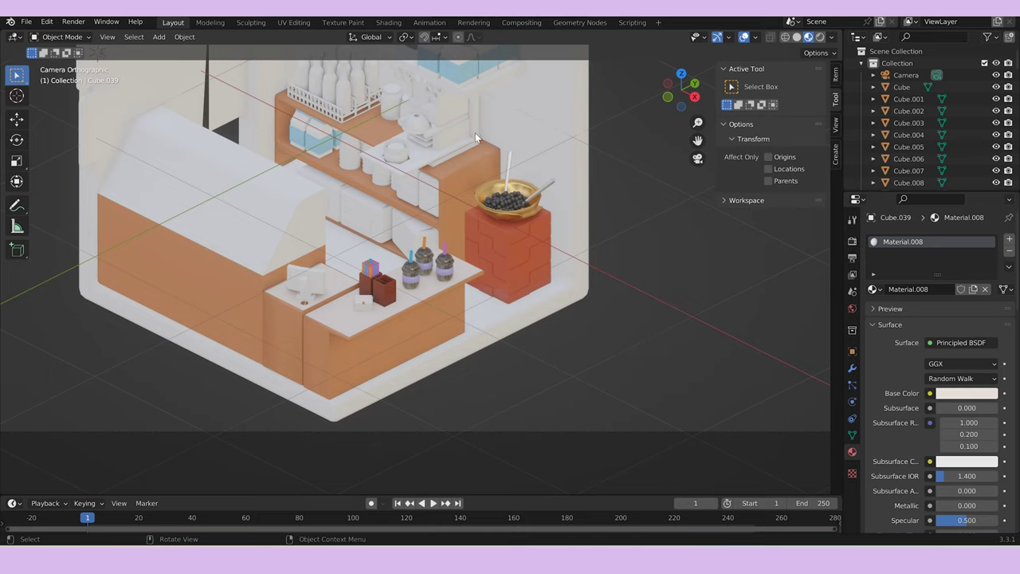
Give the small cup ring Roundcube.014 on the counter the glass 'cup' material.
scroll(up, 3)
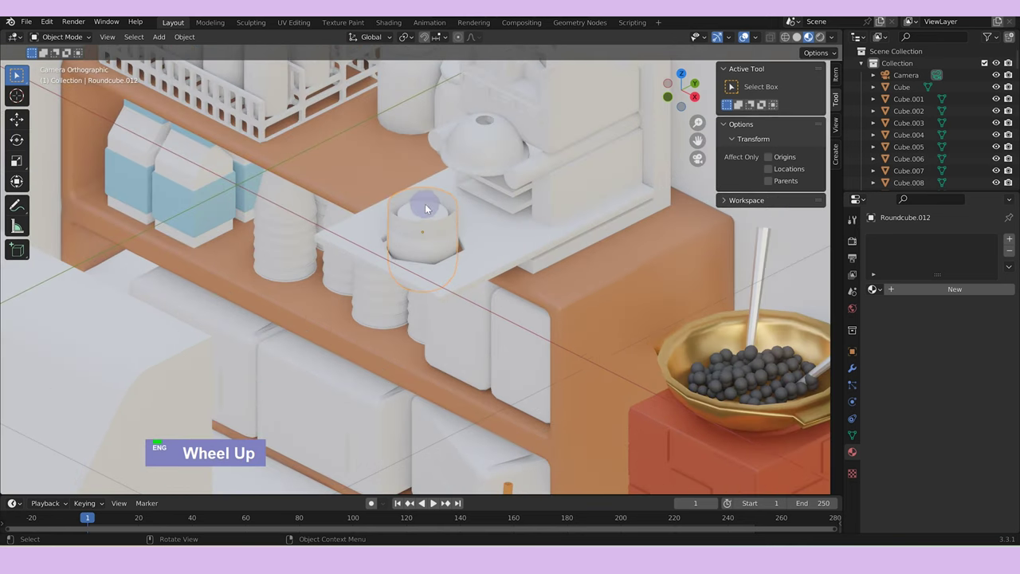
click(429, 207)
click(438, 250)
scroll(down, 3)
scroll(up, 3)
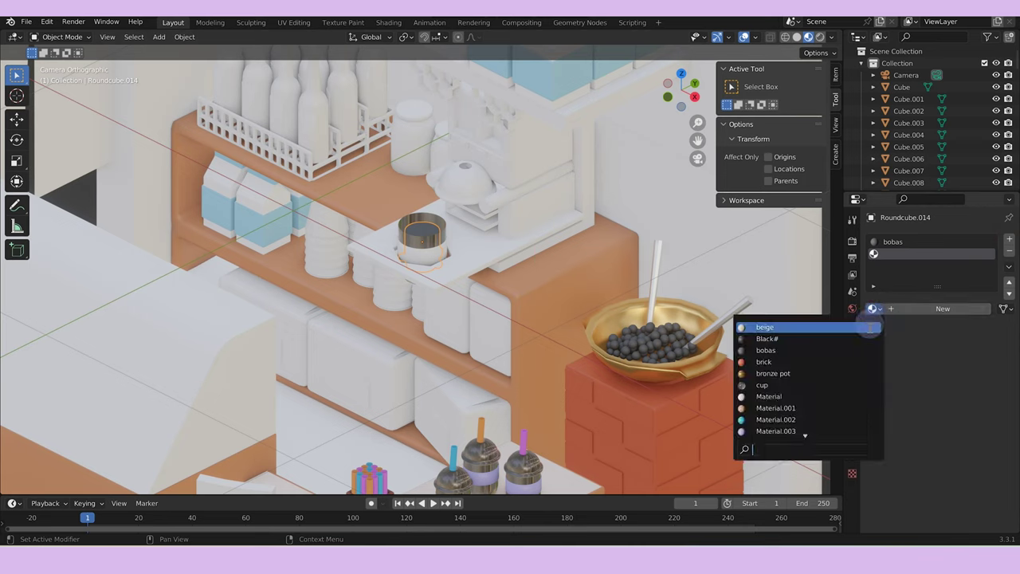
scroll(down, 3)
key(Tab)
key(ctrl+l)
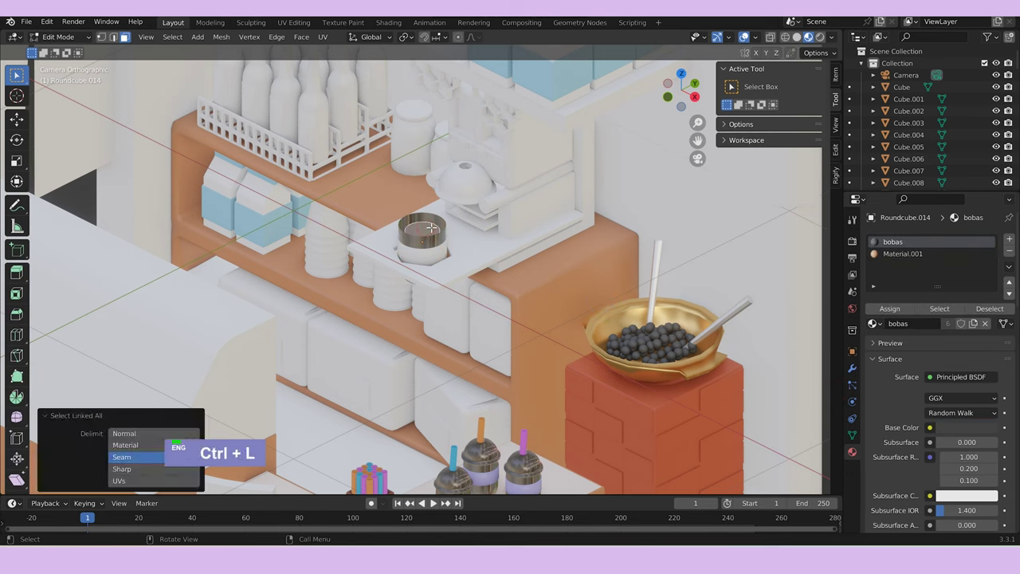
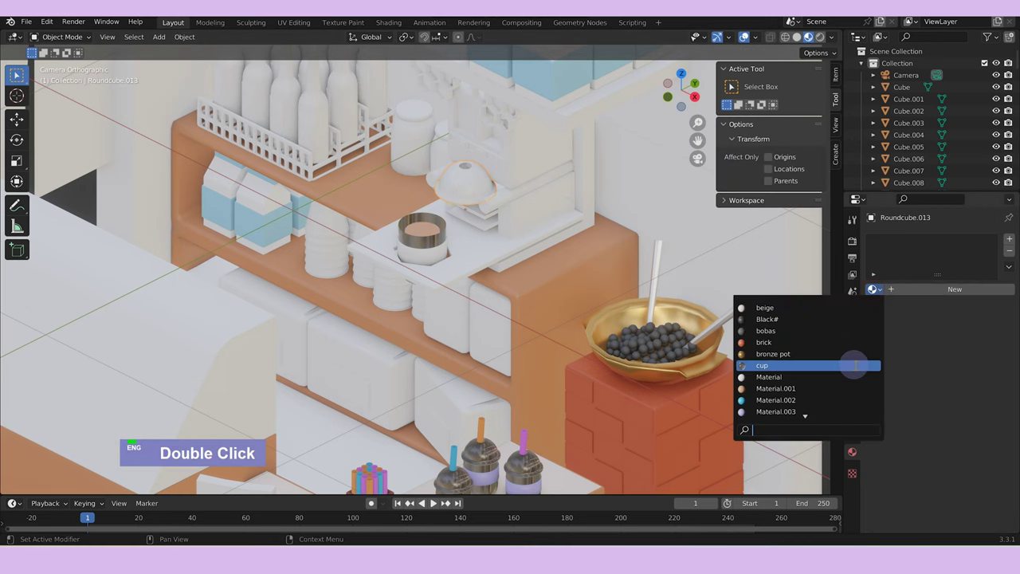
double_click(337, 241)
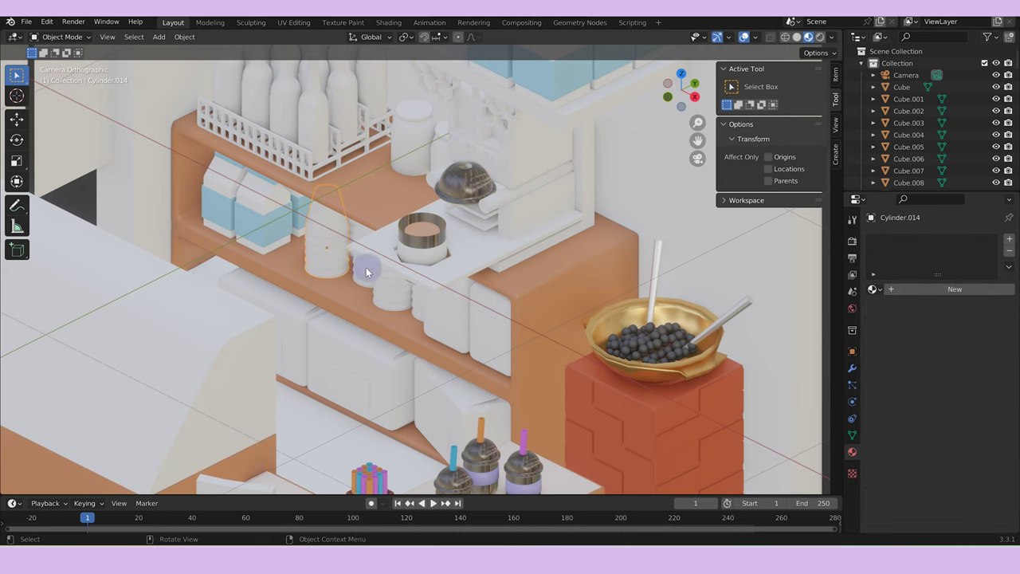
Select the domed lid and the stacked cups under the counter for the same material.
click(364, 276)
middle_click(368, 268)
scroll(up, 3)
click(412, 388)
click(456, 431)
click(492, 440)
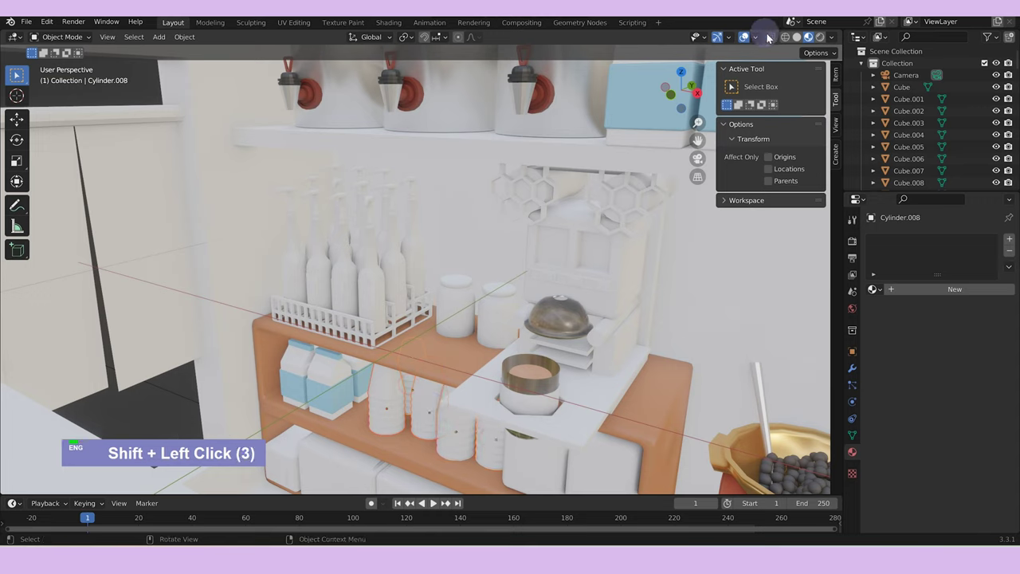
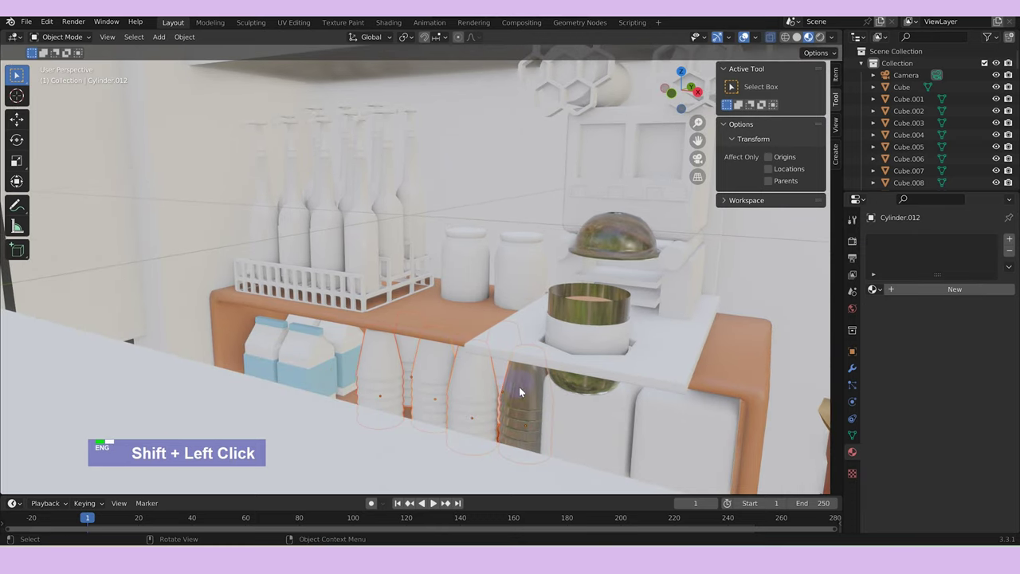
Link the glass 'cup' material onto the stacked cups Cylinder.008.
key(ctrl+l)
click(487, 399)
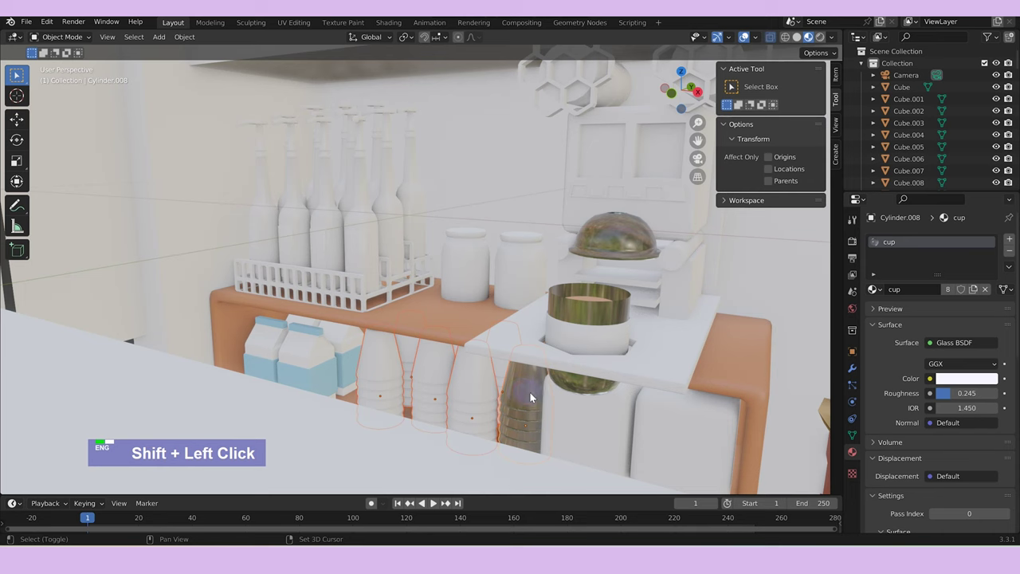
key(ctrl+l)
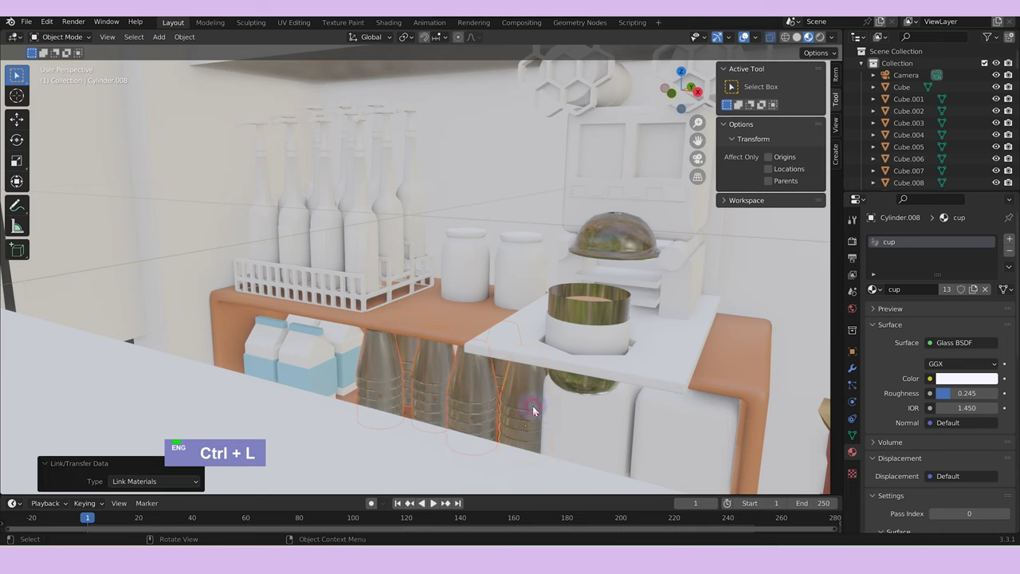
Check the stacked cups' mesh and switch the whole shop to Cycles rendered preview.
middle_click(564, 390)
key(Tab)
scroll(down, 3)
key(Tab)
scroll(down, 3)
key(z)
scroll(down, 3)
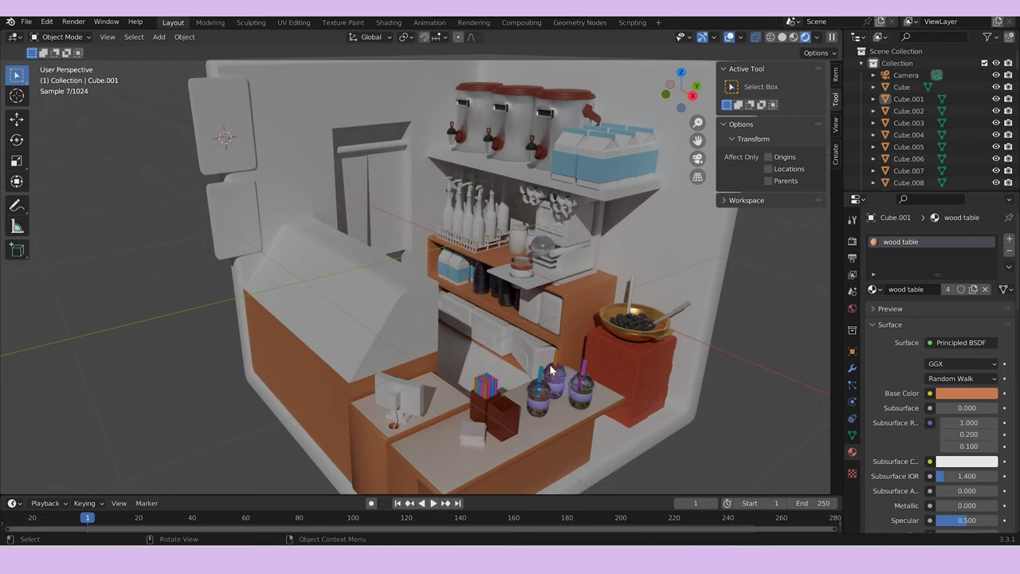
Make the display case Cube.009's material single-user, name it 'glass' and lower roughness to 0.092.
middle_click(491, 436)
scroll(down, 3)
middle_click(519, 396)
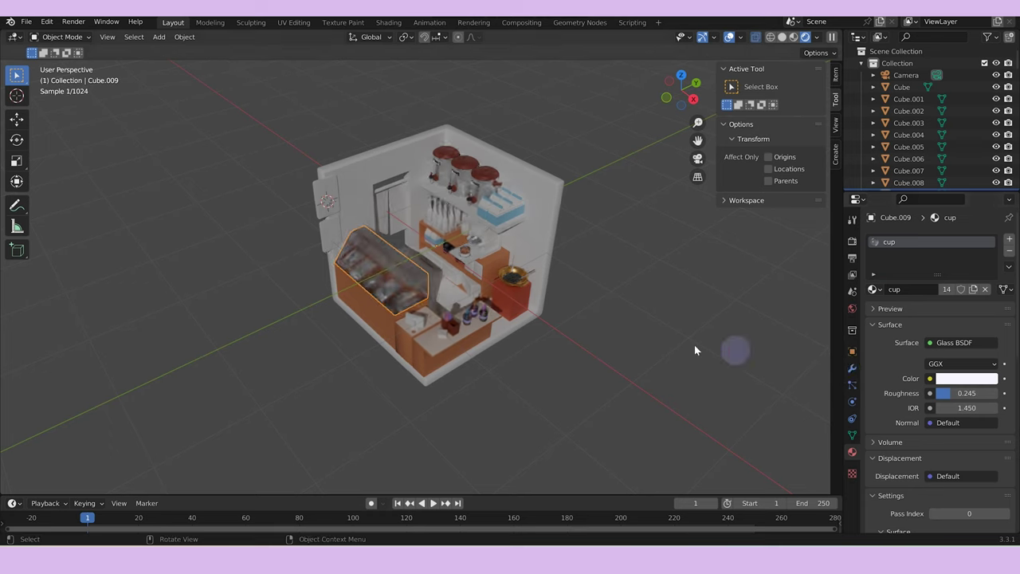
middle_click(644, 366)
scroll(up, 3)
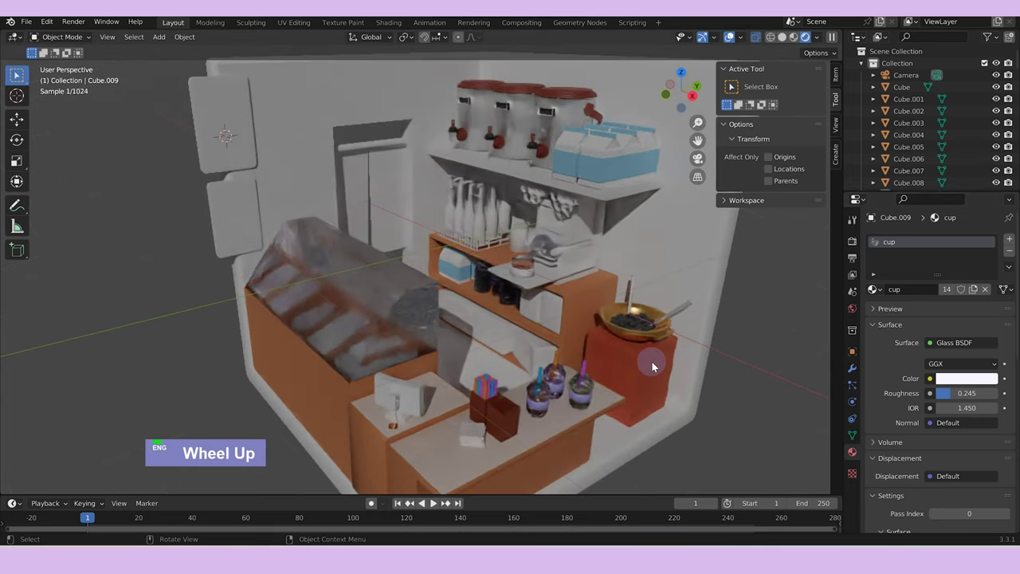
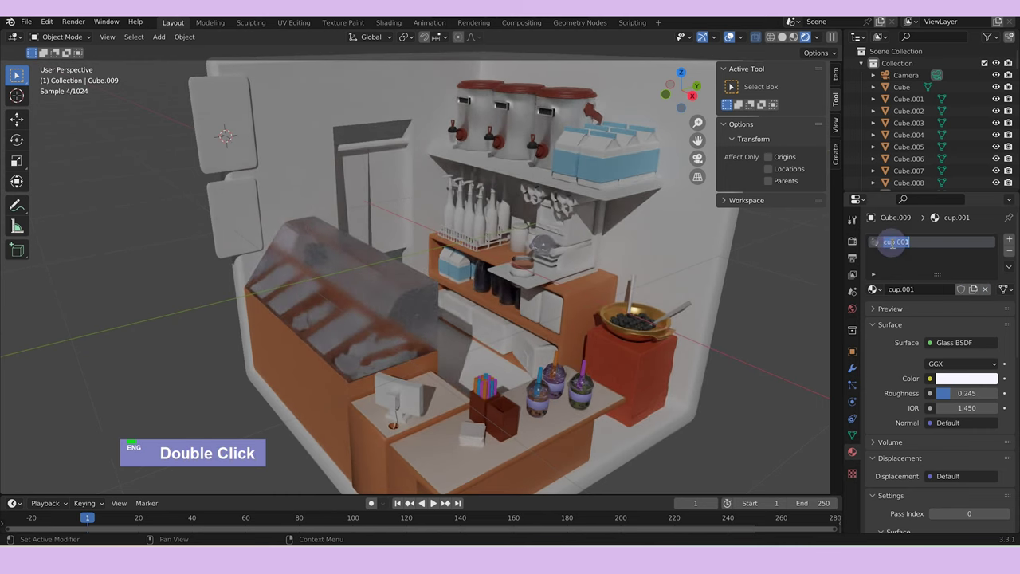
text(glass)
key(Return)
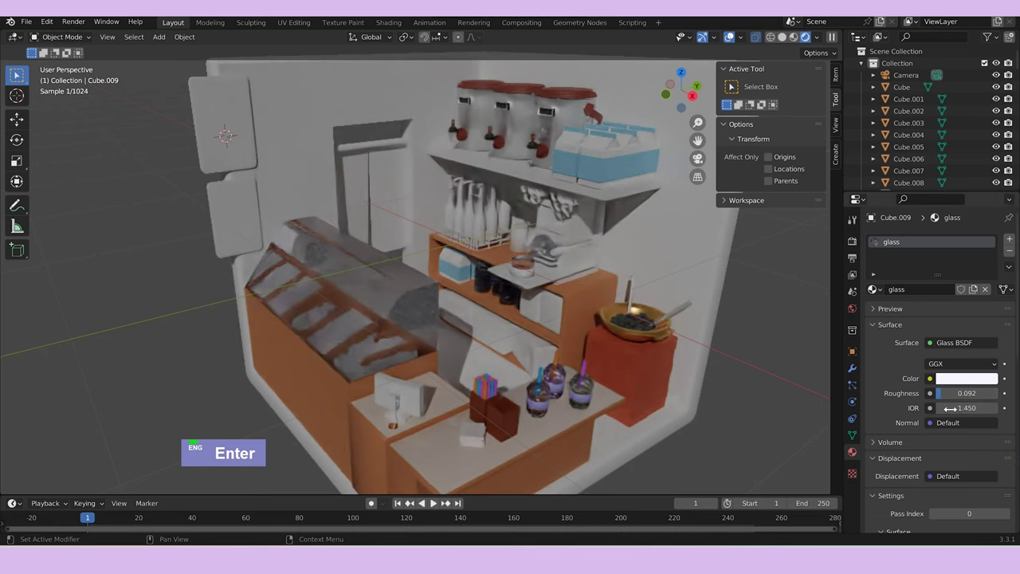
scroll(down, 3)
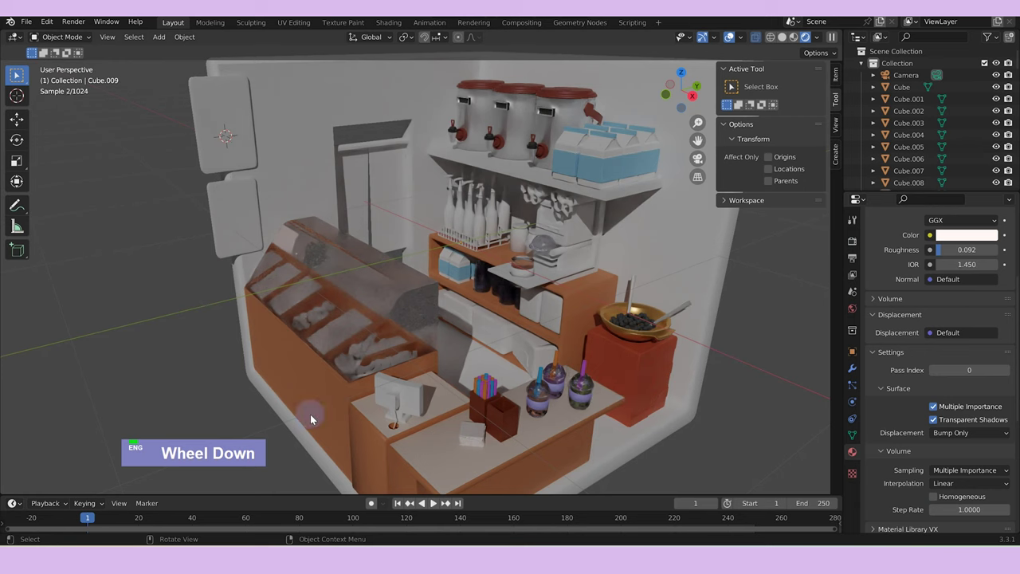
scroll(down, 3)
Apply the 'glass' material to further glass pieces at the back of the room.
middle_click(306, 419)
scroll(up, 3)
double_click(964, 312)
scroll(down, 3)
middle_click(409, 347)
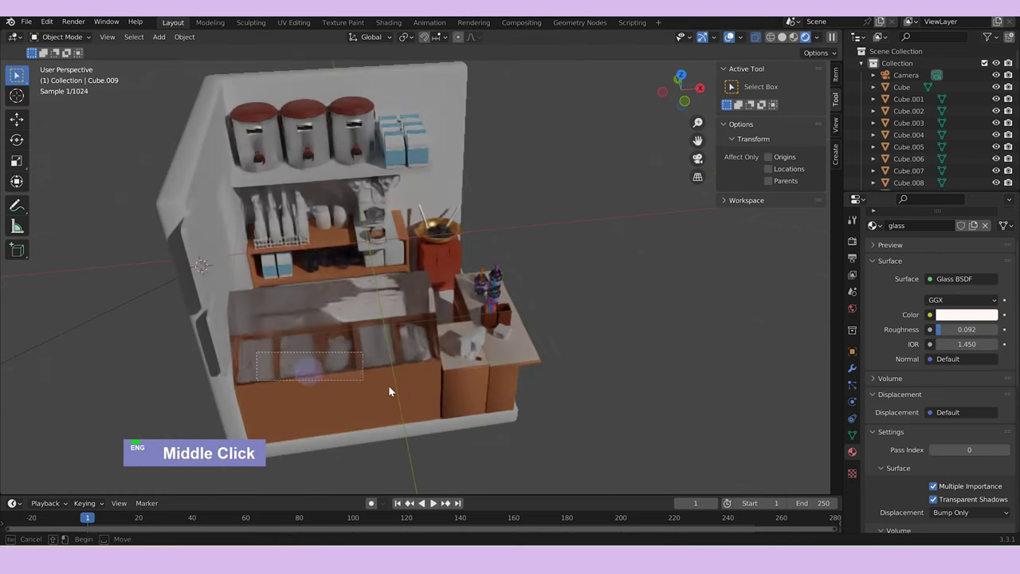
key(/)
key(/)
text(glass)
scroll(down, 3)
text(glass)
Inspect the sun lamp on its own in Local View, then return to the rendered room.
click(233, 320)
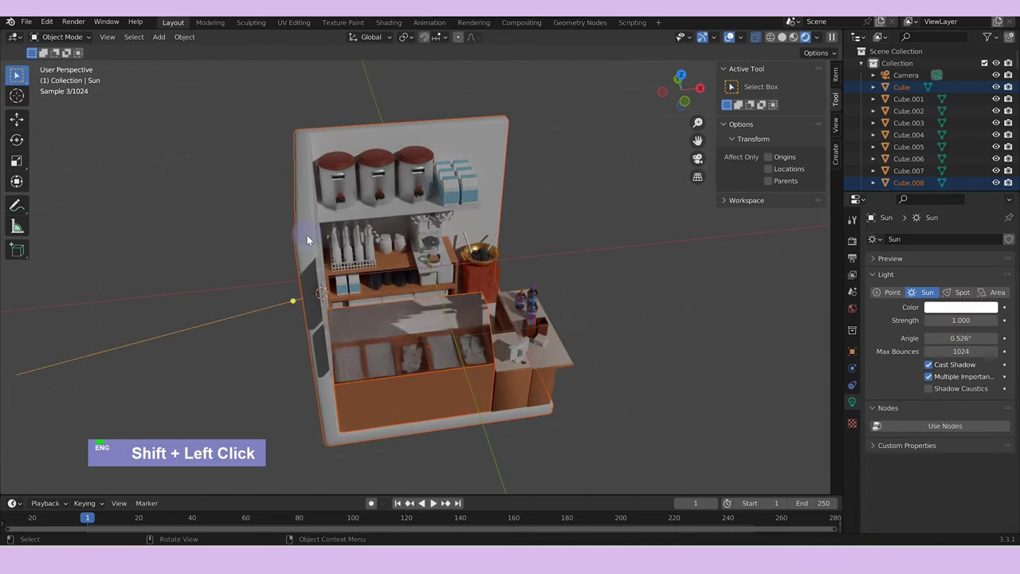
key(/)
scroll(up, 3)
middle_click(528, 402)
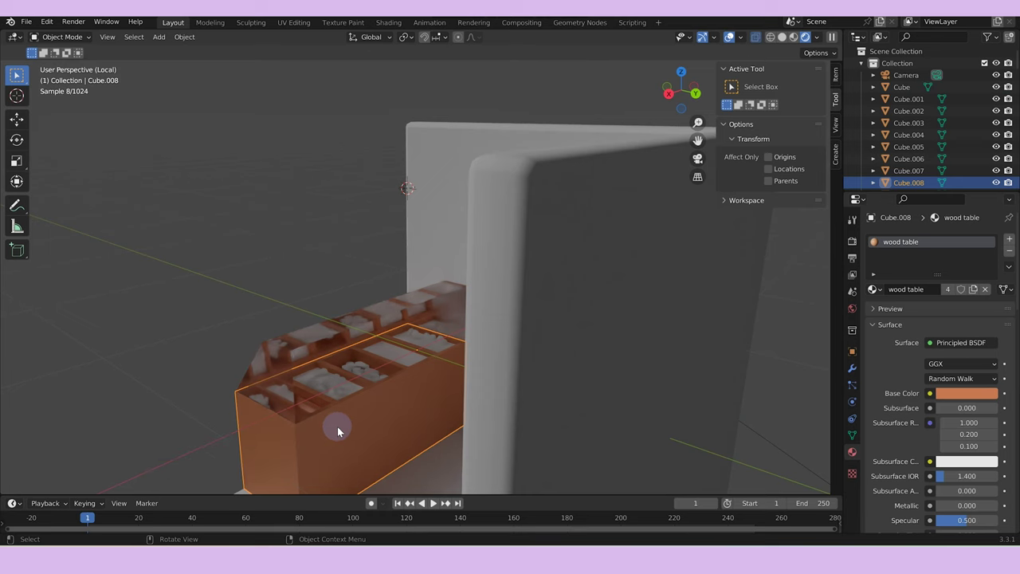
text(/)
text(z)
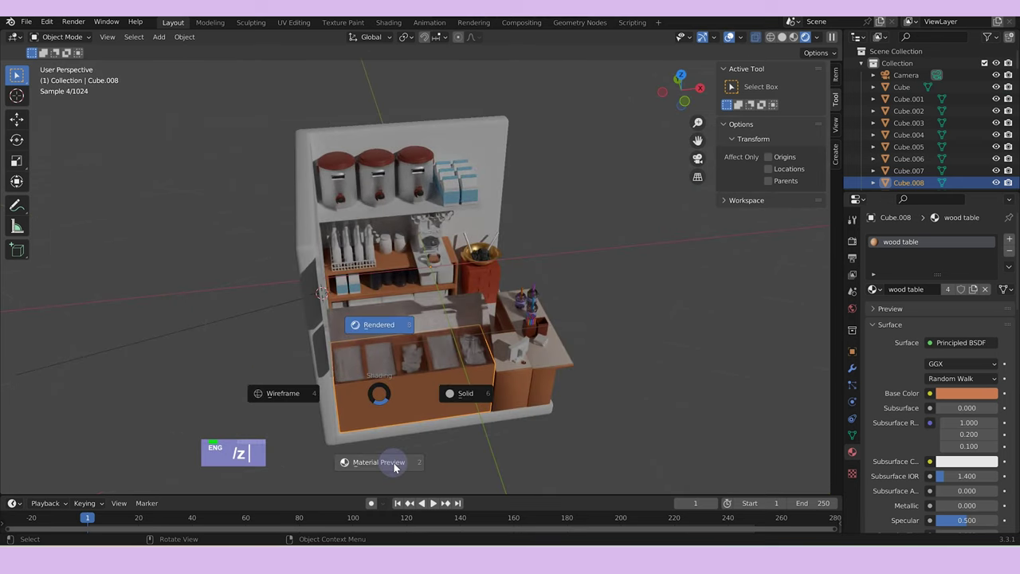
middle_click(457, 422)
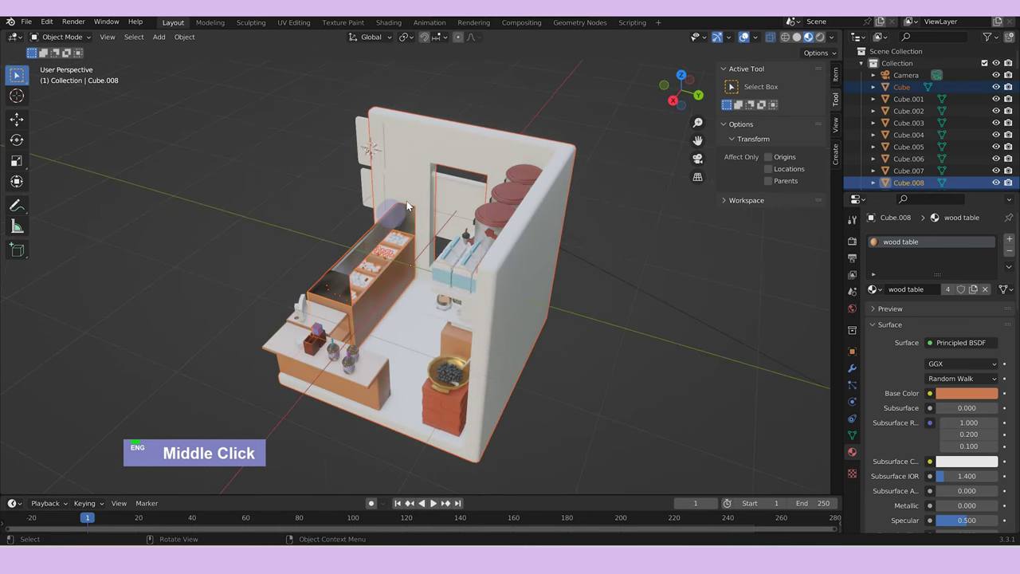
Select the topping tray with its compartments and isolate it in Local View.
scroll(up, 3)
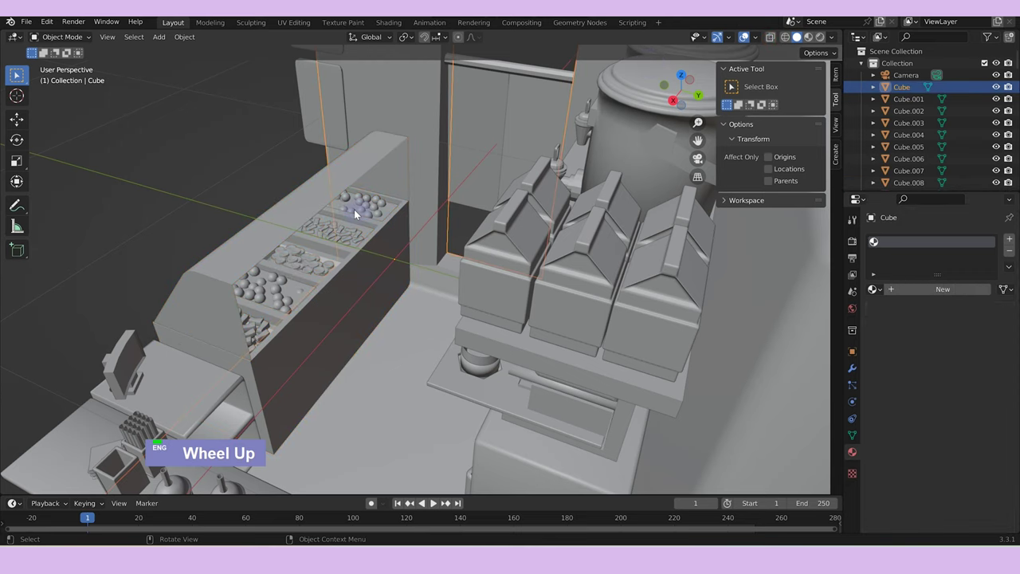
click(357, 233)
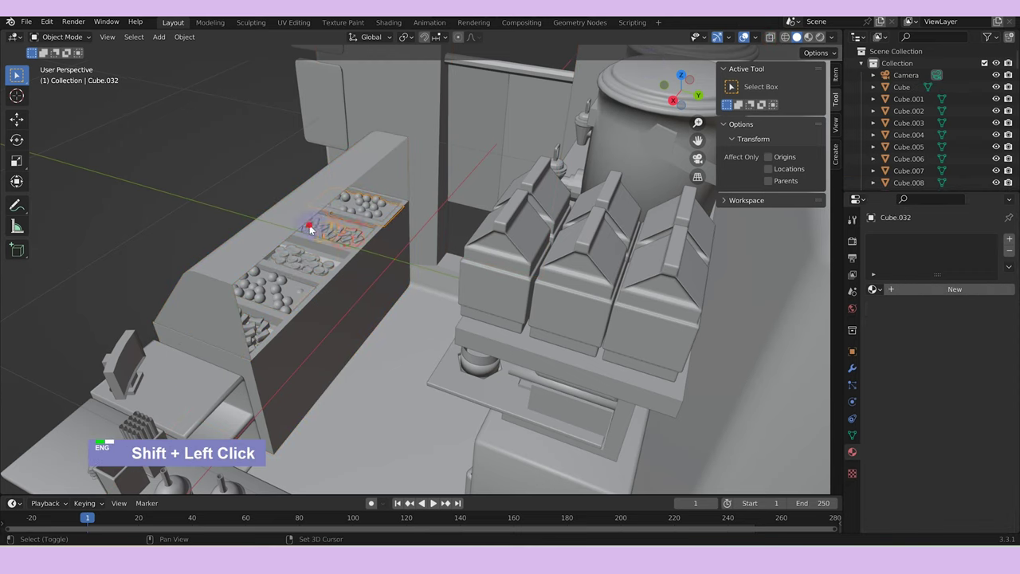
click(282, 297)
click(267, 330)
middle_click(299, 323)
click(261, 291)
click(284, 341)
middle_click(323, 335)
key(/)
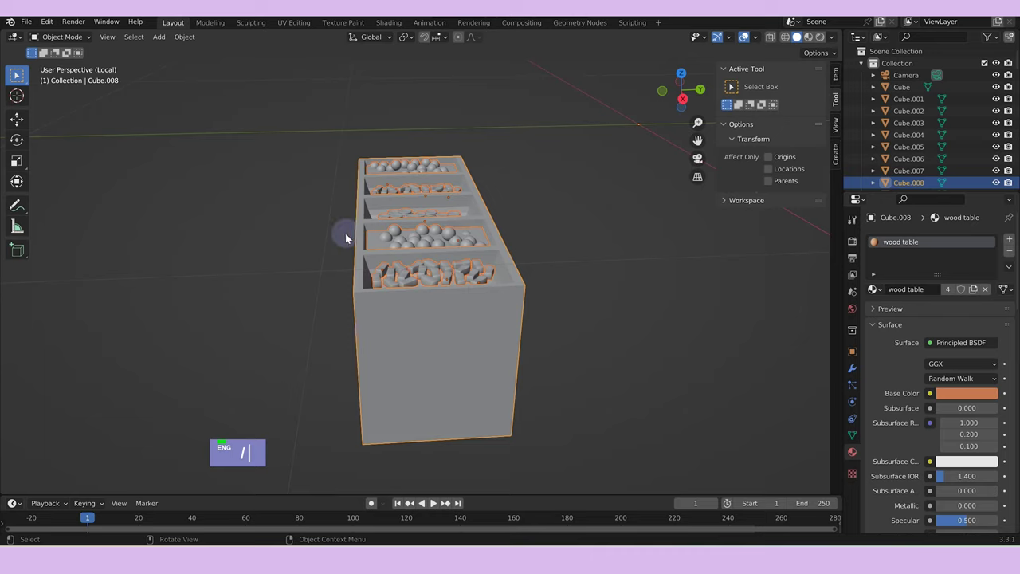
Make one compartment's balls a pinkish transparent jelly with full transmission, IOR 1.333 and roughness 0.341.
text(zzzz)
scroll(up, 3)
middle_click(514, 309)
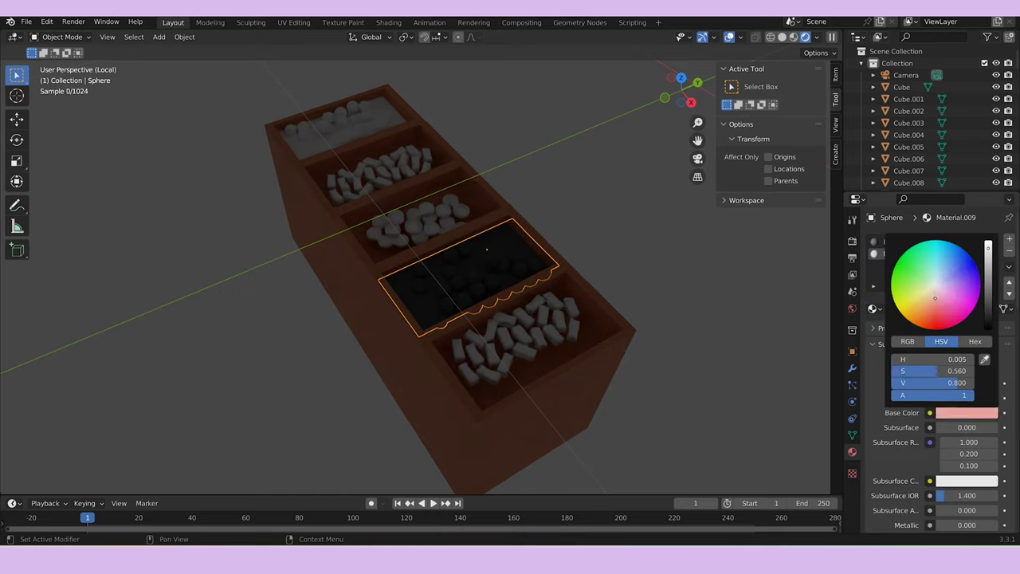
scroll(down, 3)
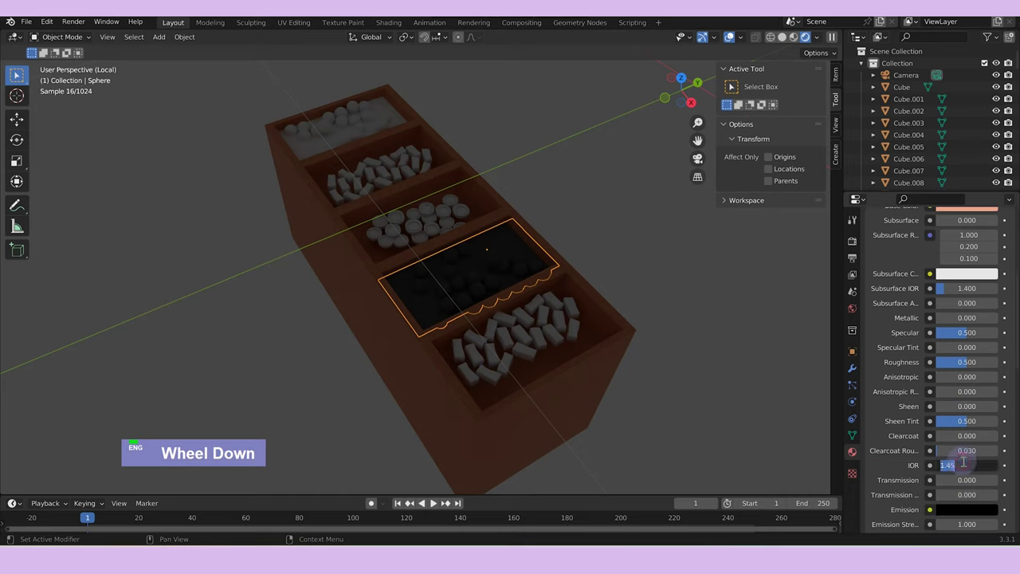
text(1.1.3333)
key(Return)
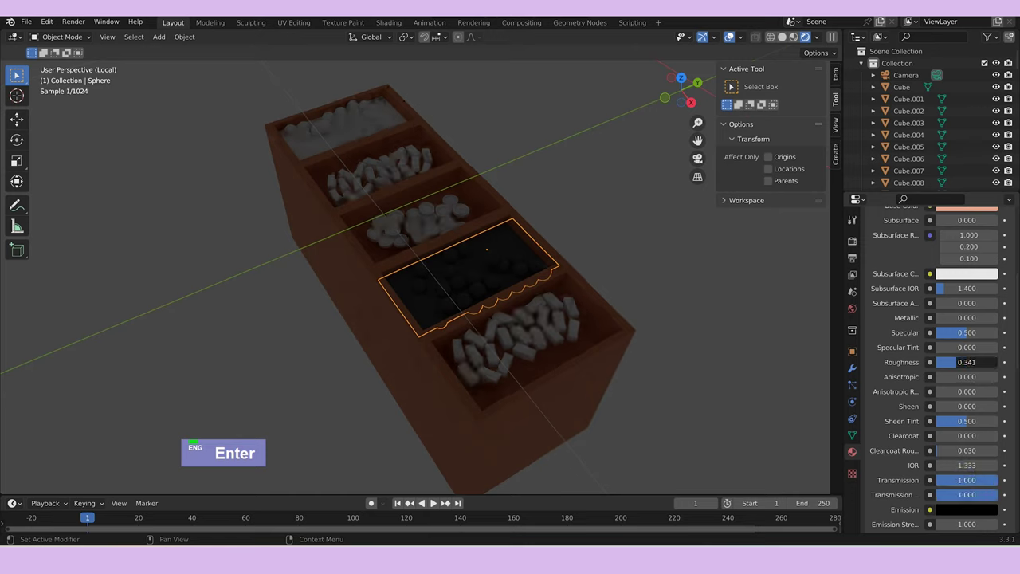
key(Tab)
scroll(up, 3)
key(Tab)
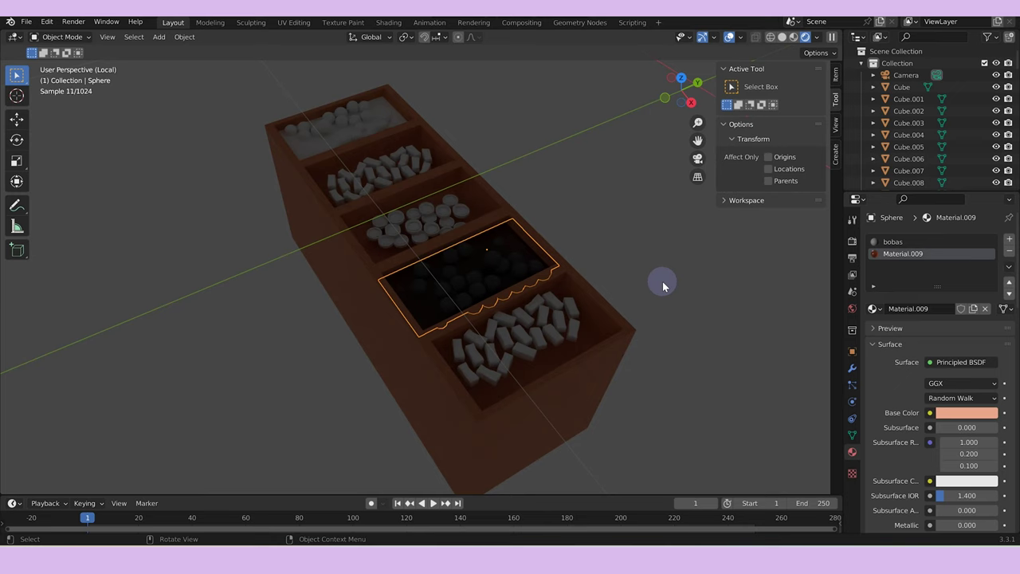
Leave Local View and link the jelly material onto a second compartment's balls.
text(/)
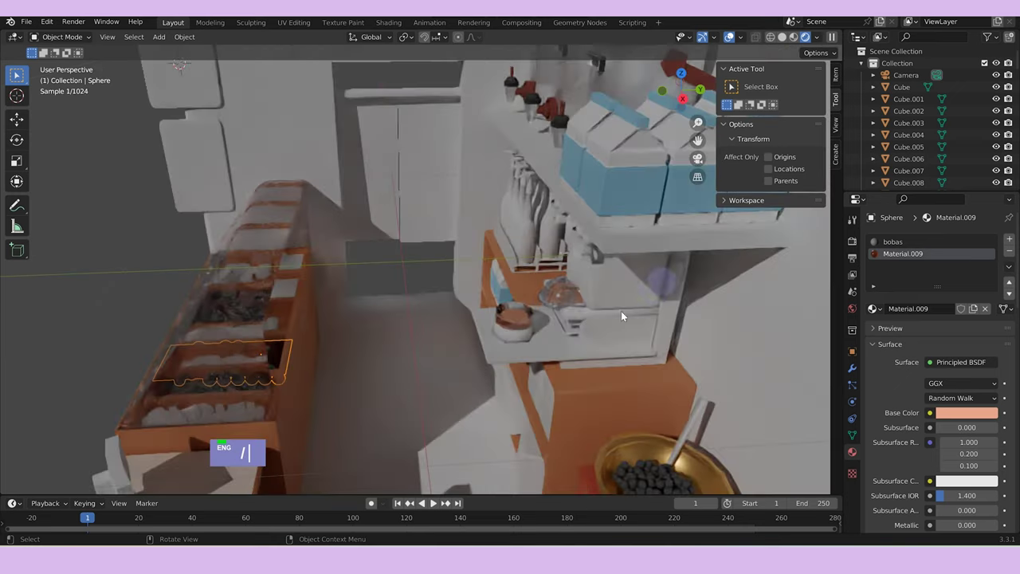
middle_click(411, 394)
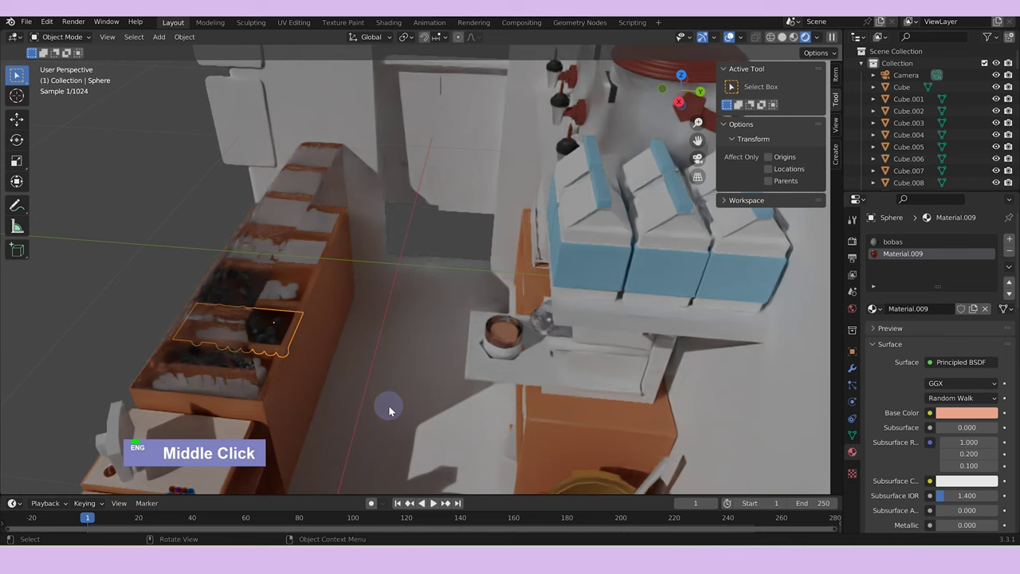
double_click(319, 320)
click(319, 320)
key(ctrl+l)
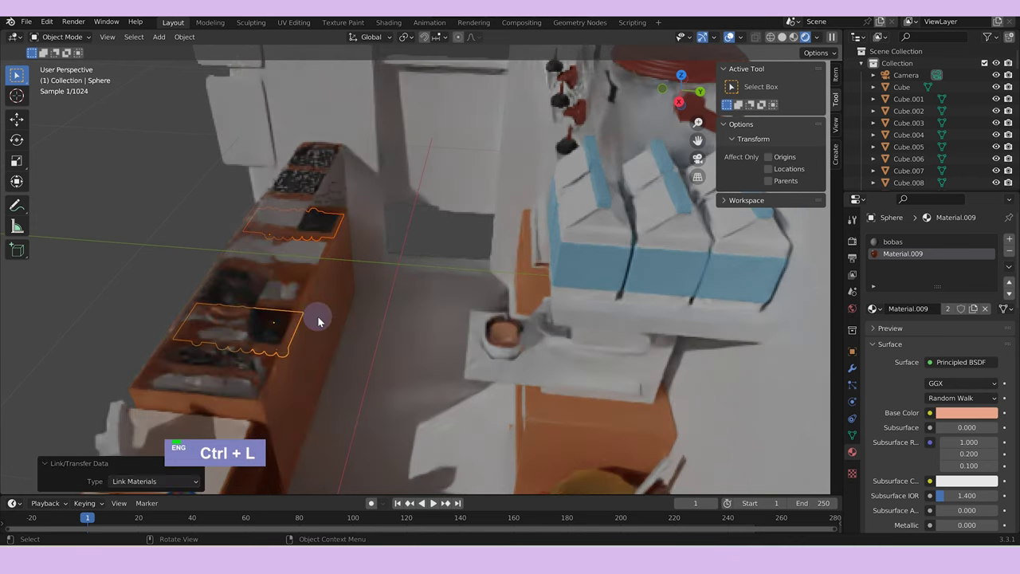
Review the room in rendered preview and frame the topping tray with ring Cylinder.038 active.
middle_click(362, 374)
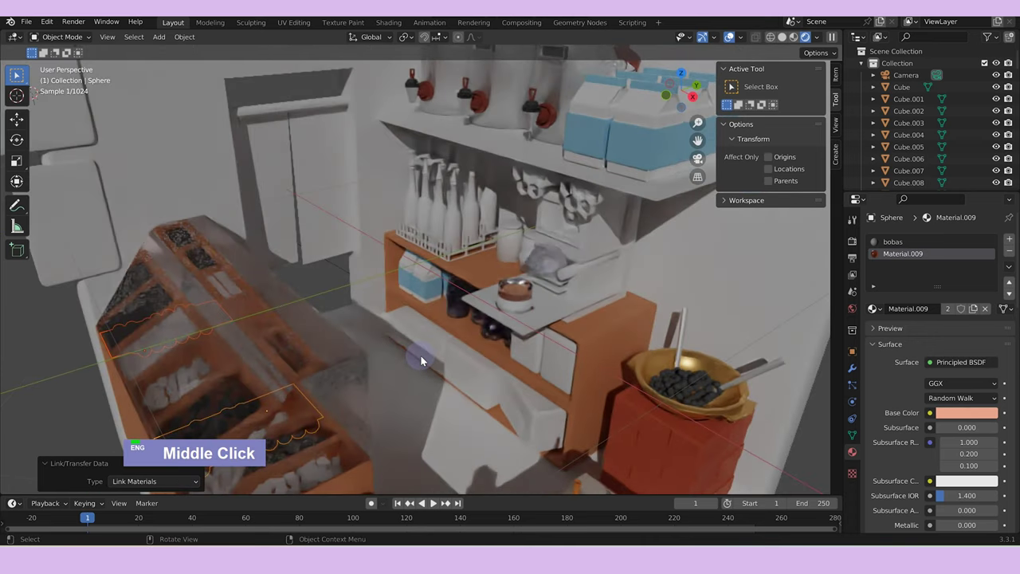
scroll(down, 3)
middle_click(434, 387)
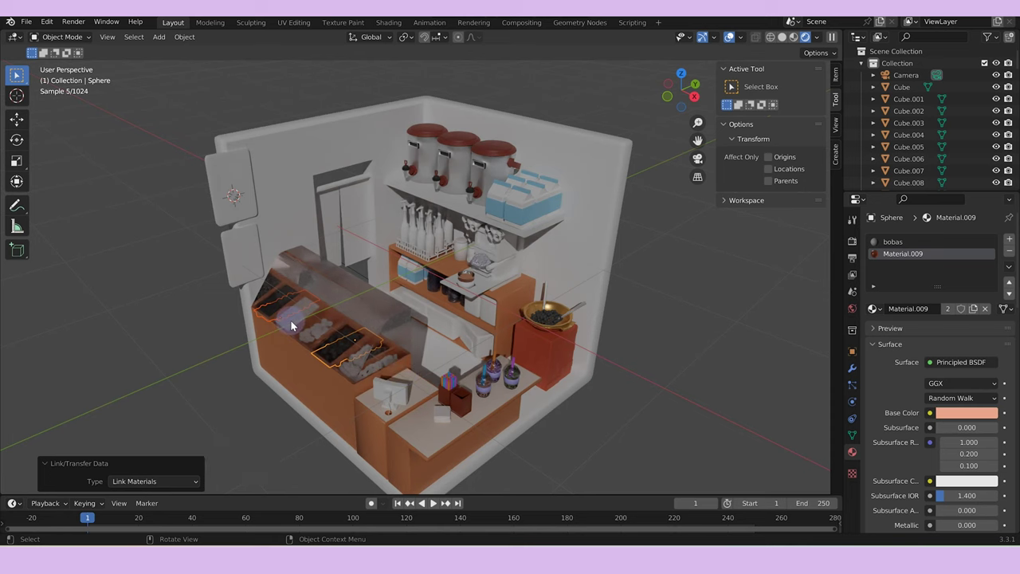
key(z)
middle_click(312, 417)
scroll(up, 3)
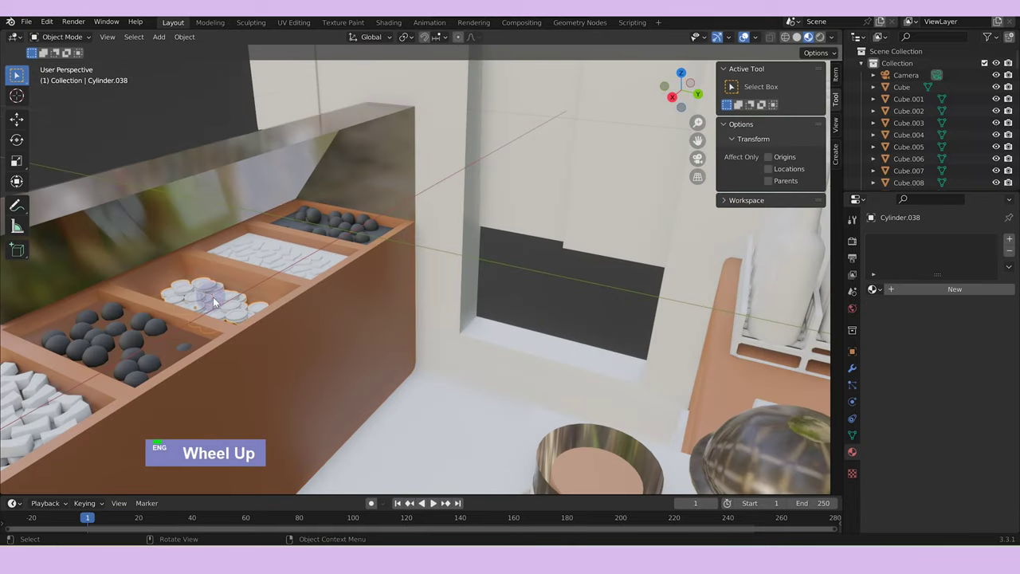
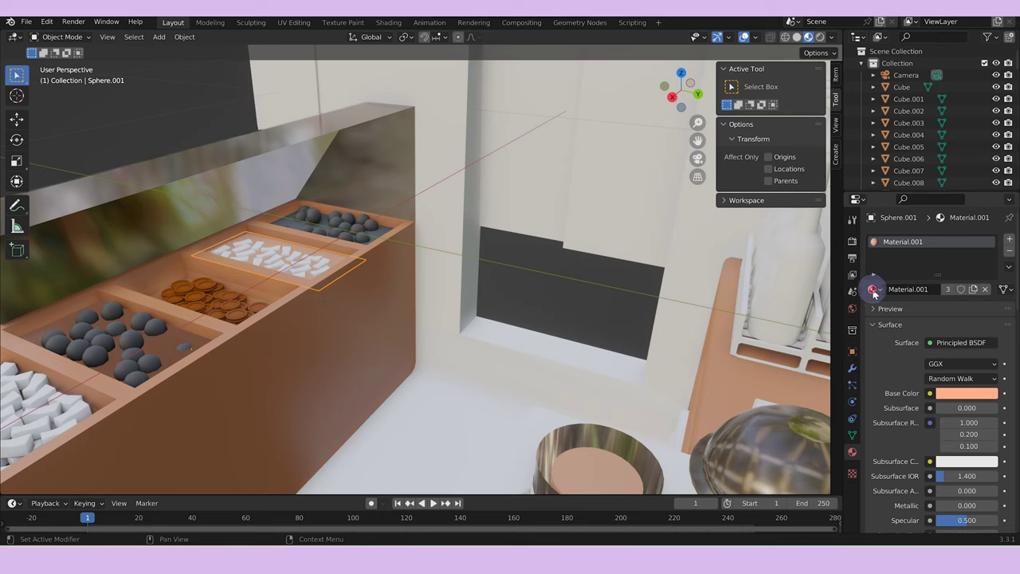
Assign pink sweets and glassy white materials to the tray toppings, raising Cube.031's transmission to about 0.79.
scroll(down, 3)
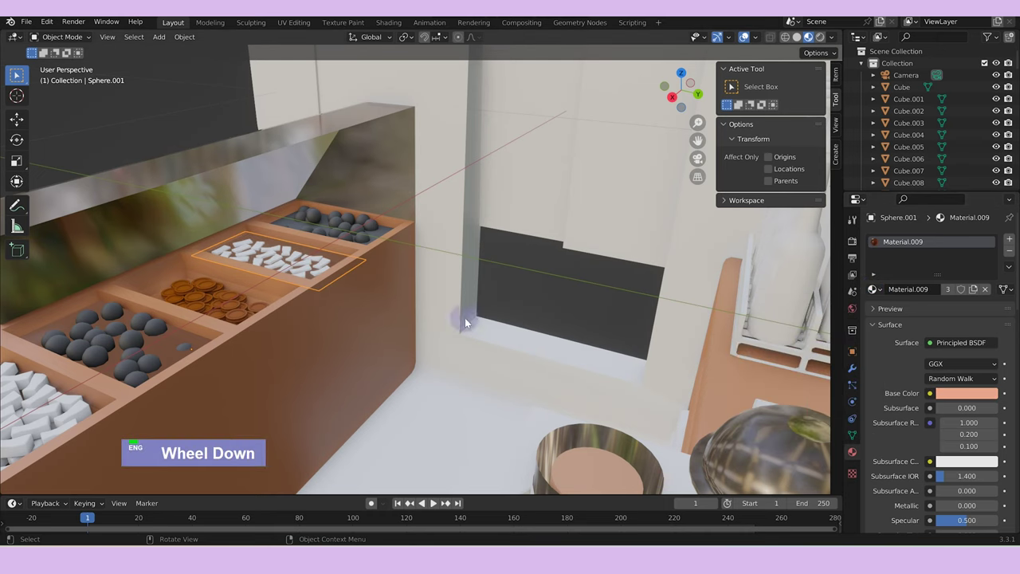
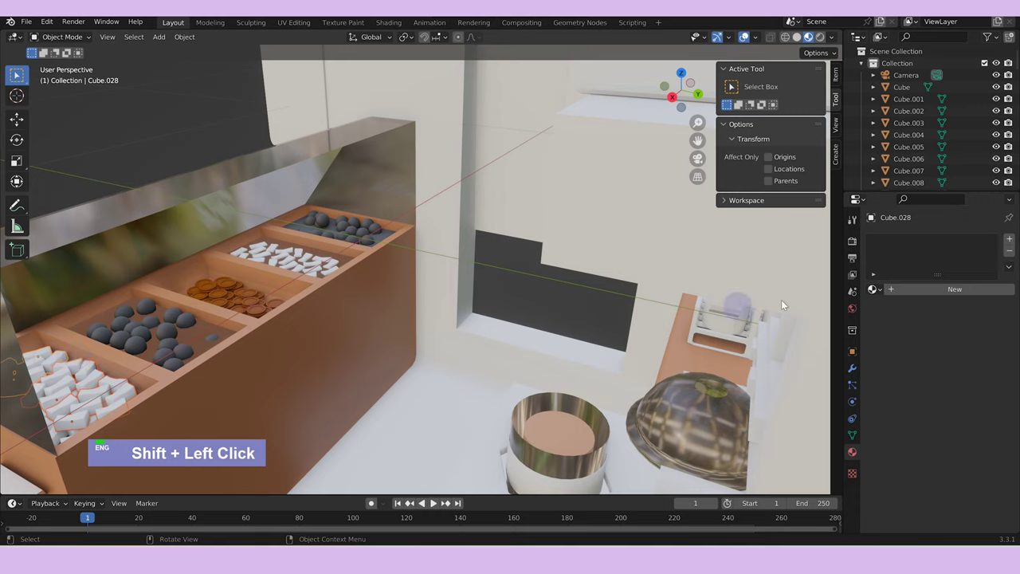
key(ctrl+j)
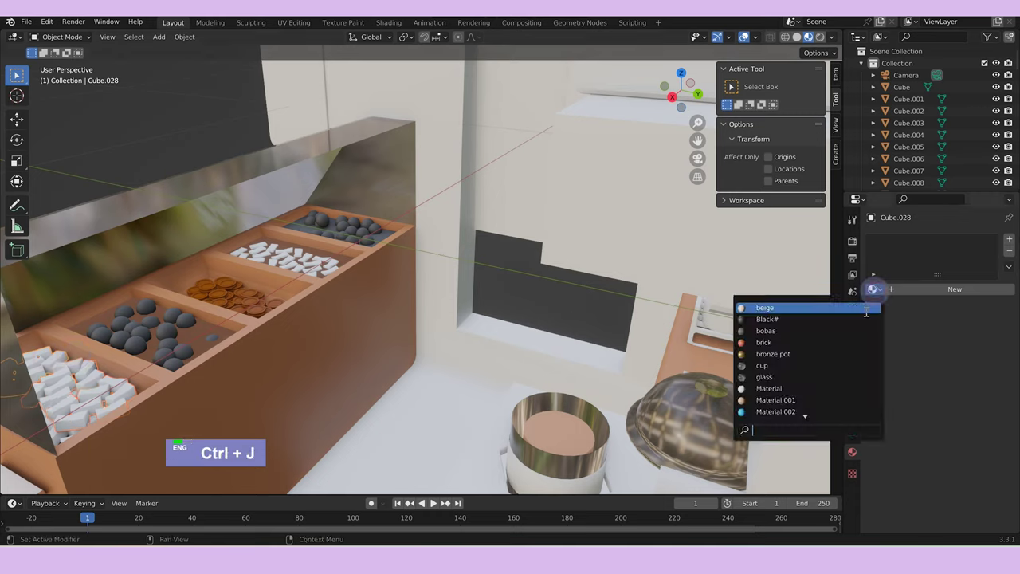
scroll(down, 3)
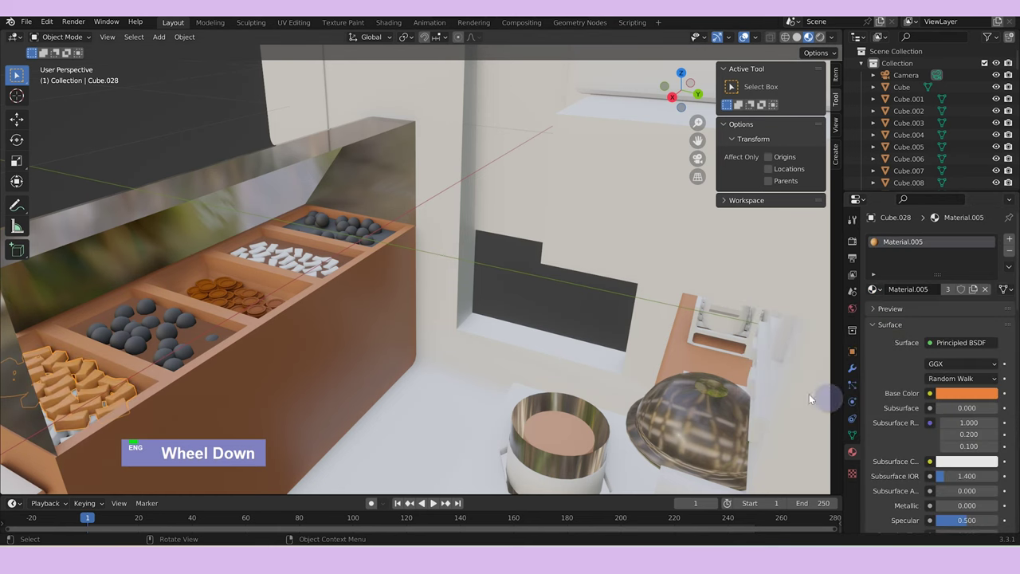
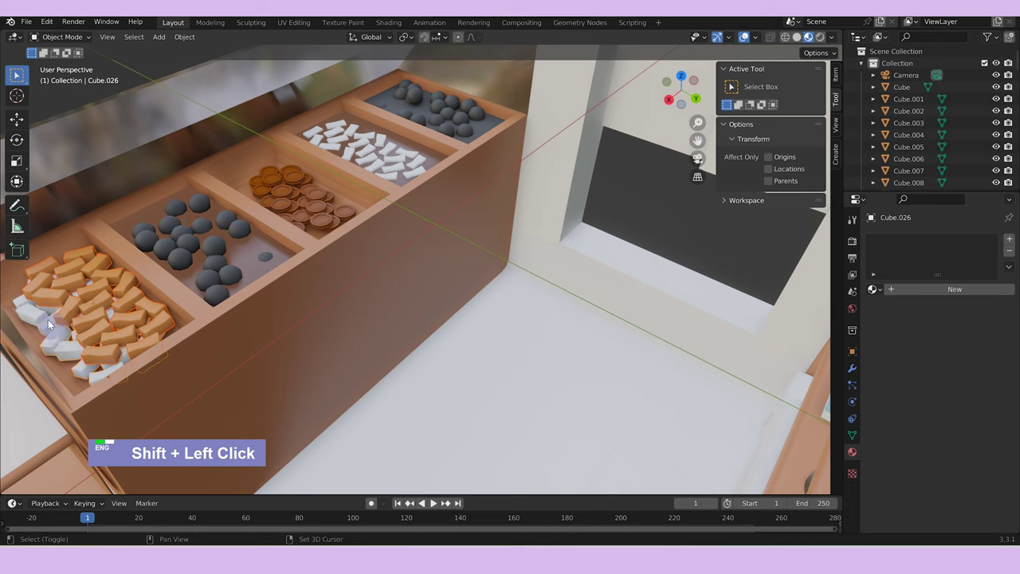
key(ctrl+j)
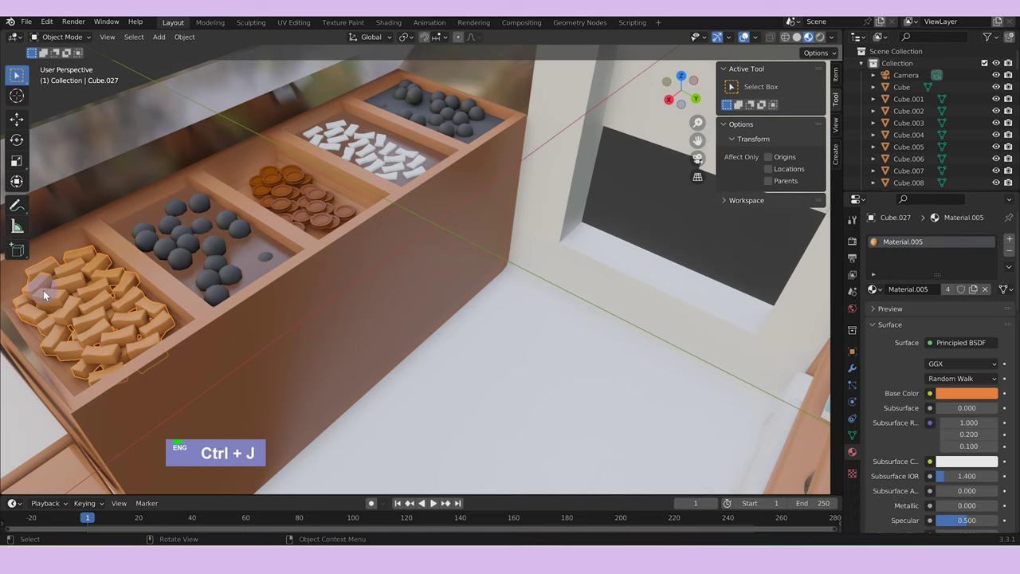
scroll(down, 3)
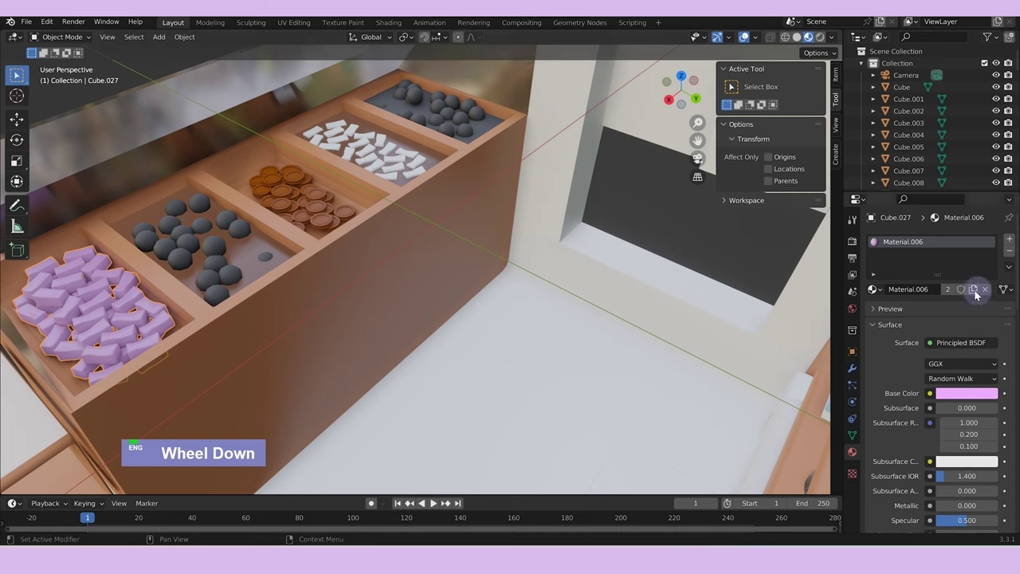
scroll(down, 3)
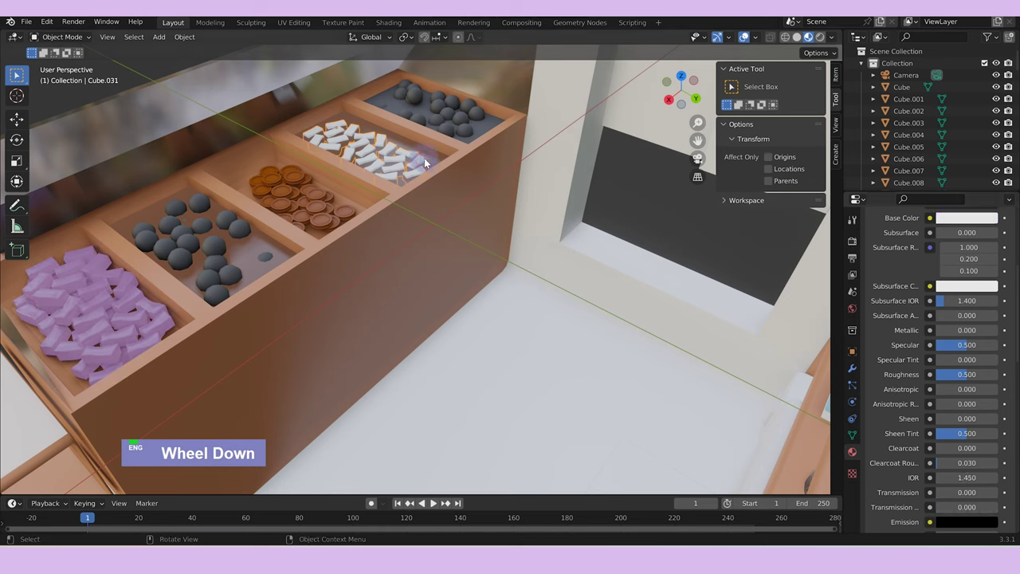
Turn Cylinder.038's topping dark brown and preview it with rendered lighting.
scroll(up, 3)
scroll(down, 3)
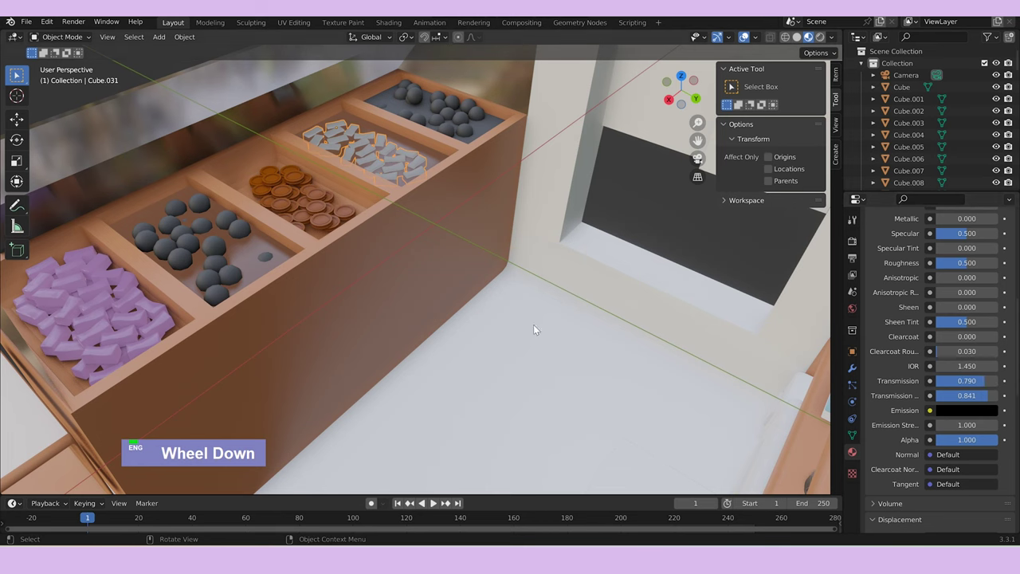
key(z)
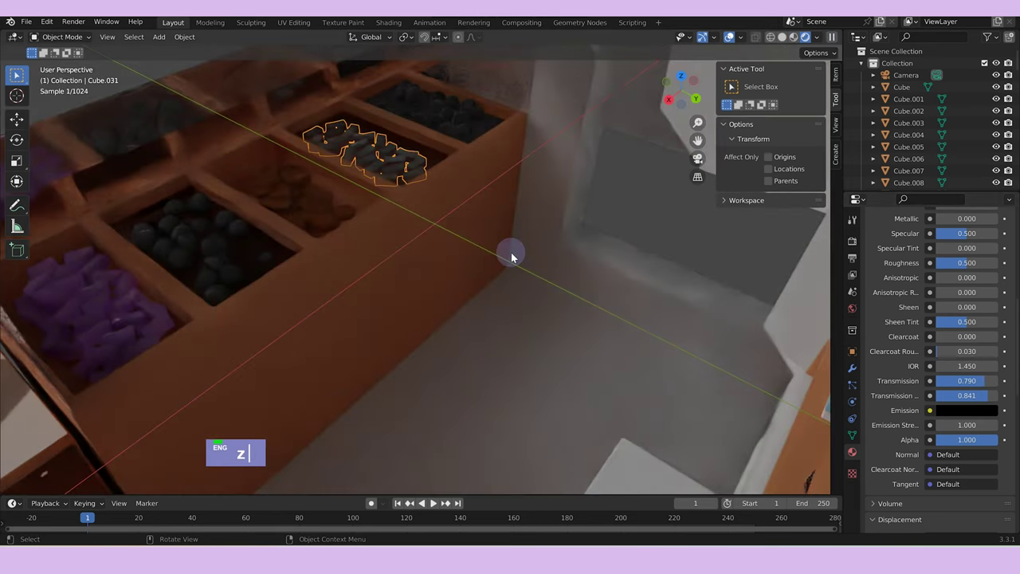
scroll(down, 3)
scroll(up, 3)
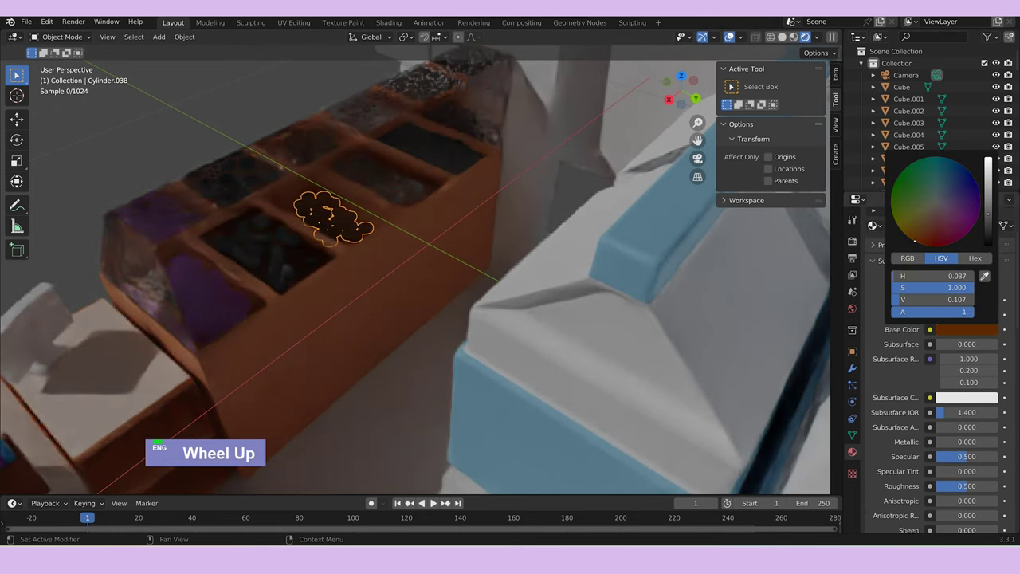
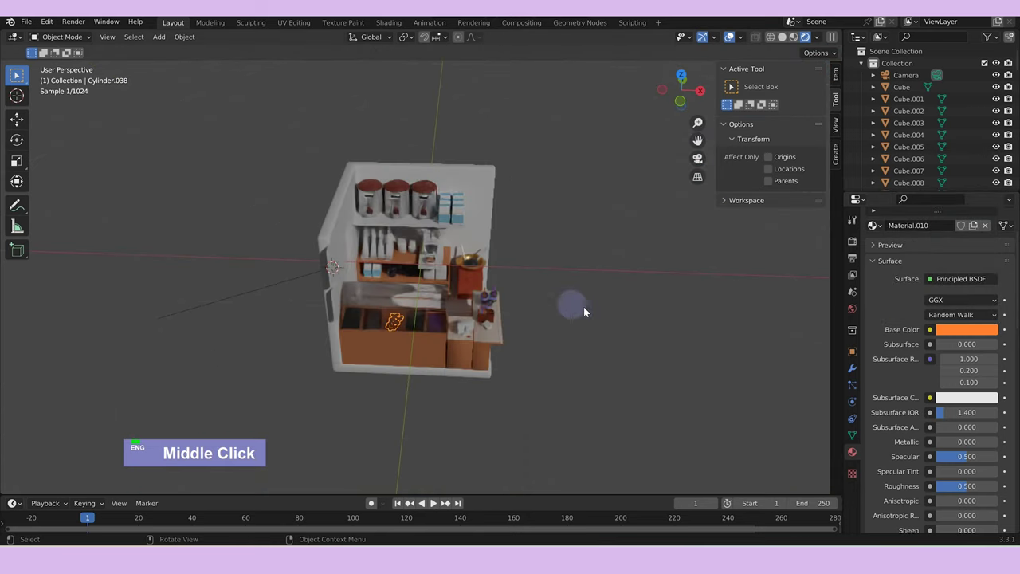
Bring the boba pearl tray on the counter into close view.
scroll(down, 3)
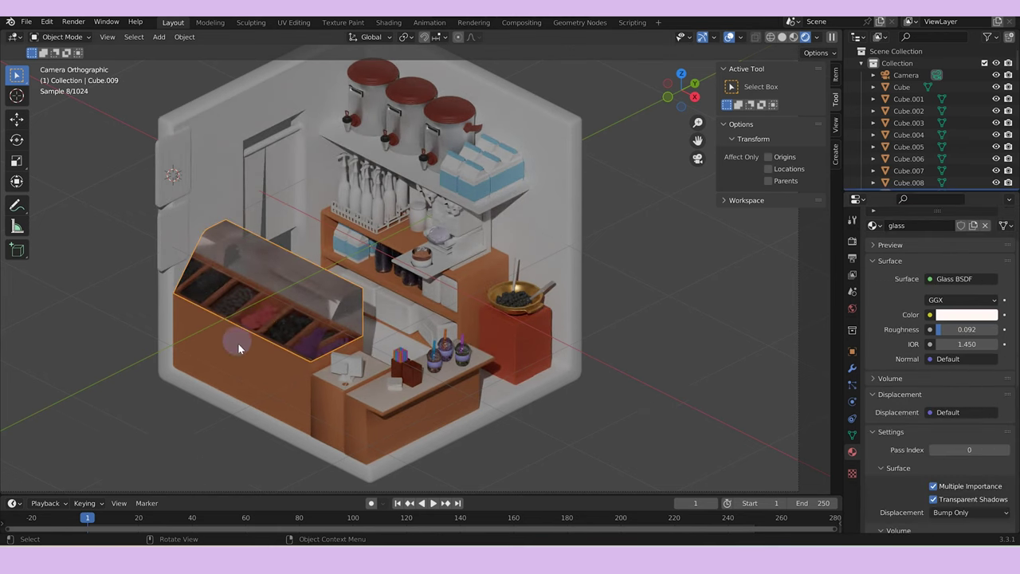
middle_click(215, 343)
key(z)
middle_click(356, 349)
scroll(up, 3)
middle_click(459, 302)
scroll(up, 3)
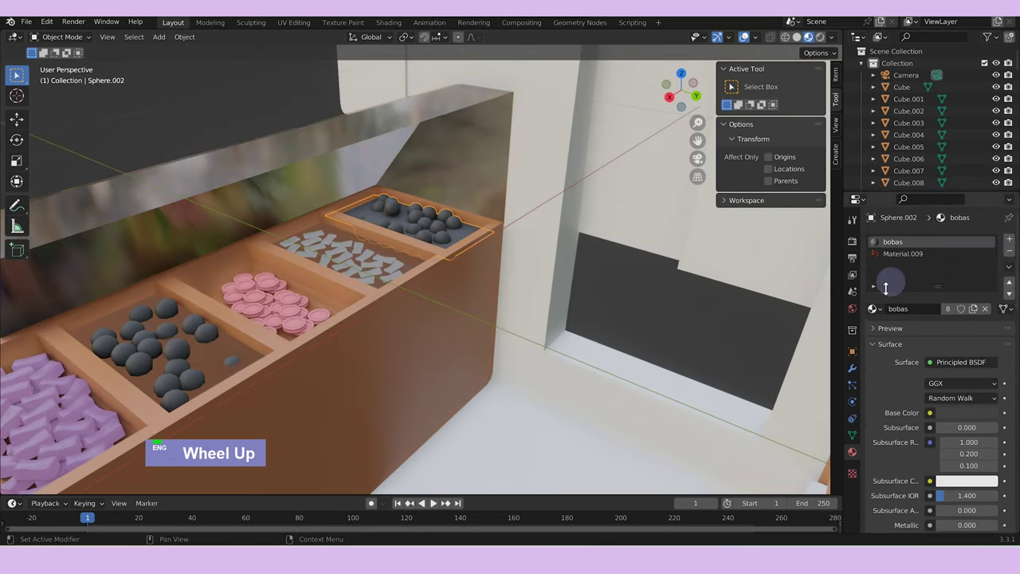
Give Sphere.002's pearls their own 'bobas.001' material copy coloured purple, then show the whole room.
key(Tab)
key(Tab)
key(Tab)
key(Tab)
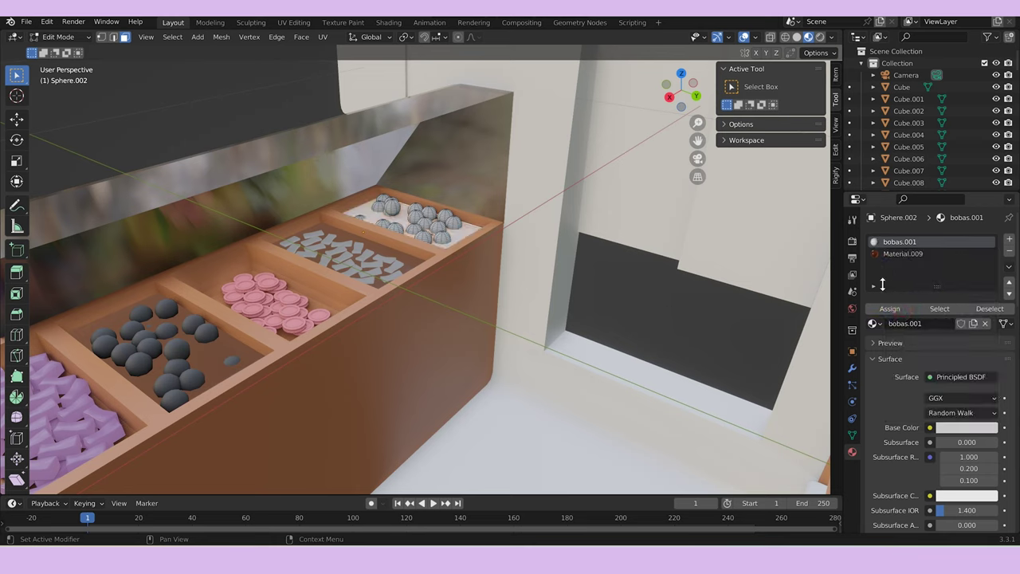
key(Tab)
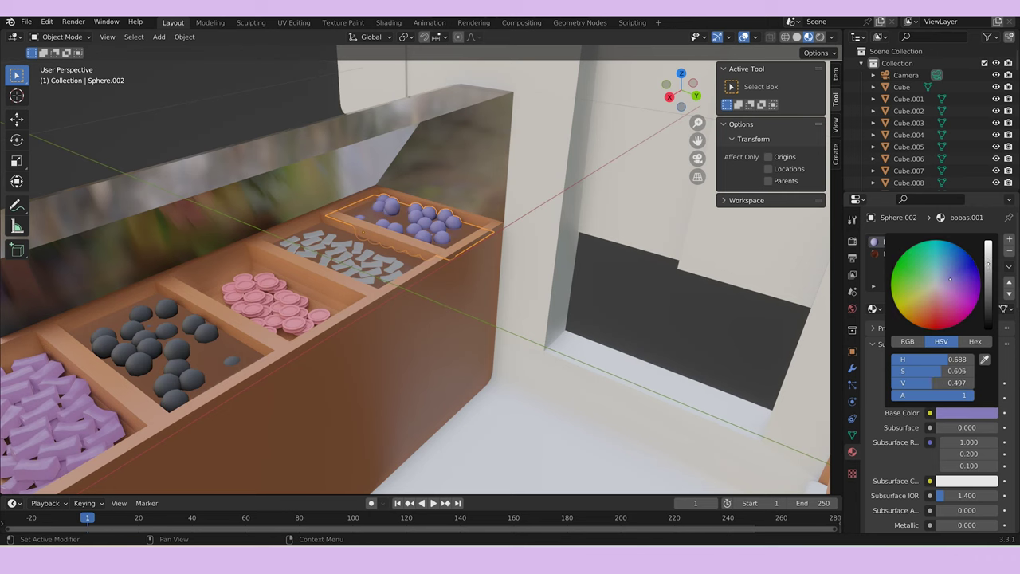
scroll(down, 3)
middle_click(493, 401)
scroll(down, 3)
key(z)
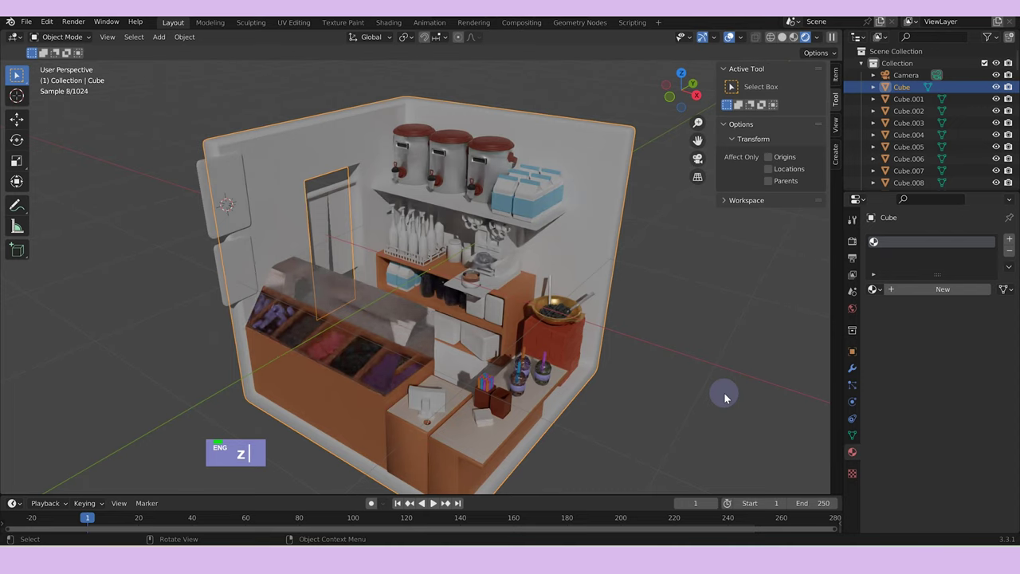
Give Cube.027 a new Material.011 with a pale yellow-green base colour.
middle_click(317, 337)
scroll(up, 3)
key(z)
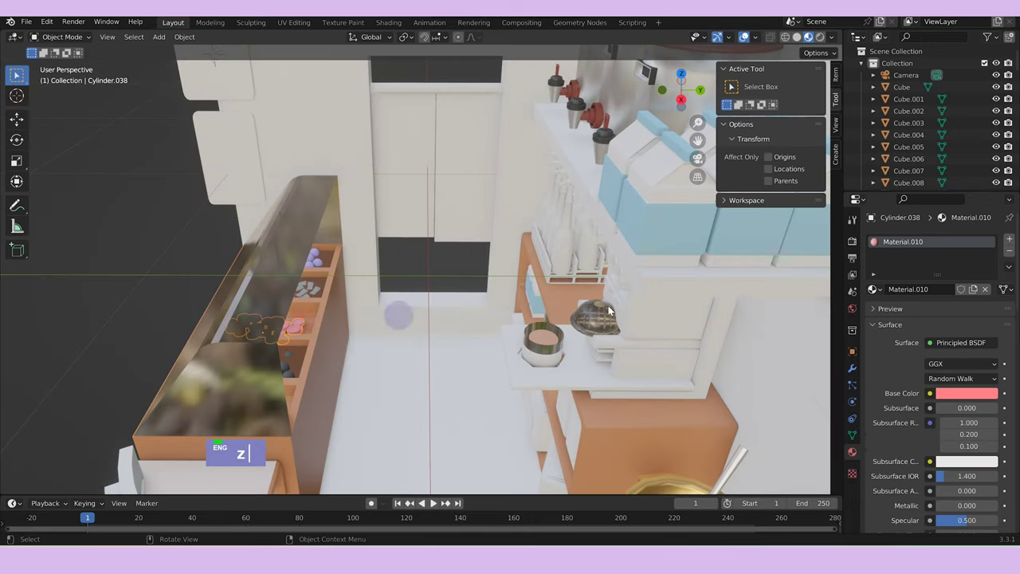
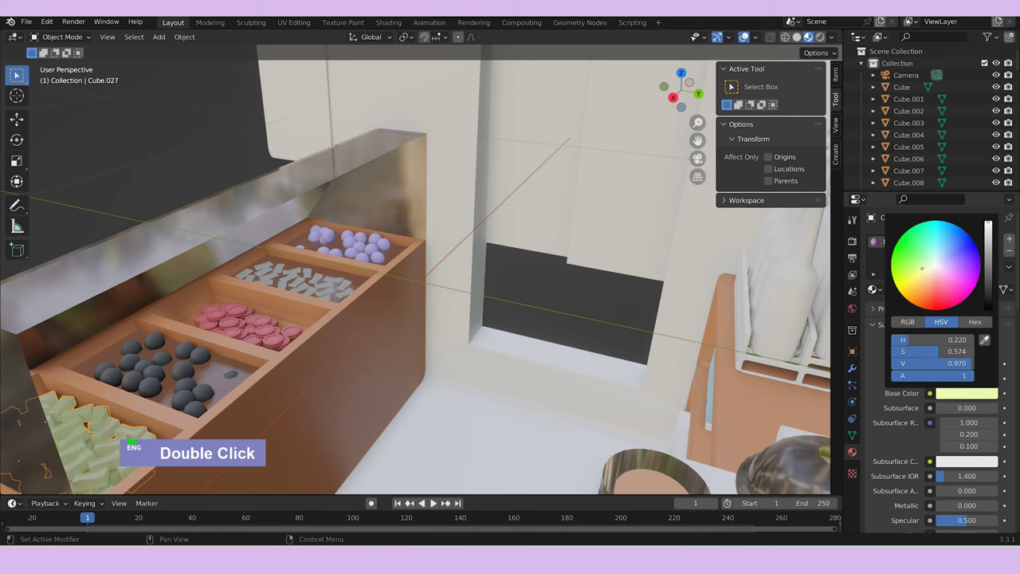
scroll(down, 3)
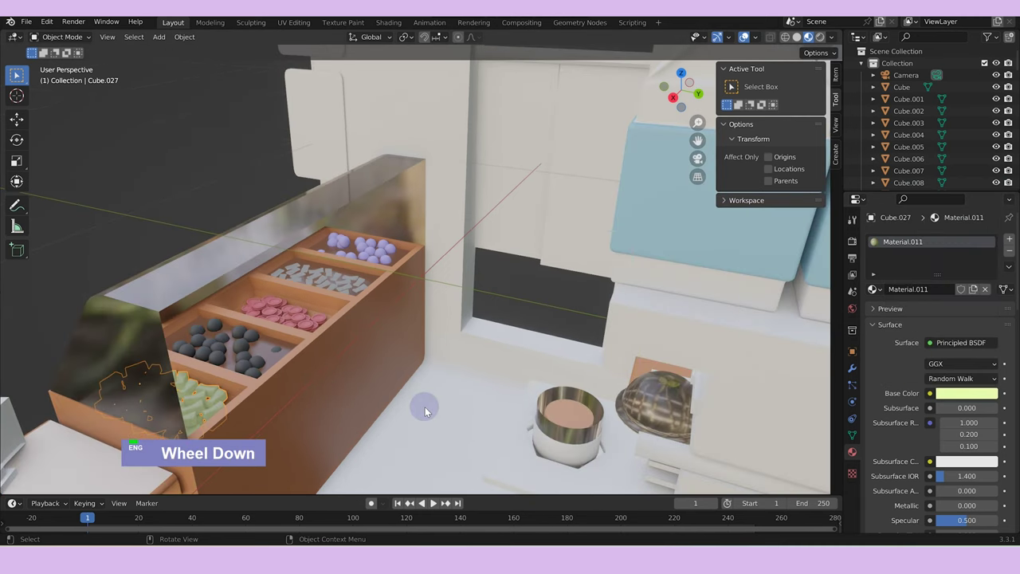
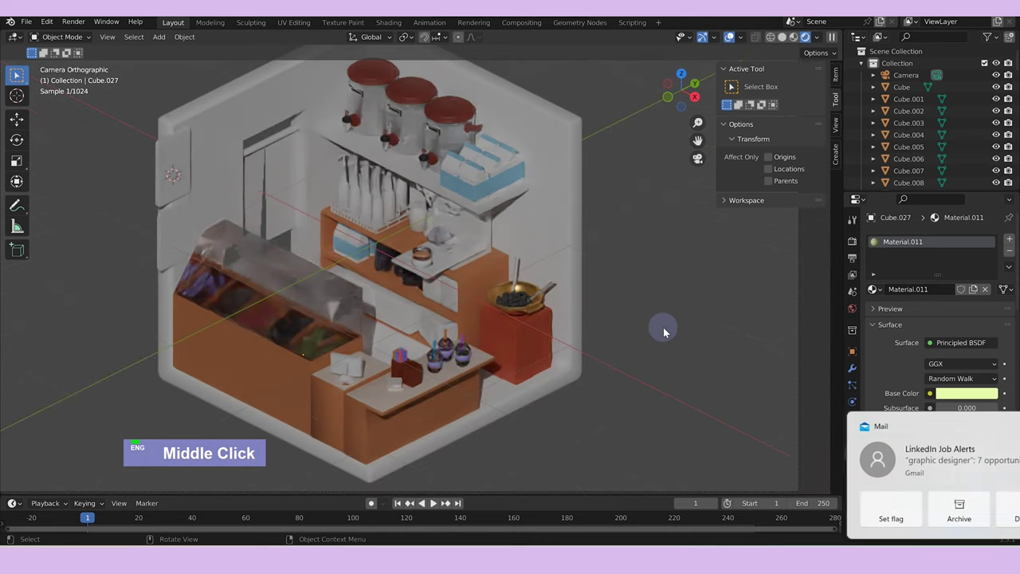
Add a 10 W, 1 m square Area light near the doorway wall via the Shift+A menu.
middle_click(666, 331)
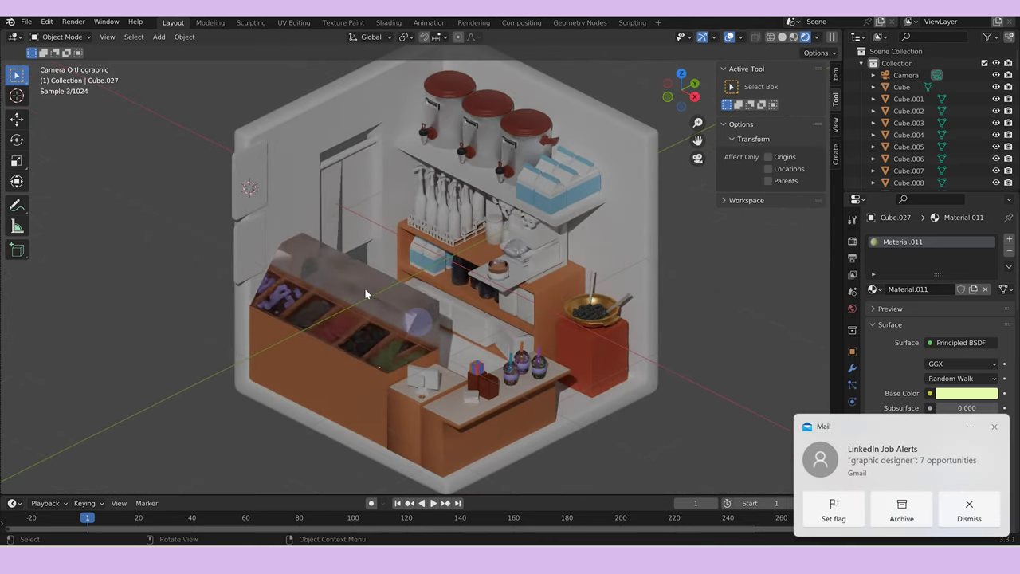
text(a)
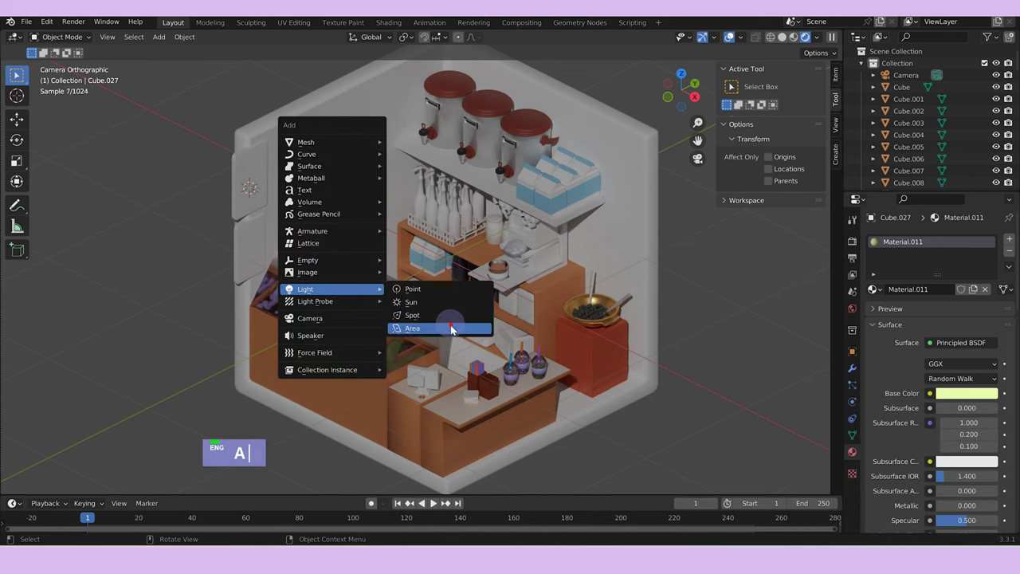
text(as)
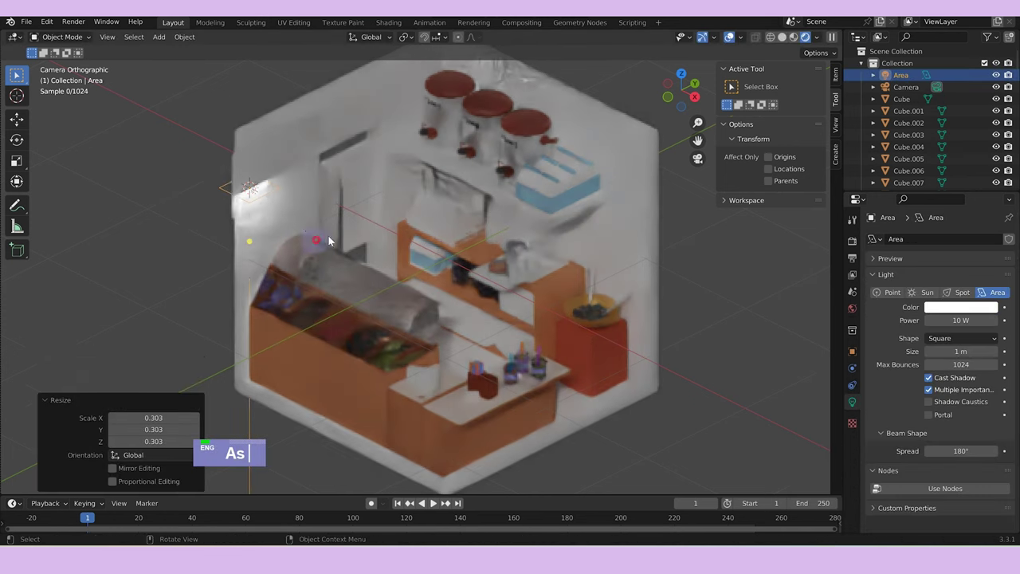
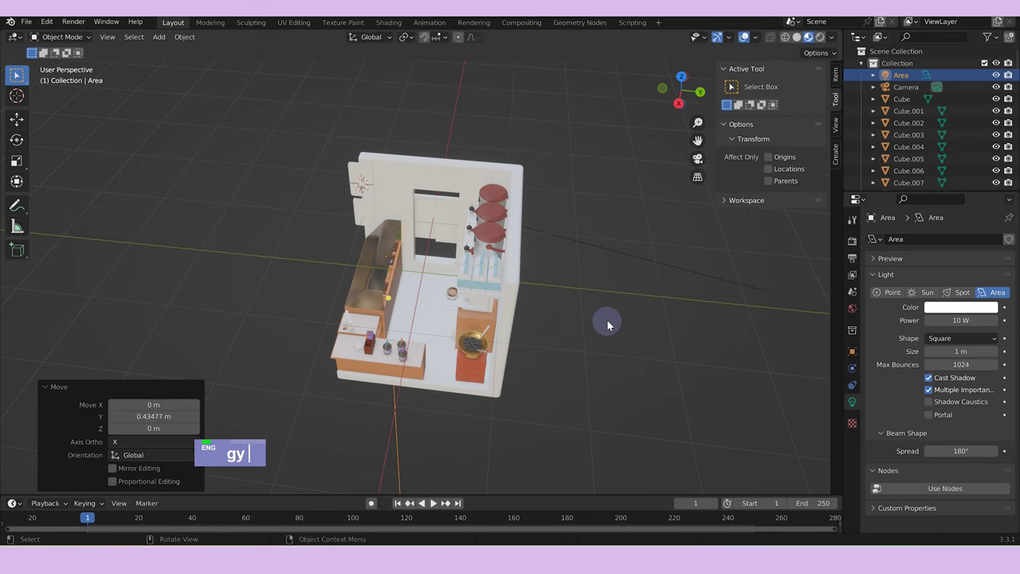
Move the Area light into the room along Y and Z and tint it pale lavender-blue.
text(z)
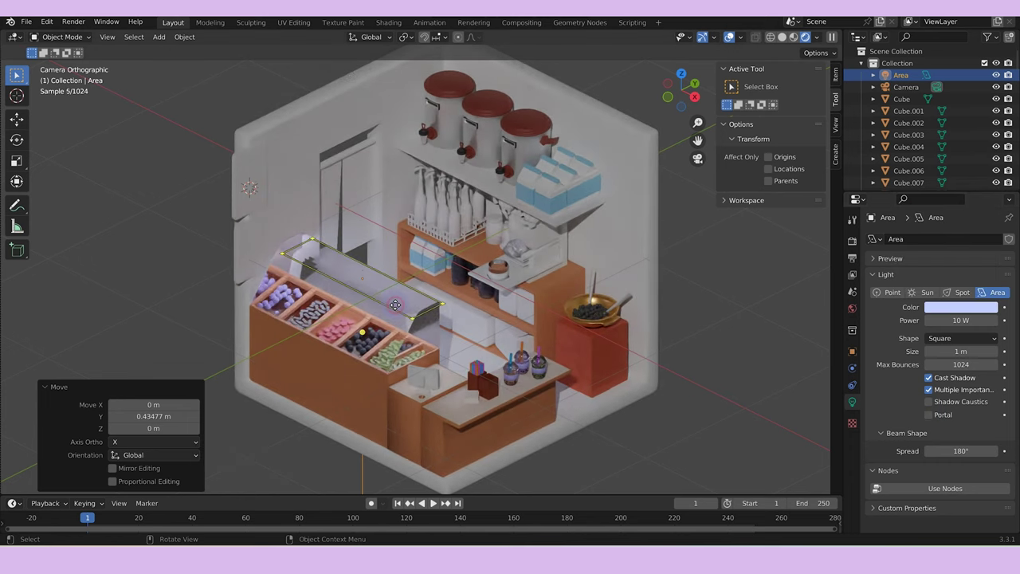
text(gyz z)
scroll(up, 3)
key(Tab)
text(gyz z)
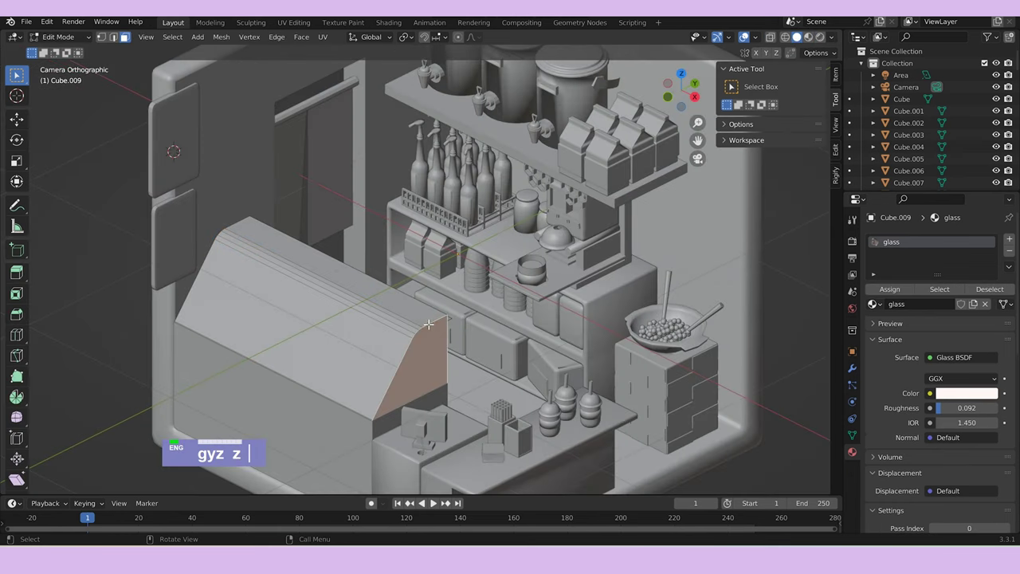
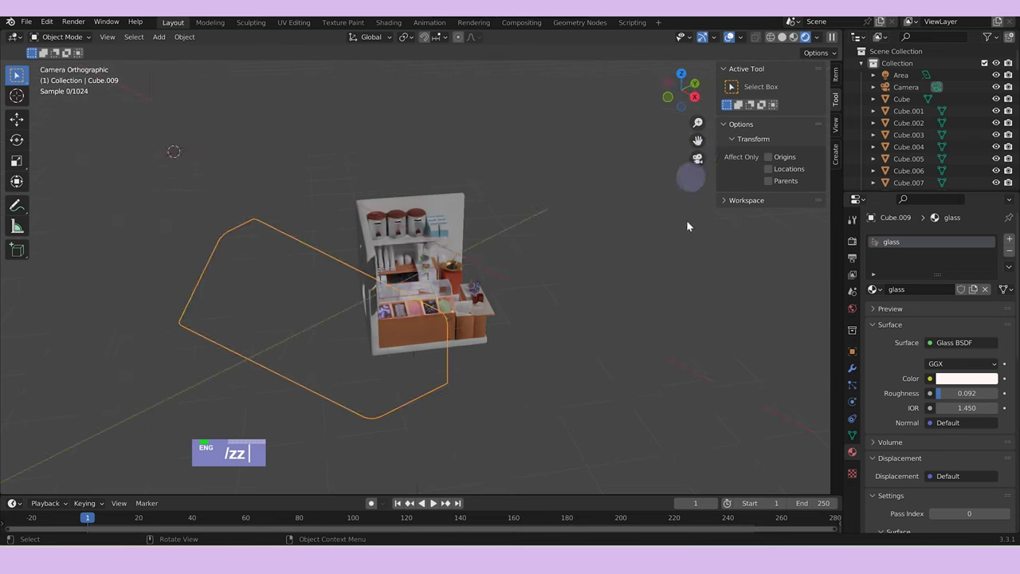
Give the room shell Cube a new pale blue-grey Material.013.
scroll(down, 3)
text(/zz)
scroll(down, 3)
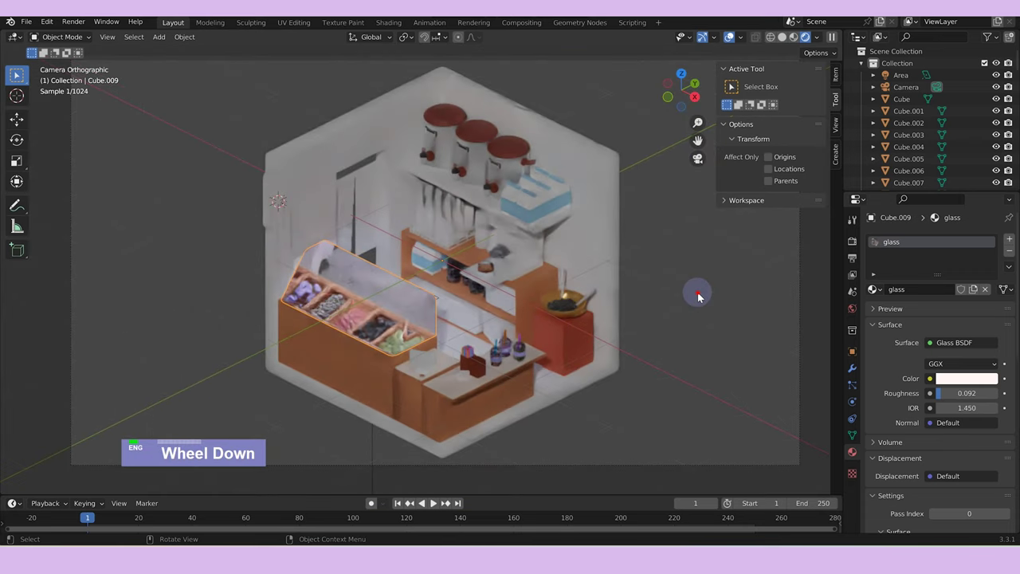
text(/zz)
scroll(down, 3)
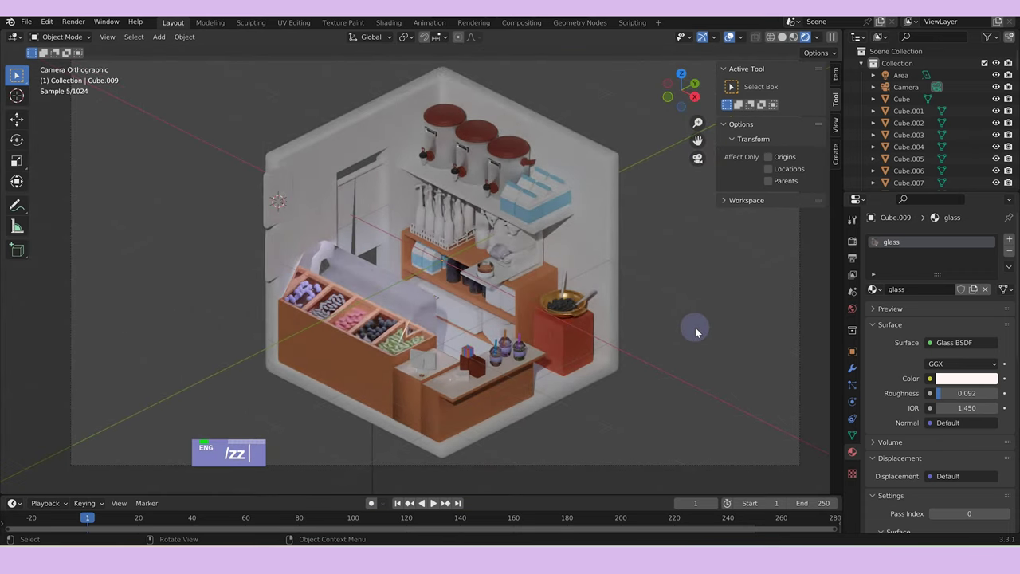
text(/zz)
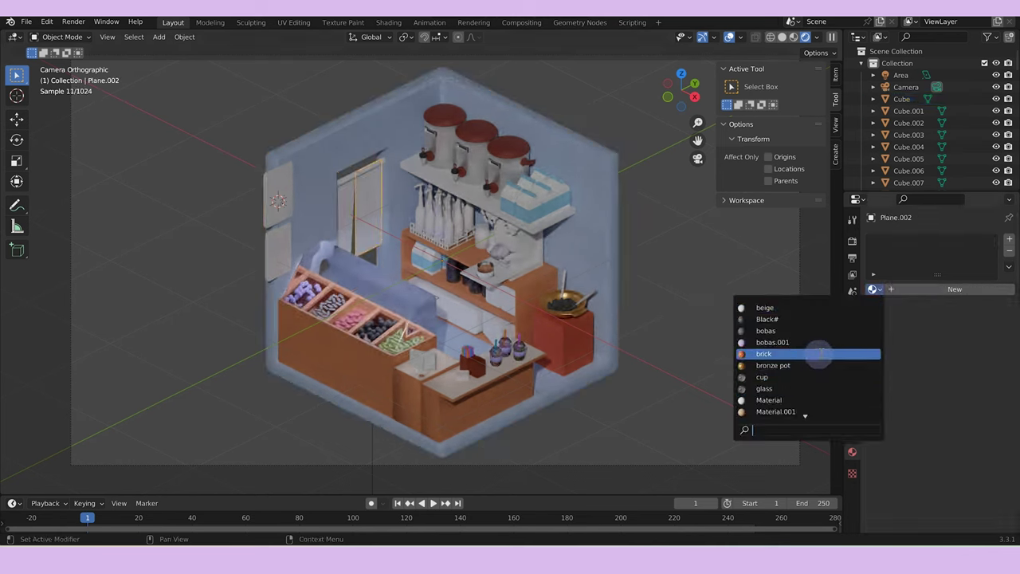
Give the door rod the wood table material and the door panel Tea red.
scroll(down, 3)
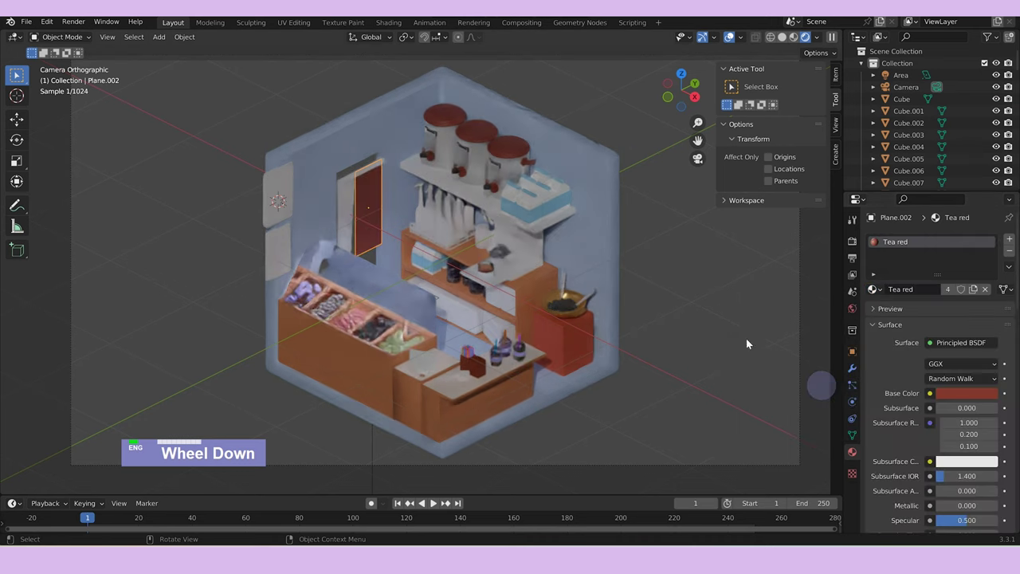
scroll(down, 3)
scroll(down, 3)
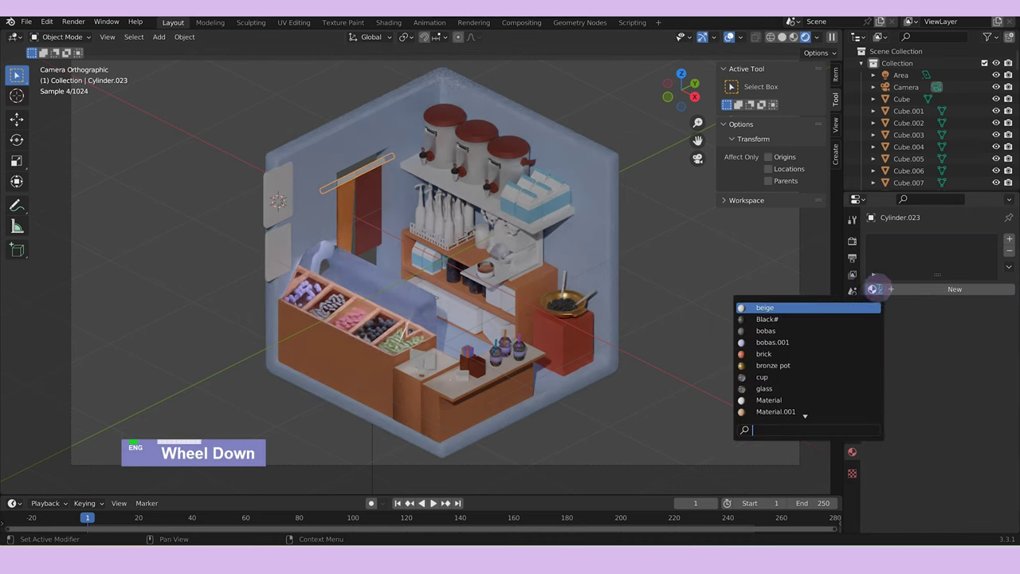
scroll(down, 3)
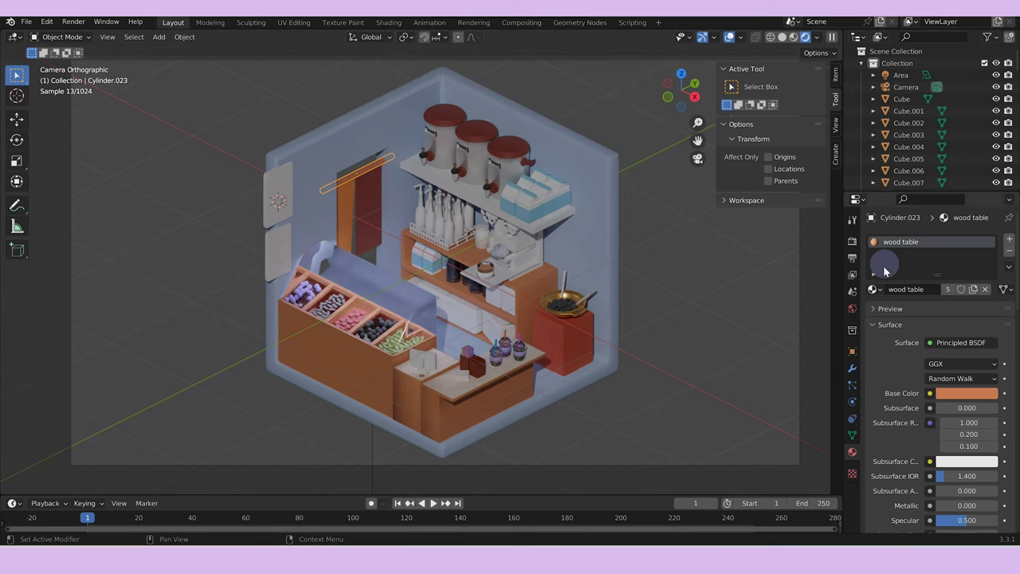
scroll(down, 3)
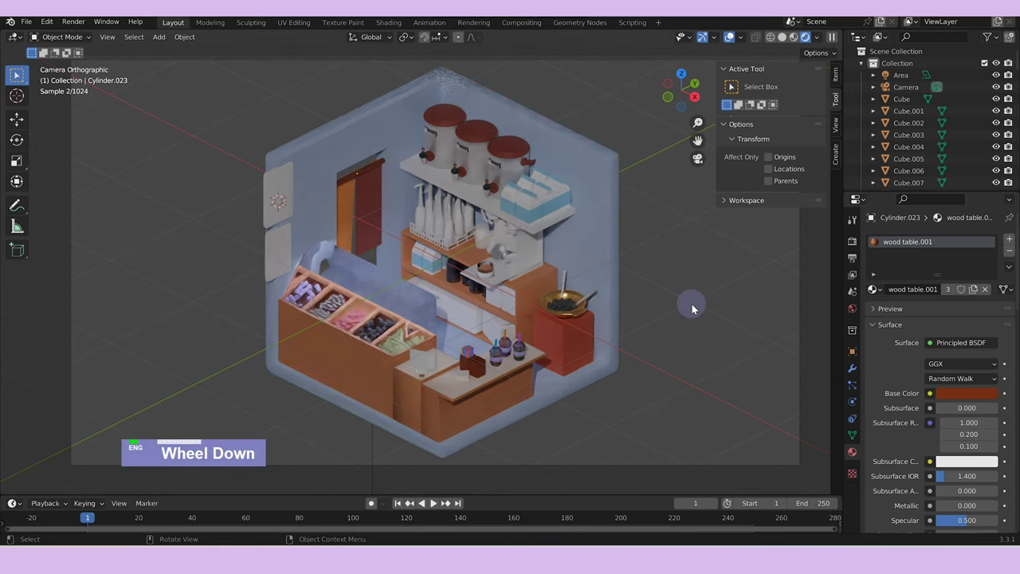
key(ctrl+z)
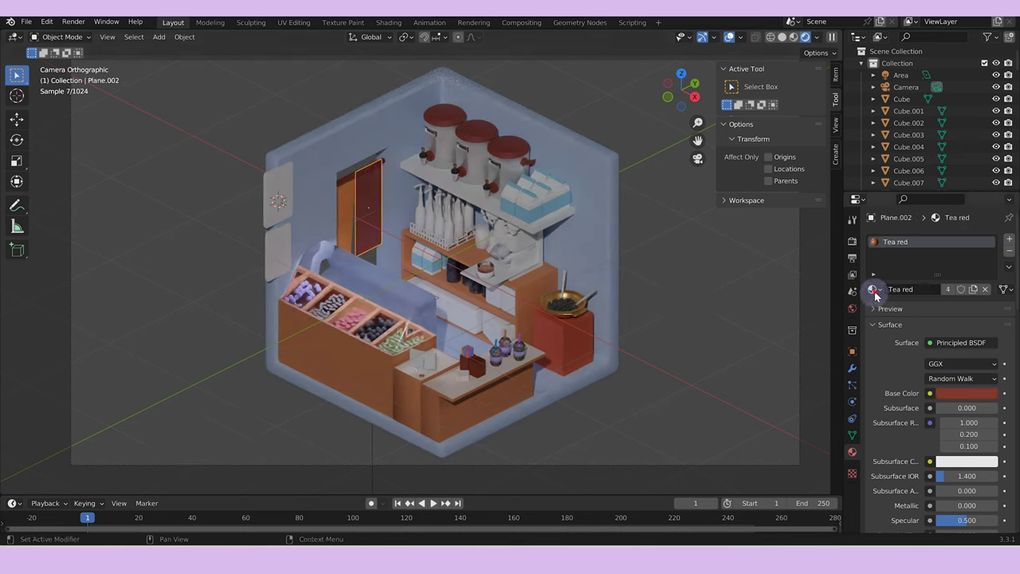
scroll(down, 3)
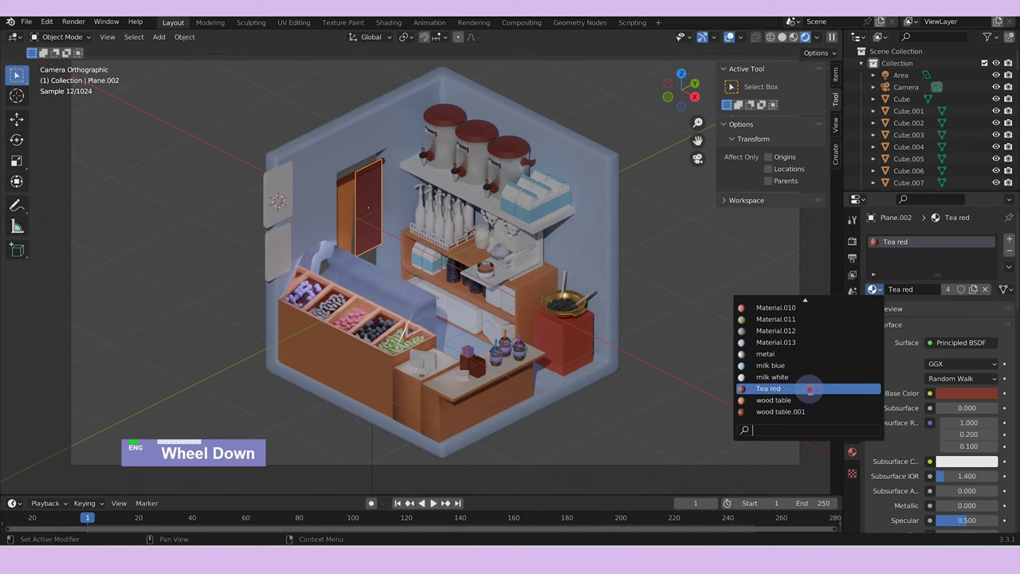
double_click(668, 321)
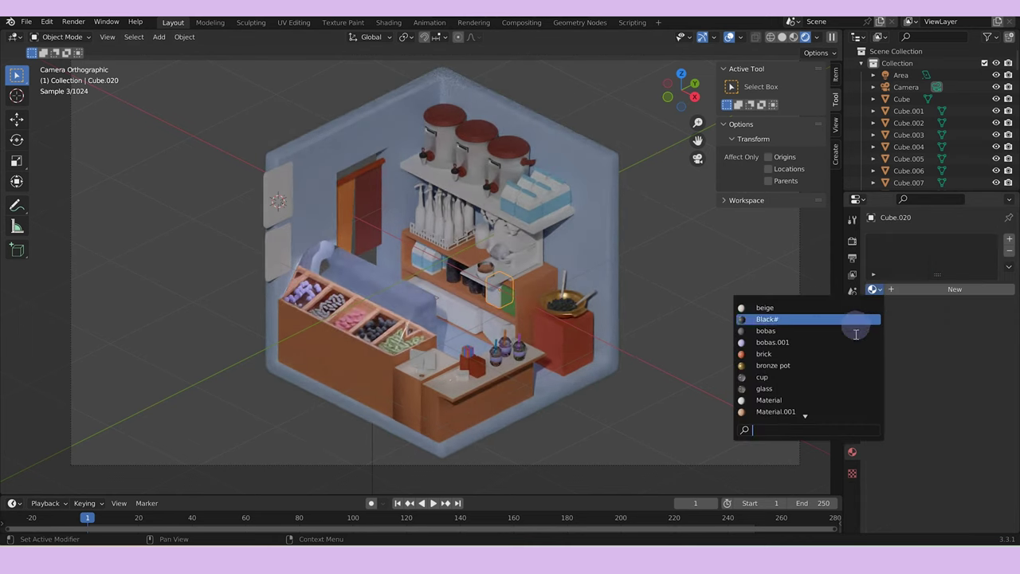
scroll(down, 3)
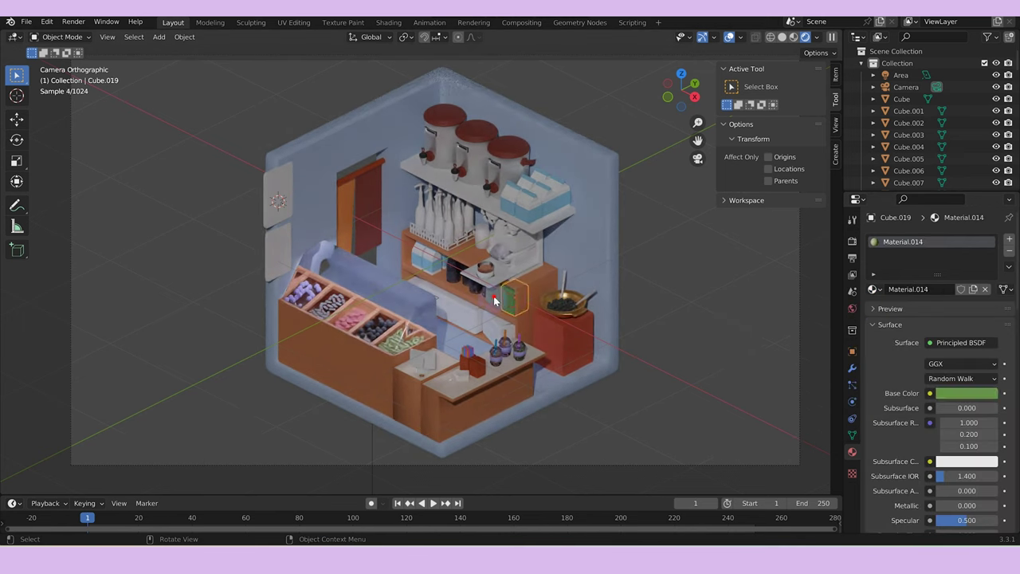
Give the bottle basket Plane the existing metallic bronze pot material.
click(497, 299)
key(ctrl+l)
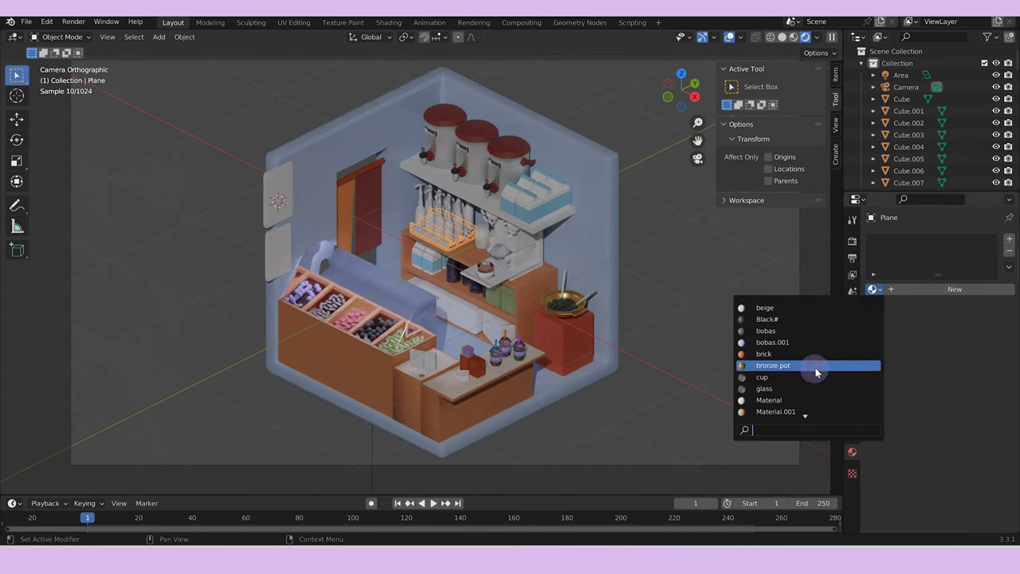
double_click(739, 321)
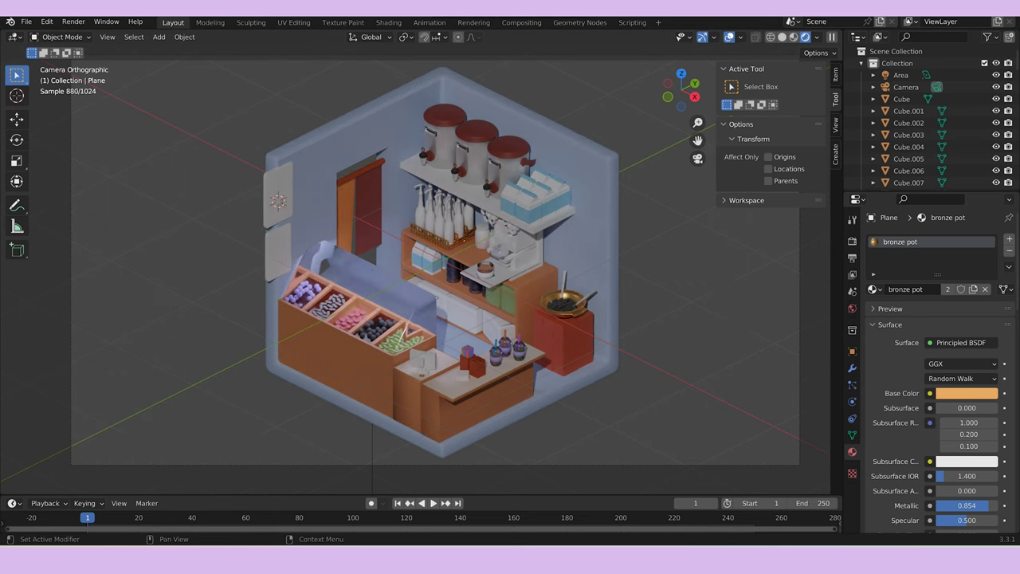
scroll(up, 3)
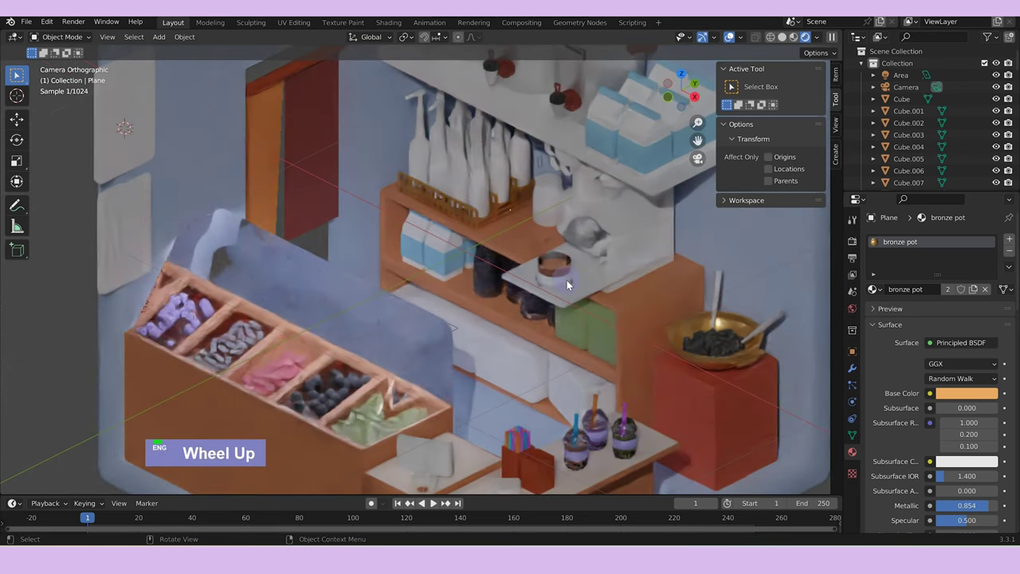
scroll(down, 3)
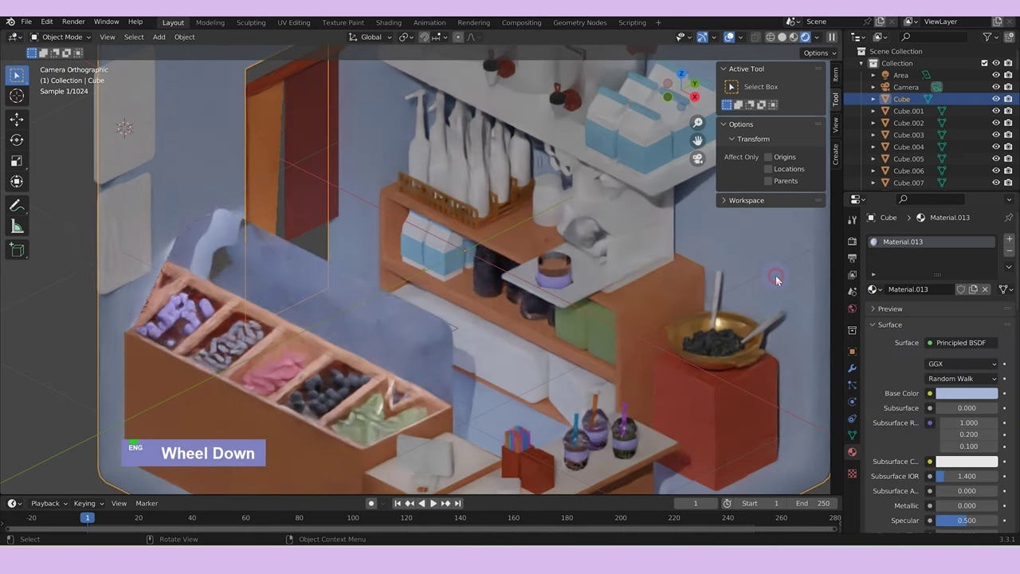
scroll(down, 3)
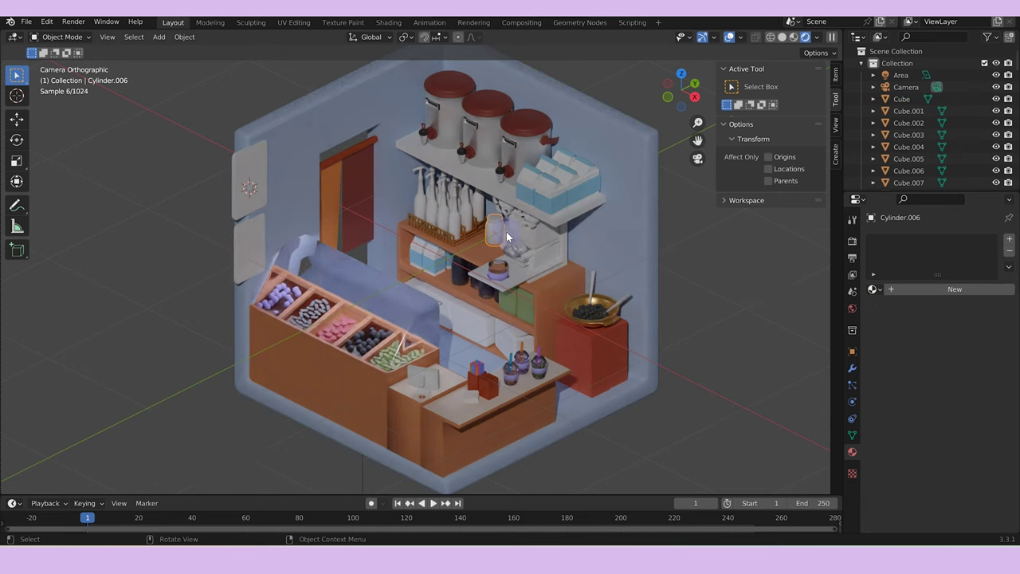
Assign the glass material to both shelf jars Cylinder.006 and Cylinder.007.
click(509, 236)
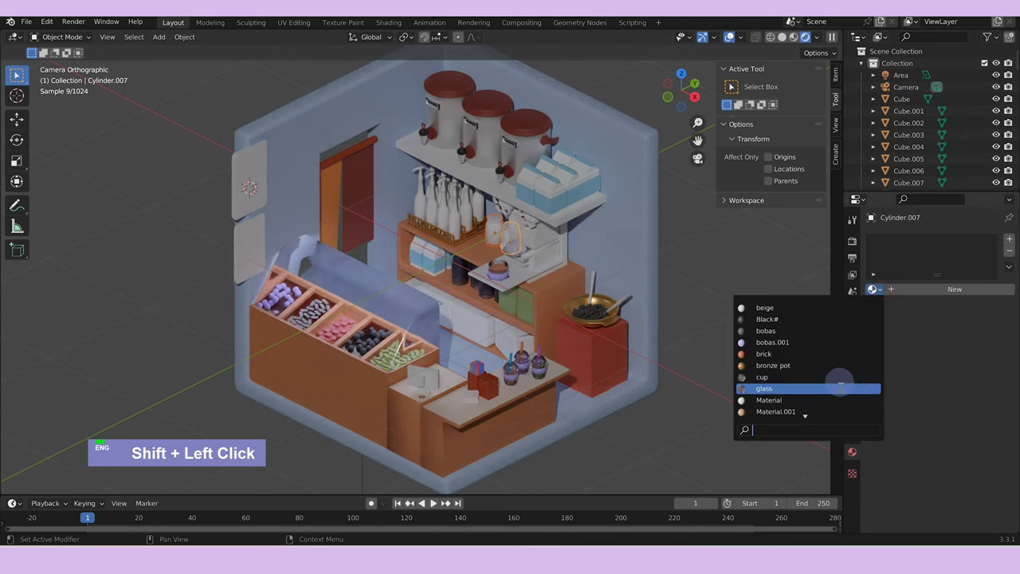
double_click(789, 349)
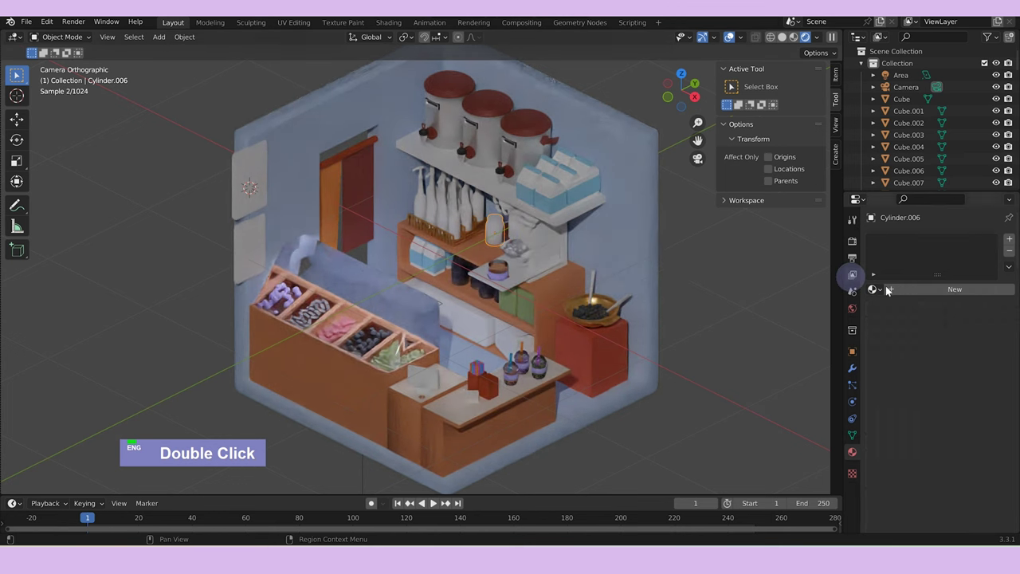
double_click(764, 331)
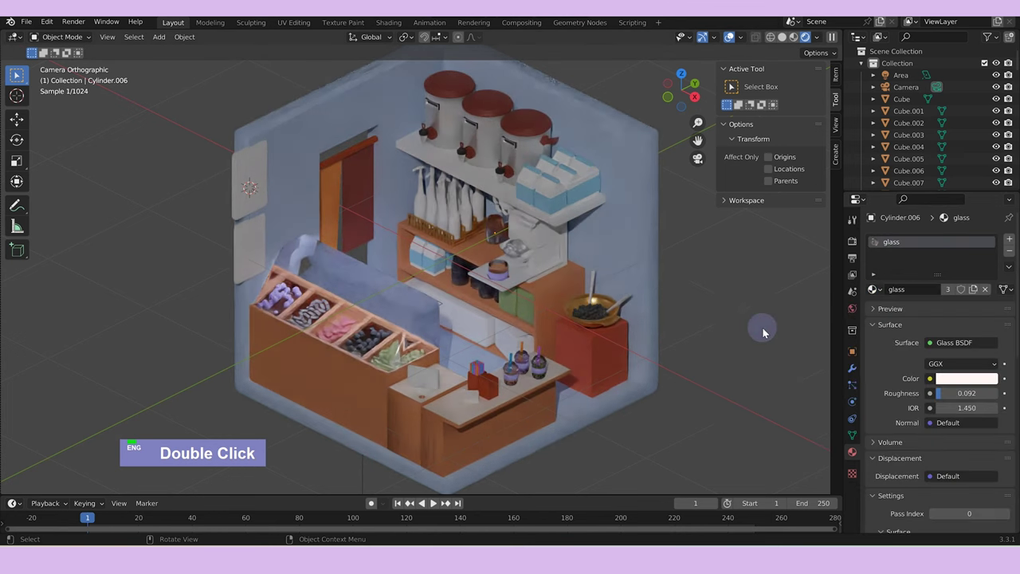
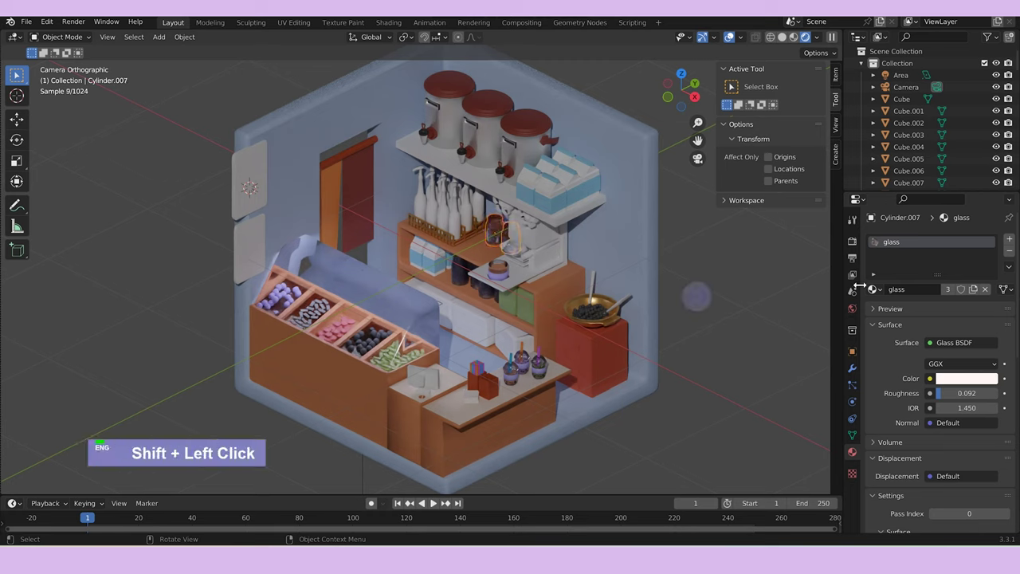
scroll(down, 3)
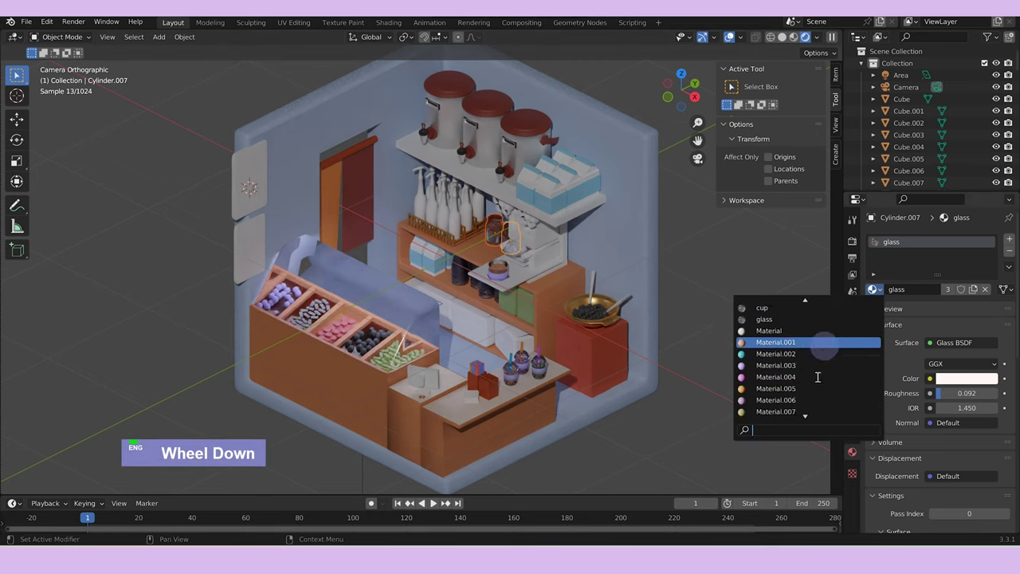
scroll(down, 3)
Swap the jars' glass material for the existing milk white one.
scroll(down, 3)
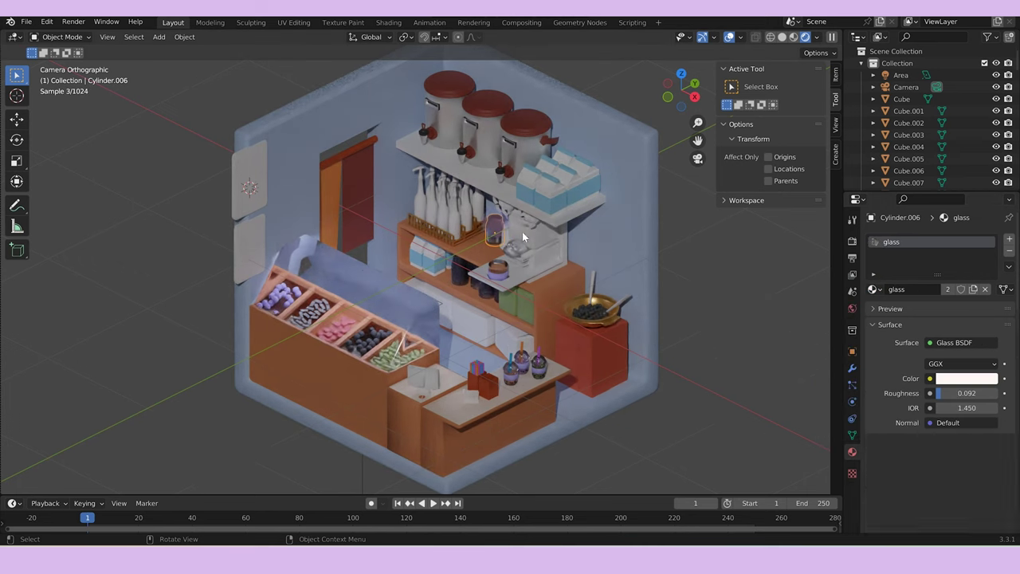
scroll(down, 3)
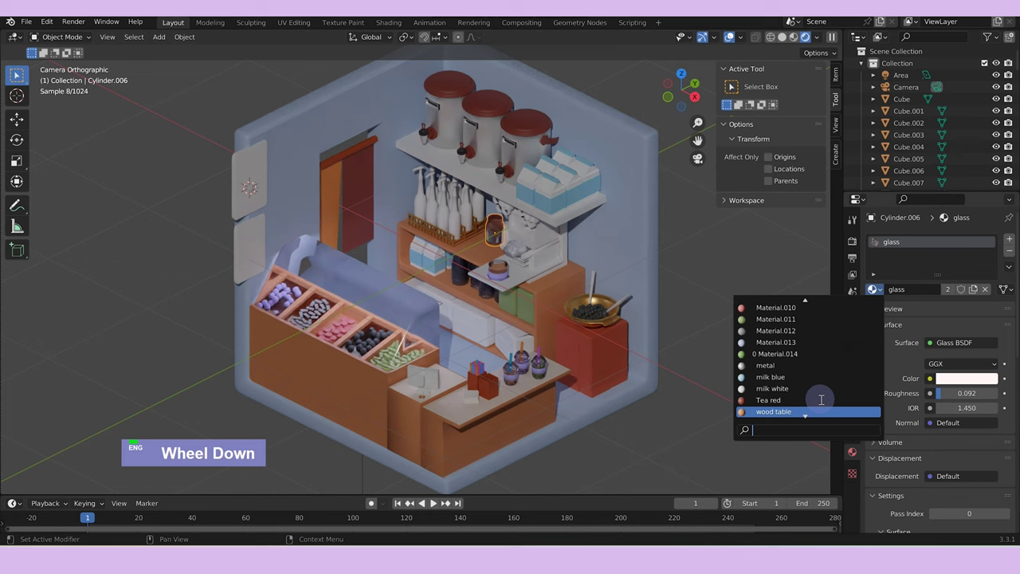
scroll(up, 3)
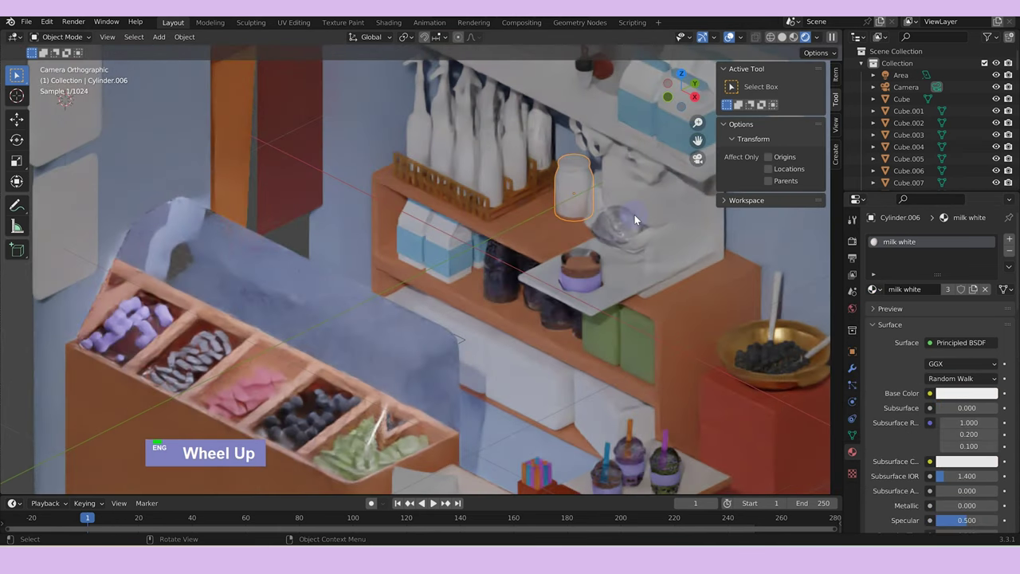
scroll(down, 3)
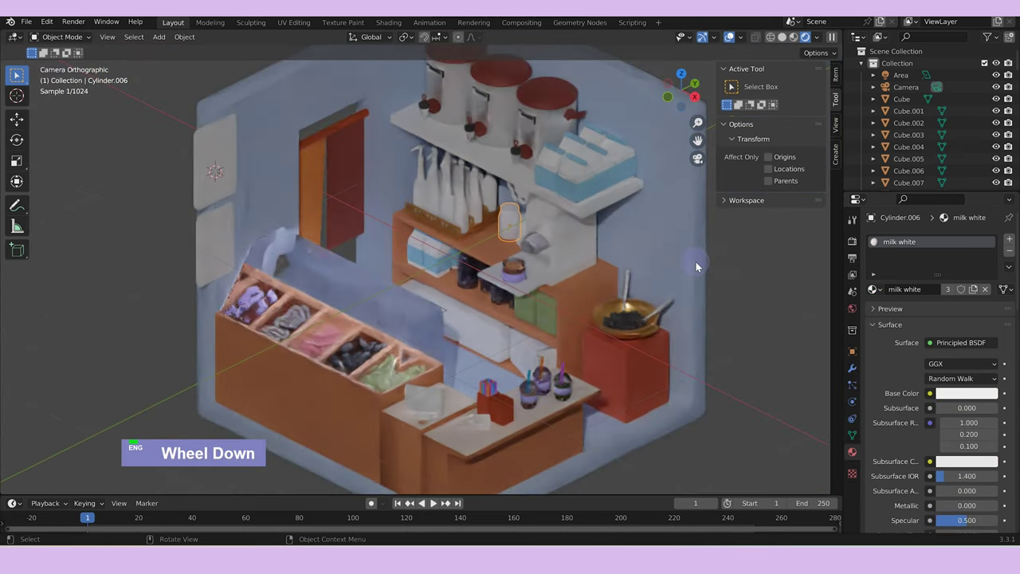
text(z)
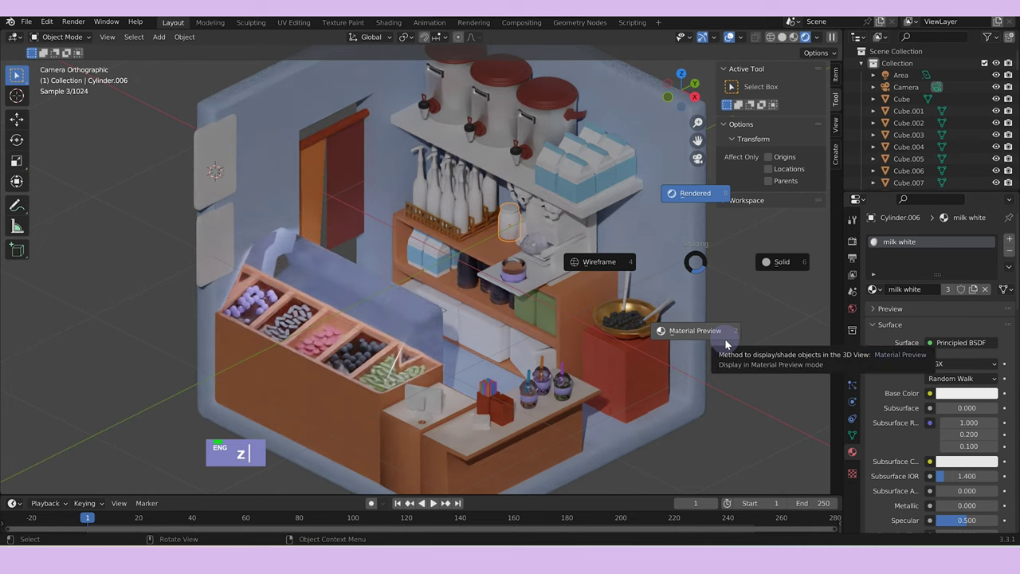
Set the render engine to Eevee and isolate HoneyComb.004 in local view.
text(z)
text(z)
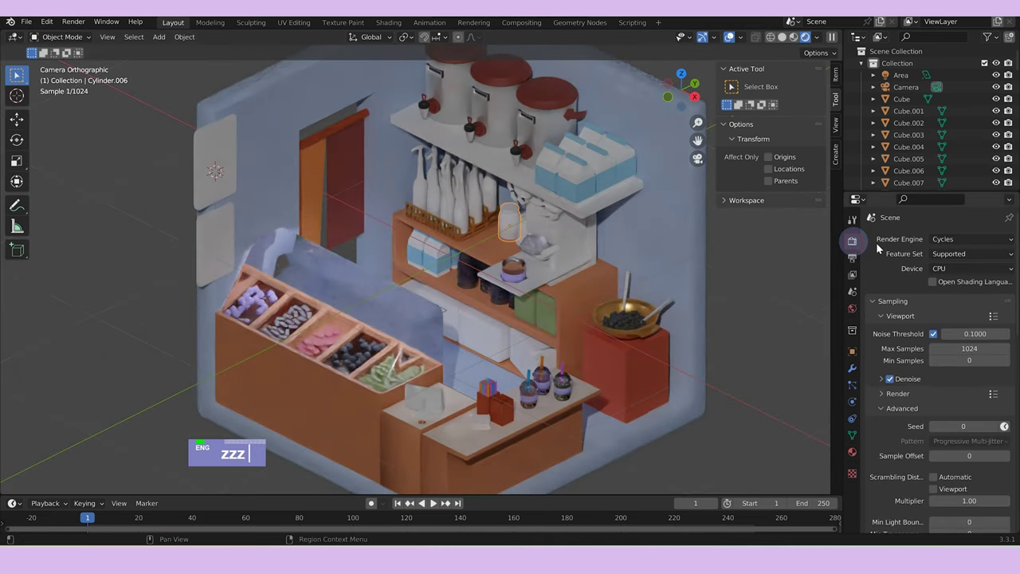
scroll(down, 3)
scroll(up, 3)
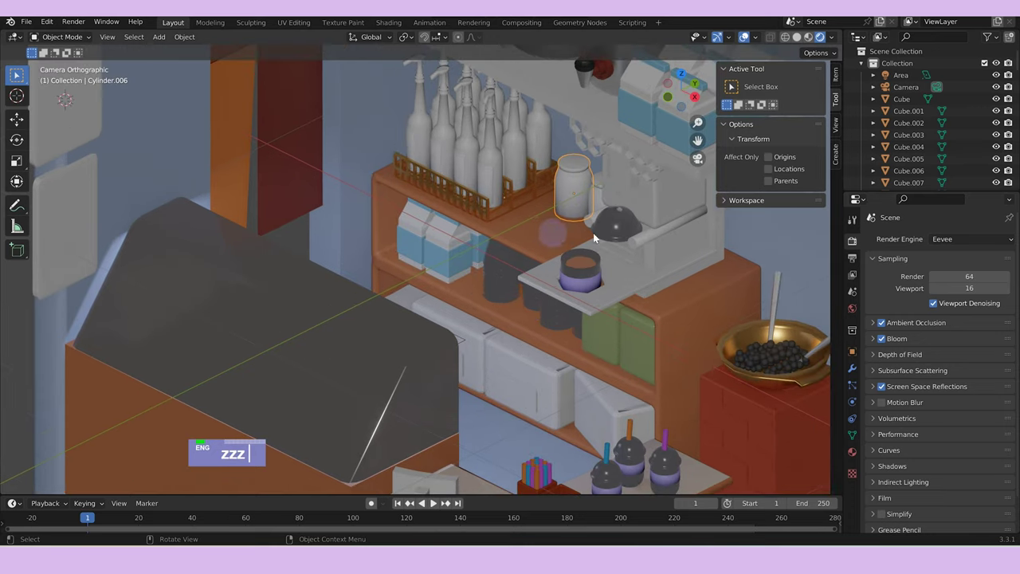
text(zzz /)
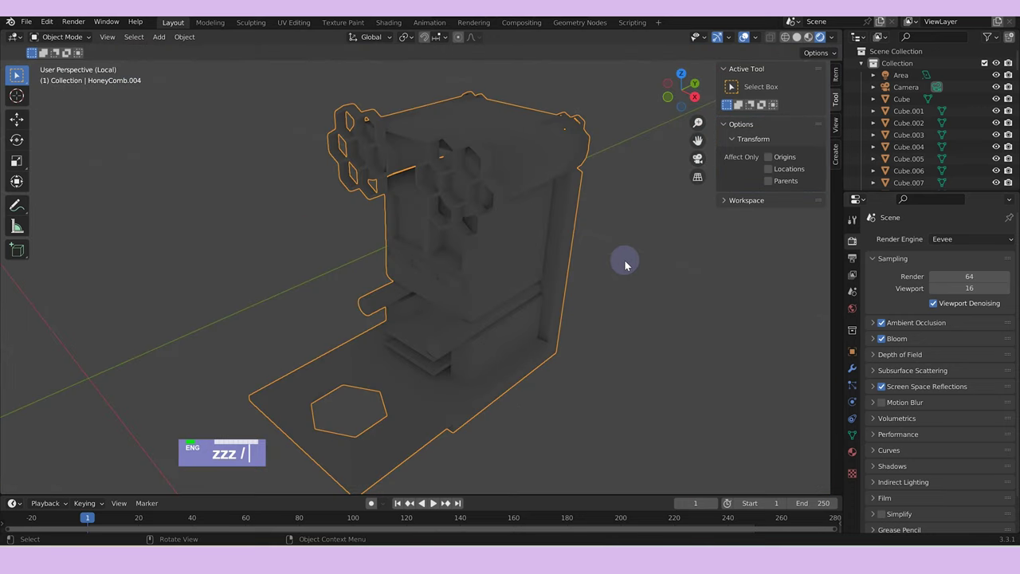
Frame the isolated honeycomb machine HoneyComb.004 for material work.
text(/)
scroll(down, 3)
text(zzz //)
click(391, 392)
middle_click(399, 385)
middle_click(380, 297)
scroll(up, 3)
Give the machine the existing metal material plus cup and an empty new slot, then edit its mesh.
click(517, 268)
key(/)
scroll(up, 3)
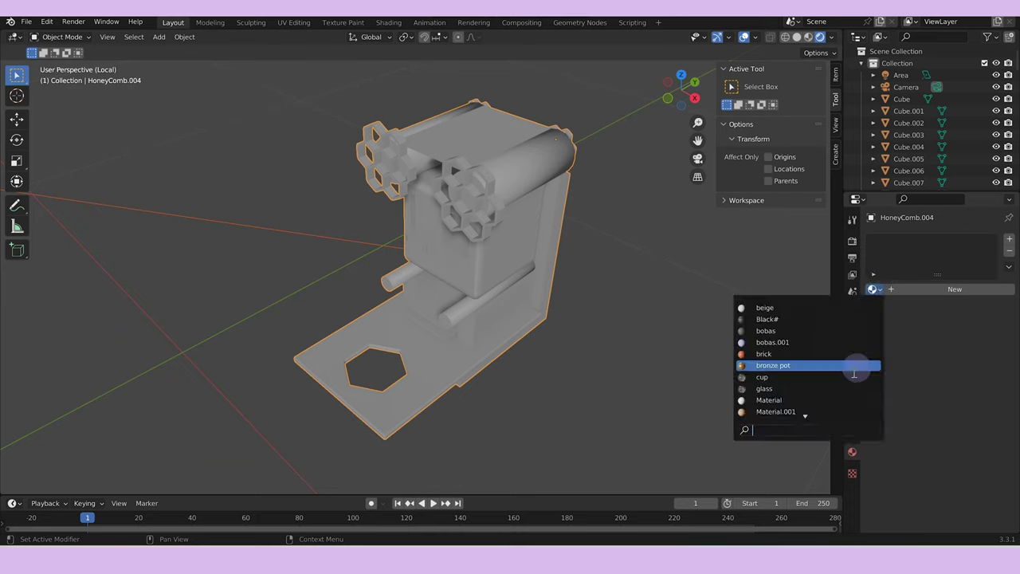
scroll(down, 3)
scroll(up, 3)
scroll(down, 3)
scroll(up, 3)
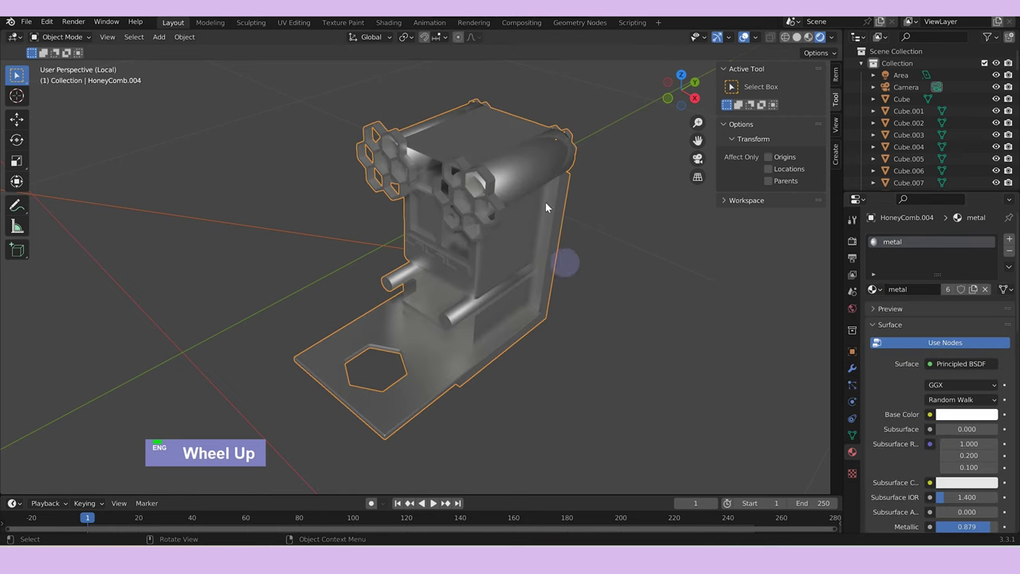
key(Tab)
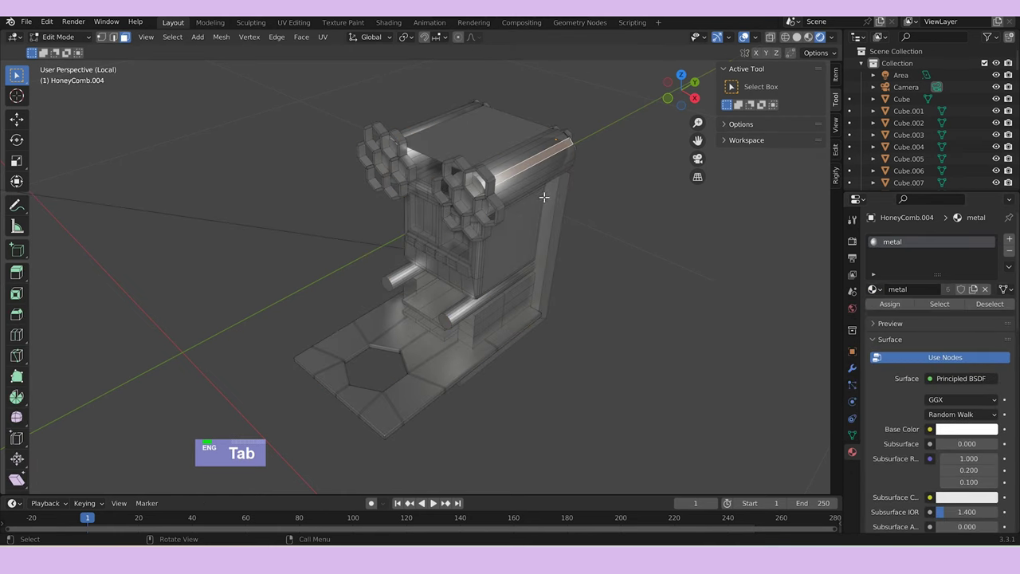
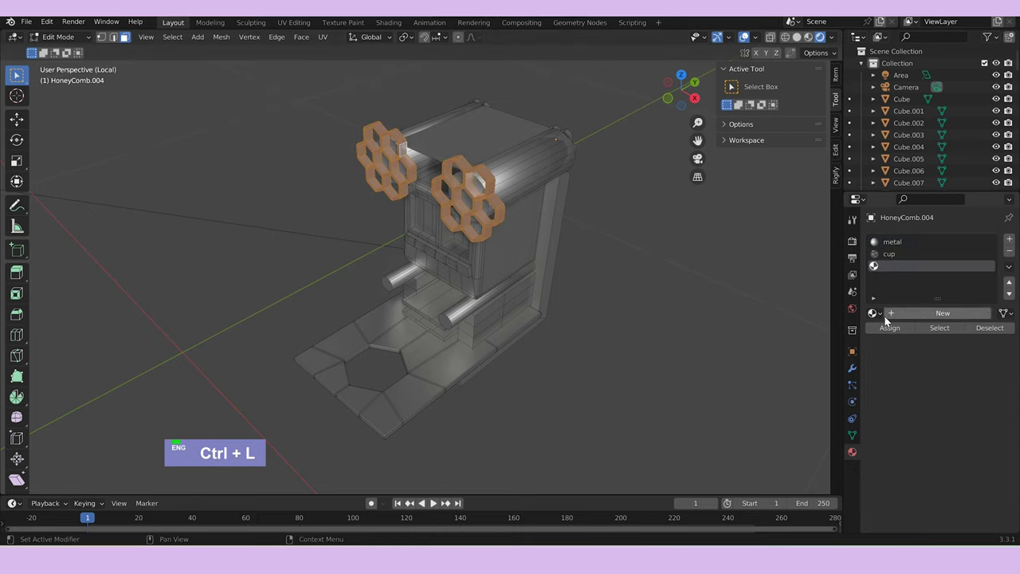
Assign pale Material.012 to the machine's screens and purple bobas.001 to its buttons.
scroll(down, 3)
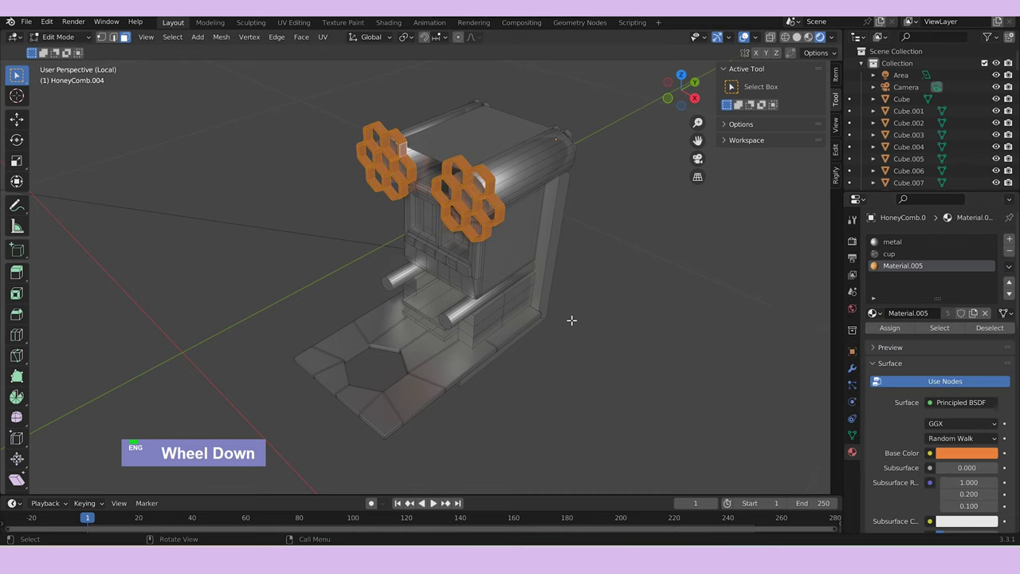
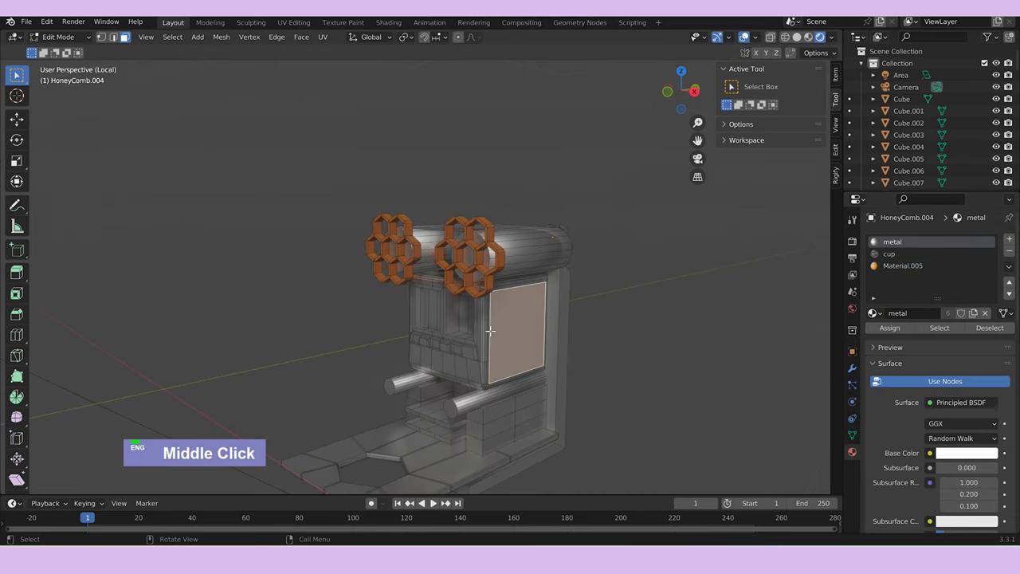
key(ctrl+l)
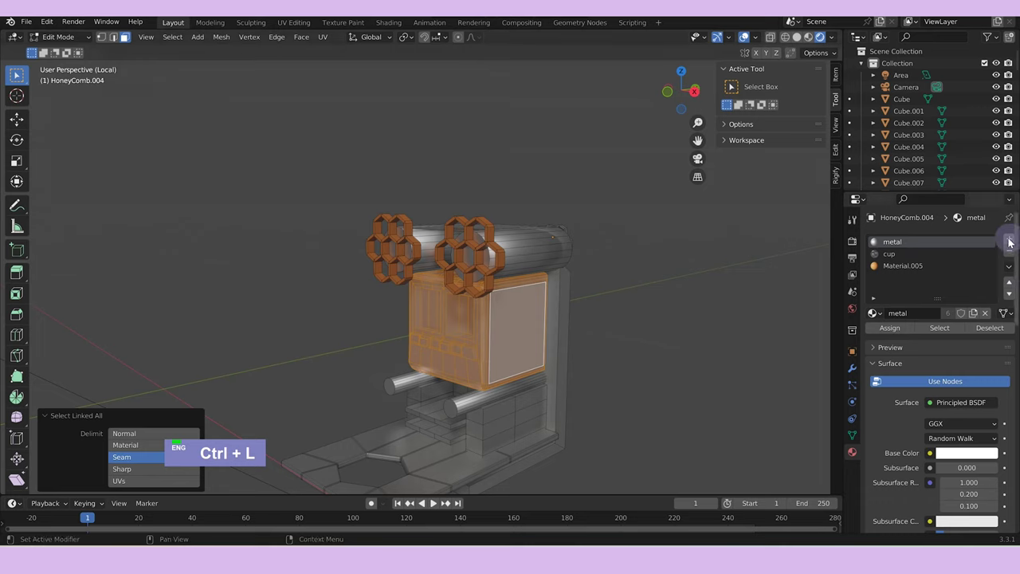
scroll(down, 3)
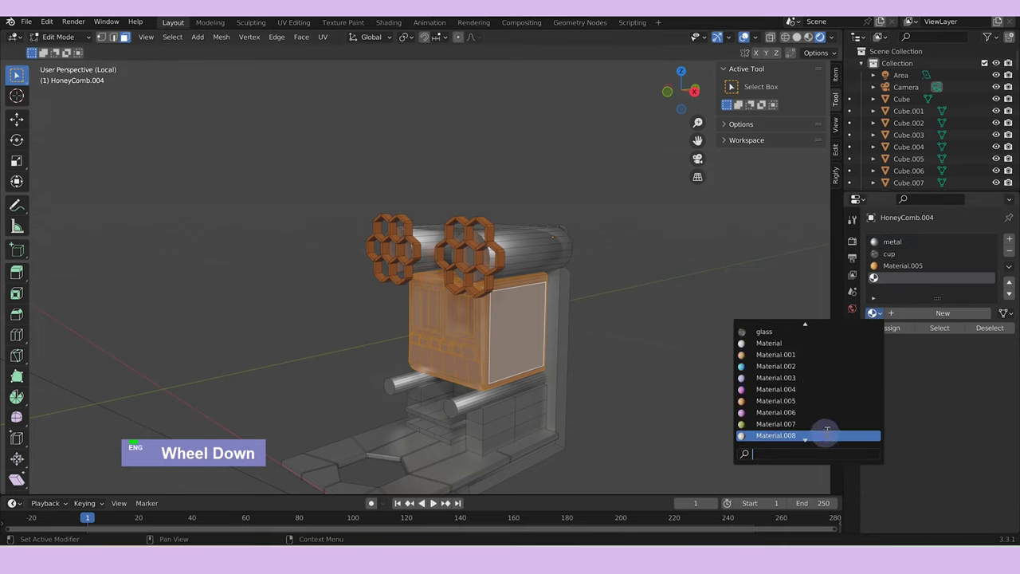
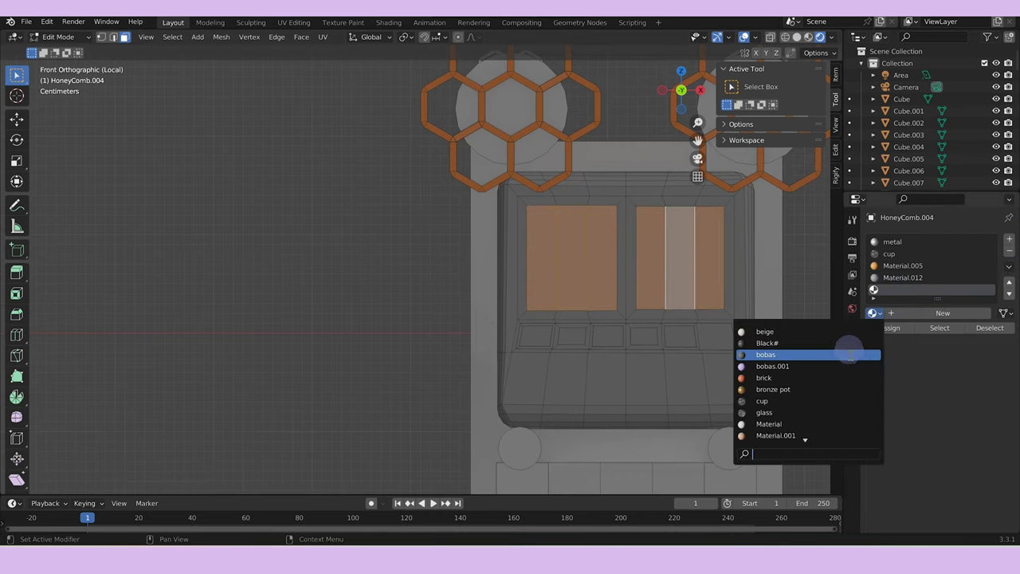
scroll(down, 3)
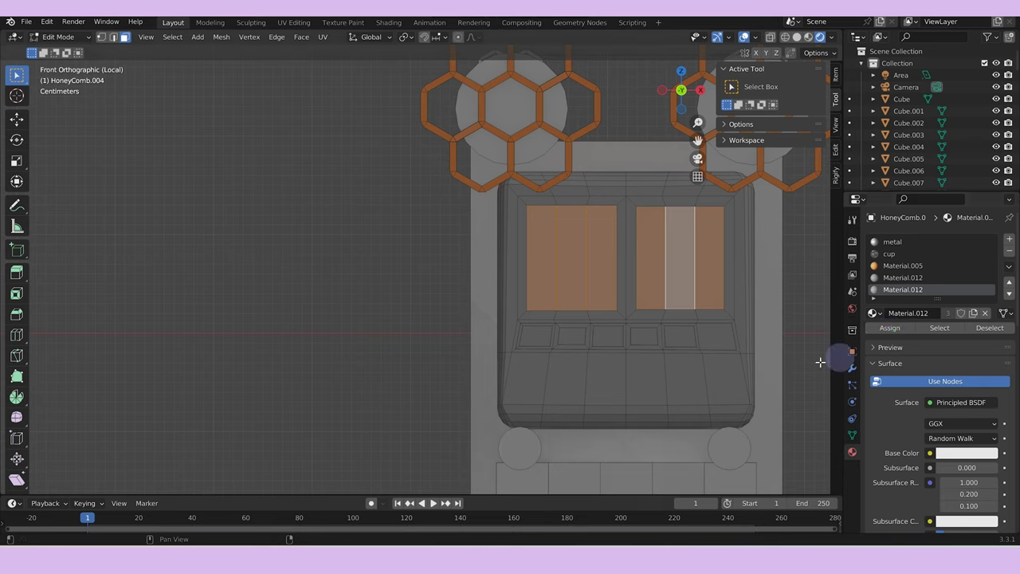
scroll(up, 3)
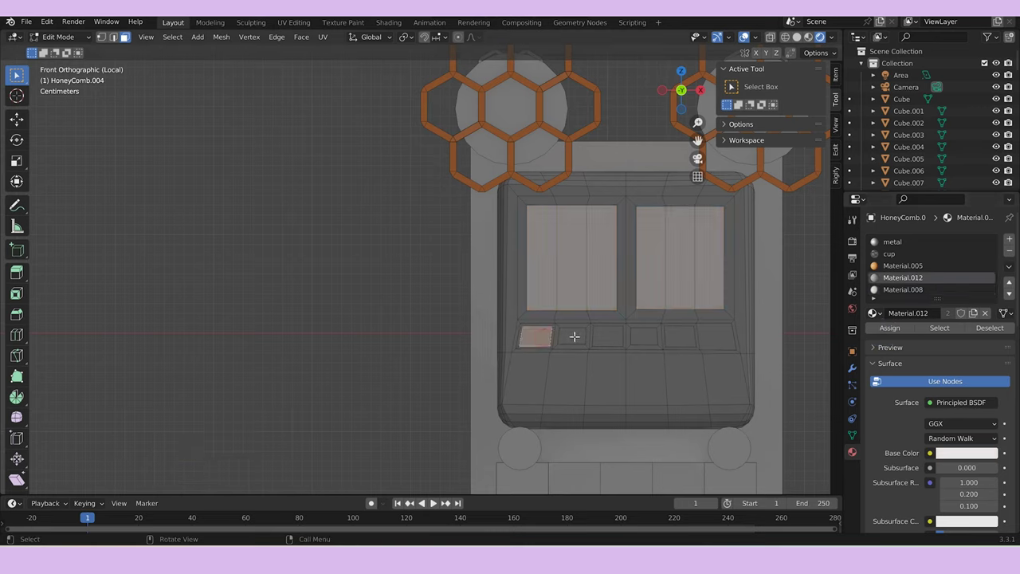
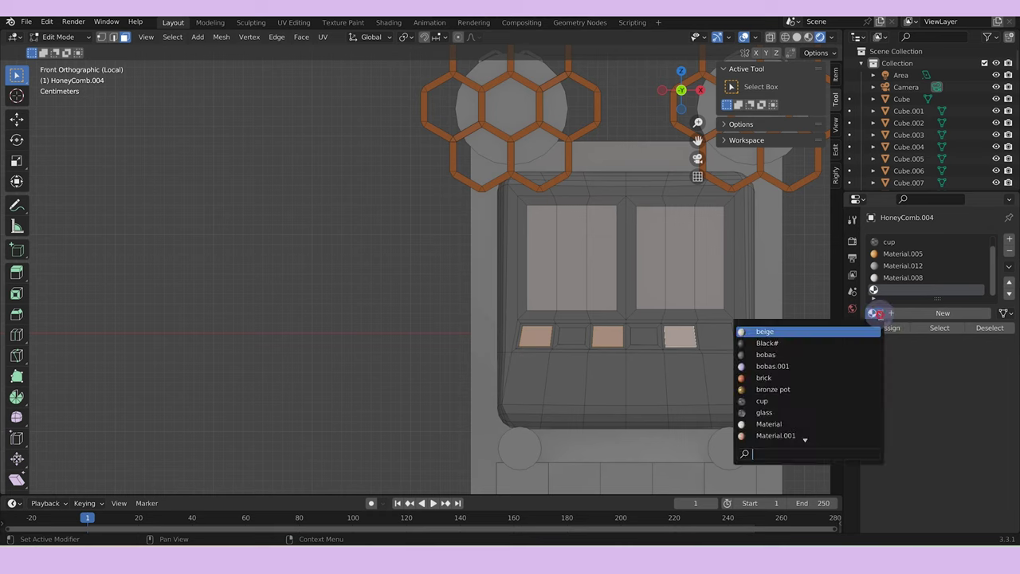
scroll(down, 3)
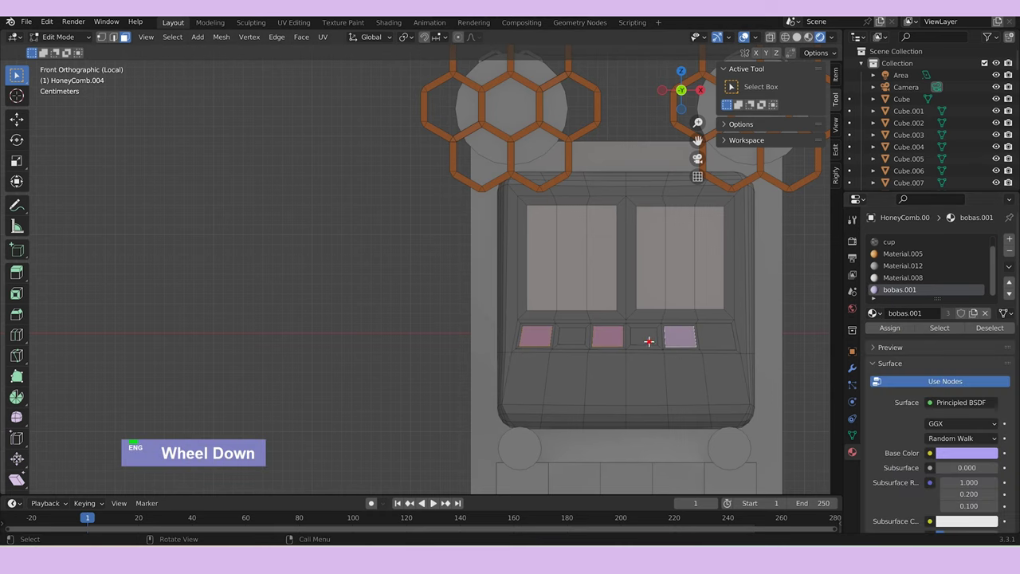
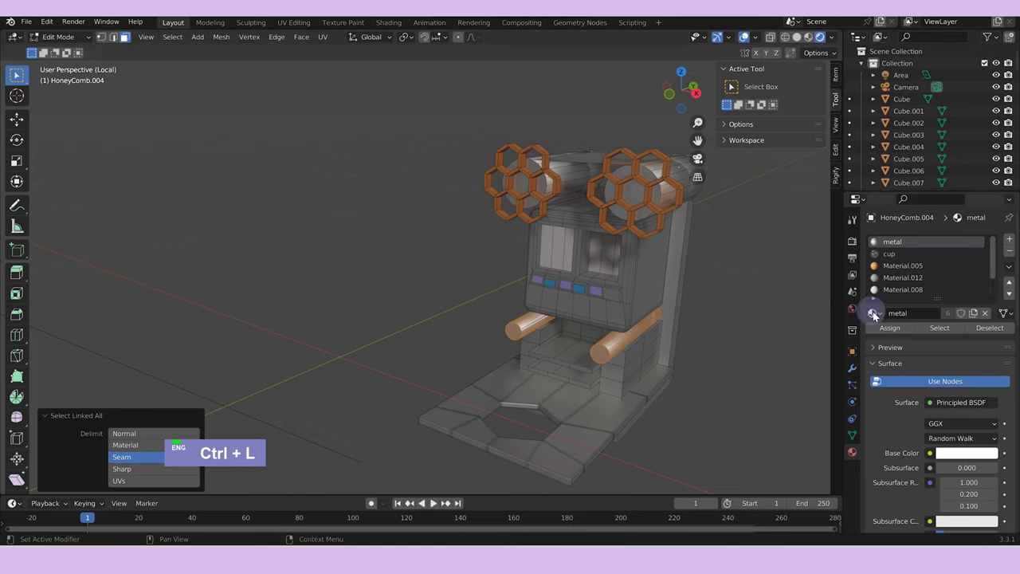
scroll(down, 3)
scroll(up, 3)
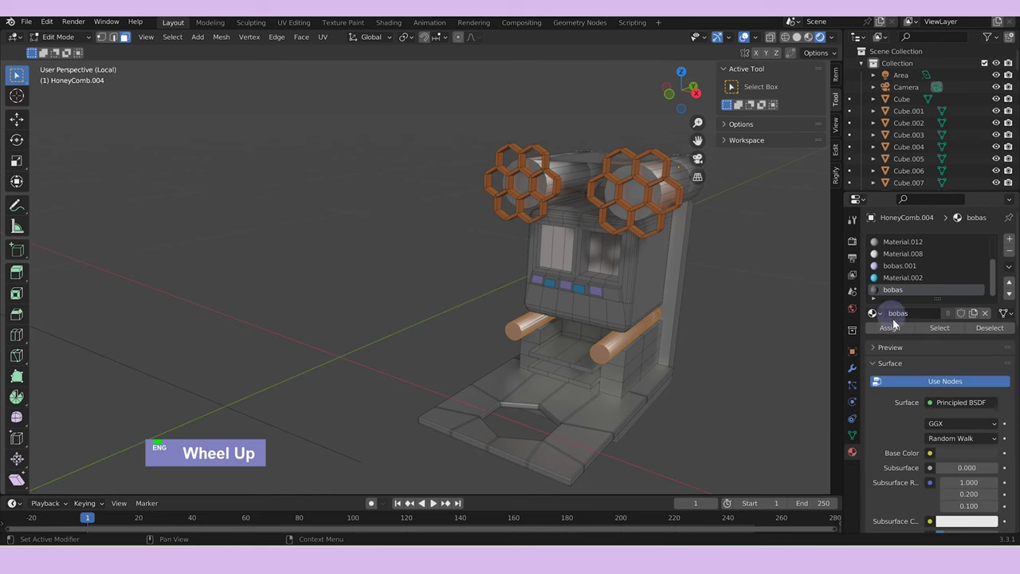
Assign dark bobas to the handle bars and wood table to the side trim.
key(Tab)
scroll(down, 3)
scroll(up, 3)
key(Tab)
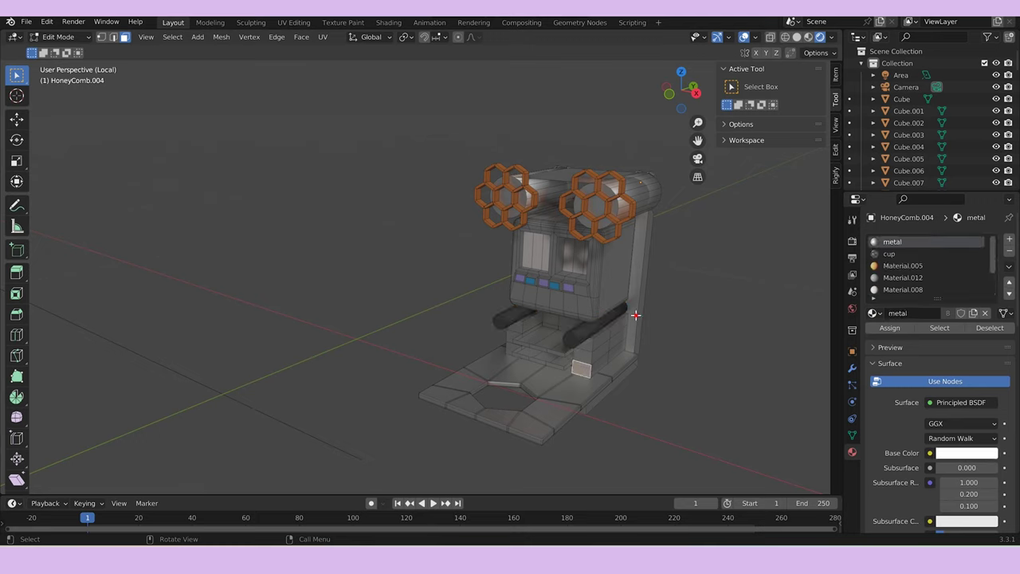
key(ctrl+l)
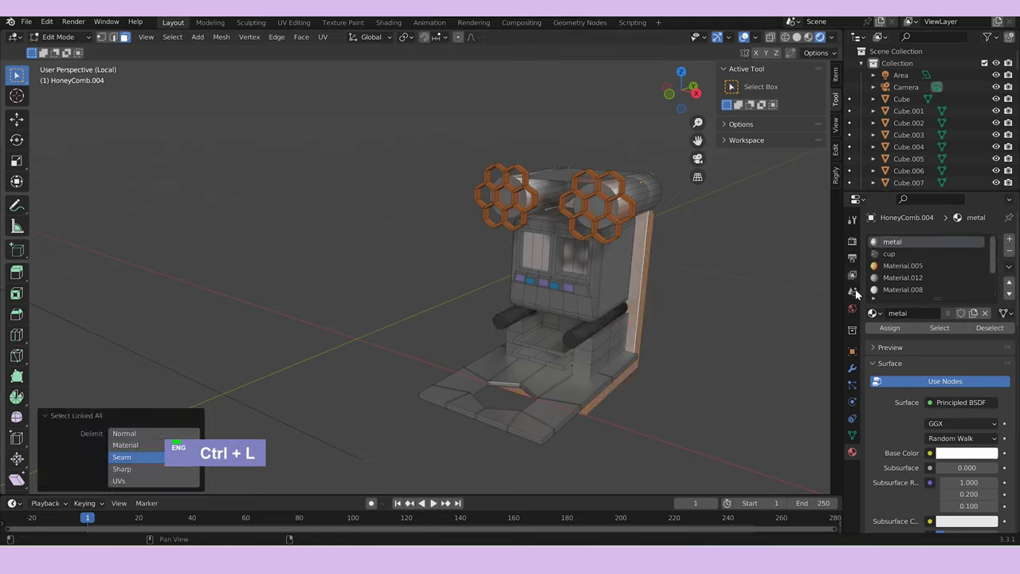
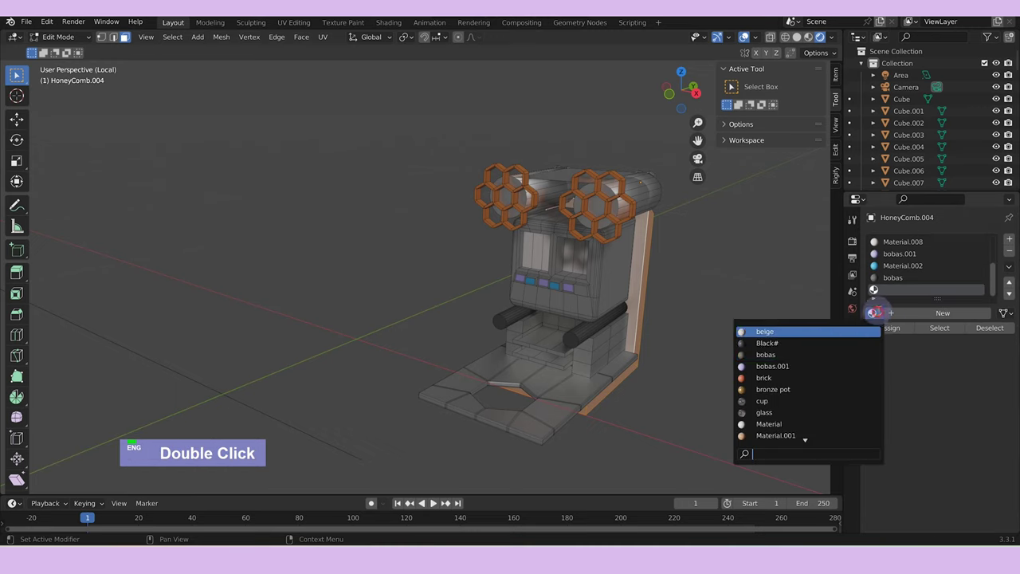
scroll(down, 3)
double_click(782, 346)
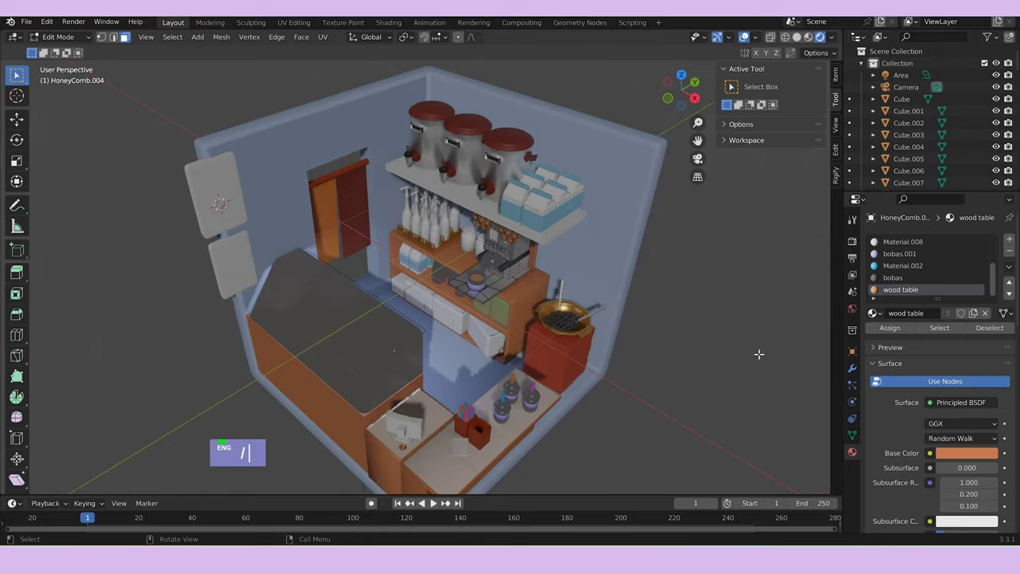
key(Tab)
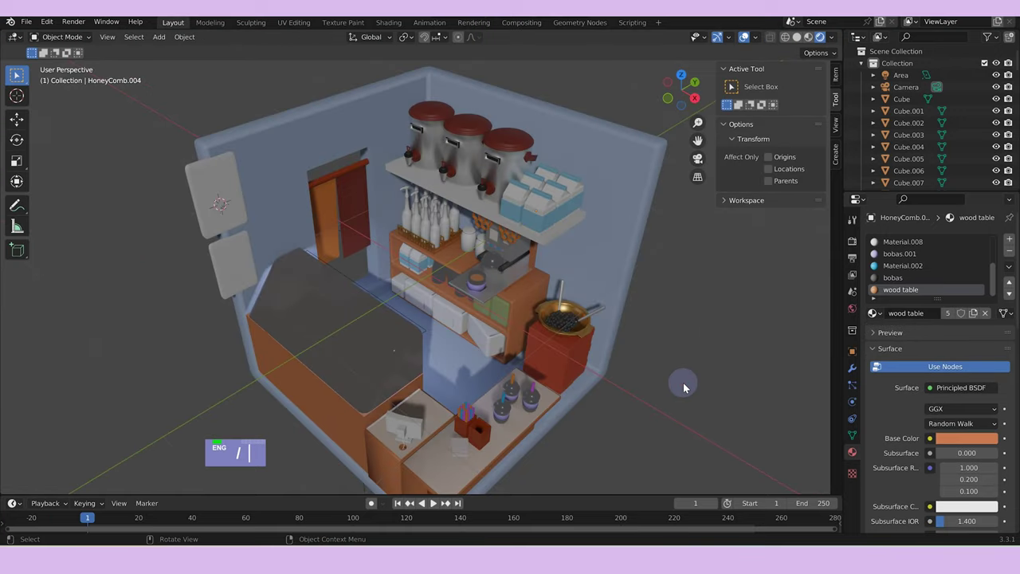
Select the Cylinder.003 pump bottles and assign 'beige' to the inner faces and glass 'cup' to the outer faces.
middle_click(682, 378)
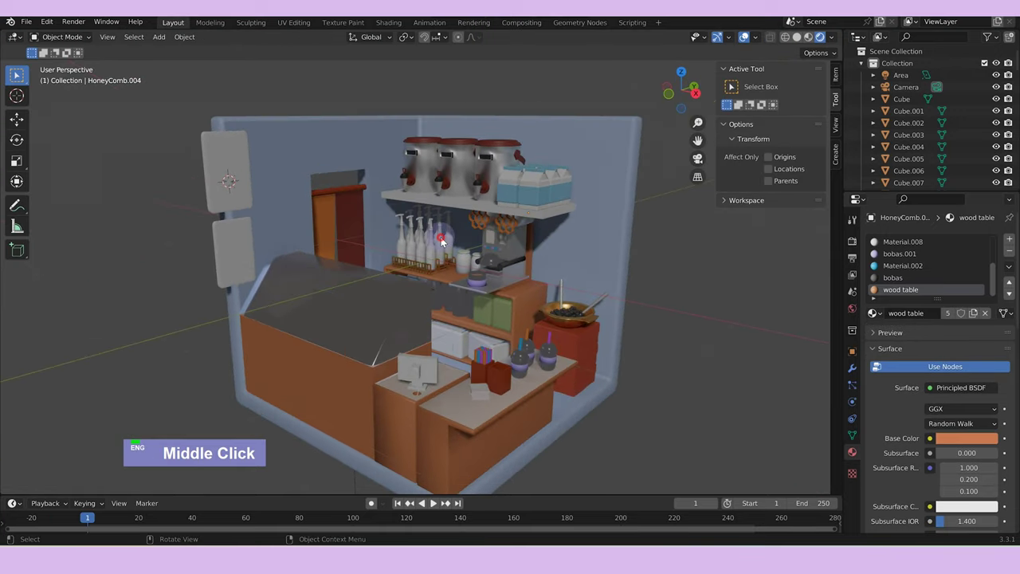
scroll(up, 3)
click(443, 240)
double_click(482, 220)
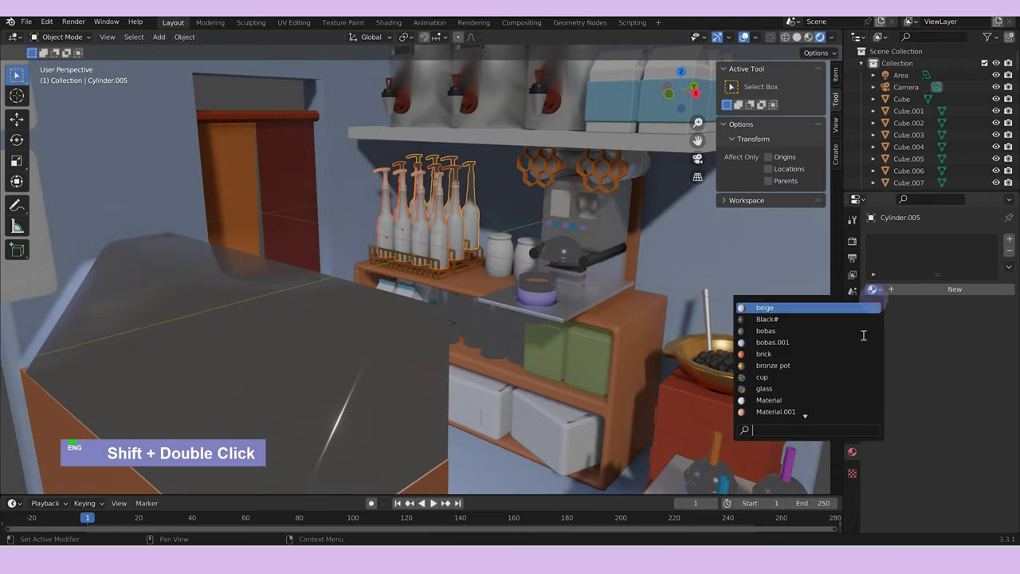
key(ctrl+l)
scroll(up, 3)
key(Tab)
scroll(up, 3)
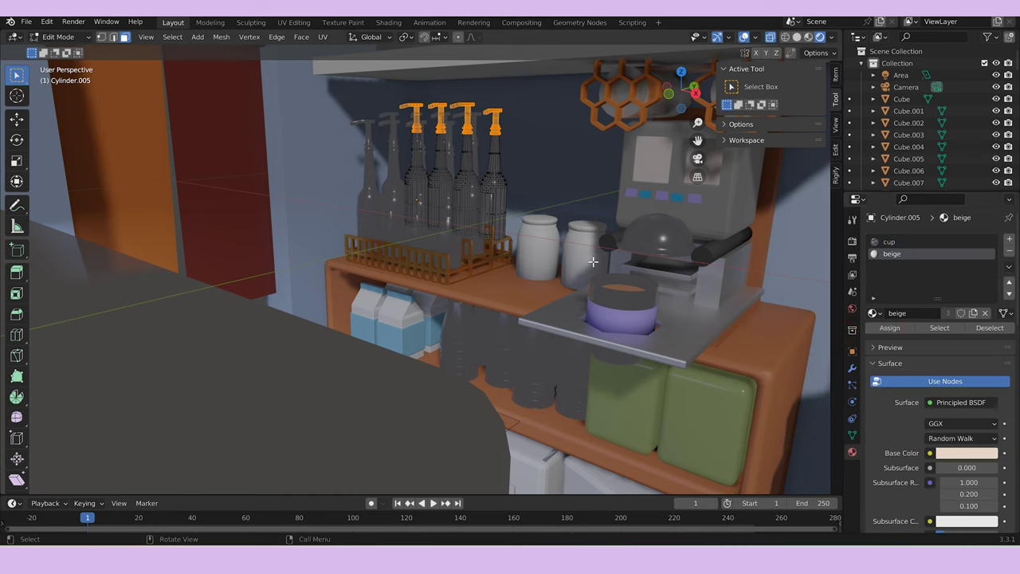
key(Tab)
Link the cup and beige materials to the remaining bottles with Ctrl+L and check their face assignments in Edit Mode.
click(423, 196)
key(ctrl+l)
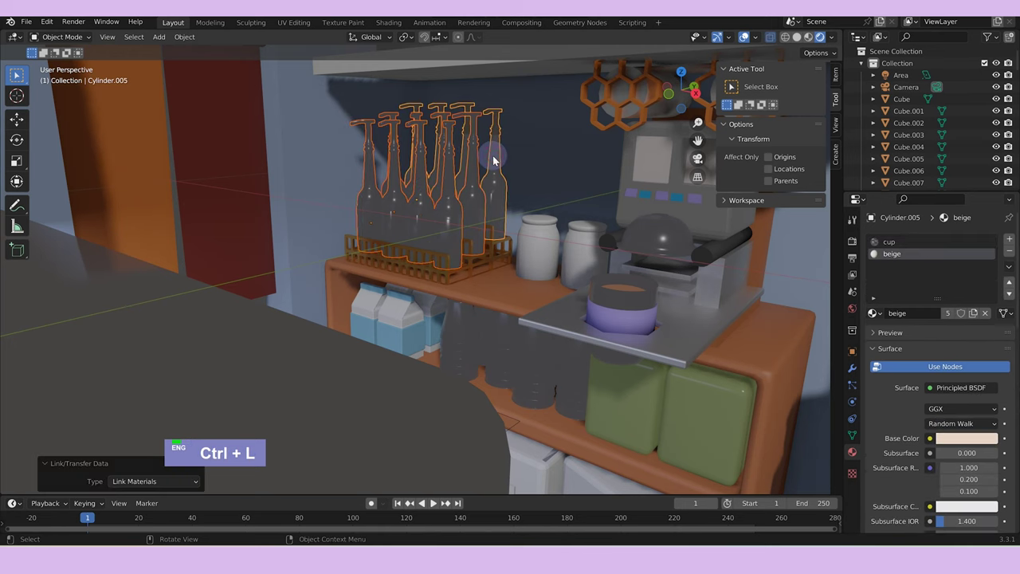
key(ctrl+l)
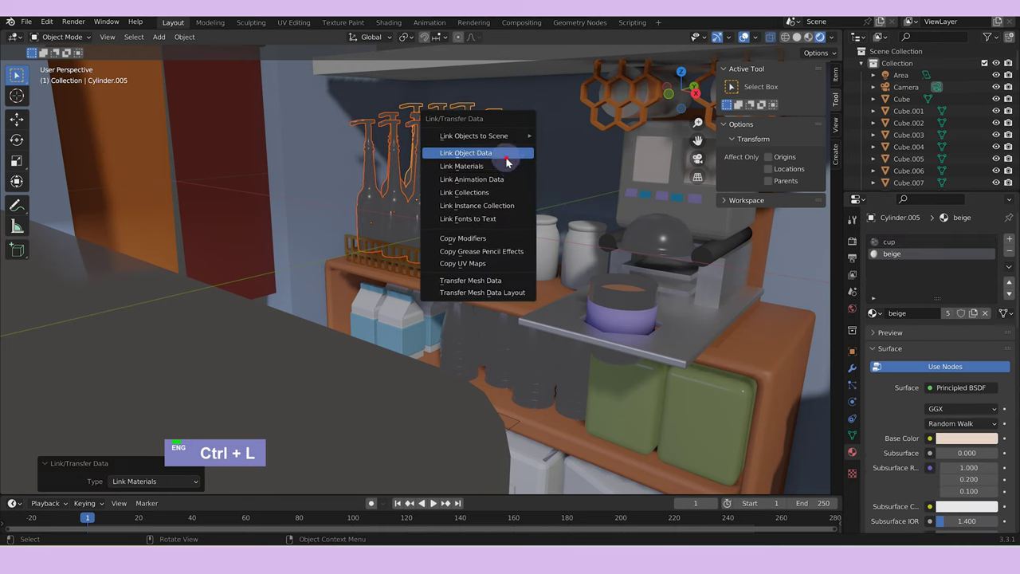
scroll(down, 3)
middle_click(572, 251)
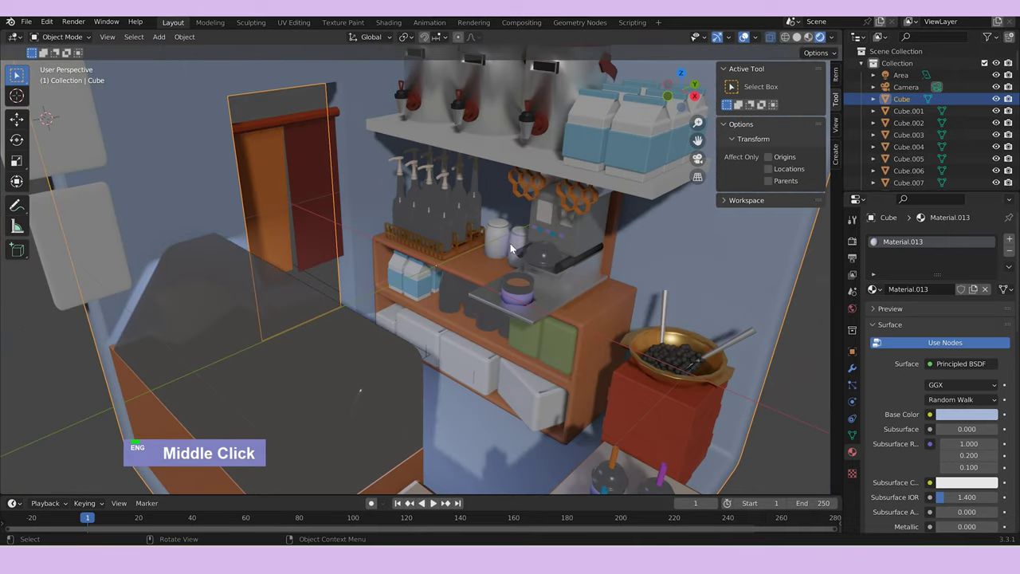
scroll(up, 3)
key(Tab)
scroll(up, 3)
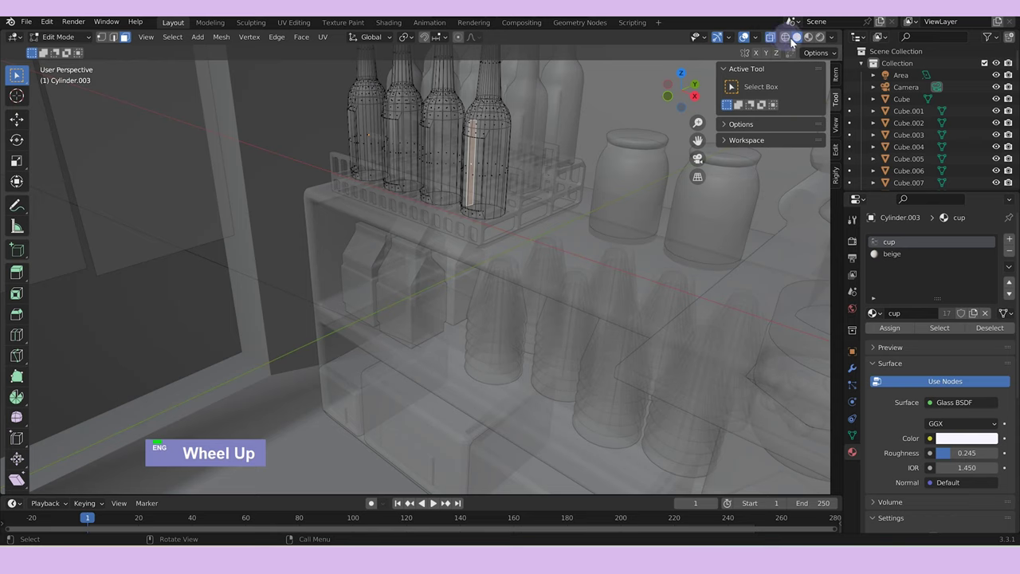
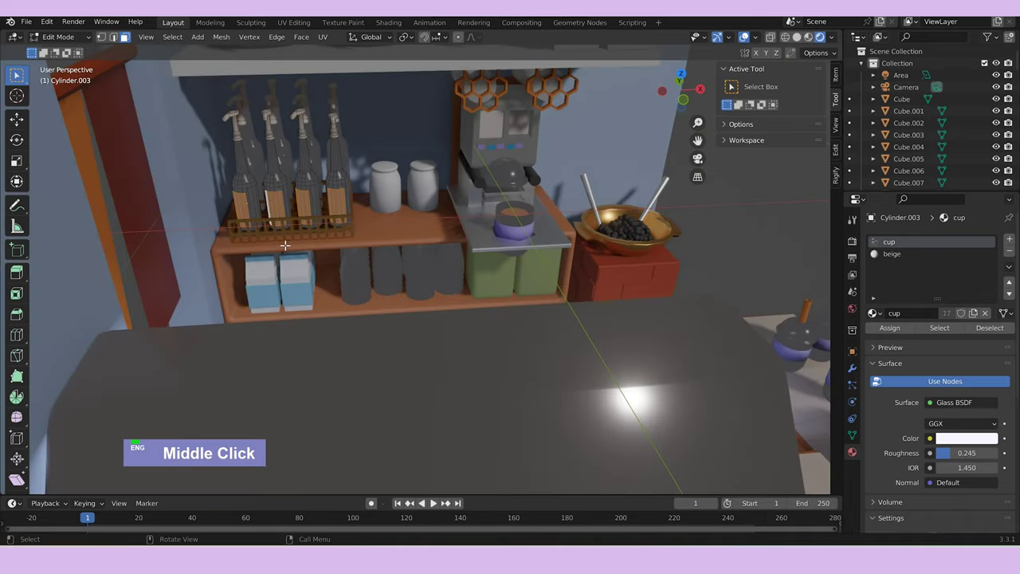
key(Tab)
Pull back to the whole shop room and select the glass cup on the counter.
middle_click(331, 161)
click(427, 131)
scroll(down, 3)
middle_click(644, 321)
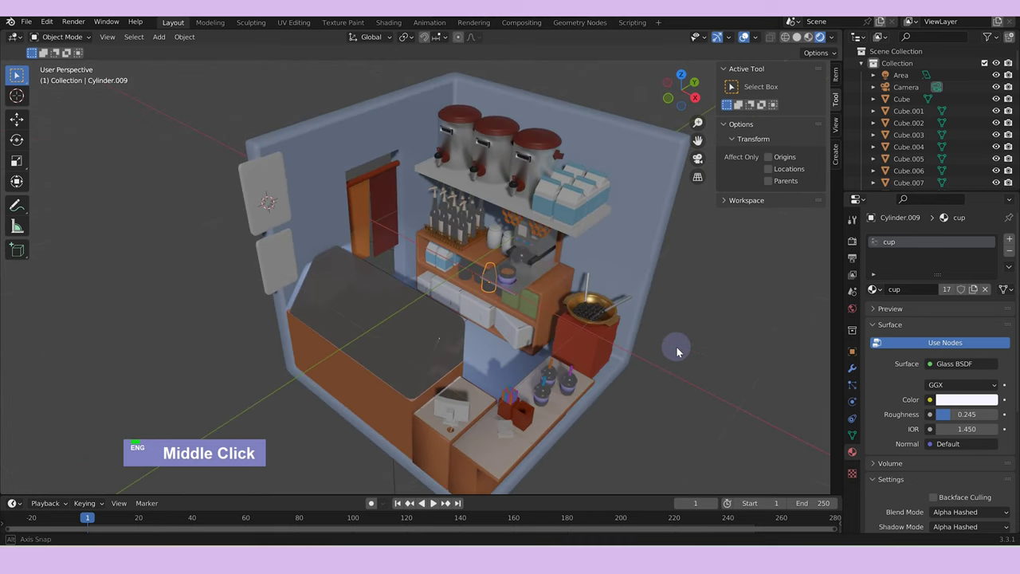
Switch the render engine to Cycles, give the small box an orange base colour, and render a test still through the camera.
key(z)
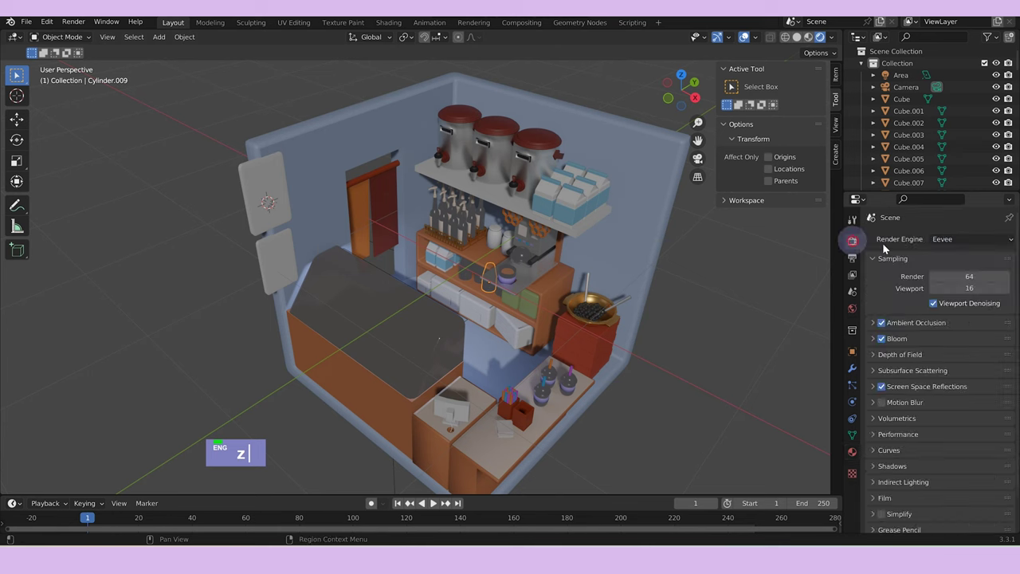
double_click(967, 244)
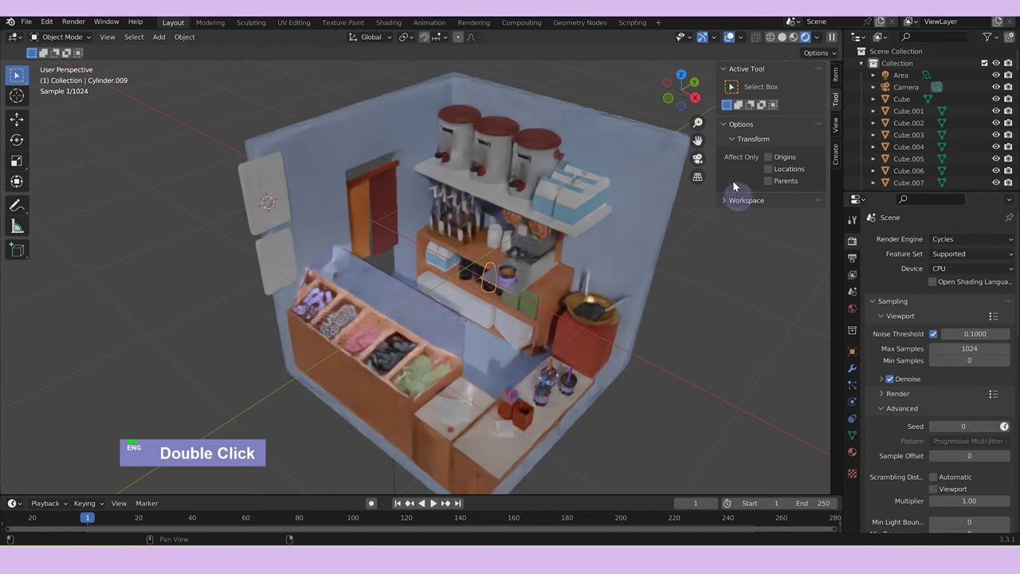
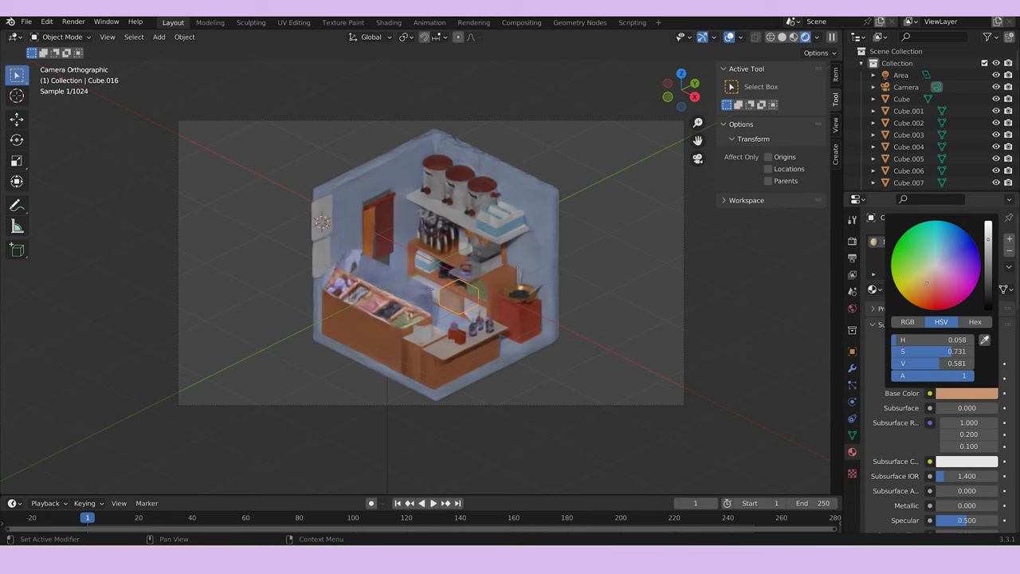
click(475, 310)
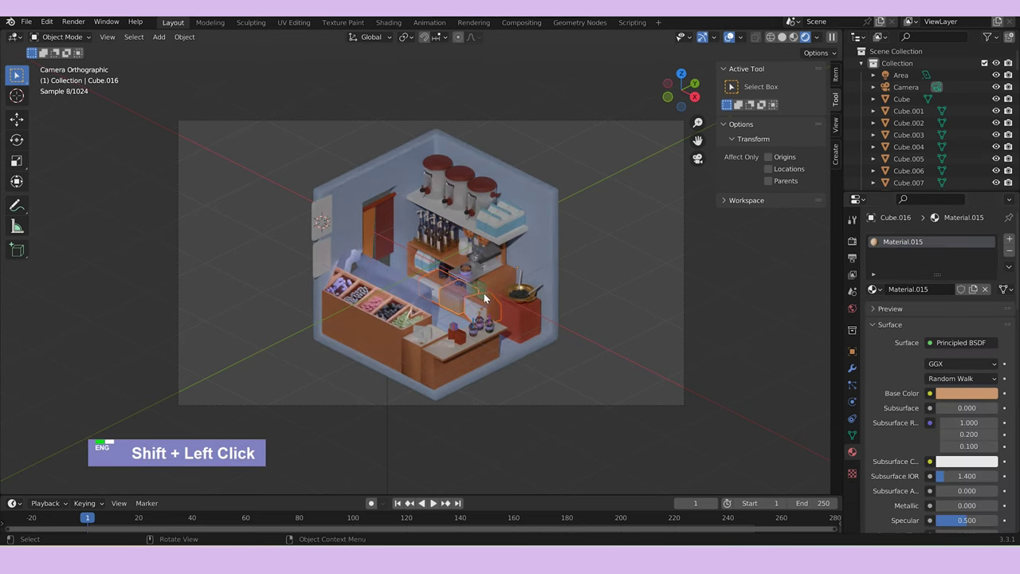
click(487, 297)
key(ctrl+l)
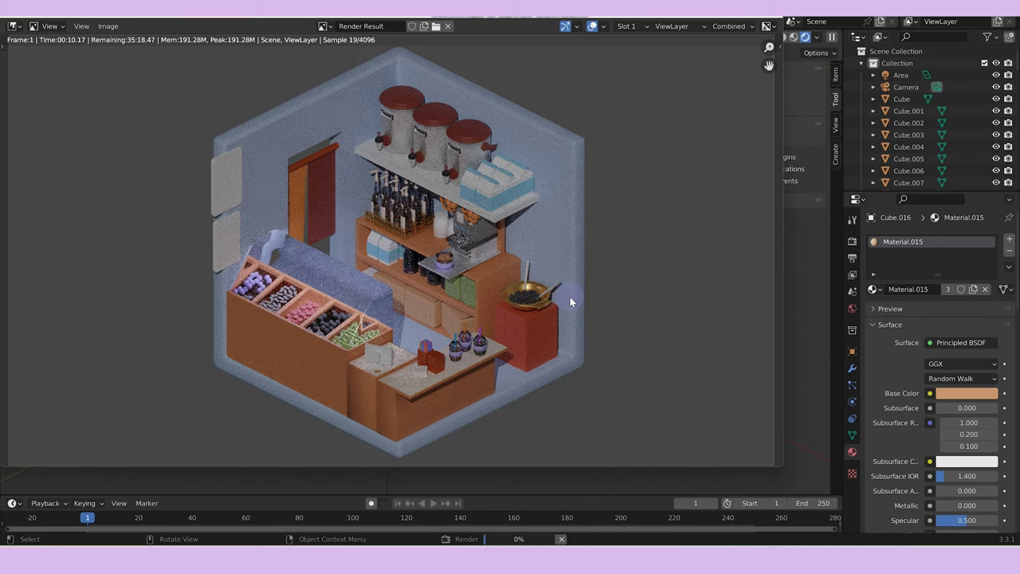
scroll(down, 3)
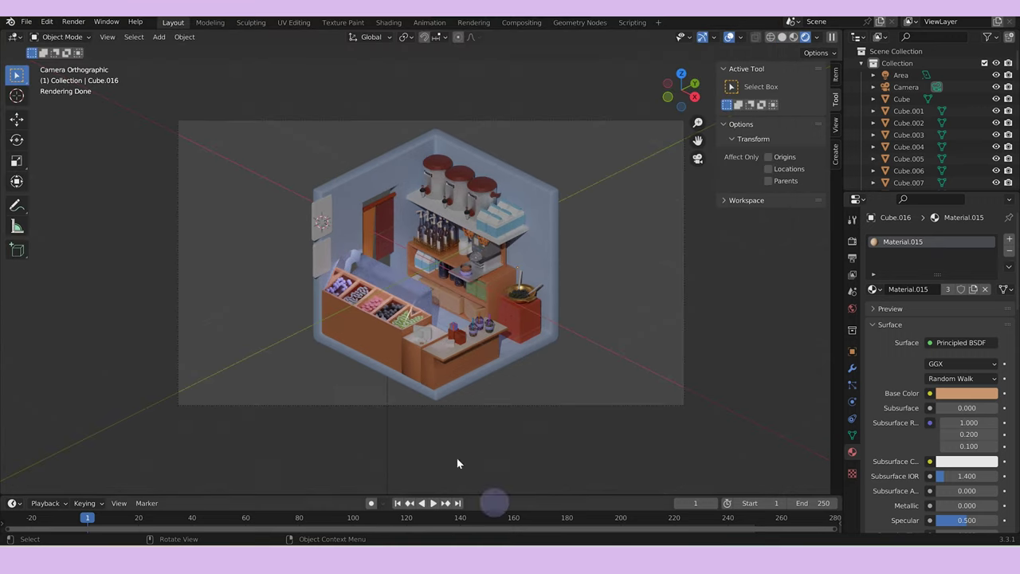
Isolate the milk carton Cube.024 and set its band Material.016's base colour to an Image Texture.
key(z)
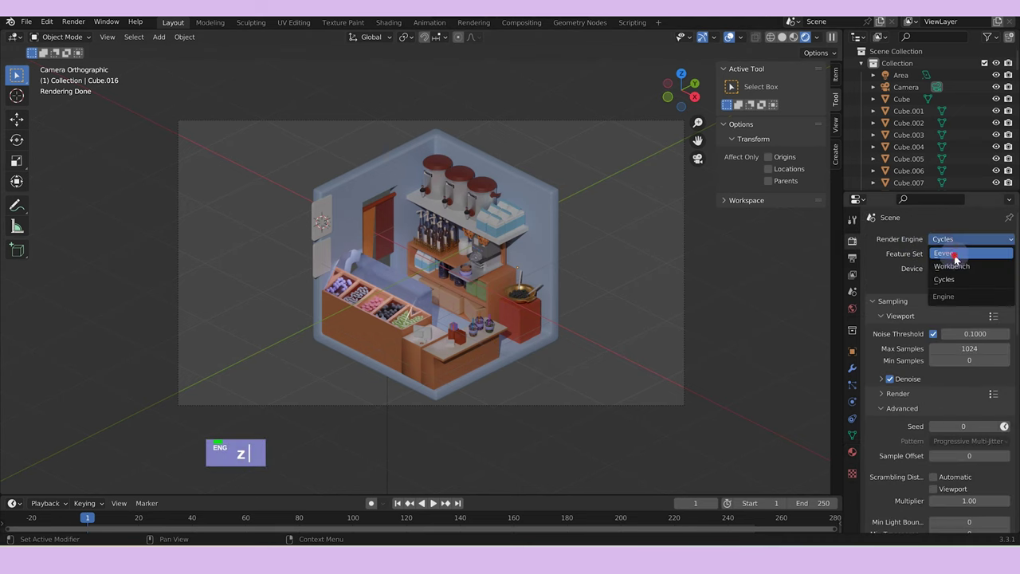
scroll(up, 3)
scroll(down, 3)
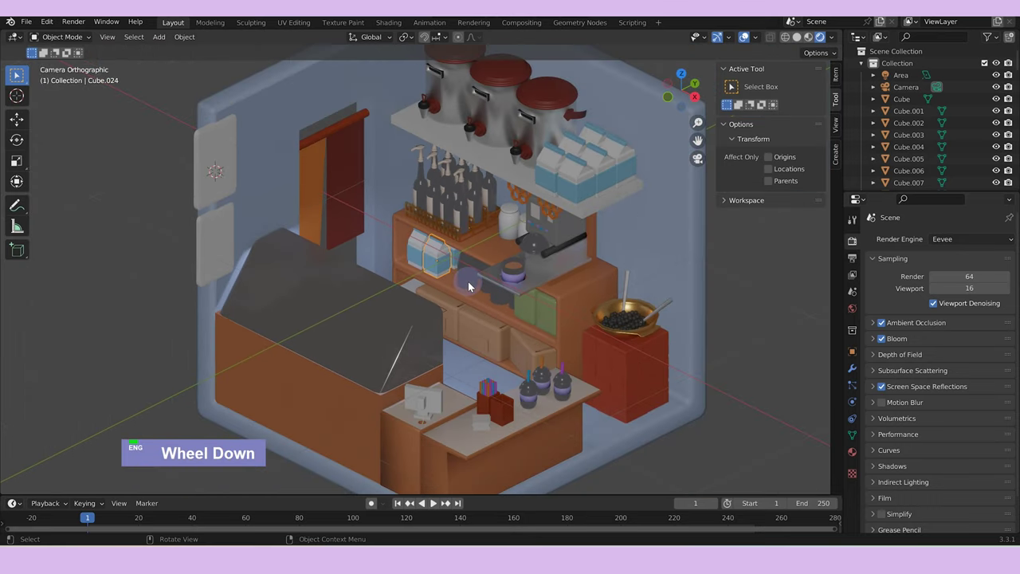
key(/)
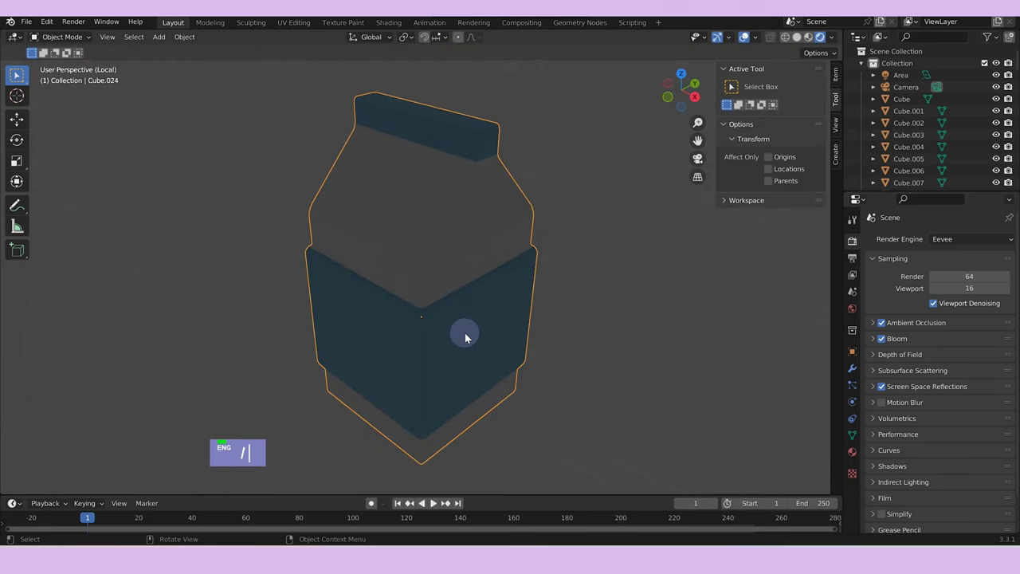
middle_click(472, 327)
key(z)
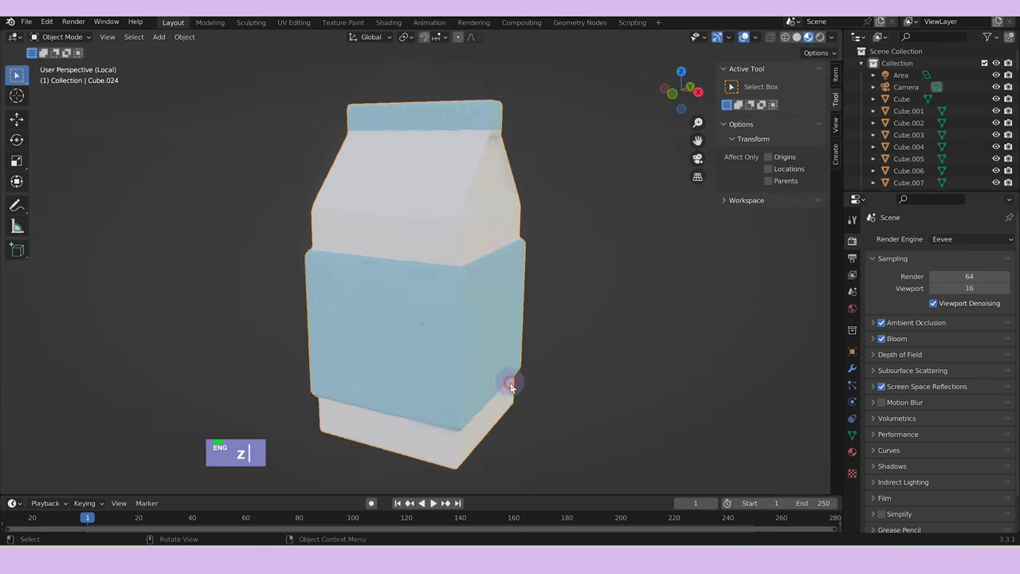
scroll(down, 3)
key(Tab)
key(z)
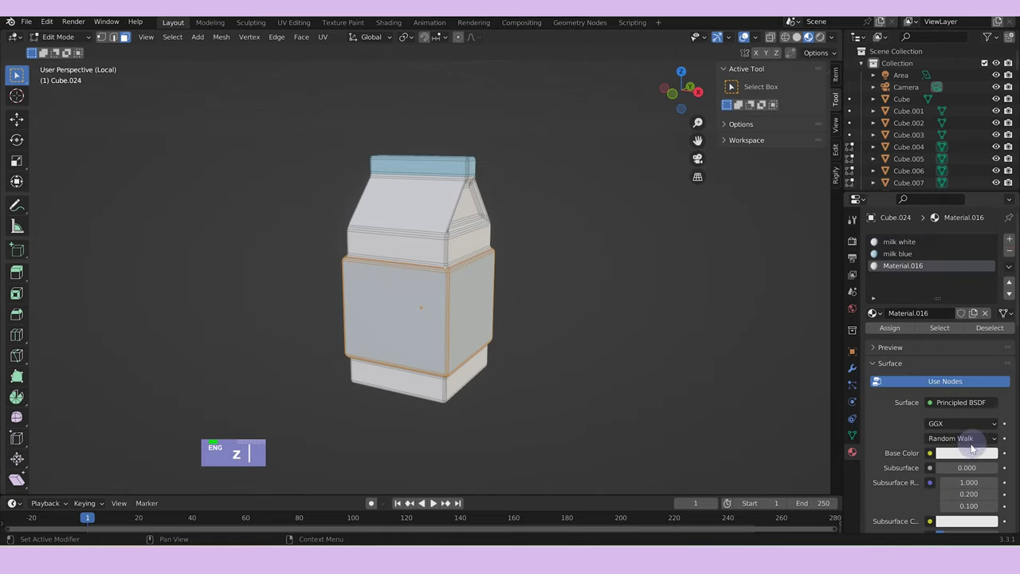
scroll(down, 3)
Load IMG_0816.JPG from the 'bubble' art folder in Downloads as Material.016's colour texture, with a UV Editor alongside.
key(z)
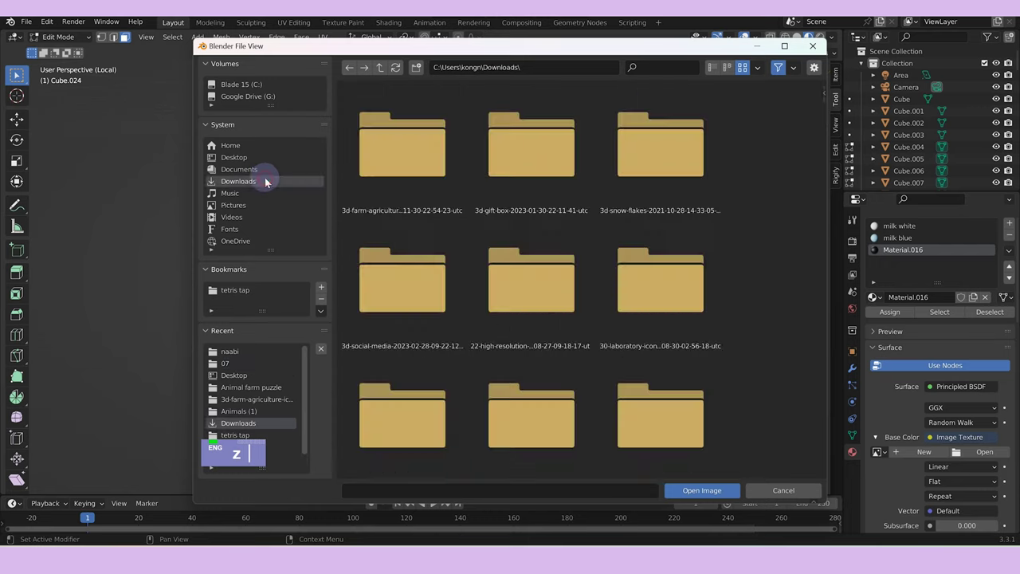
scroll(up, 3)
key(z)
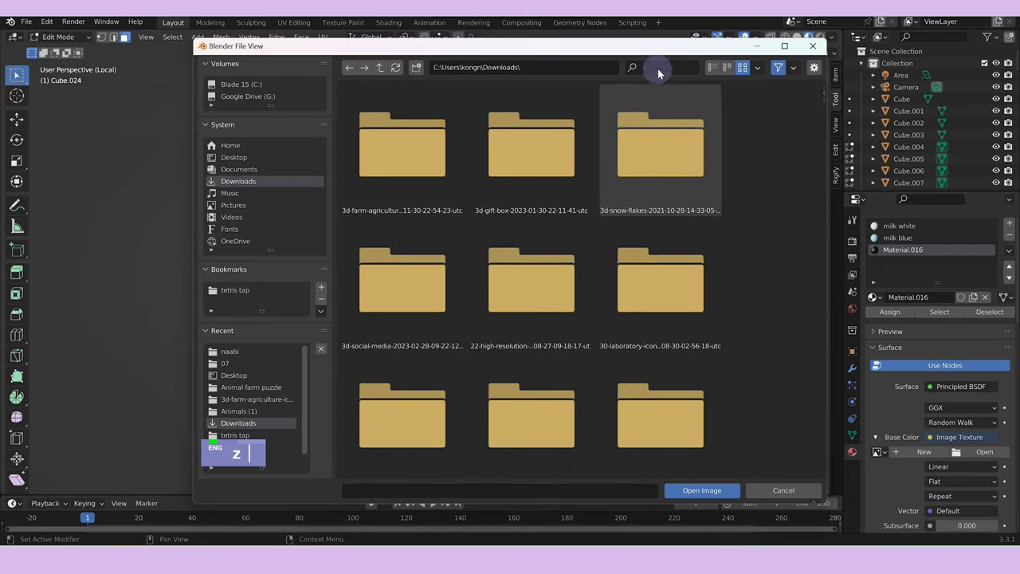
text(bubble)
double_click(538, 165)
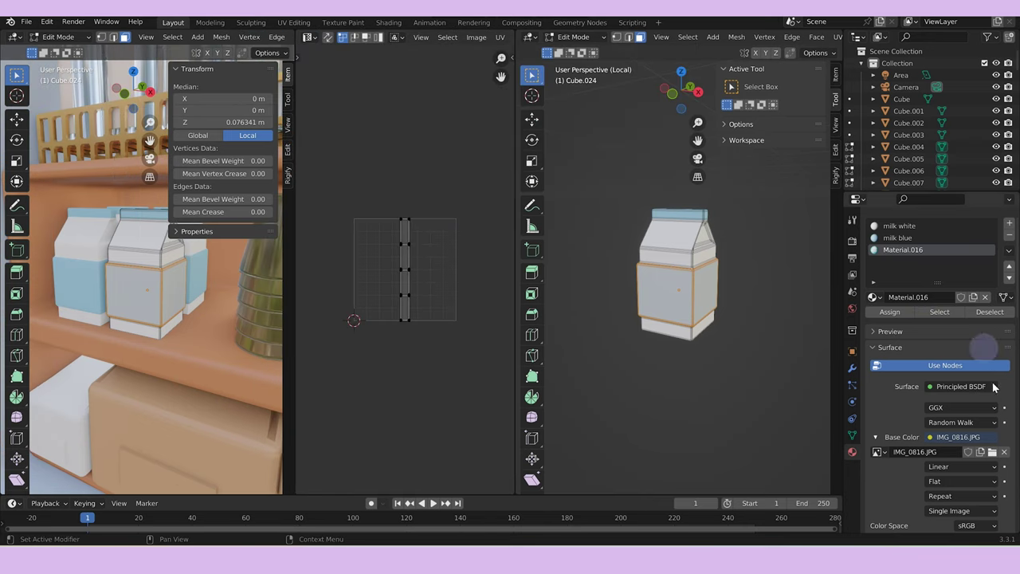
Select the Material.016 band faces in Edit Mode and unwrap them over the MILK drawing, undoing stray adjustments.
key(Tab)
key(Tab)
scroll(up, 3)
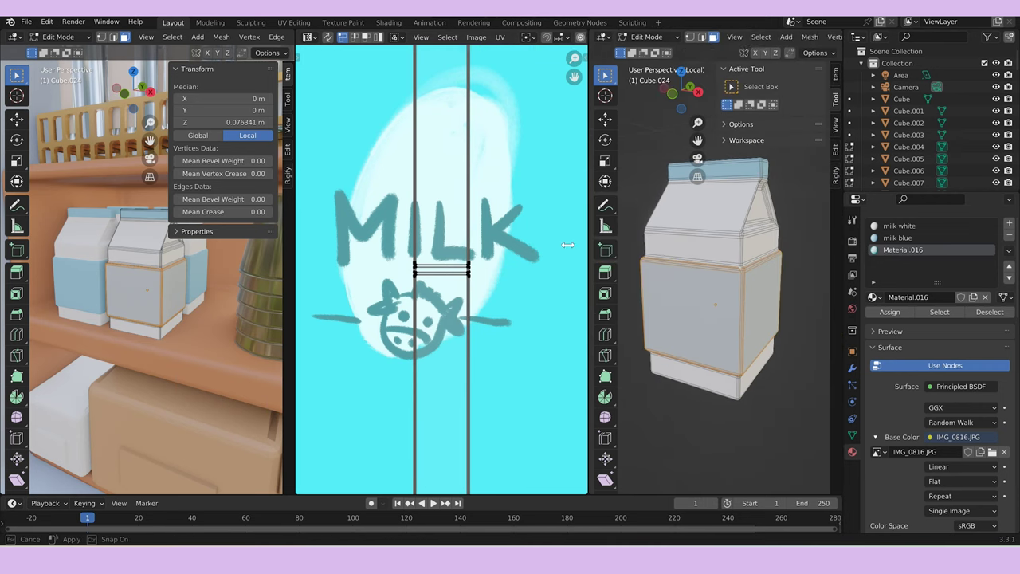
scroll(down, 3)
text(a)
scroll(down, 3)
text(aa)
scroll(down, 3)
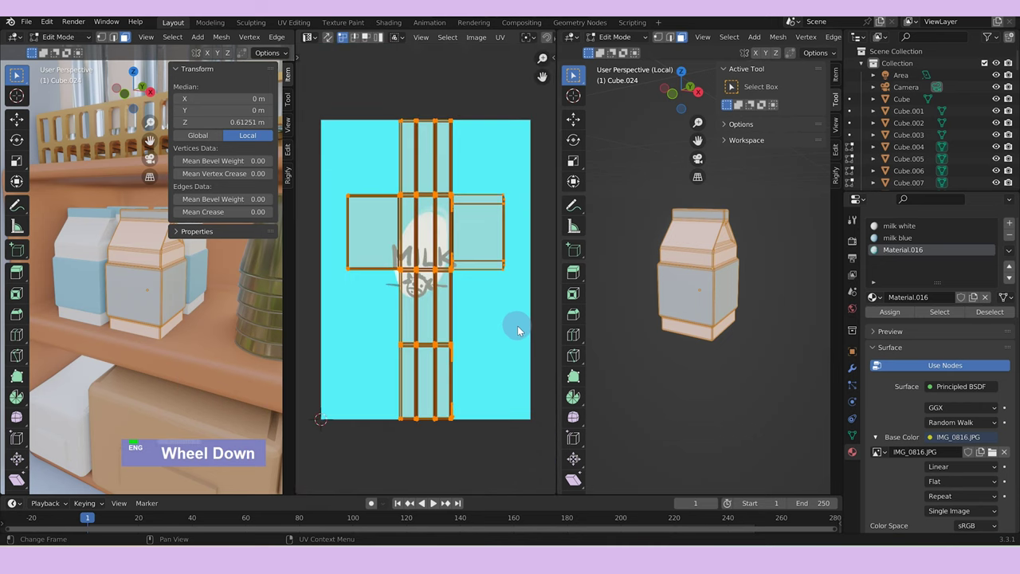
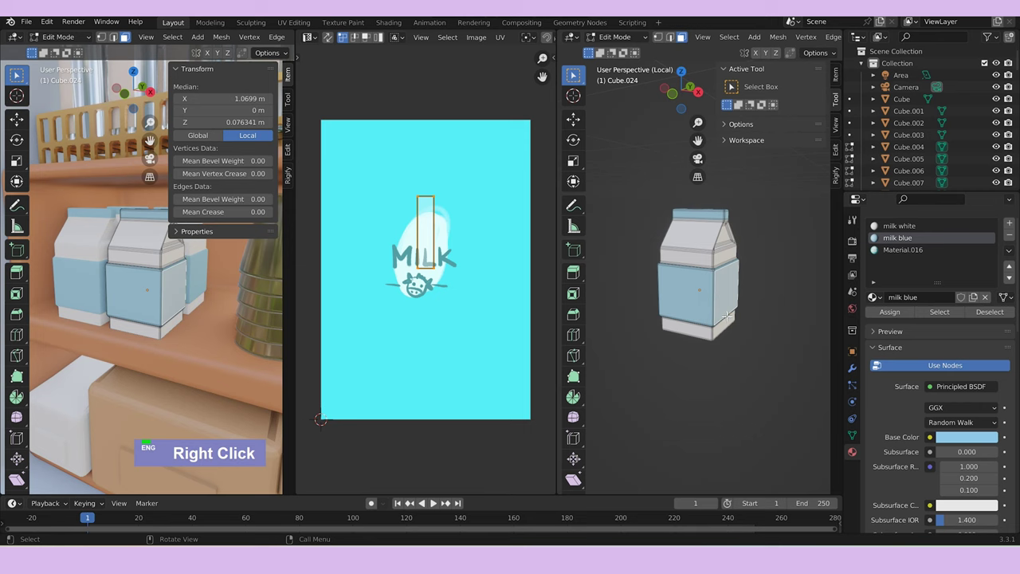
key(ctrl+z)
key(ctrl+z)
key(ctrl+z)
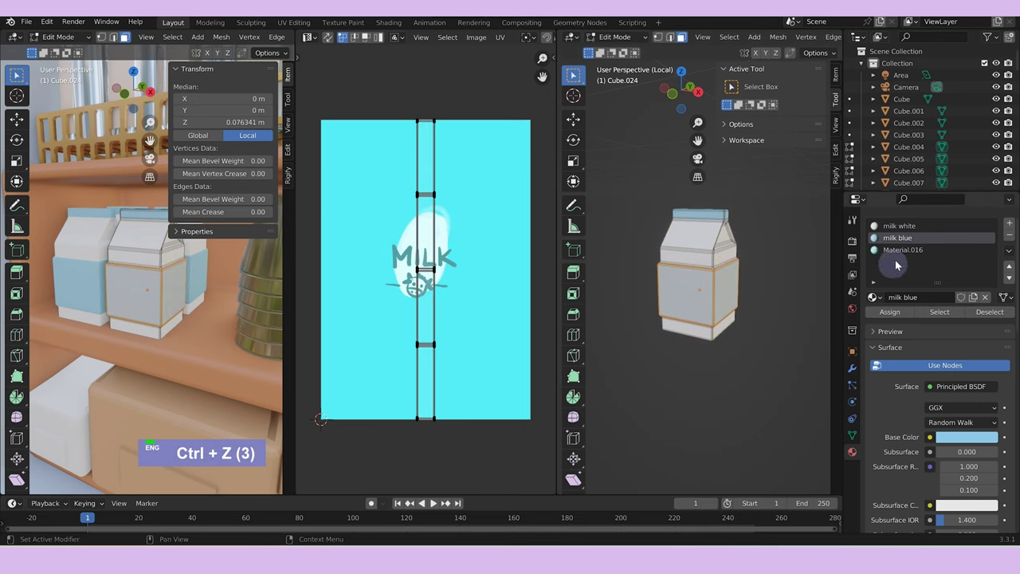
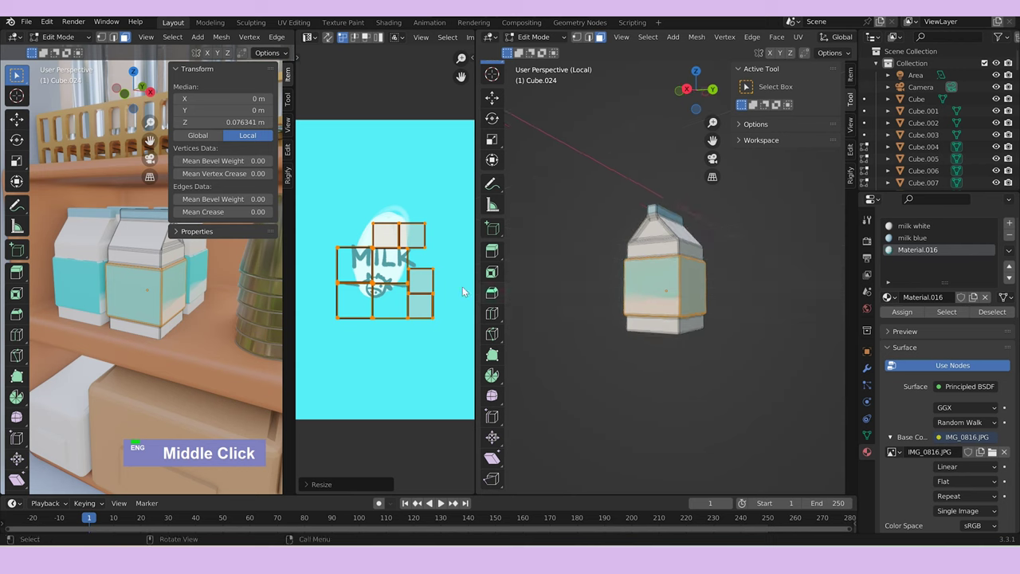
Scale and move the re-projected band UVs (S, G, S Y, S X) so the MILK lettering fits the carton front.
text(s)
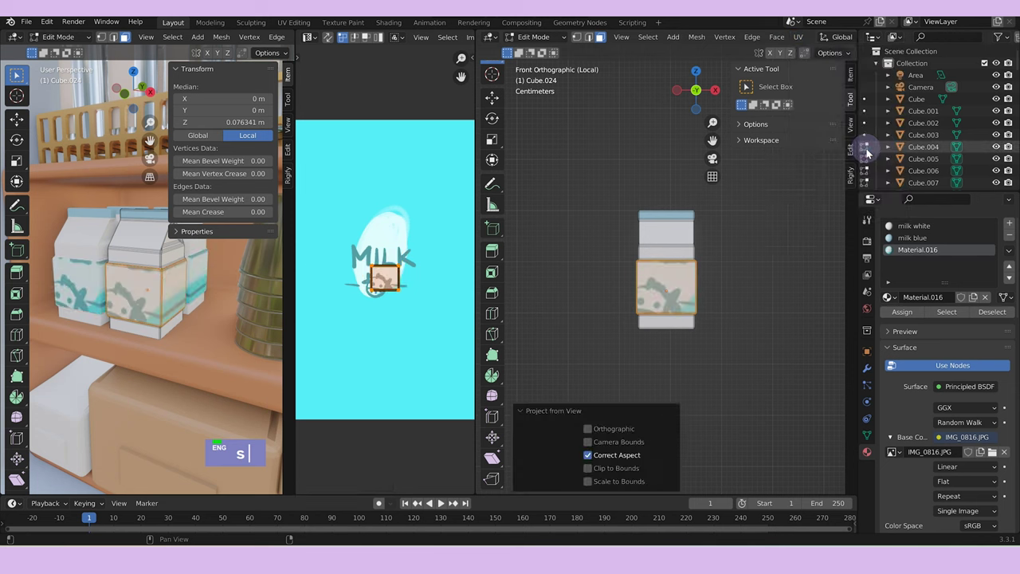
text(s)
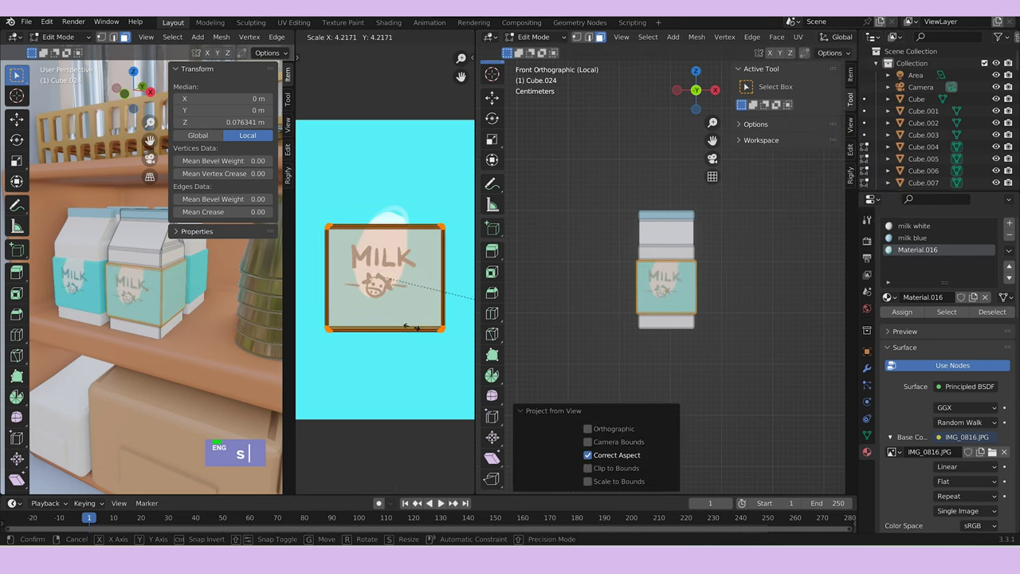
text(g)
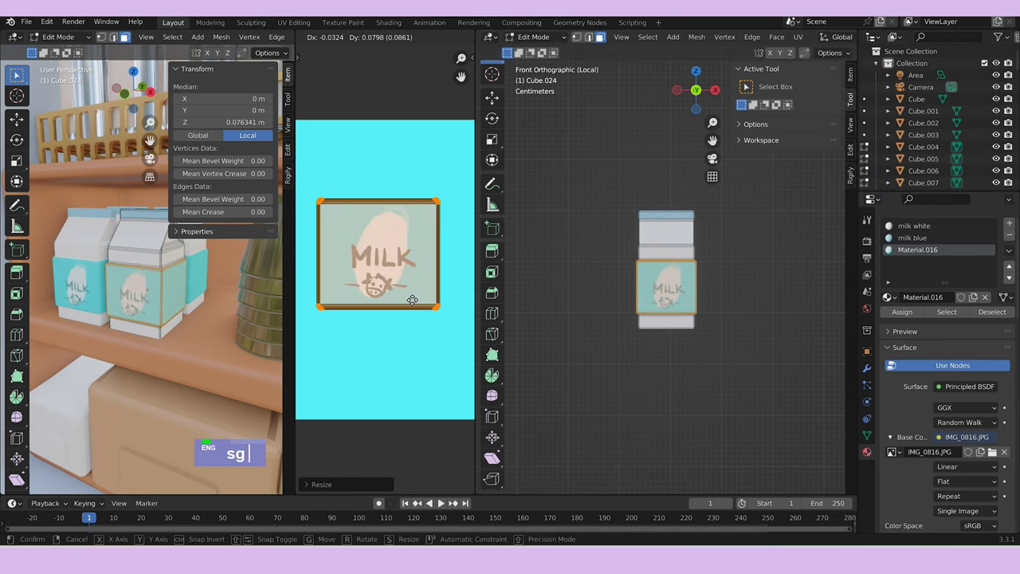
text(sy)
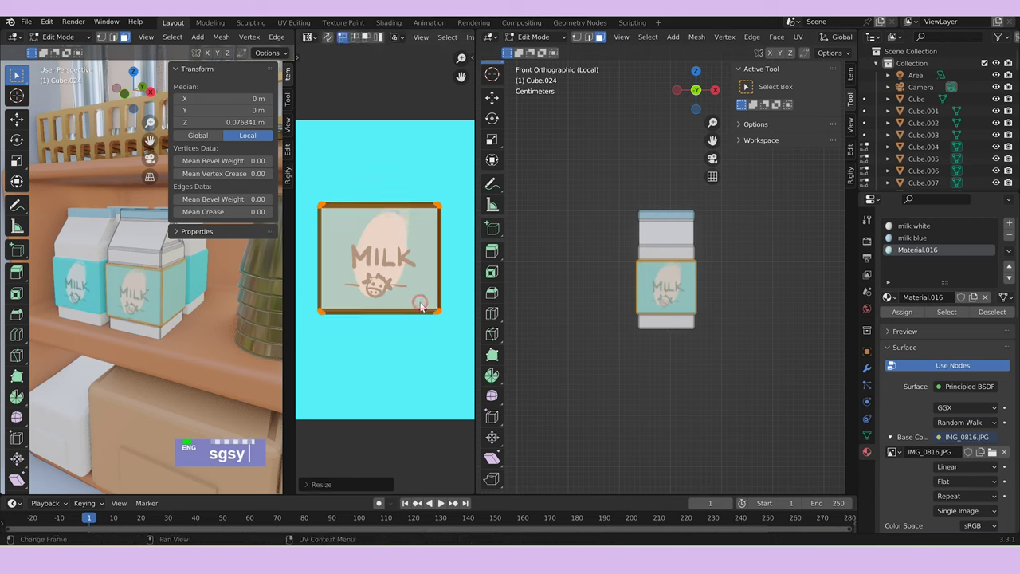
text(sx)
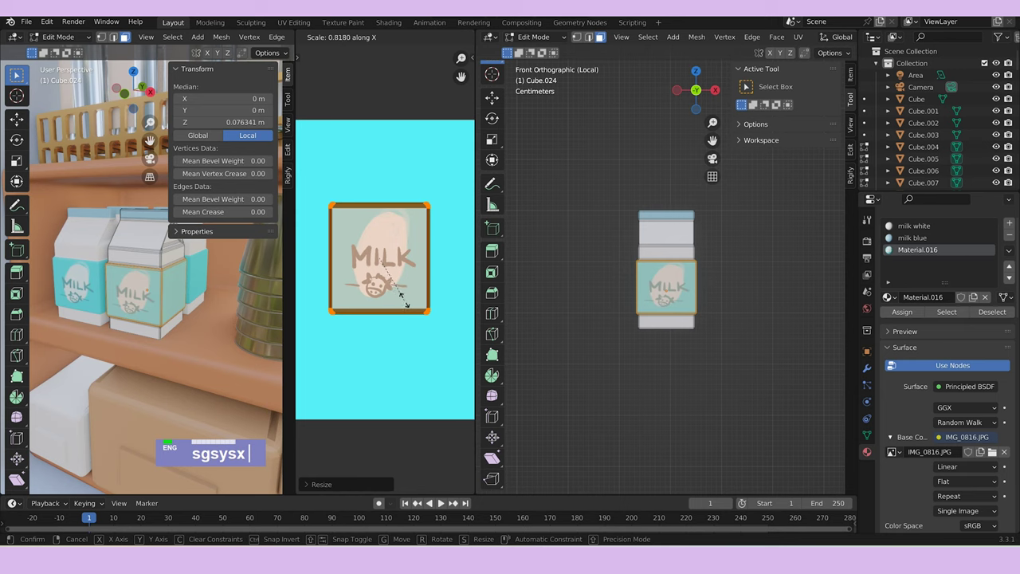
text(s)
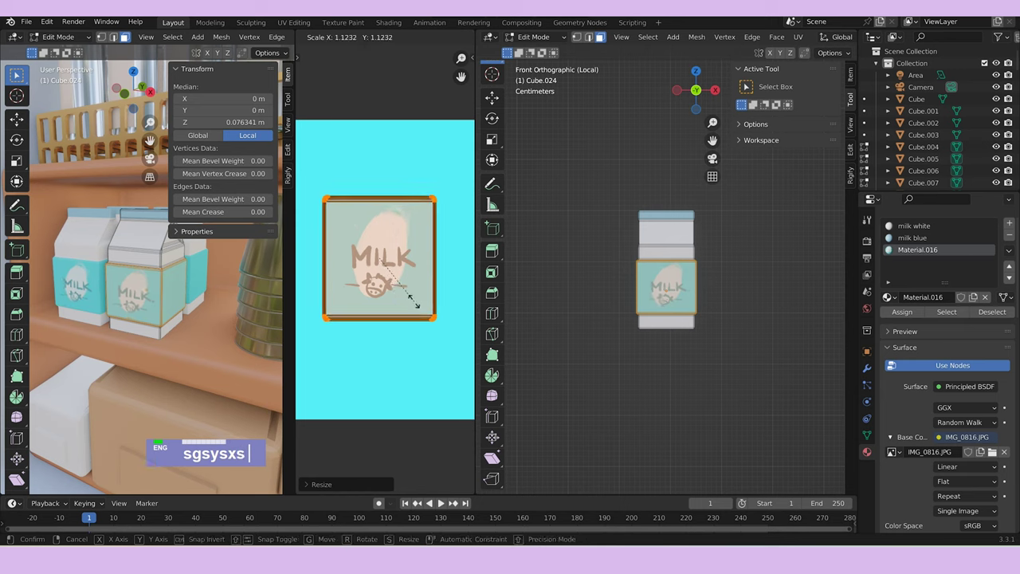
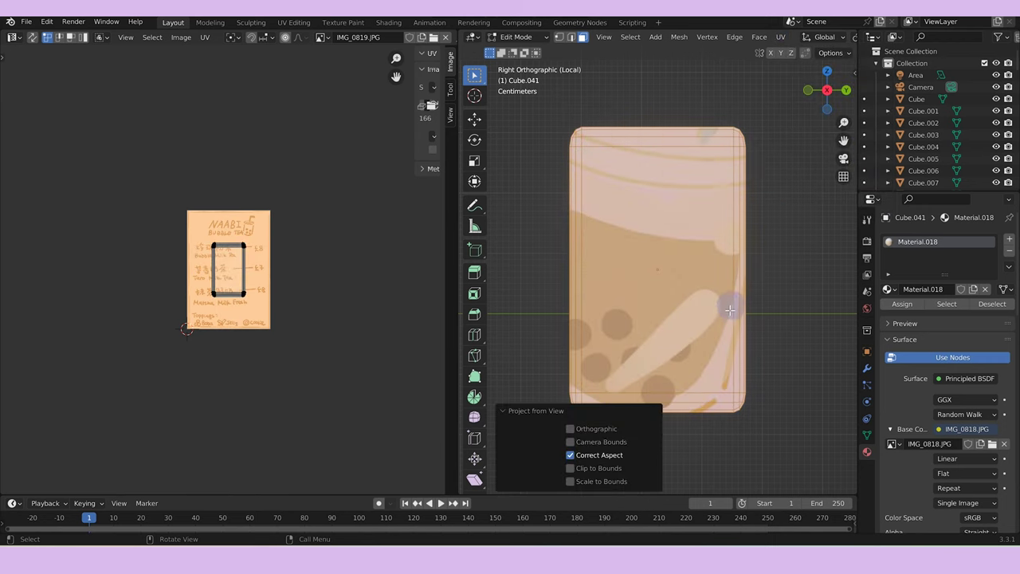
Scale the poster UVs along Y and move them so the 50% Off drawing from IMG_0818.JPG fits Cube.041's face.
text(as)
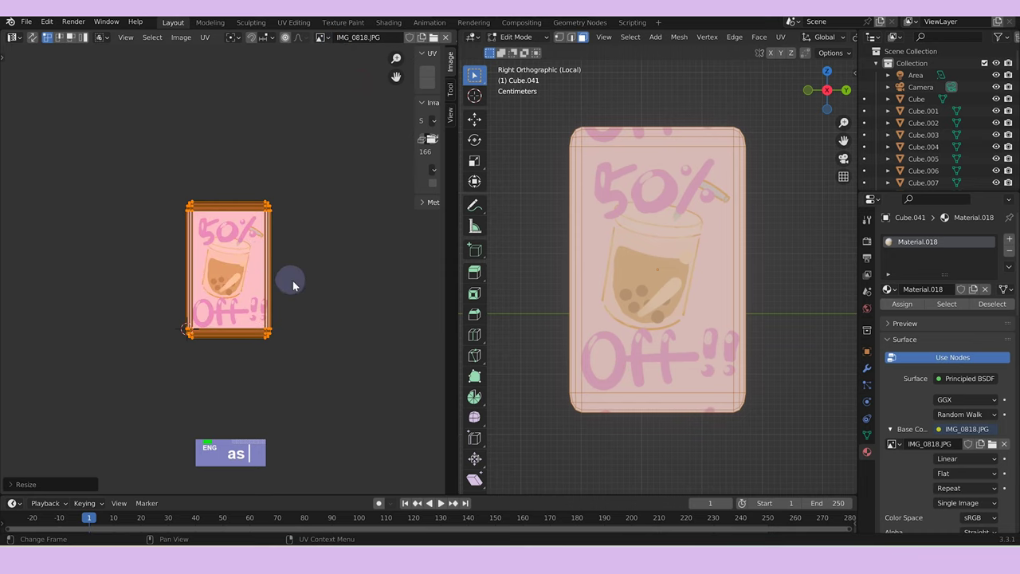
text(sy)
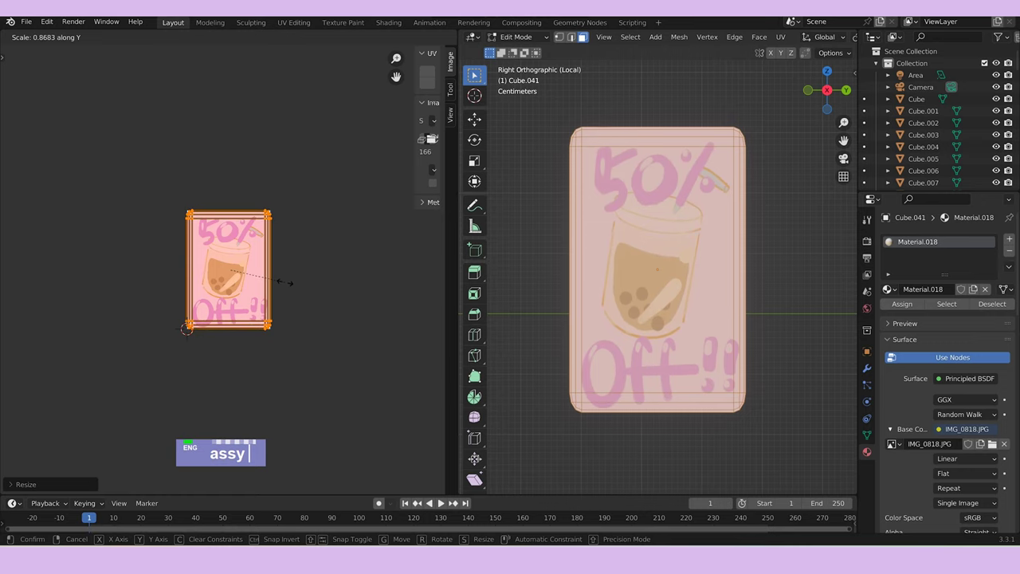
text(gy)
scroll(down, 3)
Isolate the bubble tea cup Roundcube.002 in Edit Mode and set its sleeve Material.003's base colour to an Image Texture.
text(assygy)
scroll(down, 3)
text(assygy/)
key(Tab)
text(assy)
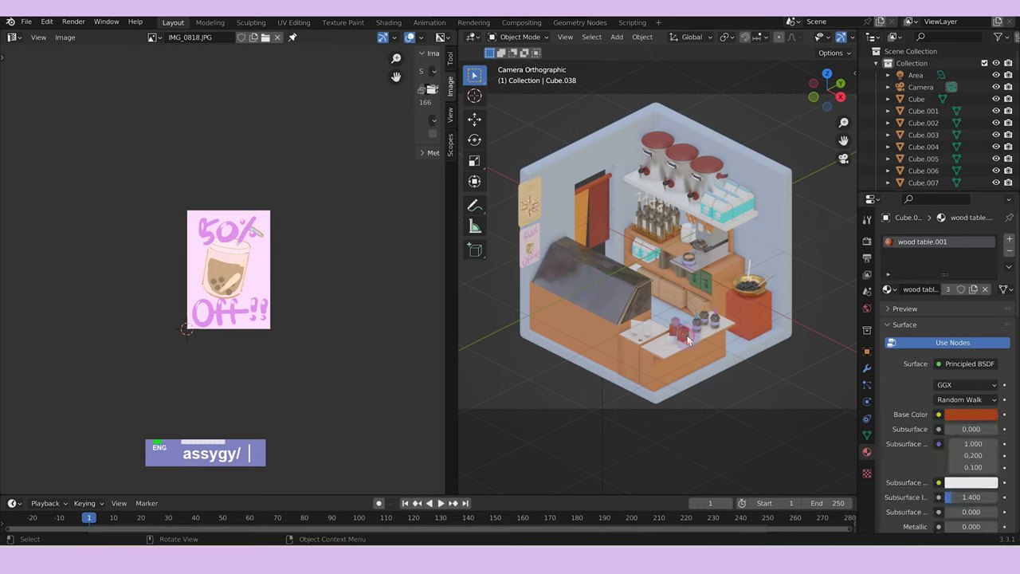
key(Tab)
text(assygy/   /)
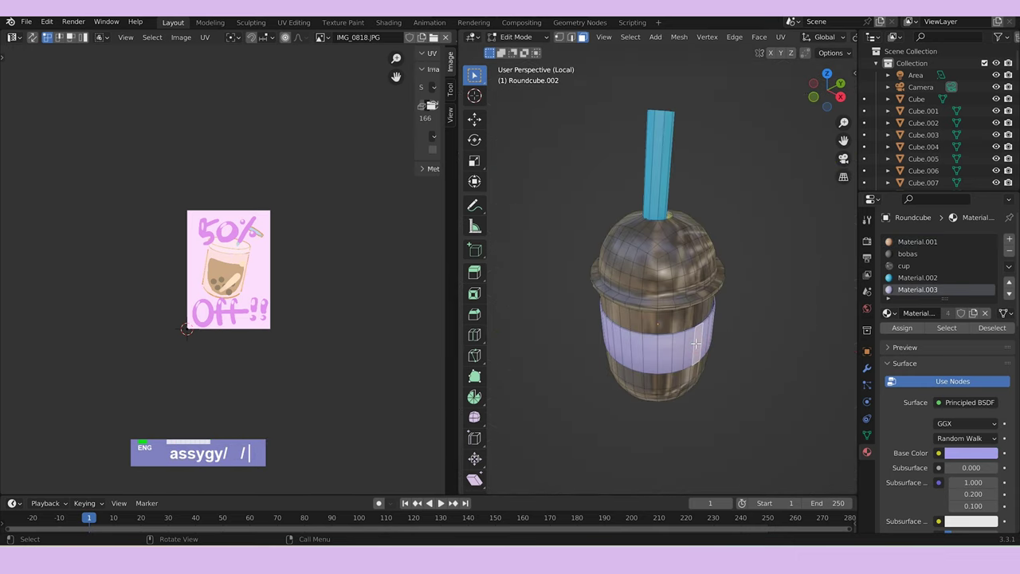
text(a)
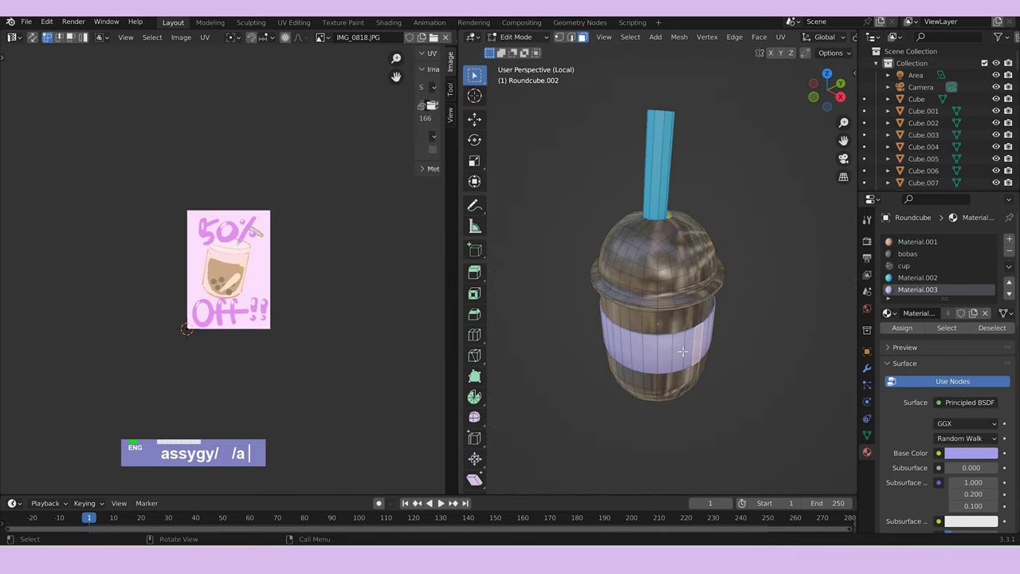
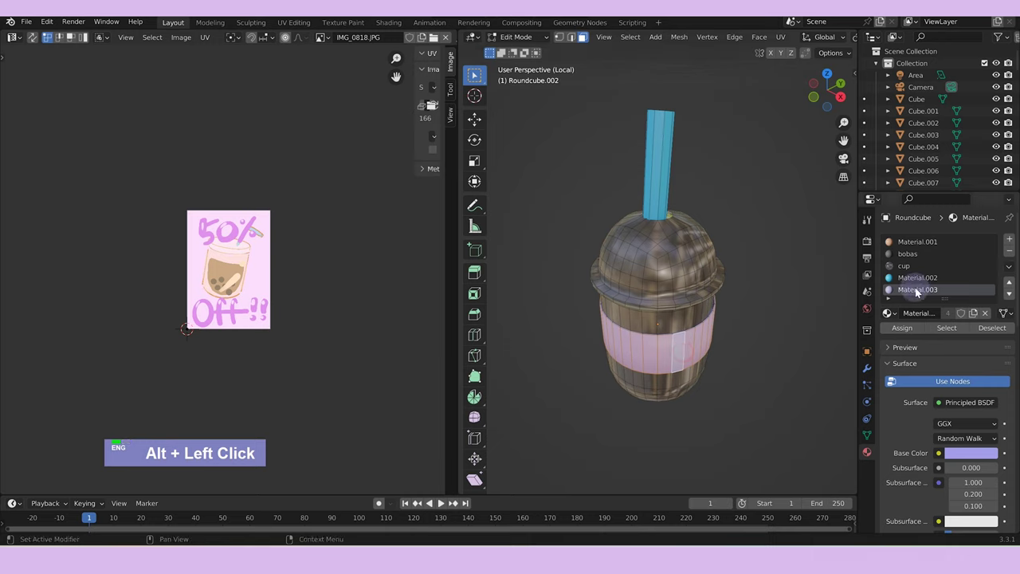
Load the flower logo IMG_0815.JPG from the 'bubble' art folder as the sleeve's texture.
scroll(down, 3)
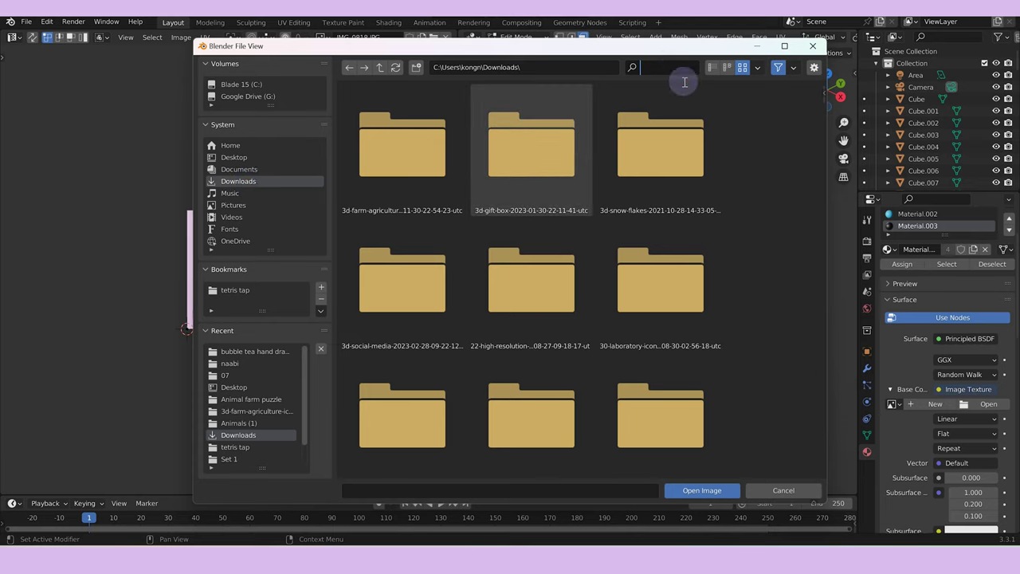
text(bubble)
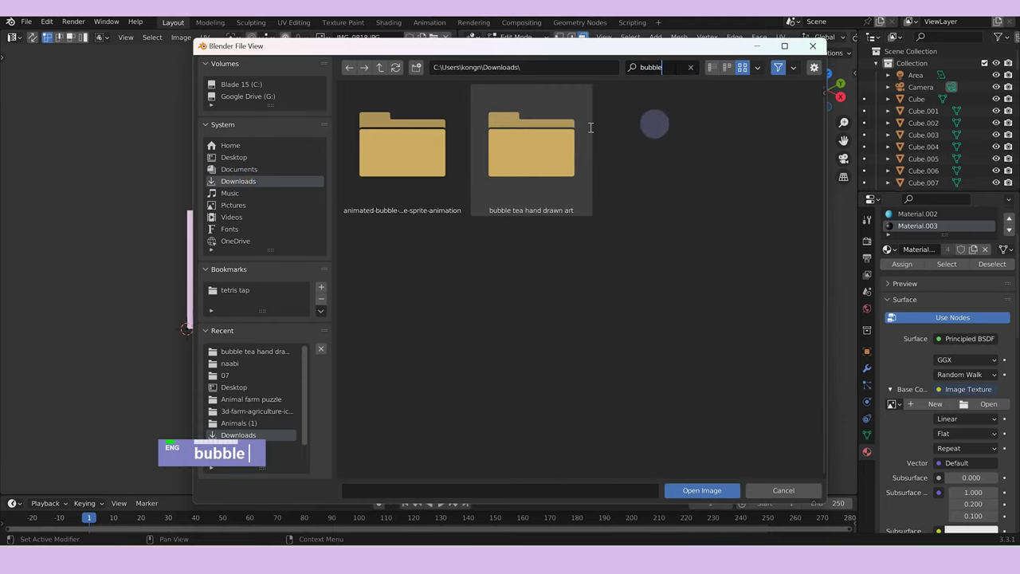
double_click(537, 147)
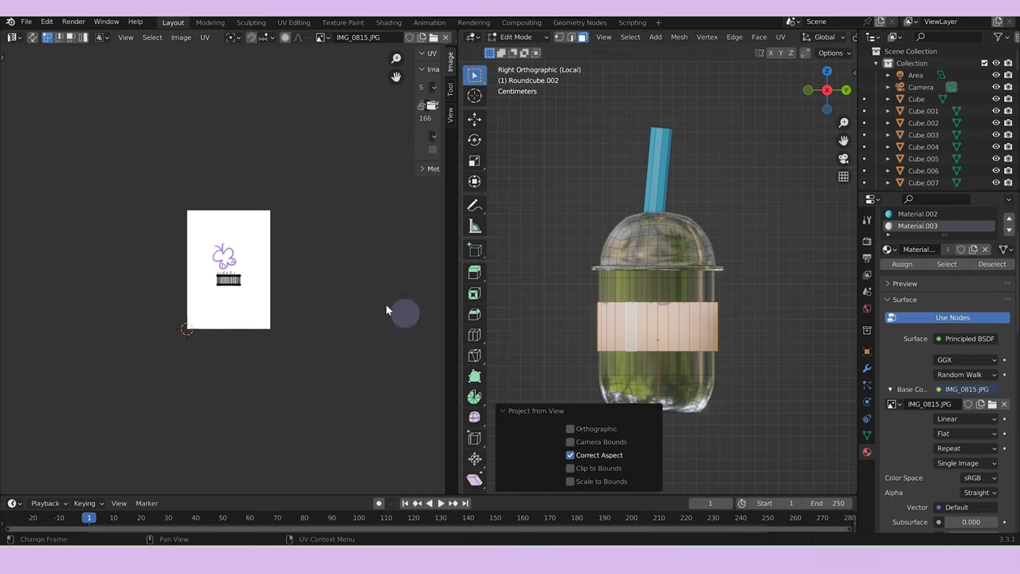
Project the sleeve UVs from view, then move and squeeze them along X so the logo wraps the band, and finish editing.
scroll(up, 3)
text(ags)
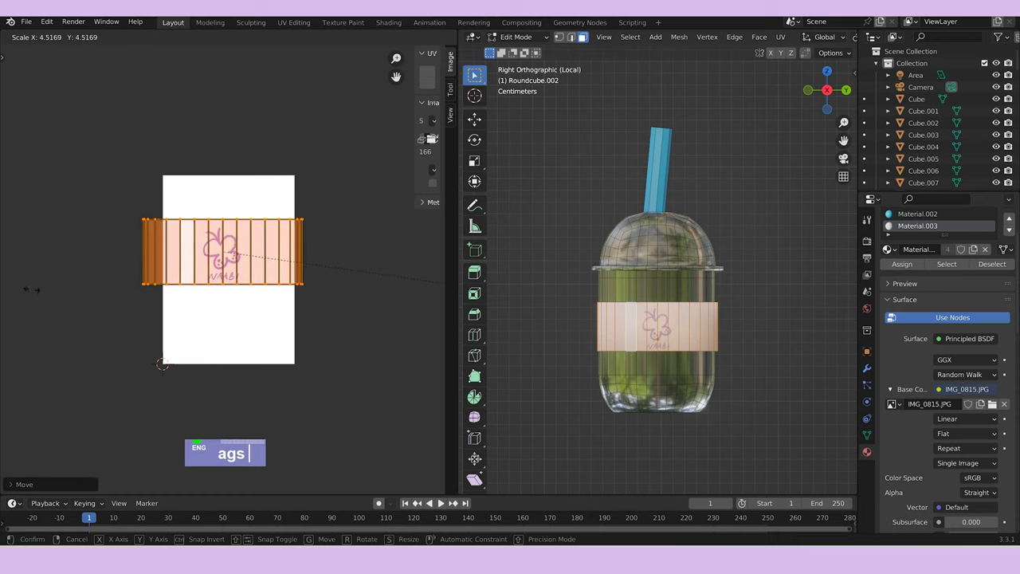
text(g)
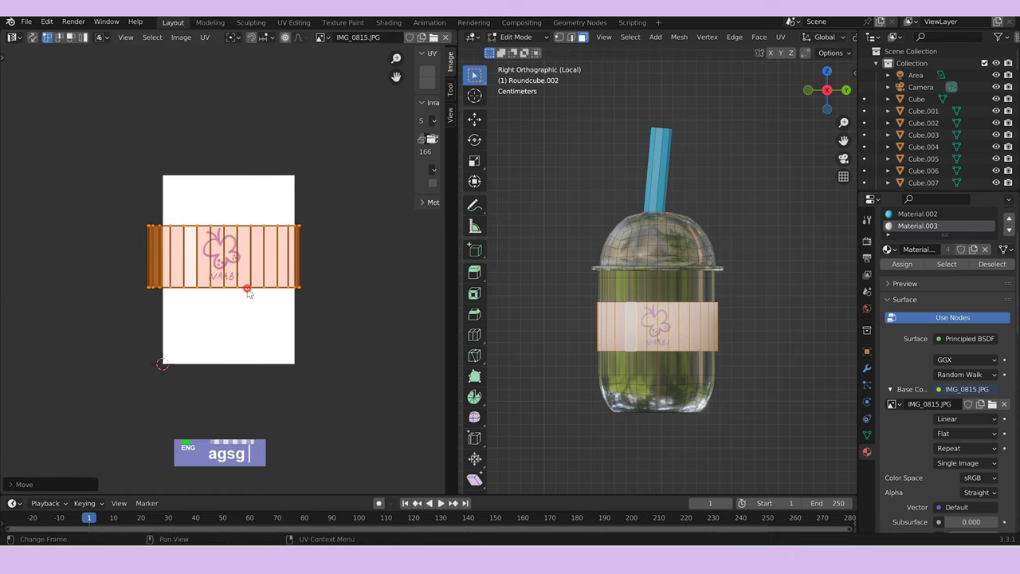
text(sx)
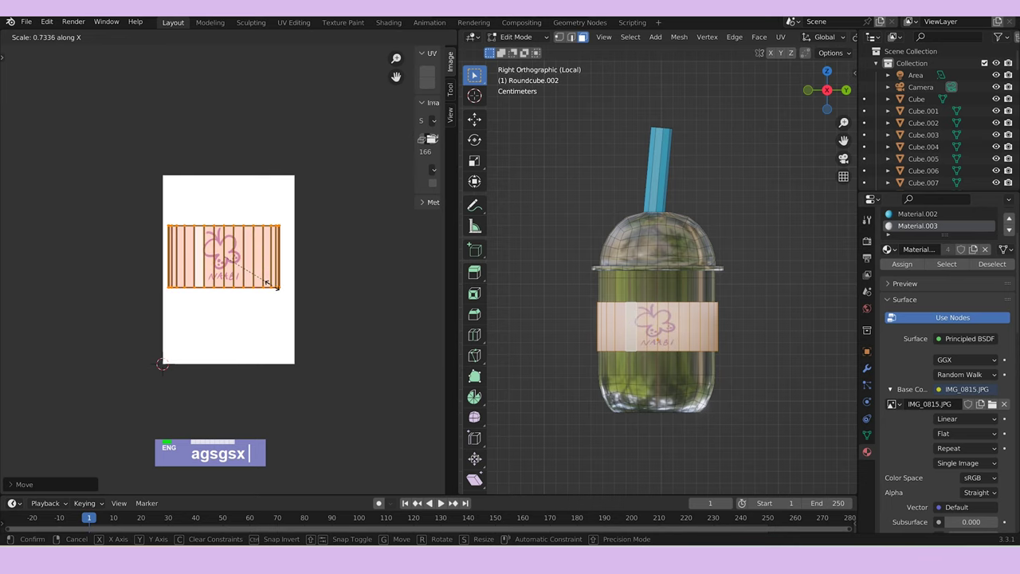
key(Tab)
scroll(down, 3)
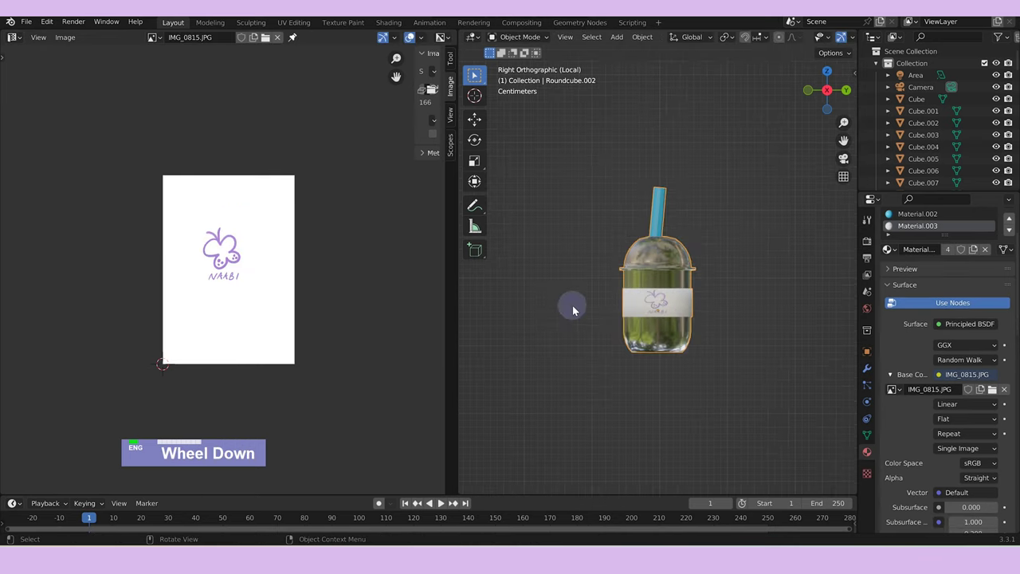
Finish nudging the cup label UVs and leave local view back to the room.
text(agsgsx /)
scroll(up, 3)
text(agsgsx /)
key(Tab)
text(agsgsx /)
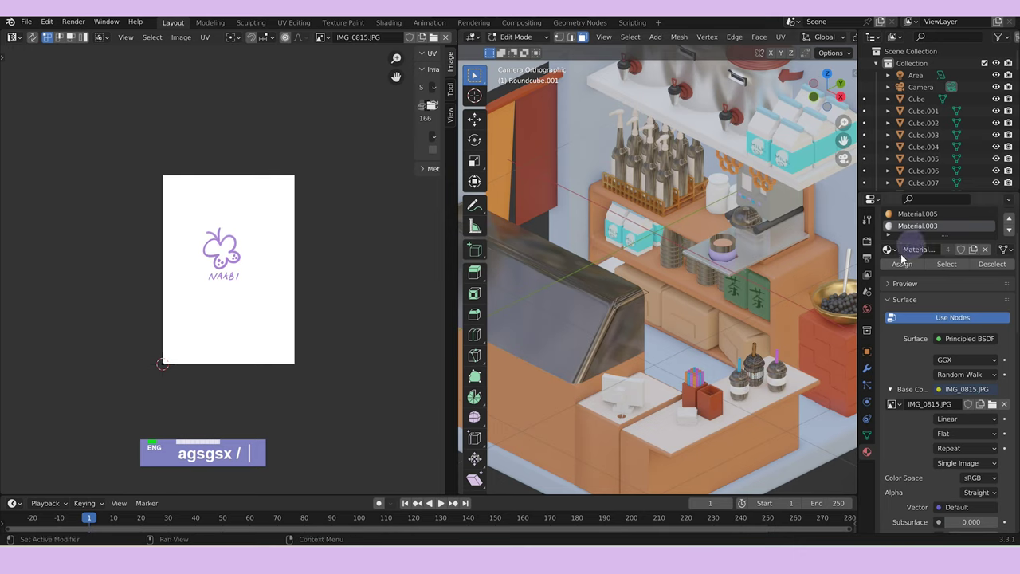
scroll(down, 3)
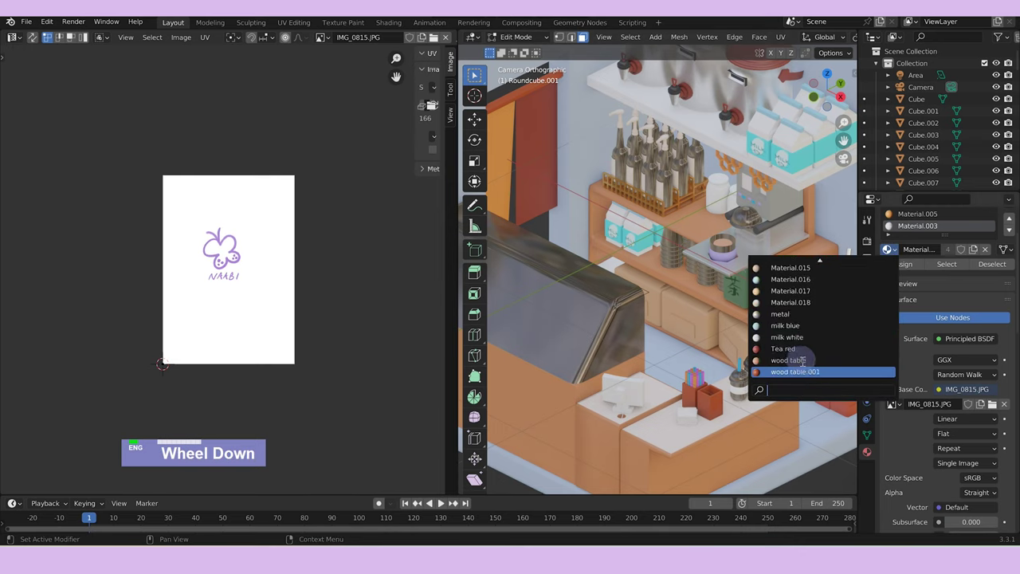
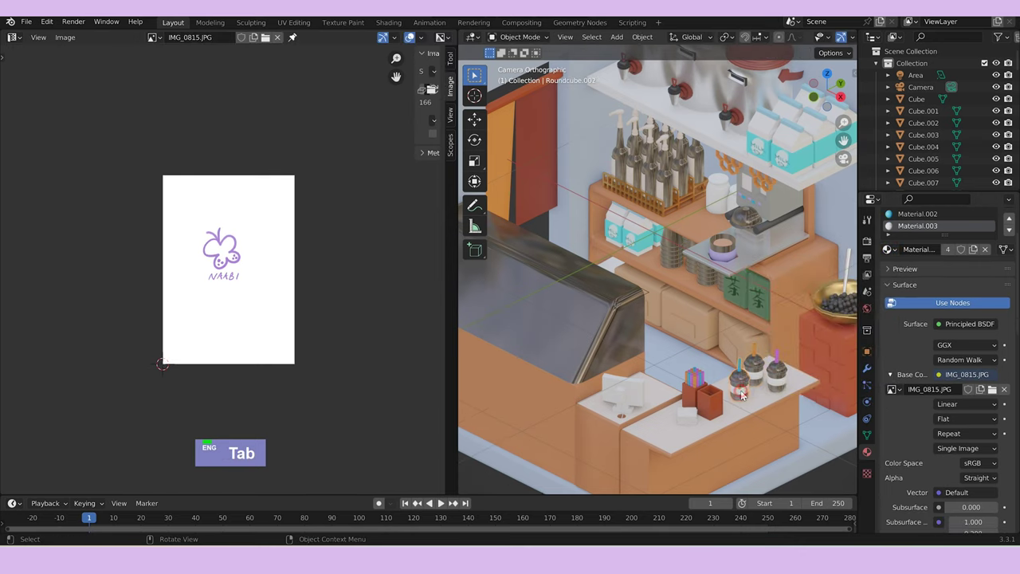
Enter 'naabi' in the properties name field, then select all of the second cup's mesh in Edit Mode.
double_click(938, 228)
text(naabi)
key(Return)
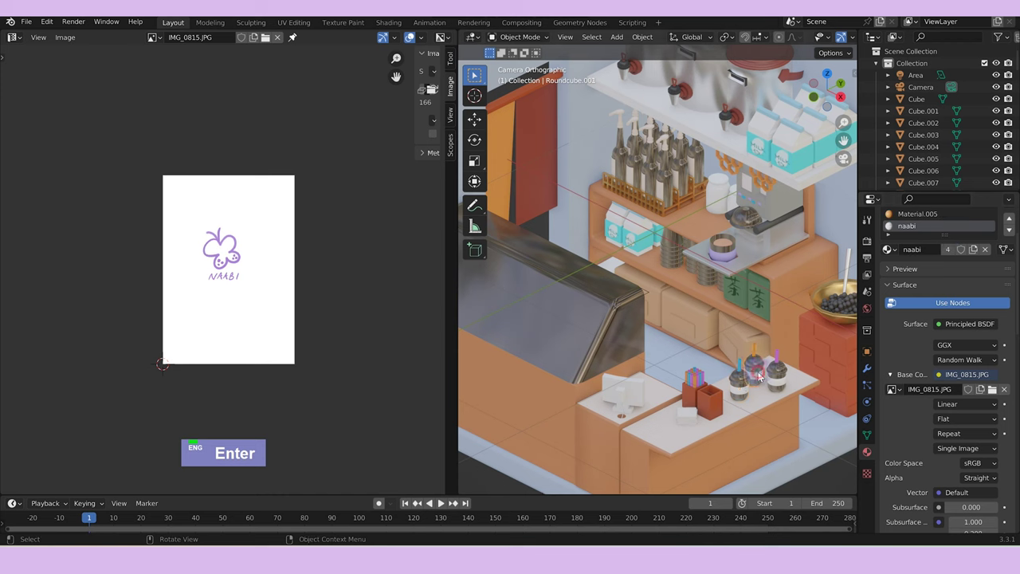
key(Tab)
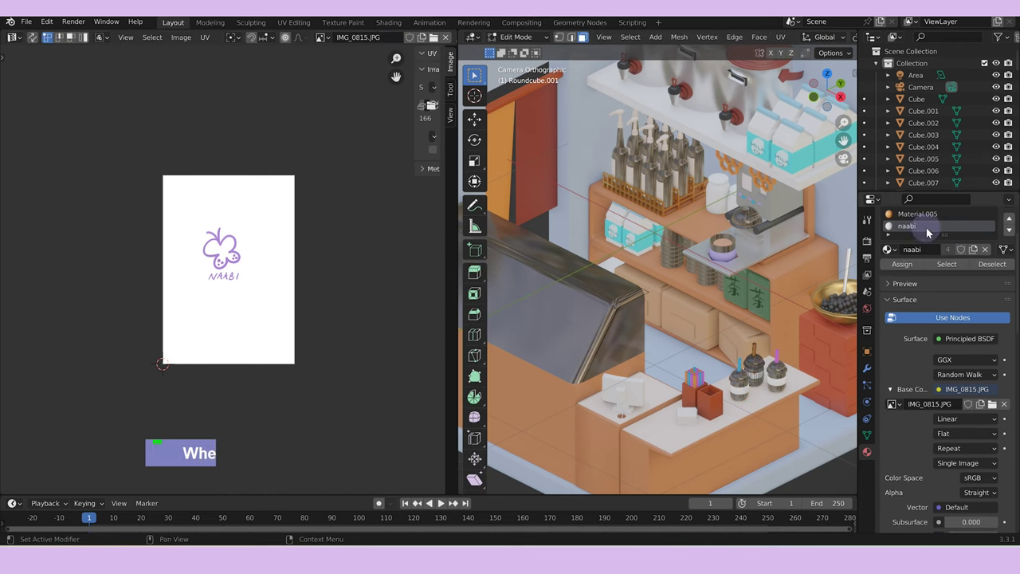
scroll(down, 3)
key(a)
key(Tab)
Close in on the three counter cups and open Roundcube.003's mesh for editing with everything selected.
middle_click(784, 408)
scroll(up, 3)
middle_click(586, 280)
key(Tab)
key(a)
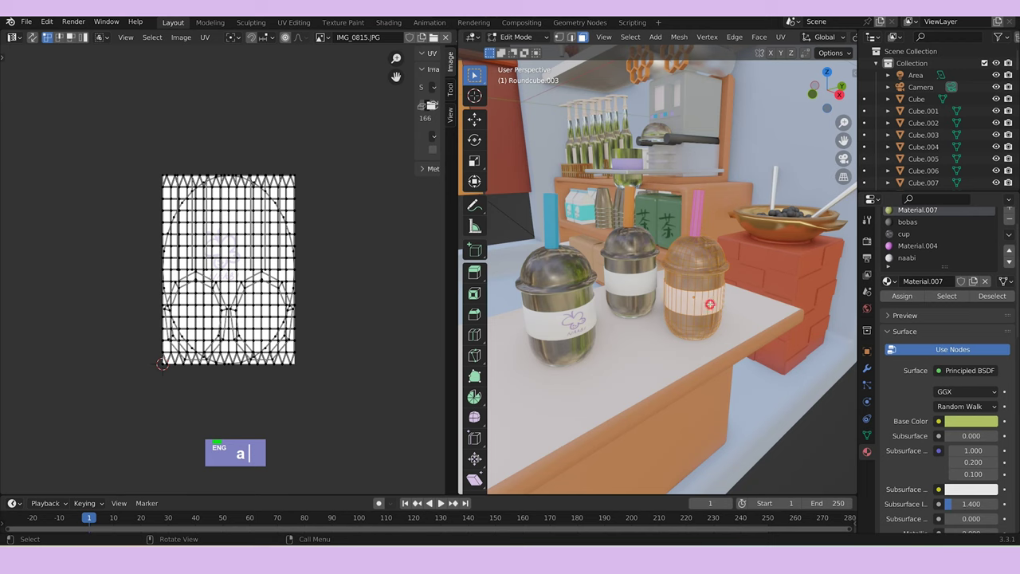
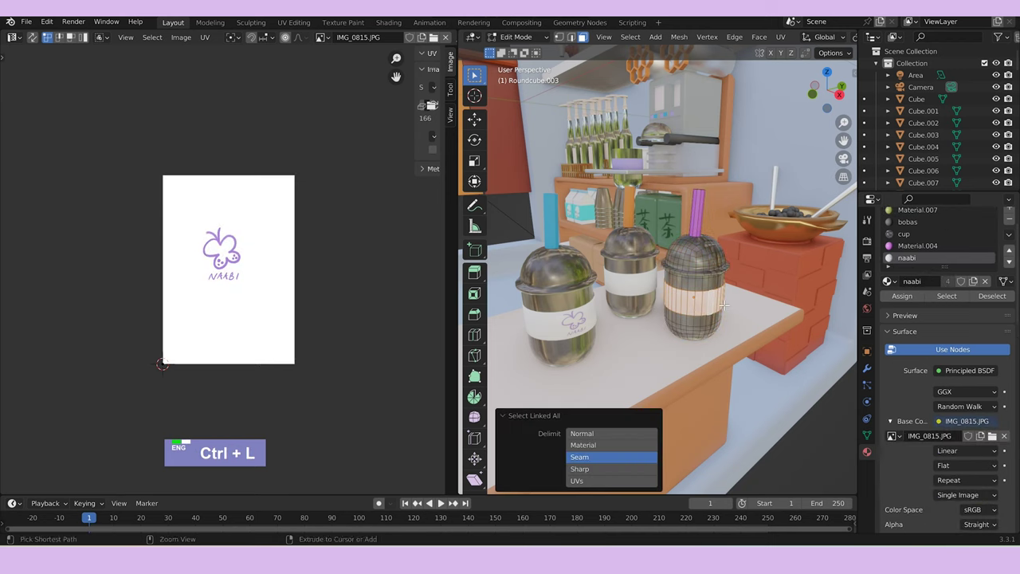
Select Roundcube.003's linked label band, isolate it and scale/move its UVs over the NAABI logo.
key(ctrl+l)
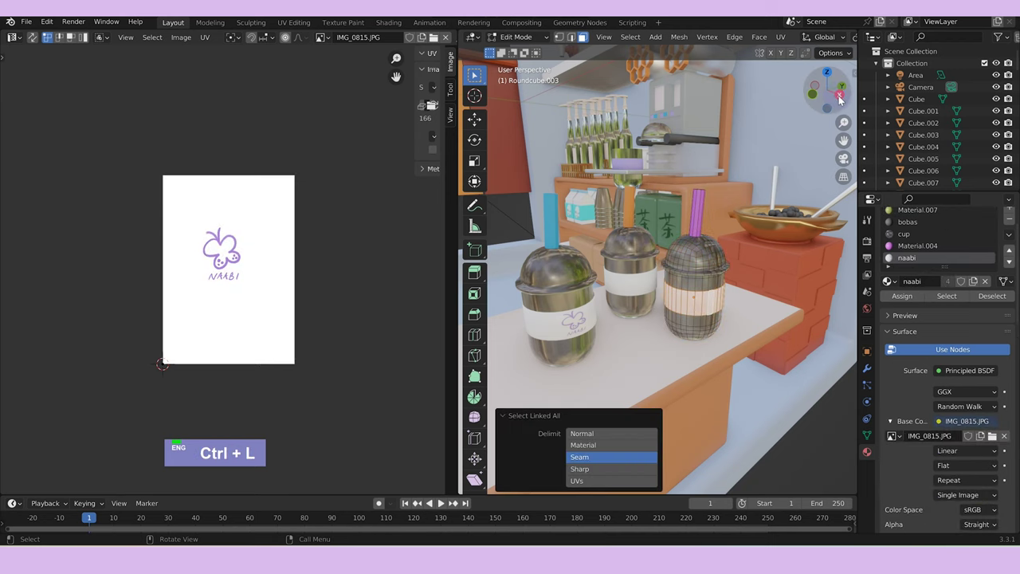
text(/)
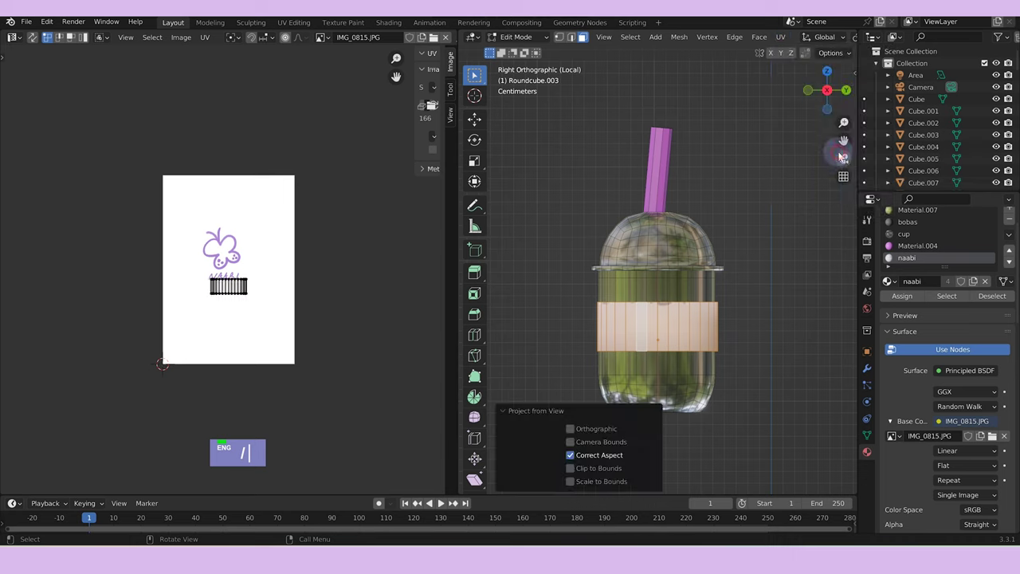
text(gs)
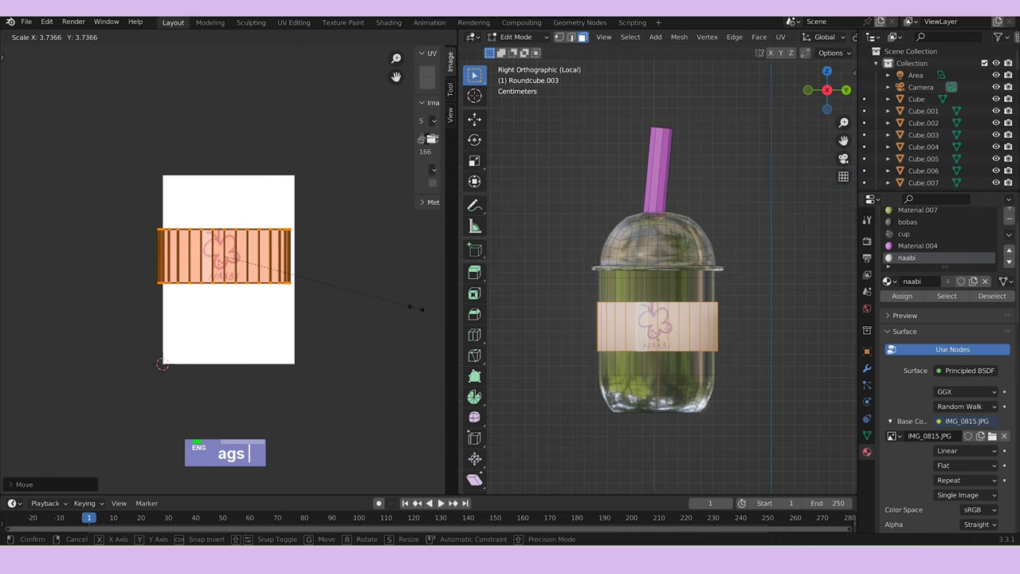
text(sx)
text(sy)
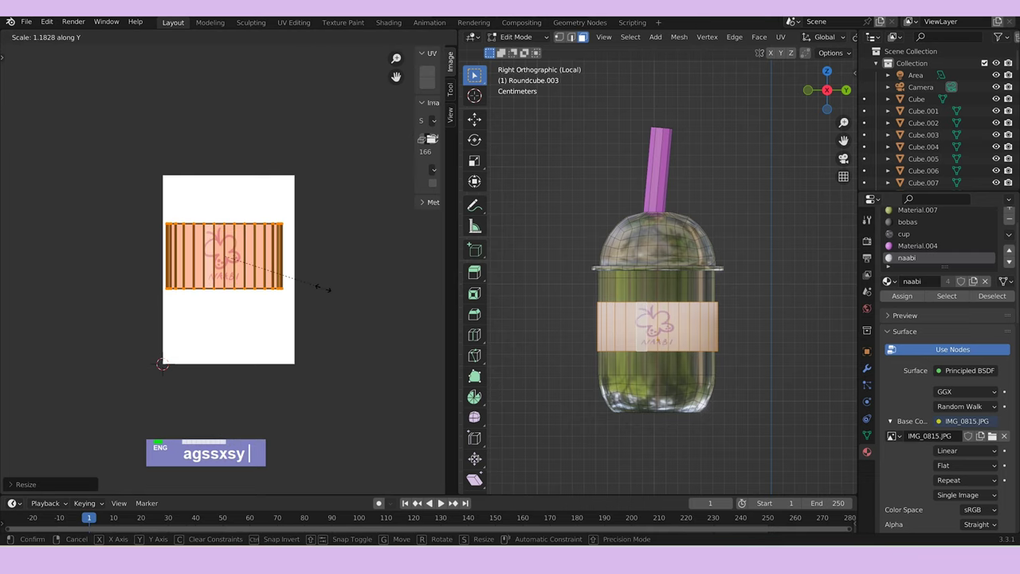
text(g)
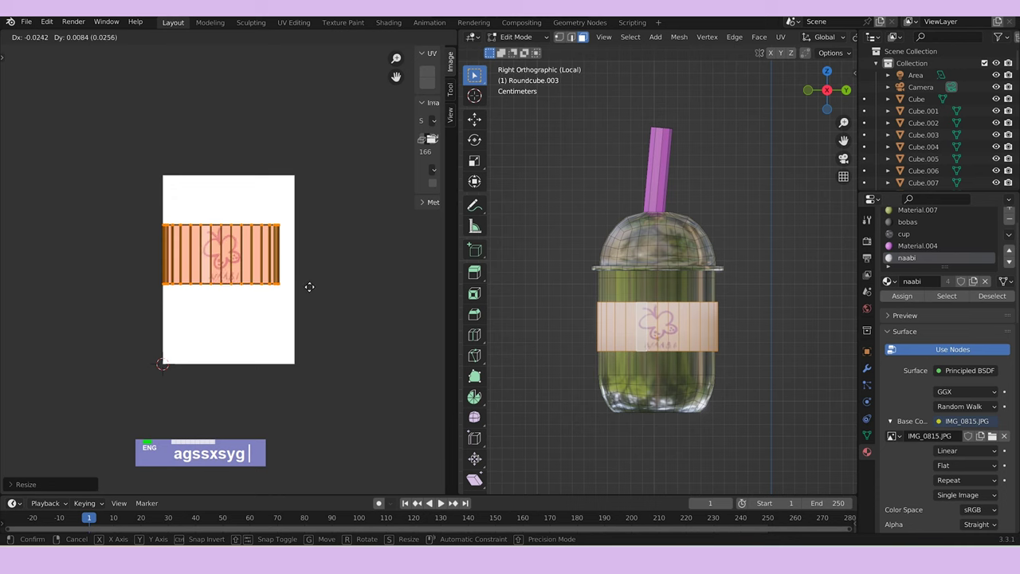
Refine the label UVs with a second scale-and-move pass and check the labelled cup in Object Mode.
key(Tab)
scroll(down, 3)
text(agssxsyg /)
middle_click(548, 292)
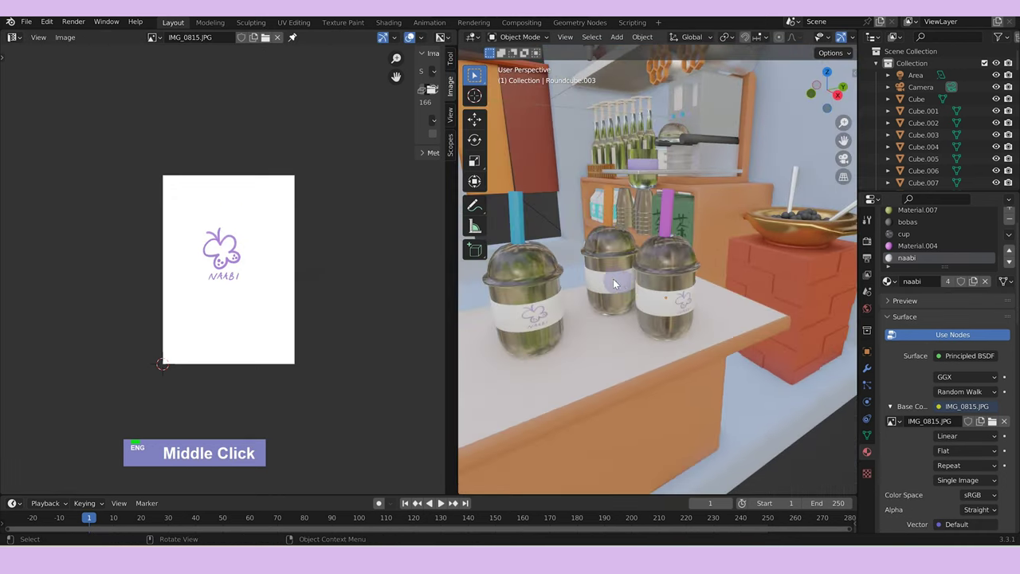
Edit Roundcube.001, select its linked label faces and isolate the middle cup in local view.
key(Tab)
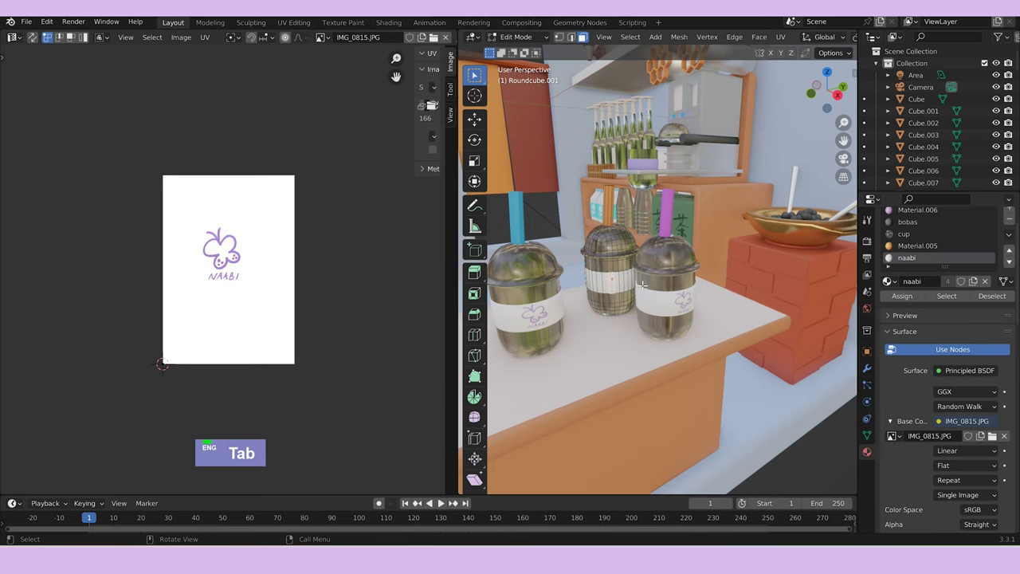
key(ctrl+l)
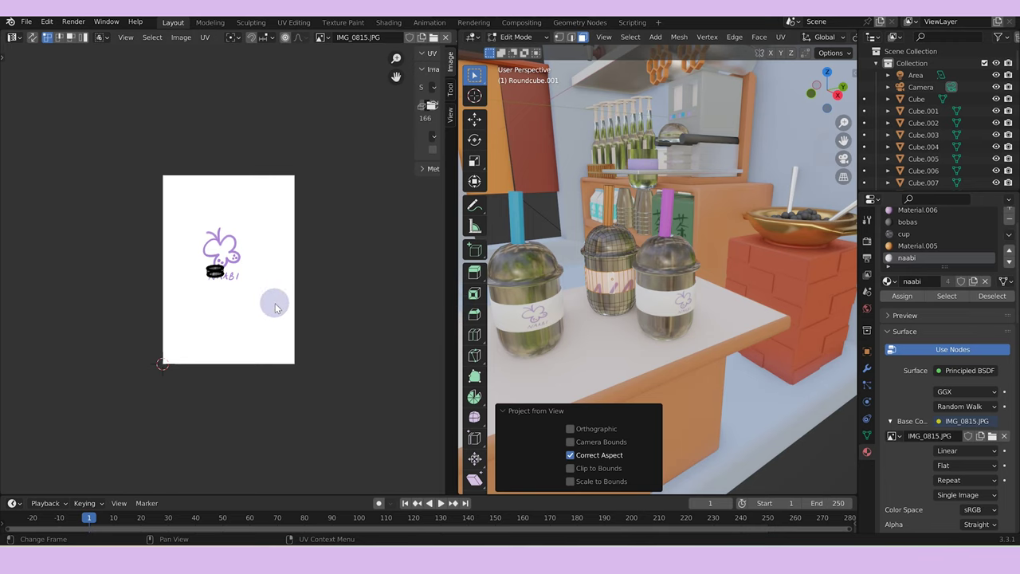
key(ctrl+z)
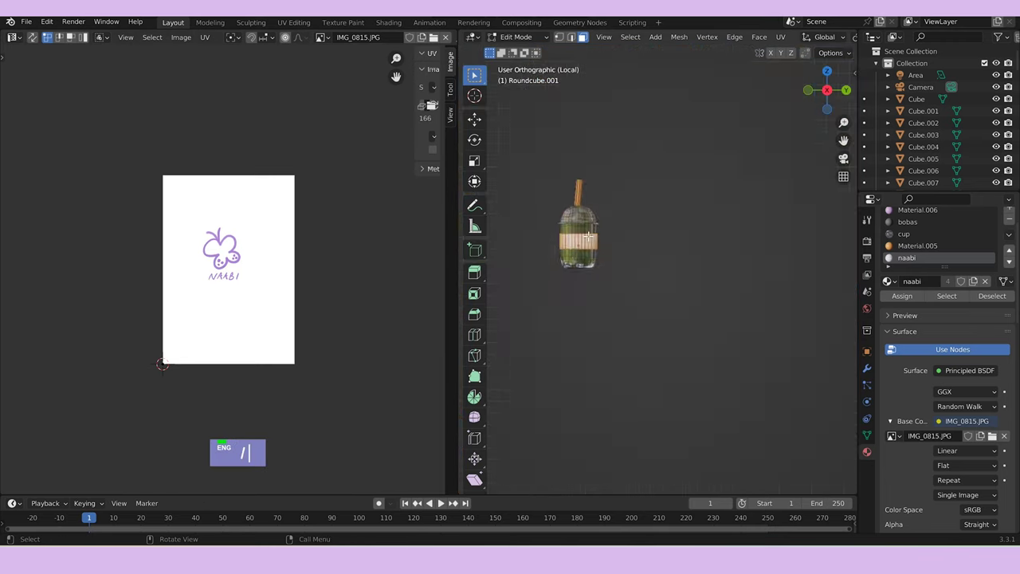
key(Tab)
key(Tab)
text(/)
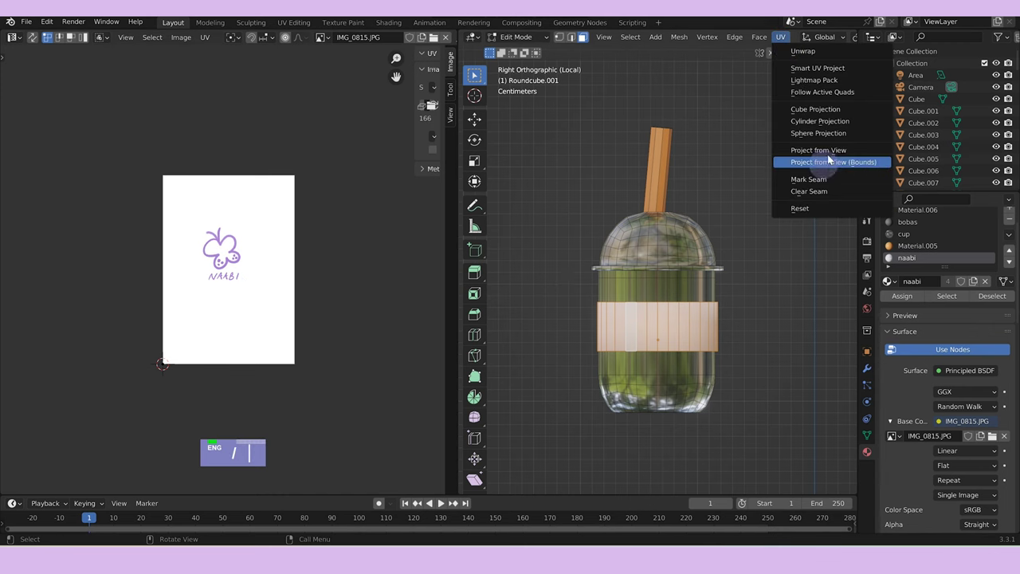
Scale and move the projected label UVs in X and Y onto the NAABI logo and confirm.
text(as)
text(g)
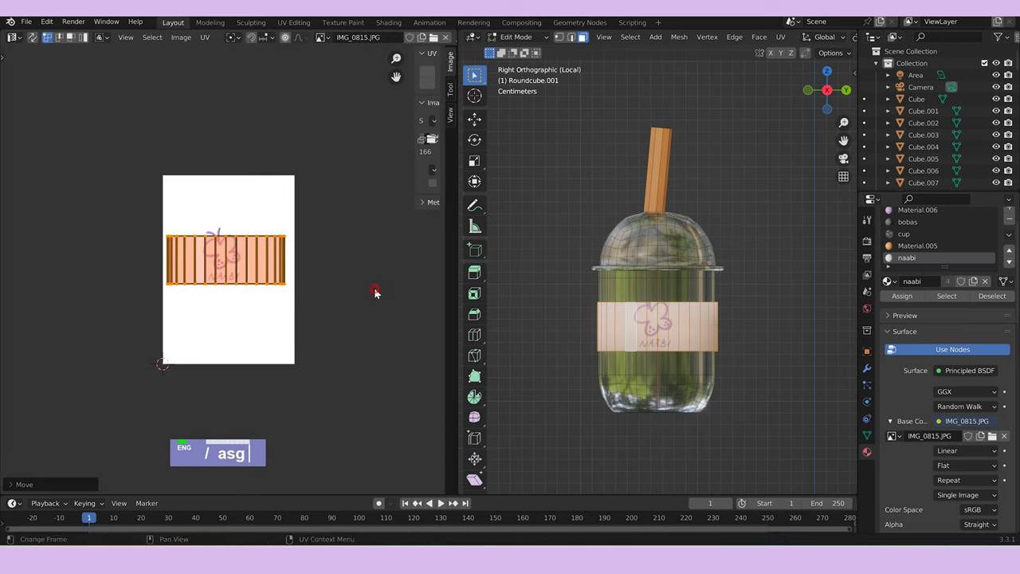
text(sx)
text(syg)
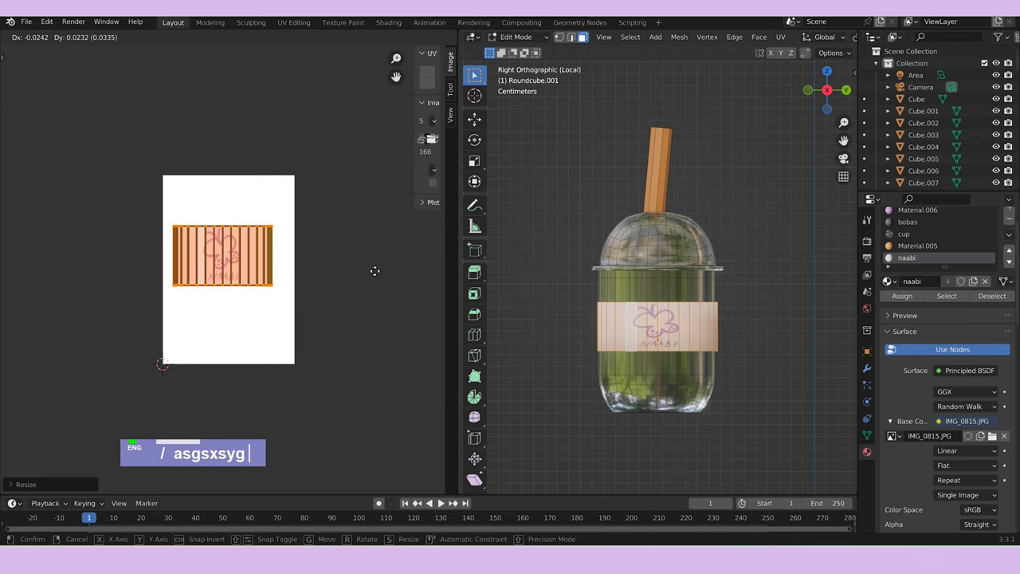
key(Tab)
Give the label UVs a final fitting pass, leave local view and orbit out to the whole shop.
scroll(down, 3)
text(/ asgsxsyg /)
scroll(down, 3)
middle_click(582, 310)
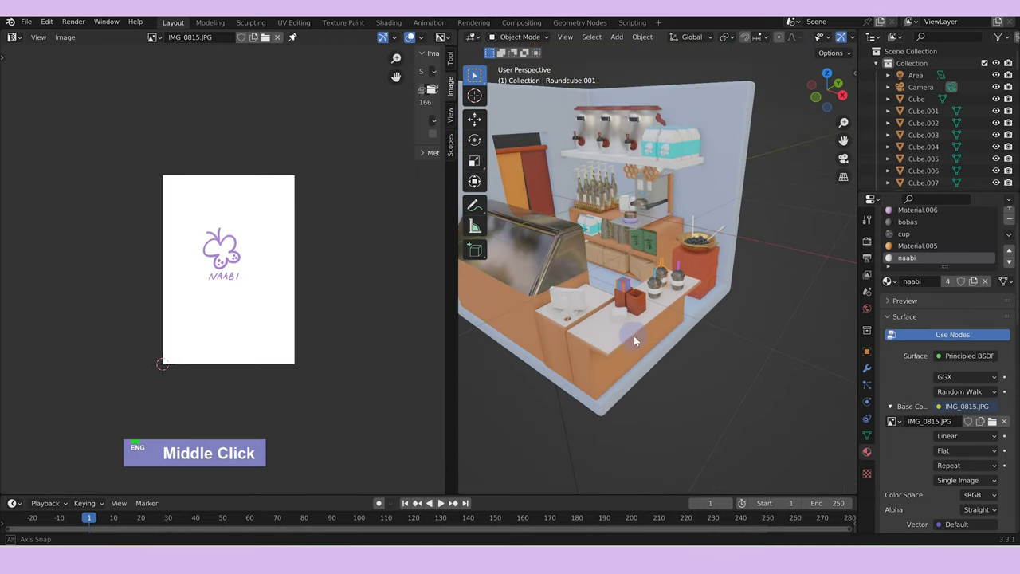
Edit Cube.039 from Top view, project its faces and roughly grab and scale the UV island.
key(Tab)
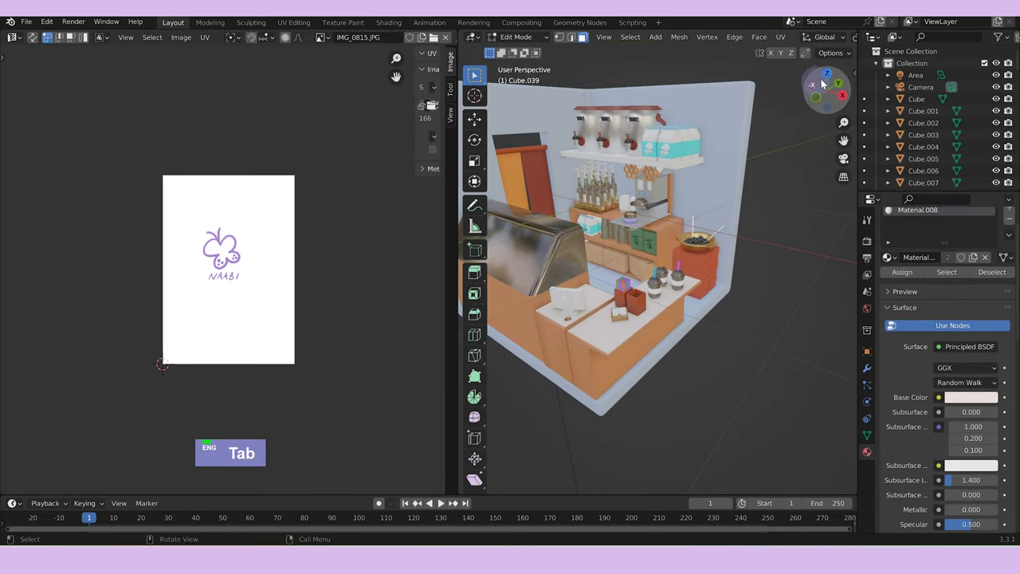
scroll(up, 3)
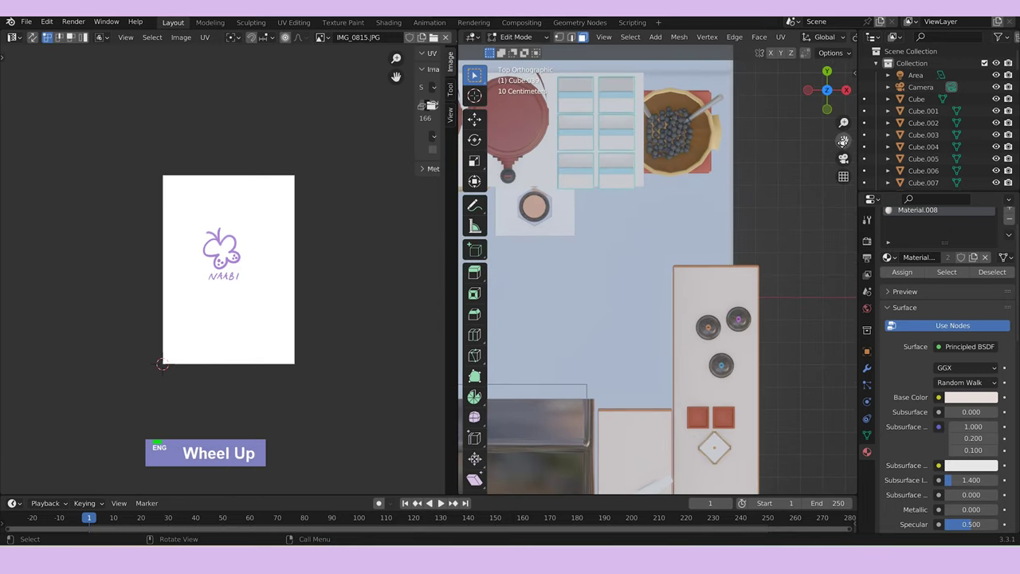
scroll(up, 3)
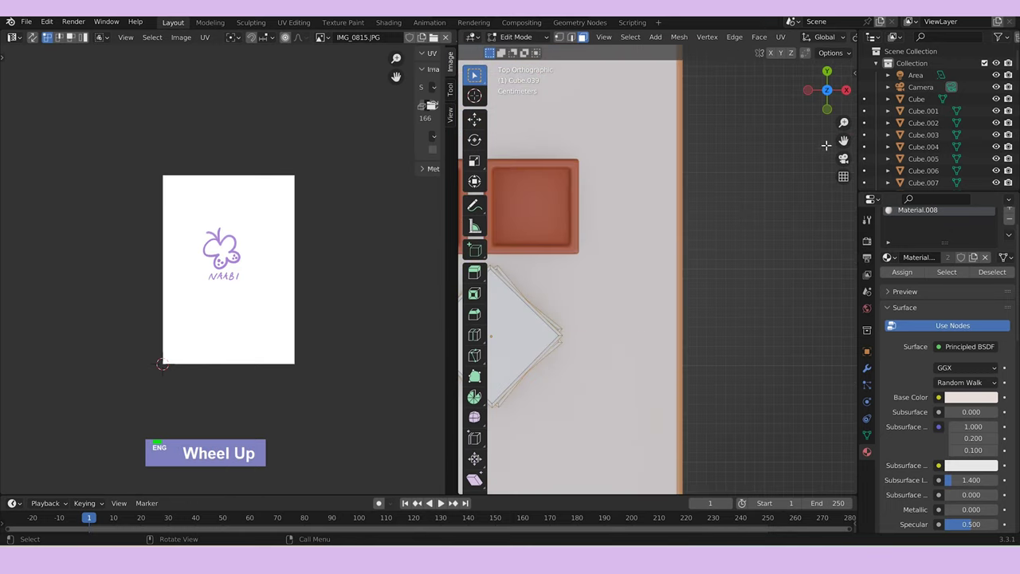
text(a)
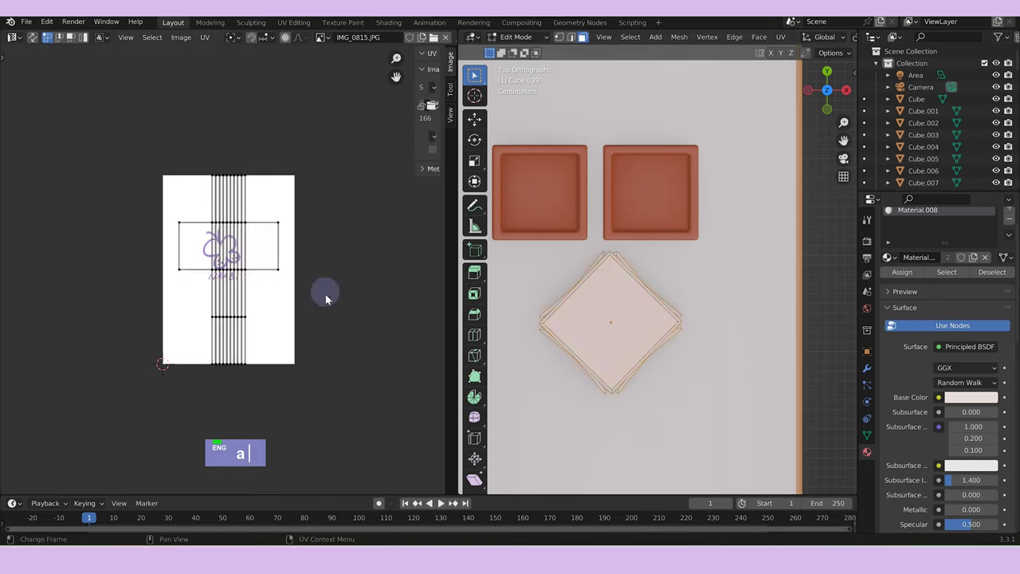
text(a)
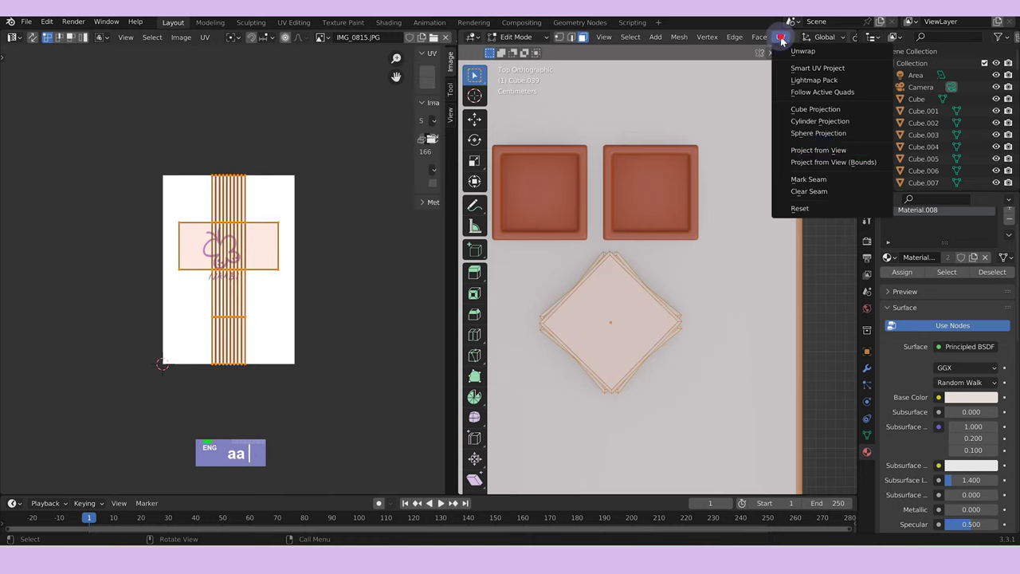
text(g)
text(s)
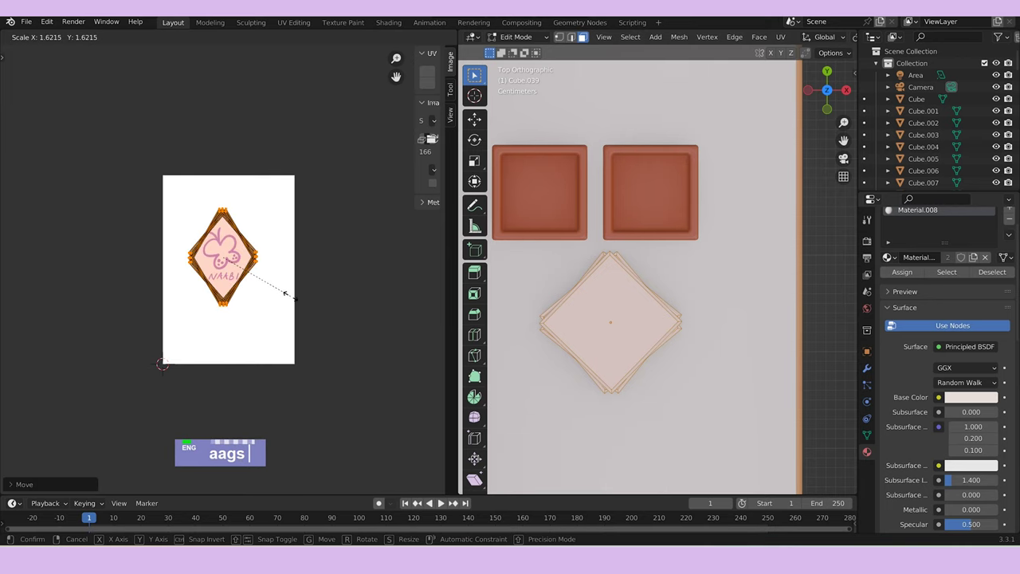
scroll(up, 3)
text(aags)
Assign the naabi material to the paper stack and rotate and scale the UV island to fit the logo.
text(naa)
key(Return)
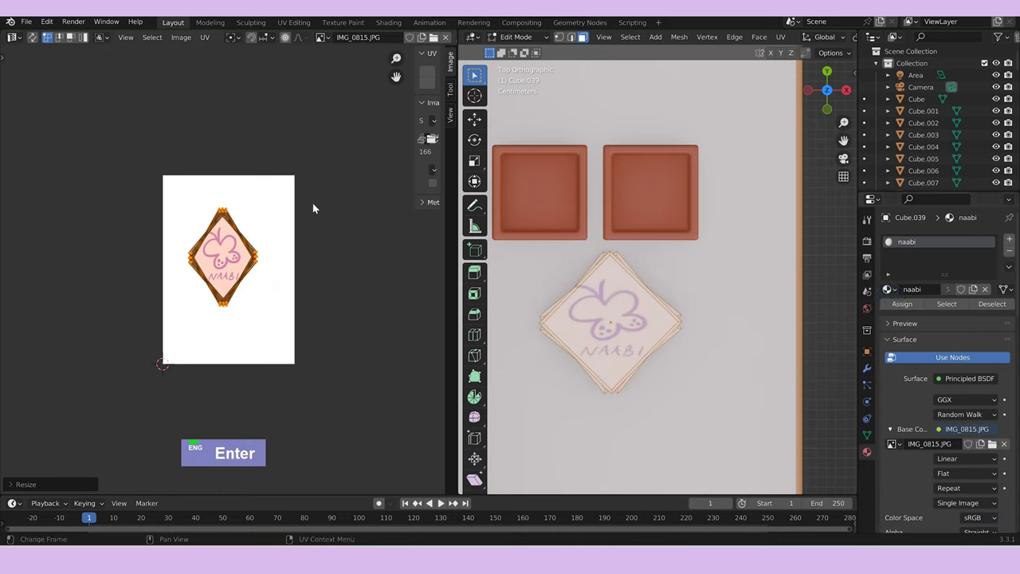
text(r)
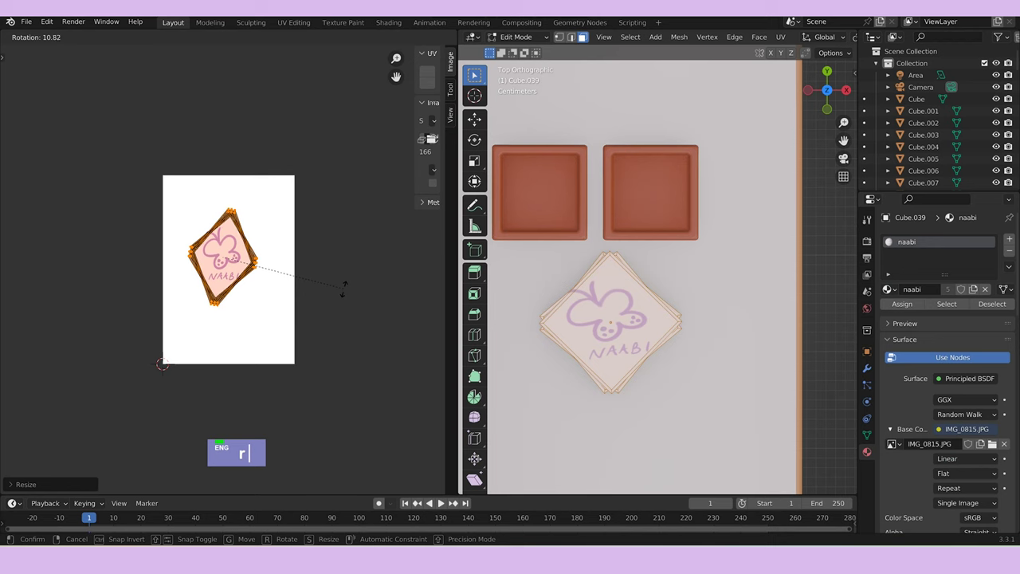
text(s)
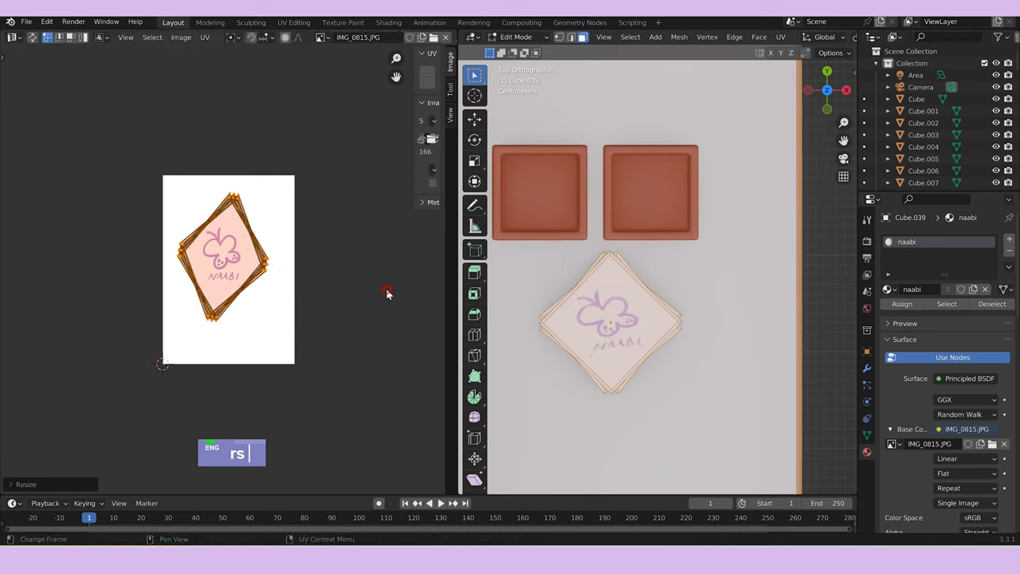
Finish editing the stack and orbit the shop round to the wall posters.
key(Tab)
middle_click(713, 400)
scroll(down, 3)
middle_click(698, 349)
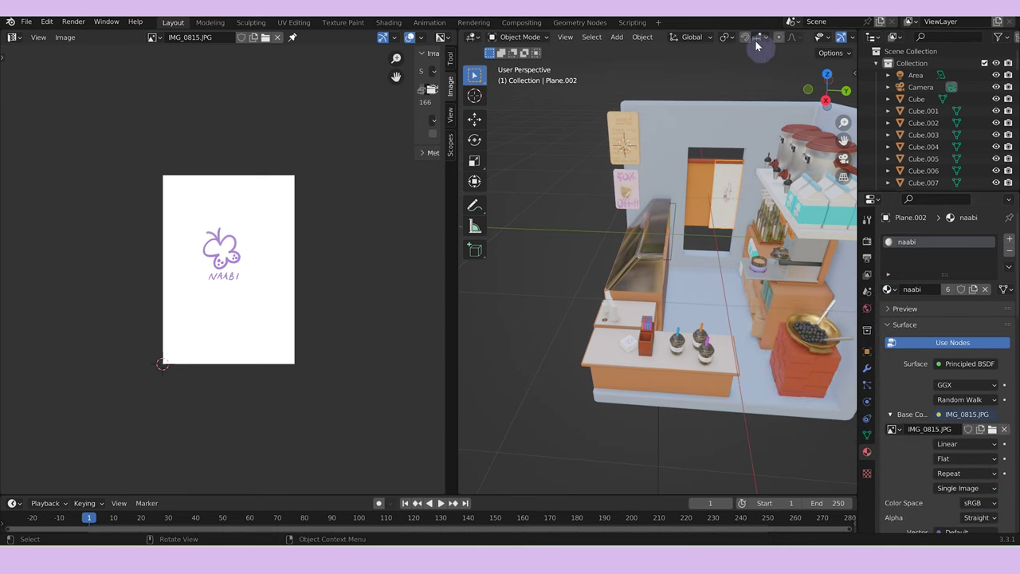
Edit poster Plane.002, project all faces and scale and slide the UVs in Y and X over the NAABI logo.
scroll(up, 3)
key(Tab)
text(a)
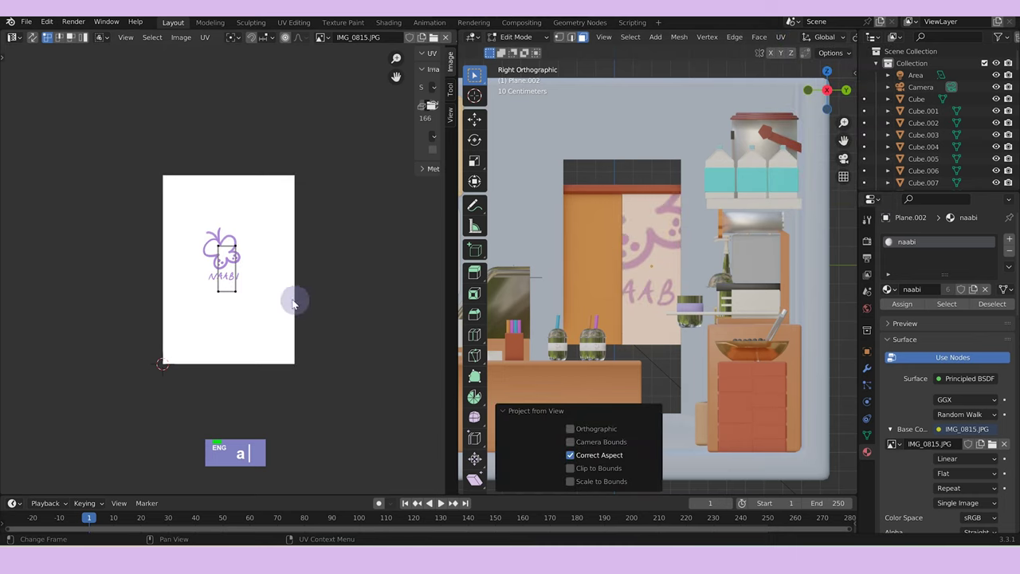
text(asgs)
text(gy)
text(x)
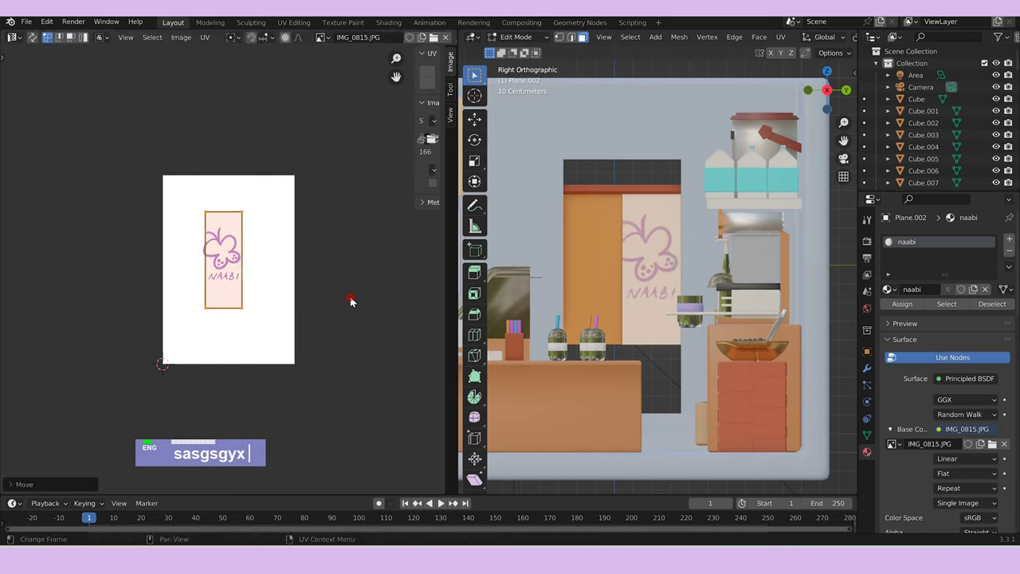
Finish the poster, orbit the shop and look at it through the camera.
scroll(down, 3)
key(Tab)
middle_click(597, 318)
scroll(down, 3)
middle_click(694, 340)
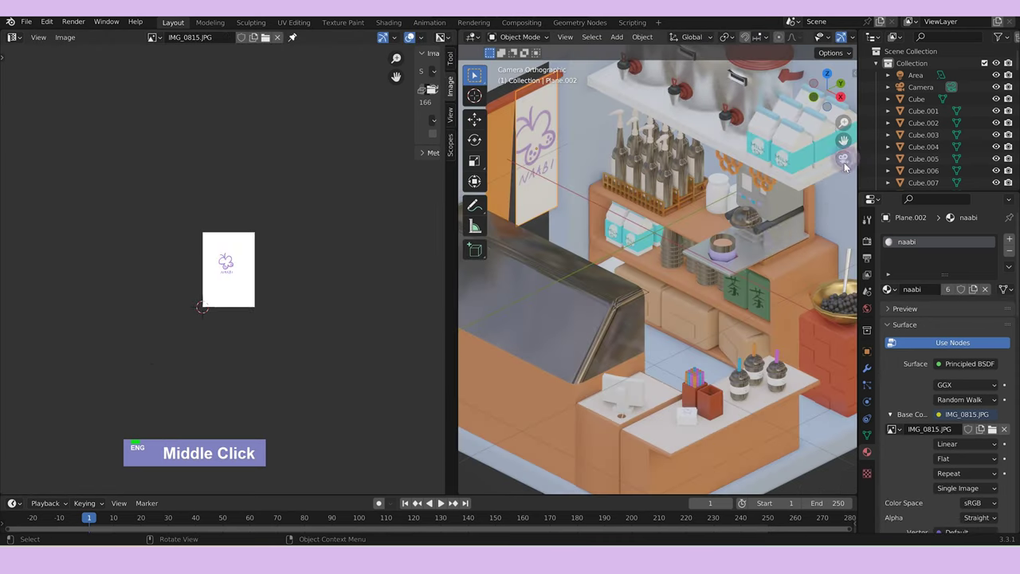
Isolate jar Cylinder.006 in local view with all its mesh selected for editing, ready to swap its material.
scroll(down, 3)
scroll(up, 3)
key(Tab)
text(a/)
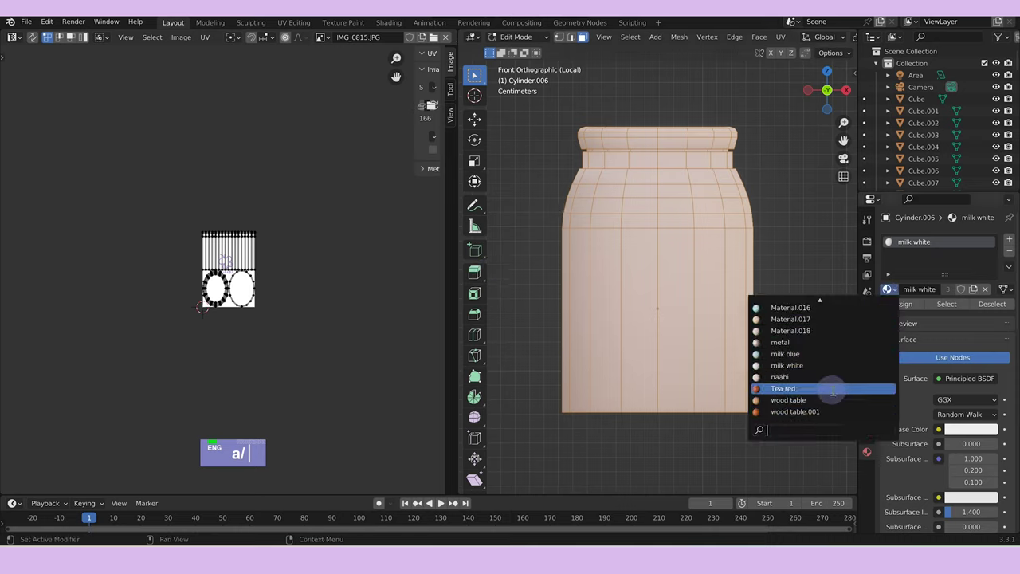
Switch the jar to the naabi material and grab and scale its UV island over the logo.
text(naab)
key(Return)
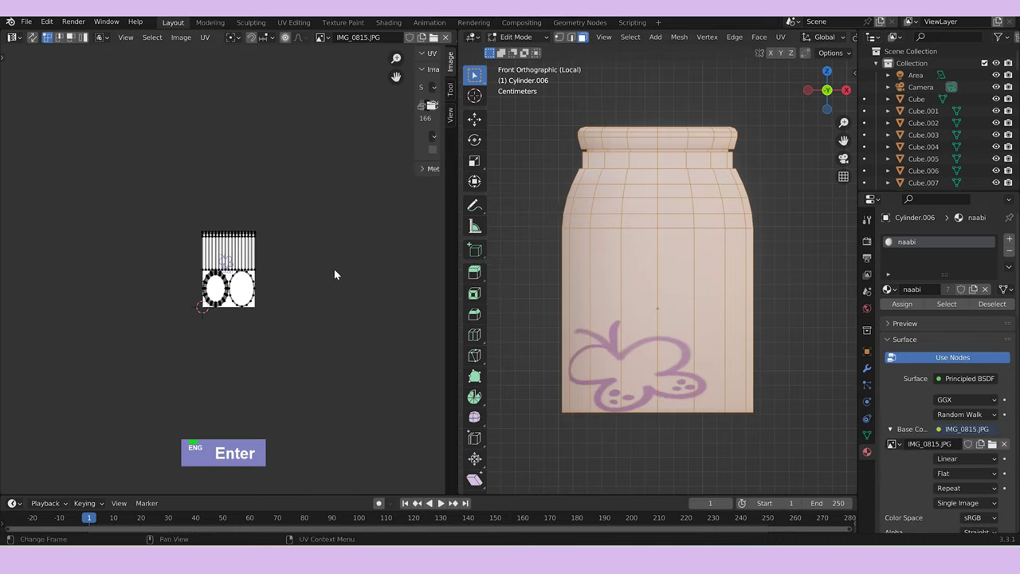
scroll(up, 3)
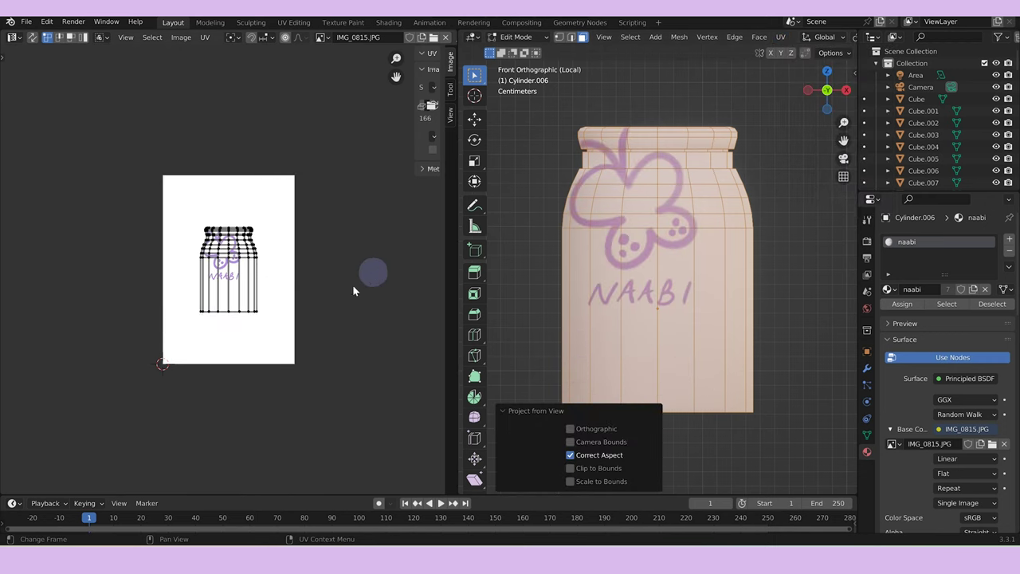
text(ag)
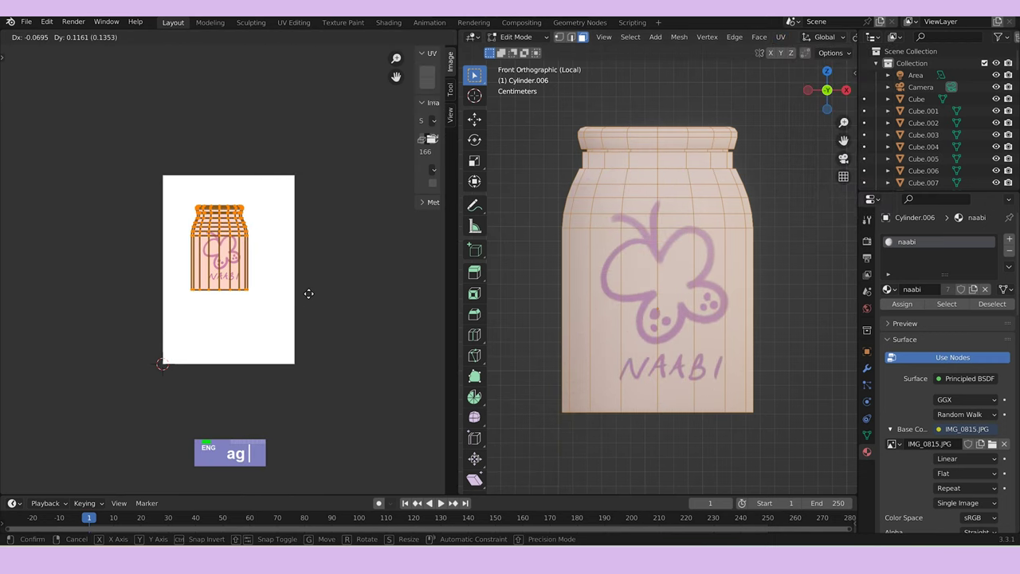
text(s)
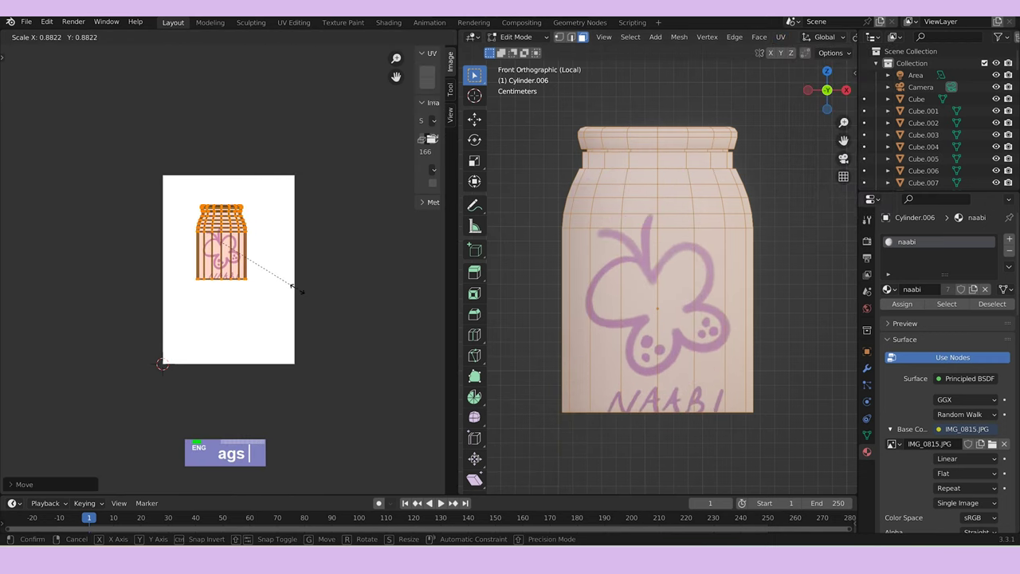
text(g)
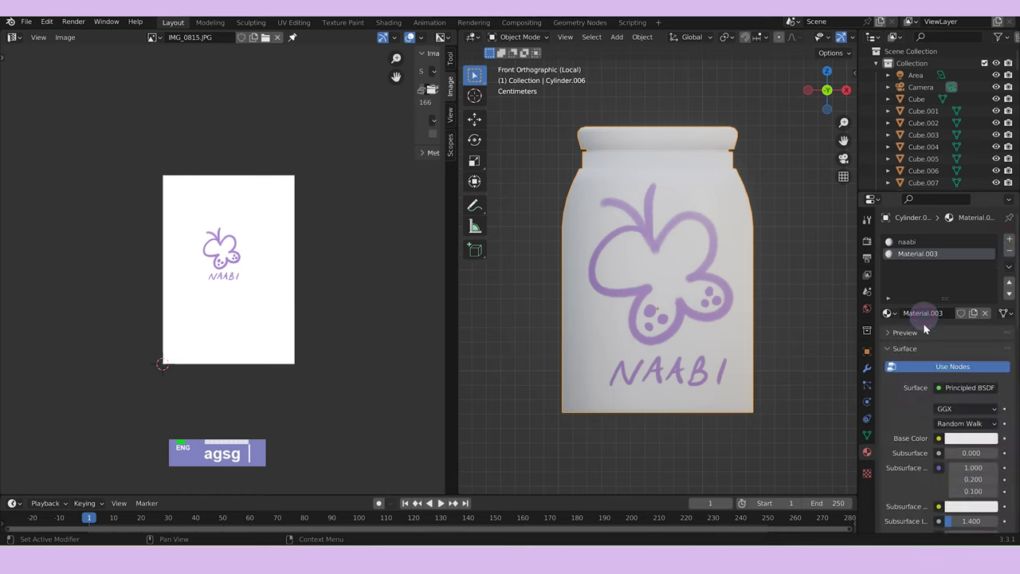
Tighten the logo fit with further grab-scale passes on body and lid, then return to the camera view.
scroll(down, 3)
text(agsg)
key(Tab)
text(agsg)
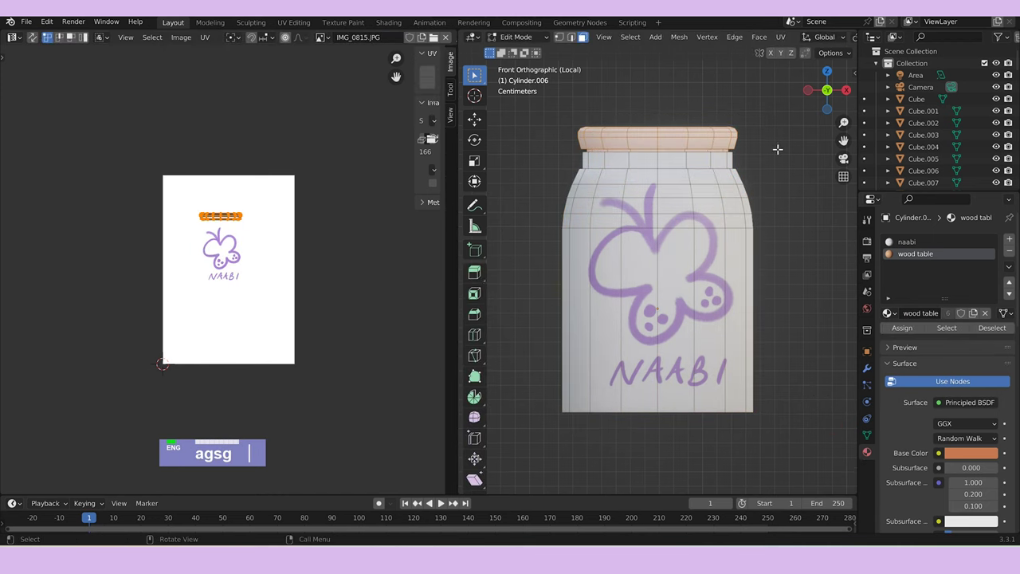
scroll(down, 3)
key(Tab)
text(agsg /)
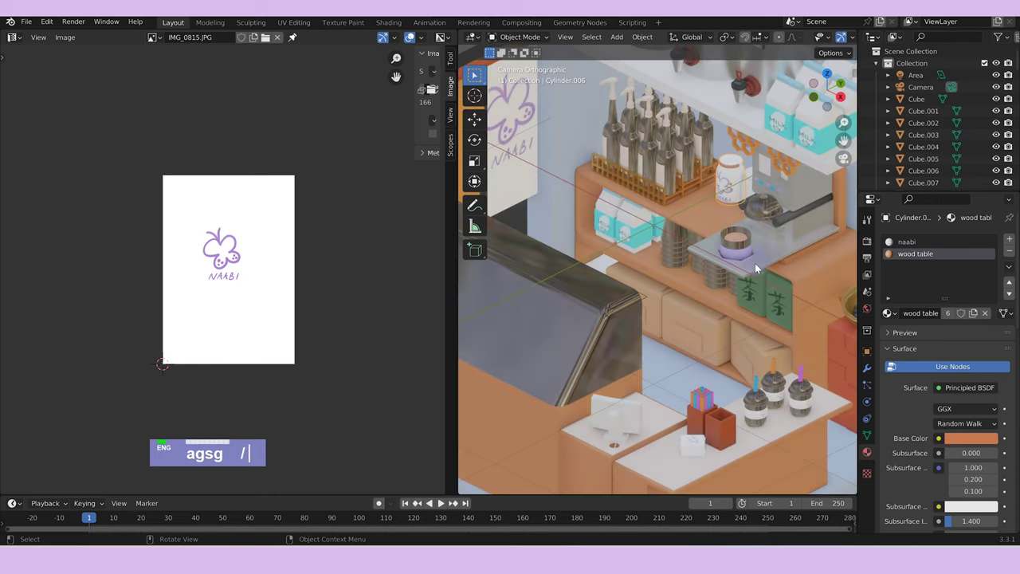
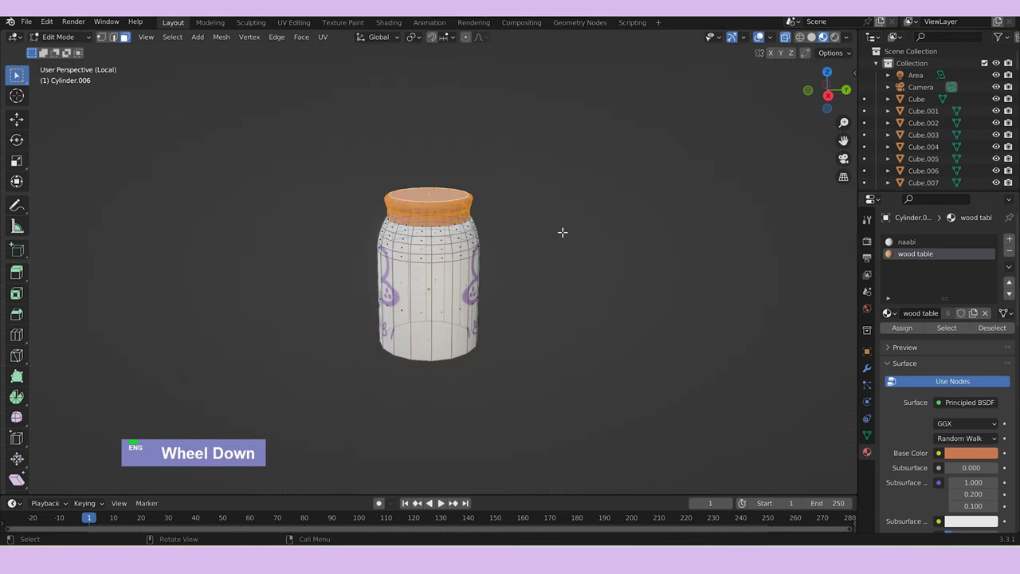
Leave local view, select Cylinder.007 with the textured jar and link its object data via Ctrl+L.
scroll(down, 3)
key(Tab)
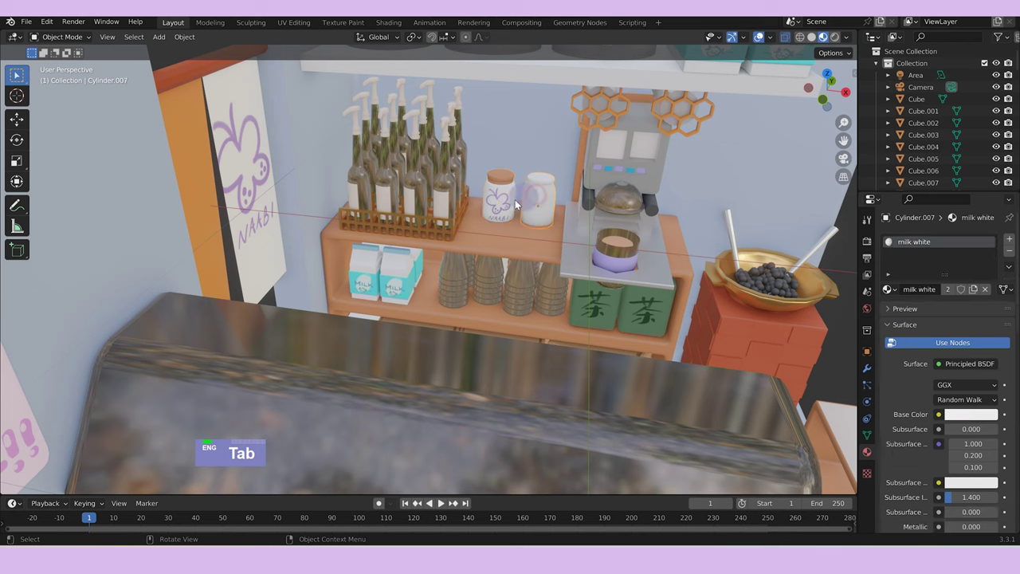
click(503, 203)
key(ctrl+l)
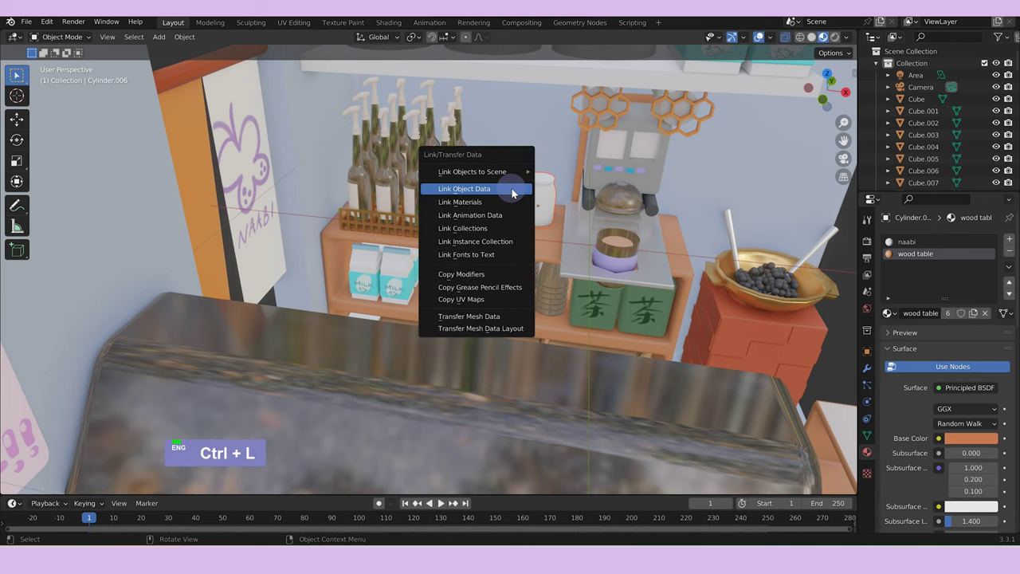
Nudge the second jar along Z and Y, turn it slightly about Z and orbit the room to check.
text(gz)
text(gy)
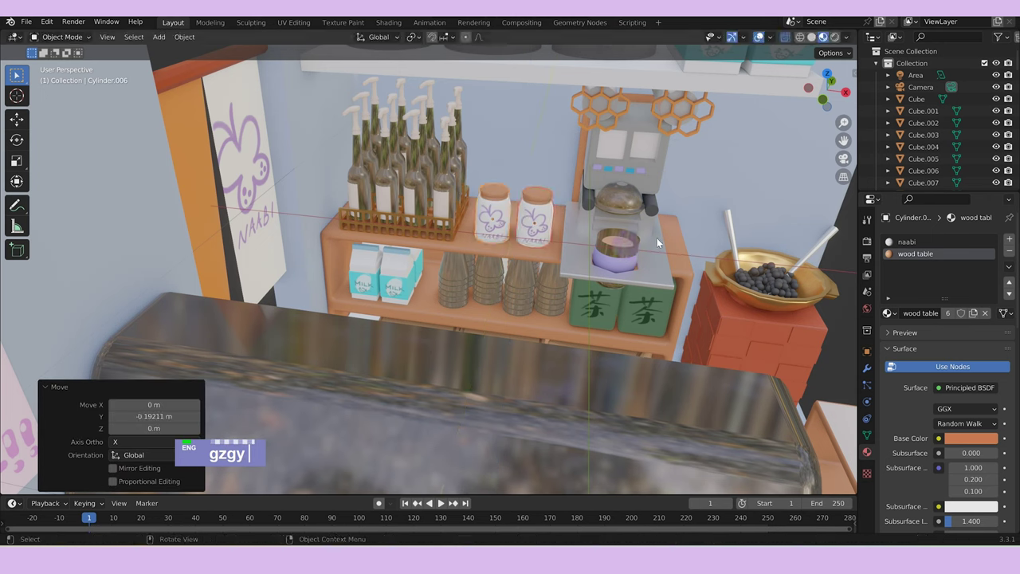
double_click(553, 213)
text(rz)
scroll(down, 3)
middle_click(707, 296)
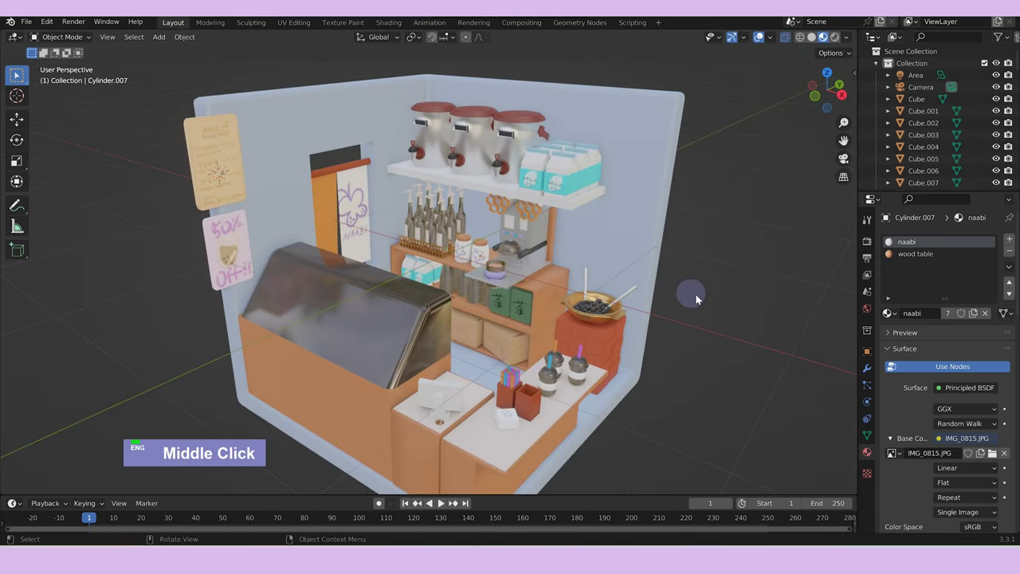
Orbit and zoom around the room to Cube.035 while giving it the existing milk blue material.
scroll(down, 3)
middle_click(671, 307)
scroll(up, 3)
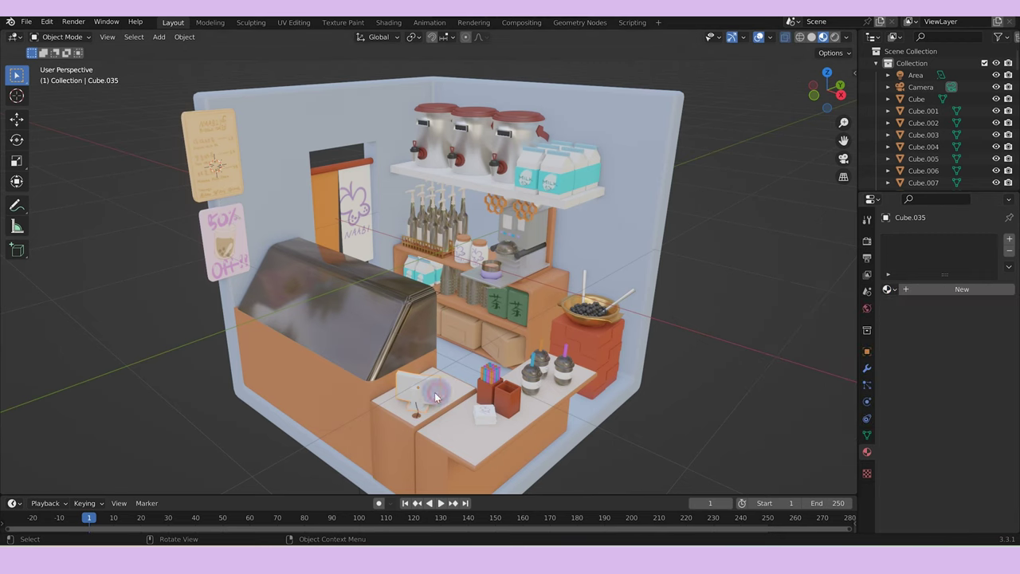
scroll(down, 3)
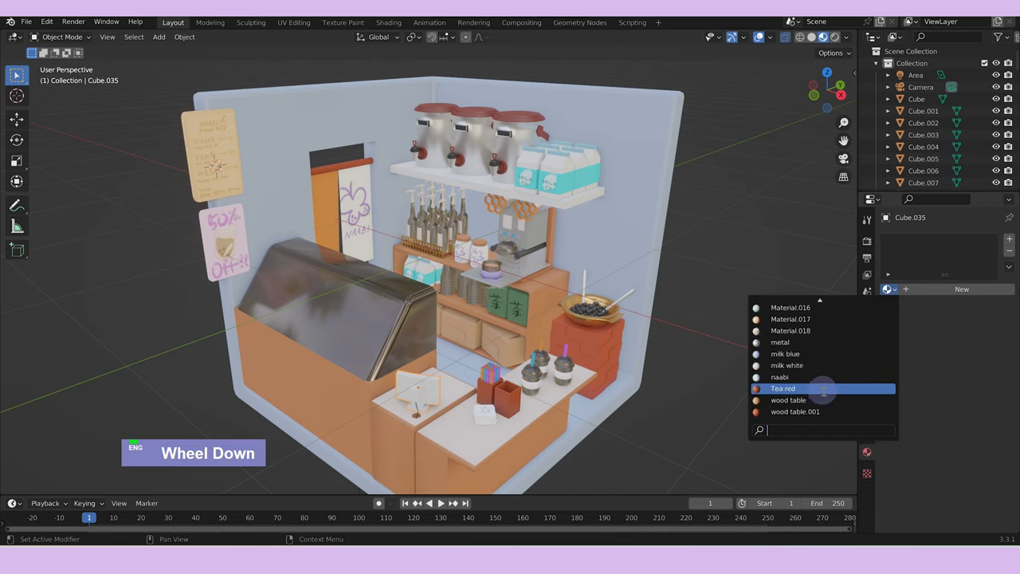
scroll(down, 3)
middle_click(773, 378)
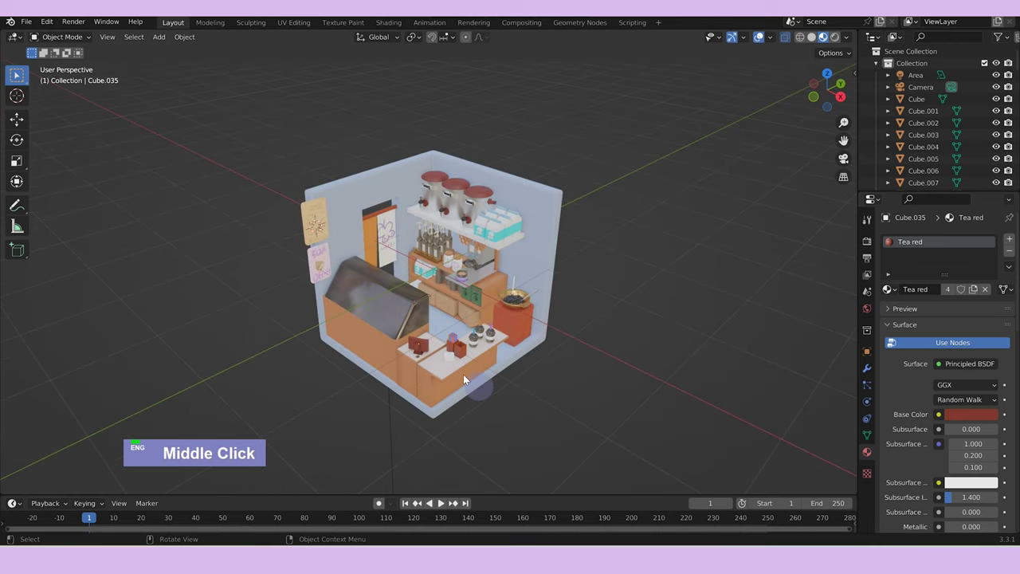
scroll(up, 3)
scroll(down, 3)
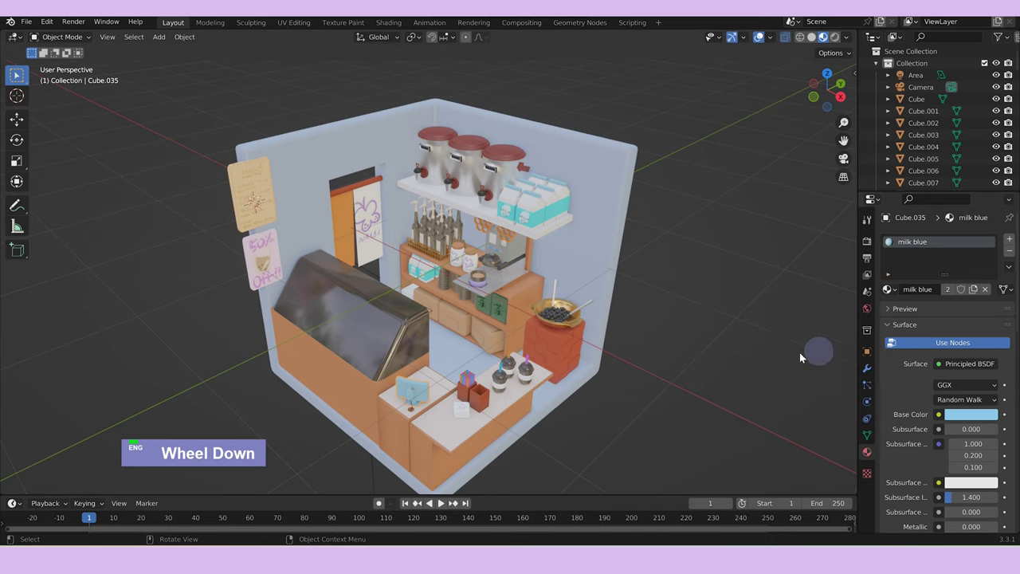
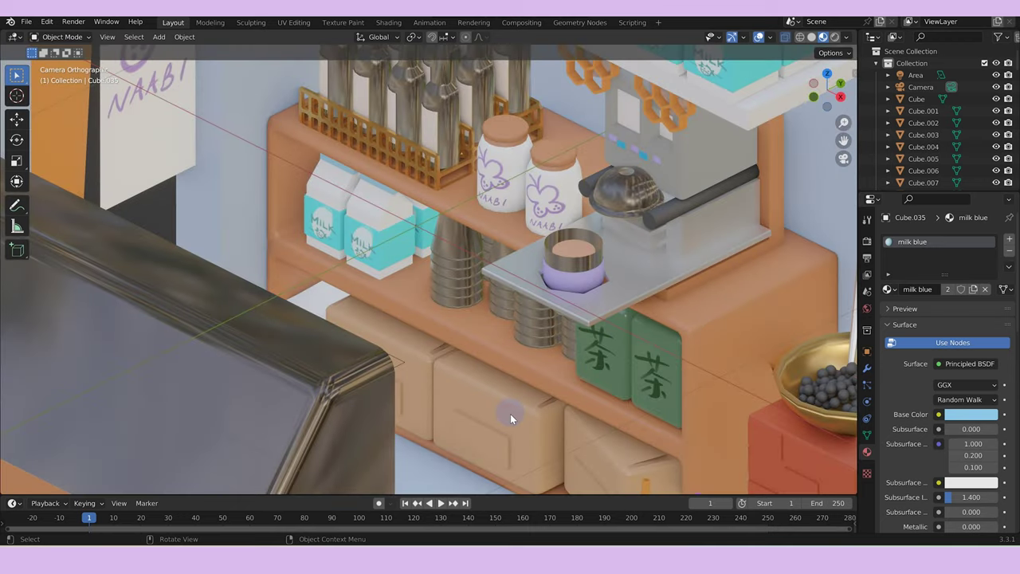
Edit one cardboard box to give its label faces the orange material, then toggle local view.
key(Tab)
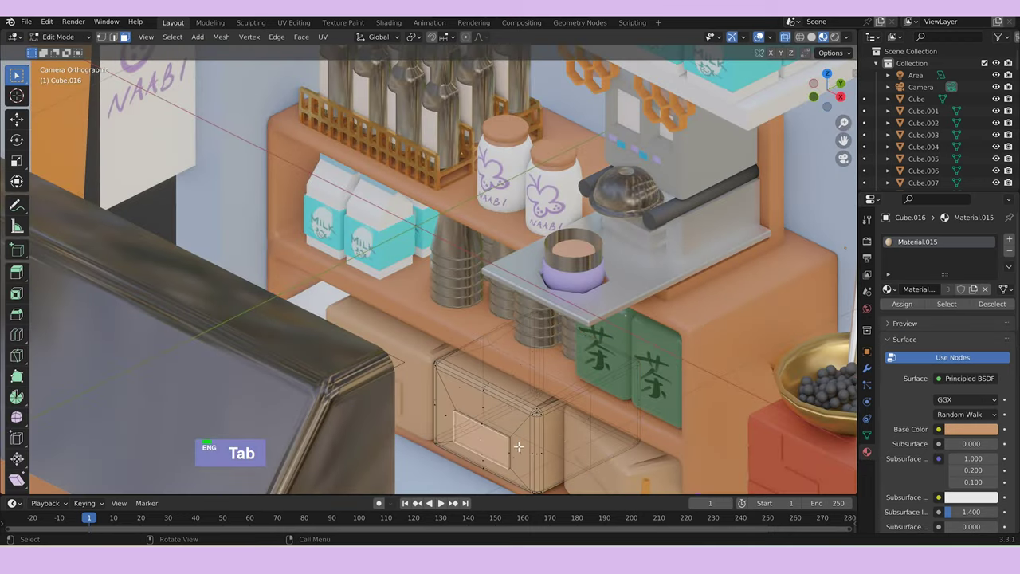
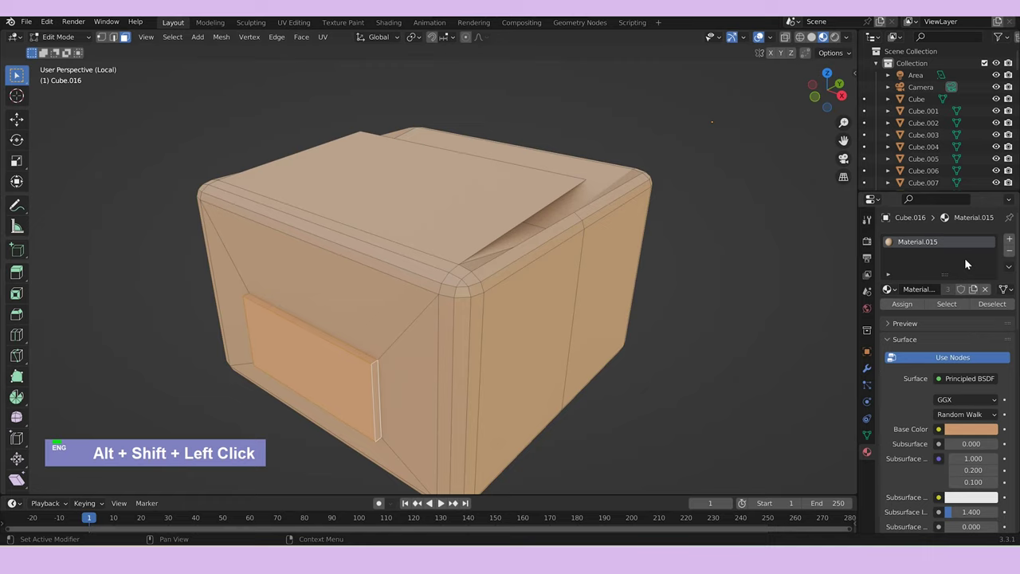
scroll(down, 3)
key(Tab)
text(/|)
text(|)
Link the labelled box's materials to a box under the shelf with Ctrl+L, undoing a wrong pass.
click(605, 463)
click(523, 425)
key(ctrl+l)
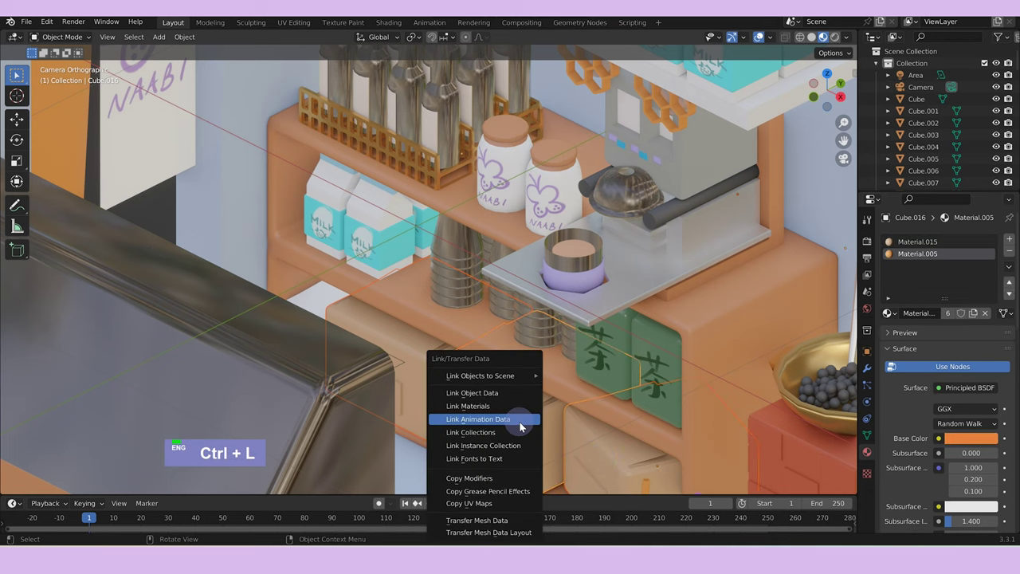
key(ctrl+l)
scroll(down, 3)
scroll(down, 3)
key(ctrl+z)
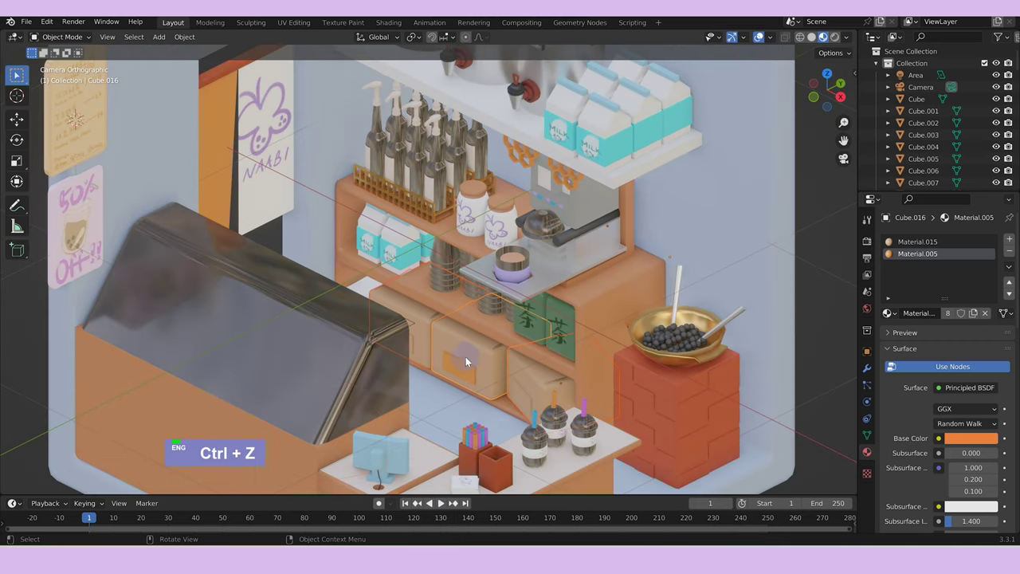
key(ctrl+z)
Repeat the Ctrl+L material link for two more boxes and start editing Cube.017's mesh.
click(411, 312)
click(424, 318)
key(ctrl+l)
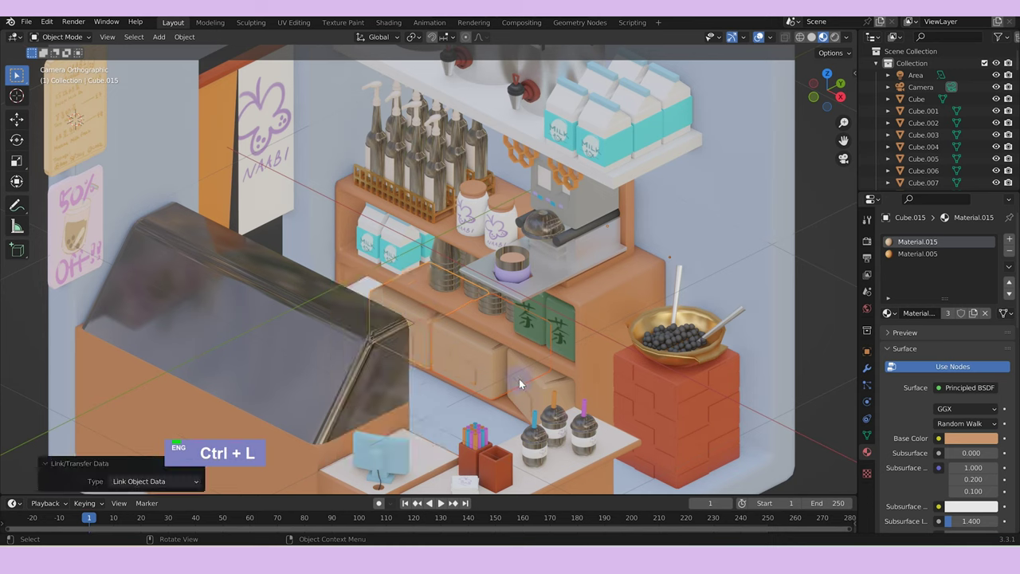
key(ctrl+z)
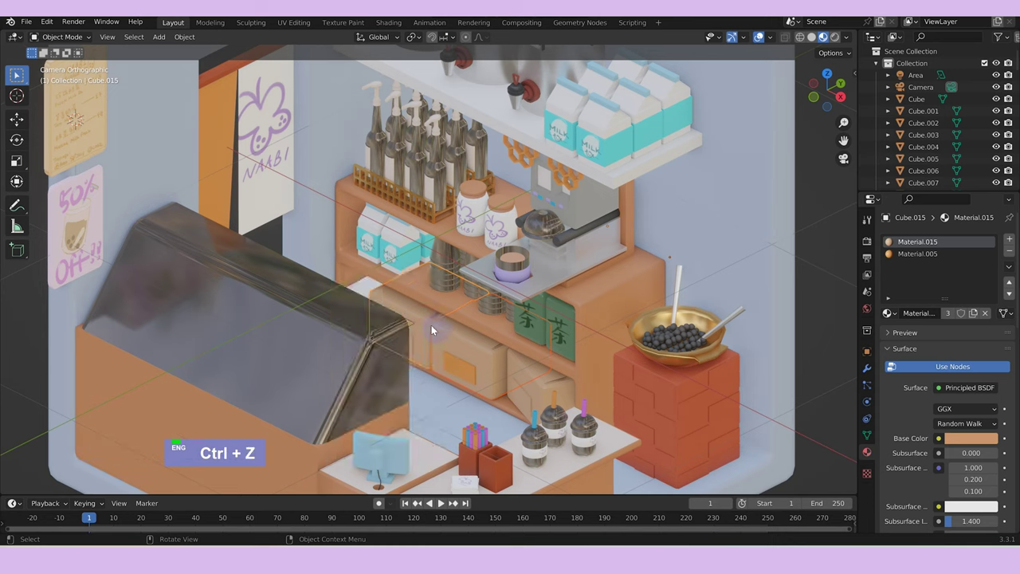
key(ctrl+z)
click(475, 356)
click(481, 355)
key(ctrl+l)
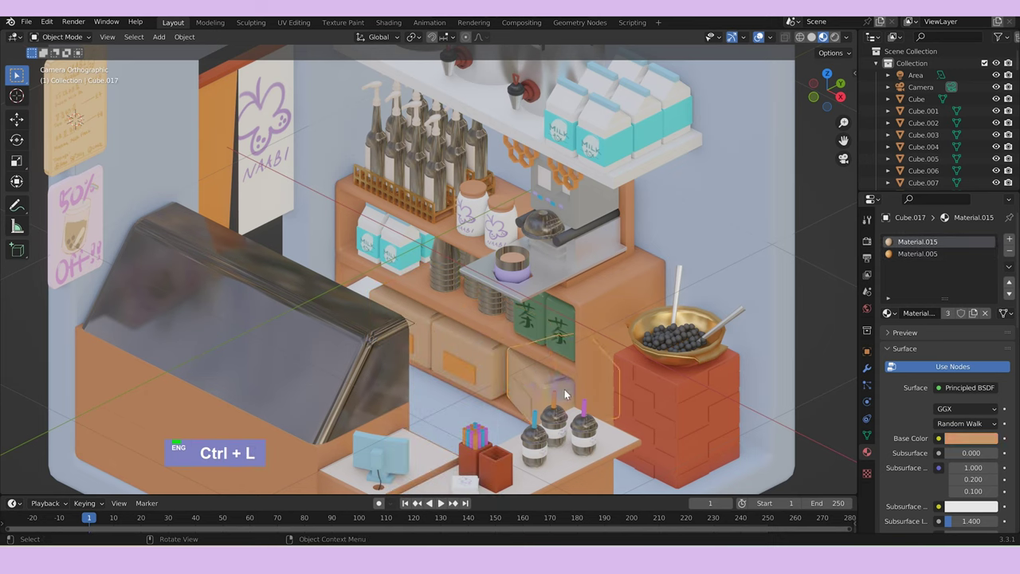
key(Tab)
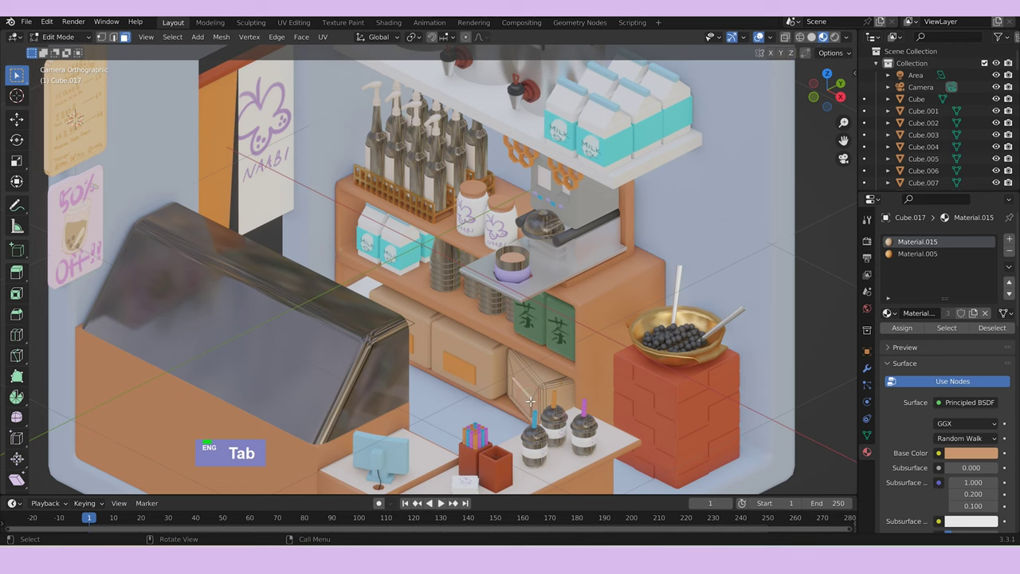
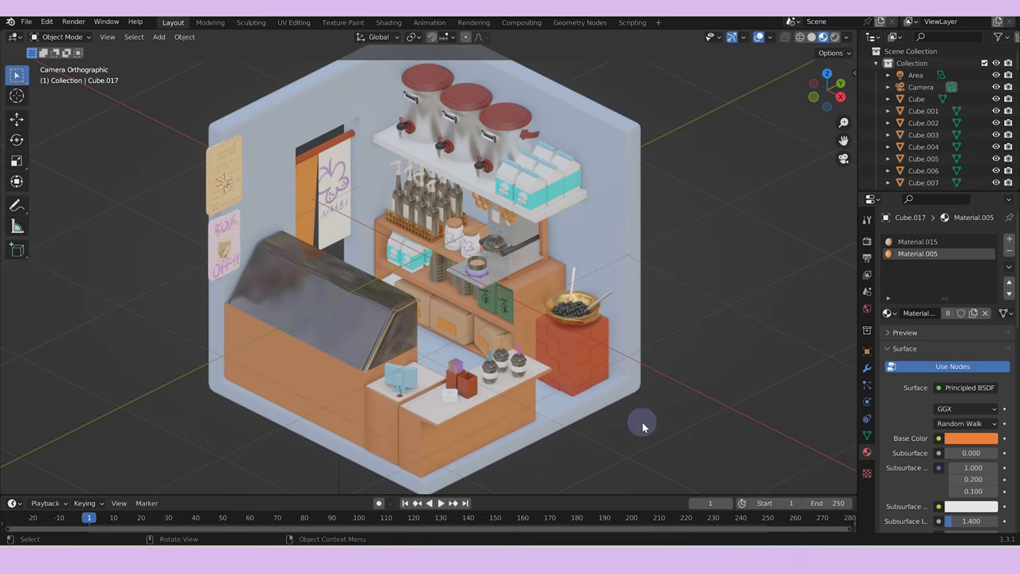
Switch the viewport to Rendered shading to preview the room's lighting in Cycles.
text(zz)
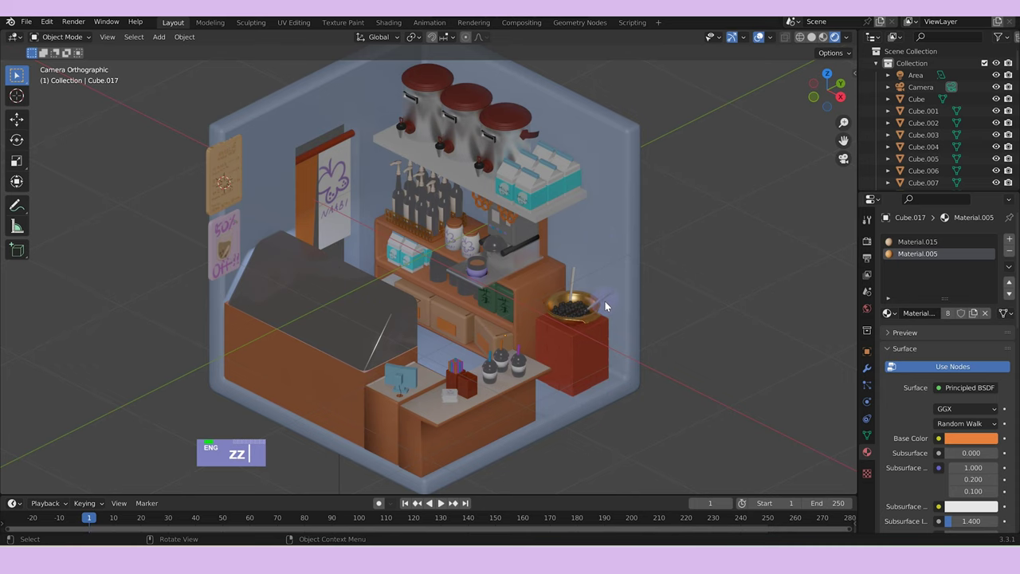
scroll(down, 3)
text(zz)
double_click(961, 244)
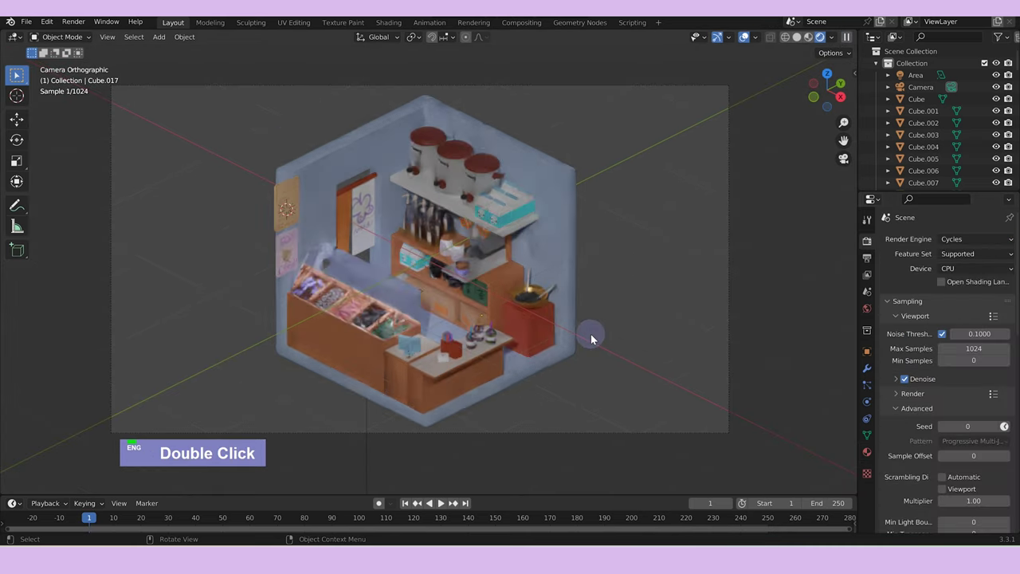
Scale the duplicated area light Area.001 and move it into place at the upper right of the room.
text(a)
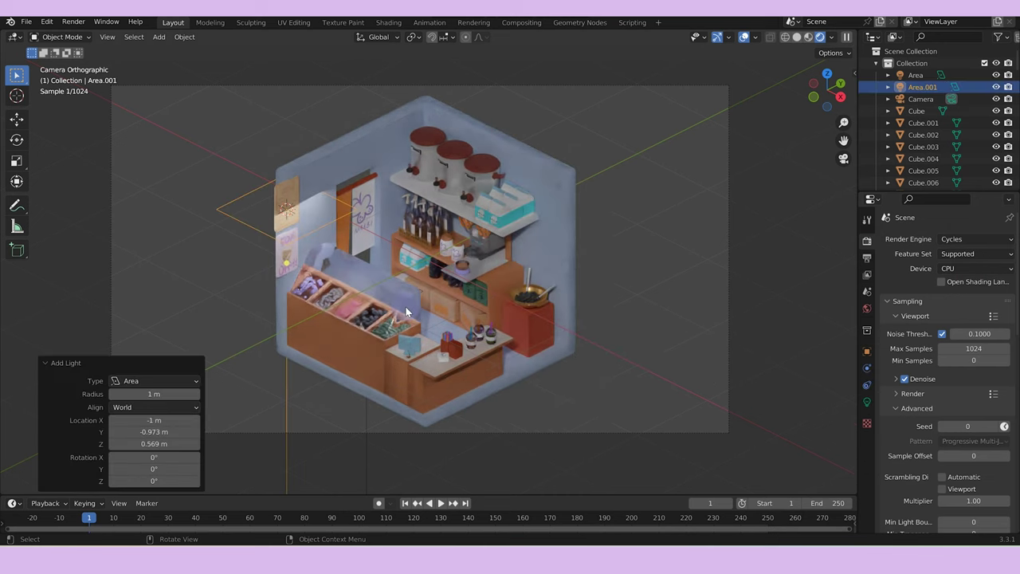
text(as)
text(g)
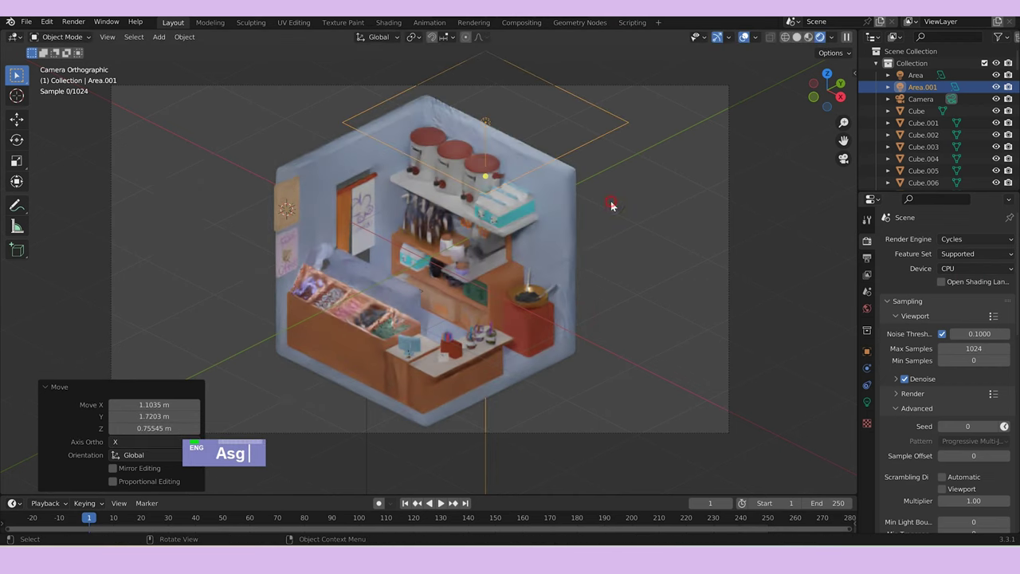
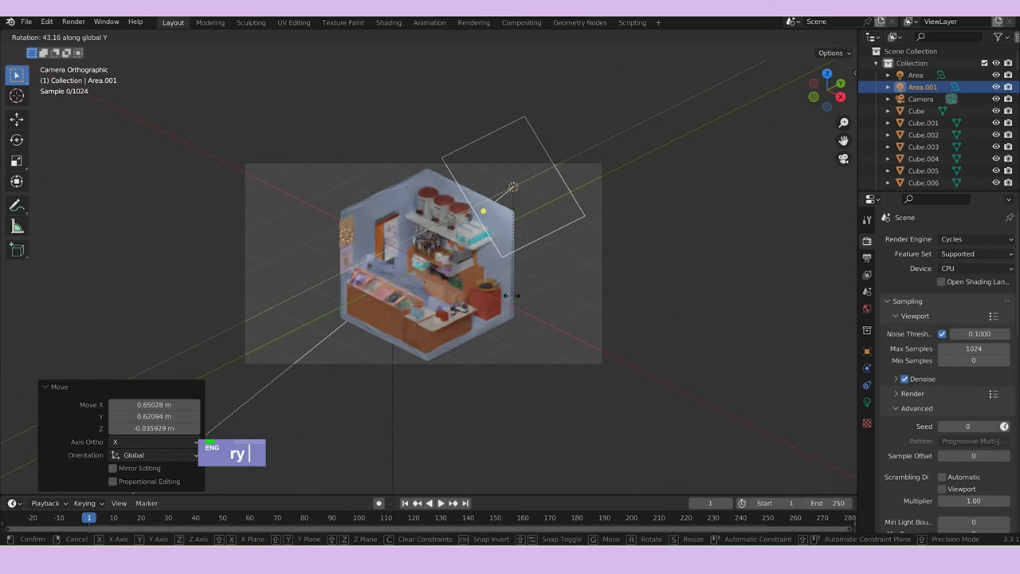
text(g)
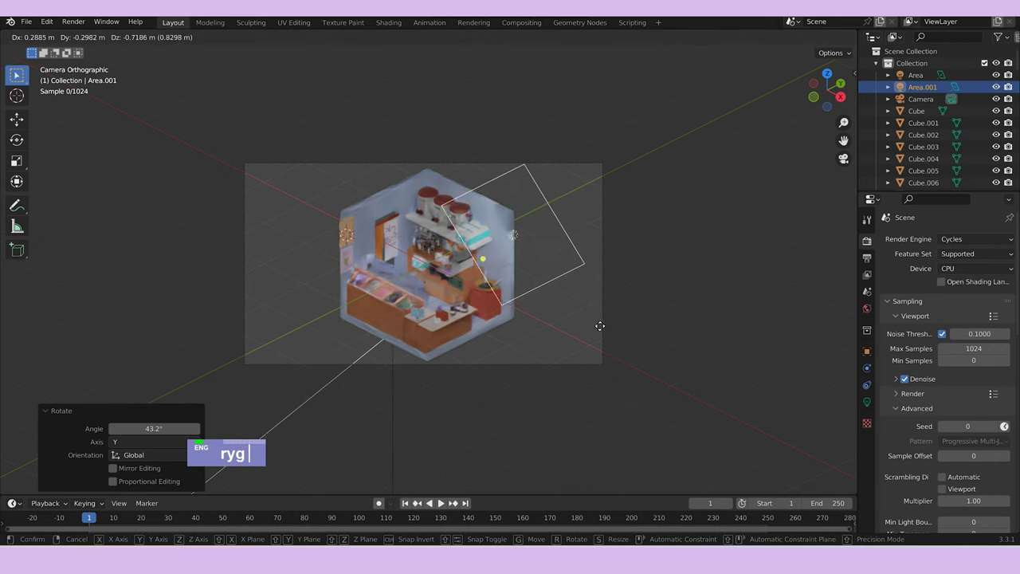
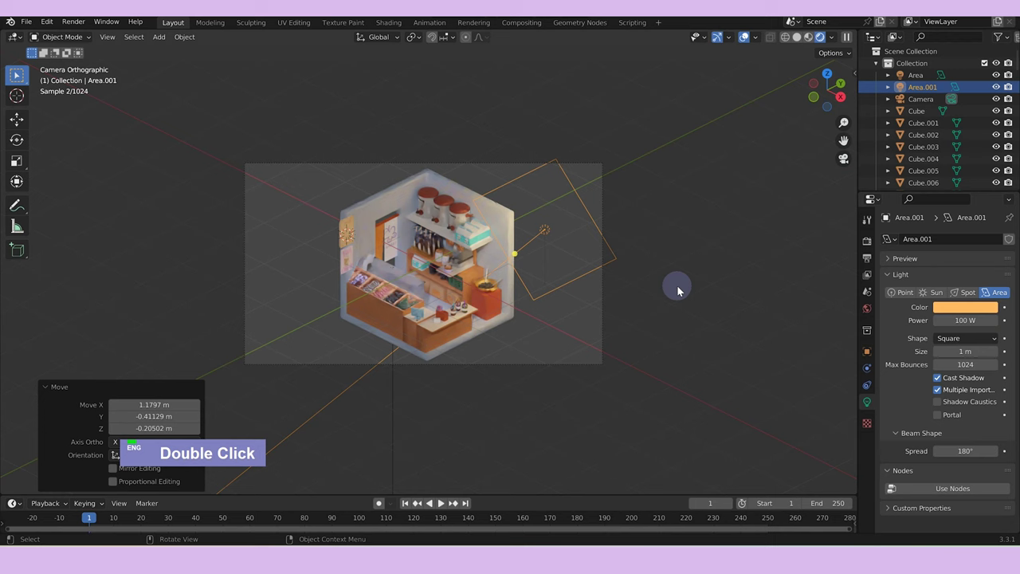
Duplicate the area light into a third one, rotated about Z, repositioned, with 200 W power.
scroll(up, 3)
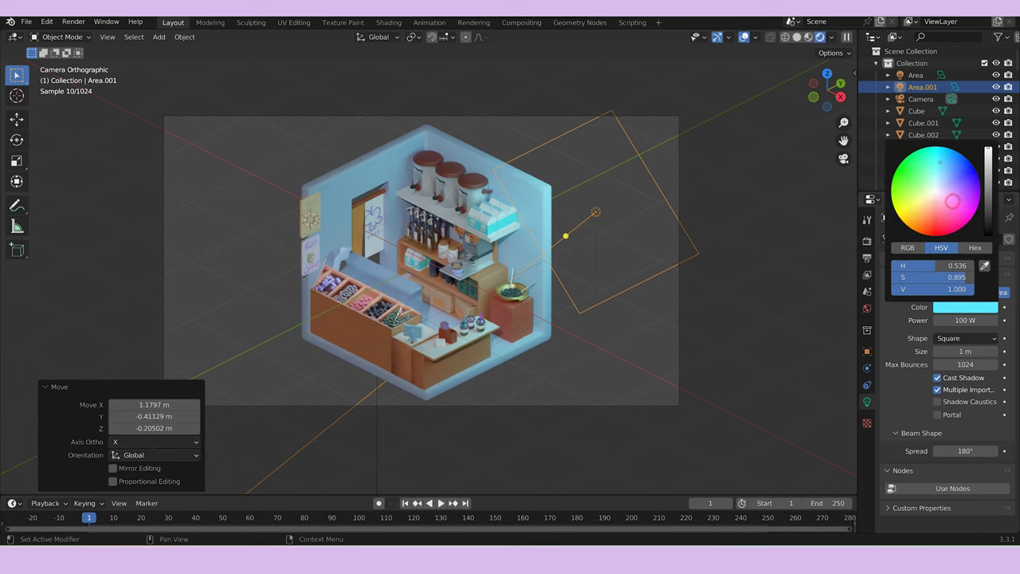
text(d)
text(rz)
text(g)
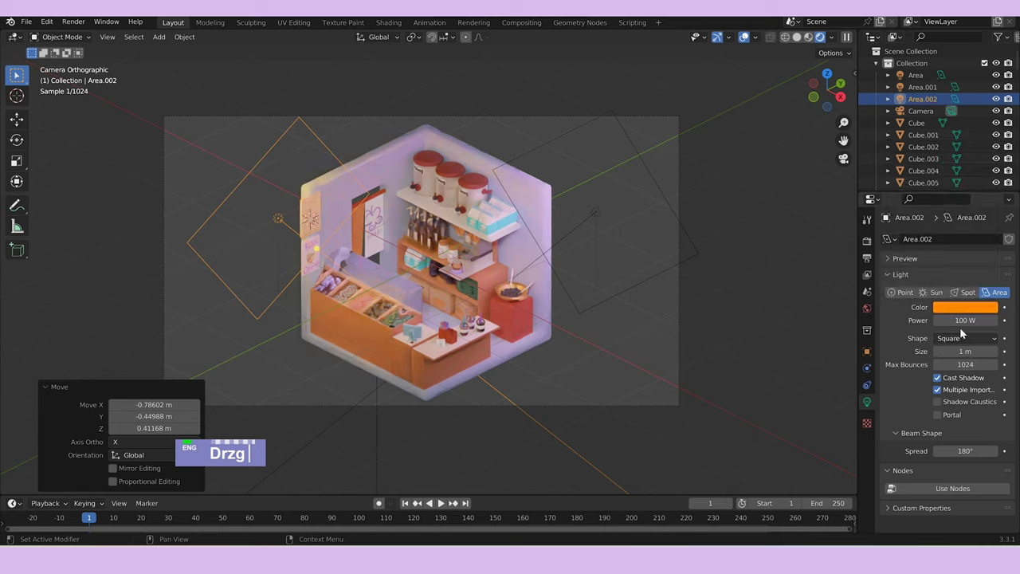
text(200)
key(Return)
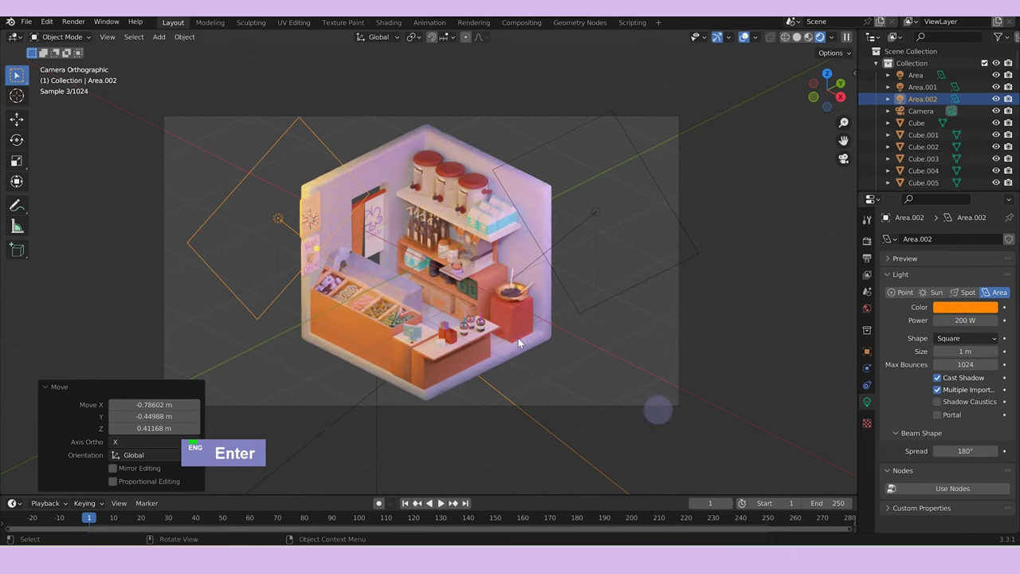
Nudge the new light along Z and Y until it sits beside the room.
middle_click(537, 338)
text(gz)
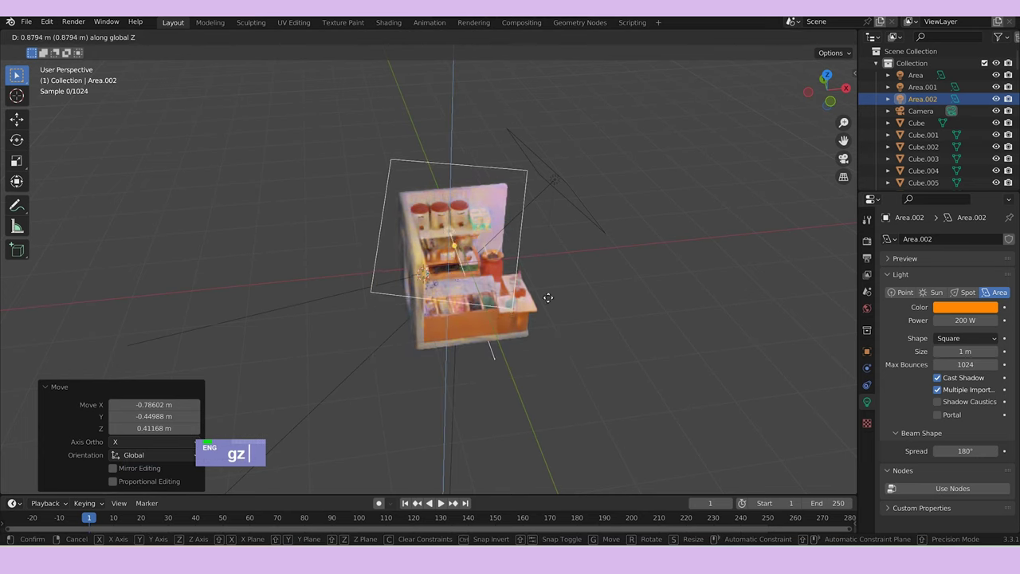
text(gy)
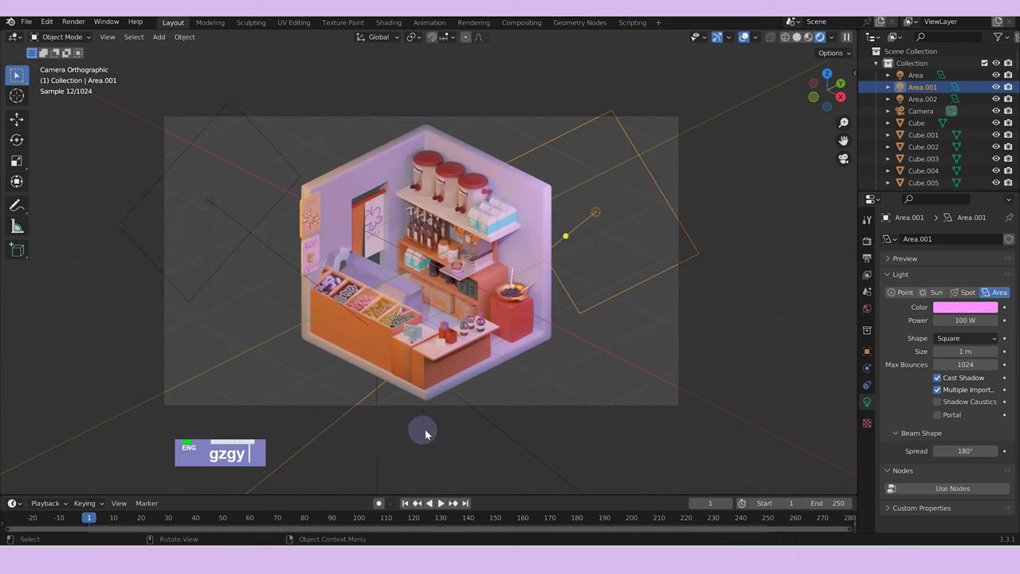
scroll(down, 3)
text(gzgy)
scroll(up, 3)
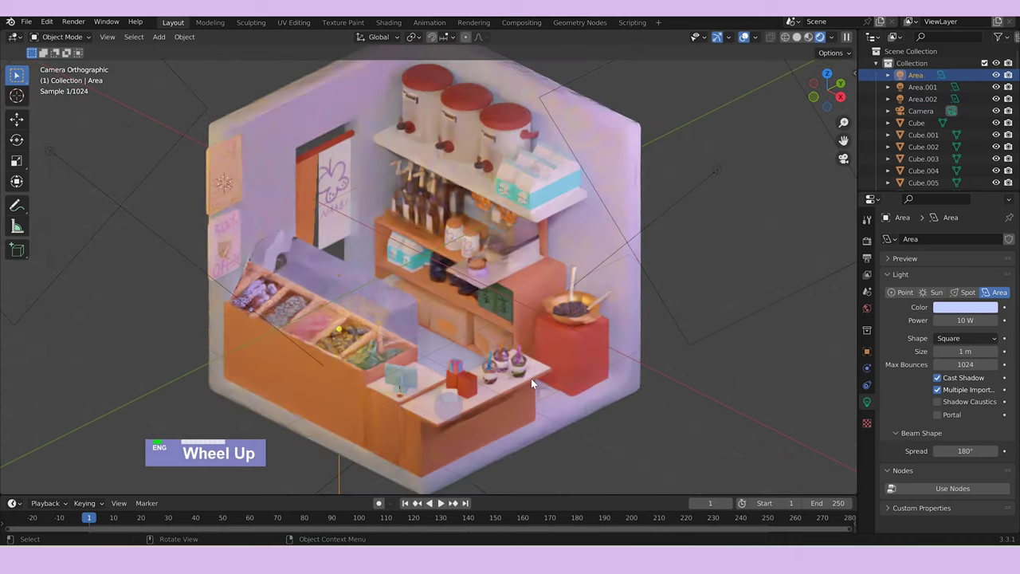
text(gzgy)
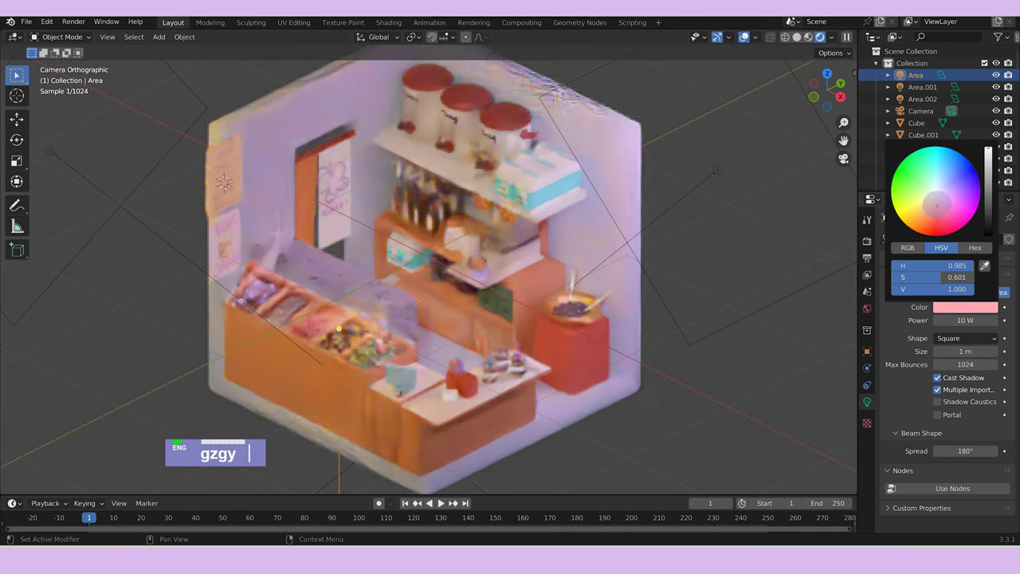